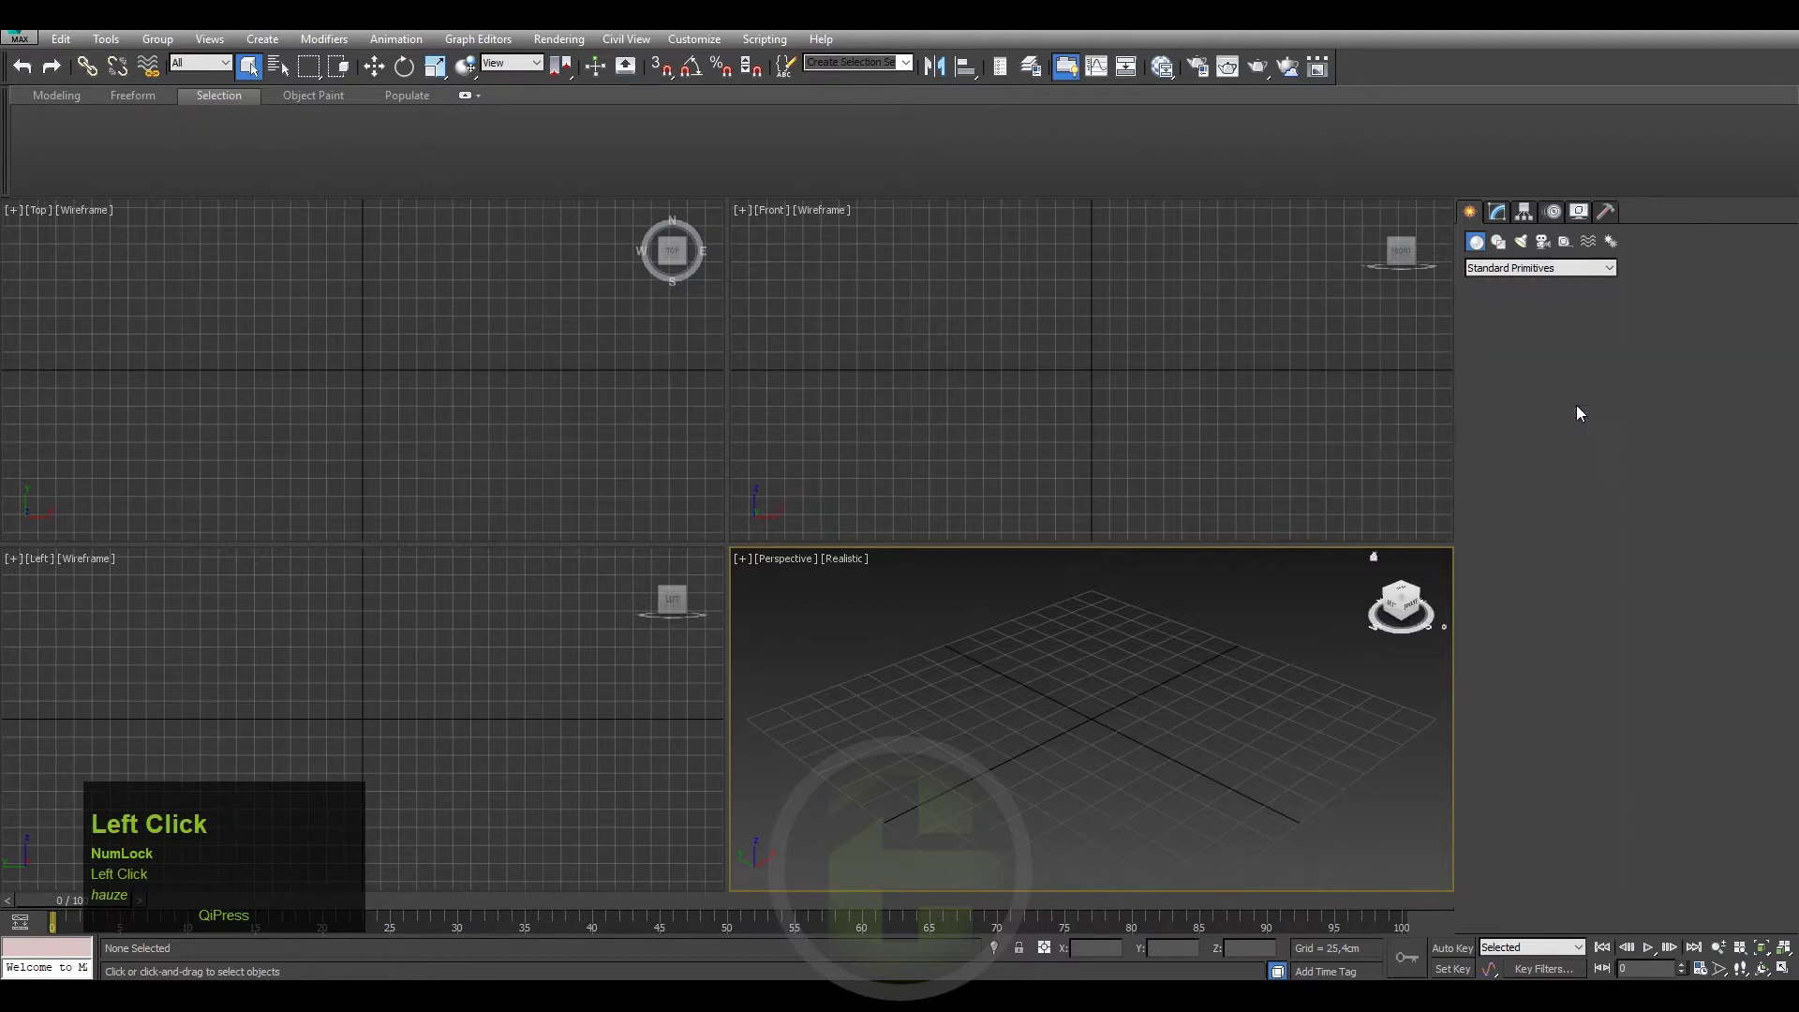
Finish placing Plane001 and stop creating further planes.
right_click(1102, 691)
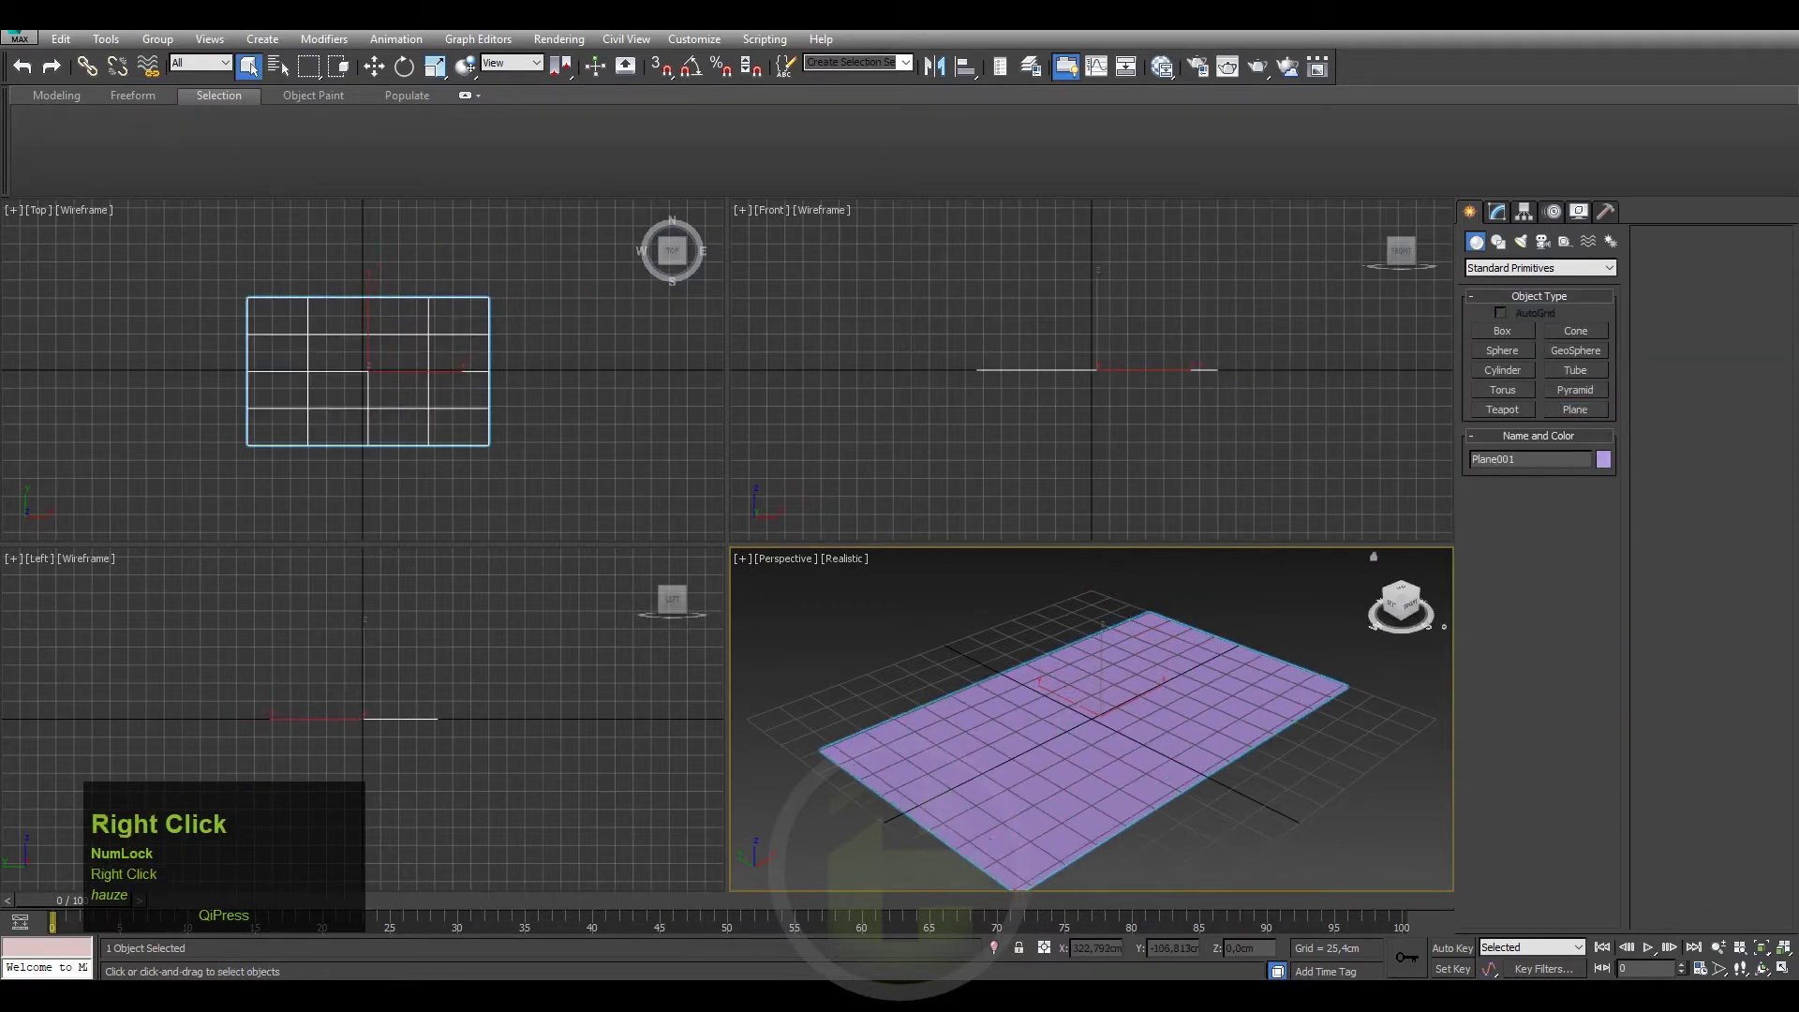
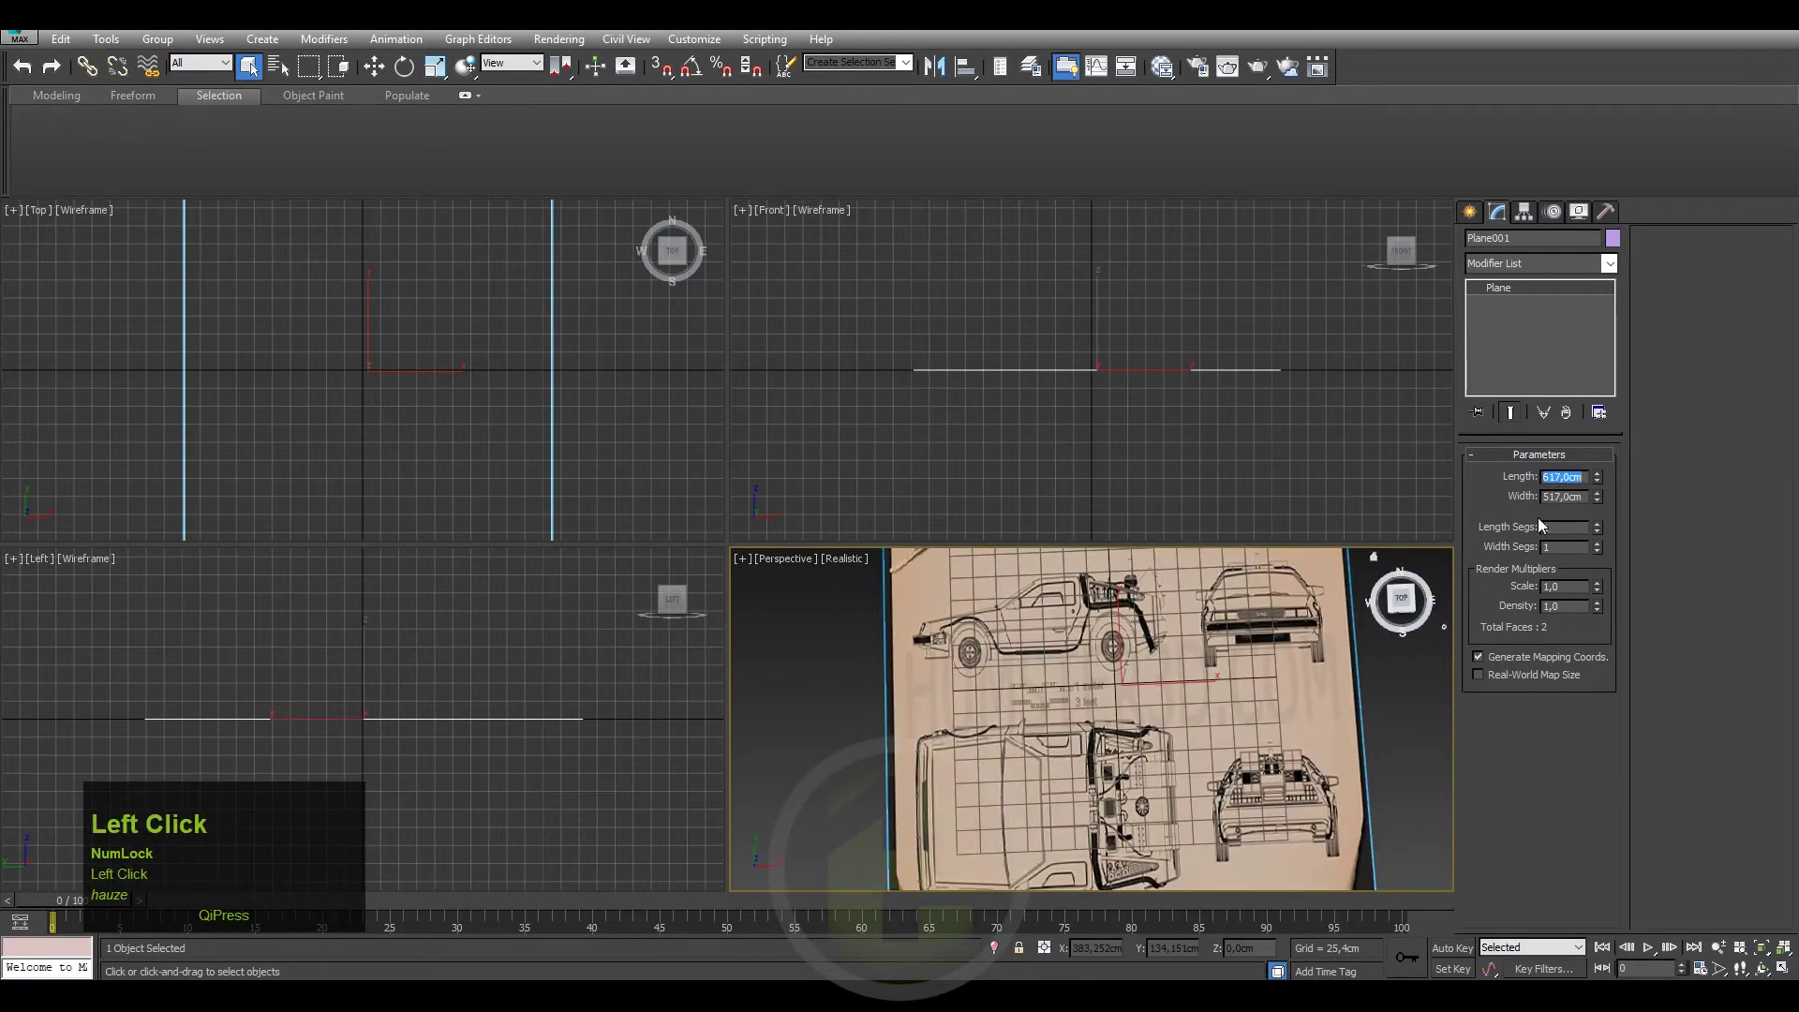
Set the blueprint plane to length 517 and width 617 cm with single segments.
text(51)
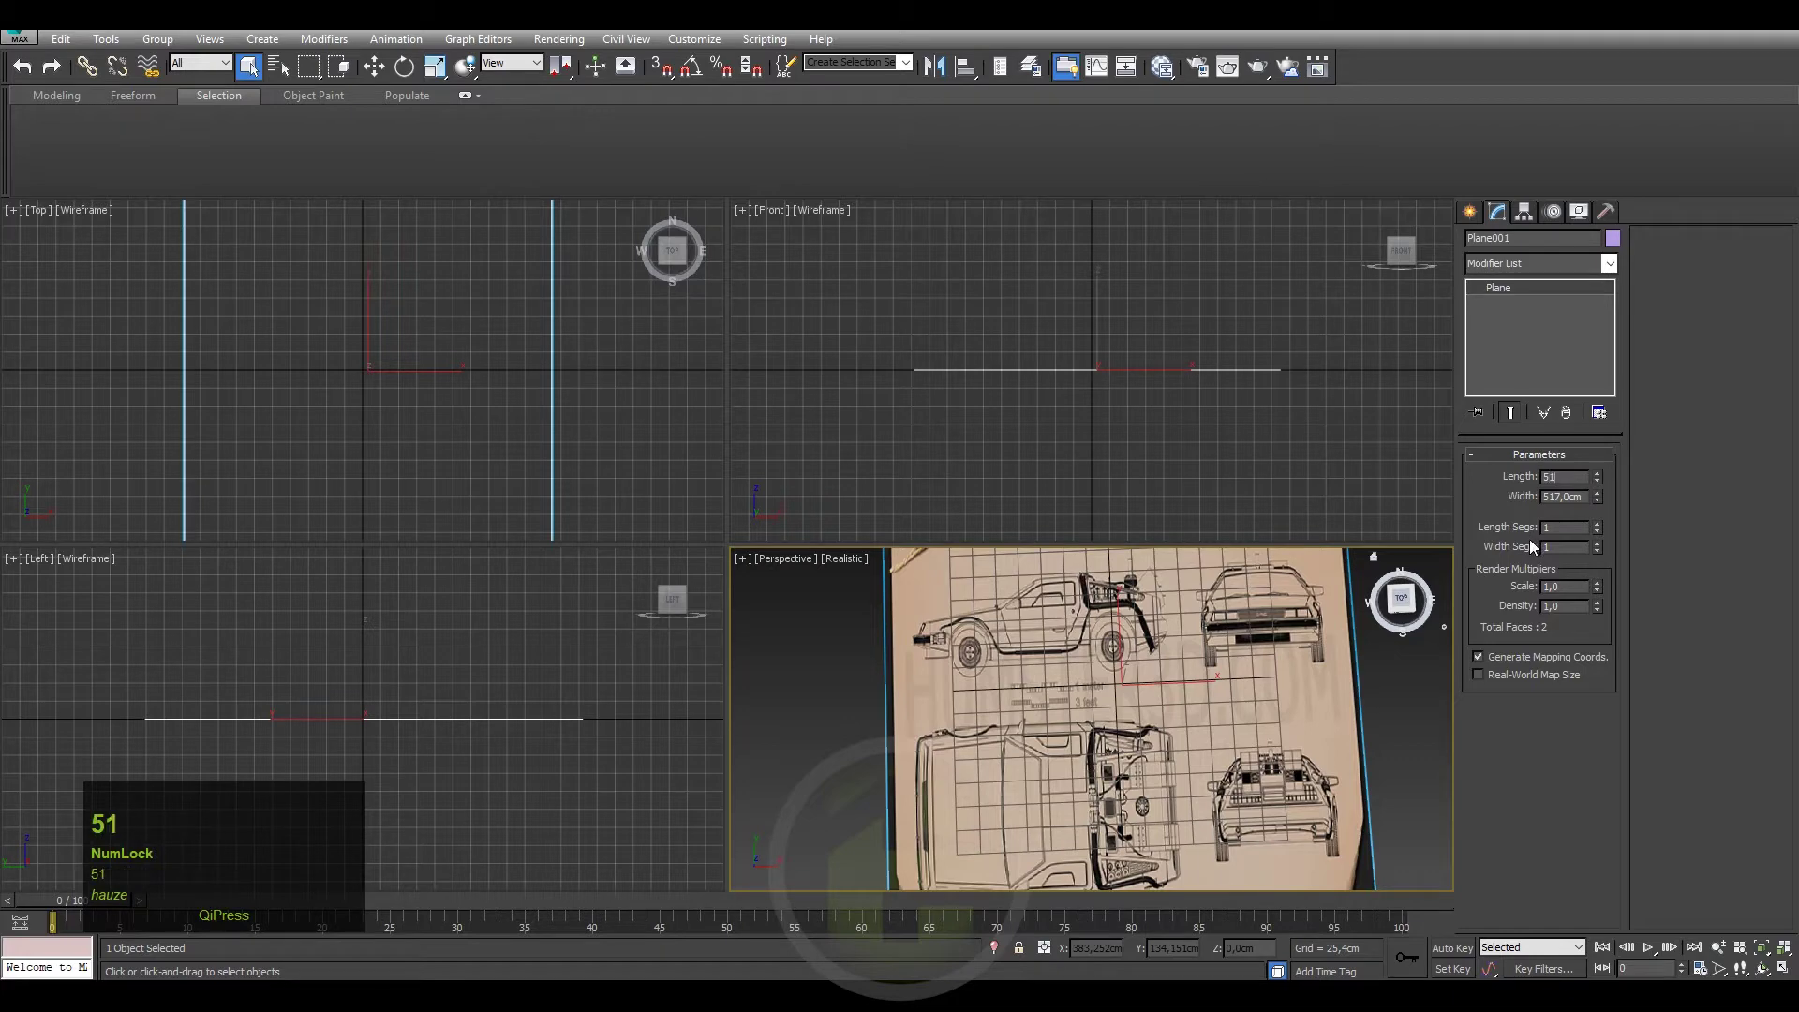
key(7)
click(1572, 499)
text(617)
drag(1161, 657, 1203, 683)
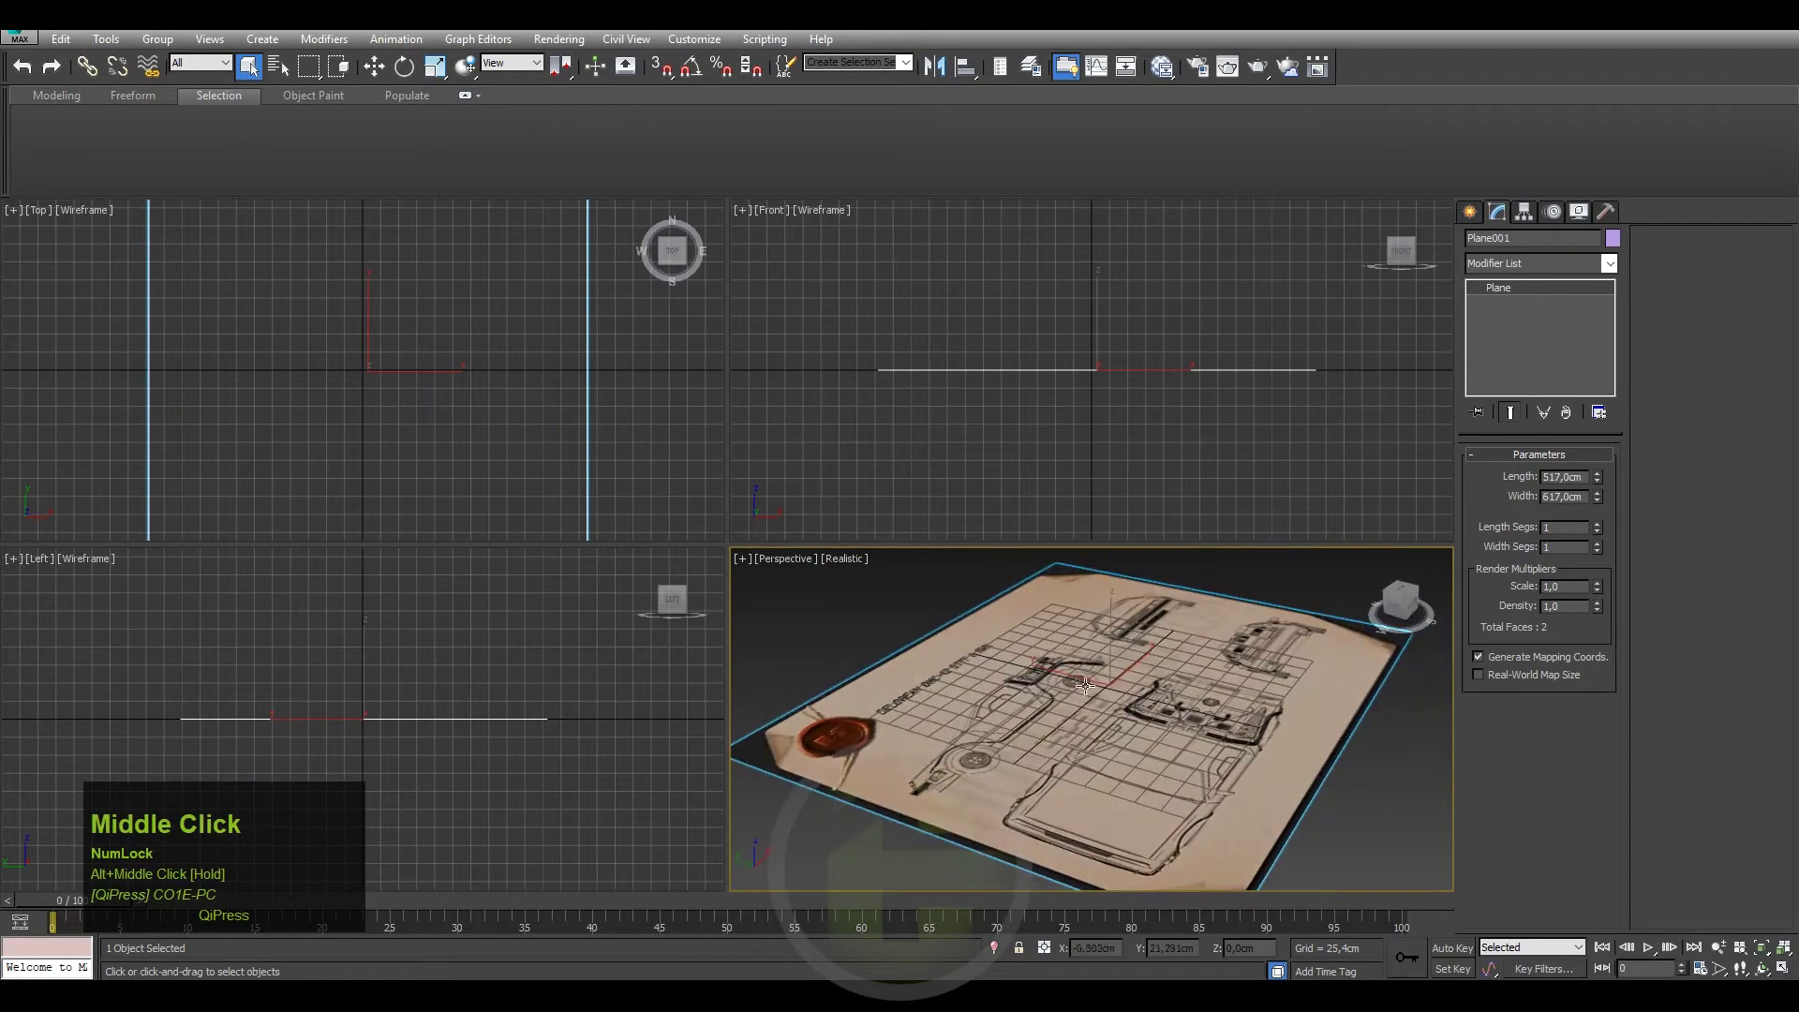
click(1507, 412)
Orbit the Perspective view around the blueprint plane.
middle_click(933, 494)
scroll(down, 3)
drag(978, 512, 1171, 69)
Show the blueprint material (Material #25) realistically in the viewport.
click(1171, 69)
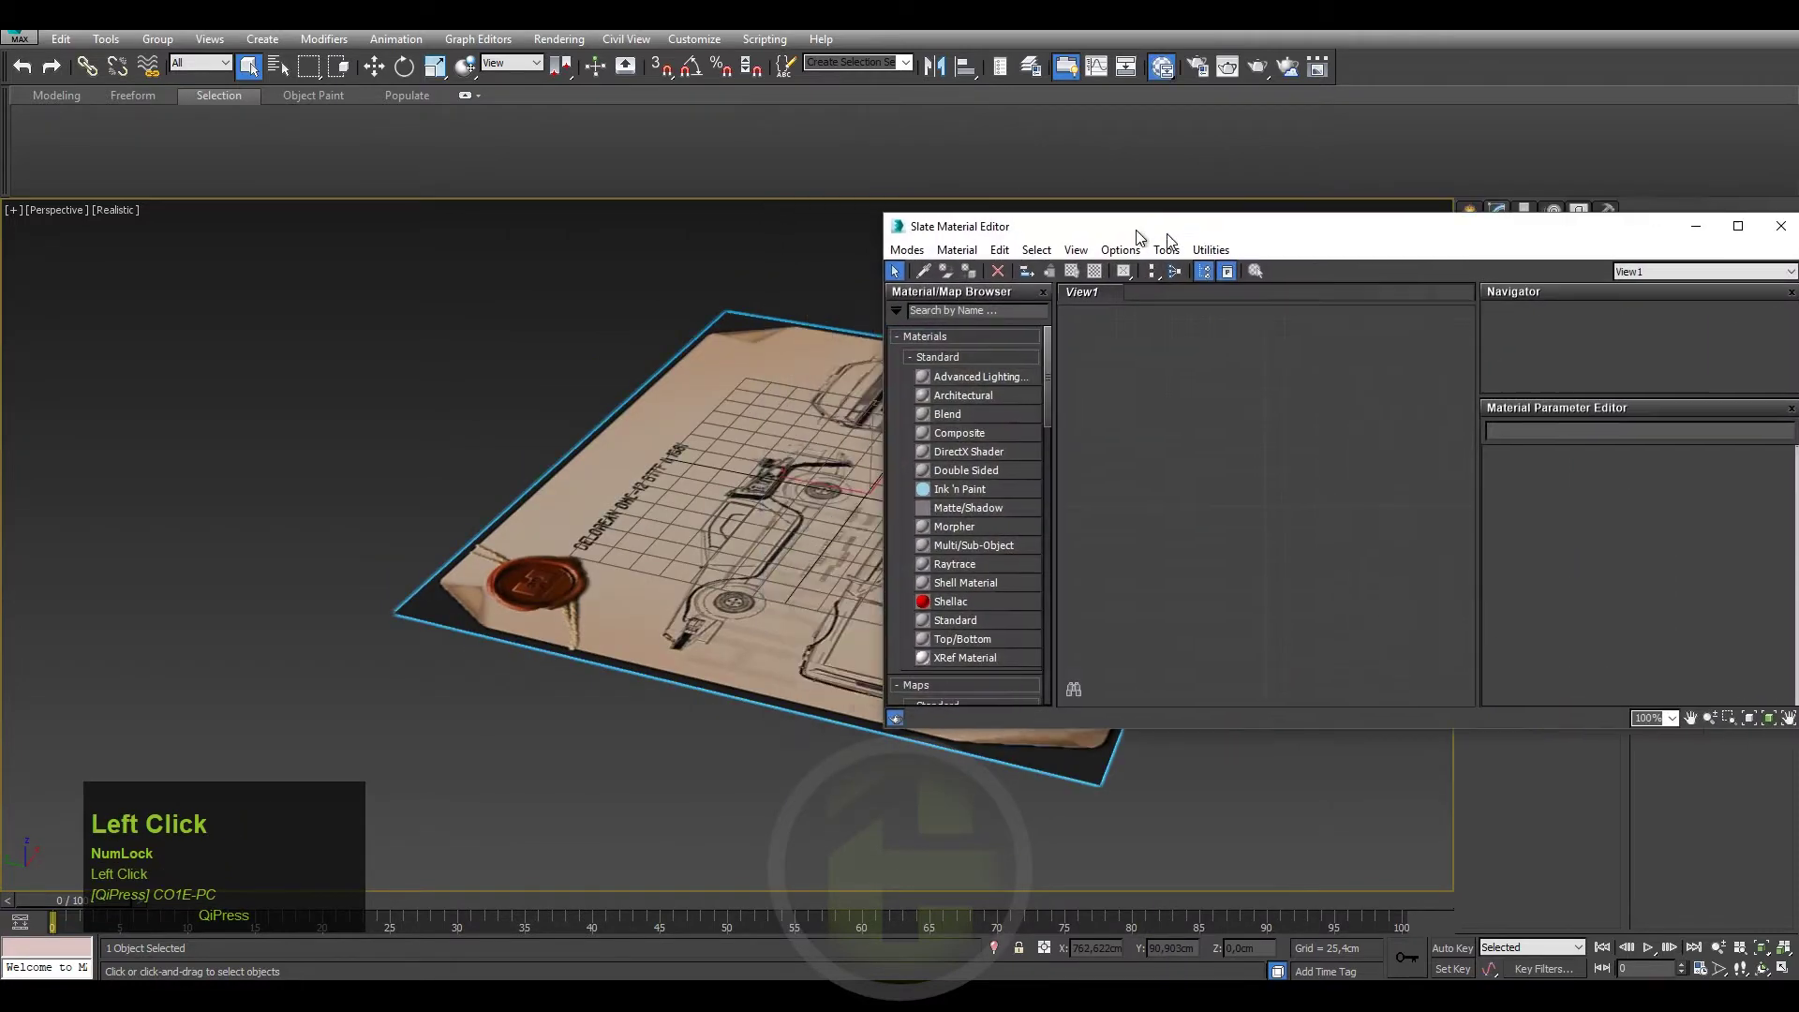
scroll(down, 3)
scroll(up, 3)
click(1058, 299)
right_click(1387, 405)
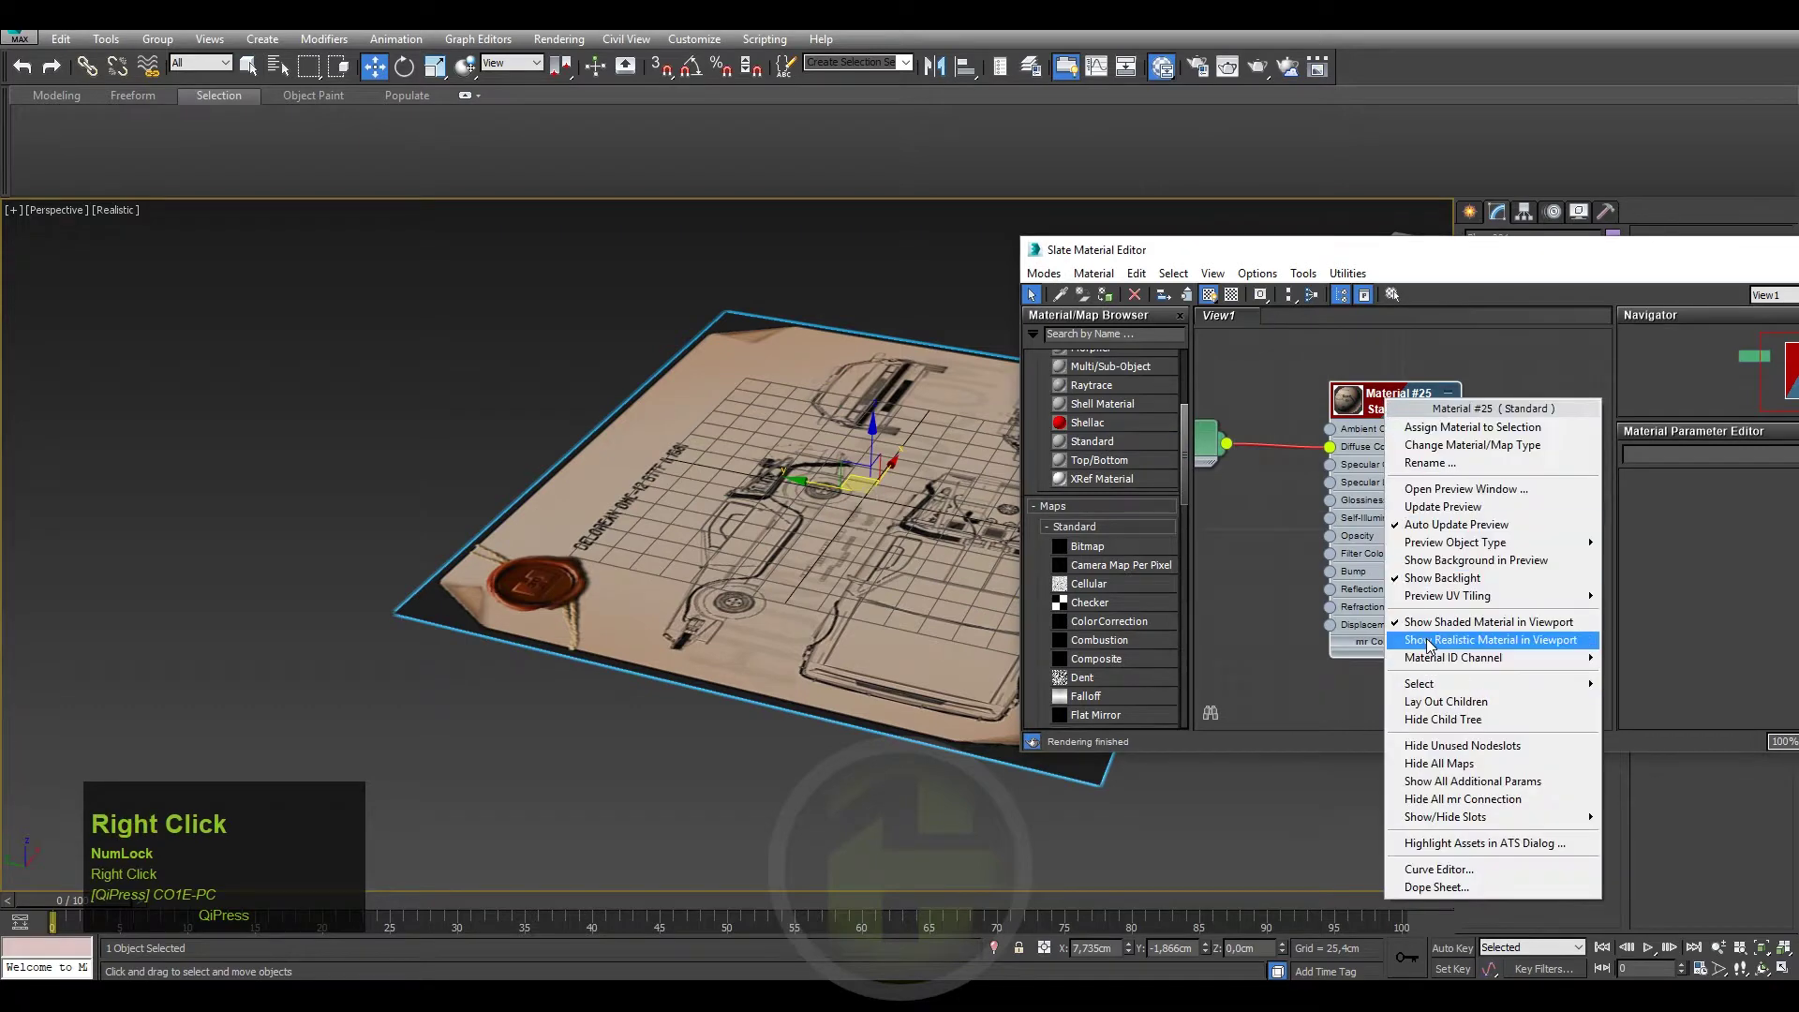
click(1439, 645)
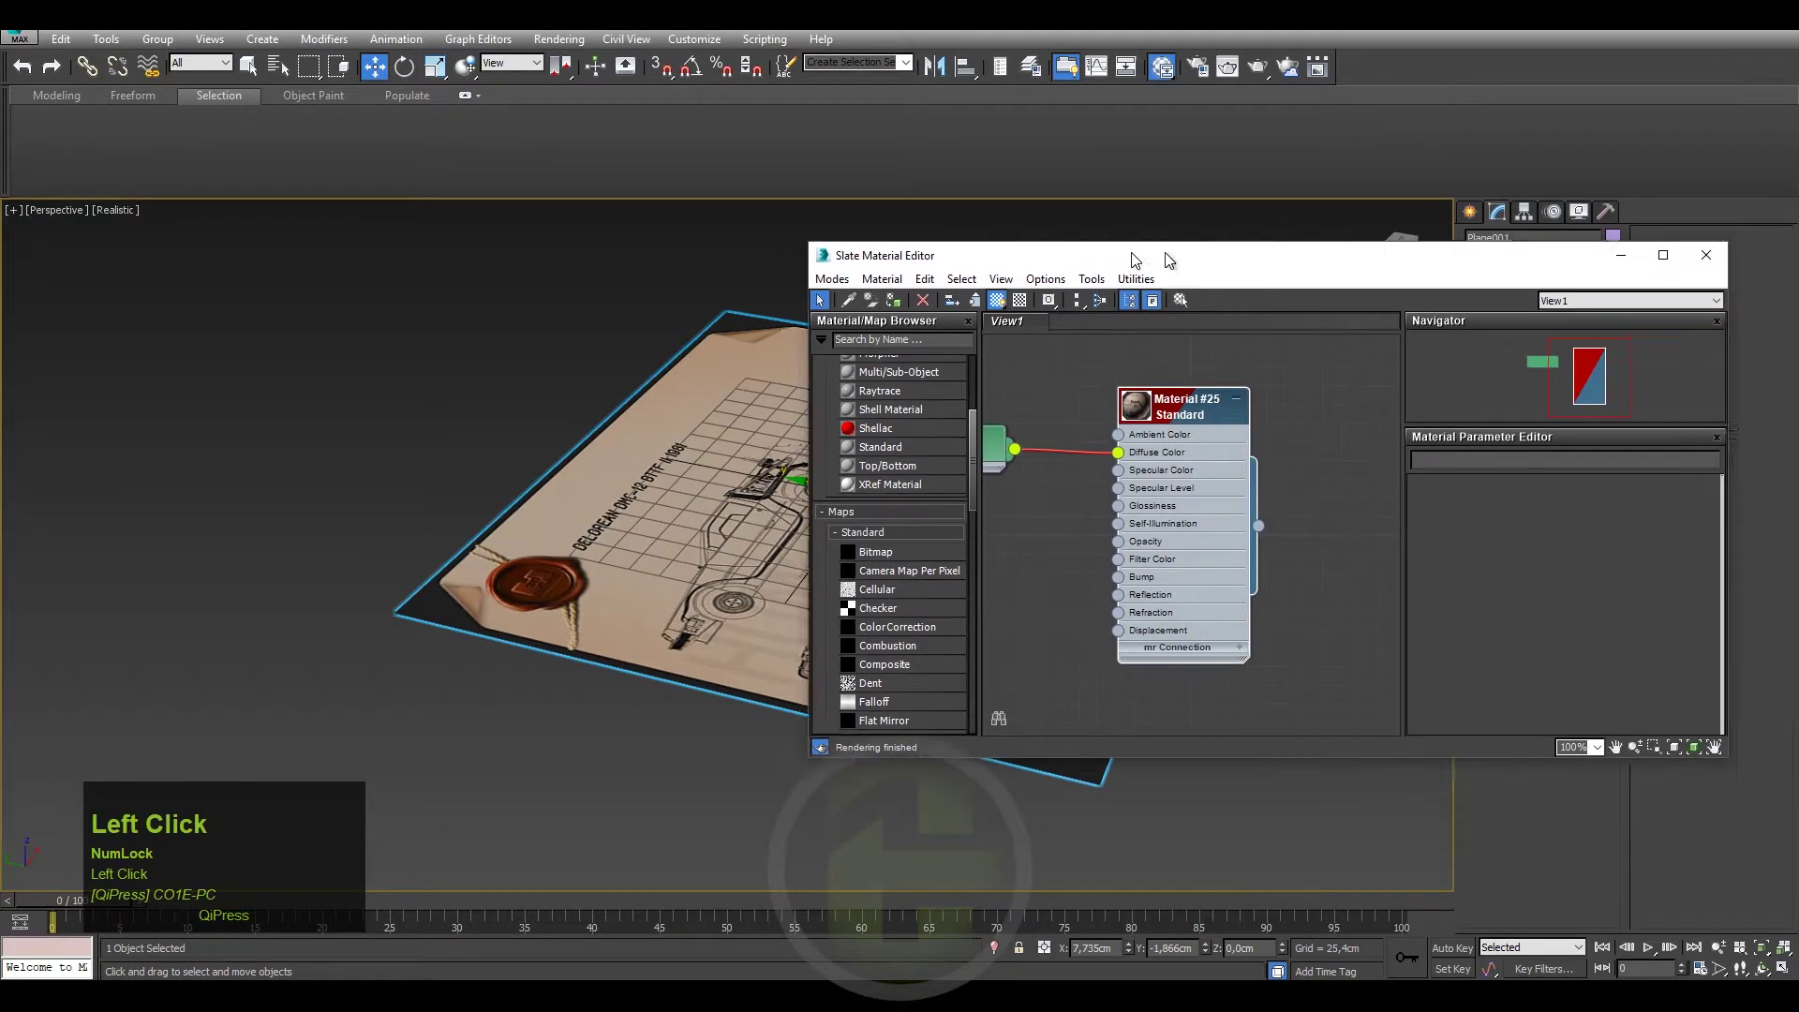
Pan and zoom in toward the car drawing on the plane.
middle_click(887, 460)
scroll(up, 3)
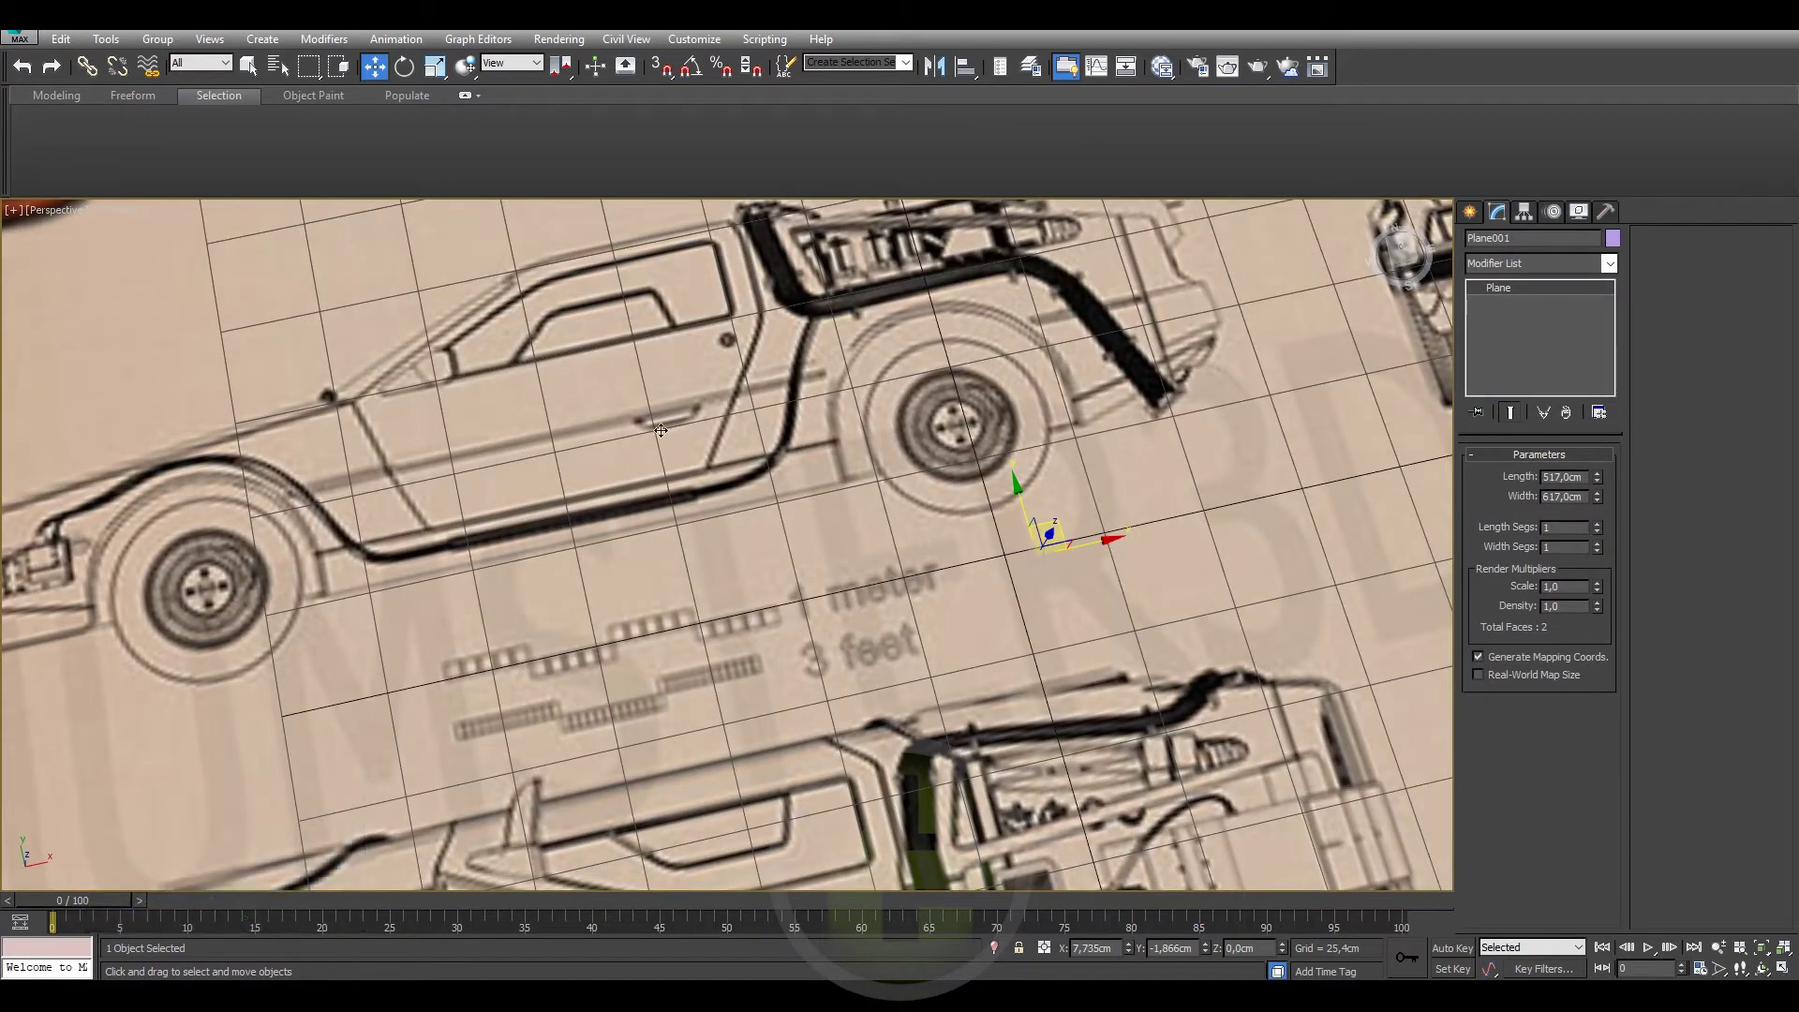
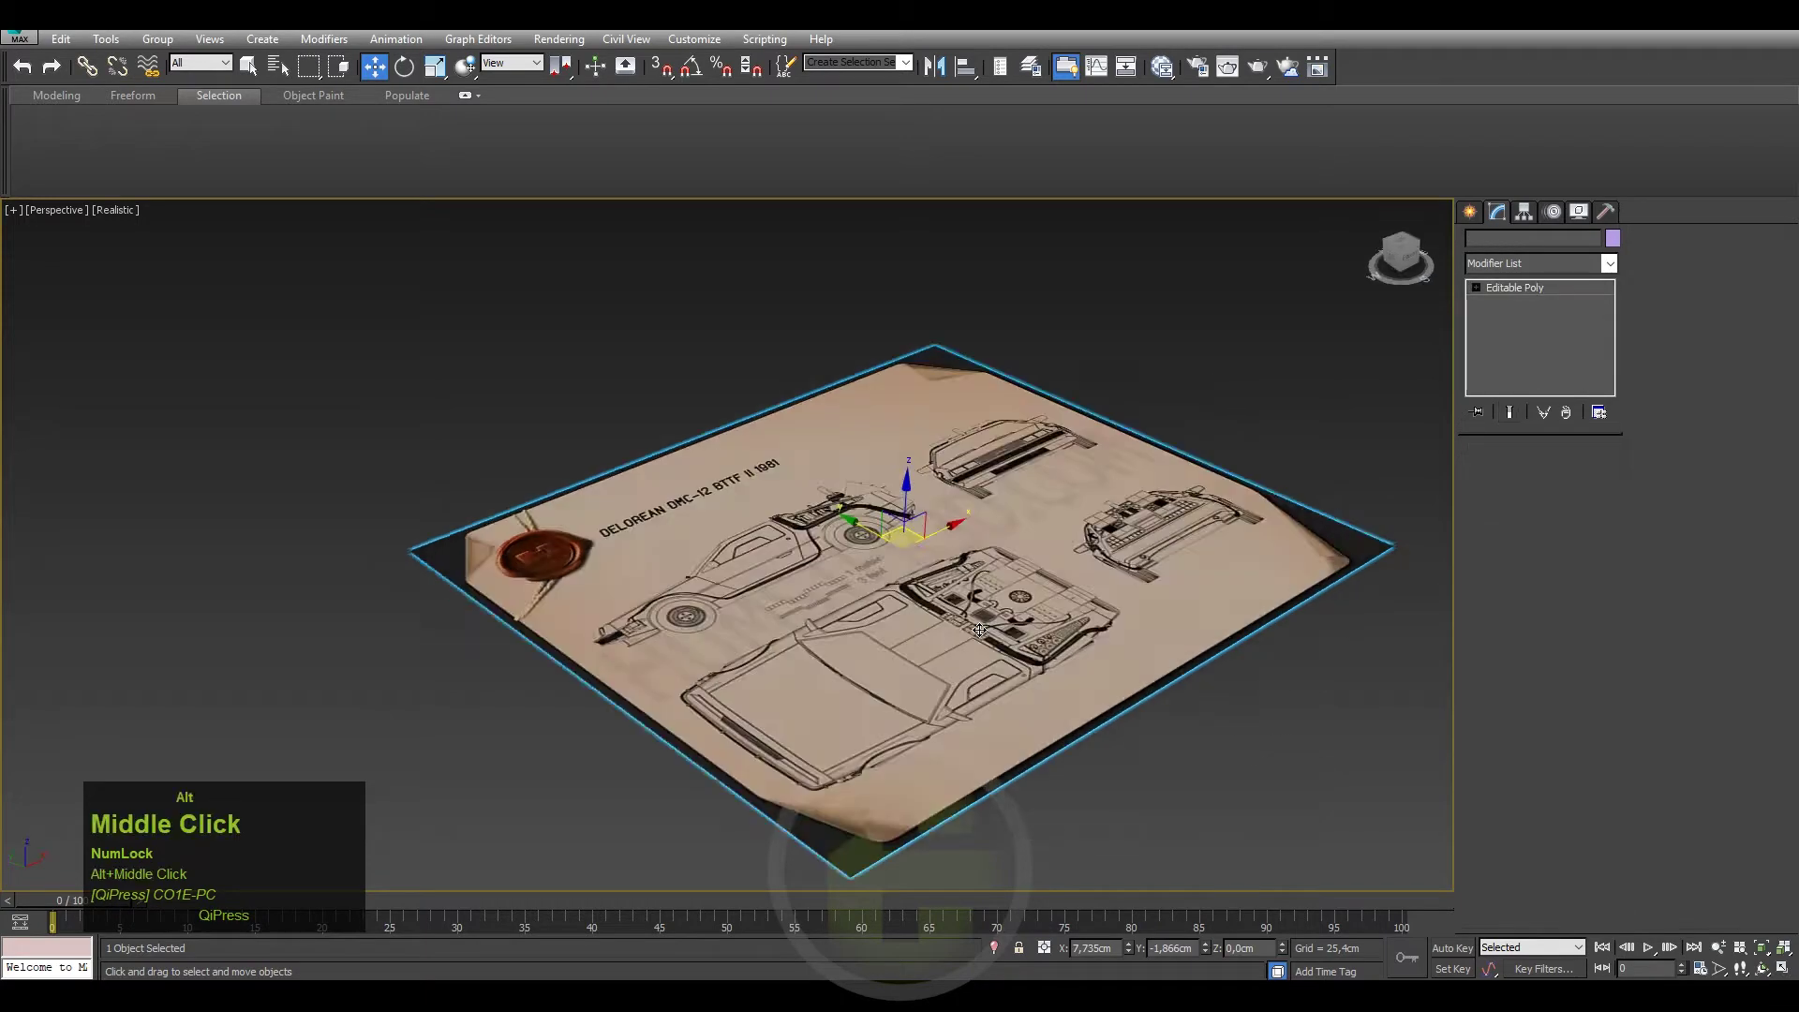
Convert Plane001 to an Editable Poly and start vertex-level editing.
click(1481, 293)
right_click(1157, 501)
click(1043, 283)
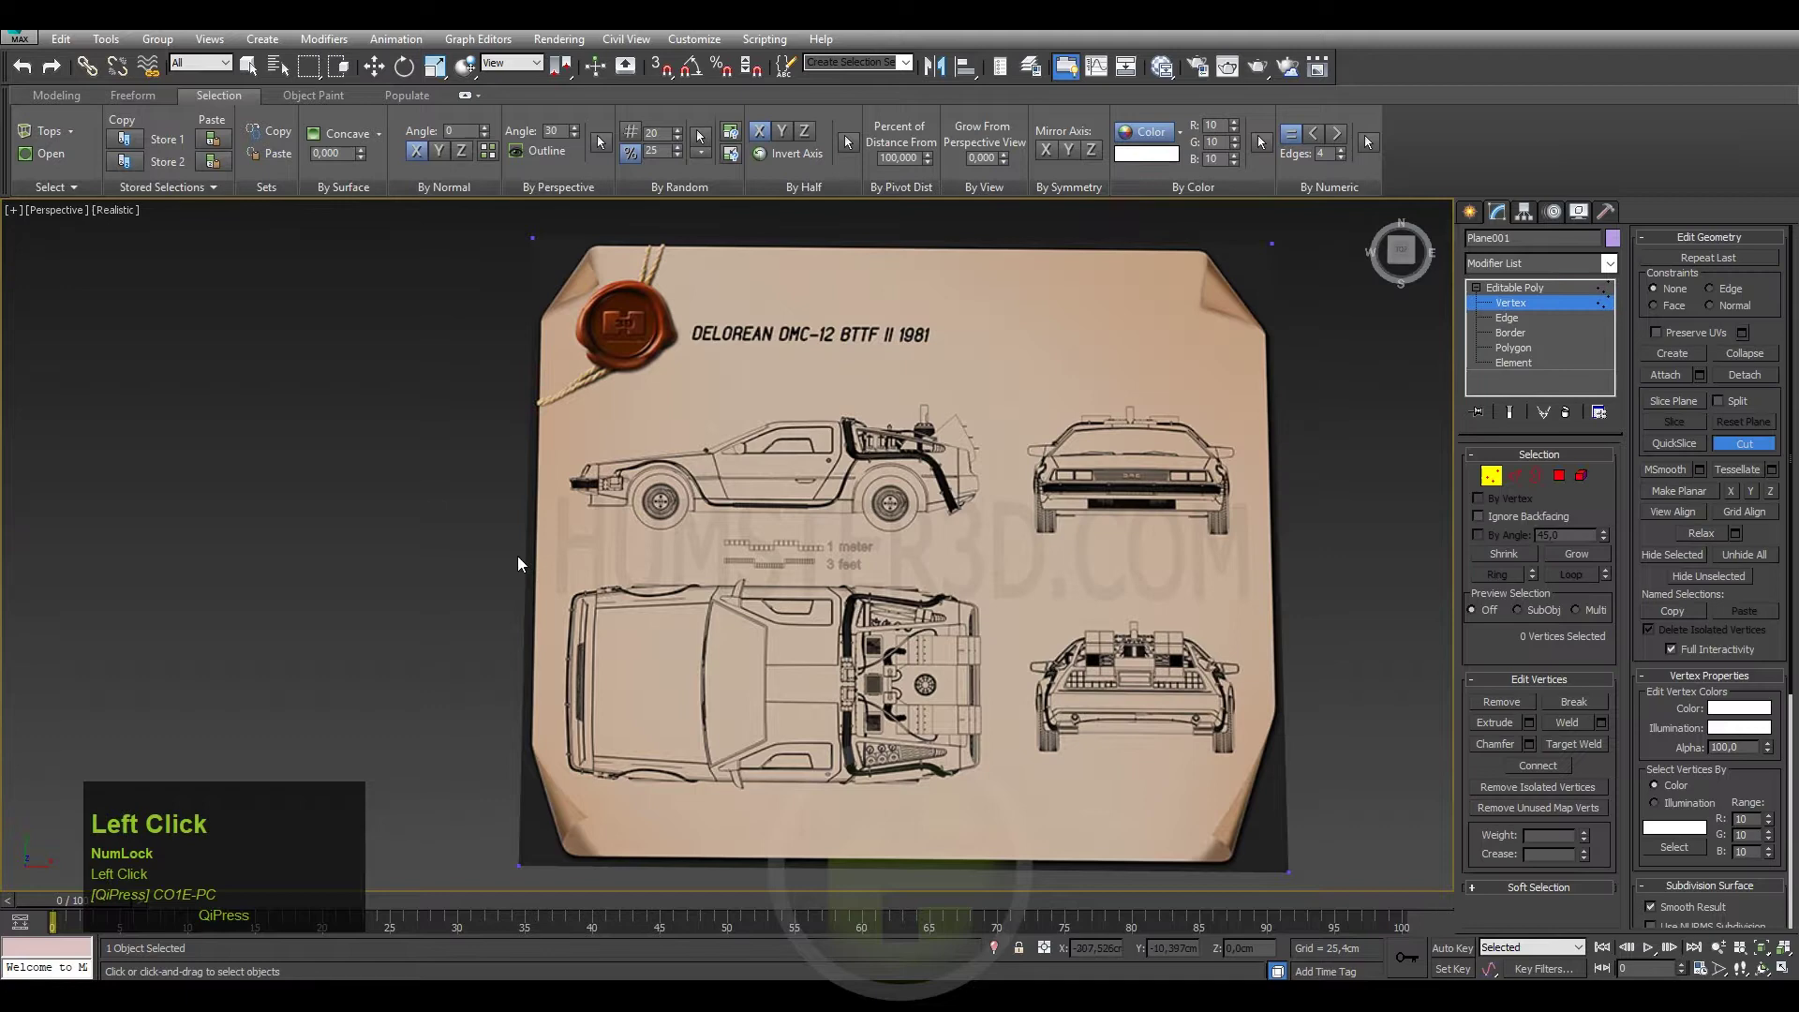
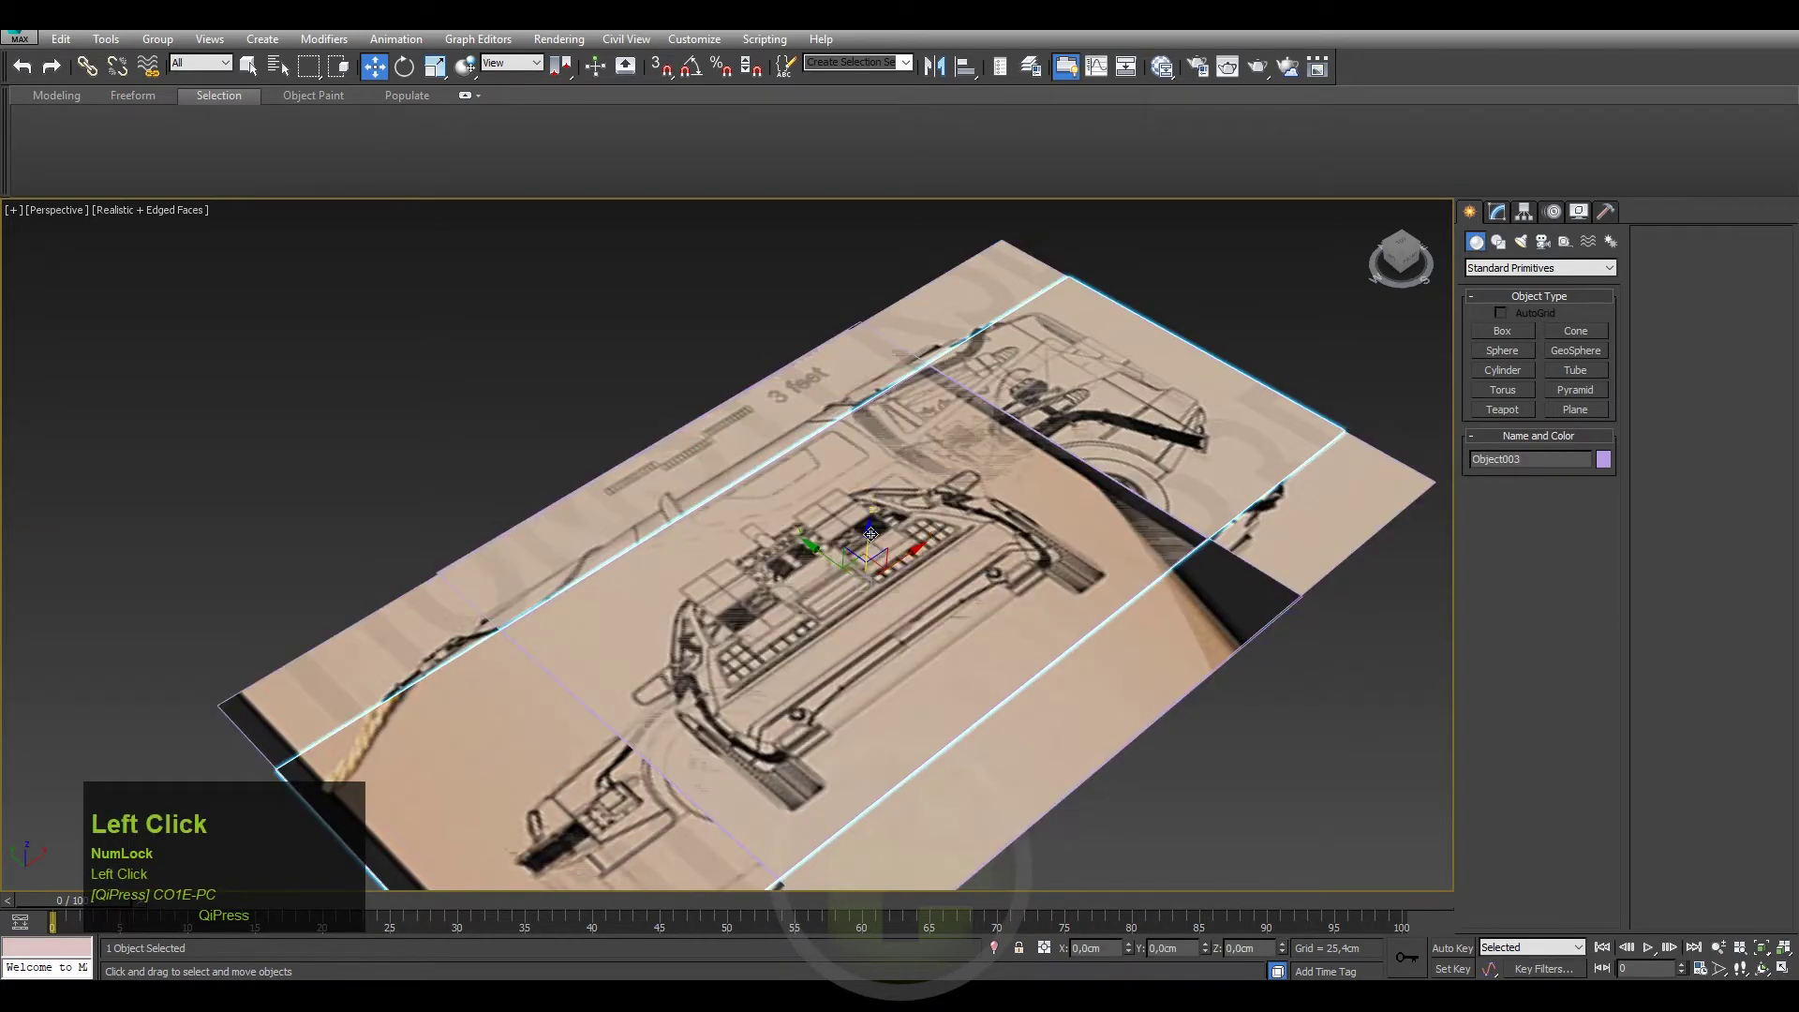
Undo the last change and switch to rotating the selected blueprint piece.
key(ctrl+z)
key(e)
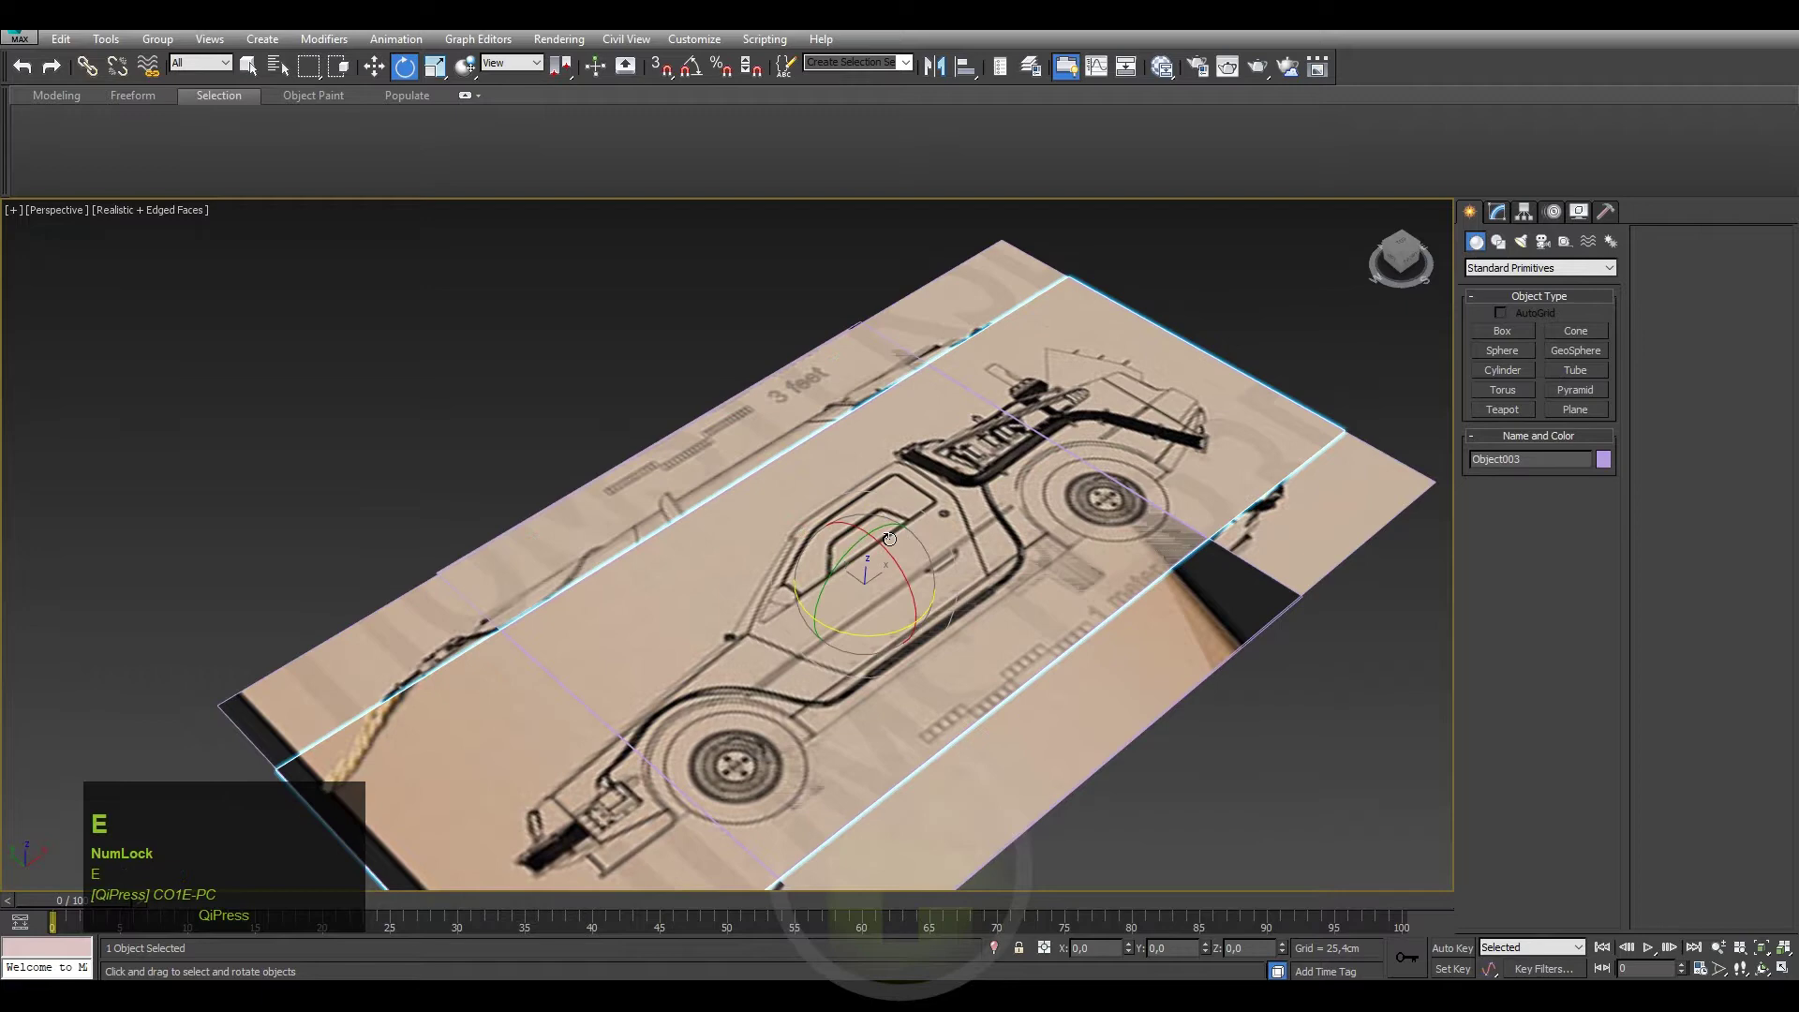
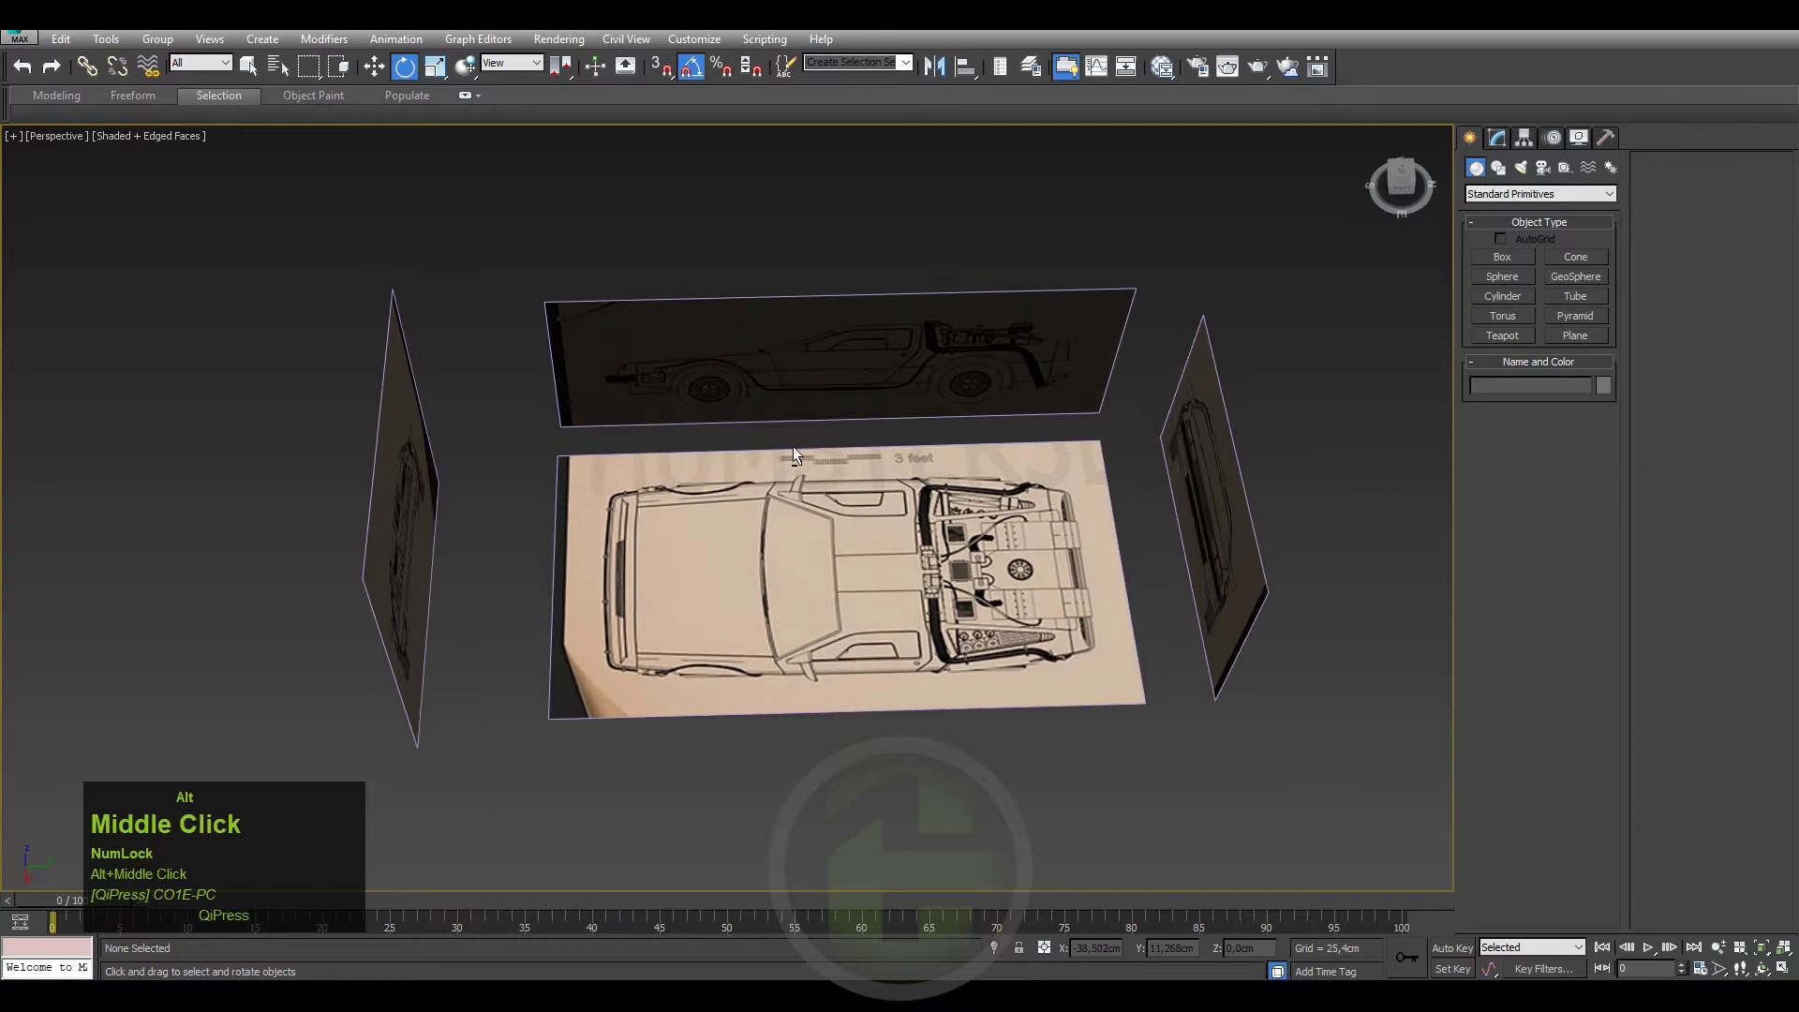
Save the scene with the blueprint box in place.
key(ctrl+s)
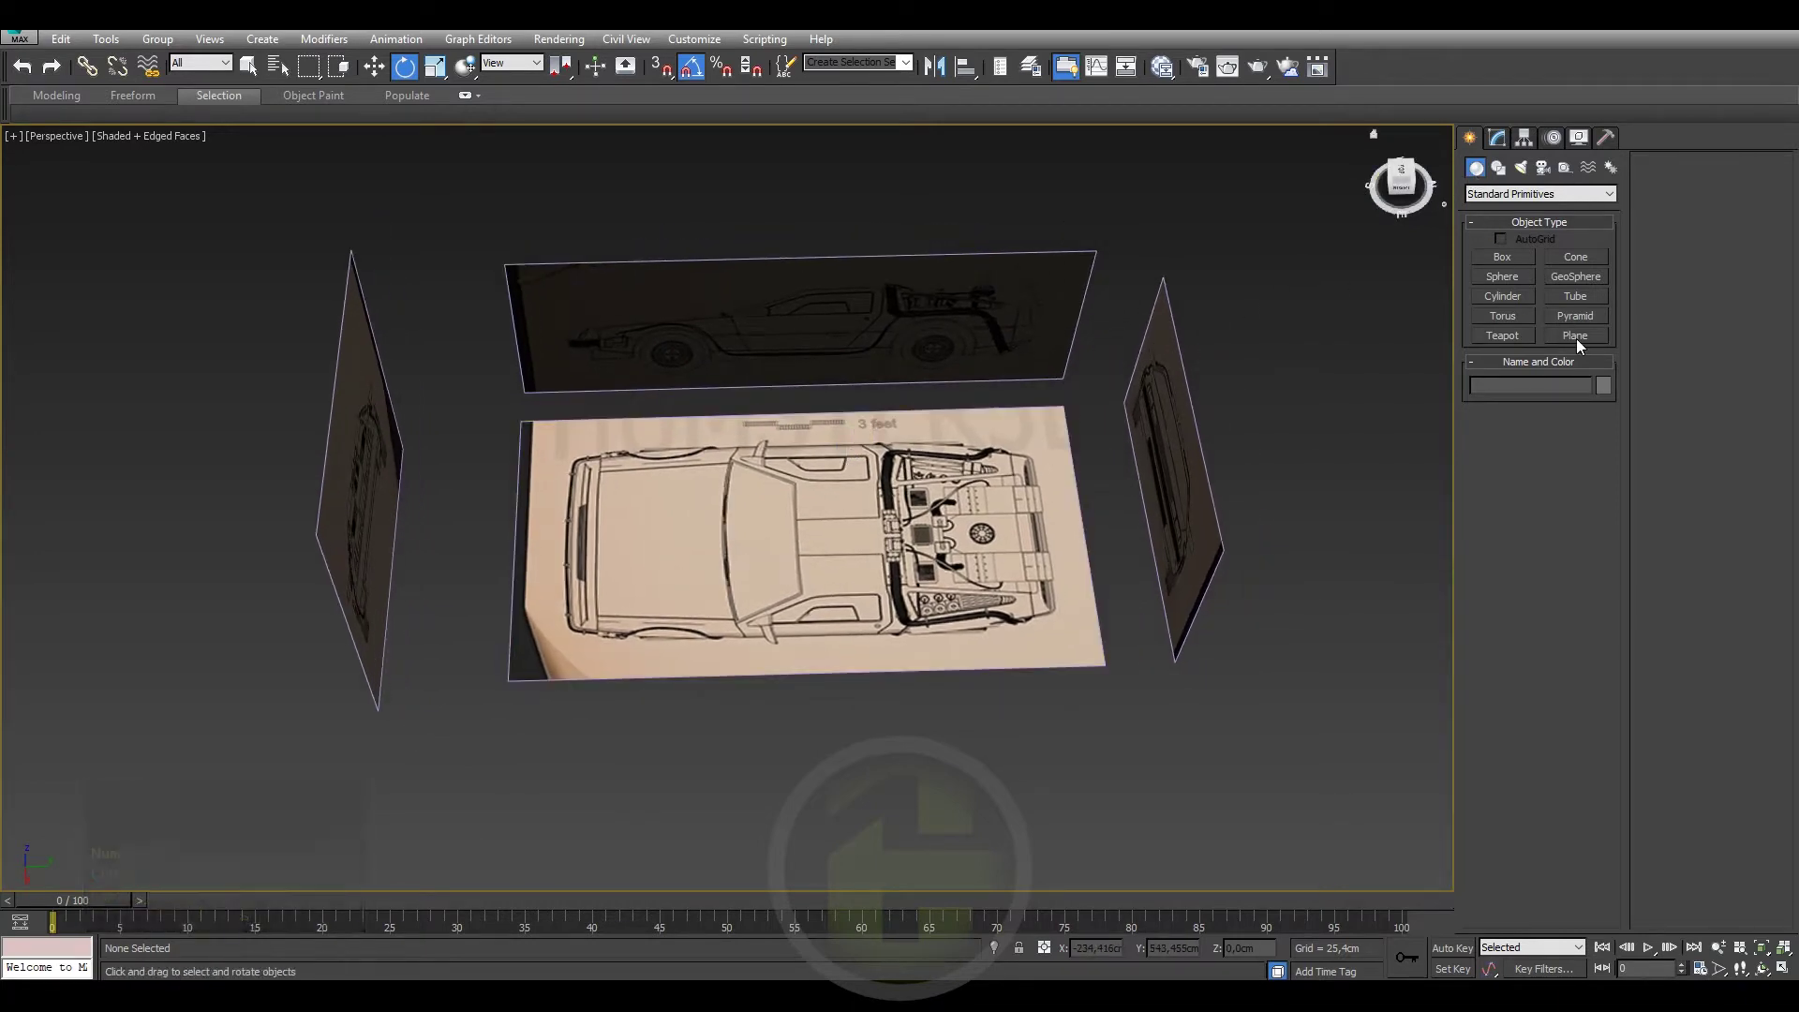
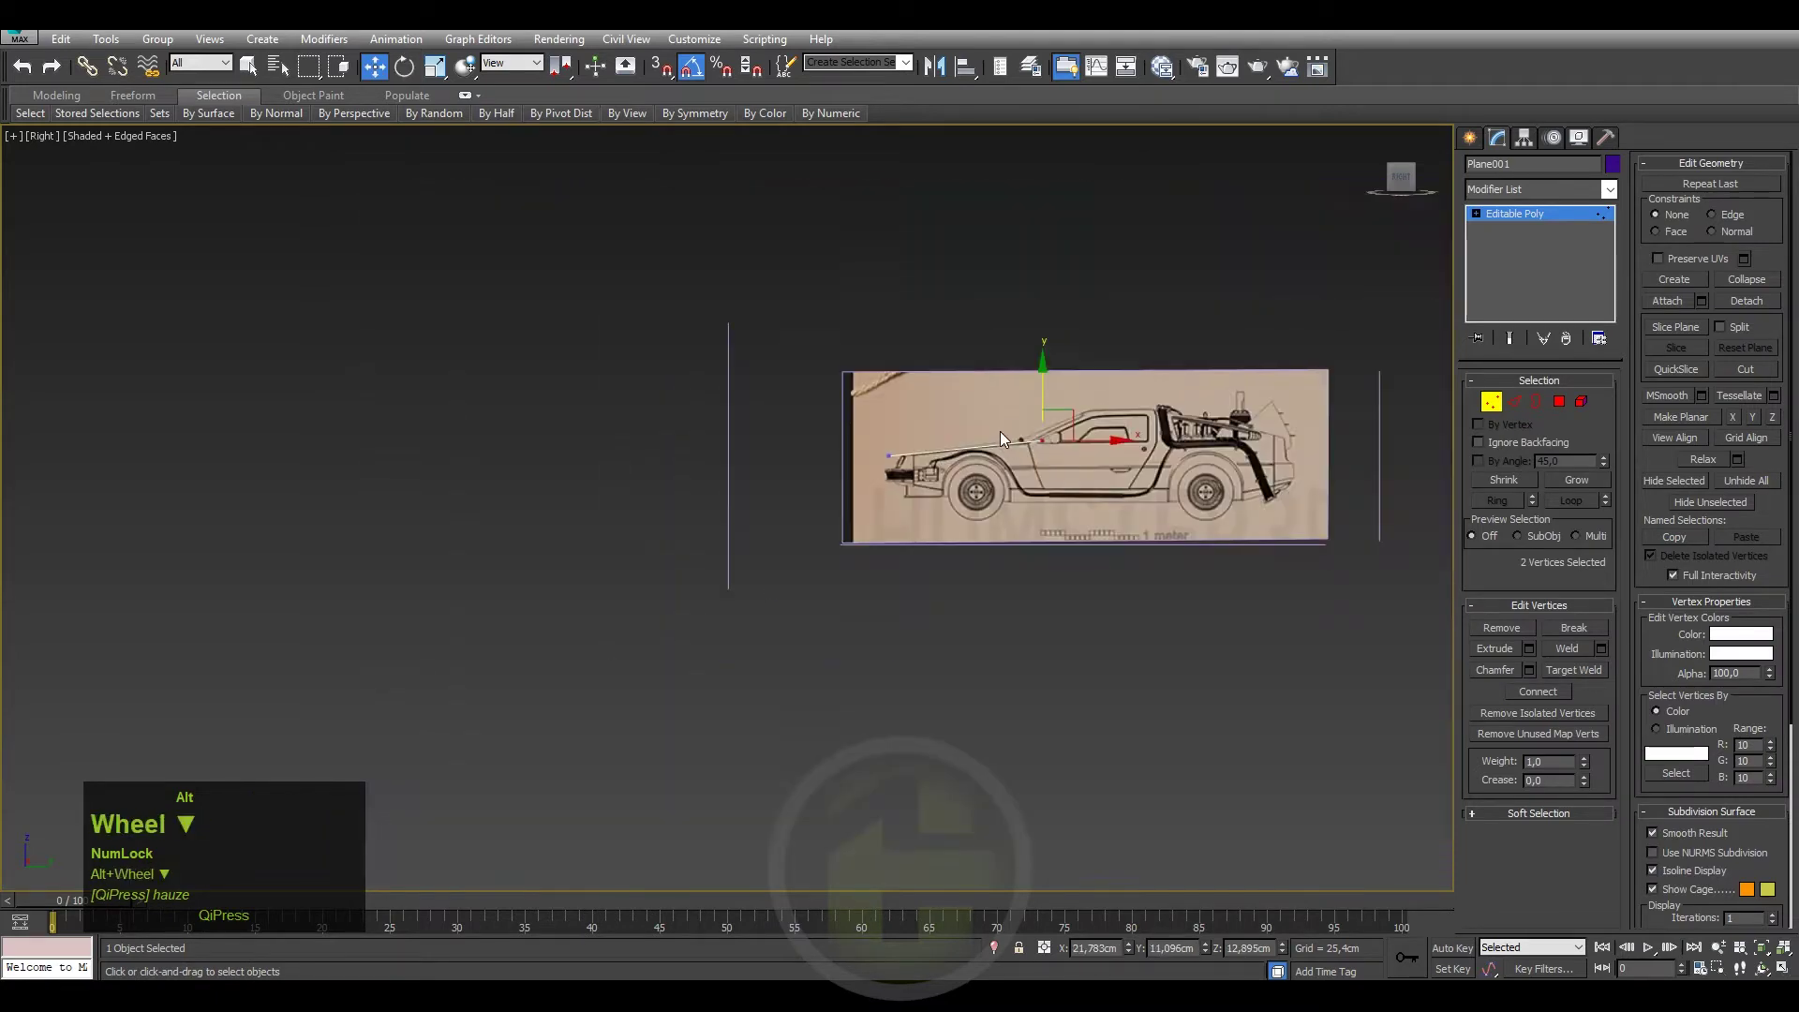
View the scene from above and make the hood piece see-through (Alt+X).
drag(1016, 449, 1403, 181)
click(1403, 182)
scroll(up, 3)
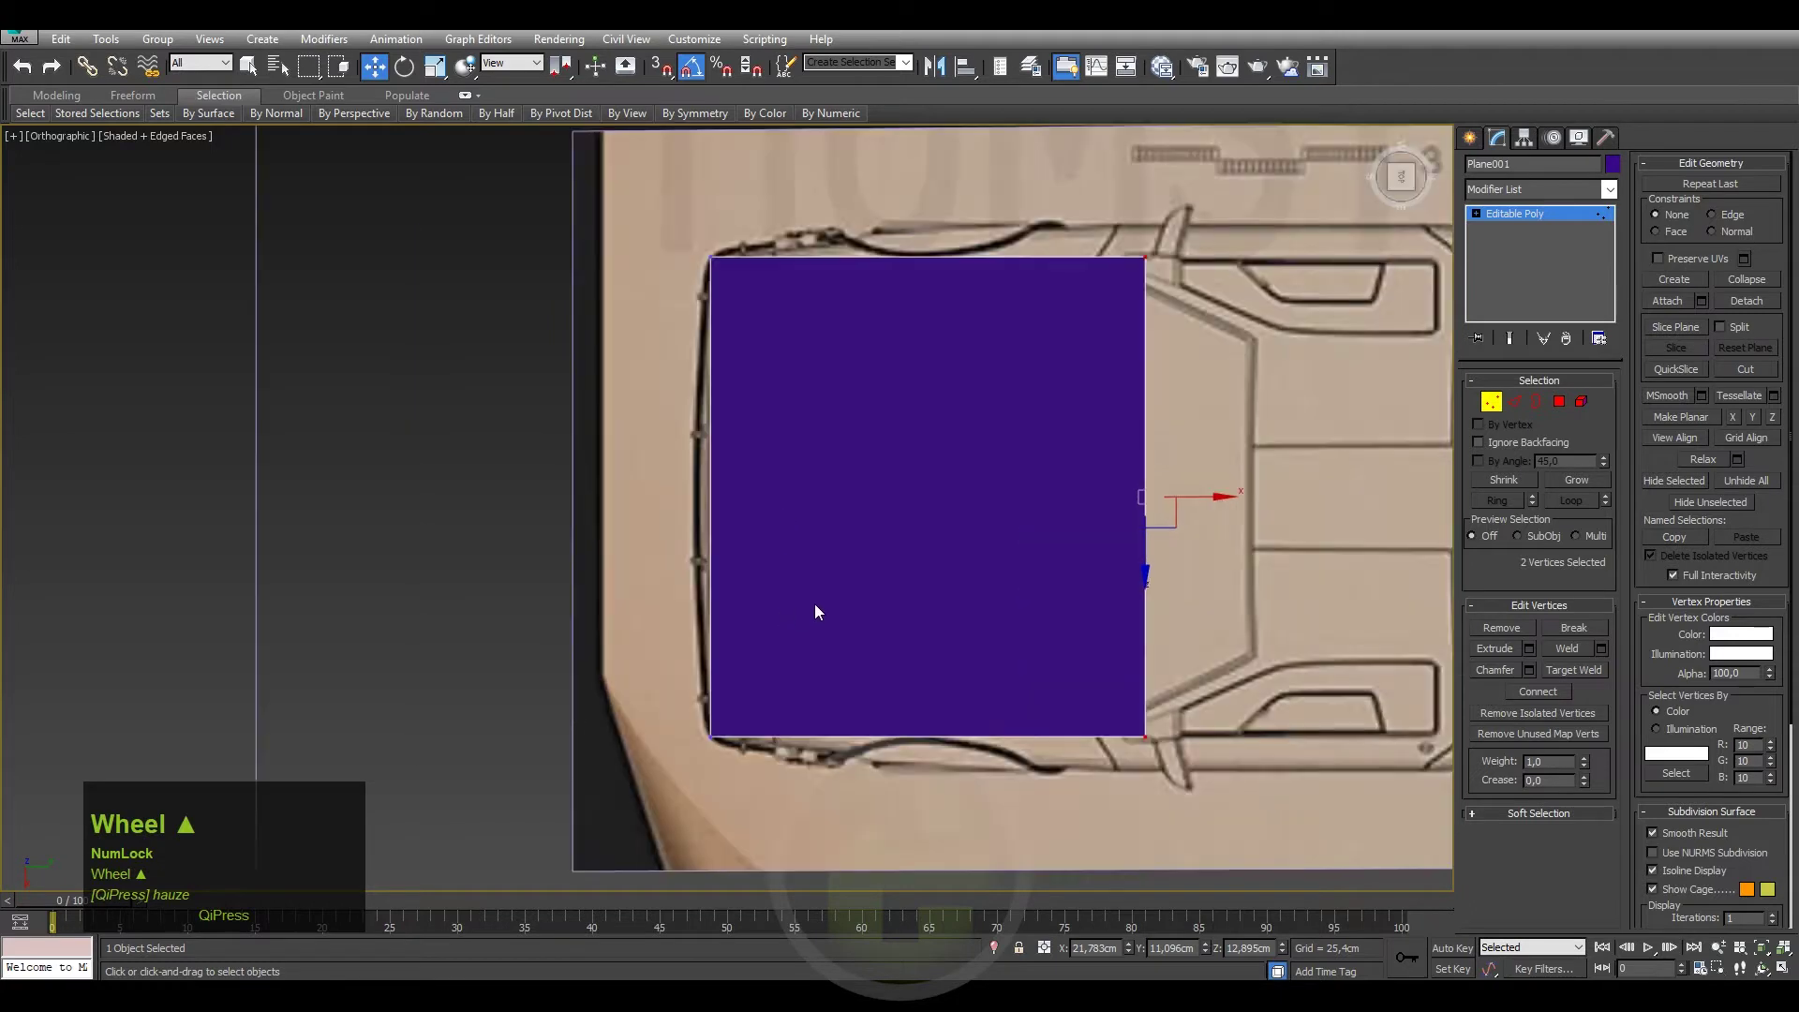
key(alt+x)
Stretch the hood piece's vertices over the top-view hood outline, then pick the side blueprint.
drag(1050, 755, 1193, 499)
drag(1170, 502, 1085, 642)
drag(1084, 642, 1406, 184)
drag(1407, 184, 1155, 454)
drag(1154, 454, 1406, 175)
click(1406, 175)
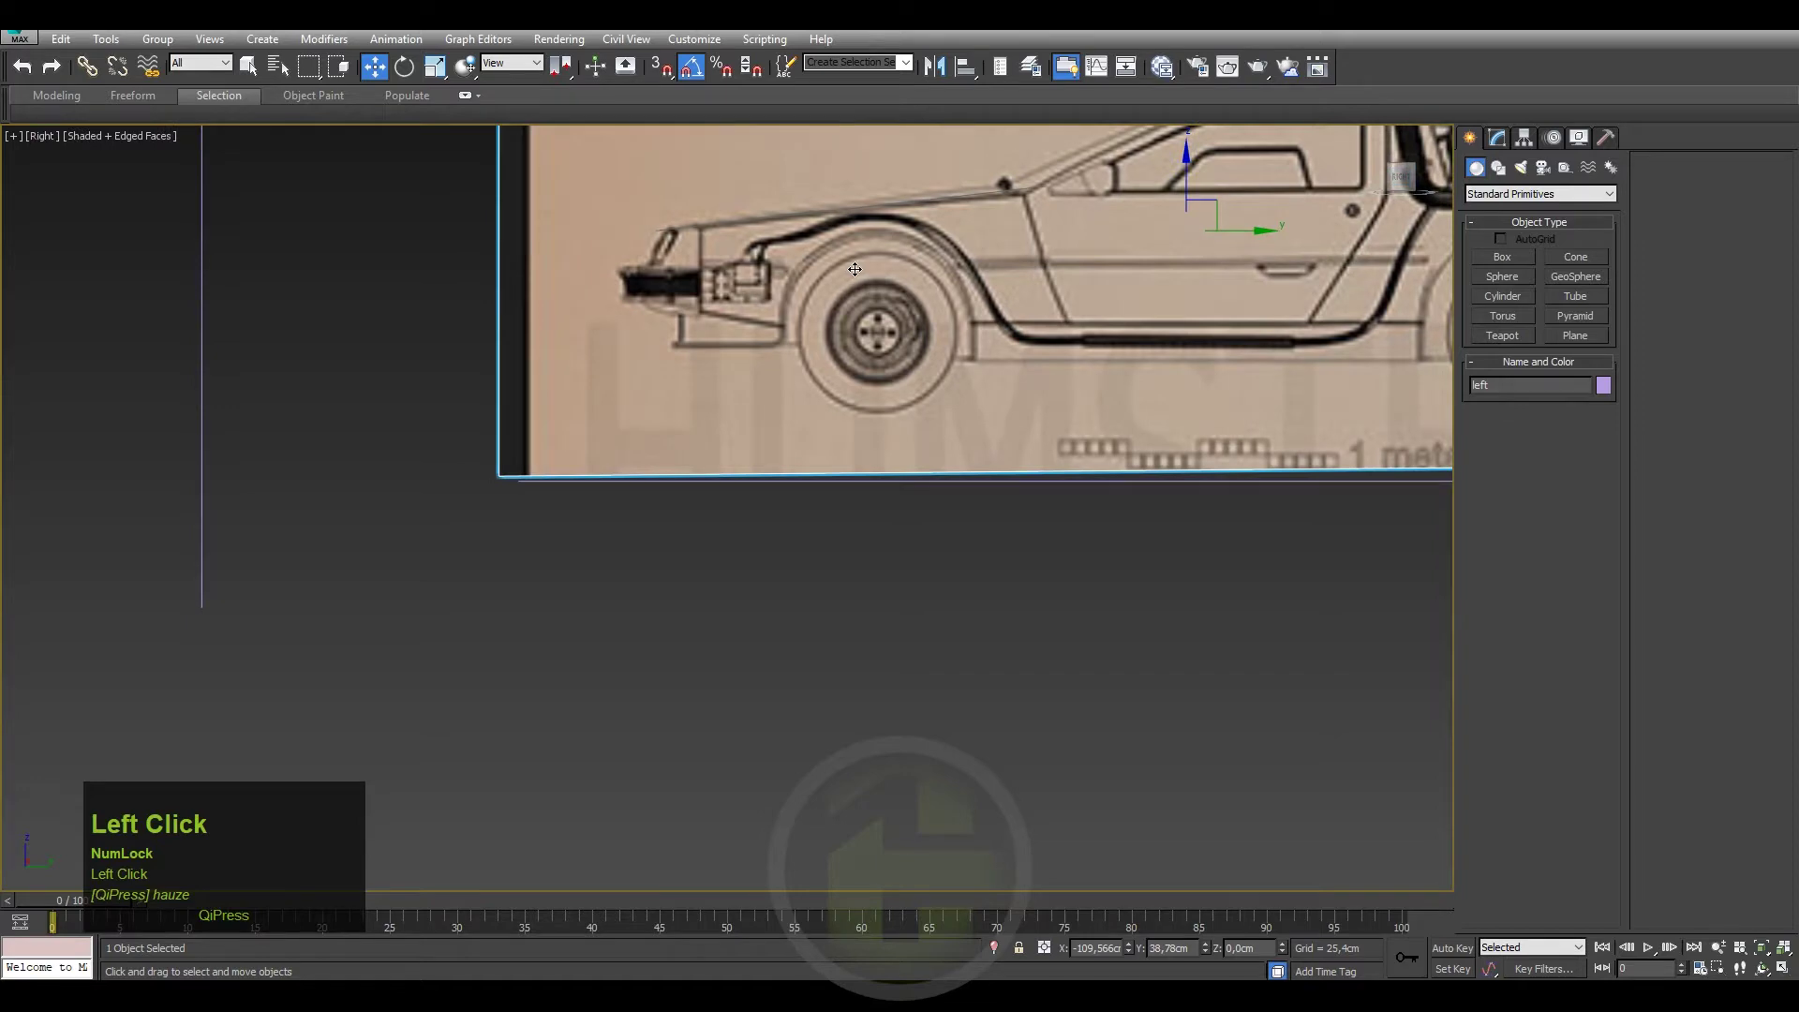
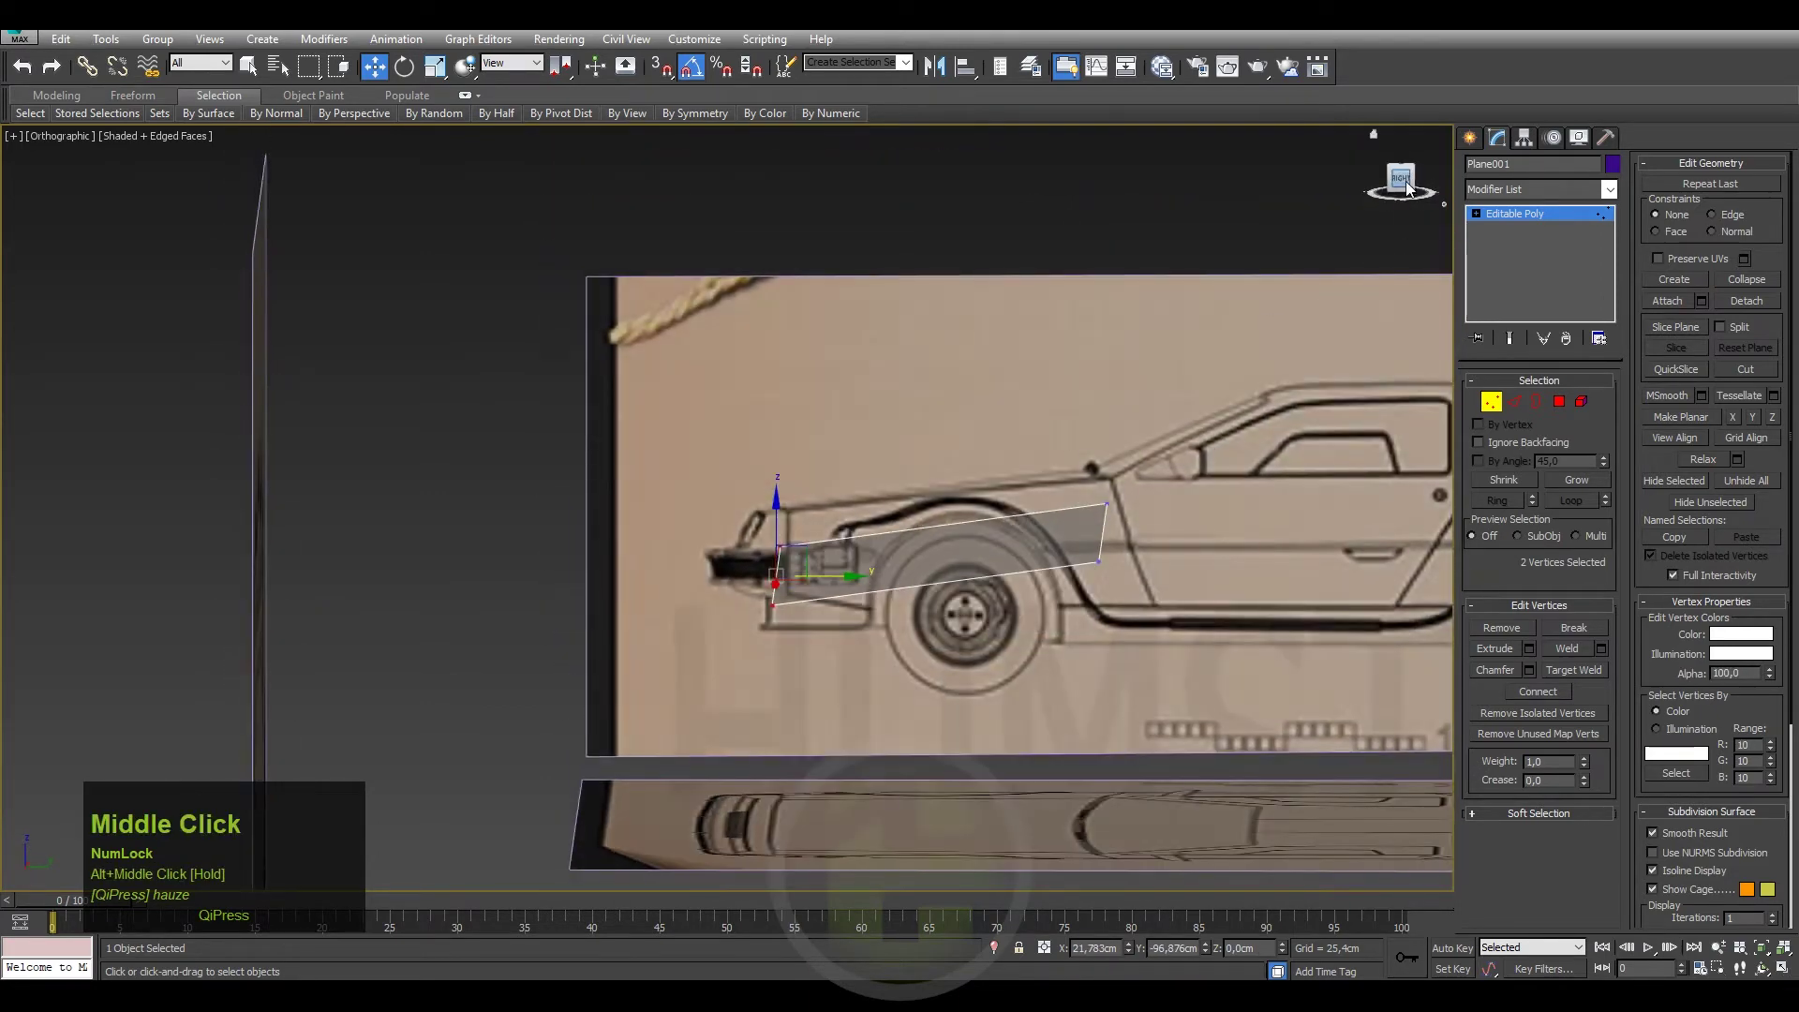
Tilt the hood piece's edge vertices to follow the side-view hood line.
drag(1408, 184, 870, 527)
drag(871, 527, 1409, 184)
drag(1409, 184, 901, 596)
middle_click(901, 596)
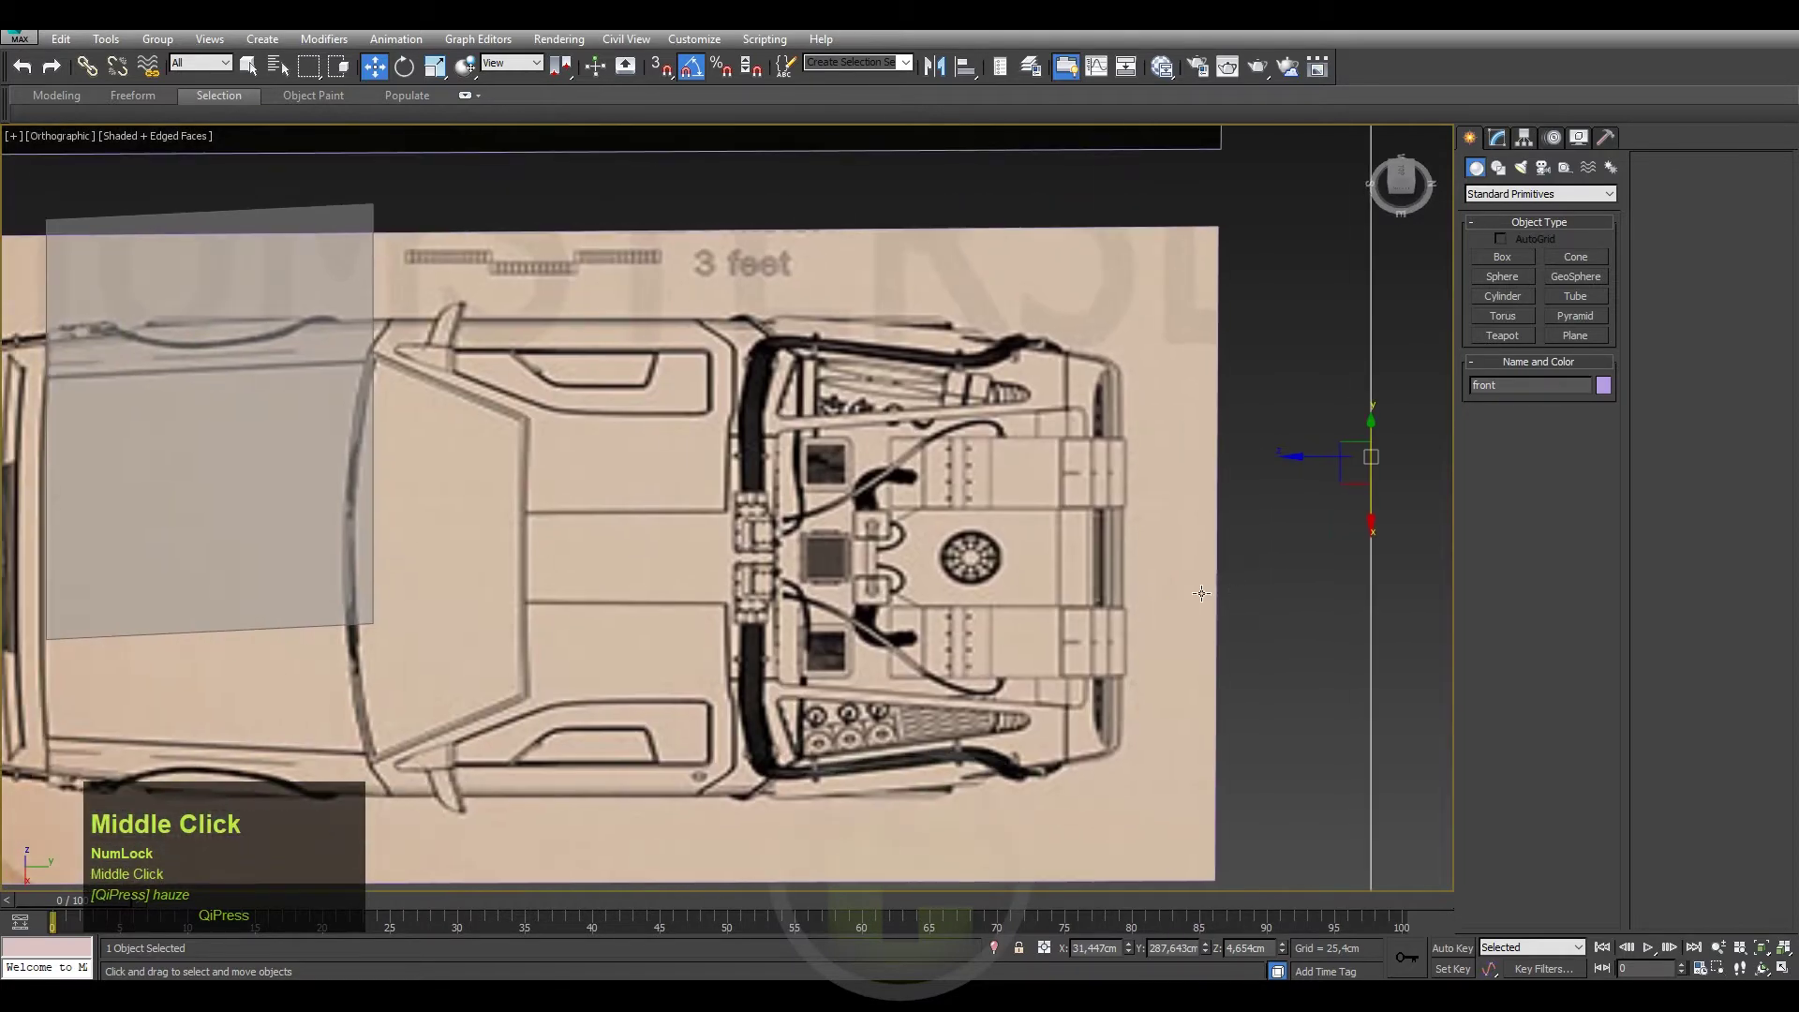
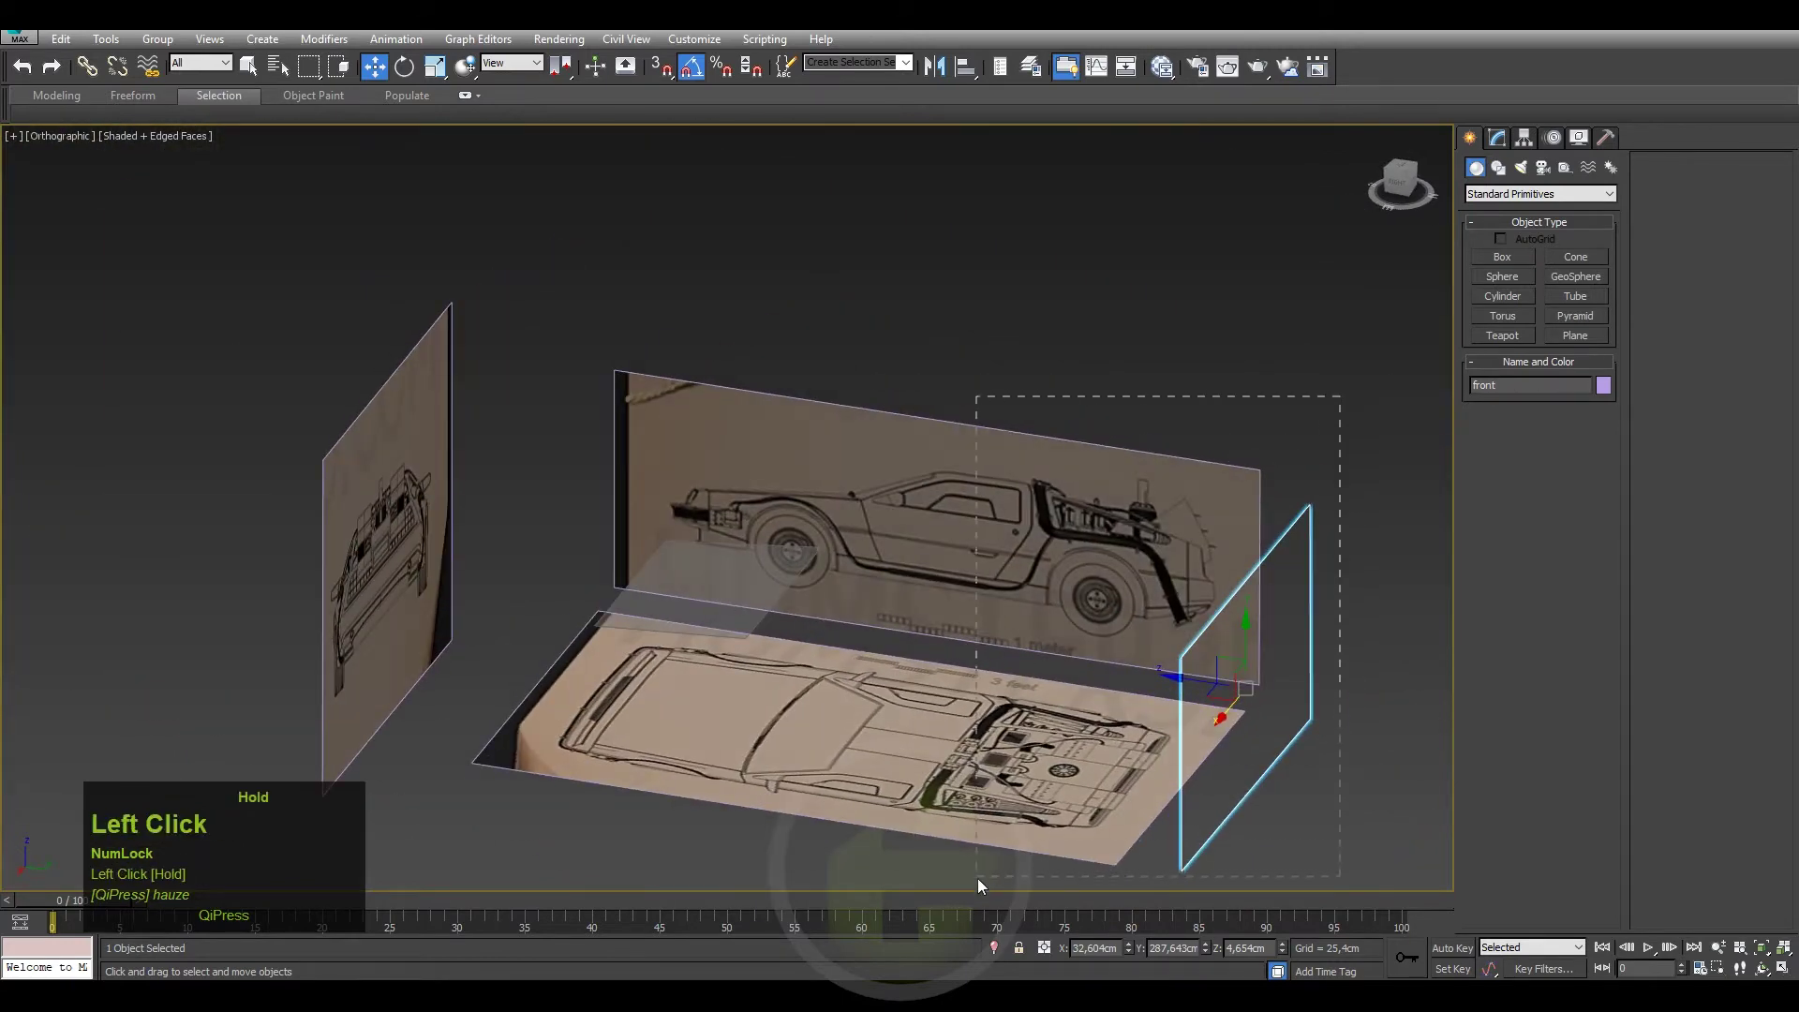
Freeze the selected blueprint pieces via Object Properties.
right_click(966, 632)
click(1009, 754)
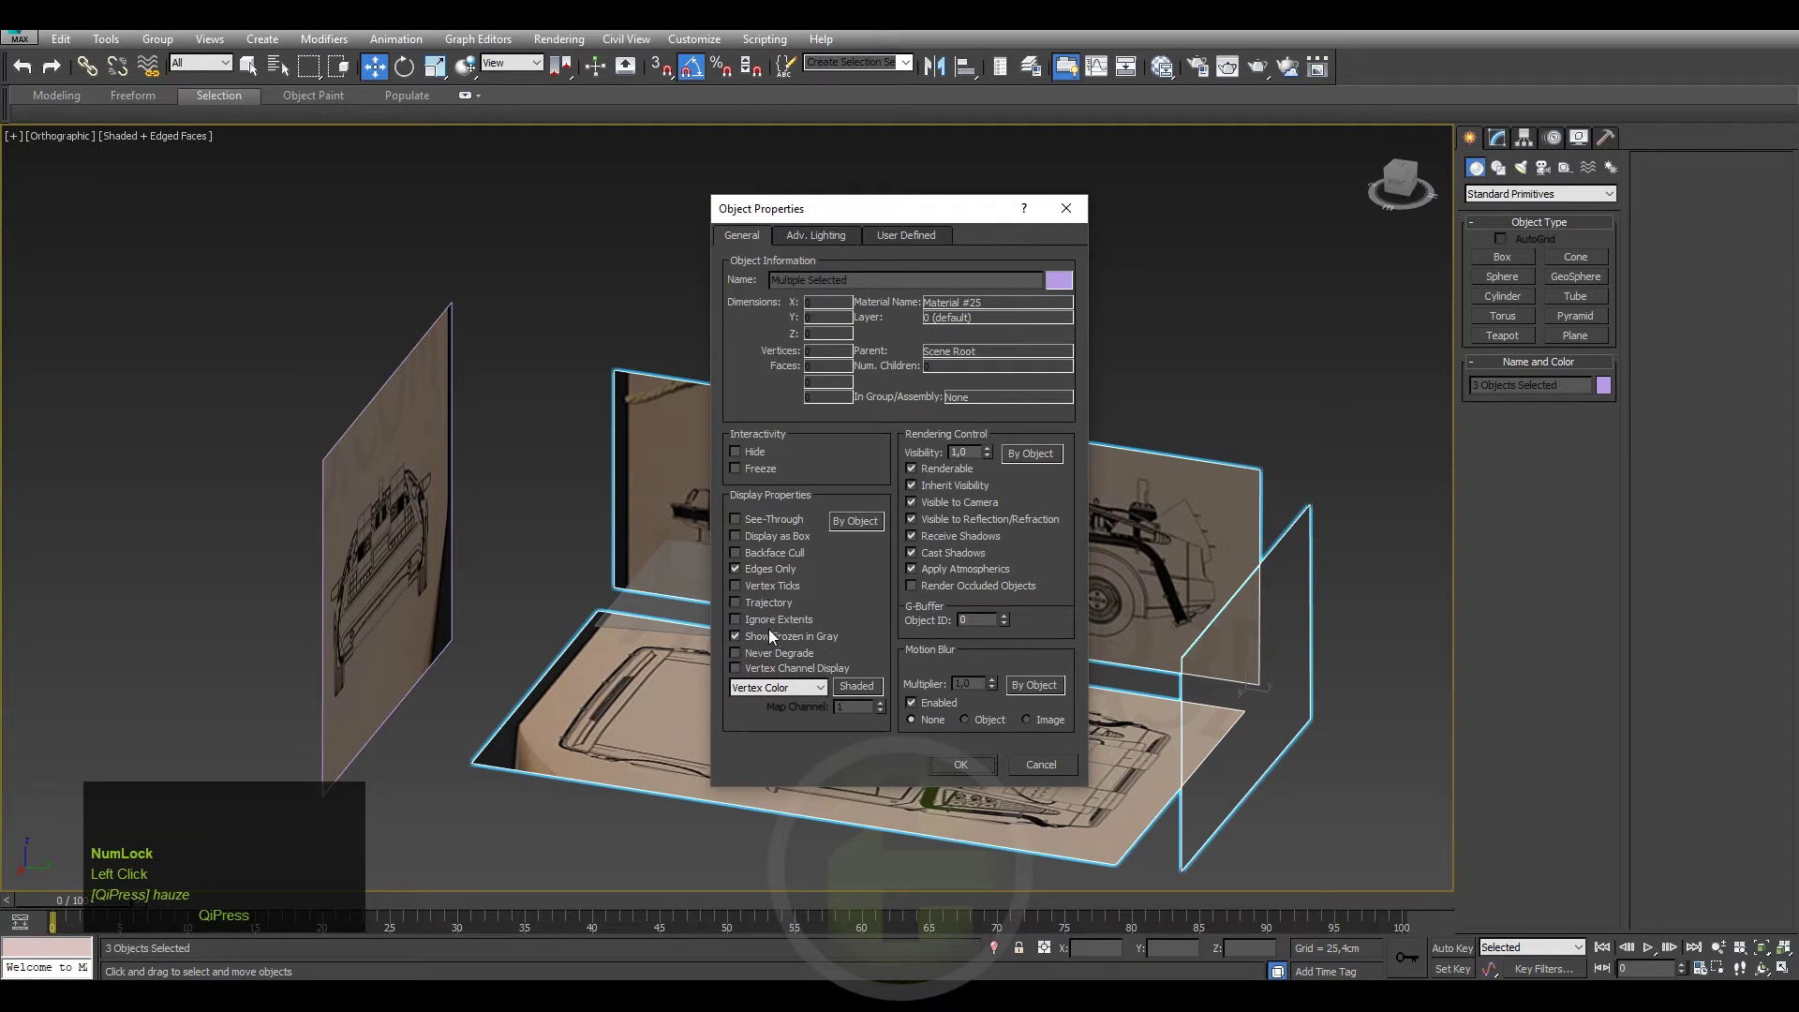
click(755, 475)
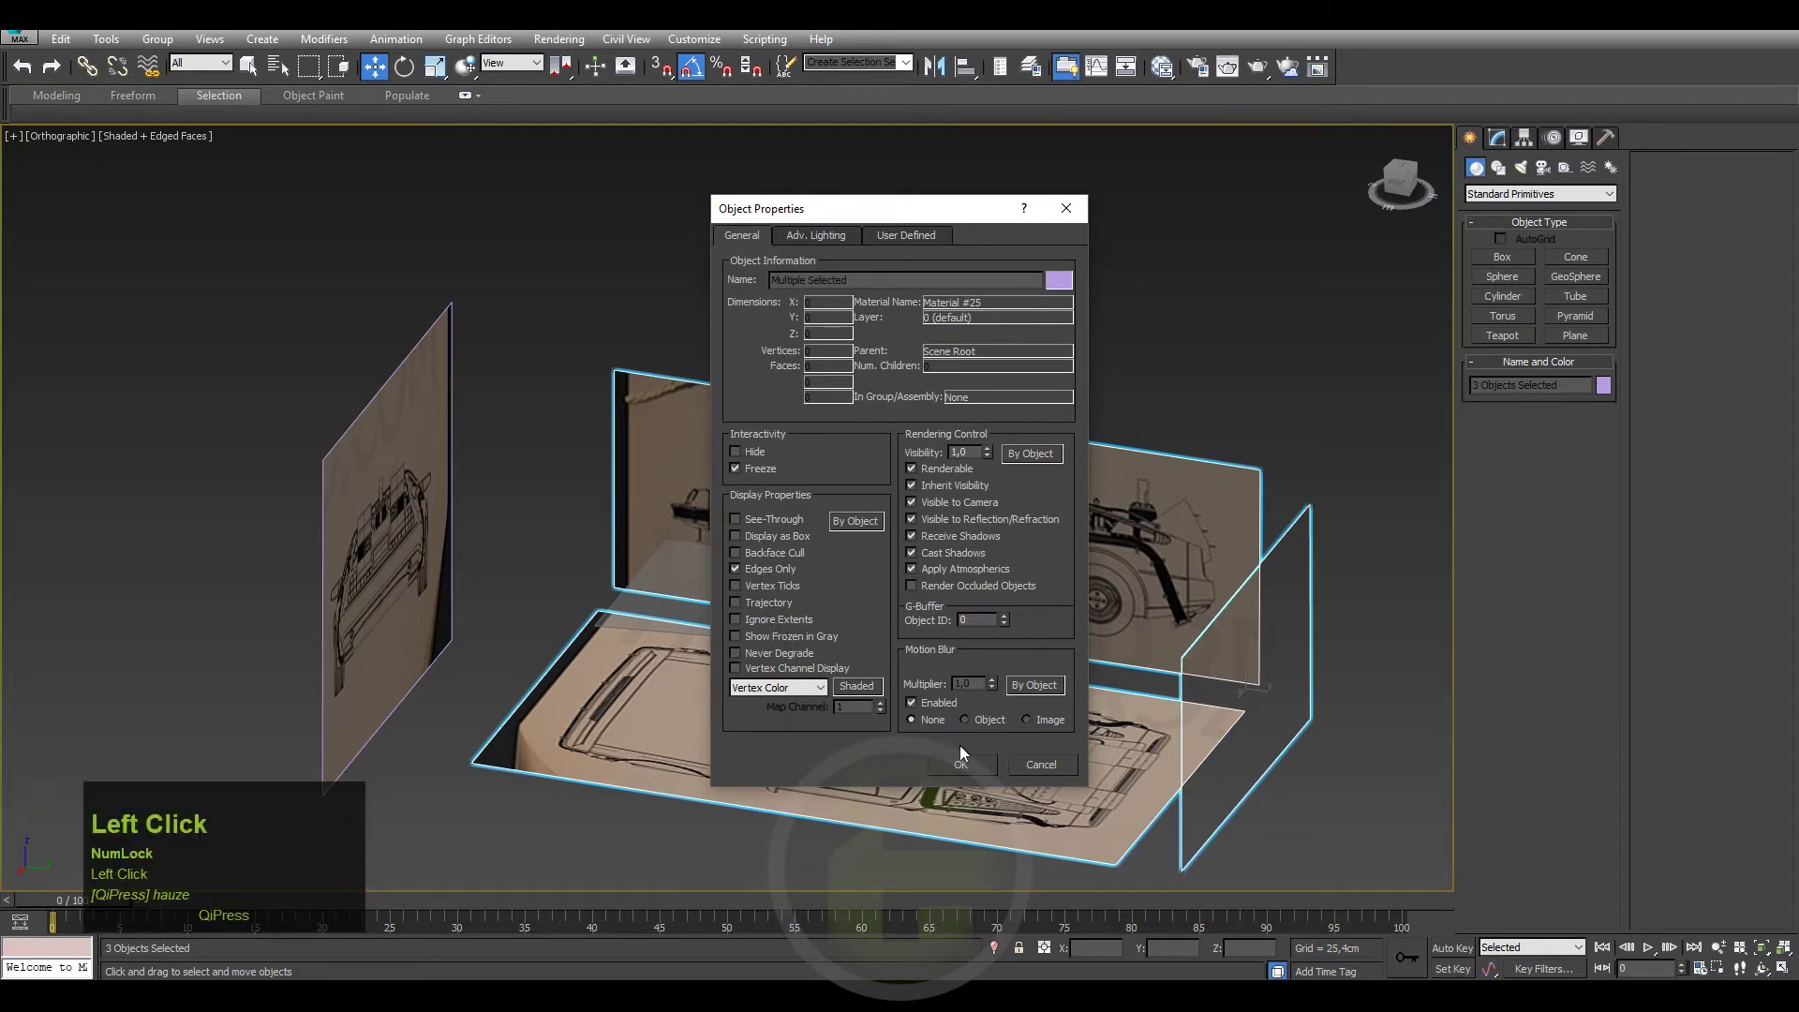
click(959, 772)
Orbit and pan the view to inspect the blueprint layout.
drag(892, 622, 1210, 373)
drag(1210, 372, 1075, 608)
middle_click(1075, 608)
drag(989, 522, 999, 583)
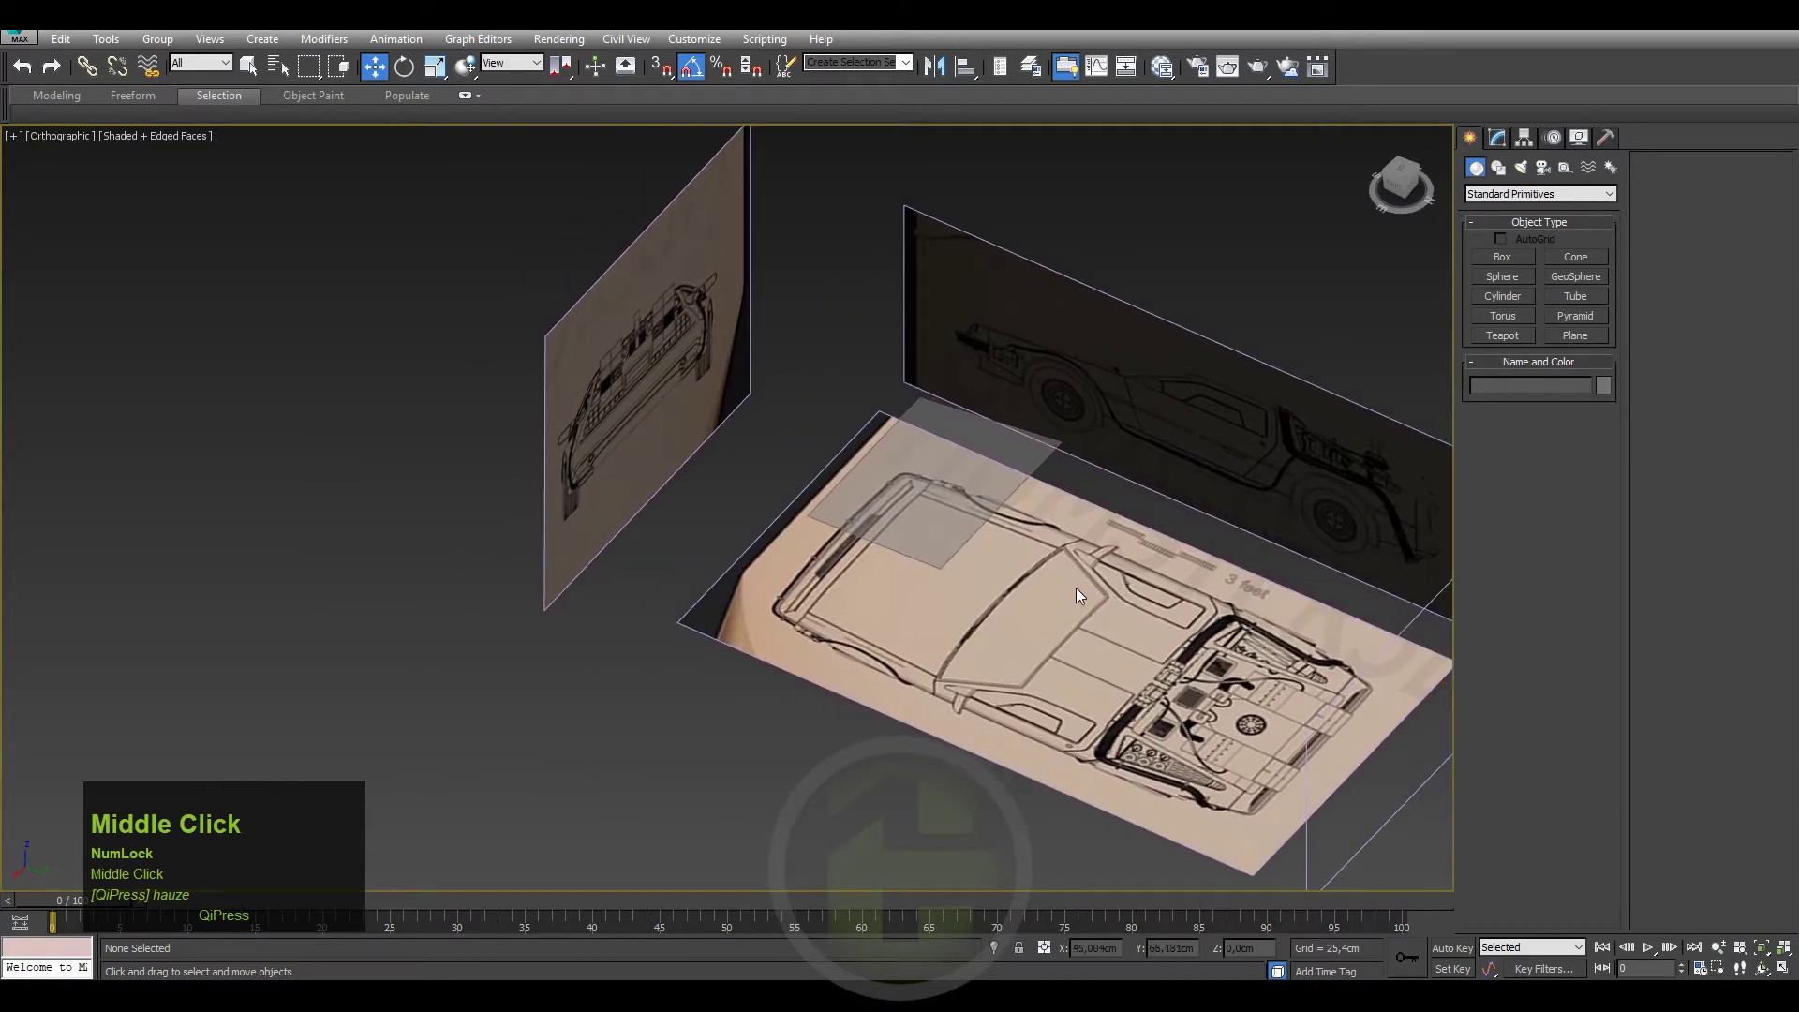
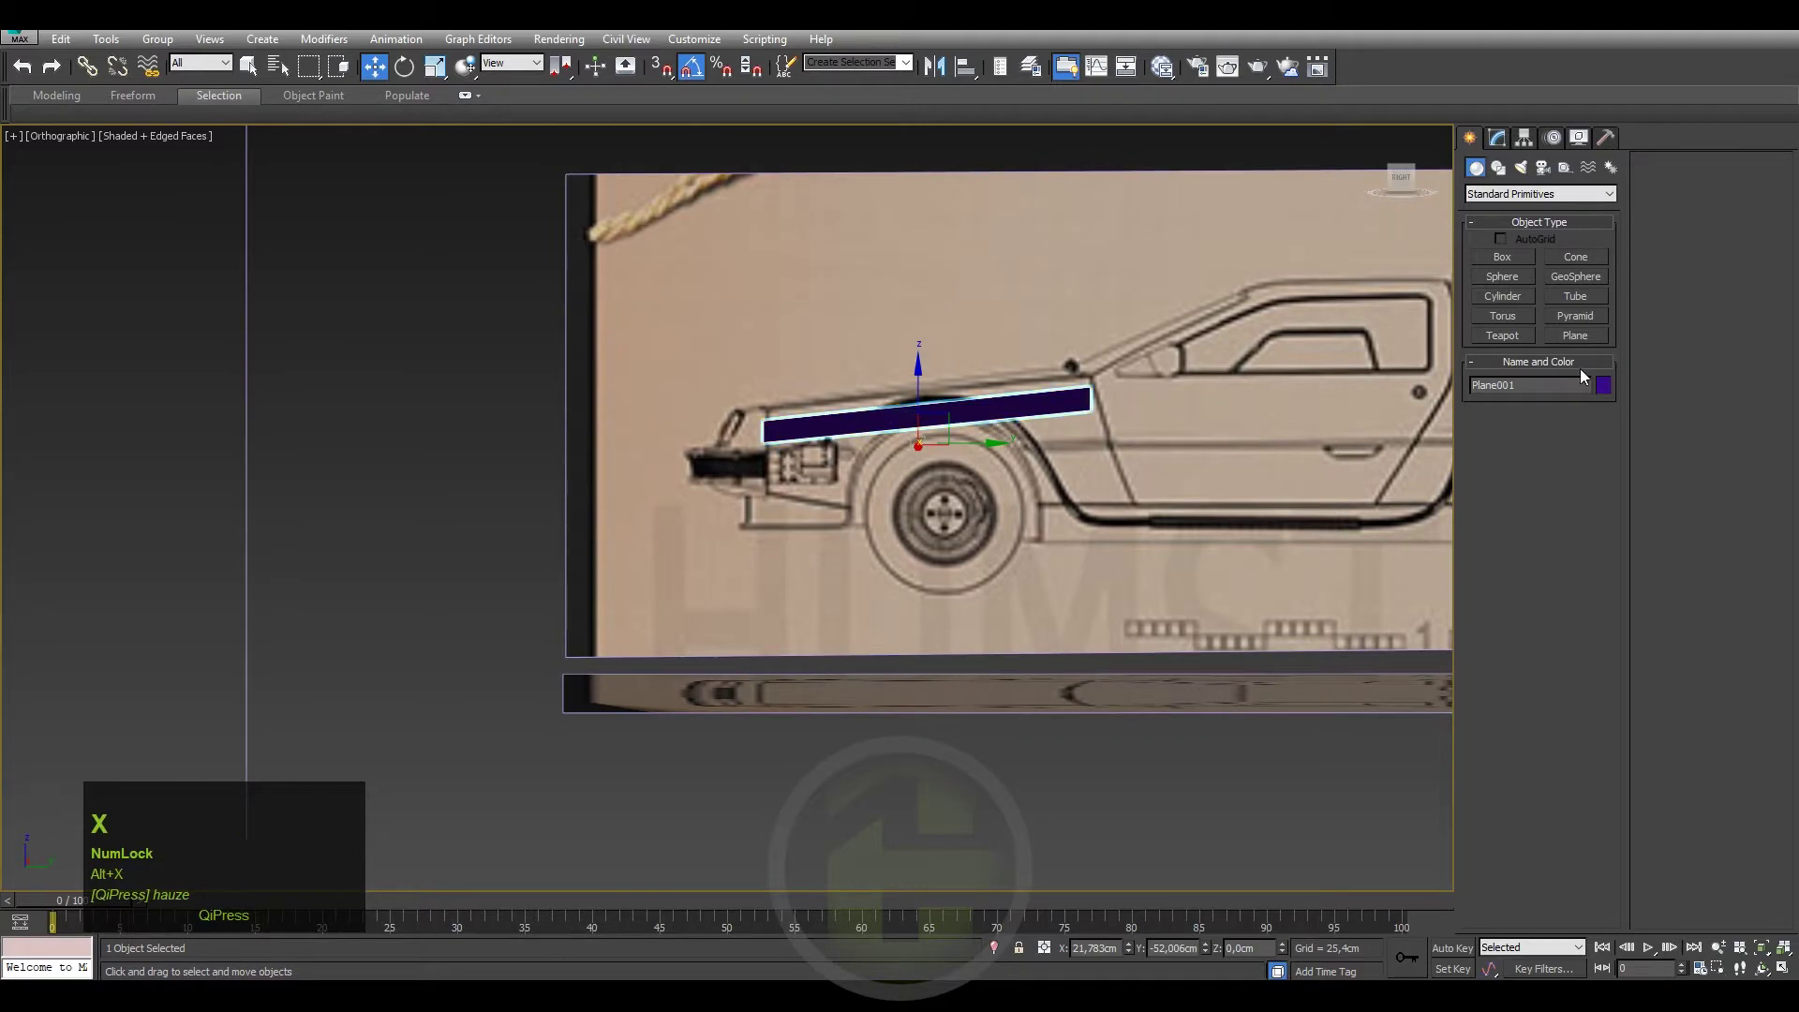
Set the hood plane's object colour to grey.
click(1606, 387)
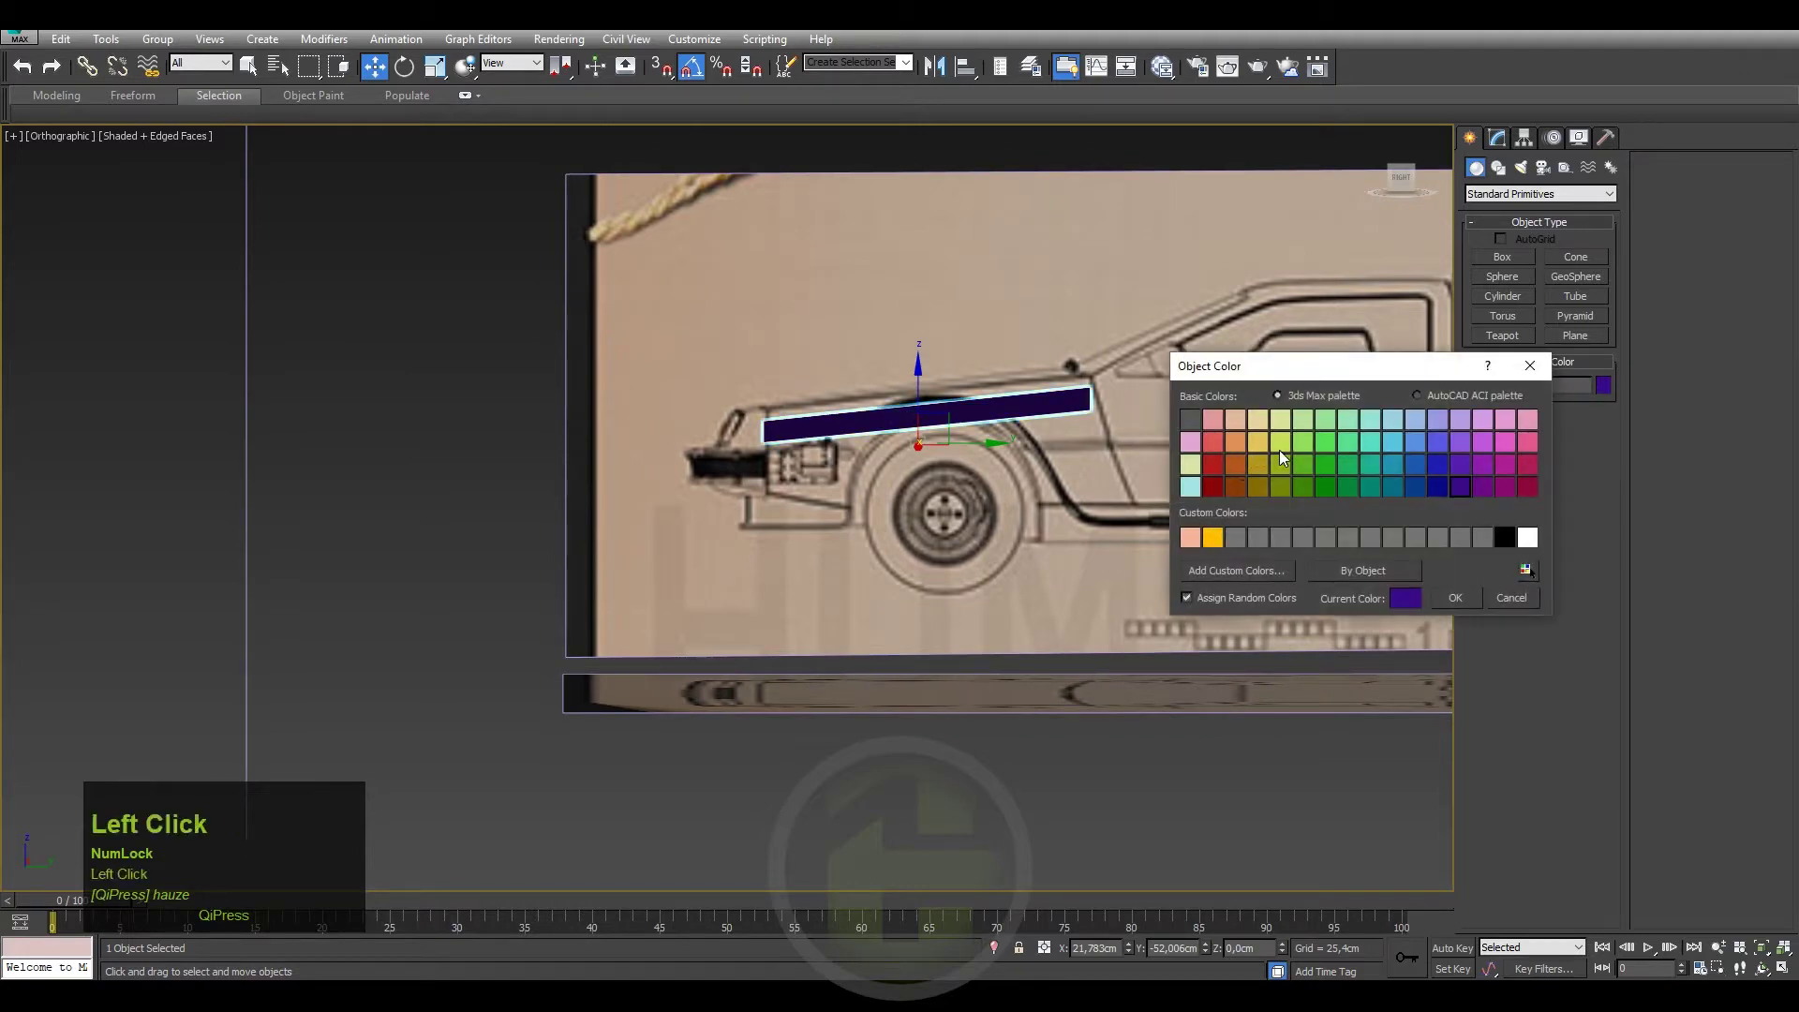
click(1327, 536)
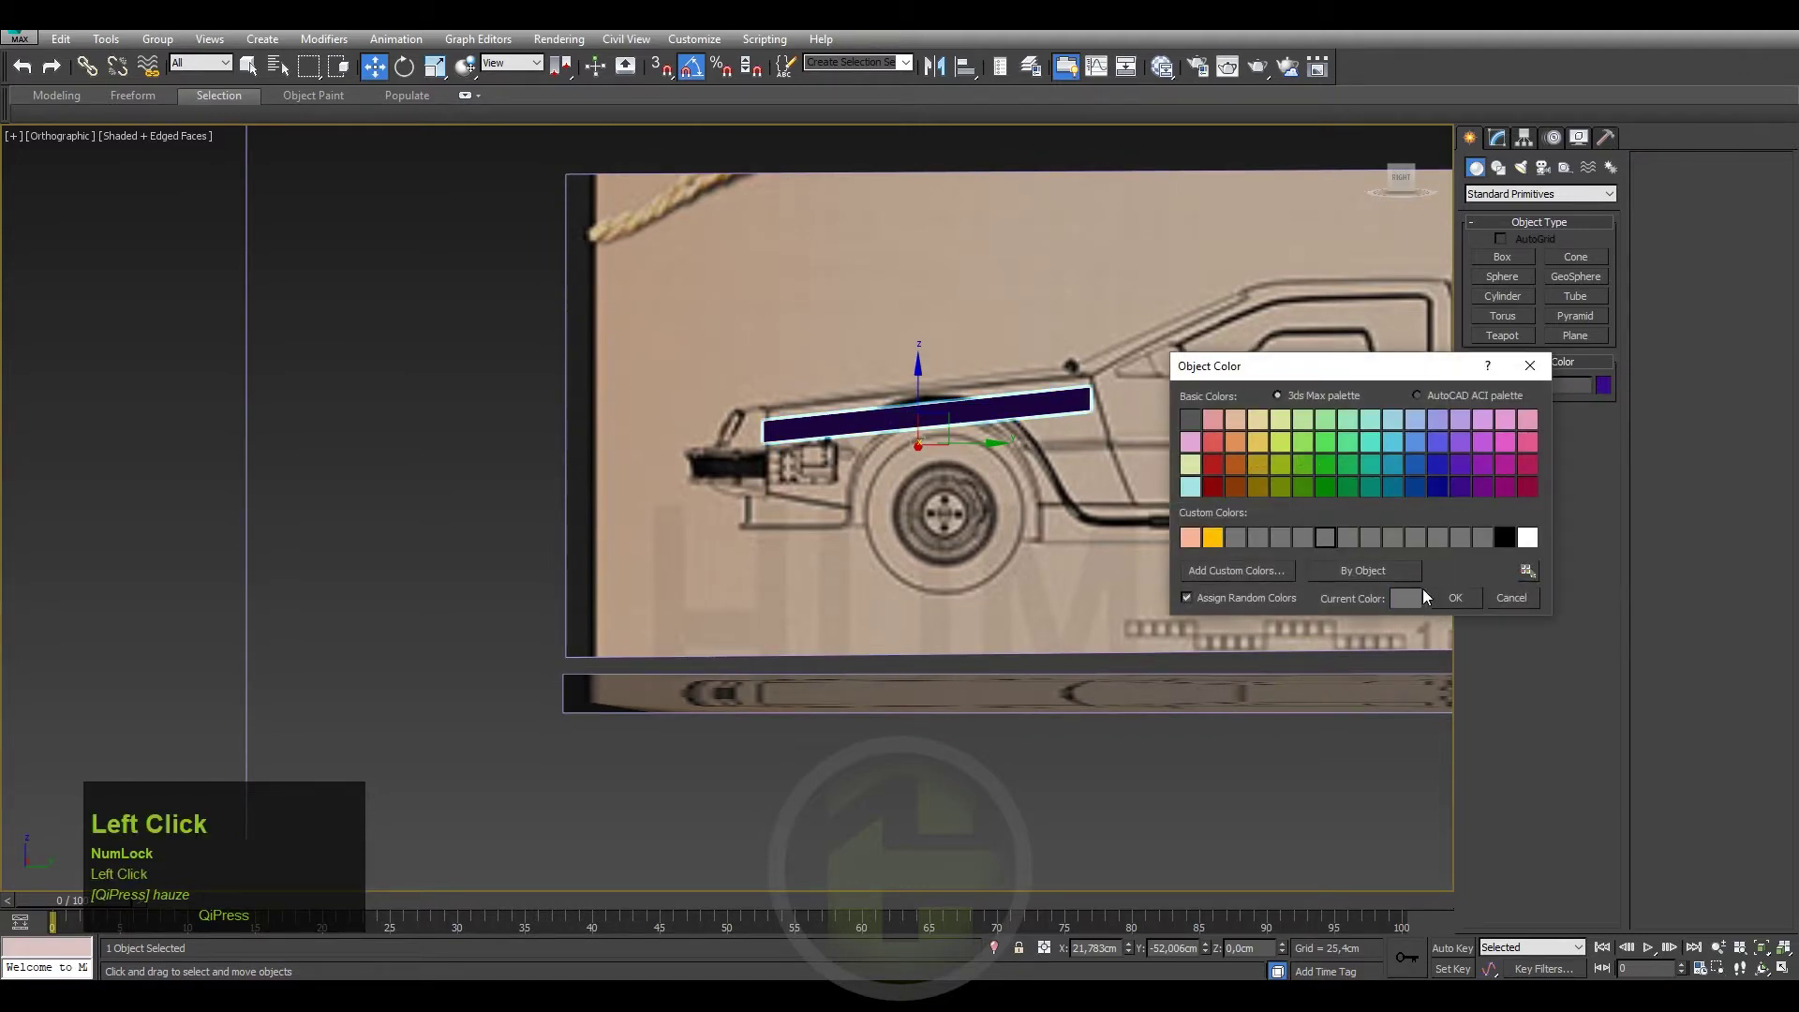
drag(1138, 481, 1409, 189)
click(1409, 188)
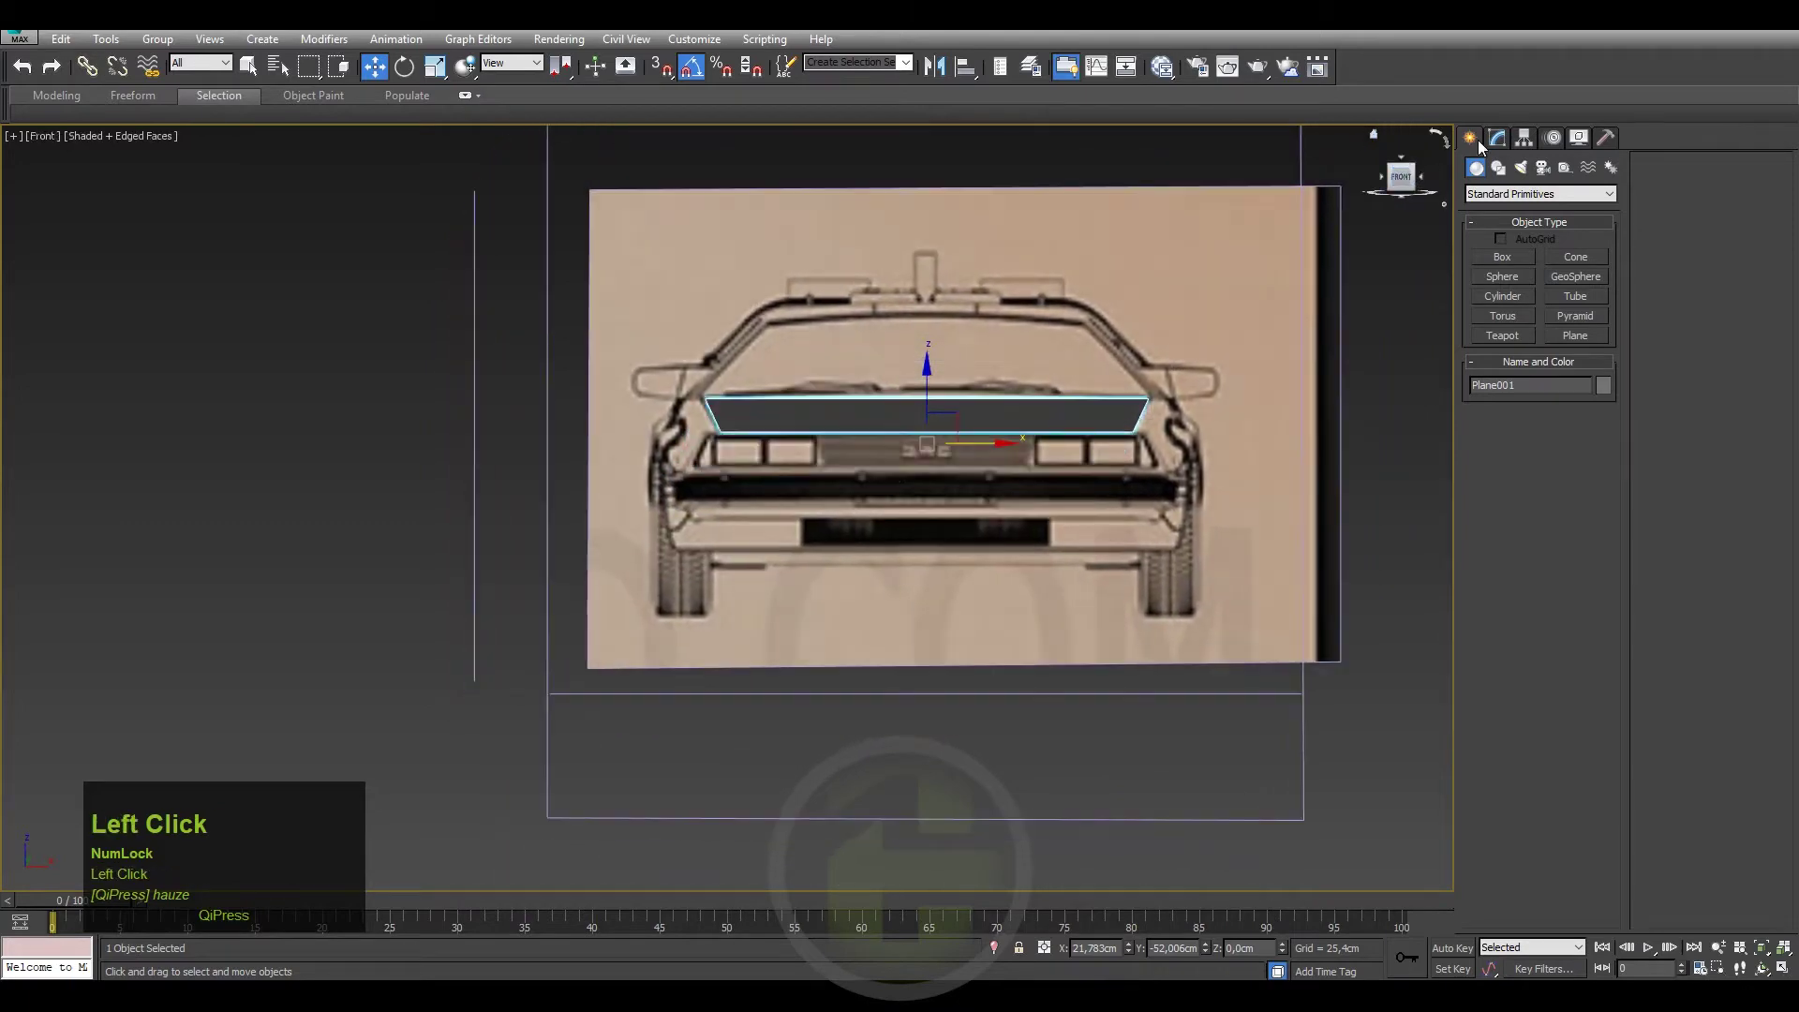
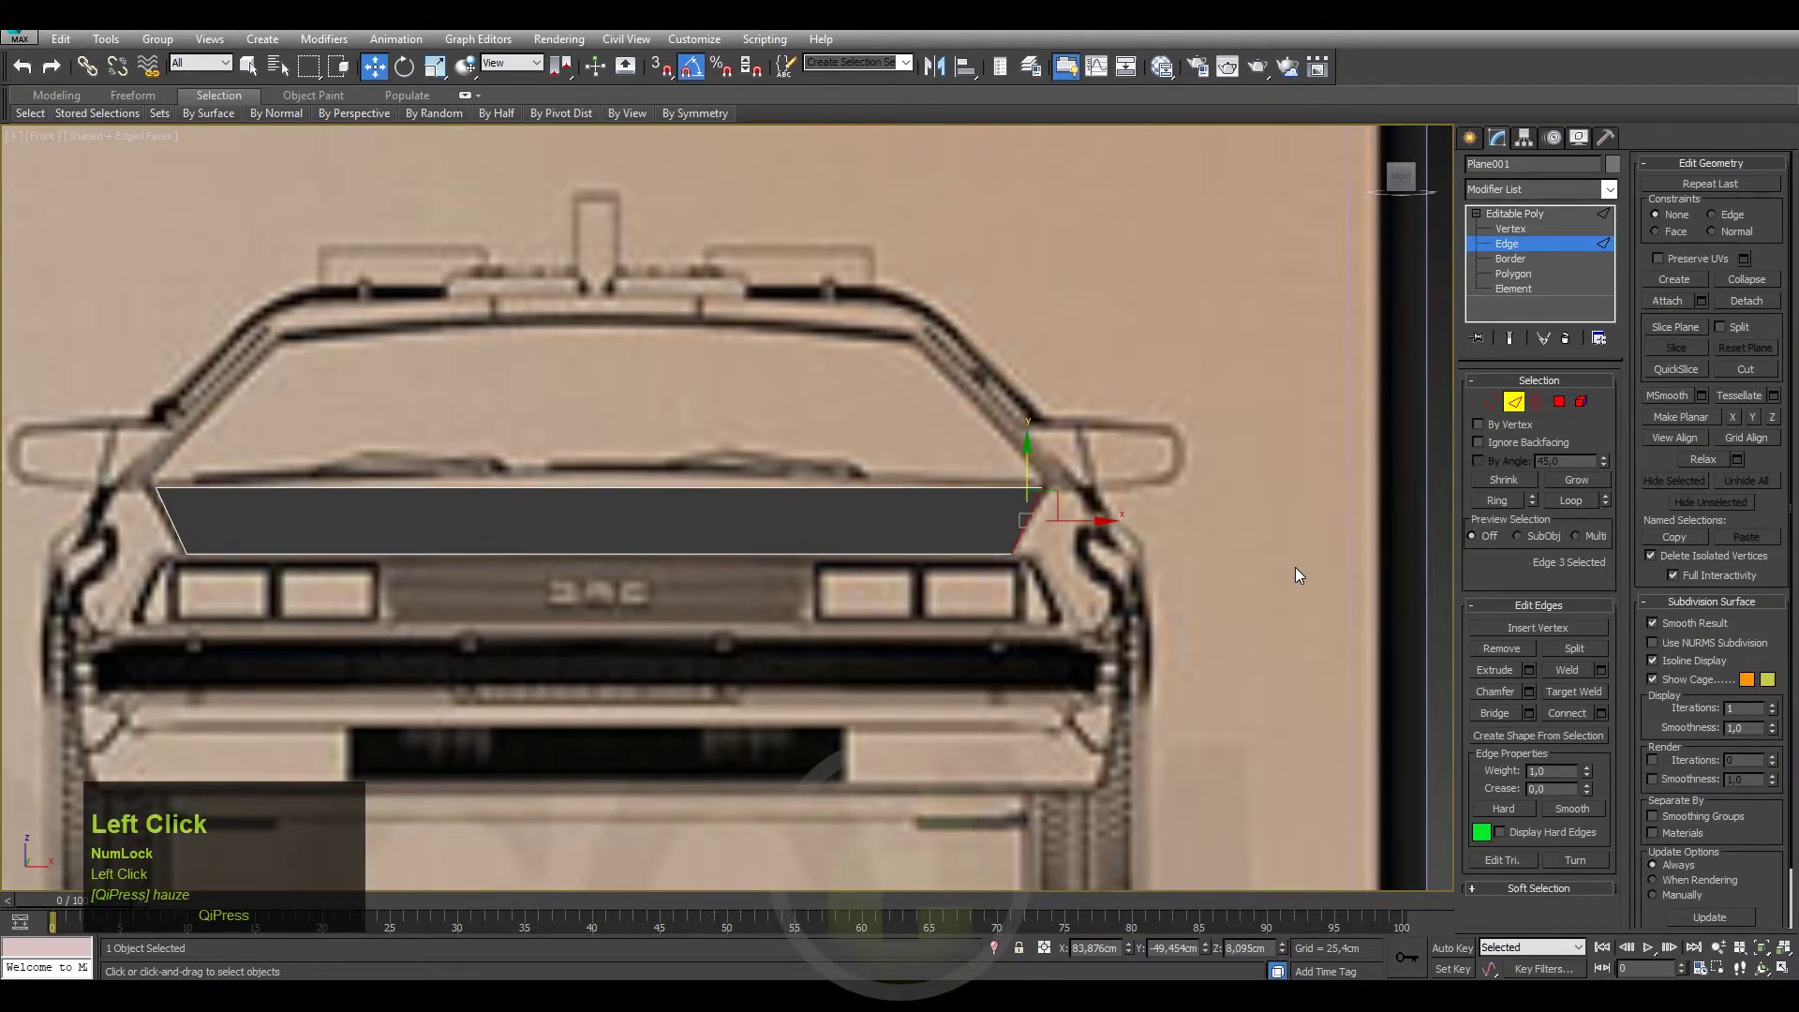
Move the hood strip's side edge toward the front-view windshield corner.
drag(1094, 587, 1105, 425)
drag(1105, 425, 1411, 188)
click(1411, 188)
Pan and zoom to frame the panel's right corner in the Front view.
middle_click(1019, 625)
scroll(down, 3)
middle_click(1031, 672)
scroll(down, 3)
middle_click(1057, 613)
scroll(up, 3)
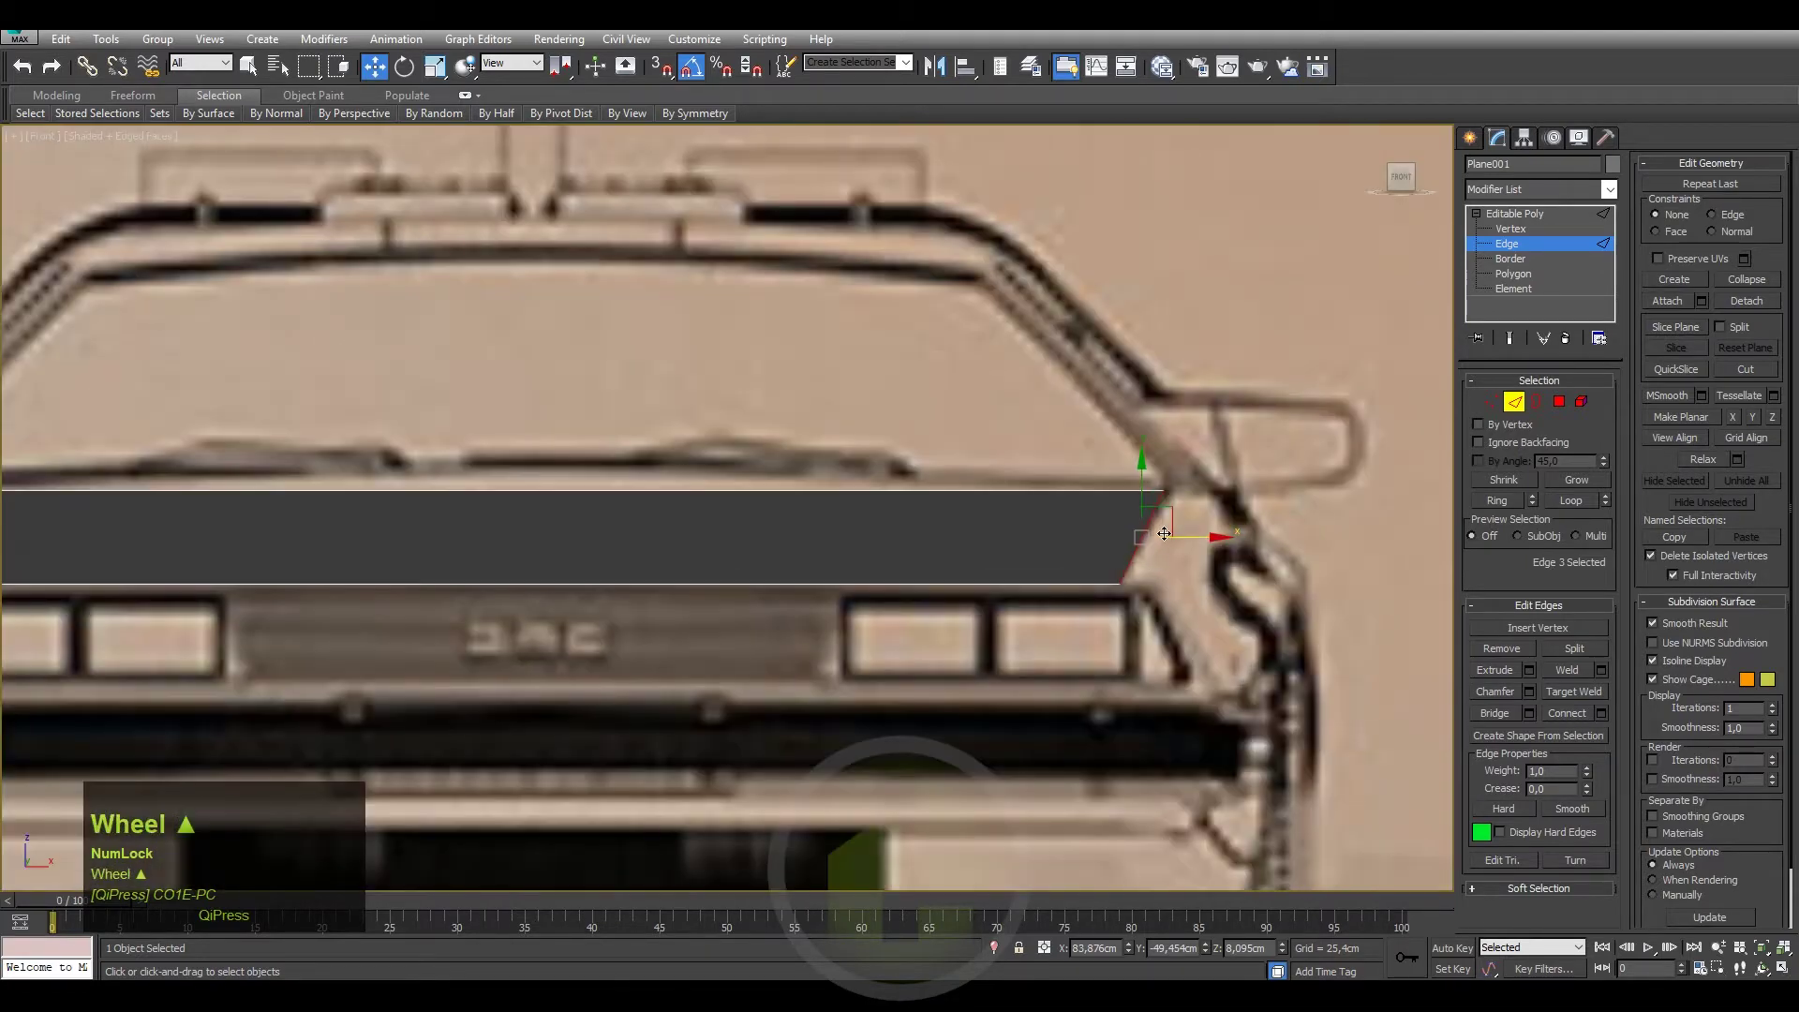
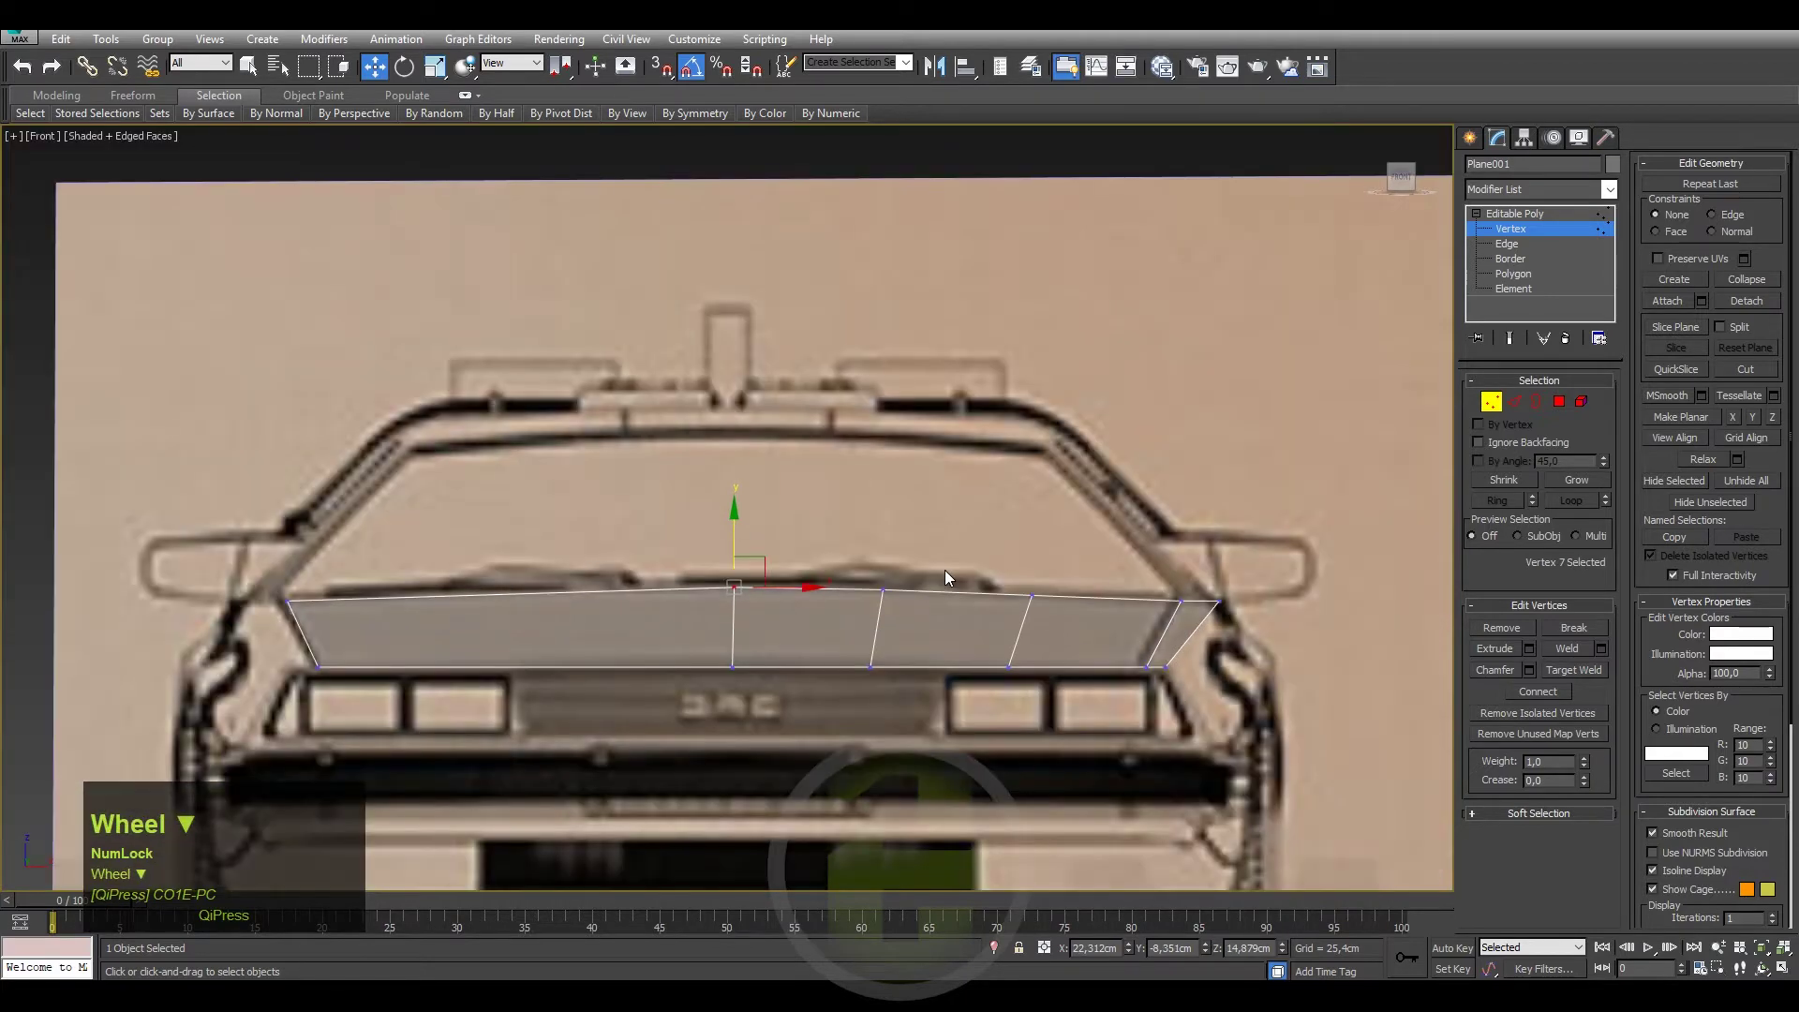
Switch the hood panel to Polygon level in Top view and bring up the Modifier List.
drag(1014, 537, 1410, 181)
click(1409, 181)
drag(1026, 365, 1528, 288)
click(1527, 288)
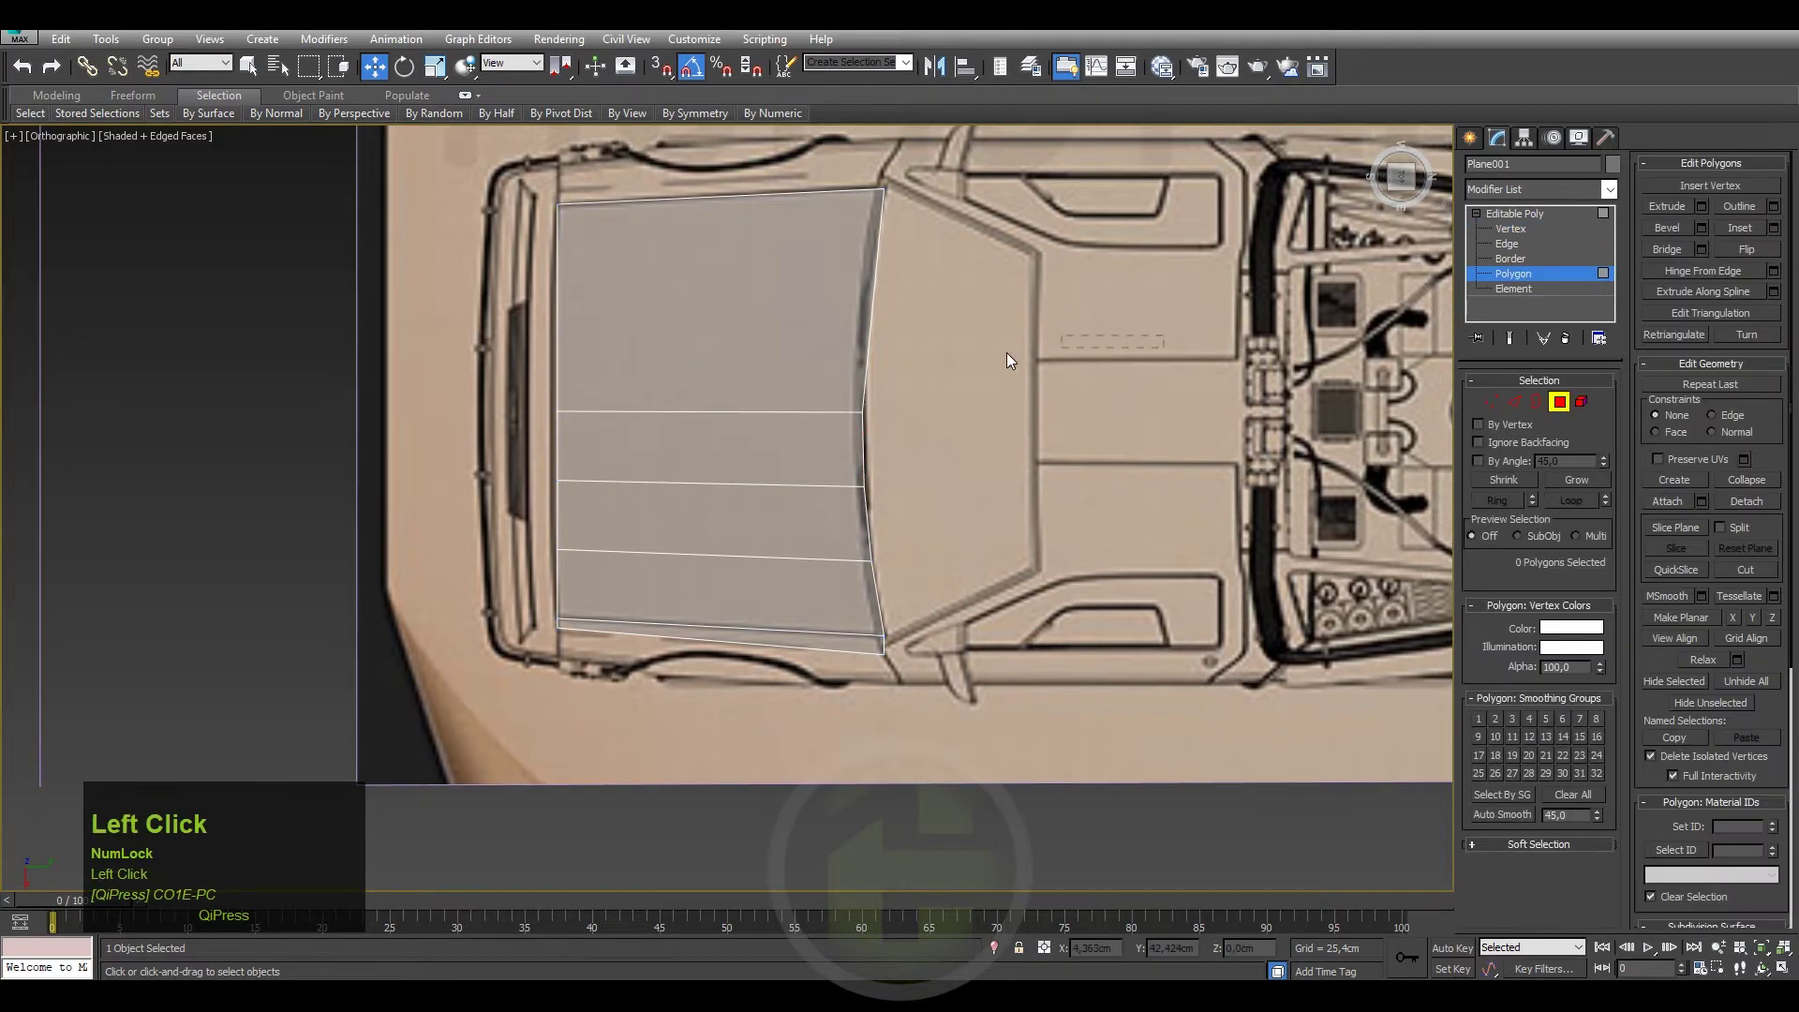
Add a Symmetry modifier (X axis, Weld Seam) to the hood and enable Affect Pivot Only.
text(ssssss)
click(1492, 651)
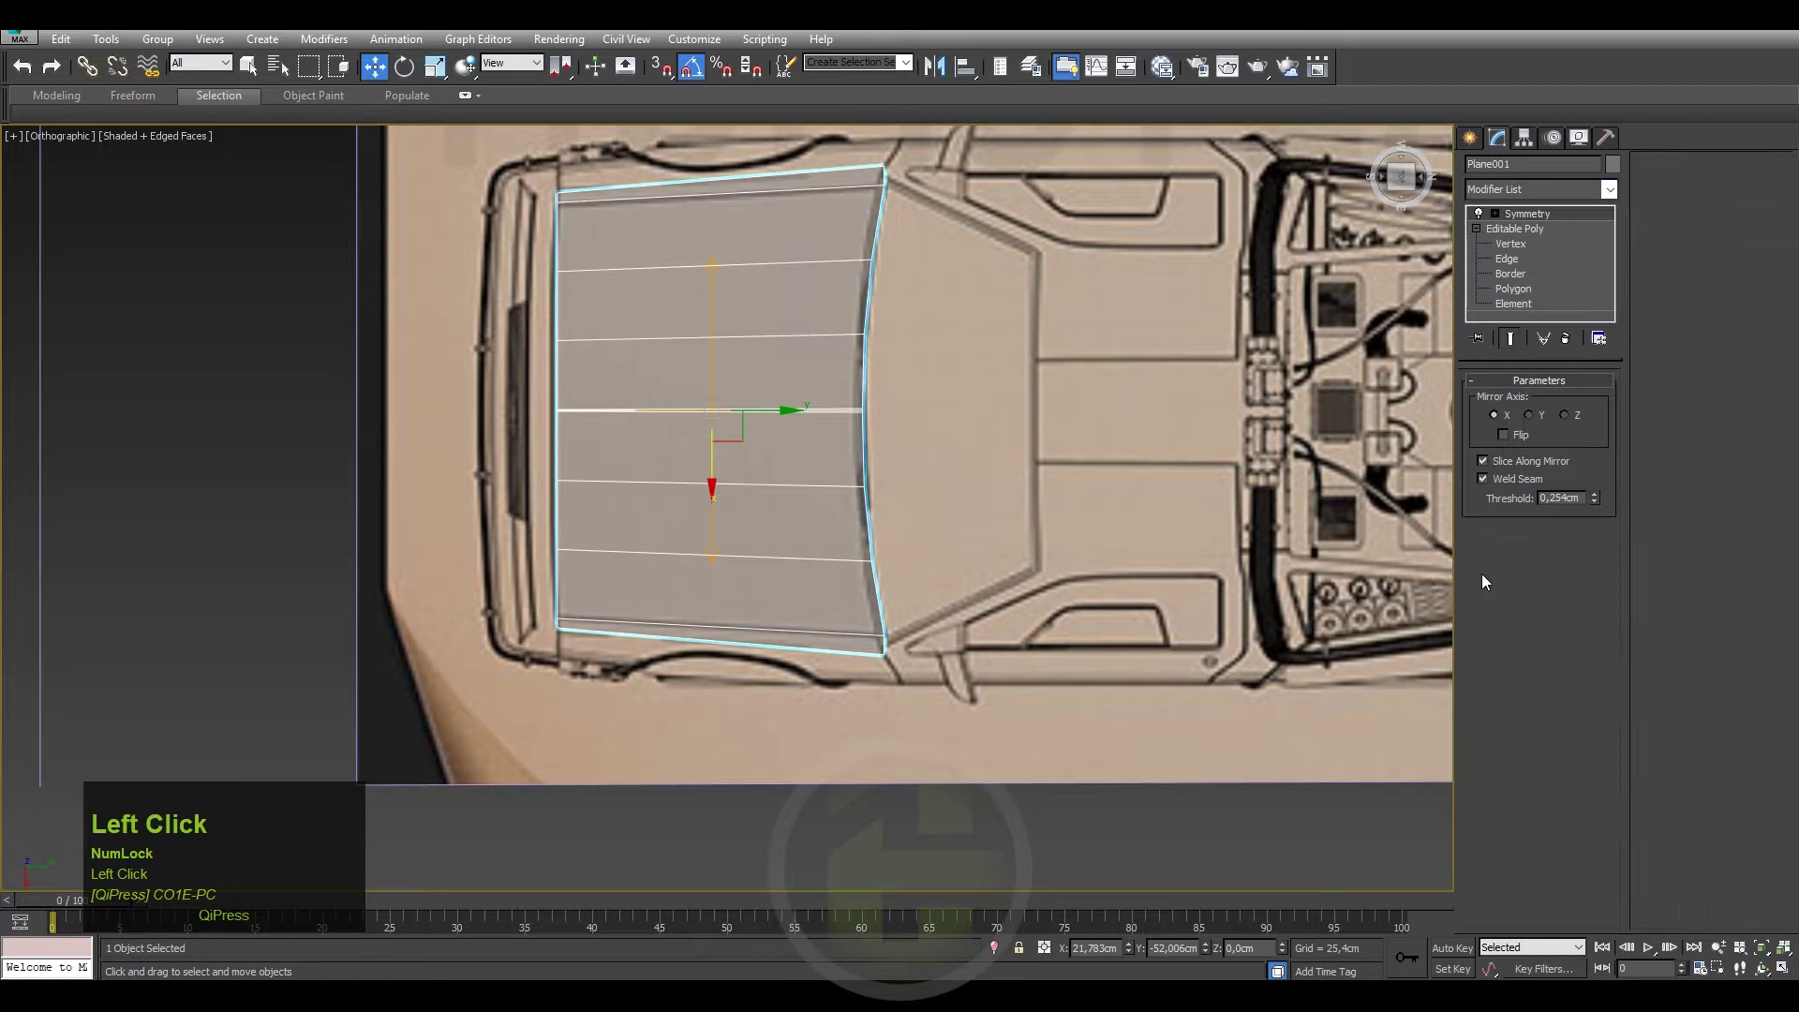
click(1534, 151)
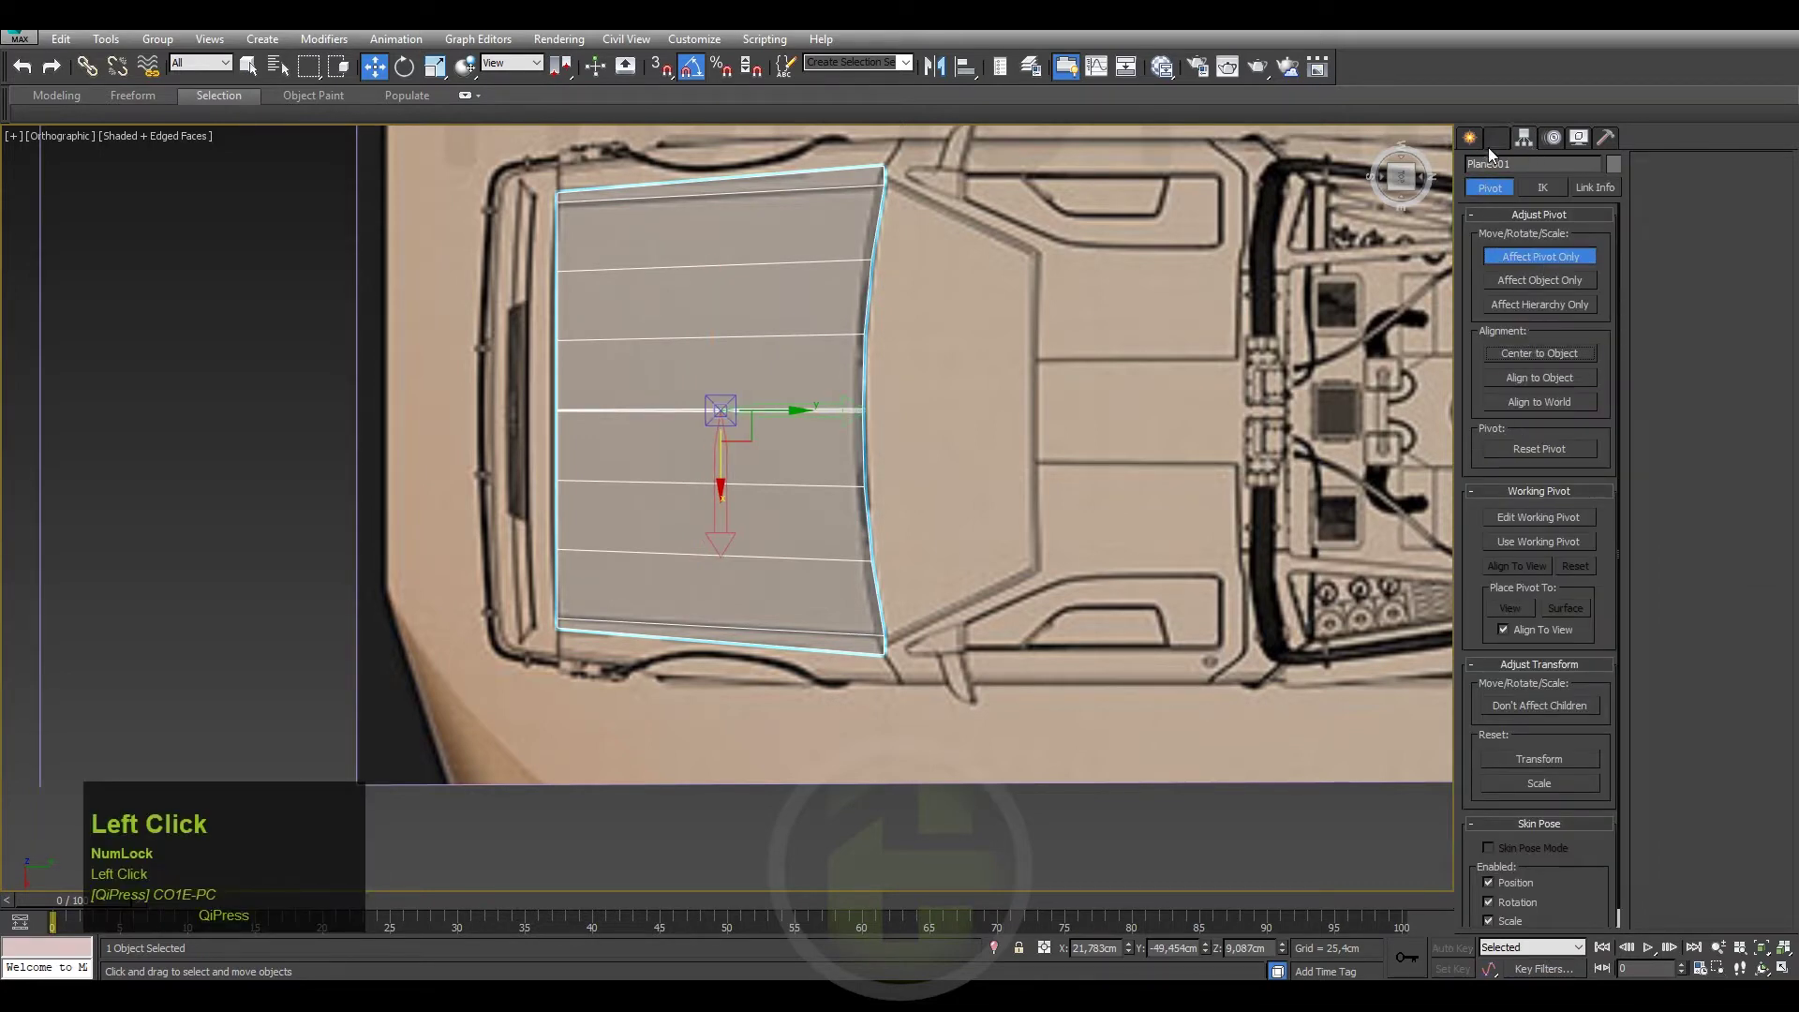
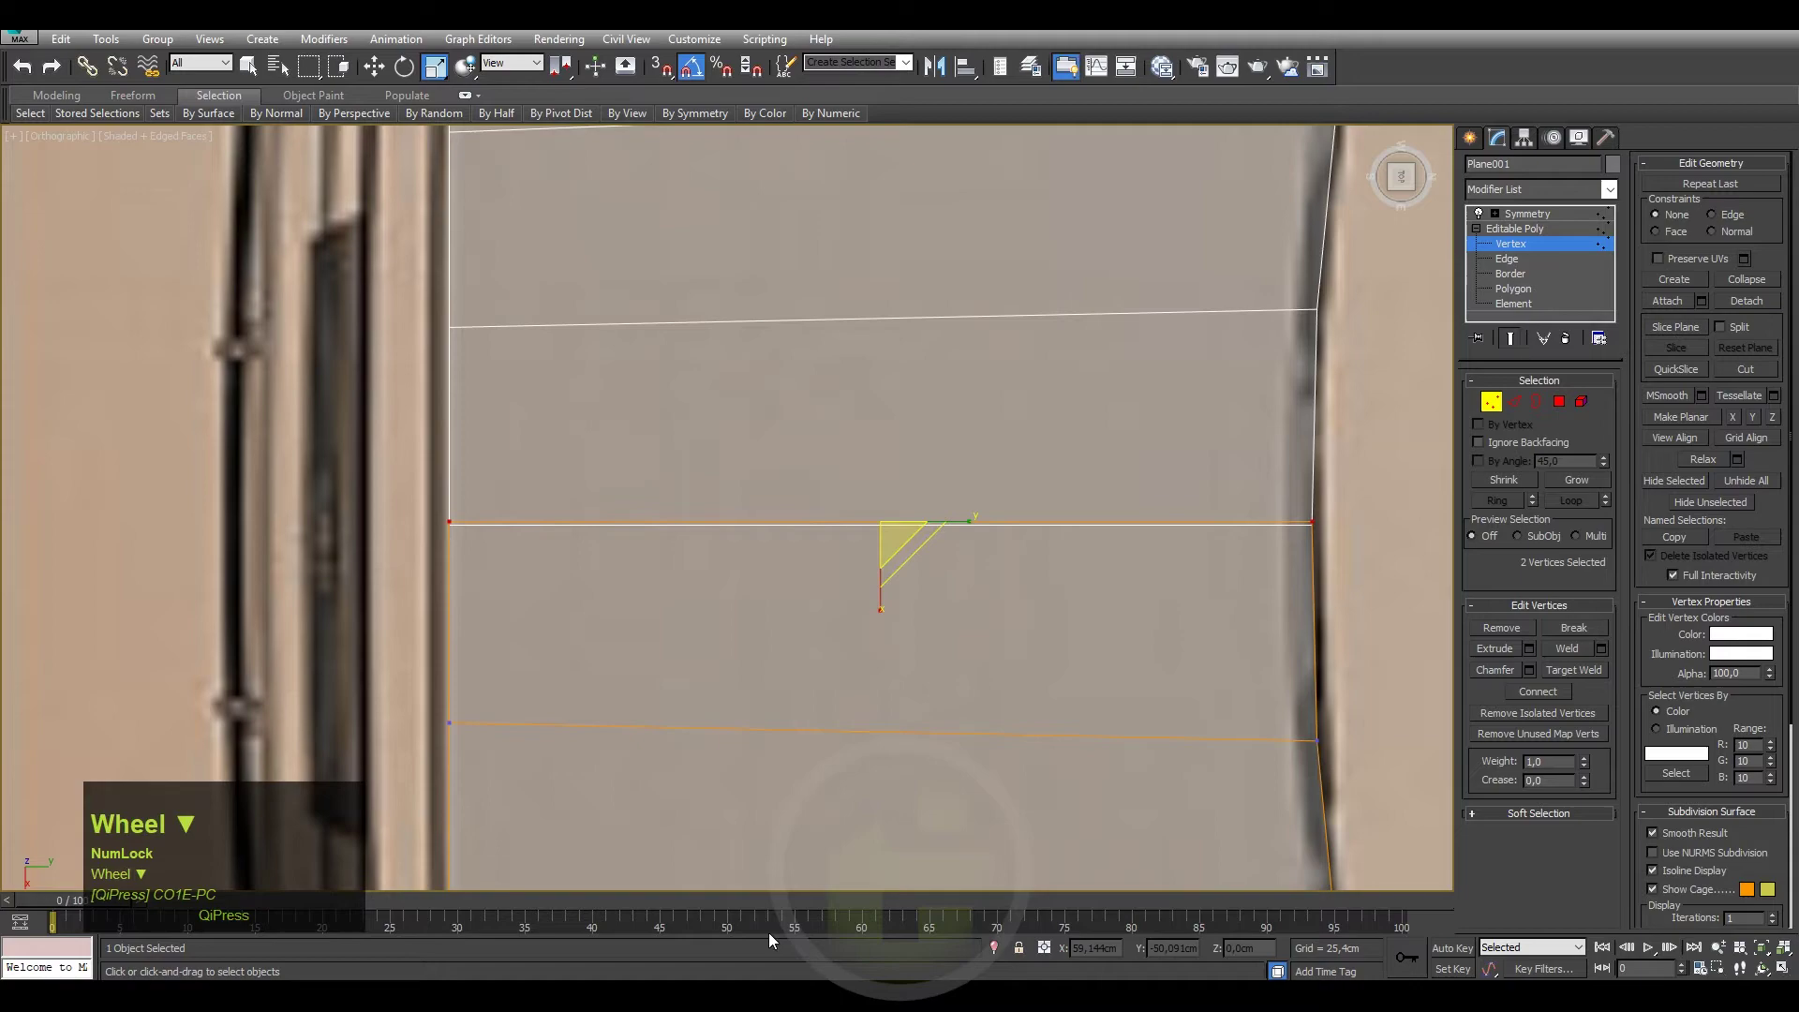
Frame the whole car and switch the mirrored hood panel to Edge level for shaping.
middle_click(840, 645)
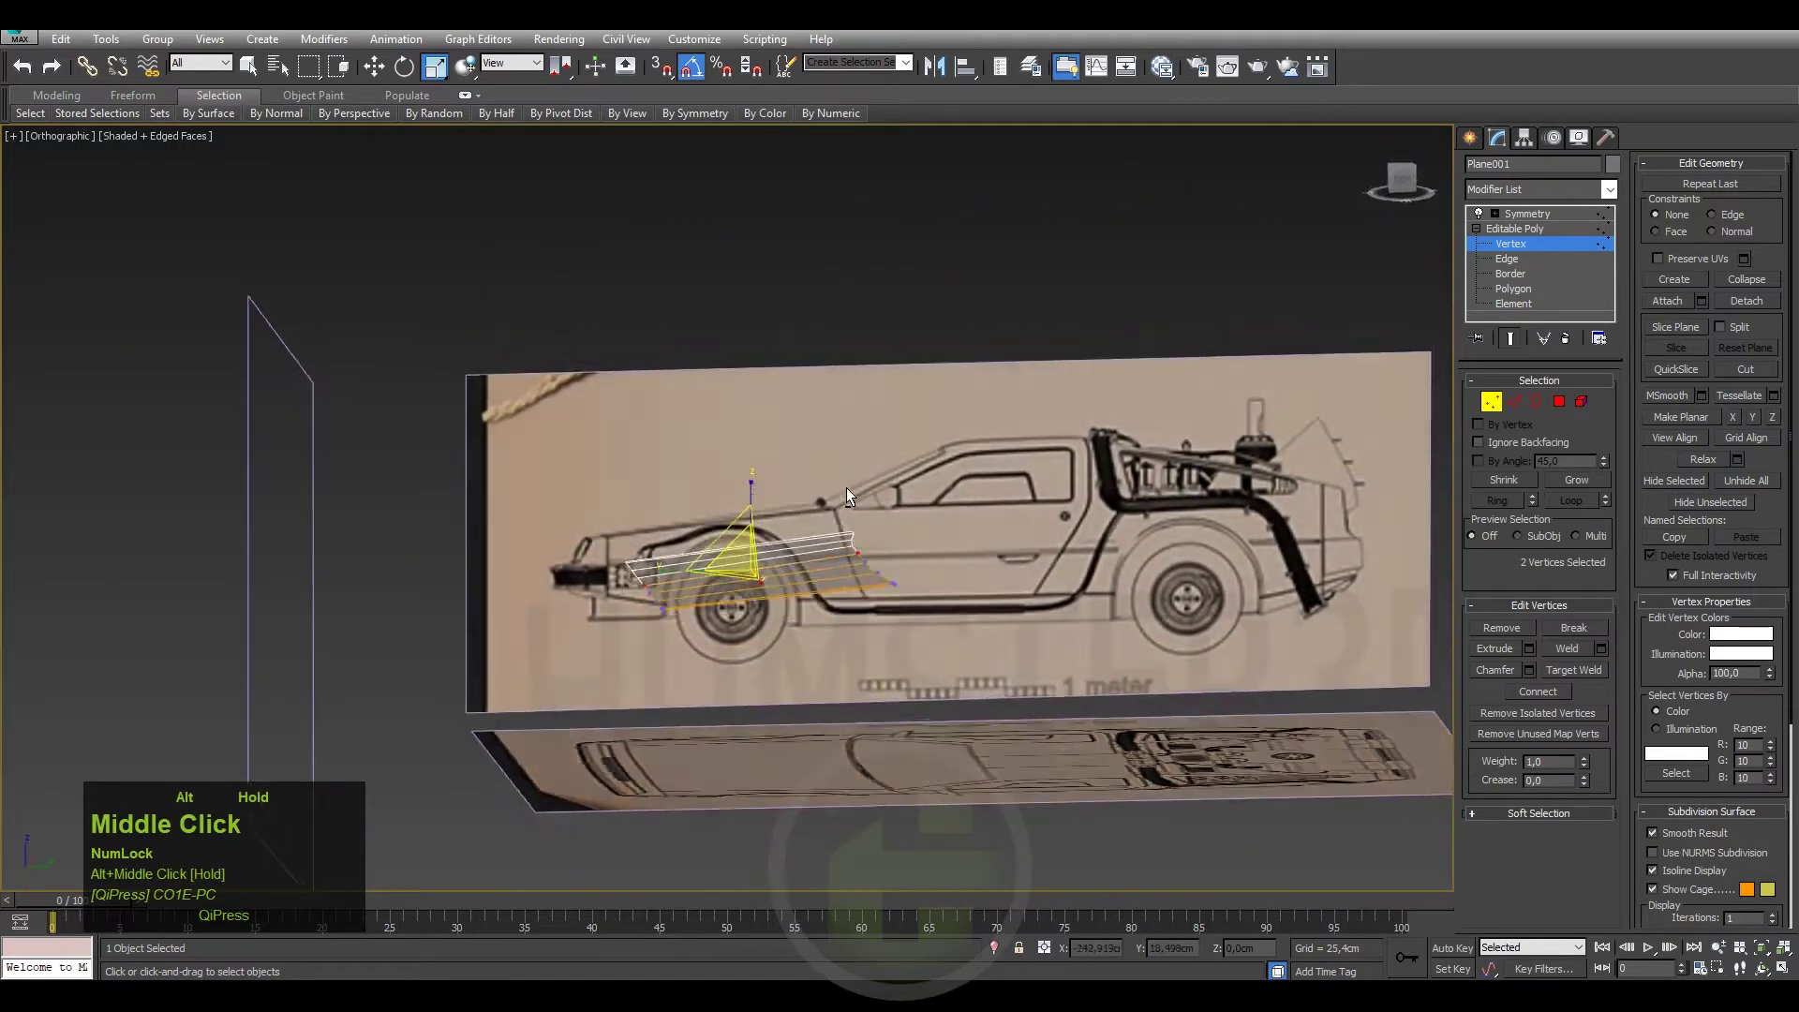
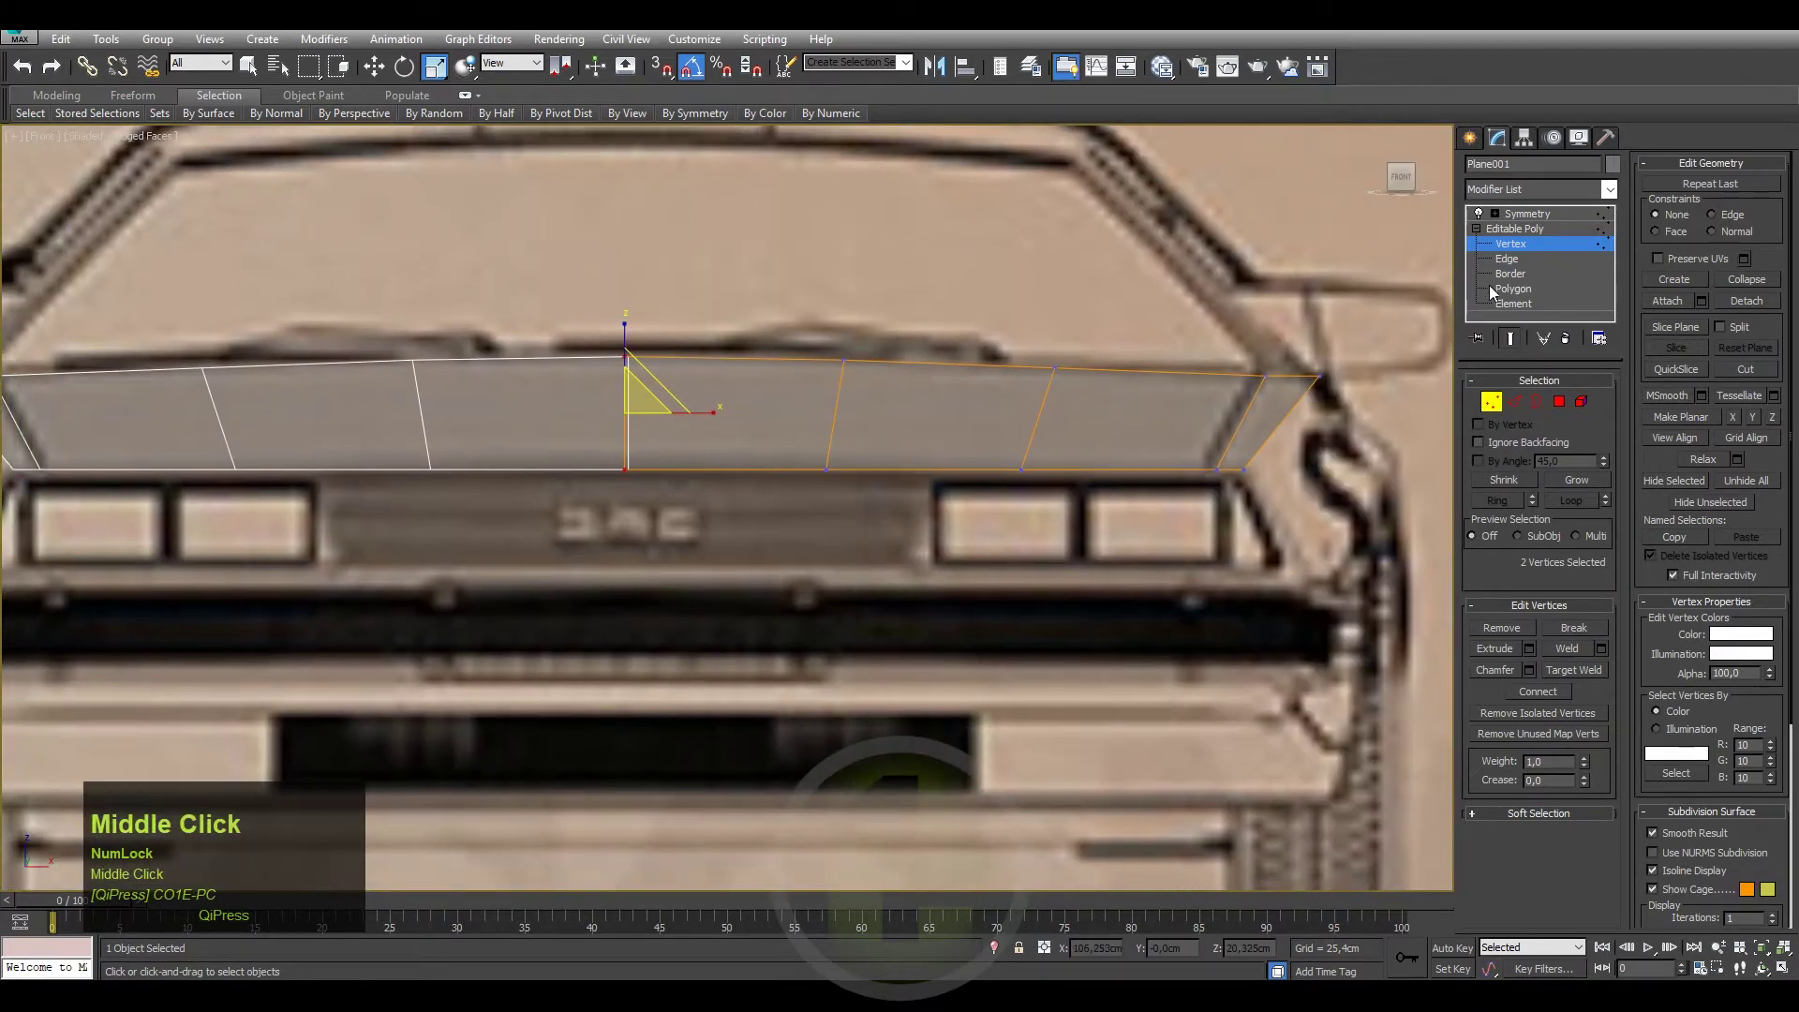
click(1510, 271)
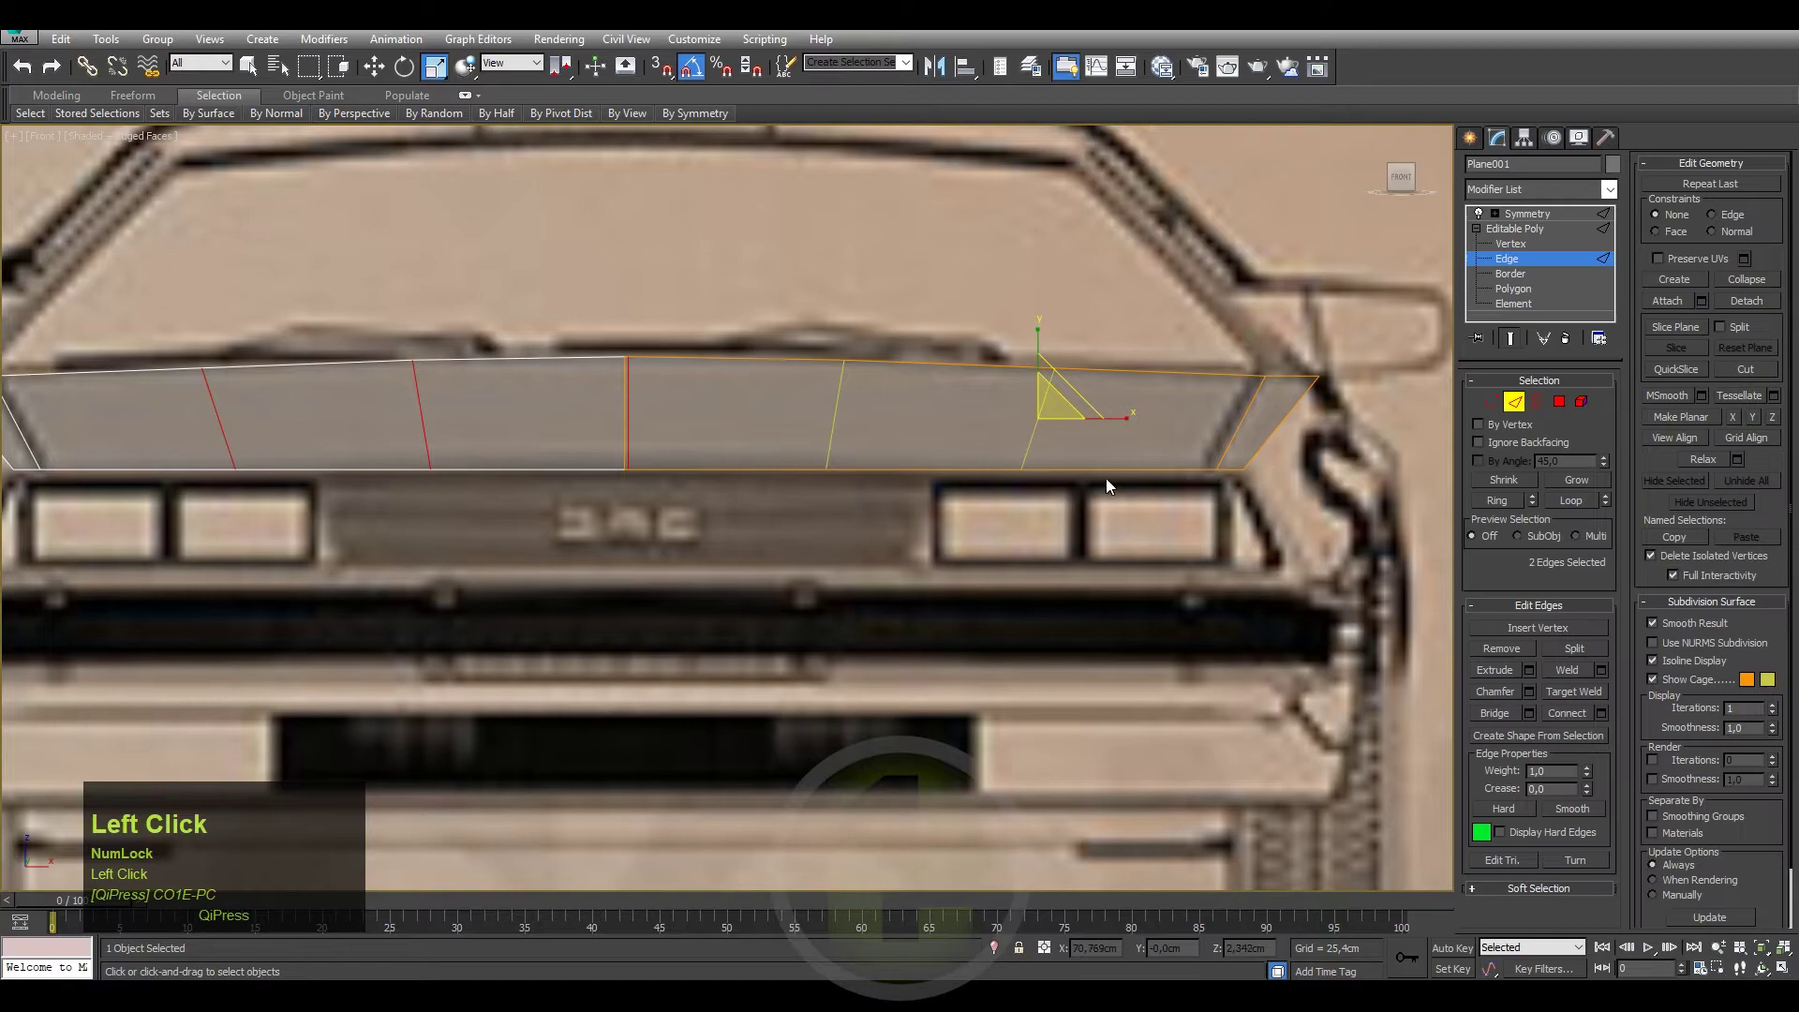
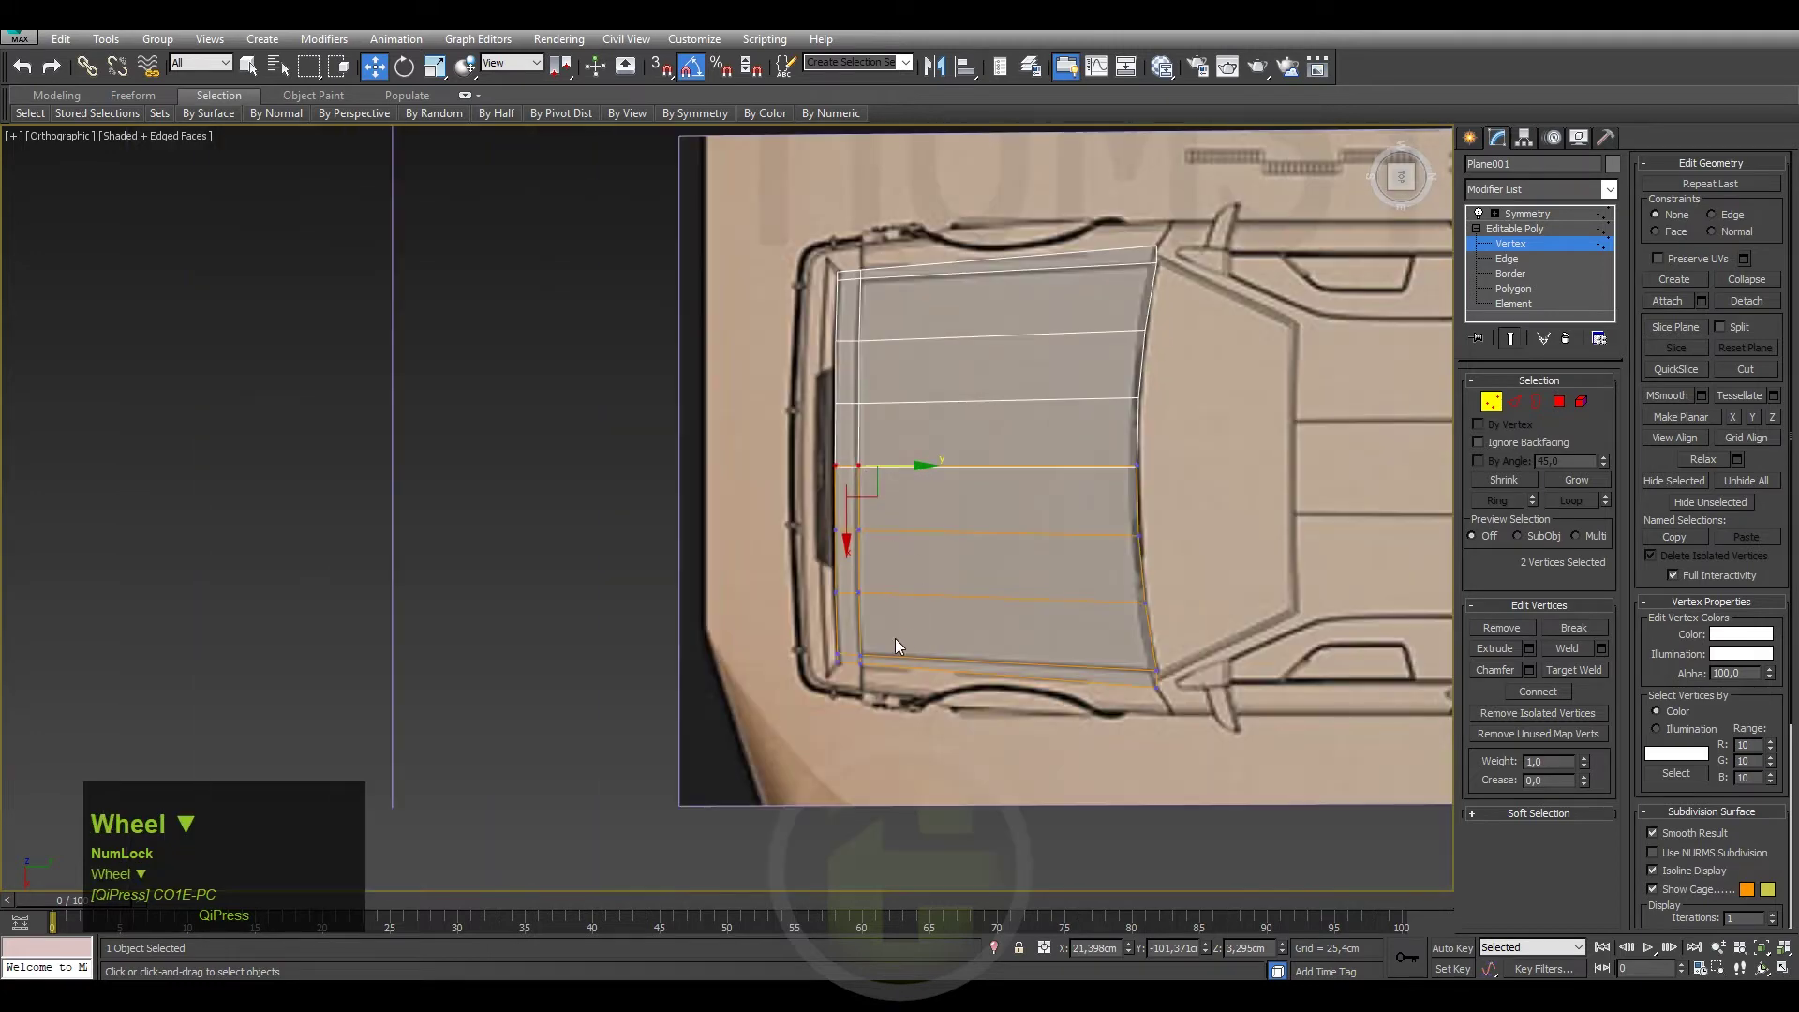
Adjust the hood's outer edges against the front outline and return to Edge level.
scroll(up, 3)
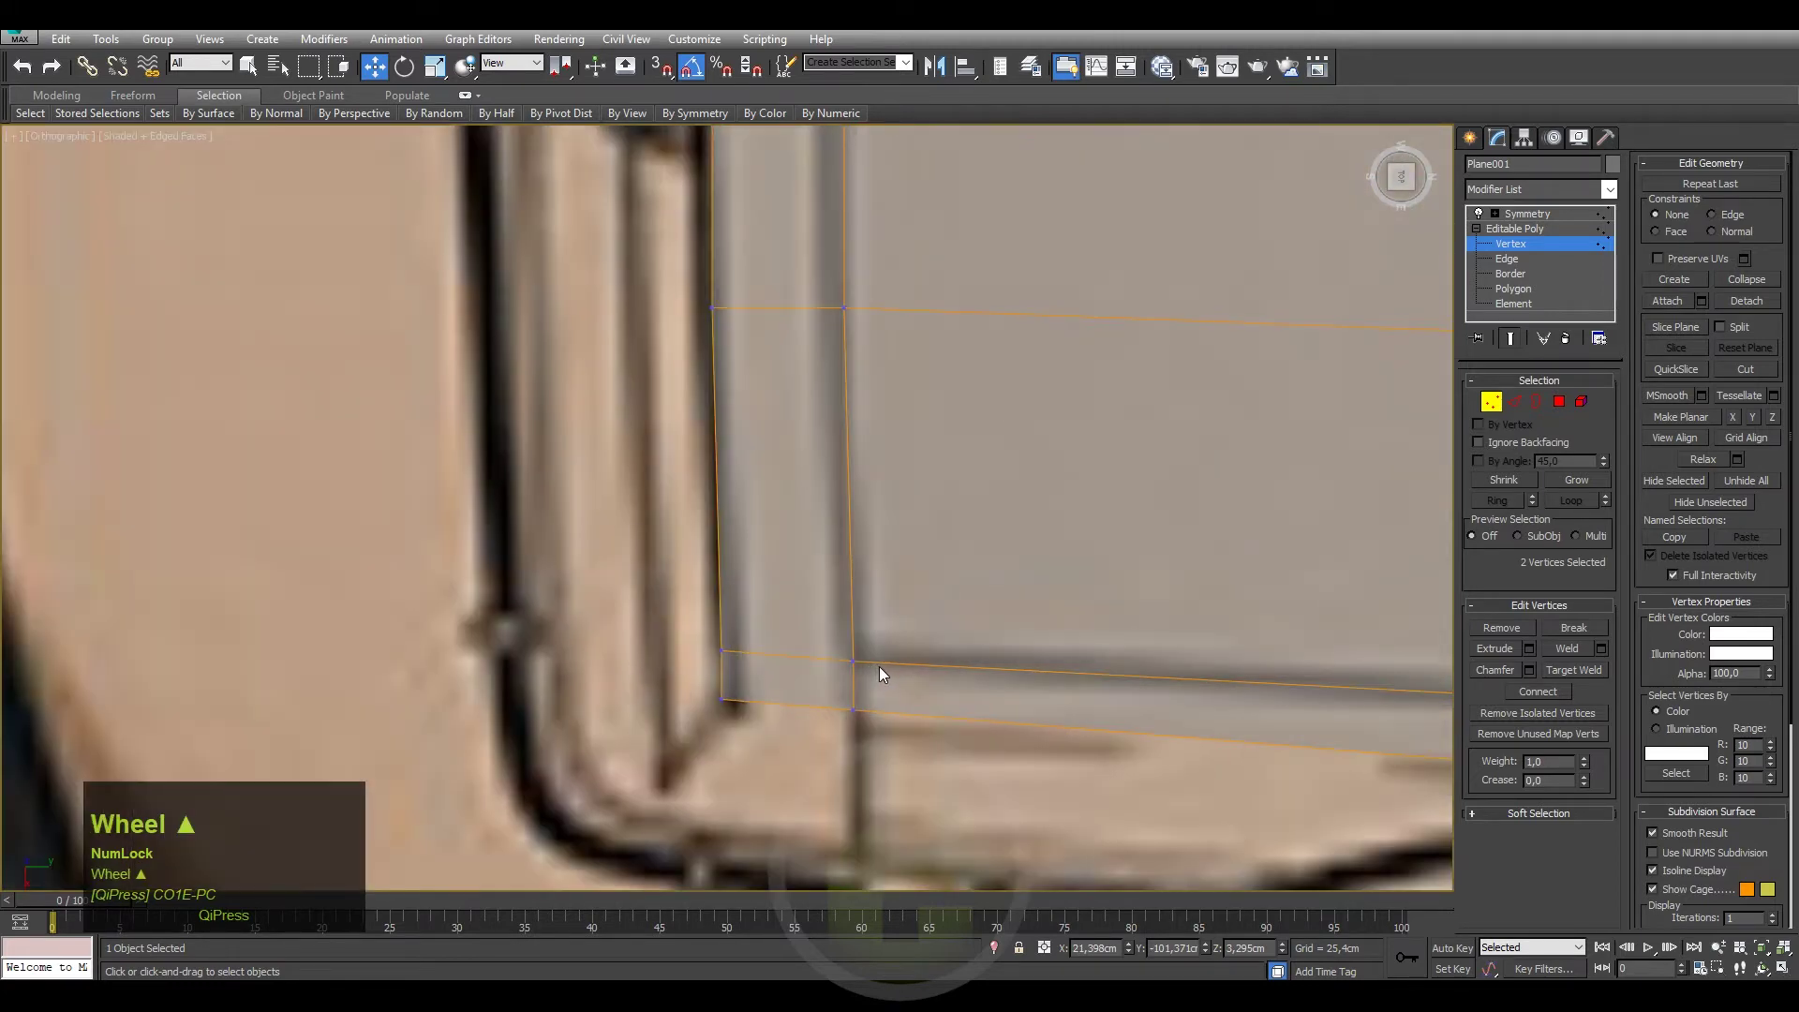
drag(875, 692, 940, 613)
scroll(down, 3)
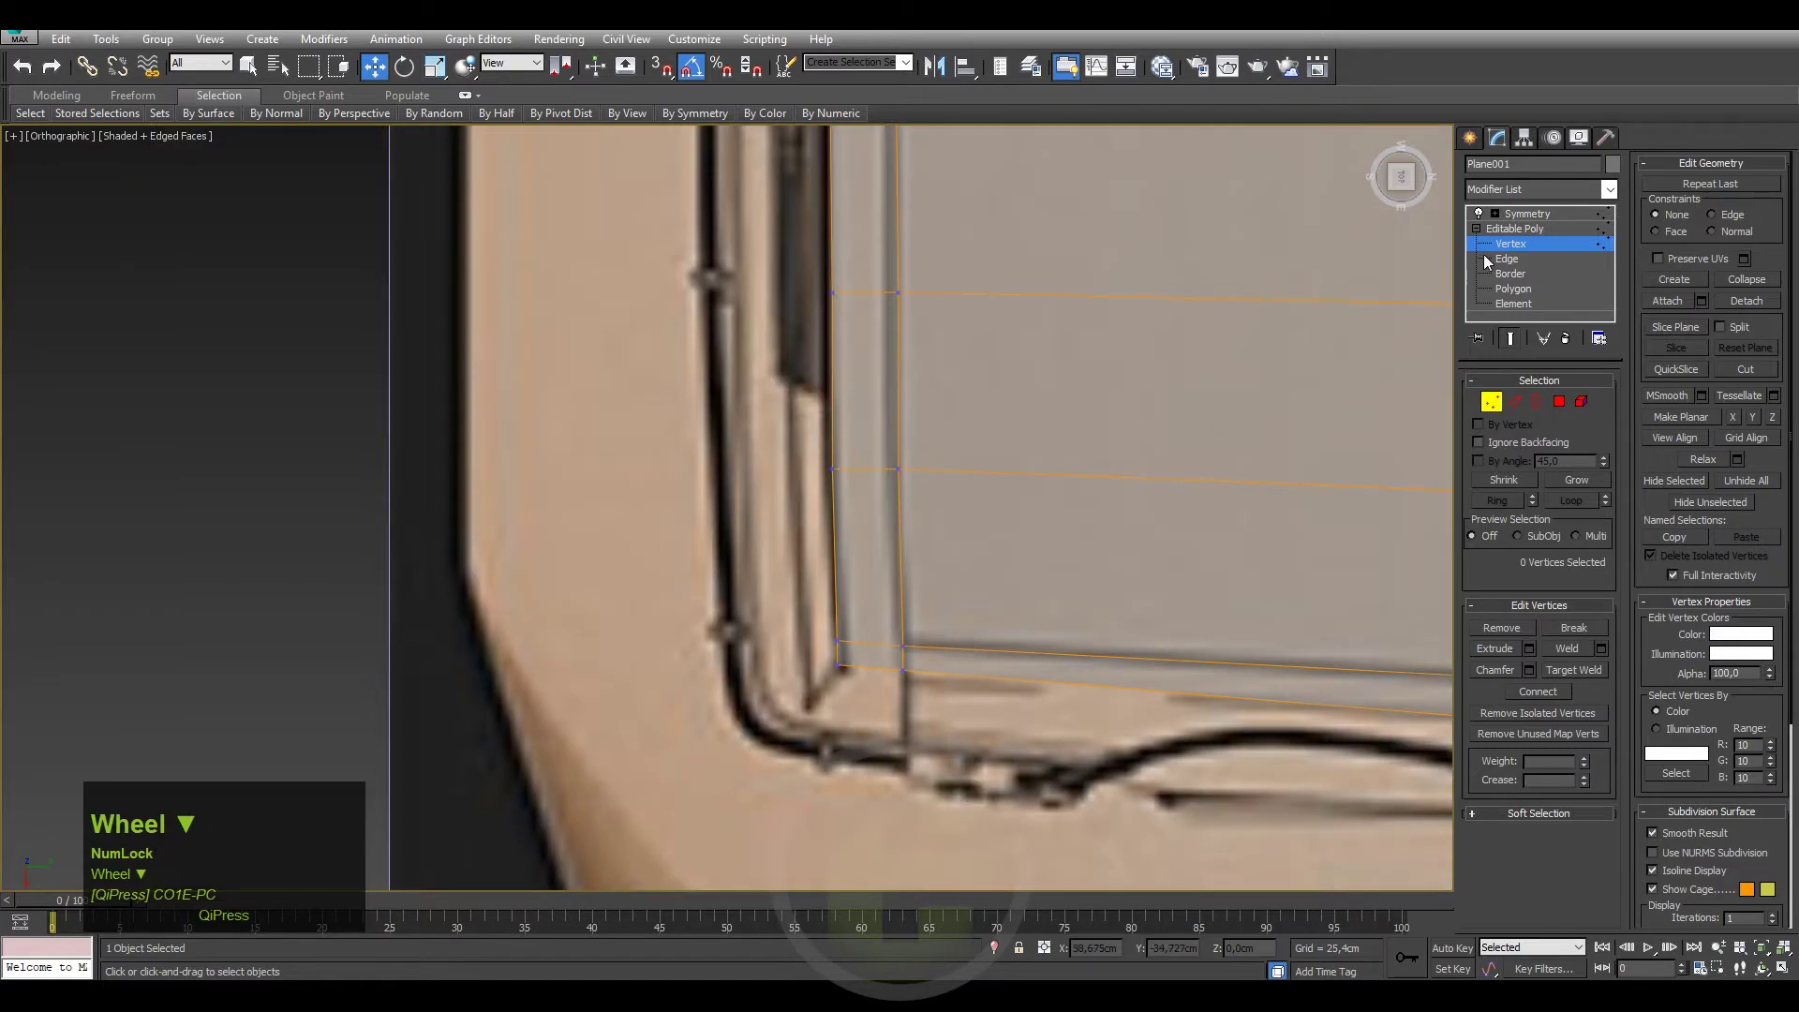
click(1503, 266)
middle_click(1155, 692)
scroll(down, 3)
Select the hood's front border edges, narrowing the selection to the two front edges.
drag(778, 611, 819, 383)
click(819, 383)
scroll(up, 3)
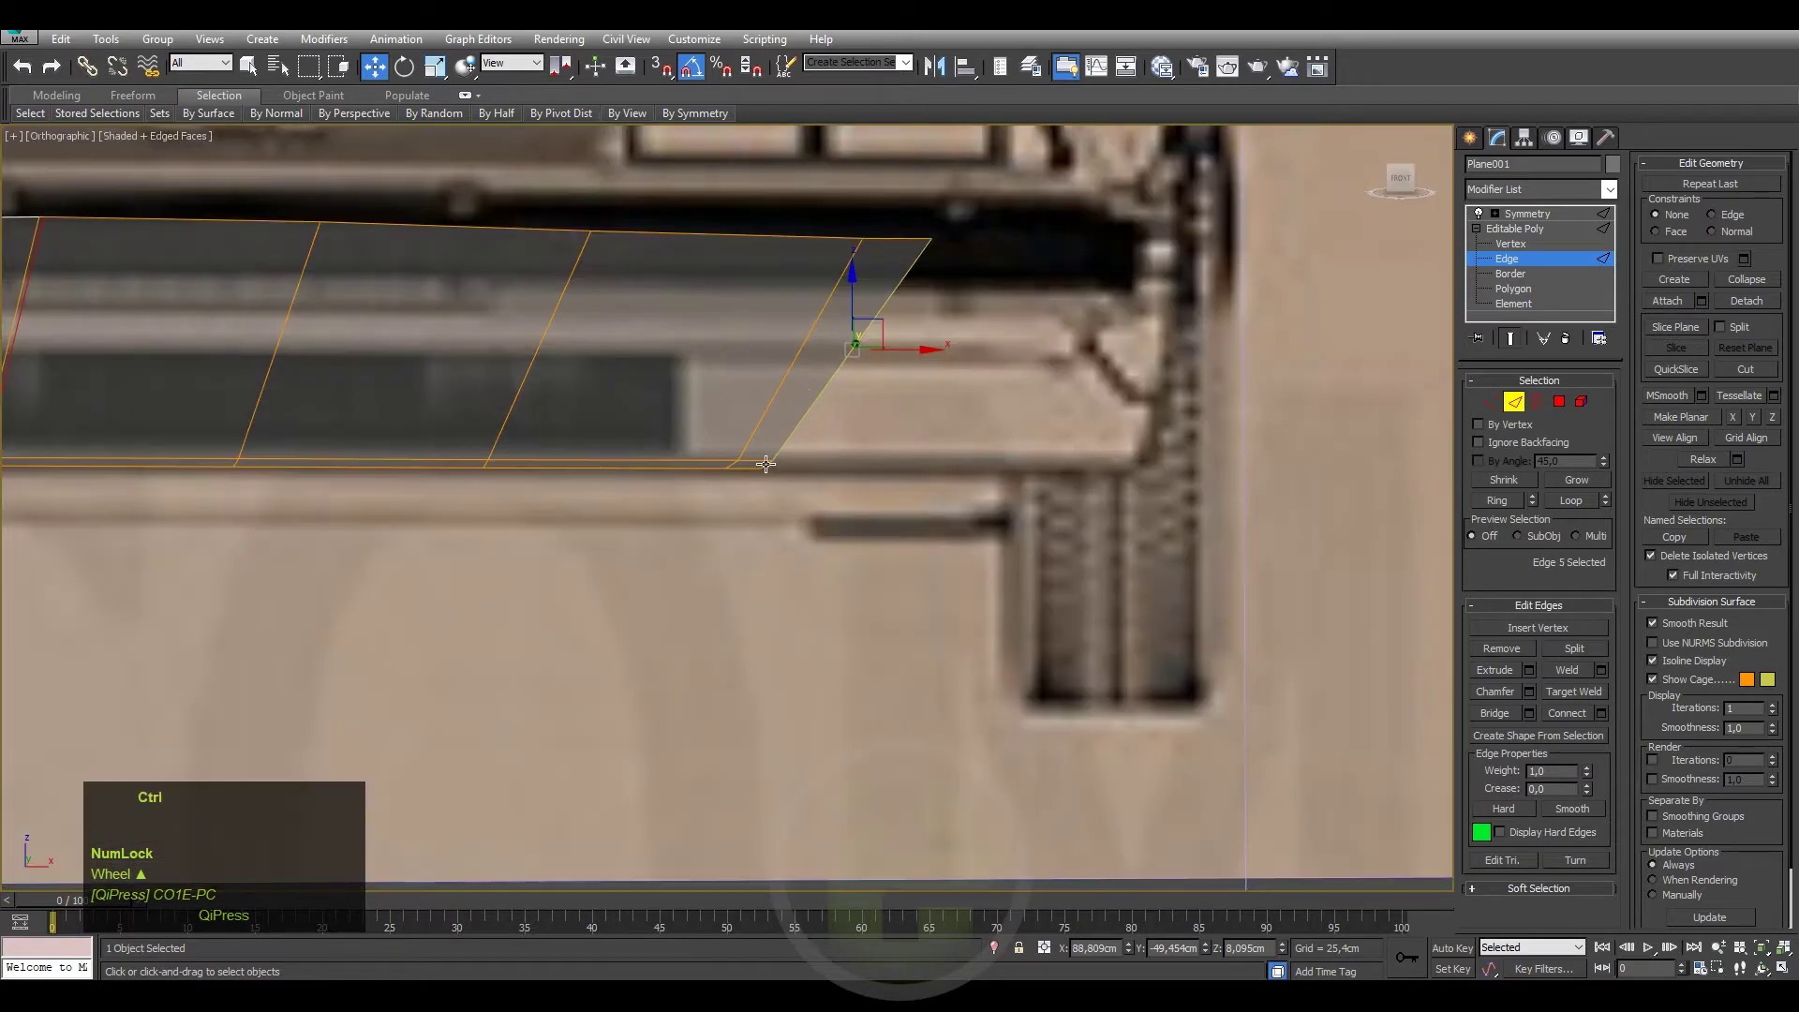
click(768, 462)
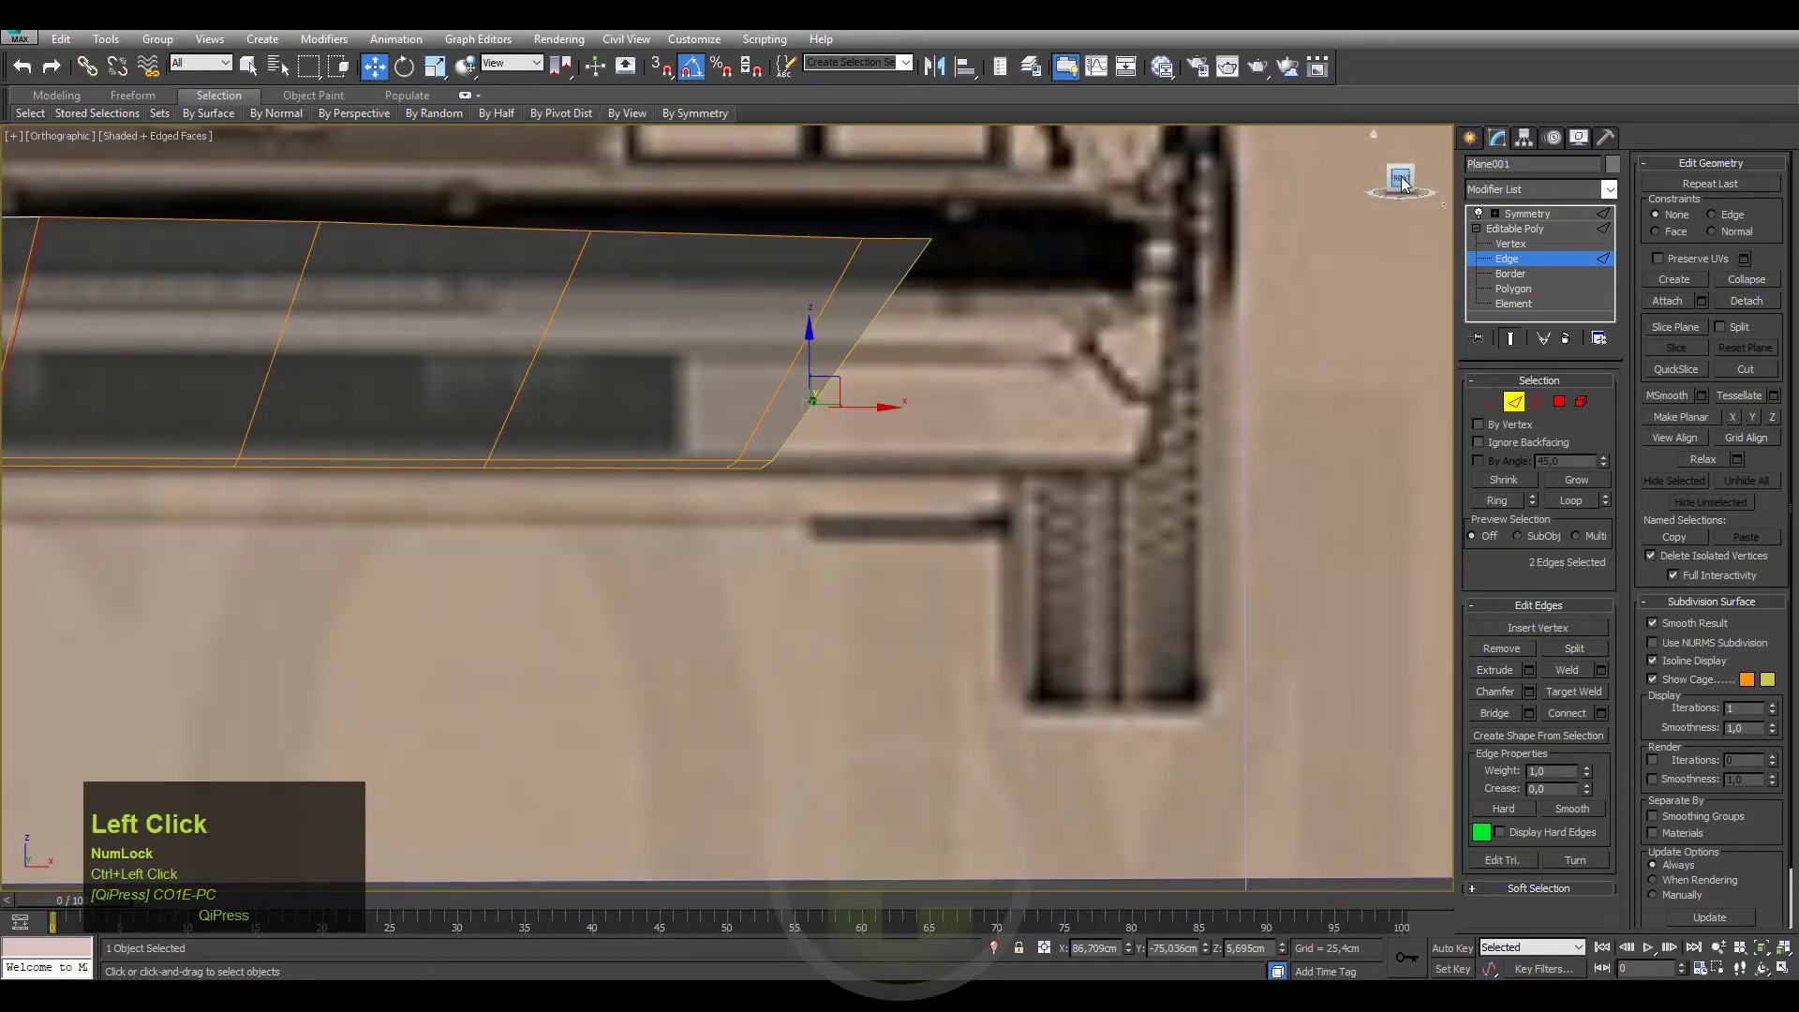
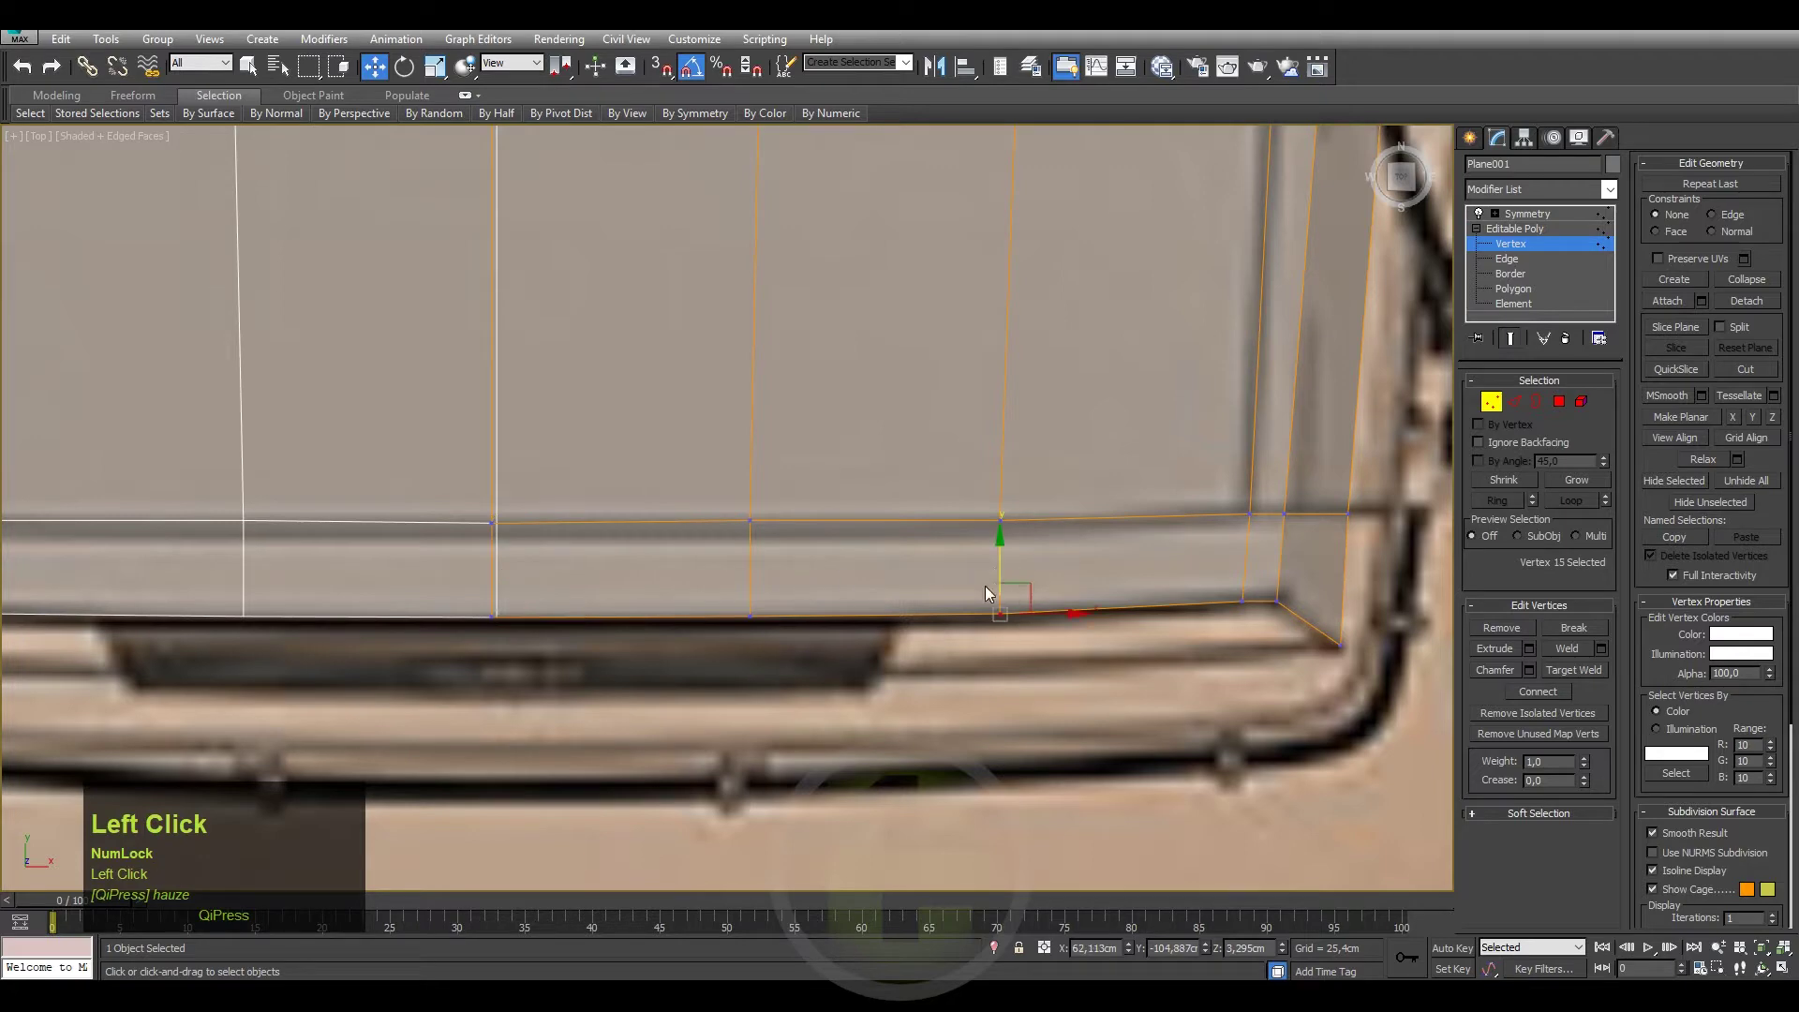
Pull the new front strip's corner down over the nose in the top view.
middle_click(1193, 584)
scroll(down, 3)
middle_click(1068, 443)
scroll(up, 3)
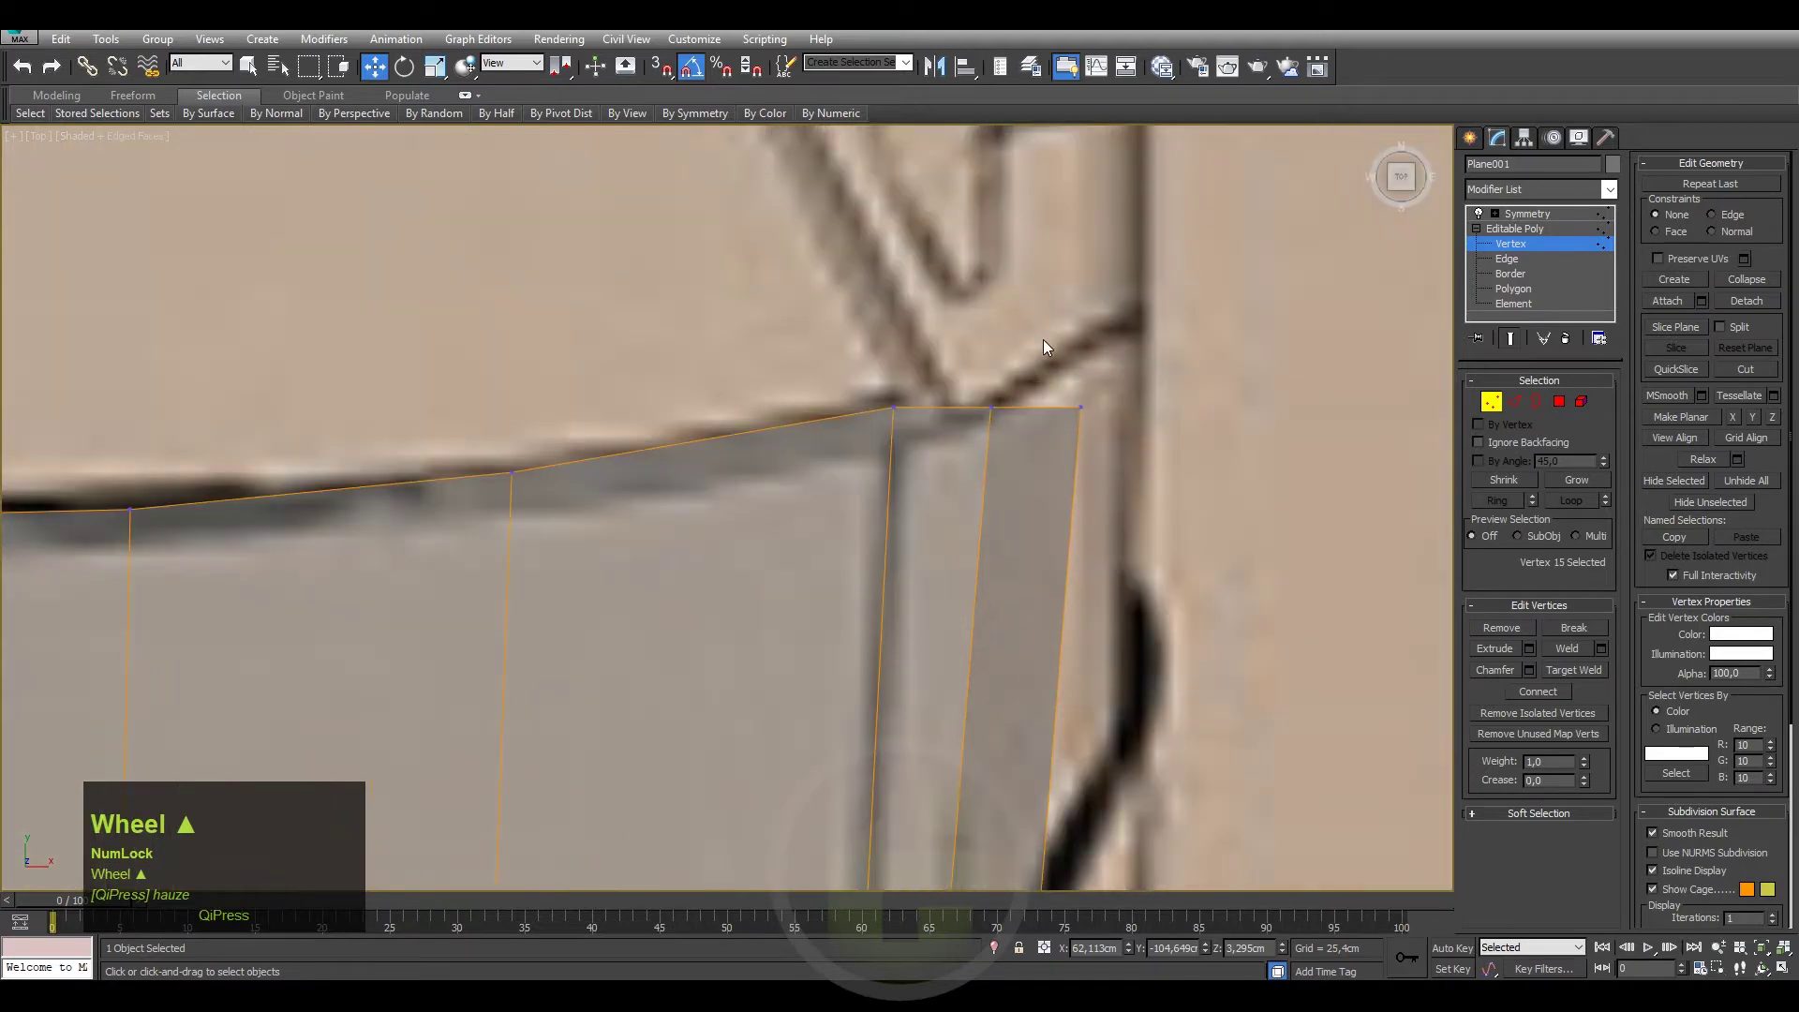
drag(1103, 352, 1015, 384)
scroll(down, 3)
Select the front strip's vertices and check them against the bumper line in the side view.
drag(1023, 461, 1408, 178)
click(1408, 178)
scroll(up, 3)
middle_click(1010, 380)
scroll(down, 3)
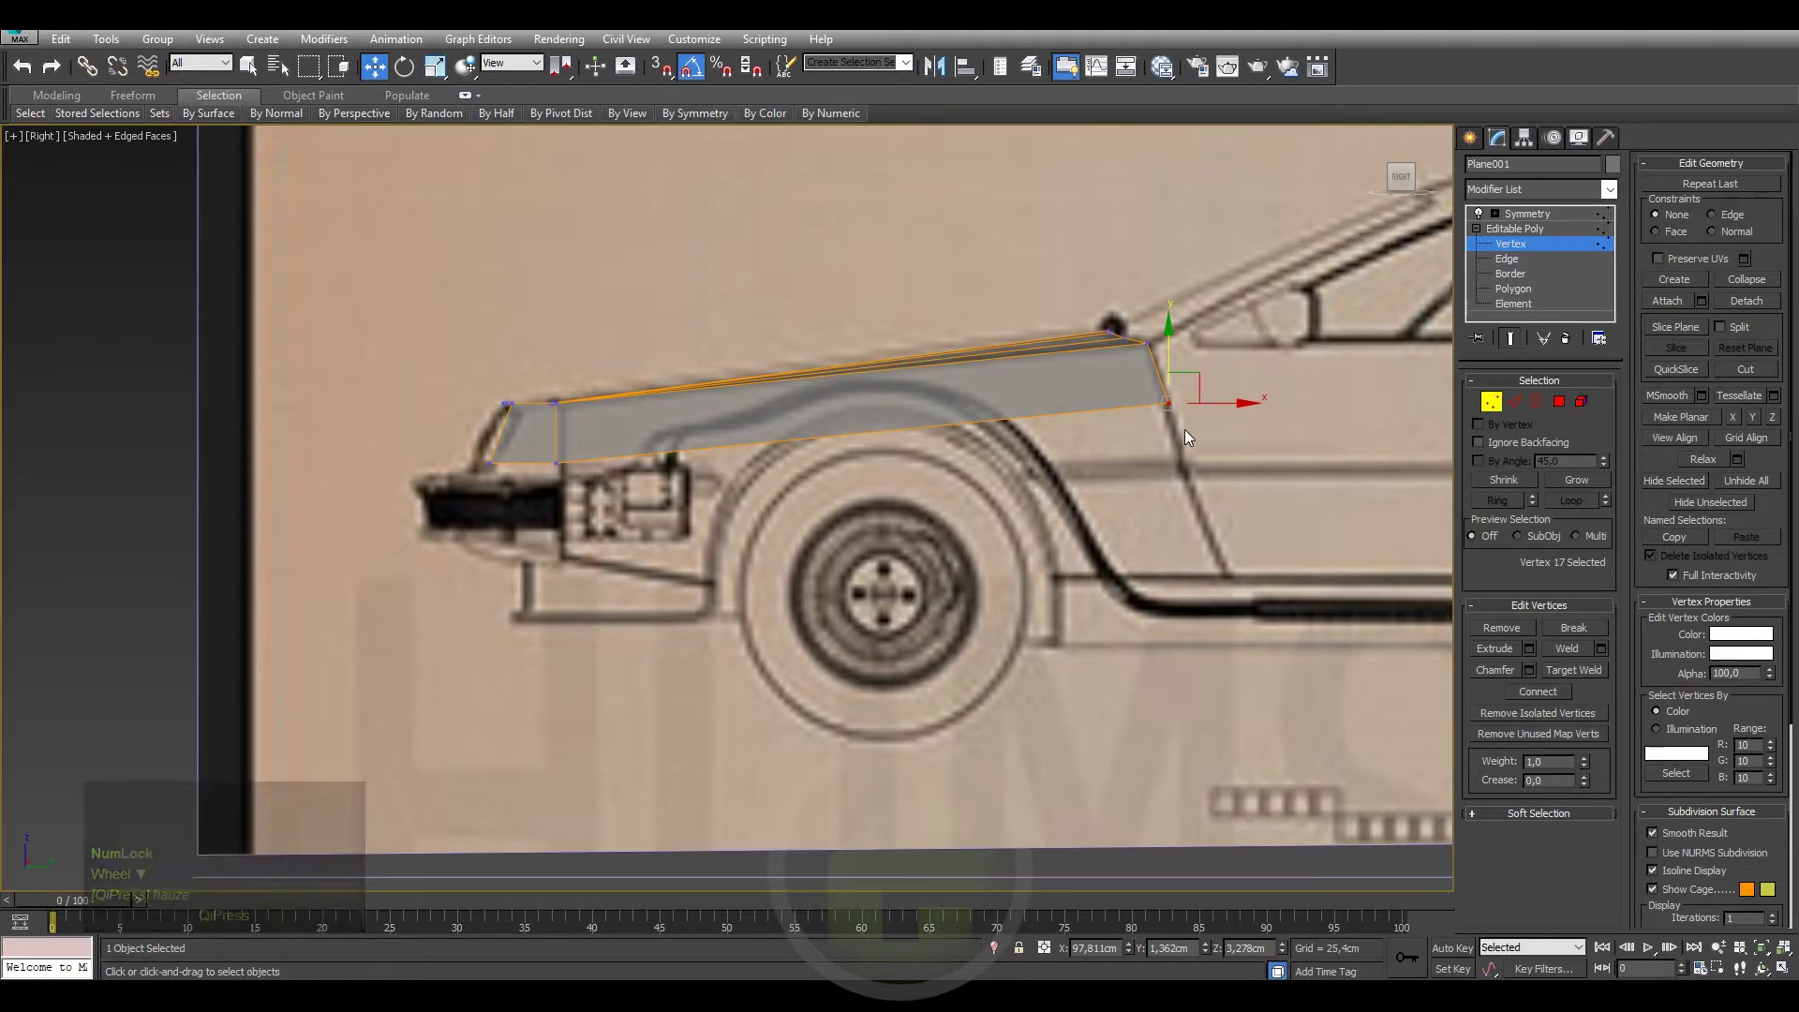
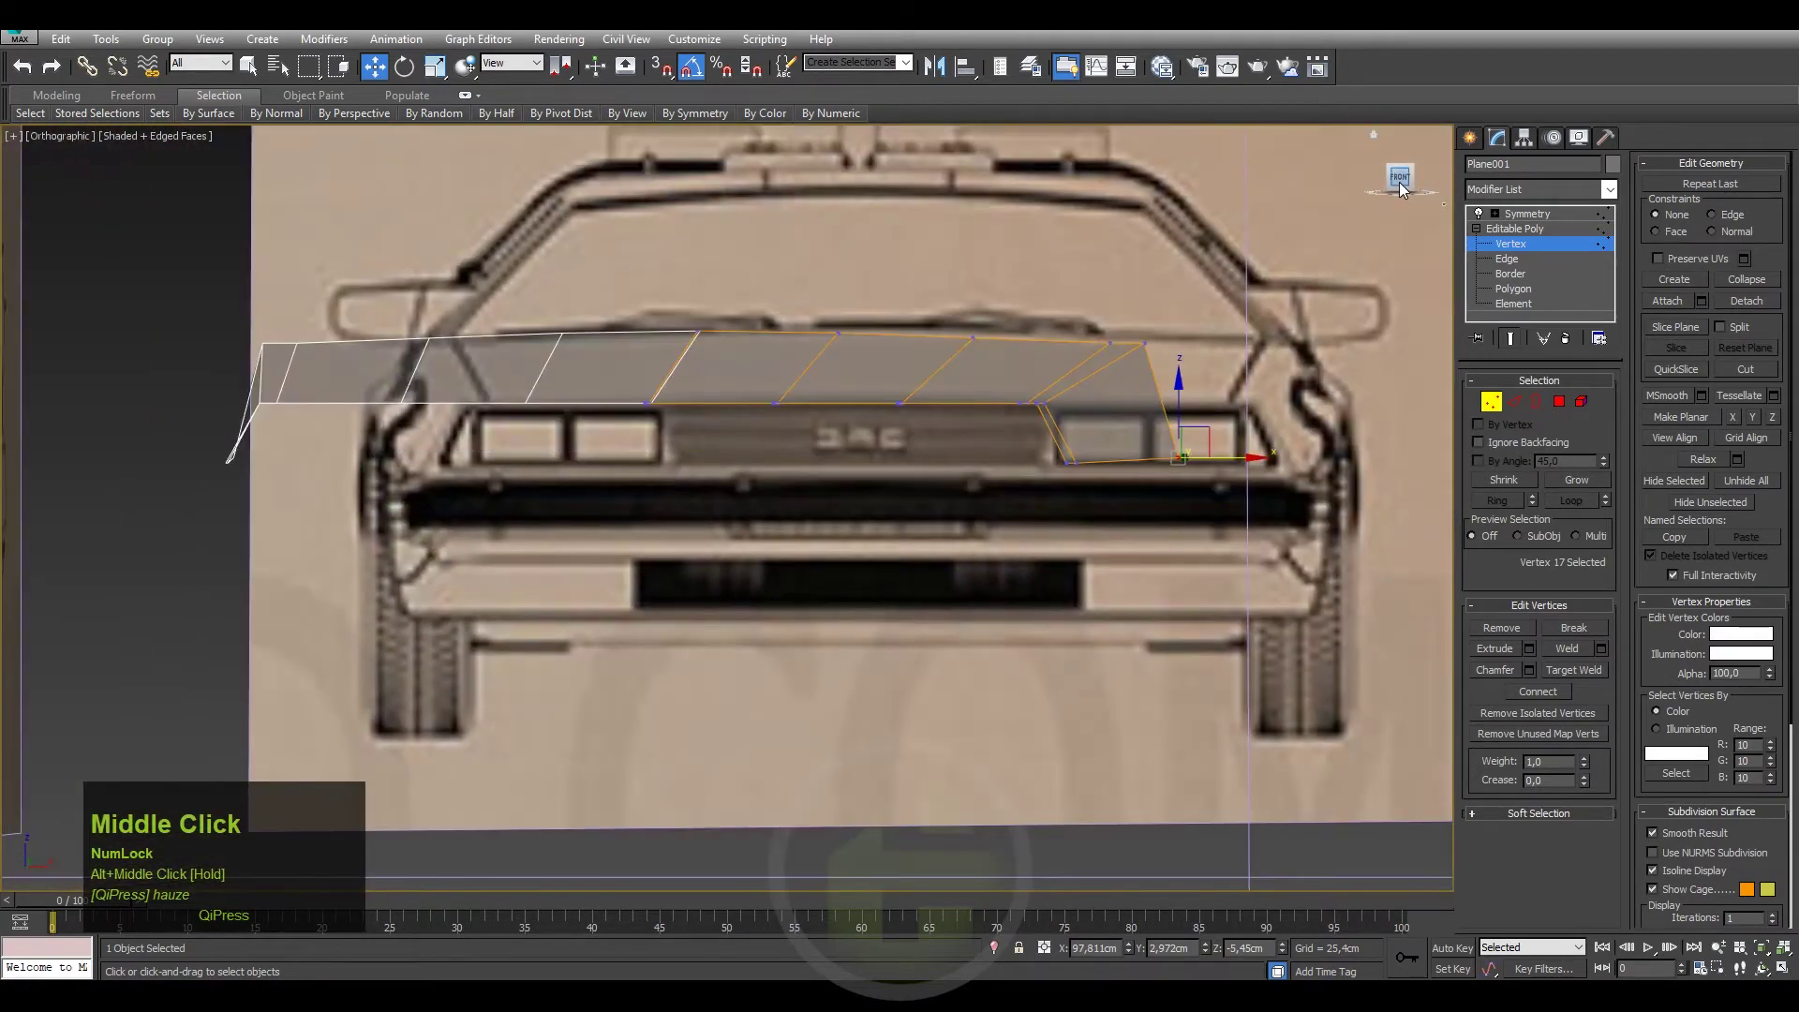
Undo a stray move, then fit the strip's side vertices to the fender line in the front view.
click(1407, 184)
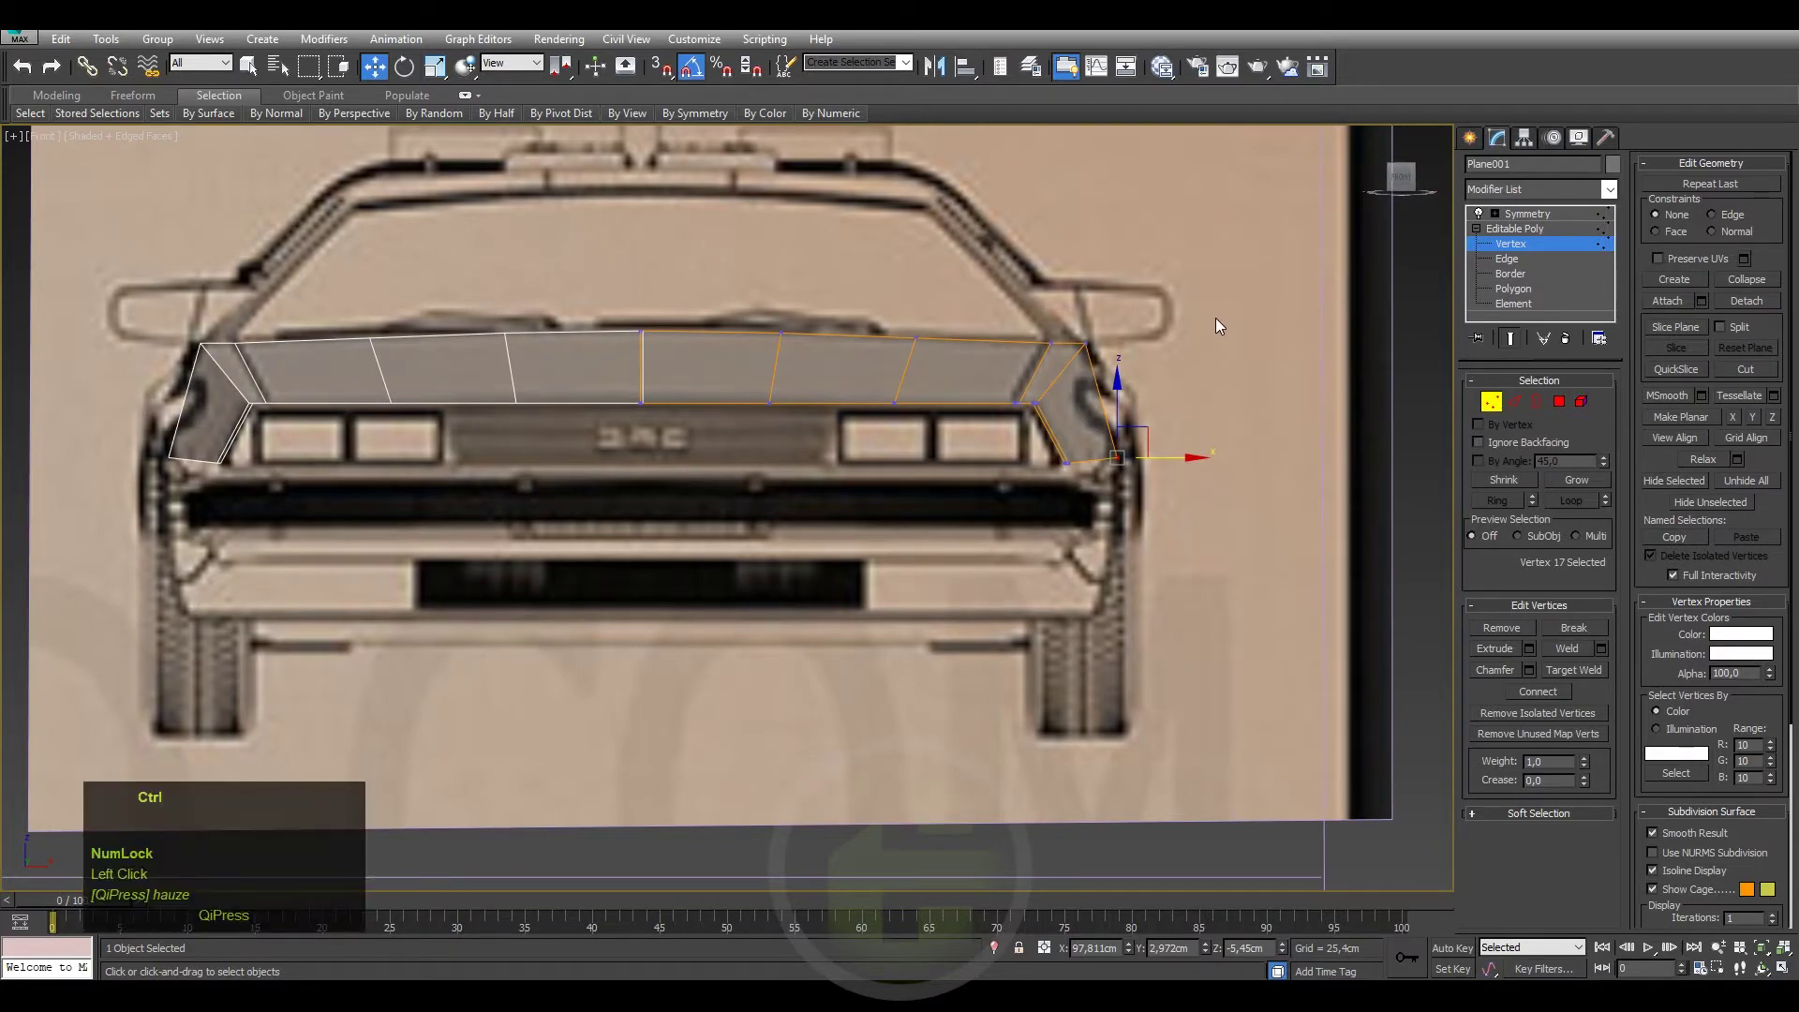
key(ctrl+z)
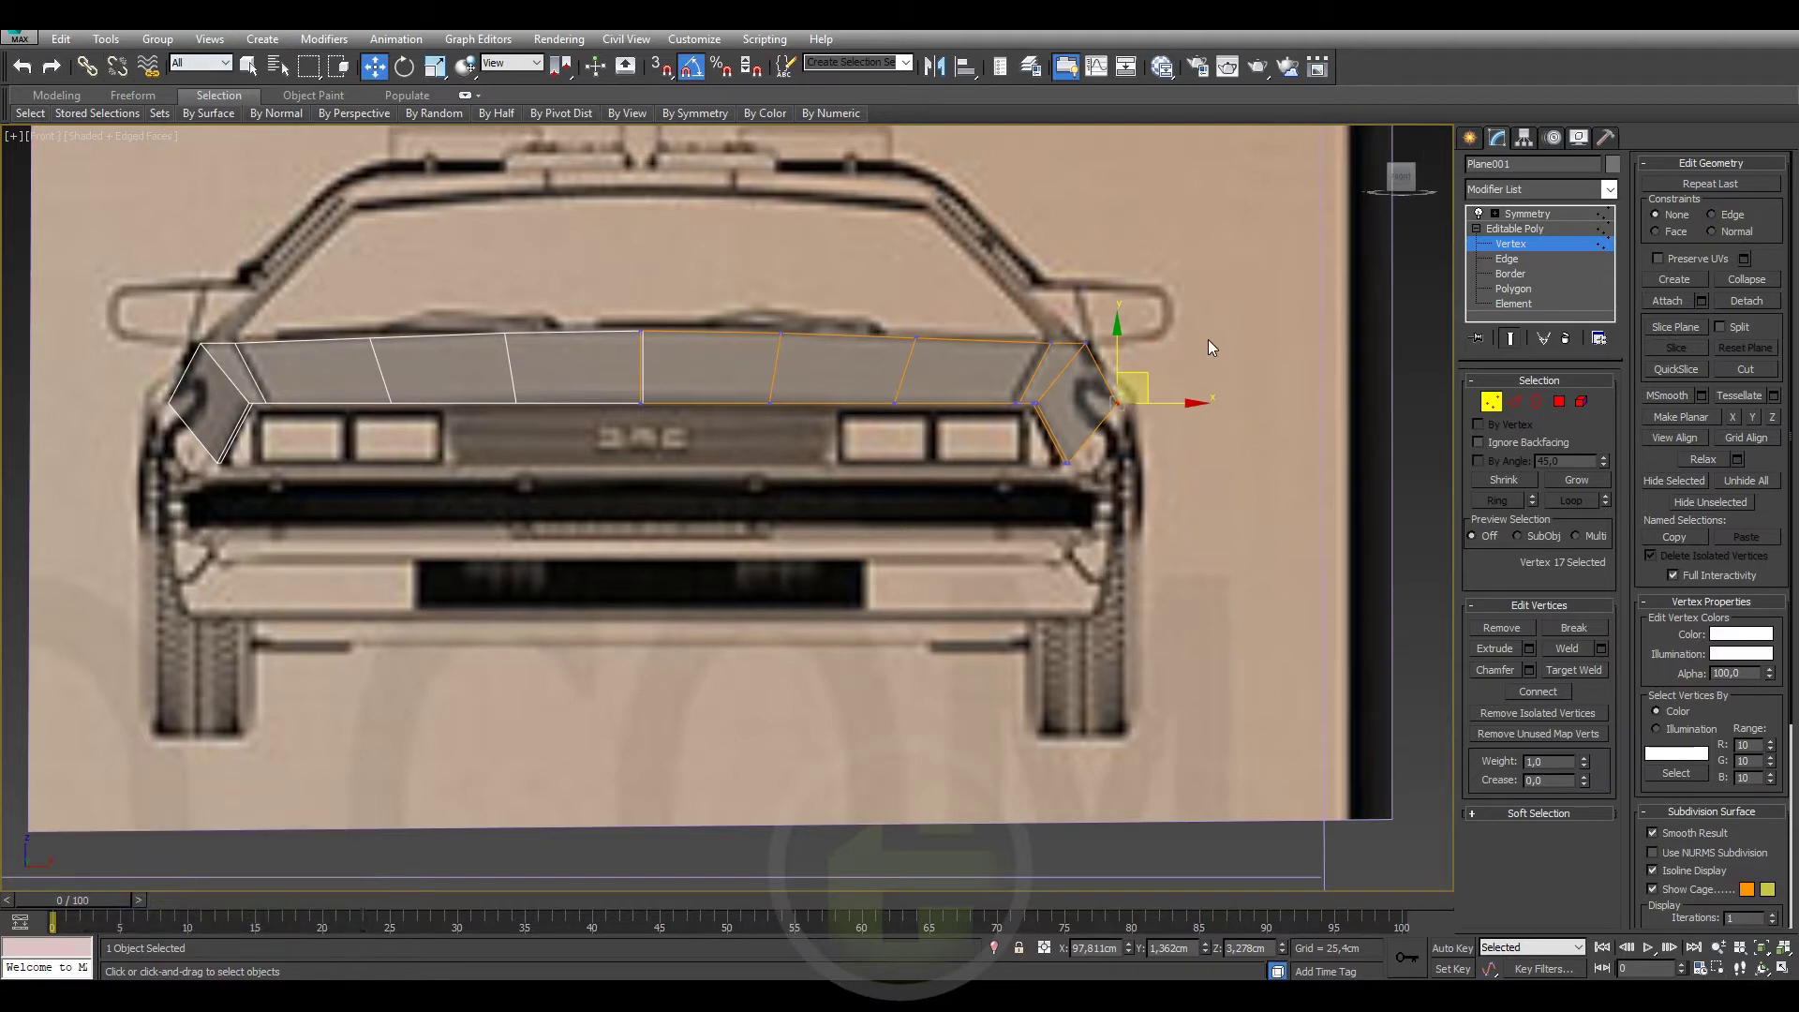
key(ctrl+z)
key(ctrl+y)
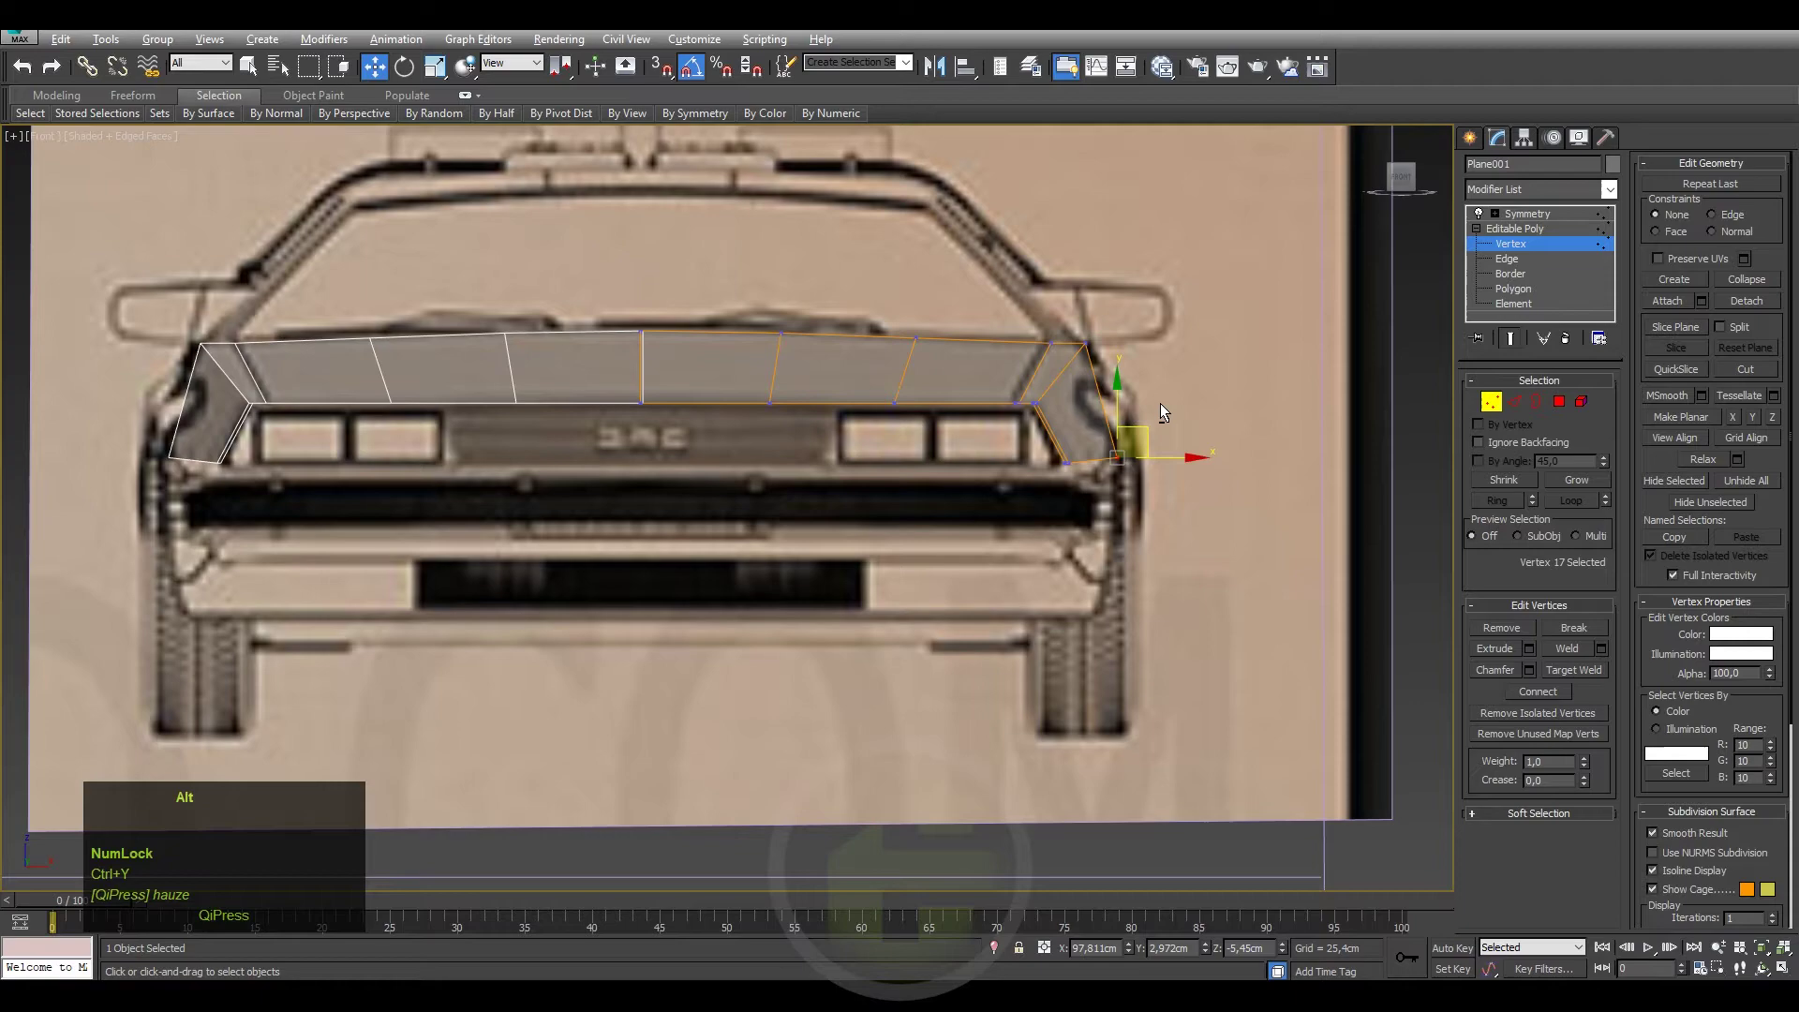
drag(1152, 408, 1408, 185)
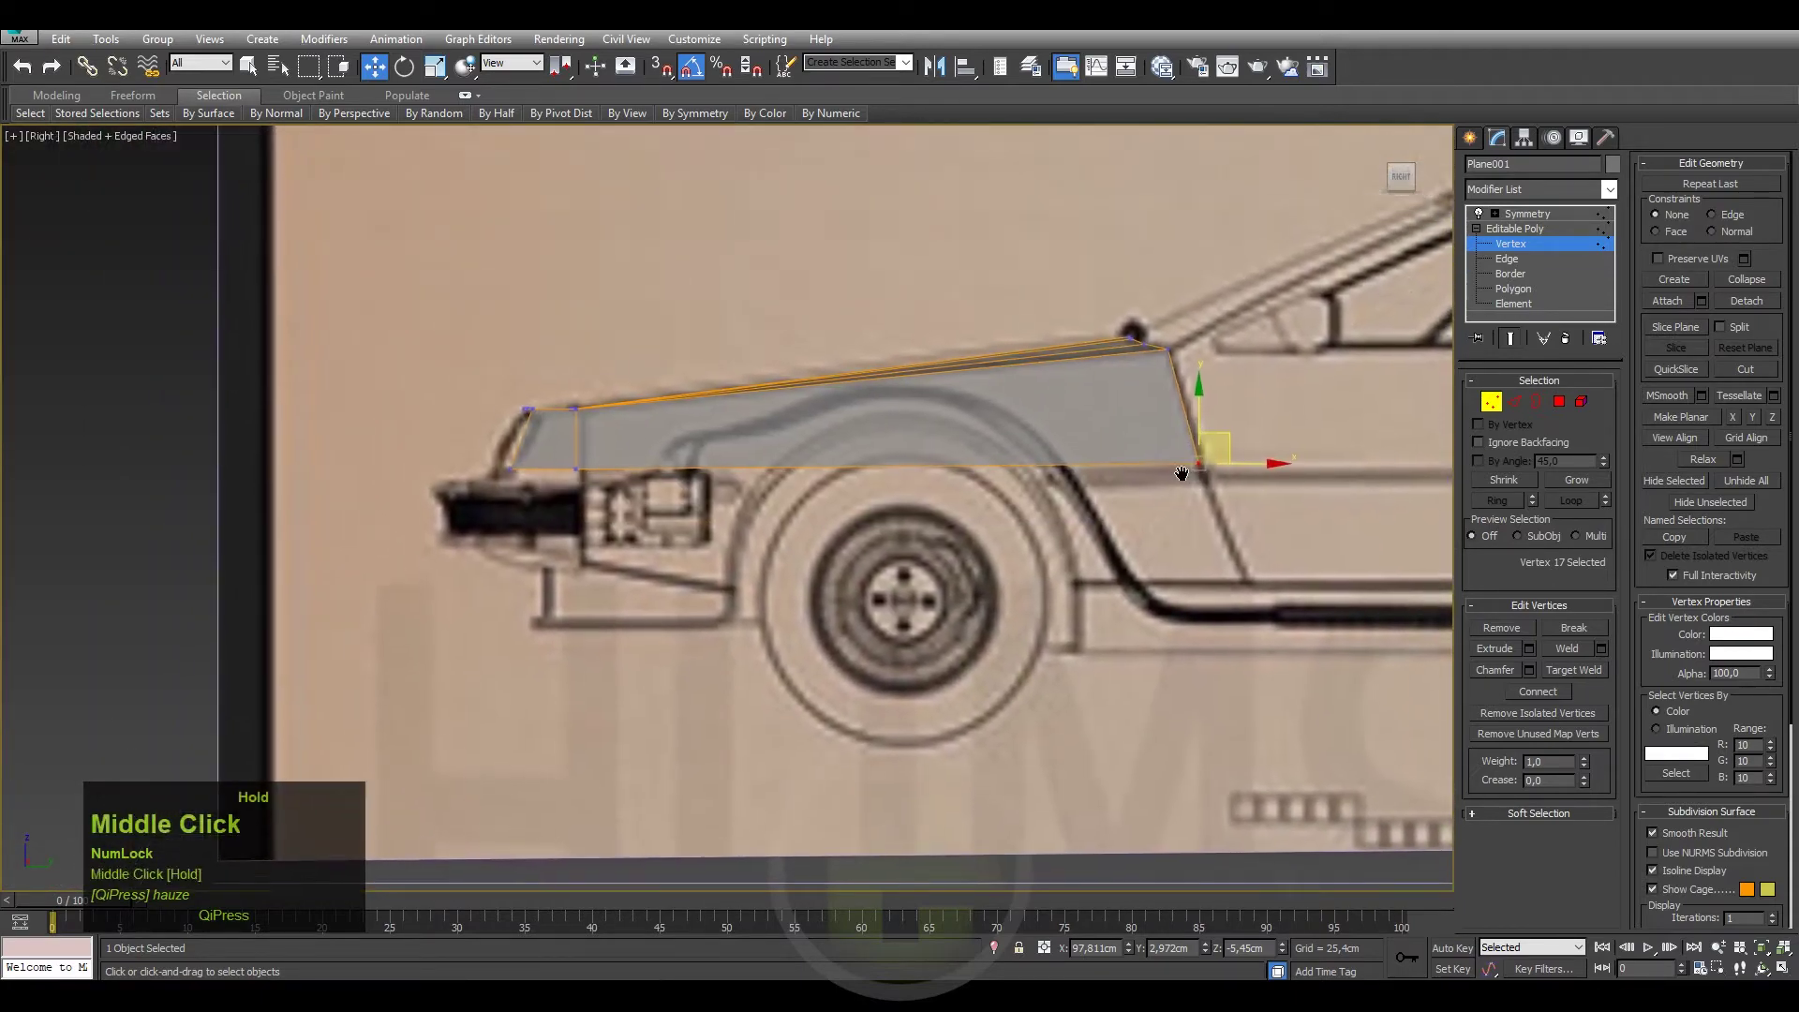
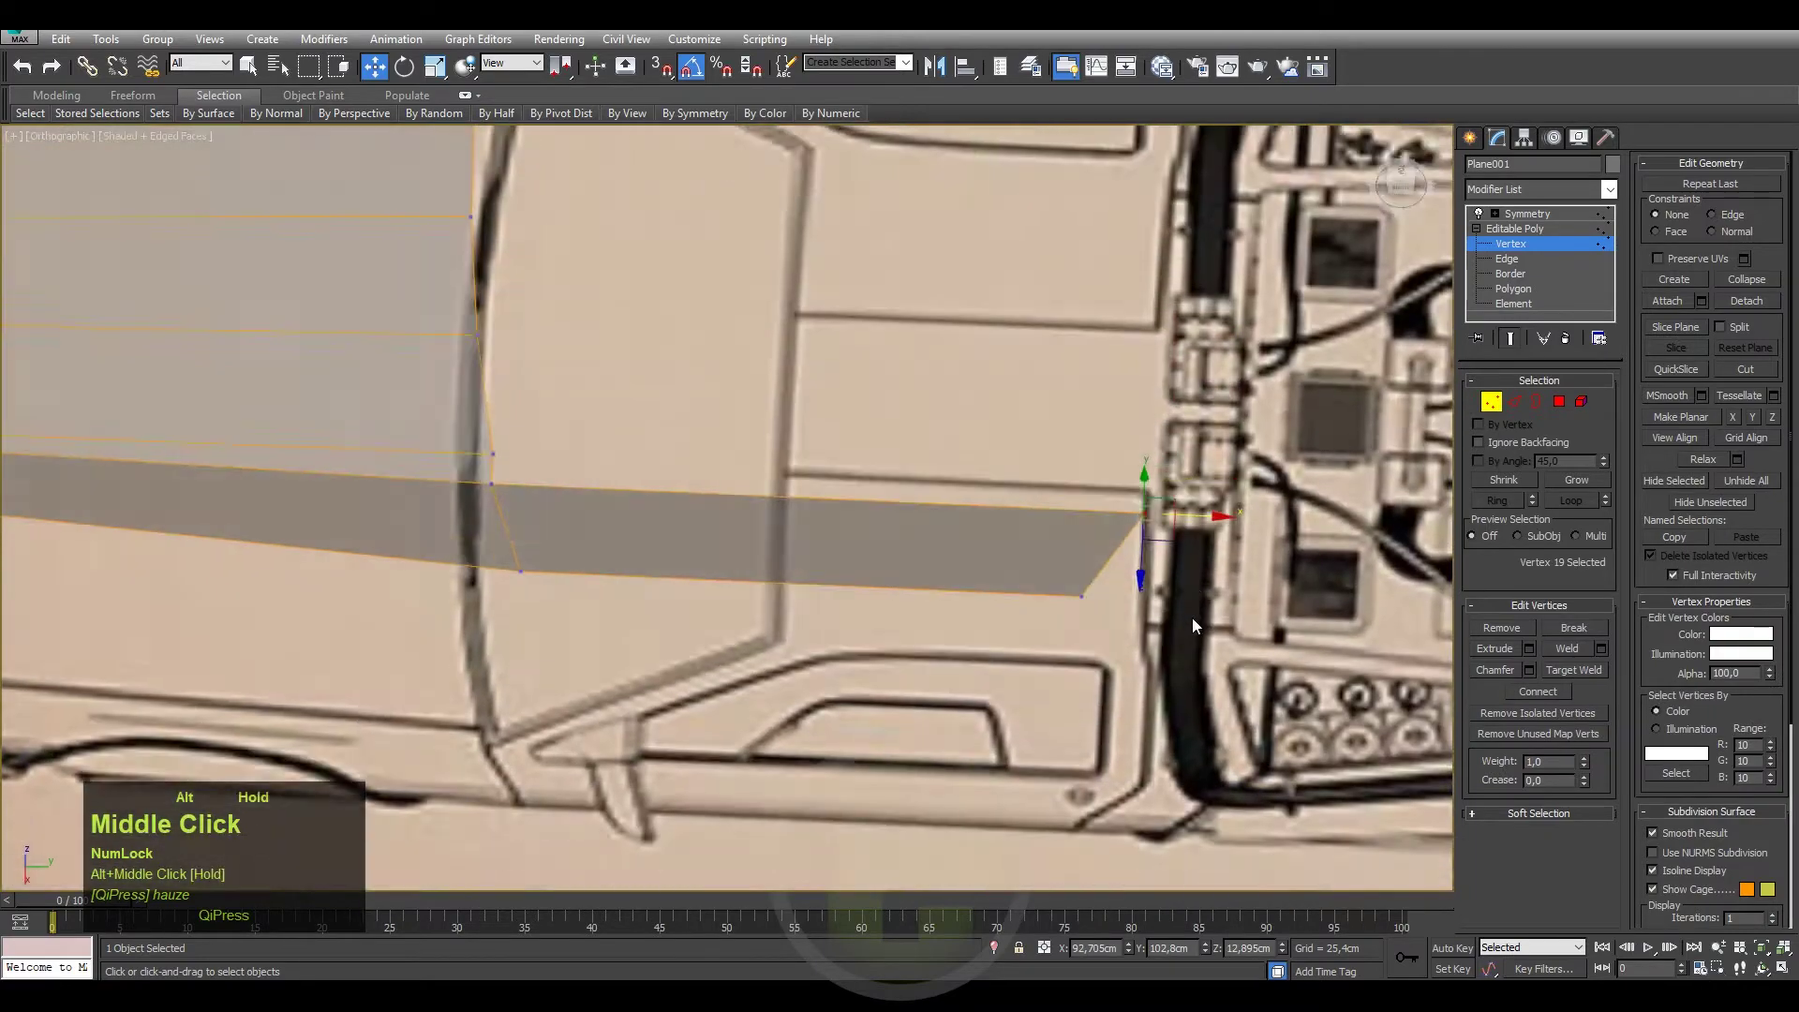
Select the door panel's rear vertices in the side view to place them on the door outline.
click(1408, 181)
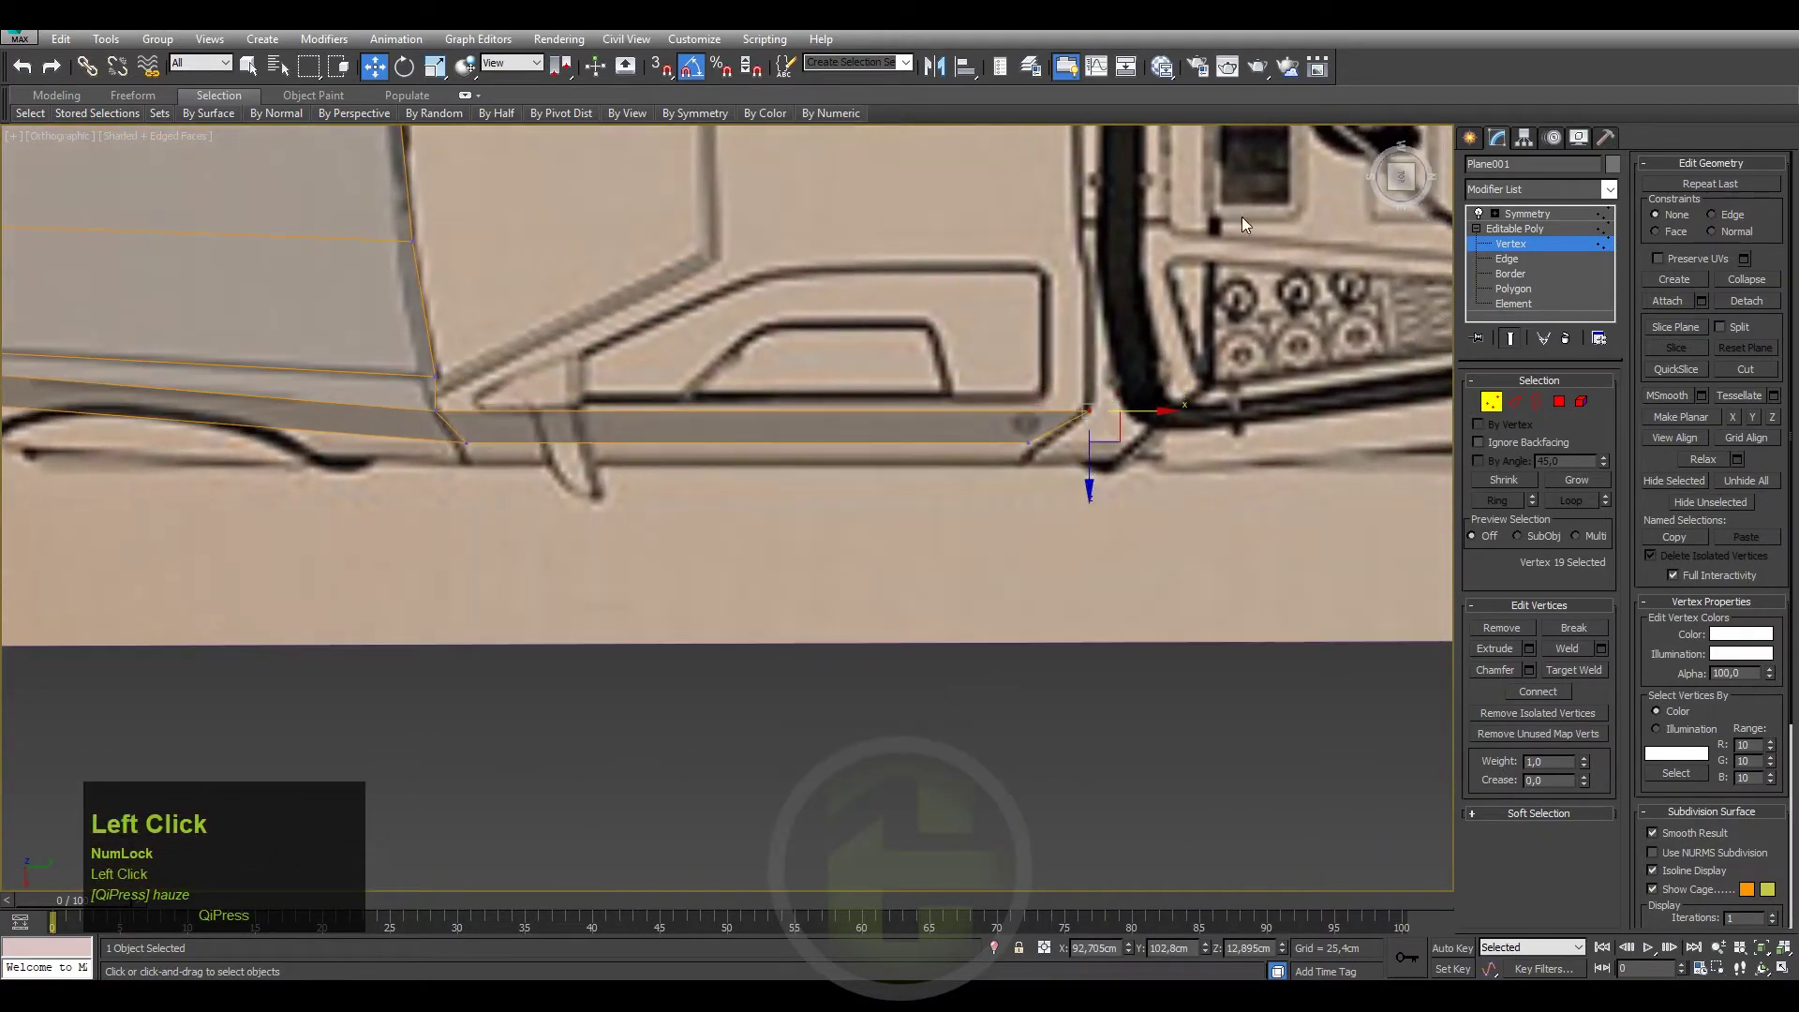
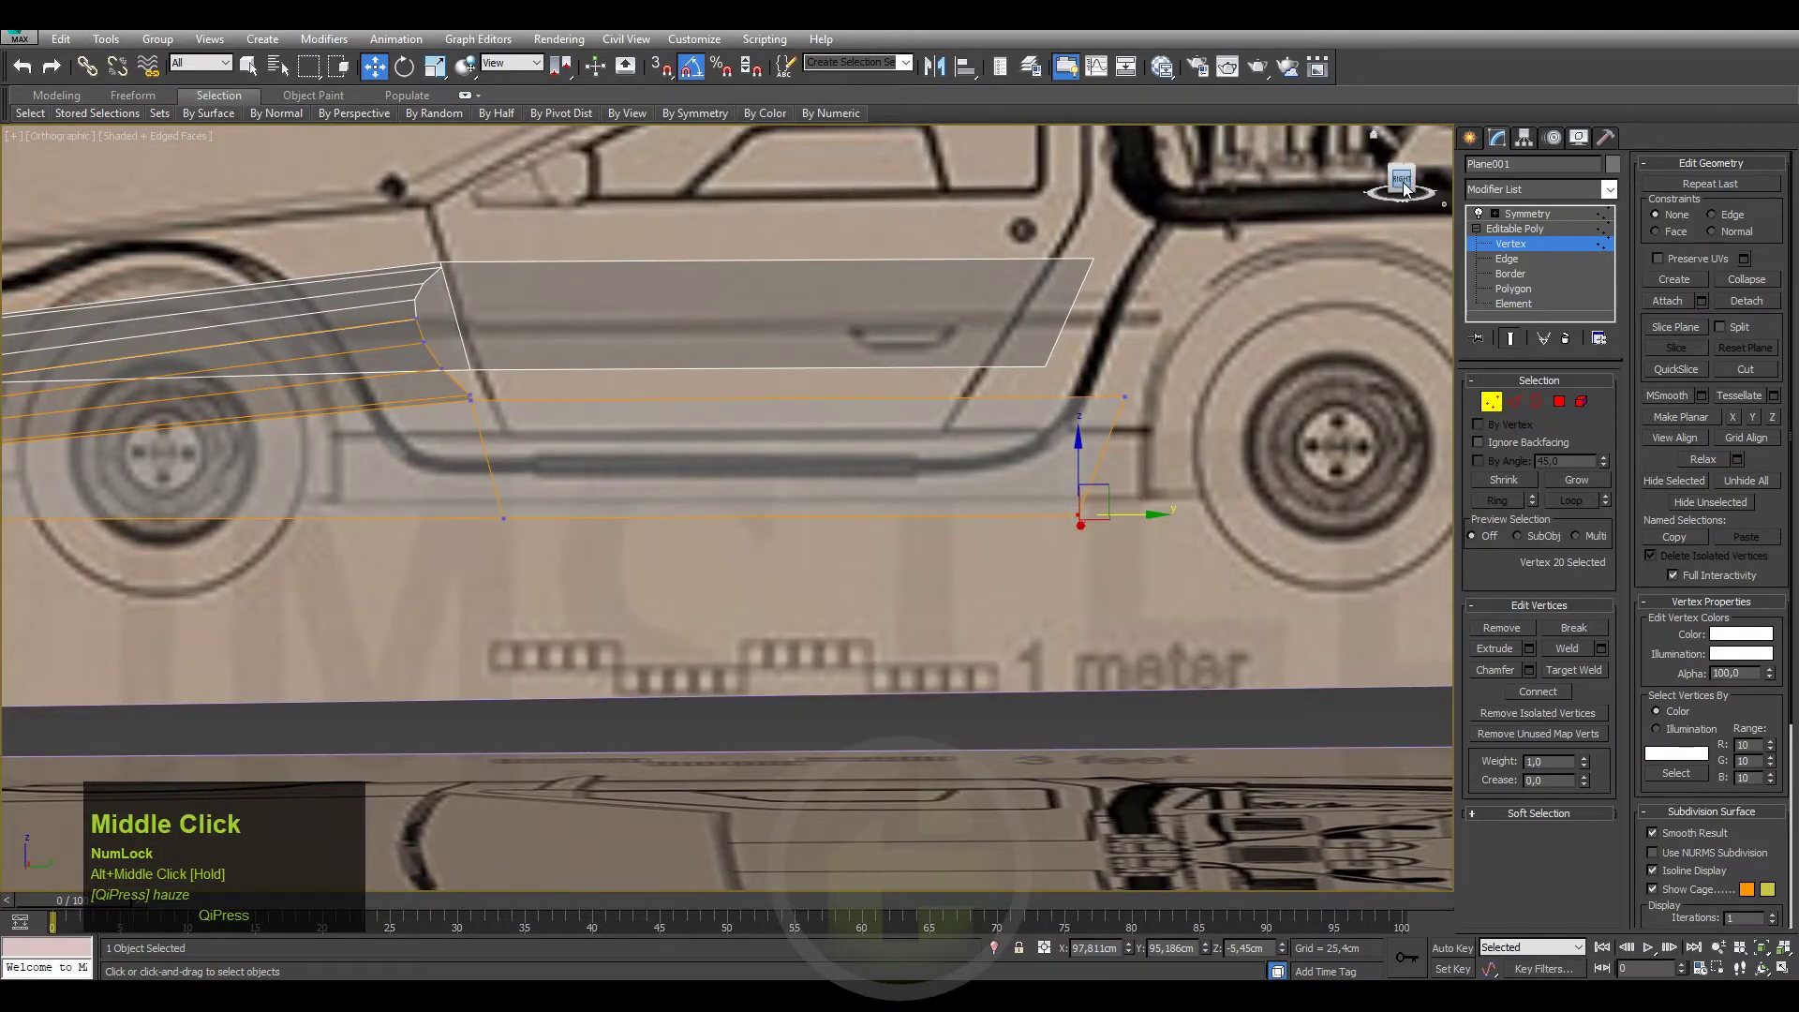
click(1407, 190)
key(ctrl+z)
click(1153, 400)
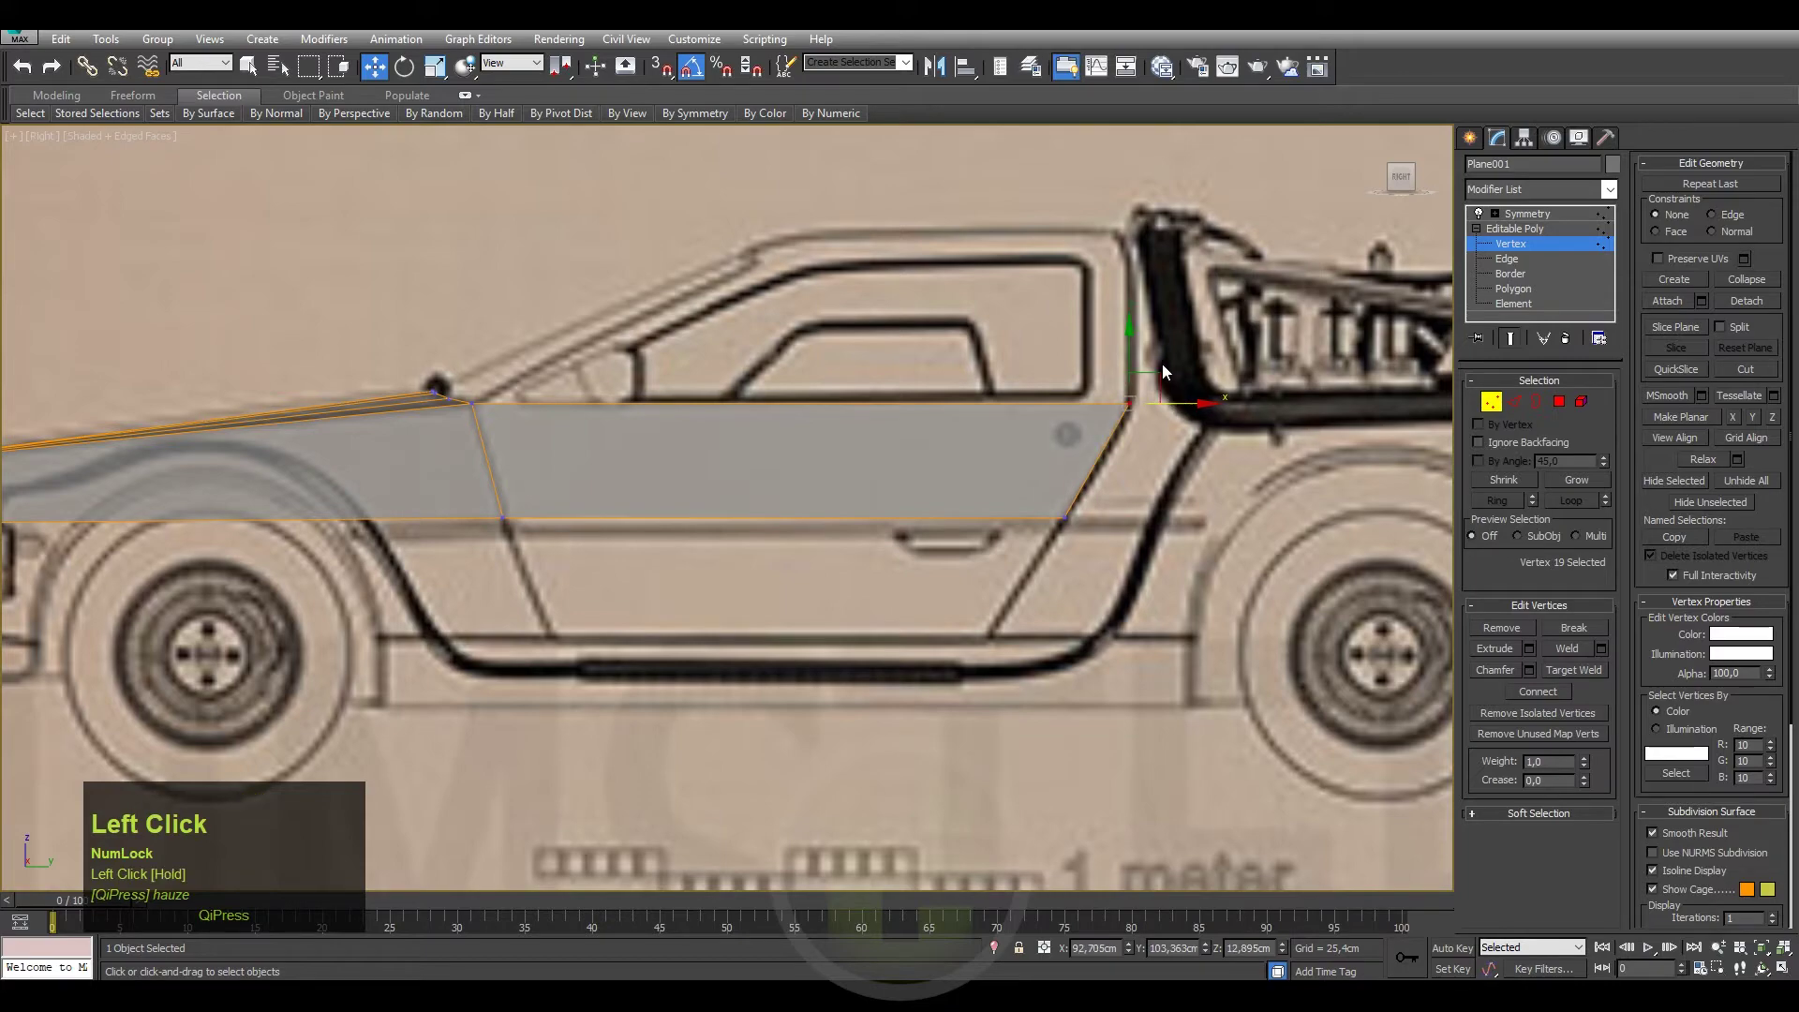
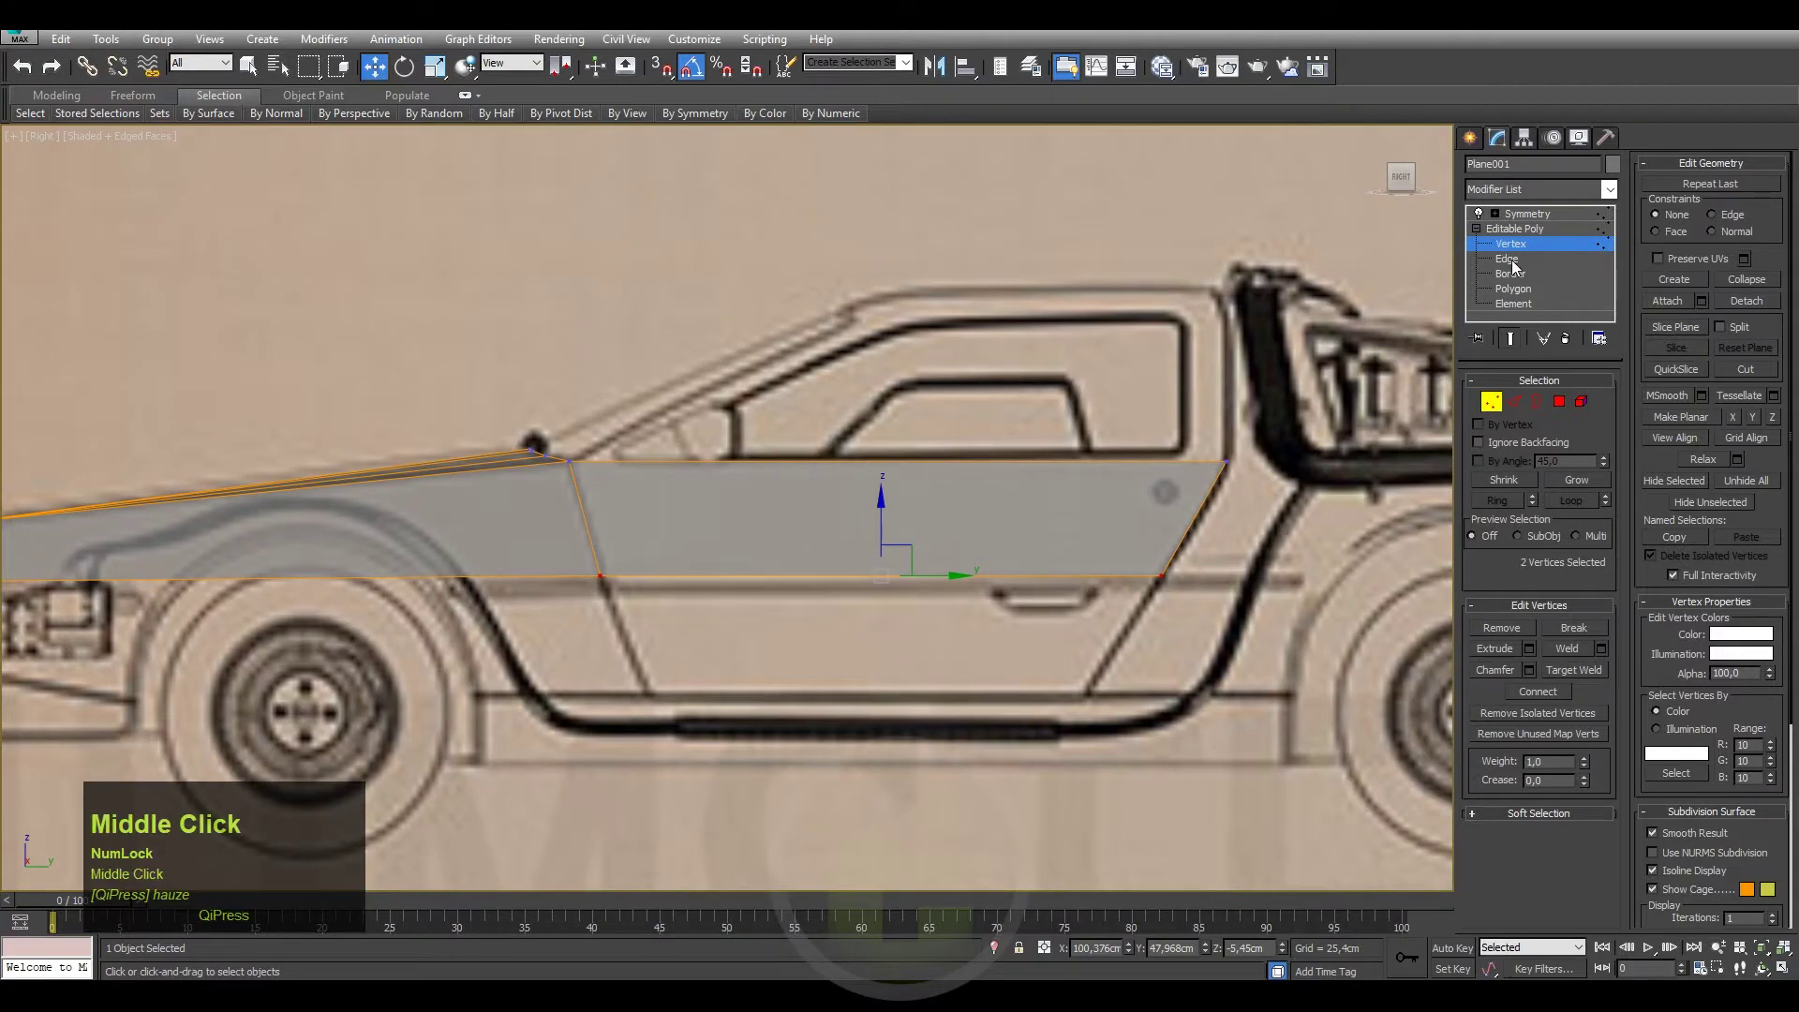
Connect the door panel's top and bottom edges with 2 new vertical edges.
click(1515, 268)
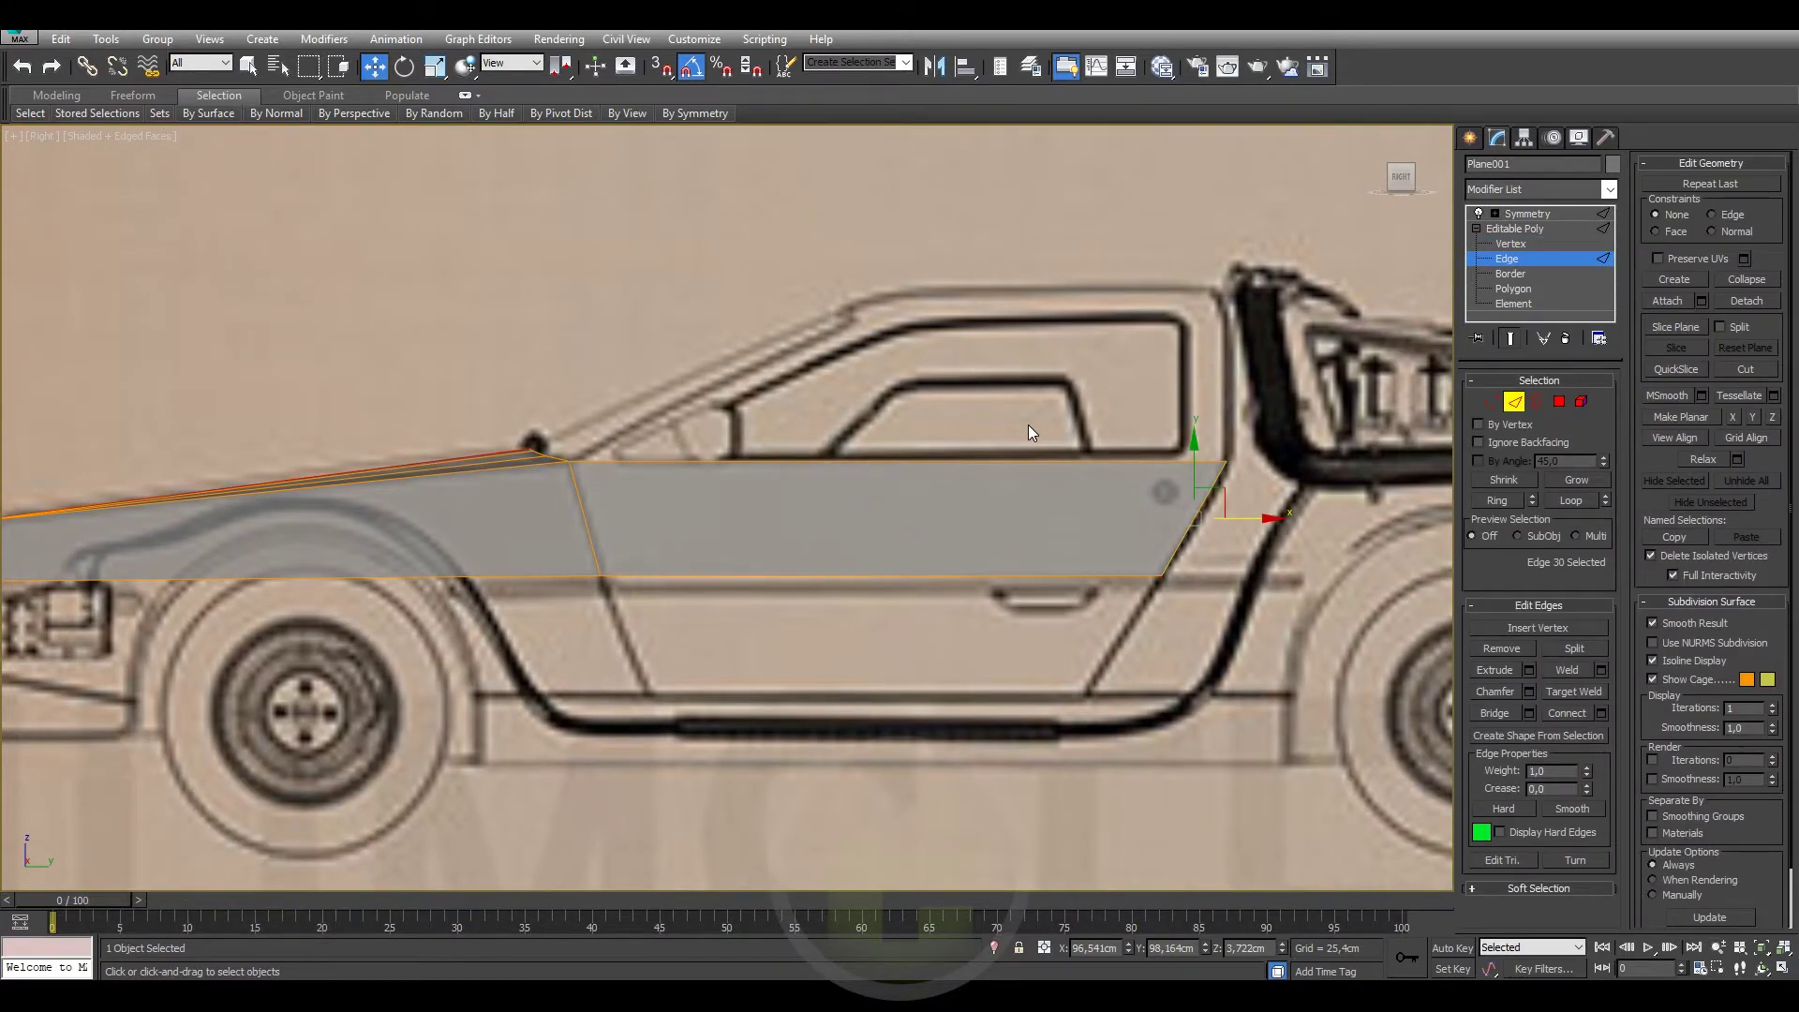
click(795, 438)
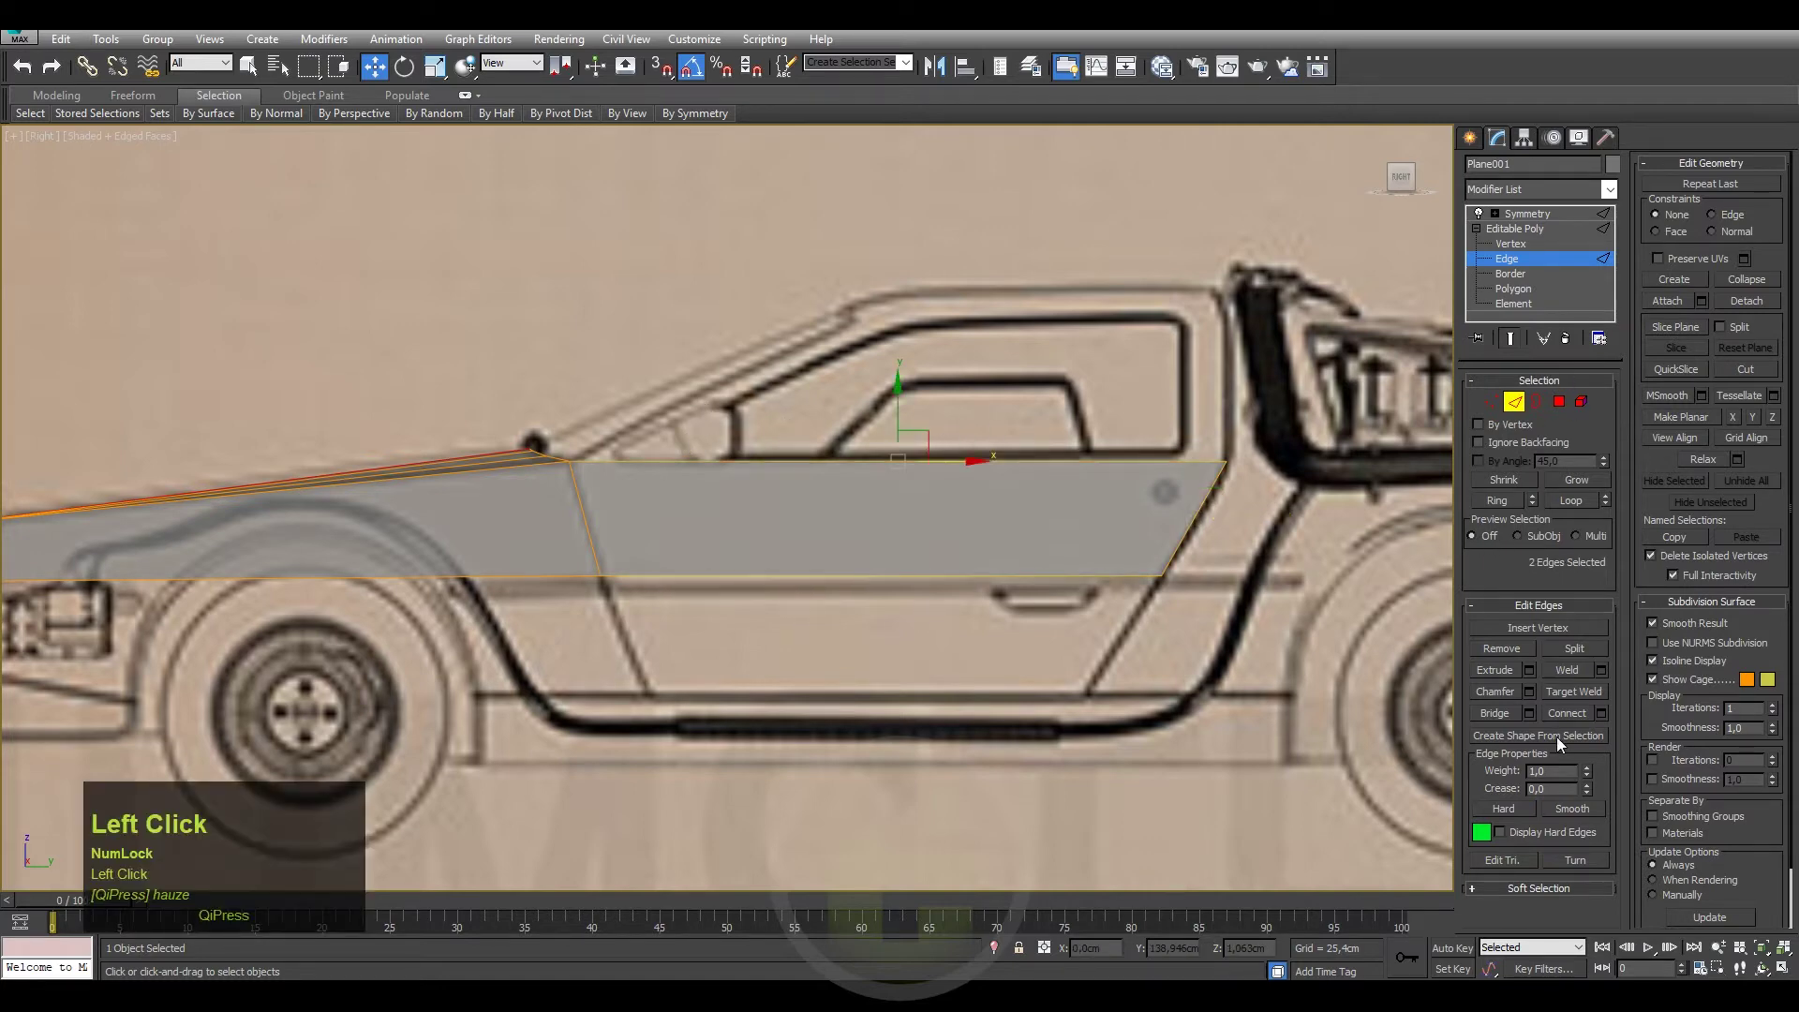
click(1607, 714)
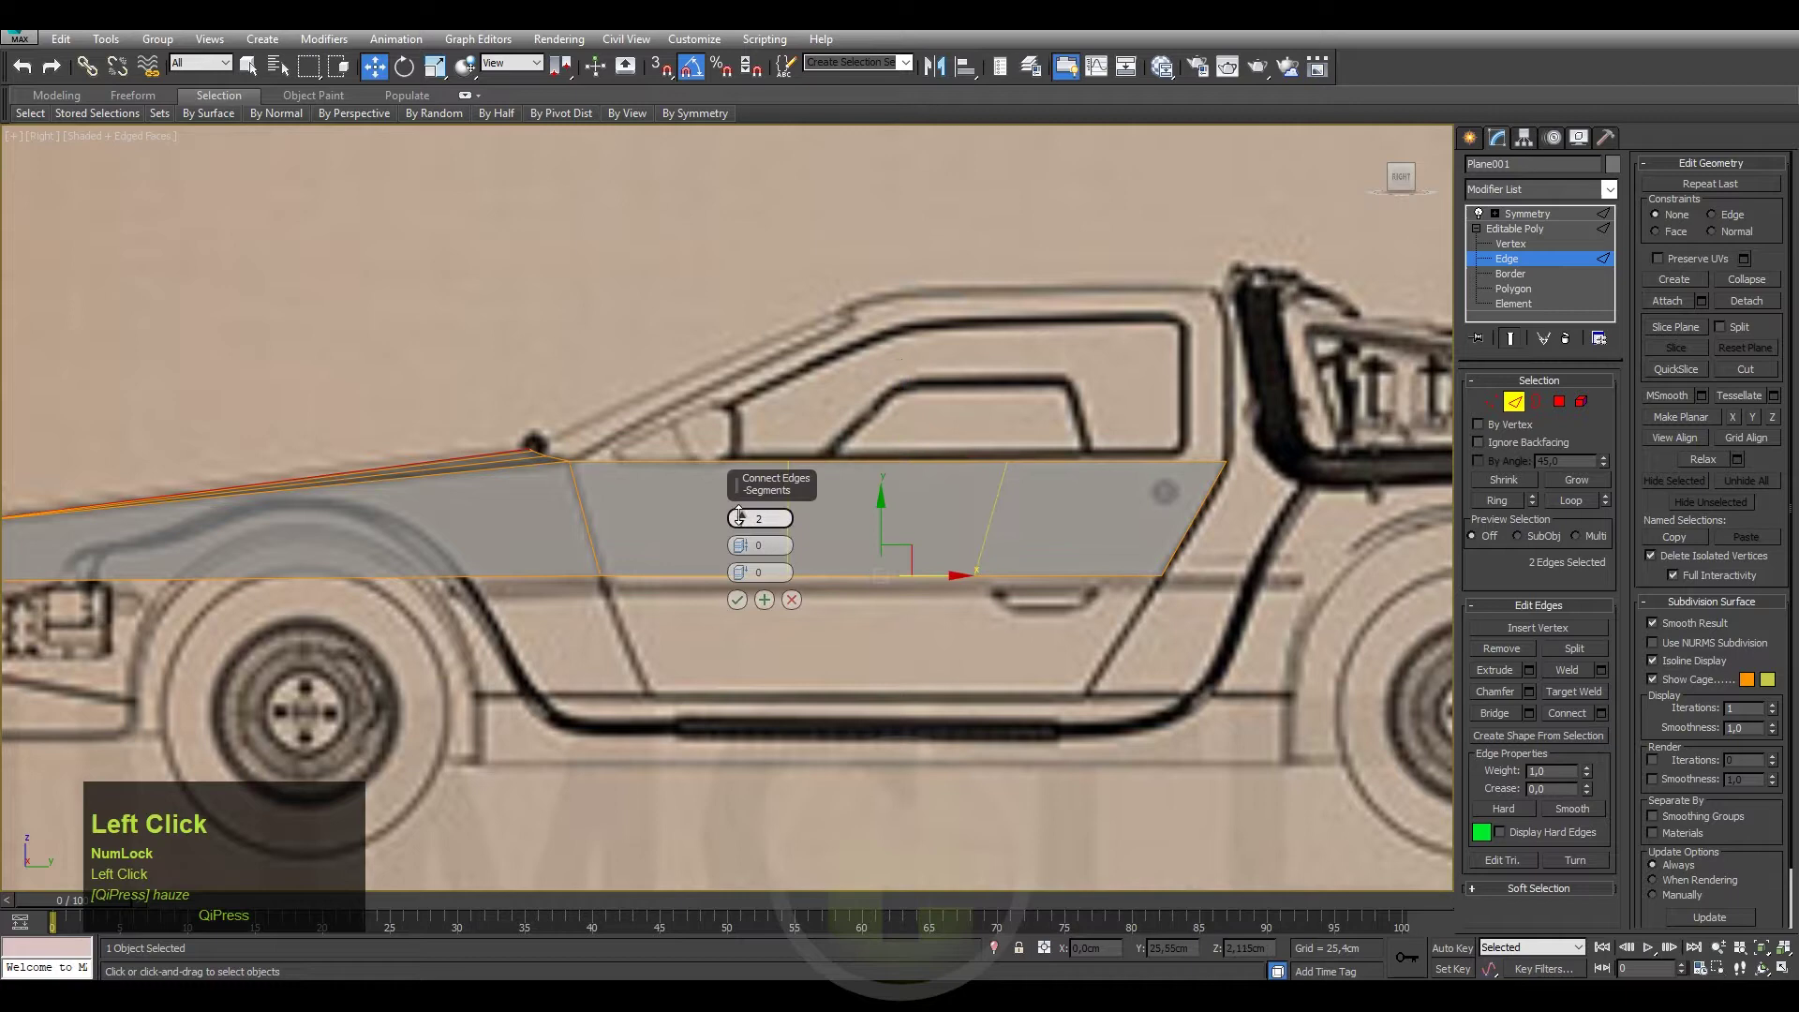
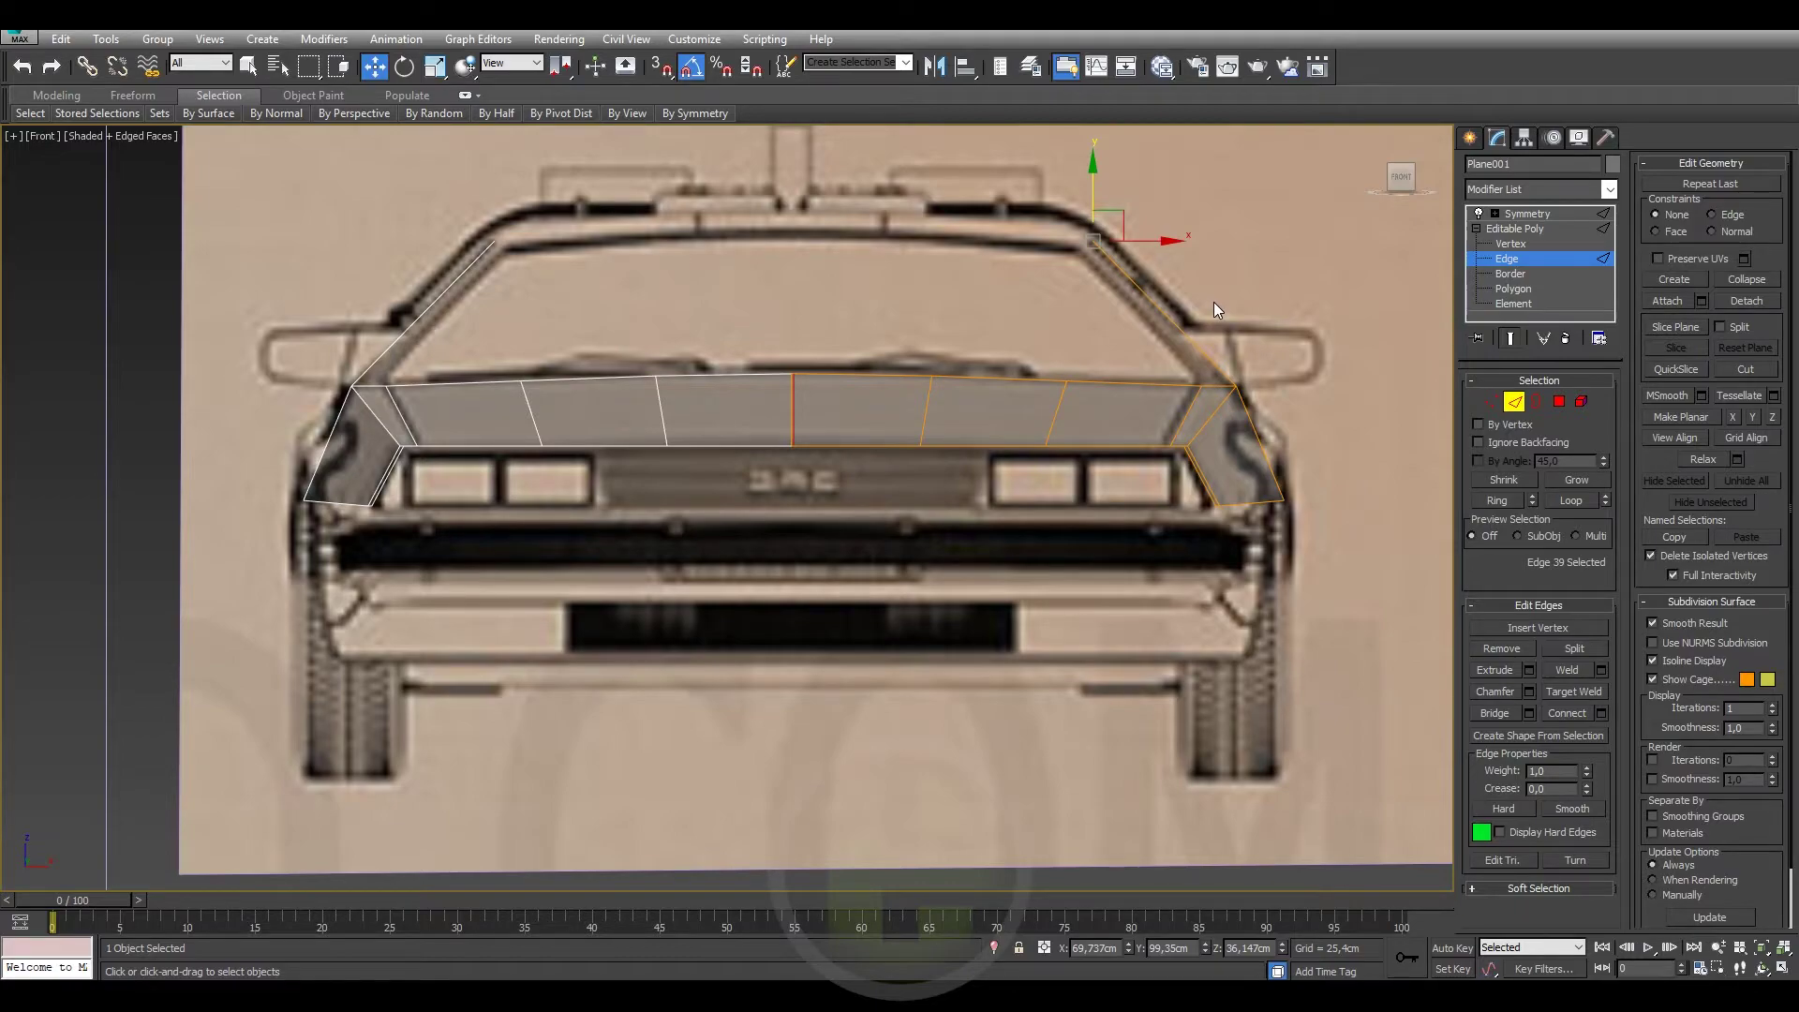
click(1210, 307)
drag(1160, 317, 1408, 179)
click(1408, 179)
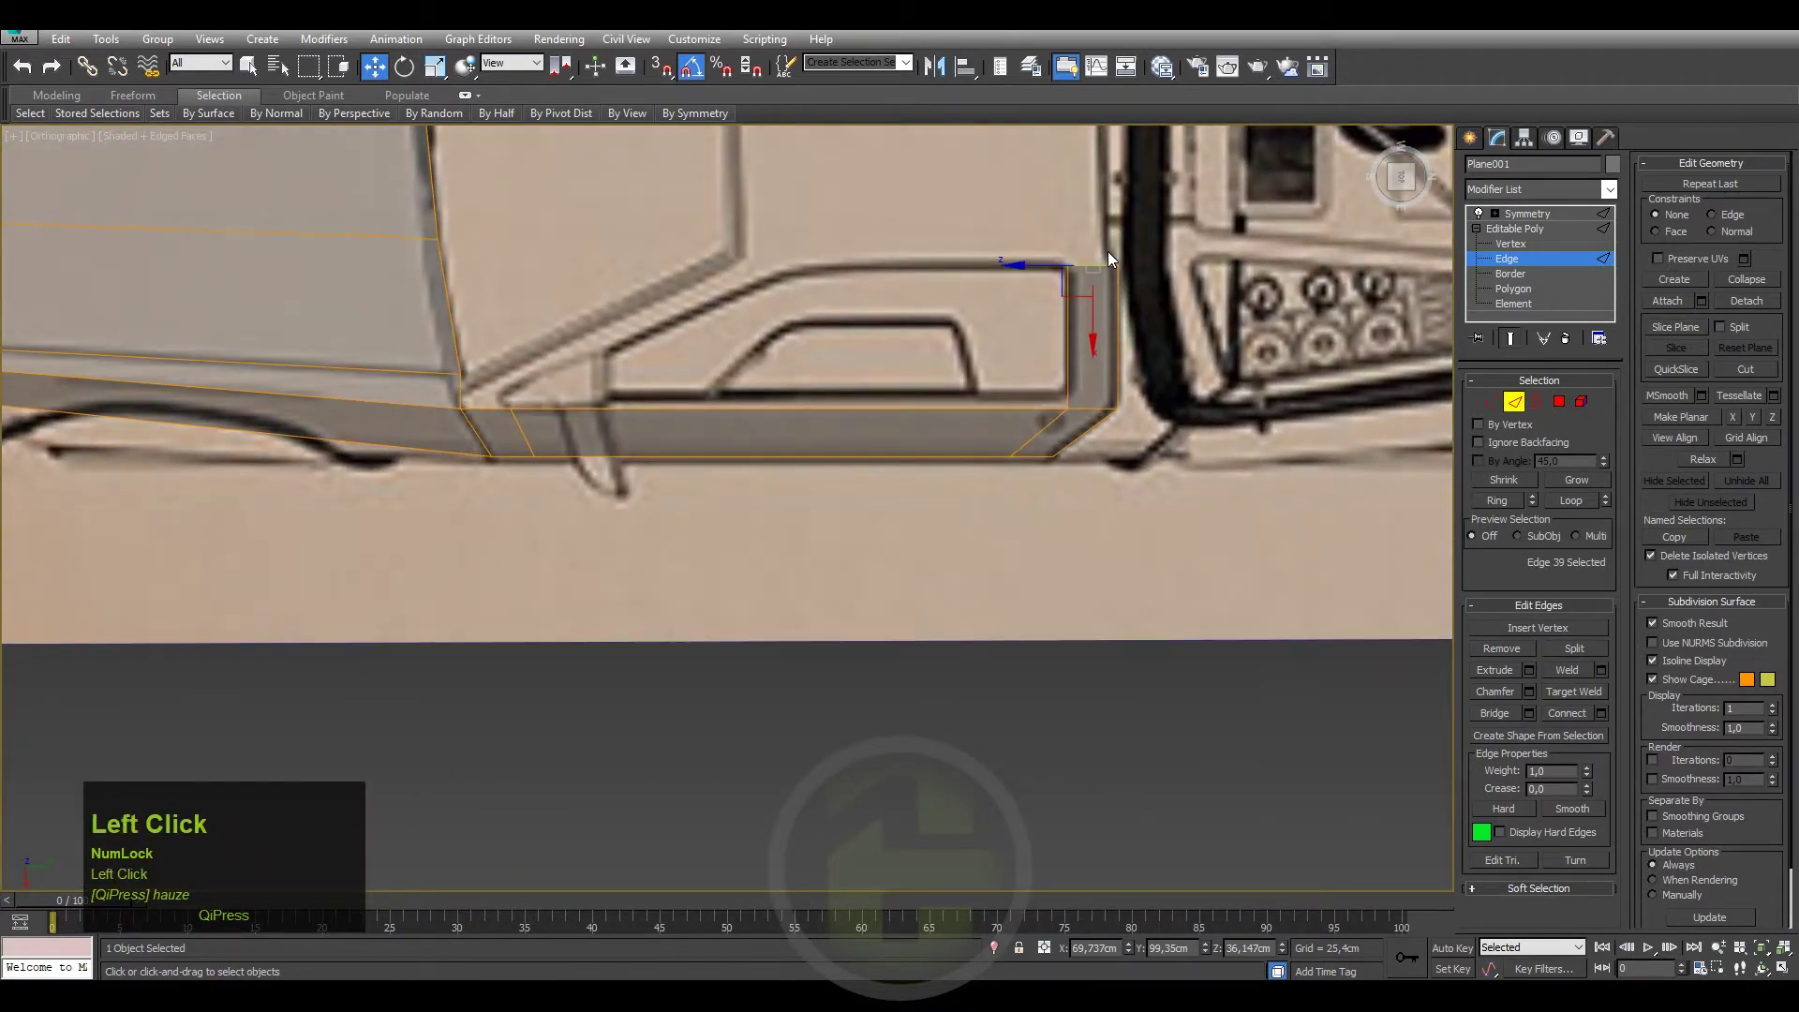
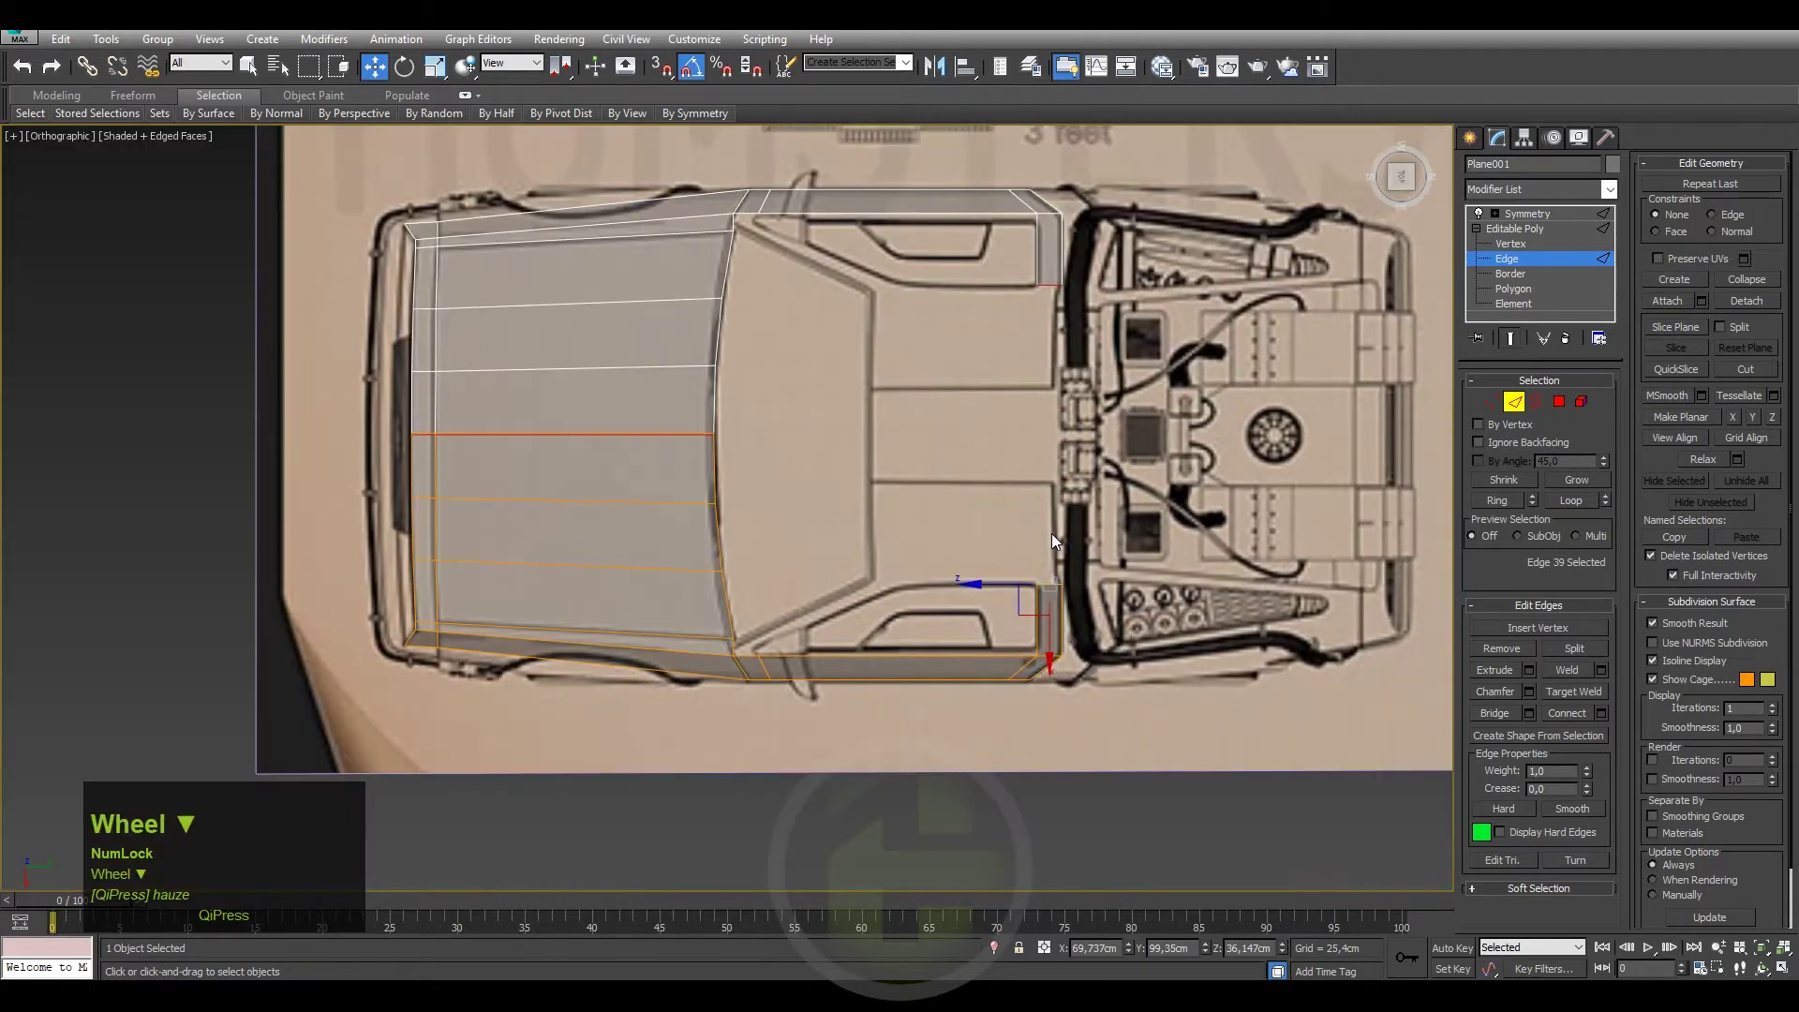
scroll(up, 3)
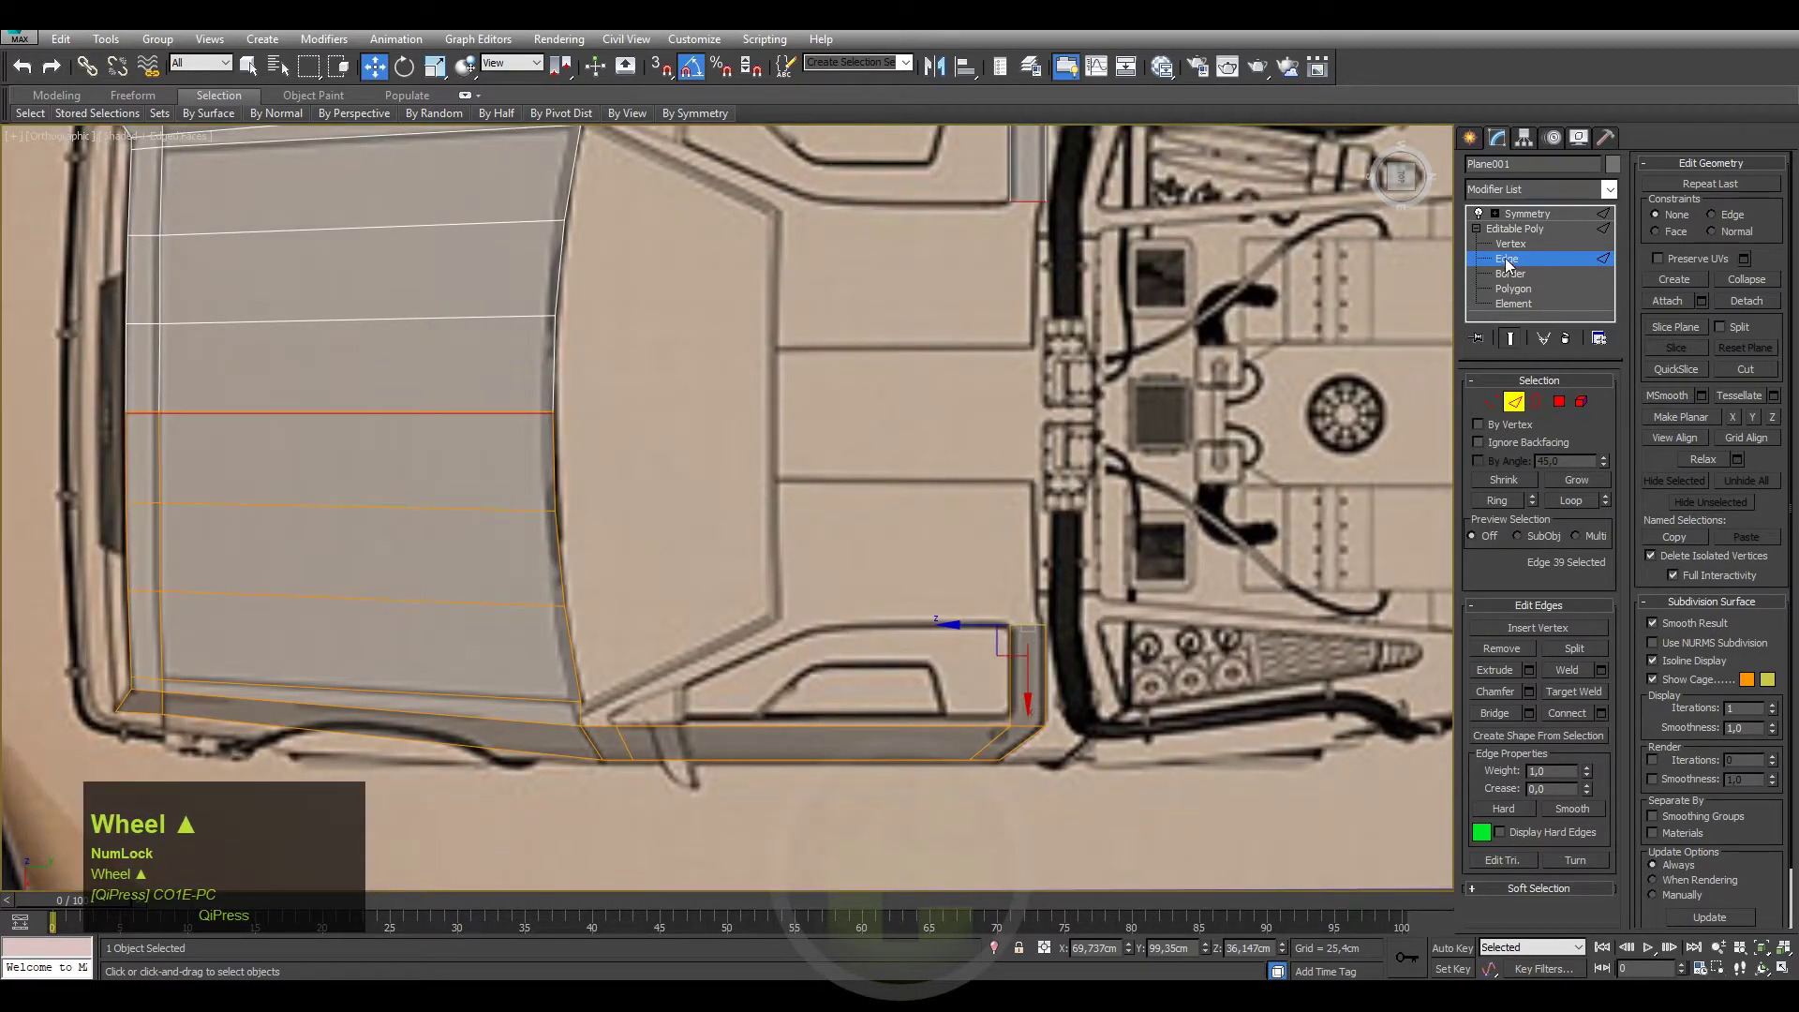
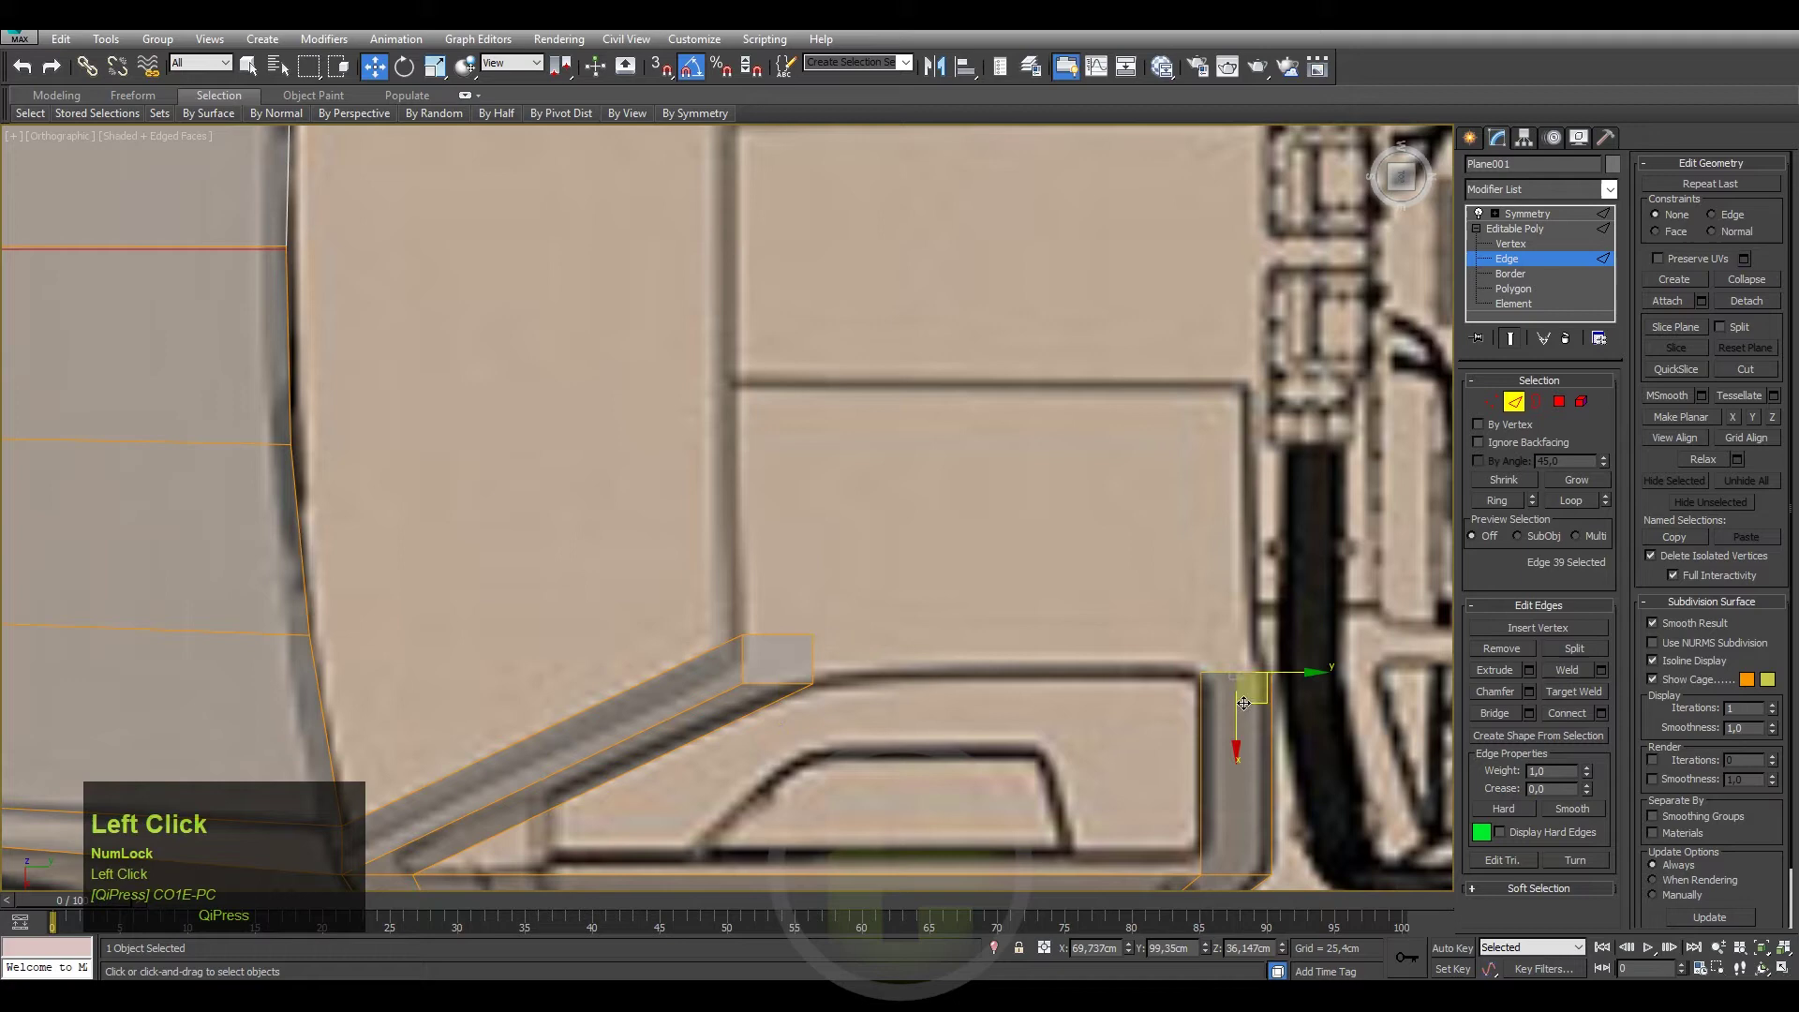
Shift-extrude a new strip from the rear cover's border edge and select edges across both strips for Connect.
drag(1241, 720, 1200, 432)
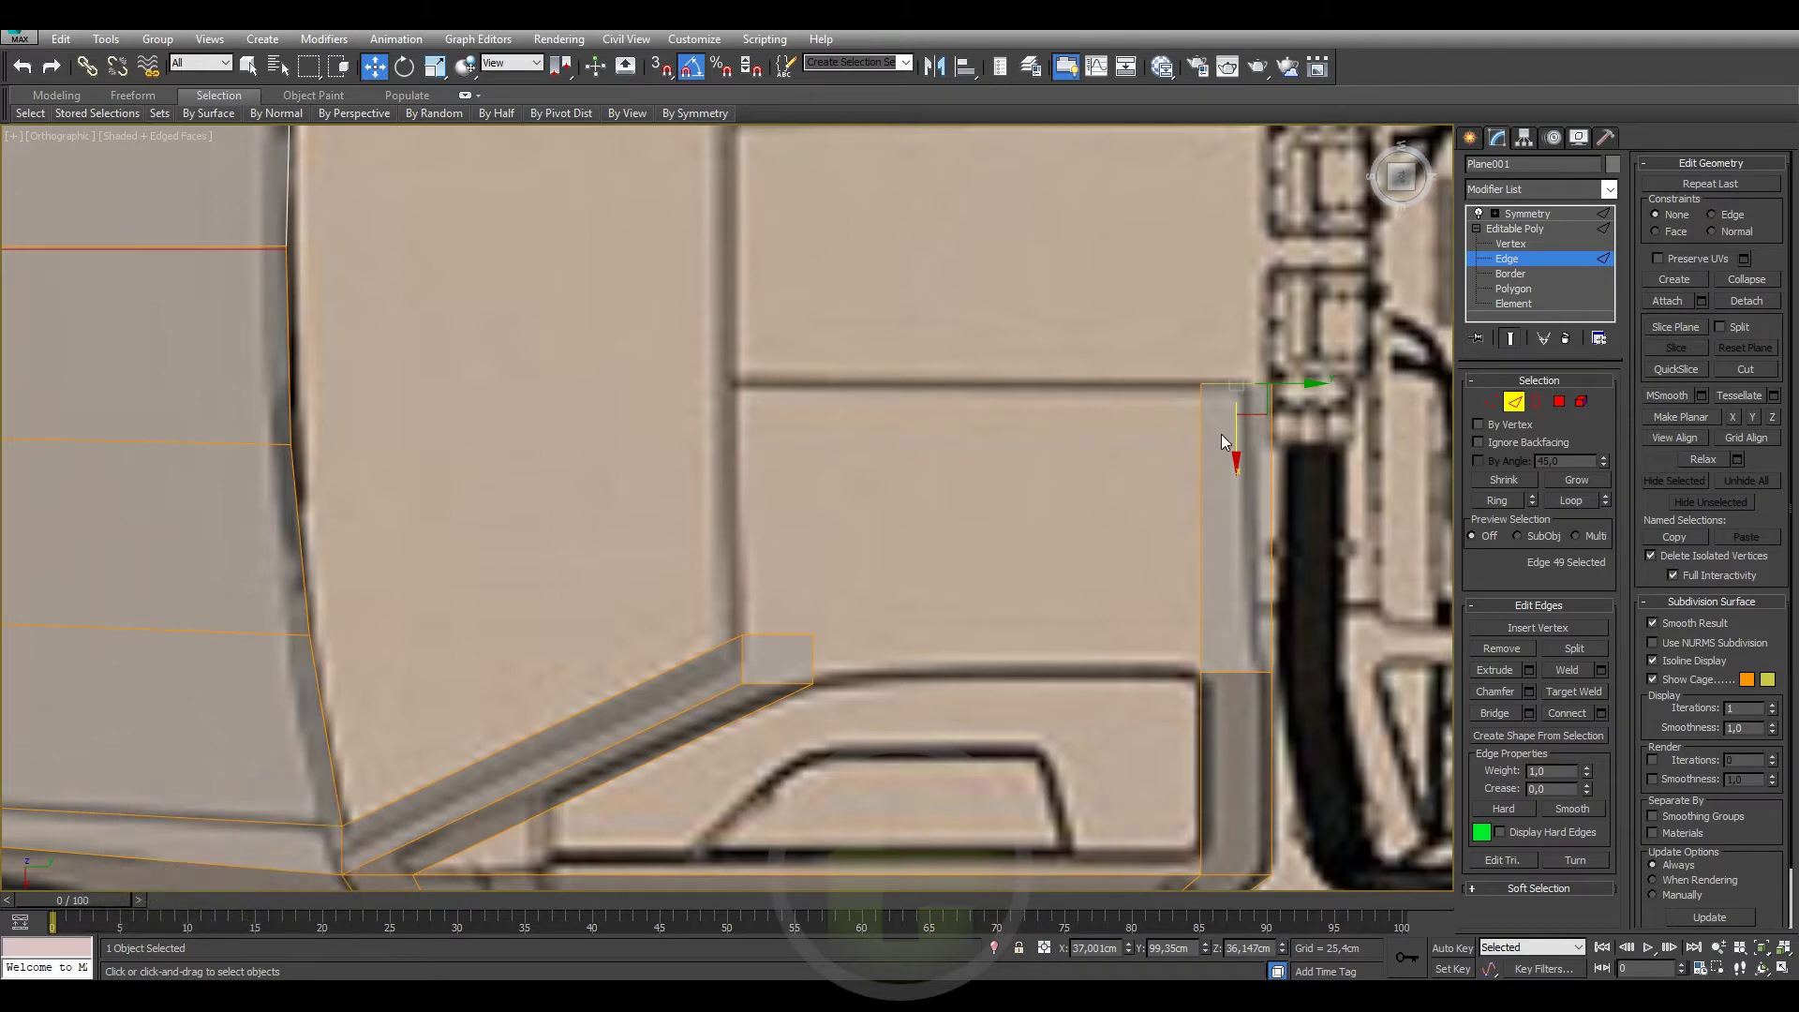
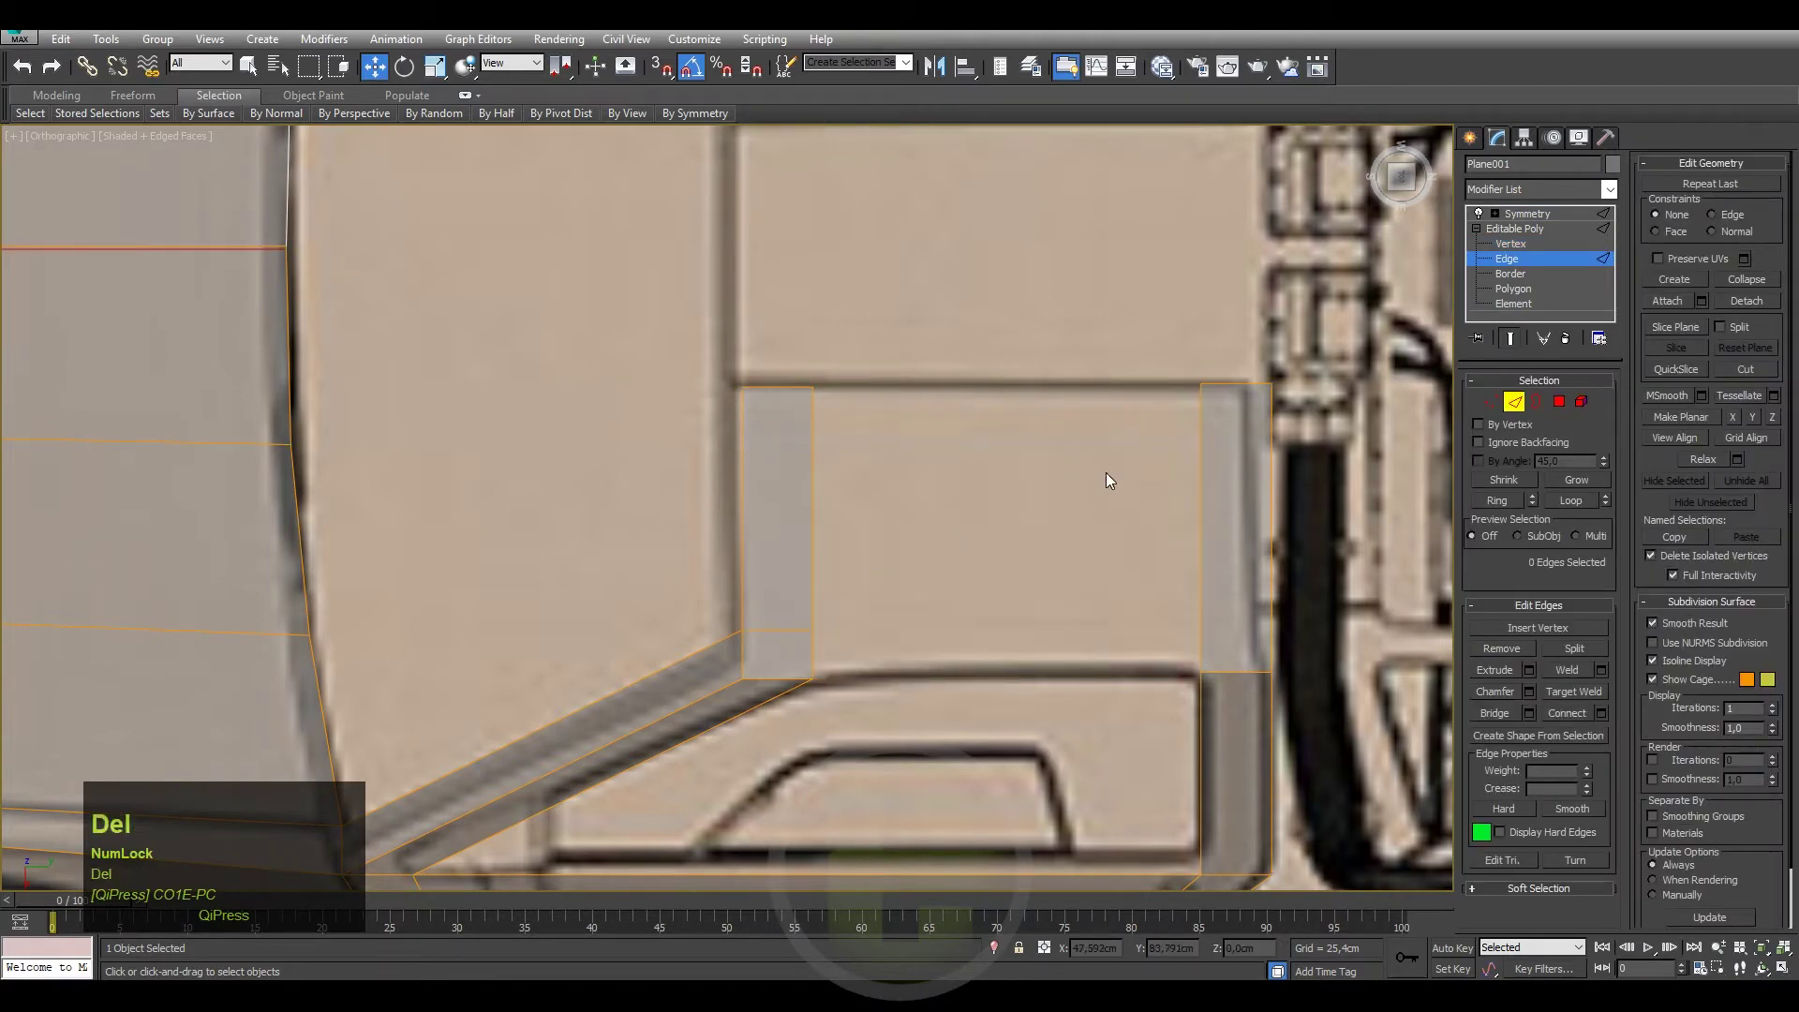
drag(1371, 561, 1601, 722)
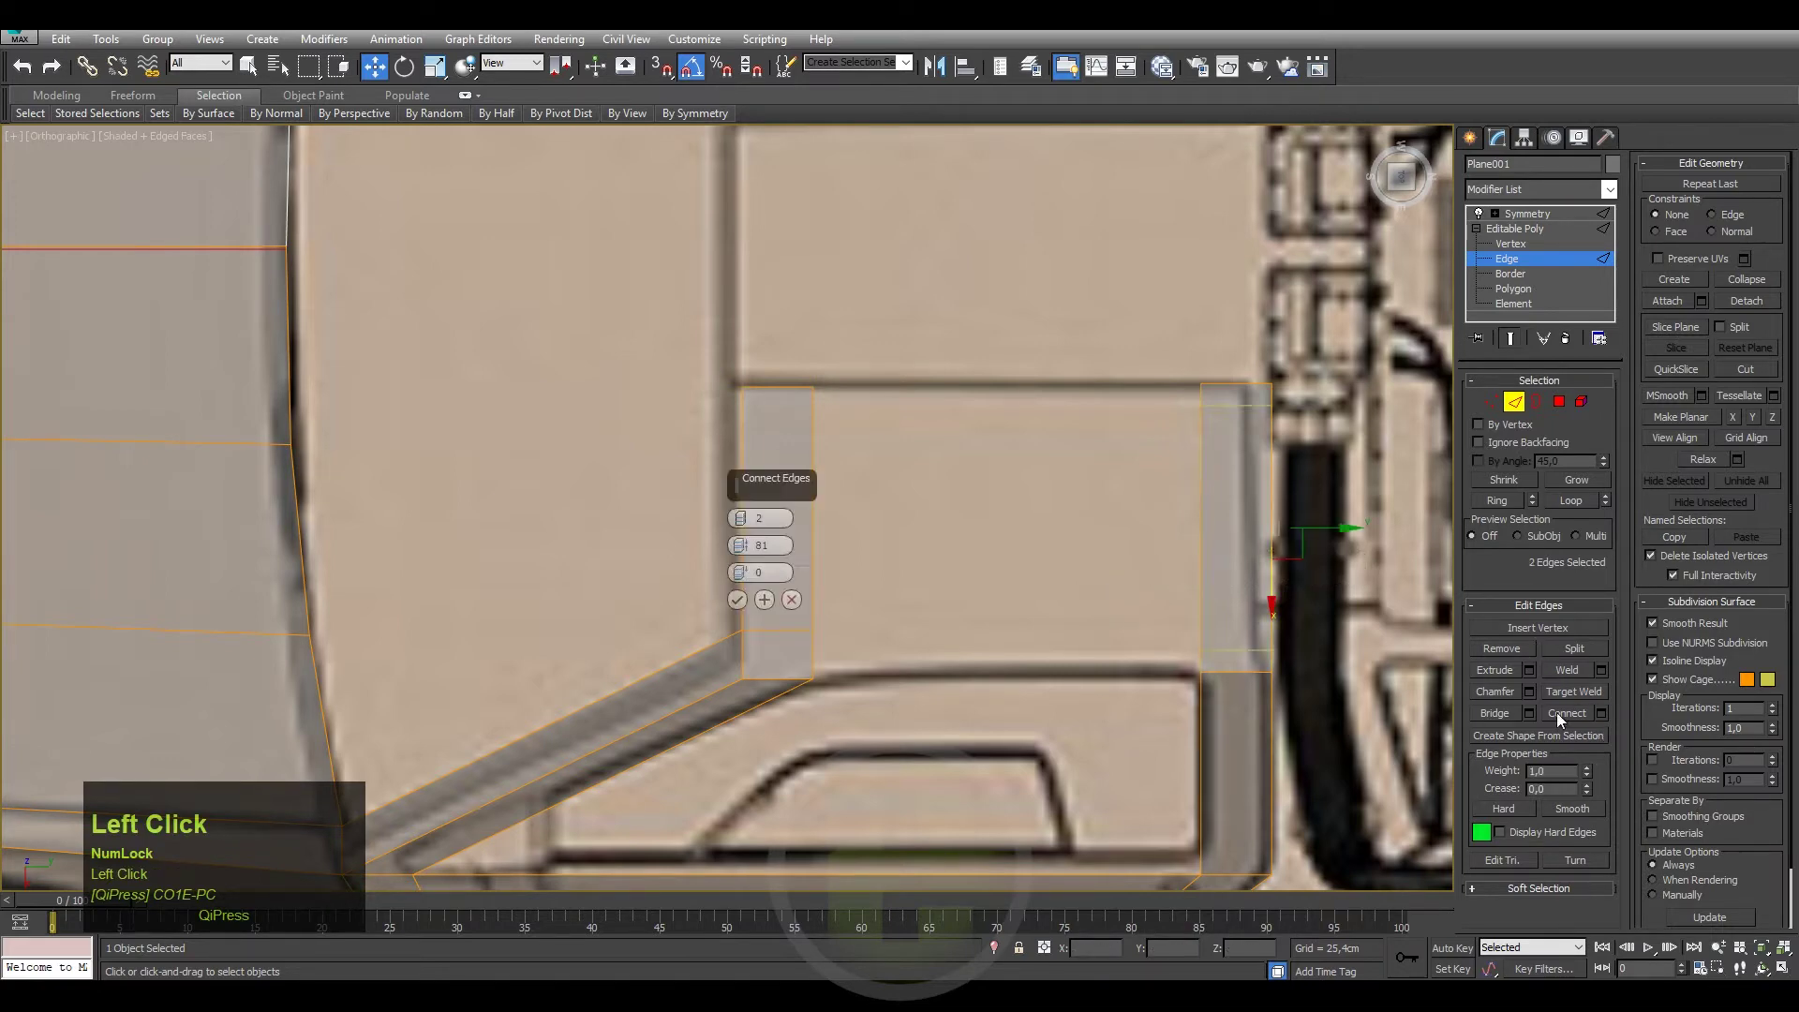
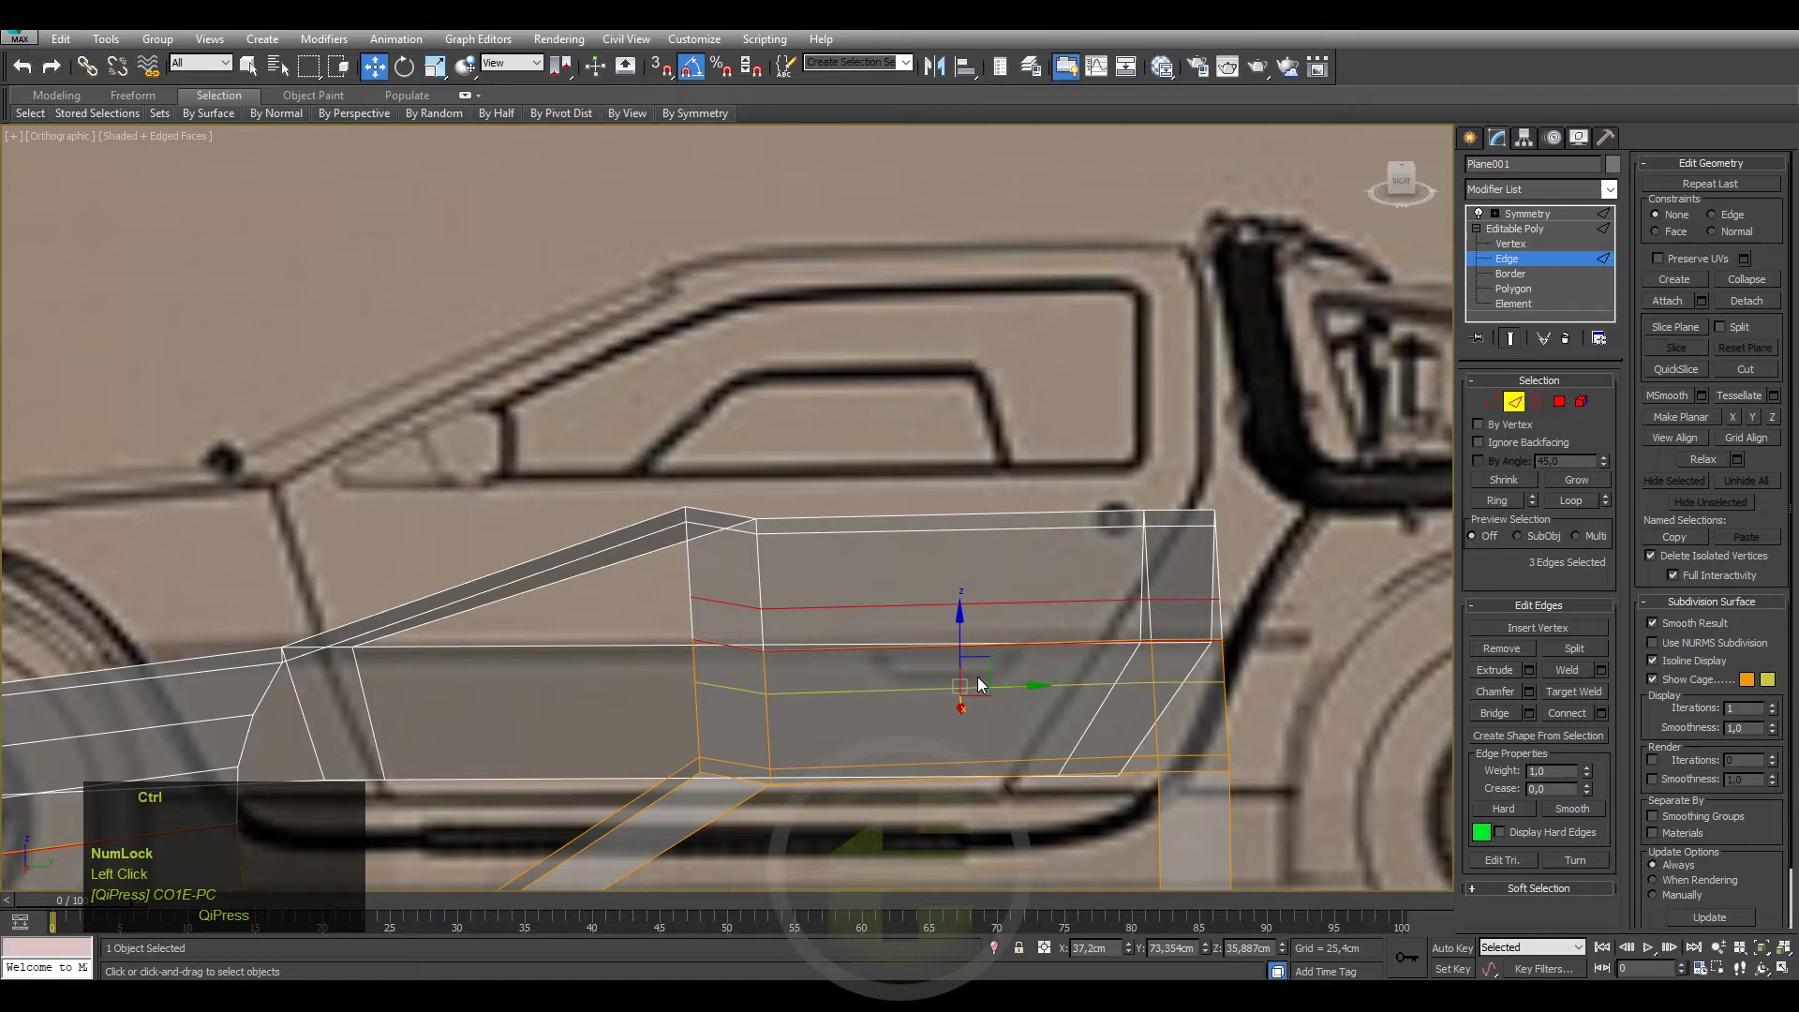
Remove the stray edge, switch to Vertex level and pick a rear panel corner vertex.
key(ctrl+BackSpace)
key(1)
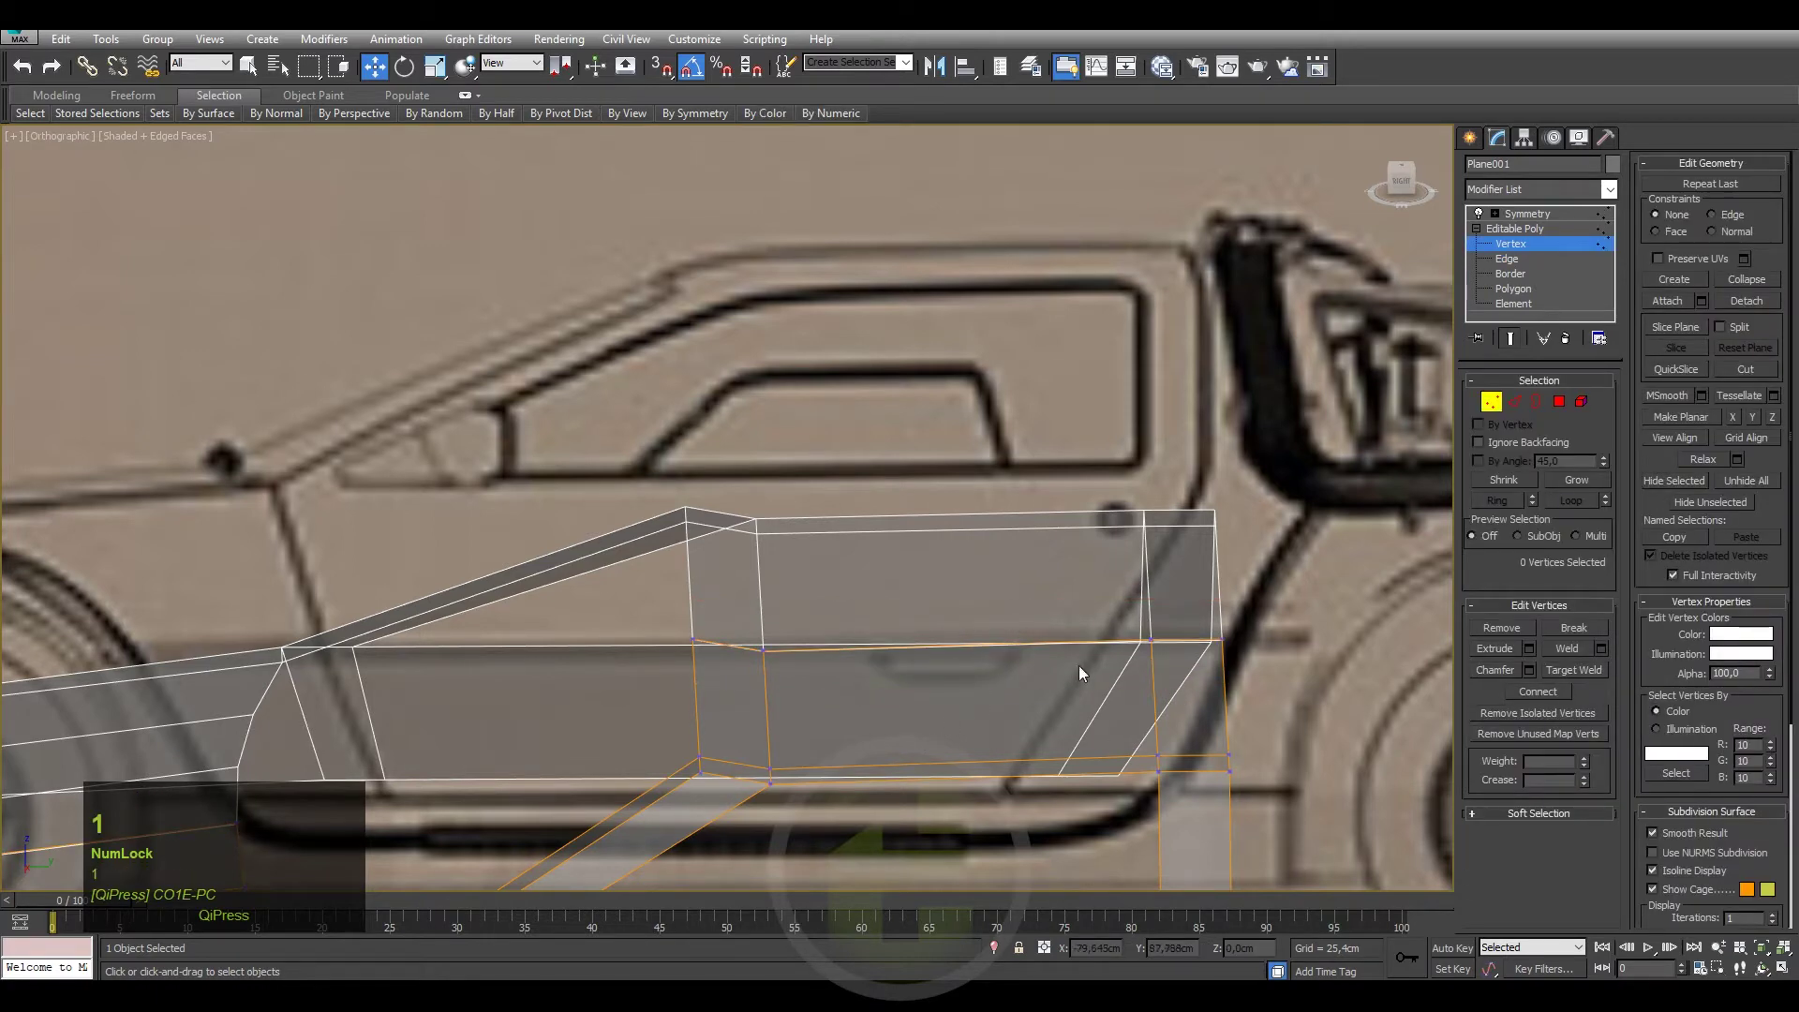
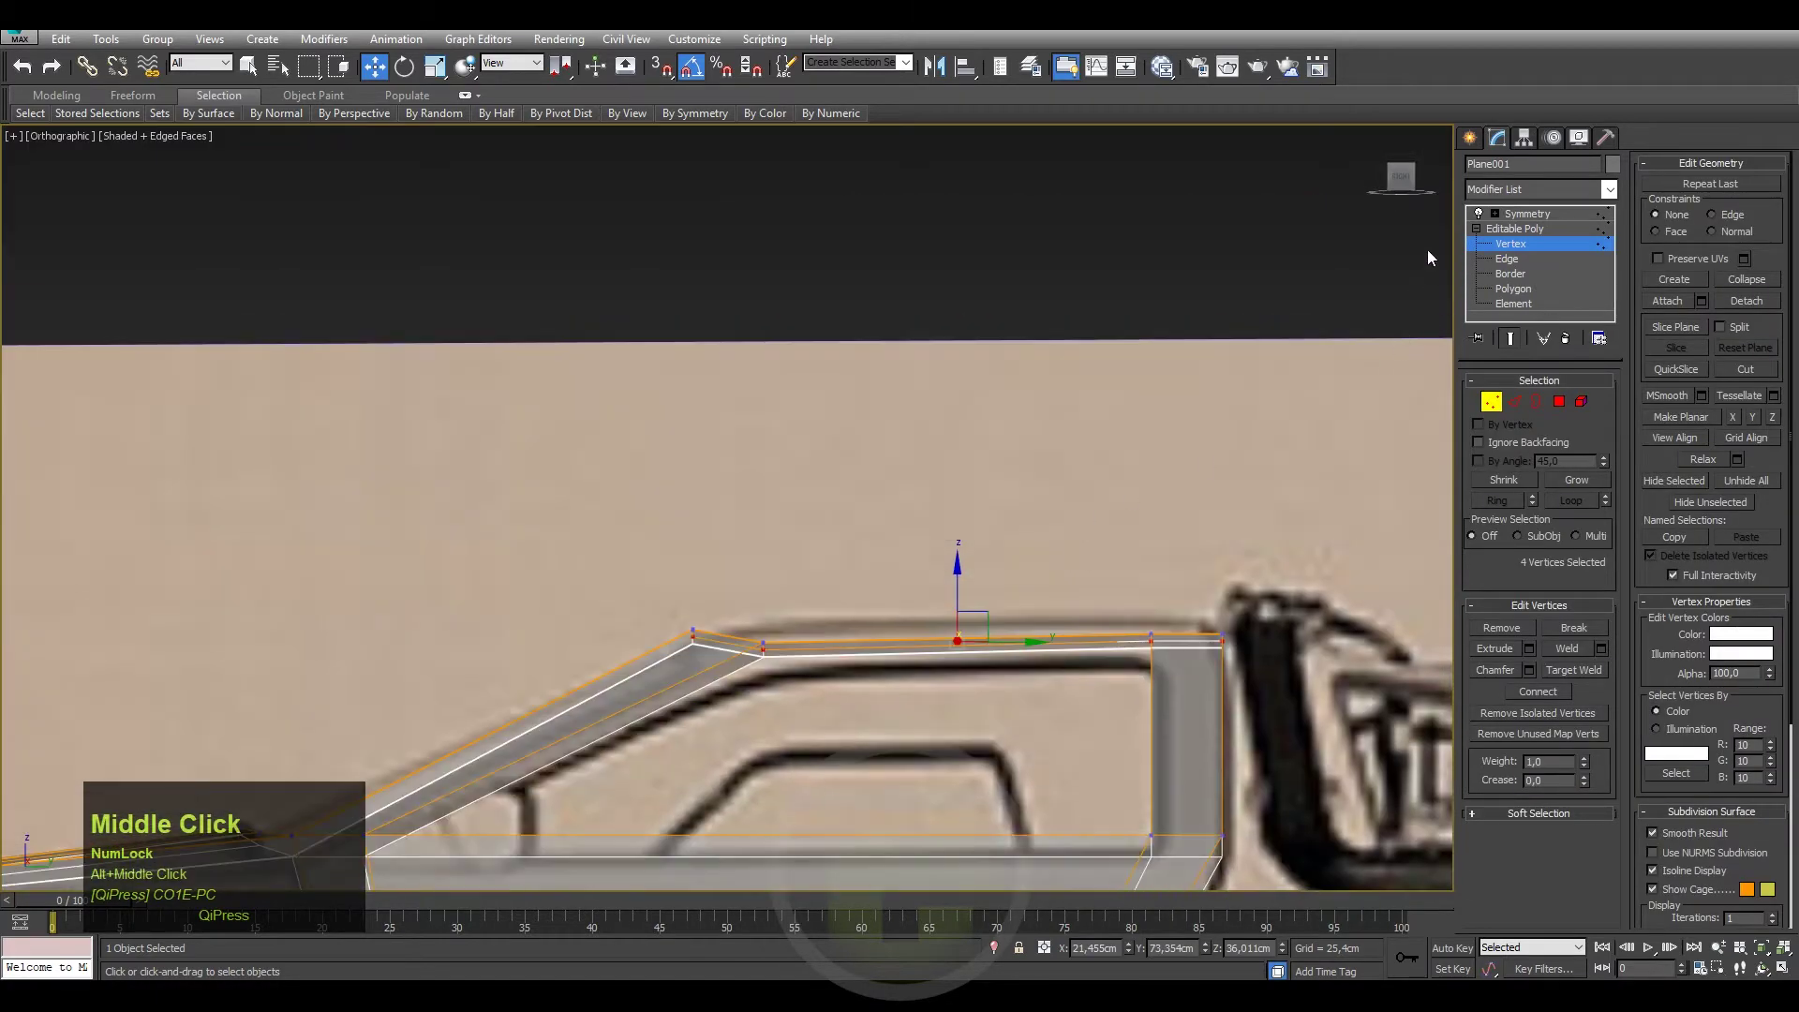
drag(1407, 185, 1251, 552)
middle_click(1251, 552)
scroll(down, 3)
click(1410, 177)
middle_click(1275, 442)
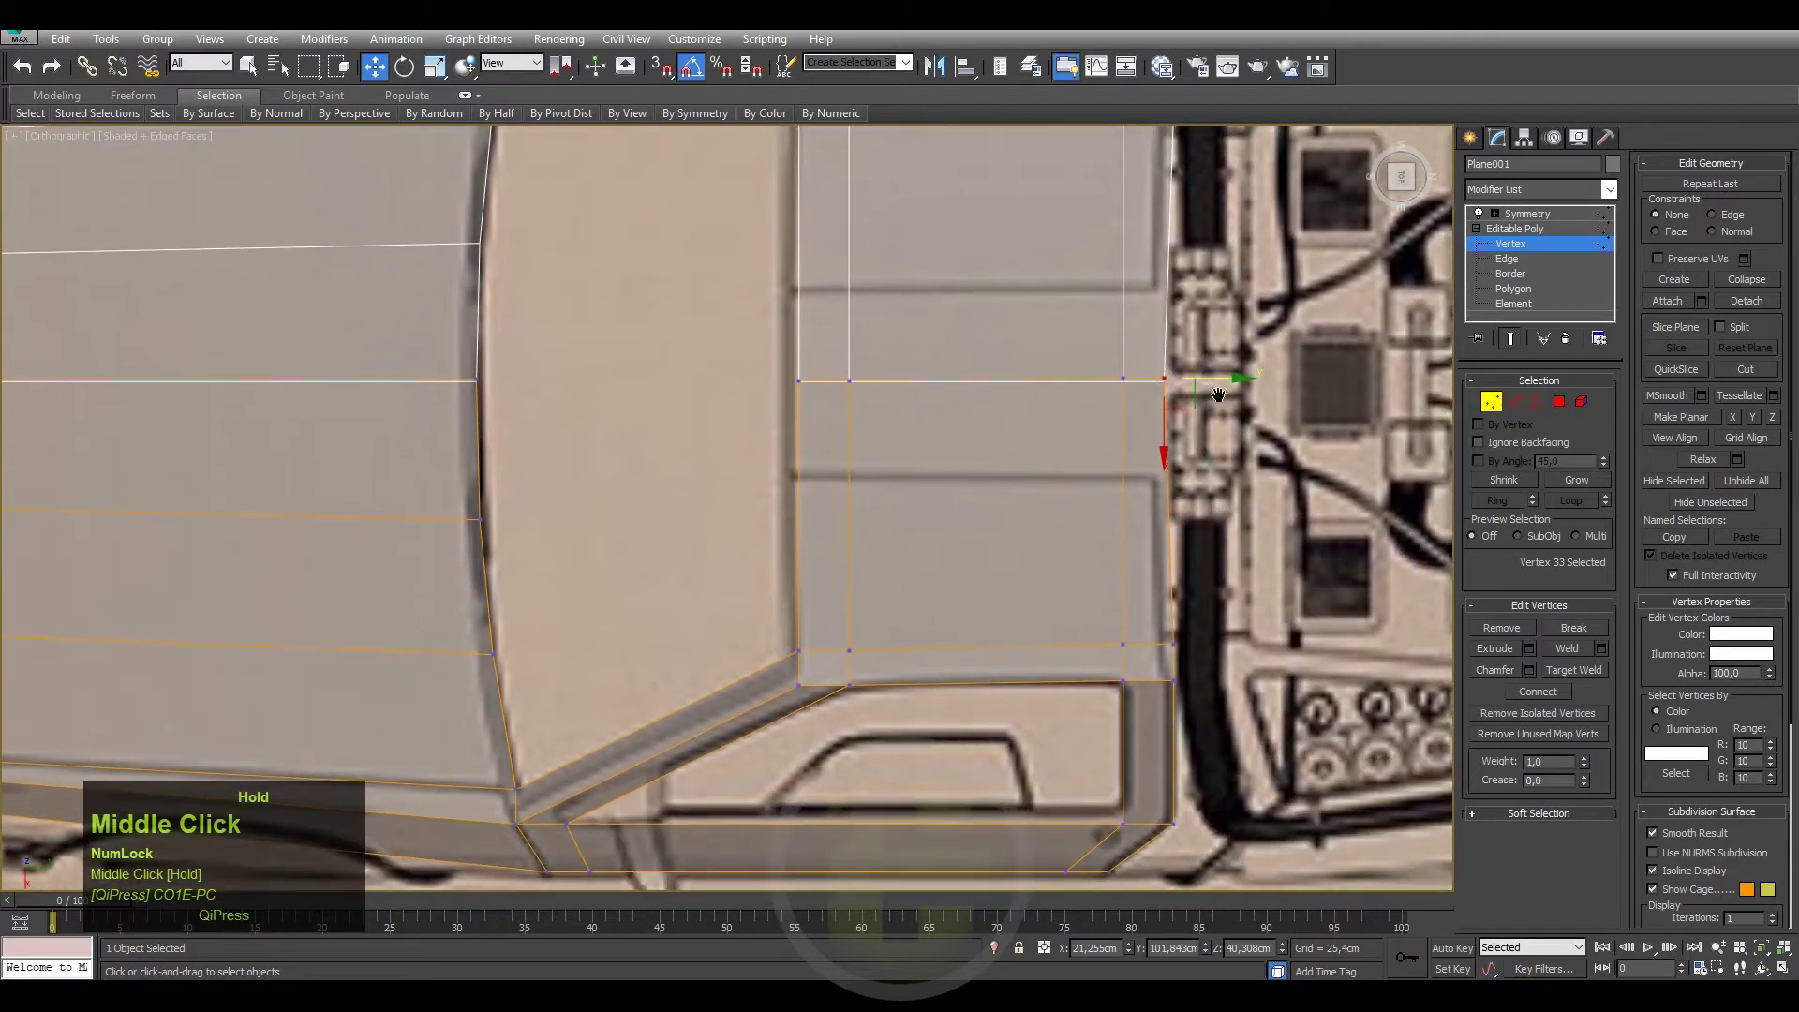
scroll(up, 3)
Move the rear panel's corner and four rear vertices onto the blueprint outline, undoing one slip.
drag(1213, 629, 1146, 523)
scroll(down, 3)
drag(1109, 283, 1116, 627)
scroll(up, 3)
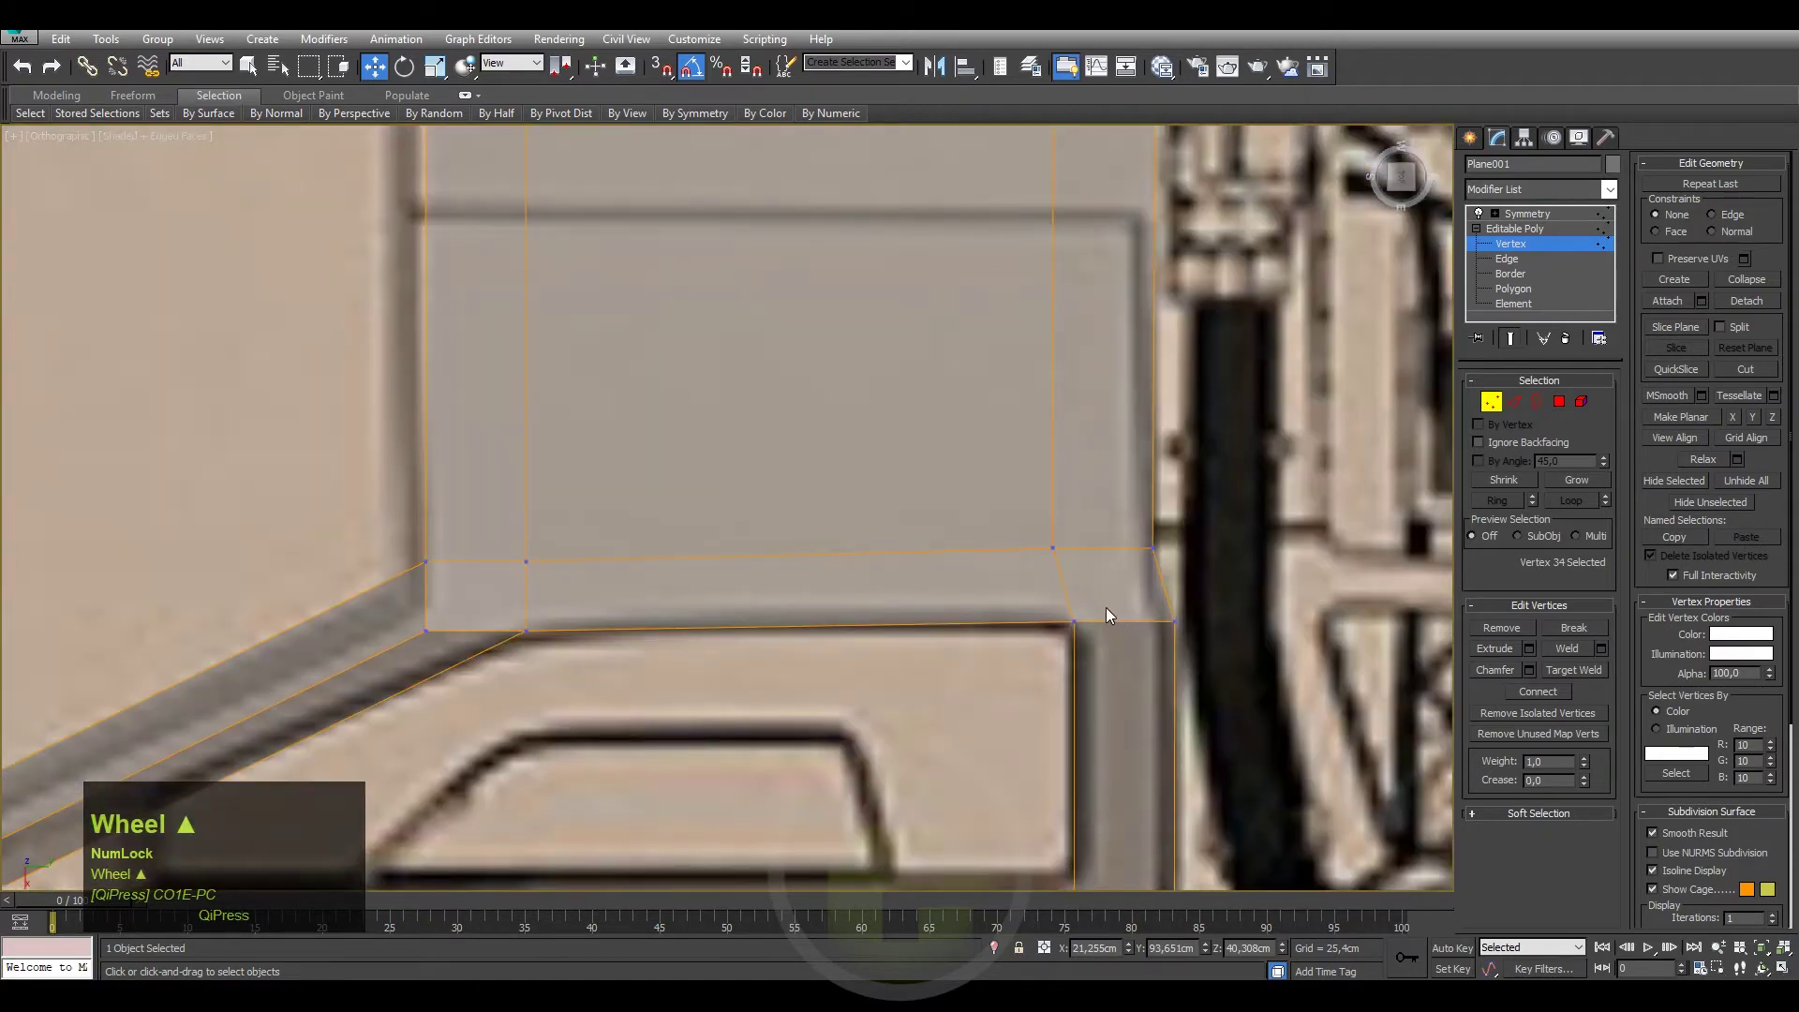
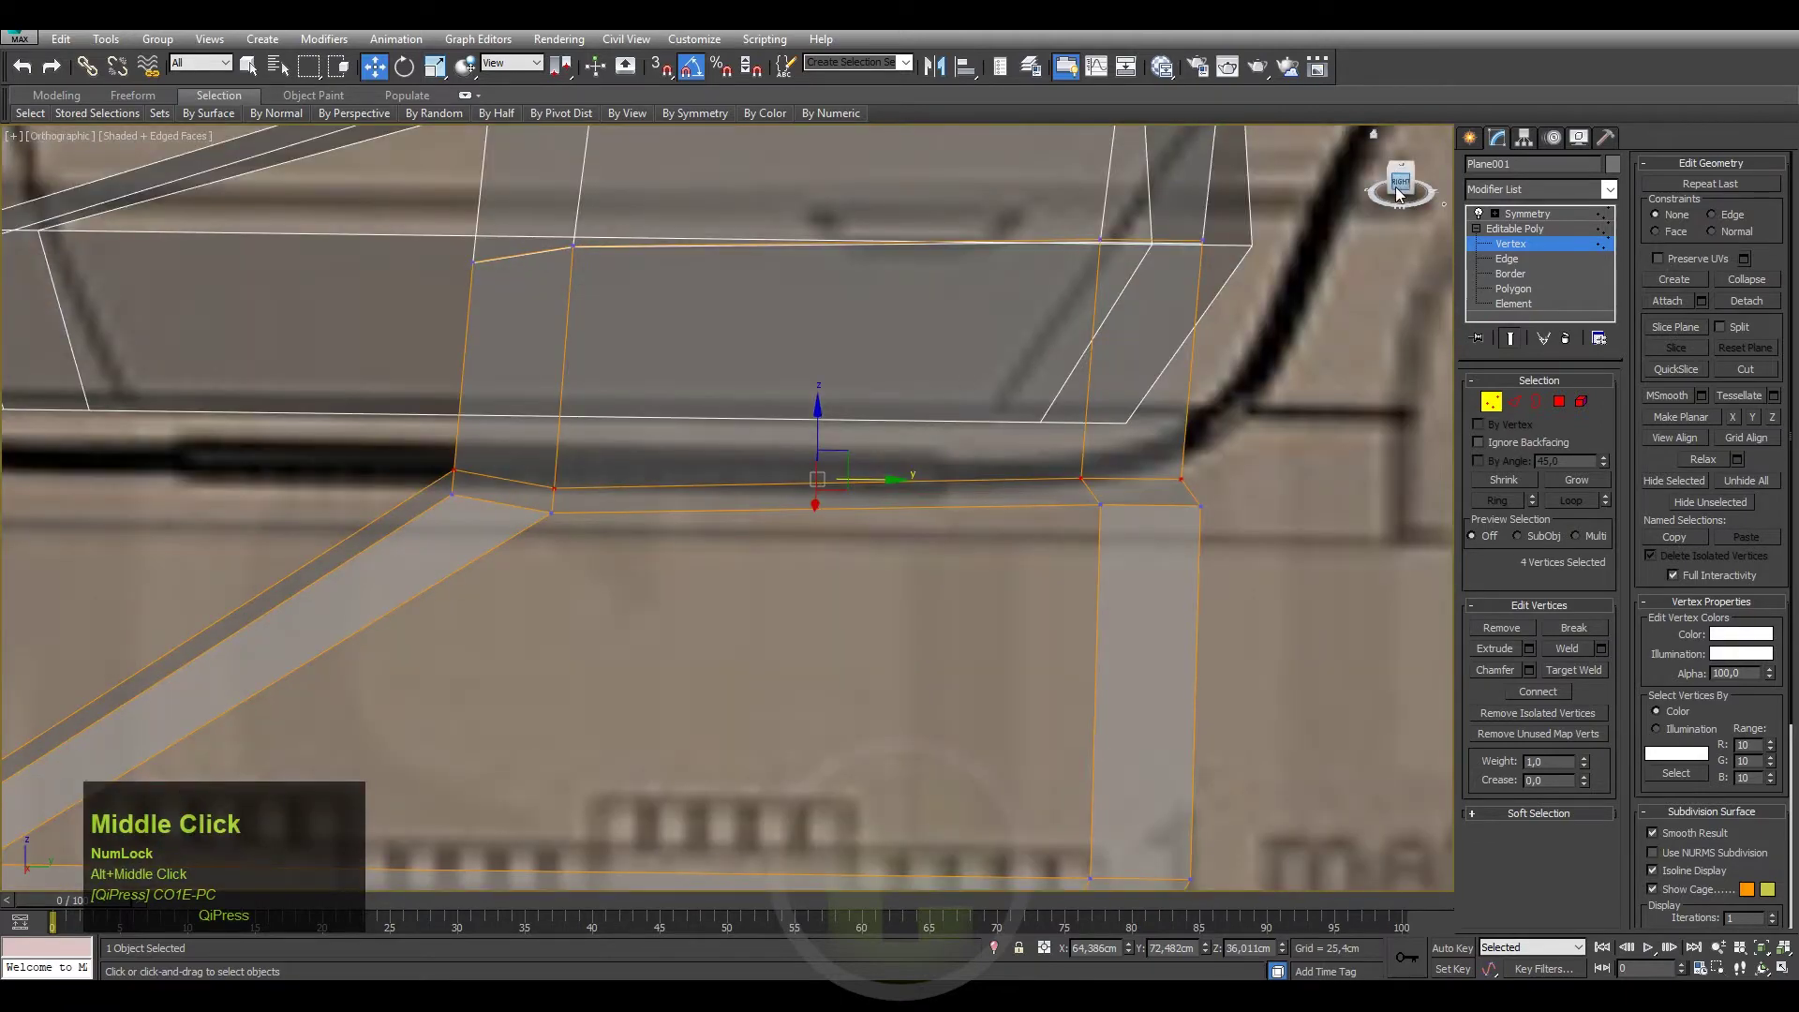
drag(1406, 196, 578, 403)
drag(578, 403, 542, 450)
key(ctrl+z)
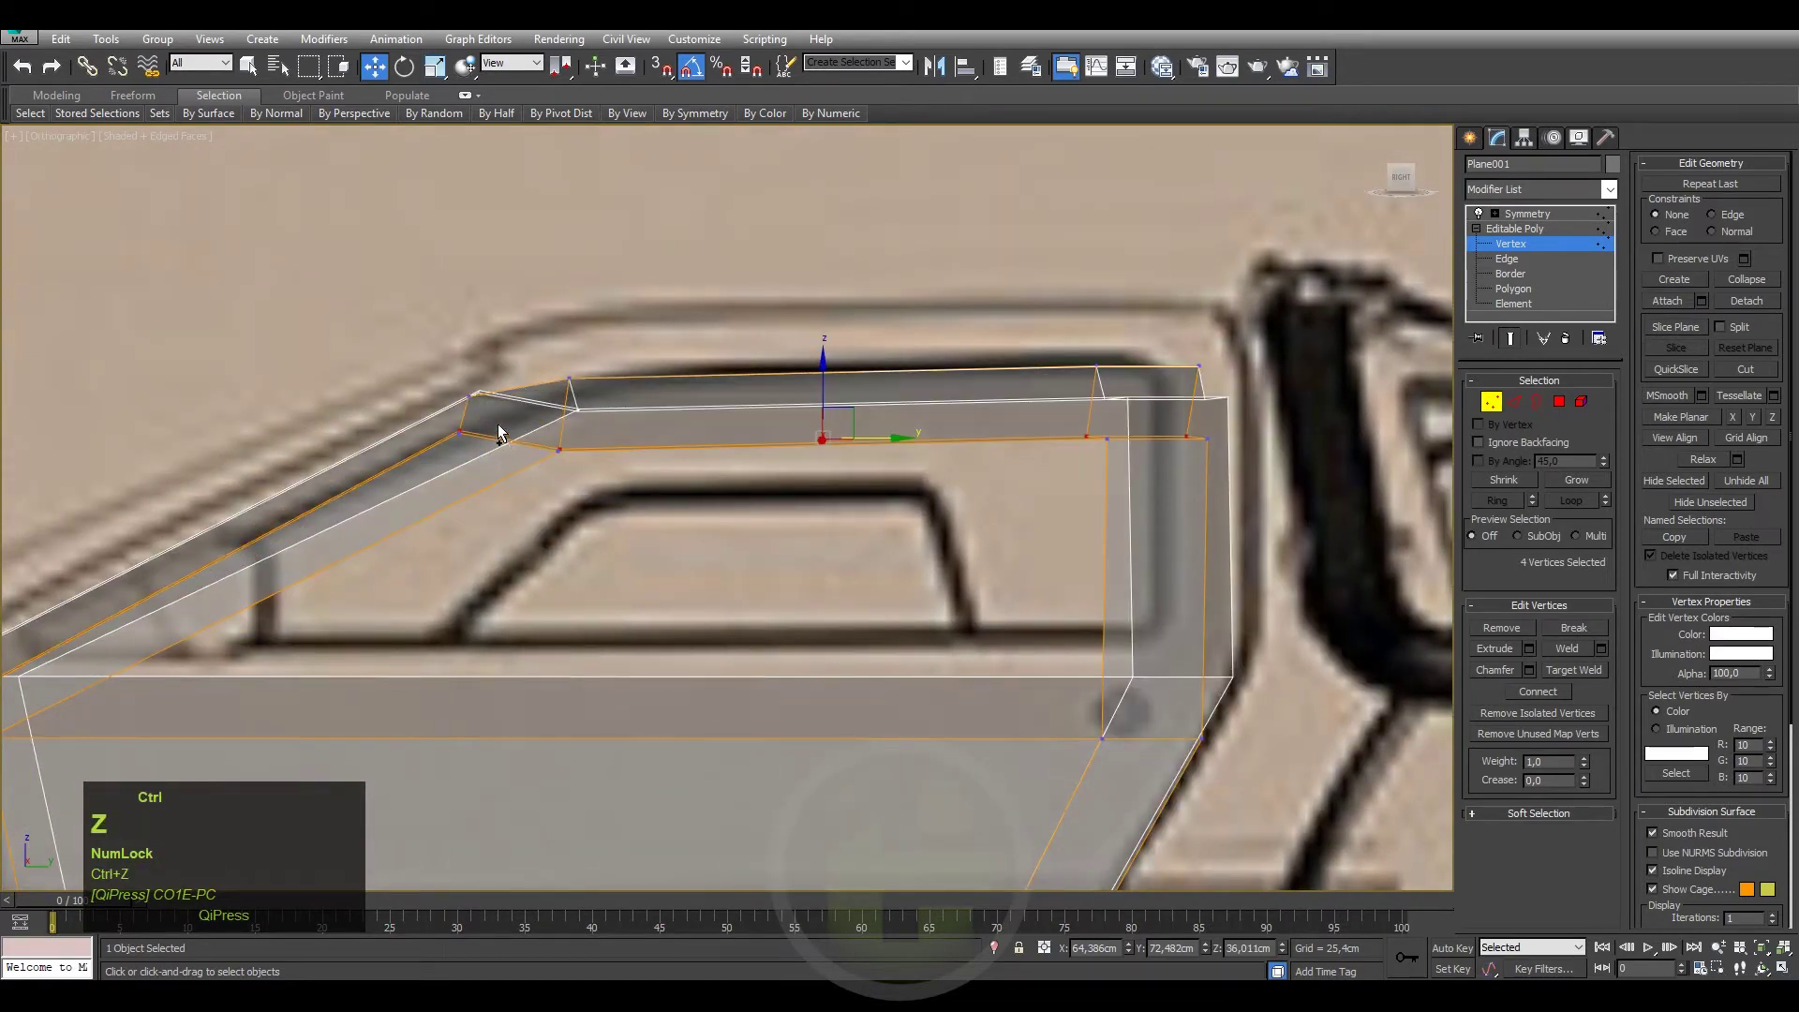
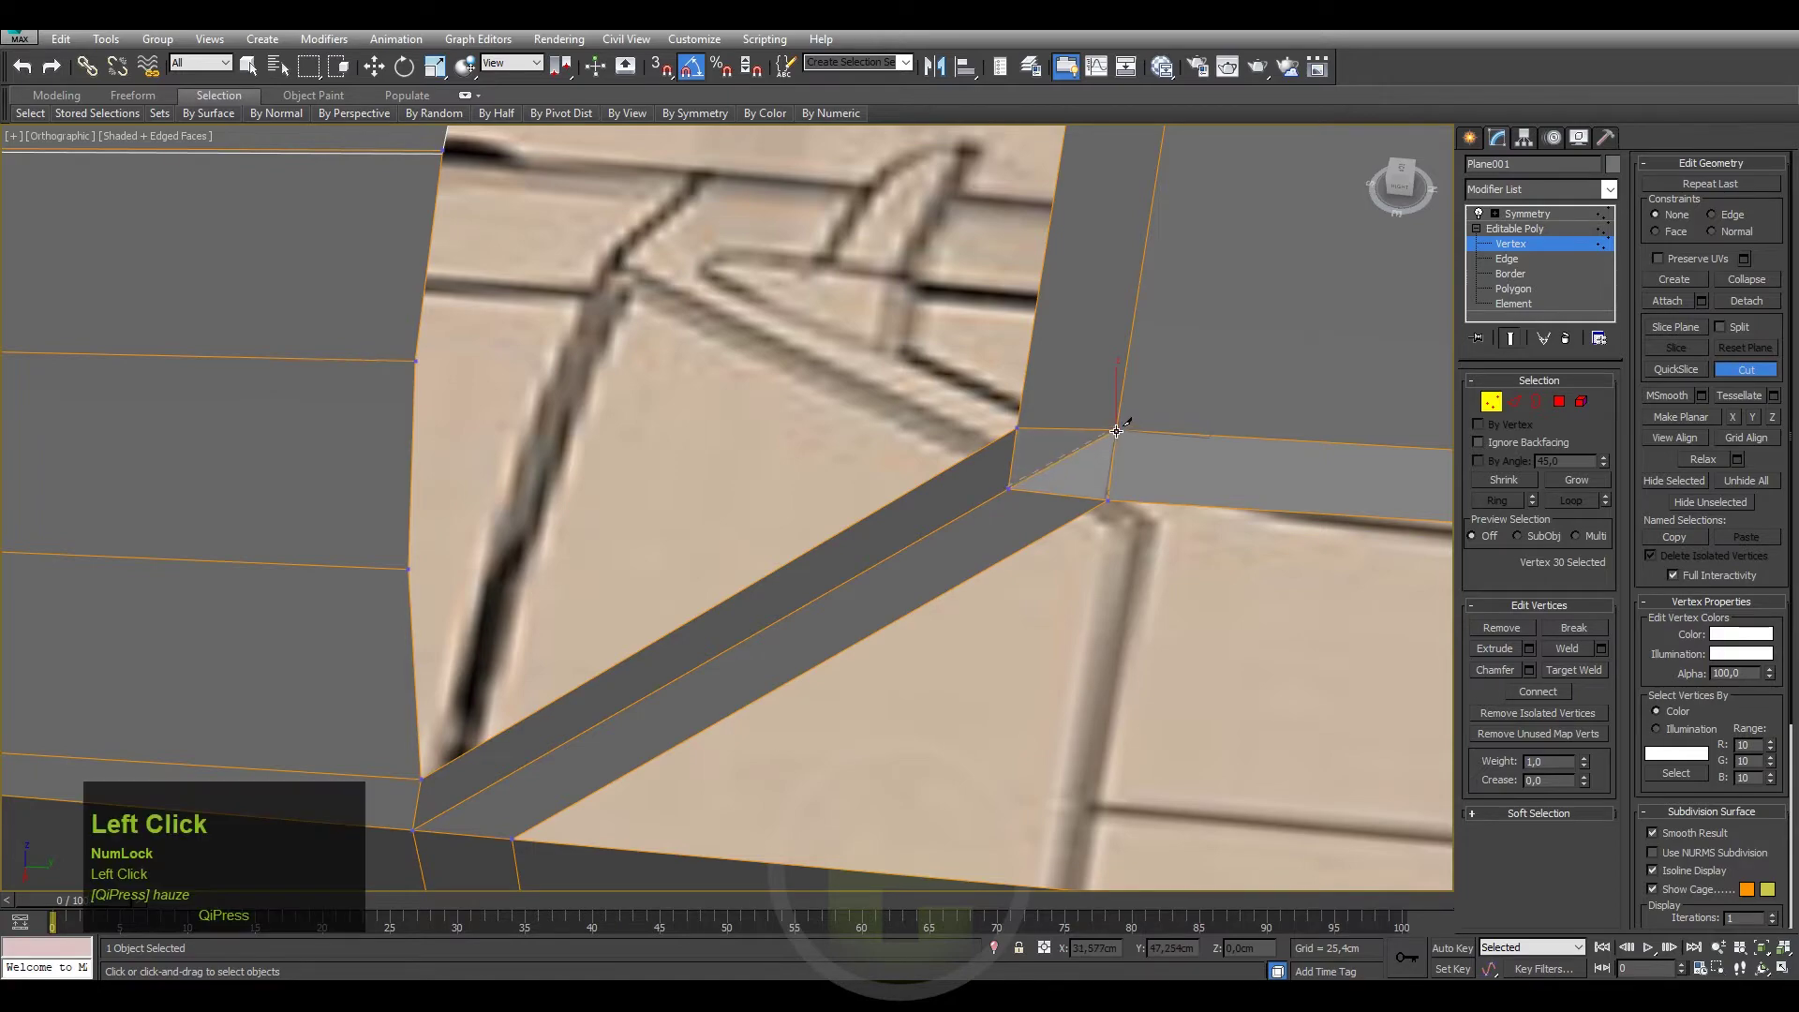
Cut a new edge through the roof corner face and finish the cut.
right_click(1111, 517)
drag(1089, 486, 1018, 512)
right_click(1018, 512)
click(967, 332)
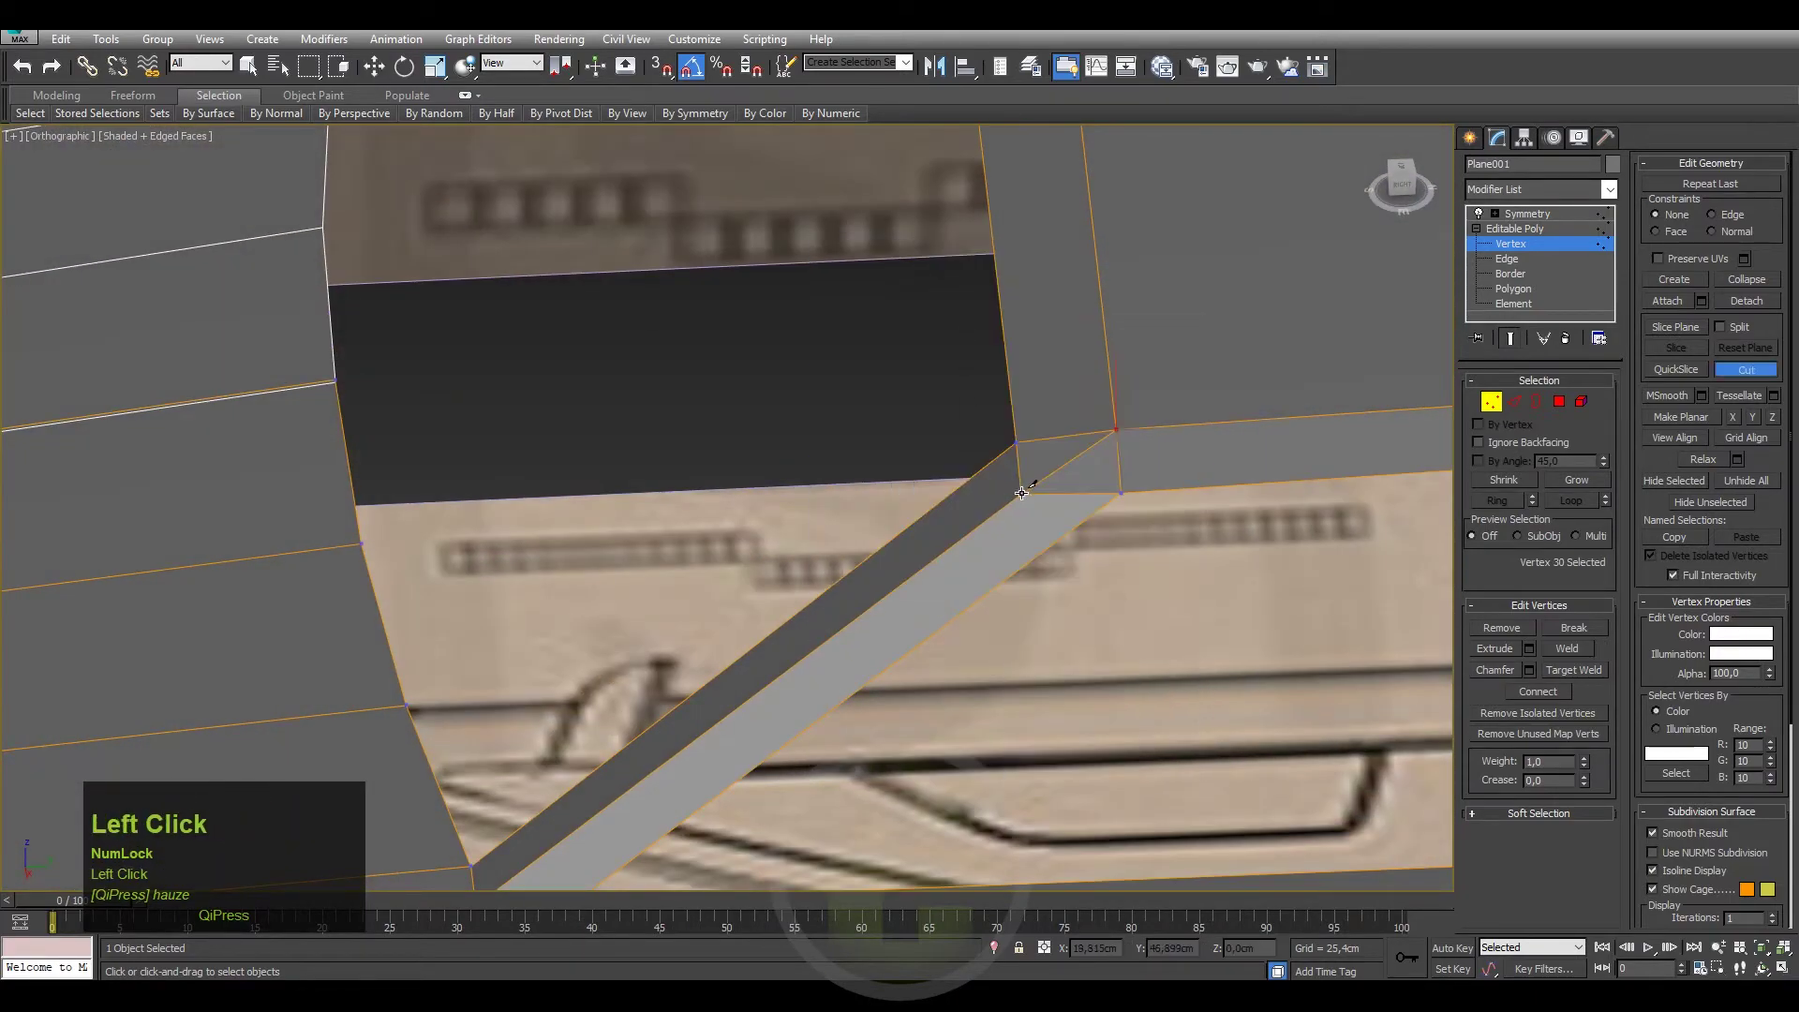
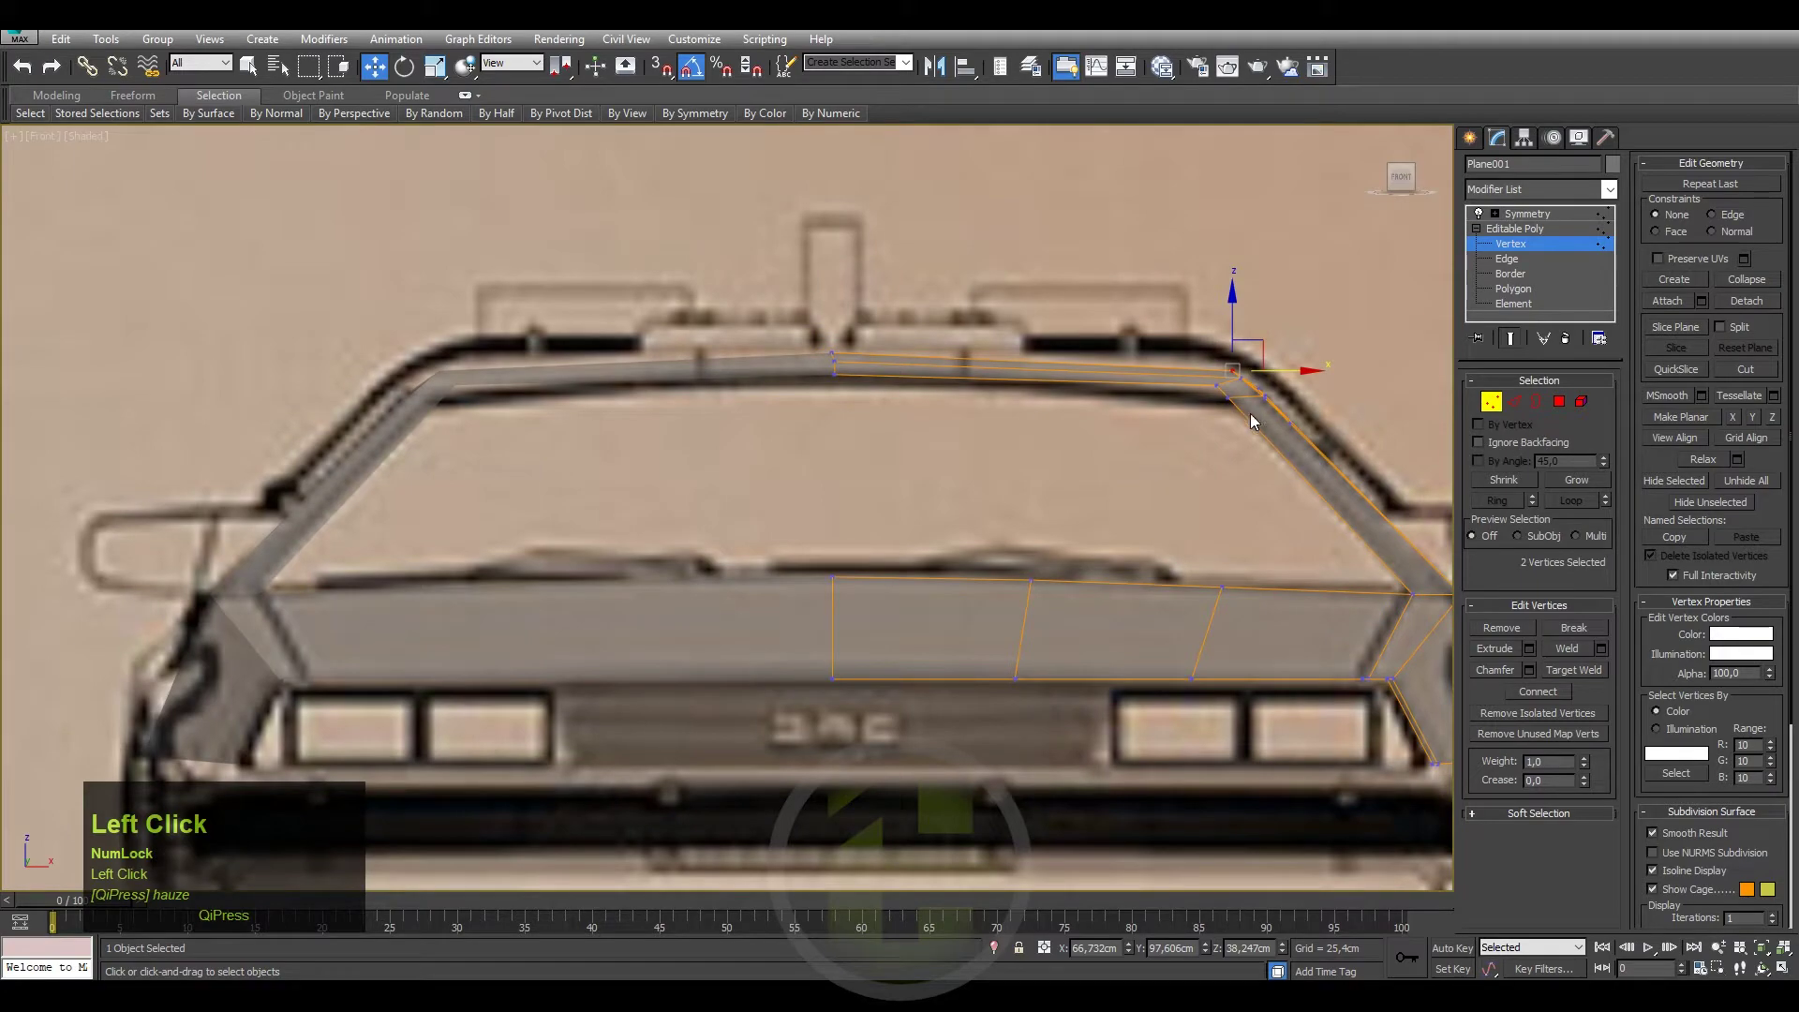
Select the windshield corner vertices and check the side window frame fit from several views.
middle_click(1230, 431)
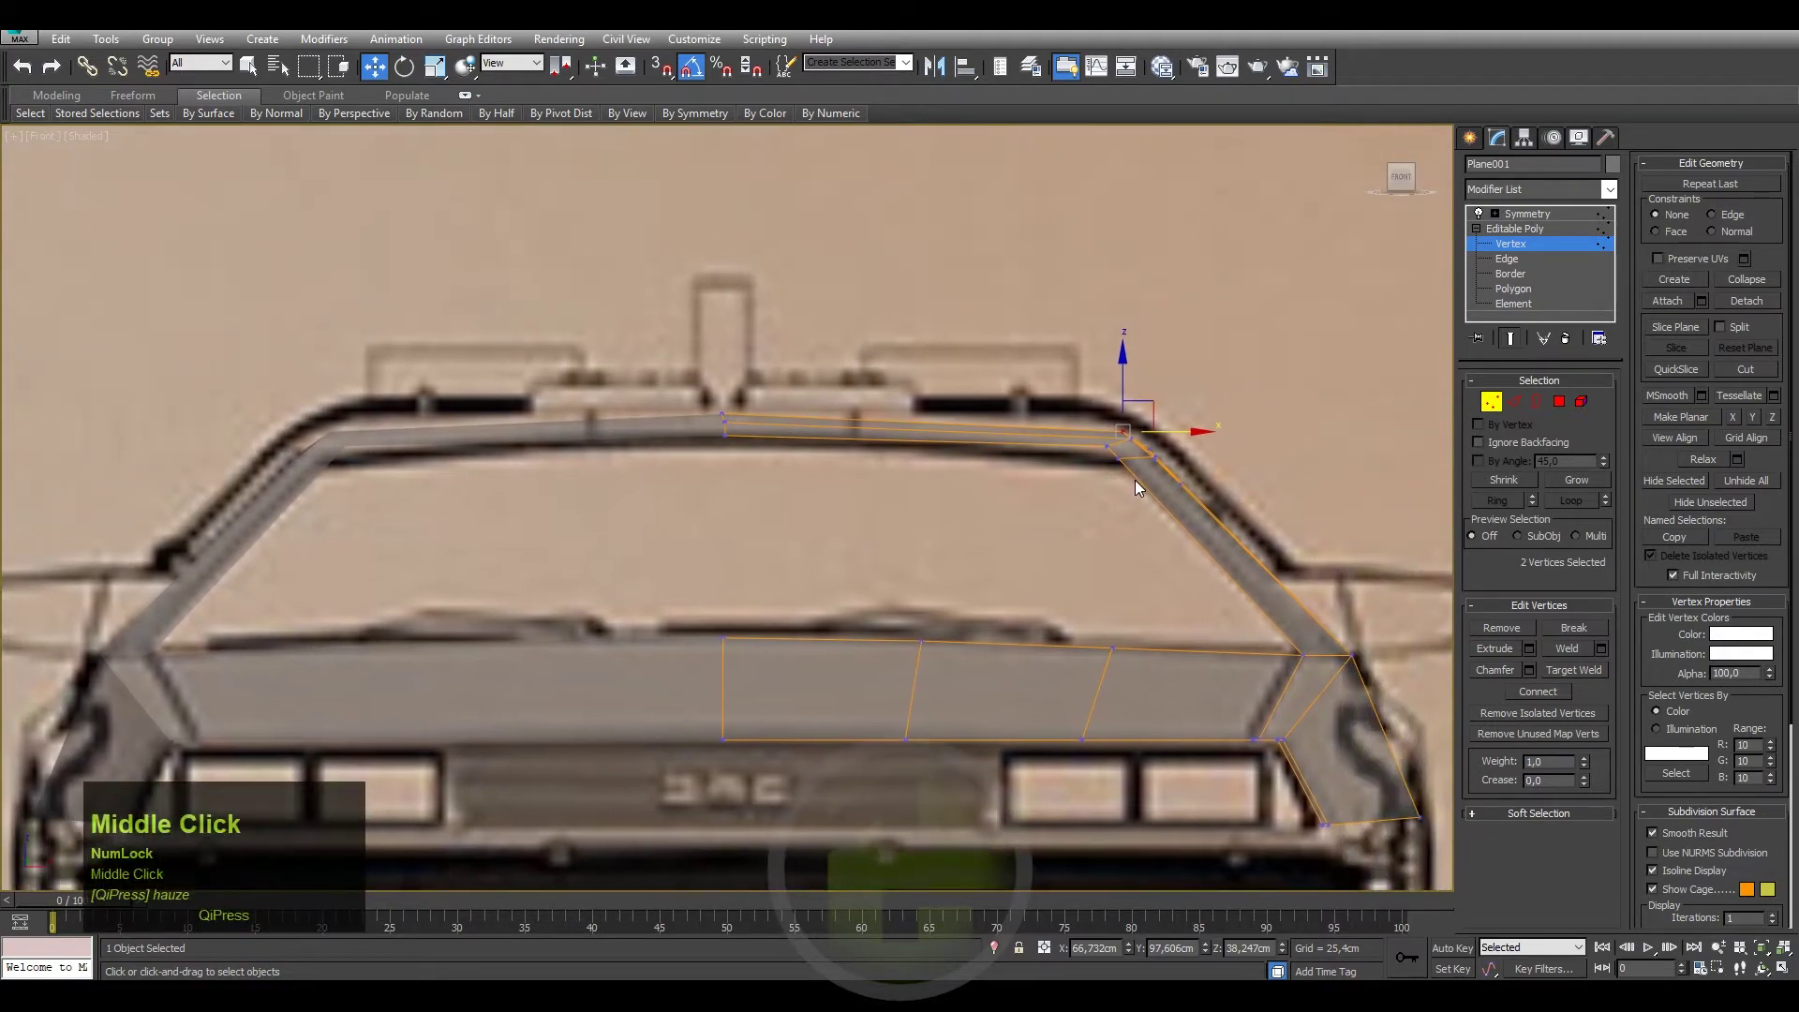
middle_click(1146, 547)
click(1210, 382)
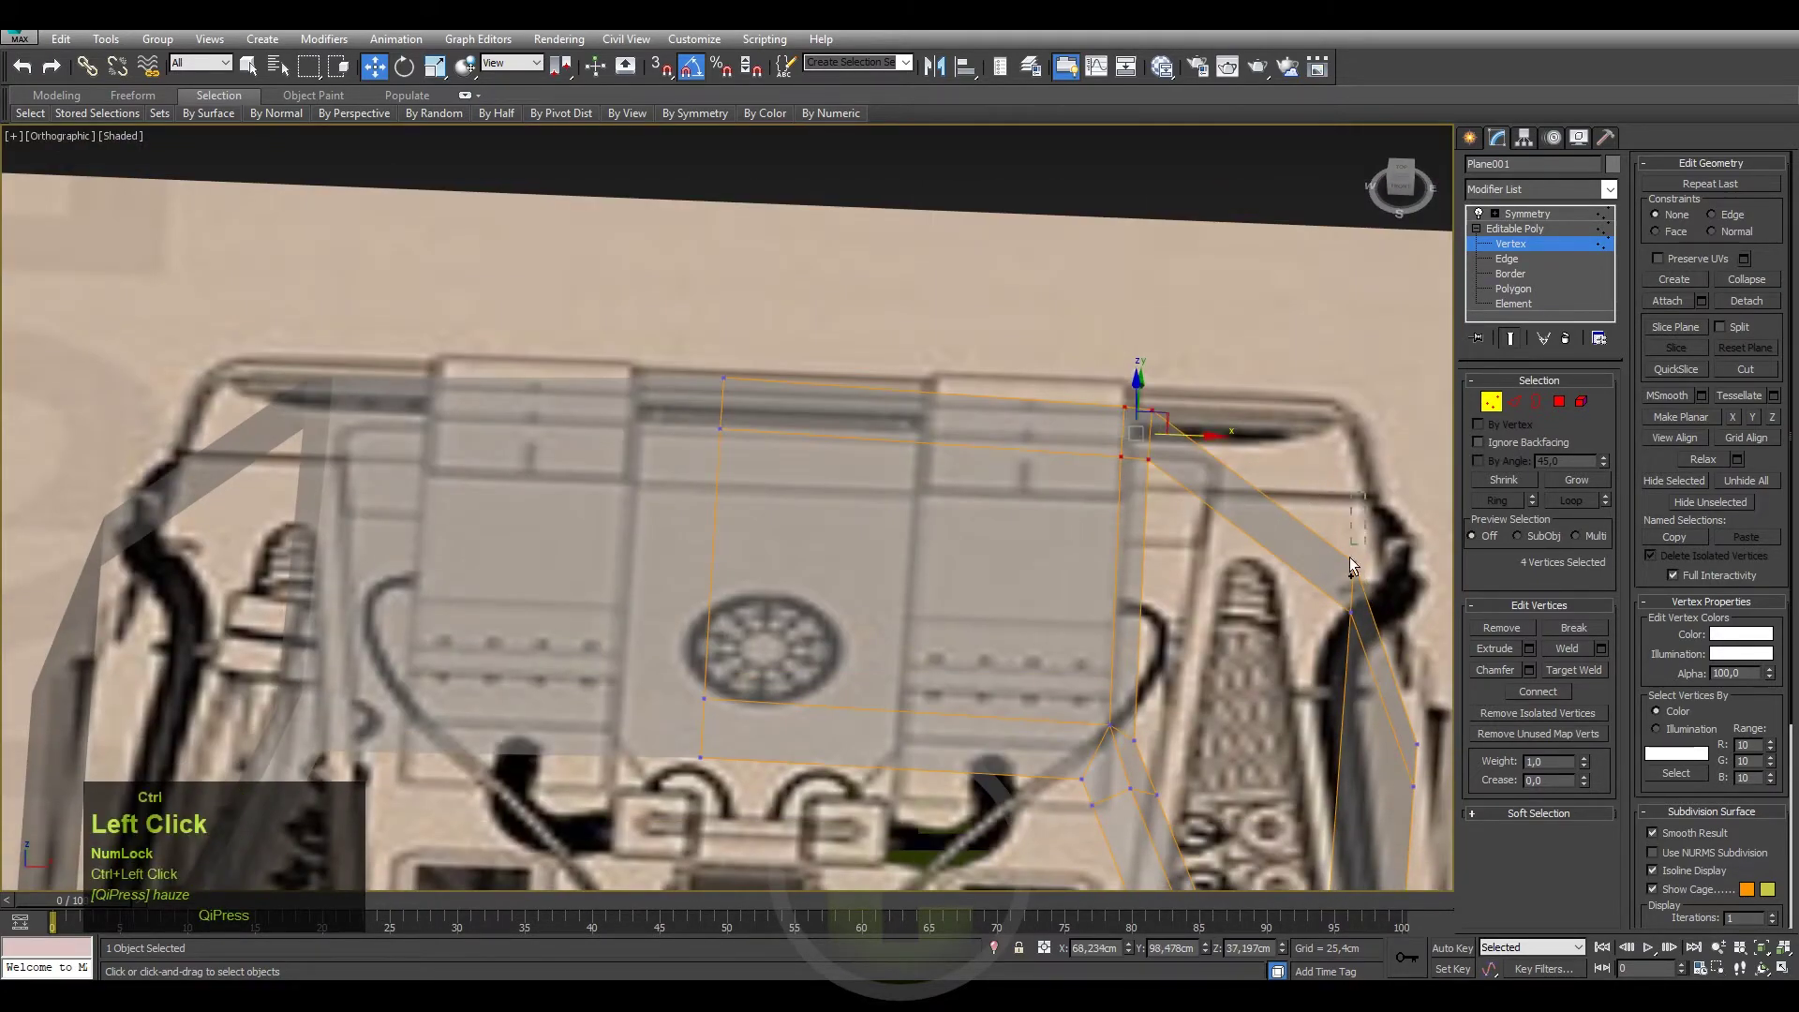
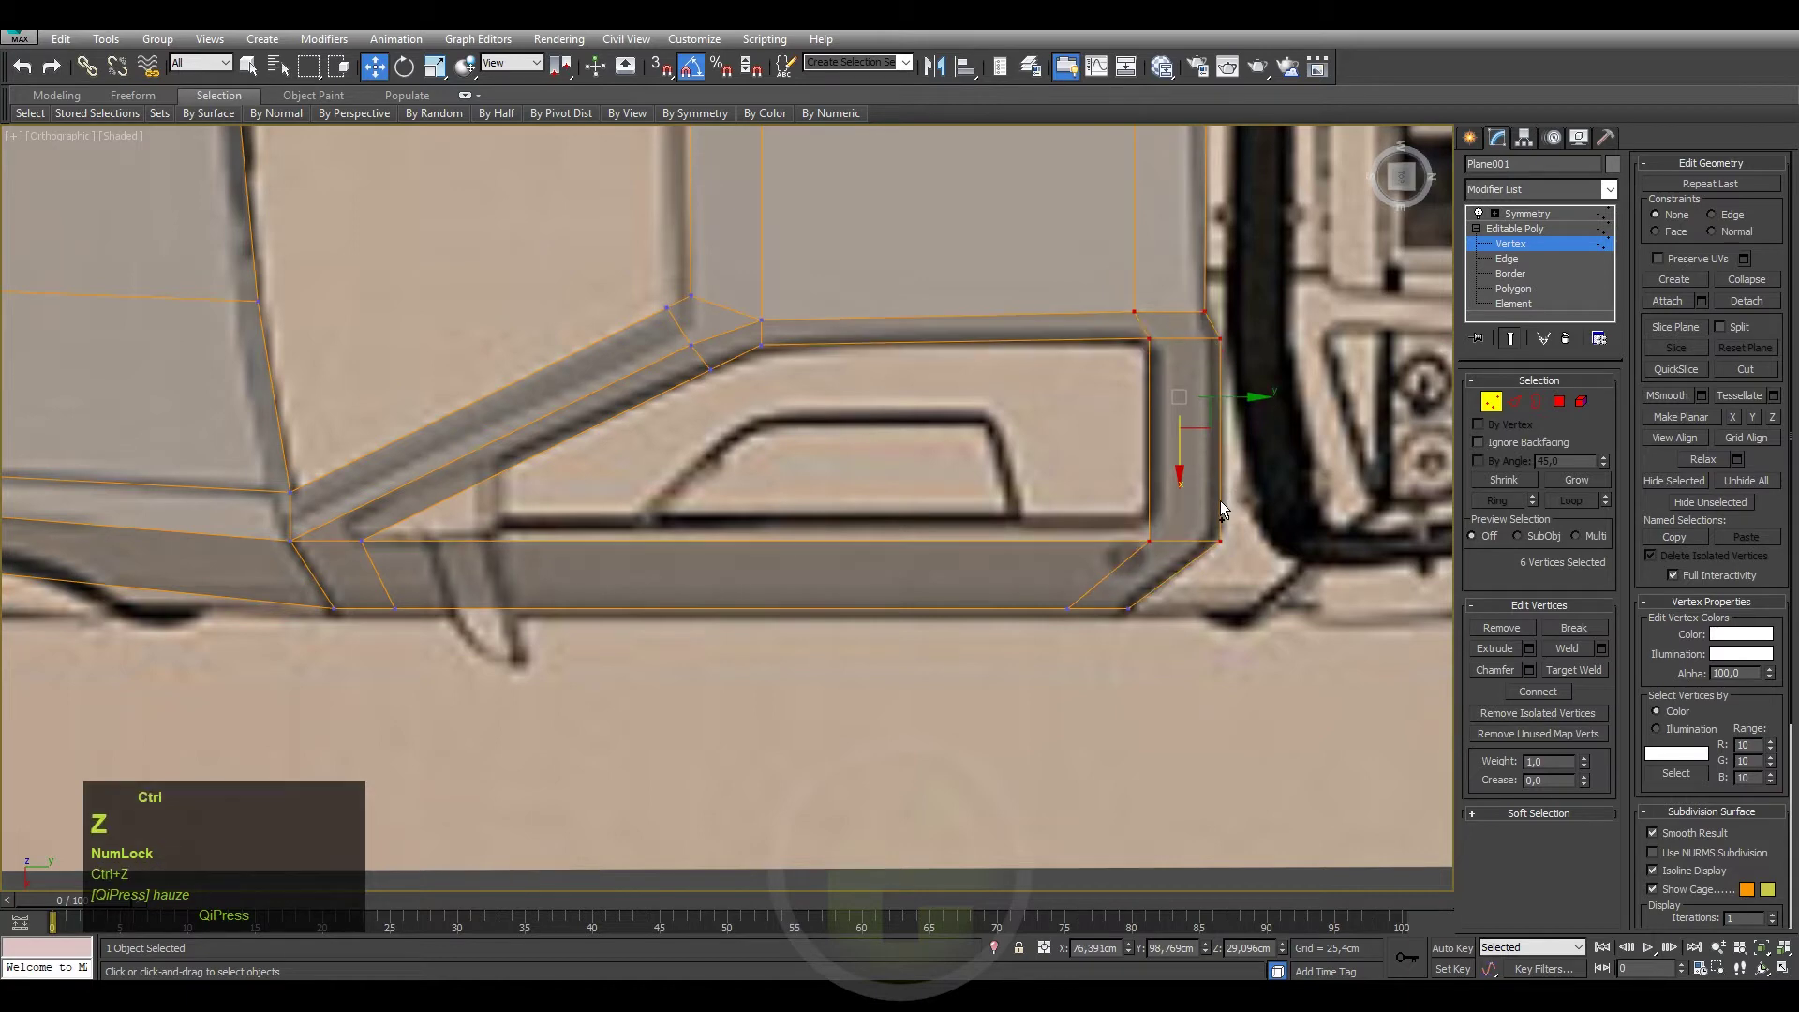
middle_click(944, 464)
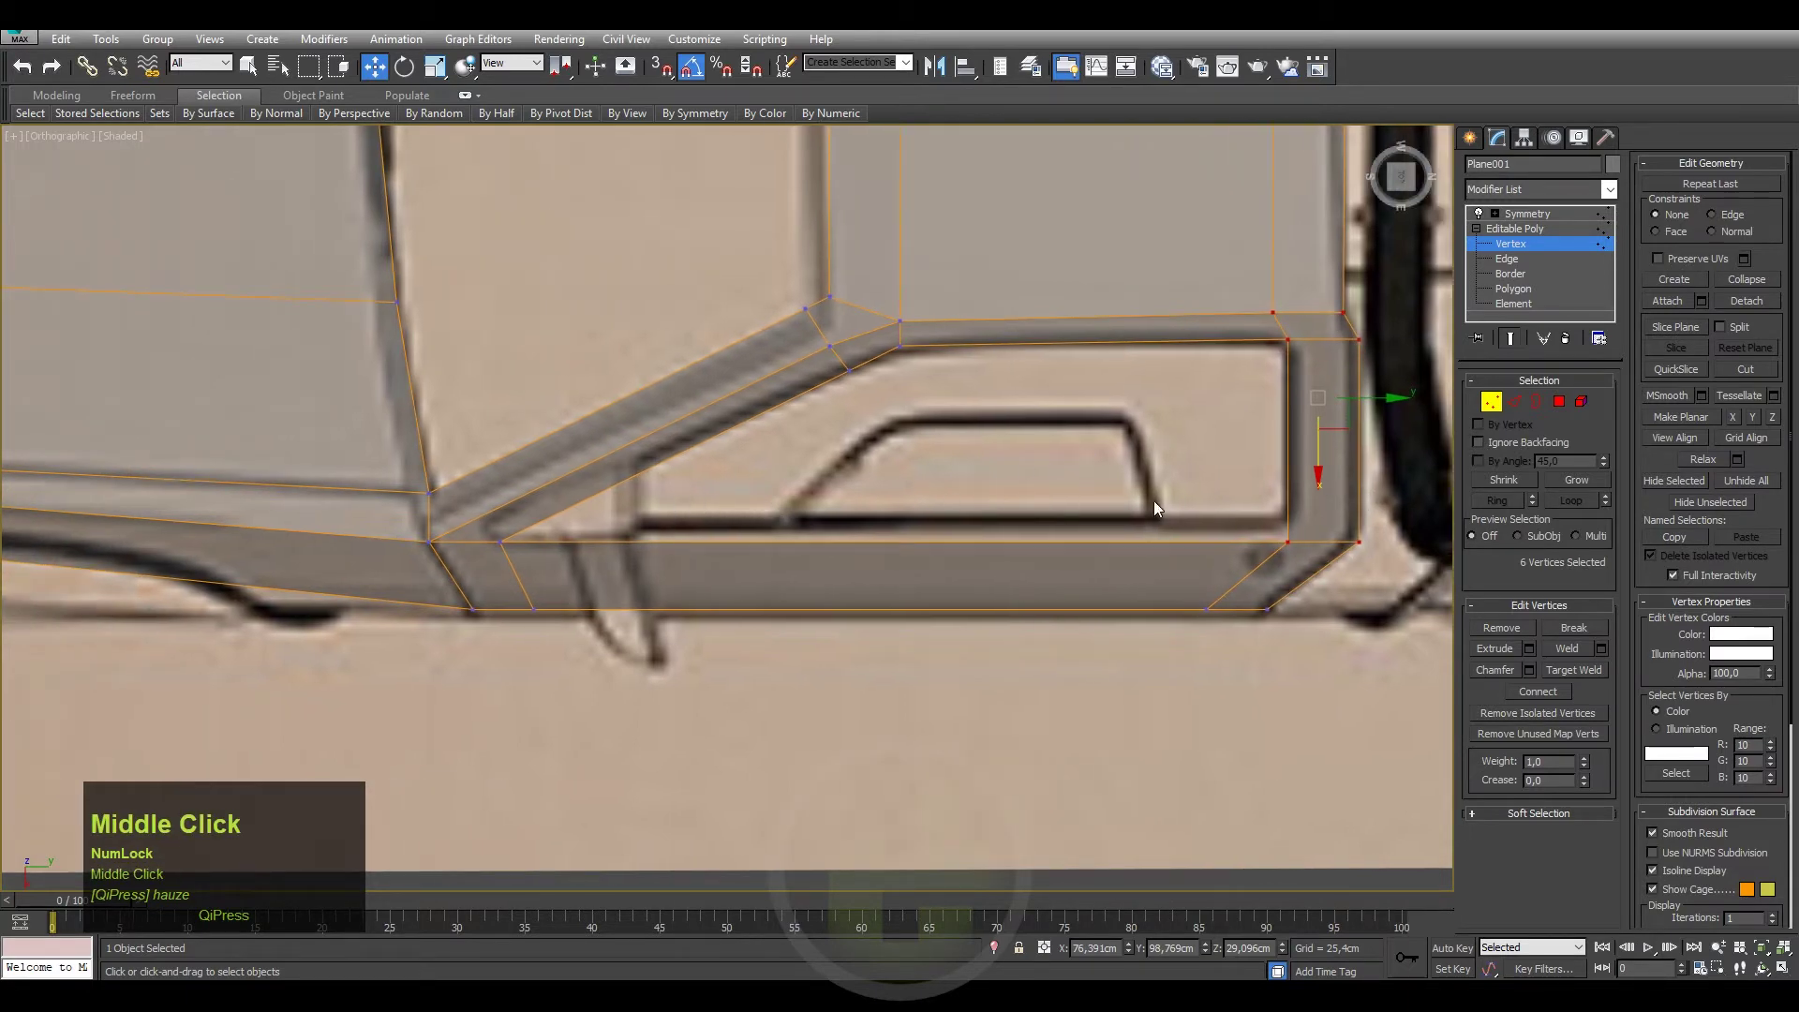
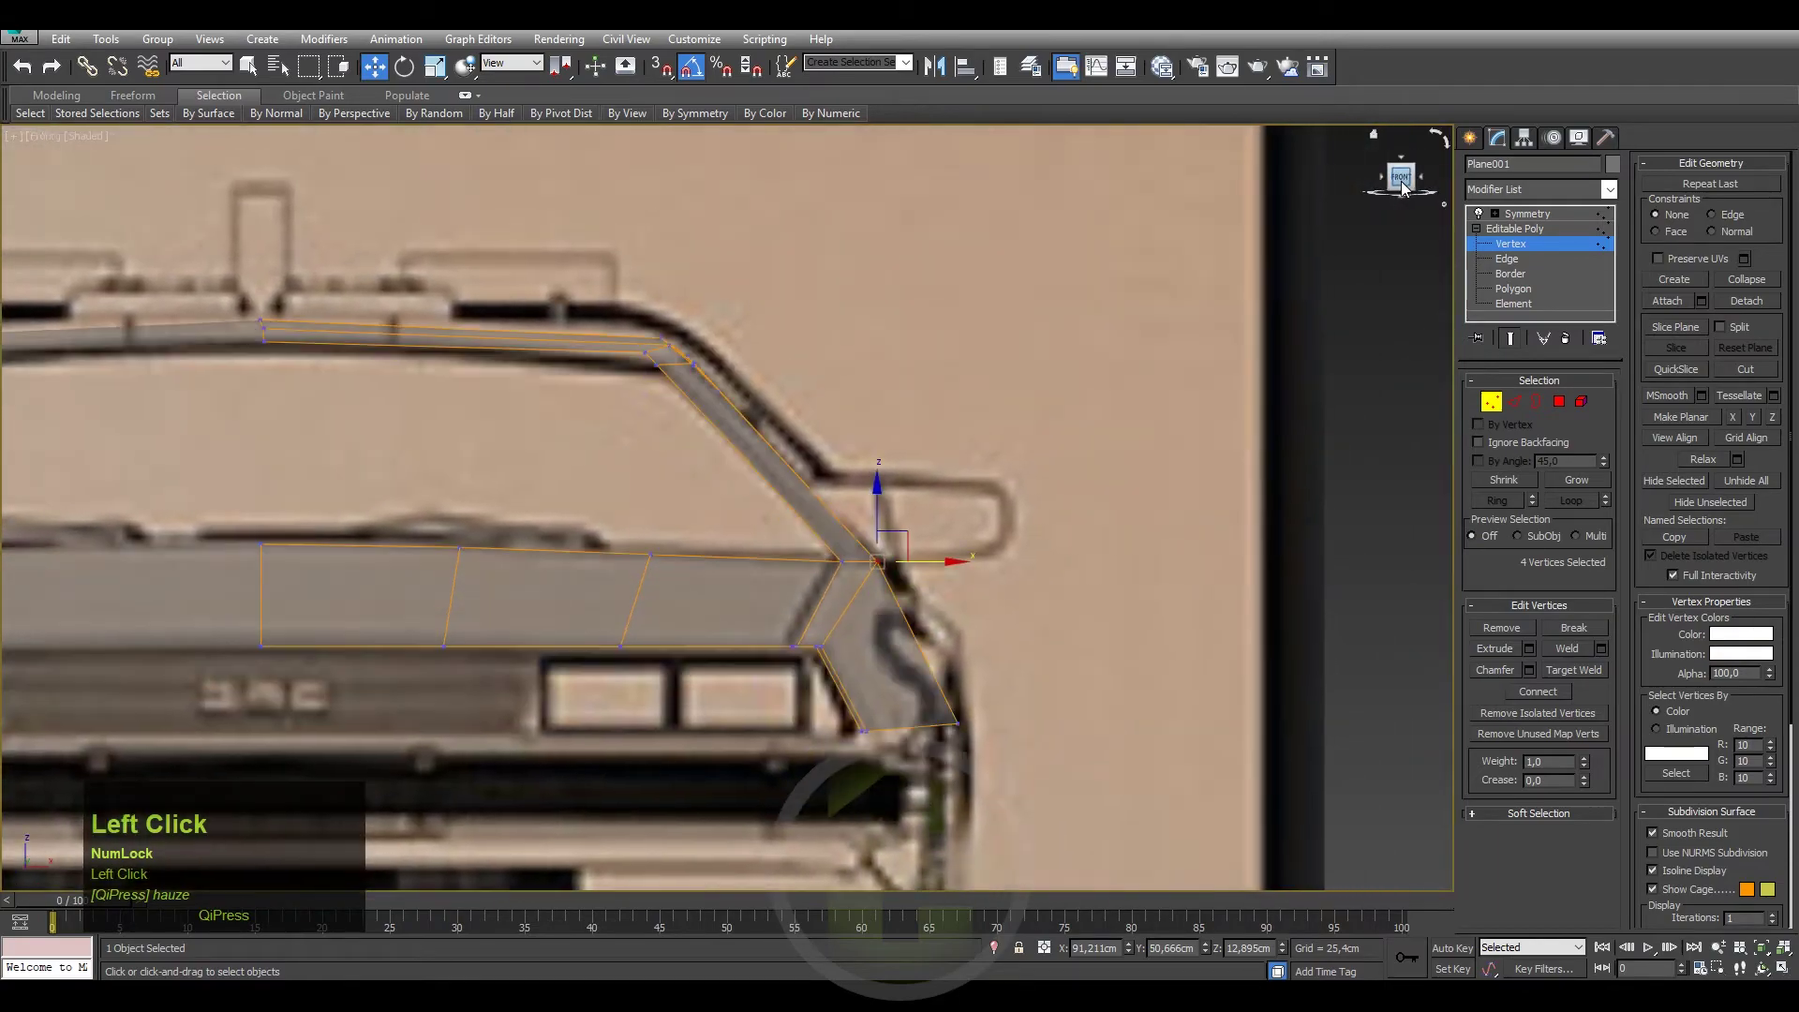
scroll(down, 3)
middle_click(1075, 397)
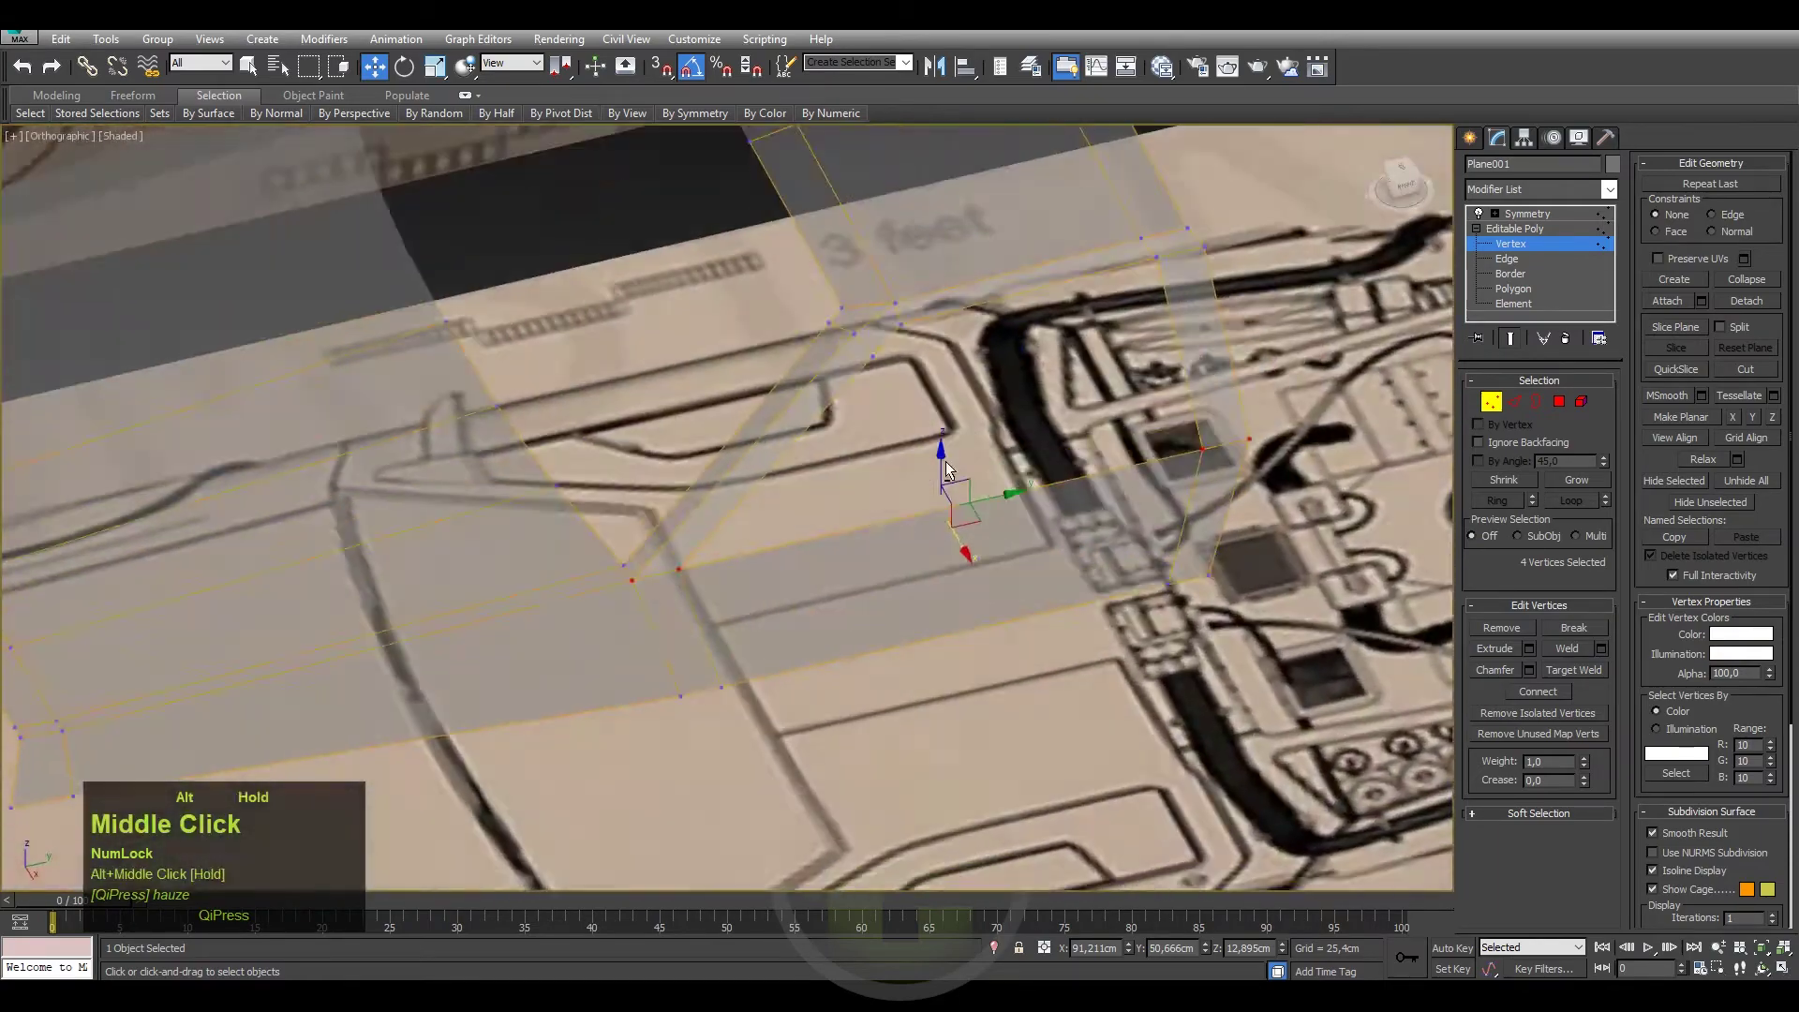
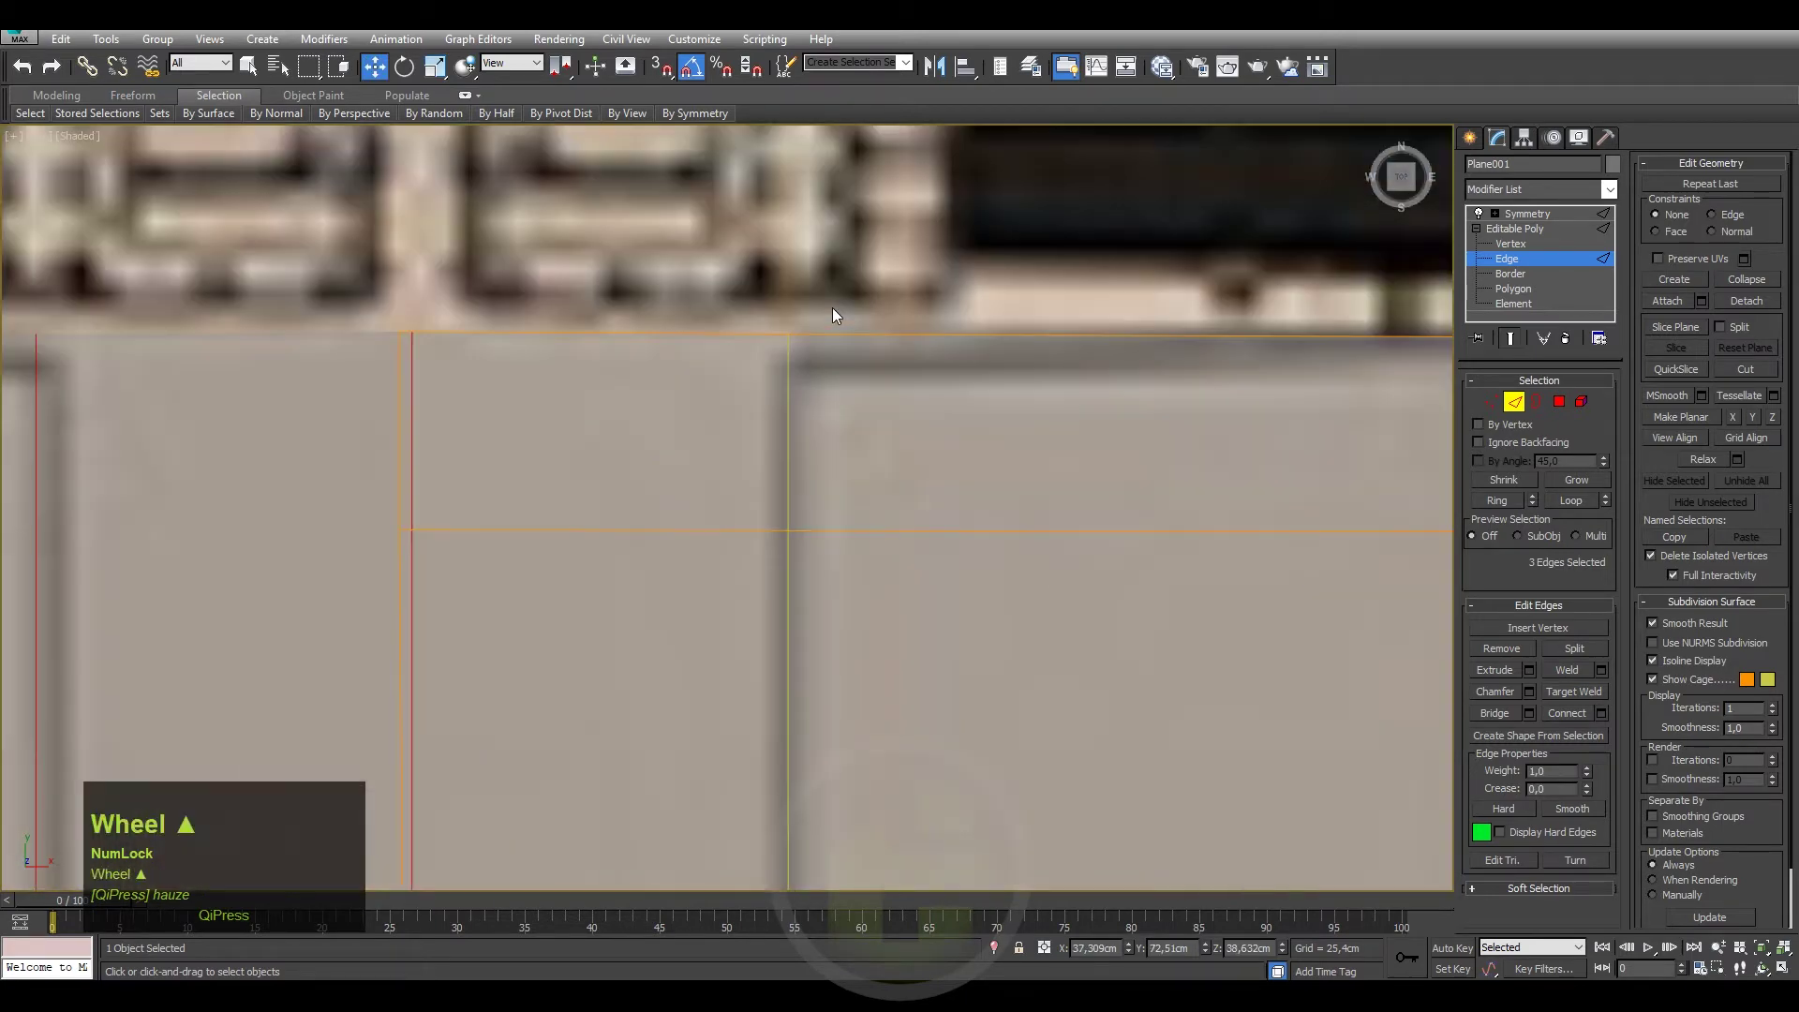
Zoom in and out on the lower body band while adjusting its edge loops.
scroll(down, 3)
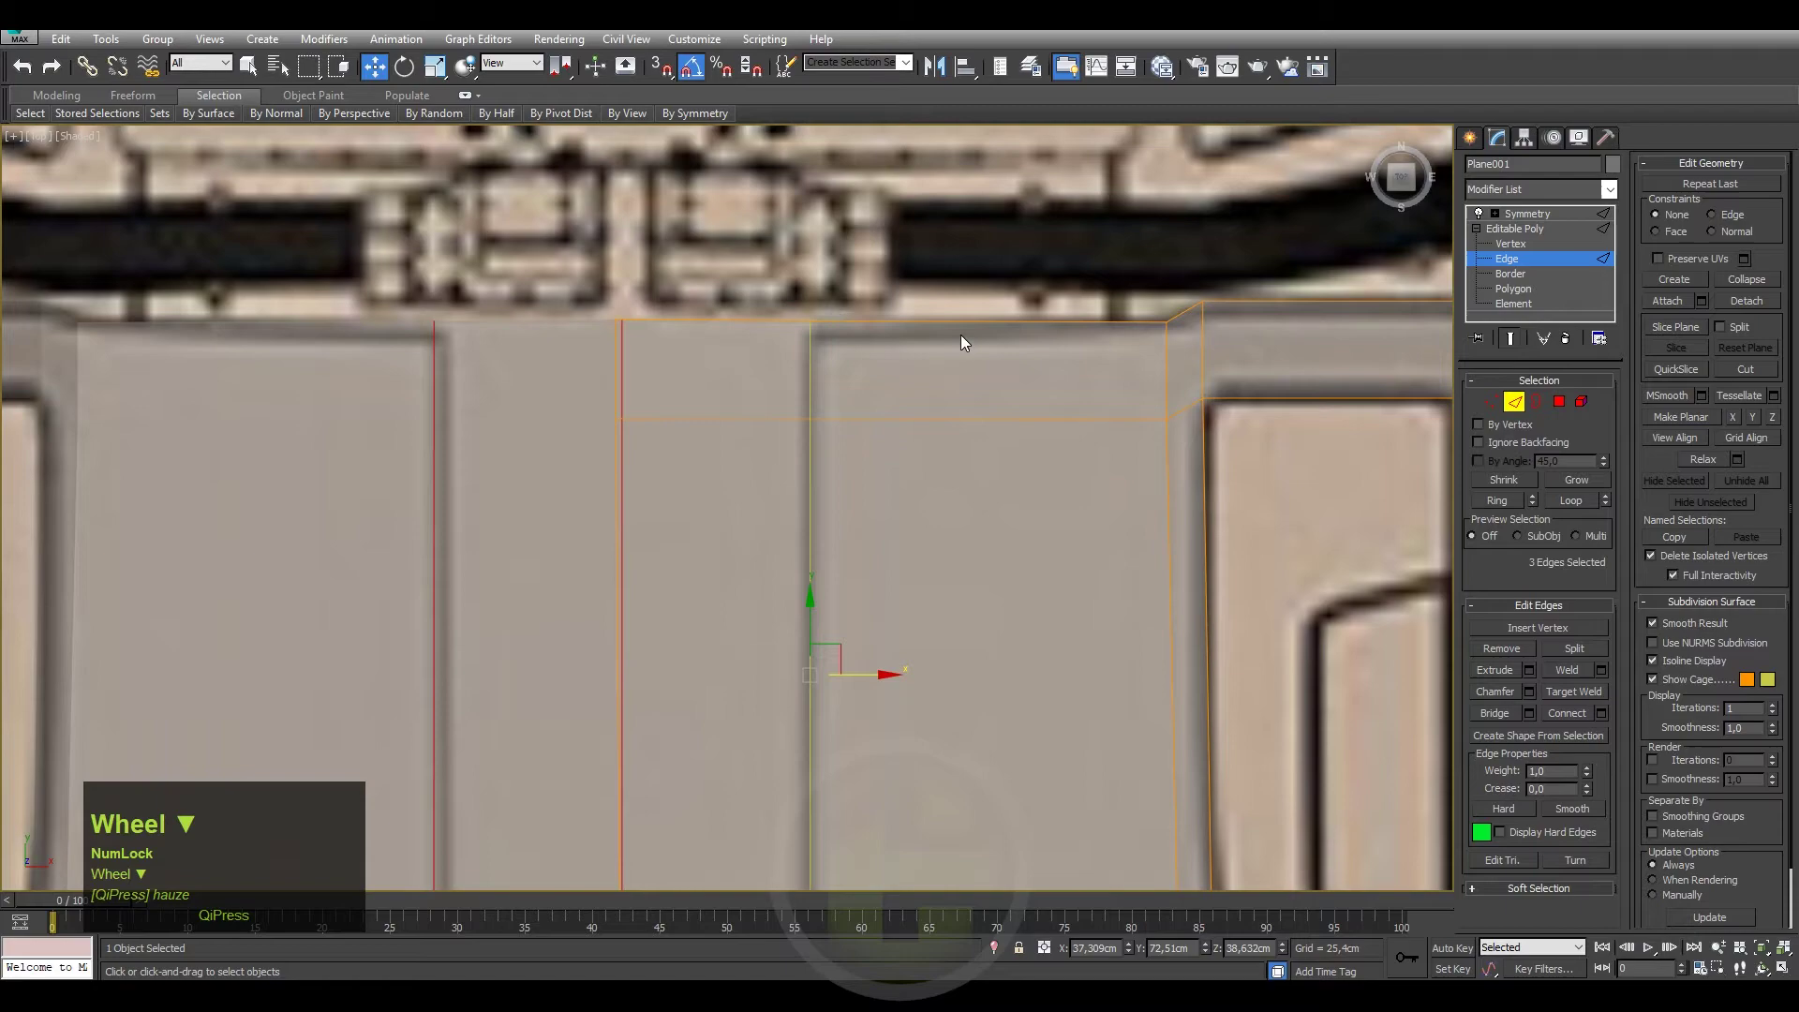
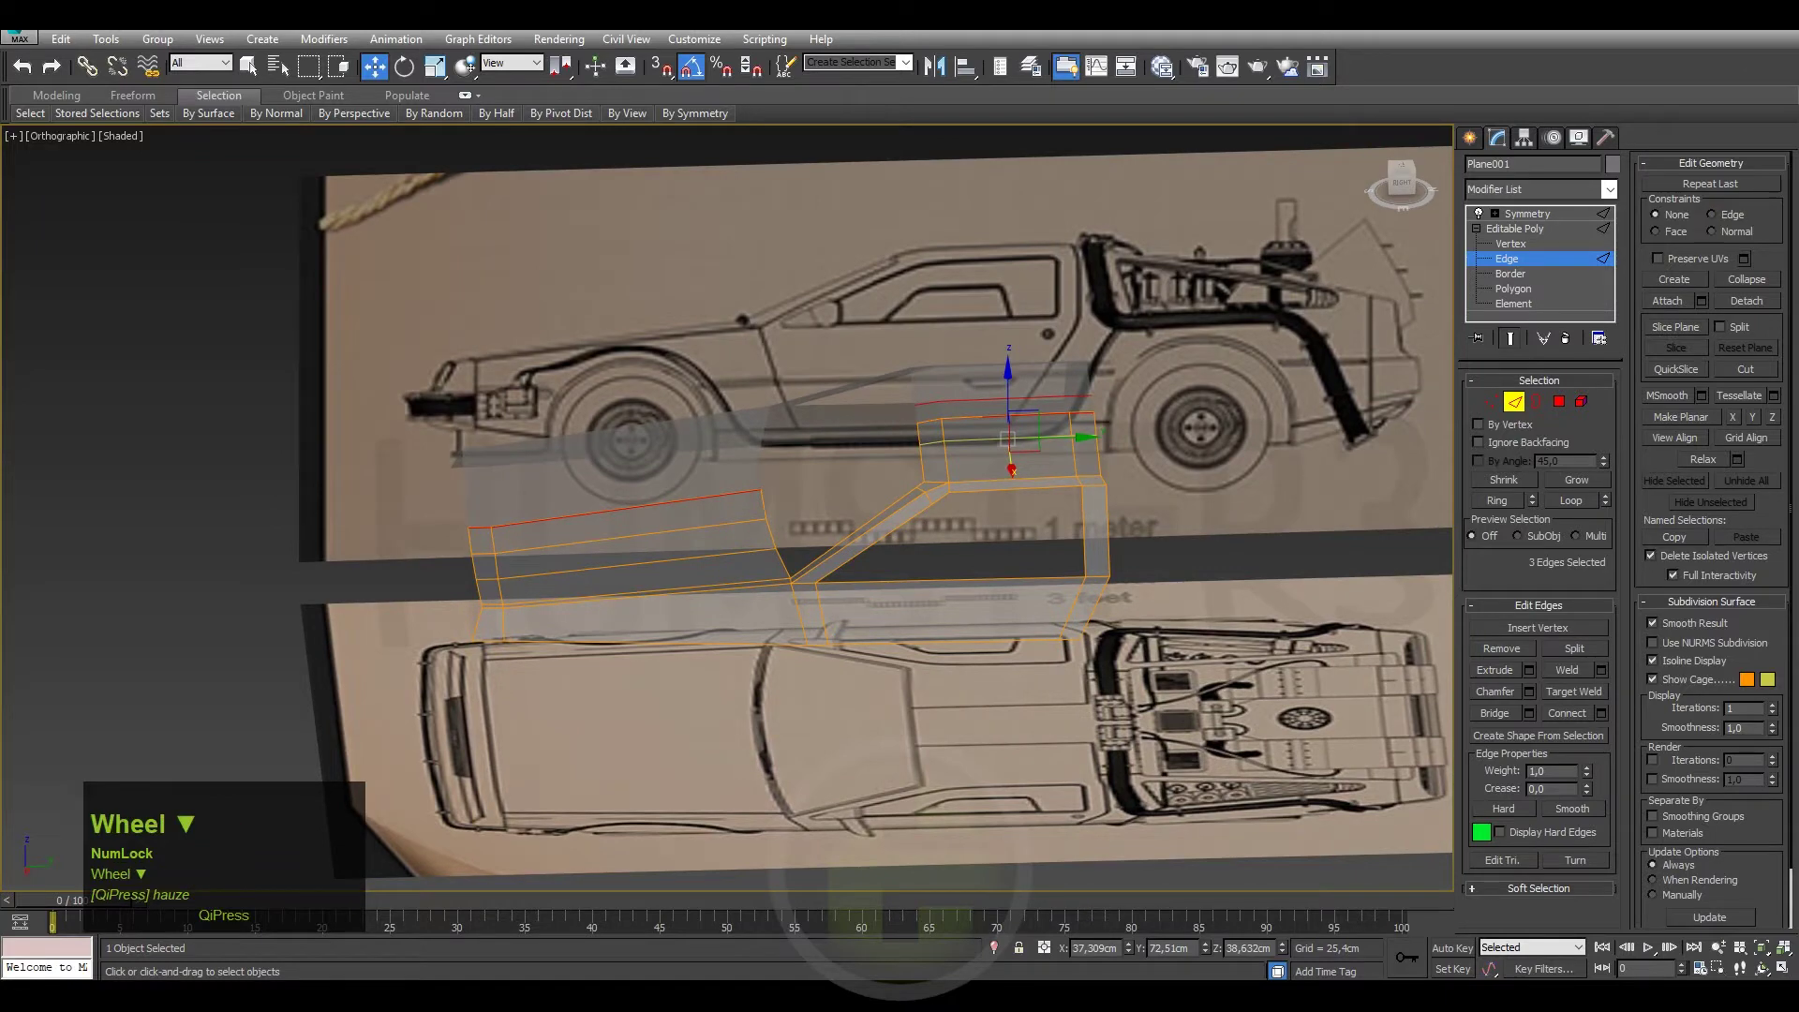
scroll(up, 3)
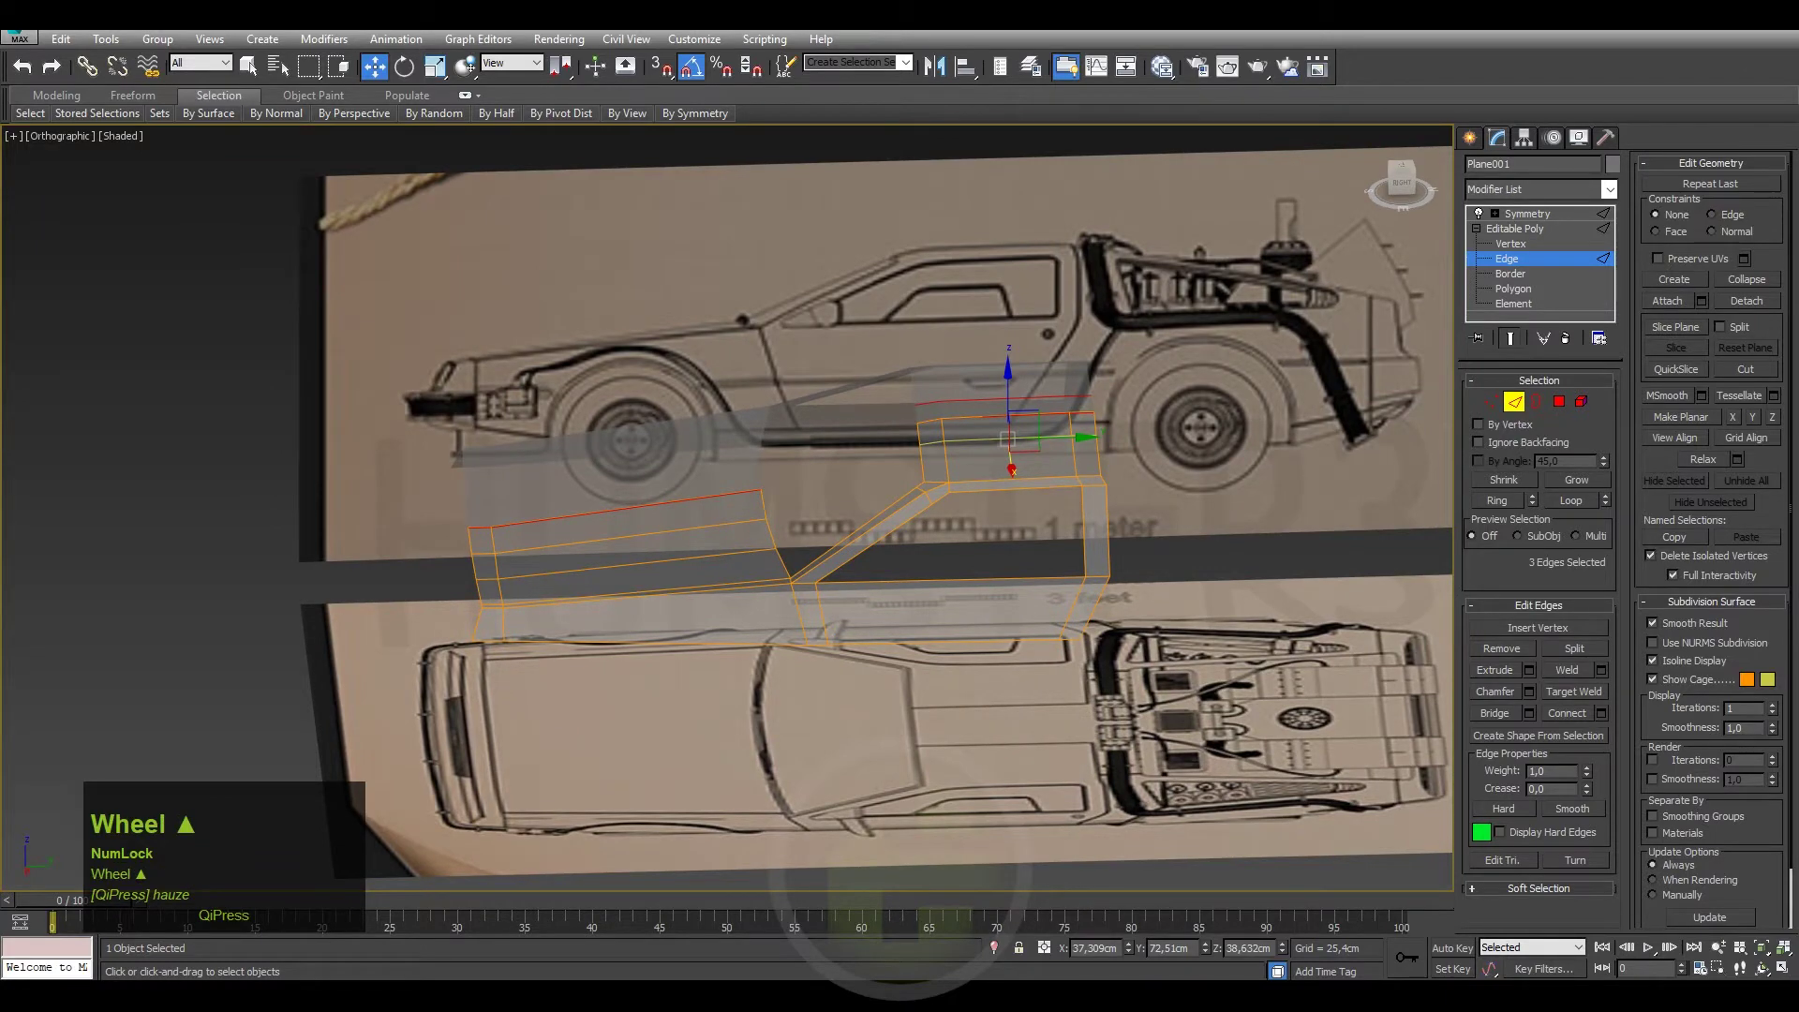
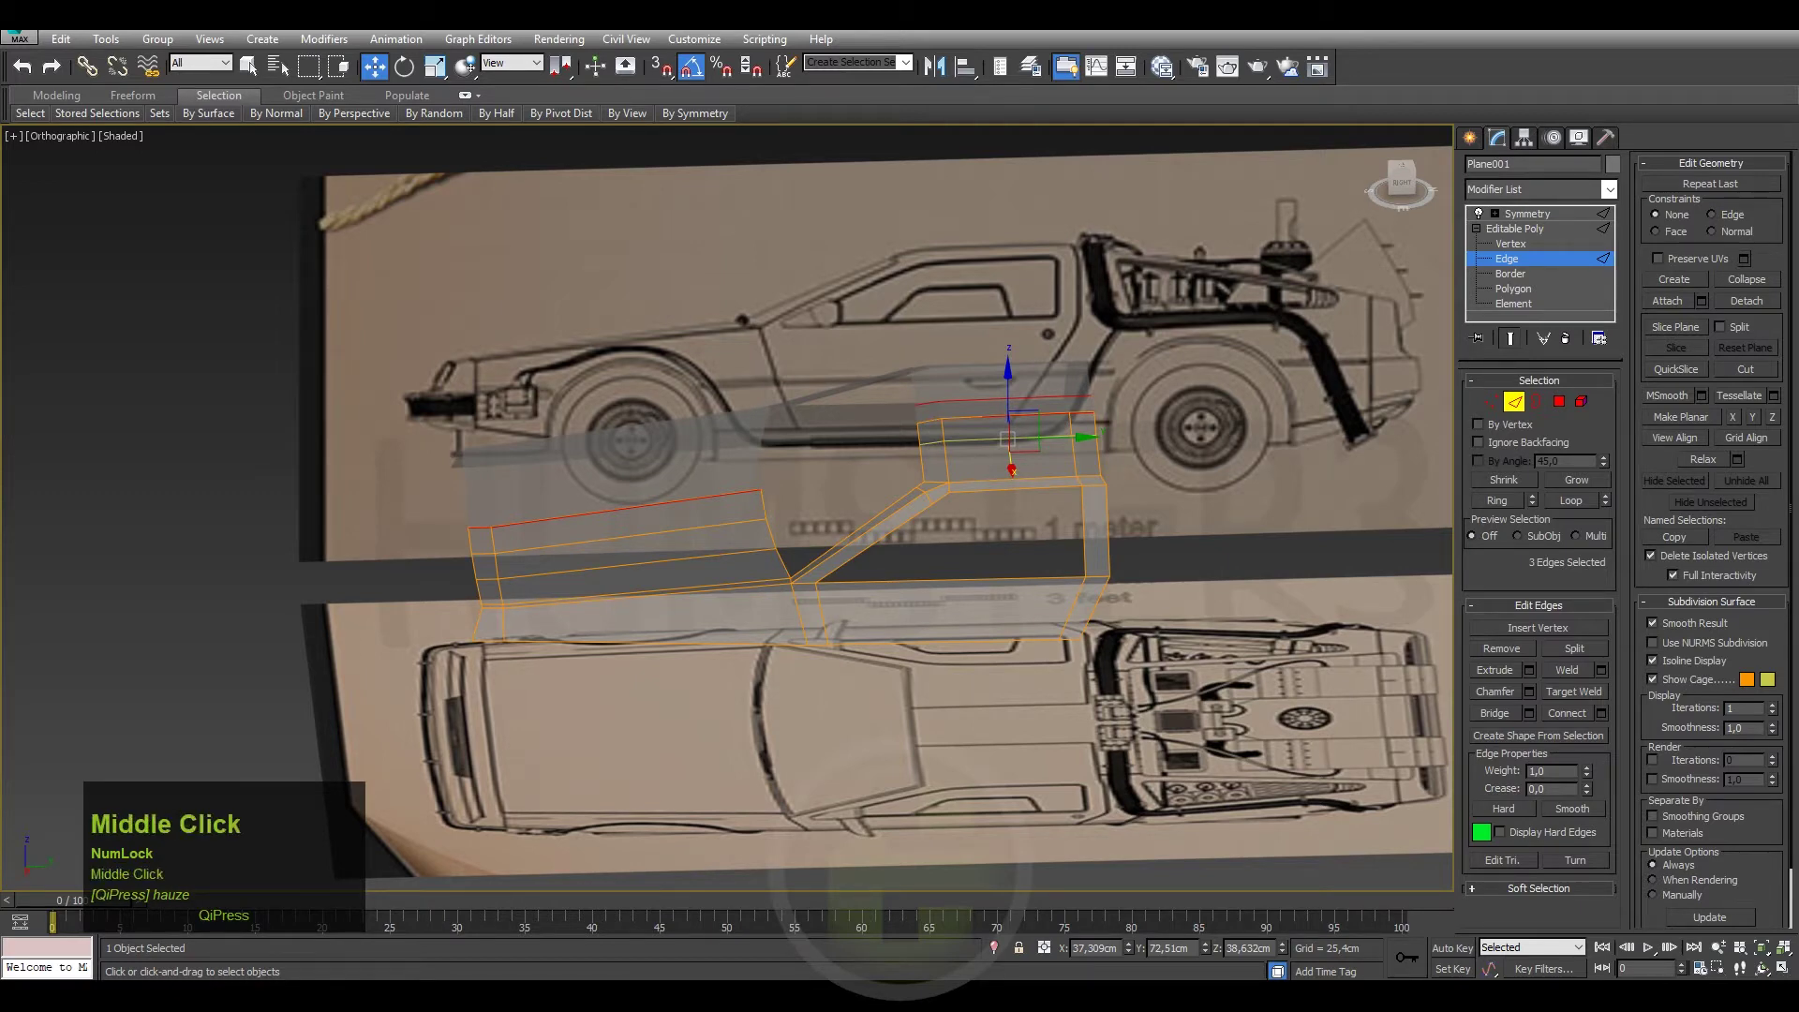
scroll(up, 3)
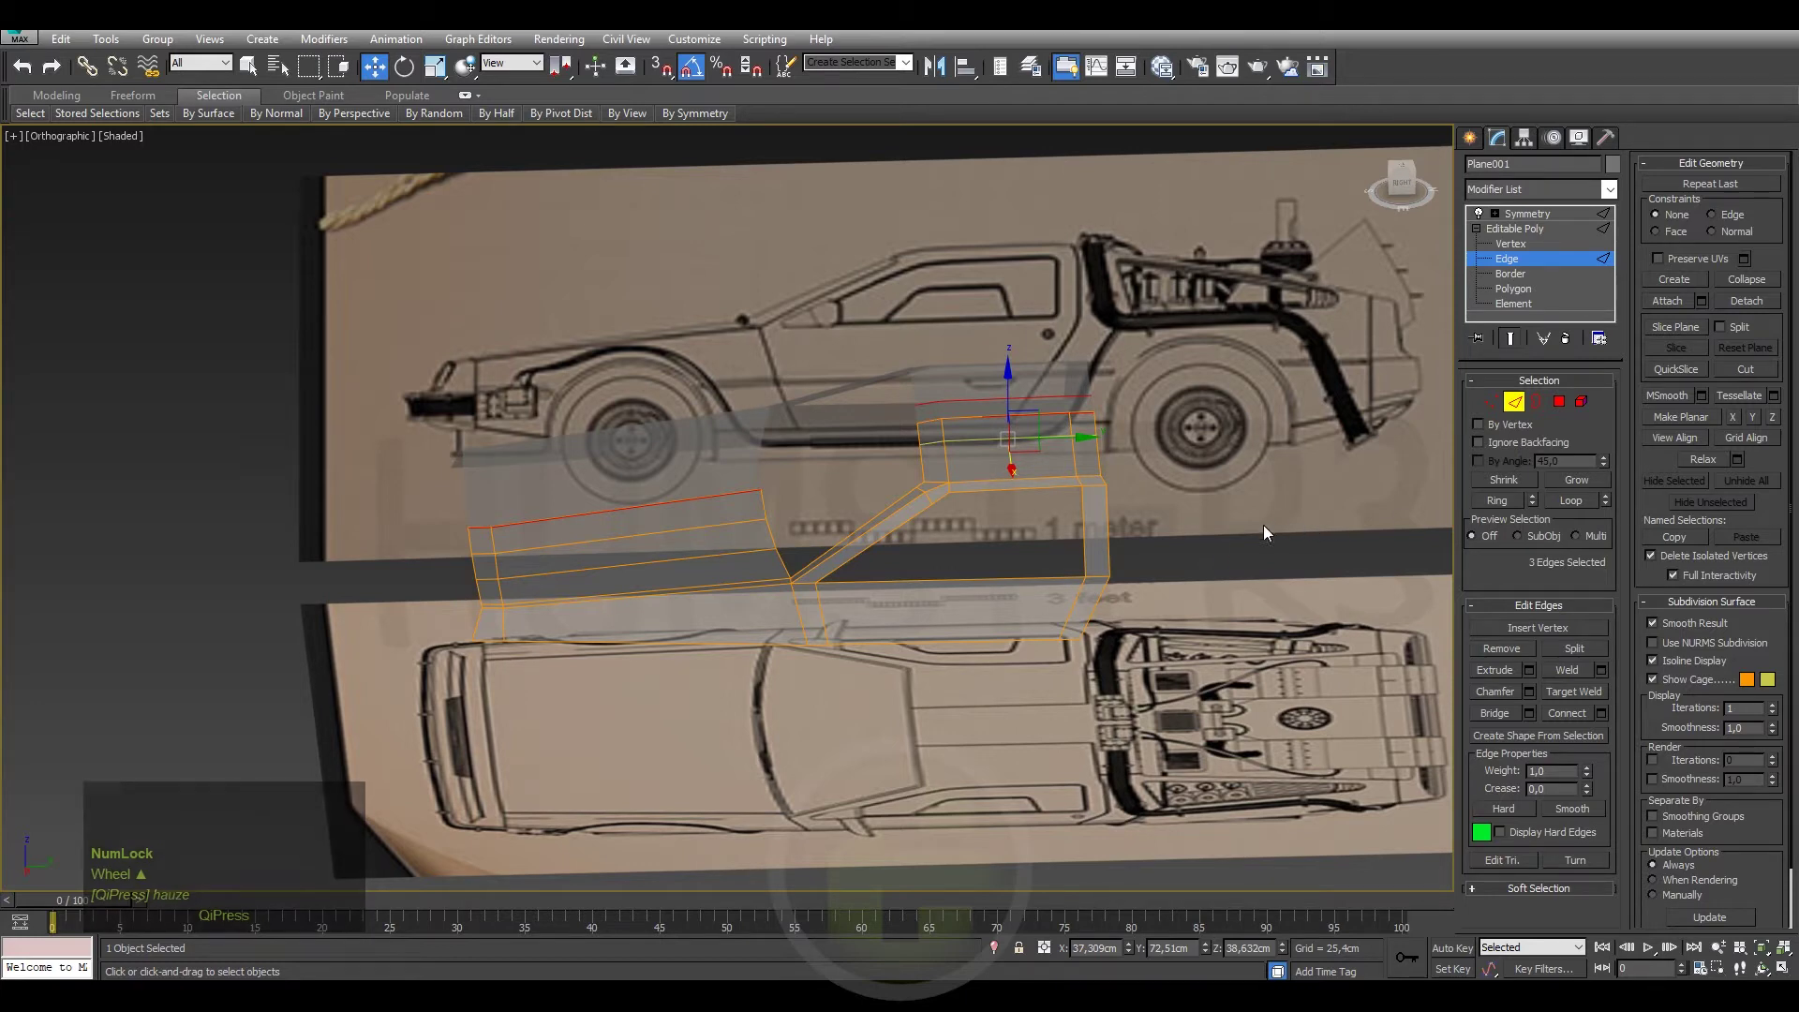
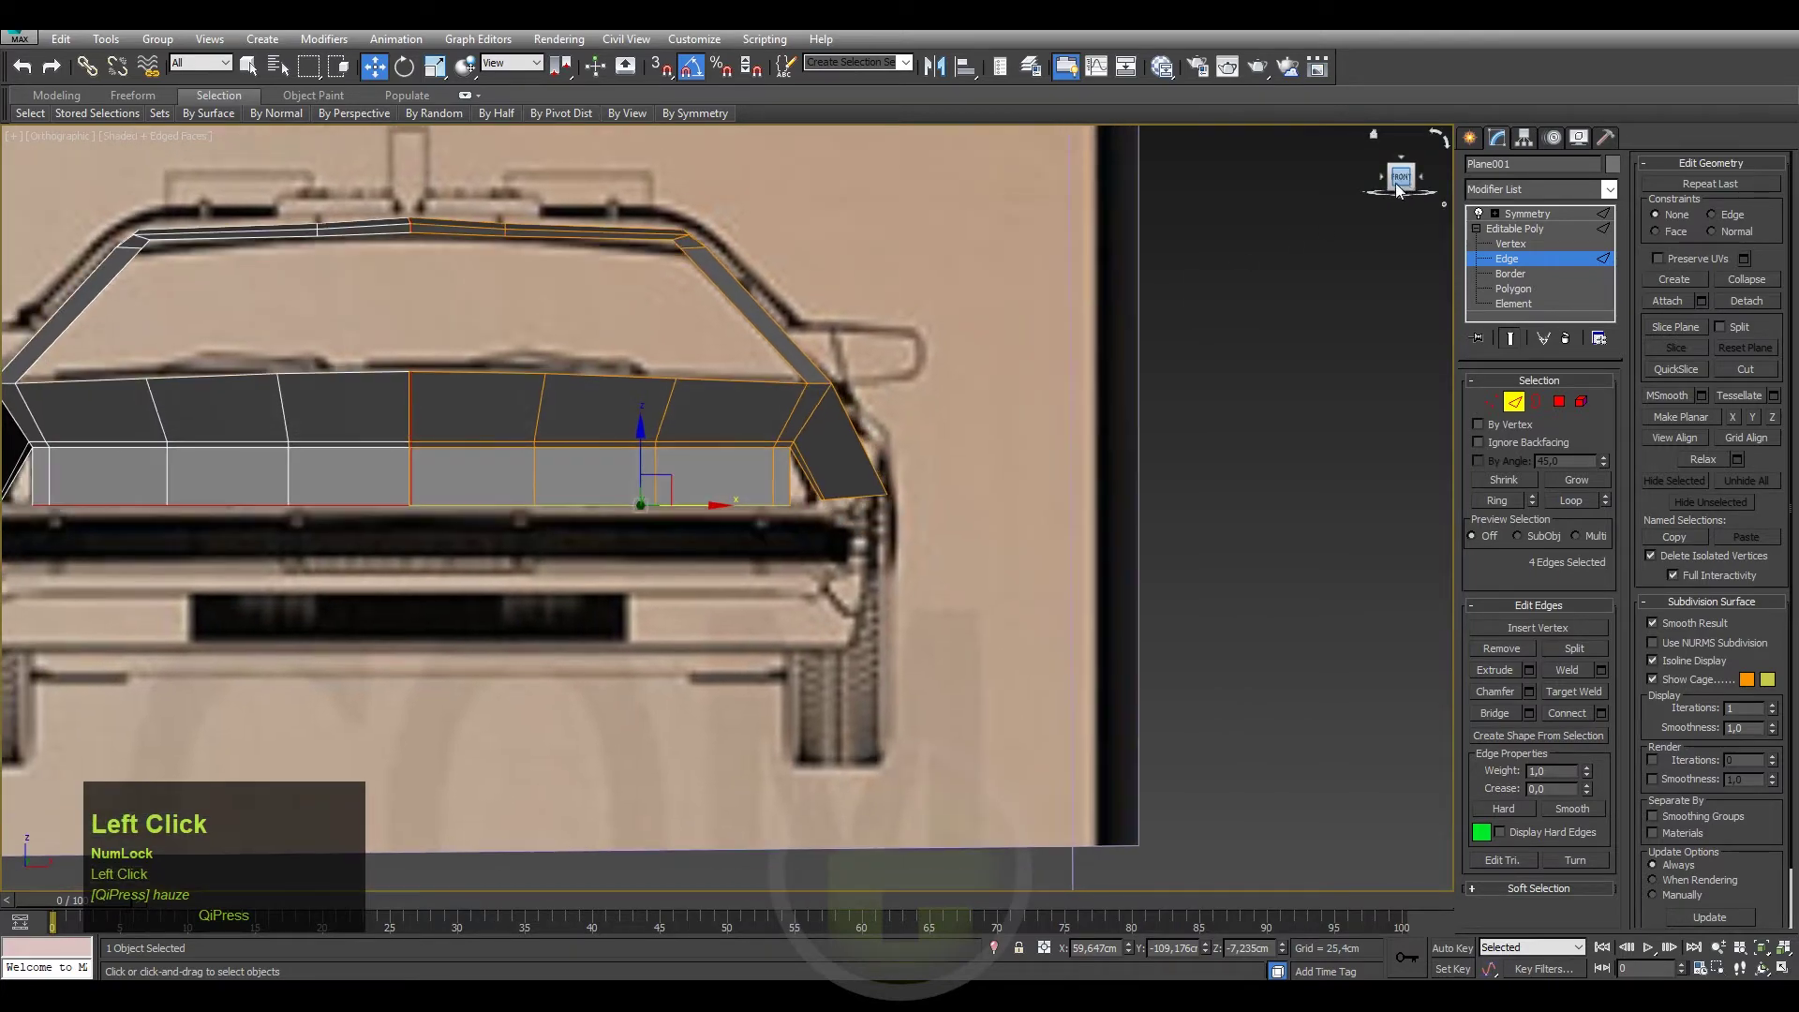
In Vertex mode, Target Weld the split corner vertices at the nose.
middle_click(704, 543)
scroll(up, 3)
key(1)
right_click(772, 590)
click(715, 715)
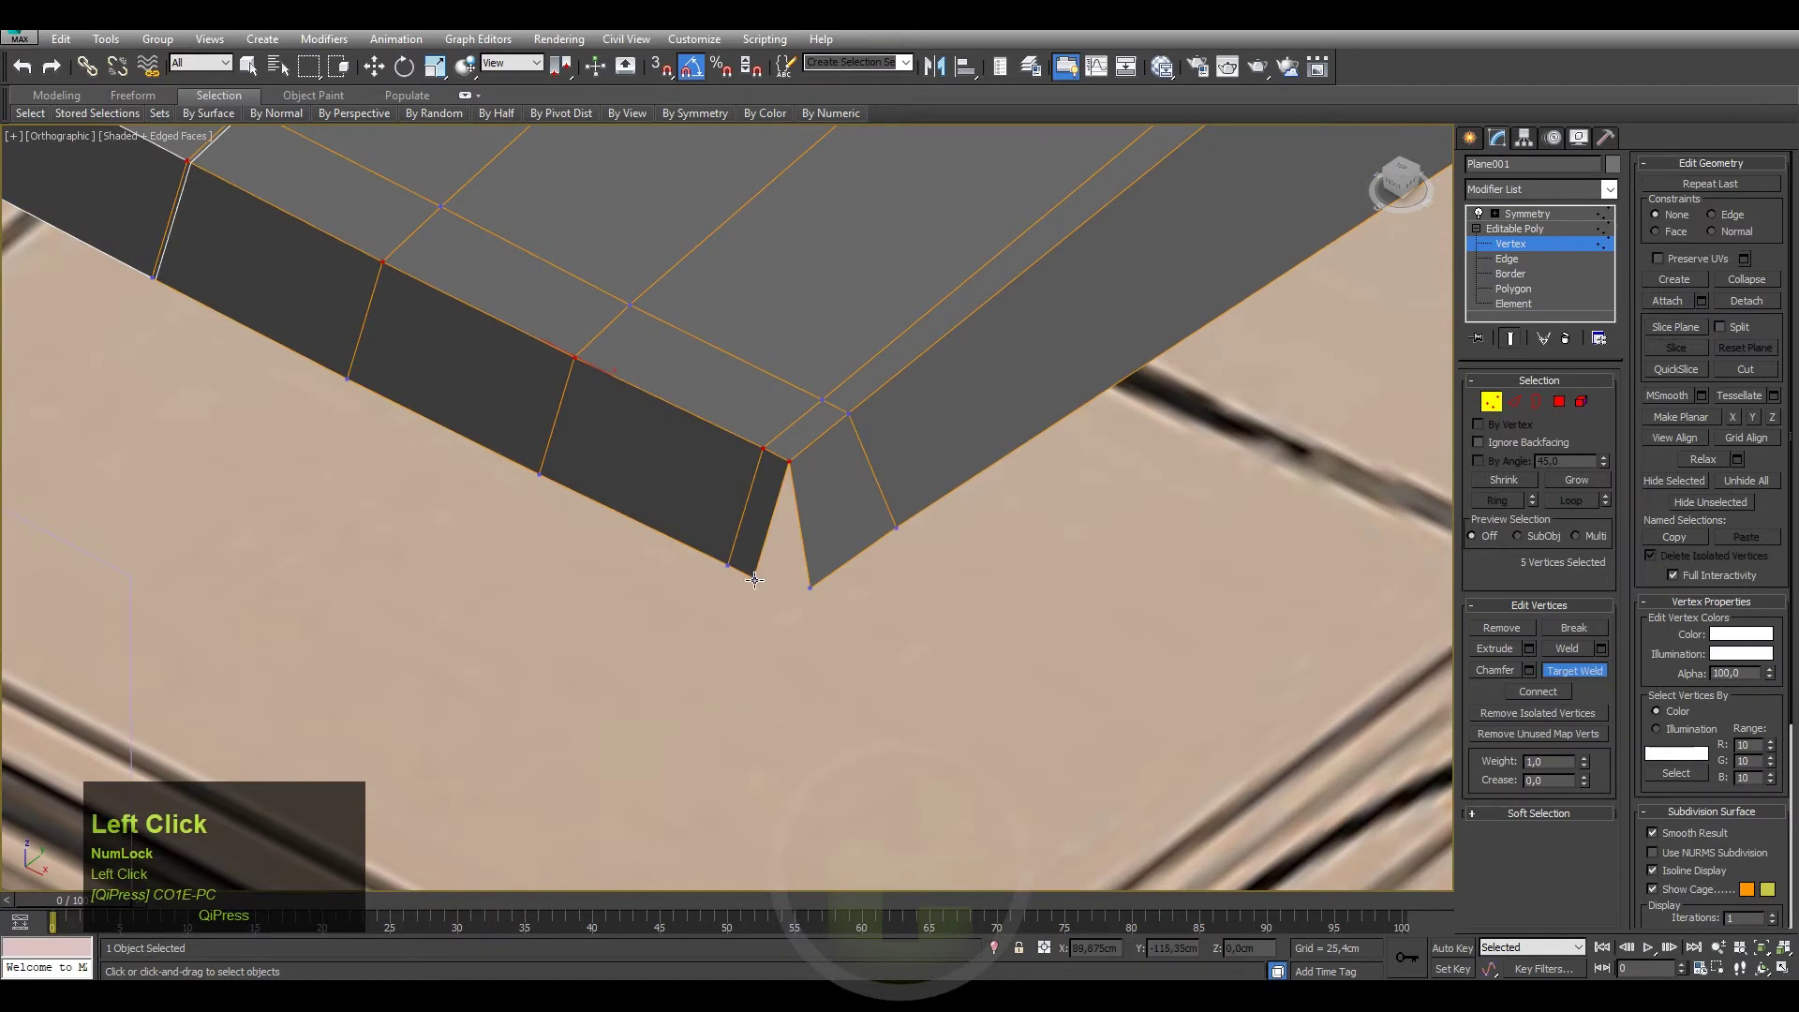
right_click(813, 585)
Select the nose-end vertices and position them against the side-view nose outline.
click(849, 572)
middle_click(779, 598)
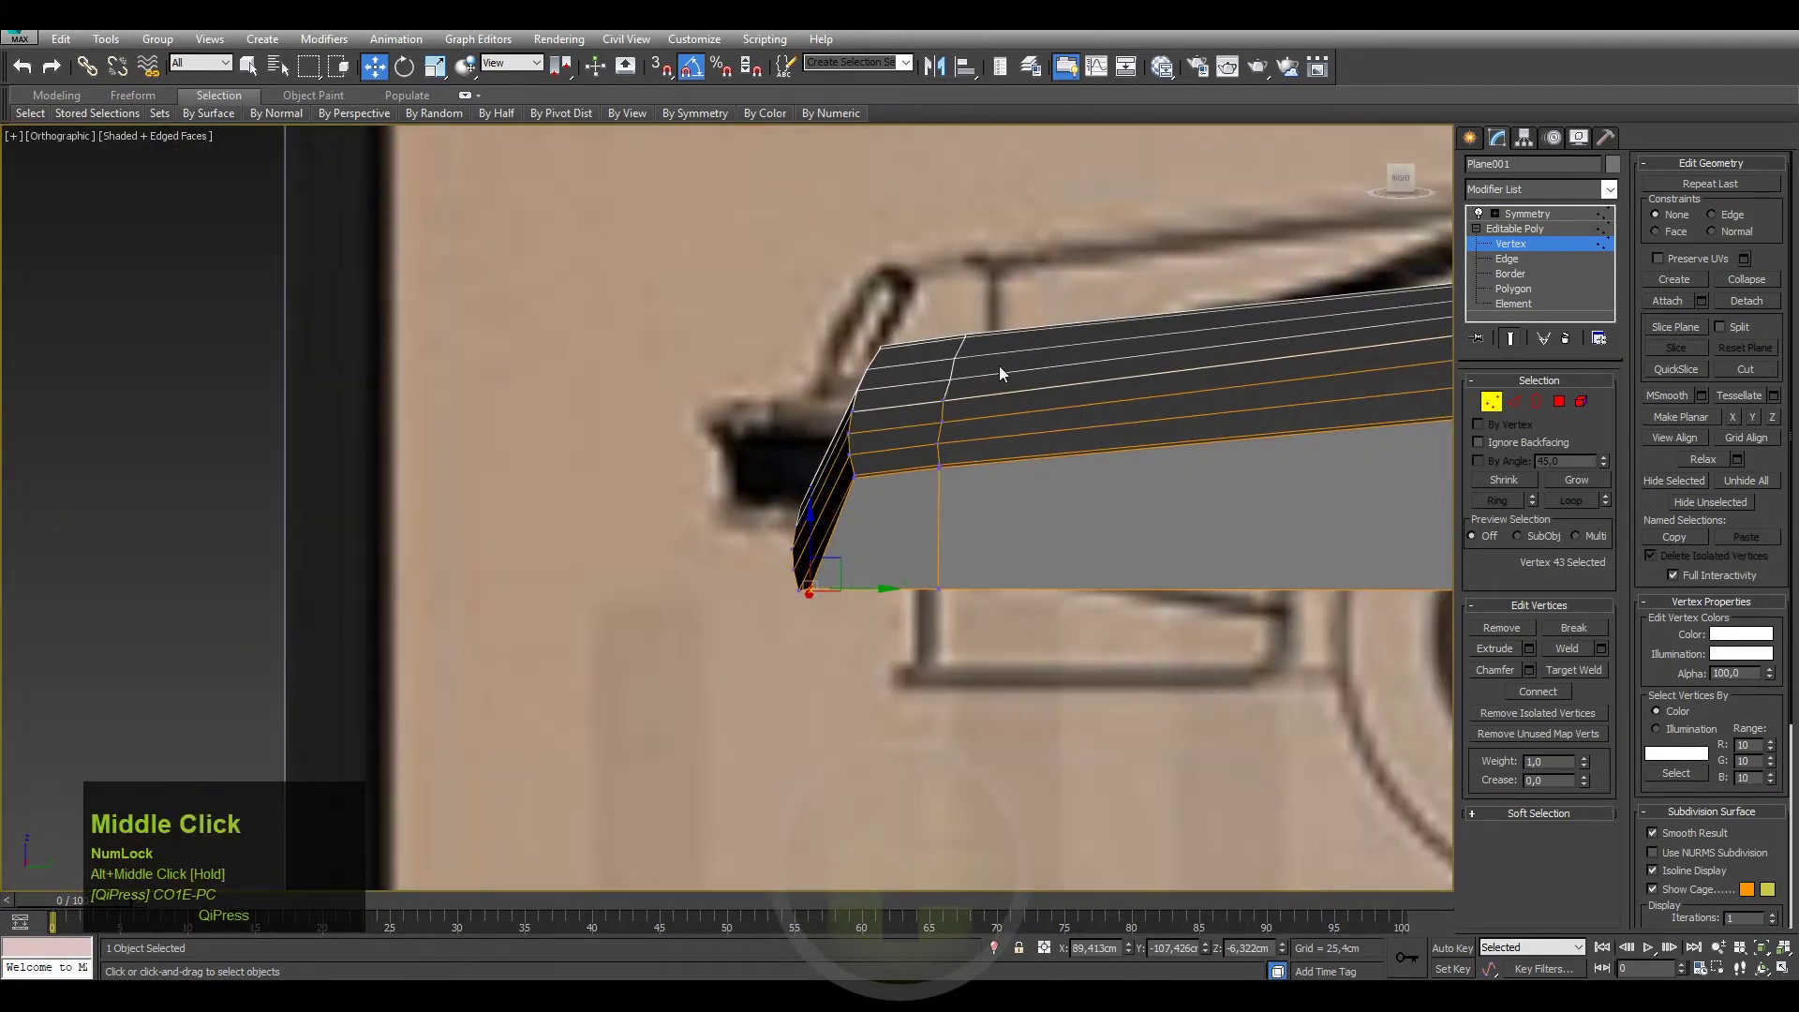
click(1409, 182)
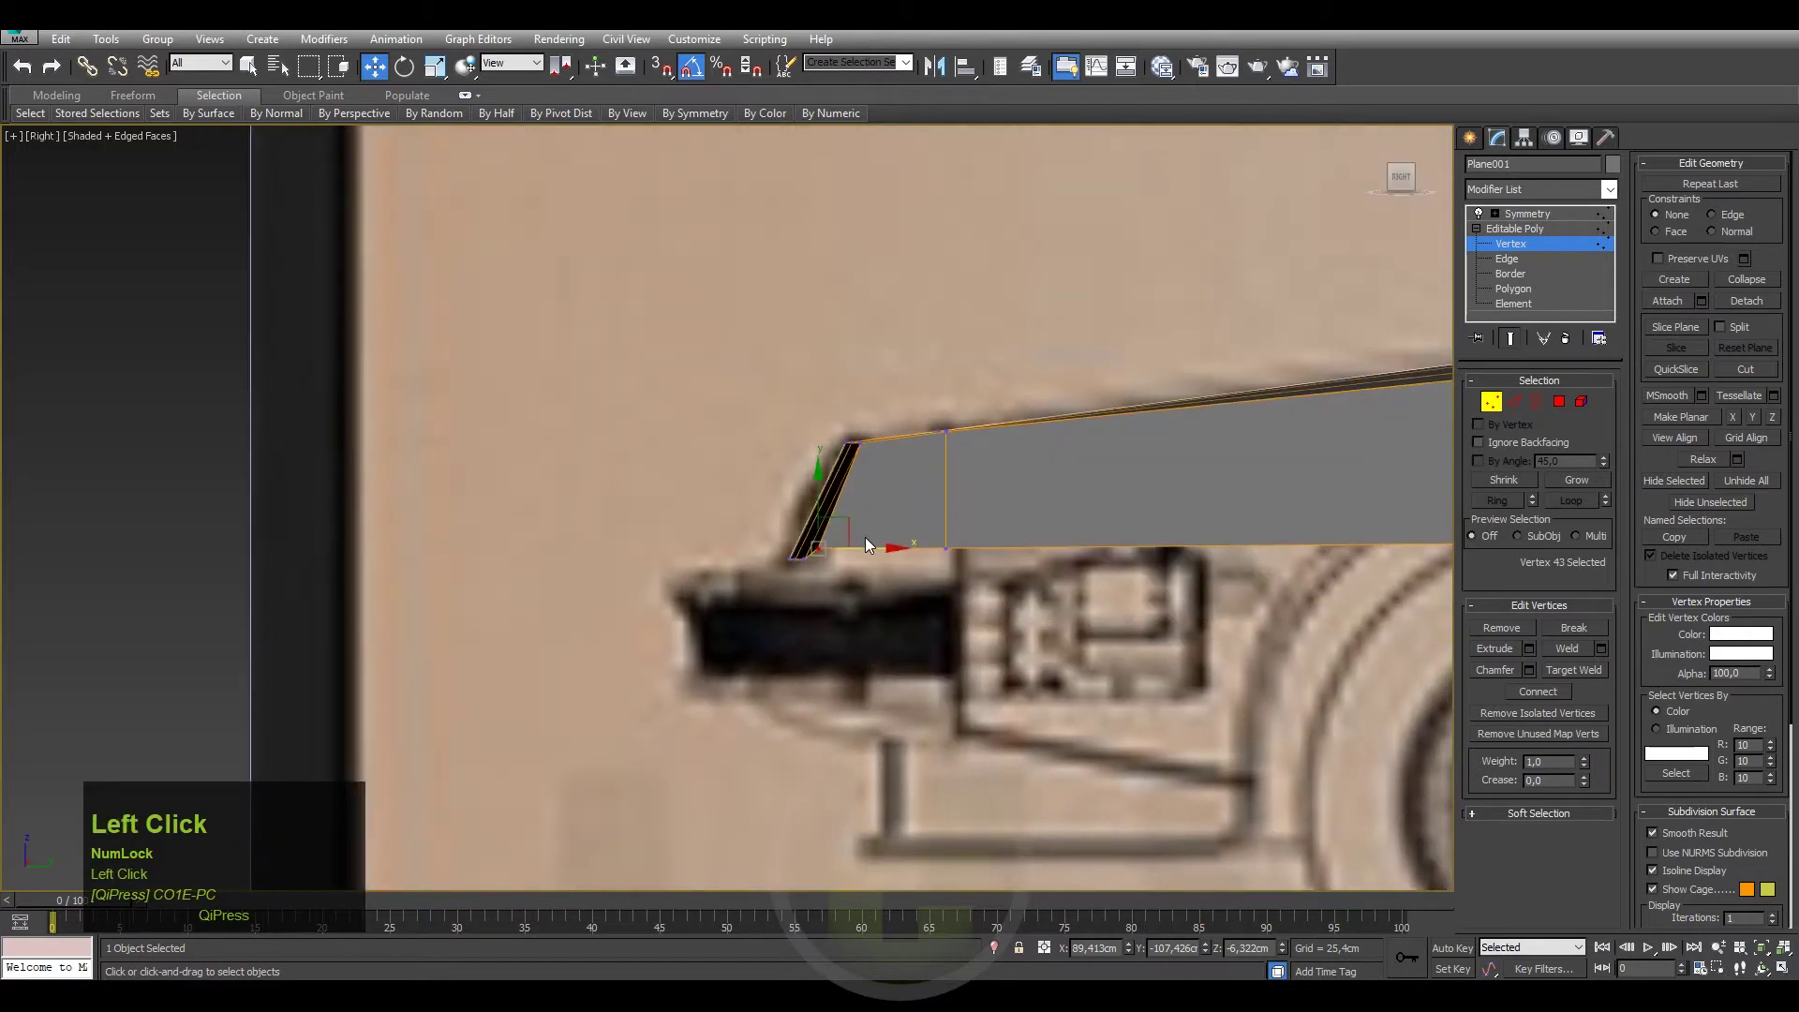
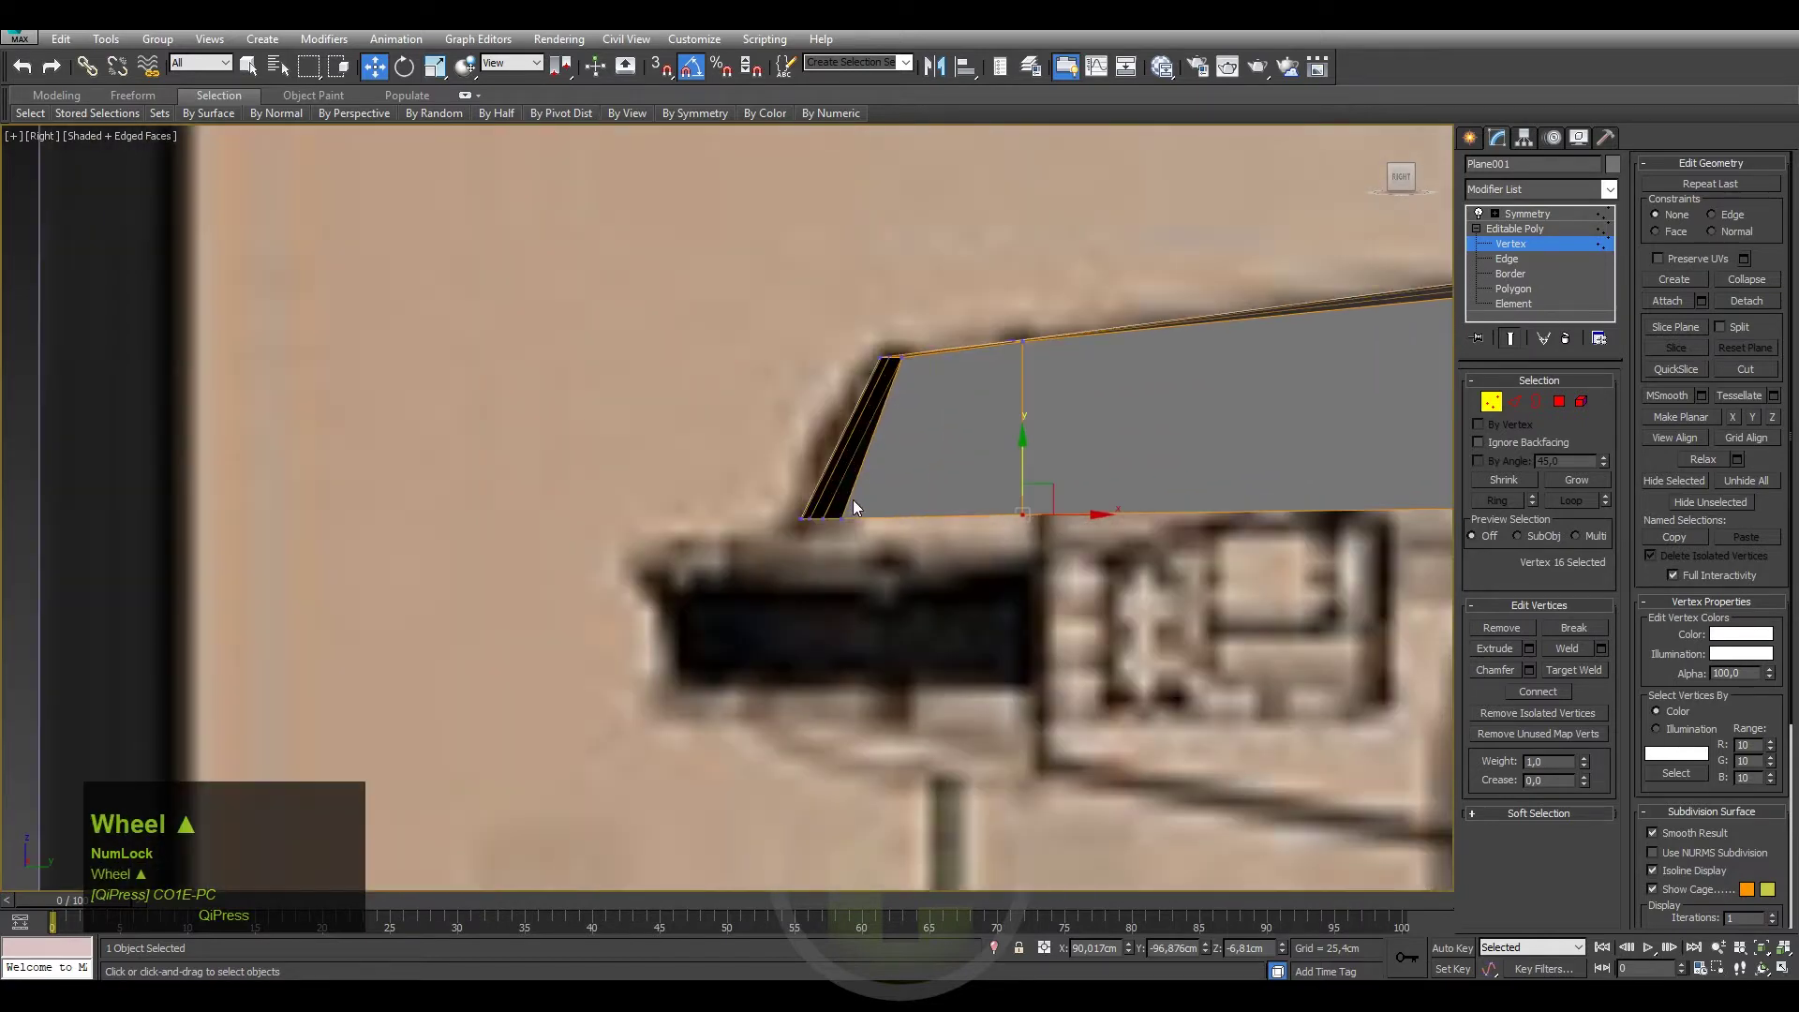
middle_click(871, 553)
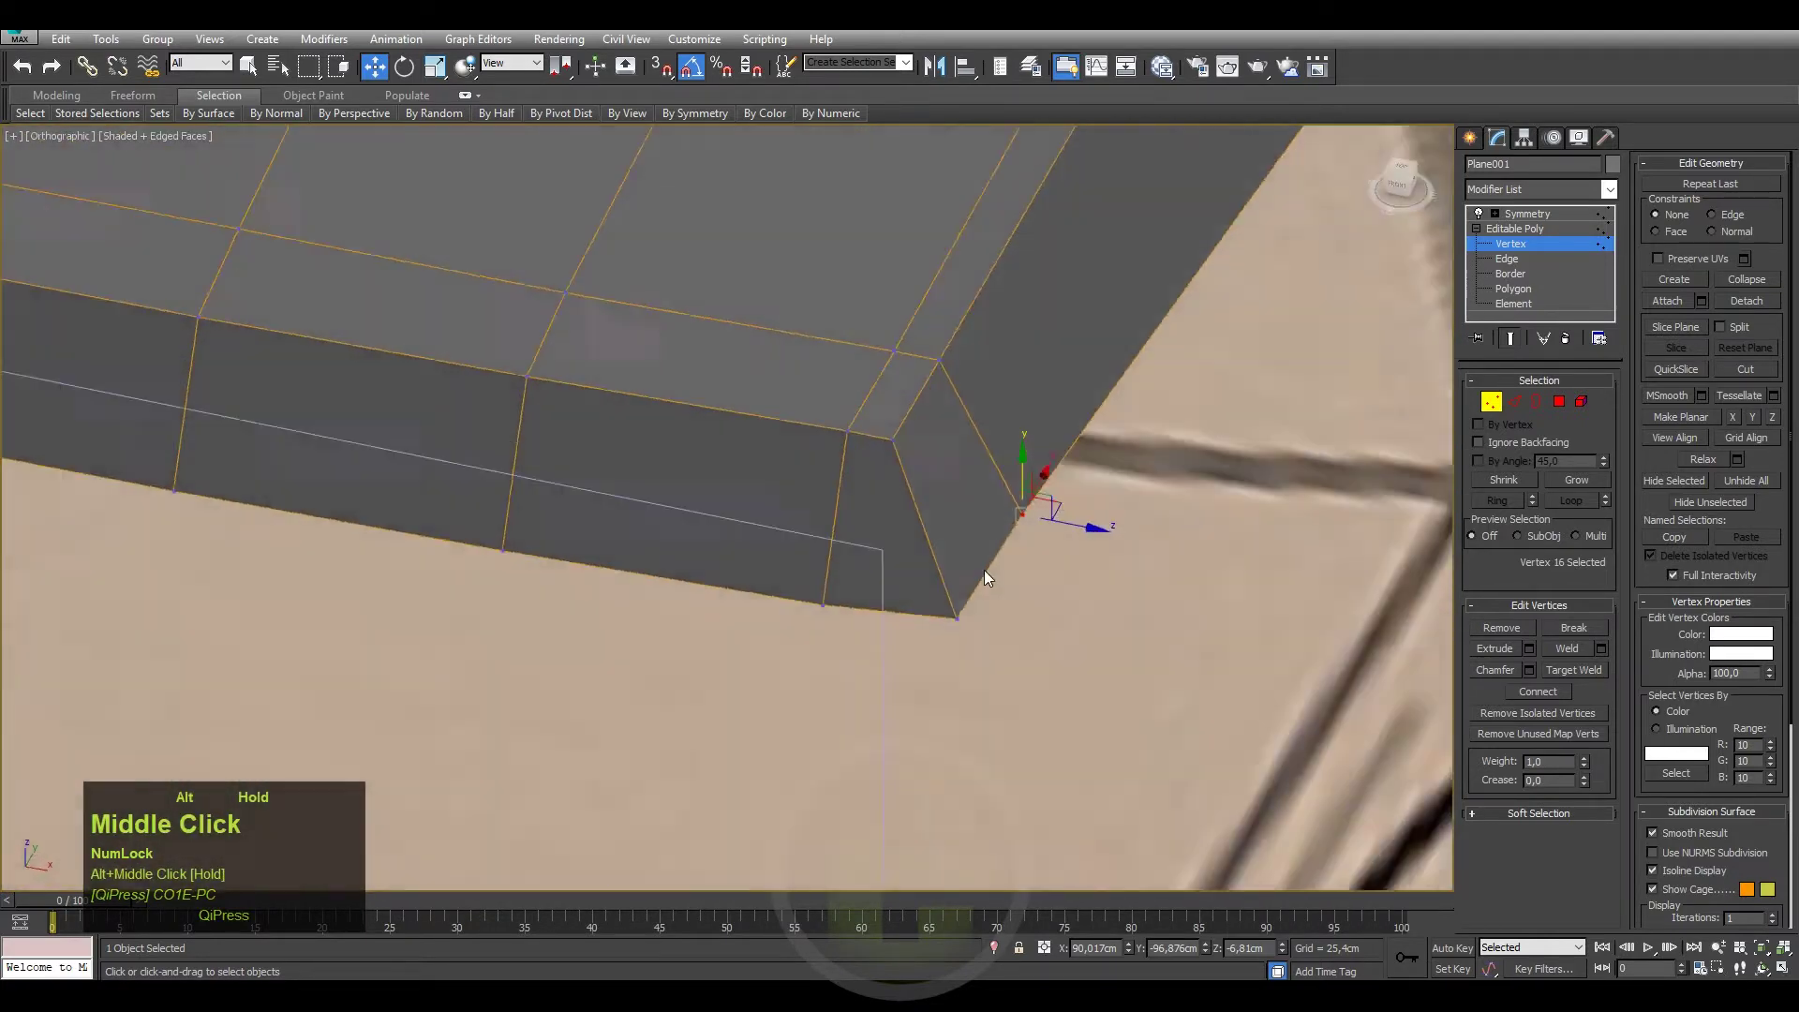
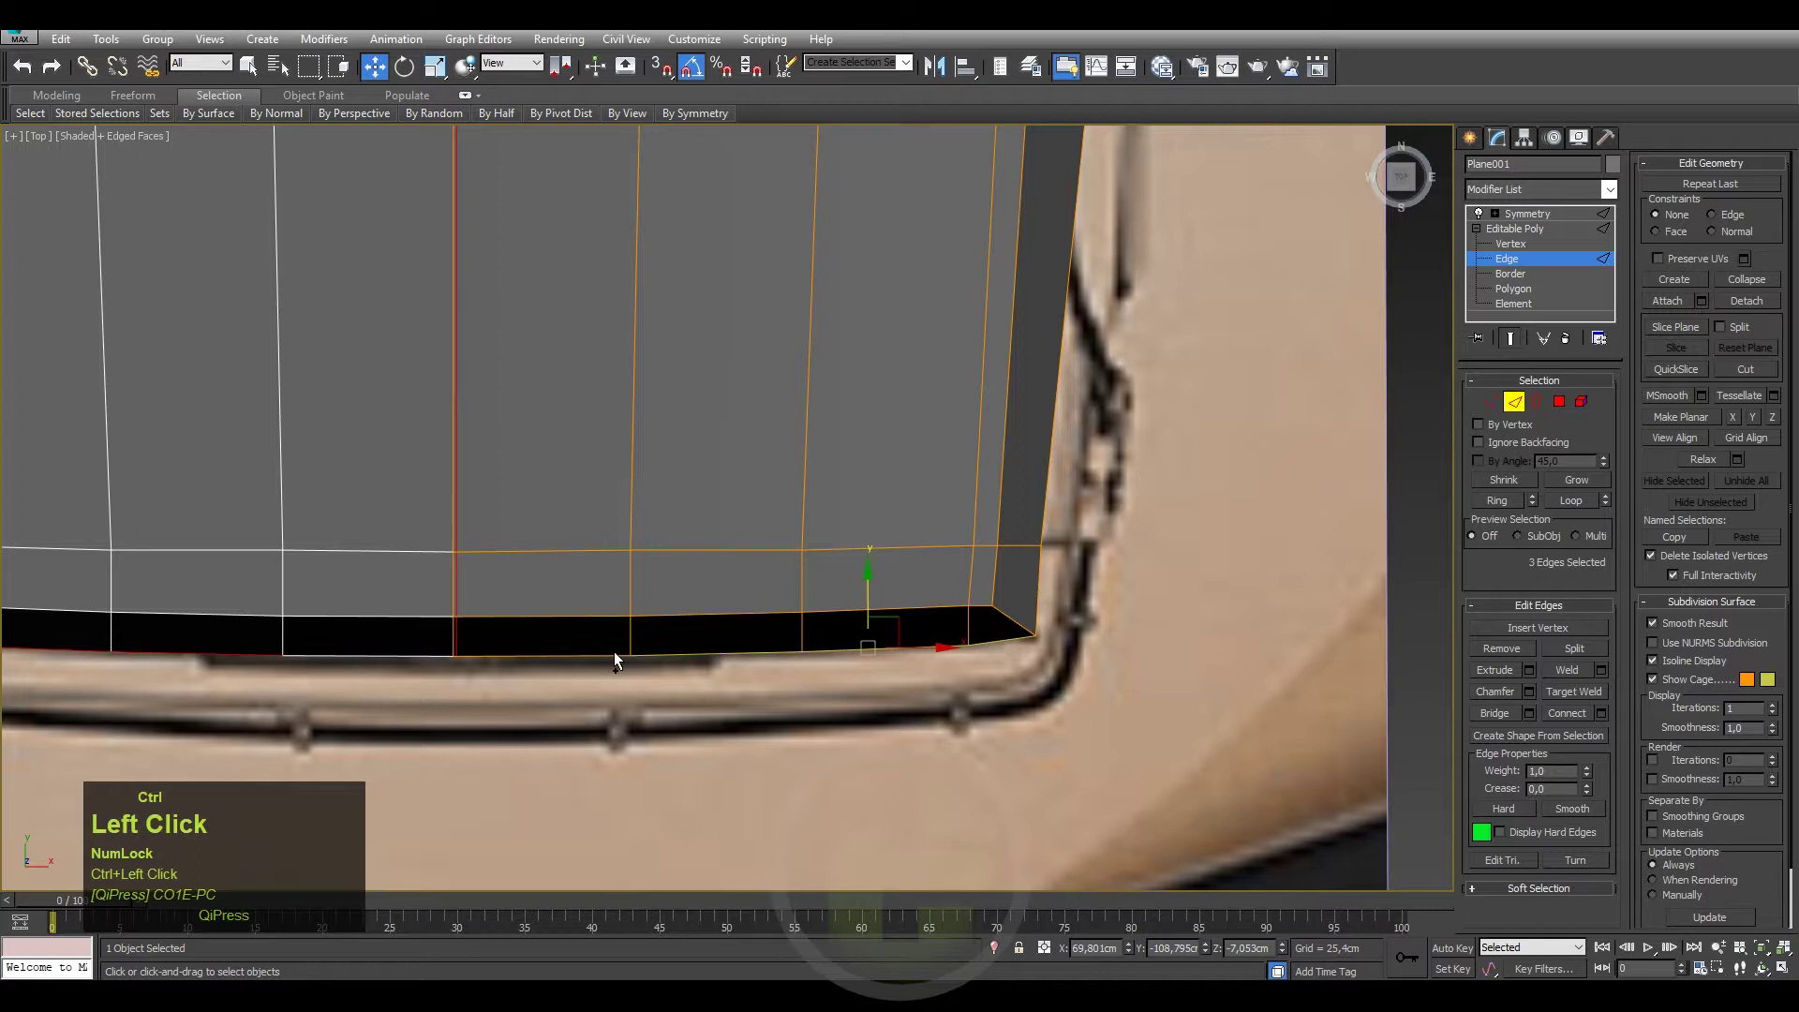
Pan to the hood front and activate the Move tool for the edge loop.
middle_click(787, 583)
key(w)
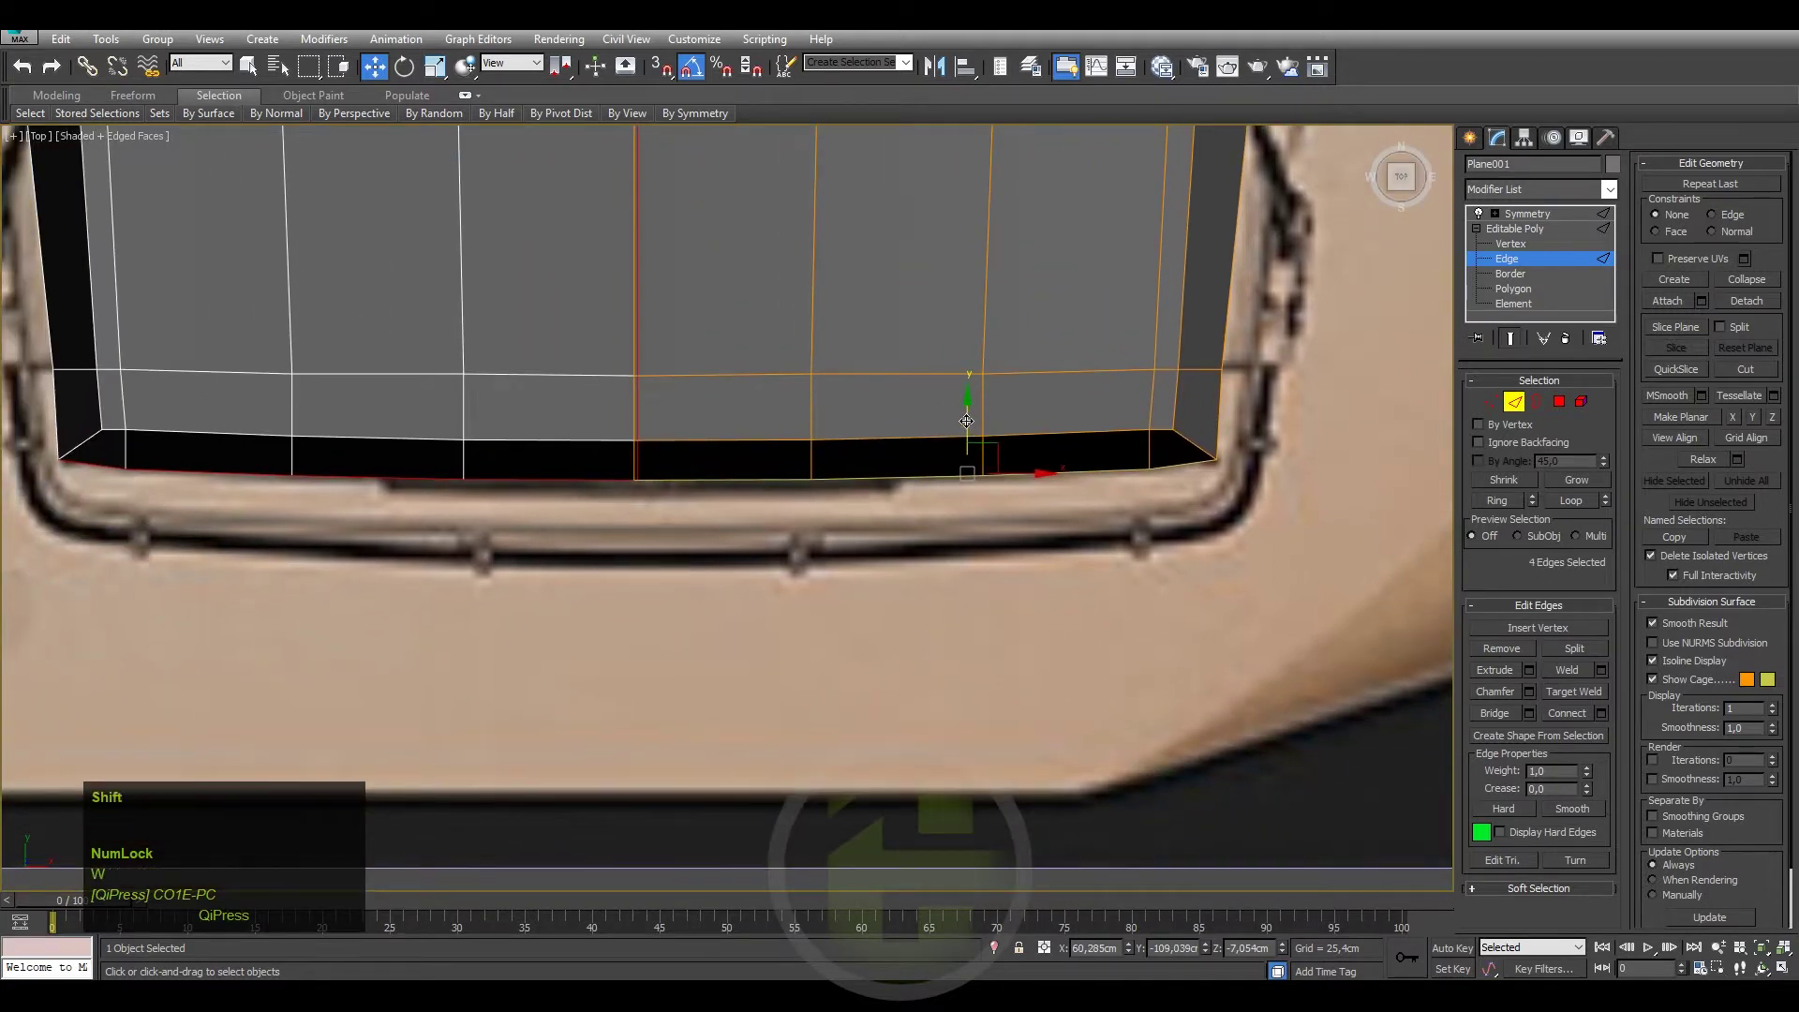
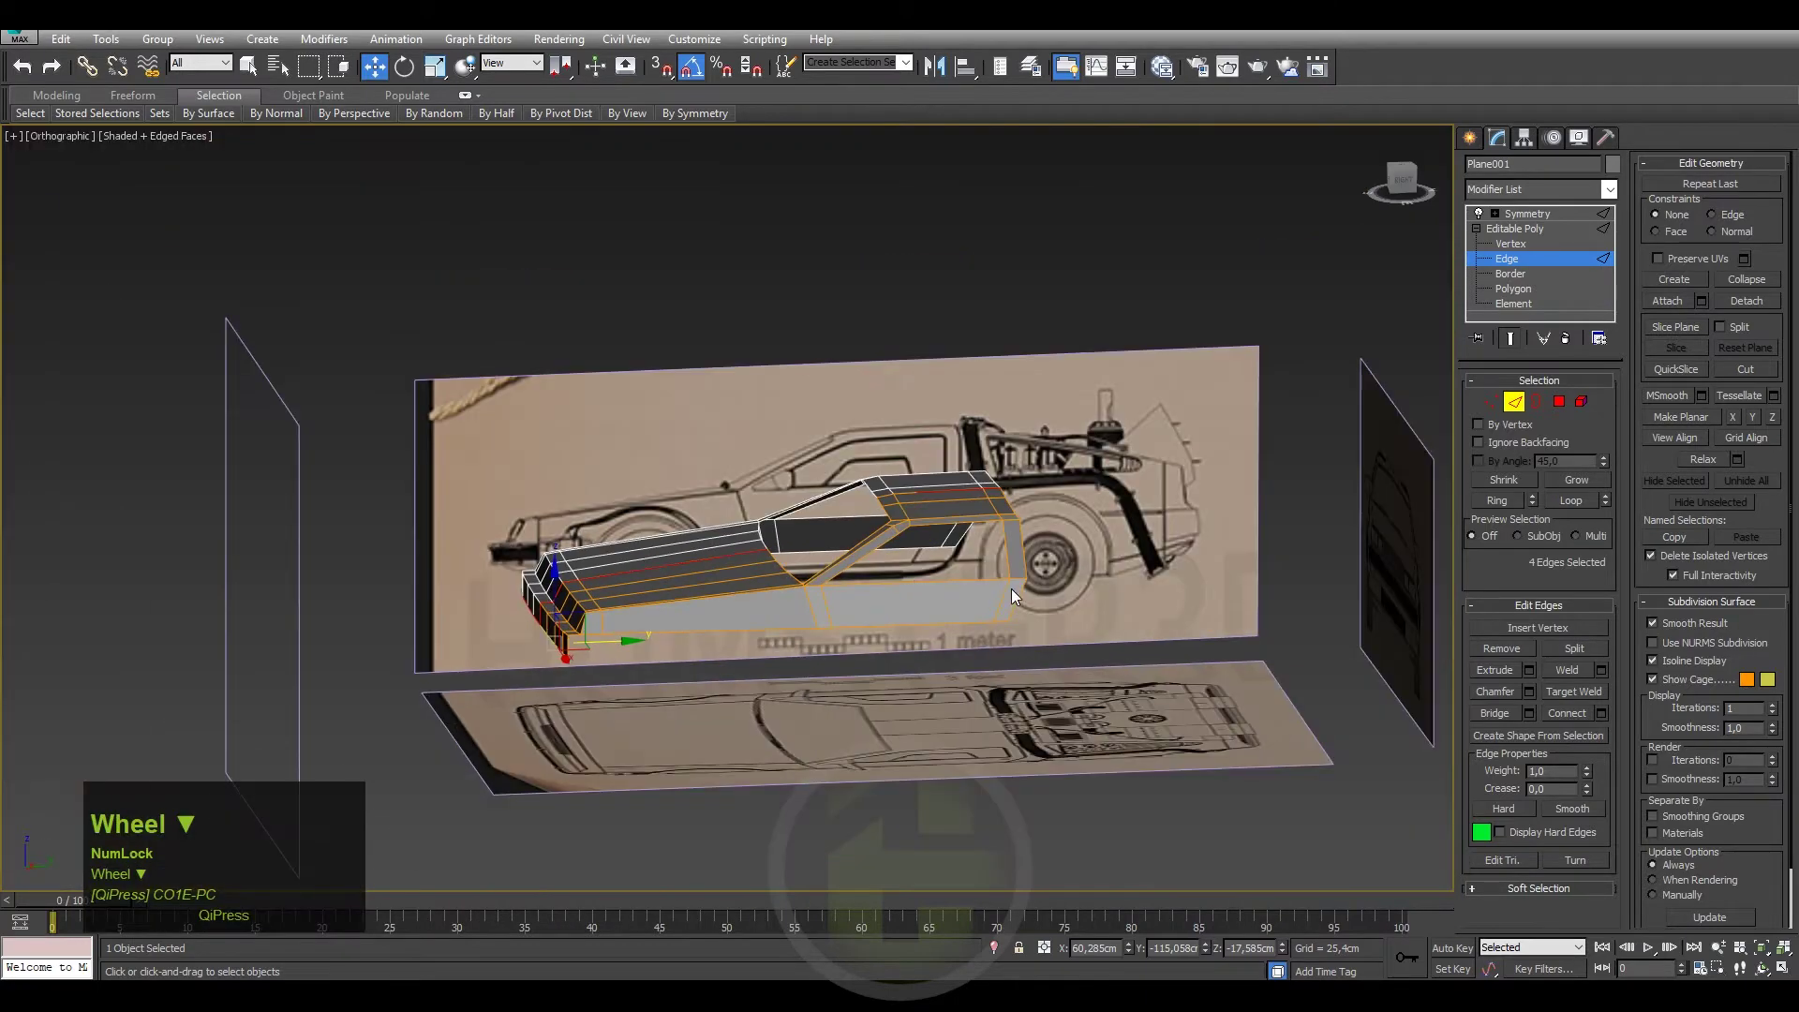
Save the scene and zoom in on the front corner of the hood.
middle_click(951, 615)
key(ctrl+s)
scroll(up, 3)
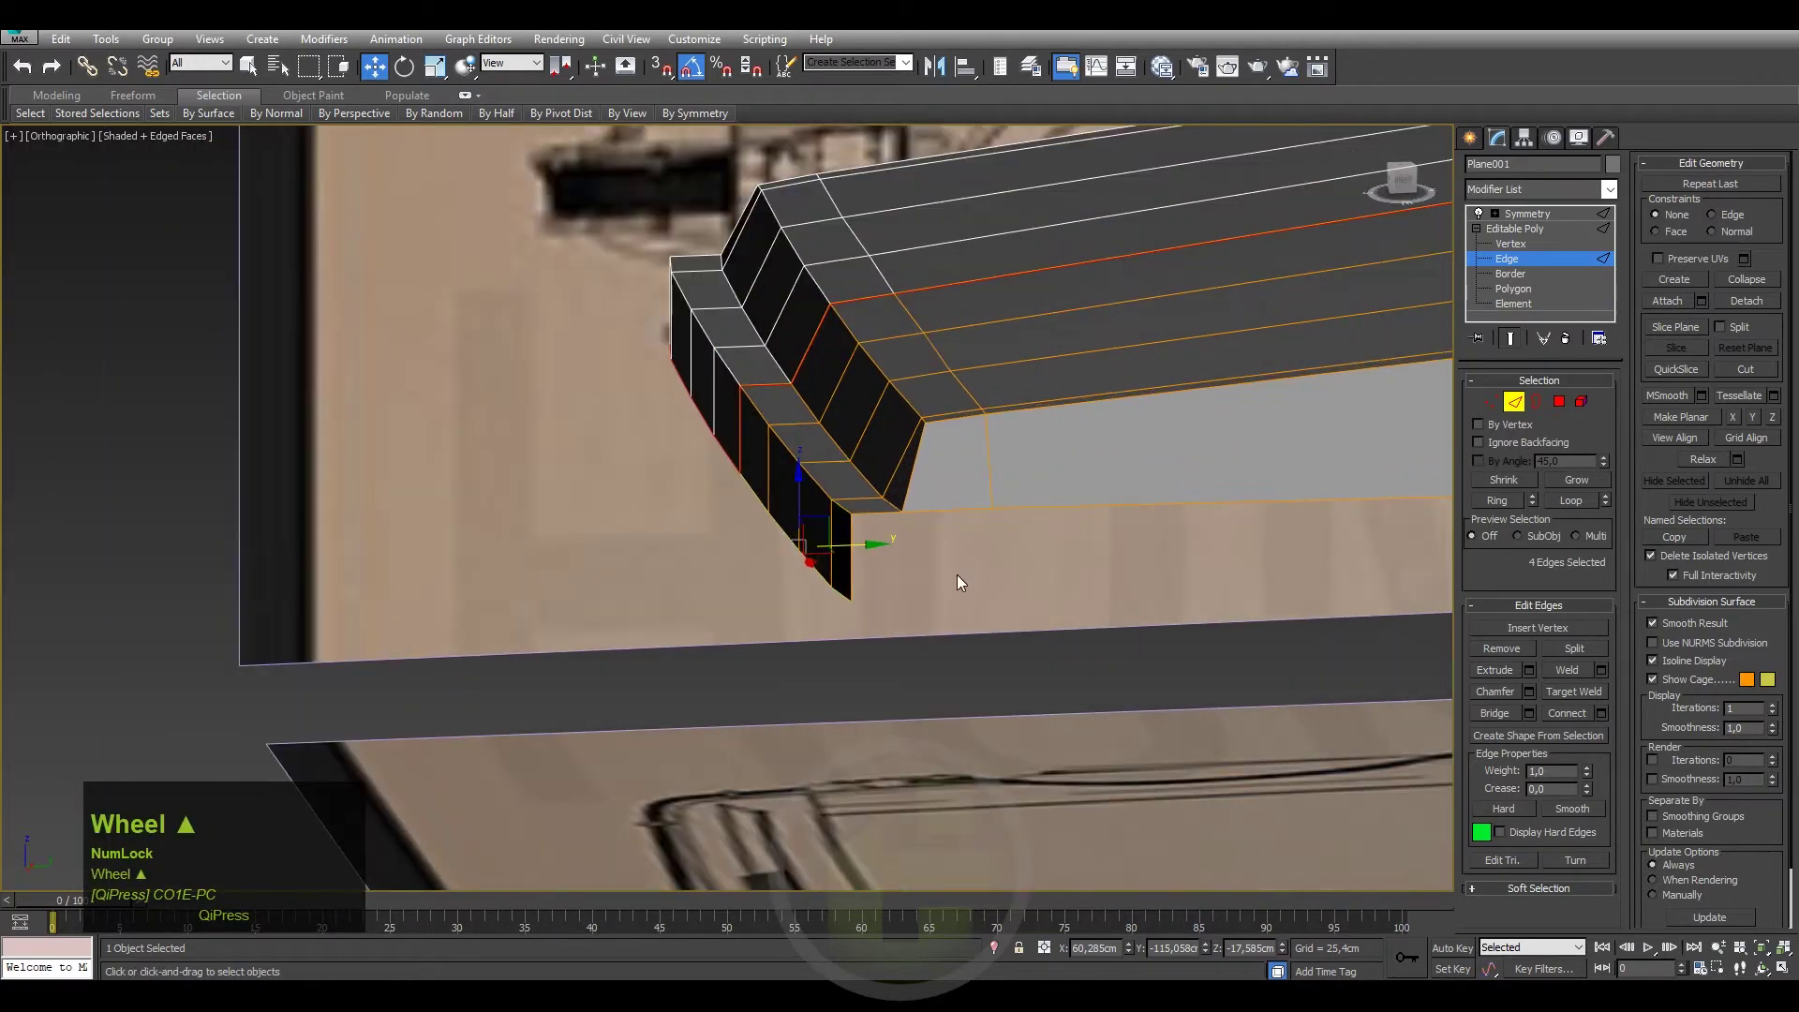
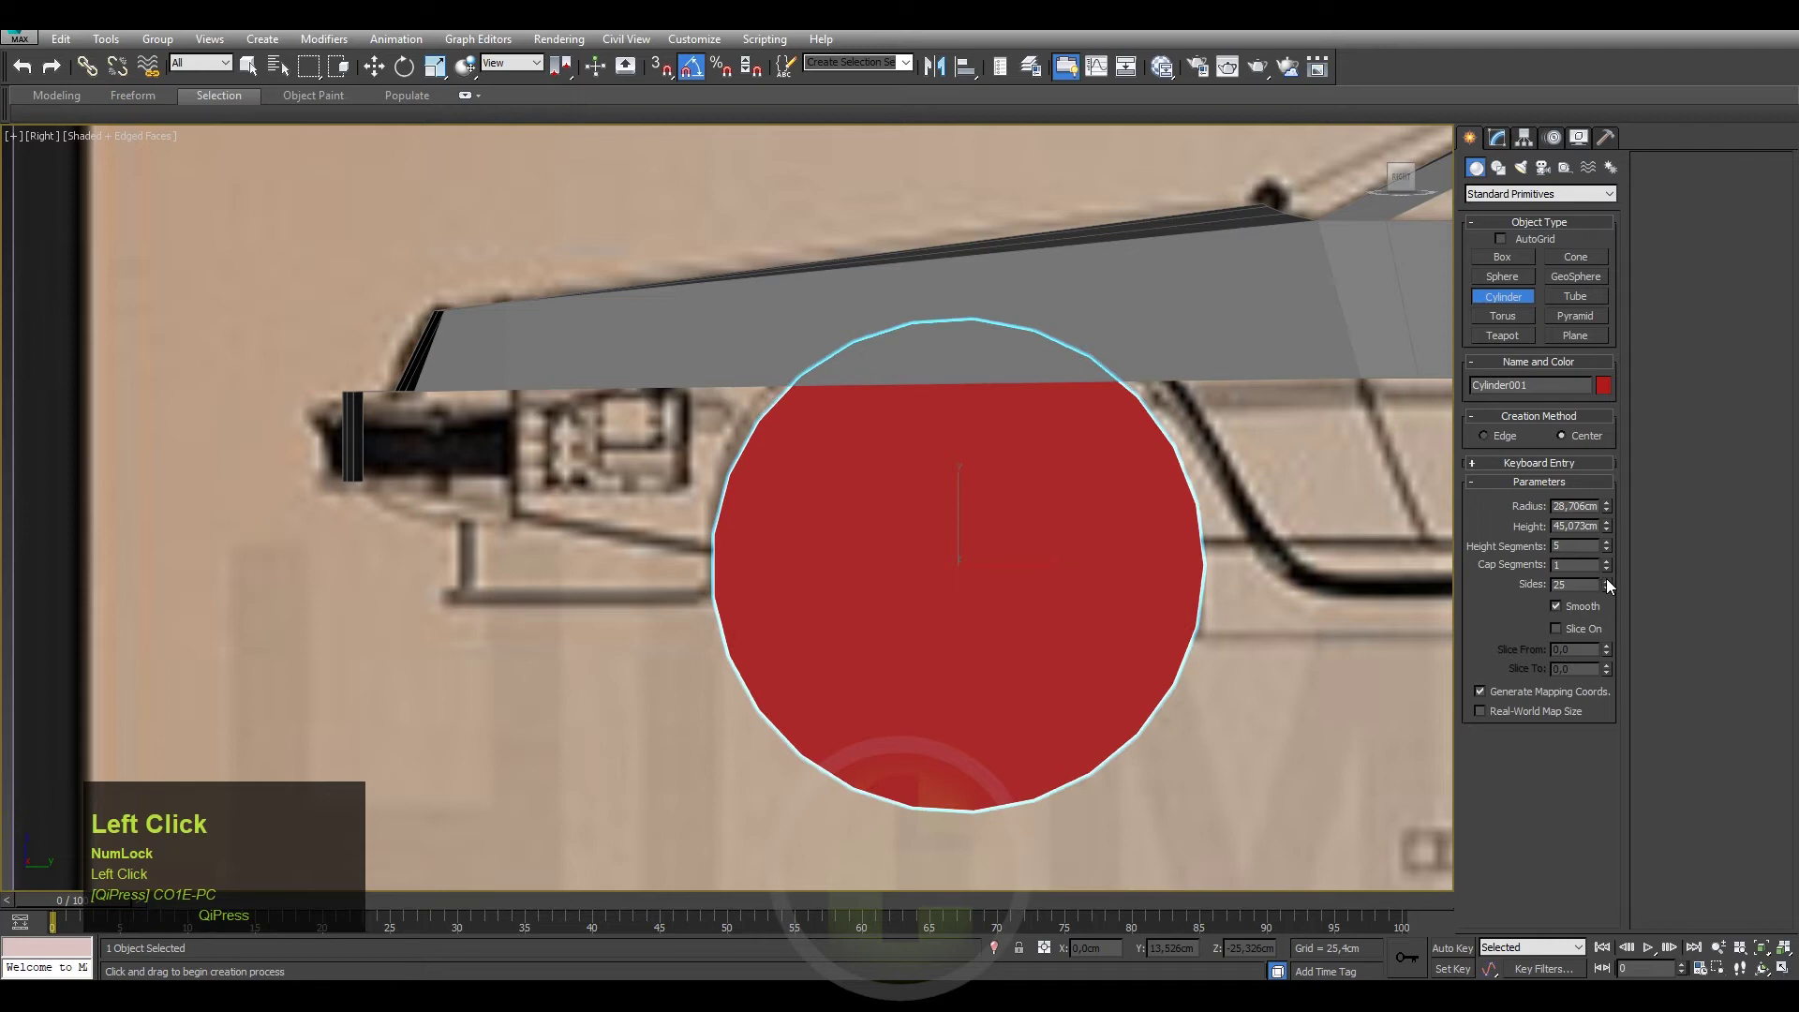
Toggle Edged Faces and open the cylinder's parameters in the Modify panel.
key(F4)
click(1612, 587)
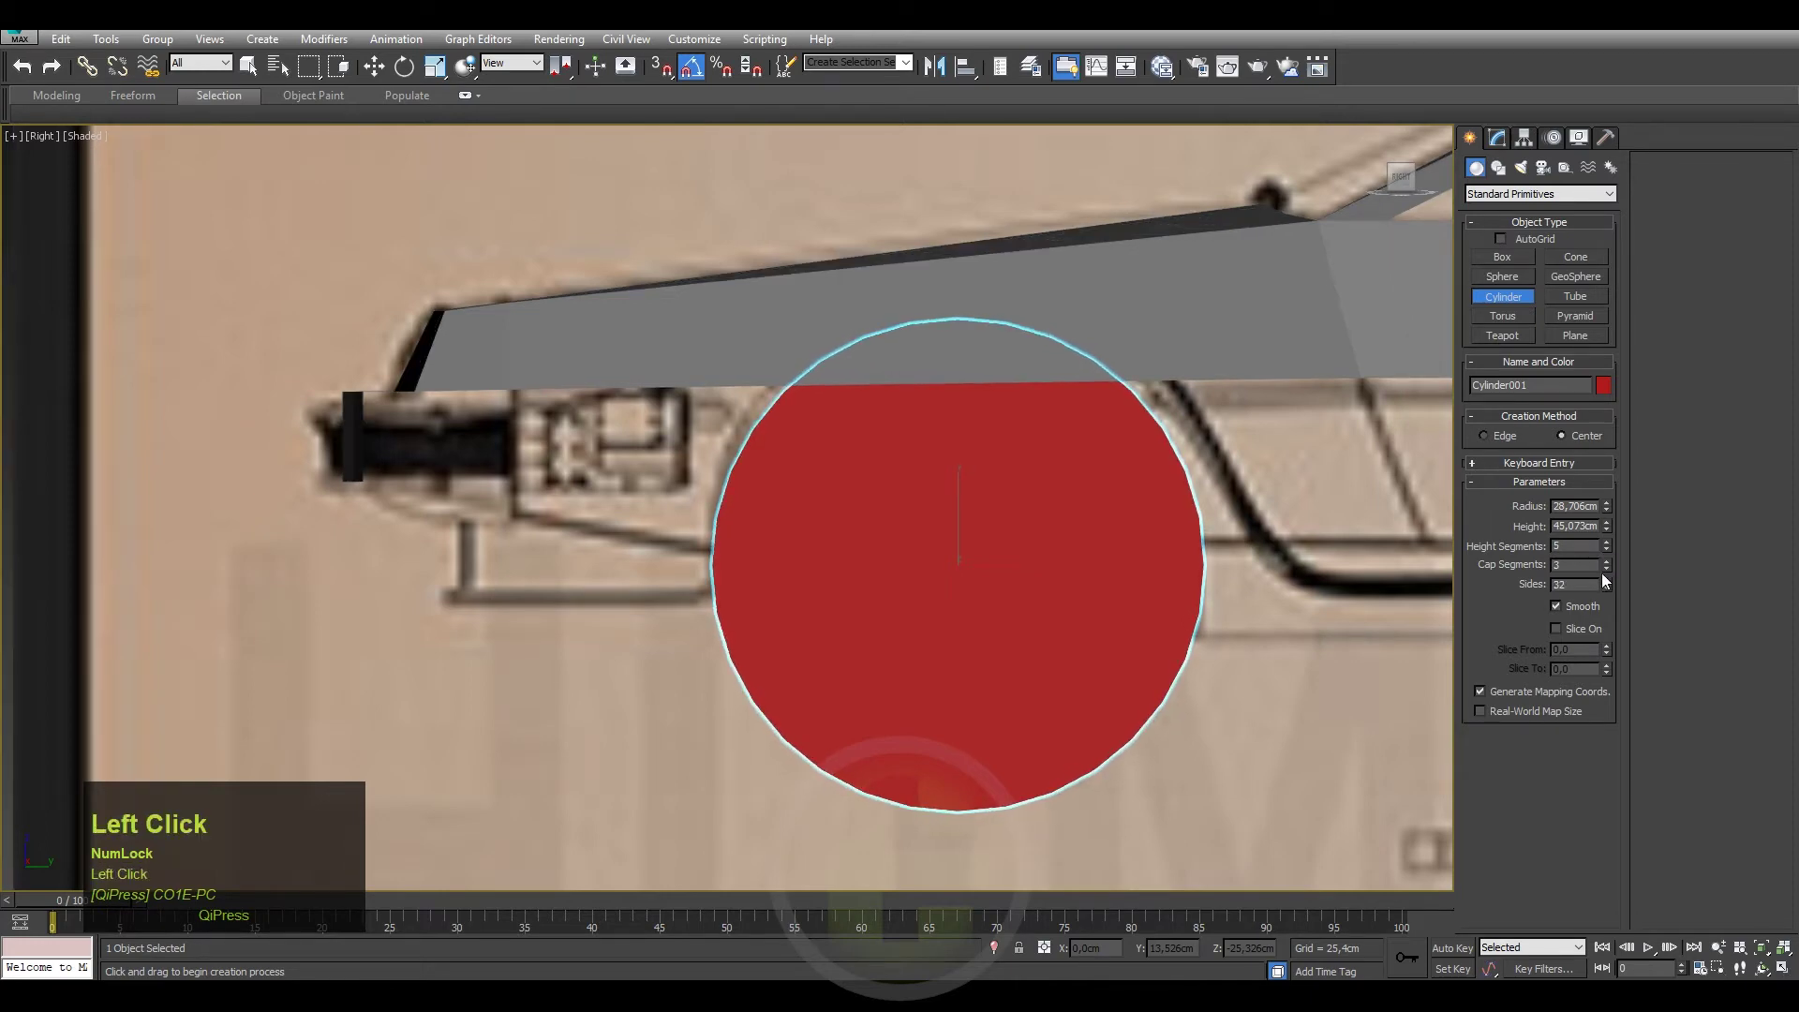
key(F4)
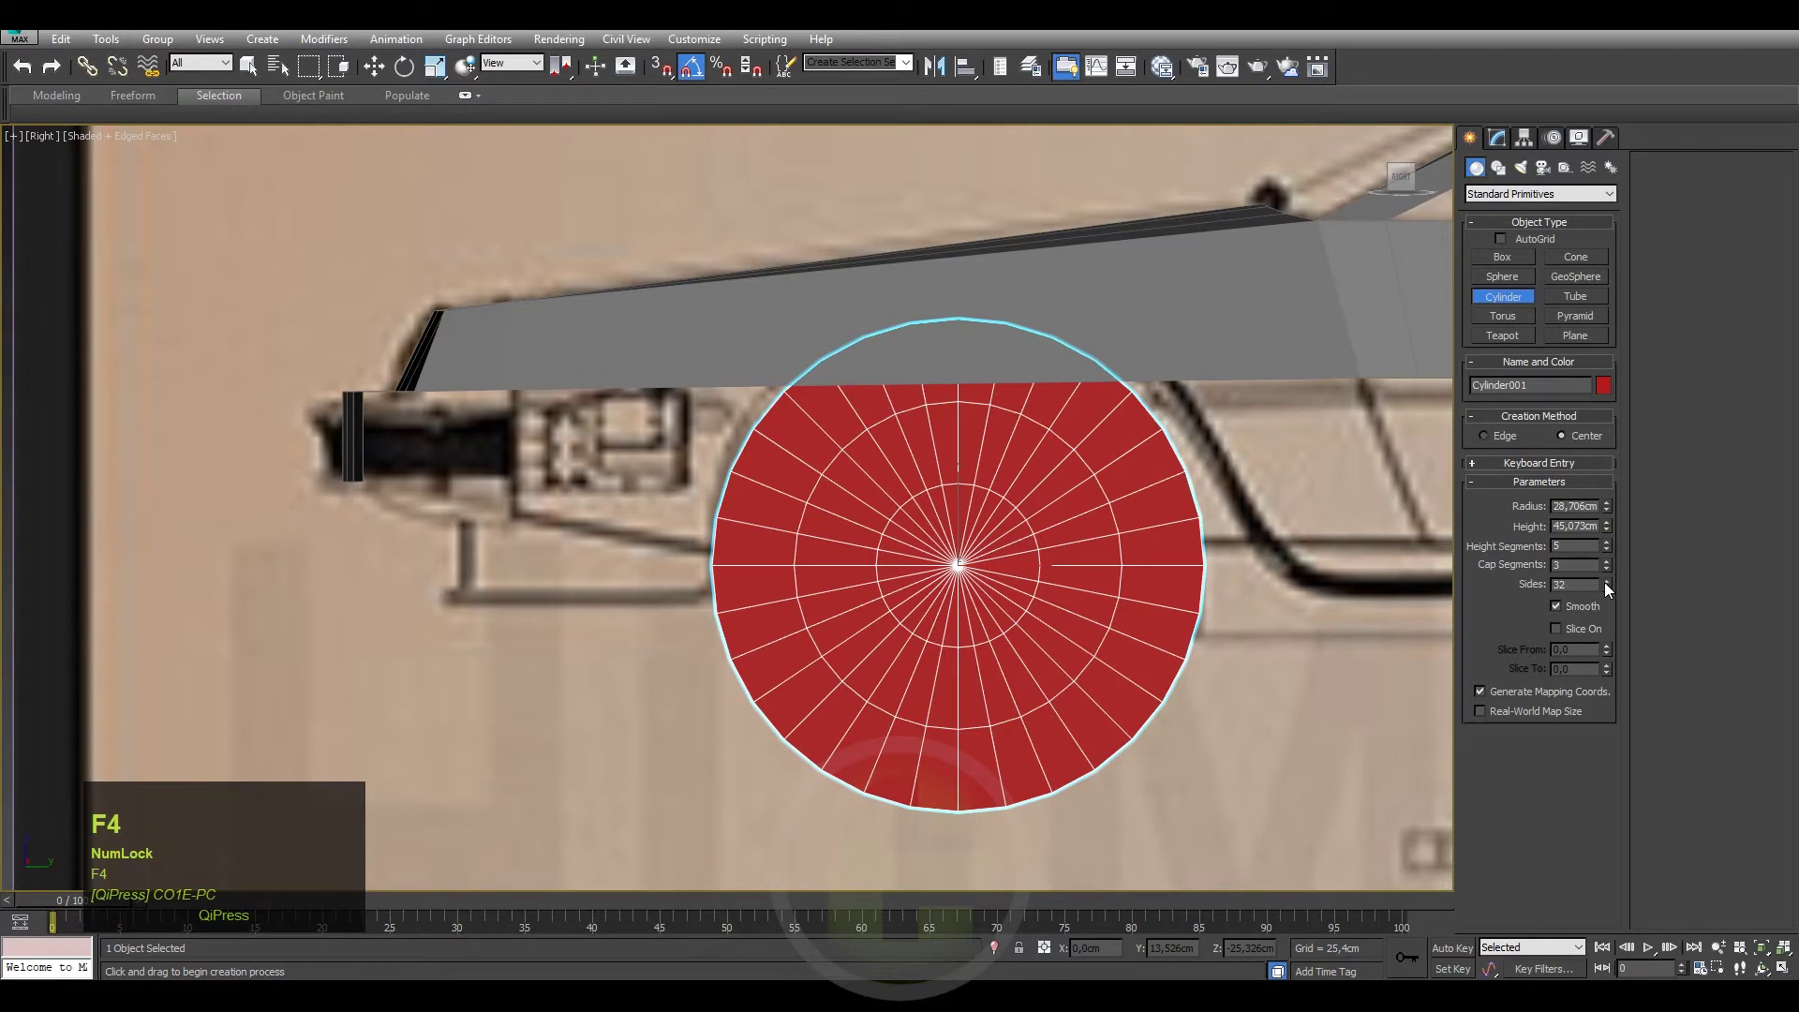
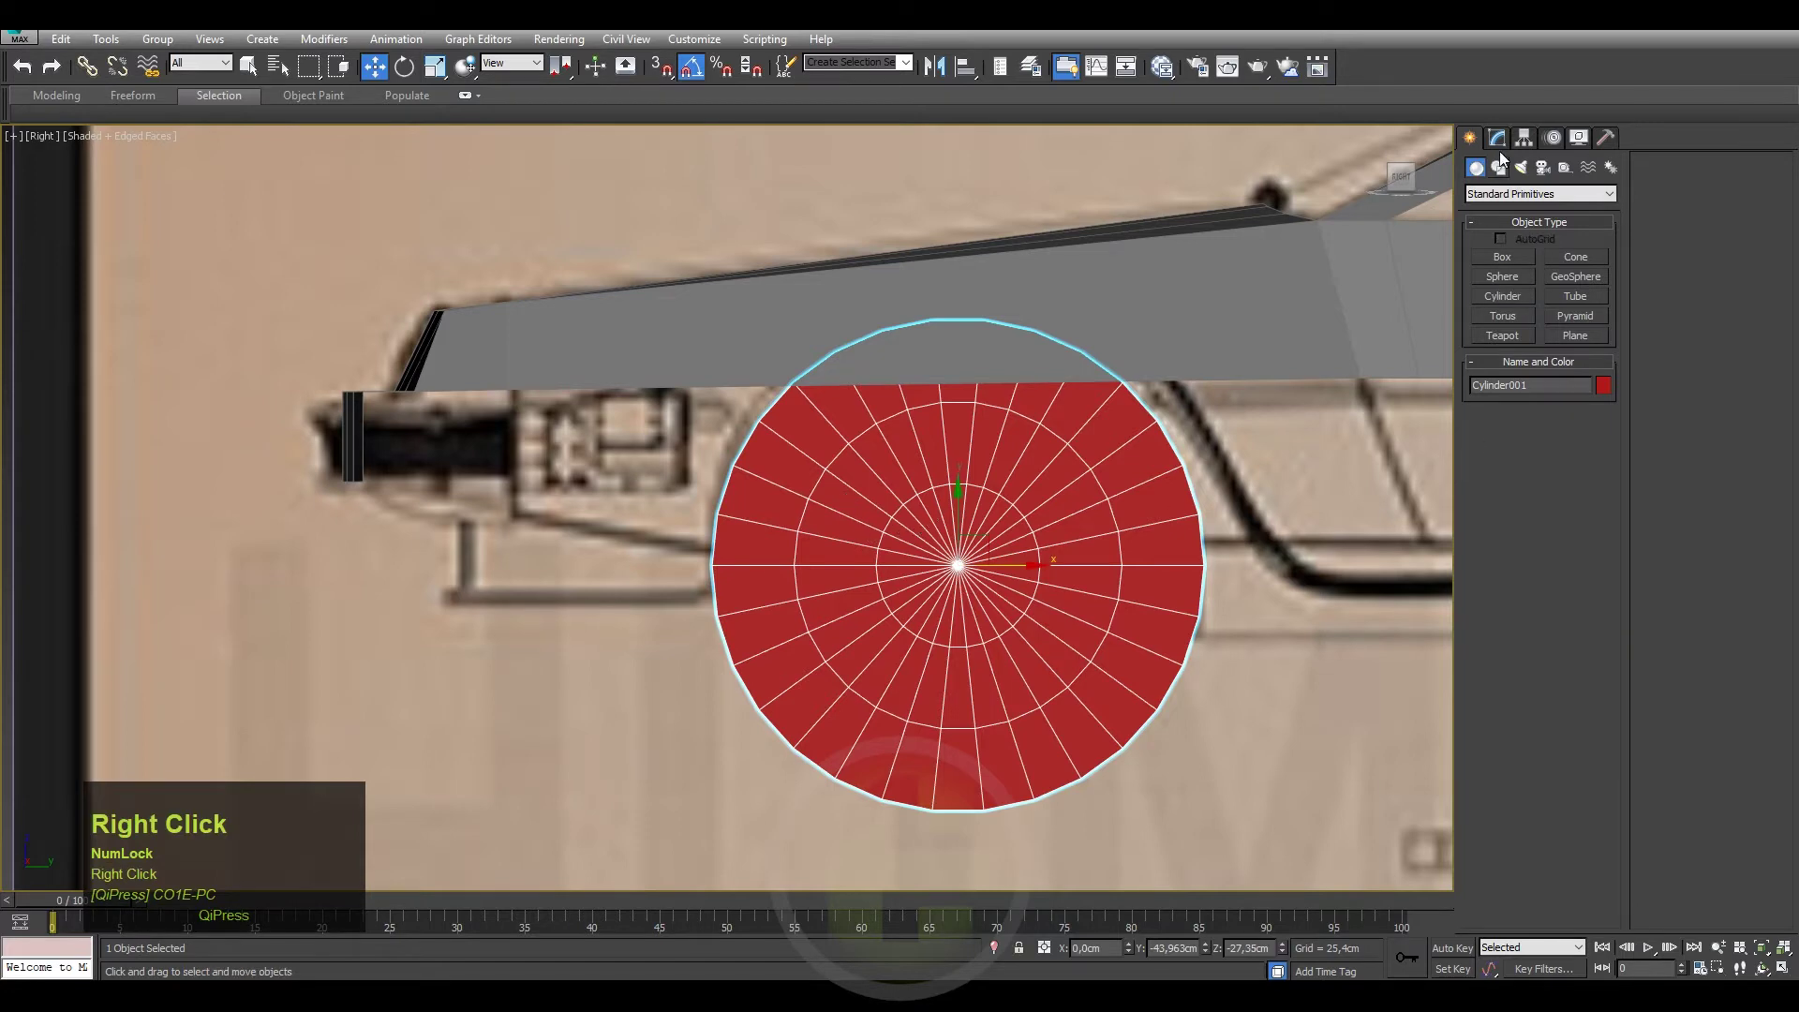
click(1507, 144)
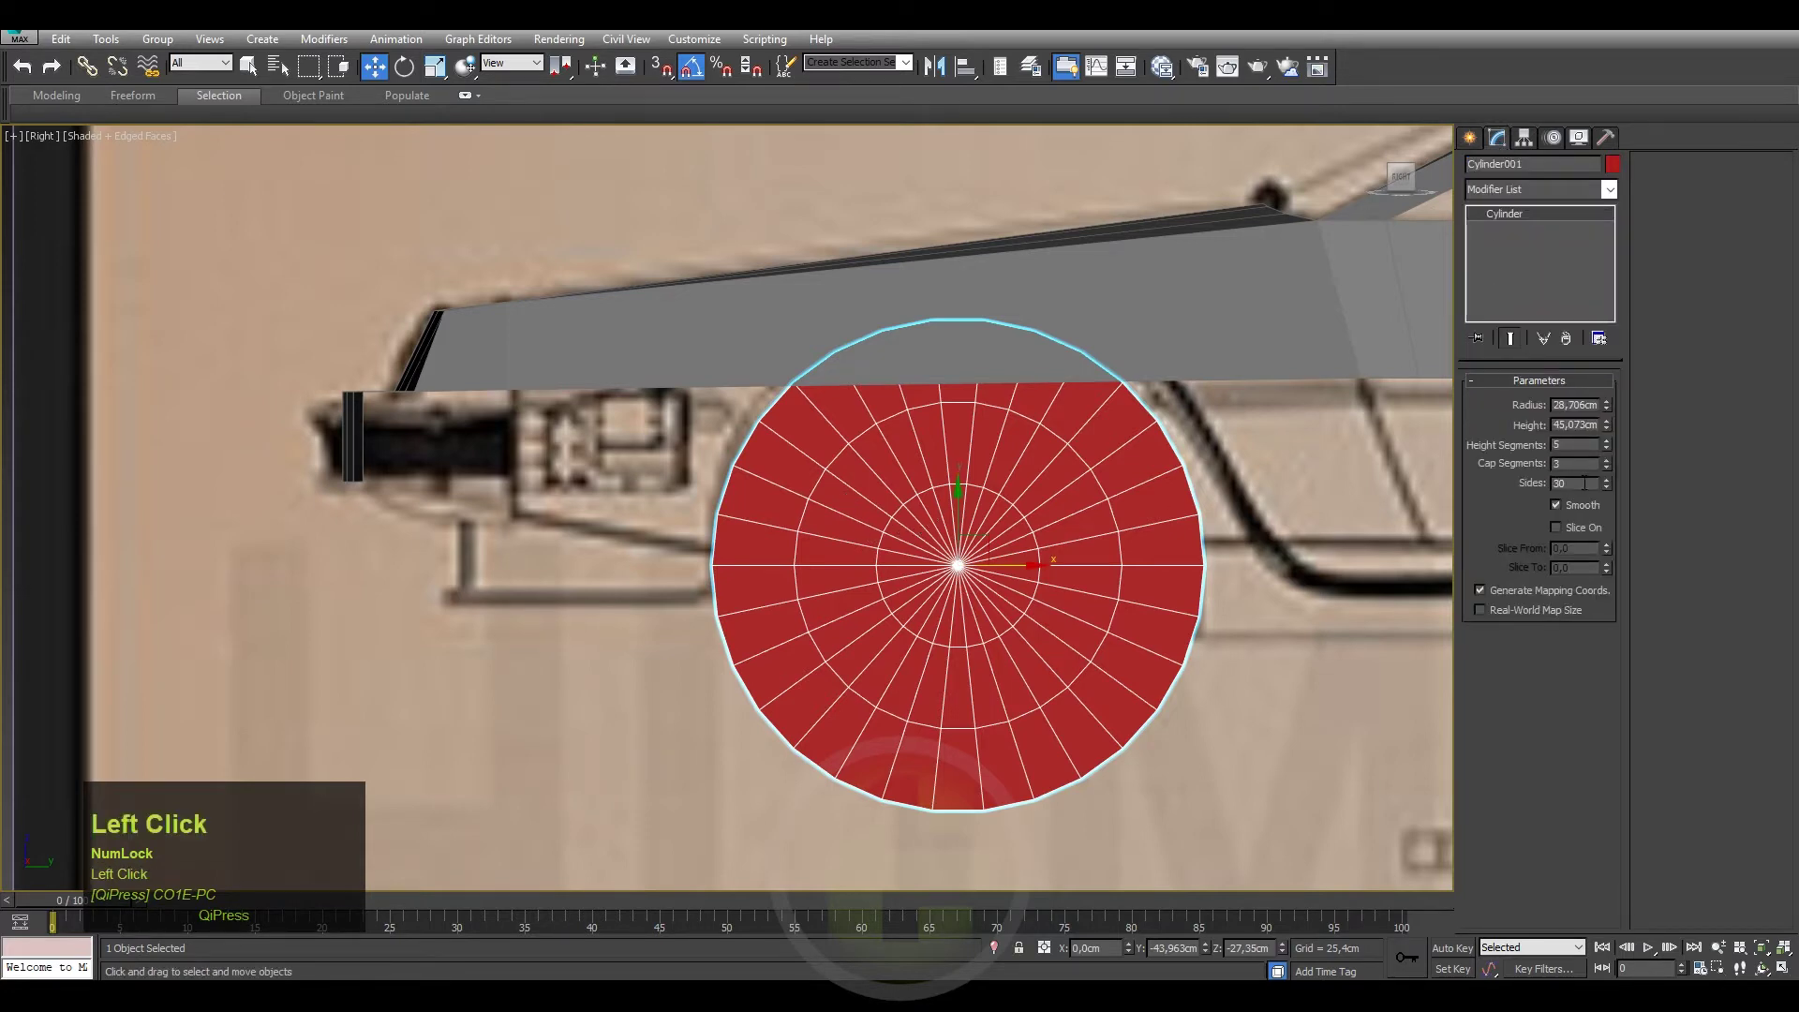
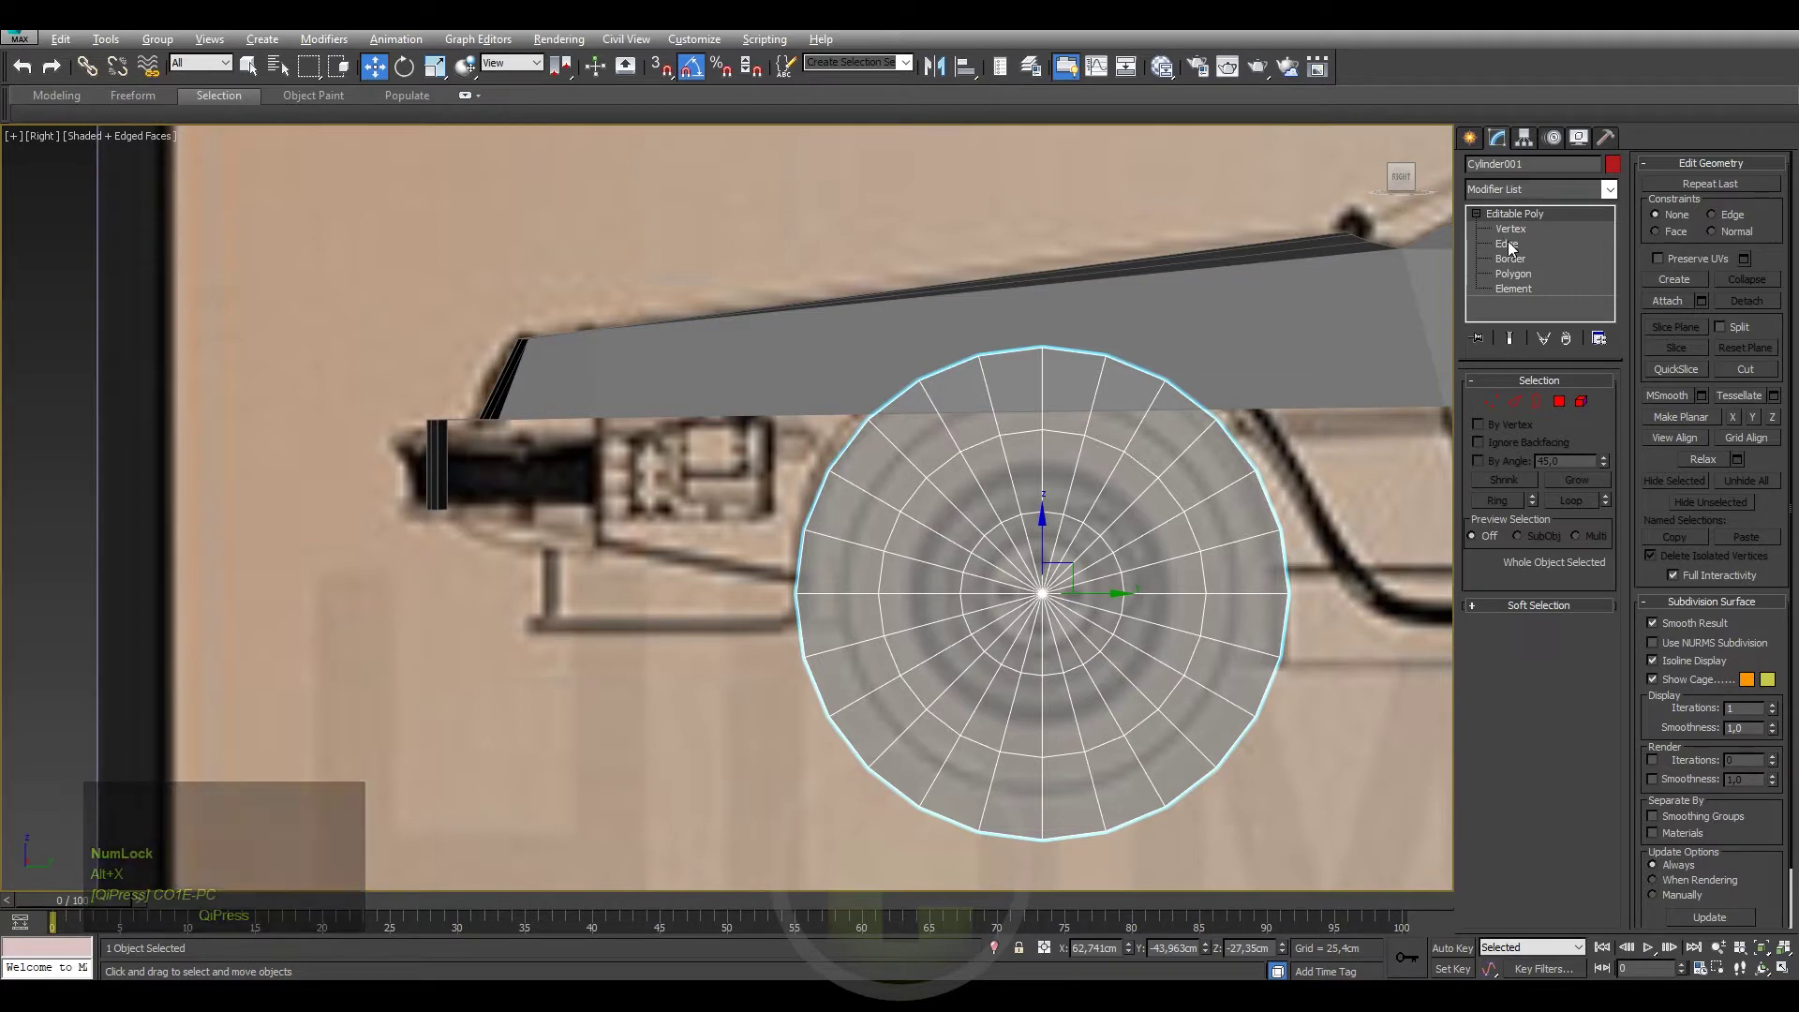
Delete the cylinder's cap and lower polygons, leaving an arch over the front wheel well.
click(1521, 281)
middle_click(1170, 708)
click(1191, 812)
key(Delete)
click(1043, 671)
key(Delete)
click(991, 351)
key(Delete)
click(937, 567)
key(Delete)
click(1092, 417)
key(Delete)
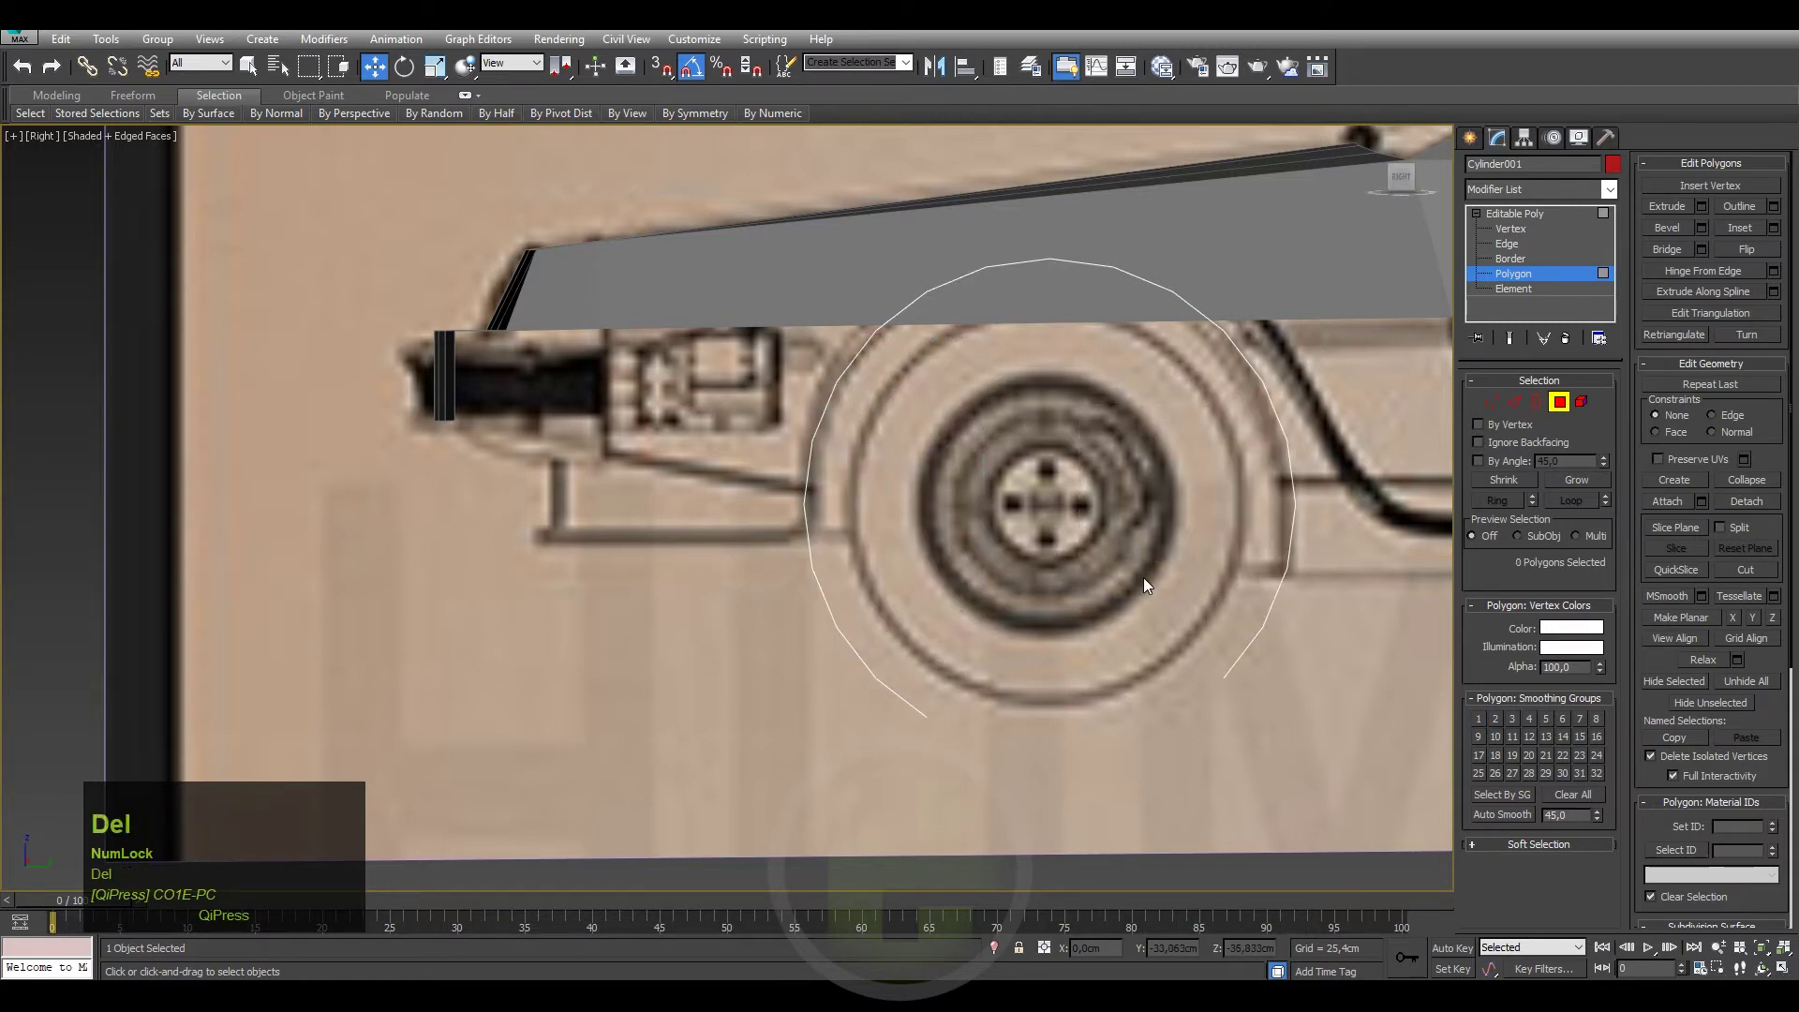
click(1329, 610)
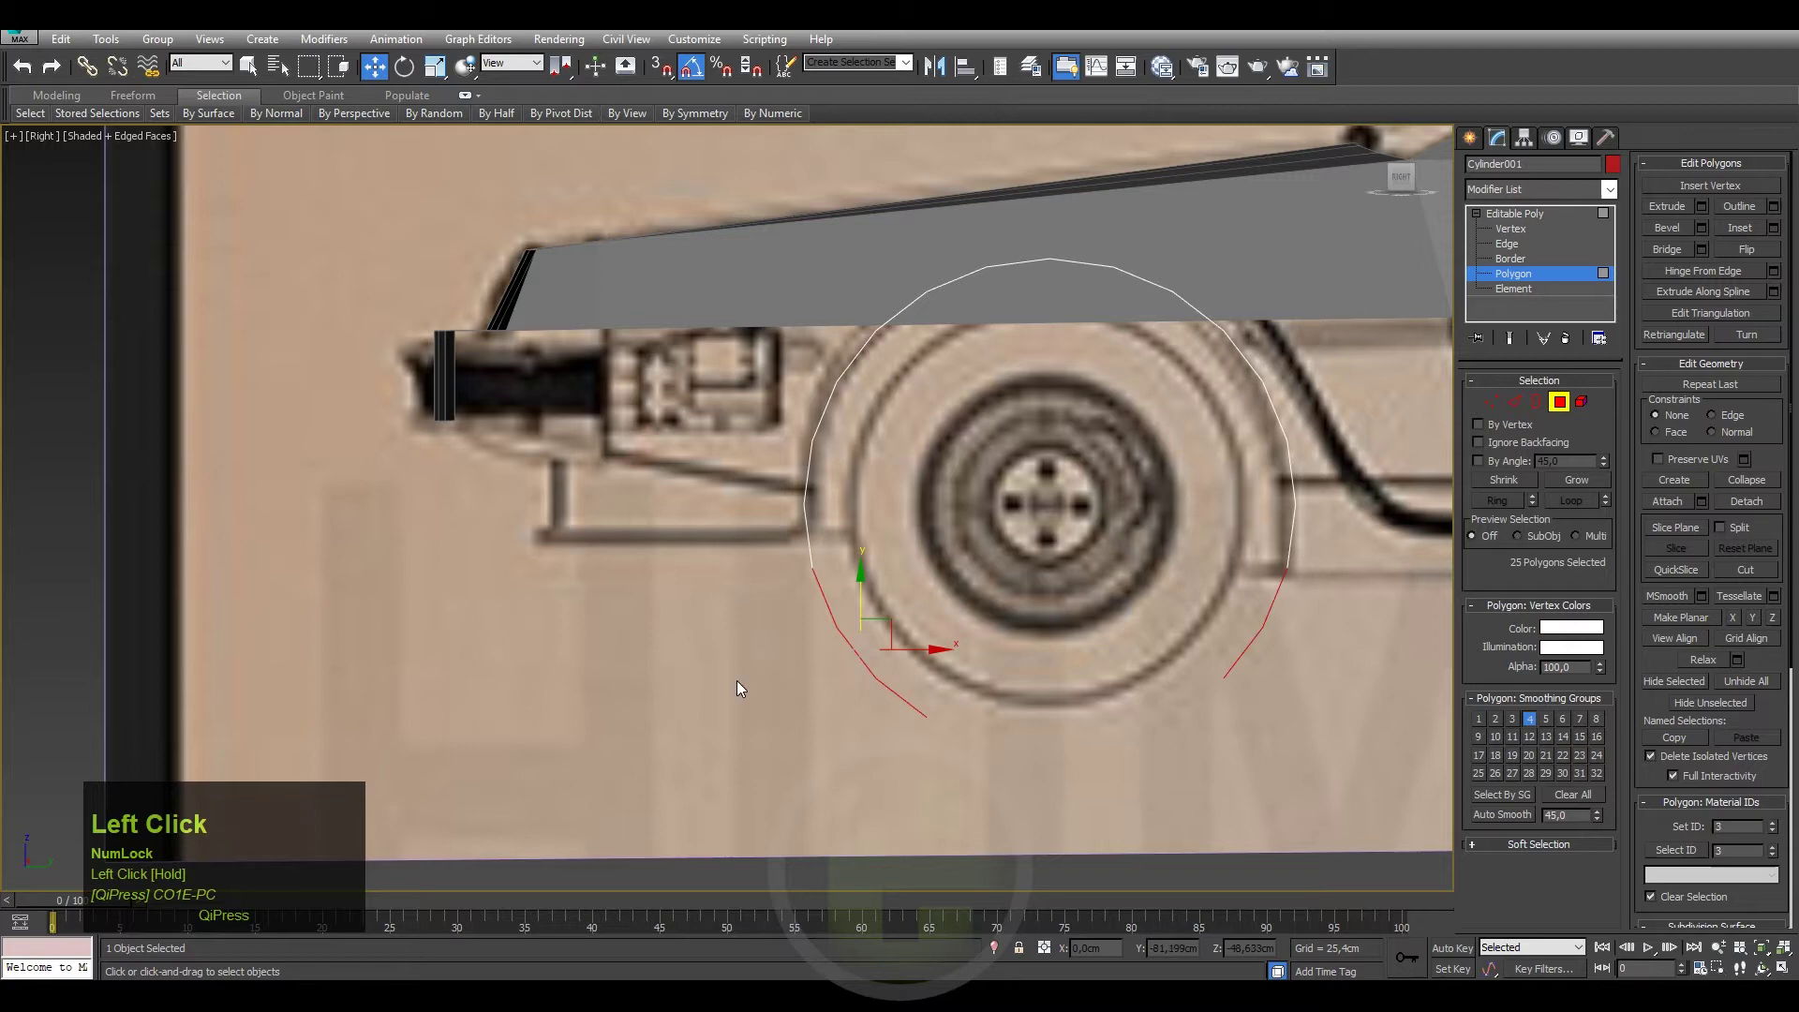
key(Delete)
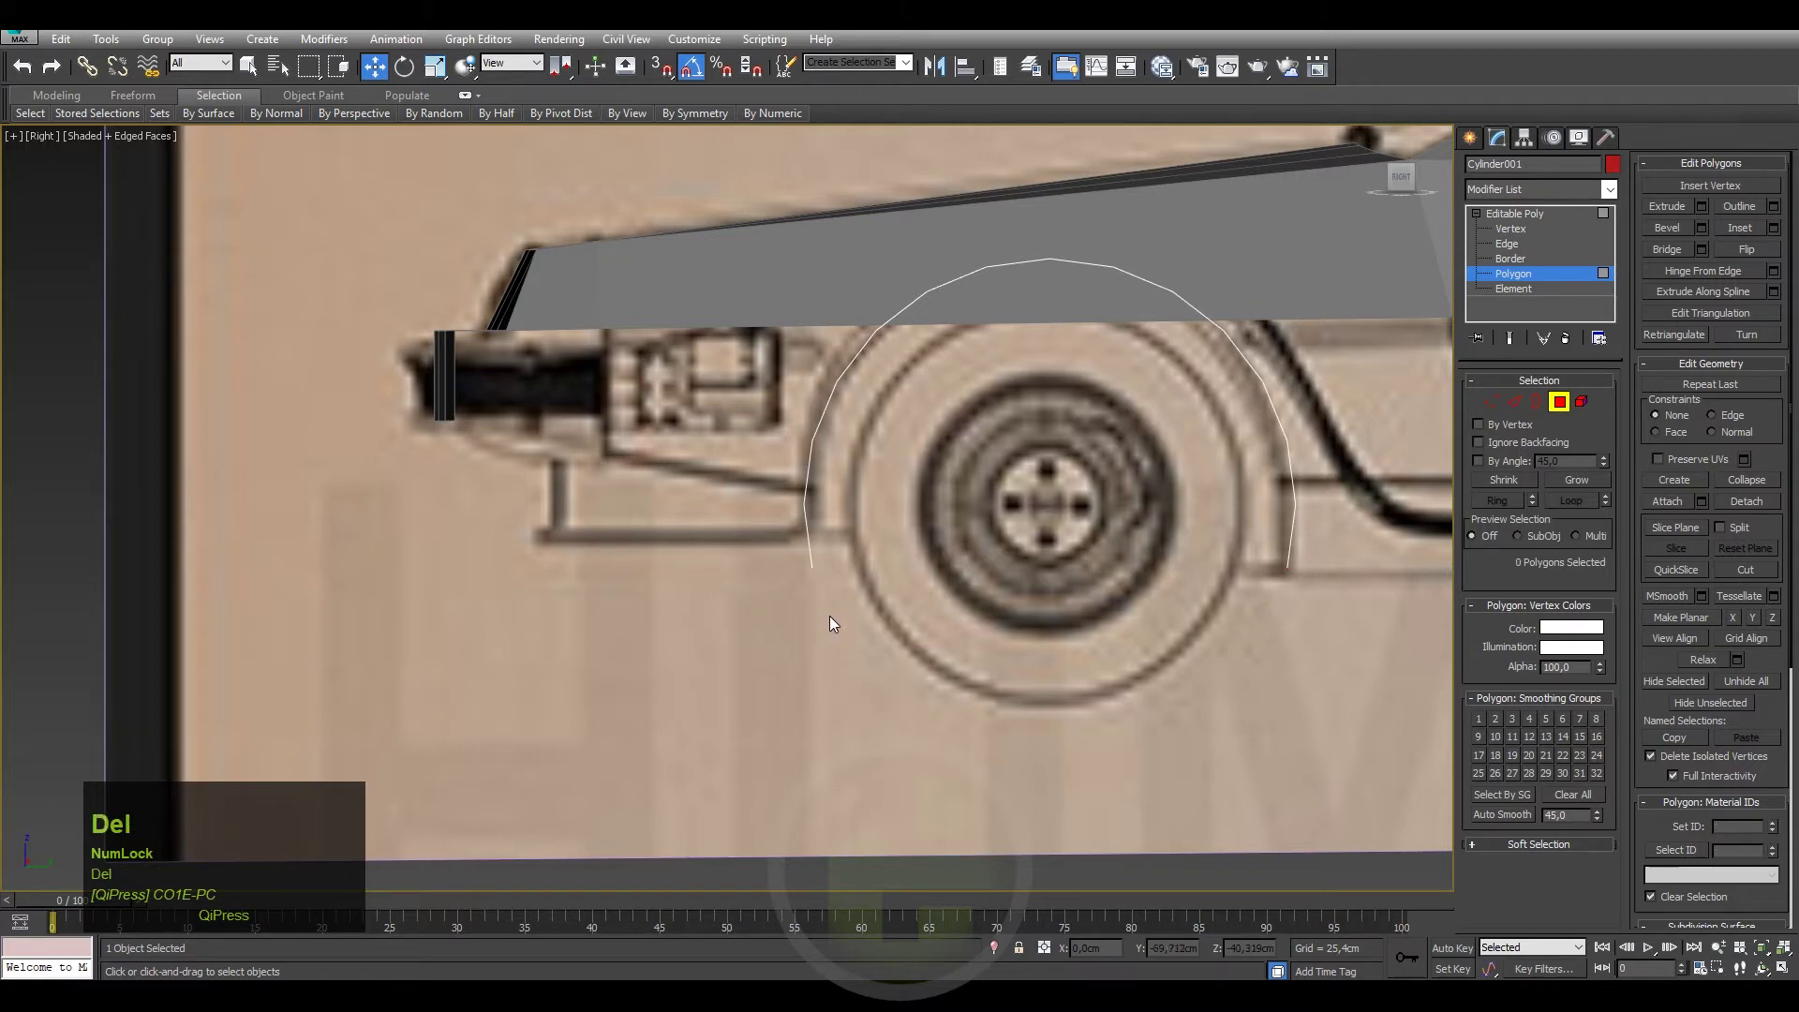
click(840, 559)
key(Delete)
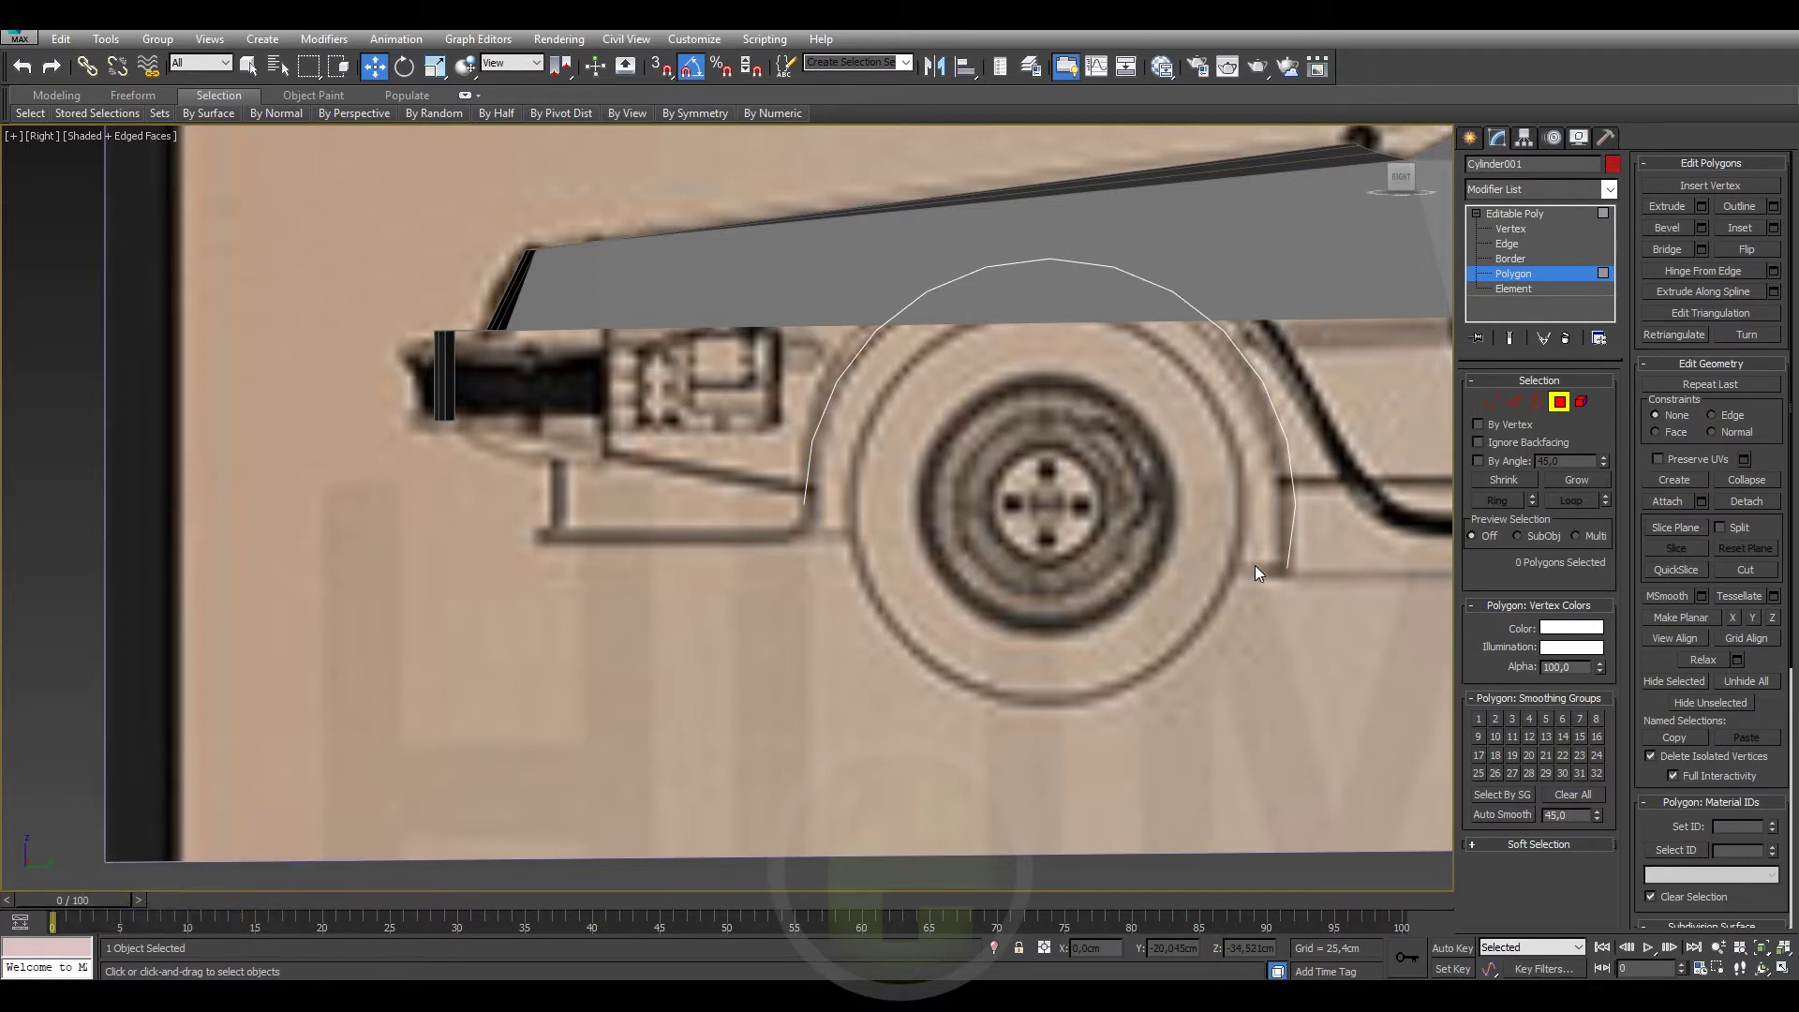
Select the arch's end vertices and edges and delete the leftover segments.
key(1)
drag(1268, 560, 888, 485)
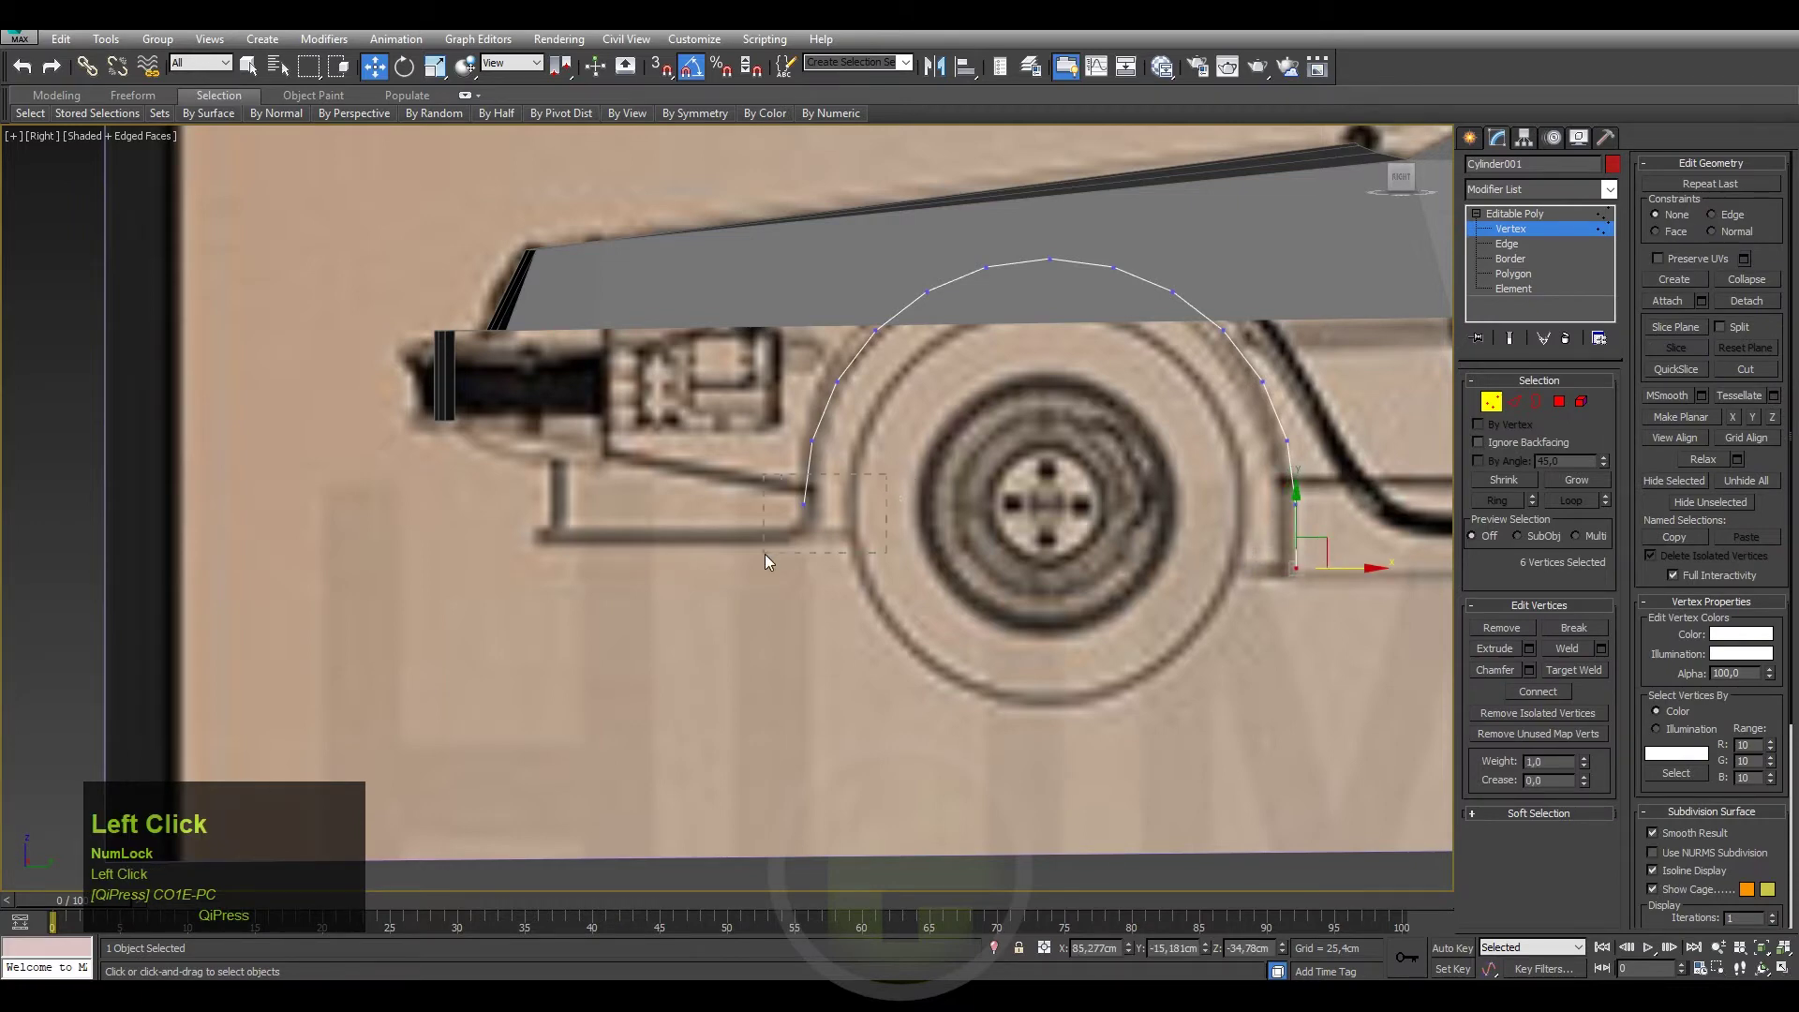
drag(803, 467, 1000, 509)
key(ctrl+z)
click(1509, 250)
click(741, 497)
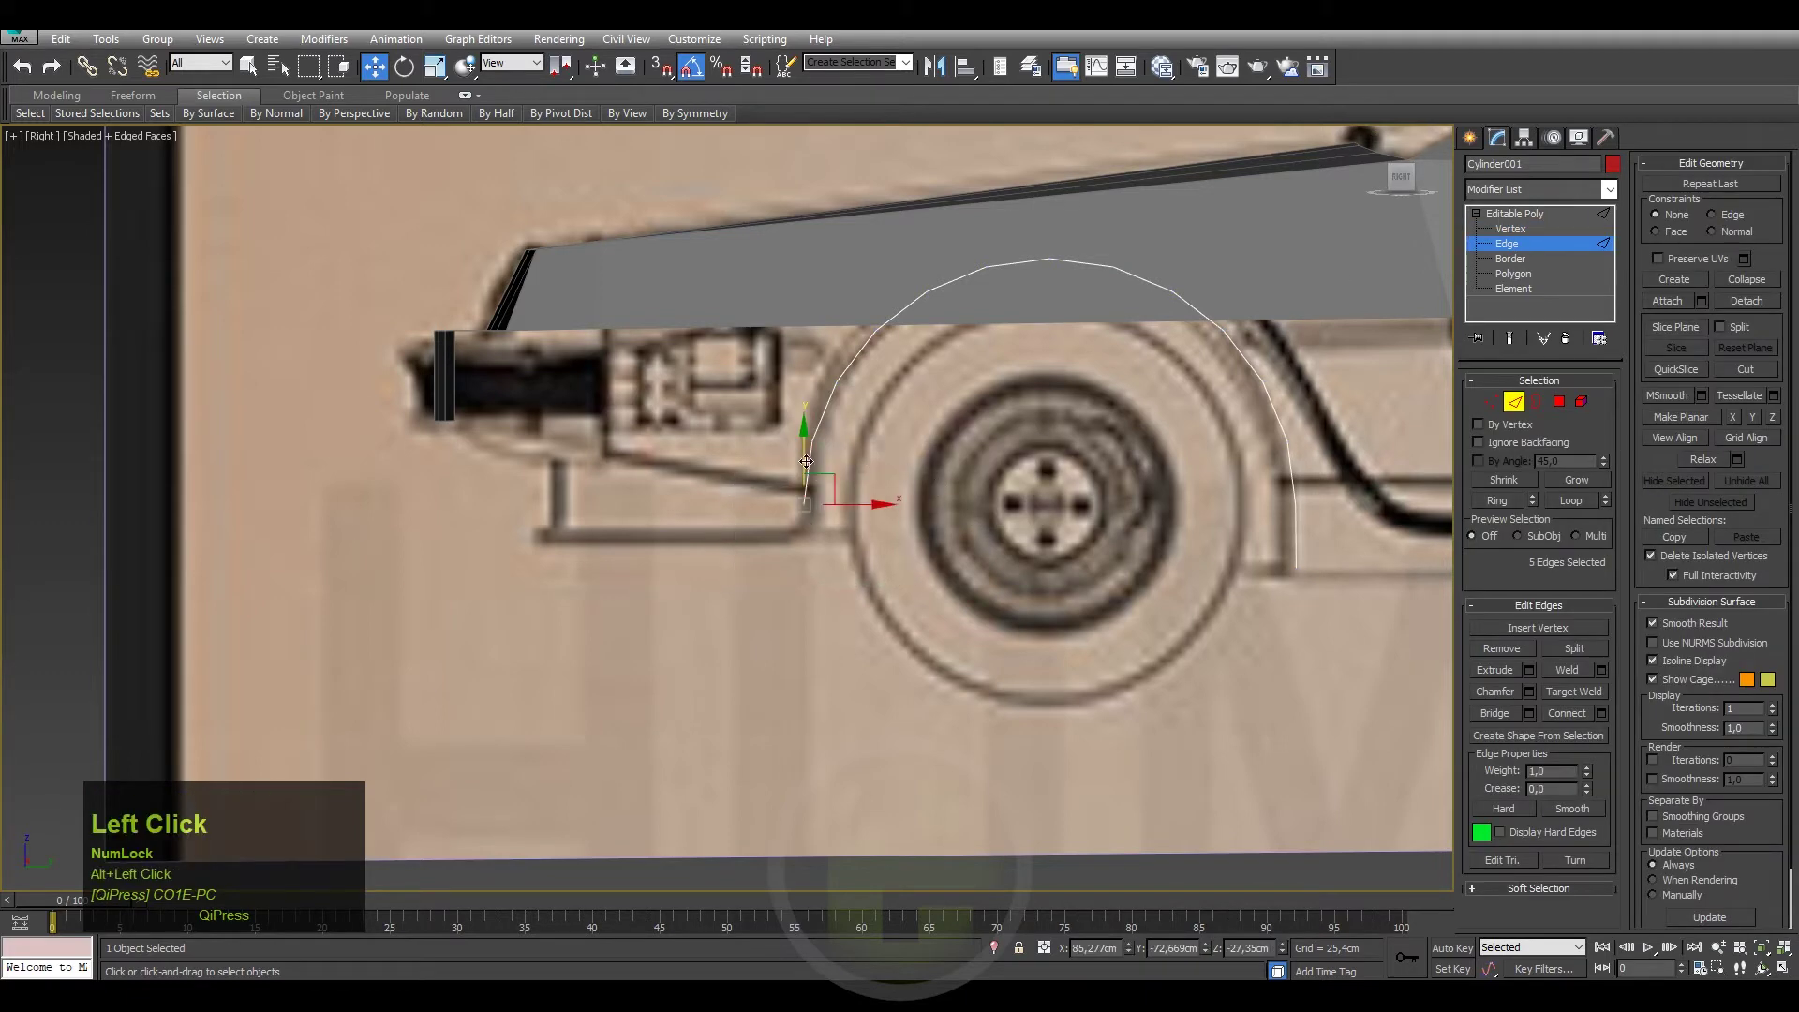
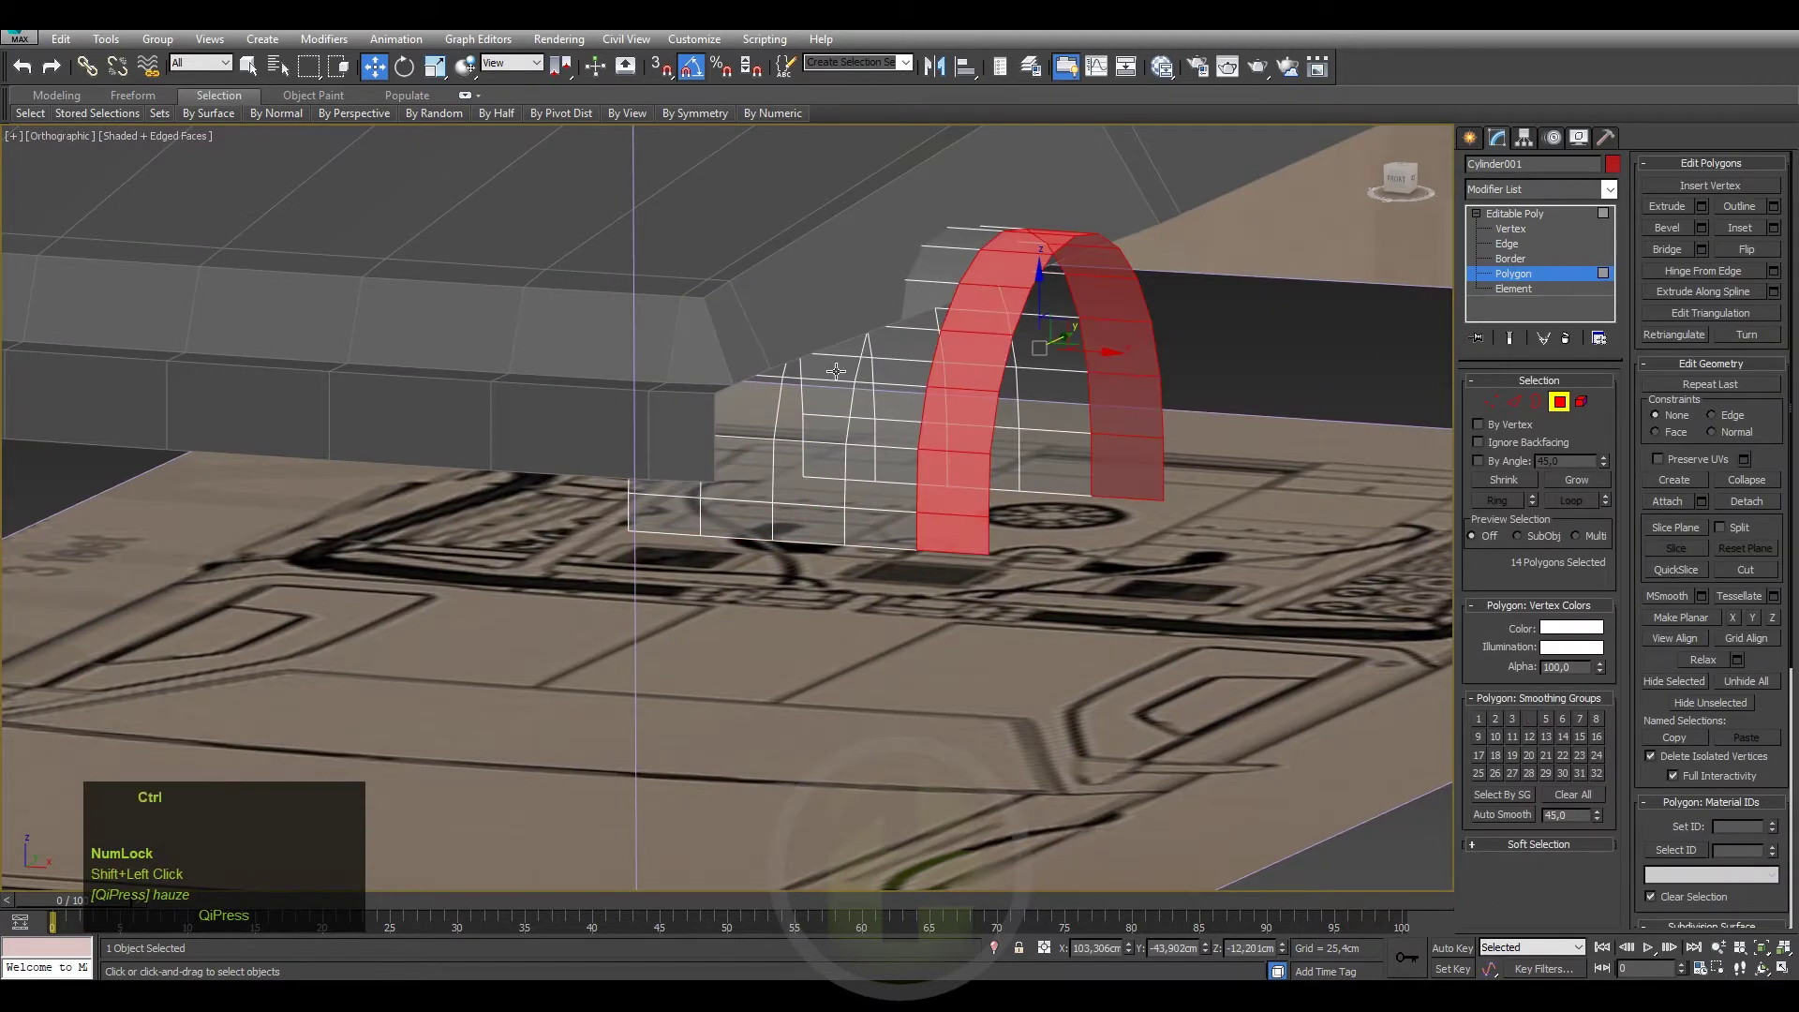
key(Delete)
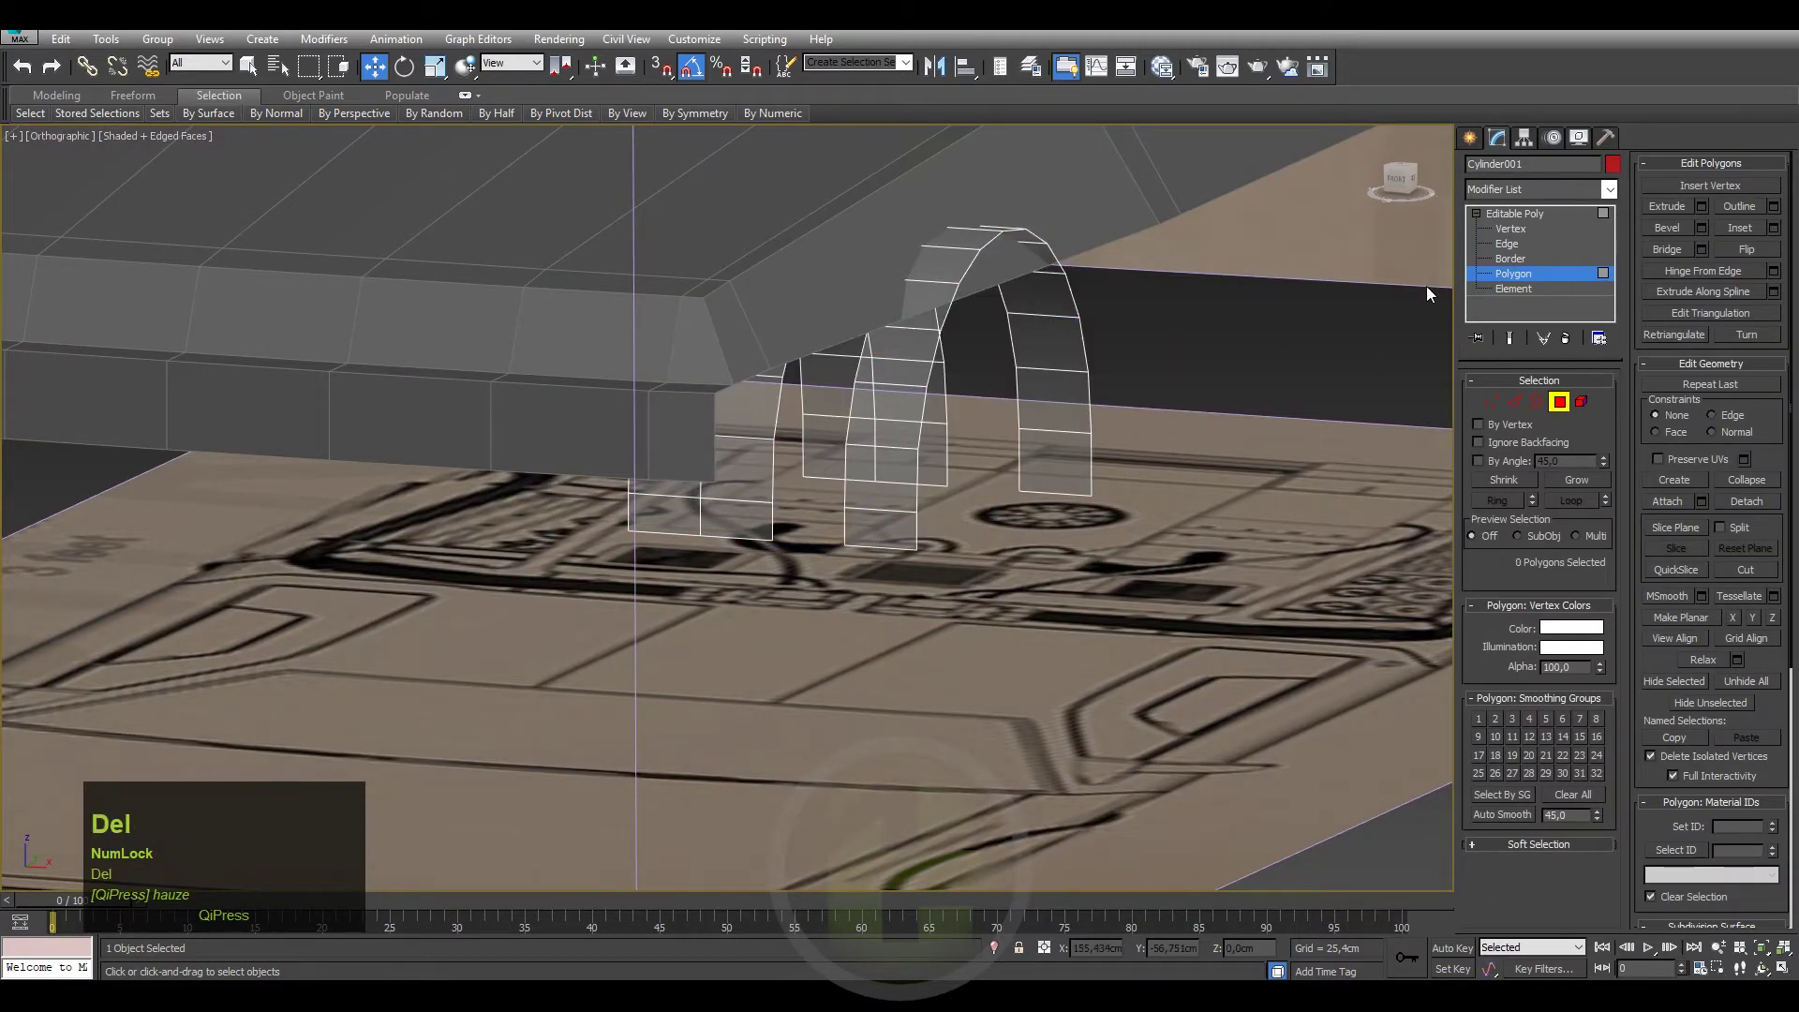
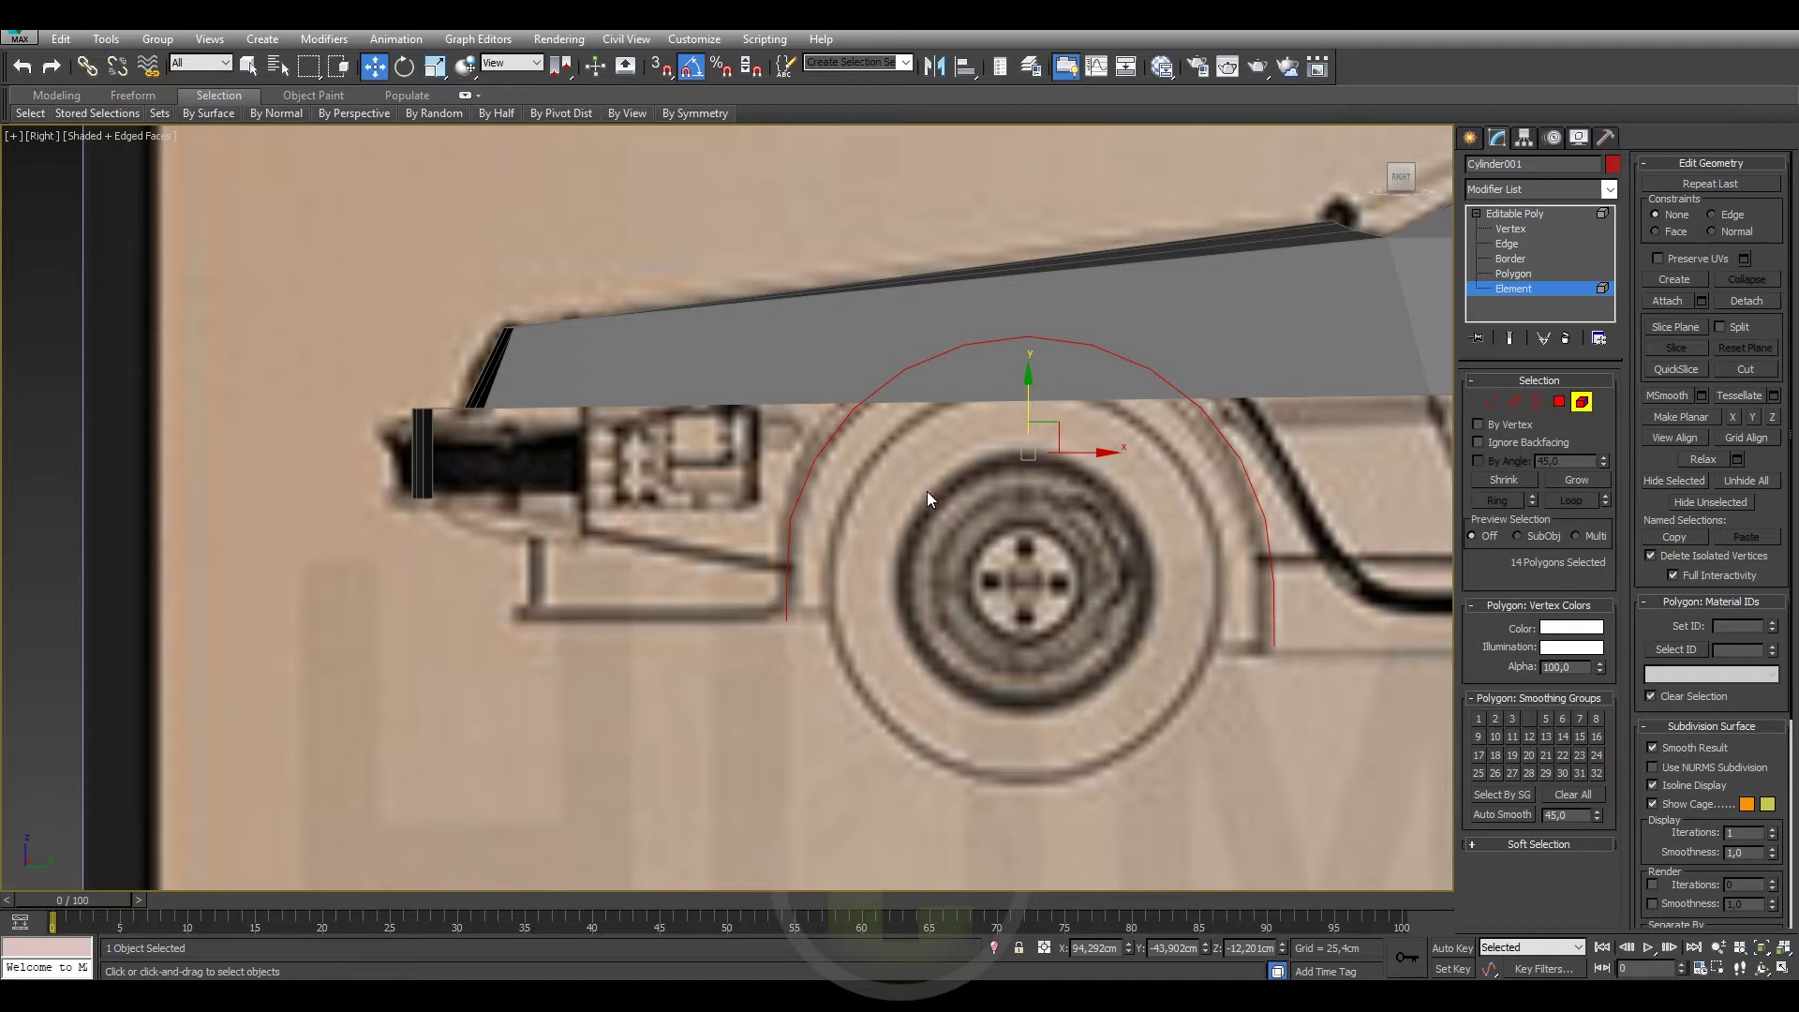
Extrude the arch edges into a thin wheel-arch band, then select the car body.
key(alt+Num_Lock)
drag(945, 495, 1516, 244)
click(1515, 245)
drag(1231, 426, 1288, 430)
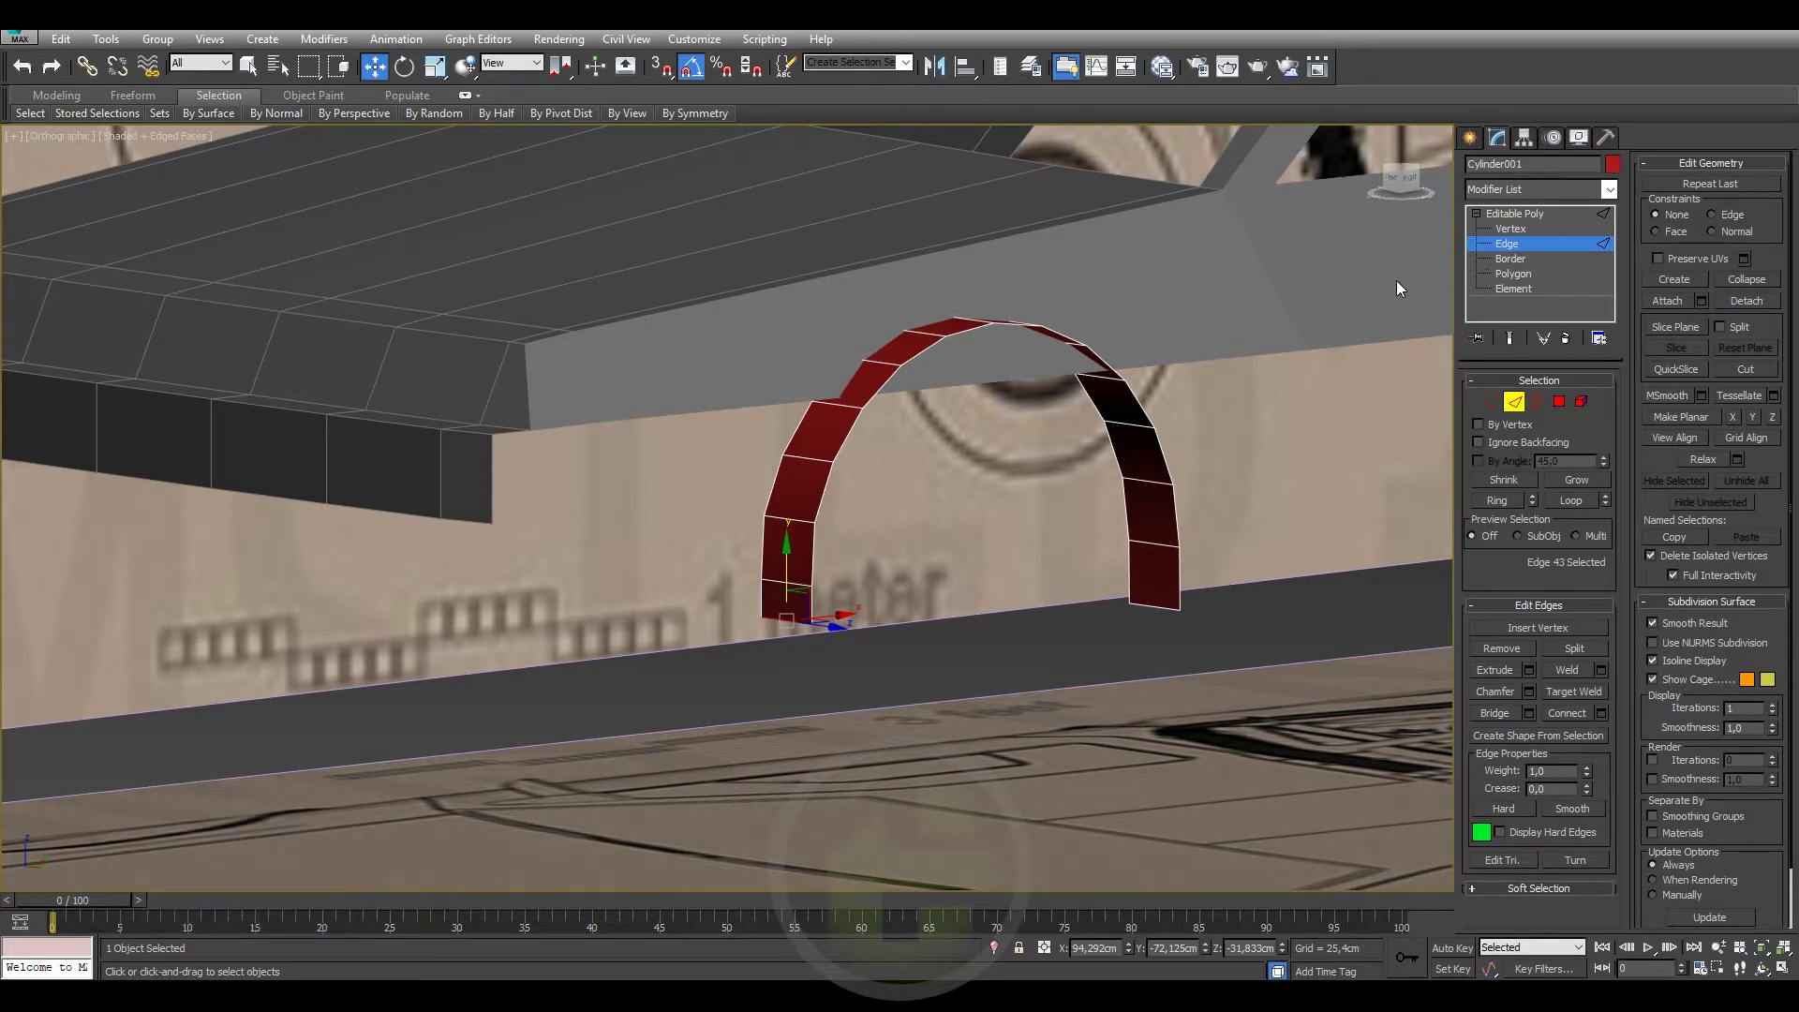
click(1225, 309)
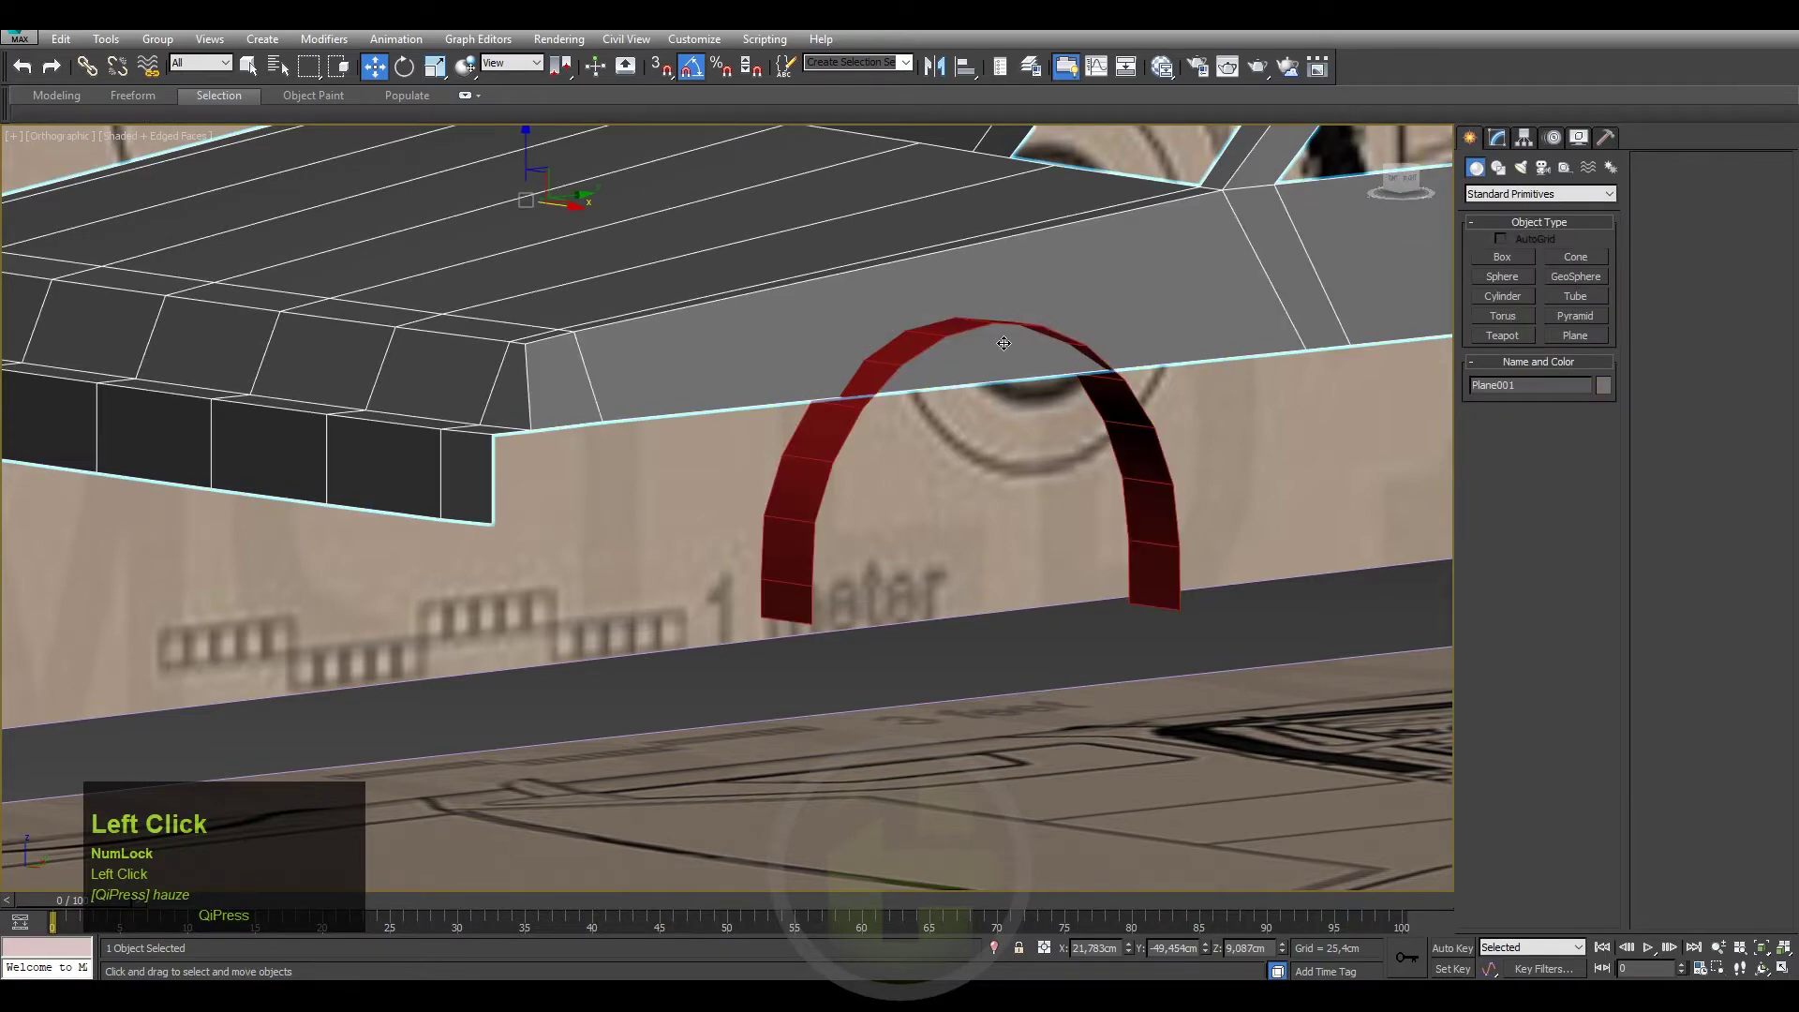
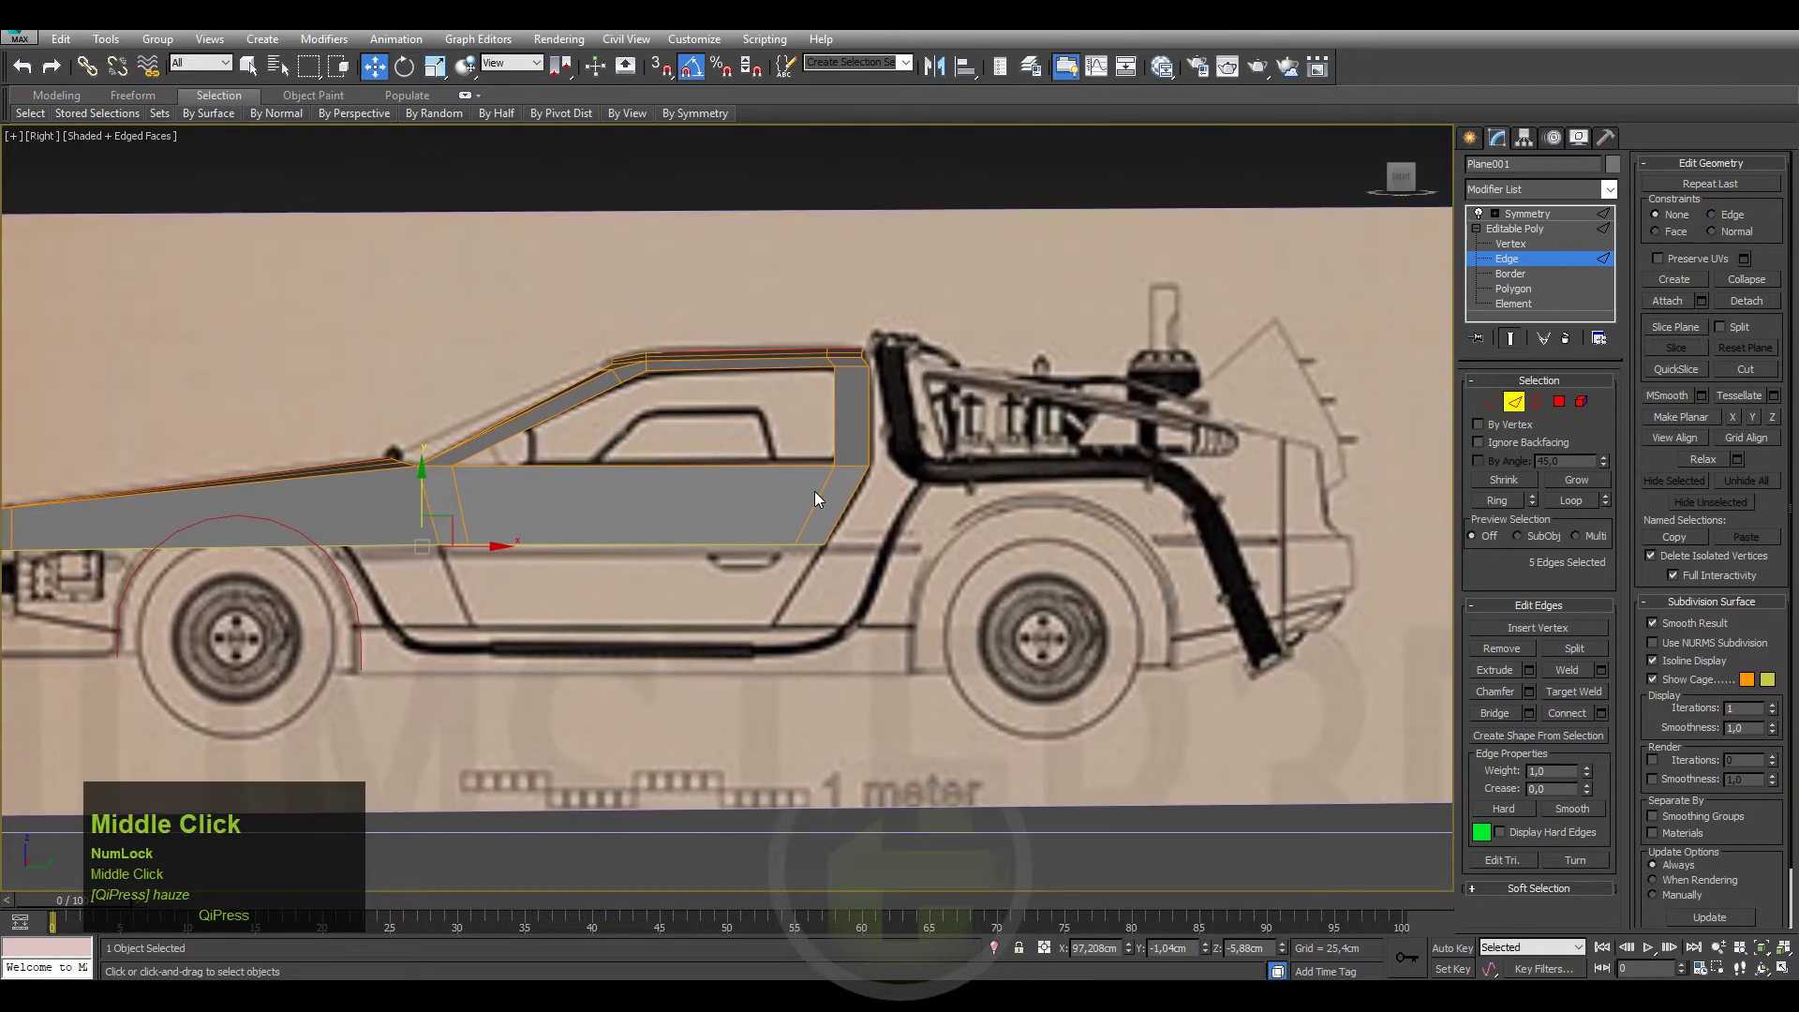
Zoom out to view the body's lower side band against the side blueprint.
scroll(down, 3)
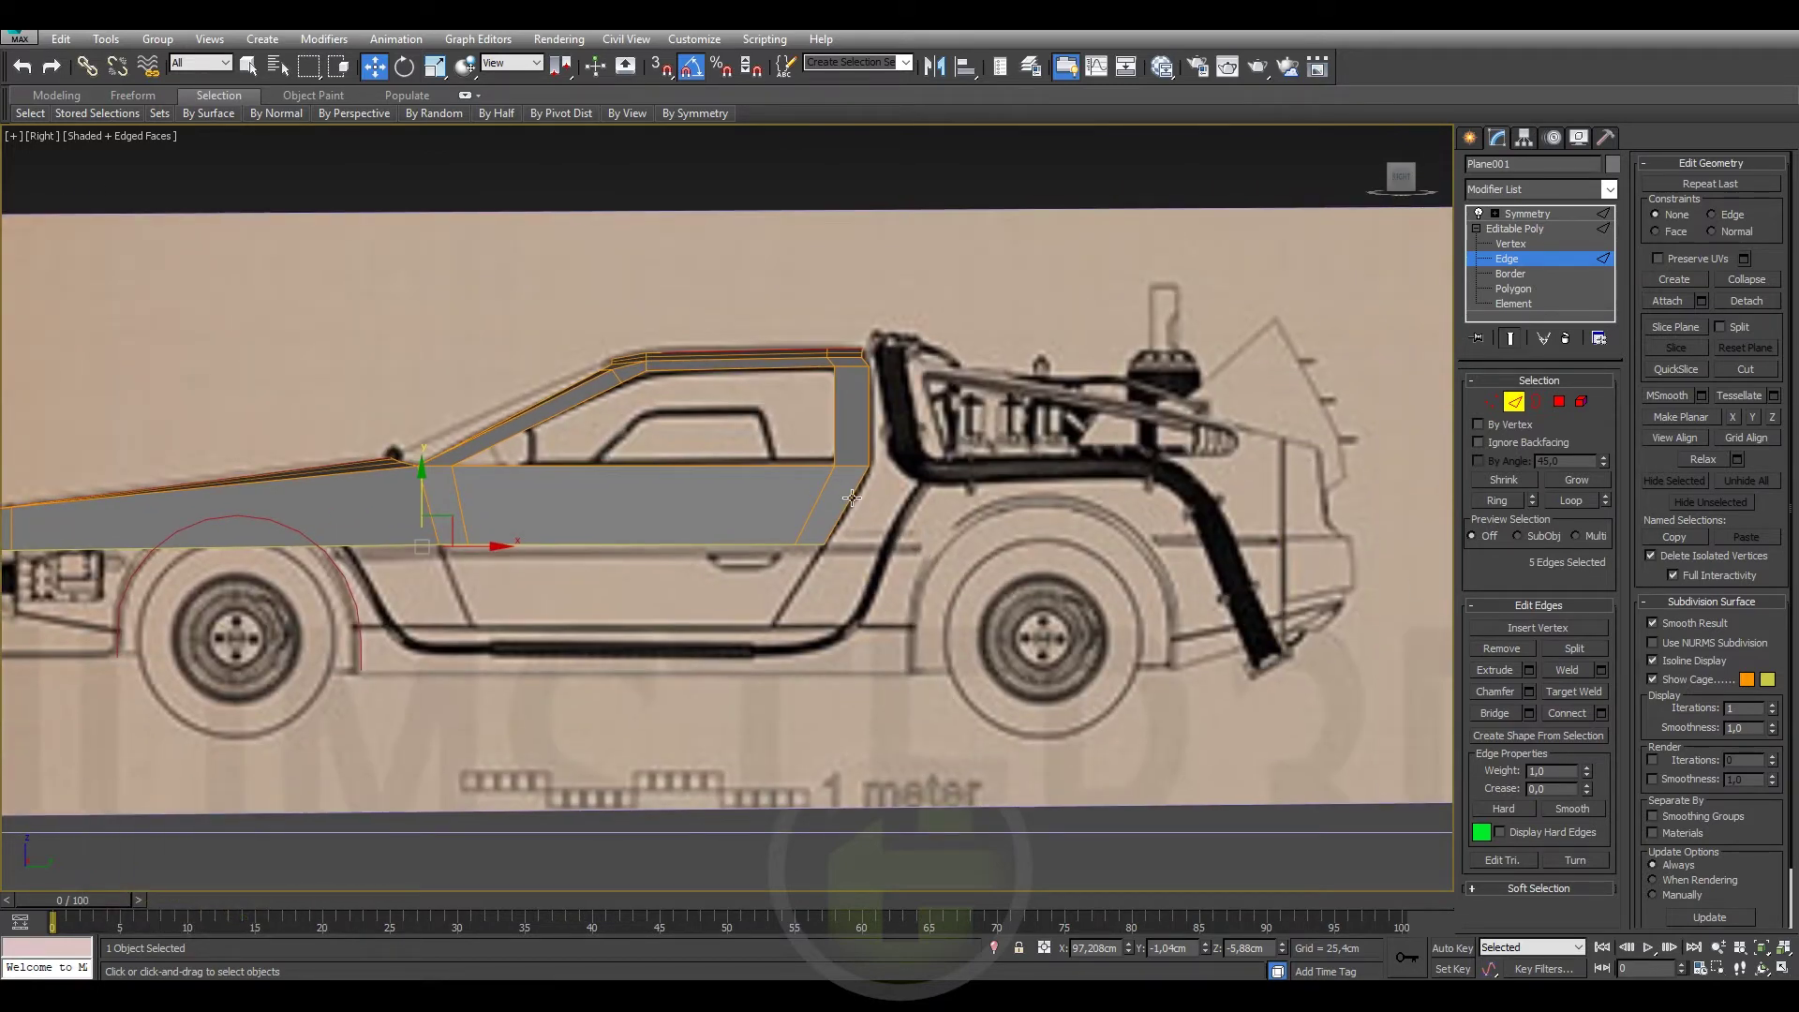
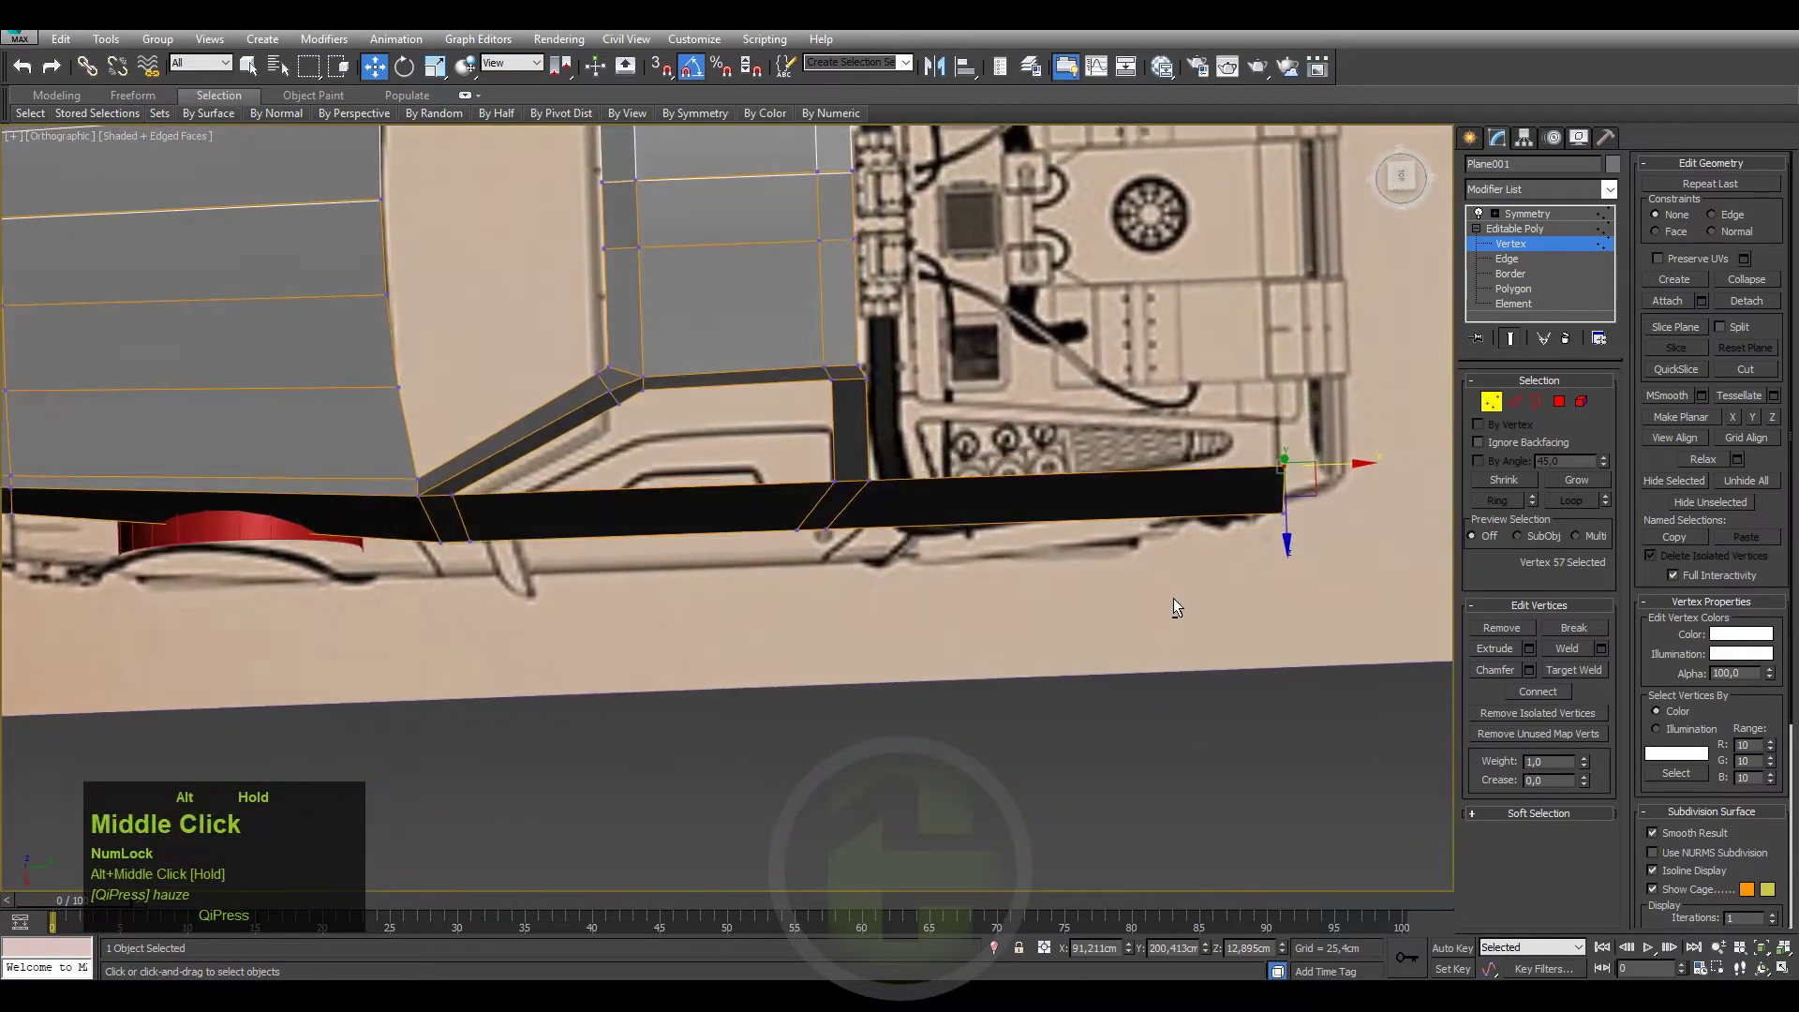
Square off the rear sill vertex, make the body see-through with Alt+X and marquee-select the bottom edges.
click(1402, 182)
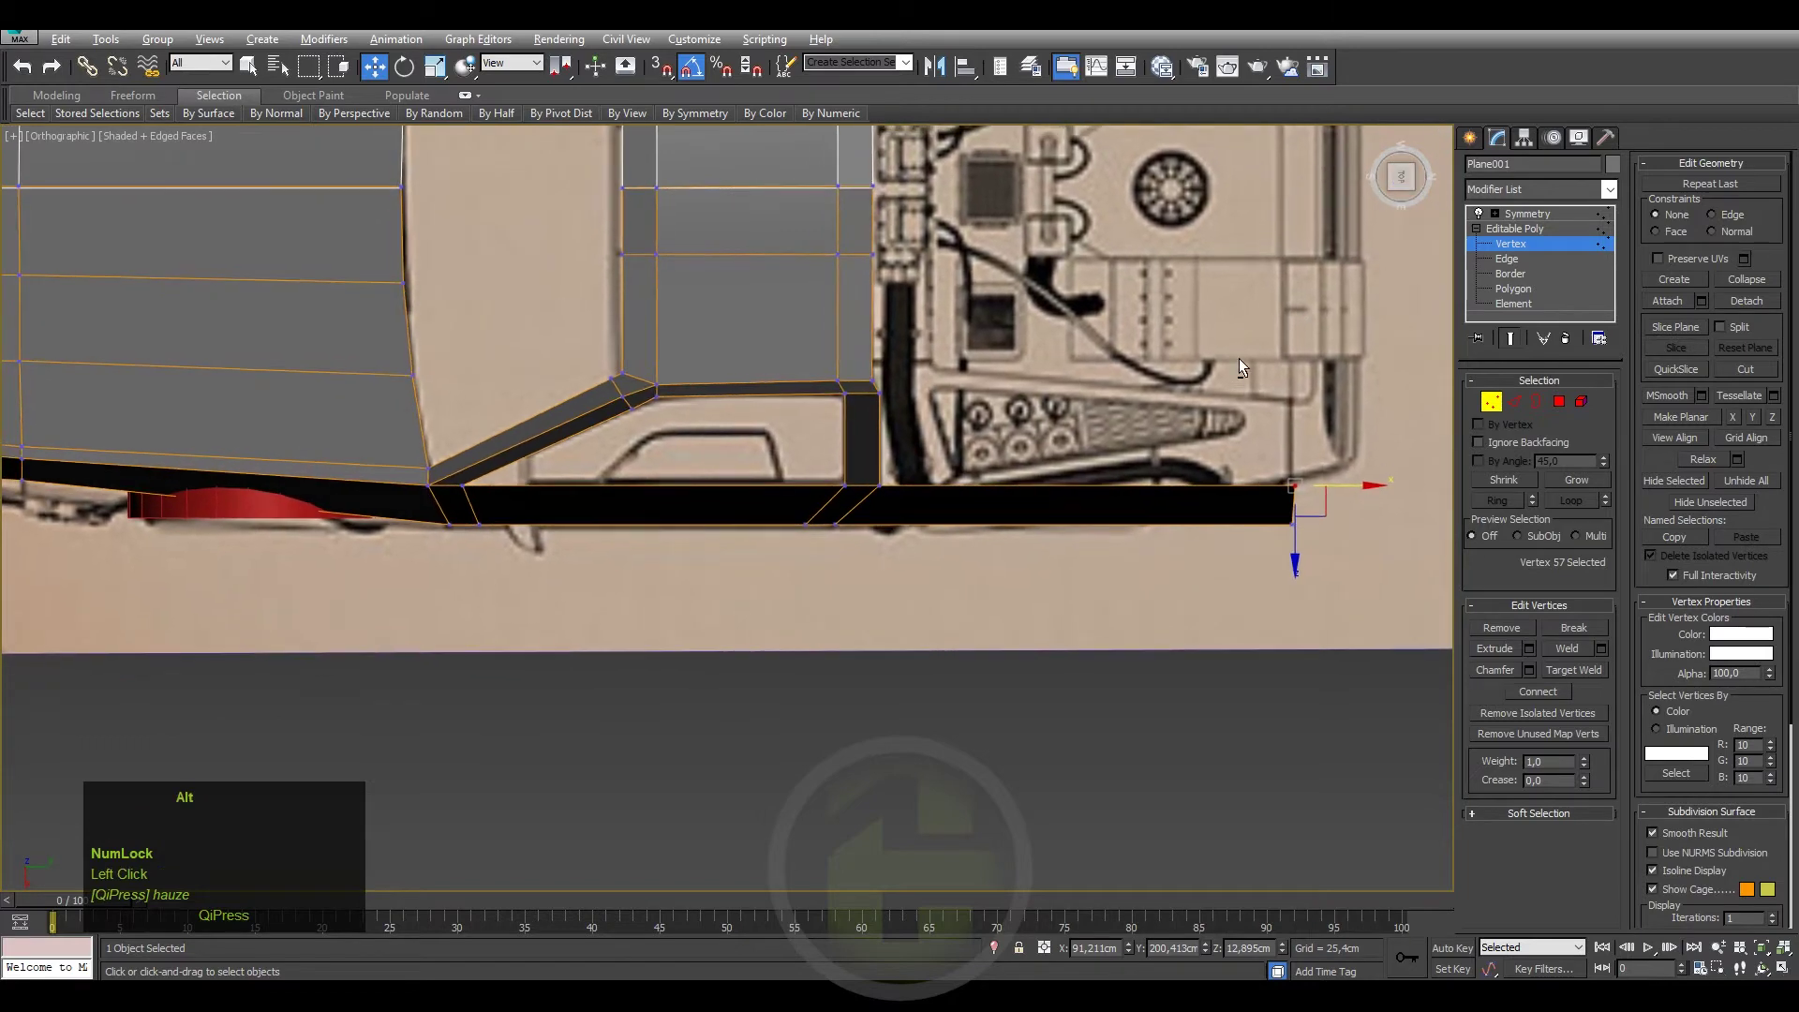
key(alt+x)
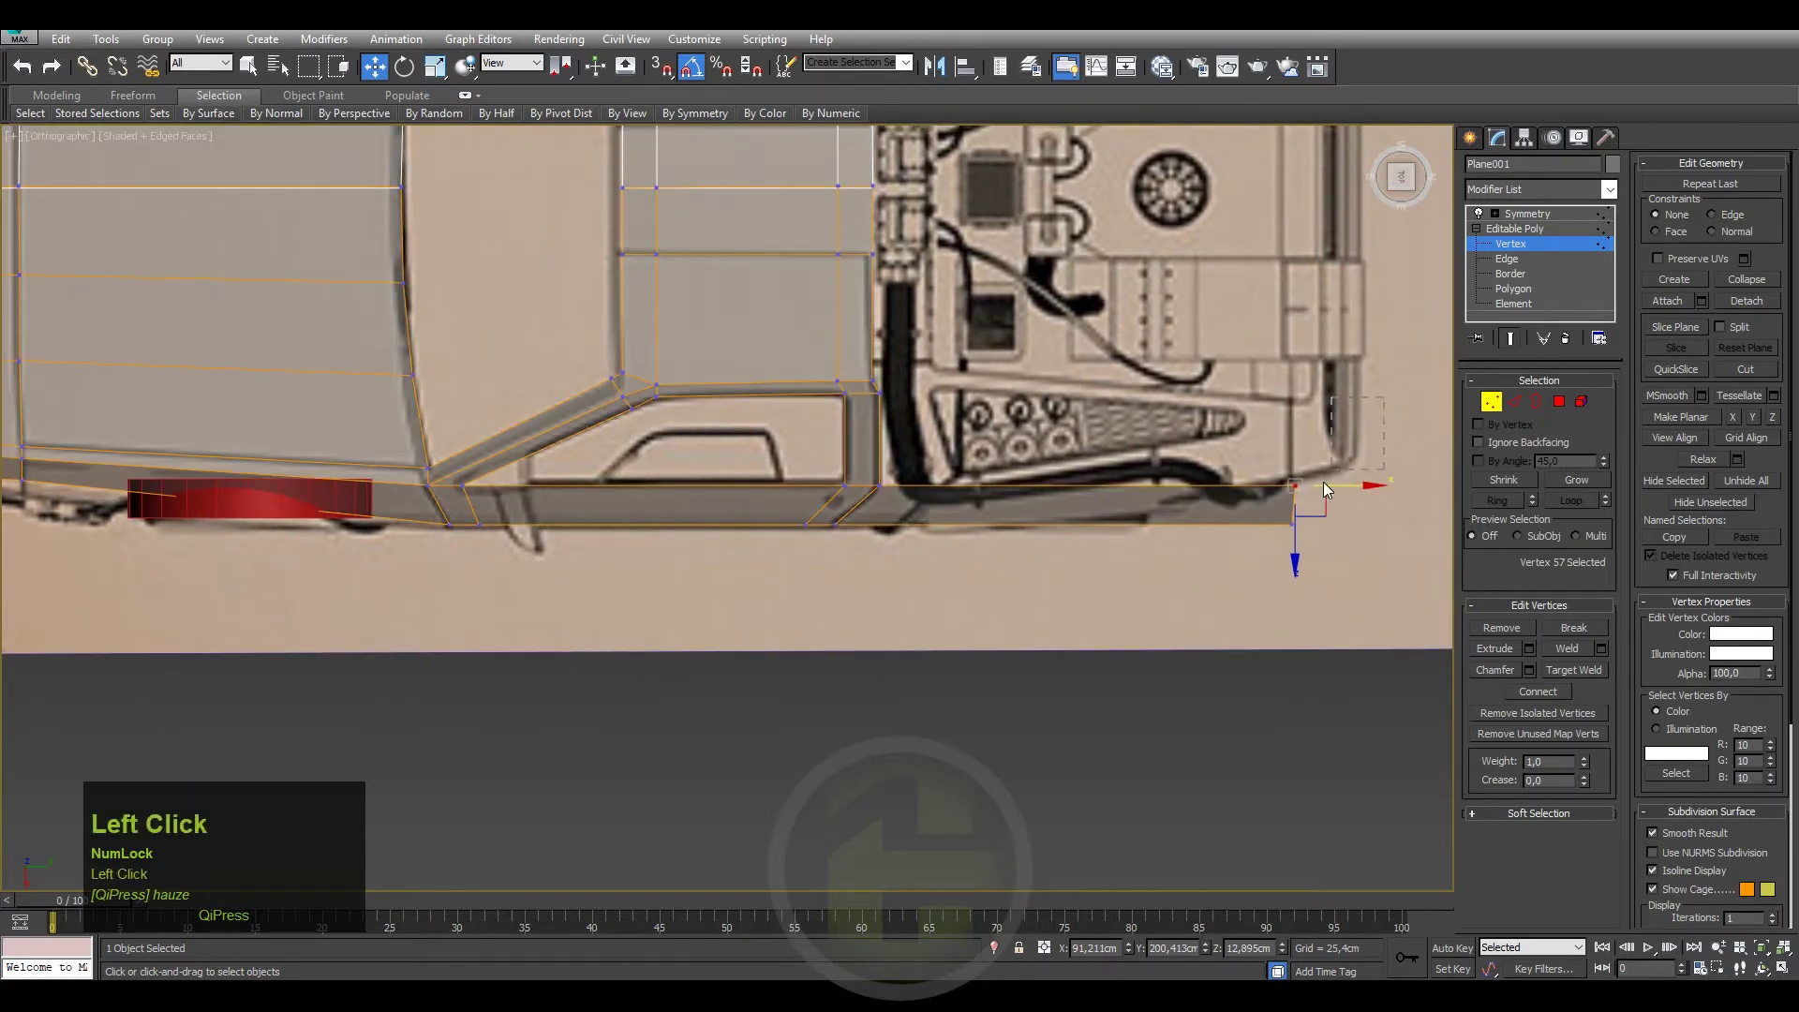
drag(1244, 585, 1523, 262)
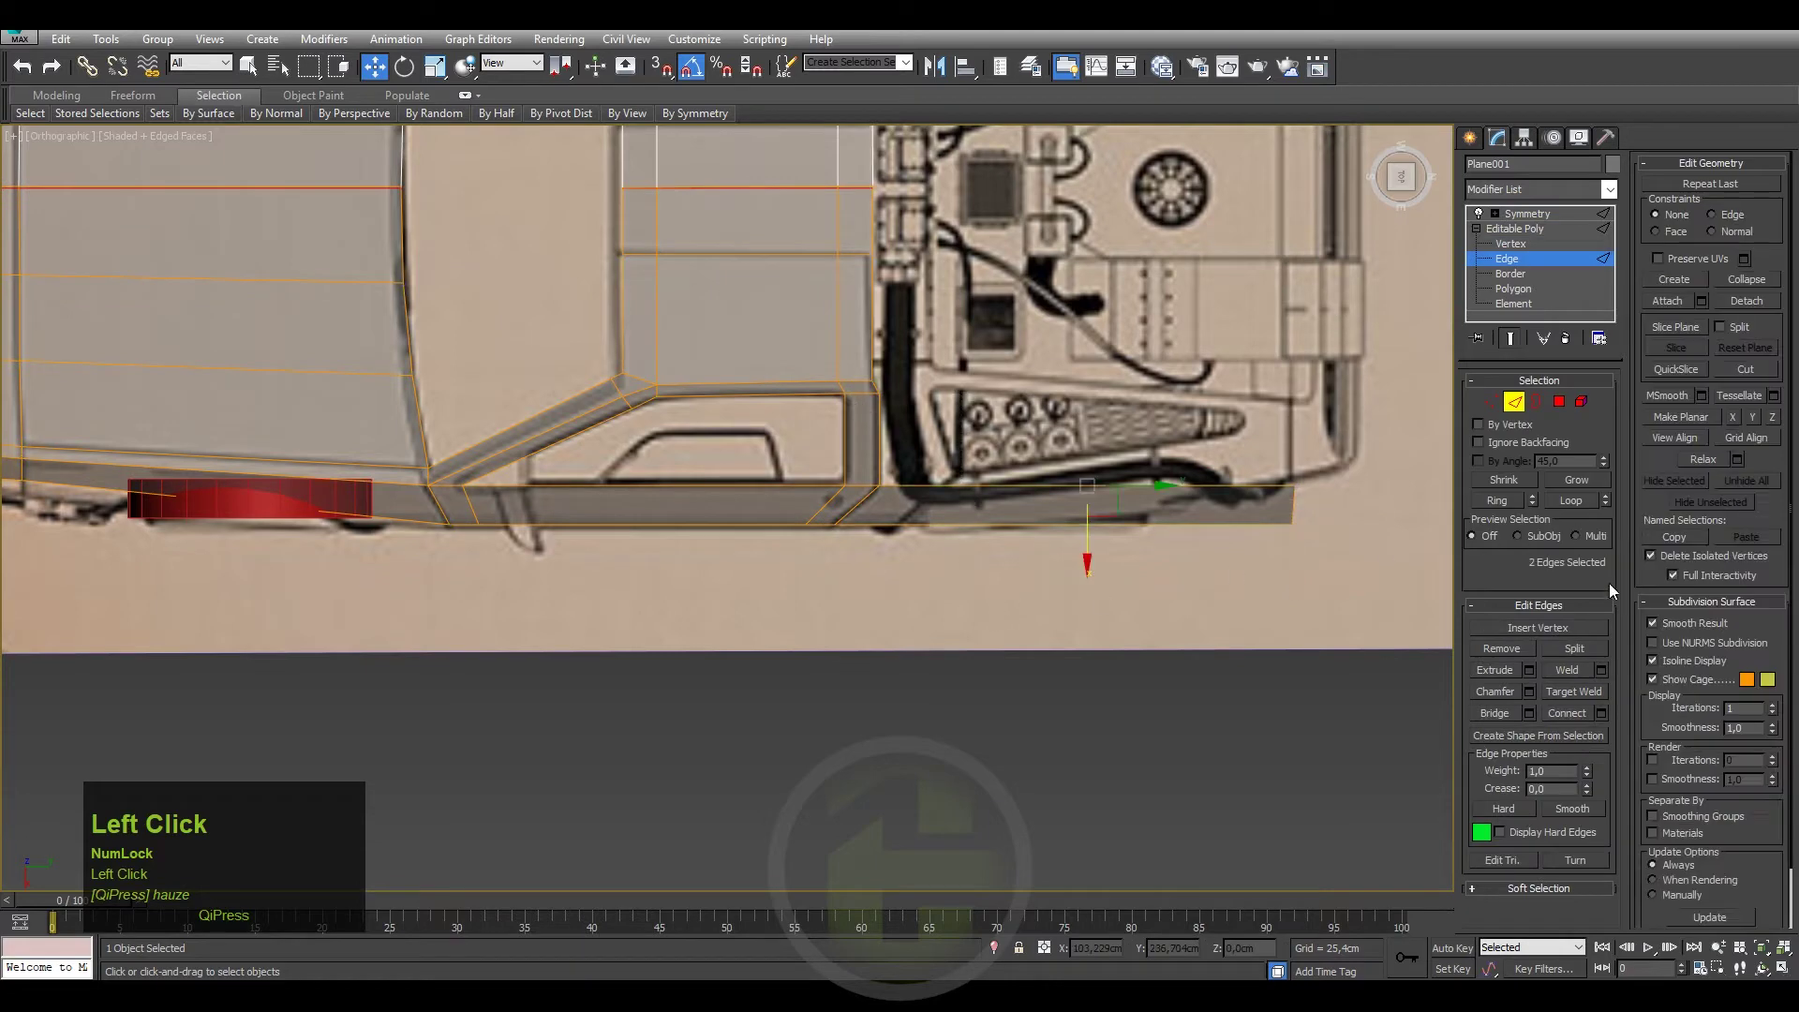
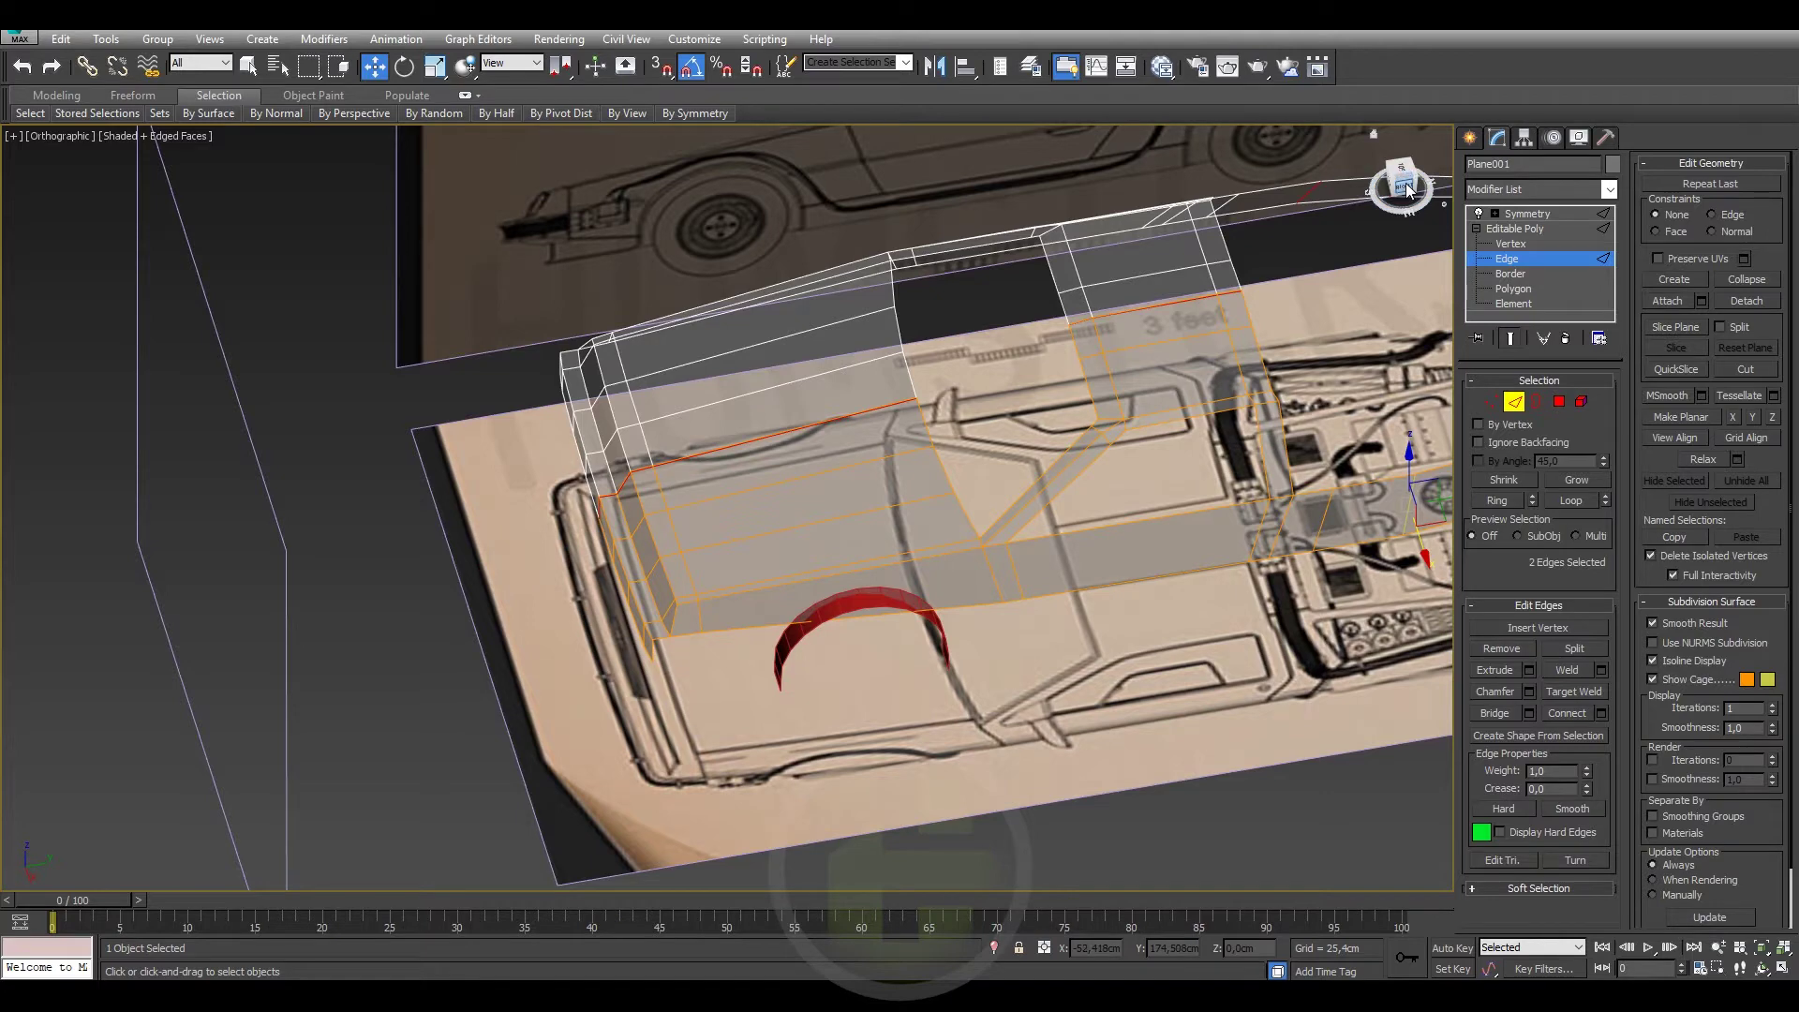
Zoom the Right view onto the nose and leave edge editing on the body panel.
click(1412, 191)
scroll(up, 3)
middle_click(956, 645)
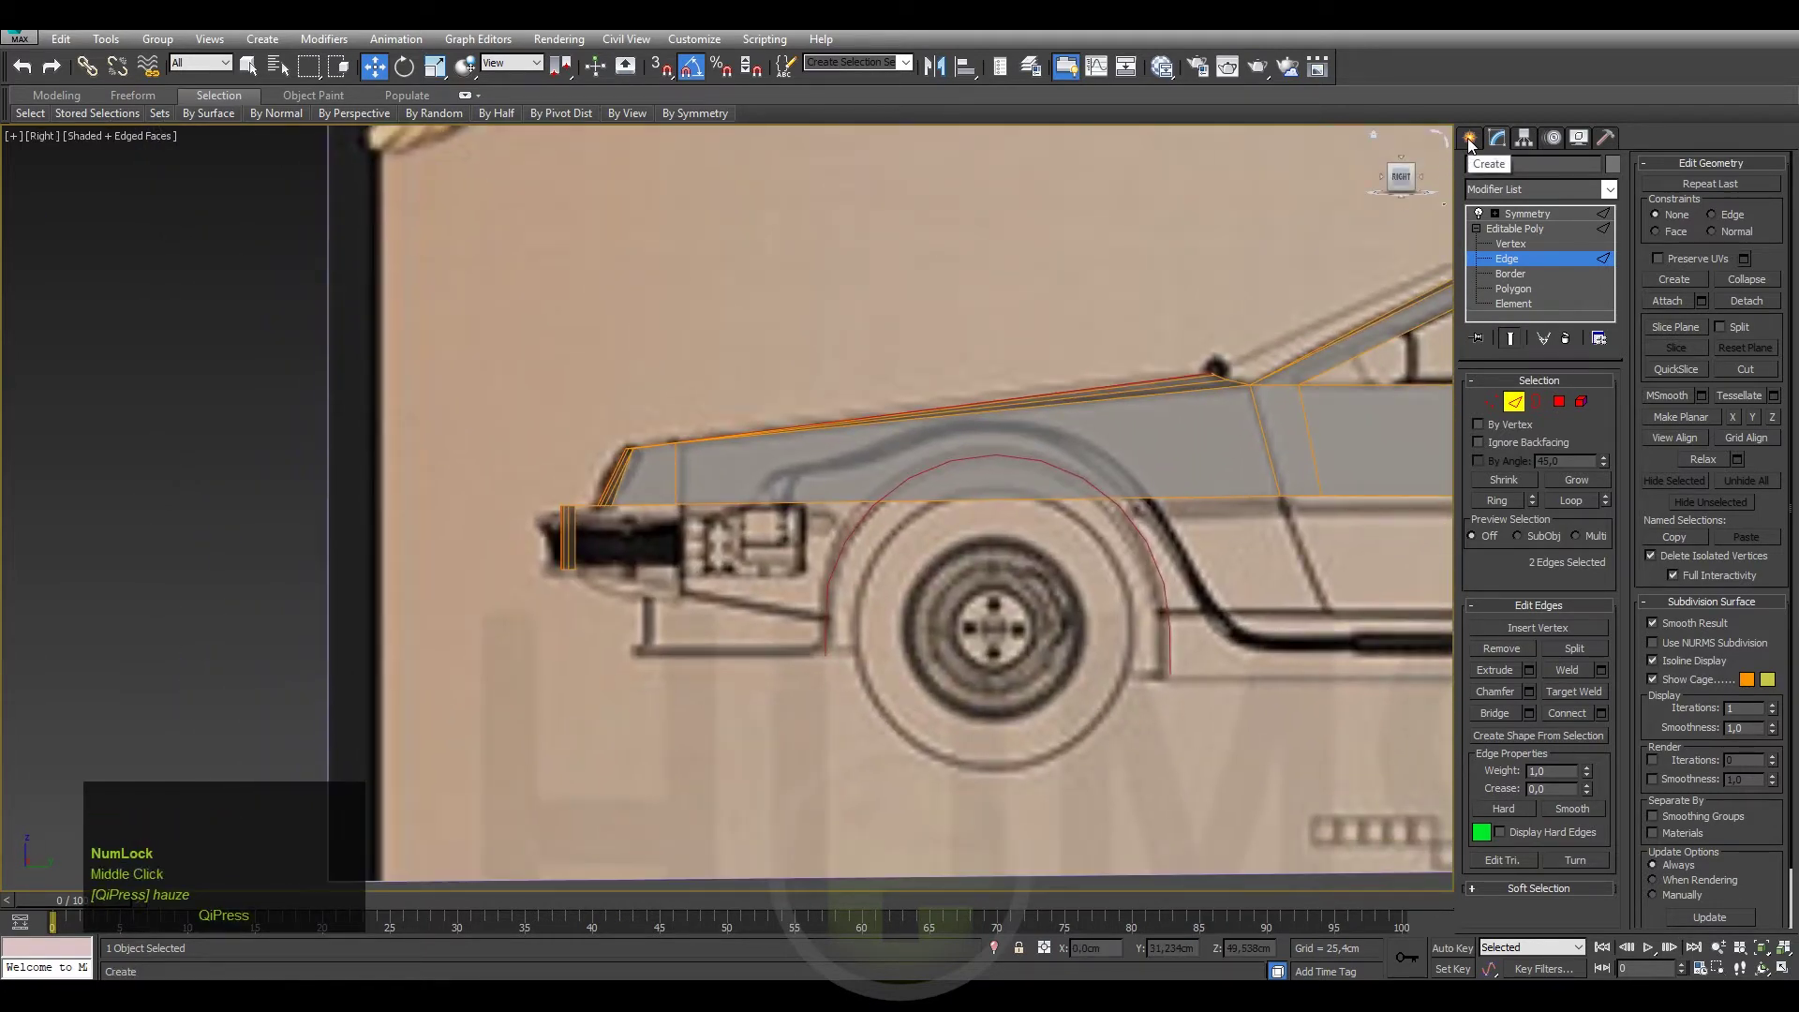
click(1472, 146)
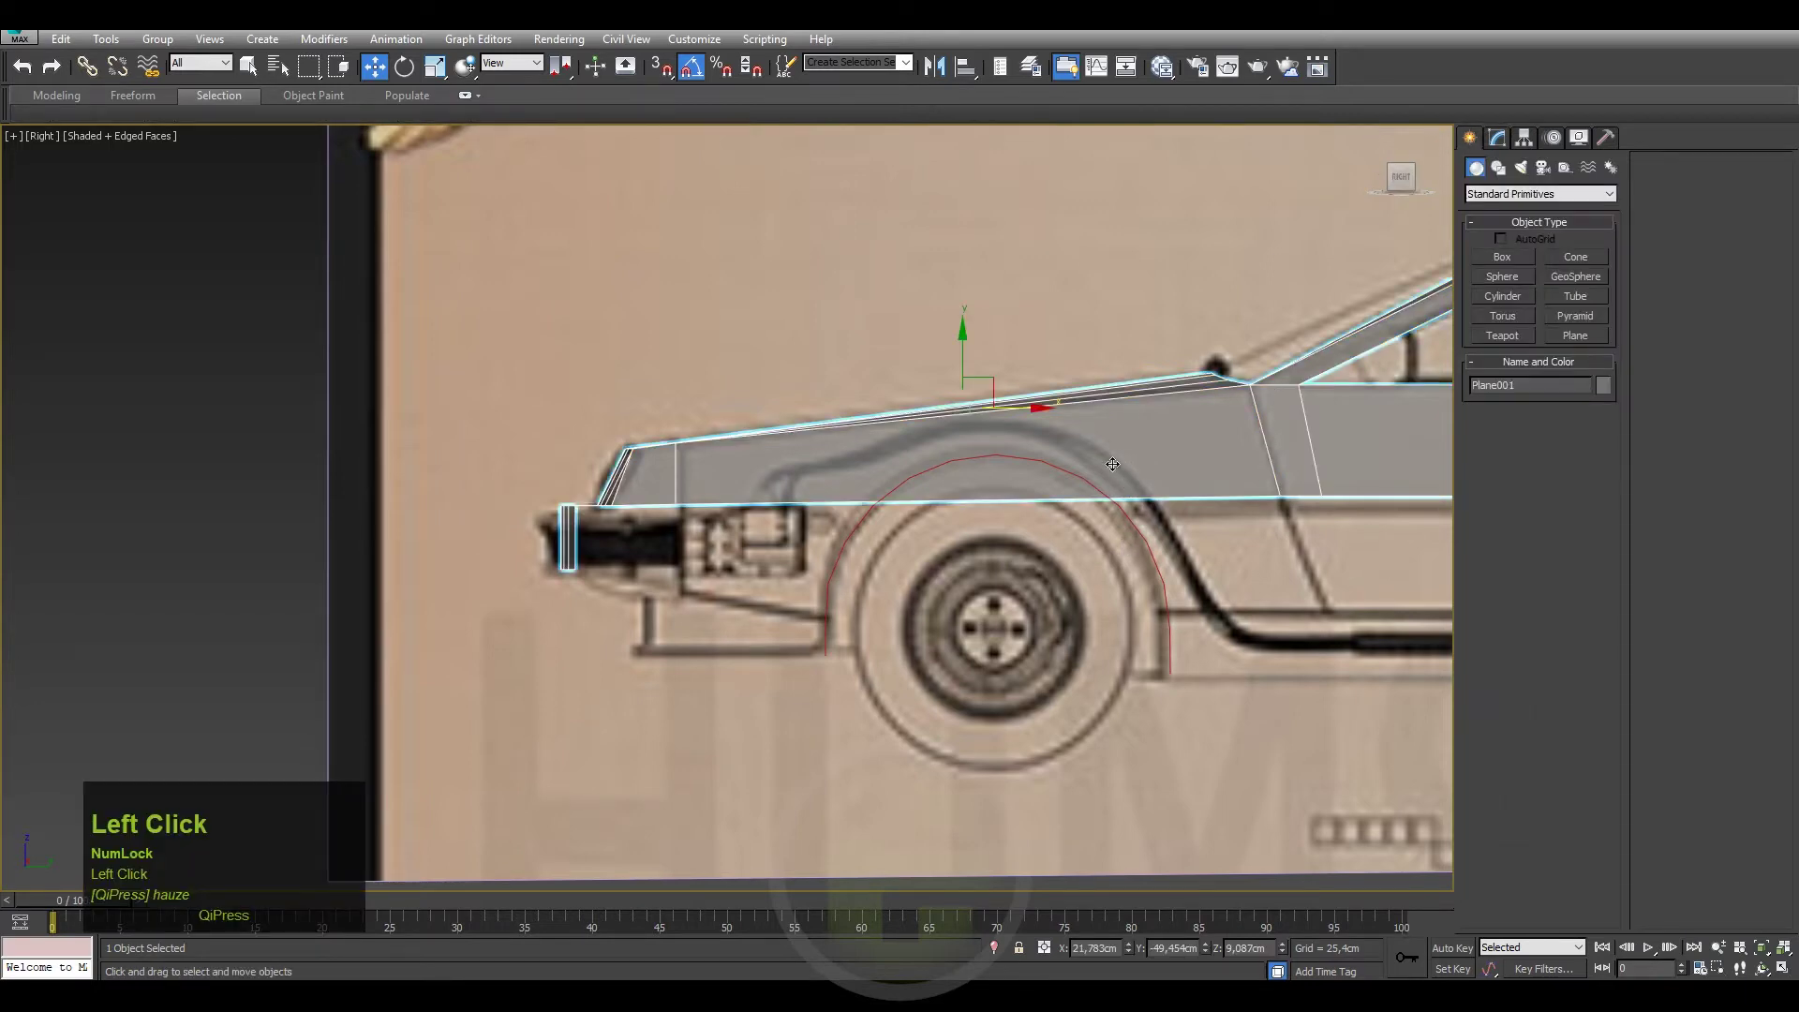
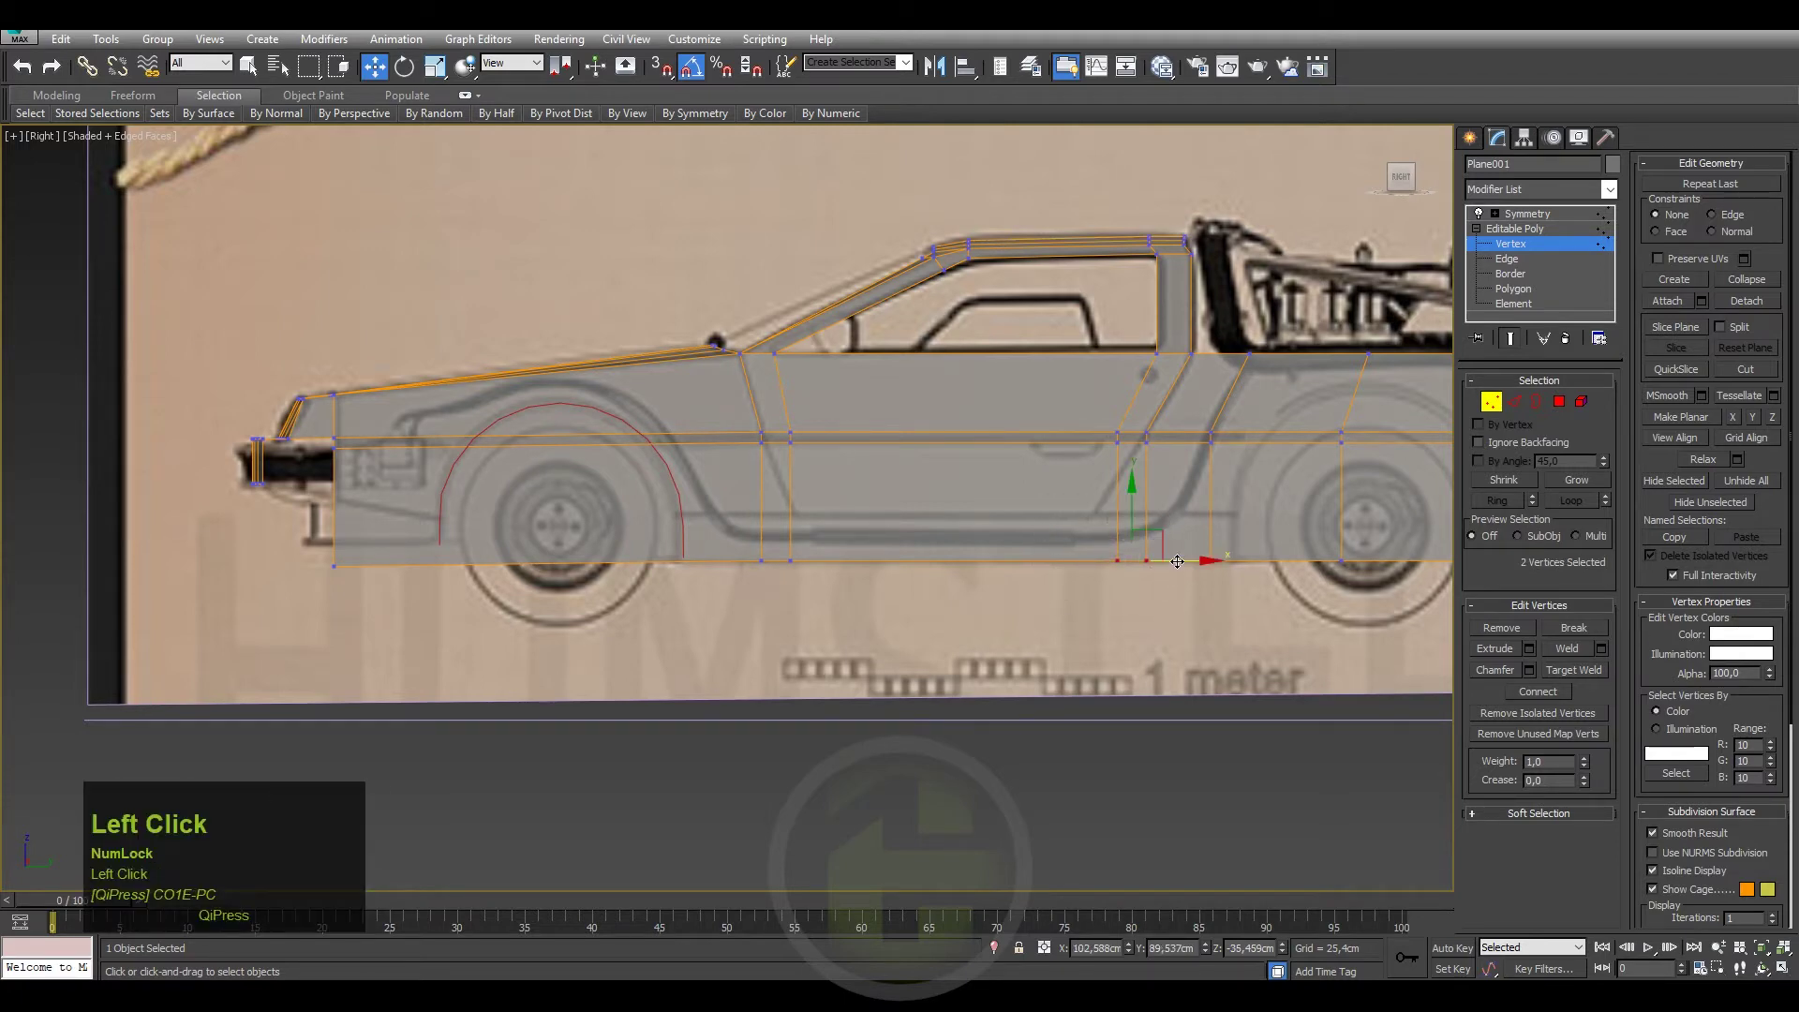
Undo the last vertex move and return to the Right view of the front bumper.
key(ctrl+z)
click(472, 103)
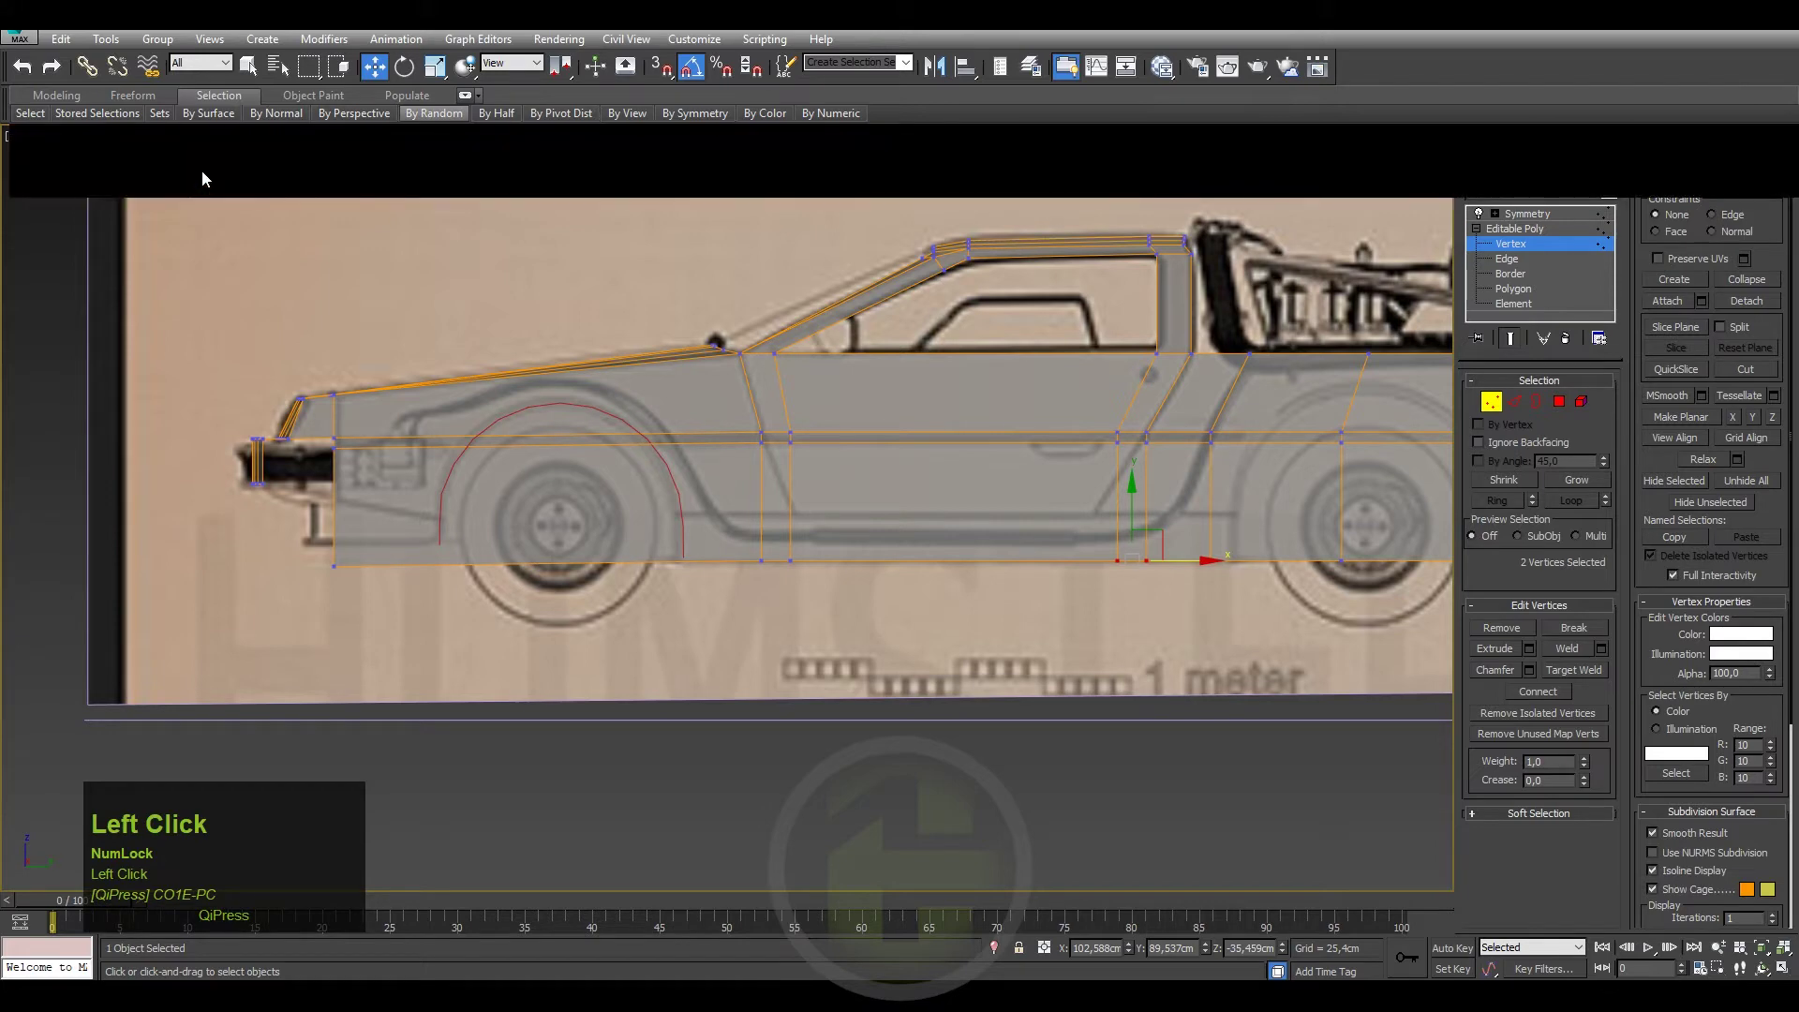
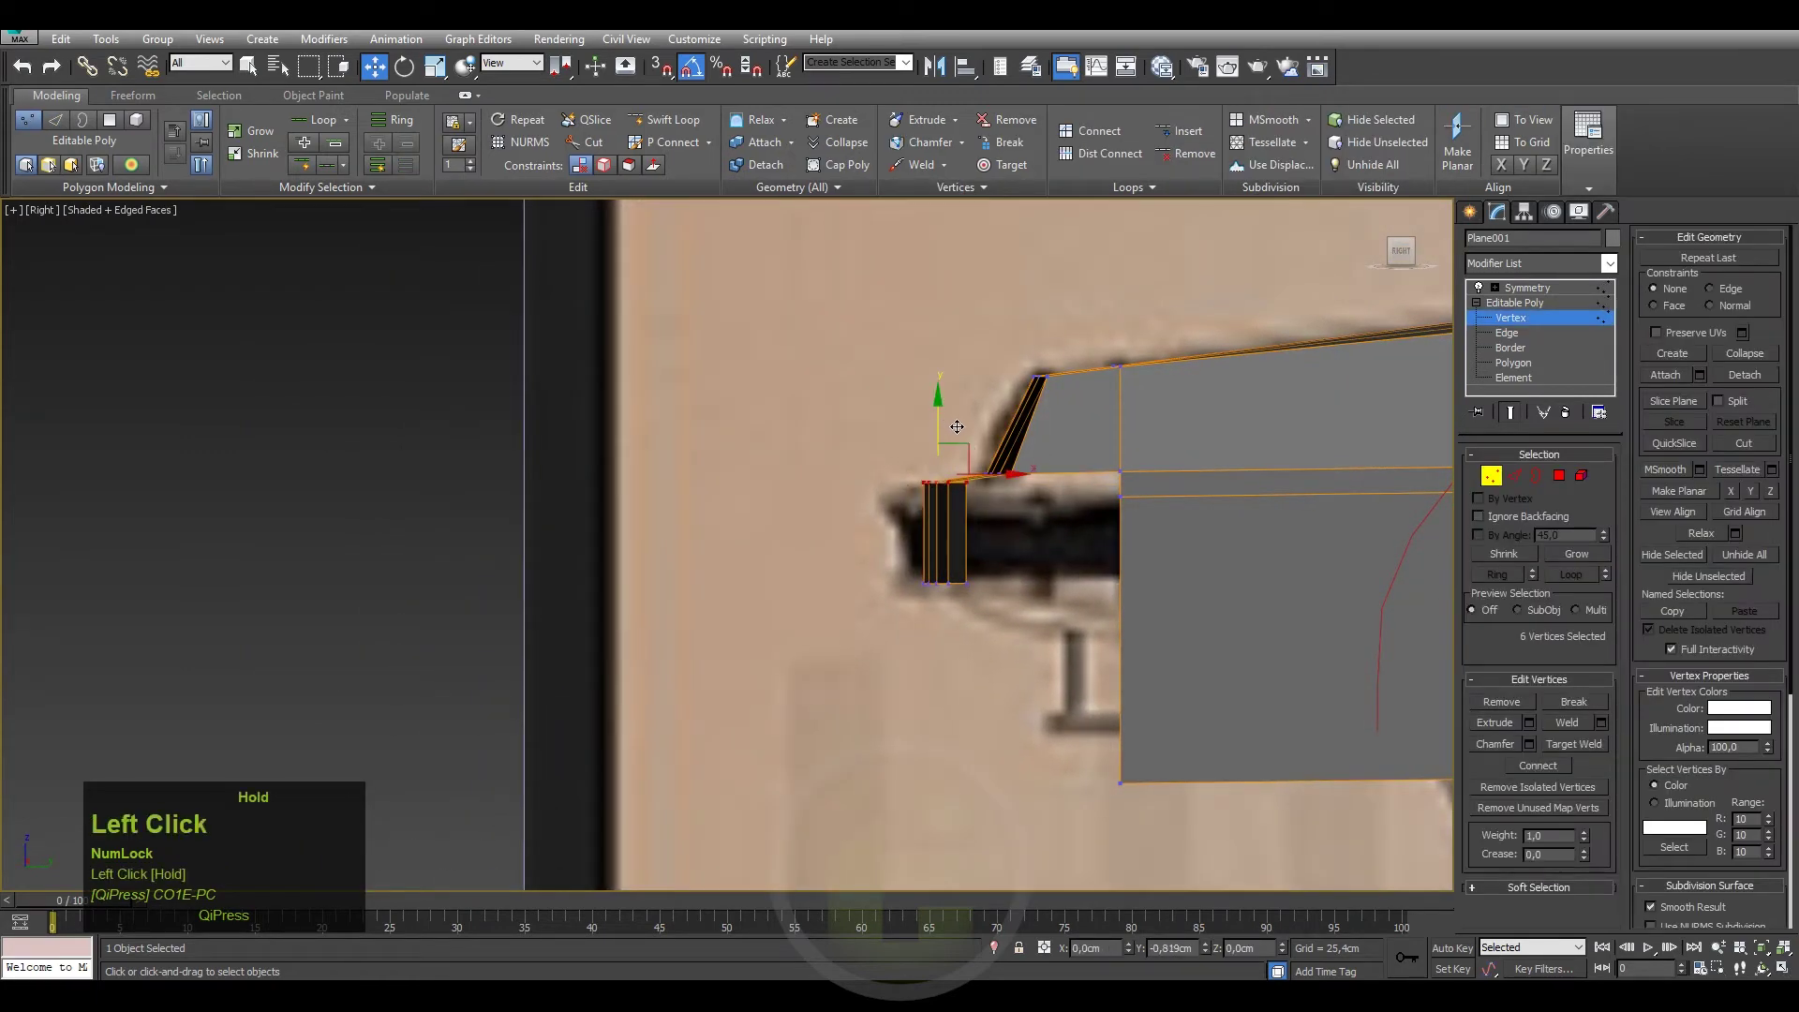
Orbit in to the window corner and select the split vertex where the body strips meet.
middle_click(1032, 550)
key(2)
click(1145, 592)
drag(1093, 609, 1056, 624)
middle_click(1056, 624)
key(1)
Target Weld the loose corner vertex onto its neighbour, then check the corner edge in Edge mode.
right_click(1059, 708)
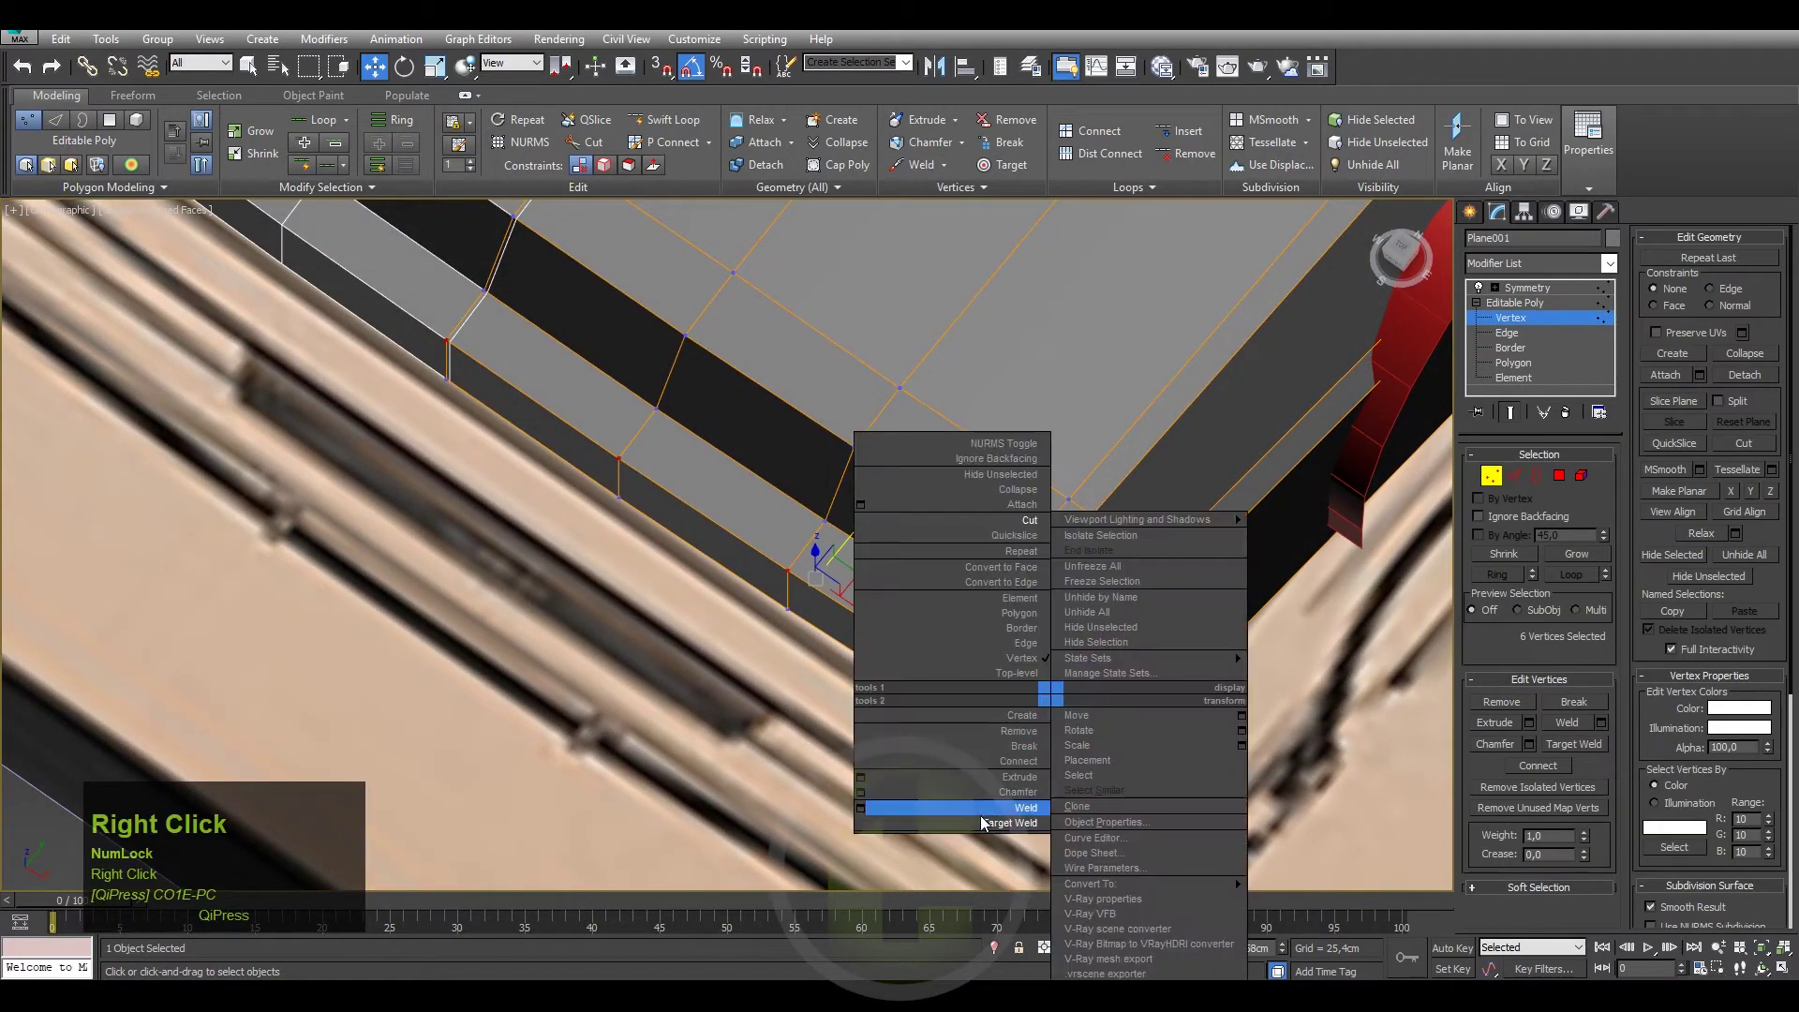
click(986, 835)
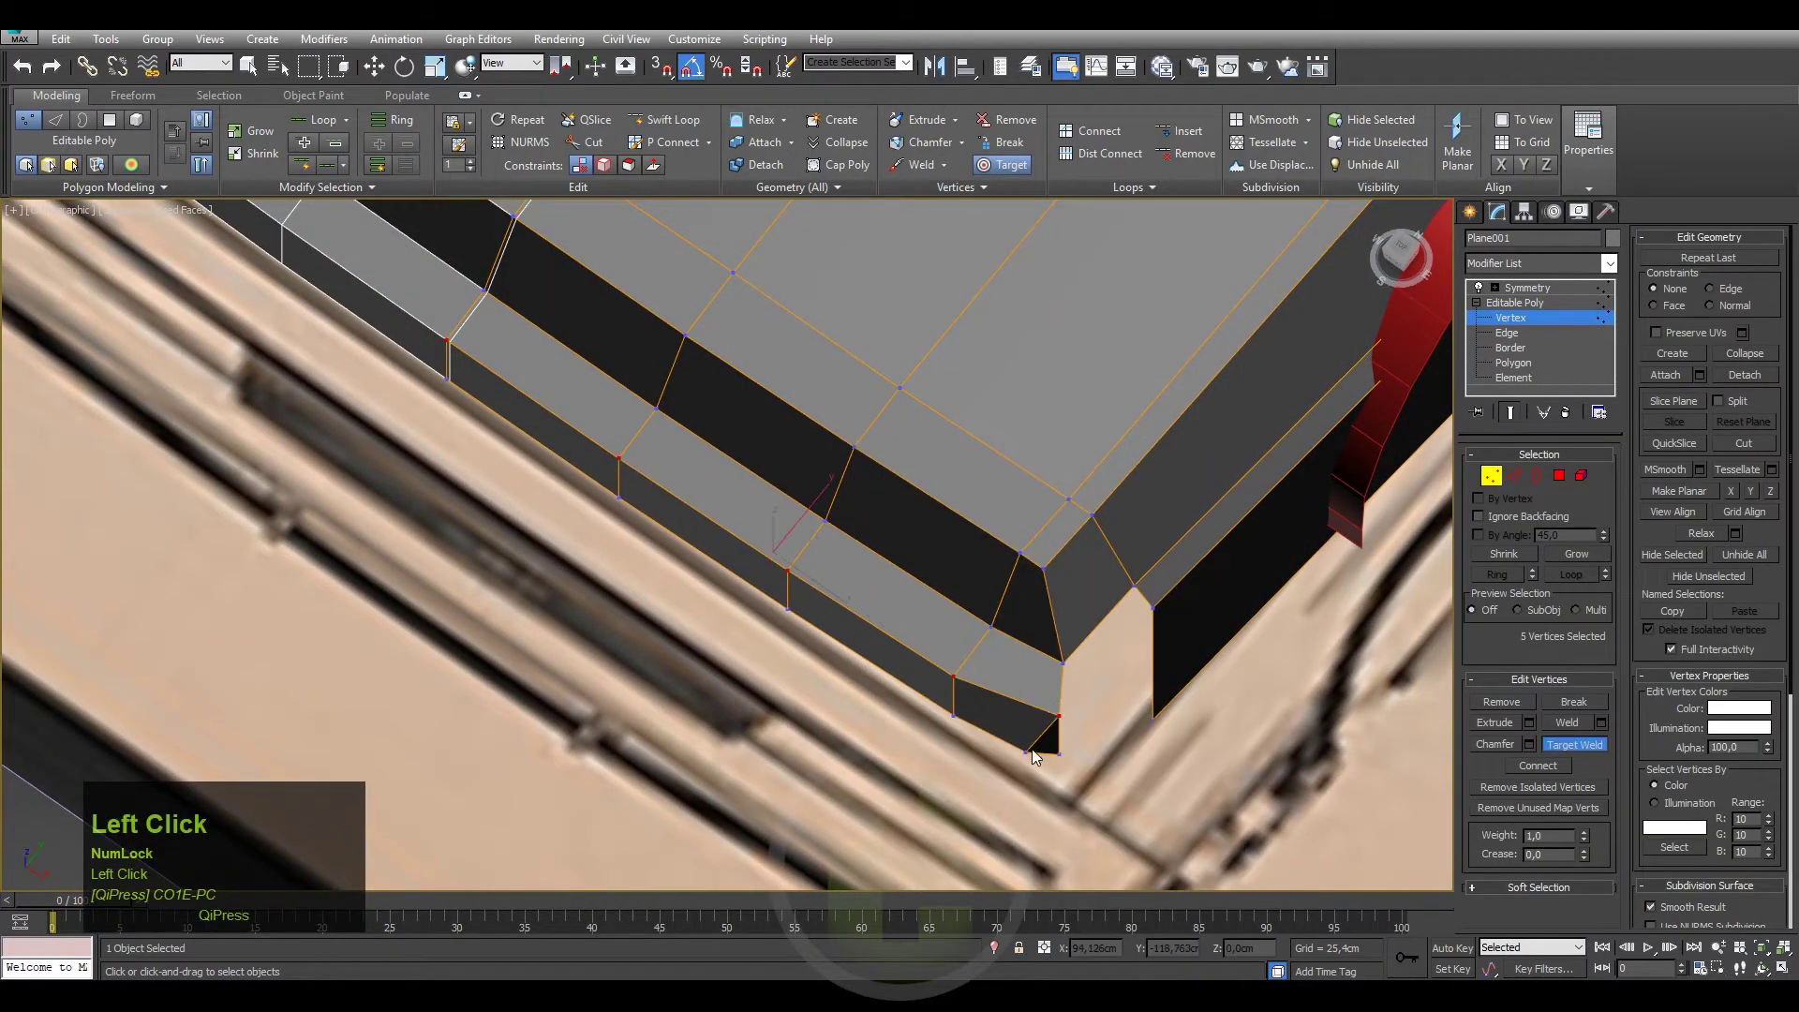
key(2)
click(1059, 702)
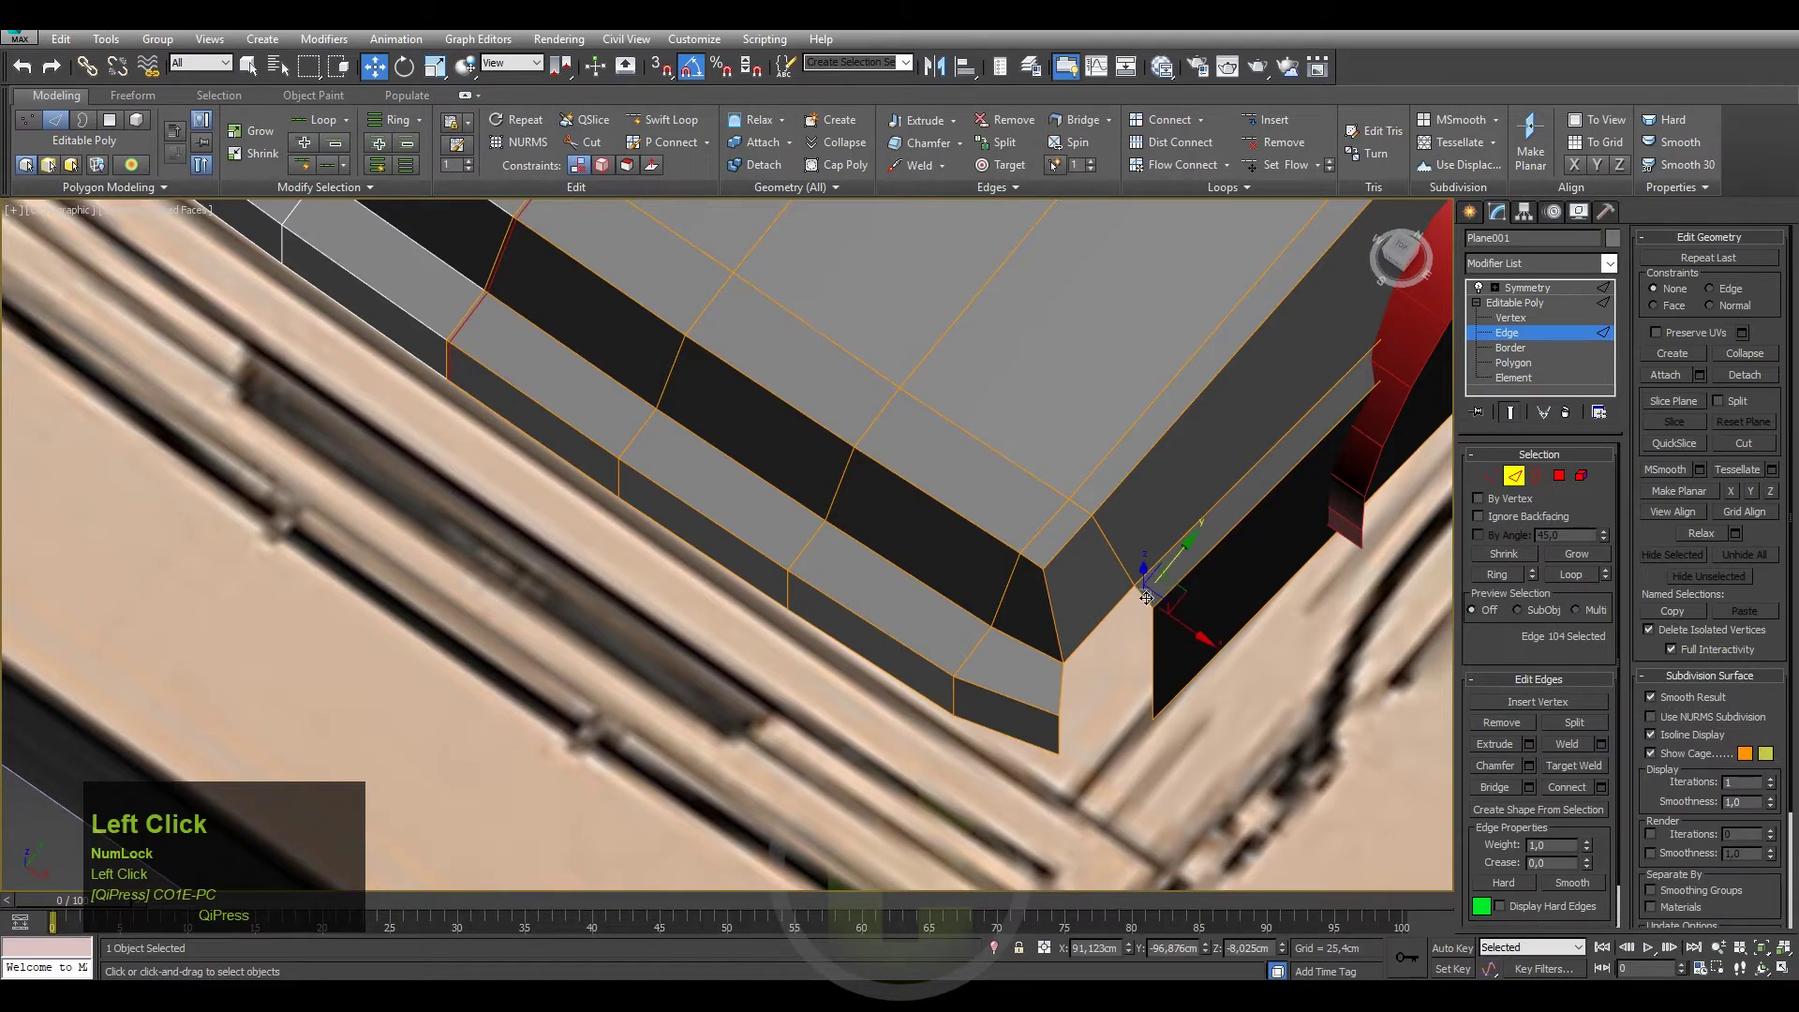
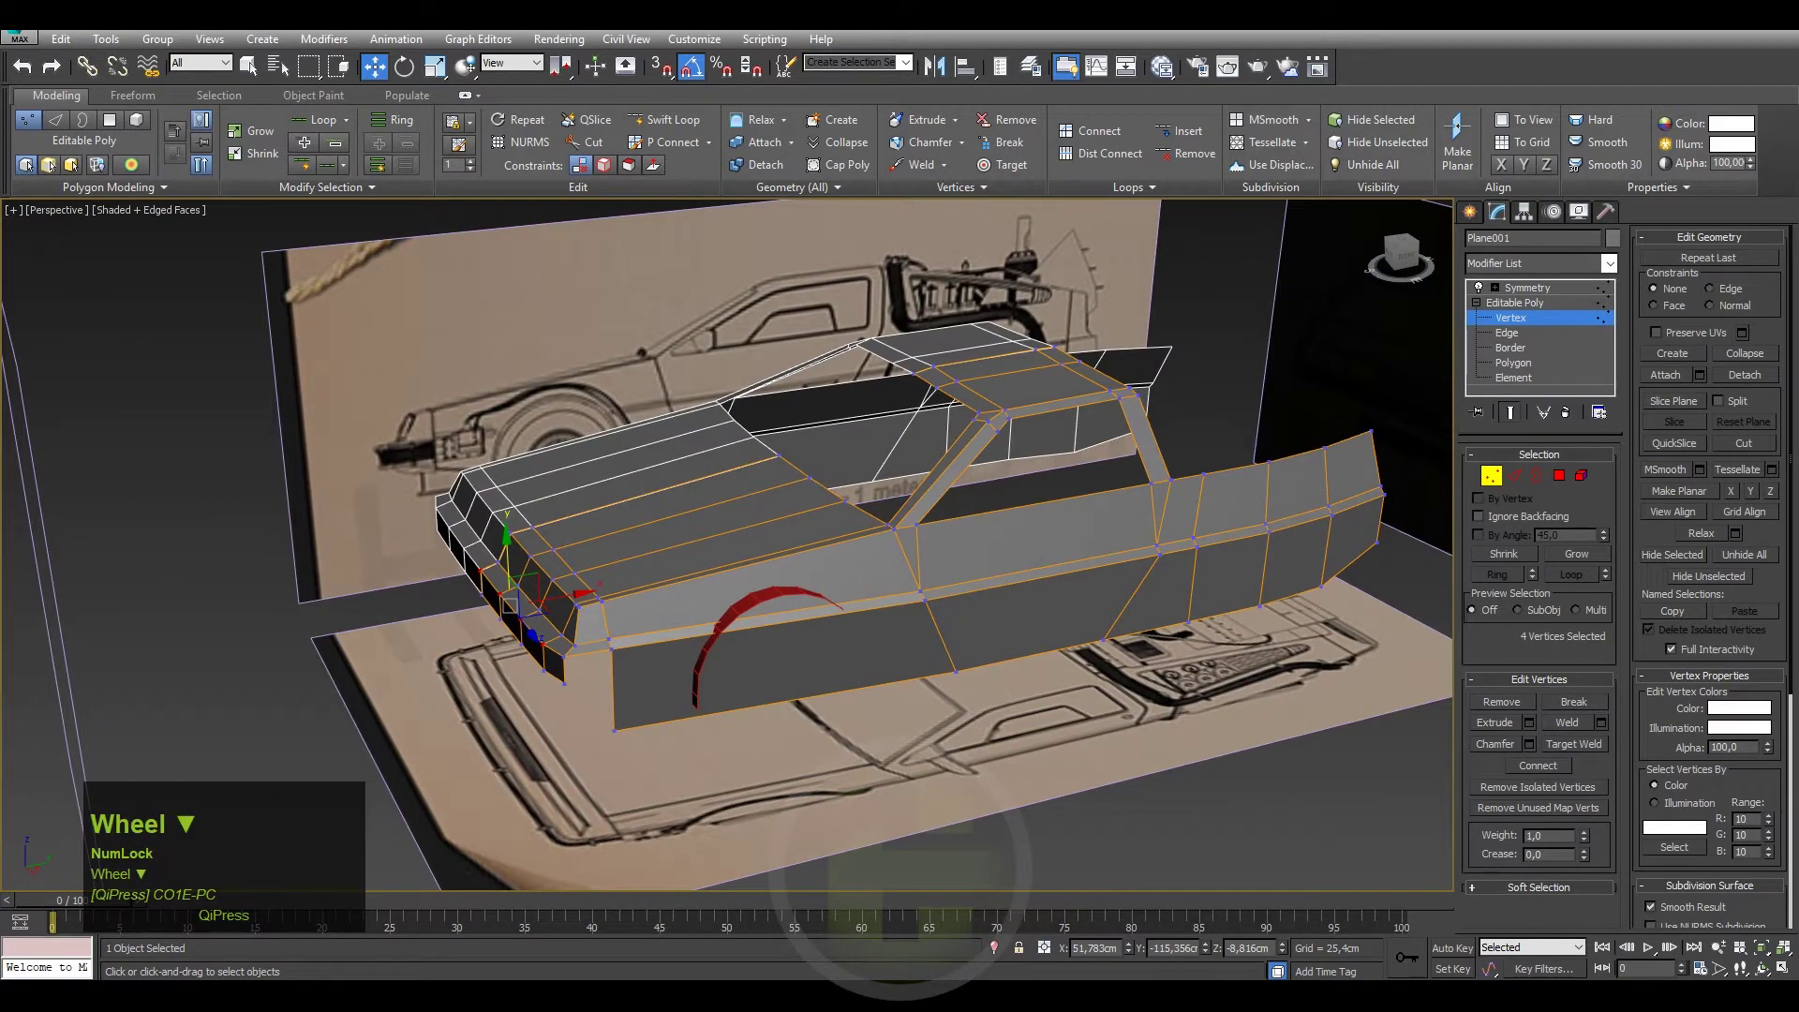
Save the scene and collapse the Symmetry modifier into the body's editable poly.
scroll(up, 3)
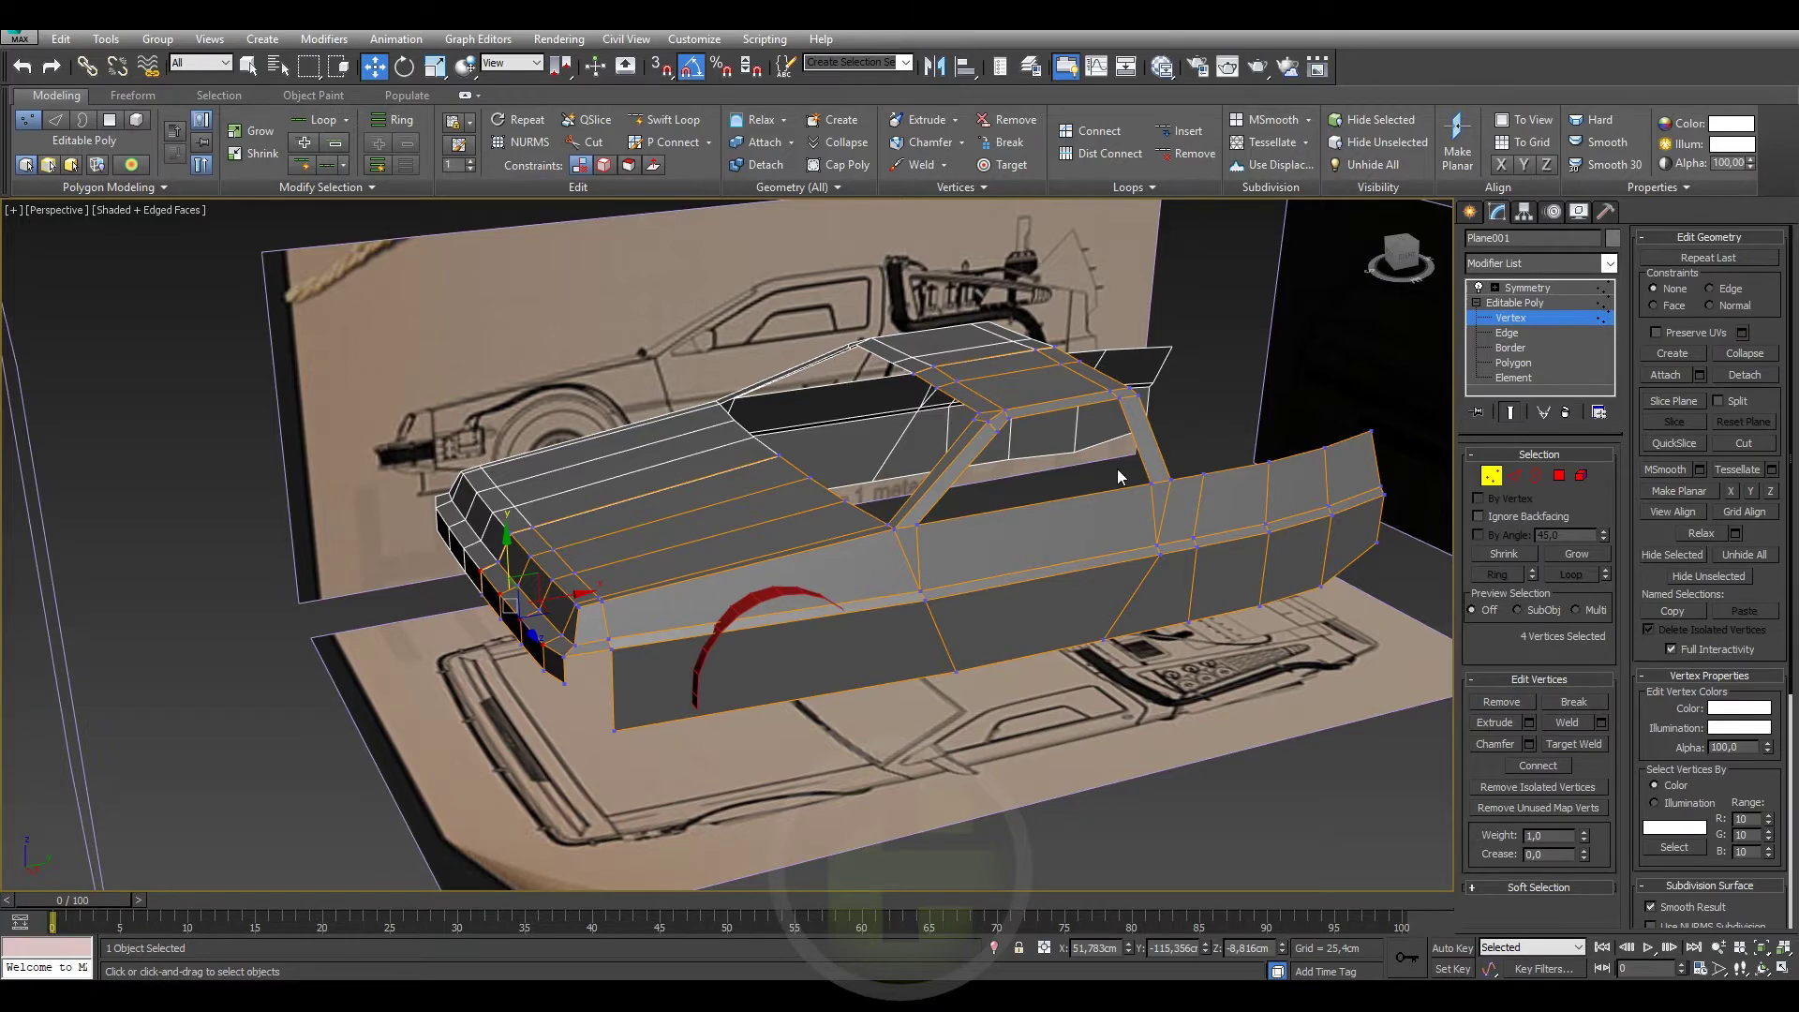
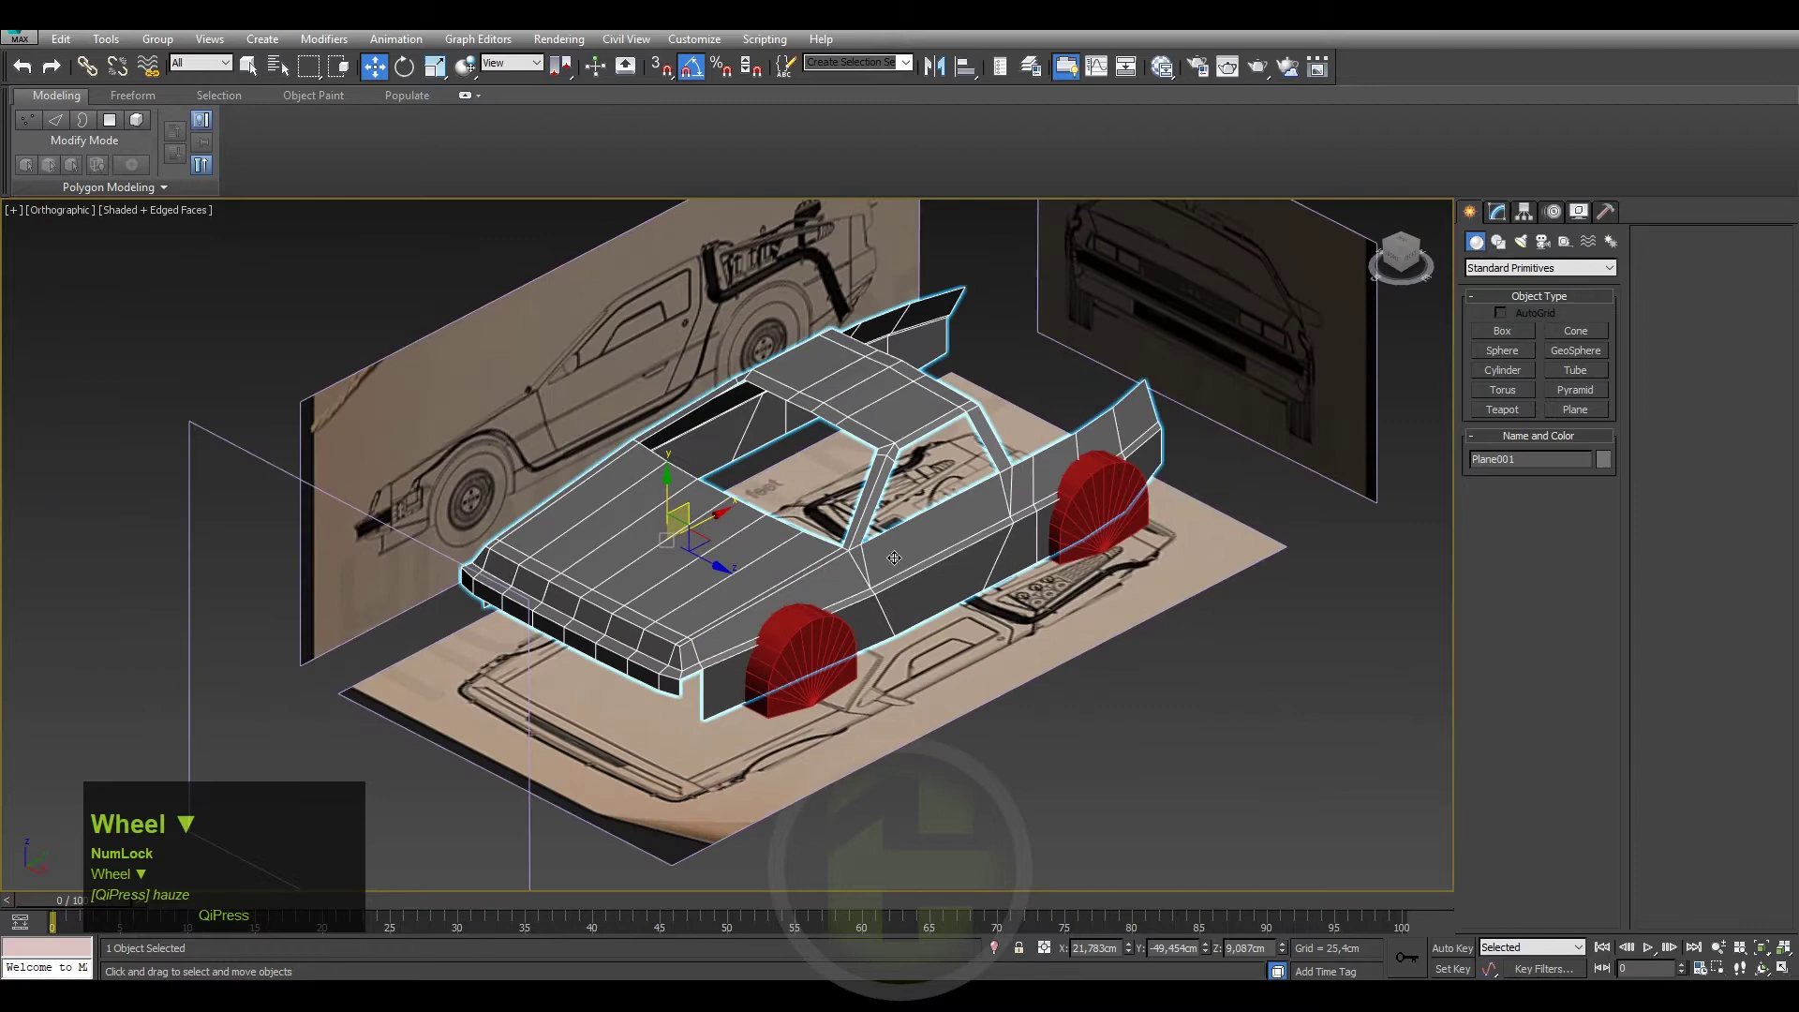
scroll(up, 3)
key(ctrl+s)
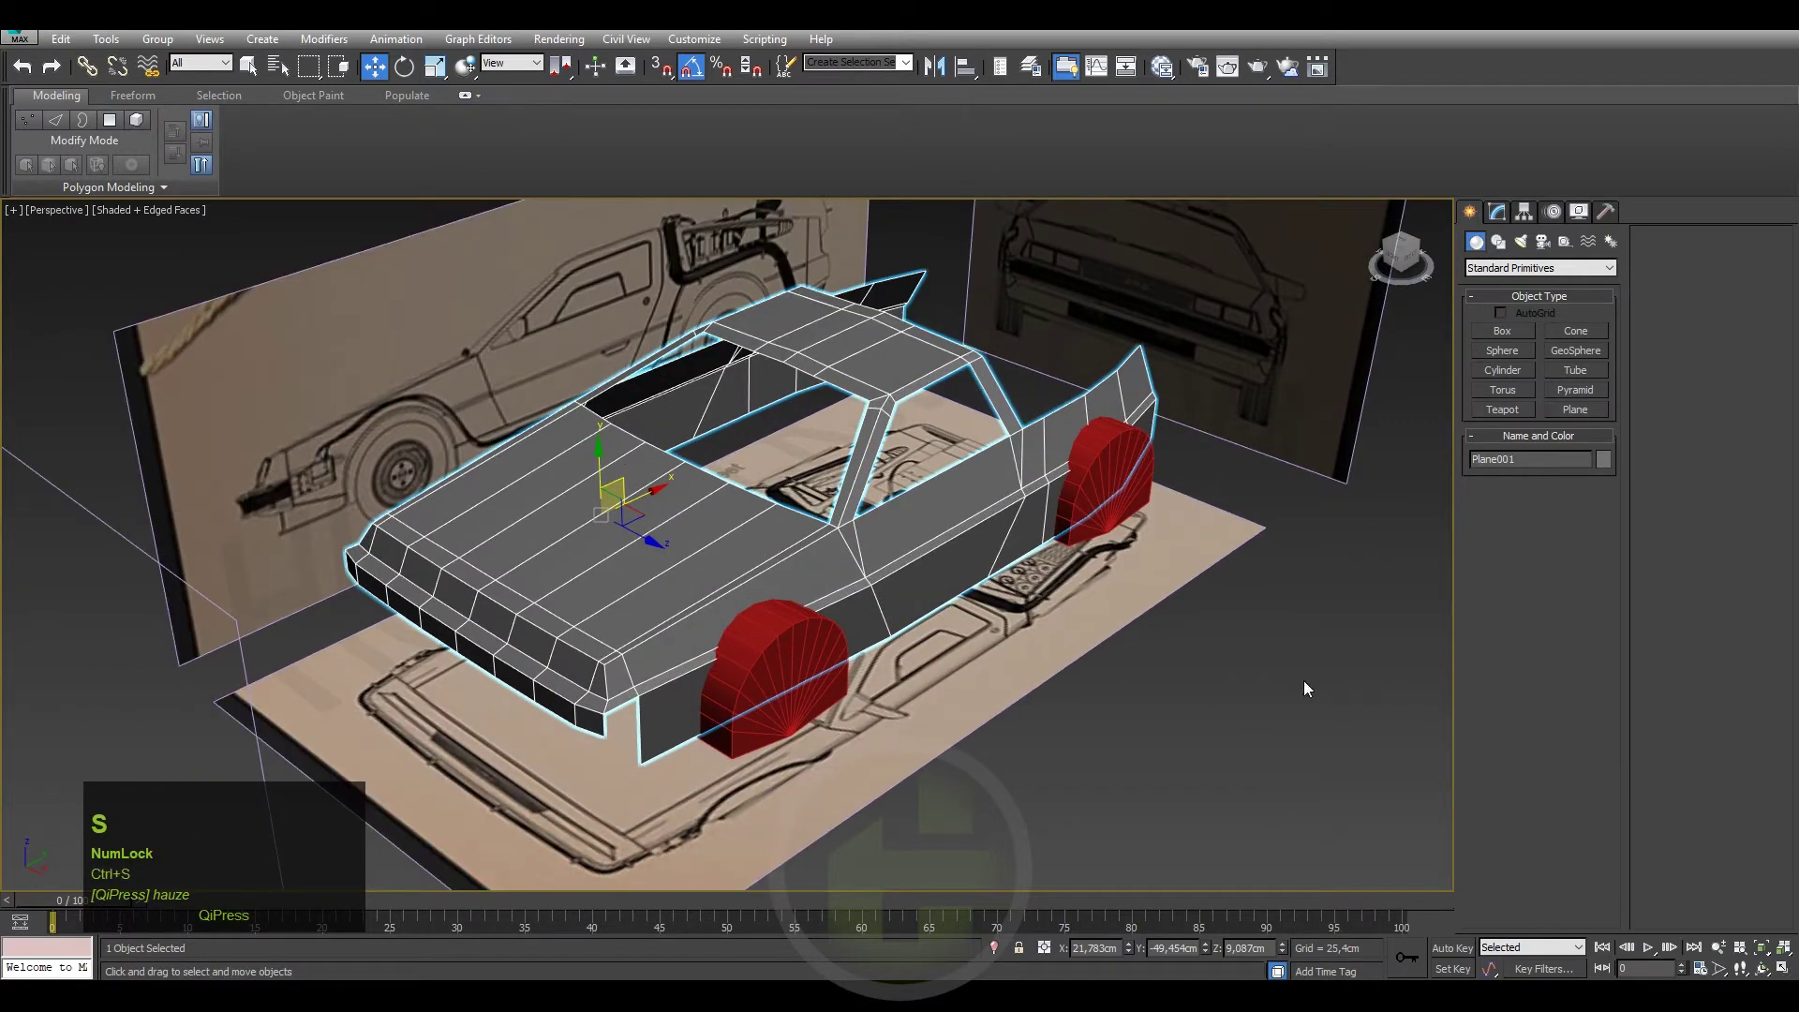
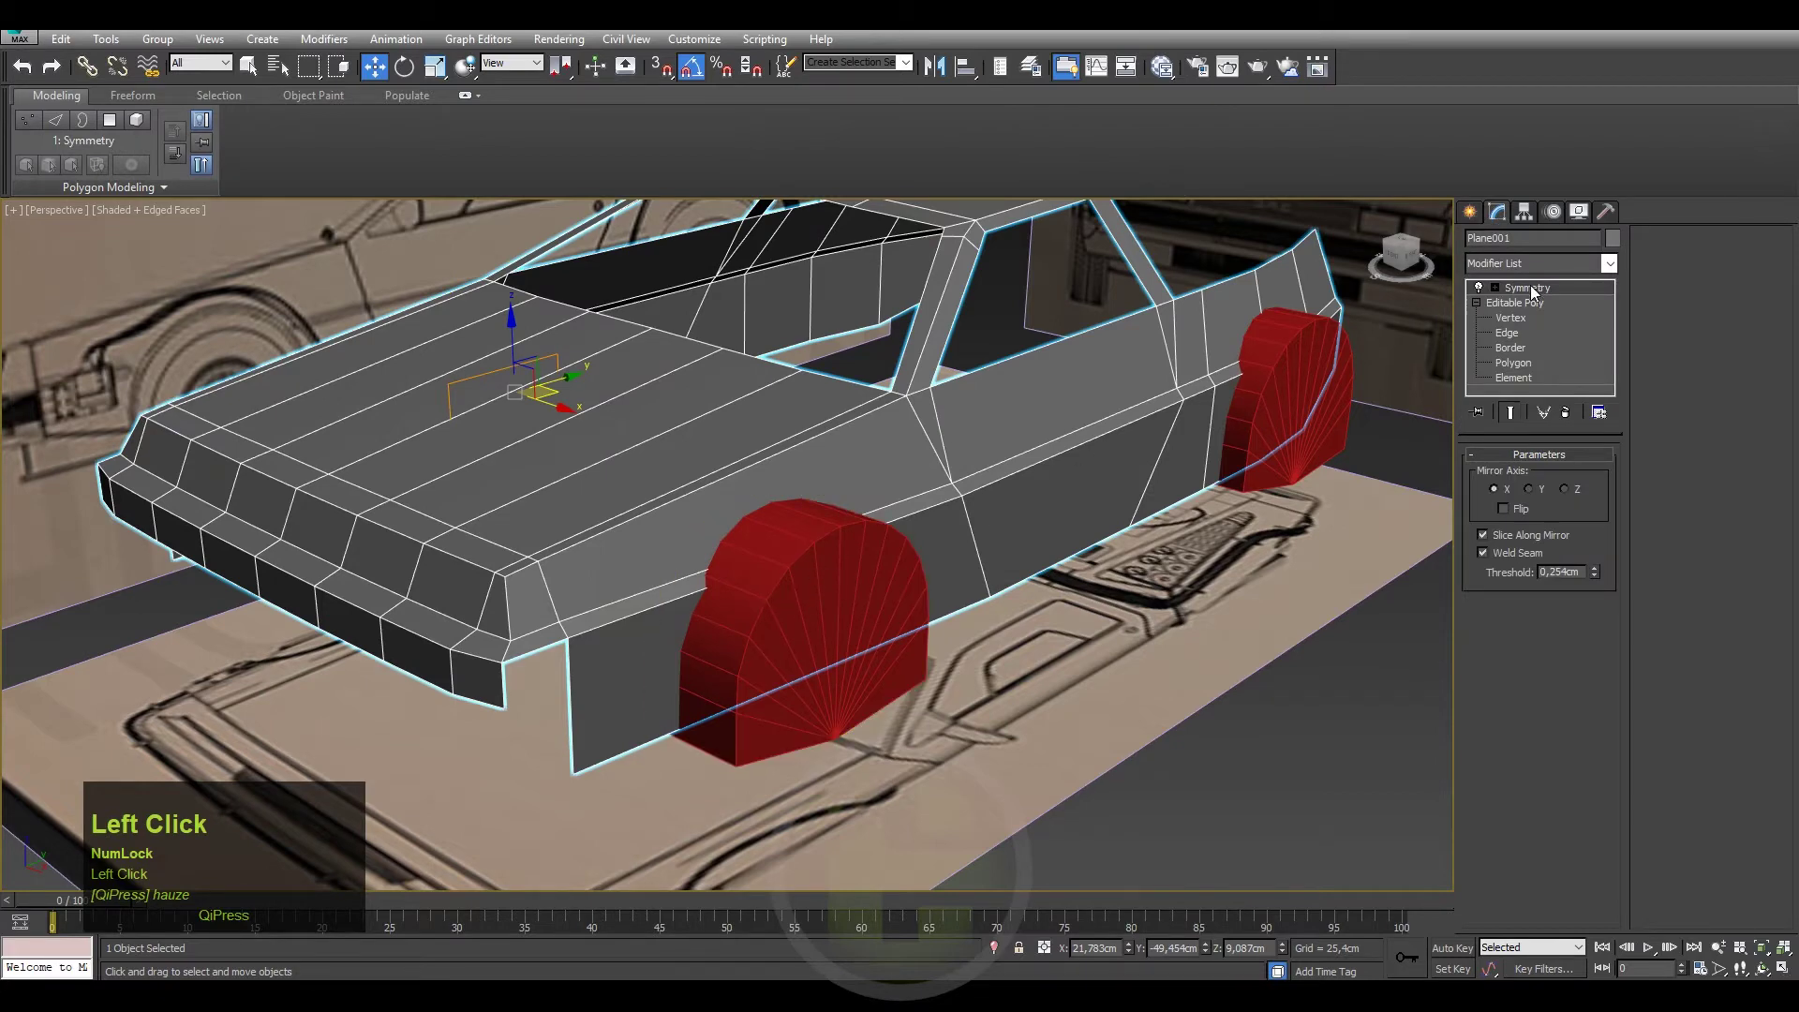
right_click(1536, 292)
click(1490, 297)
right_click(1526, 297)
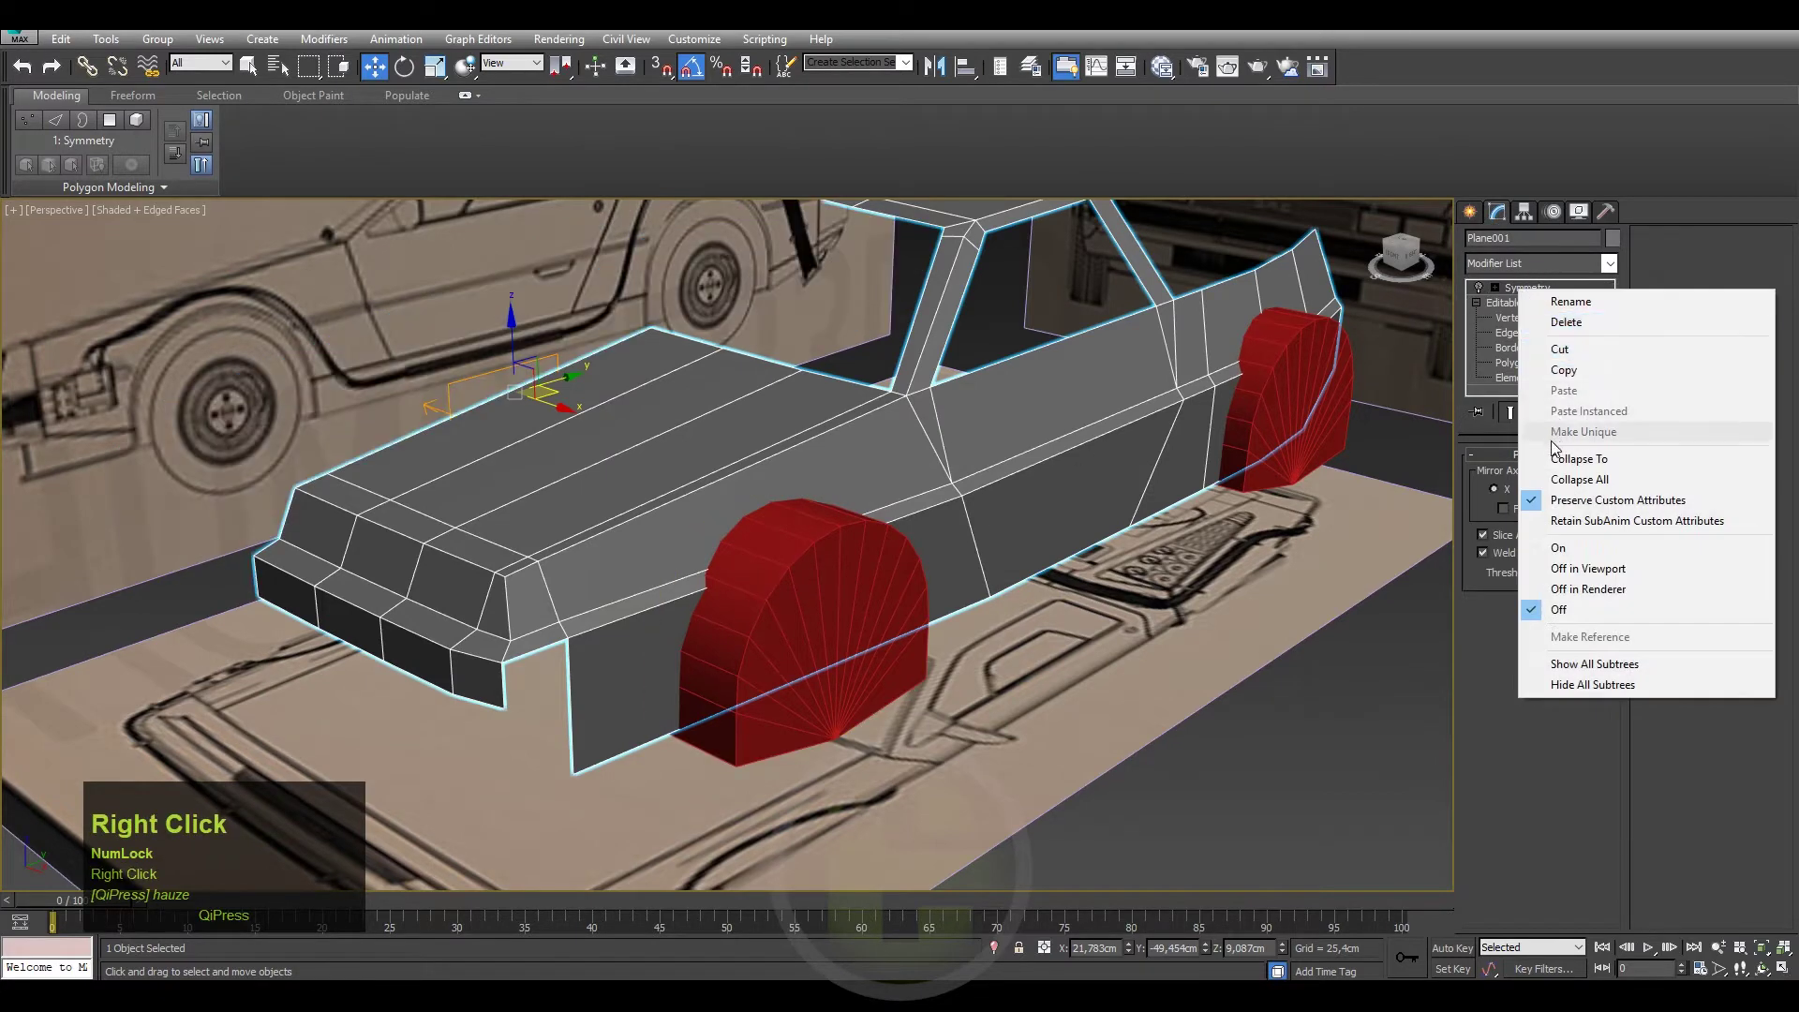
click(1570, 380)
Convert the red wheel-arch cylinder to an Editable Poly.
right_click(1527, 294)
click(1560, 459)
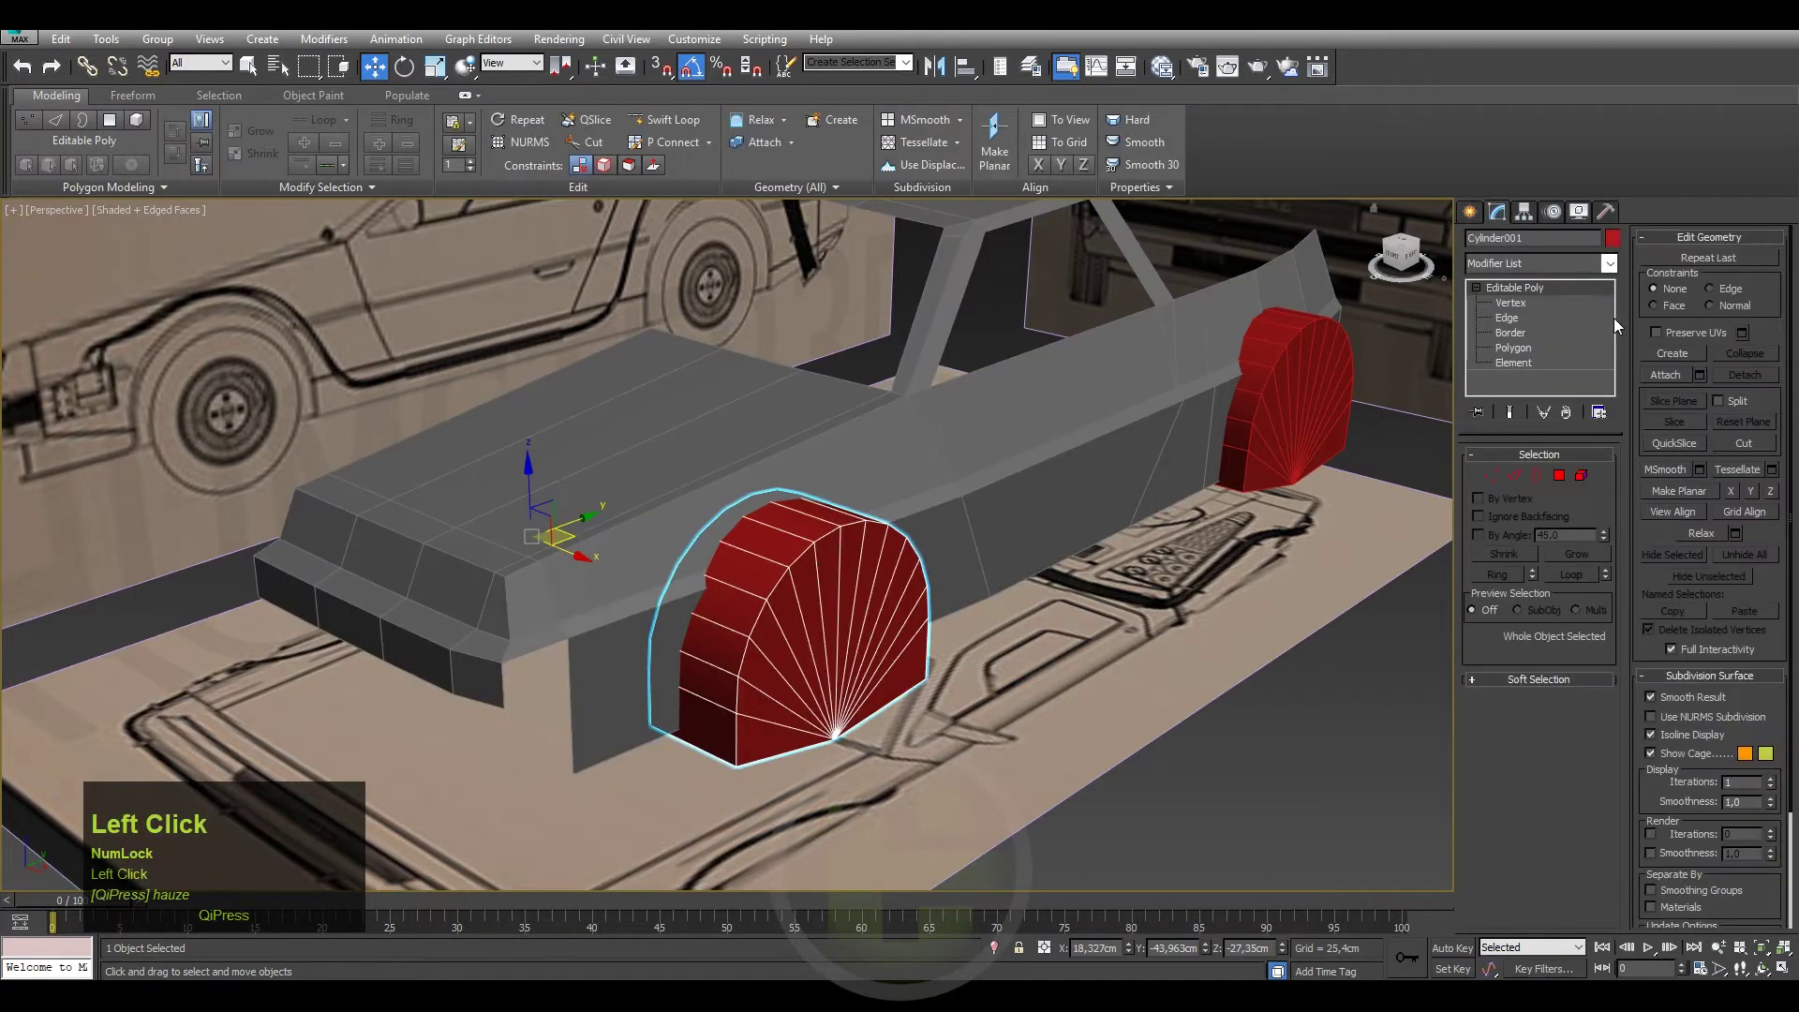
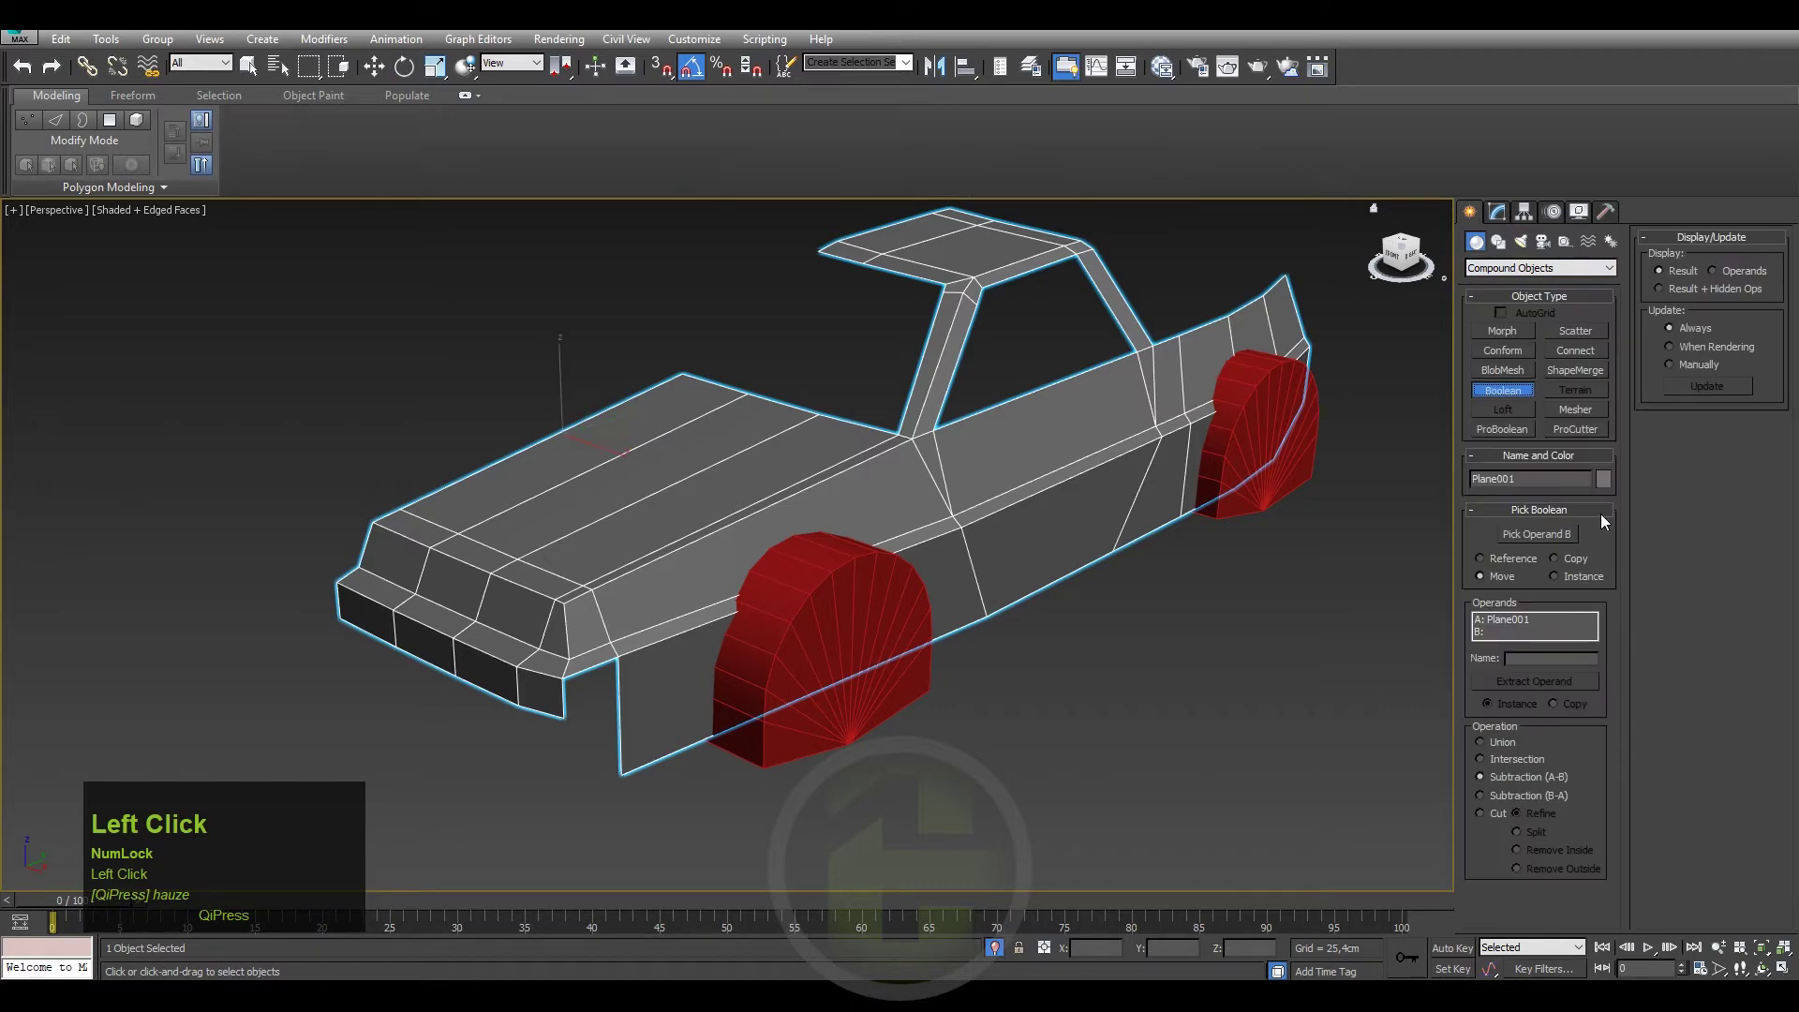
Pick the wheel cylinder as Operand B so the Boolean subtraction cuts the front wheel arch.
click(1529, 537)
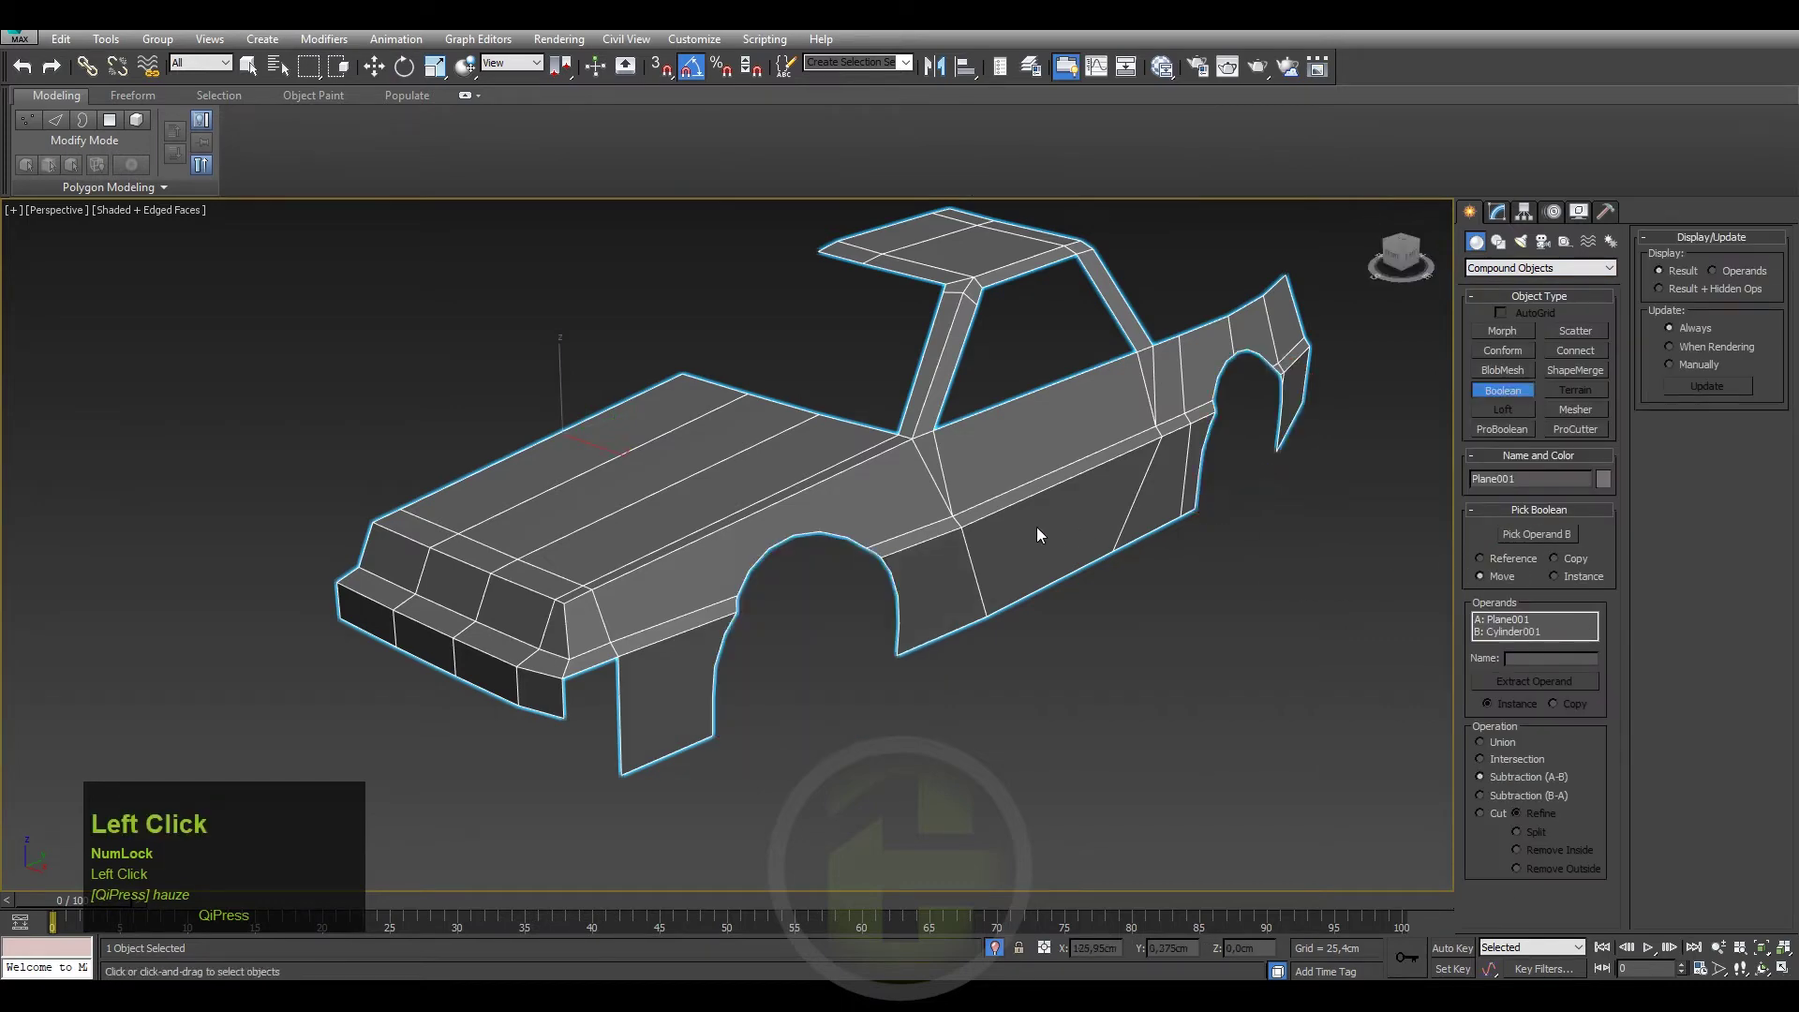
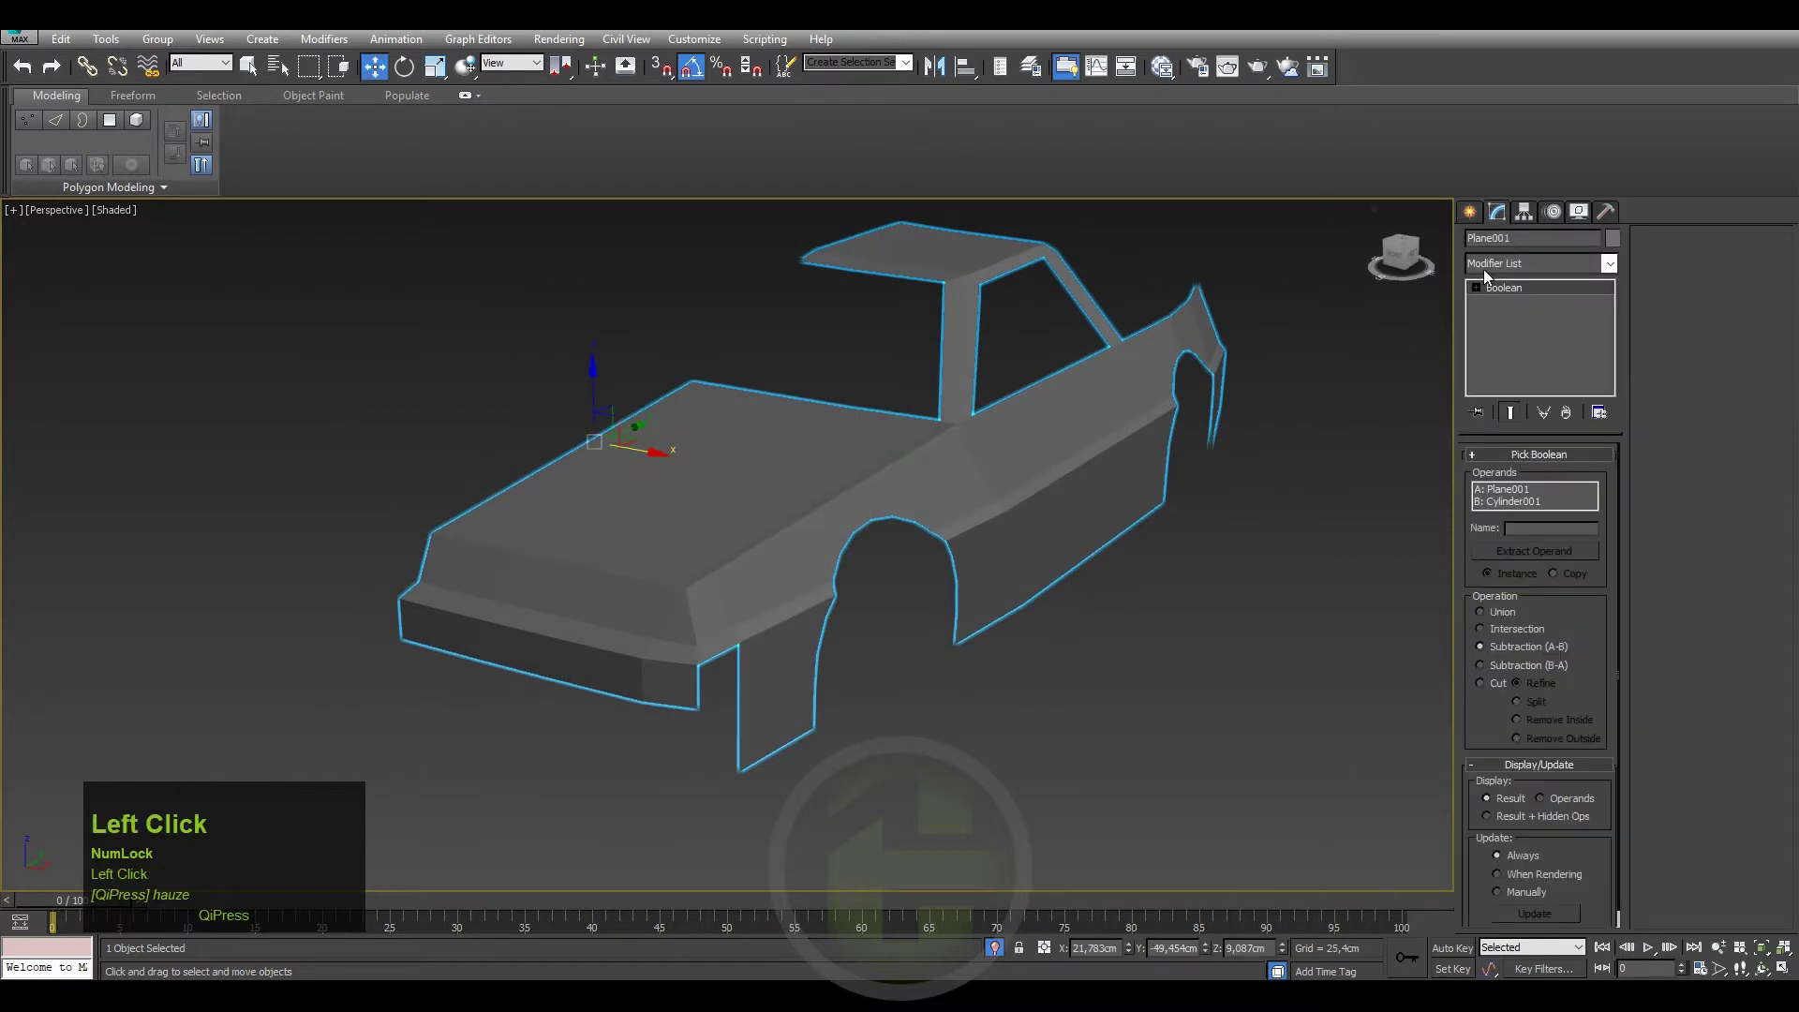
Start converting the Boolean-cut body back to an Editable Poly.
right_click(1016, 415)
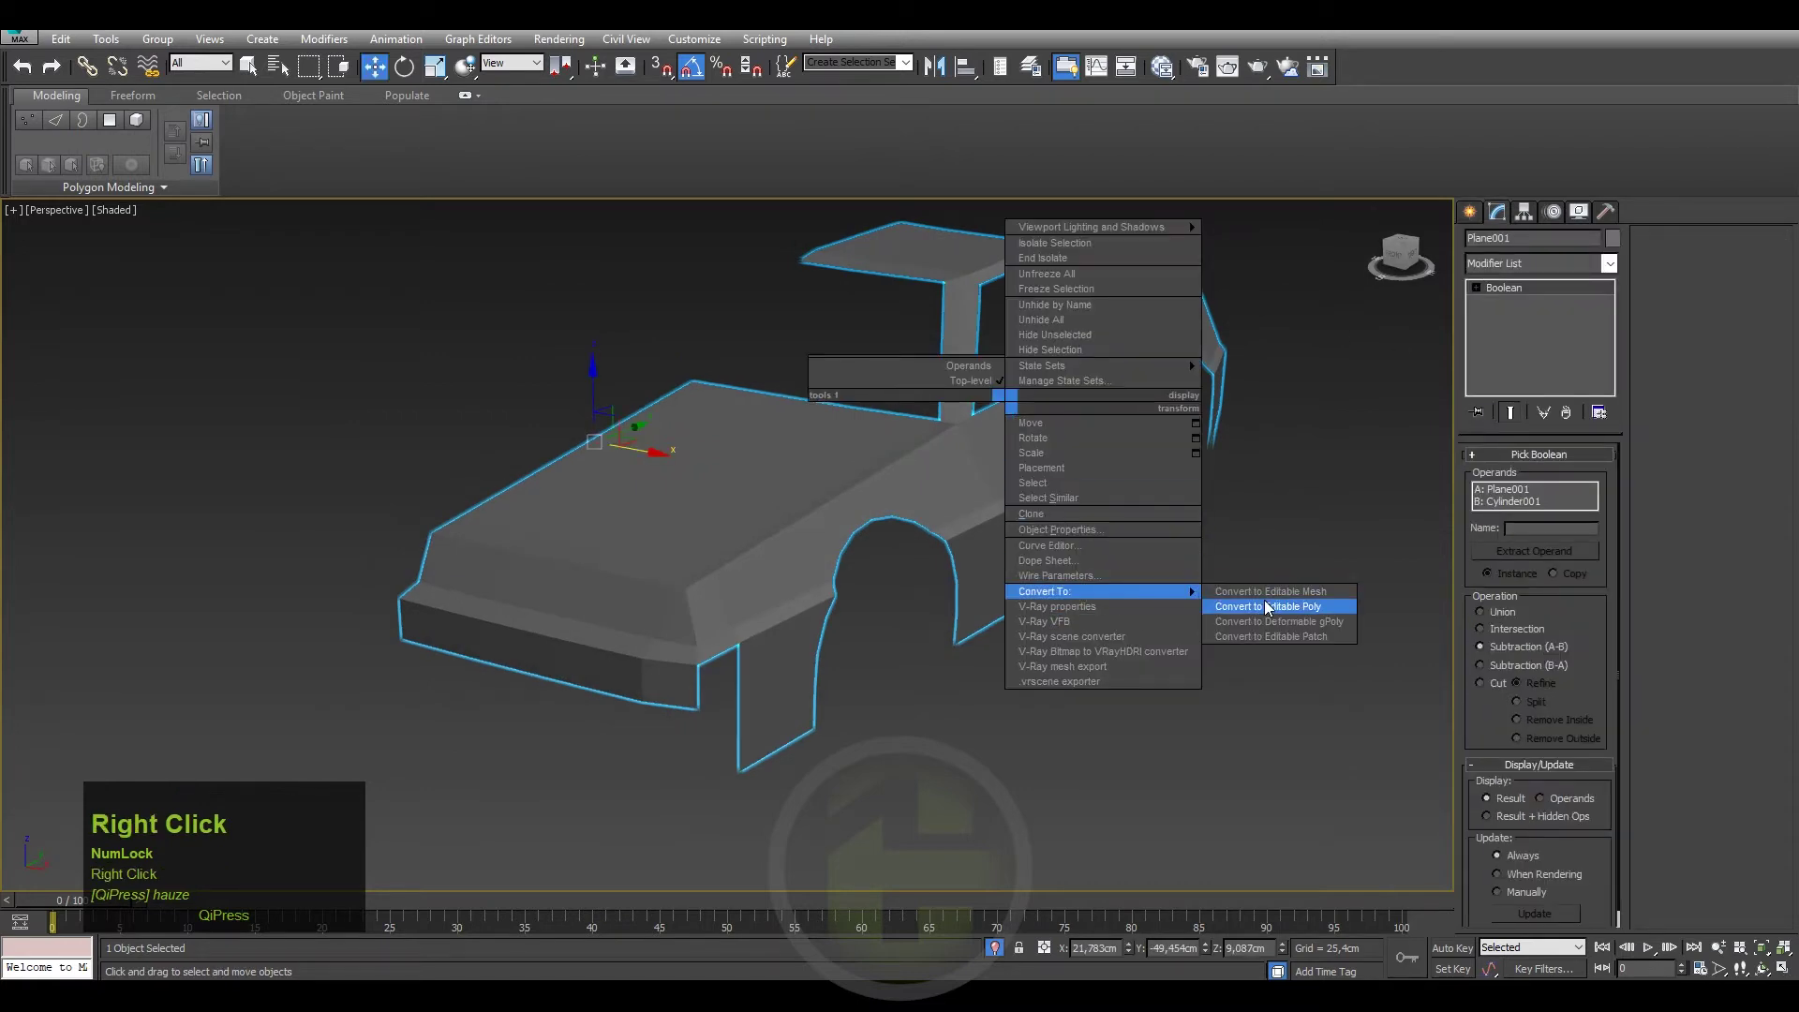
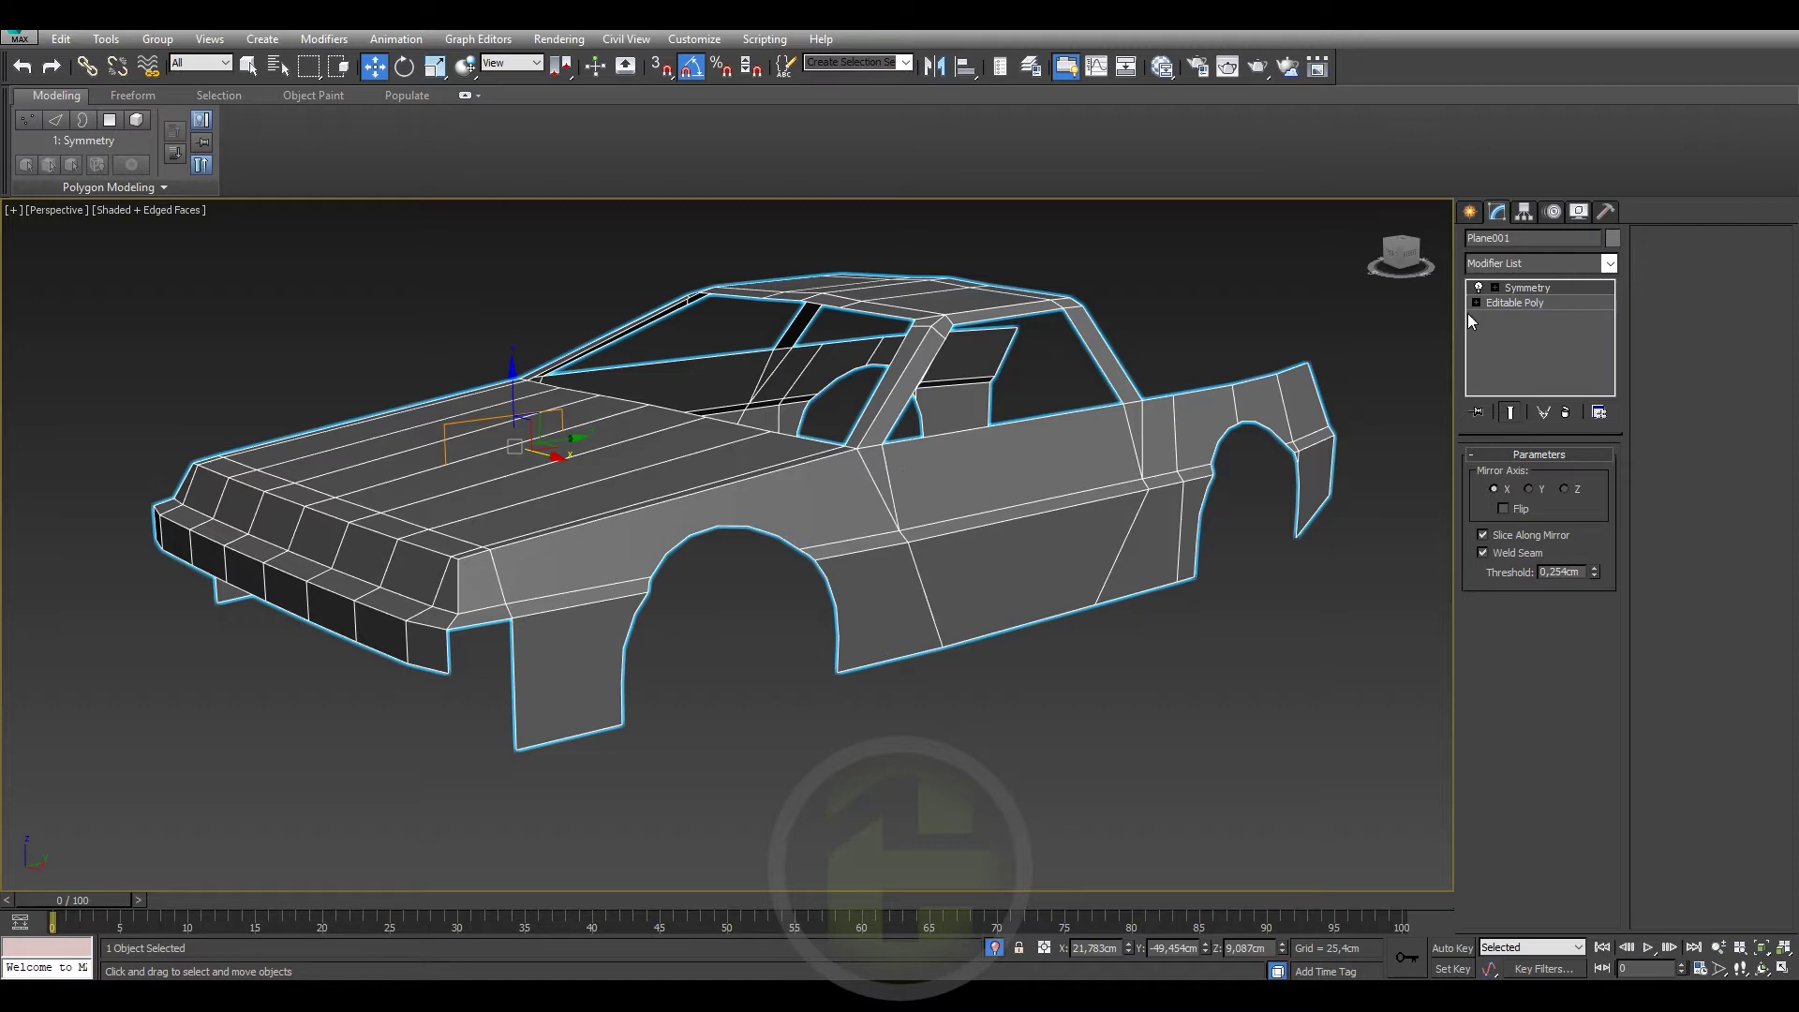
Connect the edges above the front wheel arch with 3 segments, toggling edged faces with F4.
click(1478, 309)
scroll(up, 3)
key(F4)
middle_click(696, 552)
click(670, 545)
key(F4)
middle_click(746, 529)
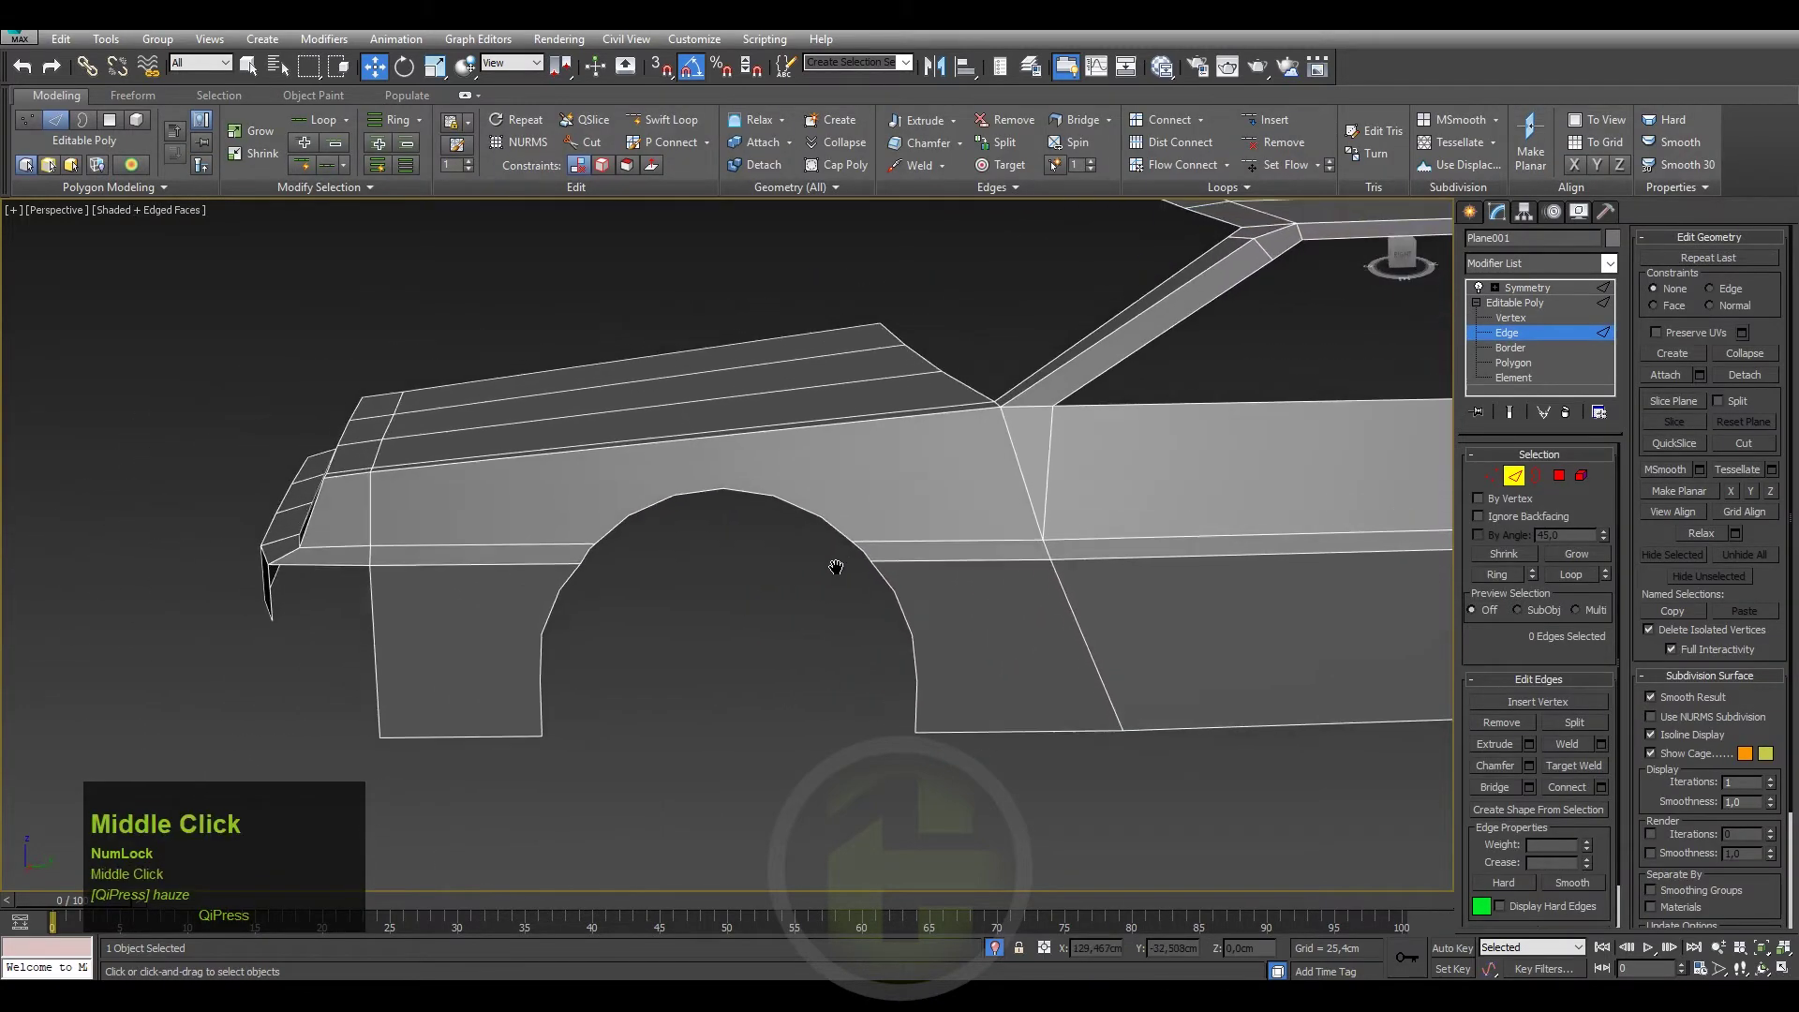
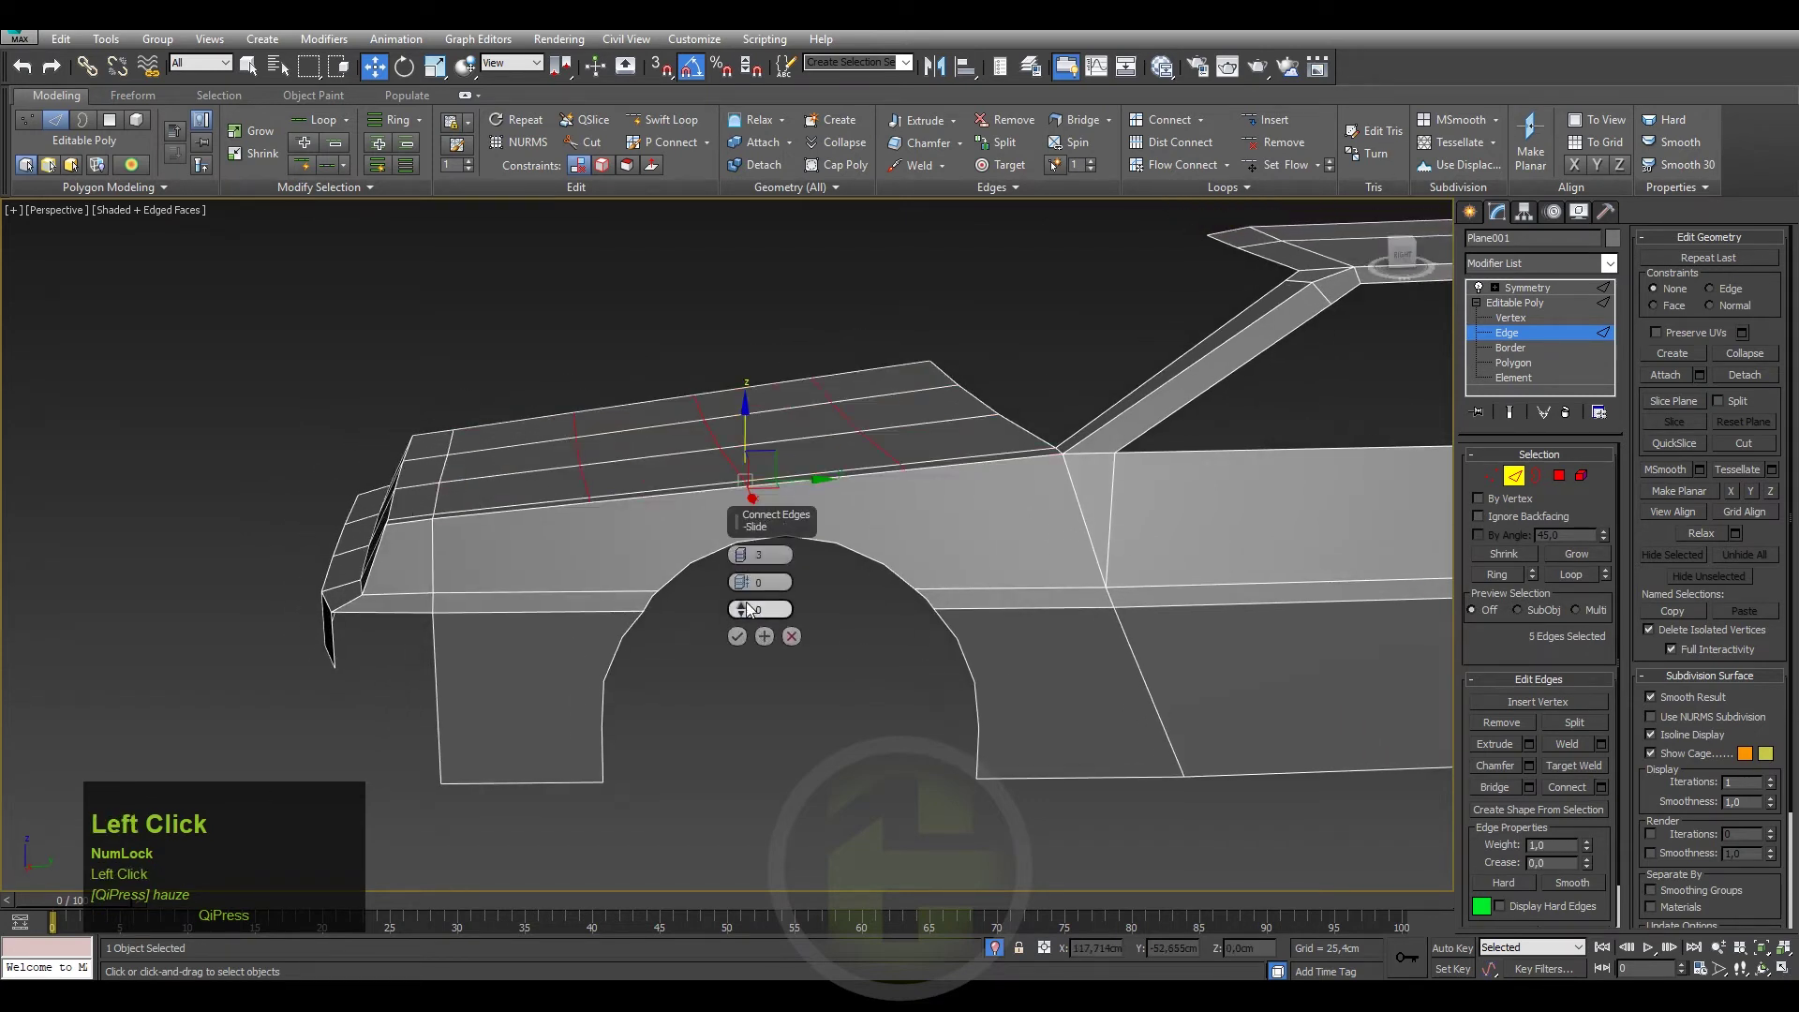
In Vertex mode start Target Weld and weld the first arch vertex onto a body vertex.
key(1)
right_click(706, 645)
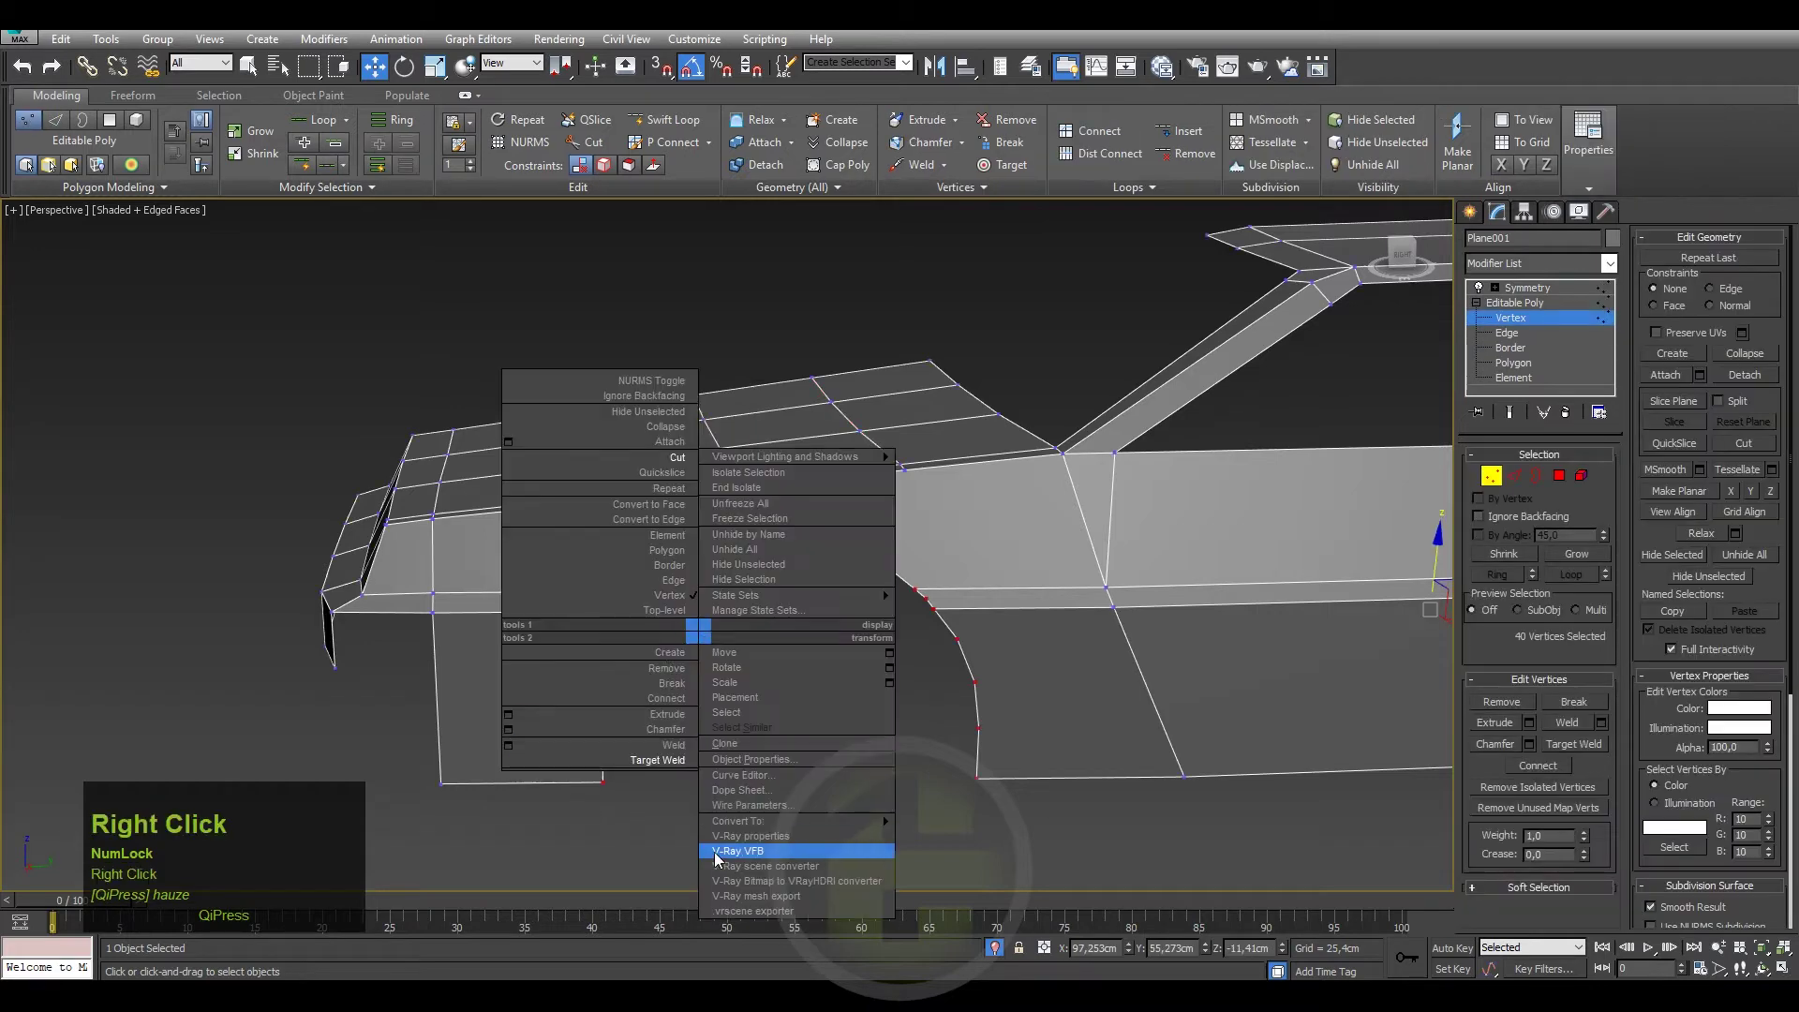
click(623, 850)
scroll(up, 3)
right_click(894, 654)
click(796, 777)
middle_click(955, 583)
middle_click(963, 586)
middle_click(1175, 618)
drag(1175, 508, 995, 504)
middle_click(995, 503)
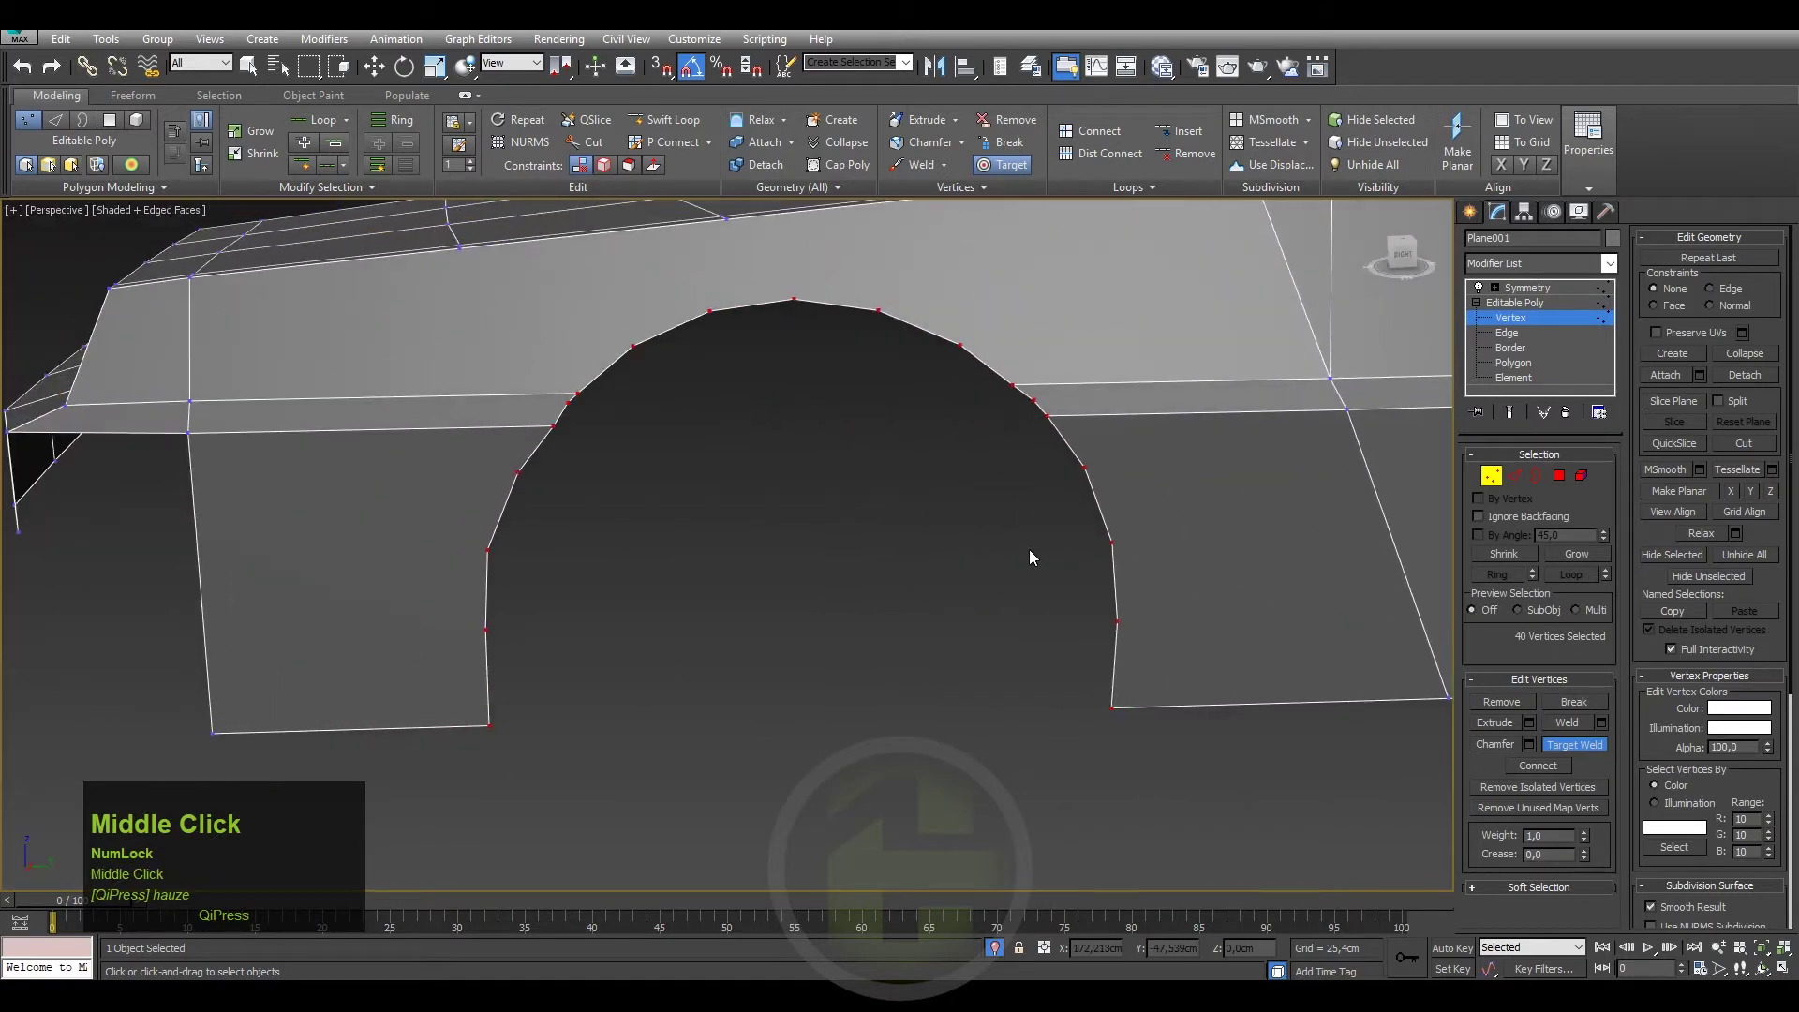
click(1035, 398)
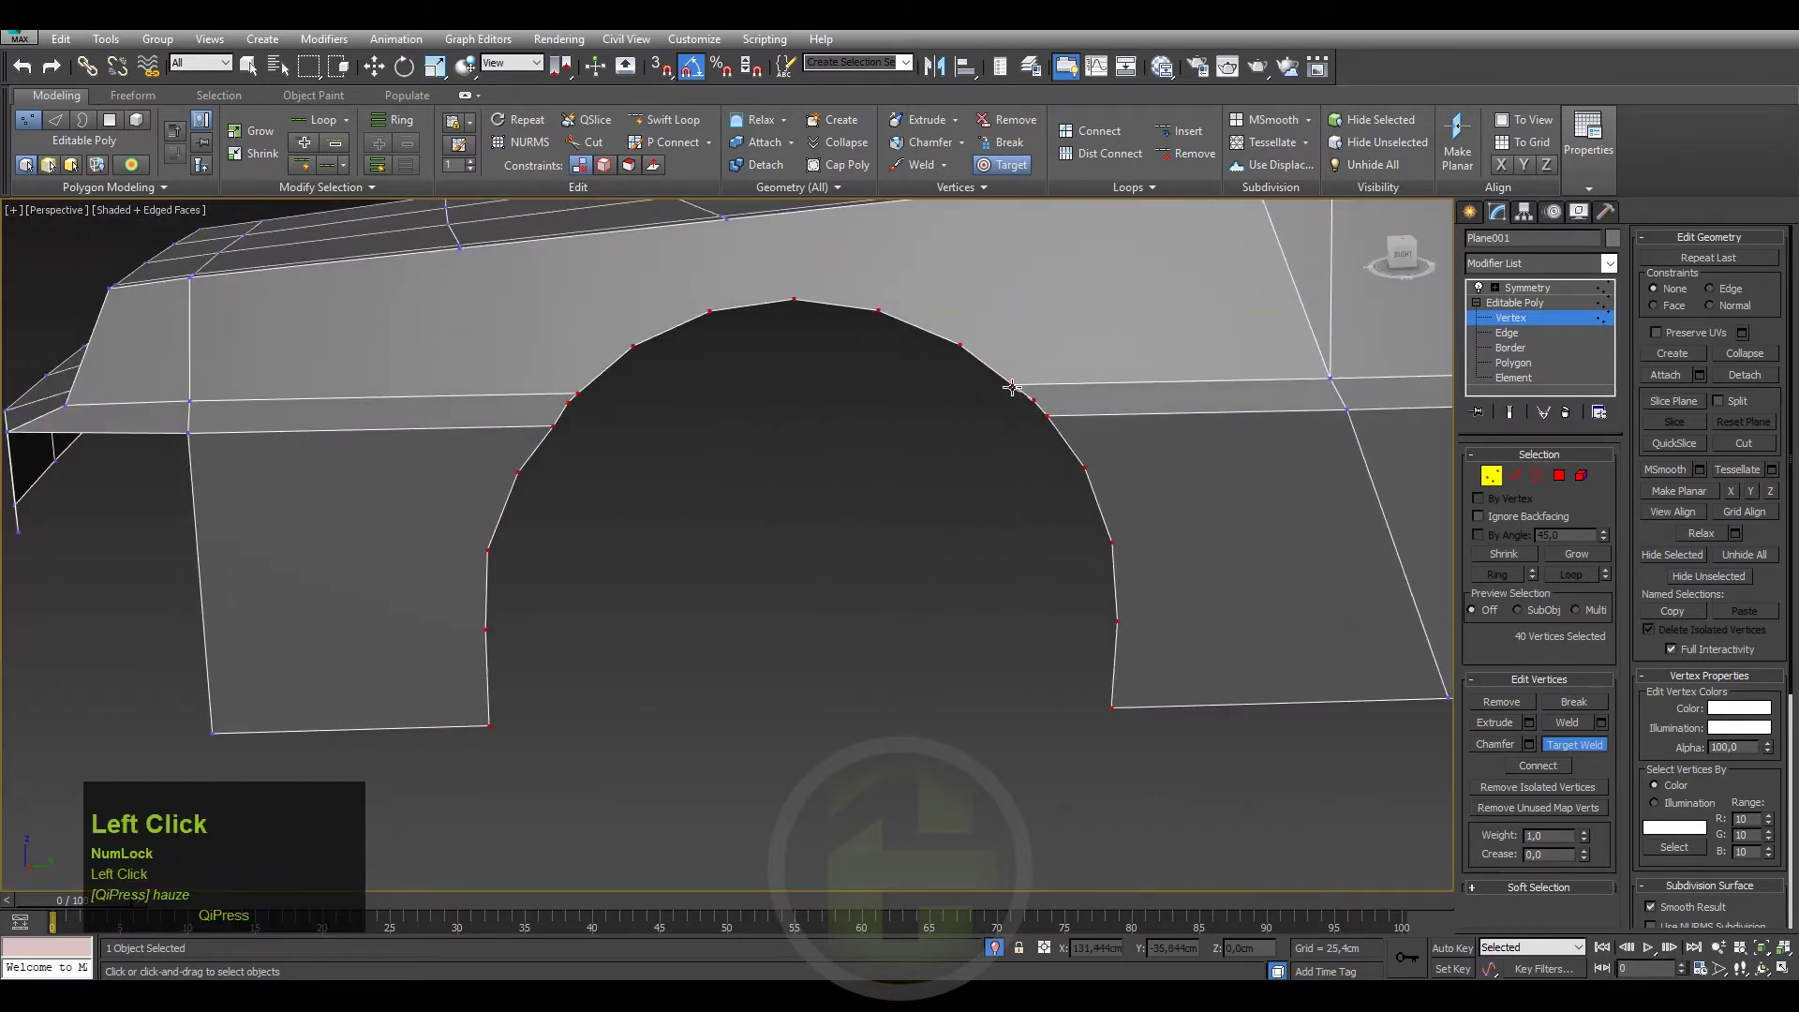
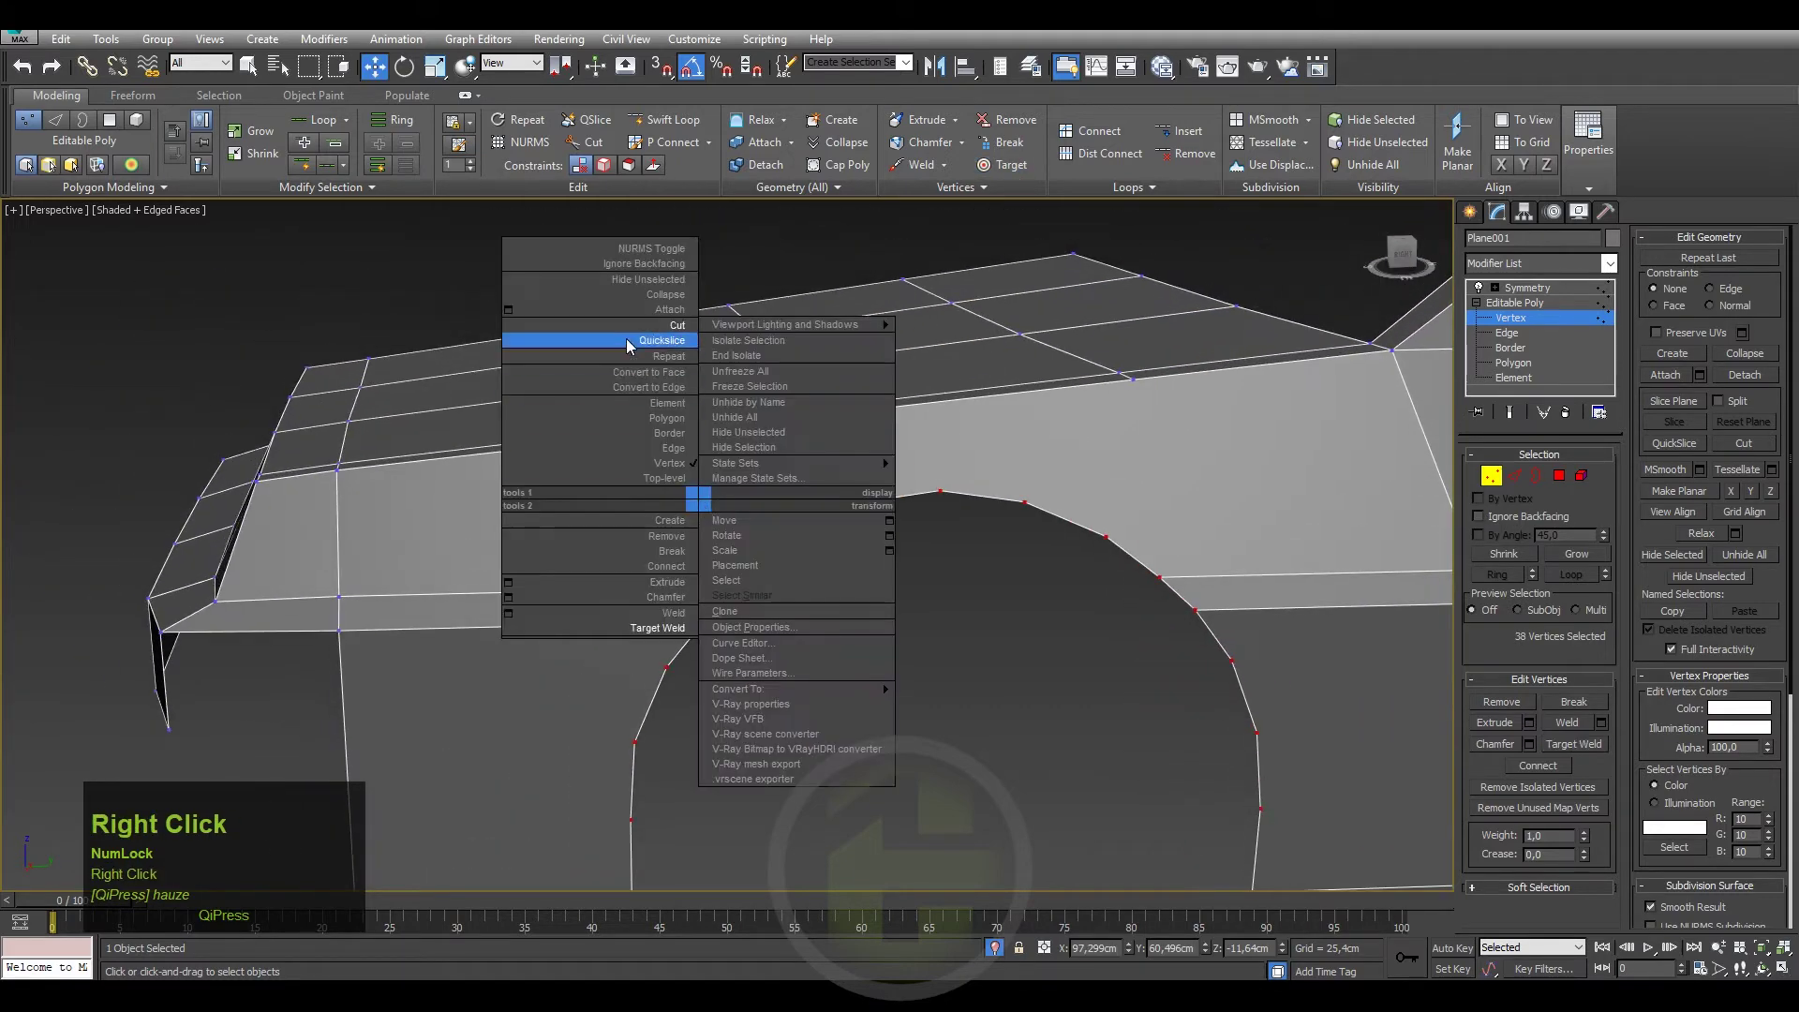
Target Weld the redundant wheel-arch vertices one by one into their neighbours.
click(638, 327)
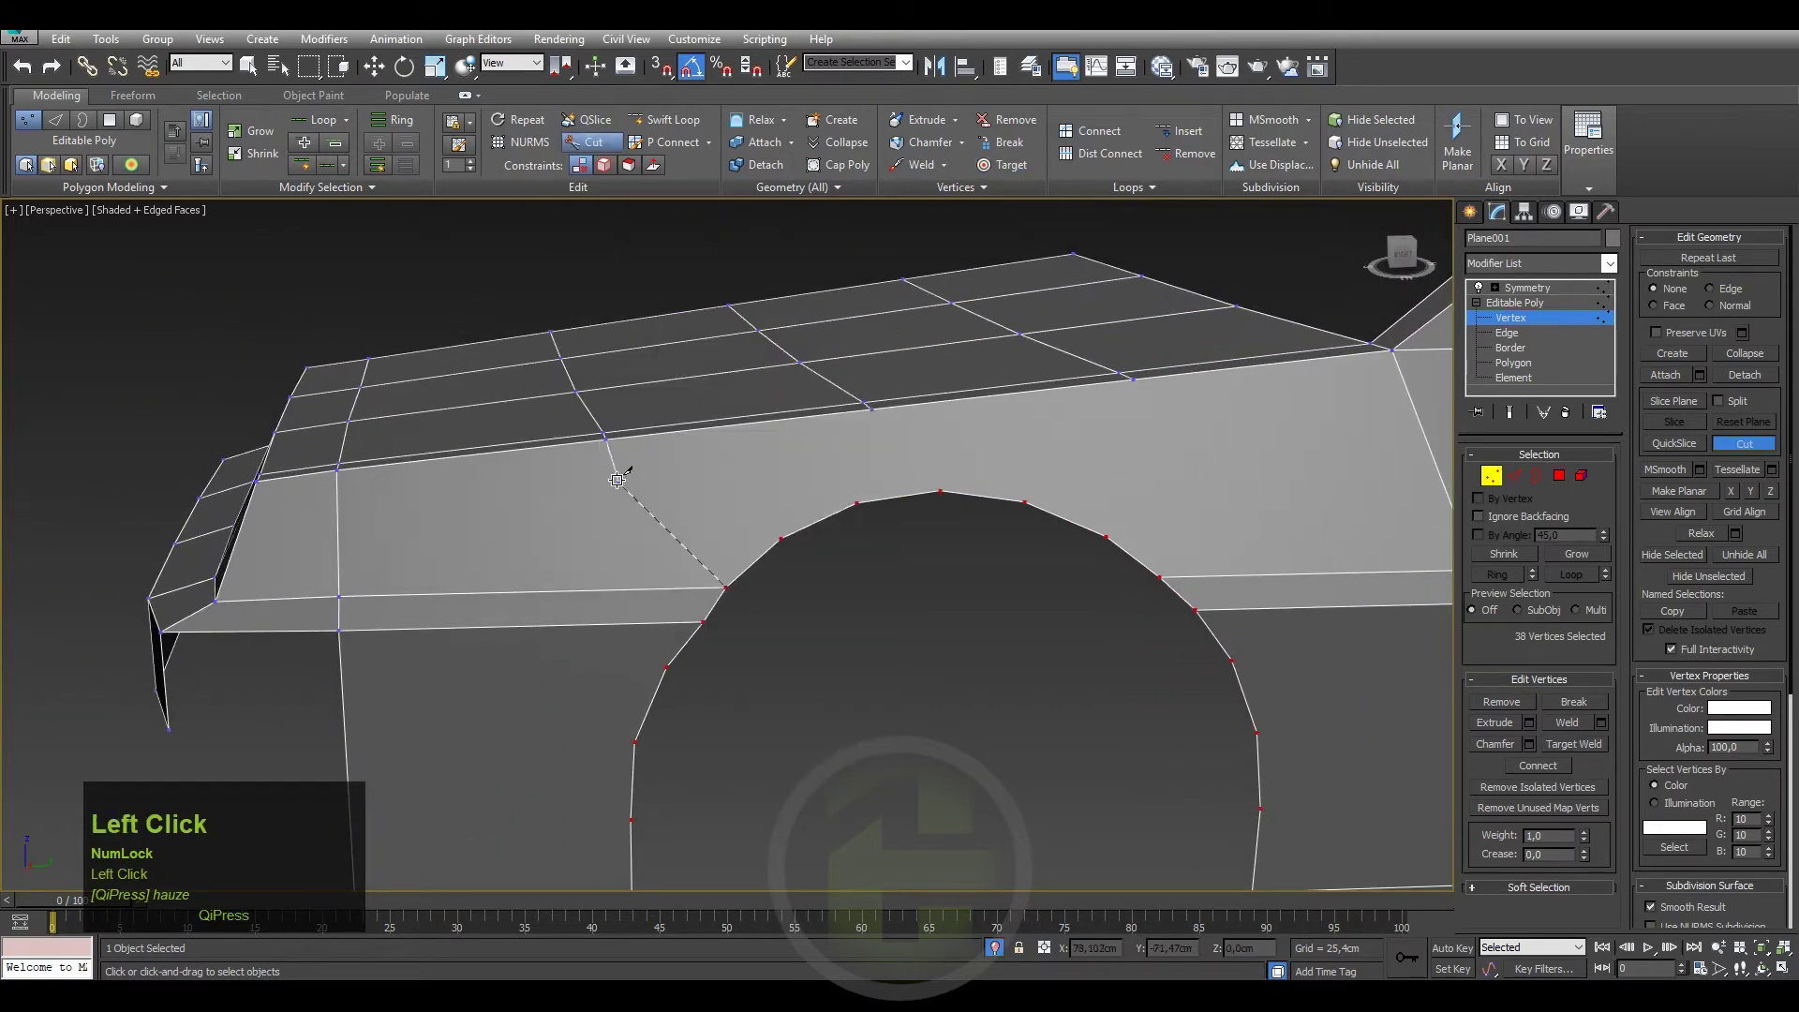
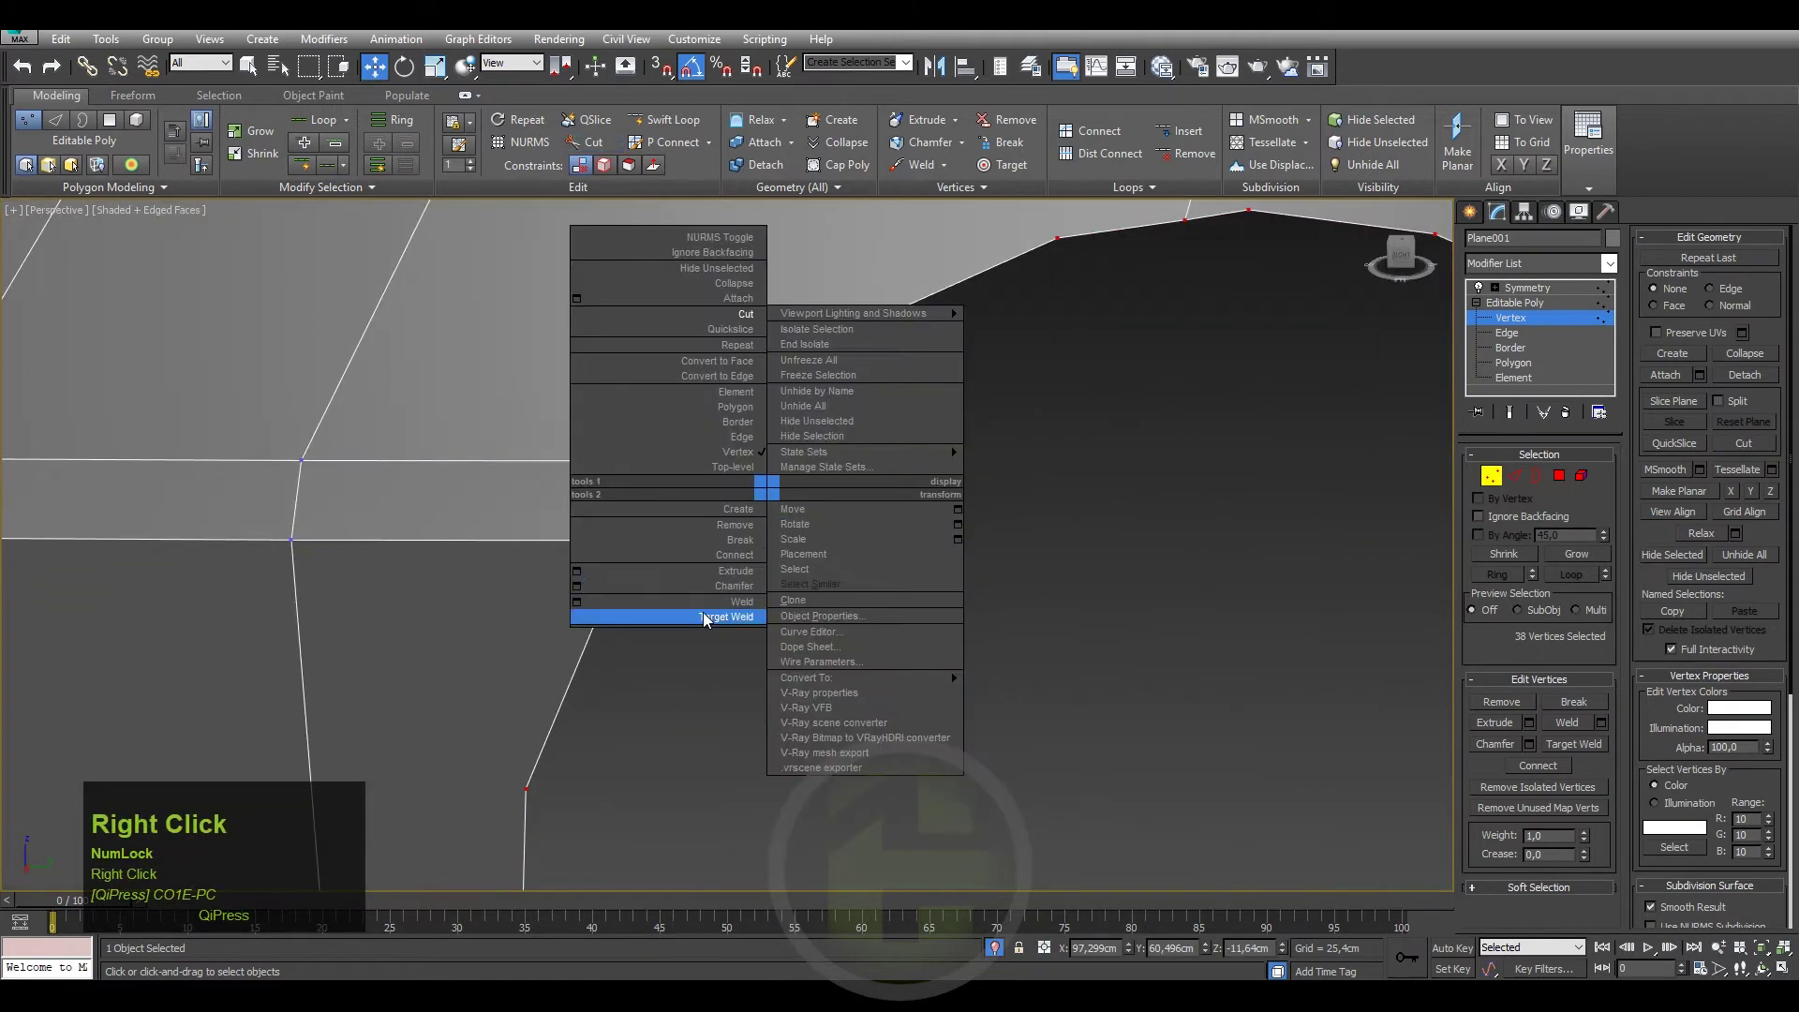
click(711, 620)
scroll(down, 3)
middle_click(876, 493)
click(1174, 440)
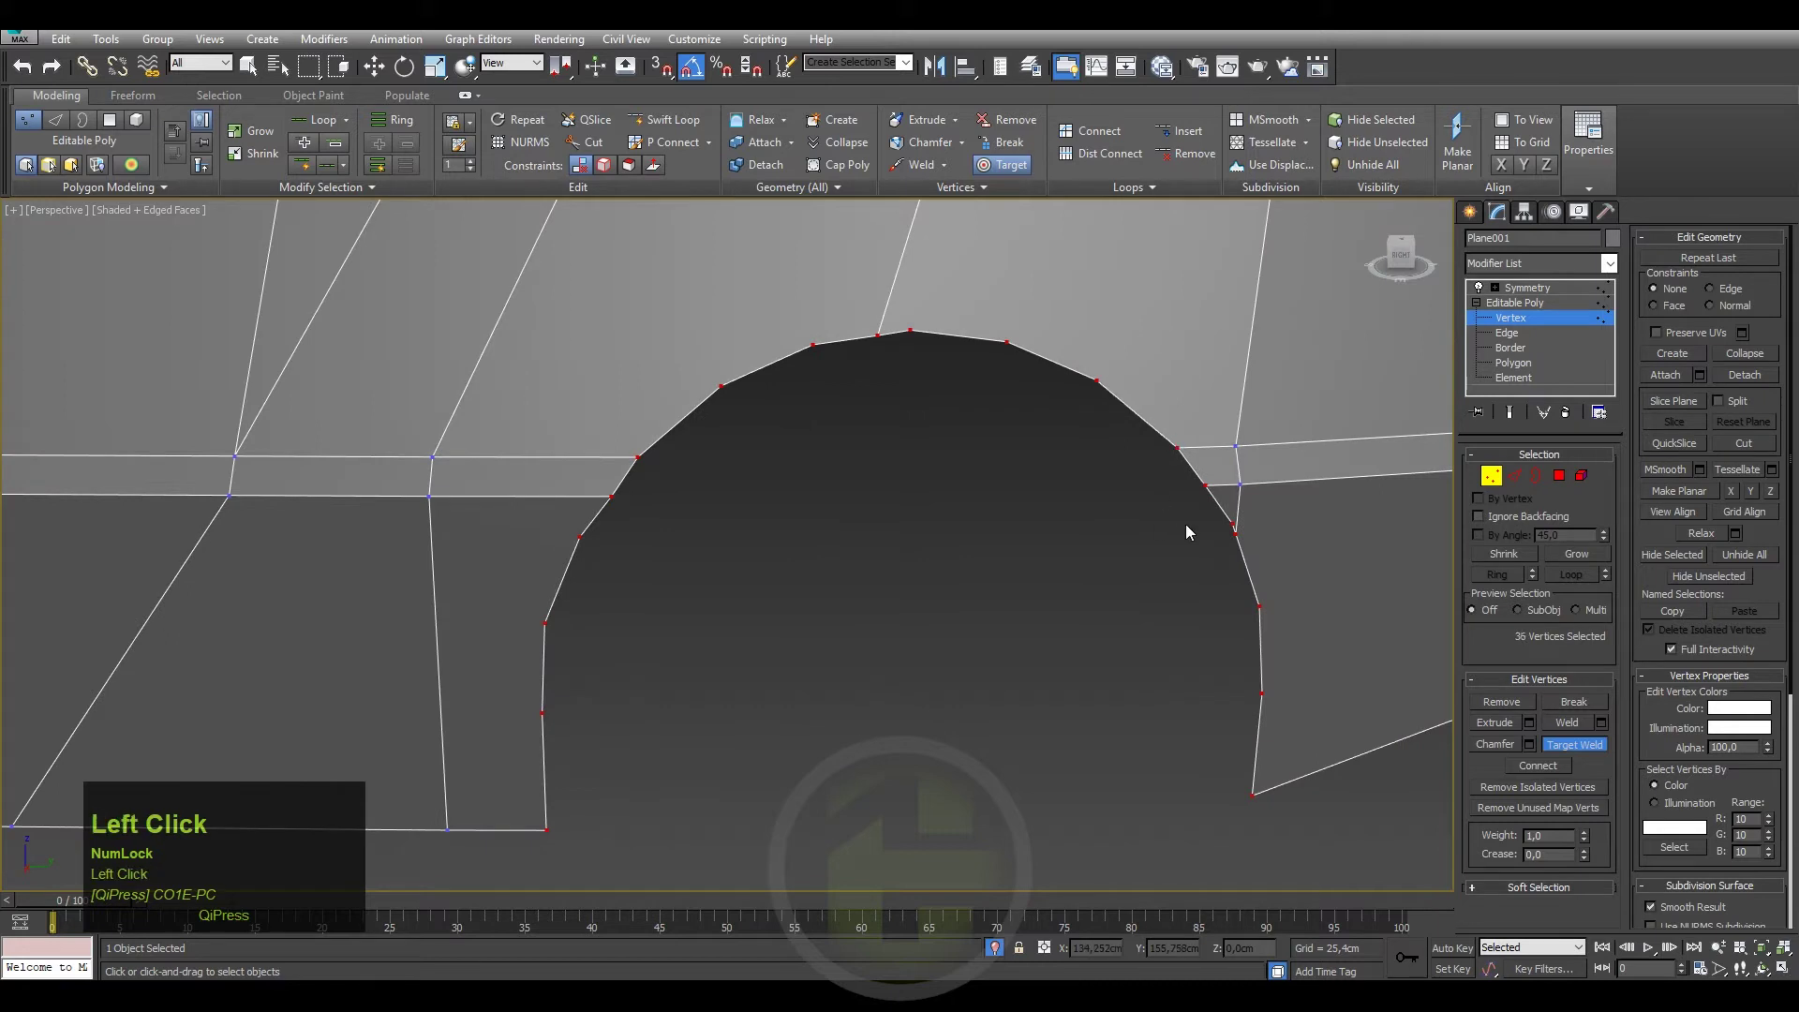
click(1235, 519)
drag(1169, 618, 939, 472)
click(939, 472)
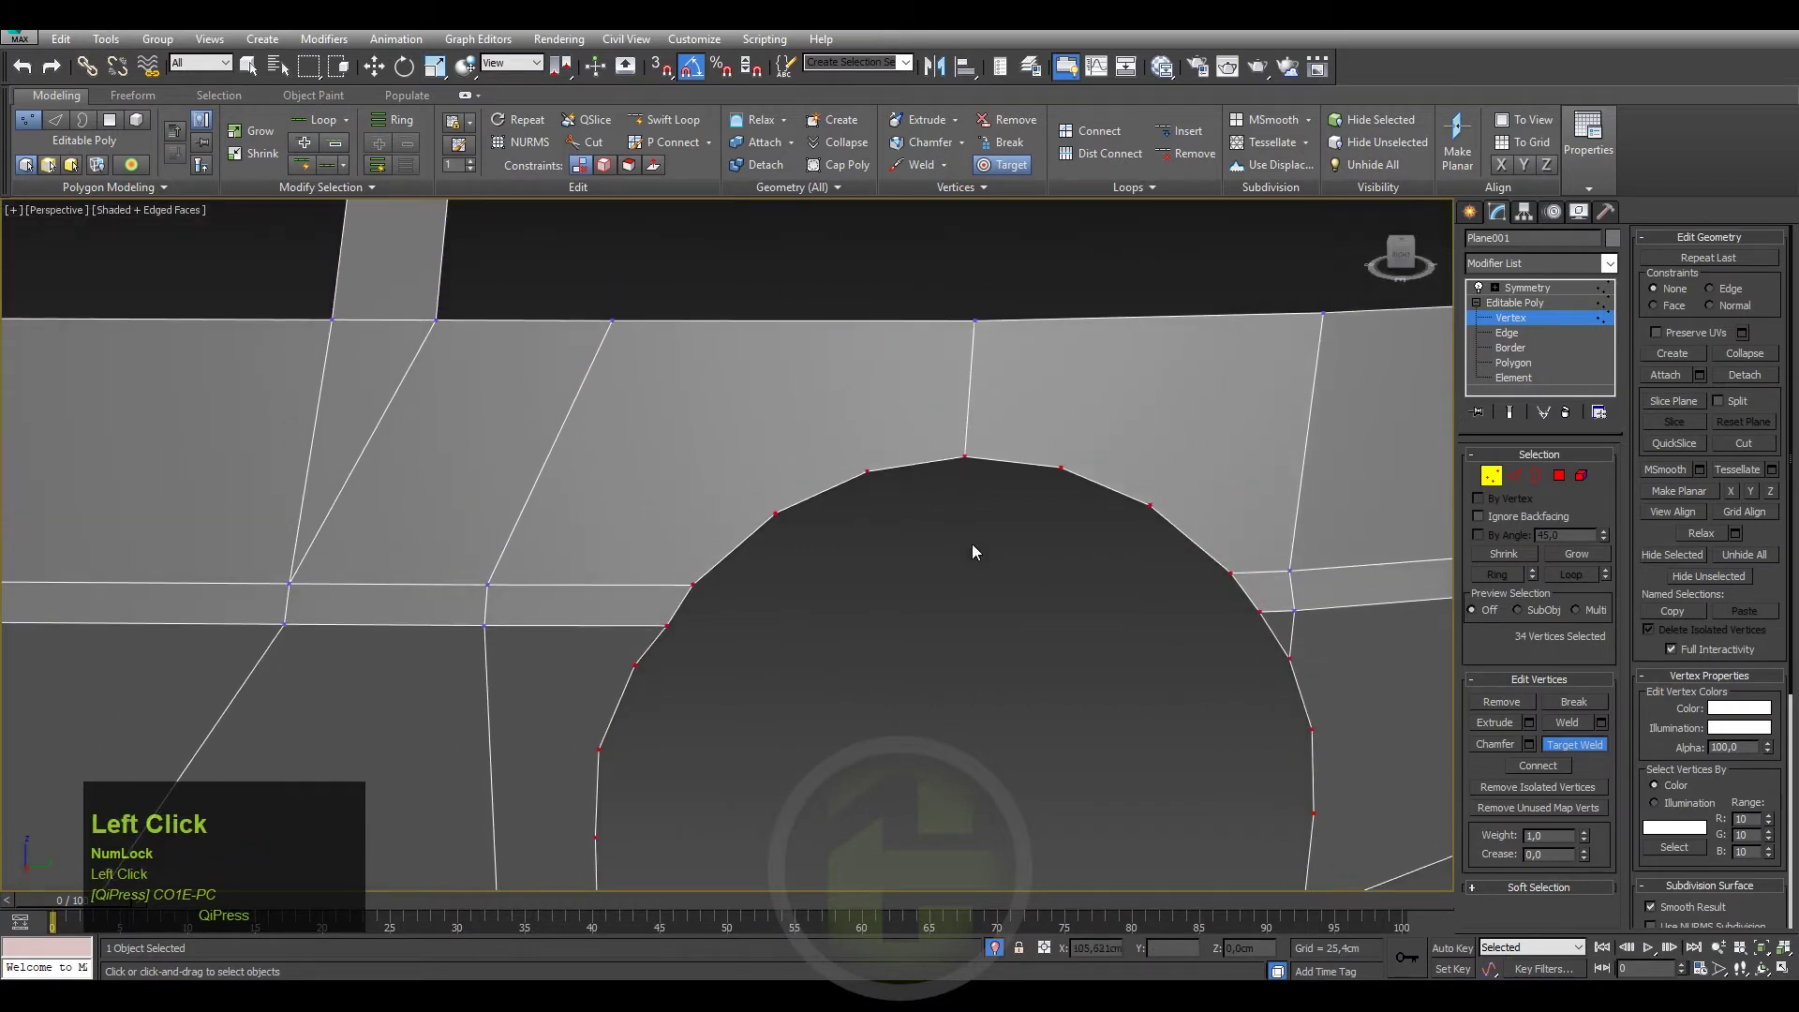
Switch to Cut to draw a new edge from the arch to the upper loop.
right_click(988, 561)
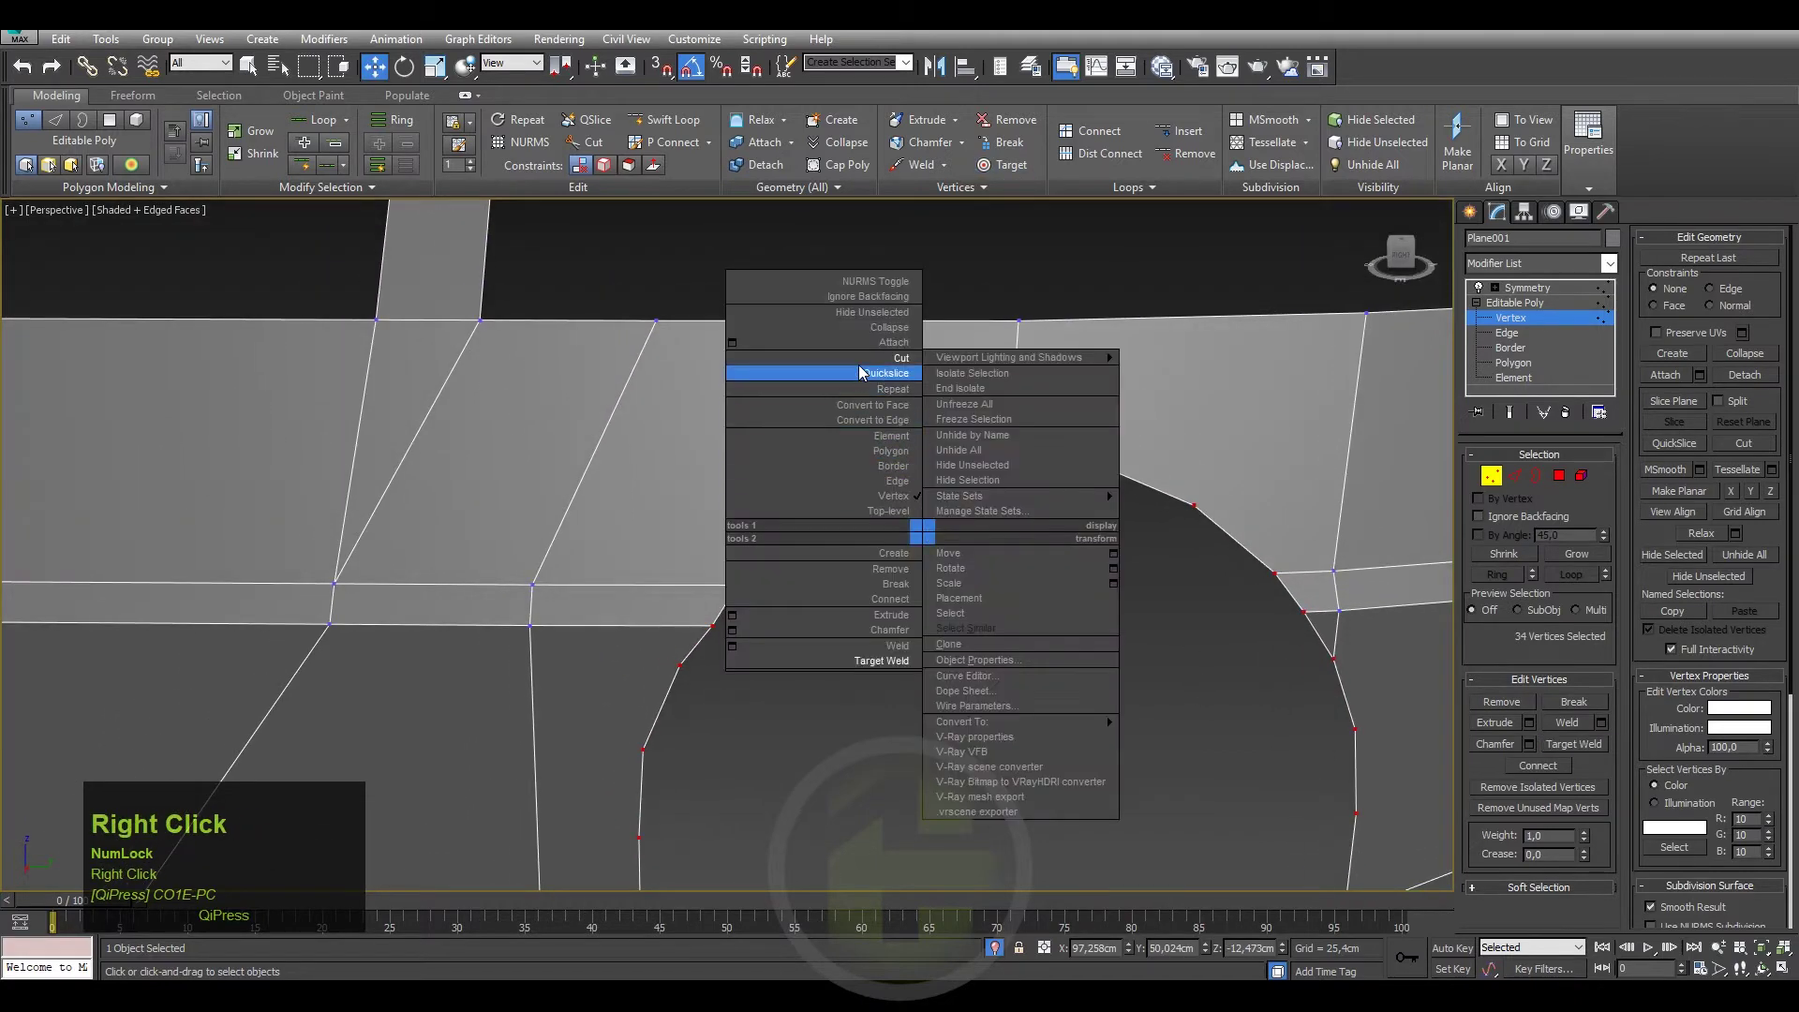
click(863, 369)
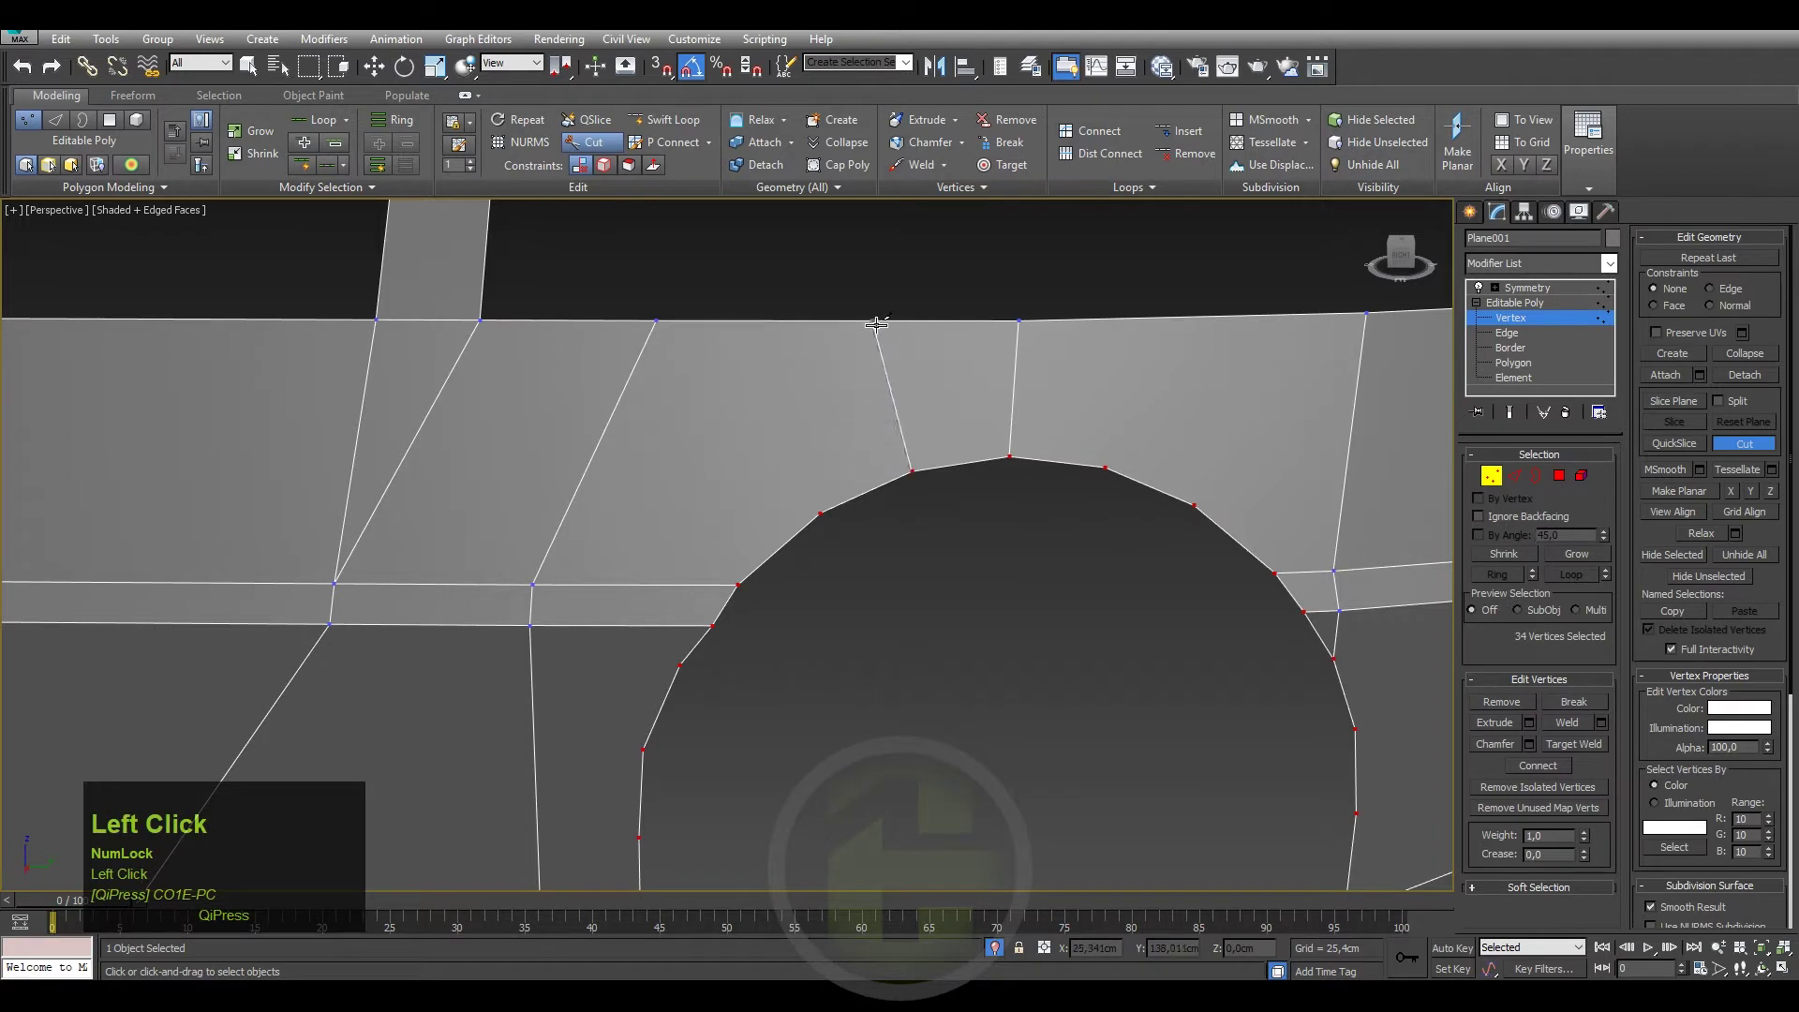
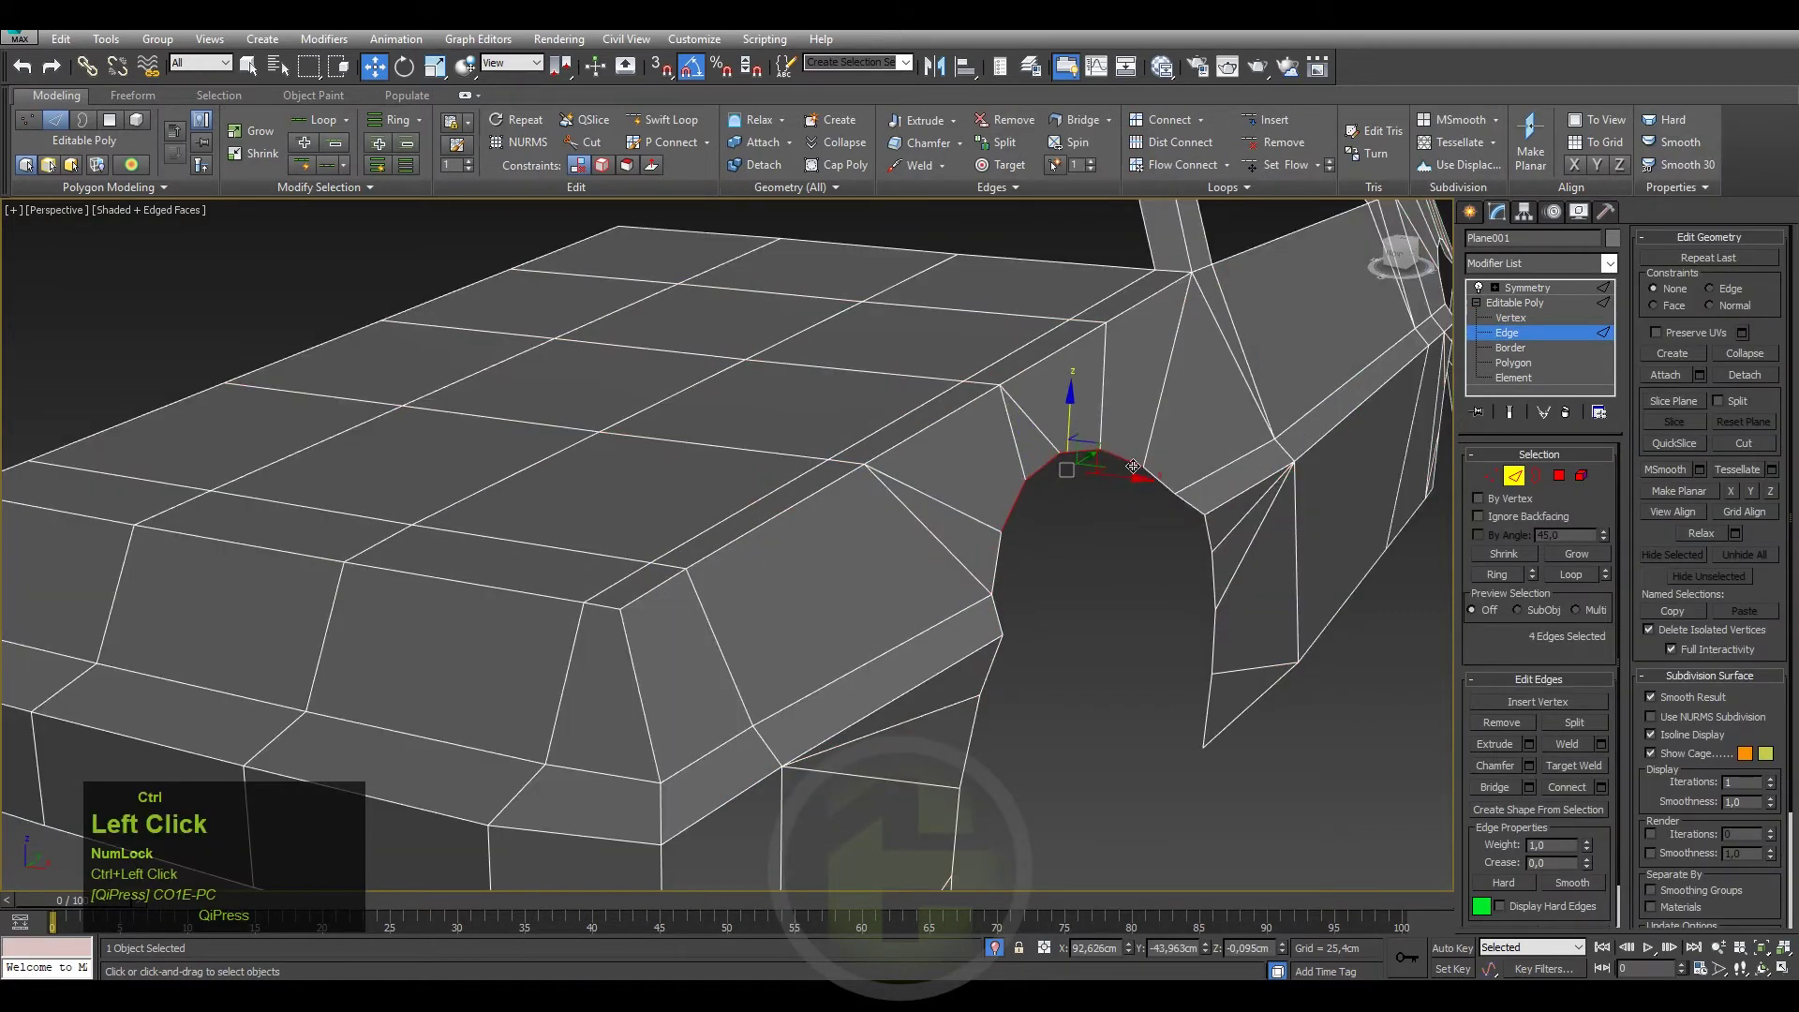
Marquee-select the six edges along the top of the front wheel arch, save, and check them in the side view.
drag(1064, 528, 1409, 252)
click(1409, 252)
right_click(944, 528)
click(986, 441)
middle_click(958, 471)
key(ctrl+s)
text(tz)
scroll(down, 3)
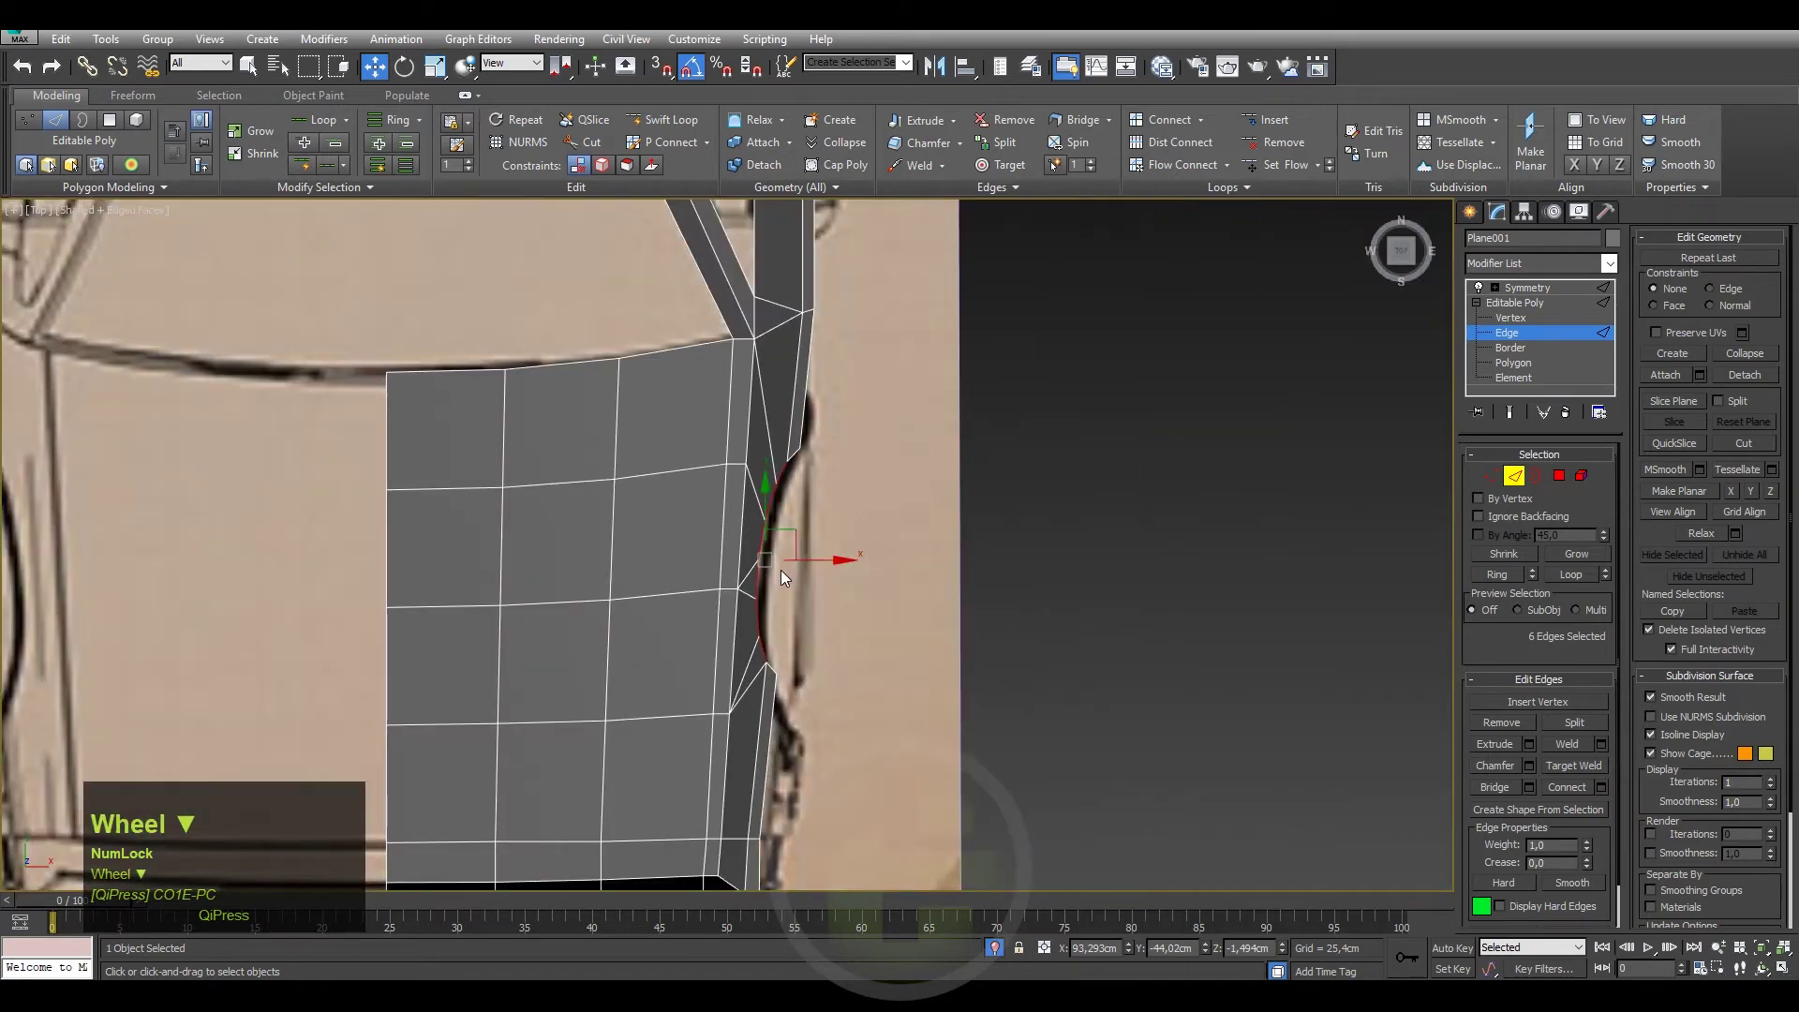
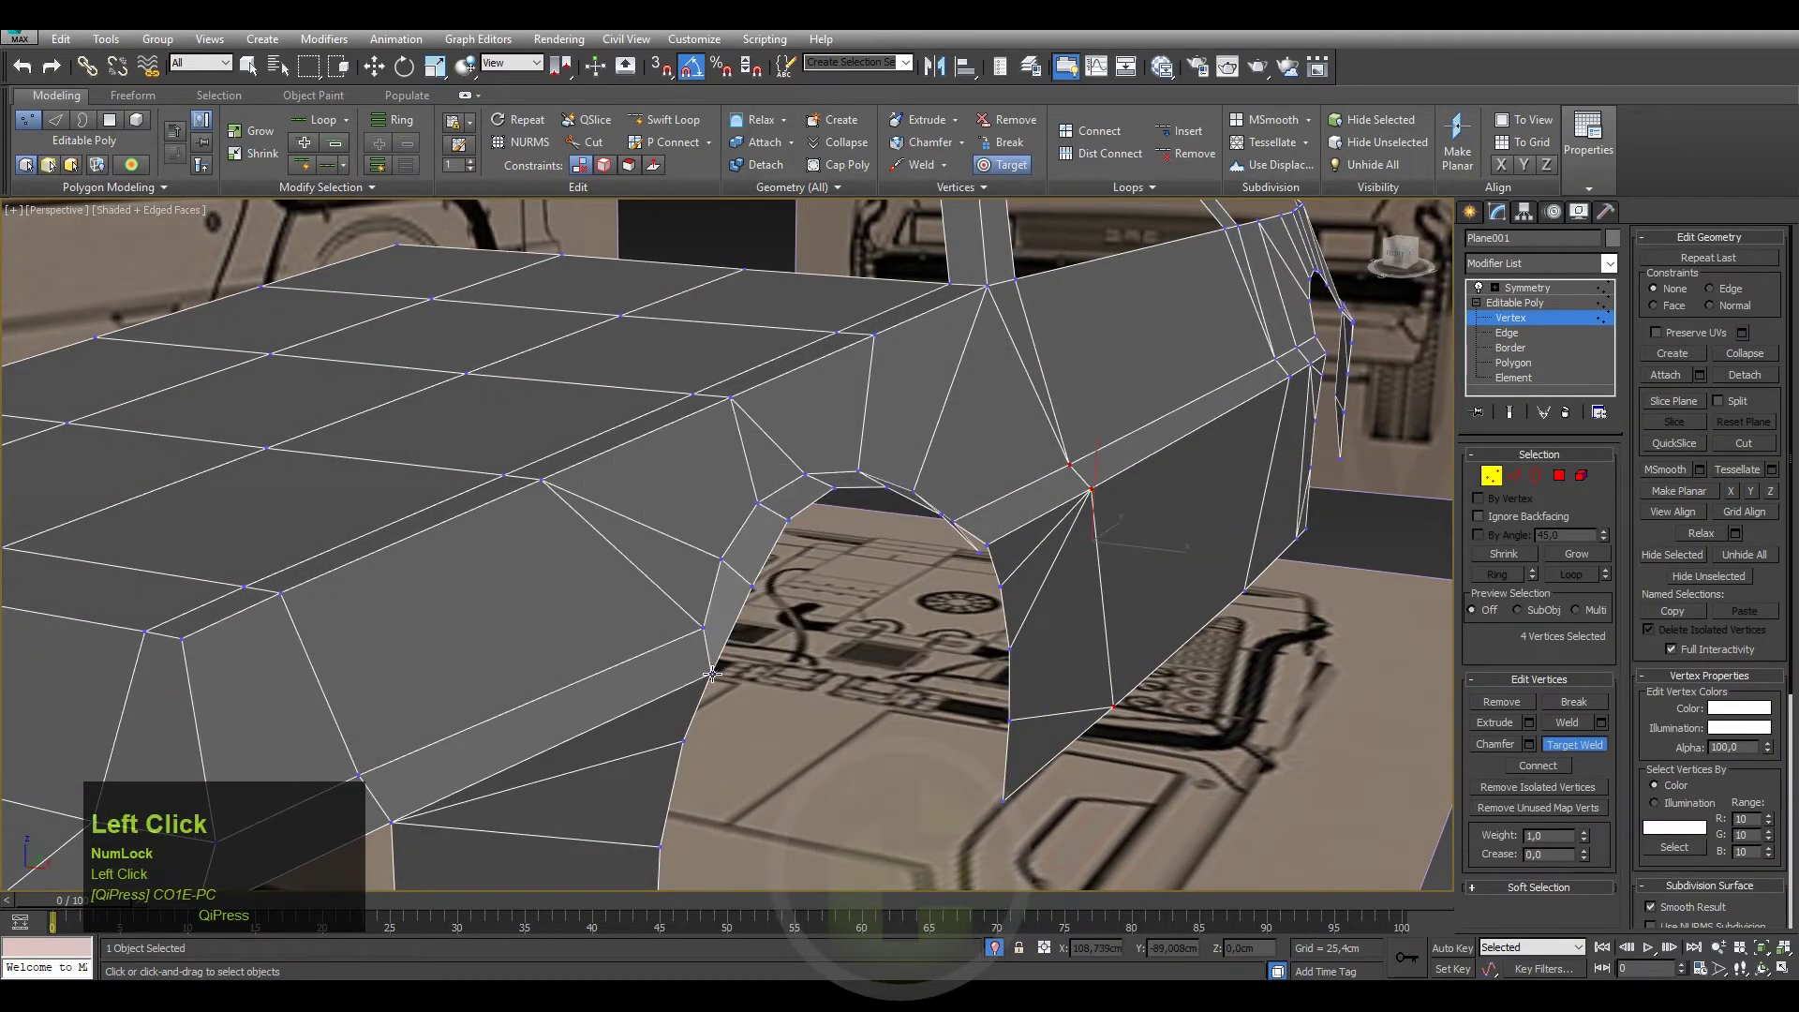
Move the vertex beside the front wheel arch into place and tidy it with a quad-menu command.
middle_click(831, 598)
click(840, 550)
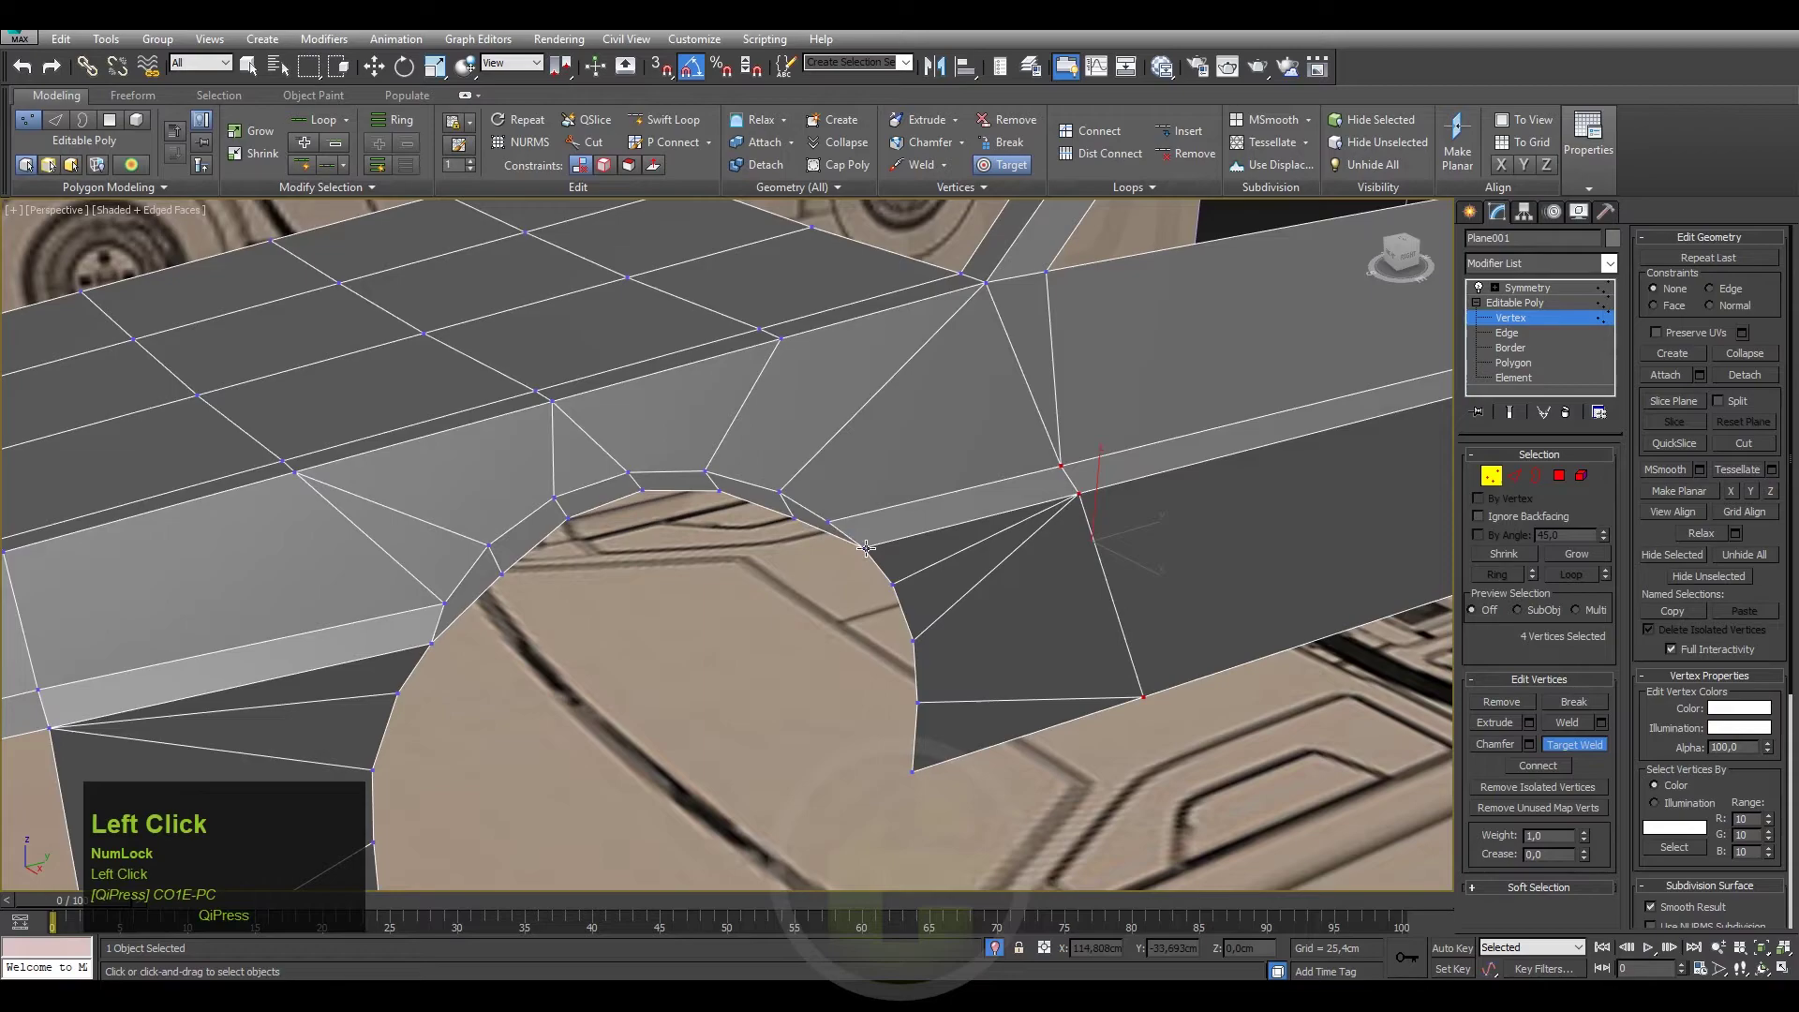
scroll(down, 3)
drag(839, 570, 985, 530)
right_click(886, 533)
click(887, 522)
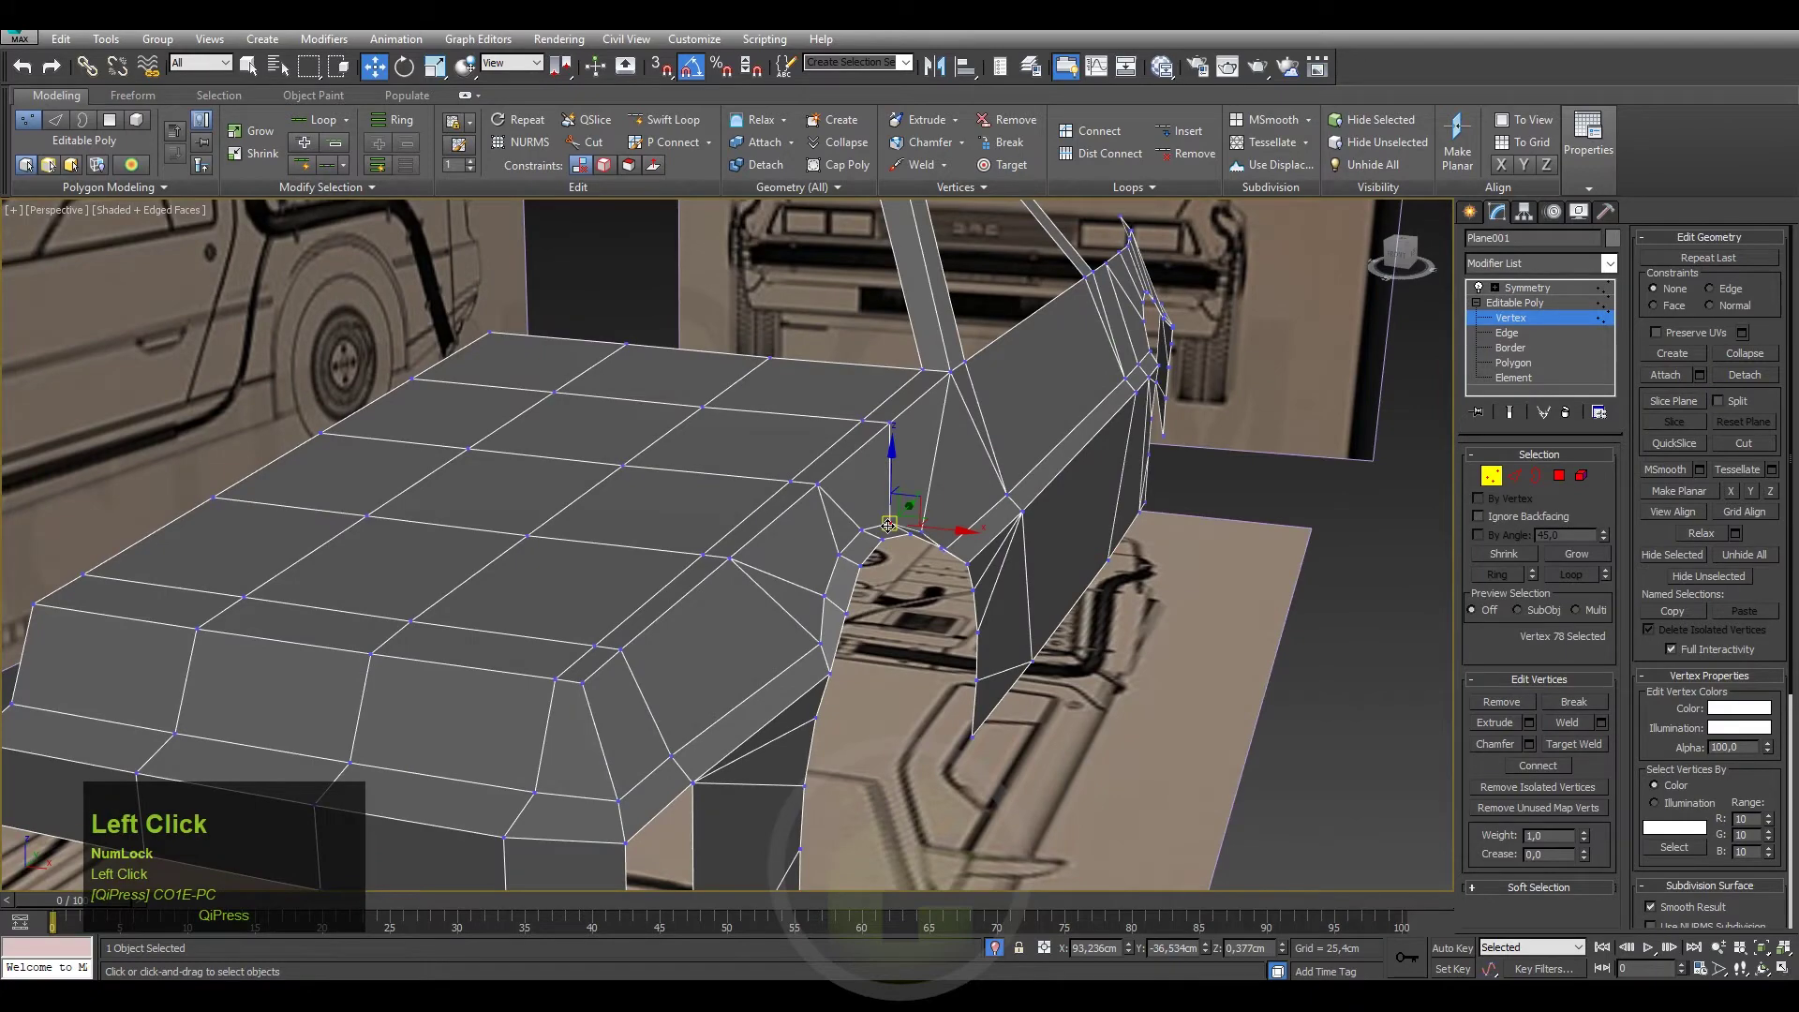
scroll(up, 3)
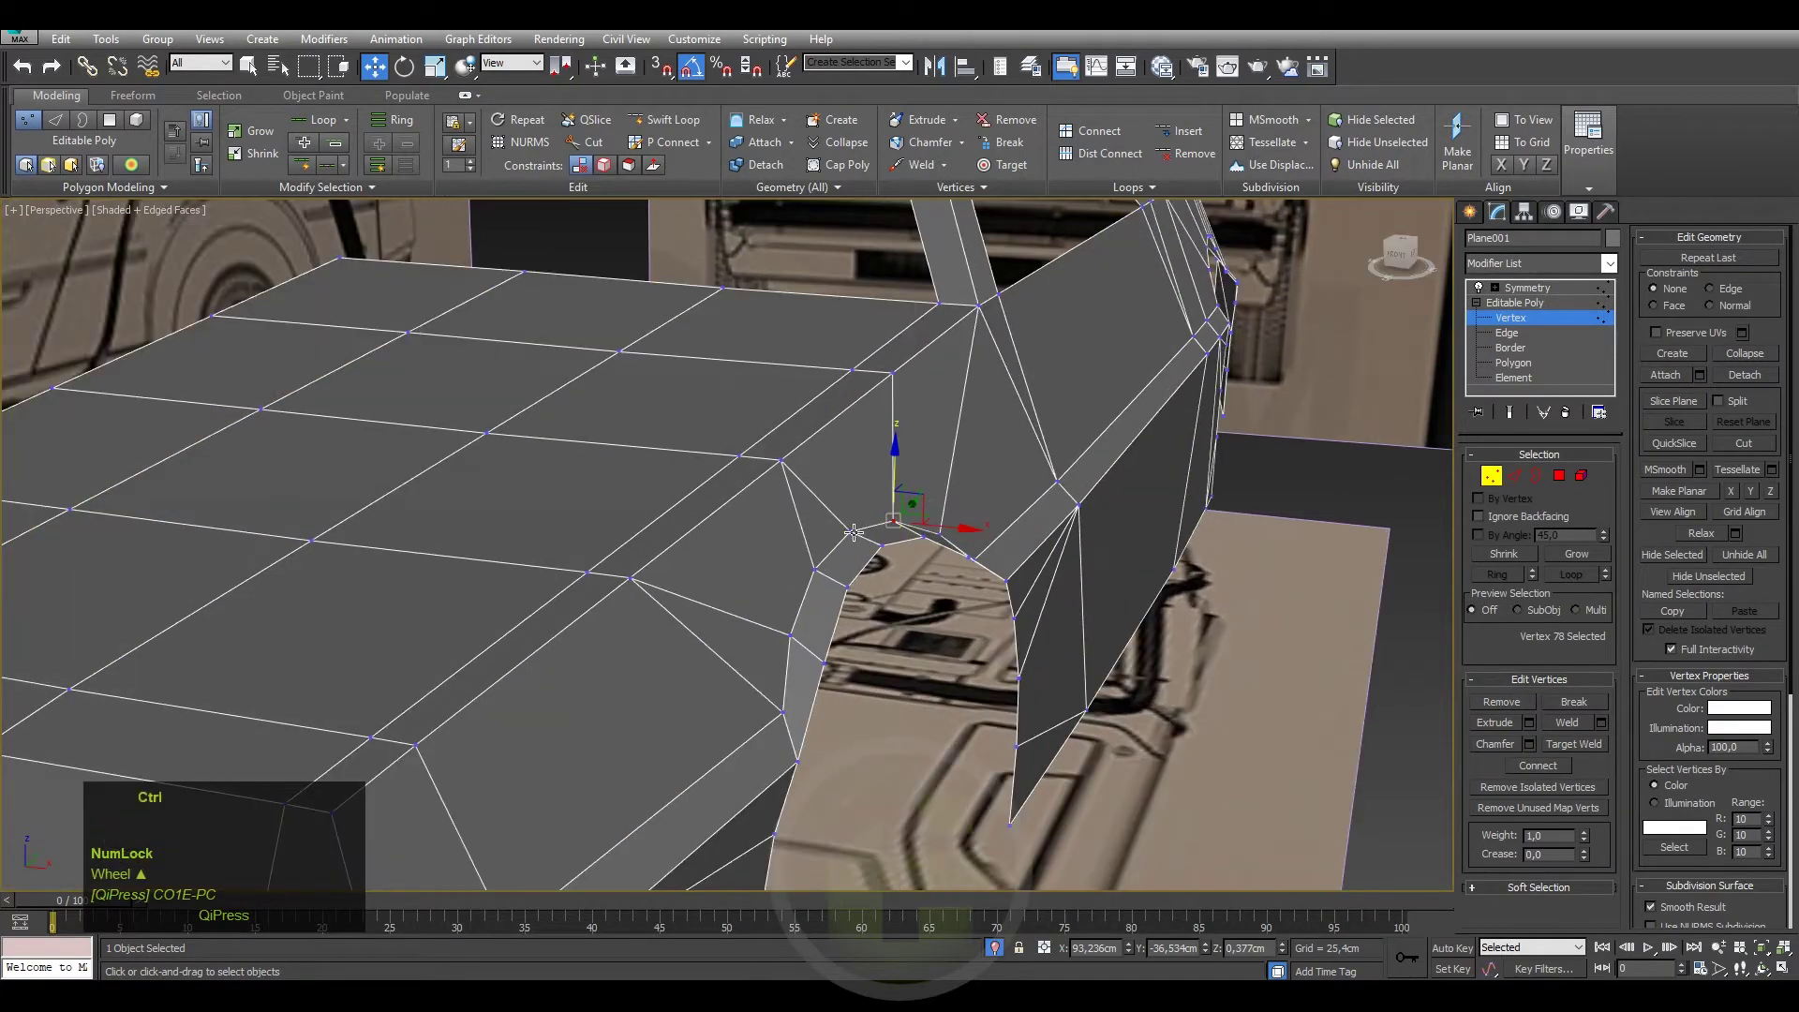
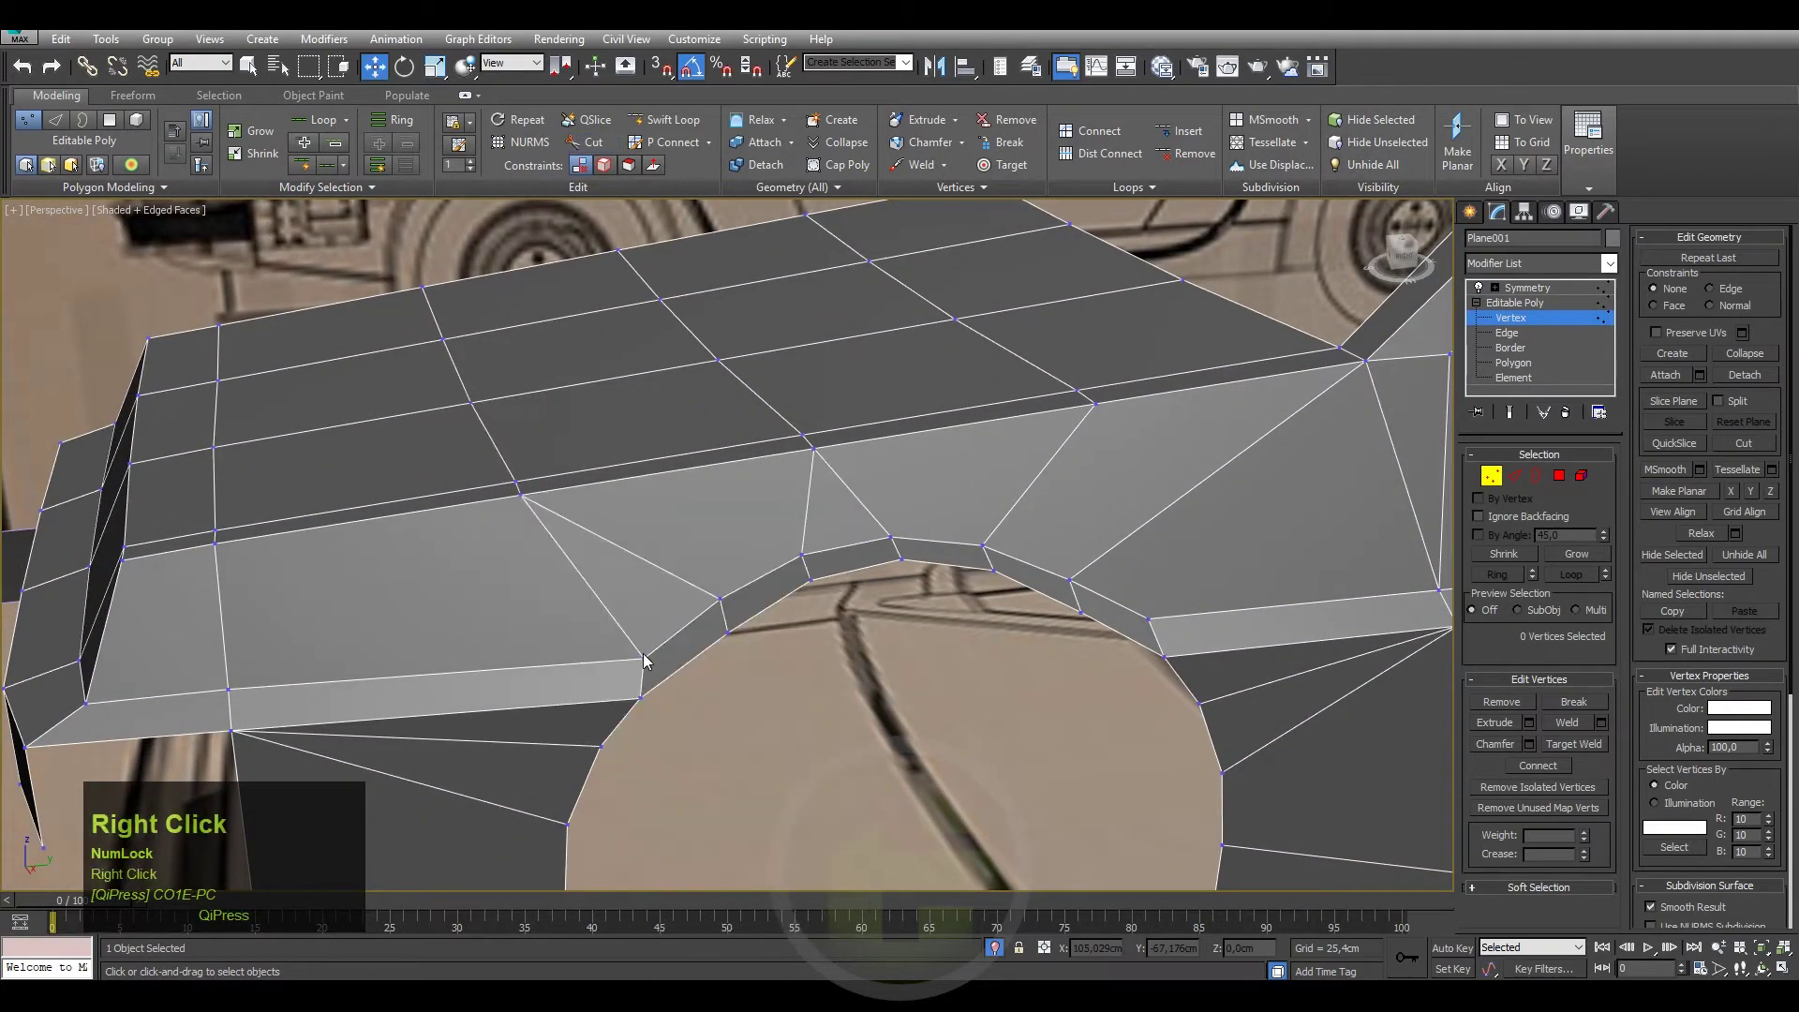
Chamfer the two top wheel-arch vertices by 2.54 cm to split them.
click(641, 654)
click(1150, 612)
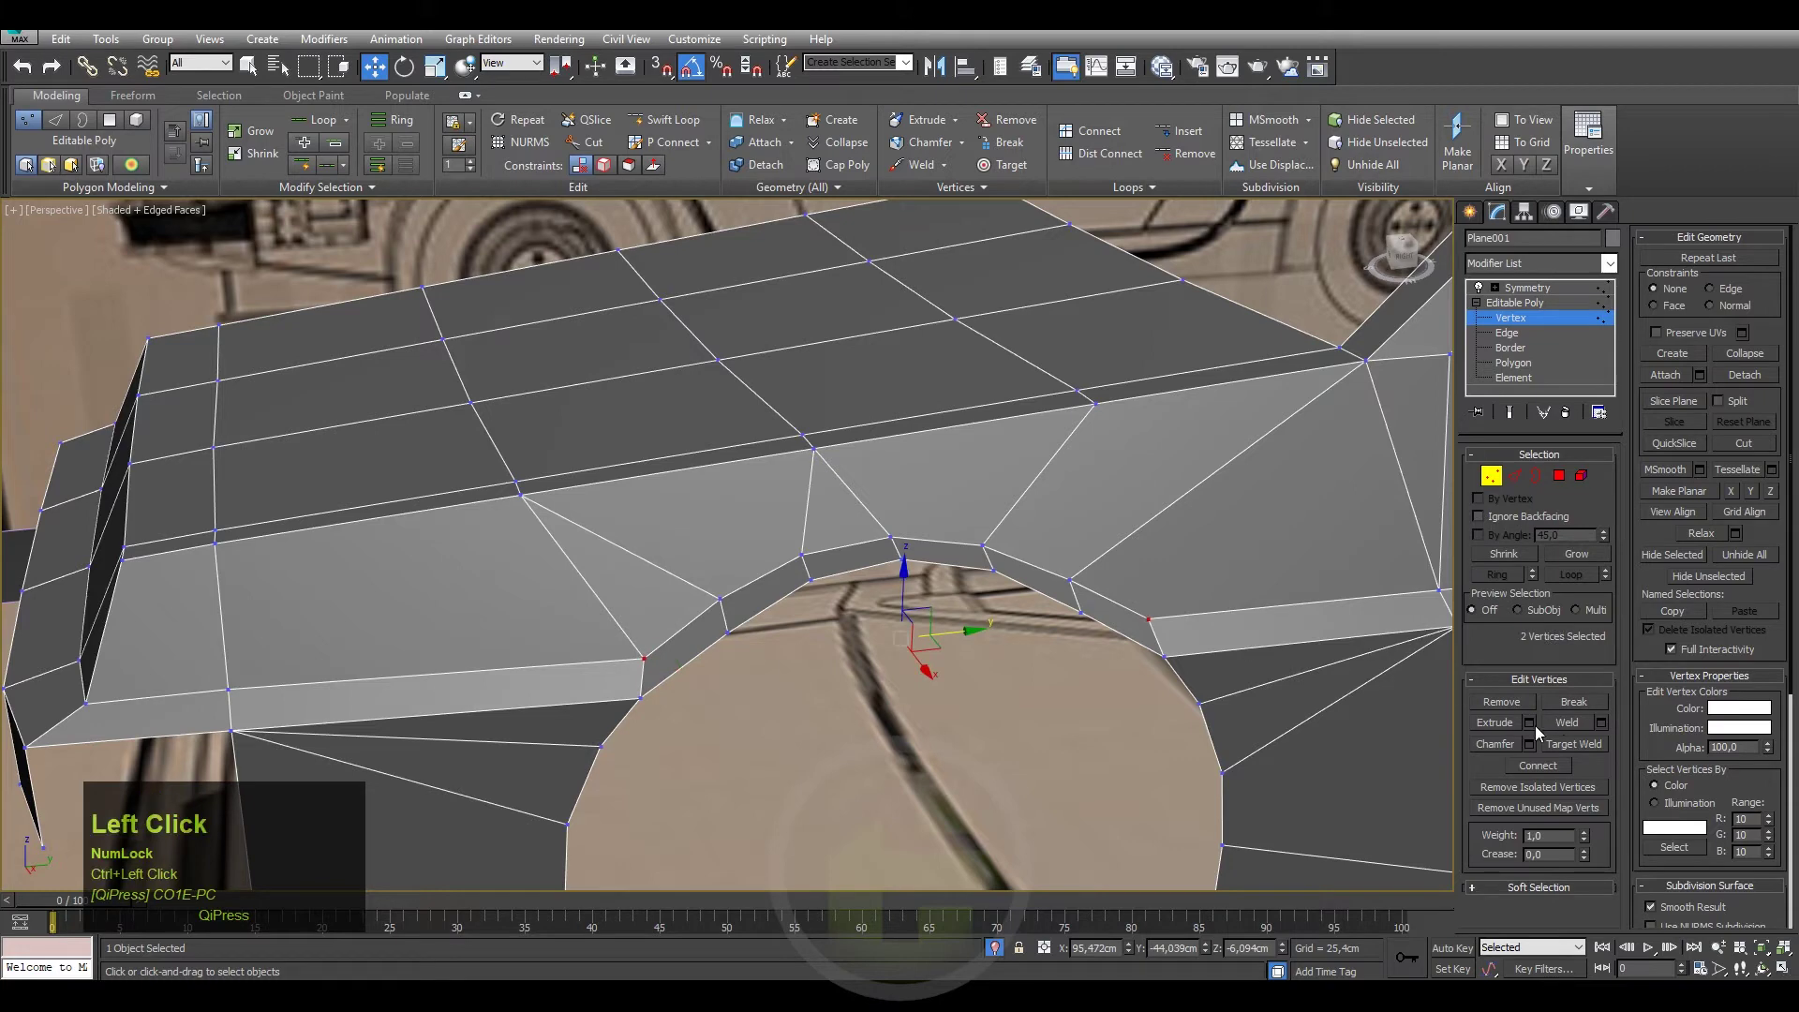
click(1536, 748)
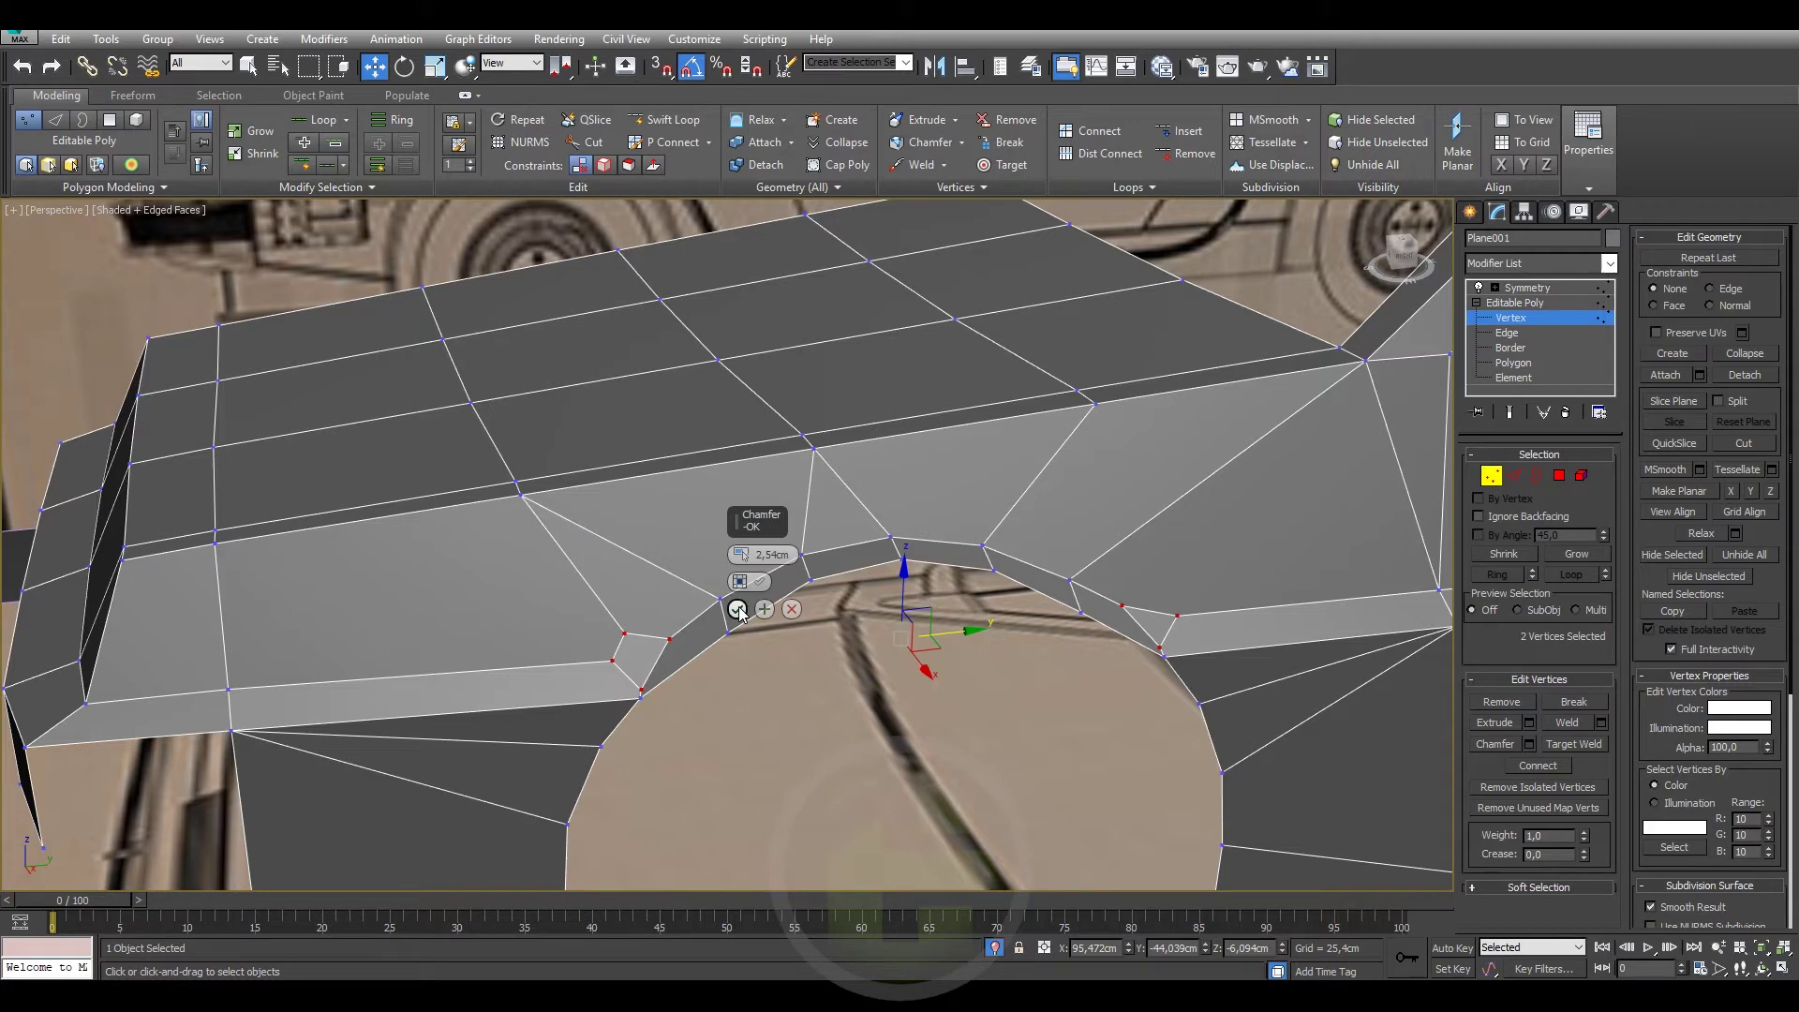
click(744, 615)
key(1)
Switch to Target Weld to merge the new arch vertices into their neighbours.
right_click(1119, 624)
click(649, 569)
key(1)
right_click(1061, 614)
click(1007, 734)
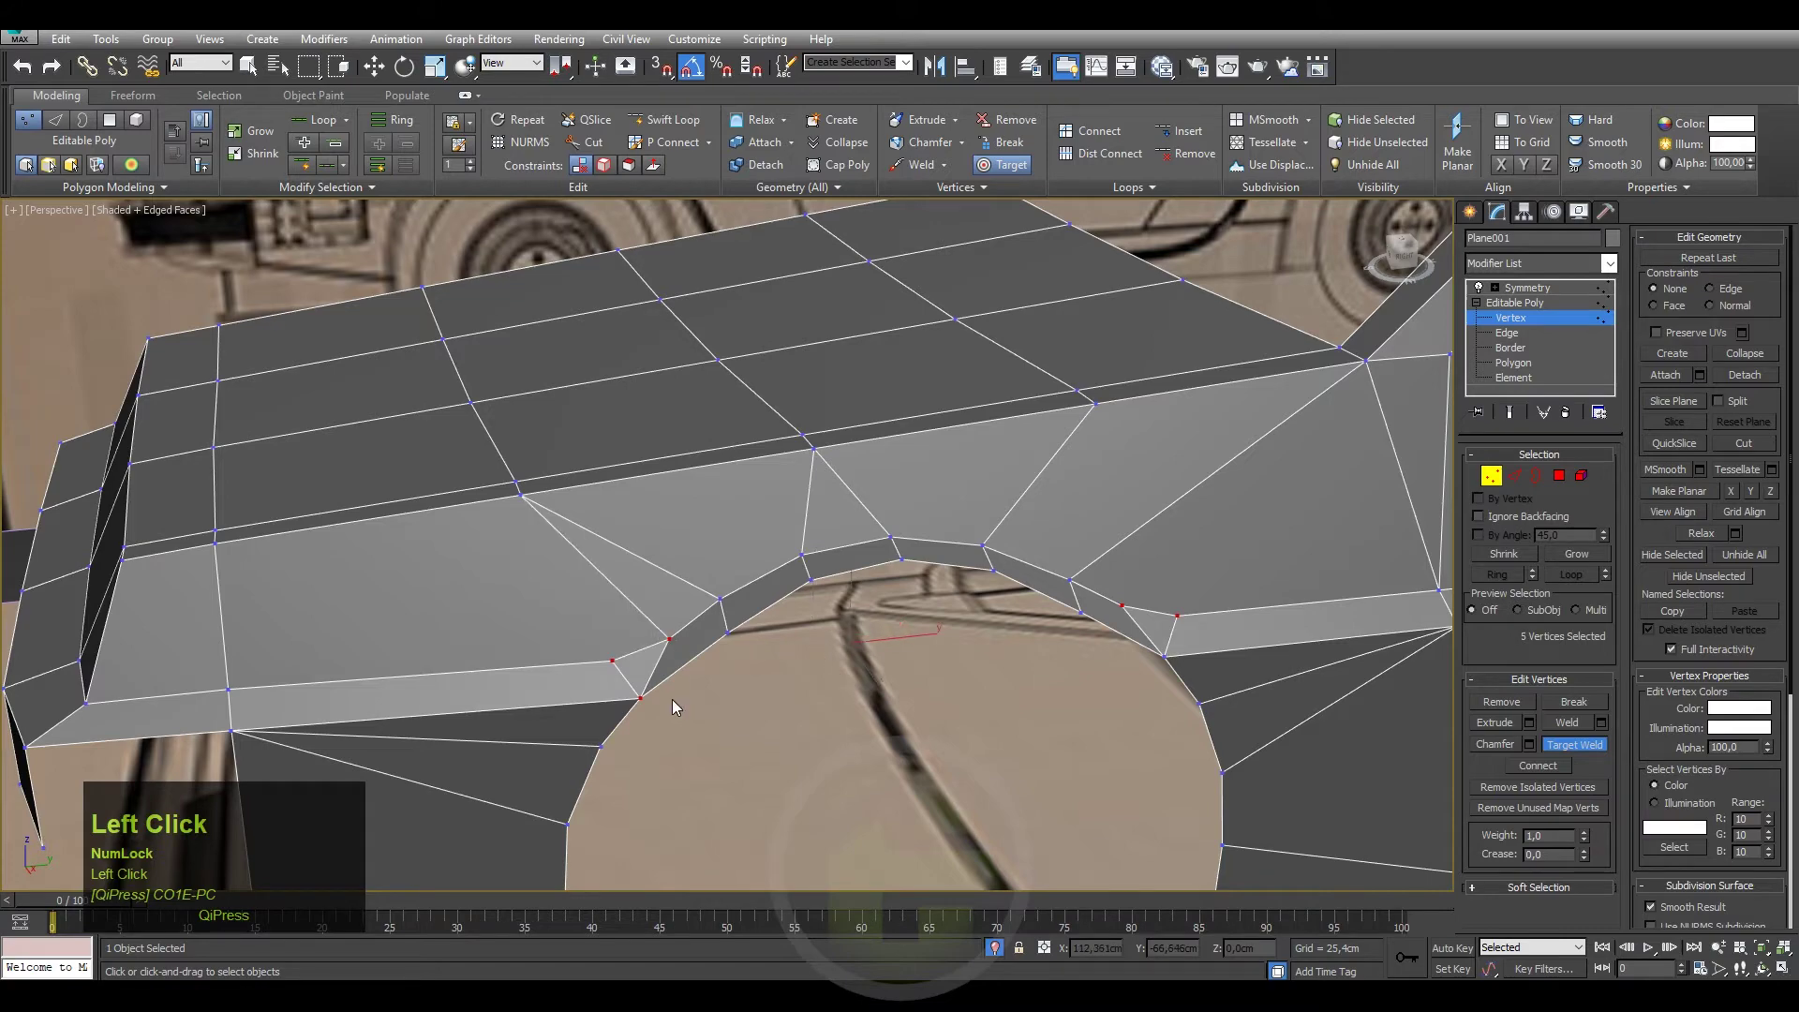
scroll(down, 3)
Check the arch shading with edged faces off, then restore the edge display.
key(F4)
scroll(down, 3)
middle_click(842, 673)
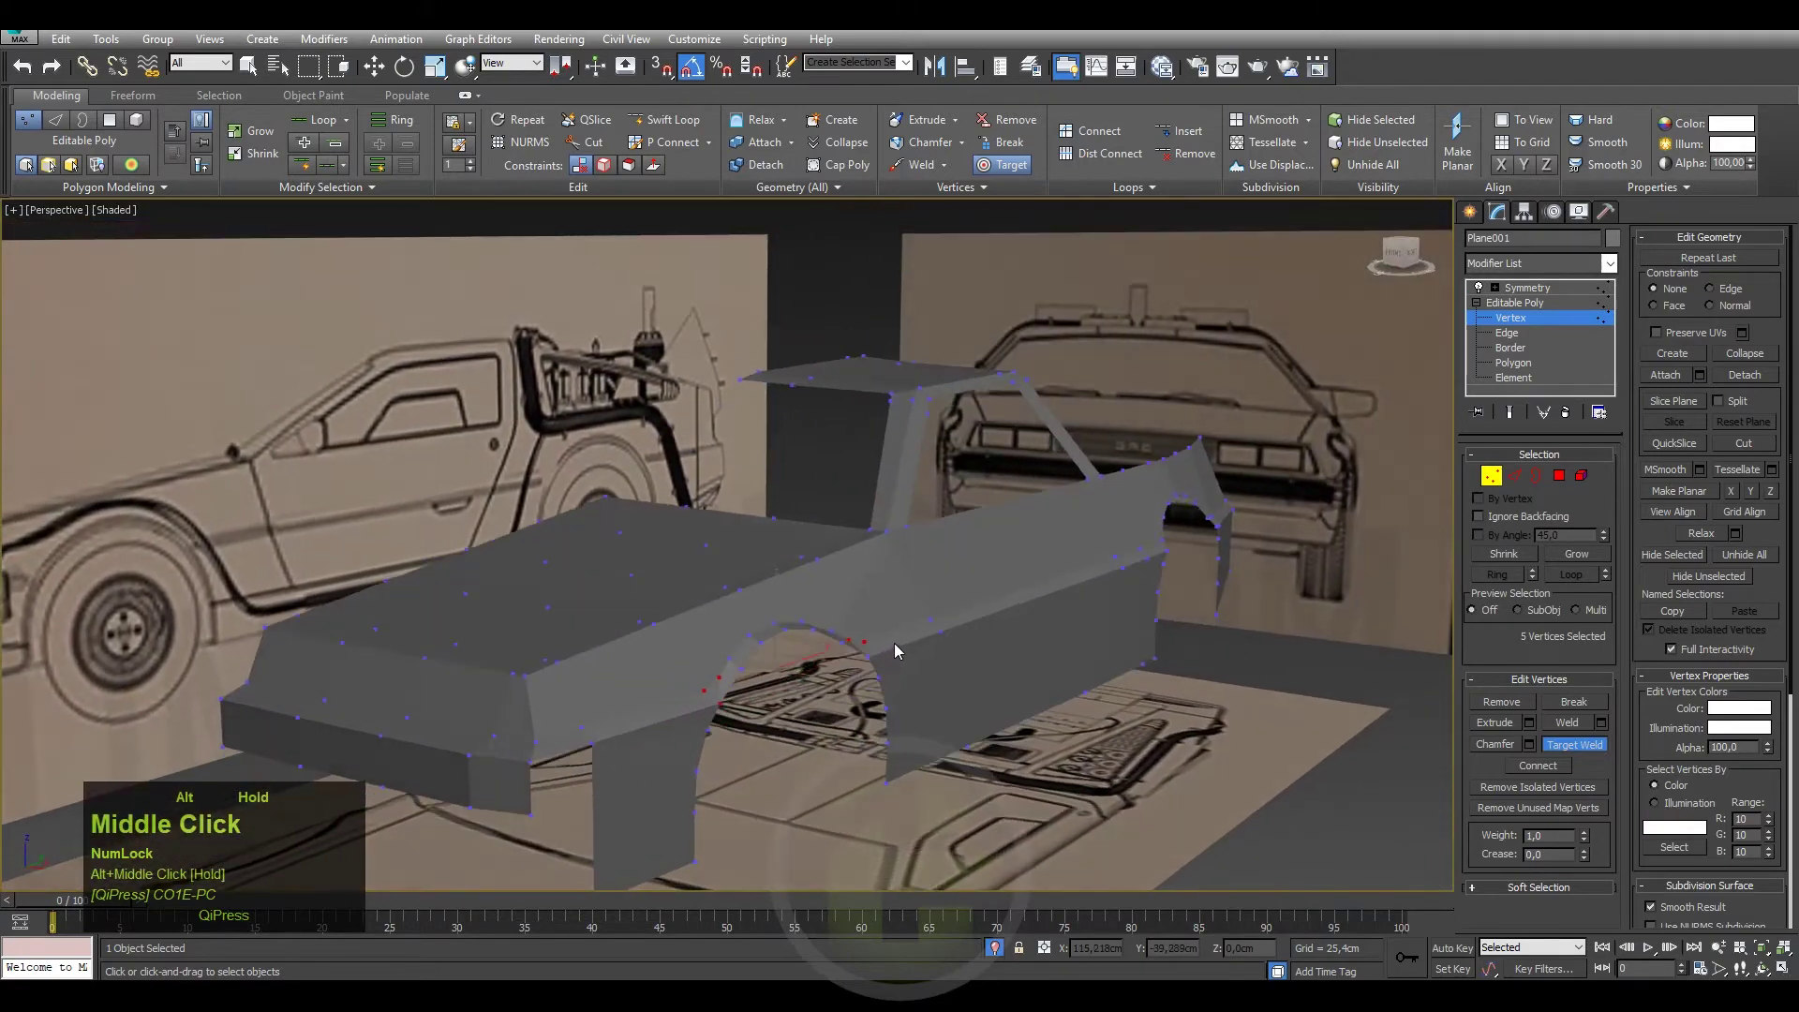
key(ctrl+z)
middle_click(815, 704)
key(F4)
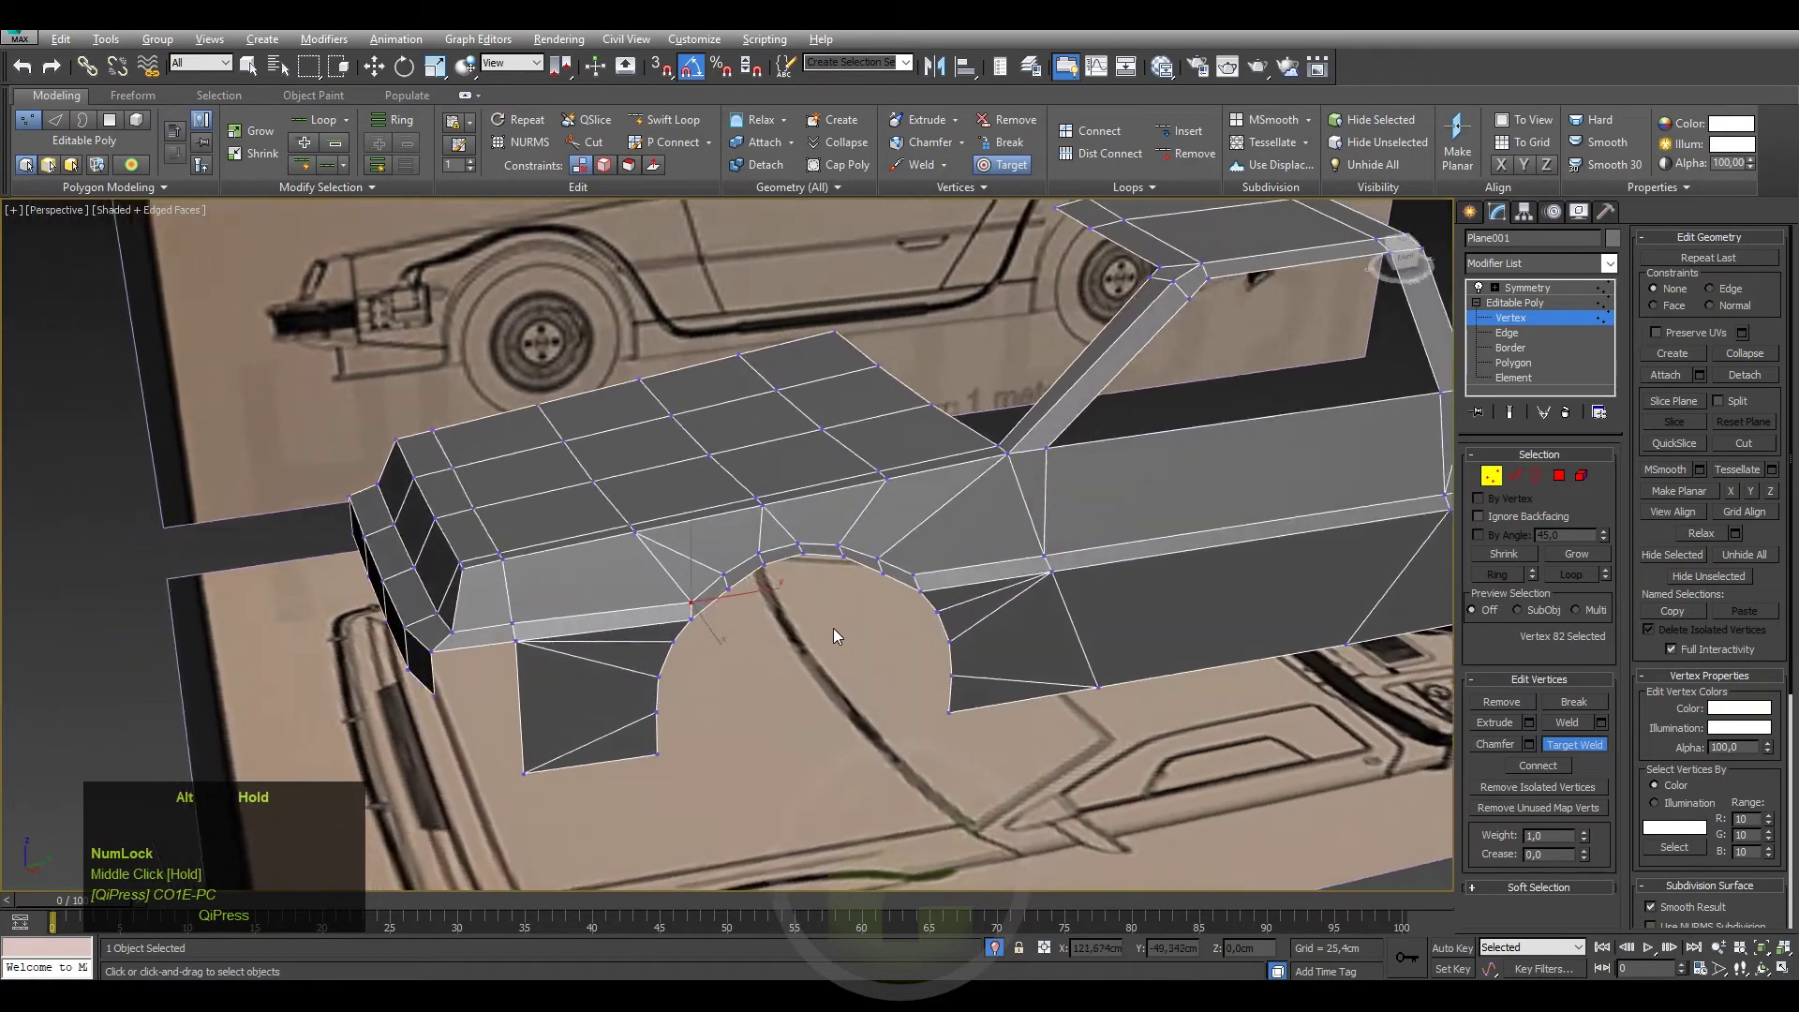
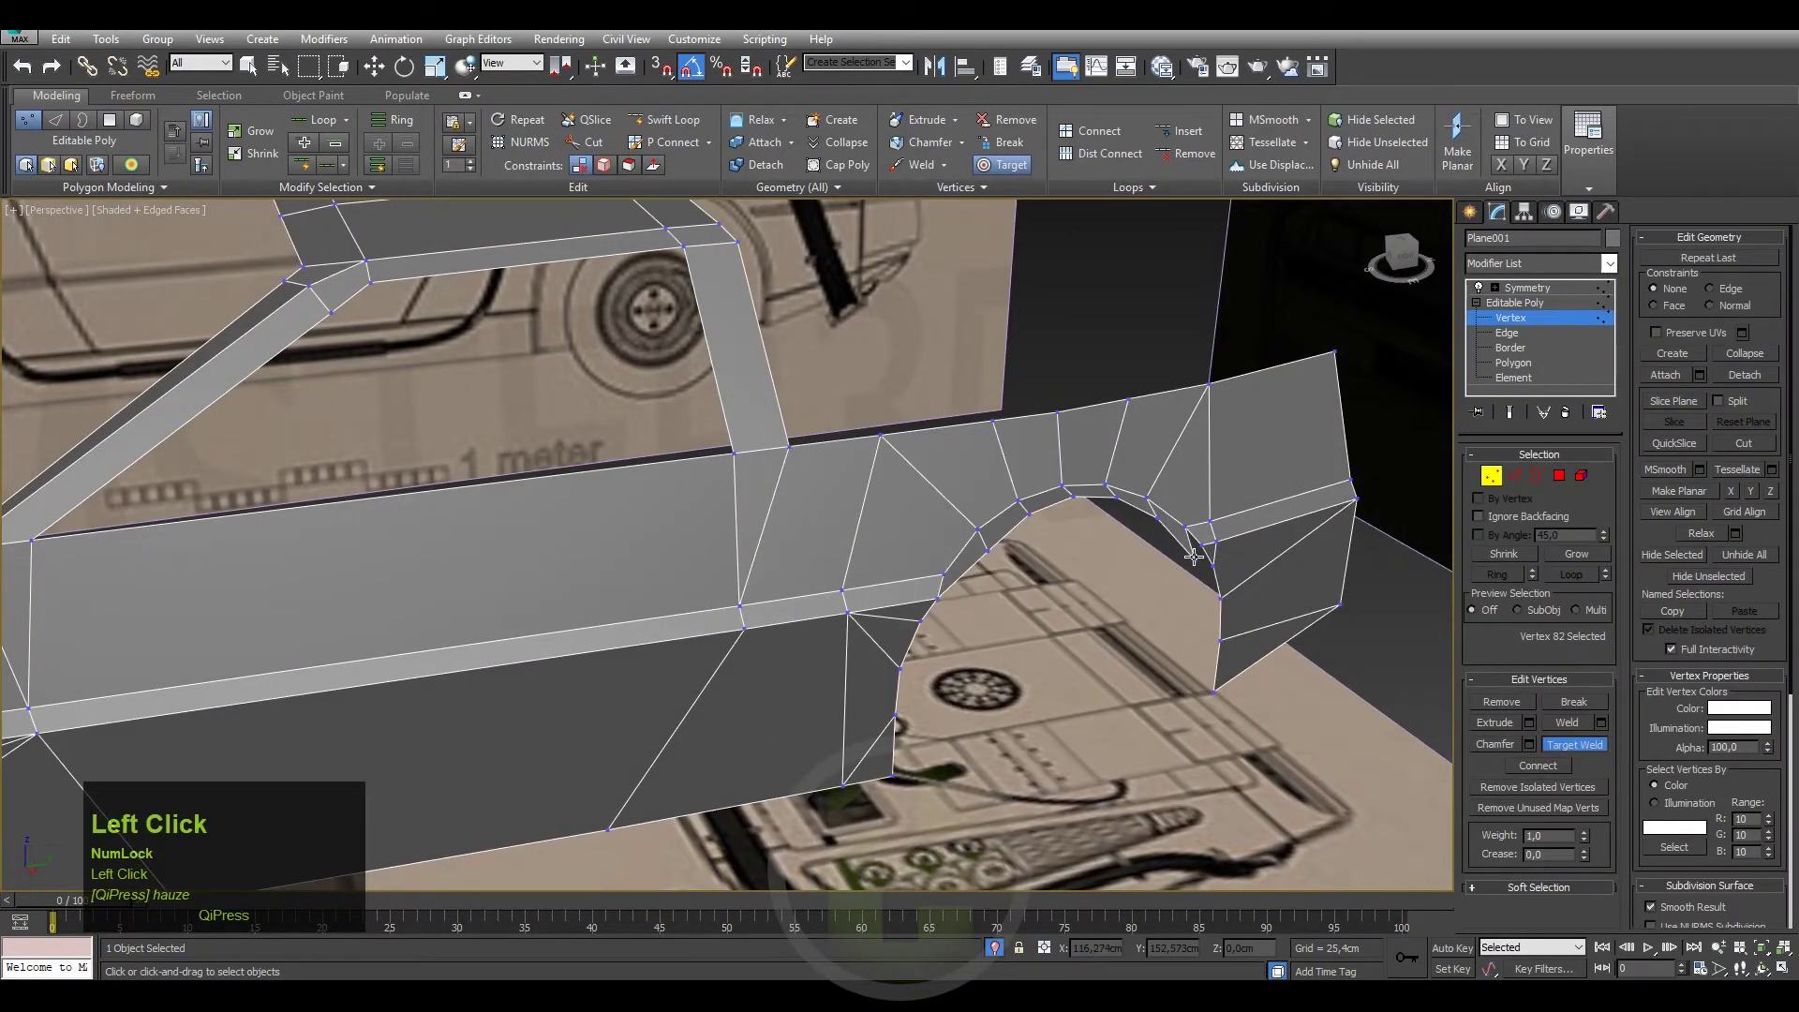
Target-weld a remaining wheel-arch rim vertex onto its neighbour.
middle_click(1121, 577)
drag(1164, 667, 1307, 666)
click(1306, 666)
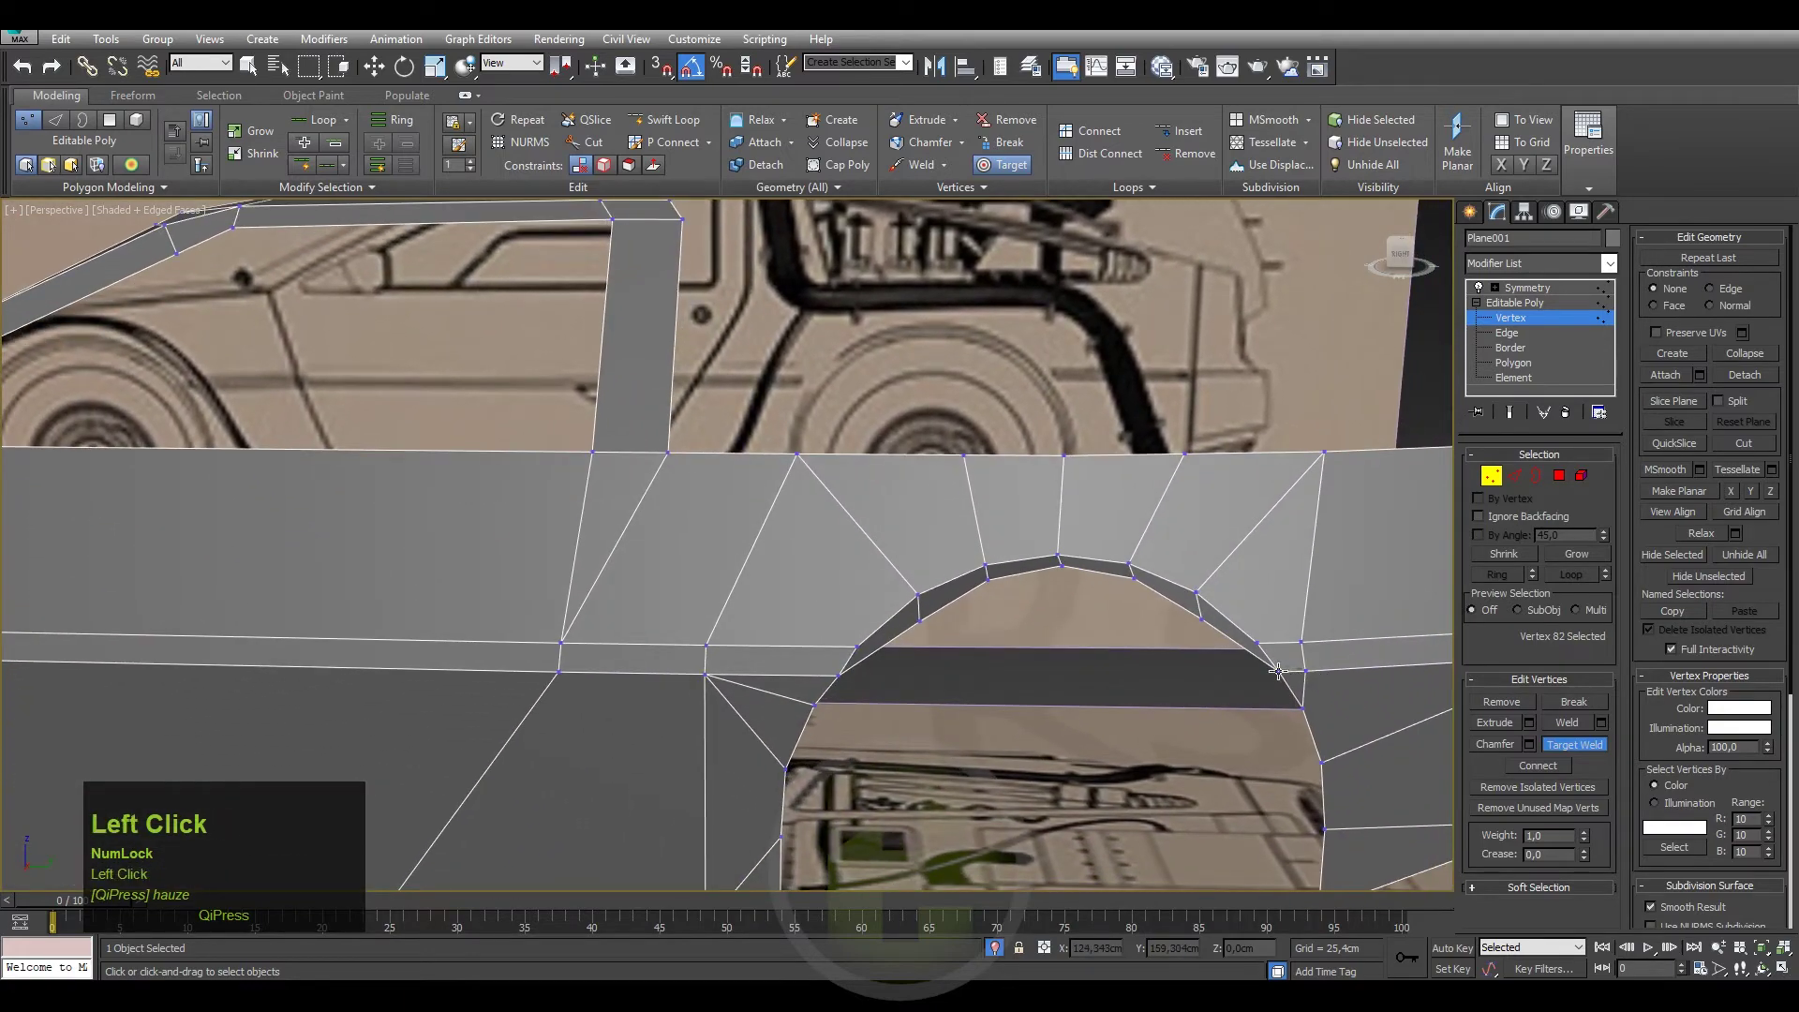
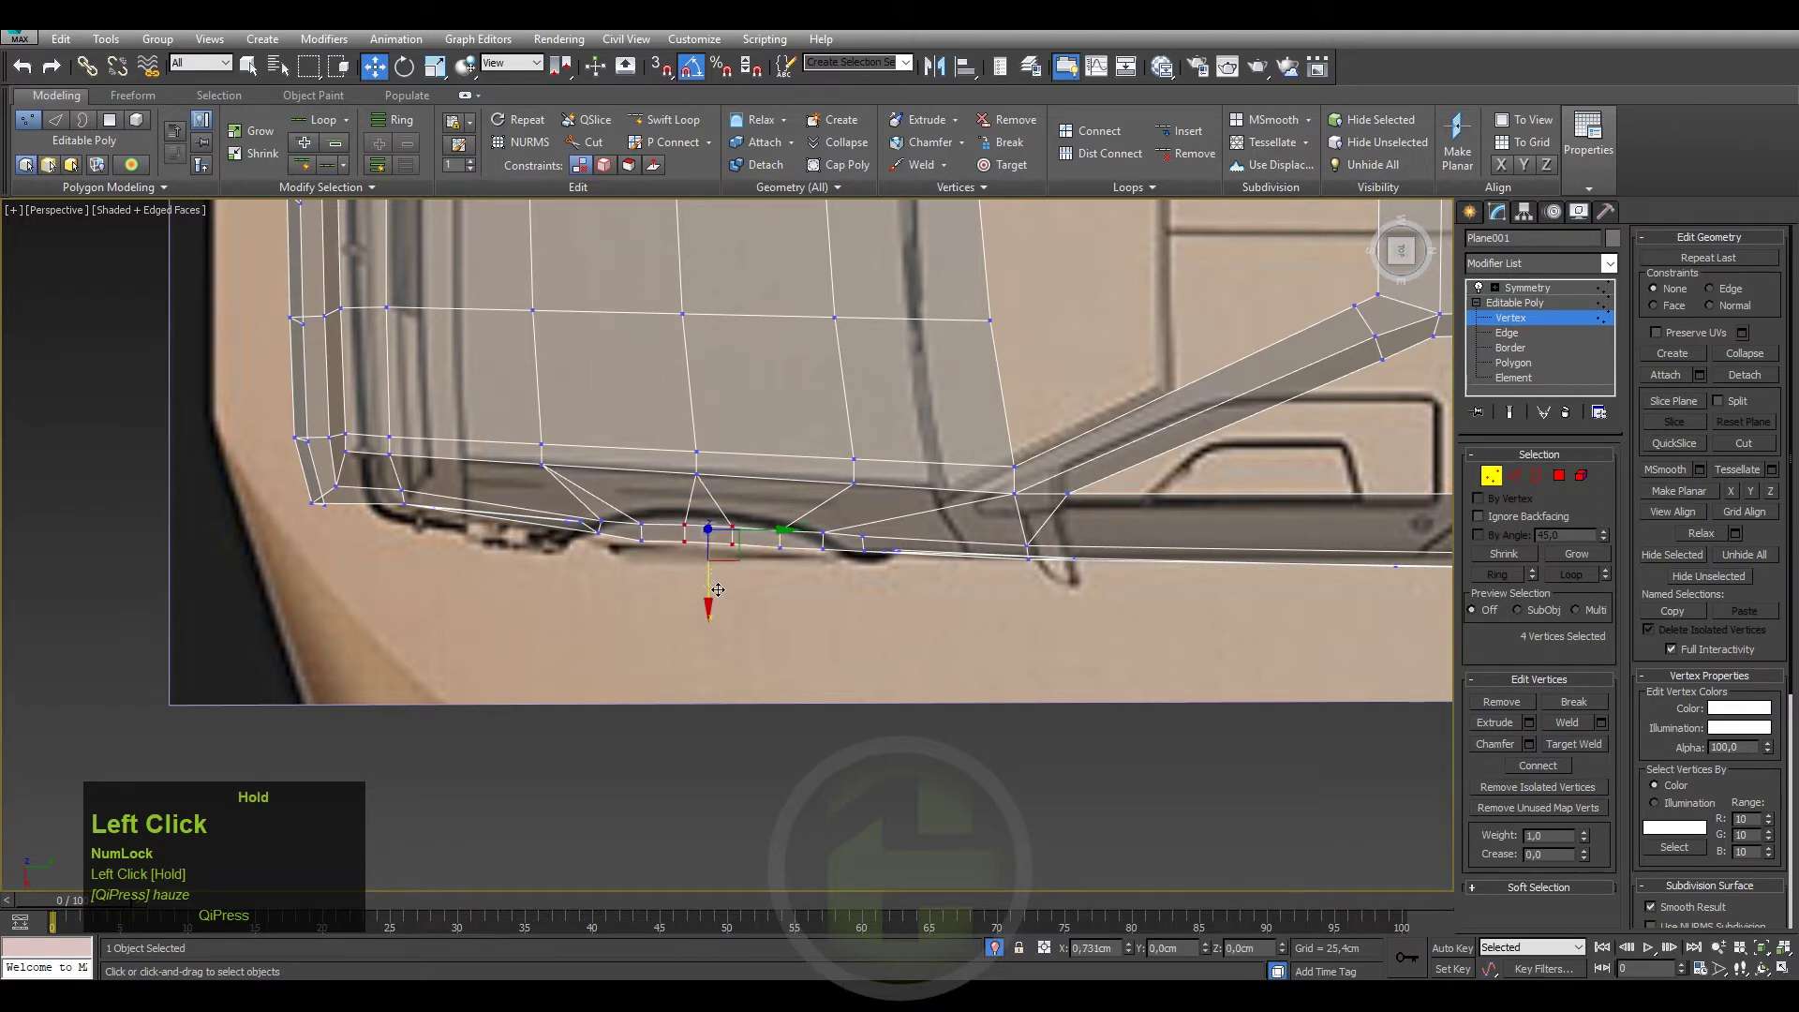
Select the lower front edge vertices and lower them toward the blueprint's curved outline.
key(ctrl+z)
click(743, 576)
scroll(up, 3)
click(783, 528)
click(686, 509)
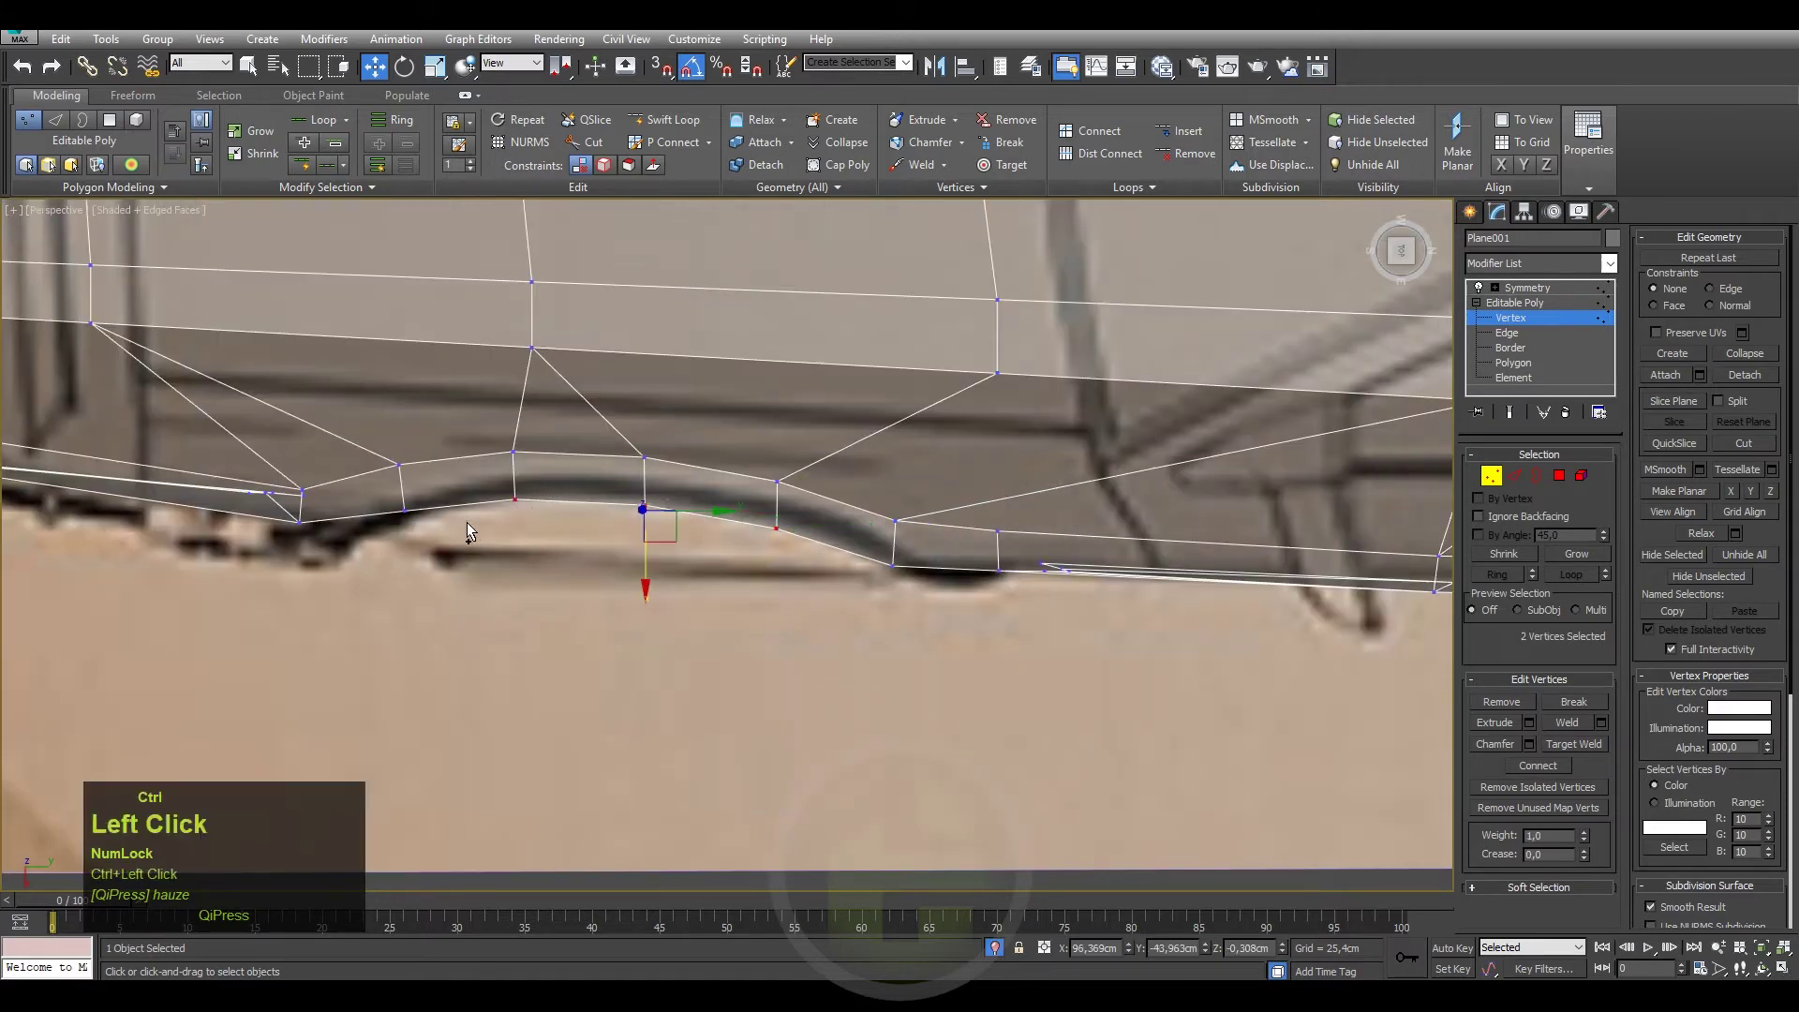
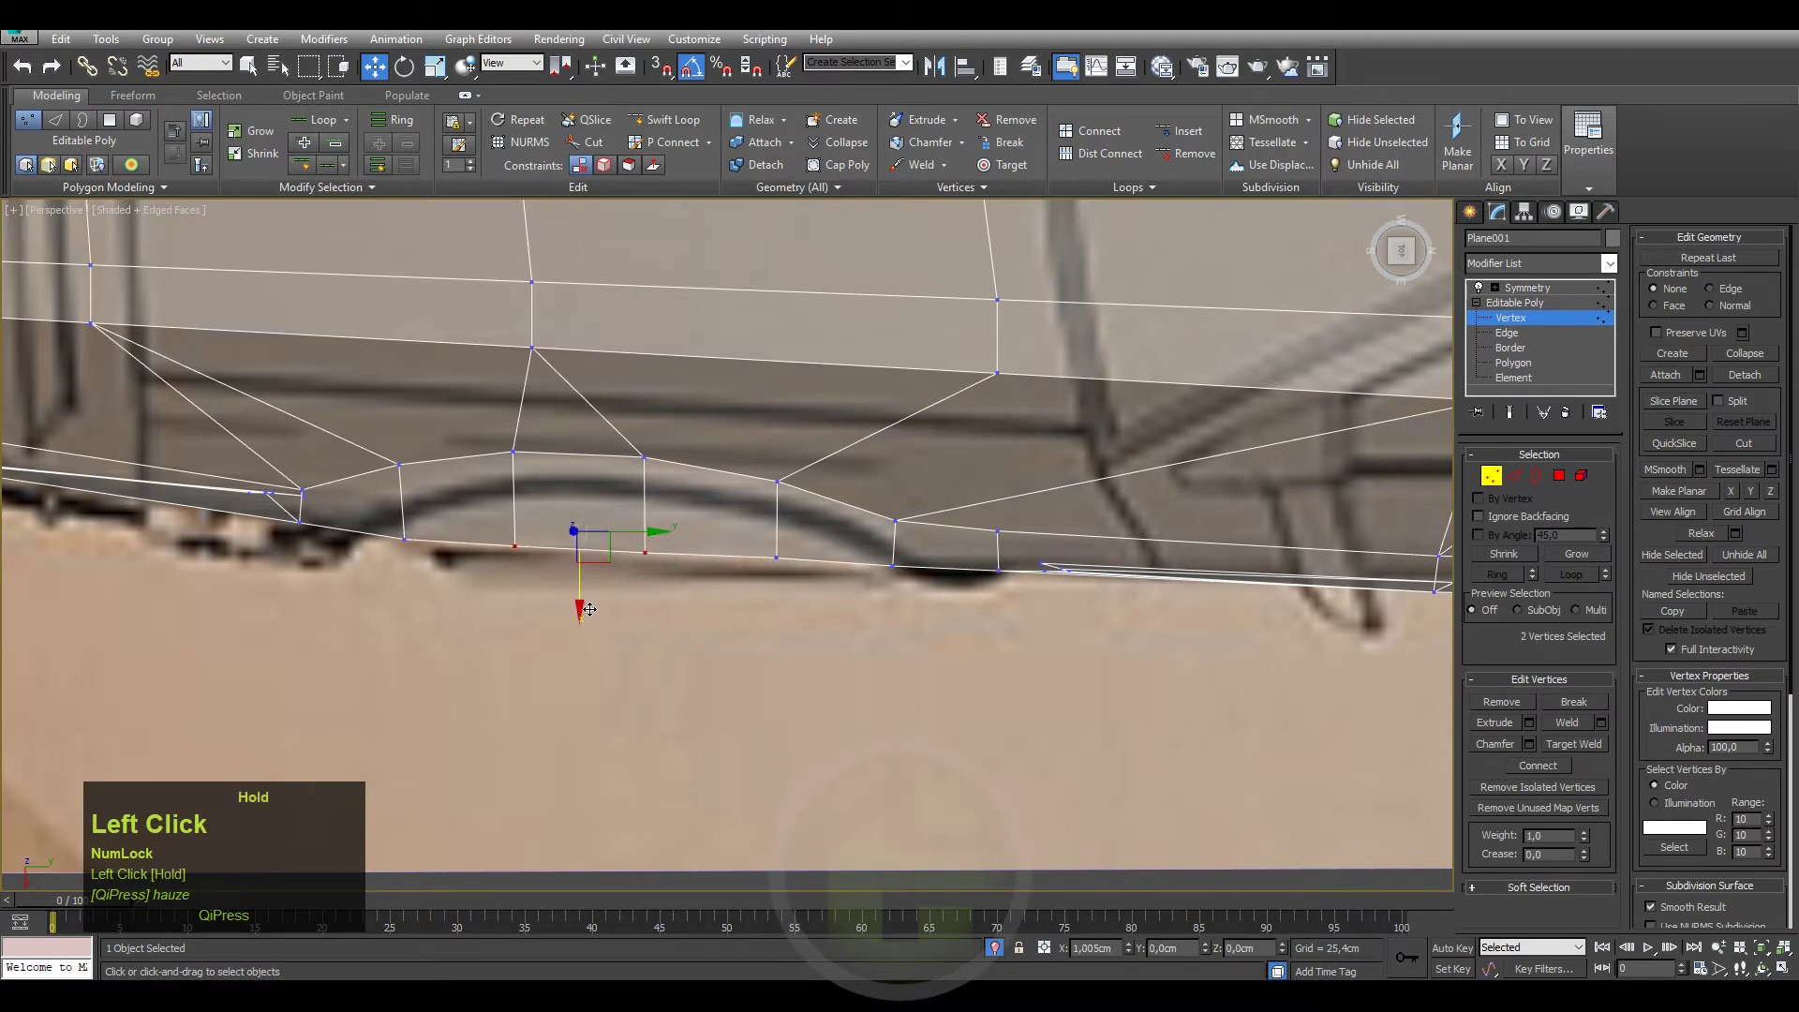
scroll(down, 3)
drag(722, 552, 655, 563)
key(ctrl+z)
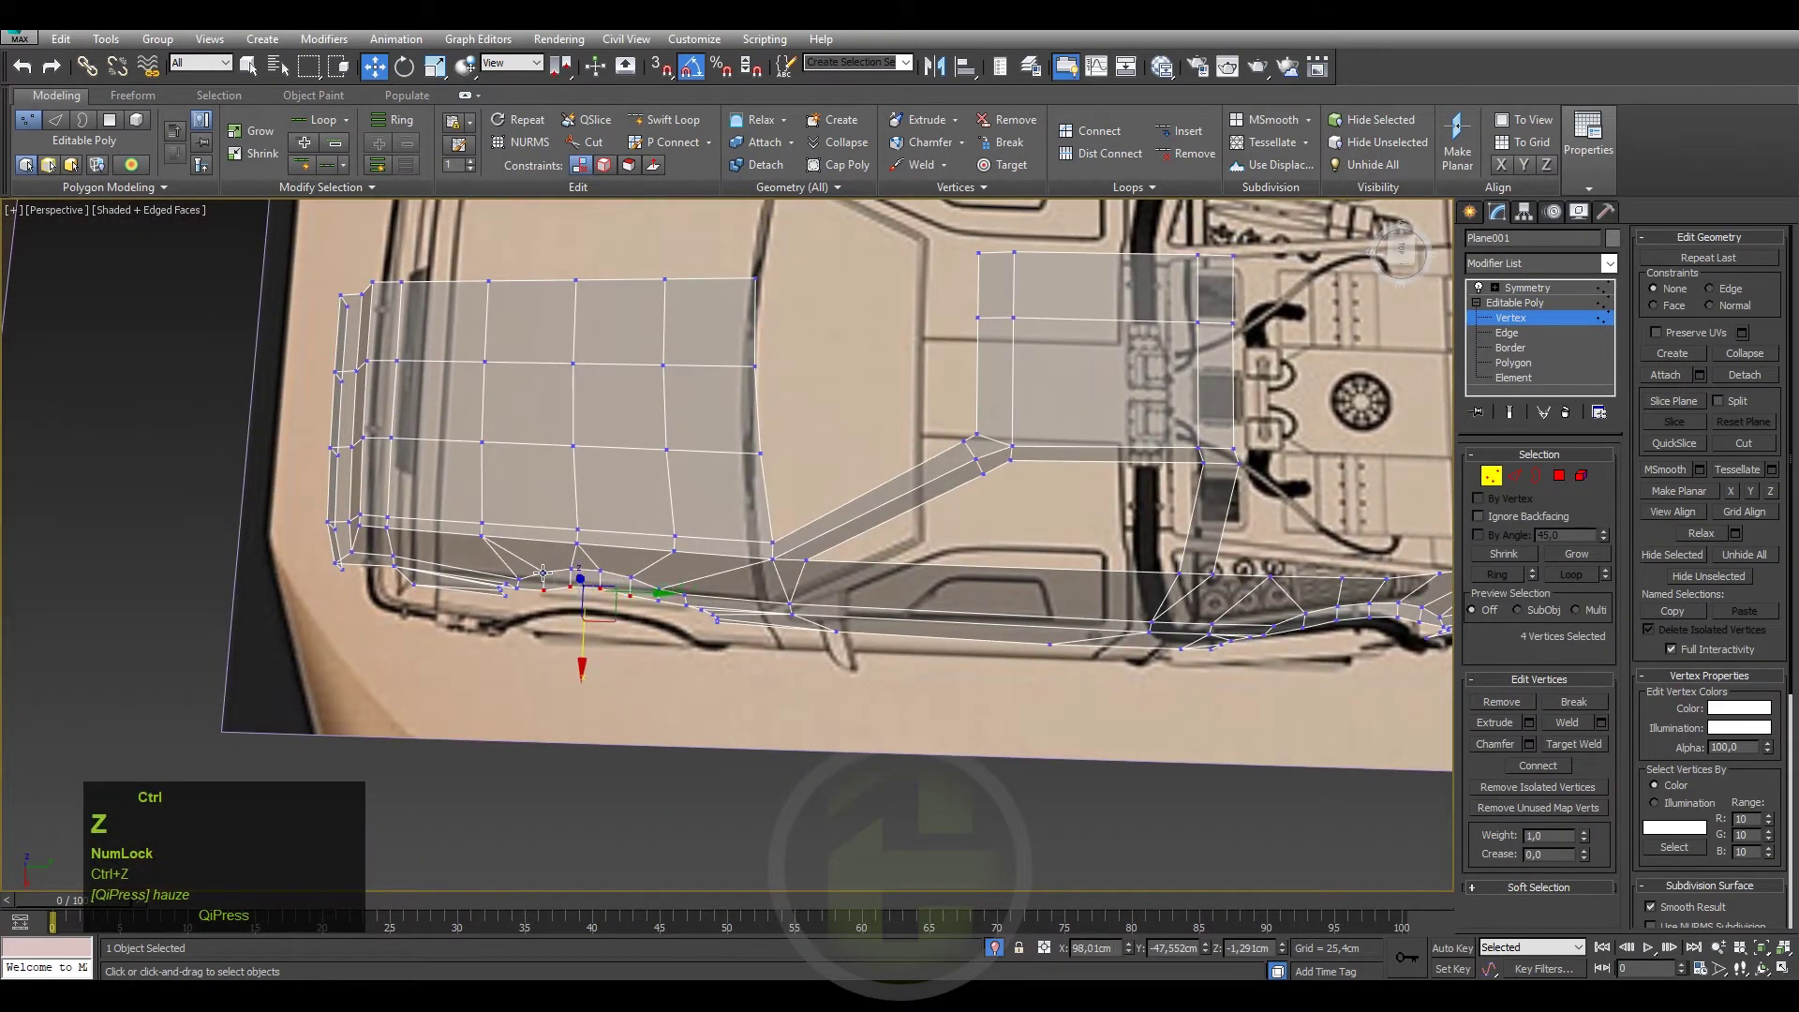
Pan along the lower front edge to inspect its alignment with the blueprint.
scroll(up, 3)
middle_click(620, 592)
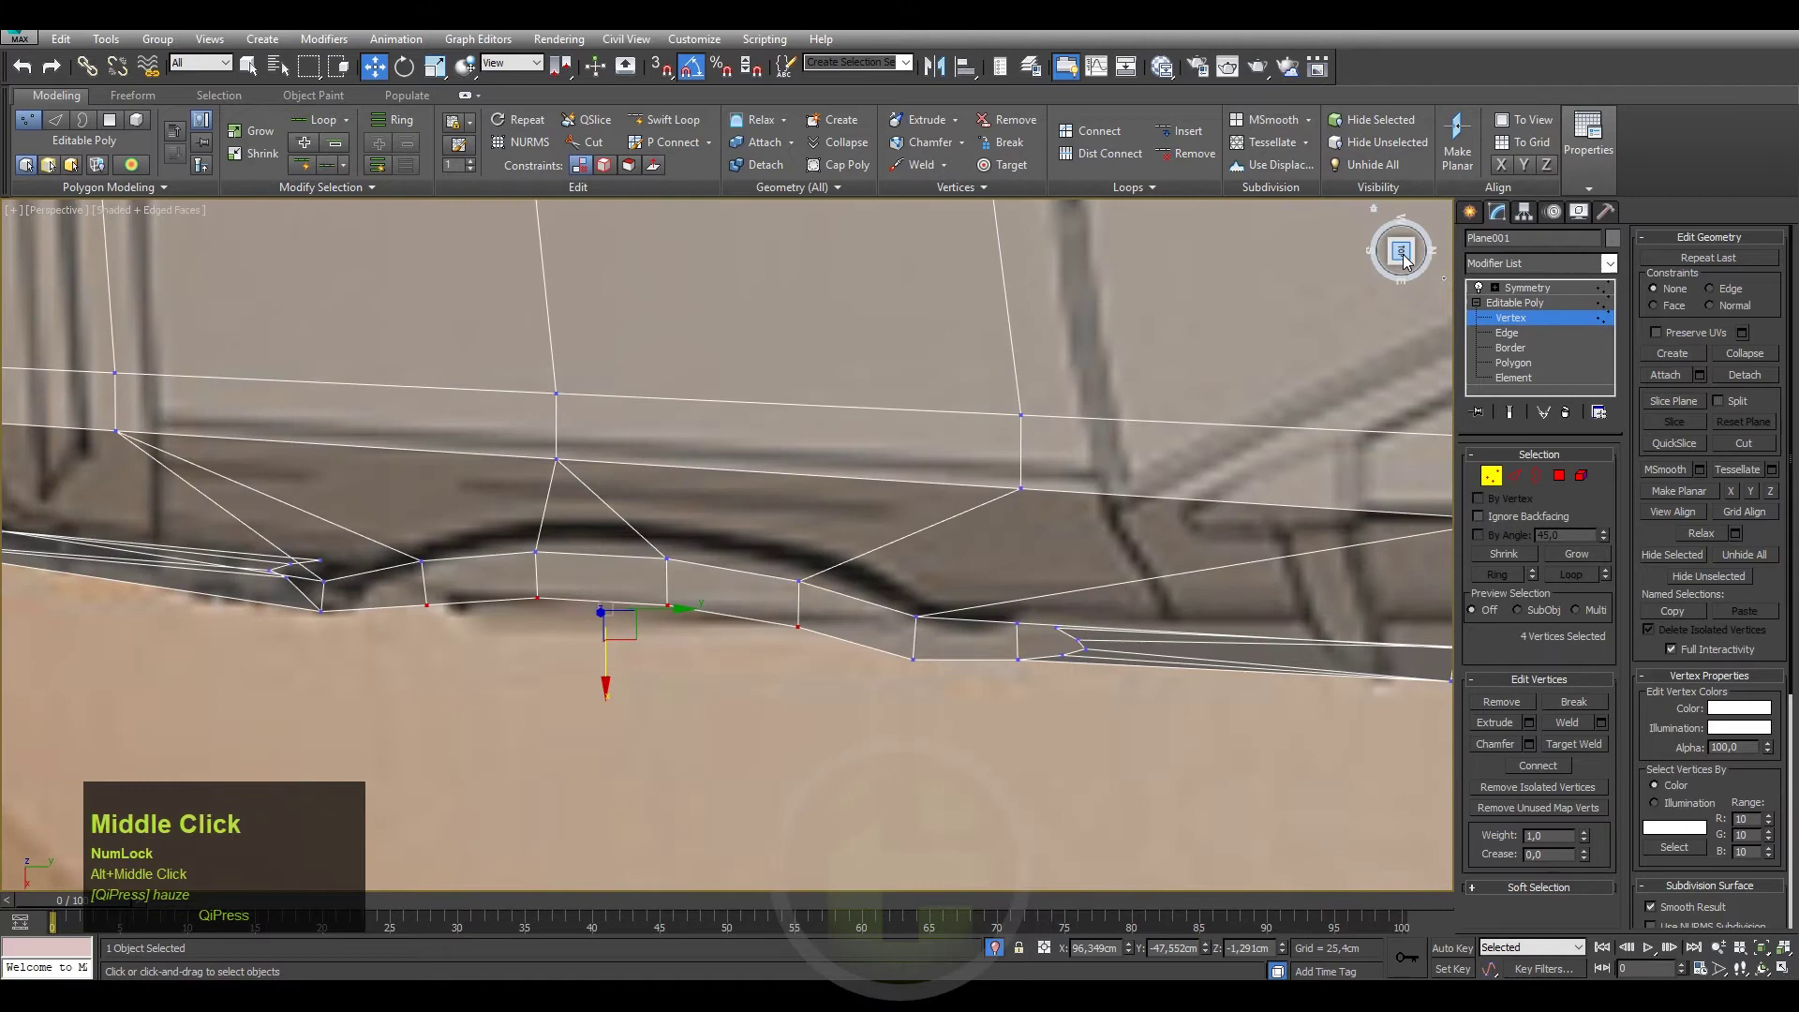
click(1407, 259)
middle_click(747, 553)
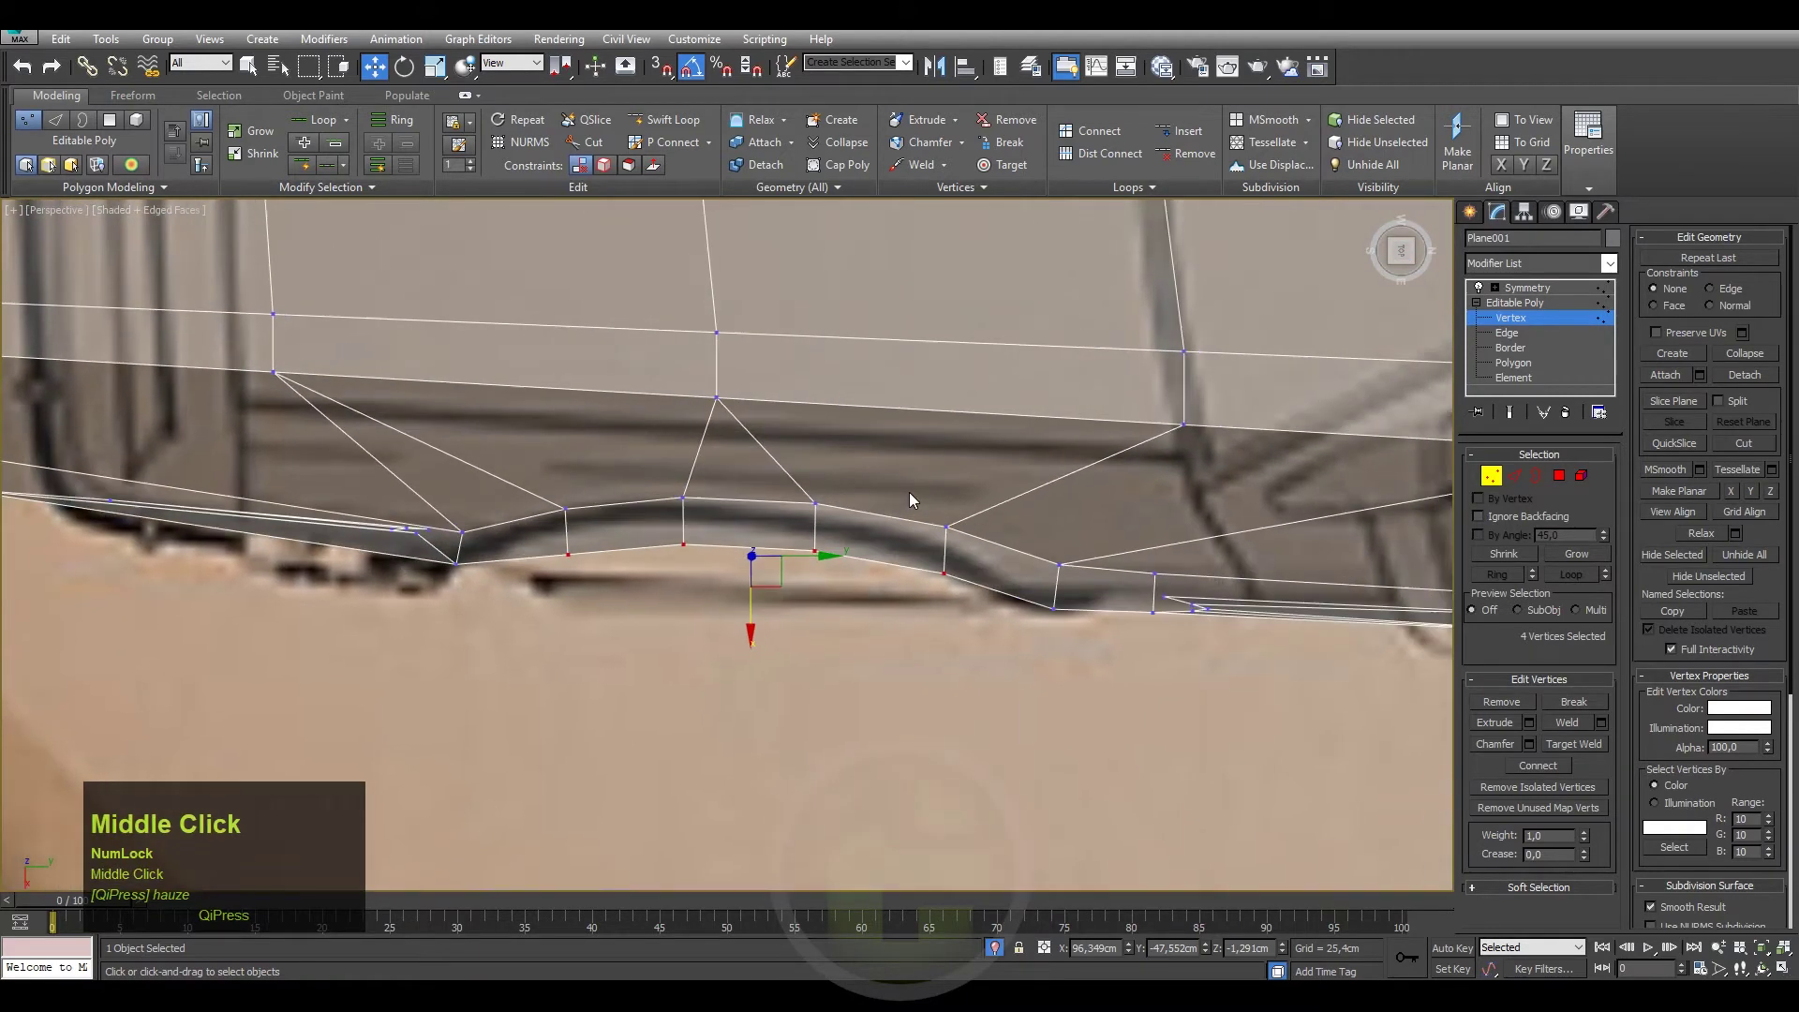
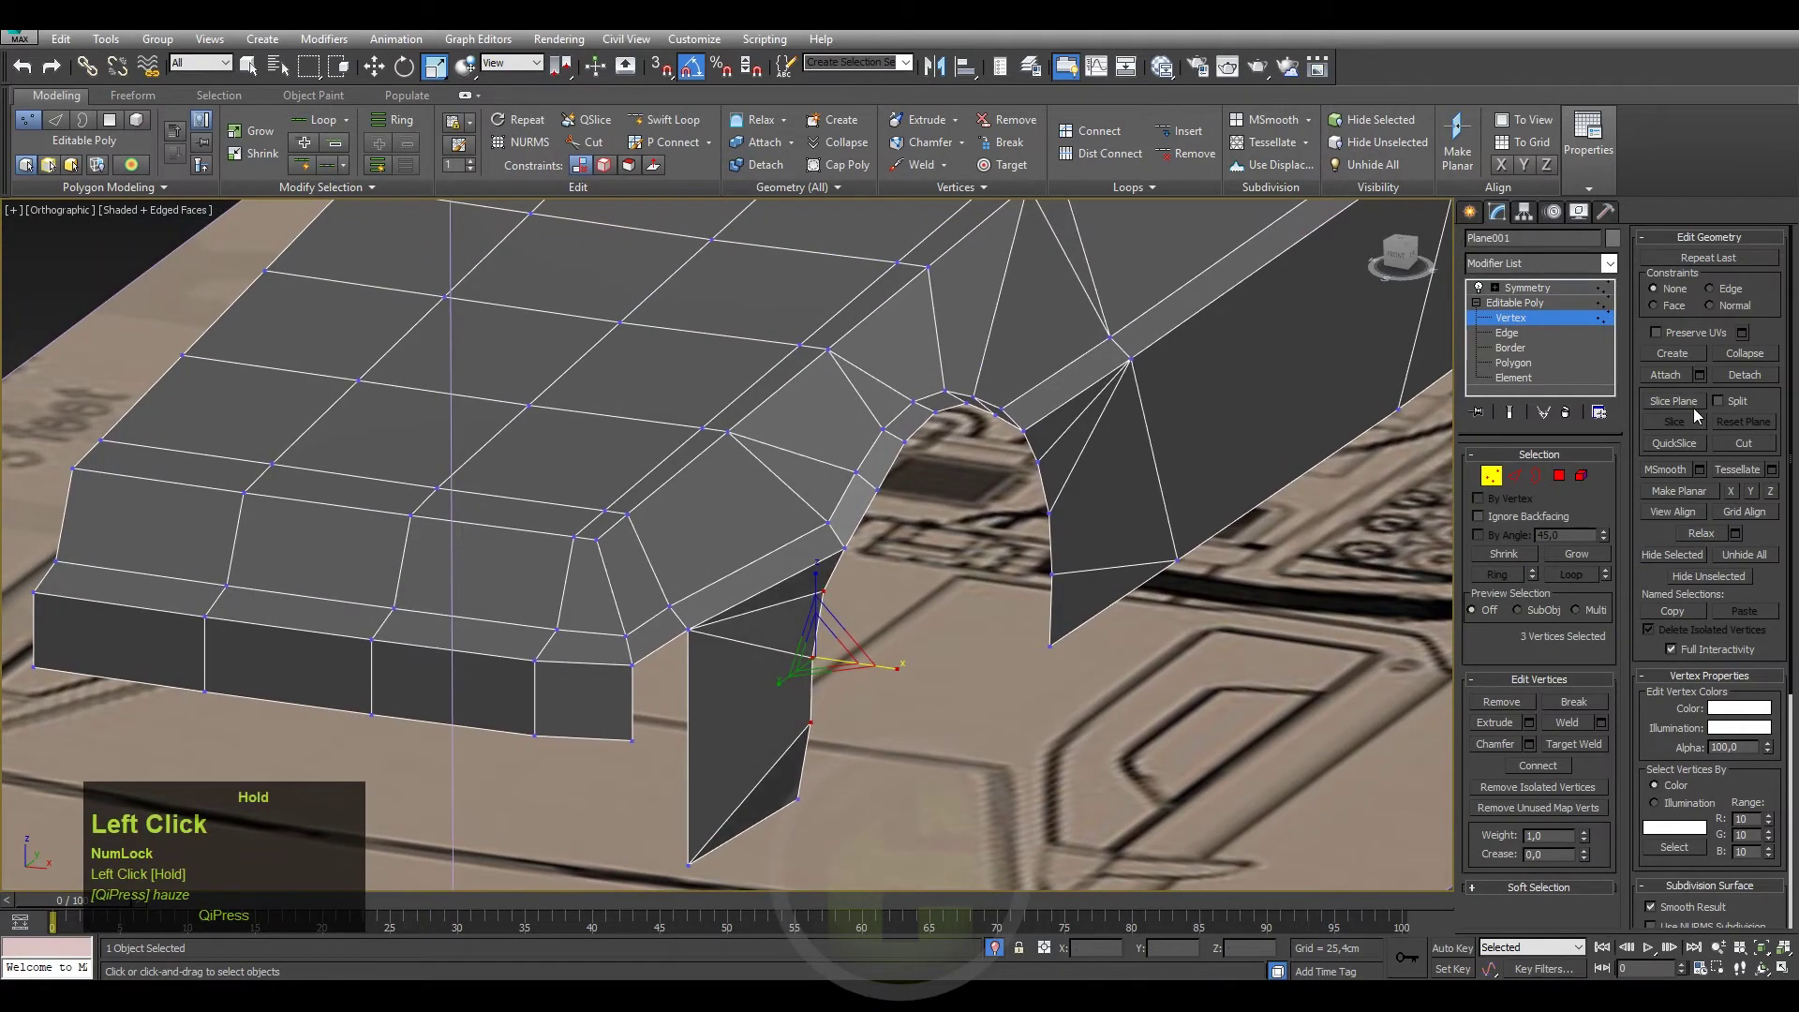
Nudge a side-panel vertex near the wheel arch while panning along the body.
middle_click(1069, 539)
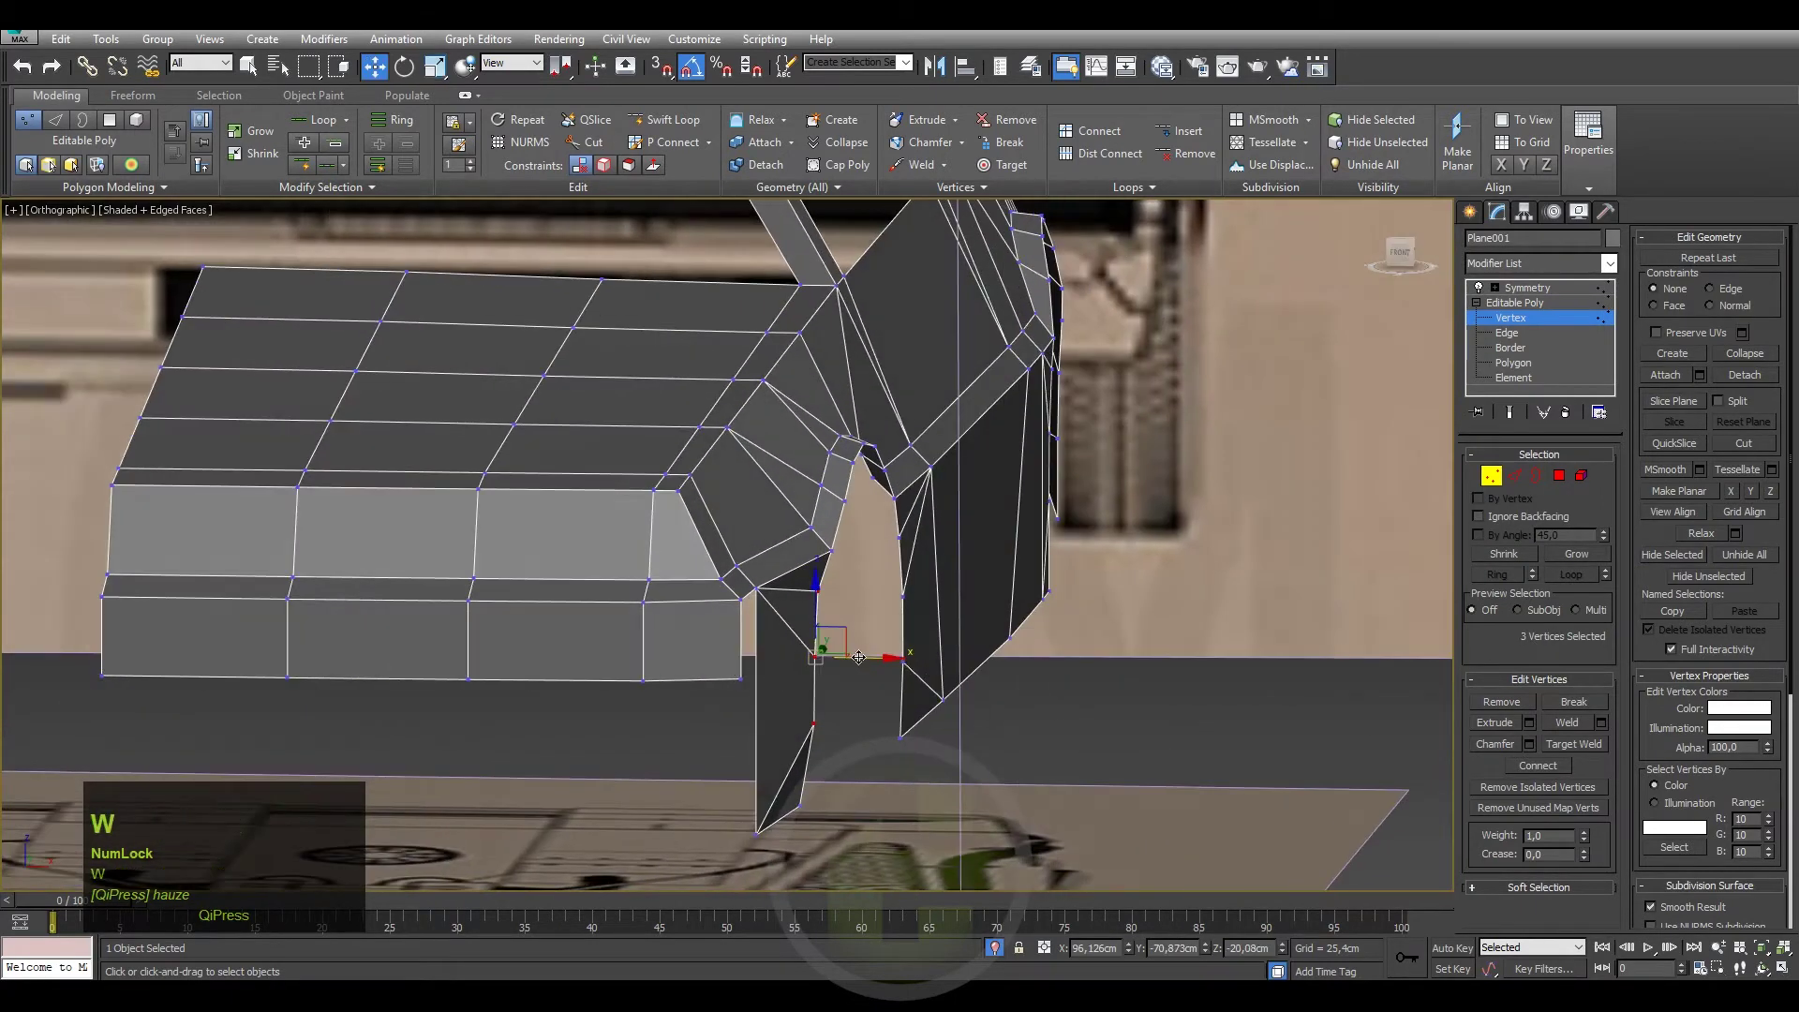
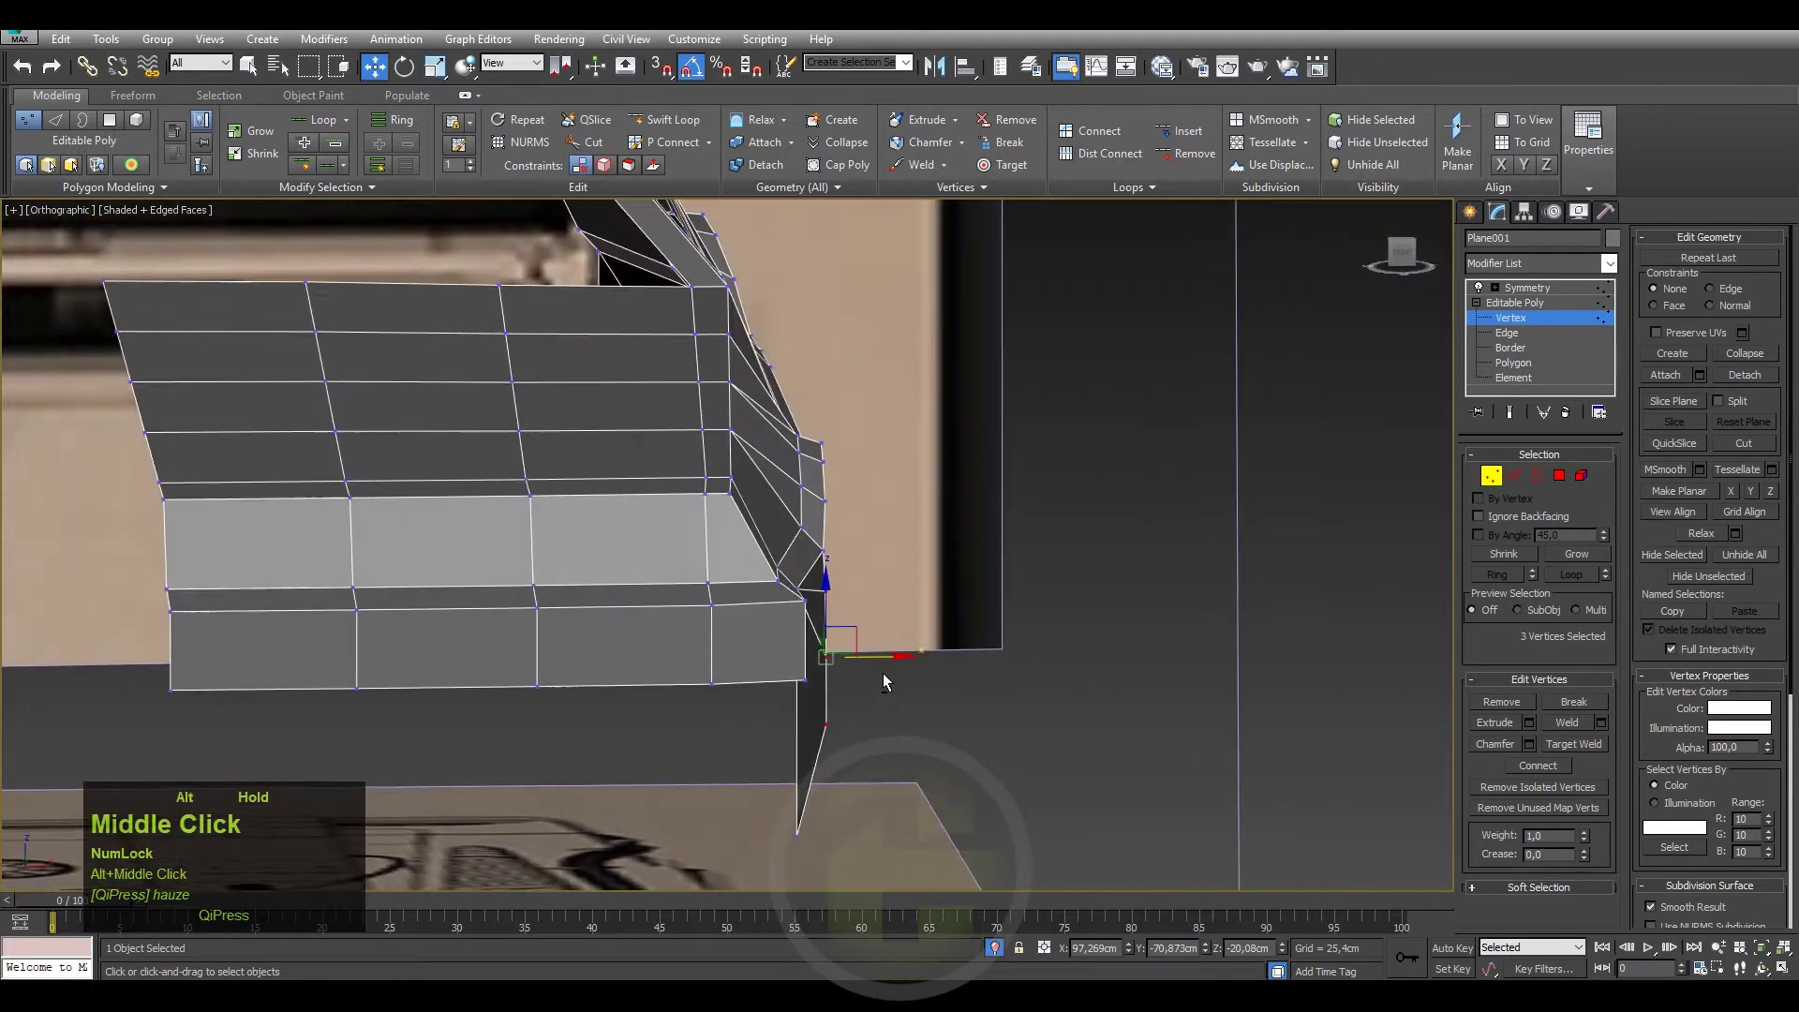
drag(836, 725, 845, 657)
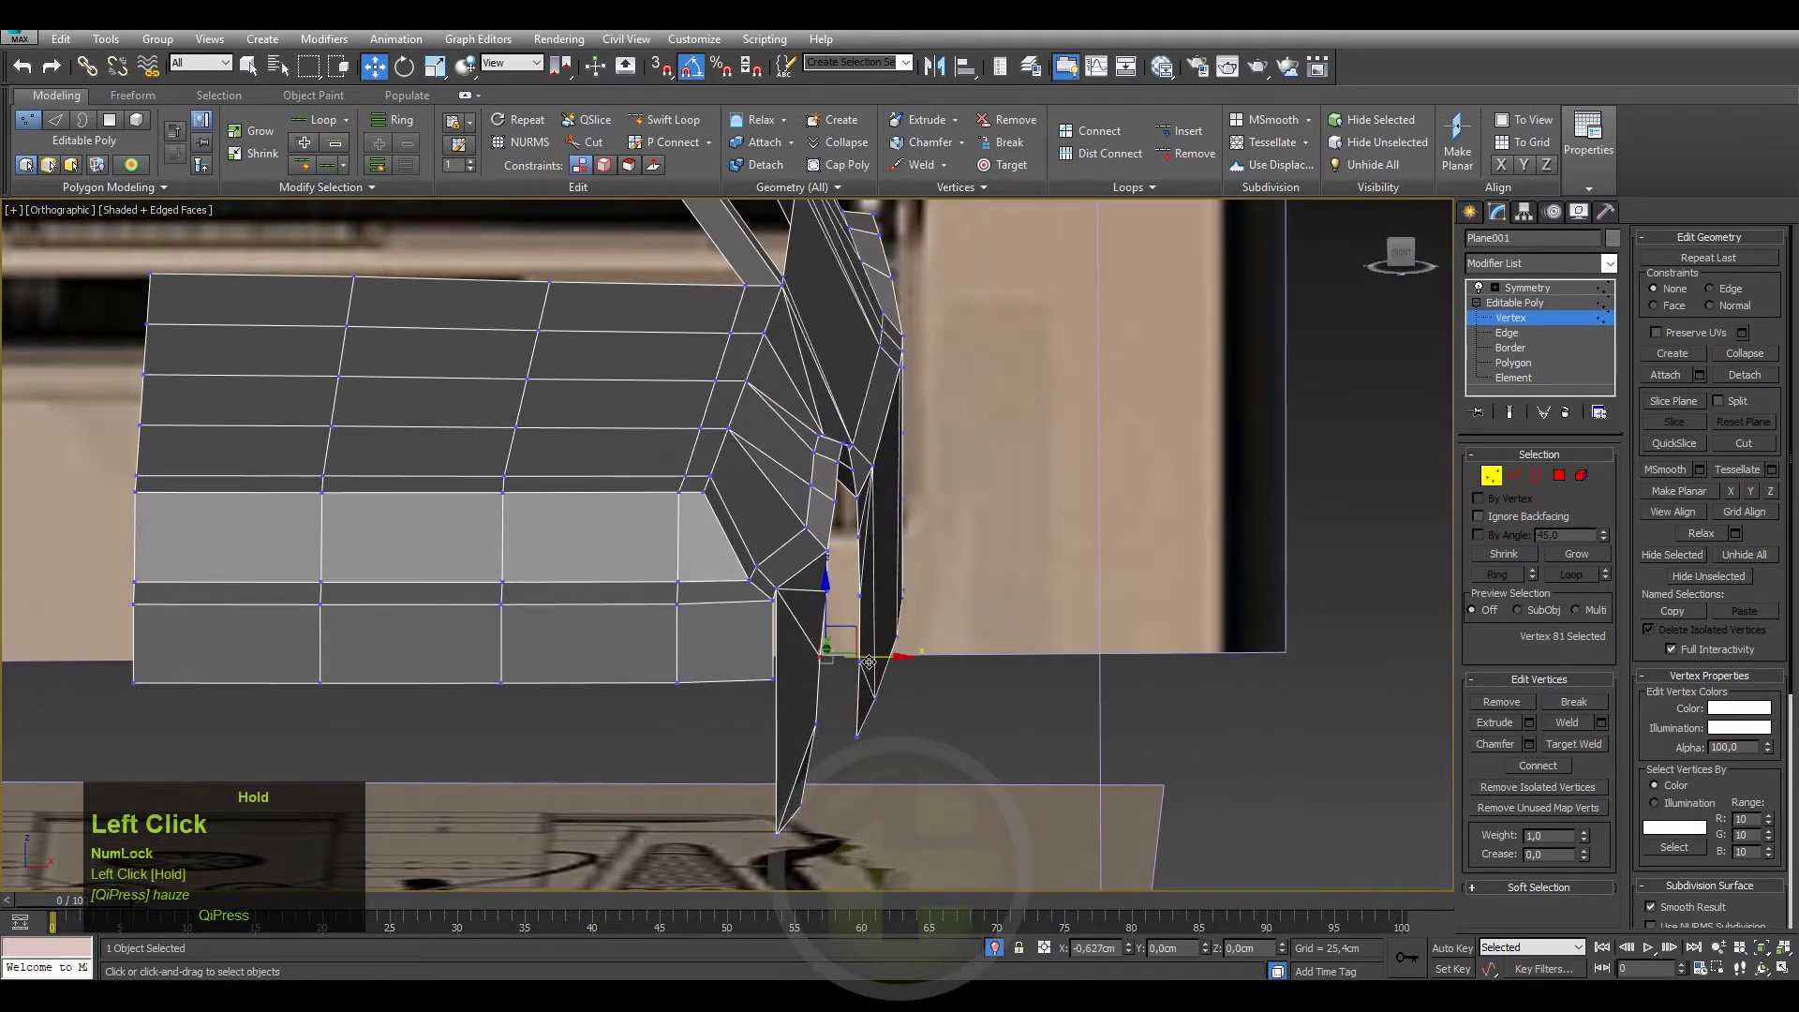
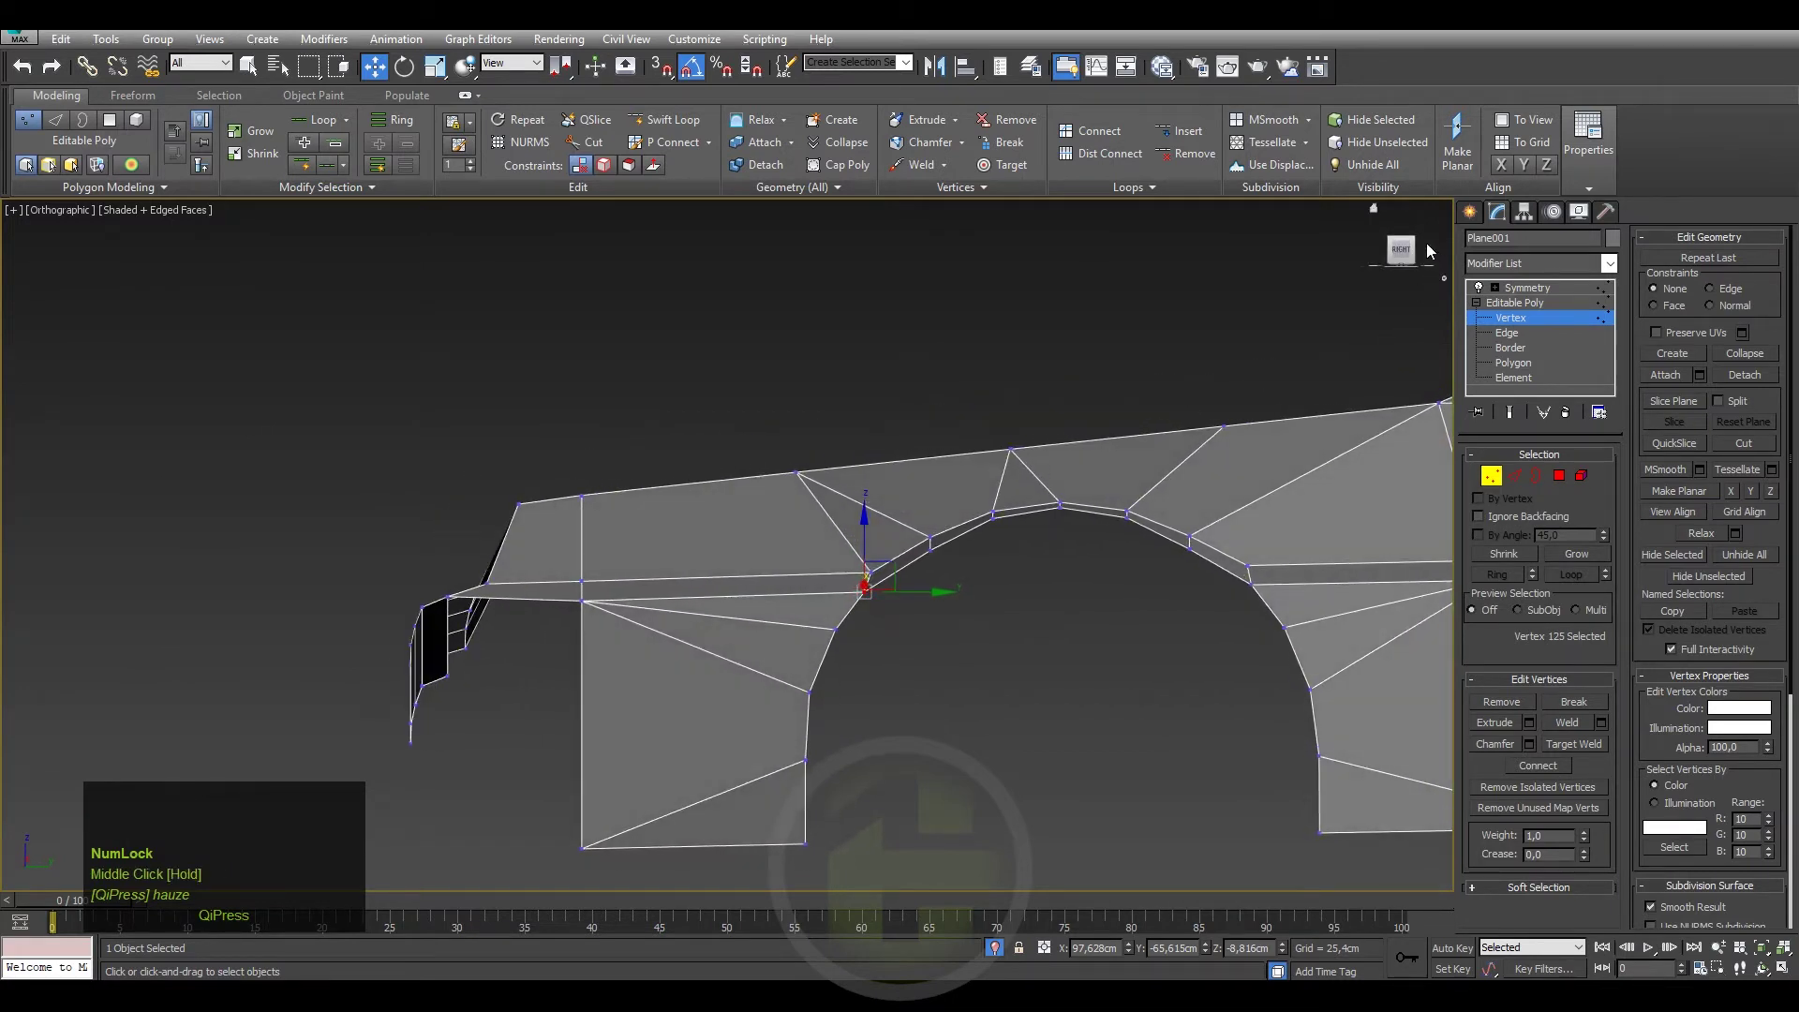
Switch to the Right view in wireframe so the red wheel cylinder shows through the body.
click(1406, 257)
middle_click(1097, 587)
click(979, 518)
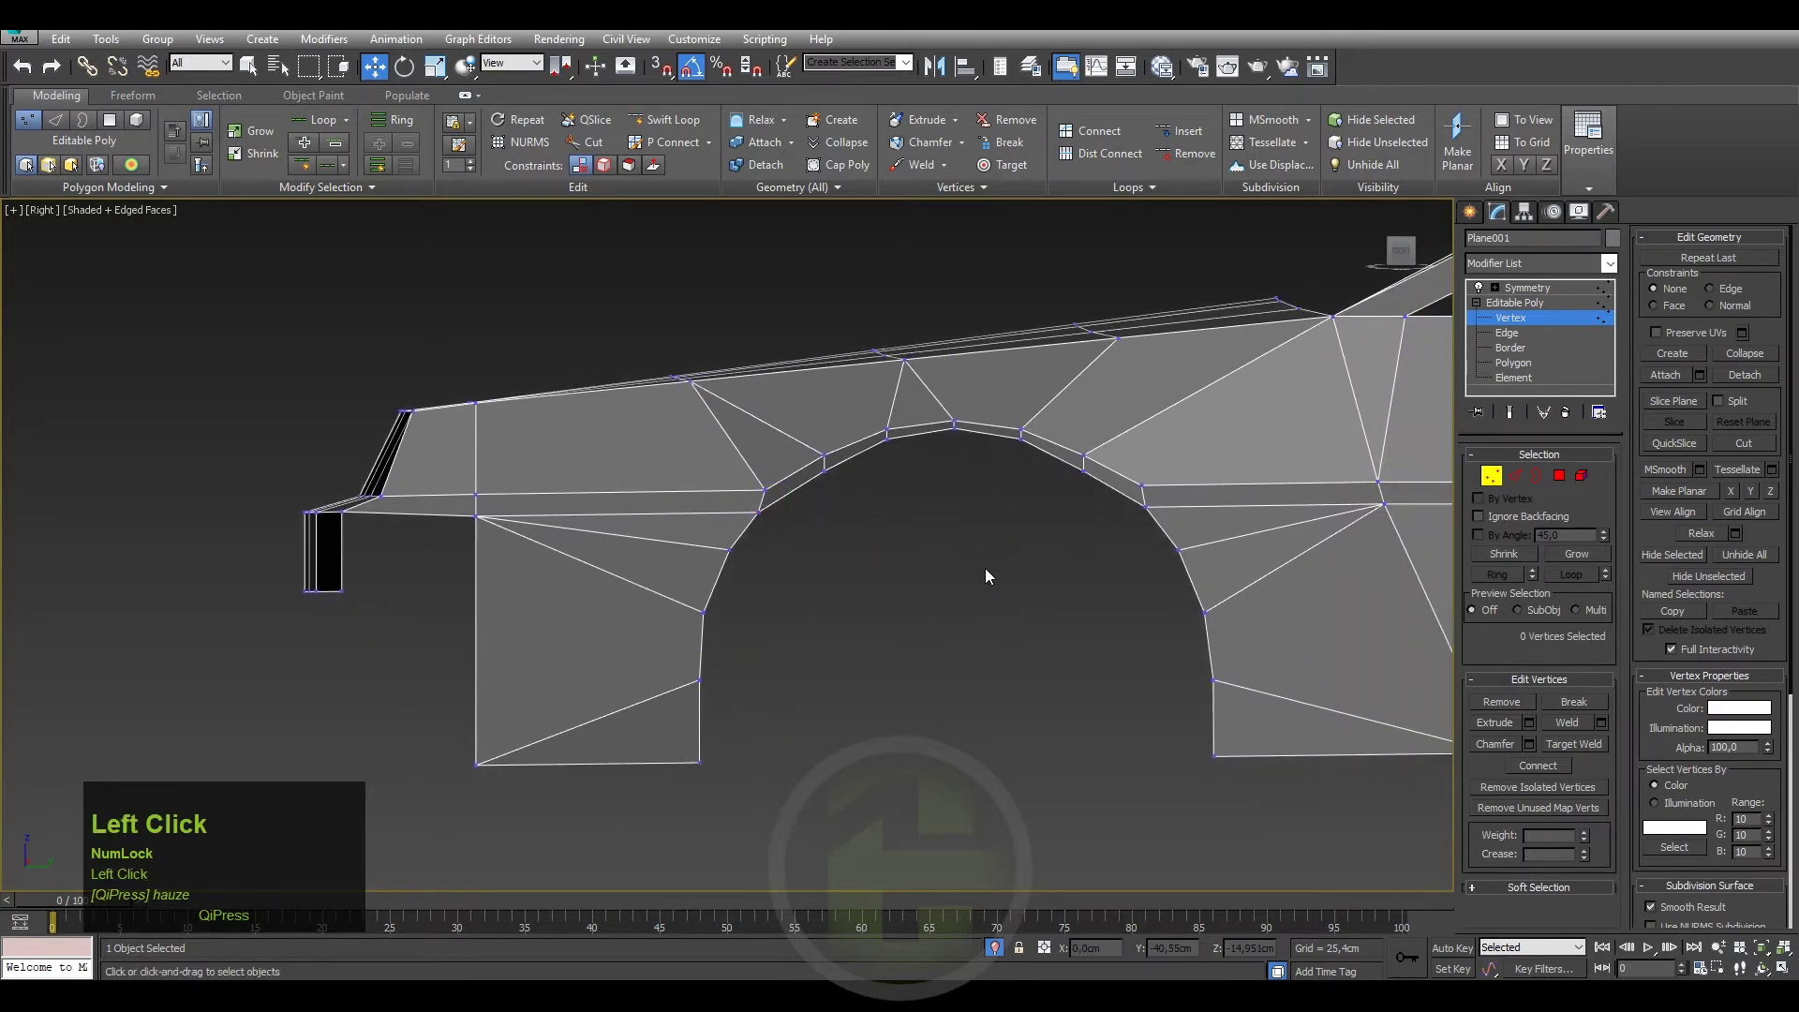
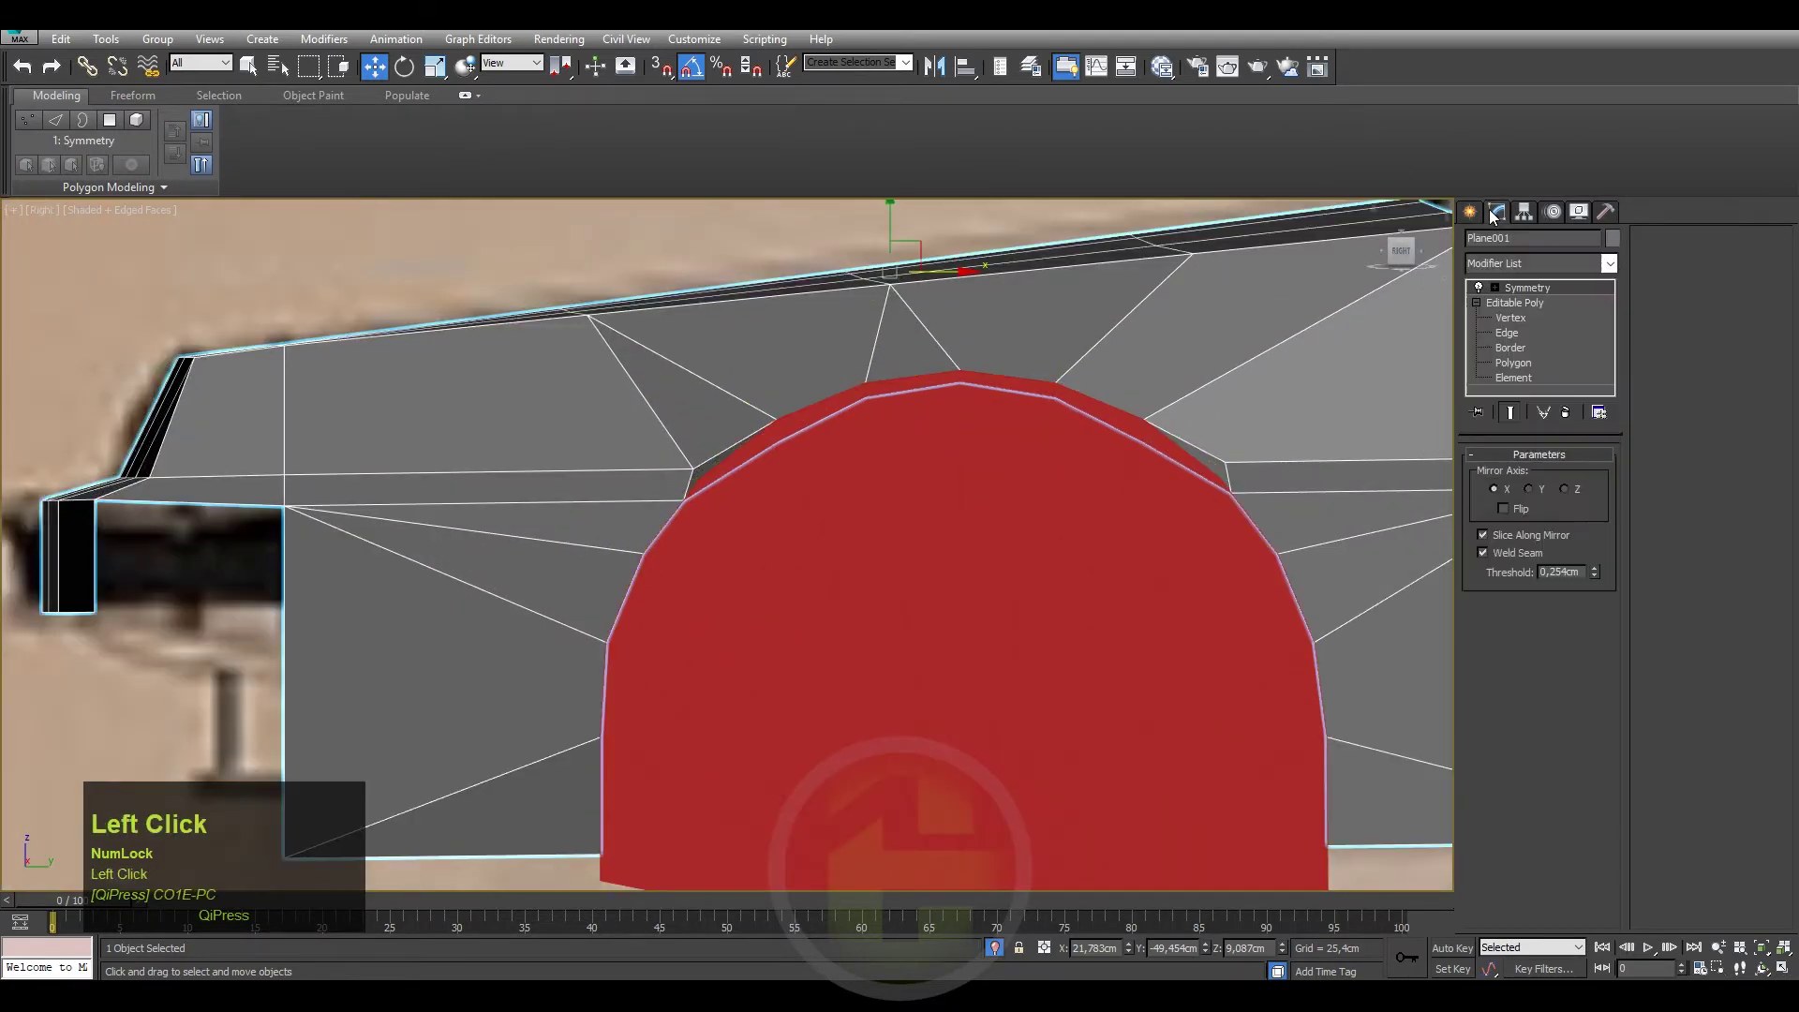
key(F3)
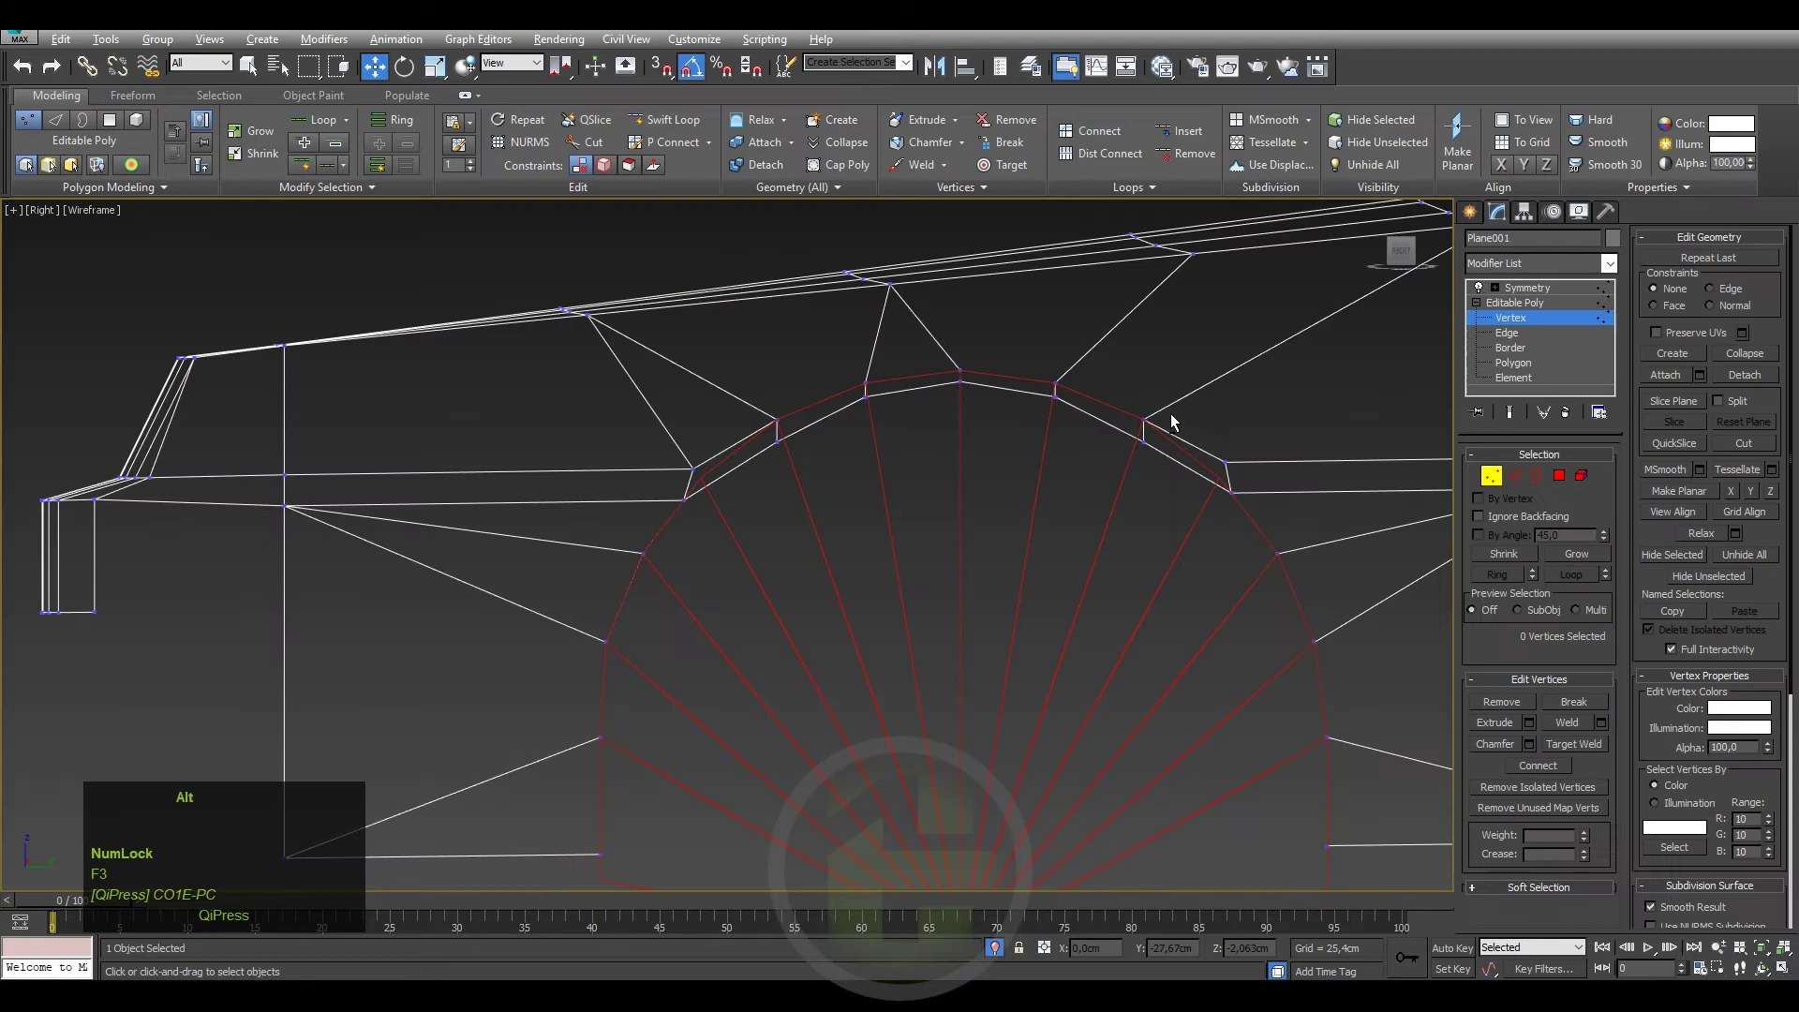
key(alt+x)
Select the wheel-arch rim vertices, including those at the top of the arch.
drag(1160, 442, 1077, 396)
click(1077, 396)
click(979, 382)
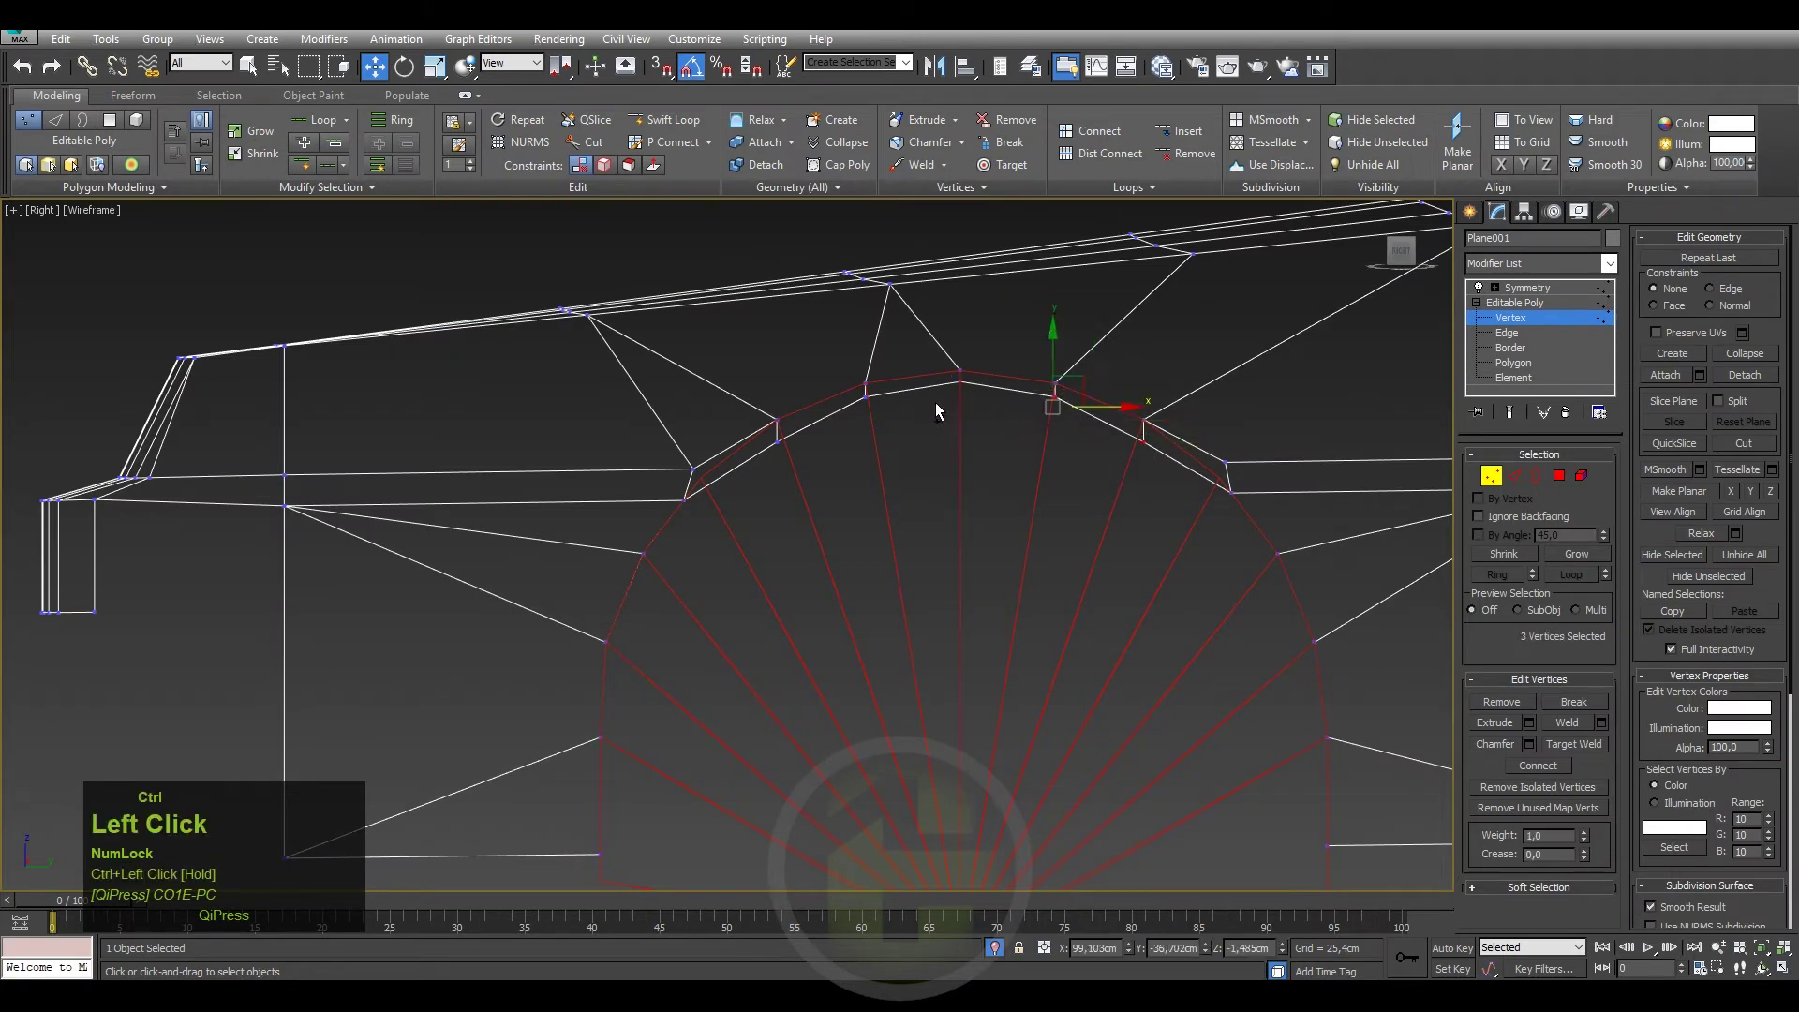
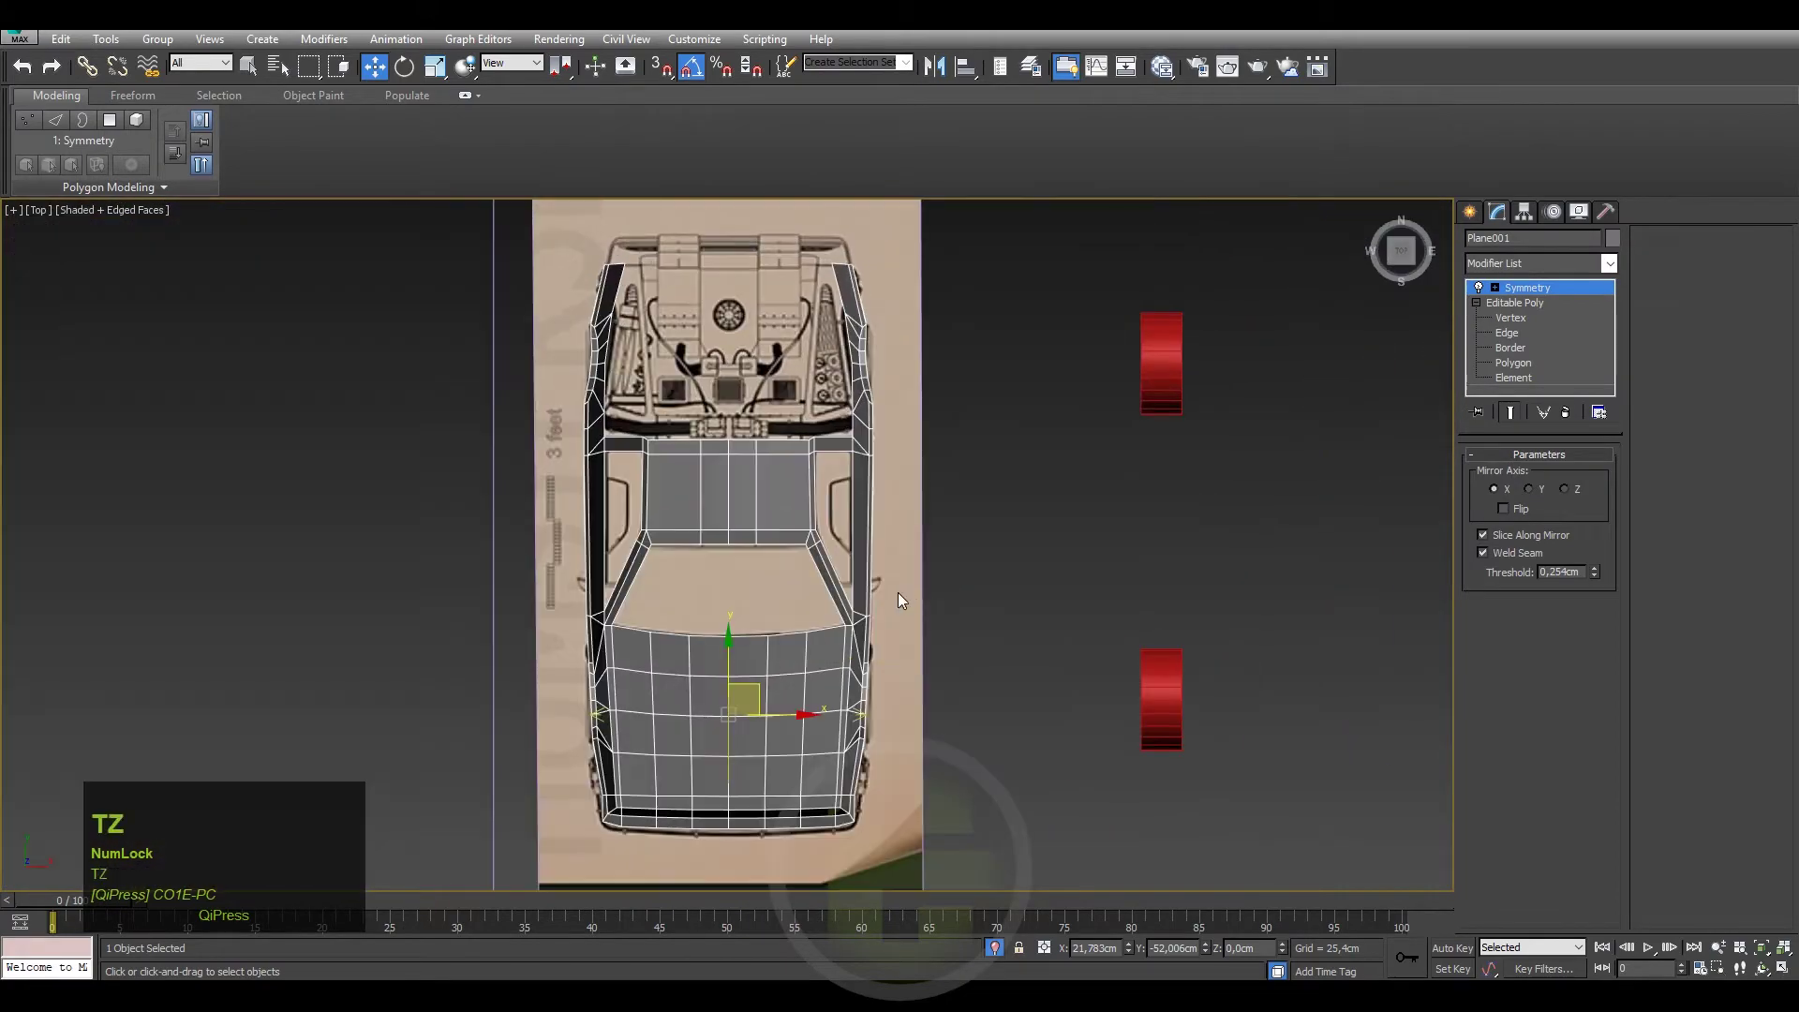
Zoom into the top view and return to the body's Vertex level for the side-edge vertices.
scroll(up, 3)
click(909, 498)
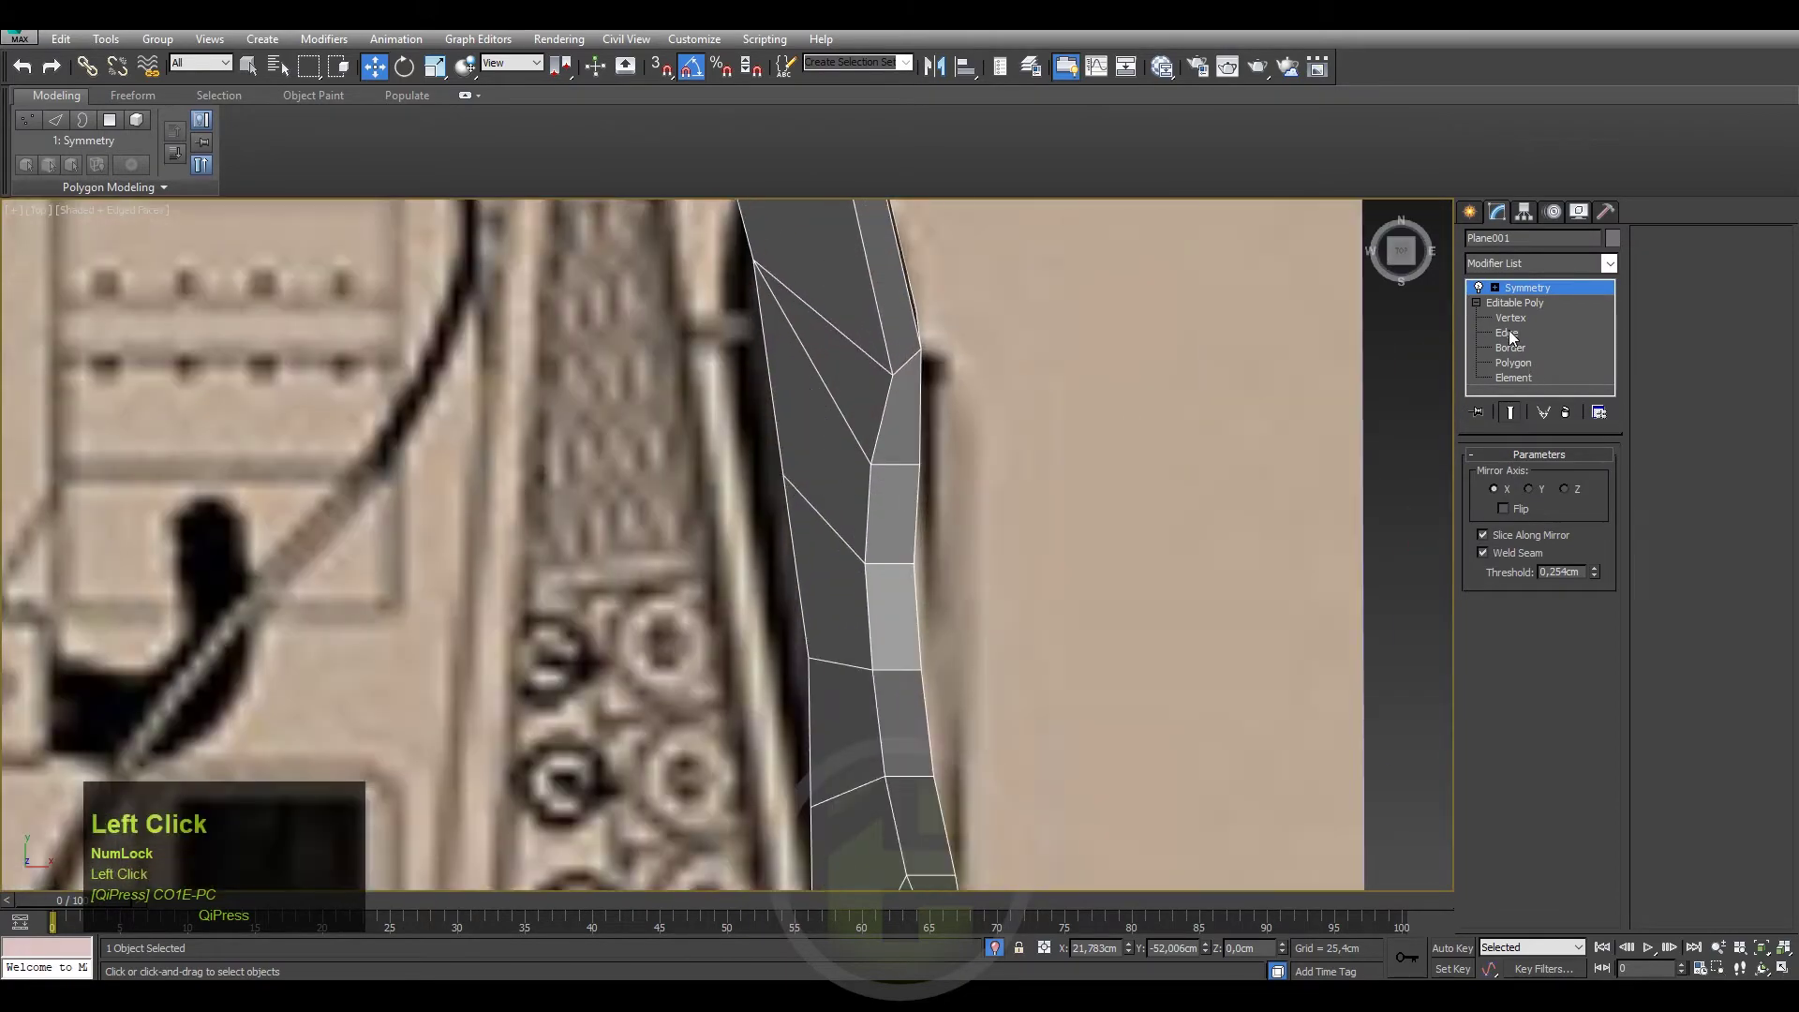
scroll(down, 3)
click(918, 466)
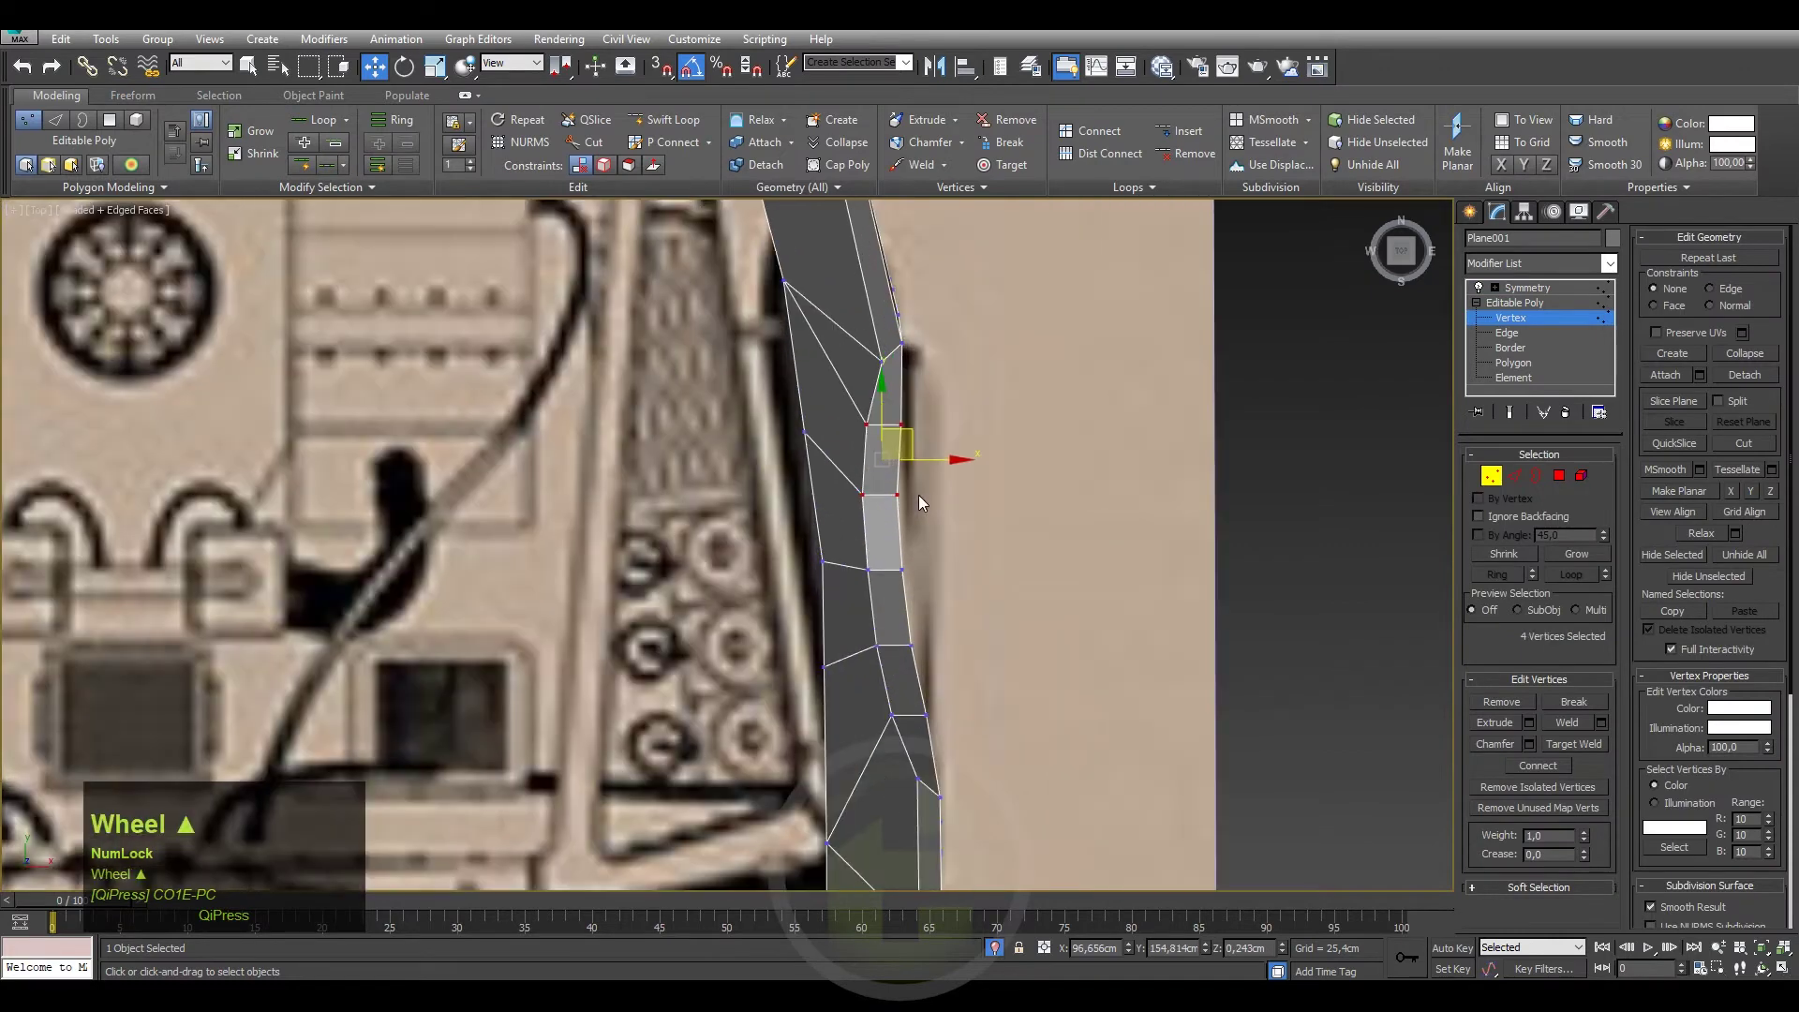
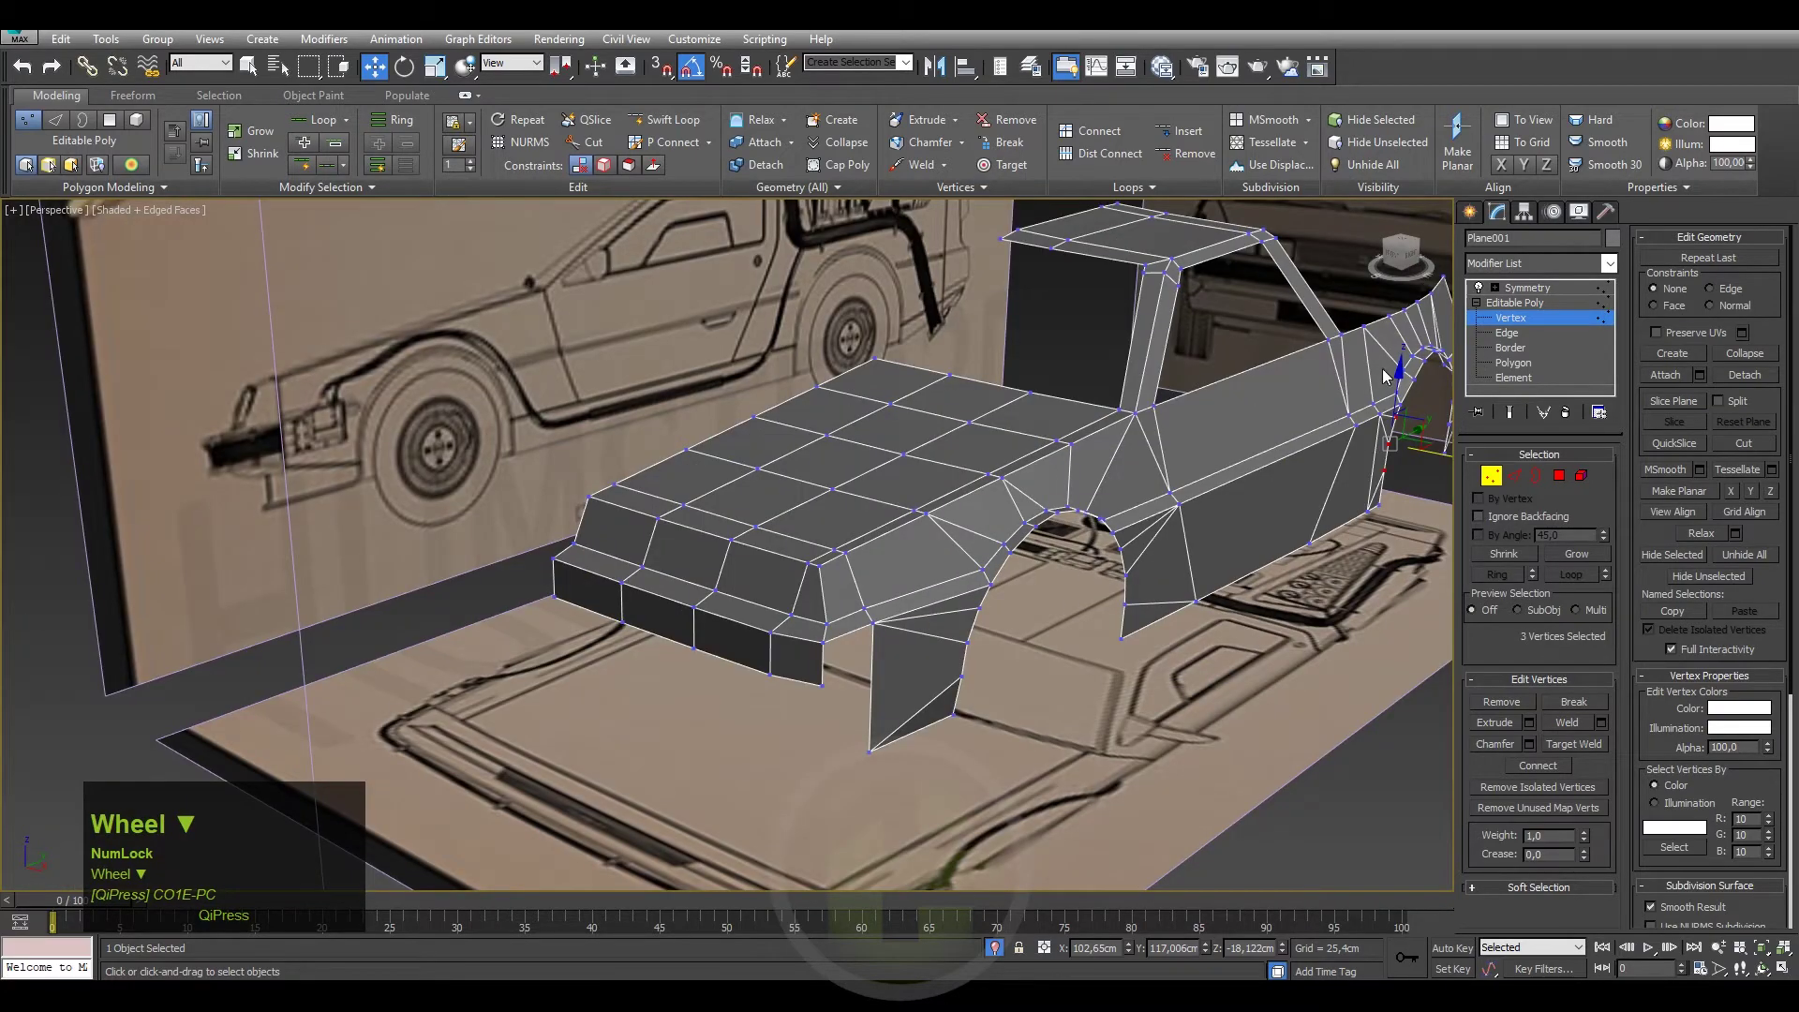
Move the side and rear arch vertices to match the blueprint in Perspective.
scroll(down, 3)
middle_click(1037, 515)
drag(1032, 515, 1415, 253)
click(1415, 252)
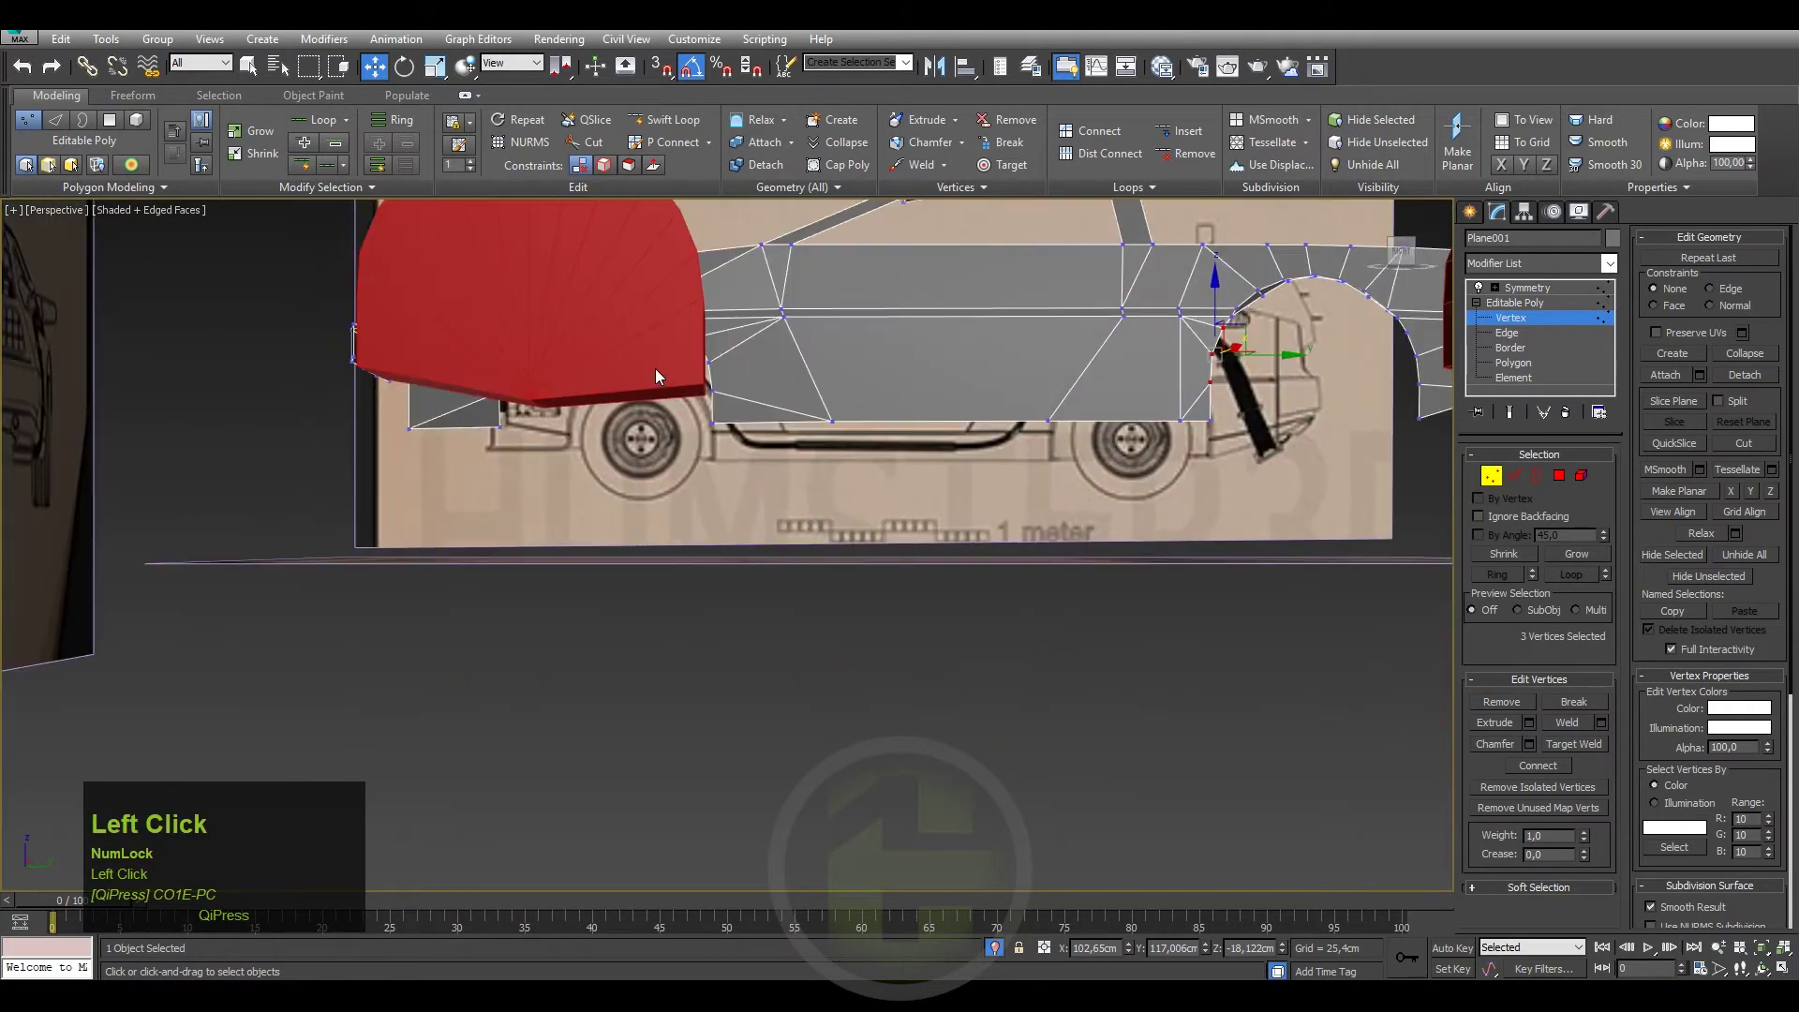
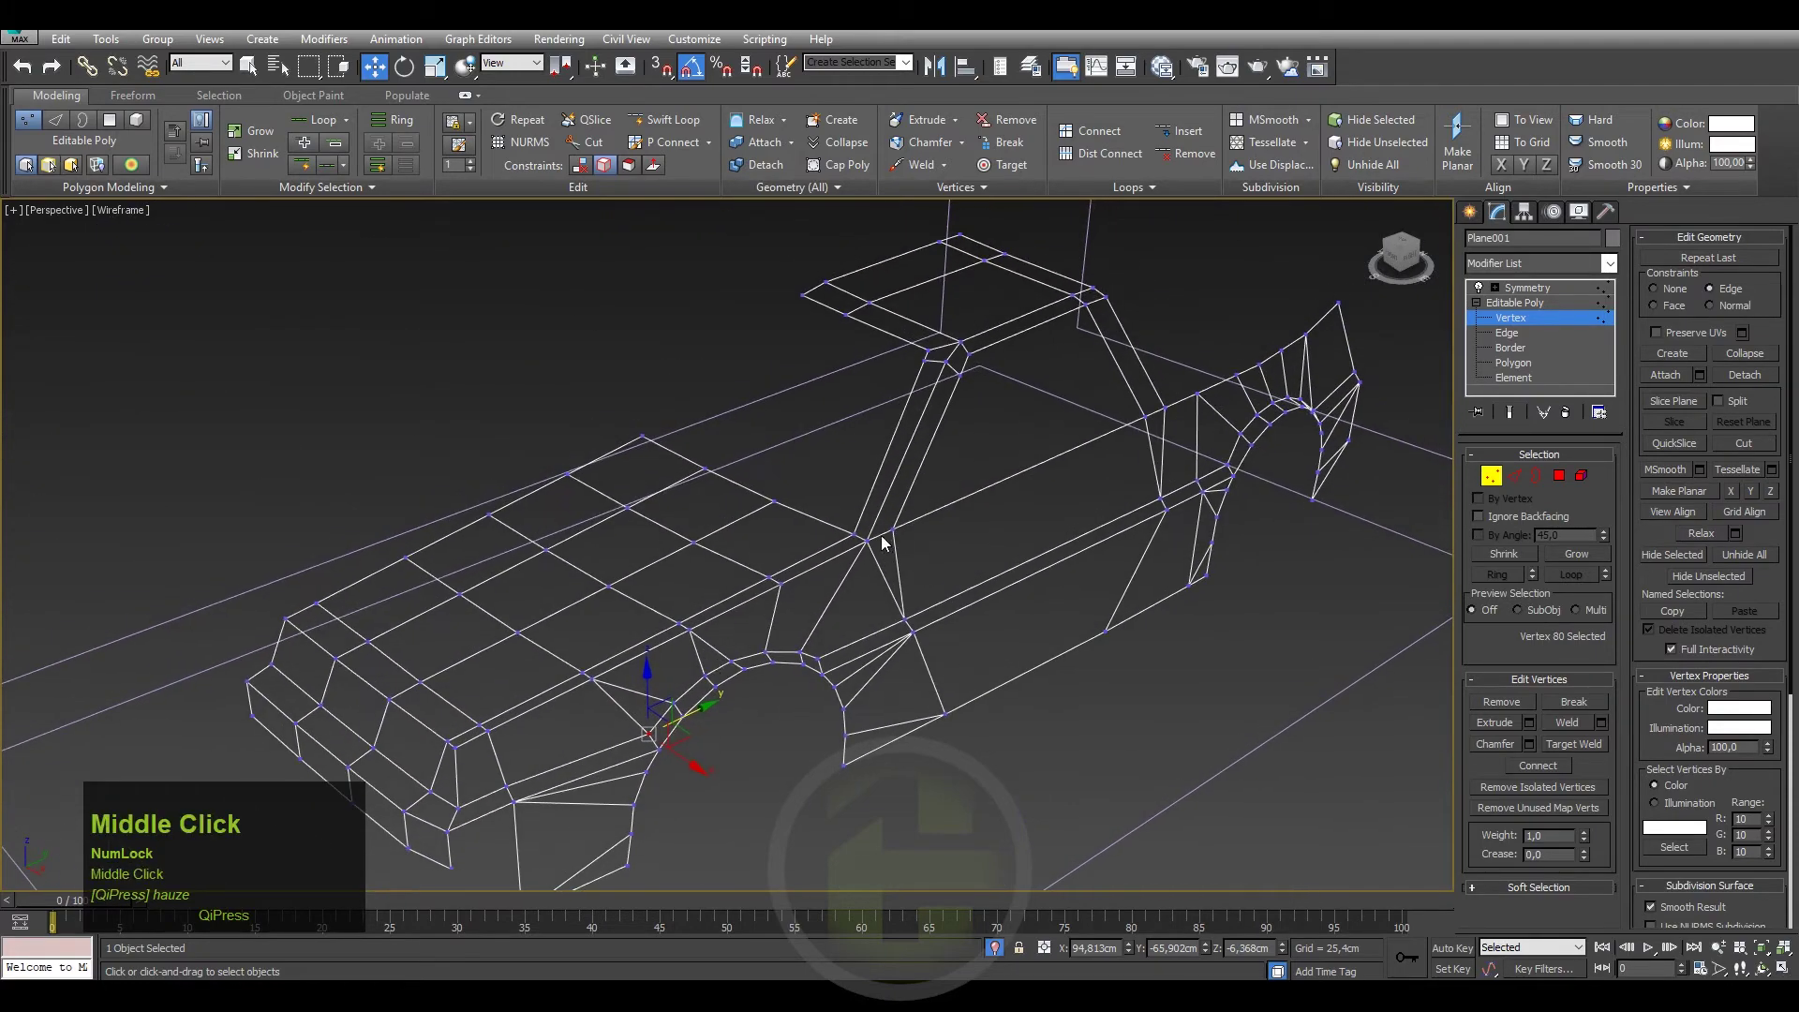
Save the scene and pan out to see the whole car body.
drag(853, 513, 891, 521)
key(ctrl+s)
middle_click(1007, 527)
middle_click(991, 525)
Activate the Symmetry modifier to show the full mirrored DeLorean shell.
click(1519, 294)
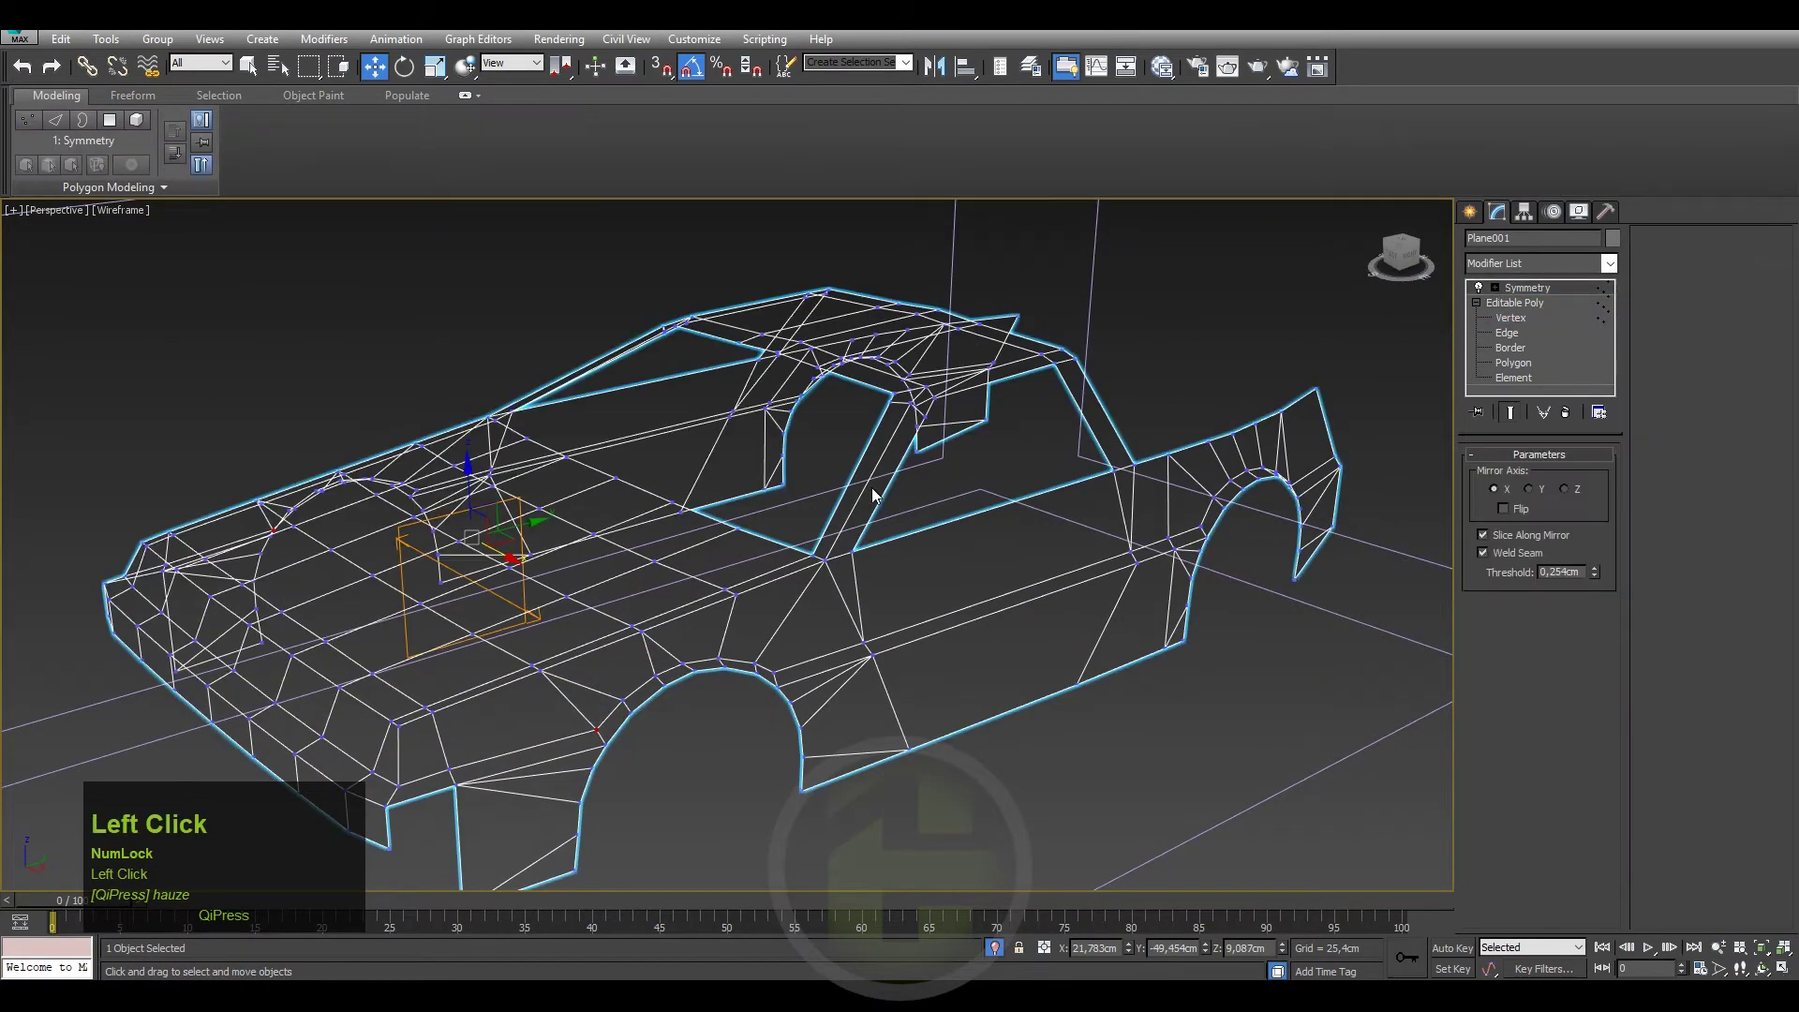
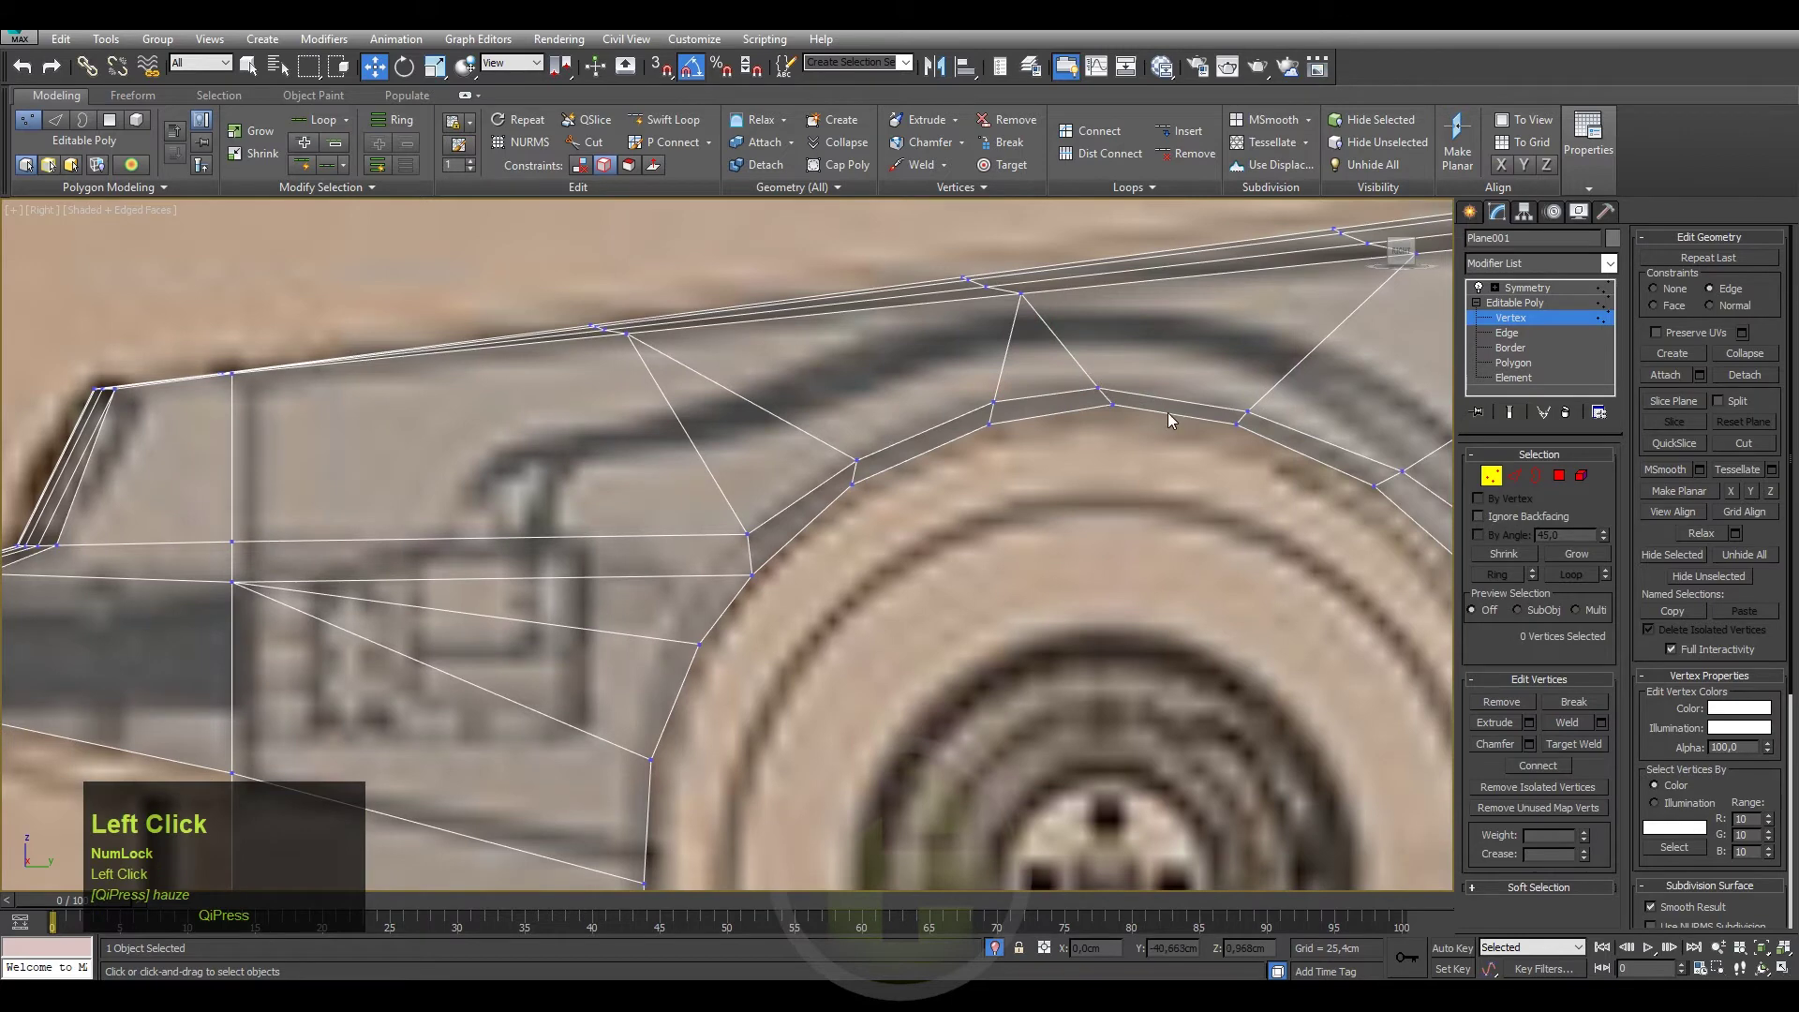
Select a top wheel-arch rim vertex in the Right view to place it on the arch curve.
scroll(down, 3)
click(1123, 389)
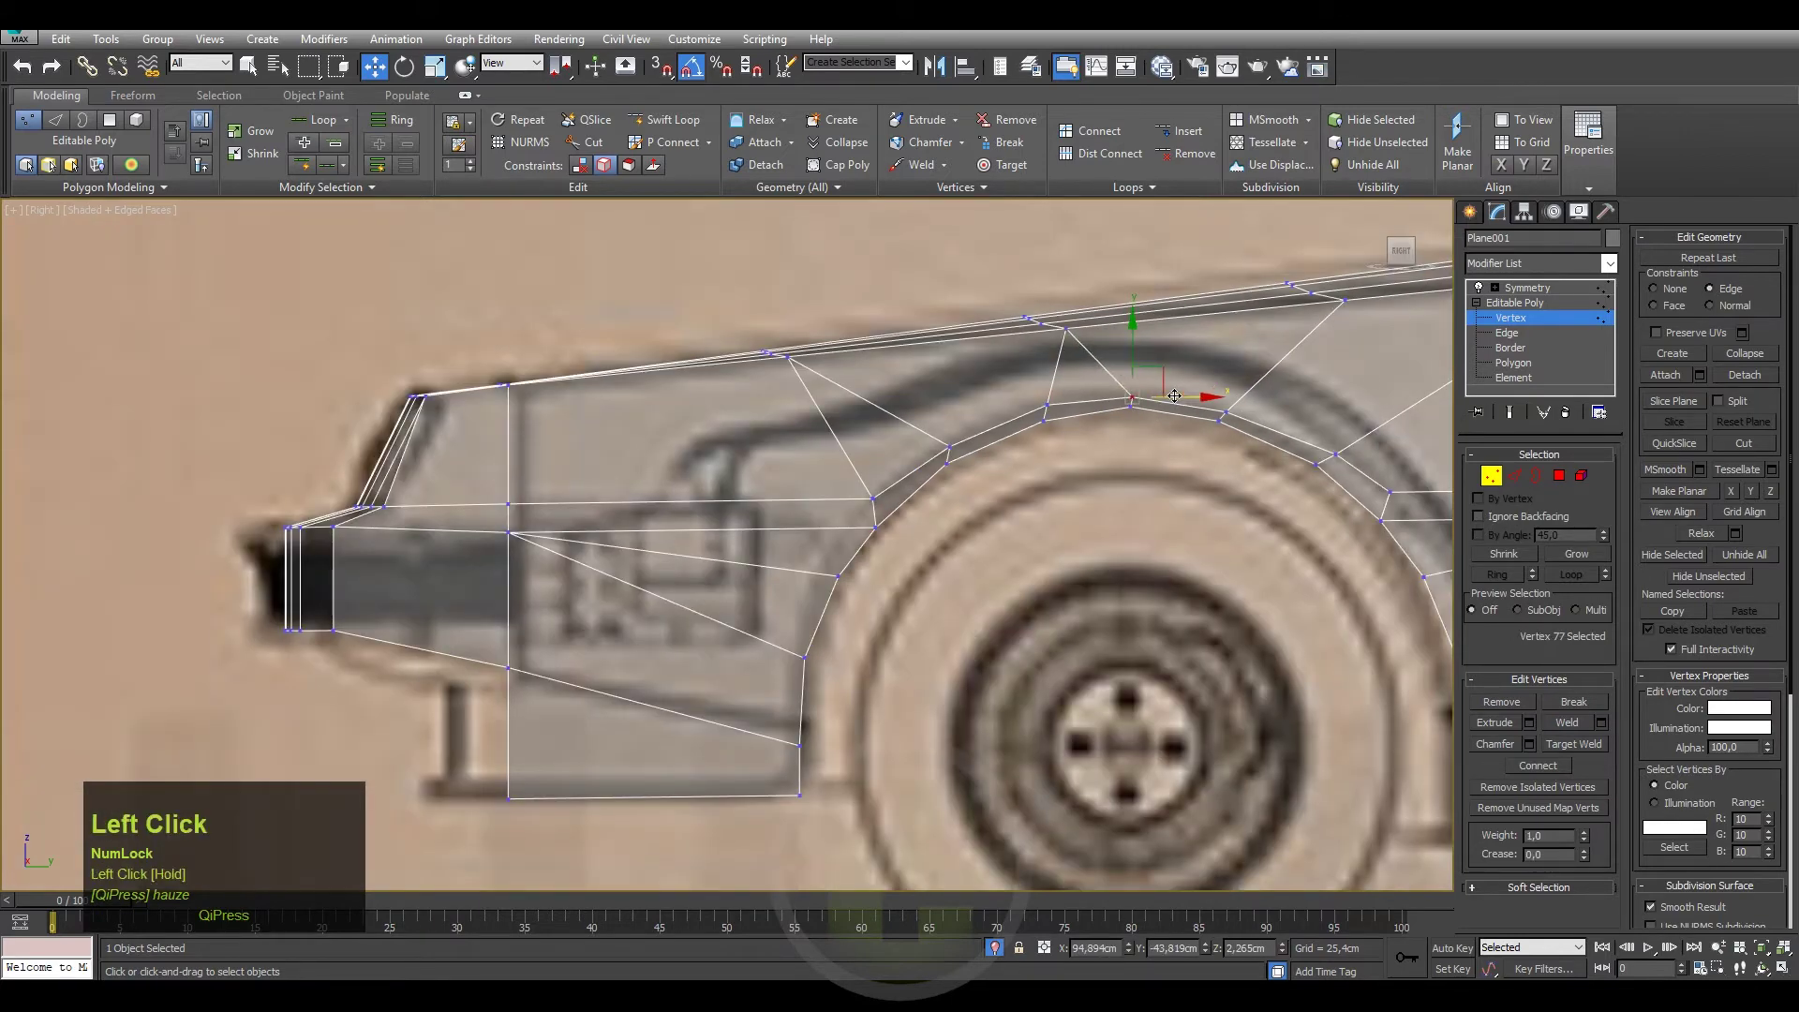
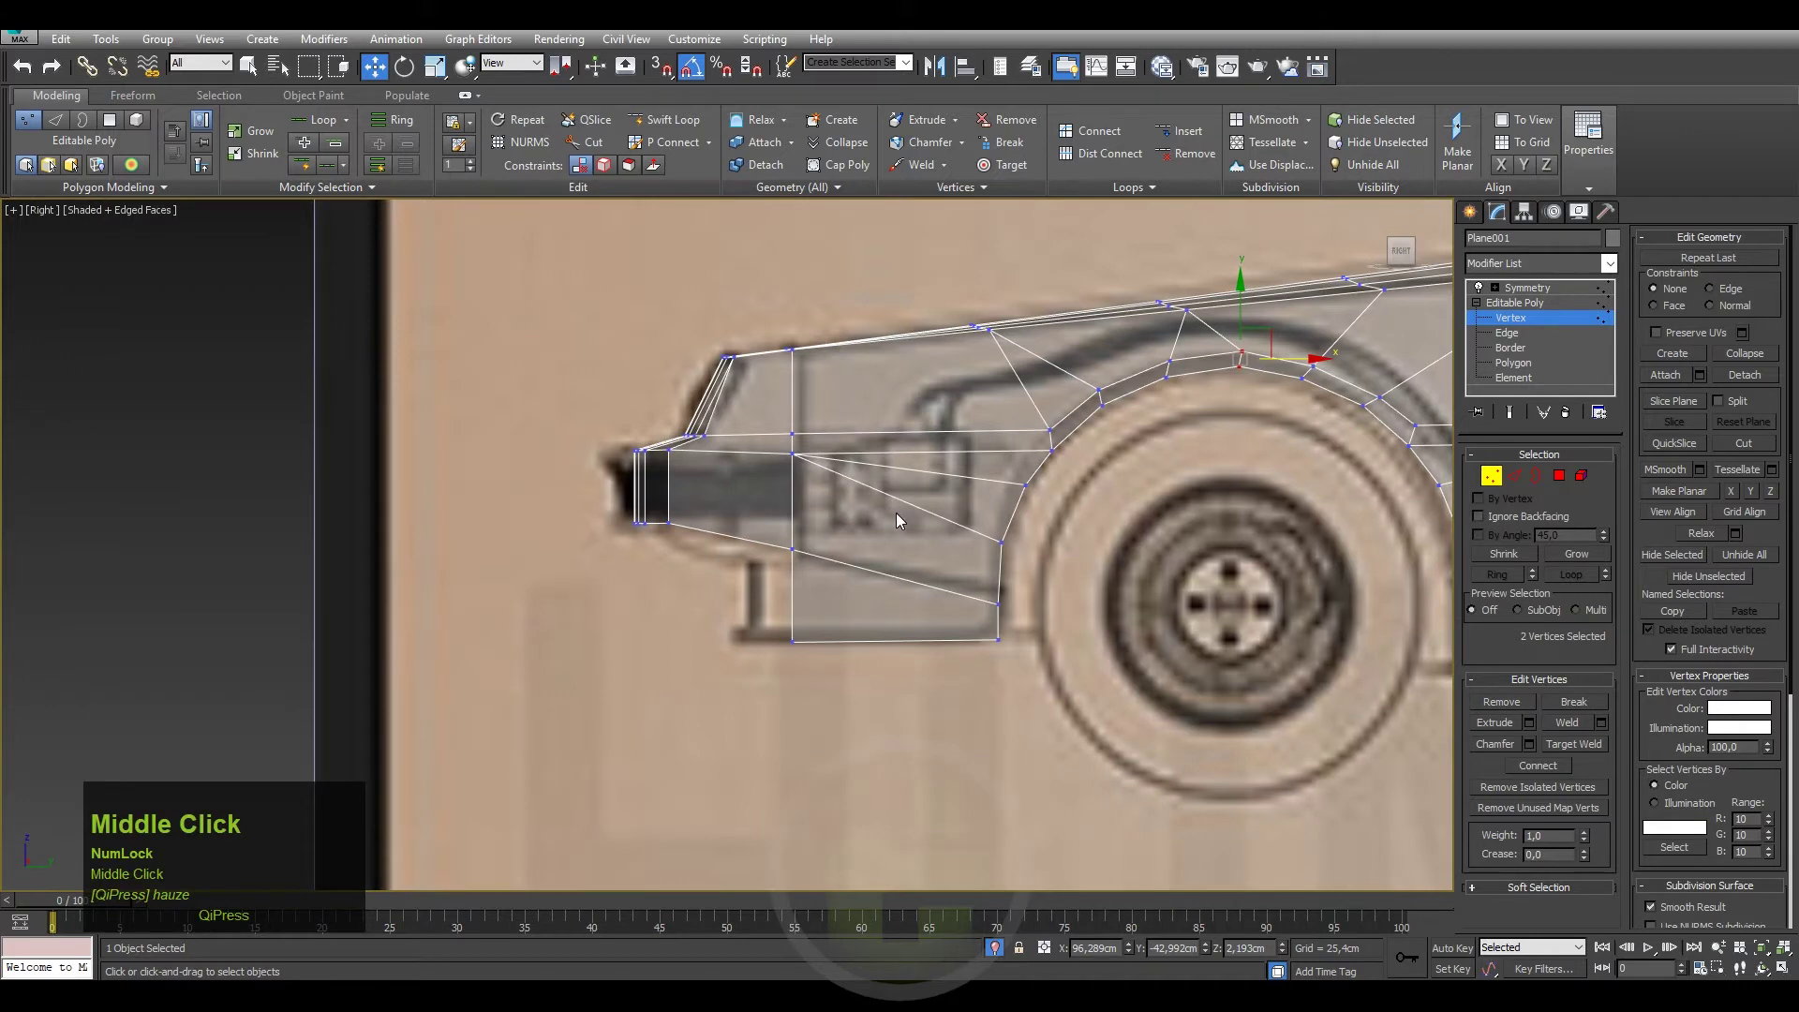
scroll(up, 3)
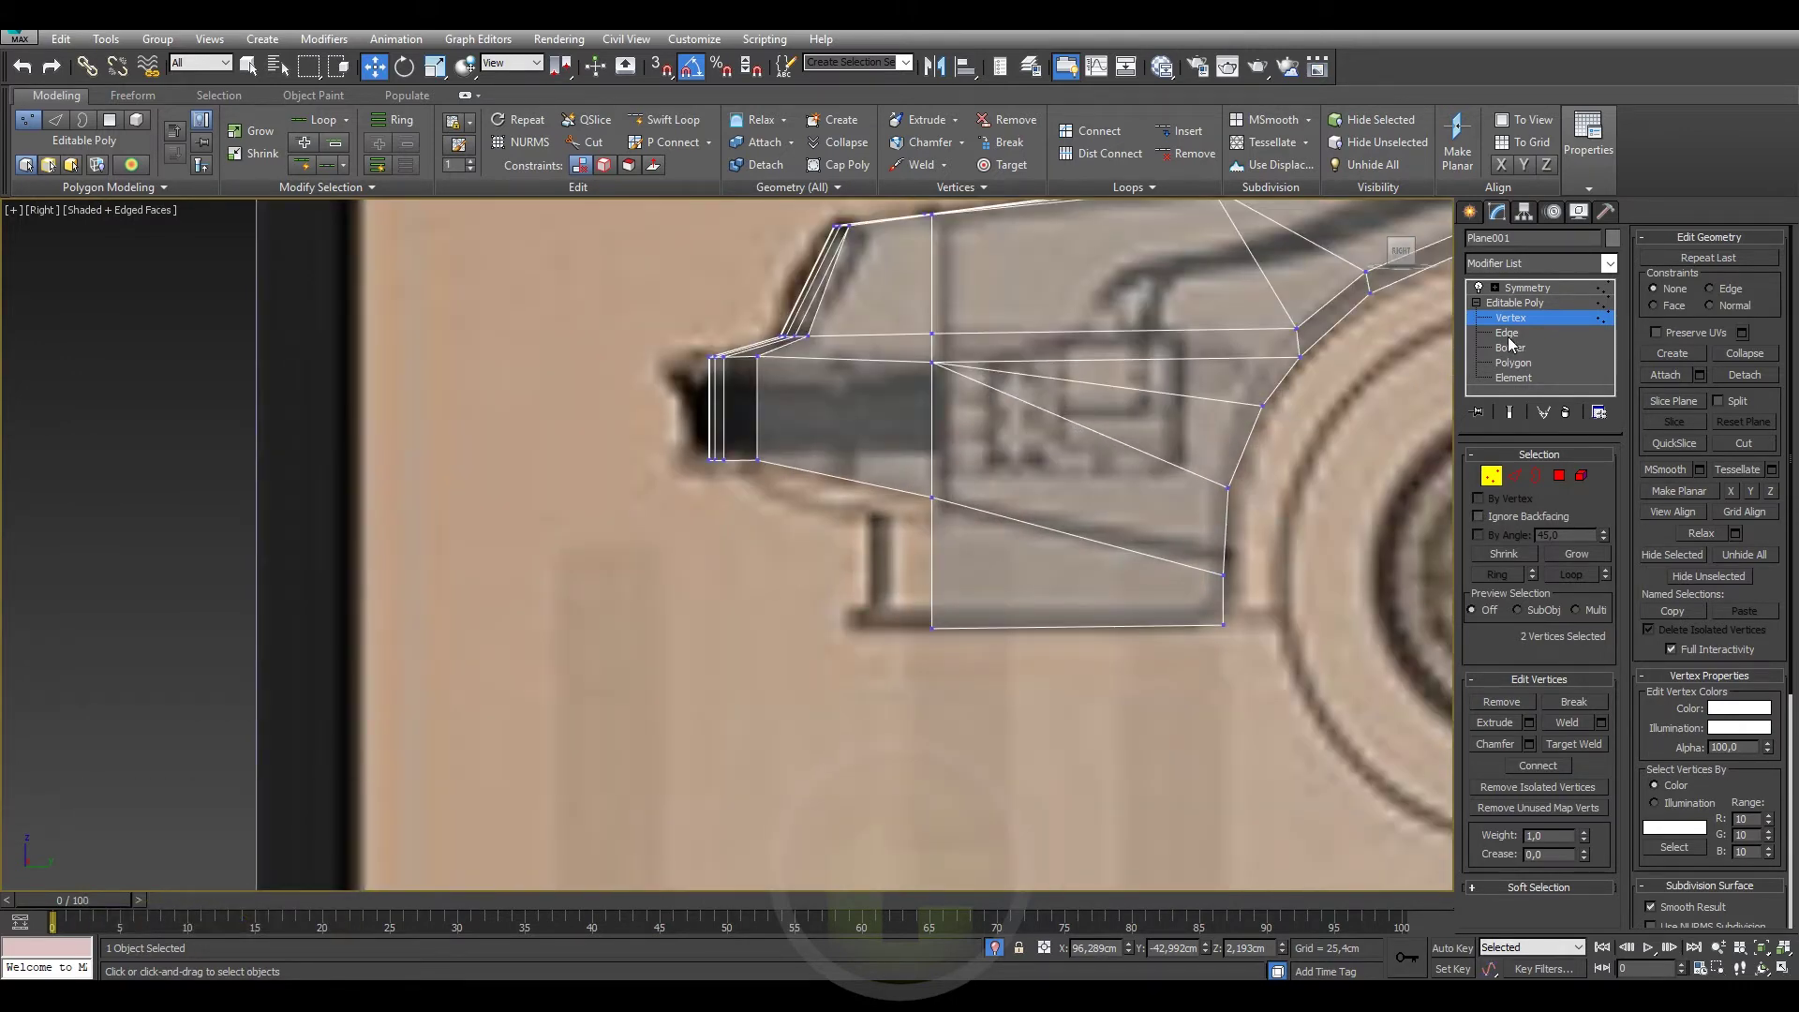
Switch the Editable Poly to Edge level and pick the front and lower side-panel edges.
click(1515, 344)
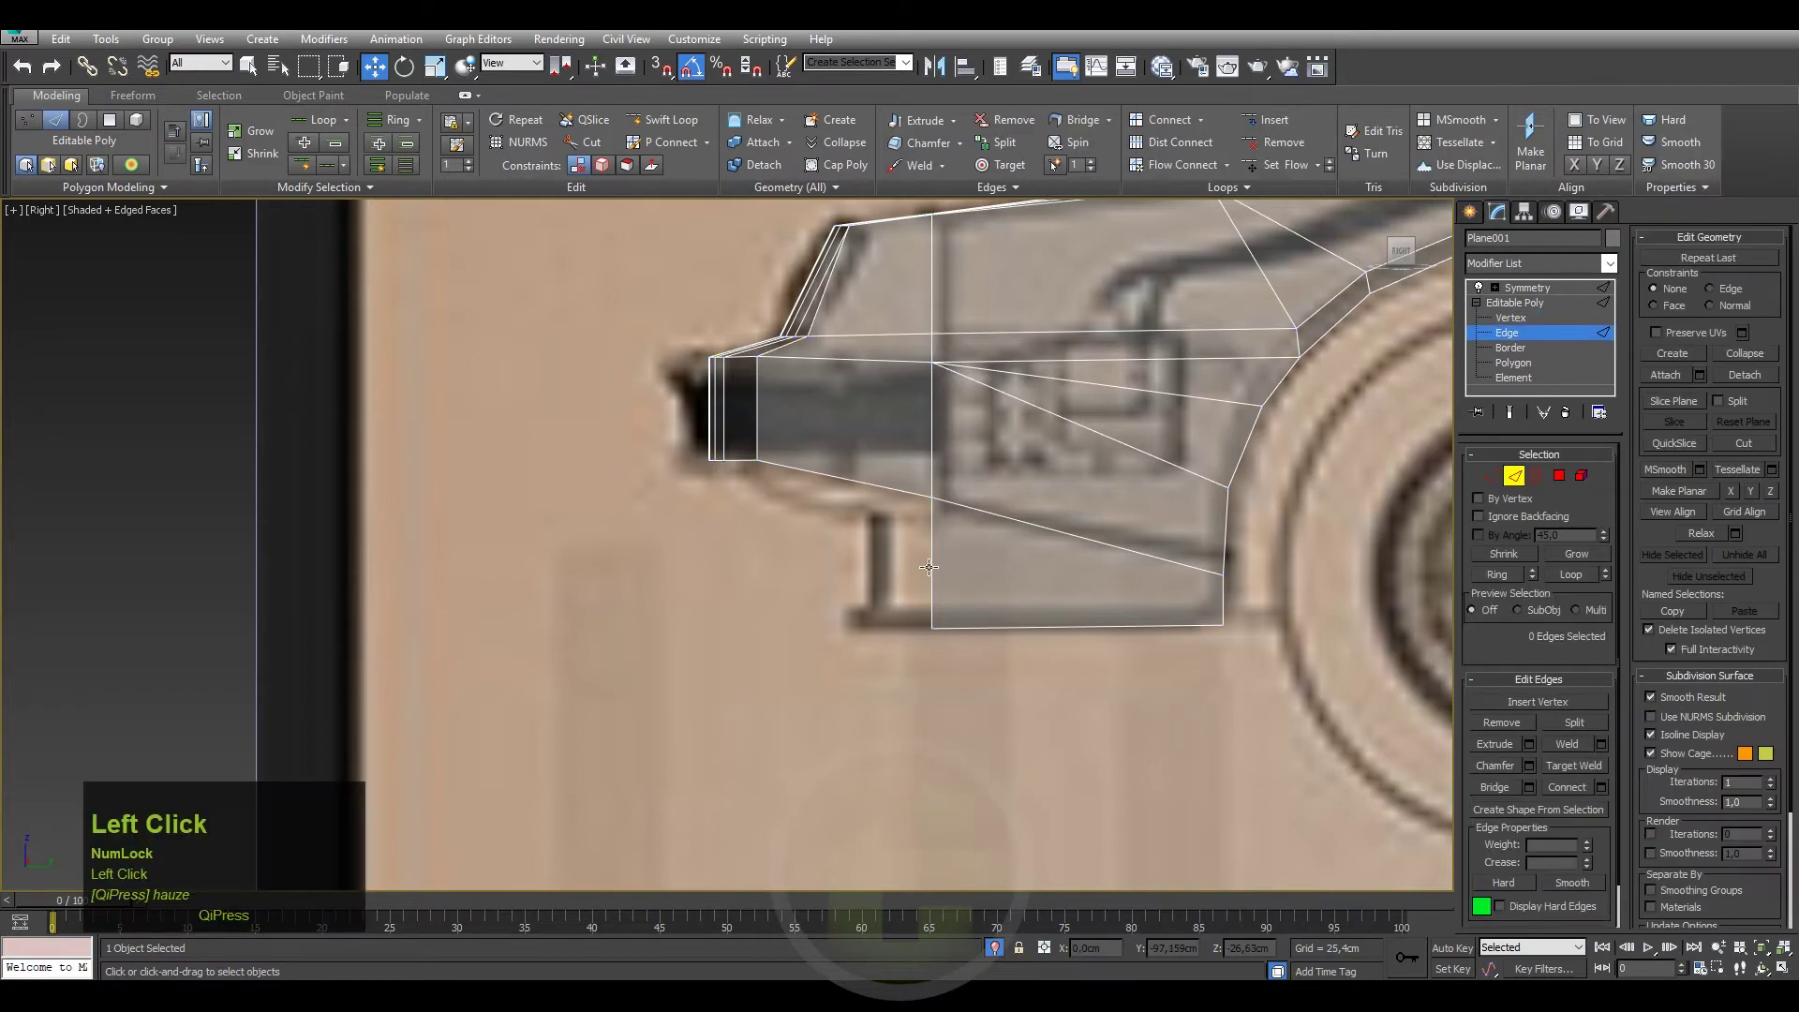
click(931, 564)
scroll(down, 3)
drag(1012, 496, 1406, 258)
click(1406, 257)
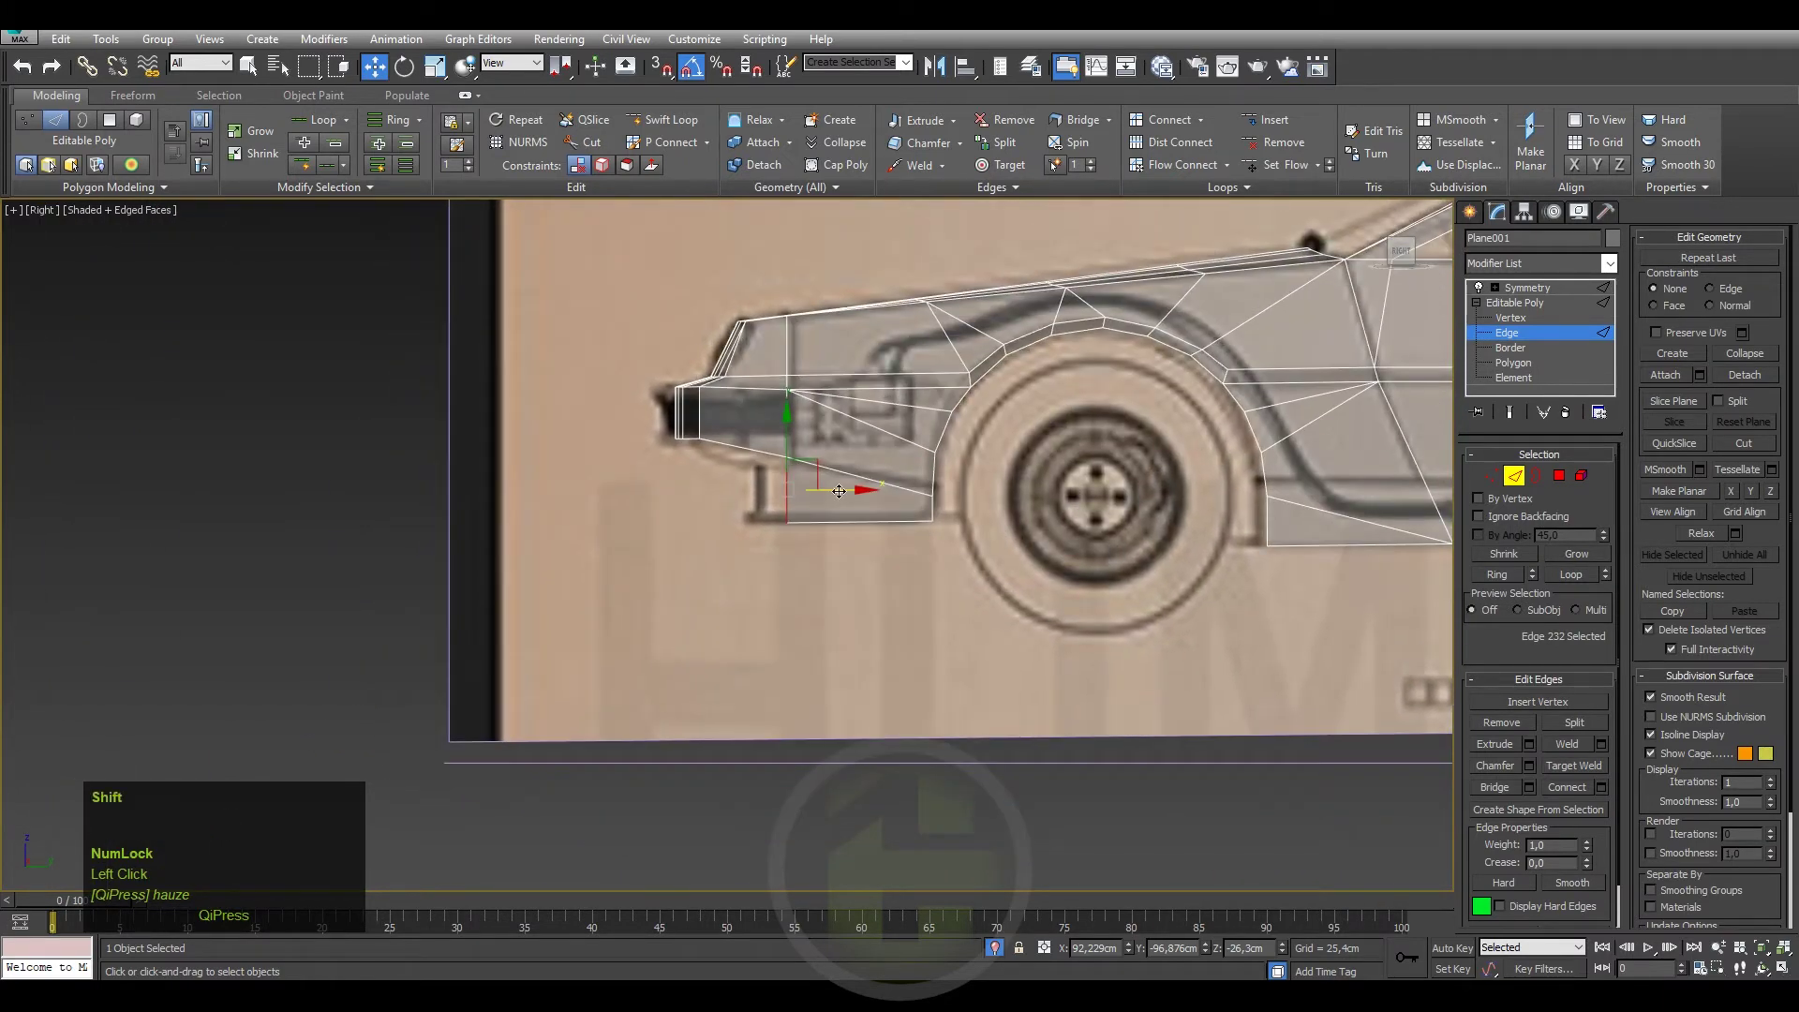
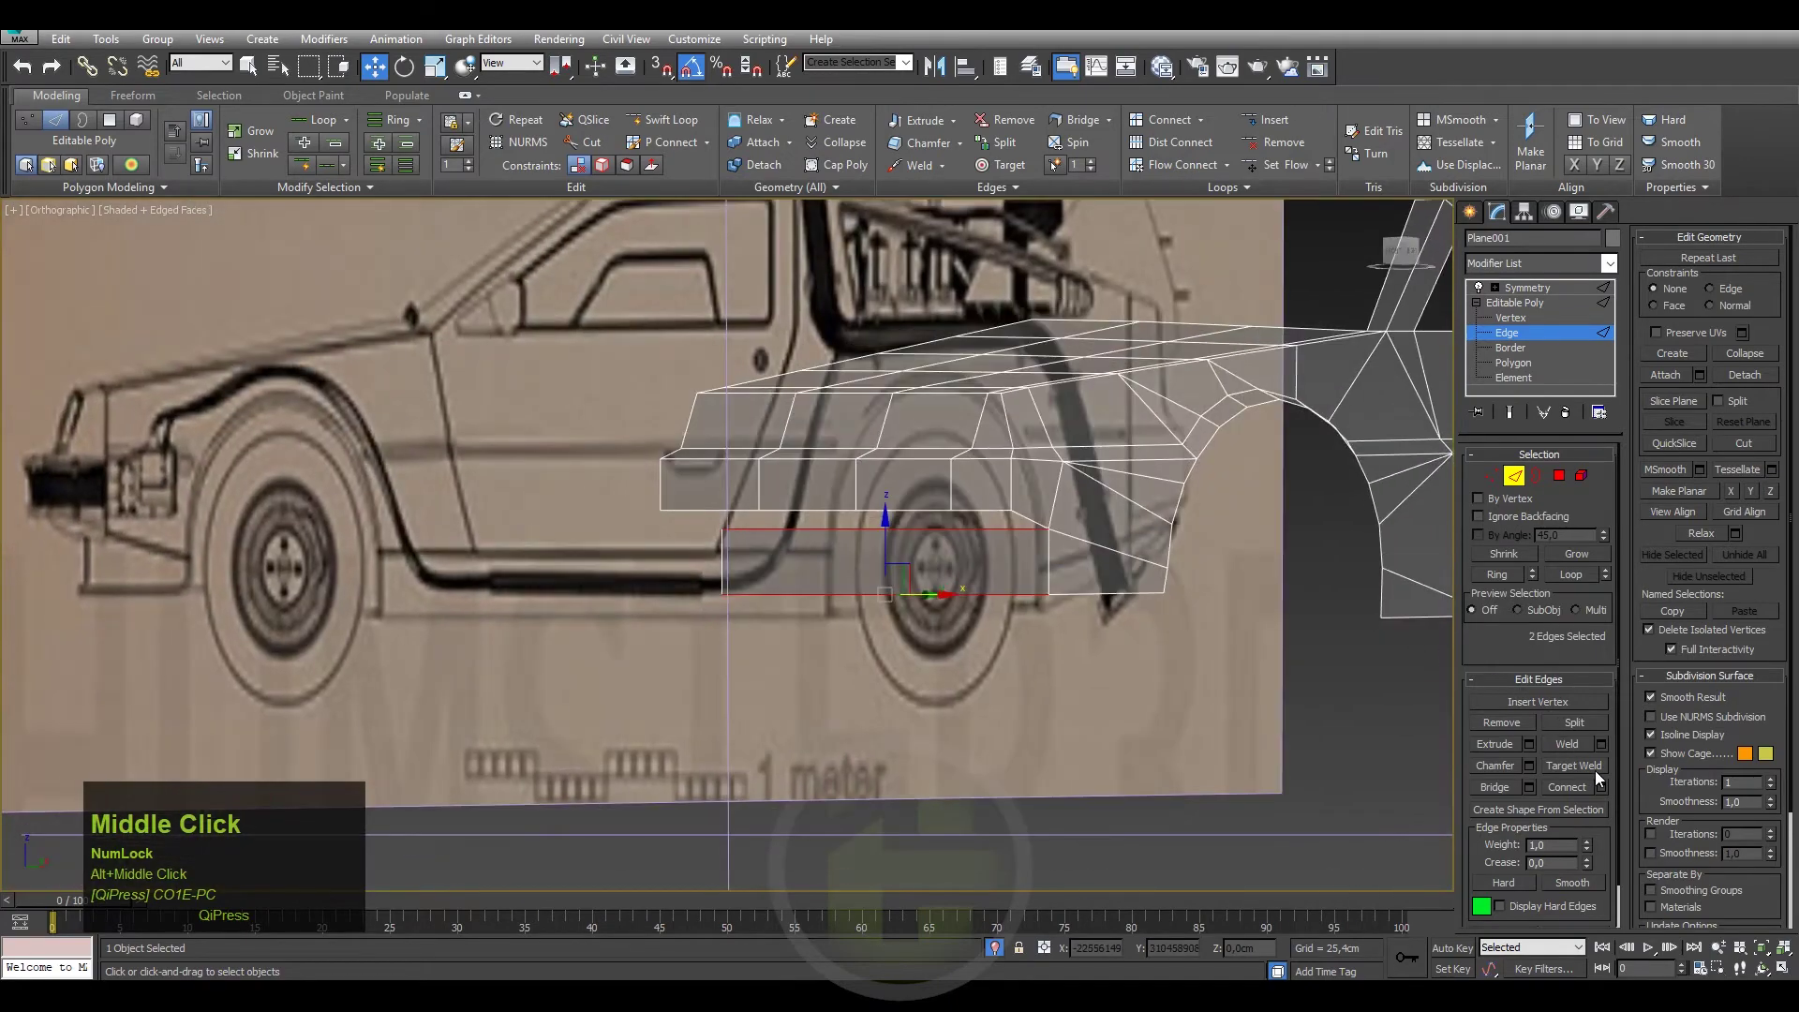
Bring up the Connect settings for the two selected lower side-panel edges.
click(1603, 791)
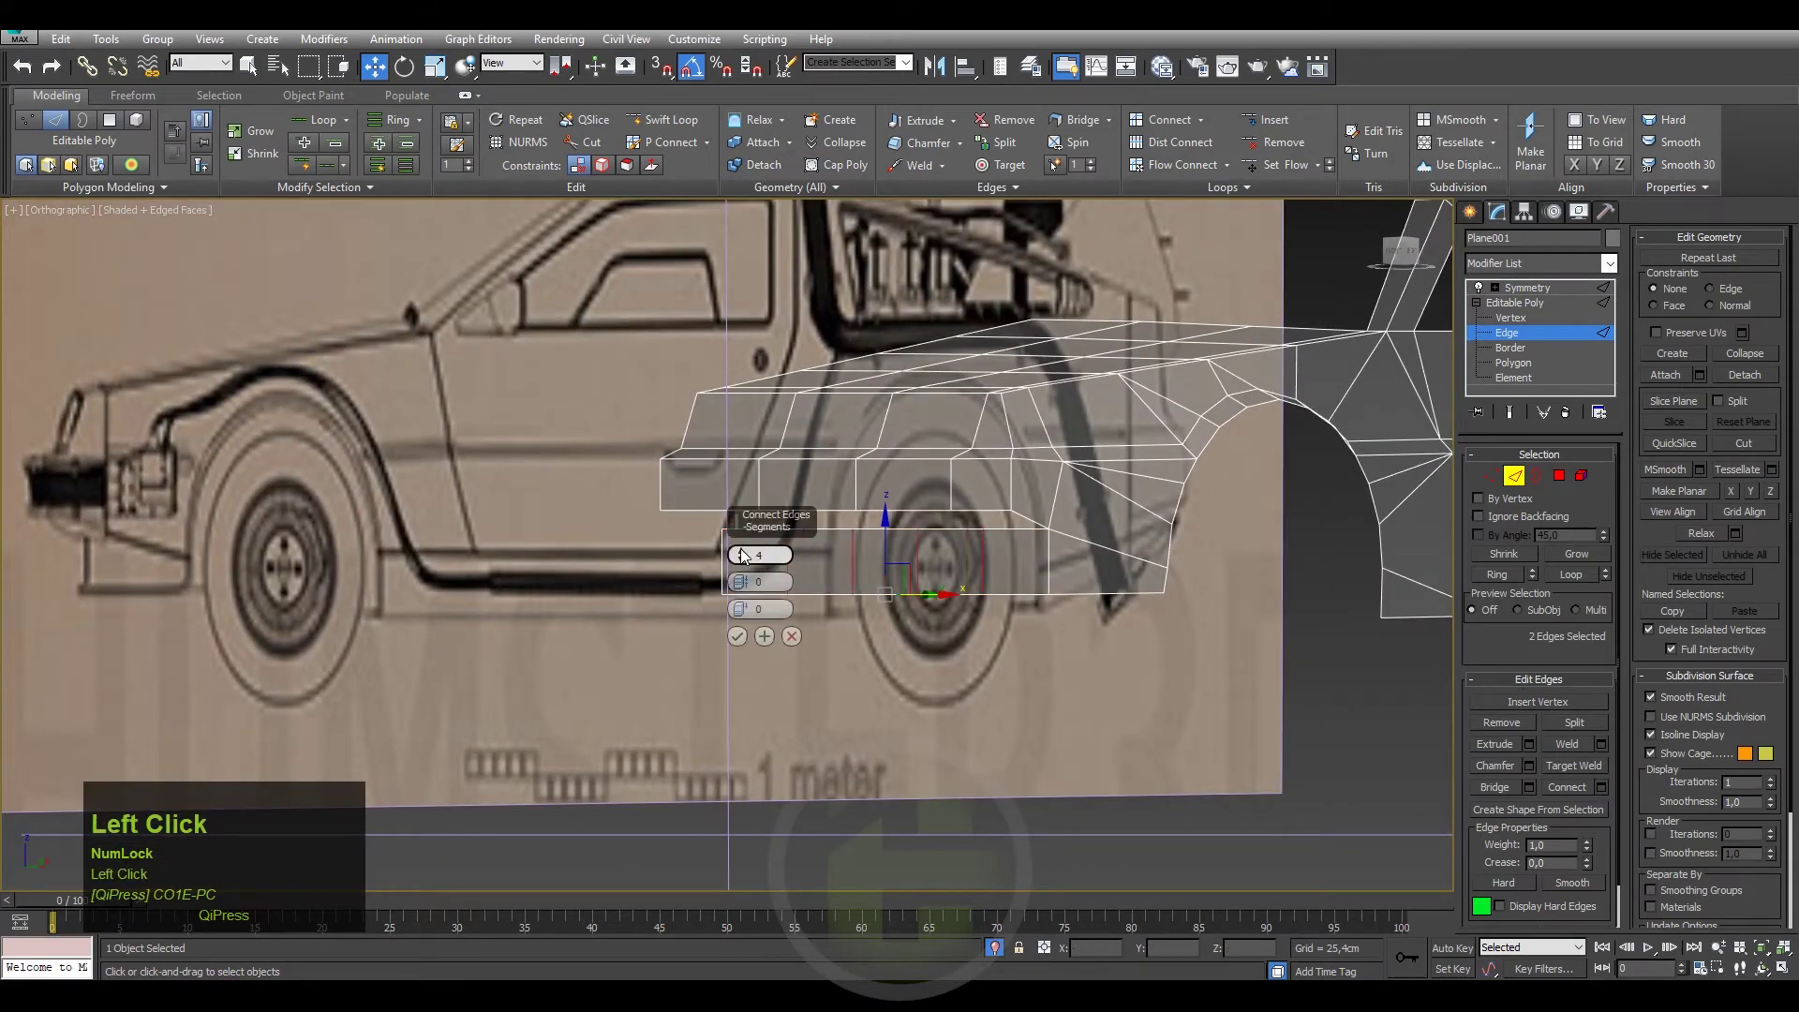
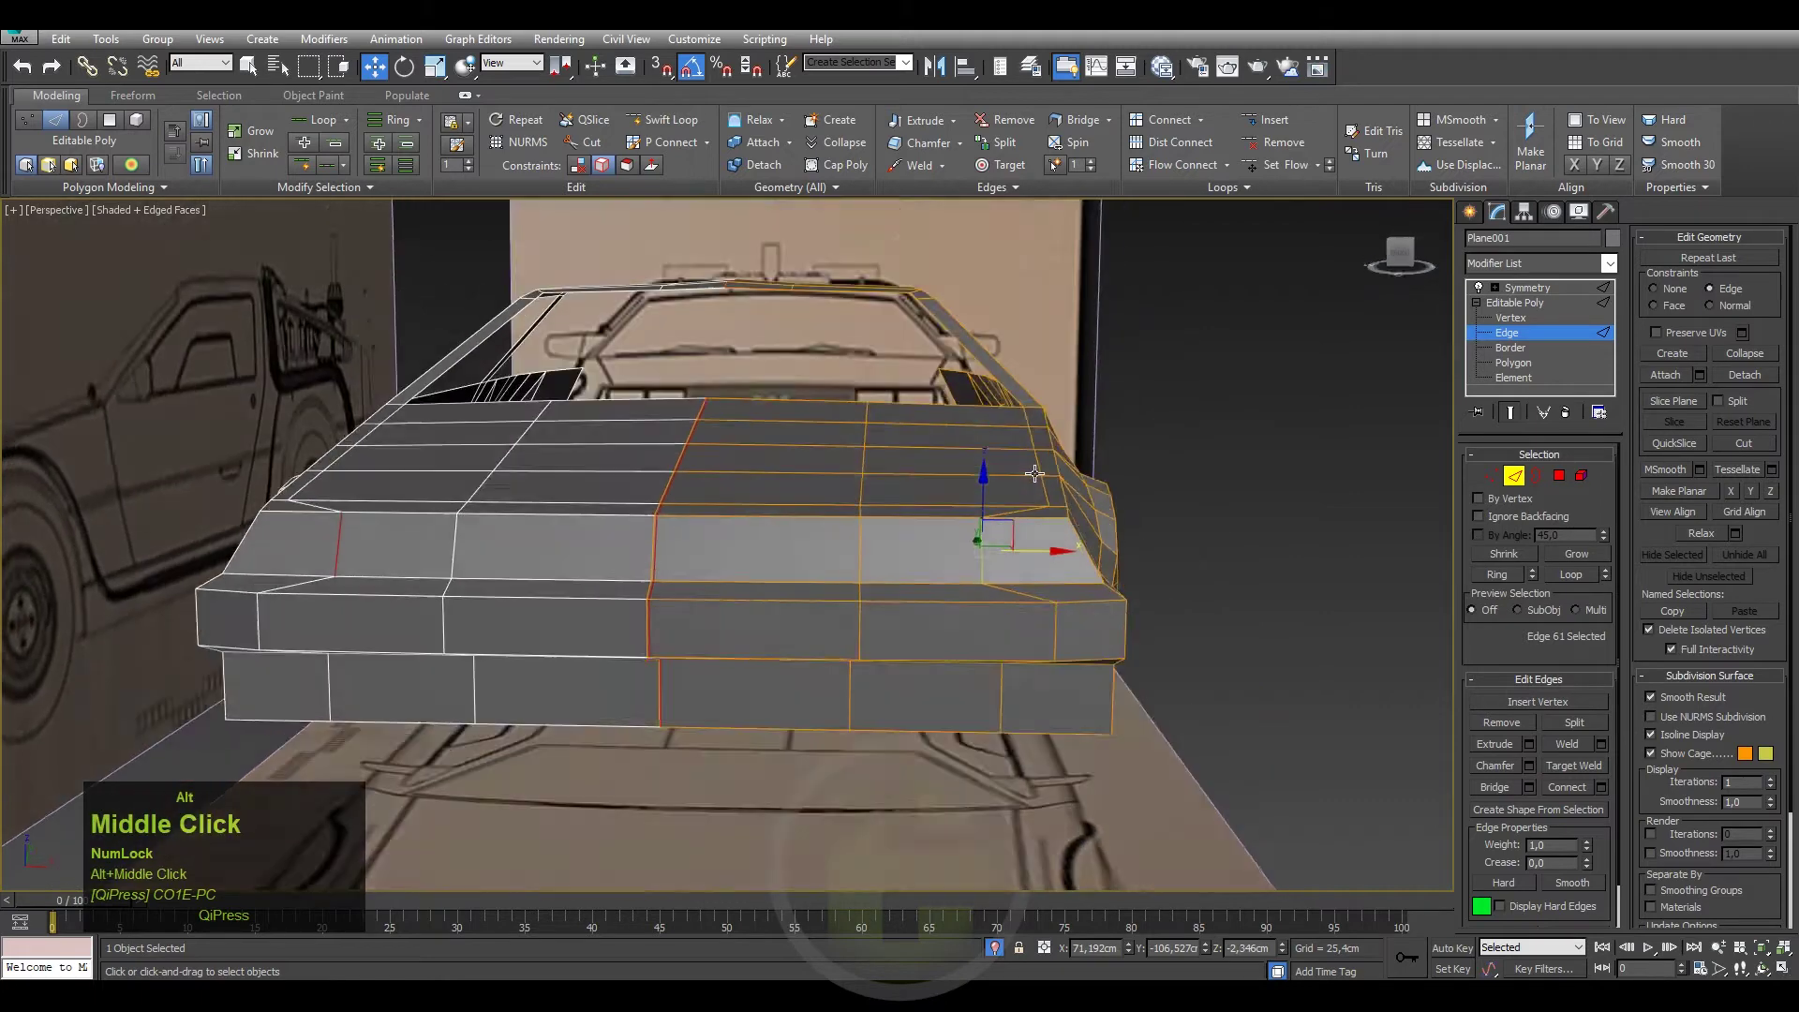
Chamfer the windshield-frame edge loop into a narrow bevel and confirm it.
click(1398, 255)
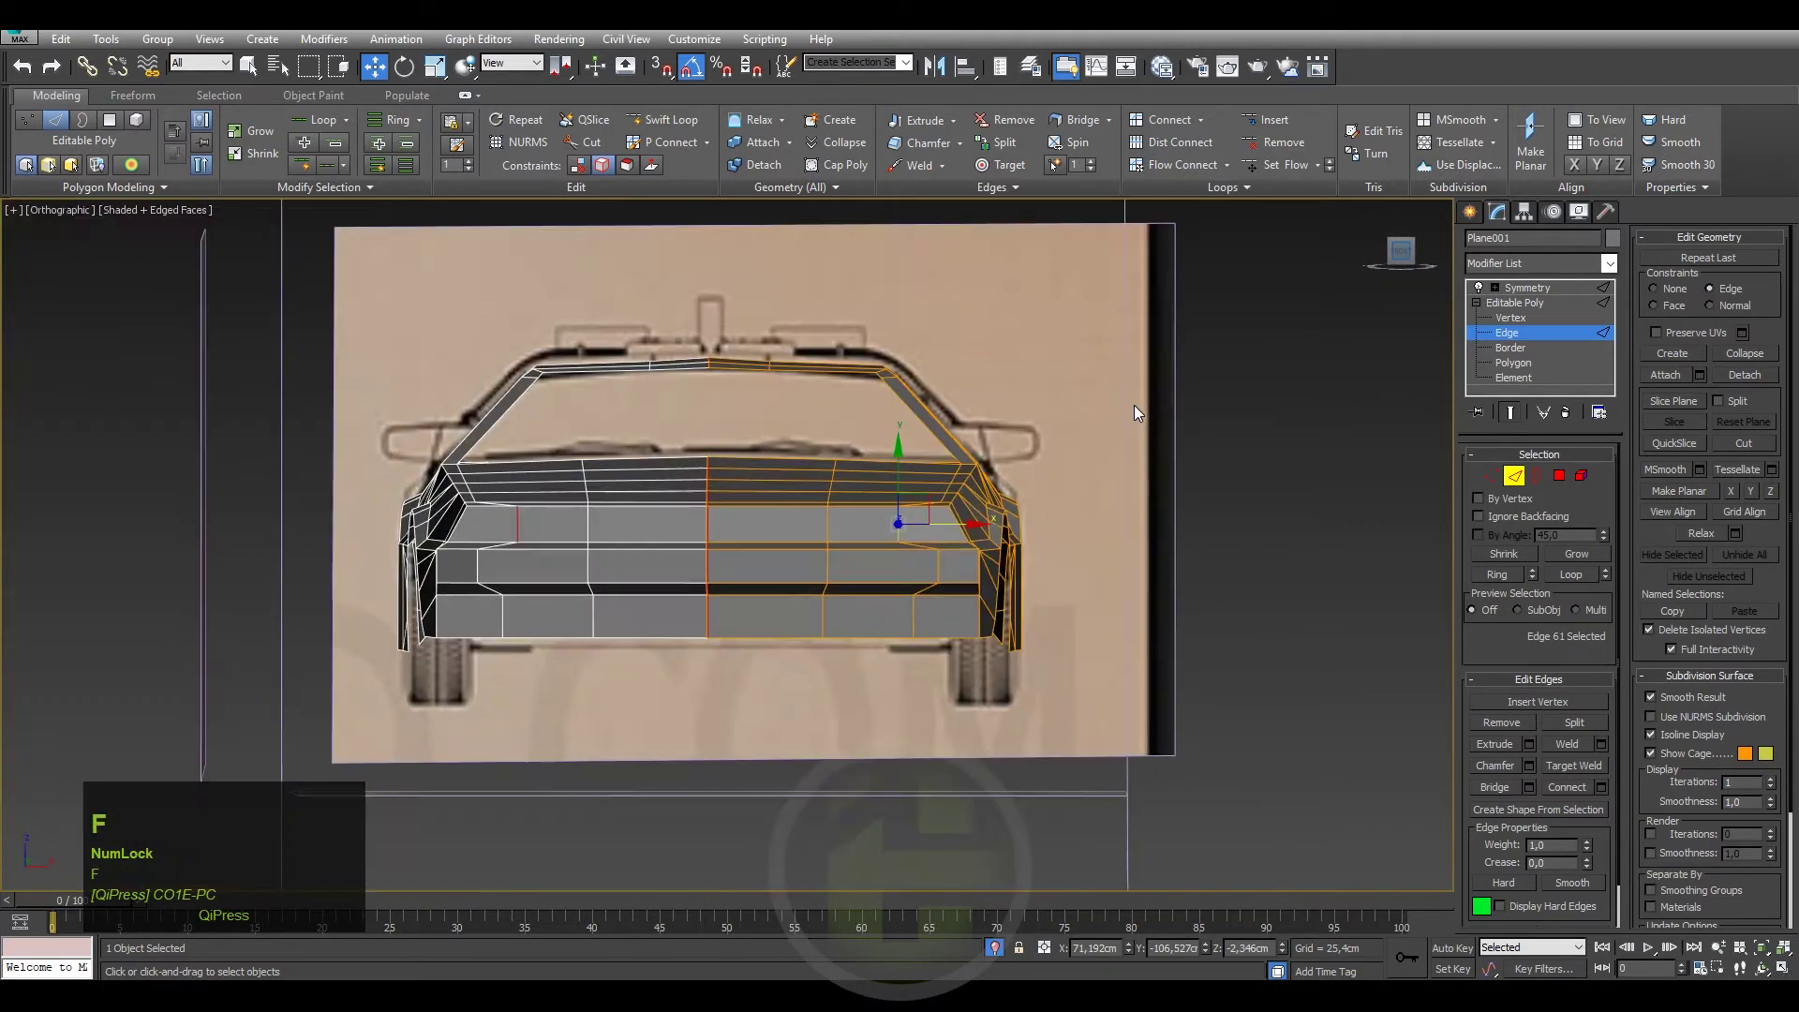
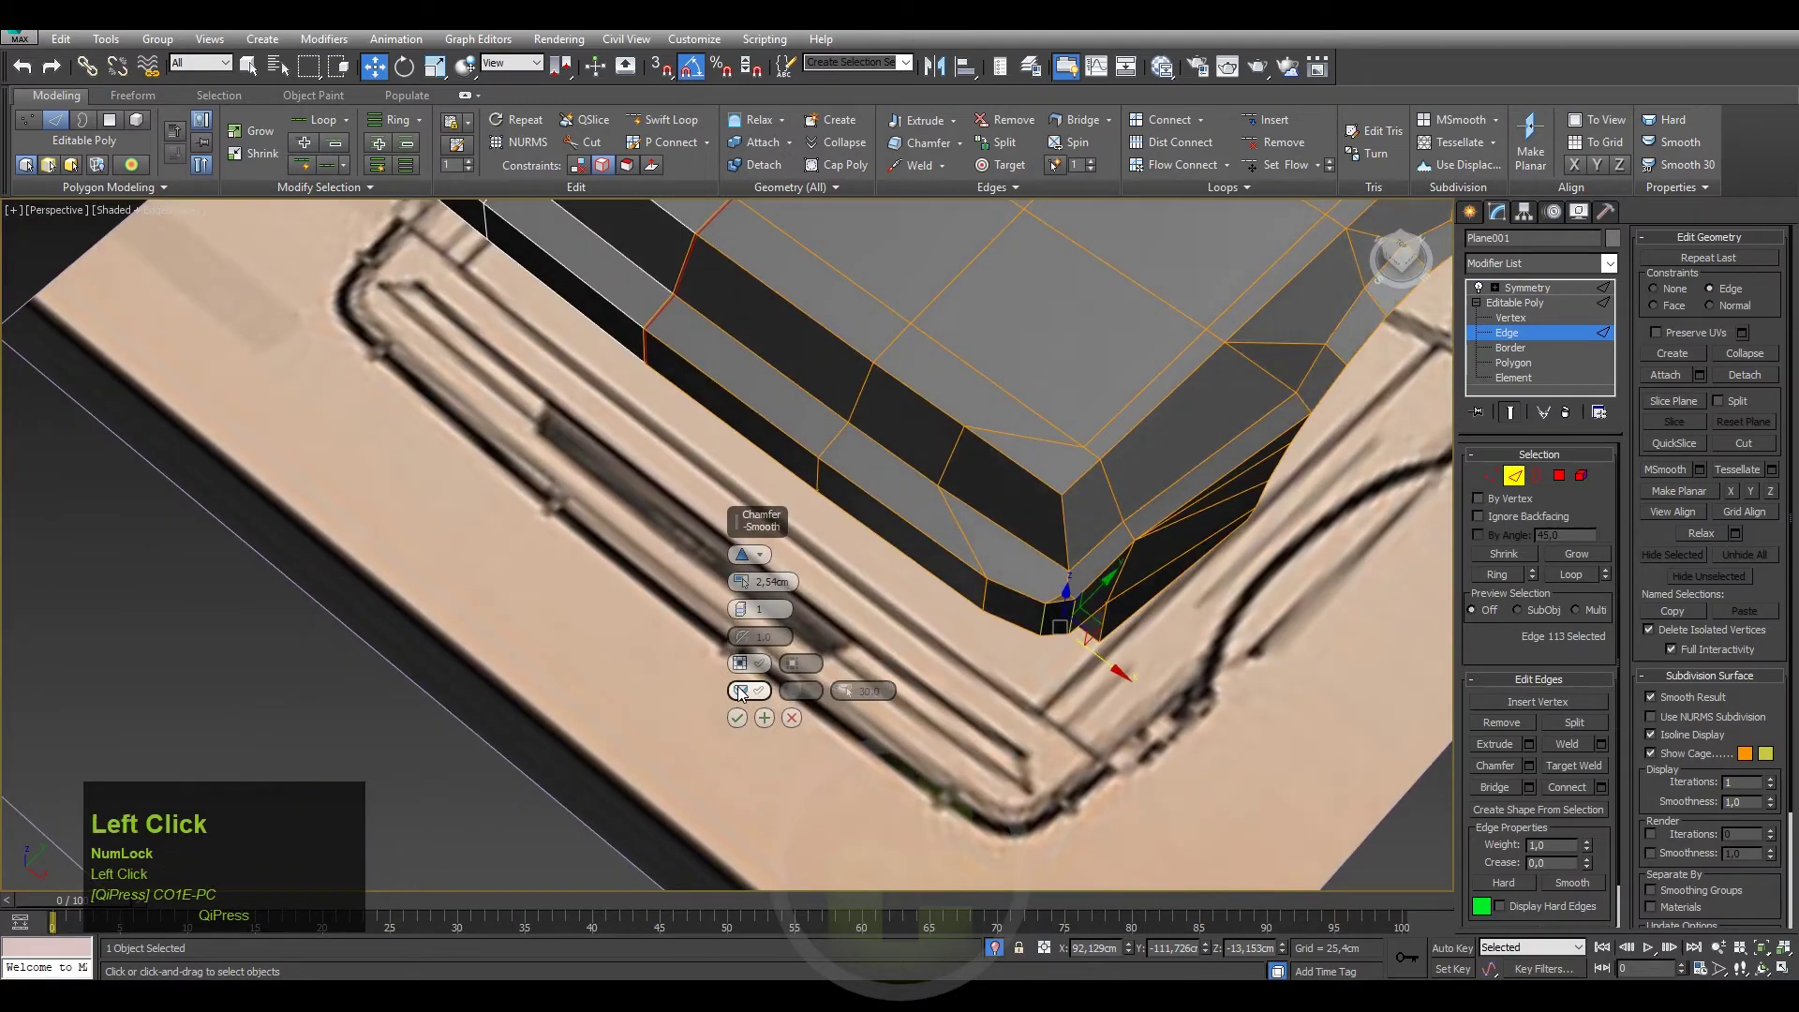
drag(974, 550, 745, 723)
click(745, 724)
Return to Vertex level and bring up the quad menu over the upper body panel.
key(1)
right_click(1113, 585)
click(1073, 706)
middle_click(1068, 655)
right_click(1144, 397)
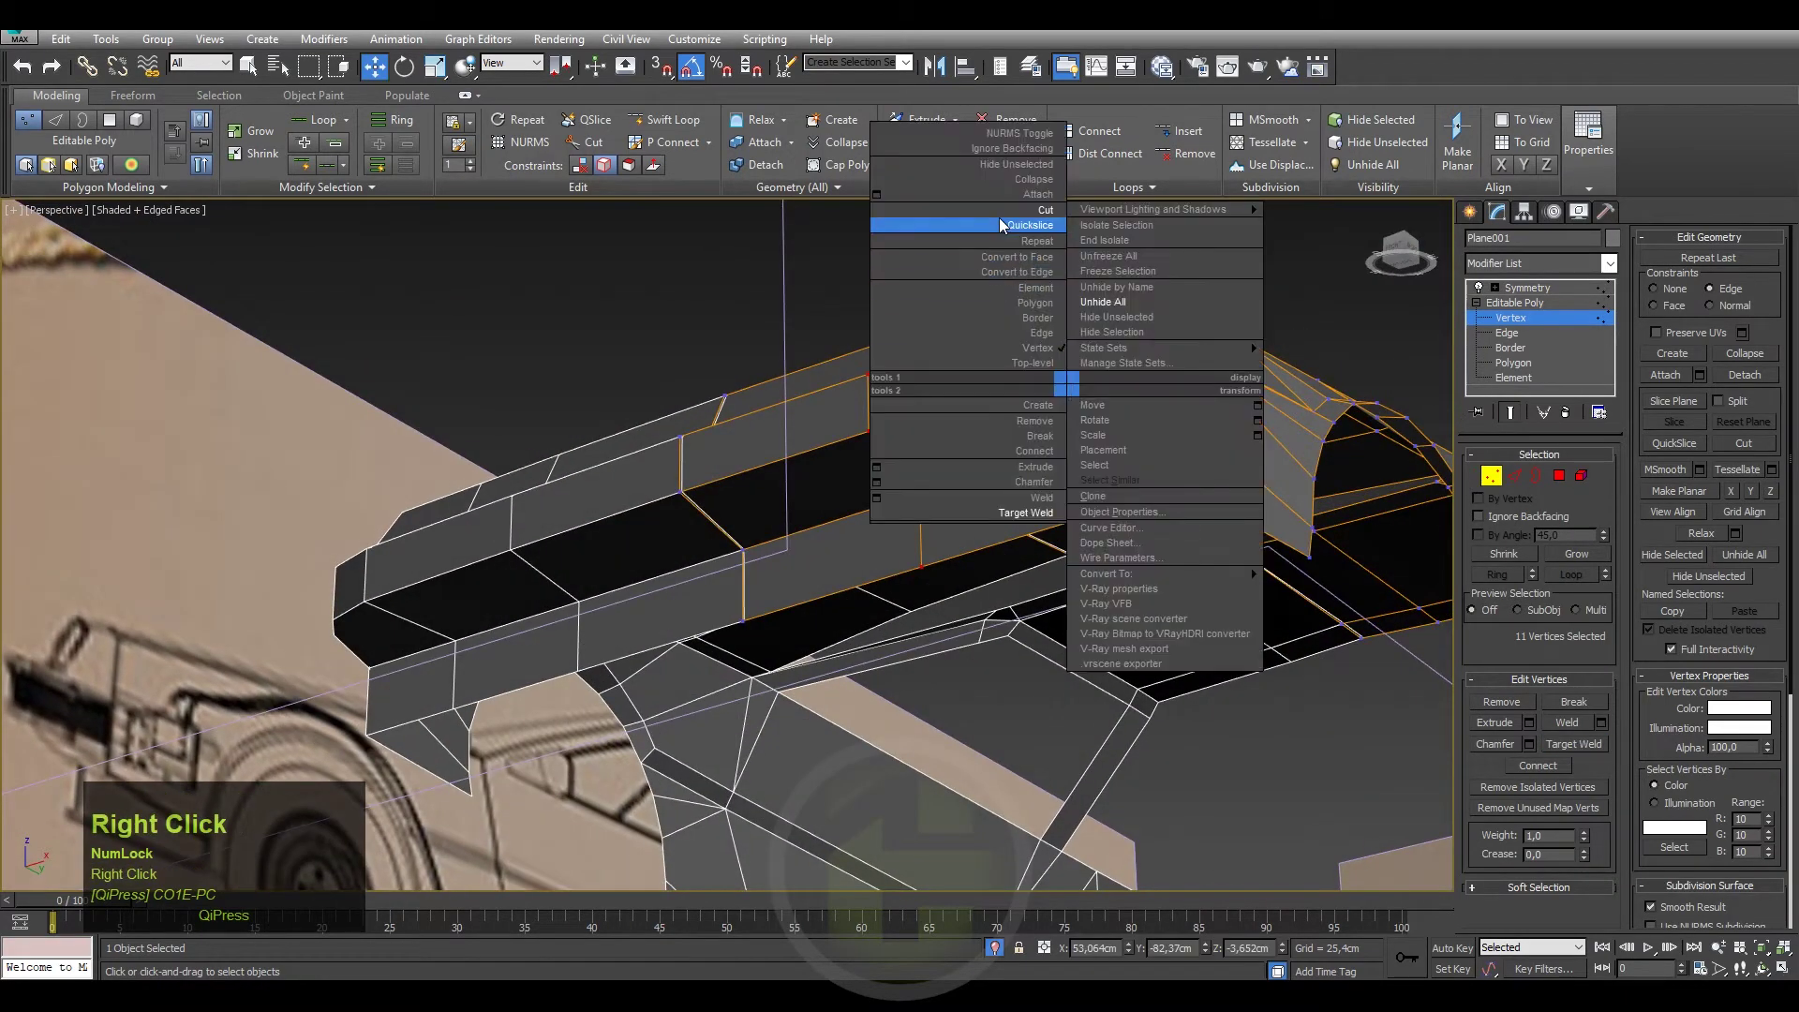
Start the Cut tool to slice new edges across the roof and hood faces.
click(1009, 218)
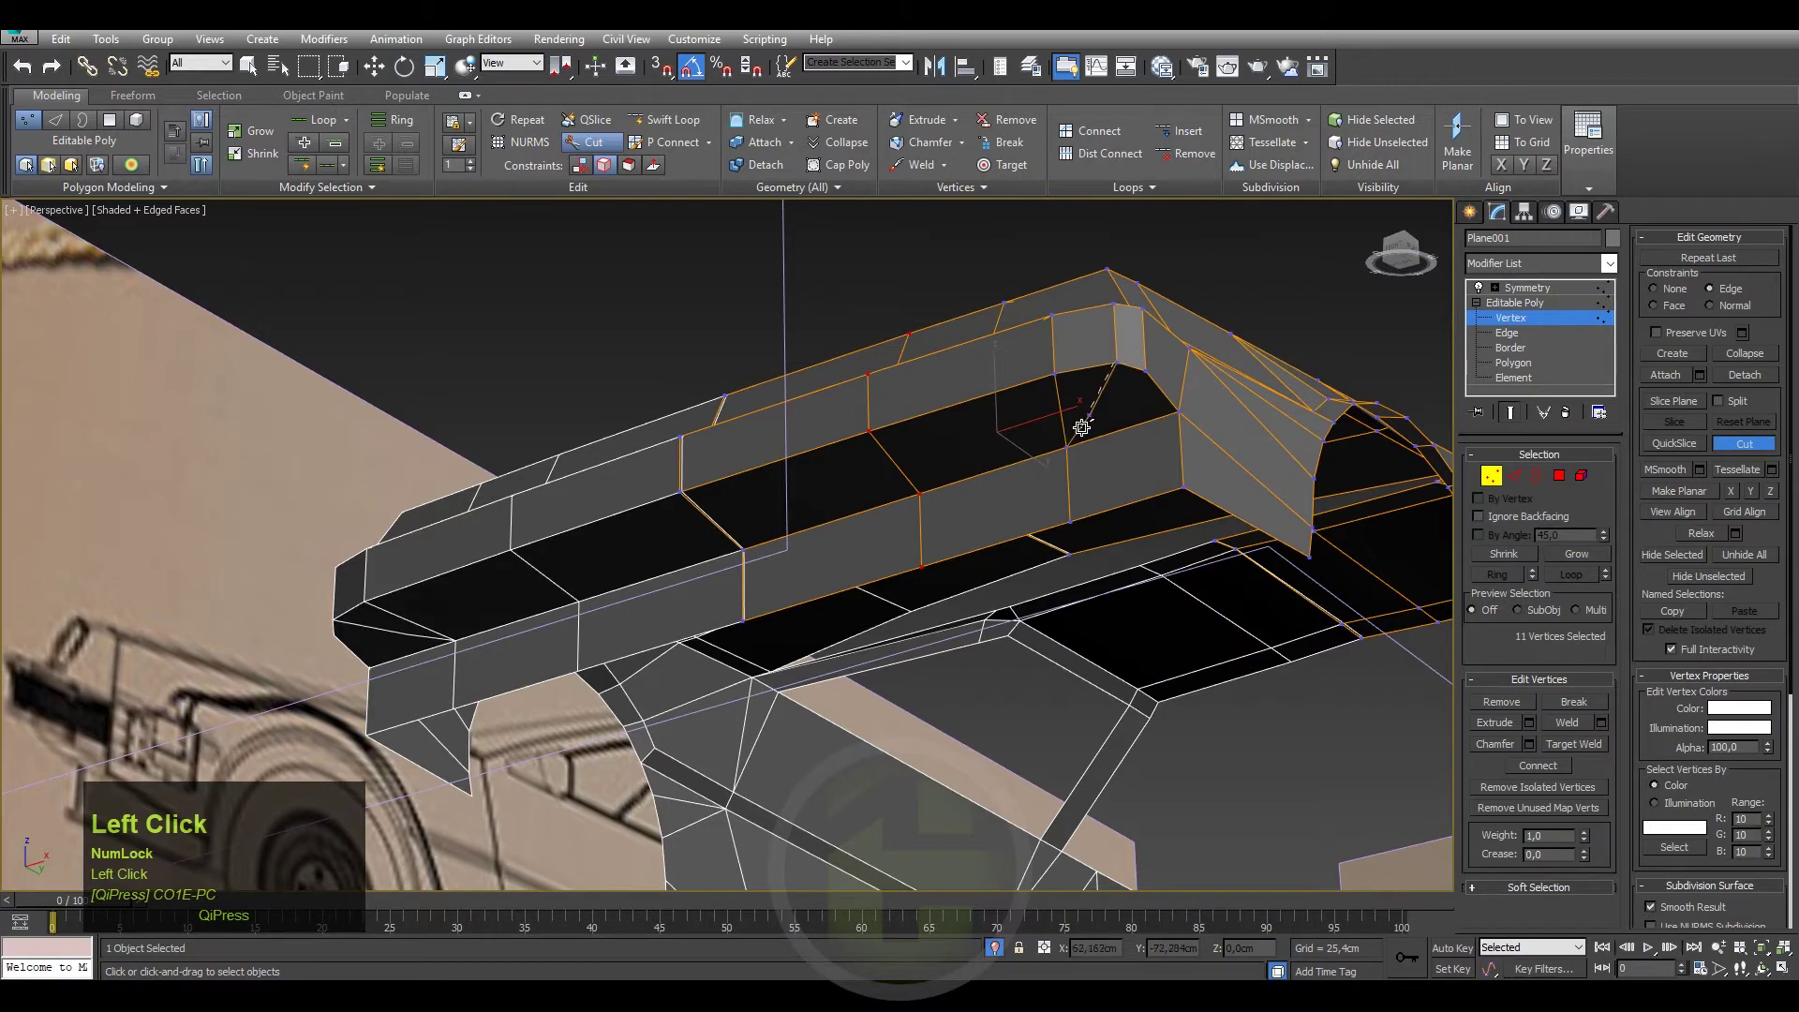
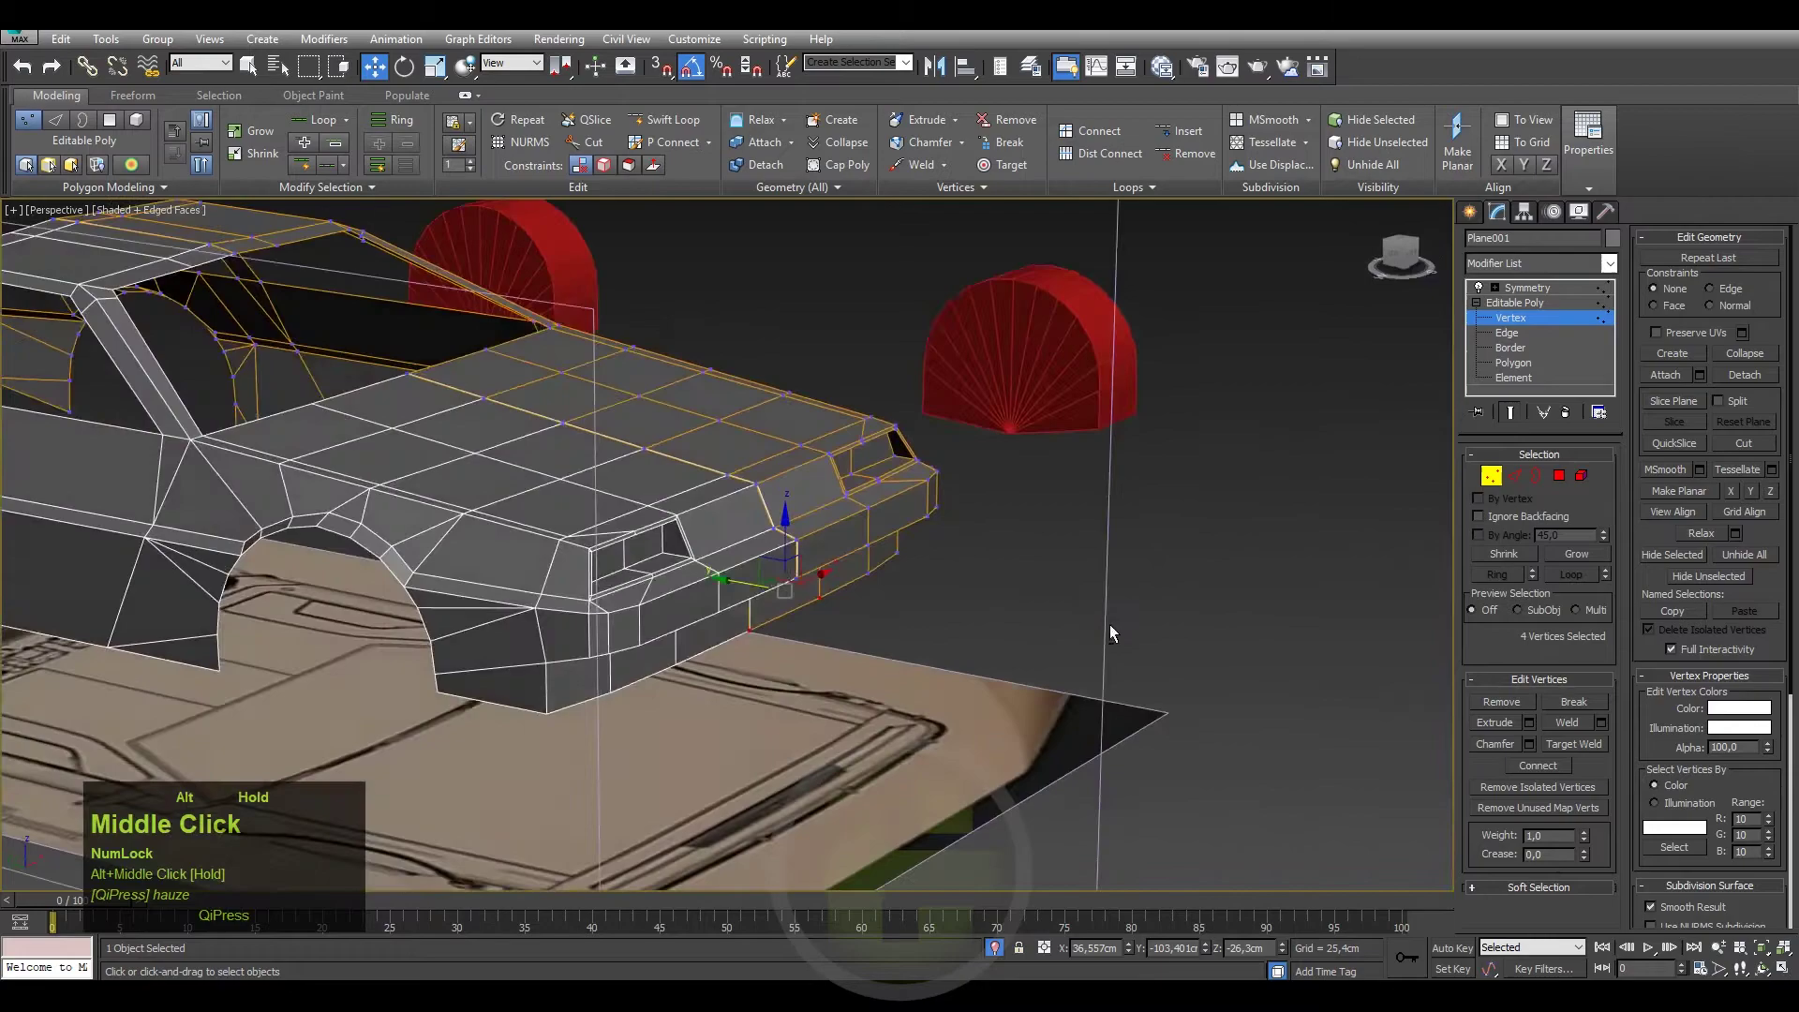
Switch to Element level and select the whole 114-polygon body shell.
key(F4)
middle_click(981, 609)
scroll(down, 3)
middle_click(900, 631)
click(1500, 386)
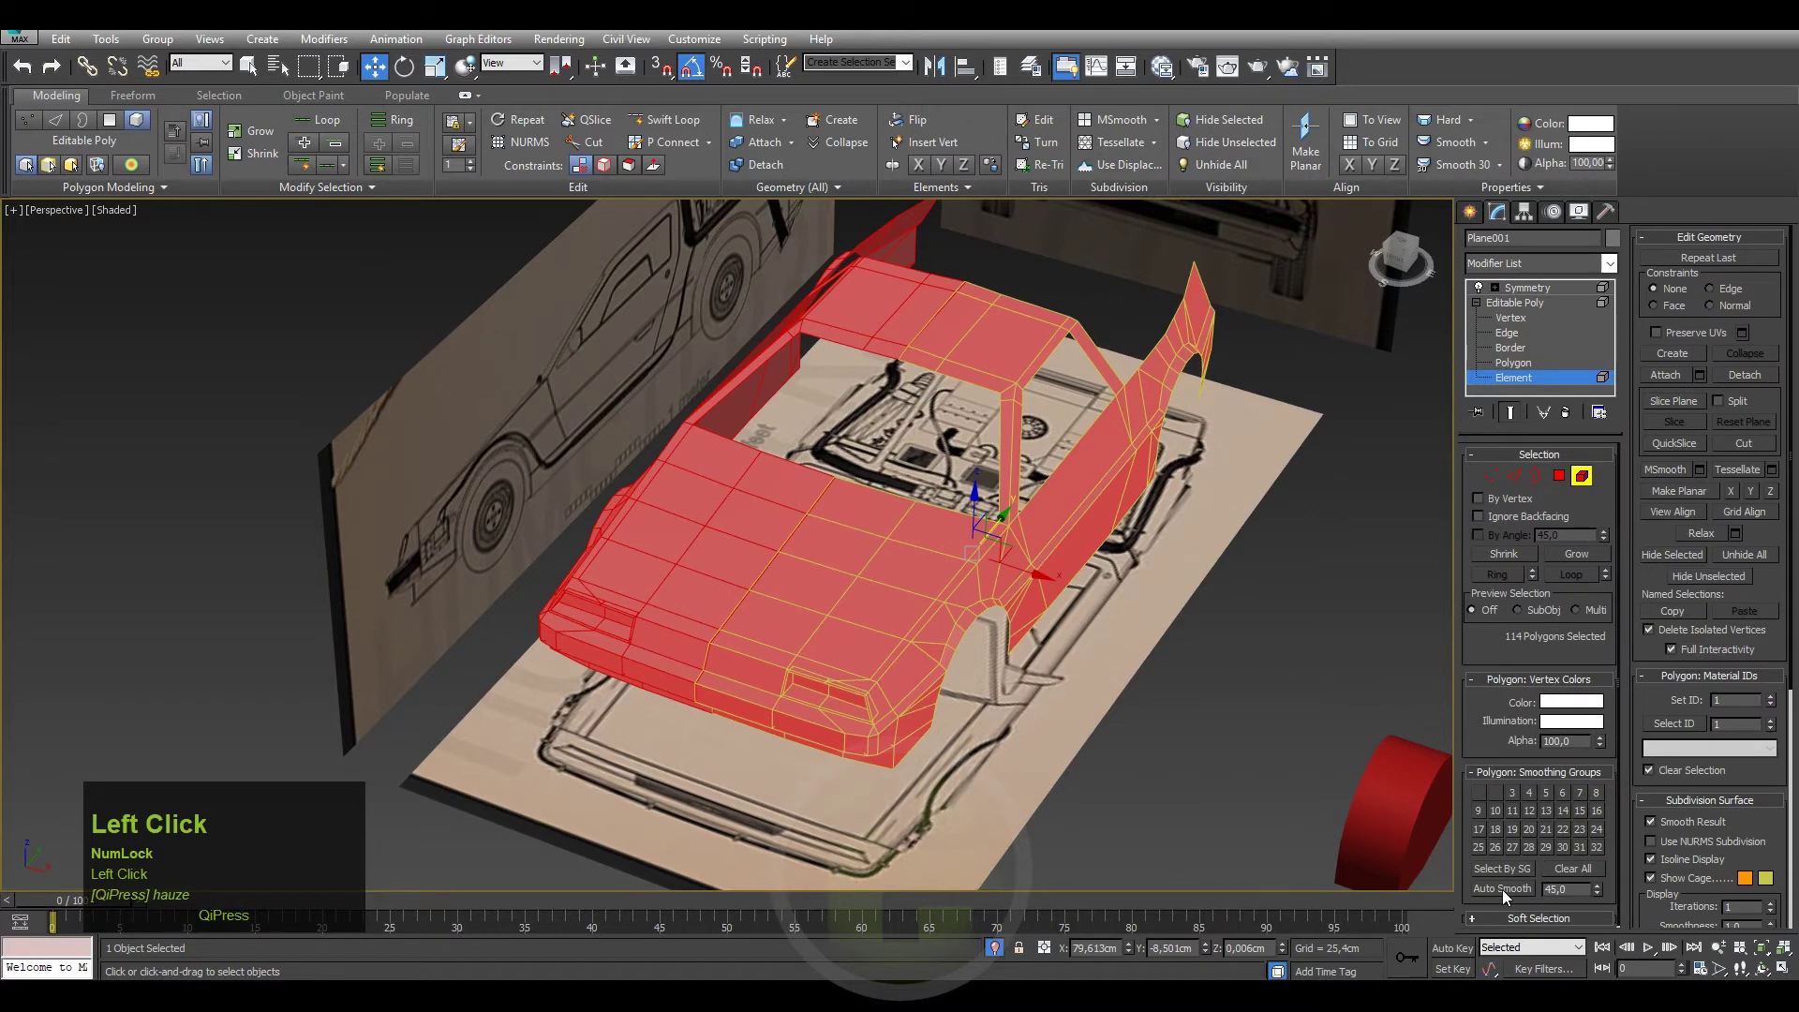
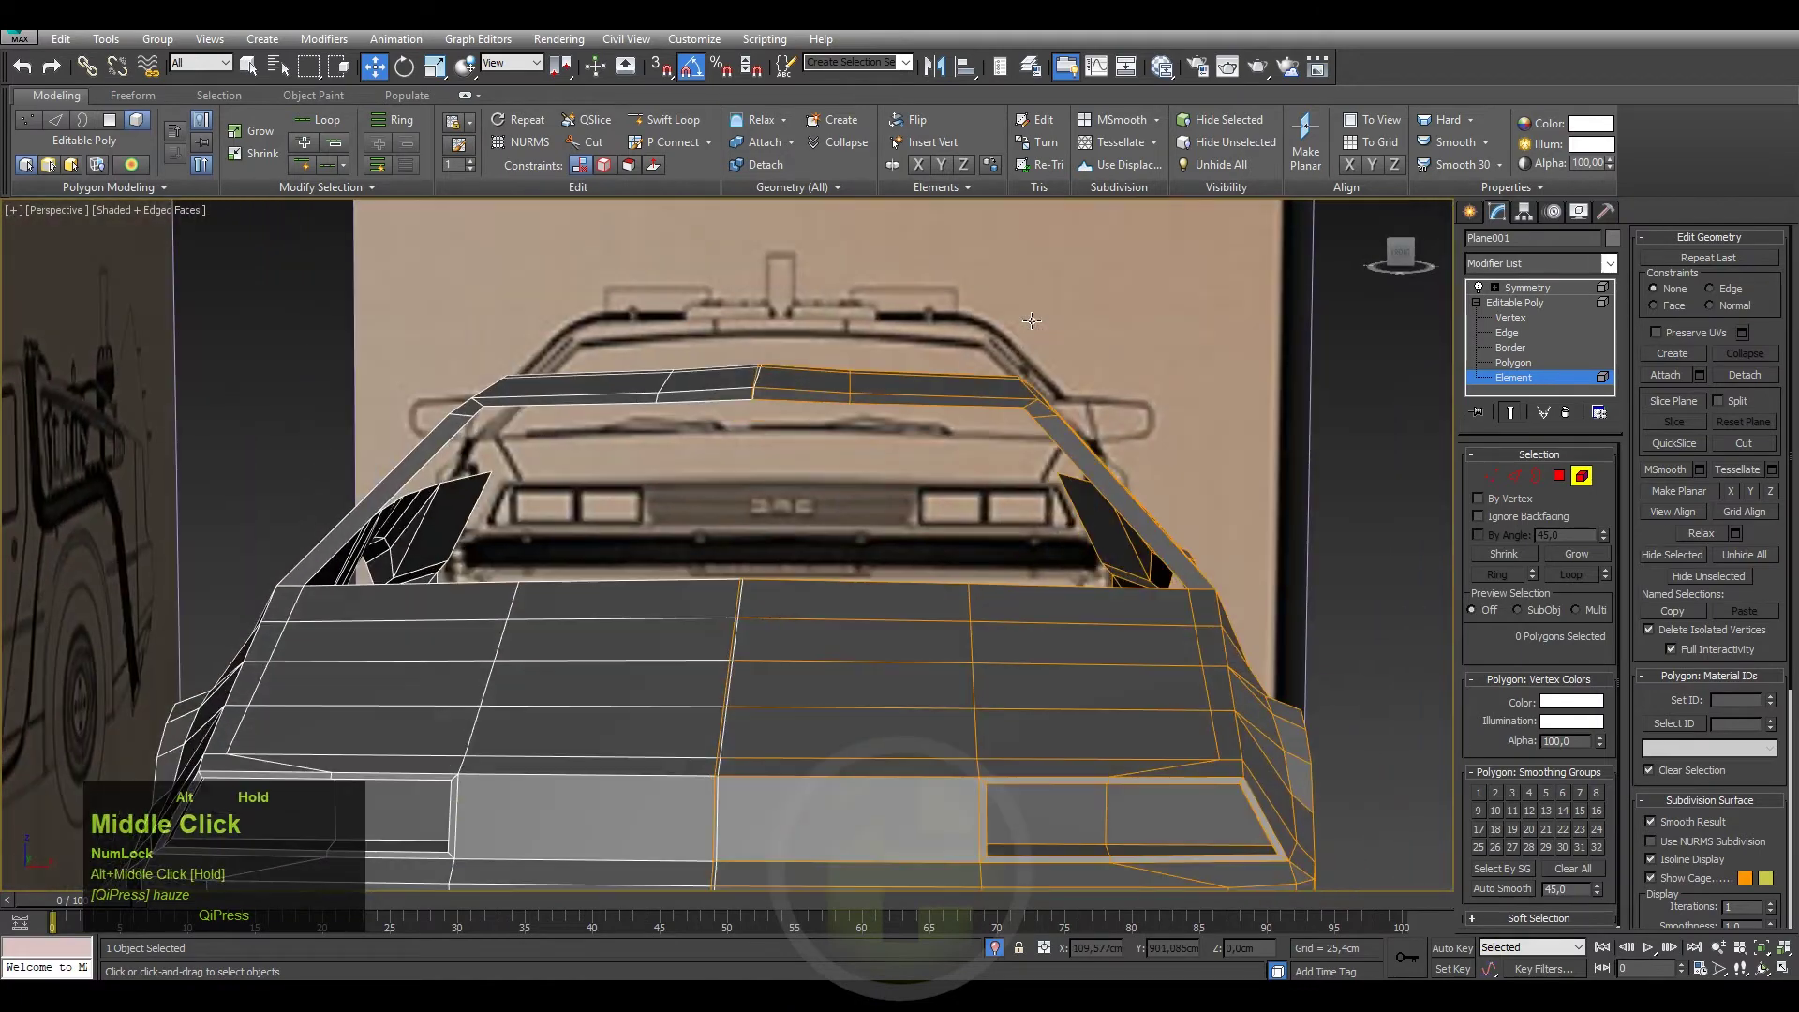
Return to Vertex level and orbit around the side of the car to inspect the shell.
key(1)
drag(880, 354, 607, 172)
drag(894, 356, 1021, 420)
drag(1021, 420, 937, 306)
click(936, 306)
Reframe the perspective view of the body and save the scene with Ctrl+S.
drag(944, 443, 925, 526)
middle_click(925, 527)
scroll(down, 3)
drag(1072, 455, 1058, 500)
key(ctrl+s)
middle_click(990, 555)
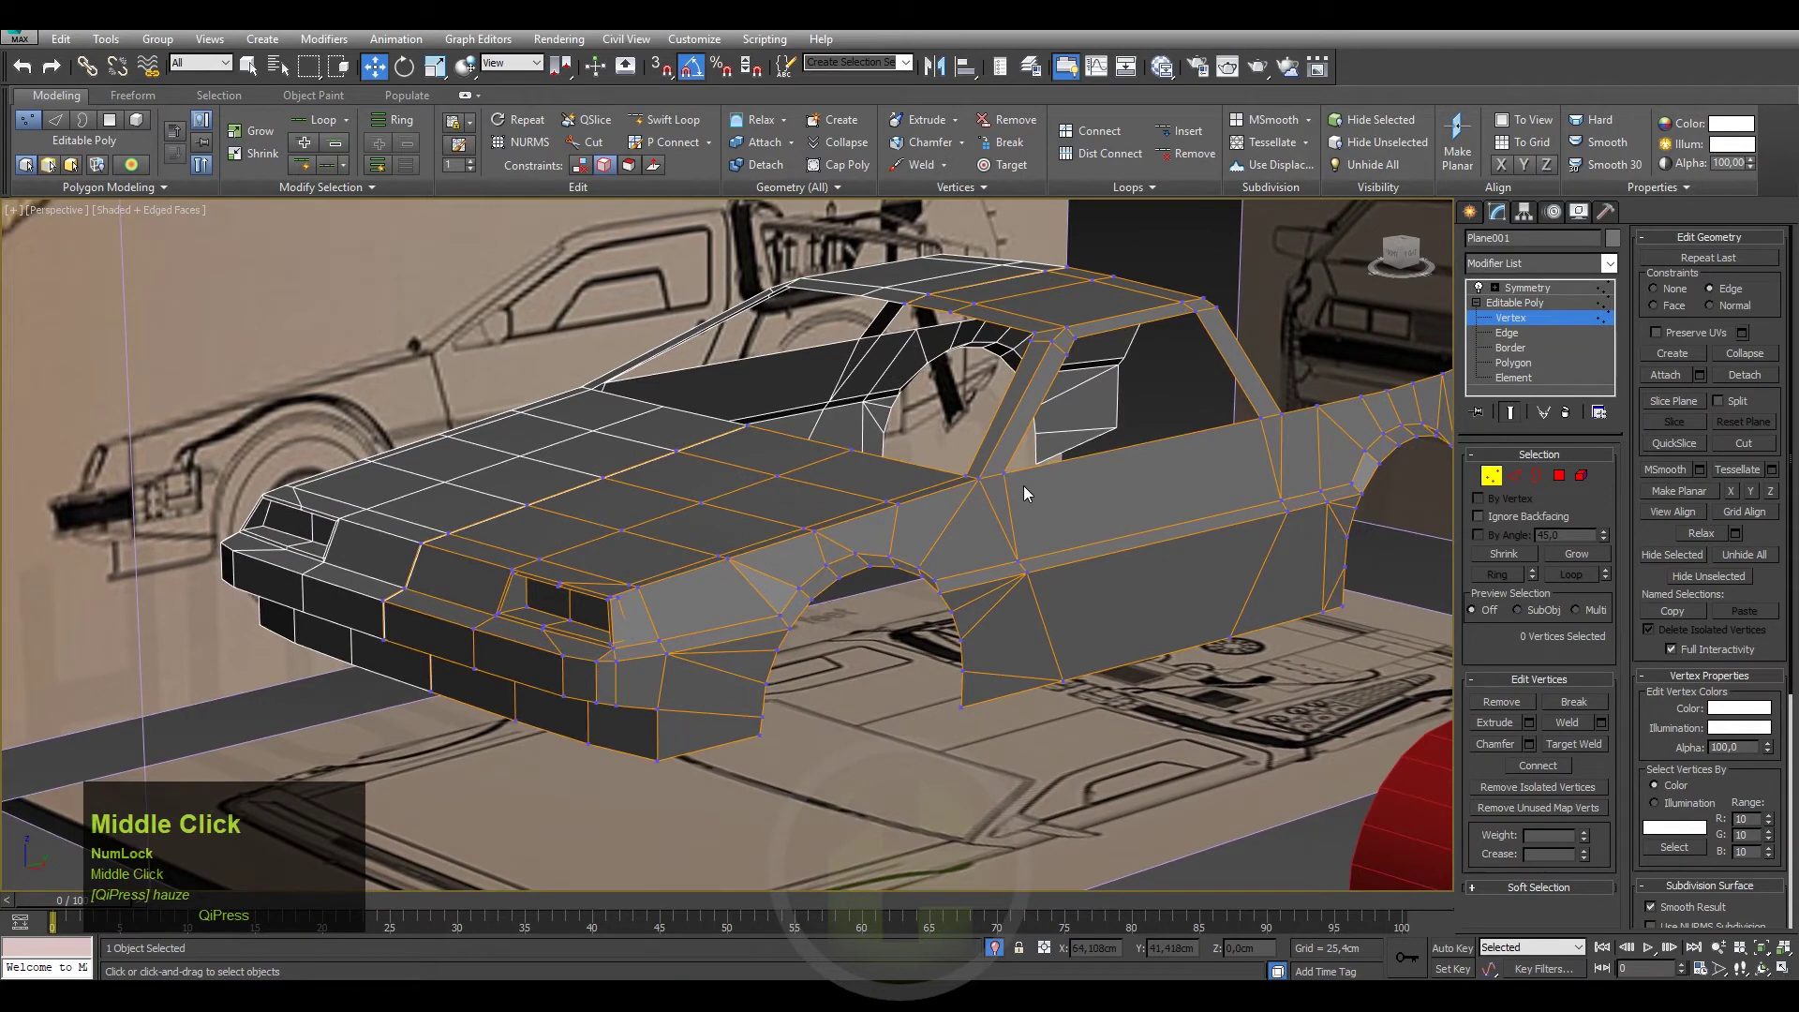
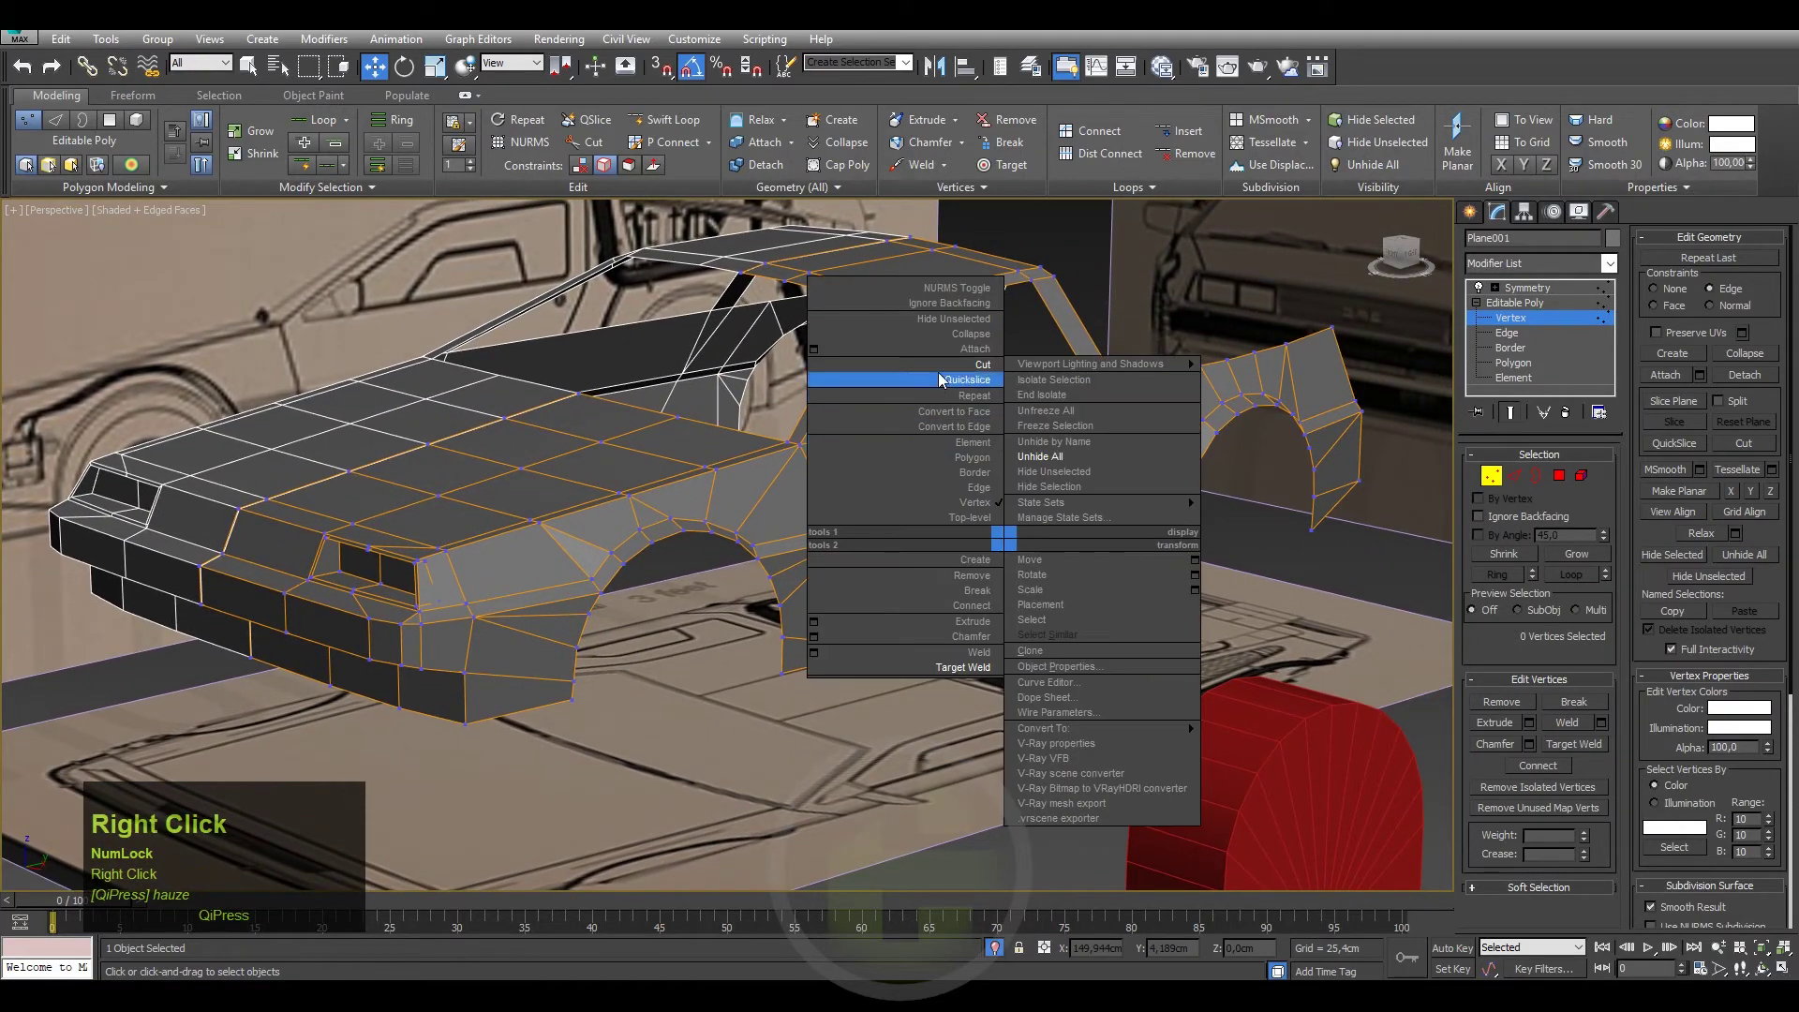
Switch to the side view, select the red wheel cylinders and bring up the Hide commands.
middle_click(939, 418)
right_click(893, 496)
click(1540, 321)
key(f)
key(z)
middle_click(955, 523)
scroll(down, 3)
click(1408, 251)
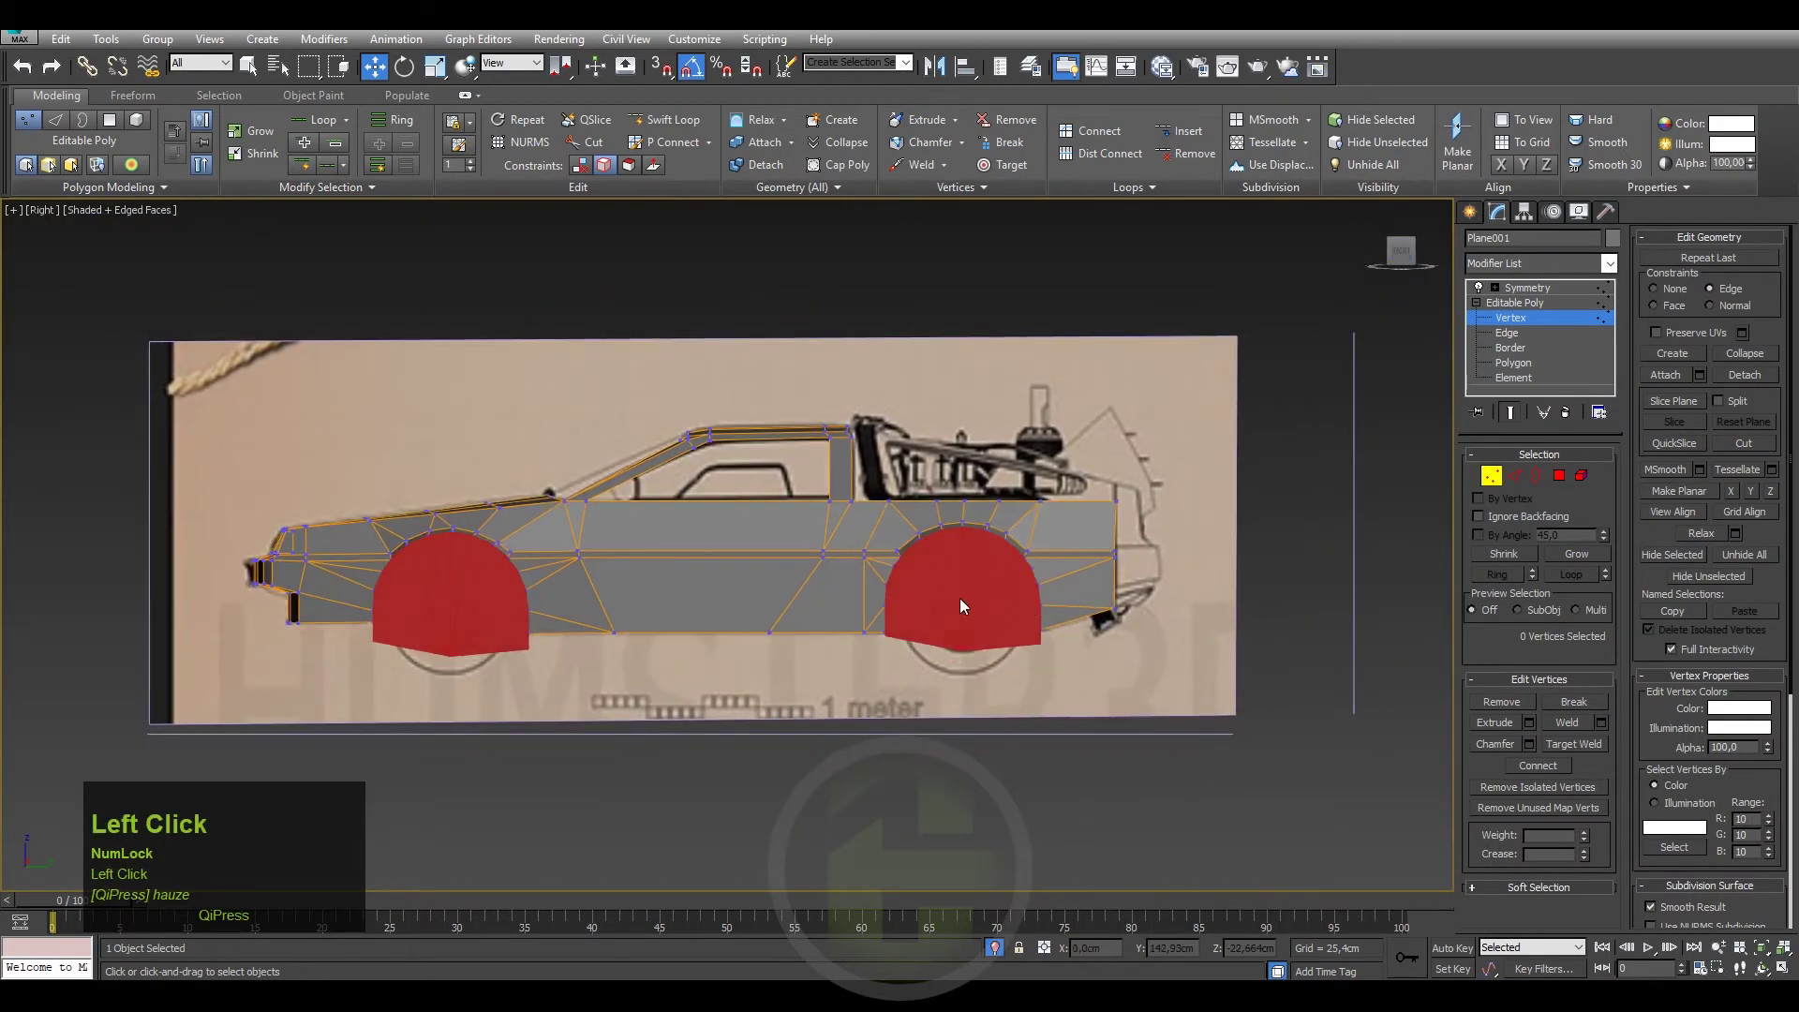
right_click(1000, 588)
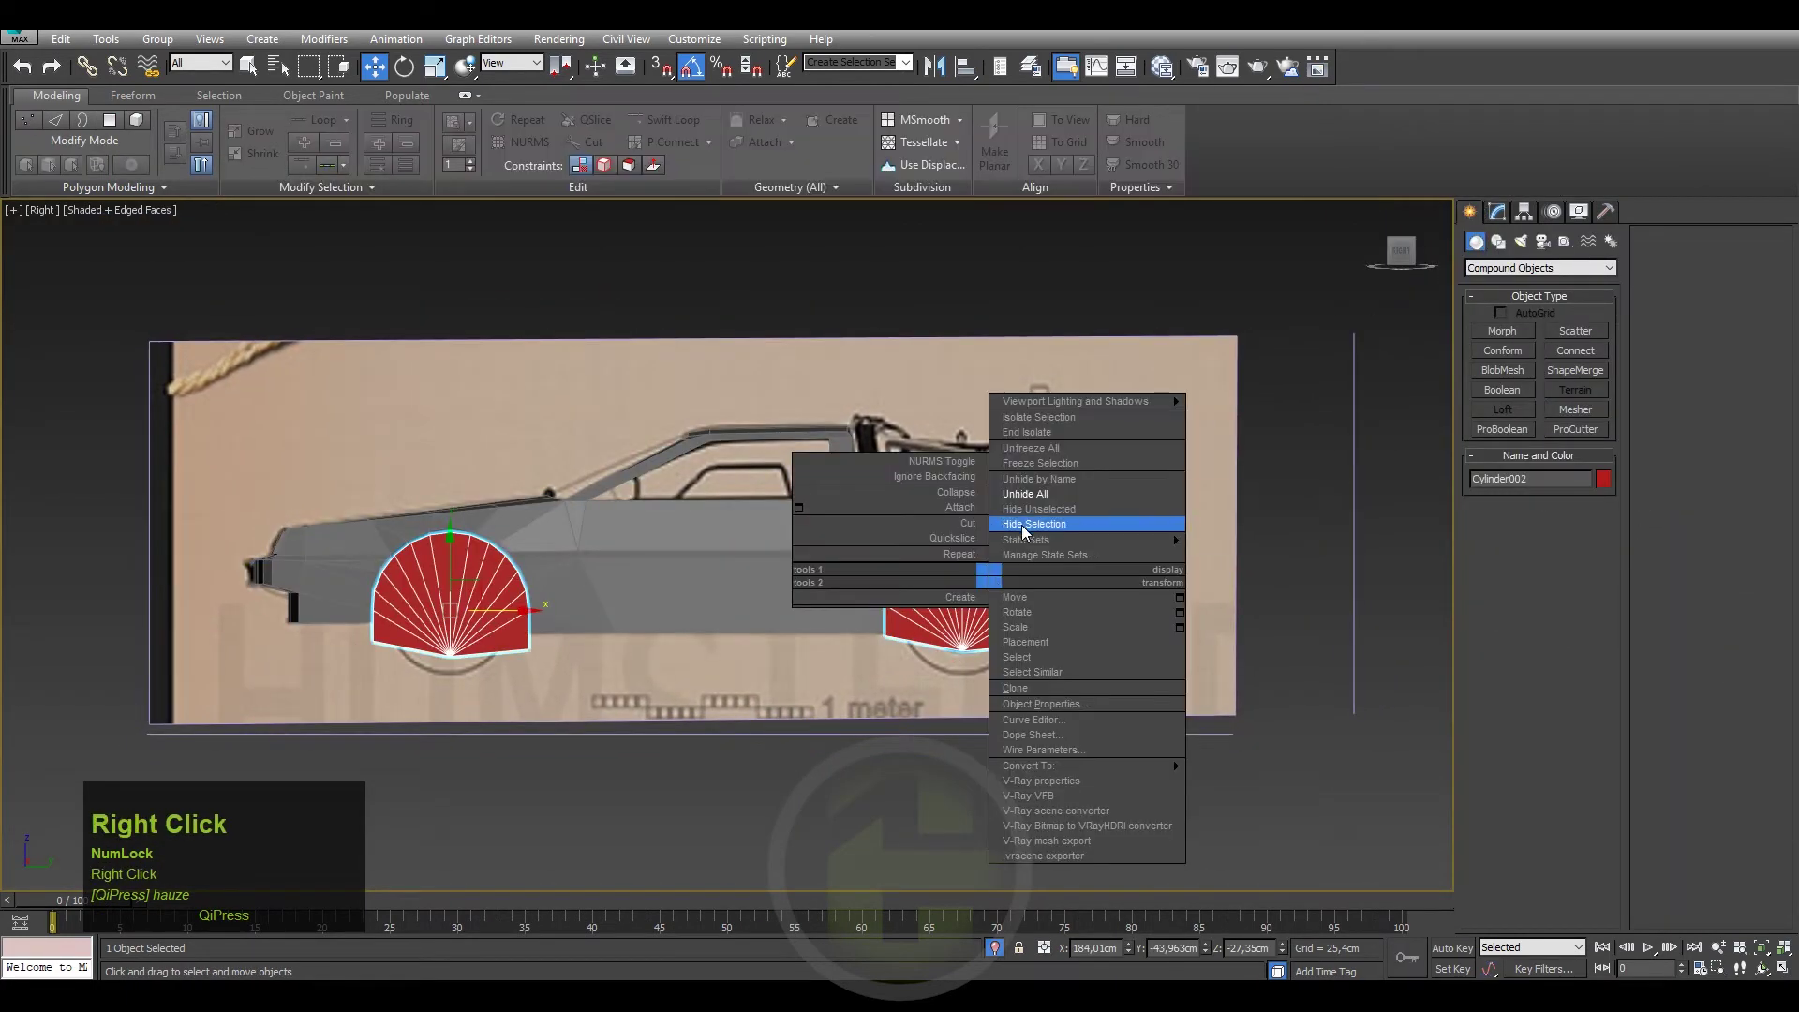
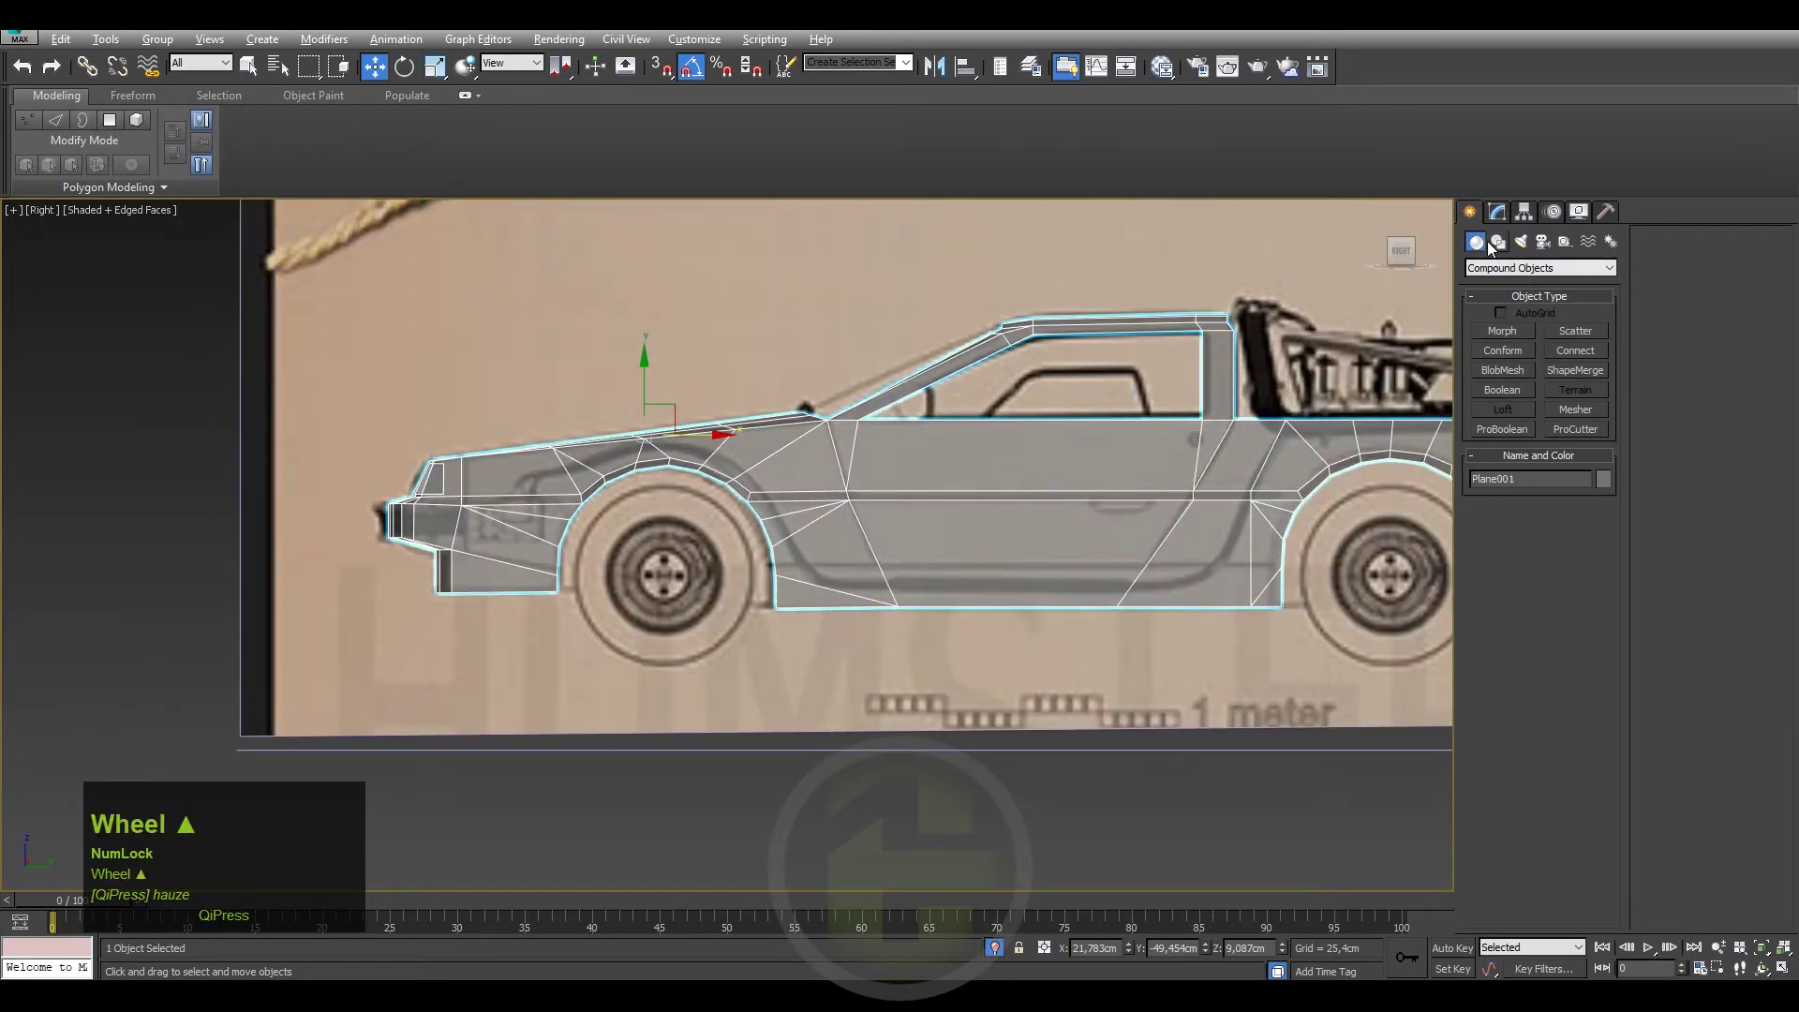
Return to the body shell's Vertex level and pick a vertex on the rear wheel arch.
click(1503, 217)
scroll(up, 3)
click(788, 574)
scroll(up, 3)
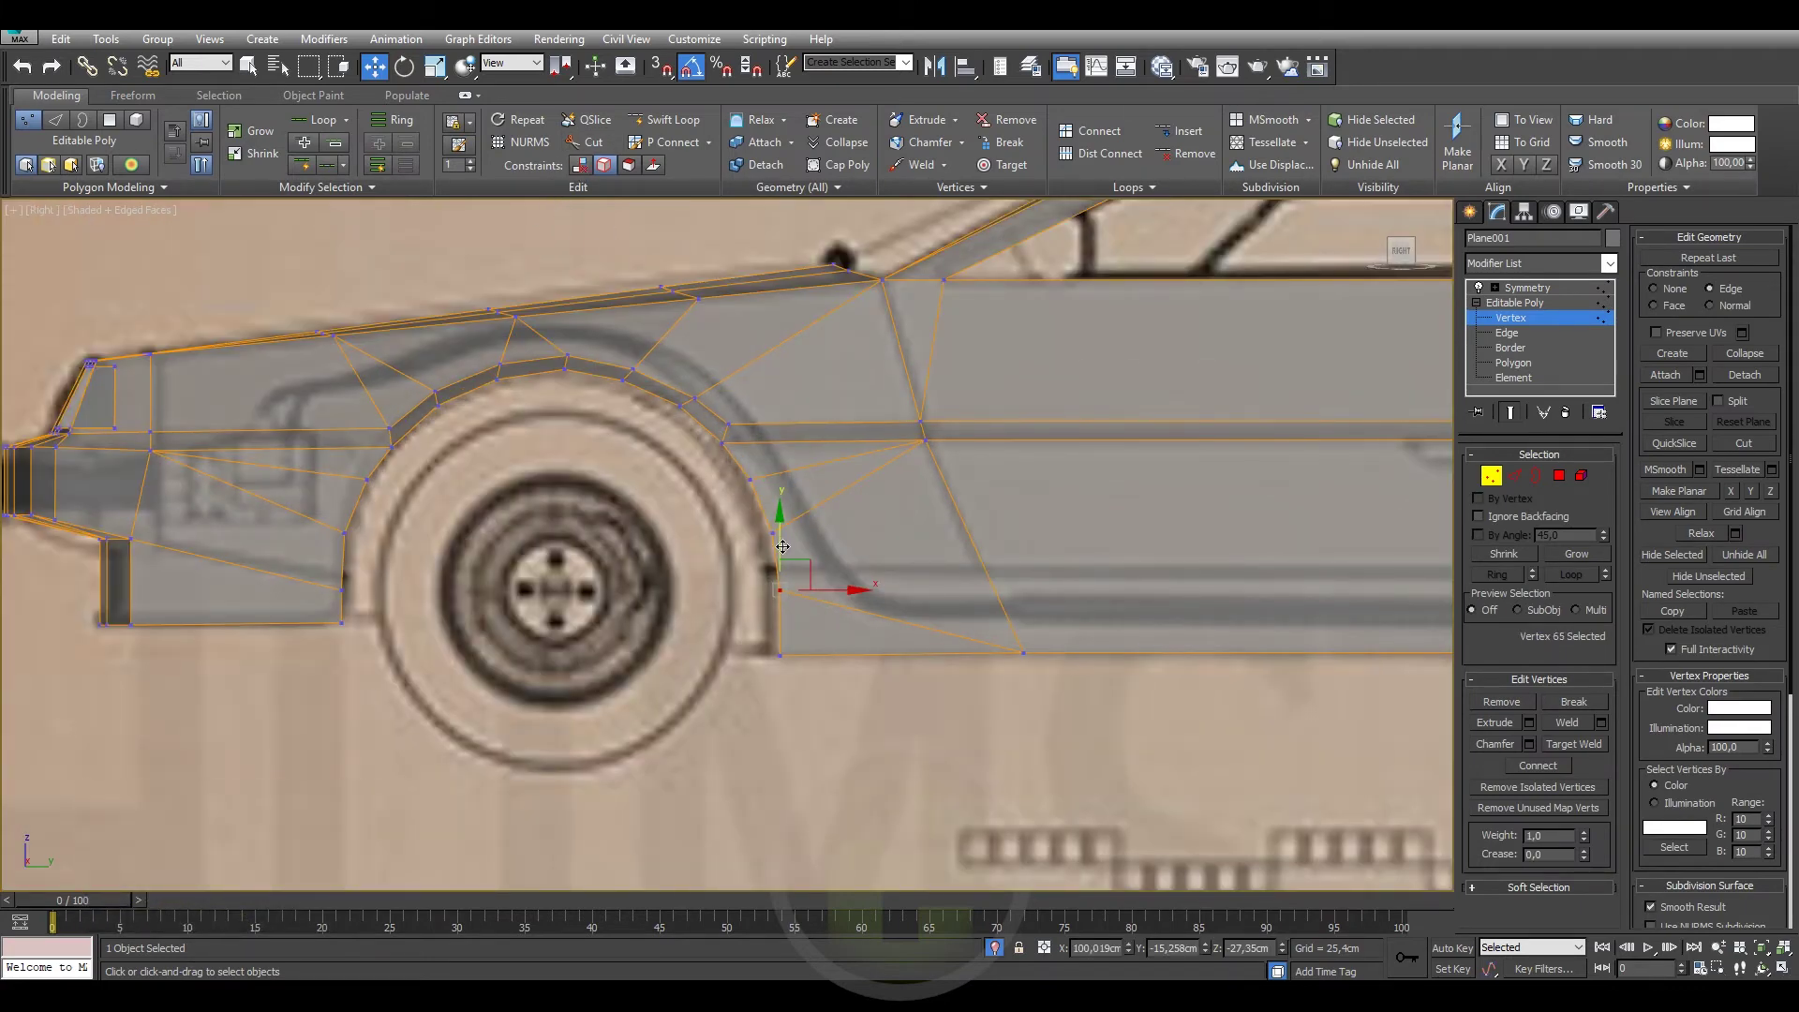
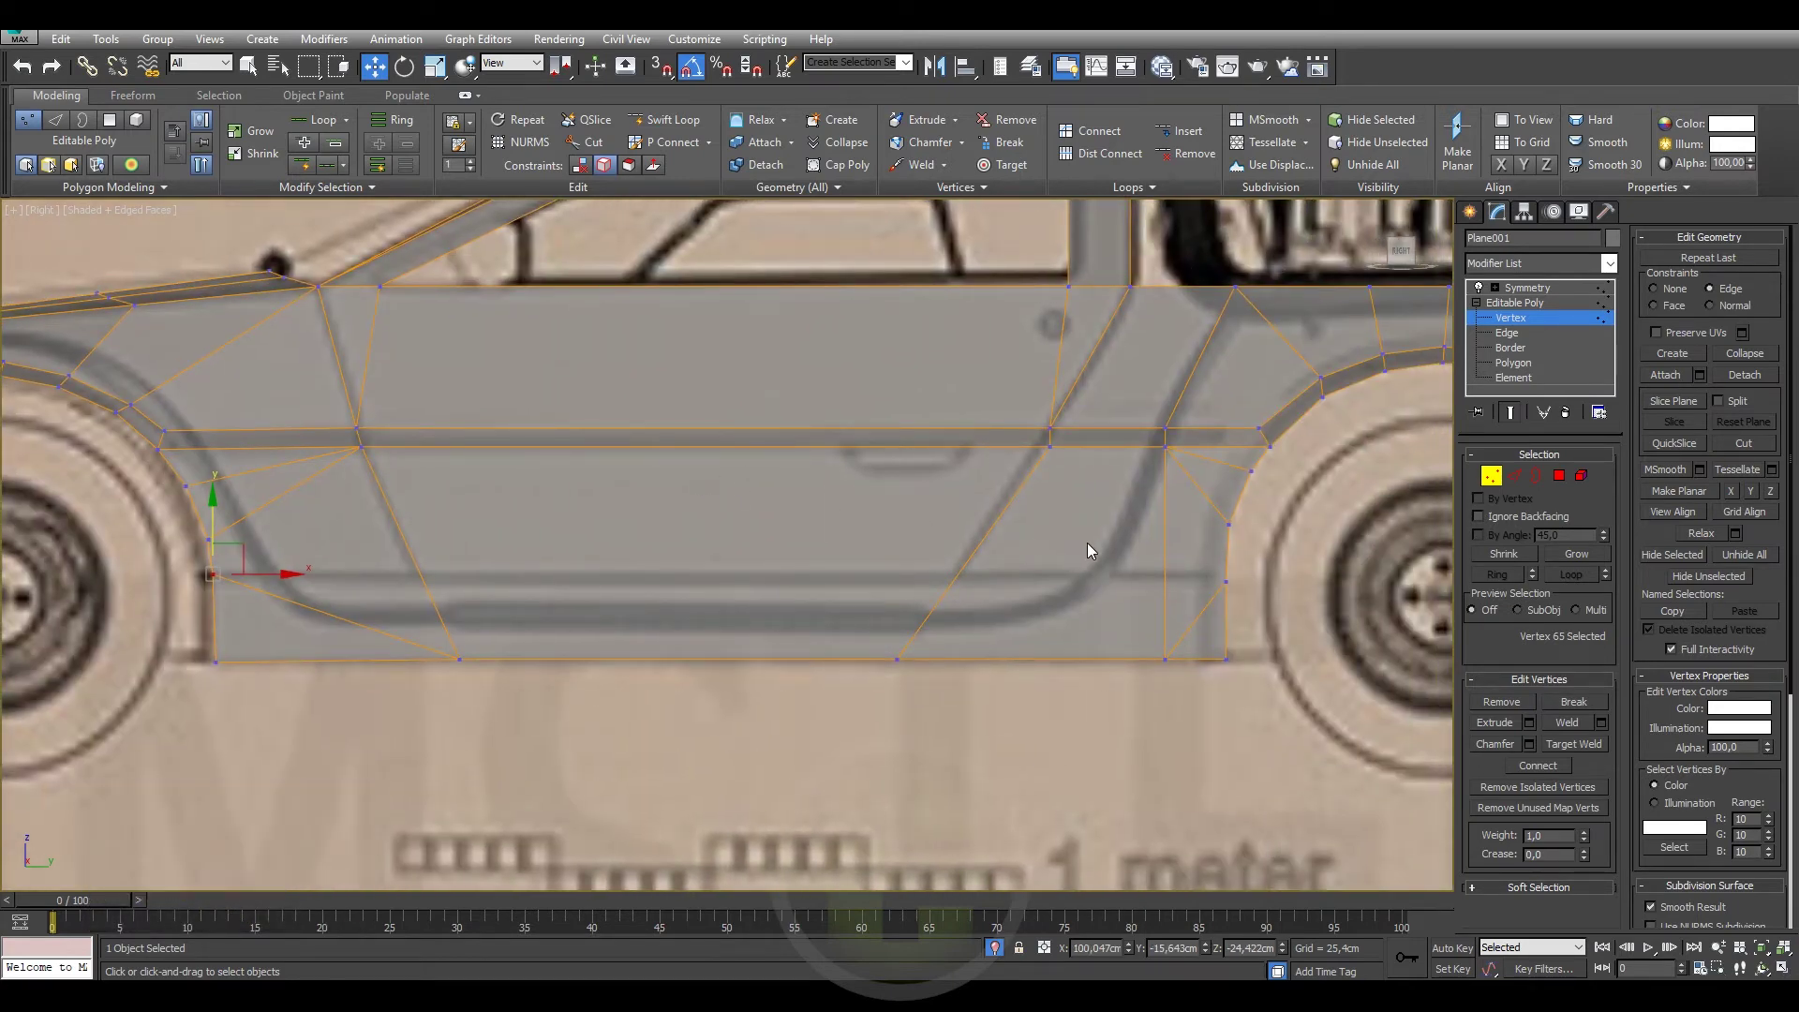
scroll(down, 3)
scroll(up, 3)
click(1235, 582)
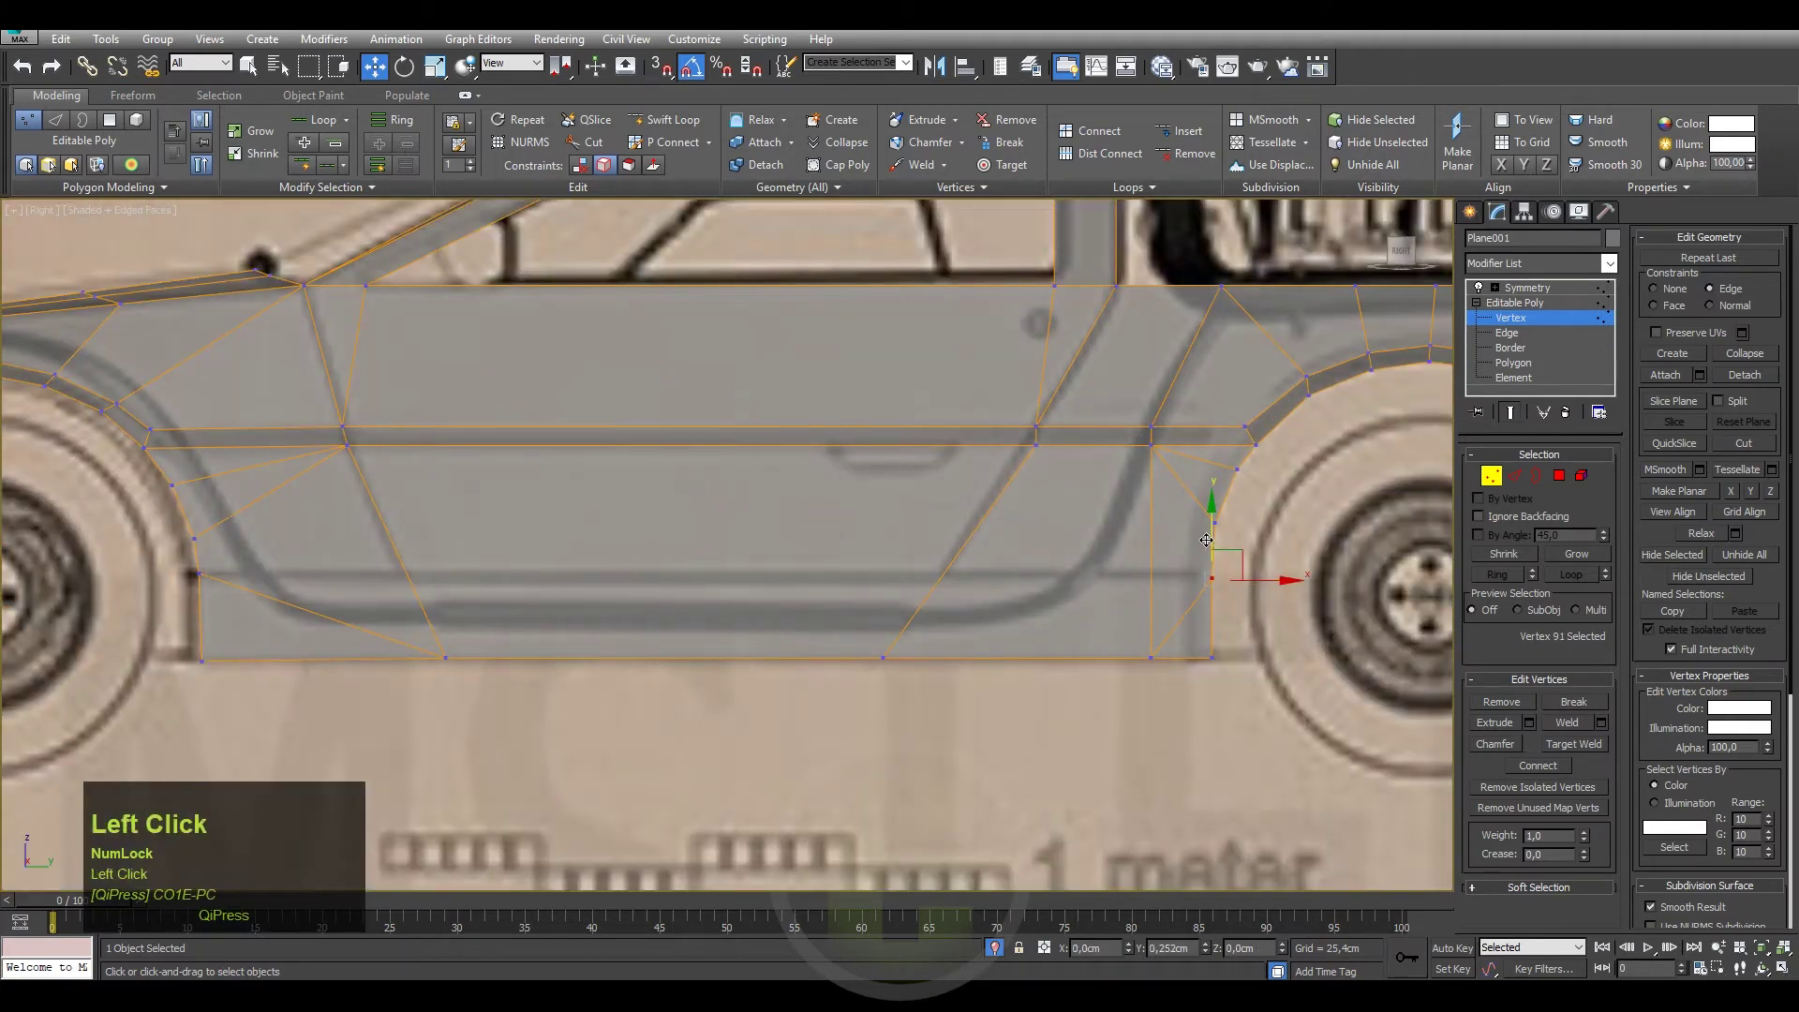
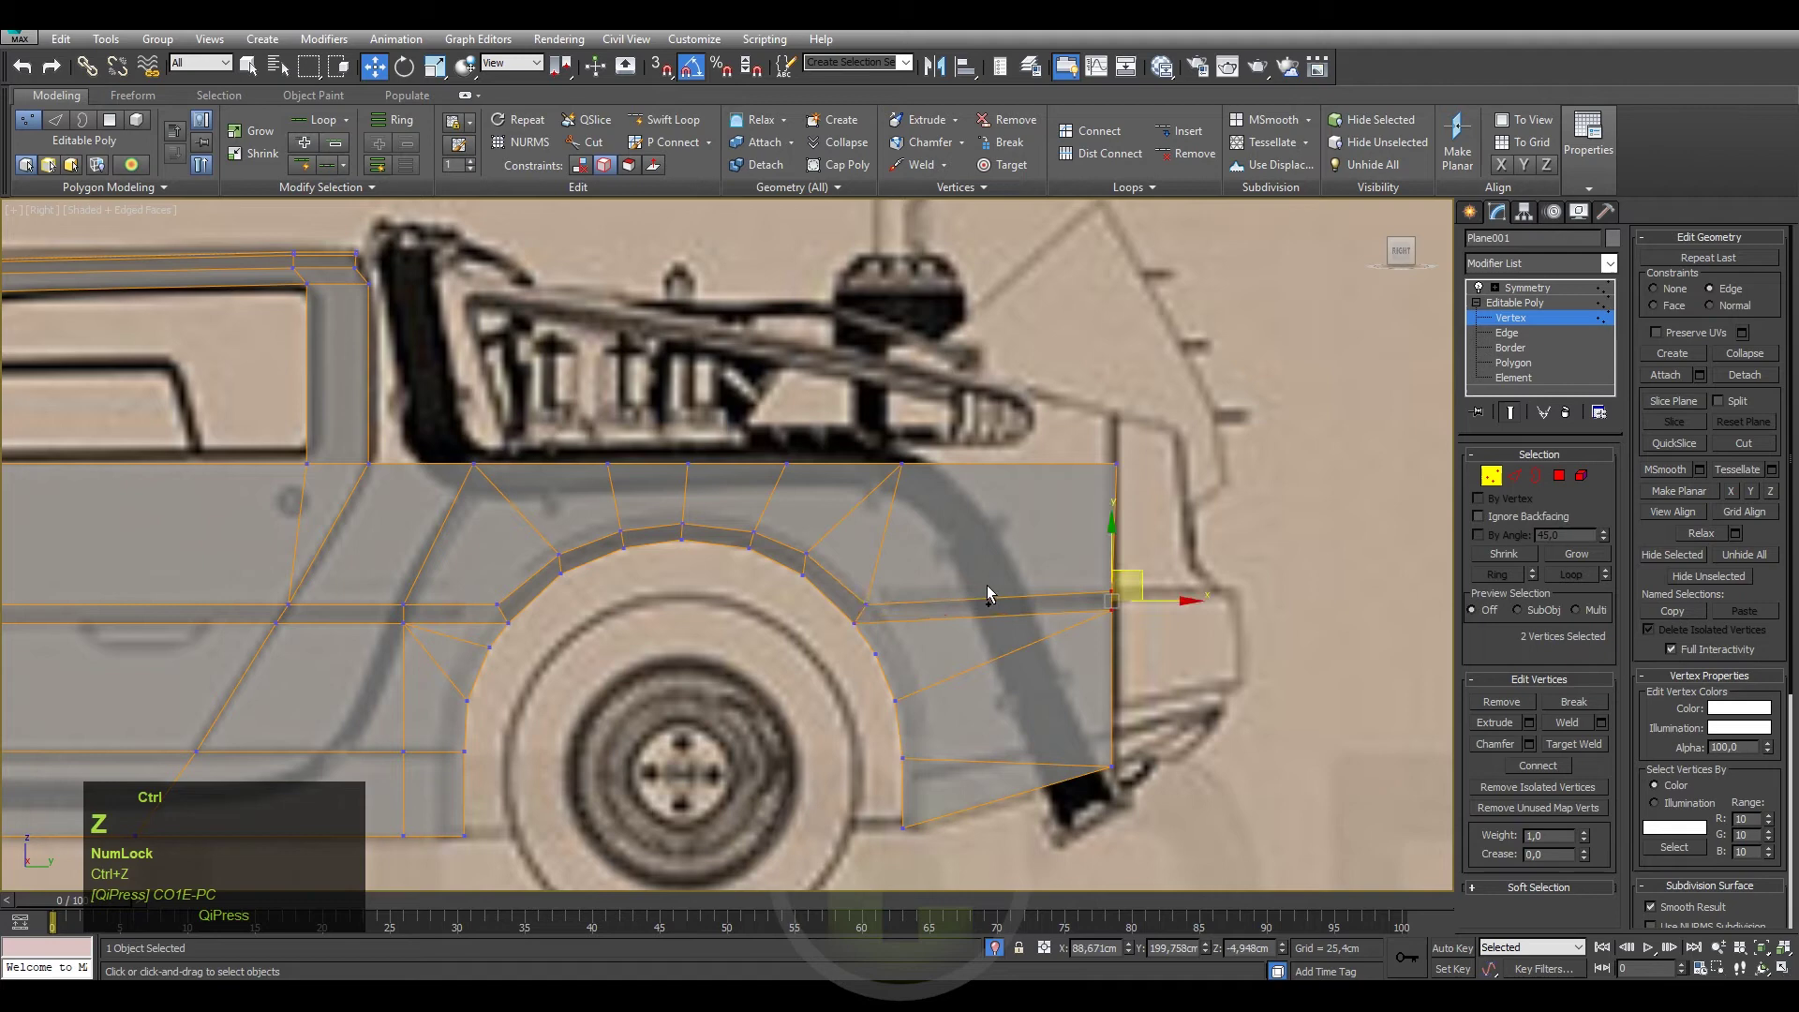
Marquee-select the vertices over the rear wheel arch for reshaping against the blueprint.
scroll(down, 3)
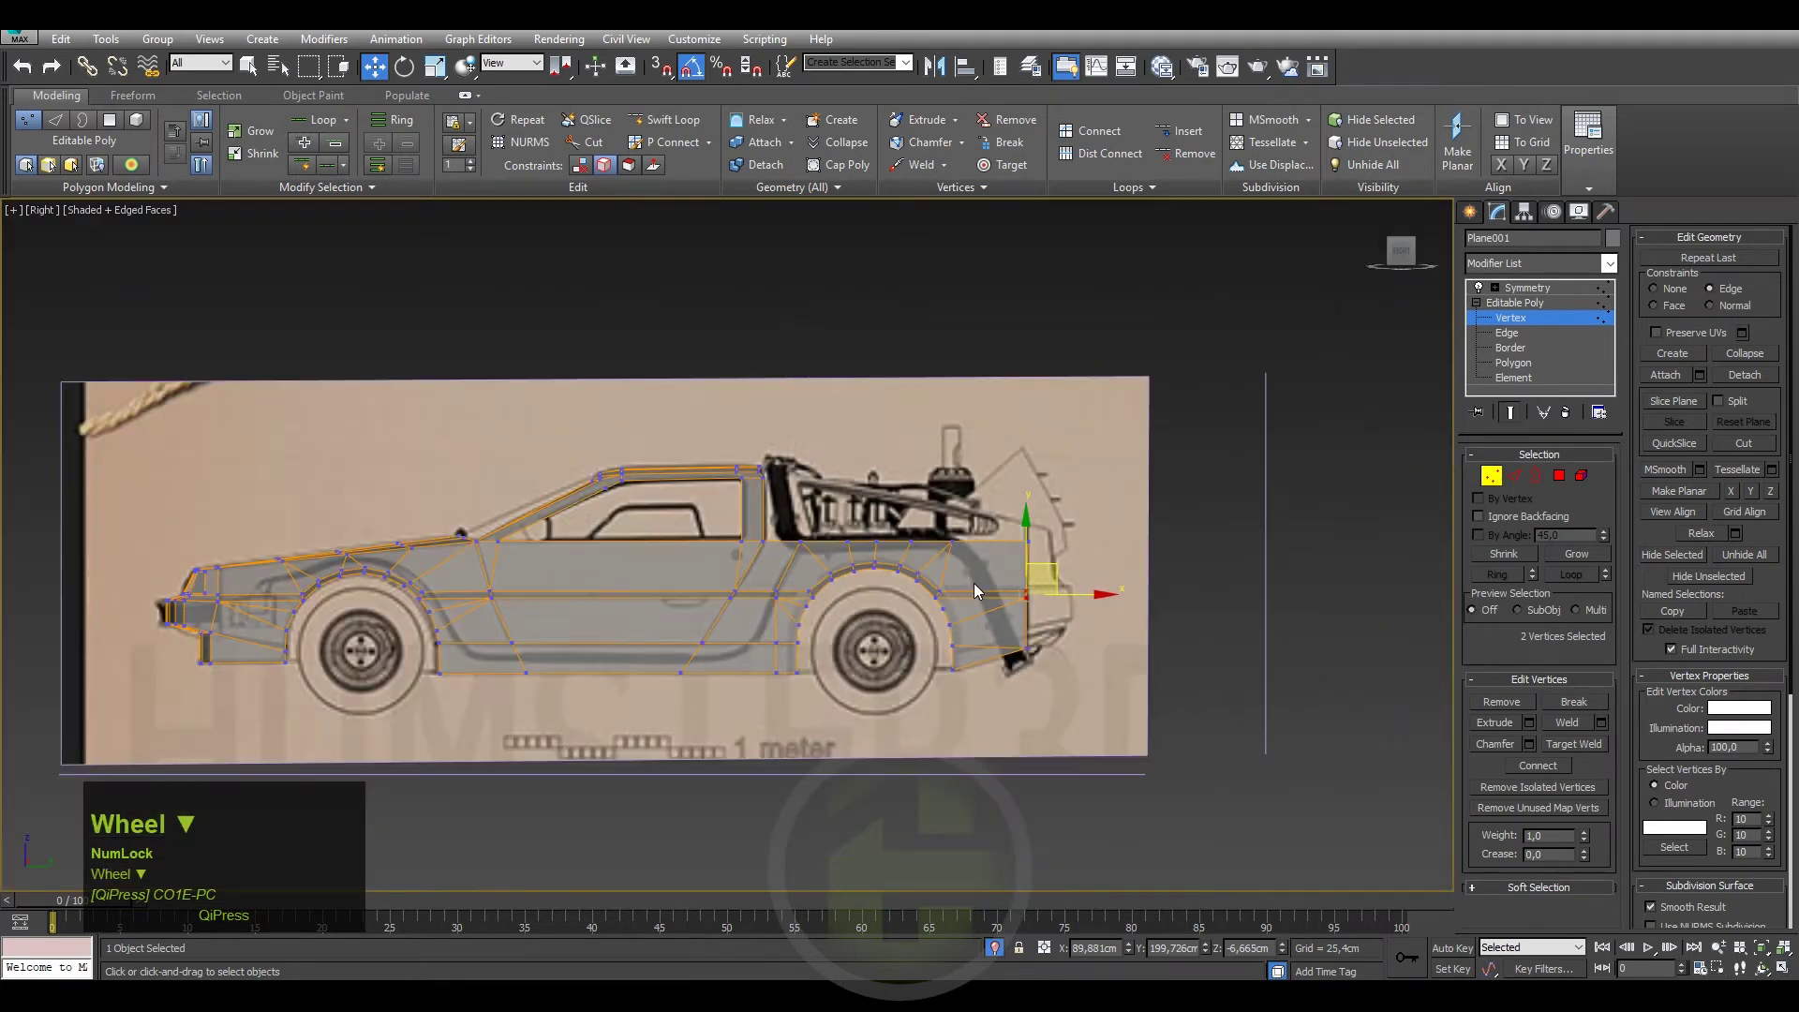
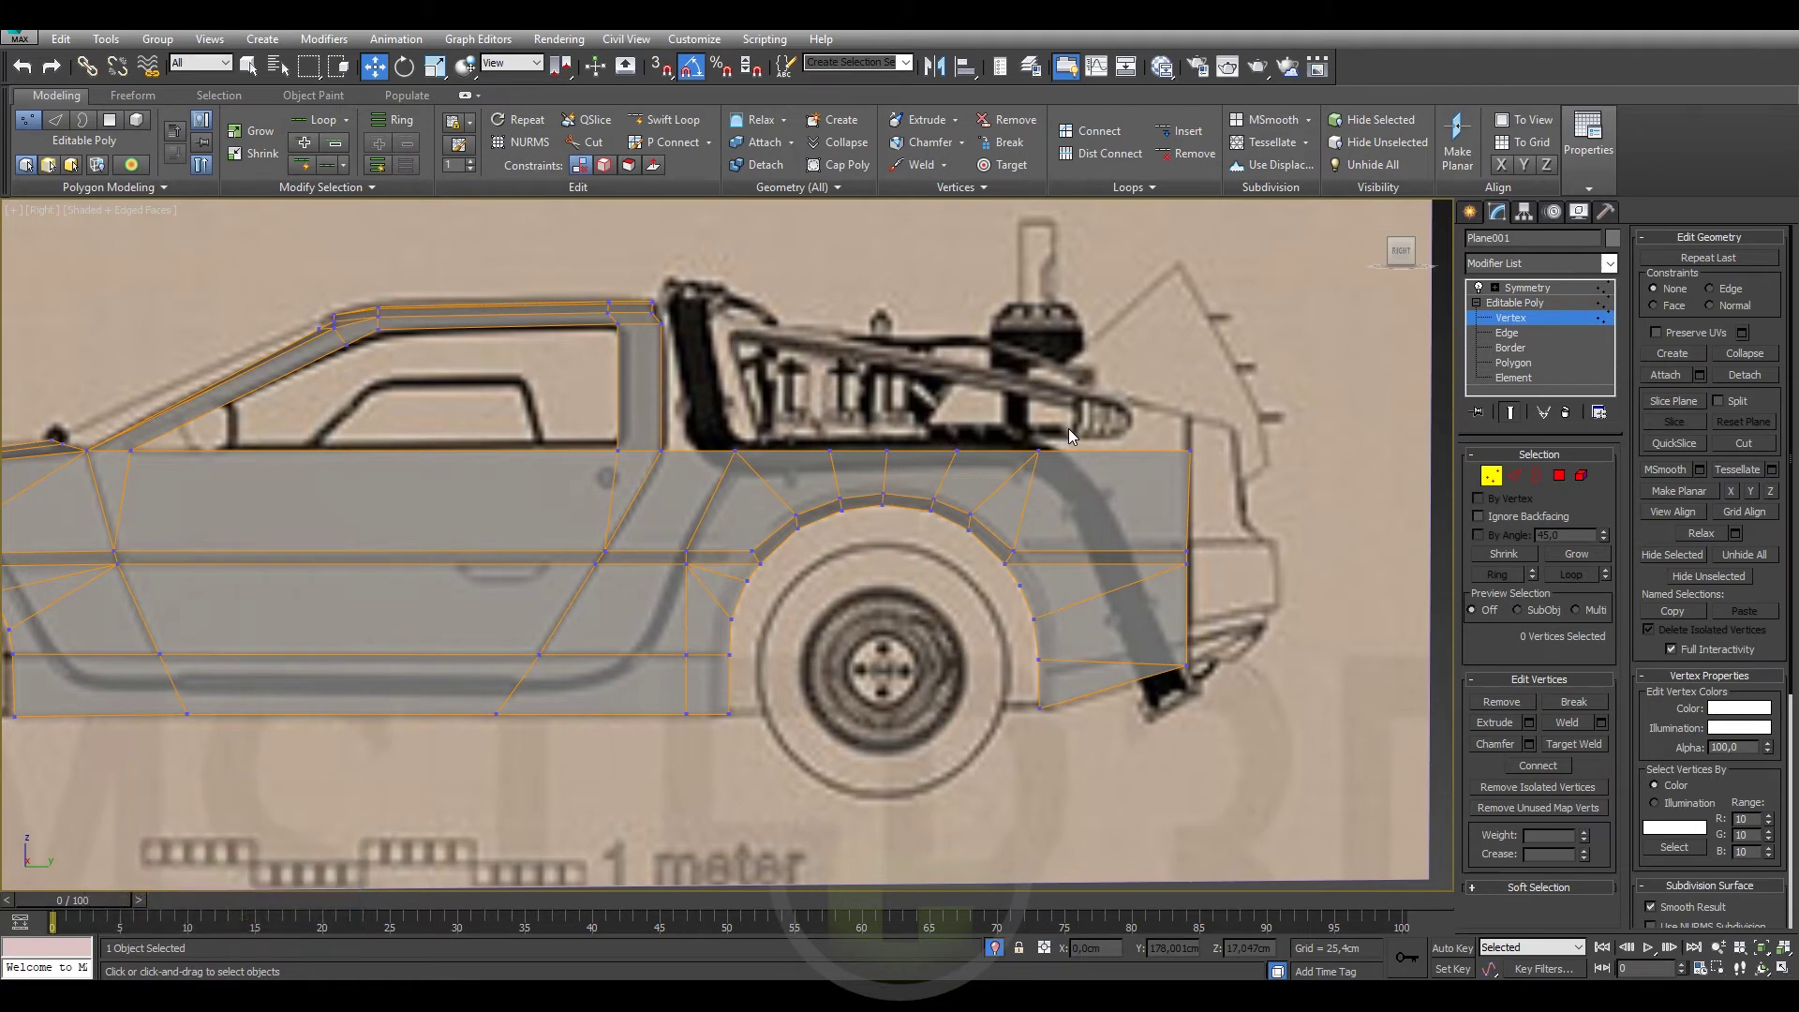
drag(1078, 436, 831, 435)
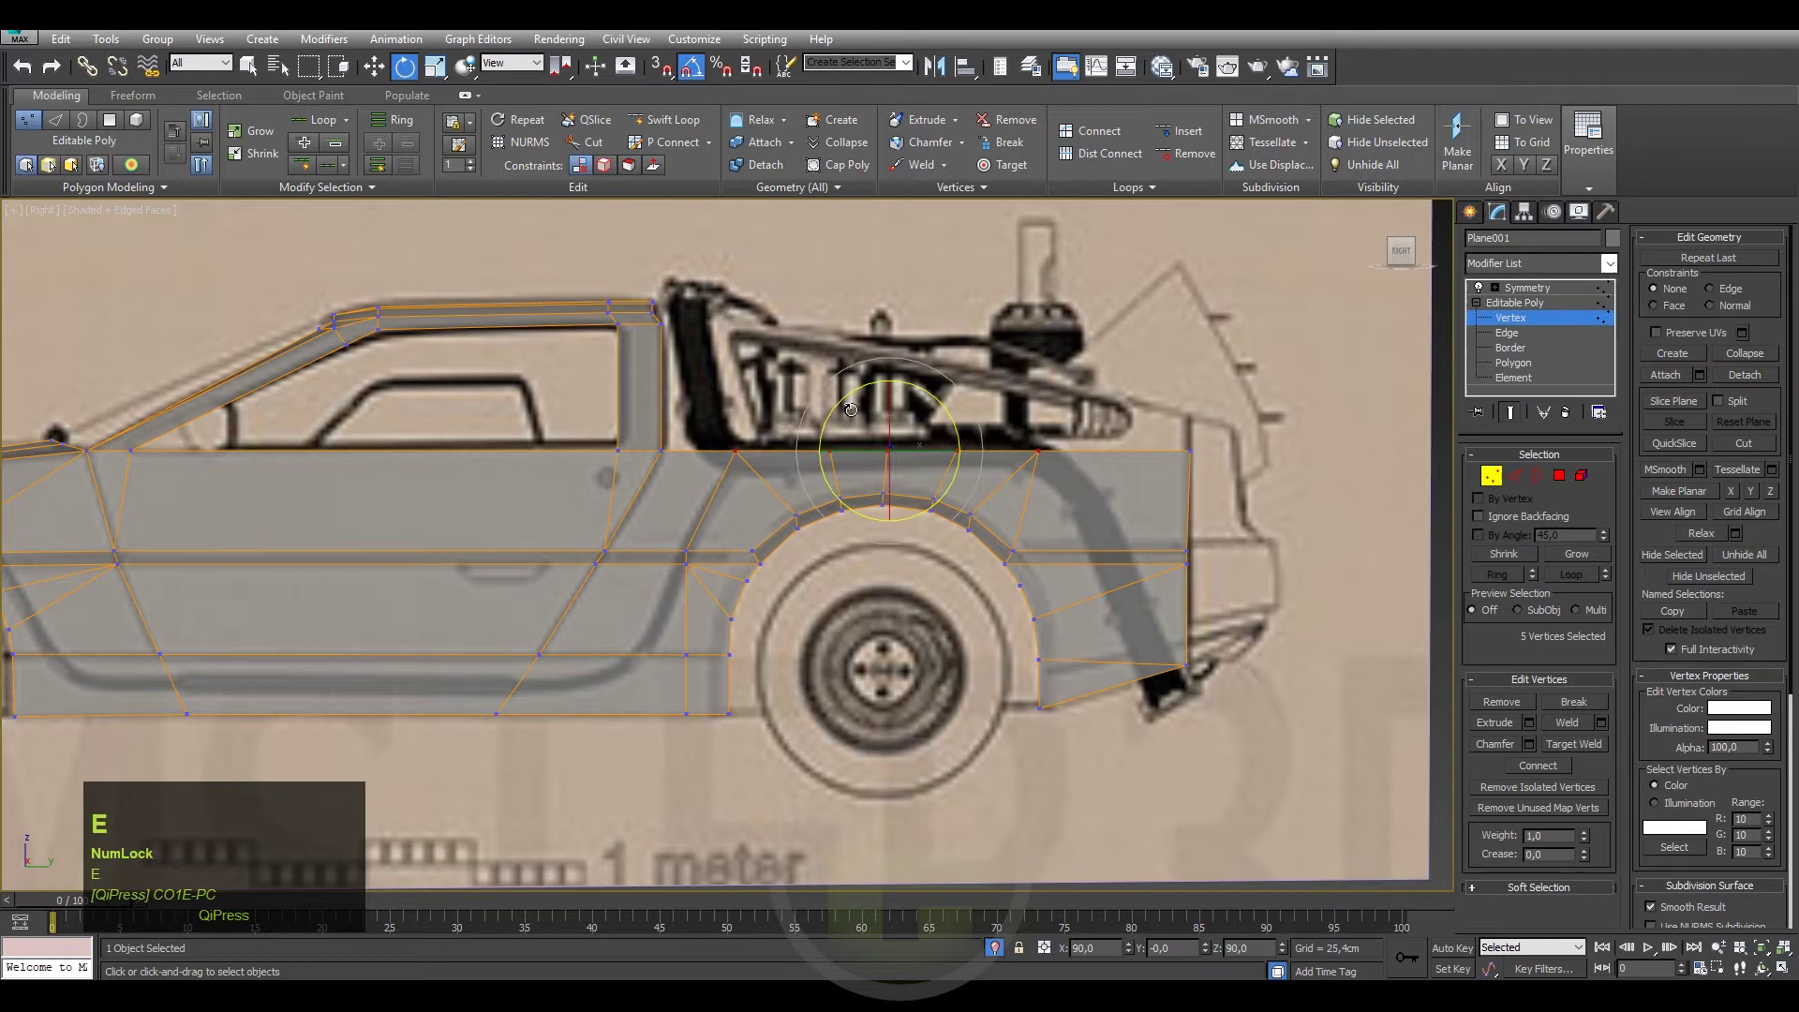
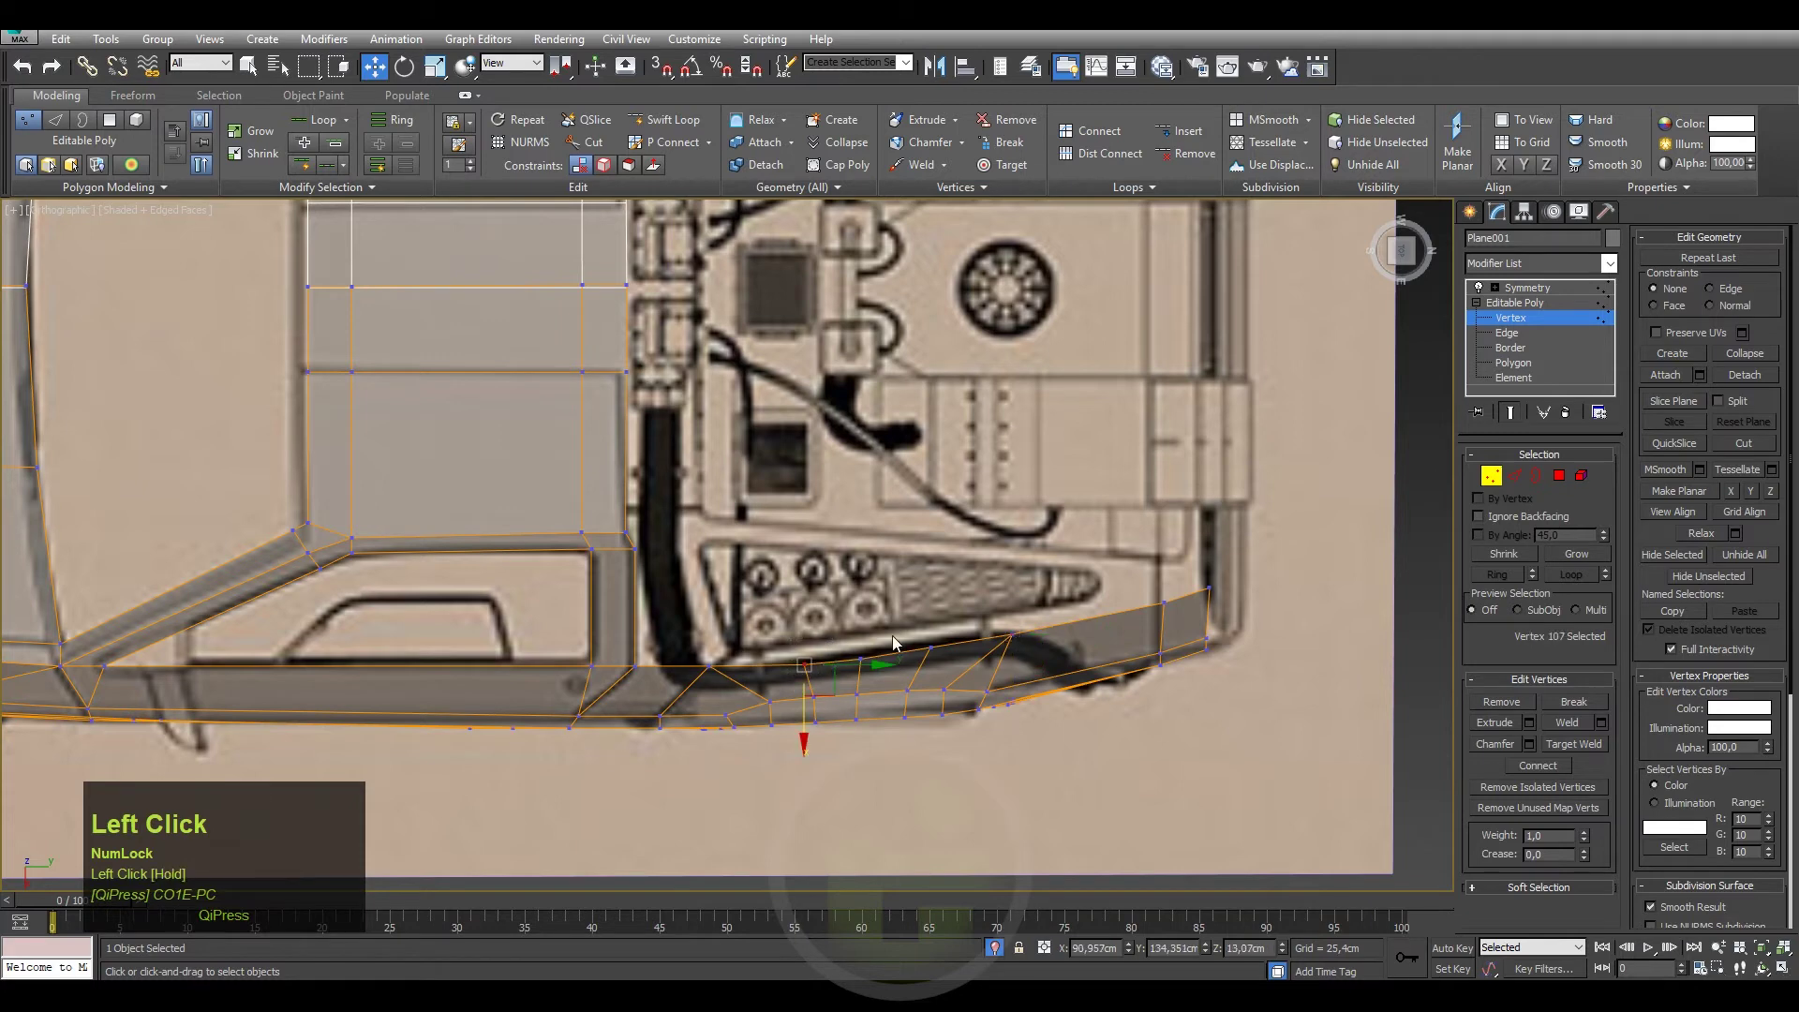
Zoom the side view and drag across the rear body panel to pick its vertices.
scroll(up, 3)
drag(966, 632, 698, 656)
scroll(down, 3)
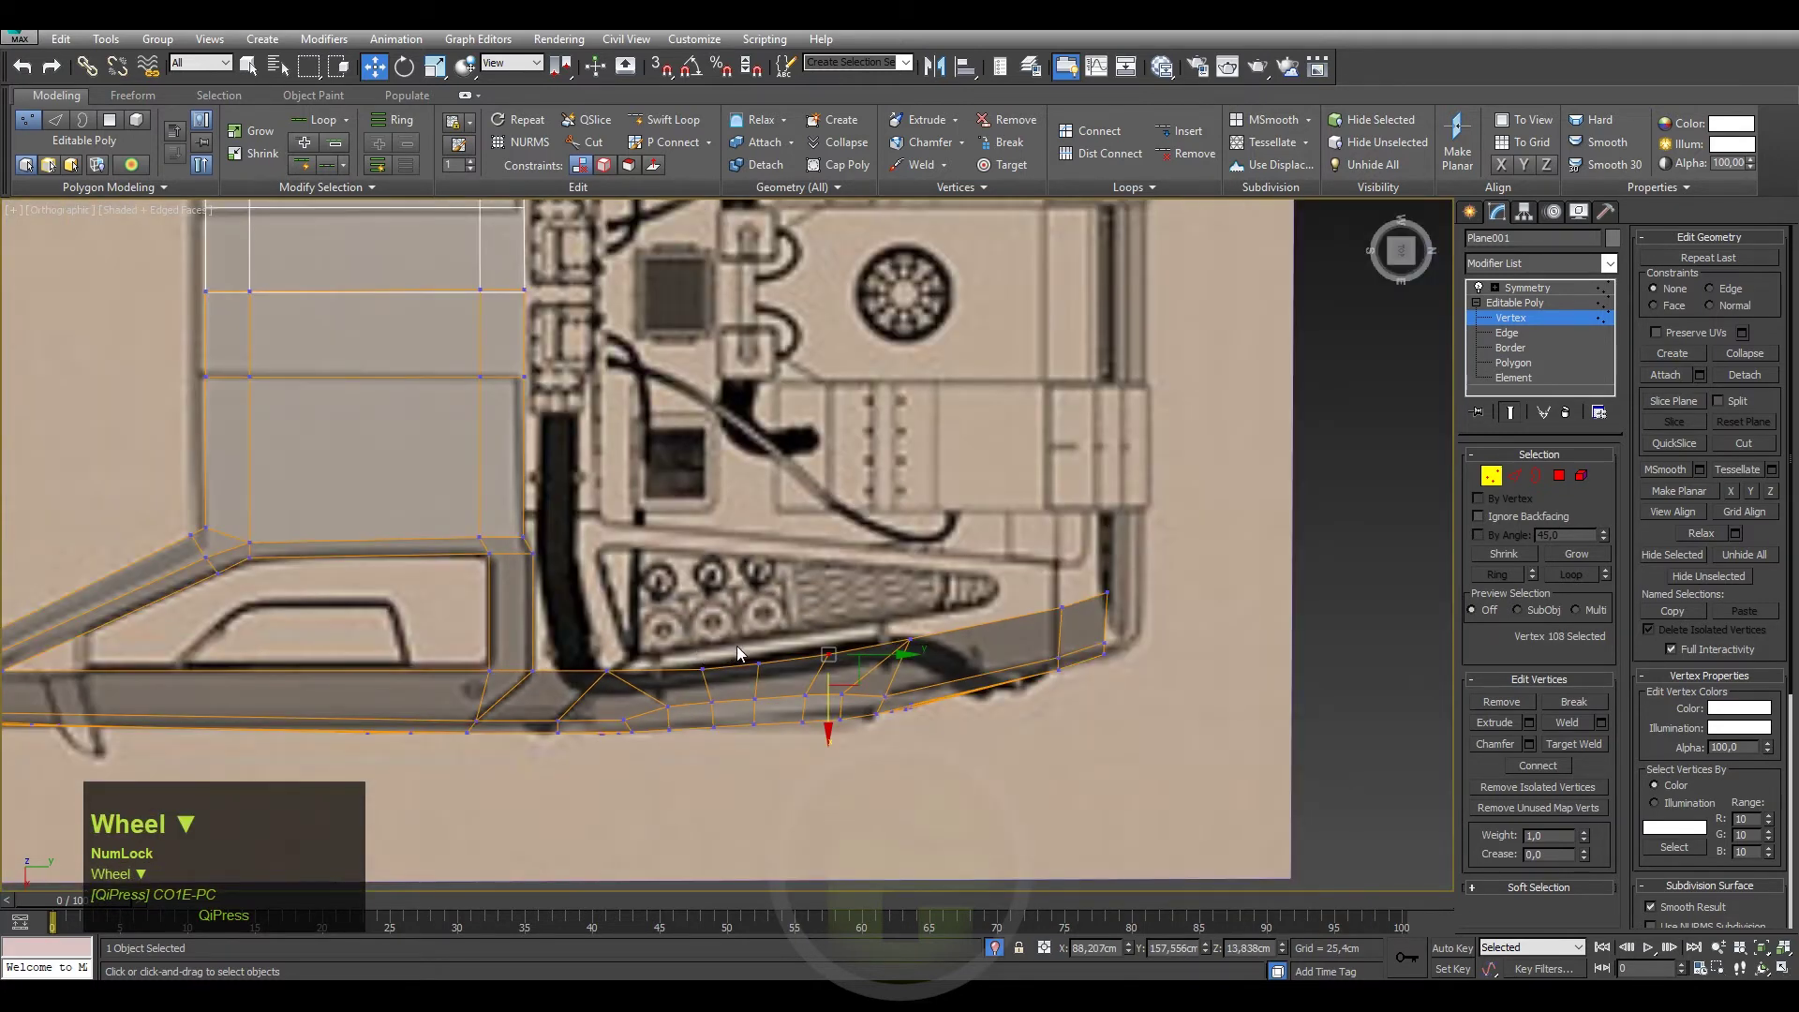
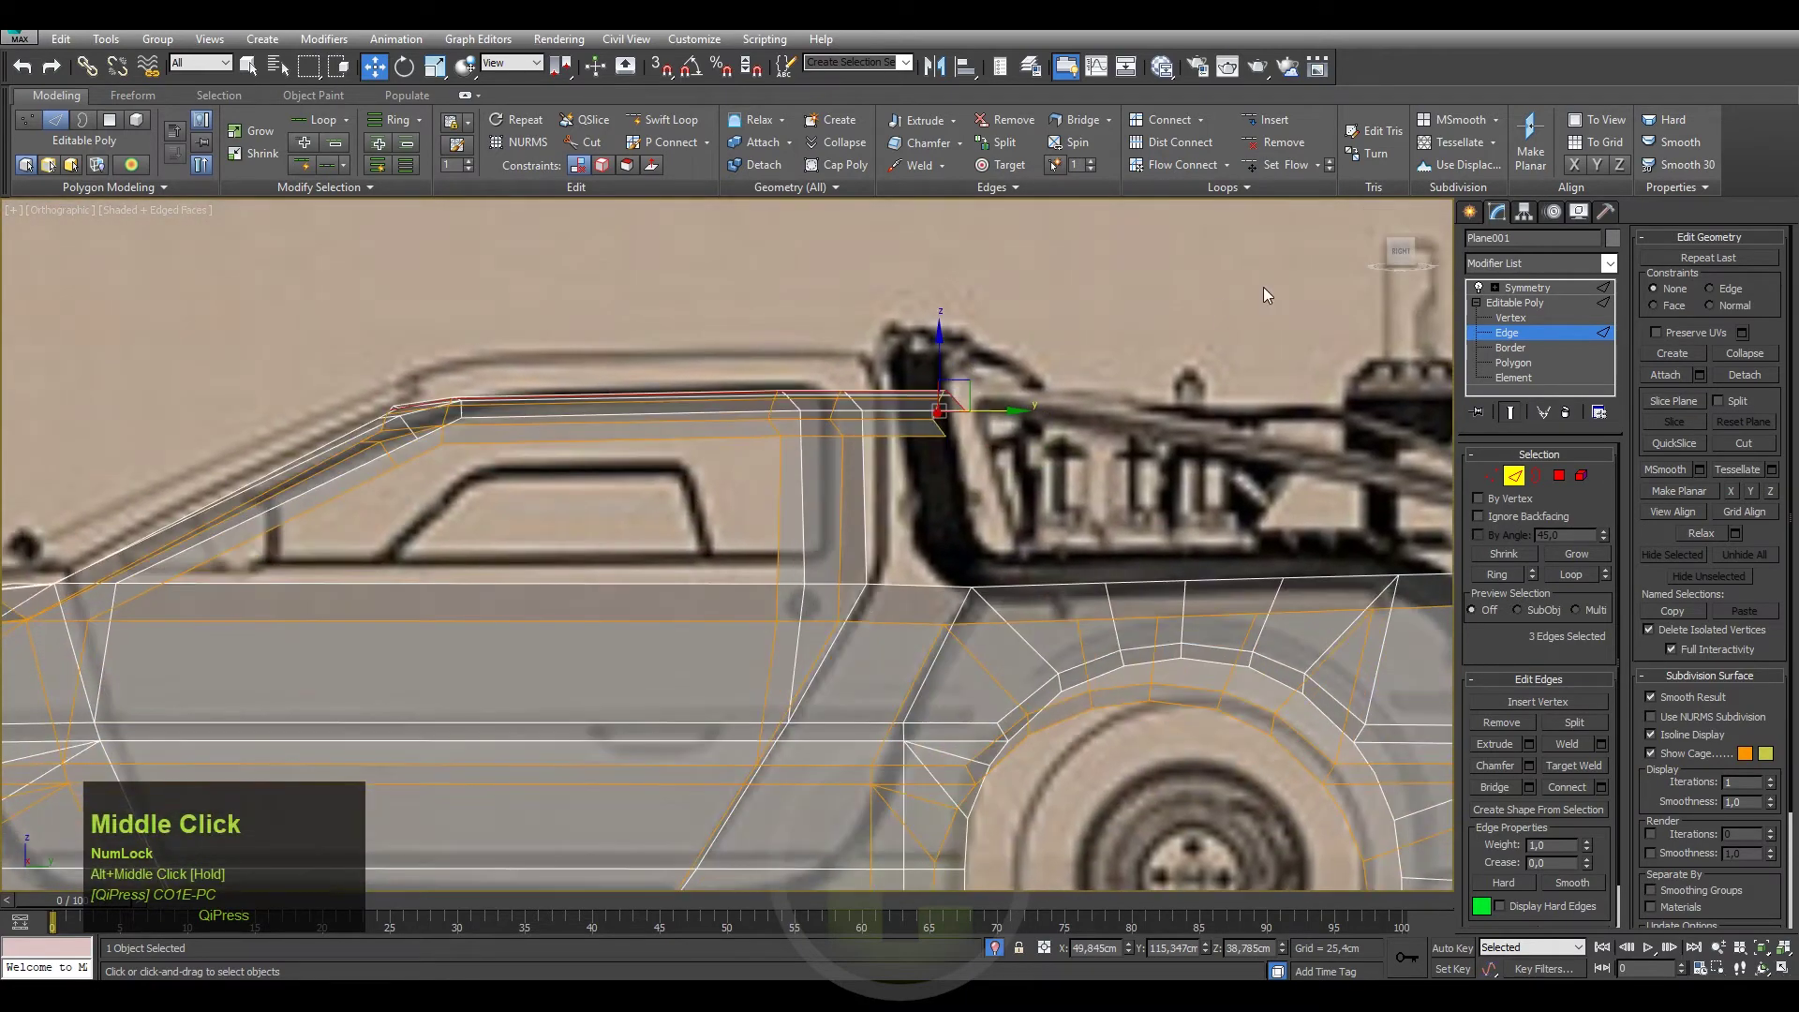
Move the selected roofline and rear louvre edges to match the side-view blueprint outline.
click(1407, 261)
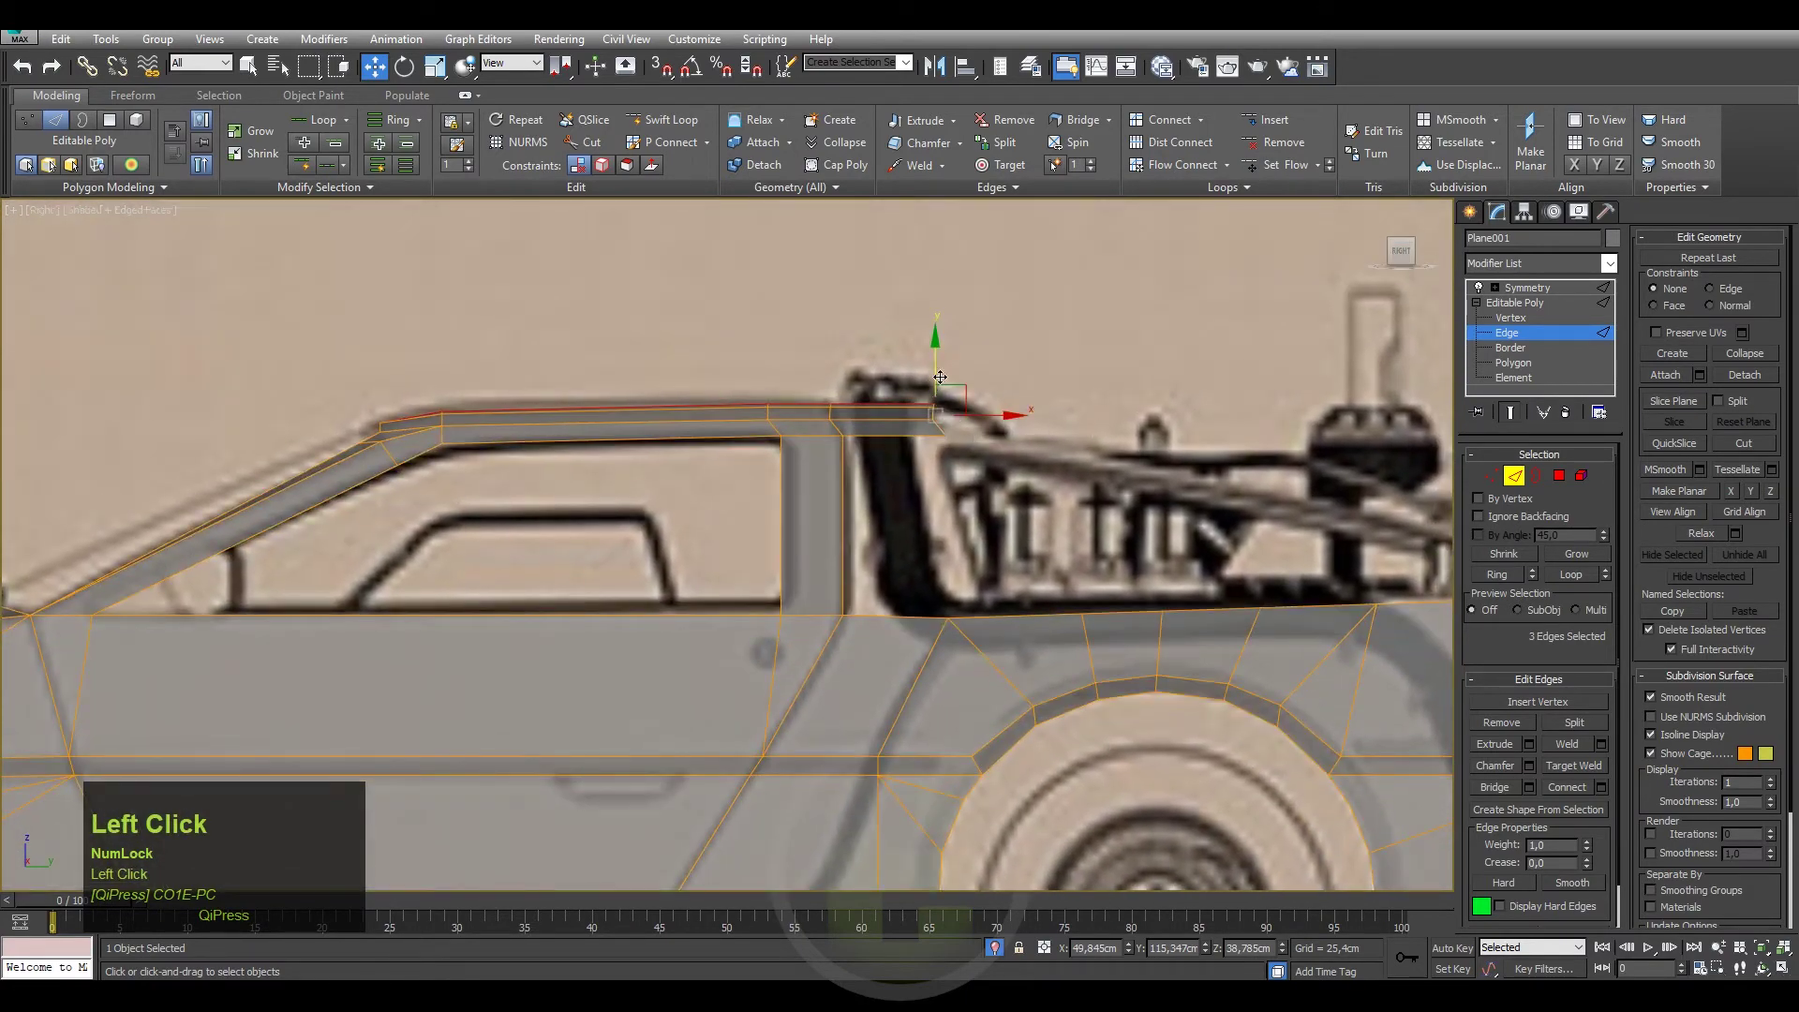
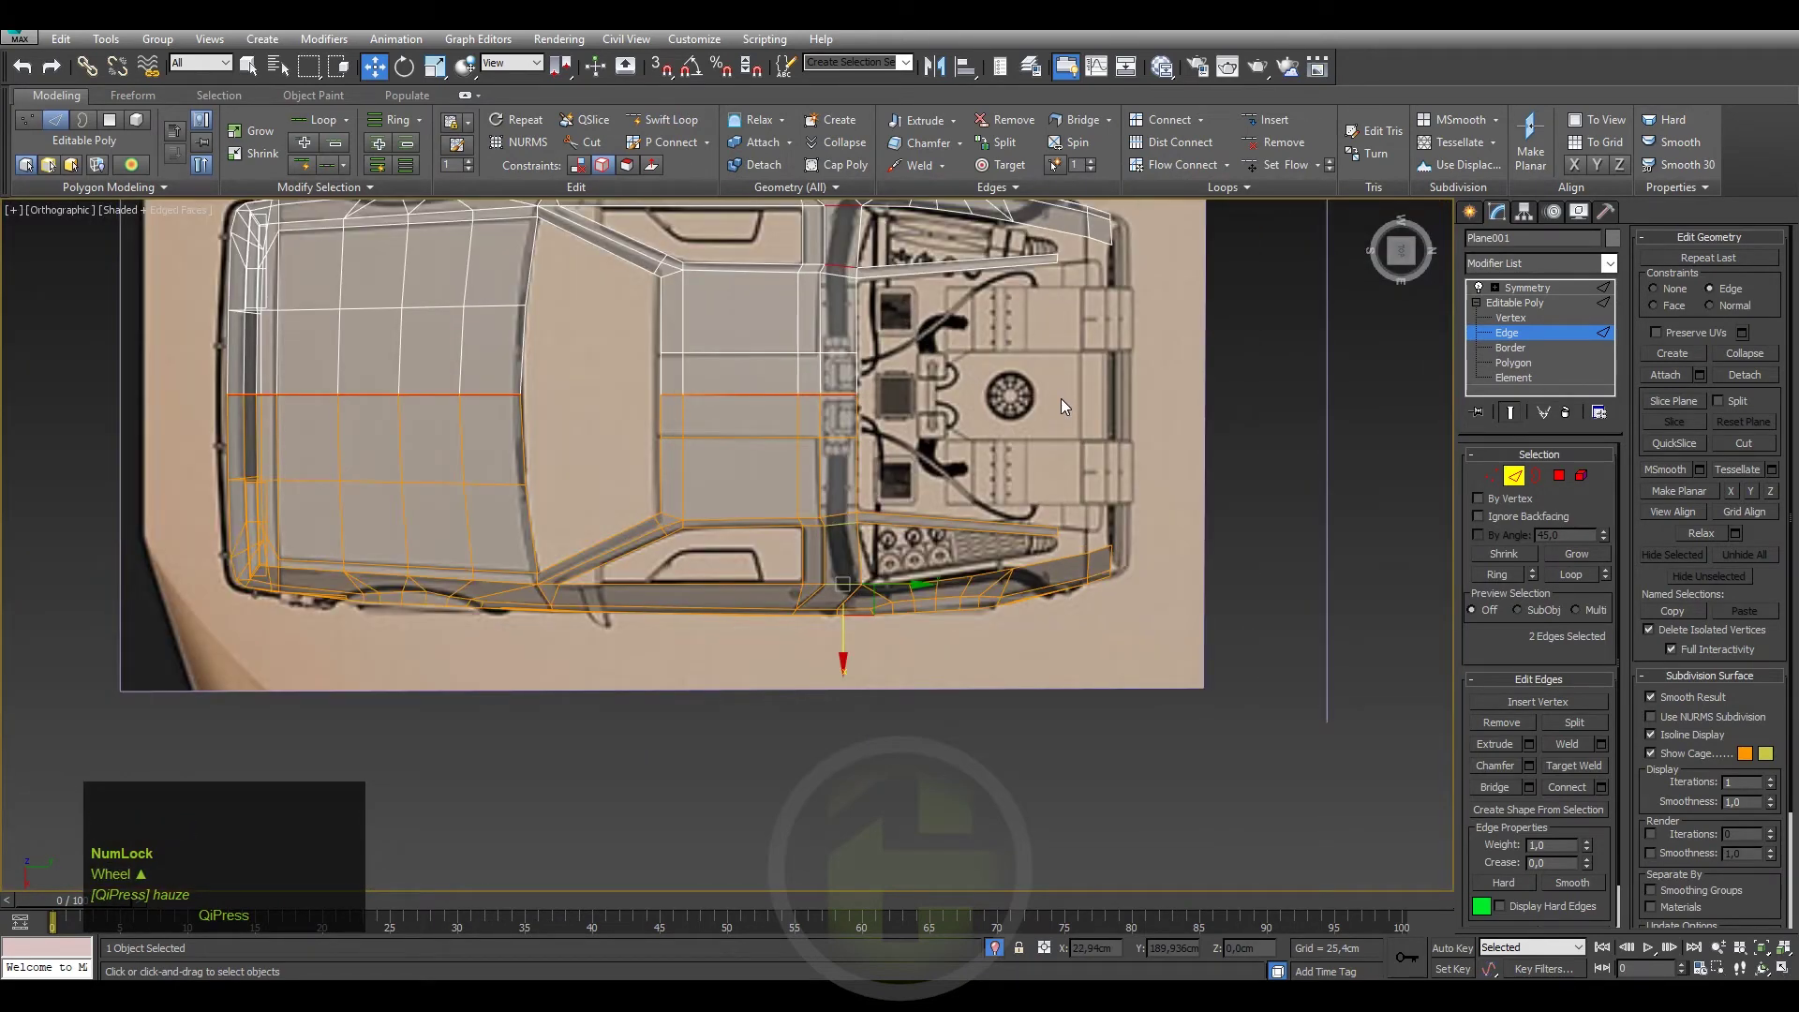
scroll(up, 3)
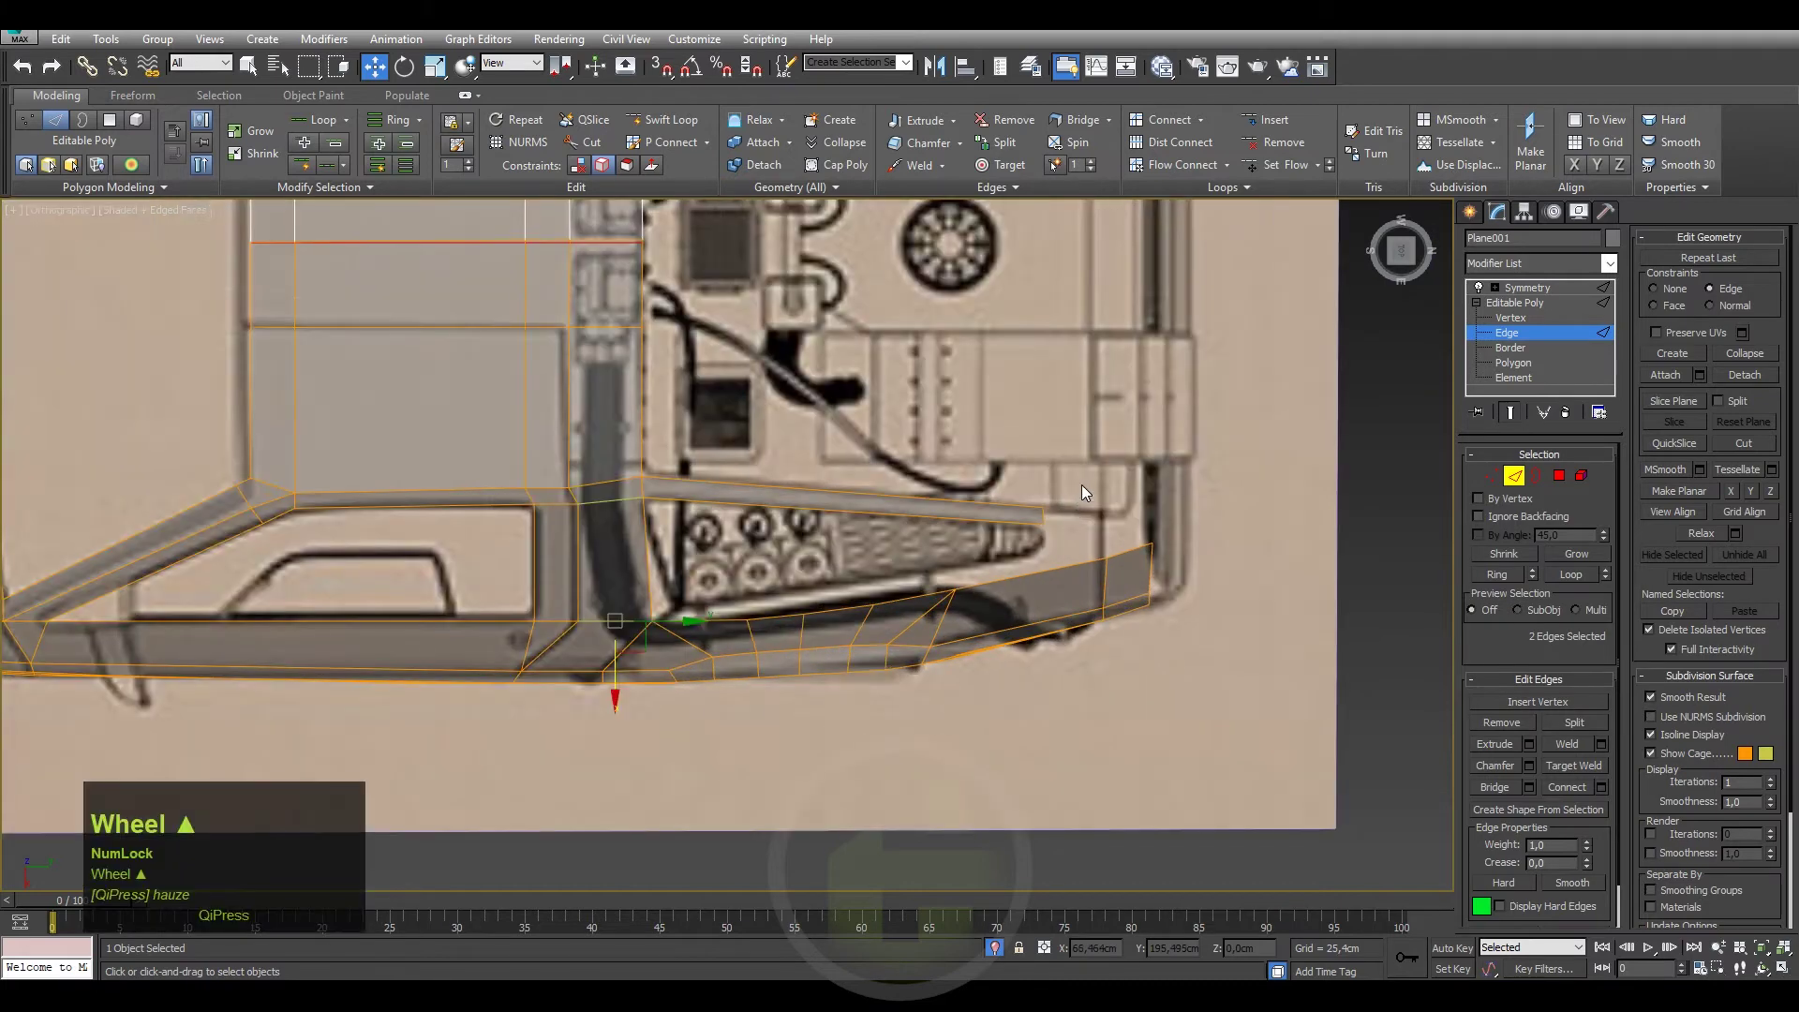
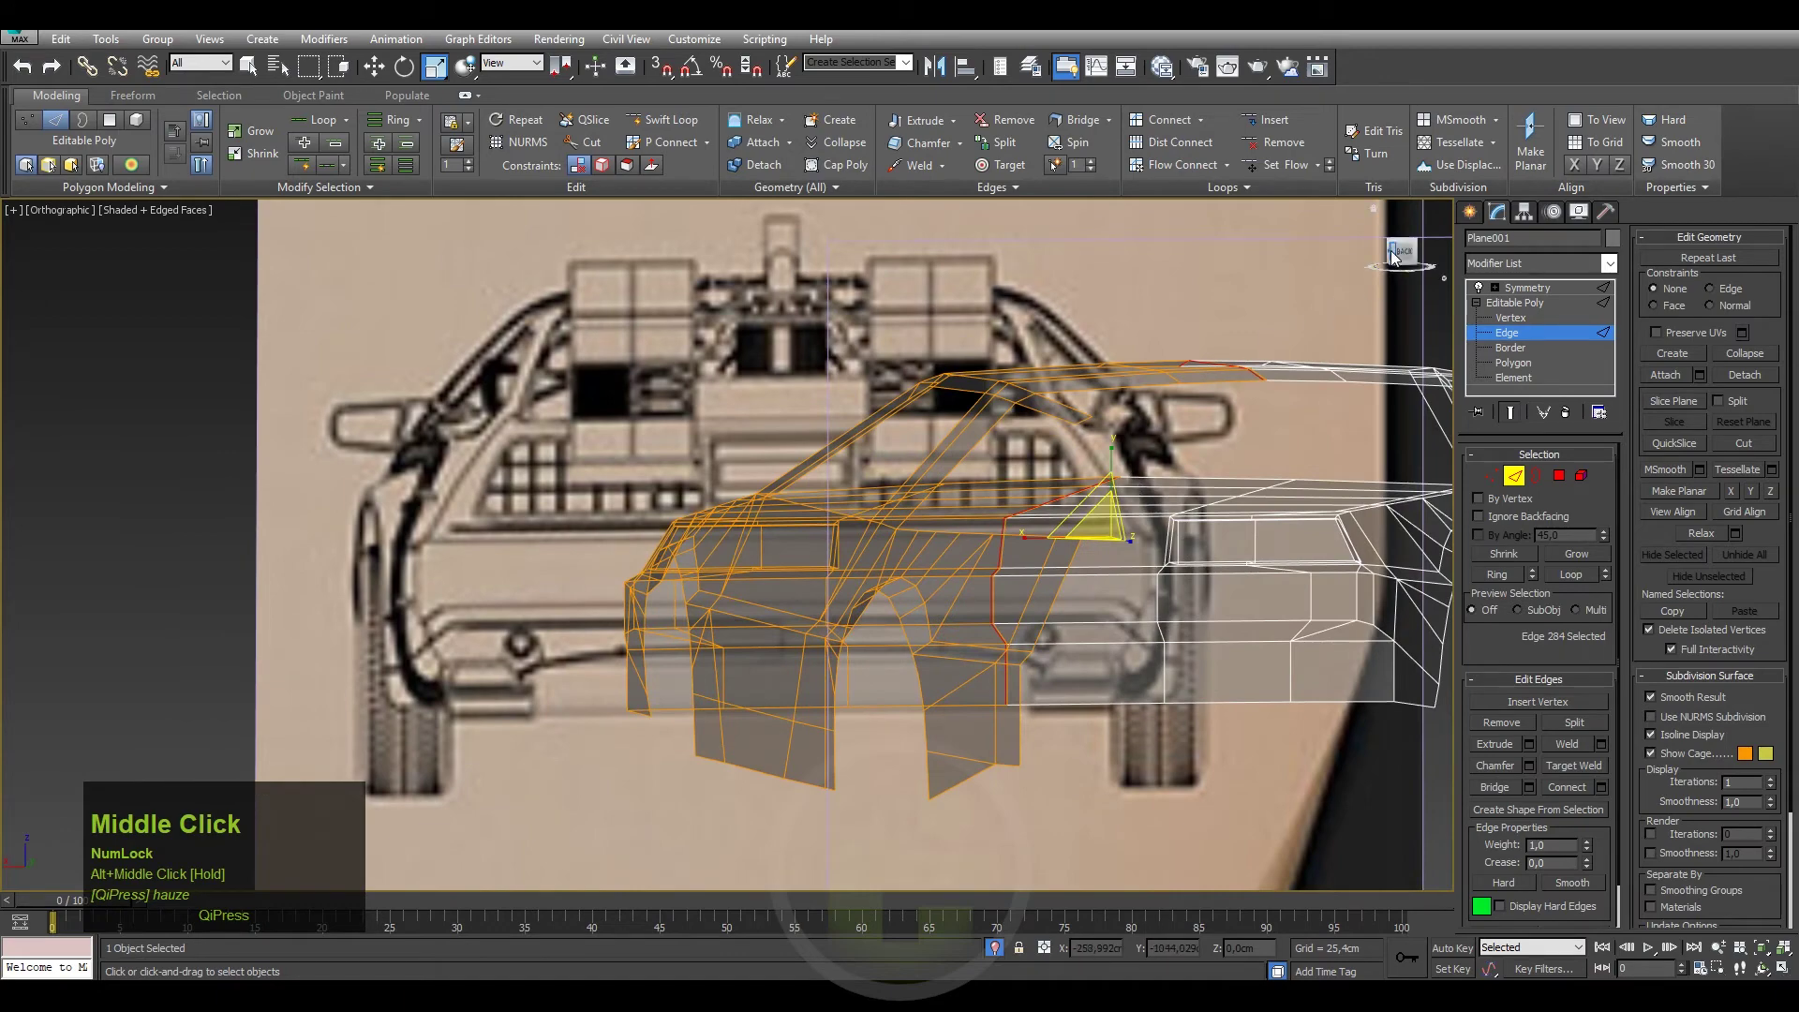
click(1409, 254)
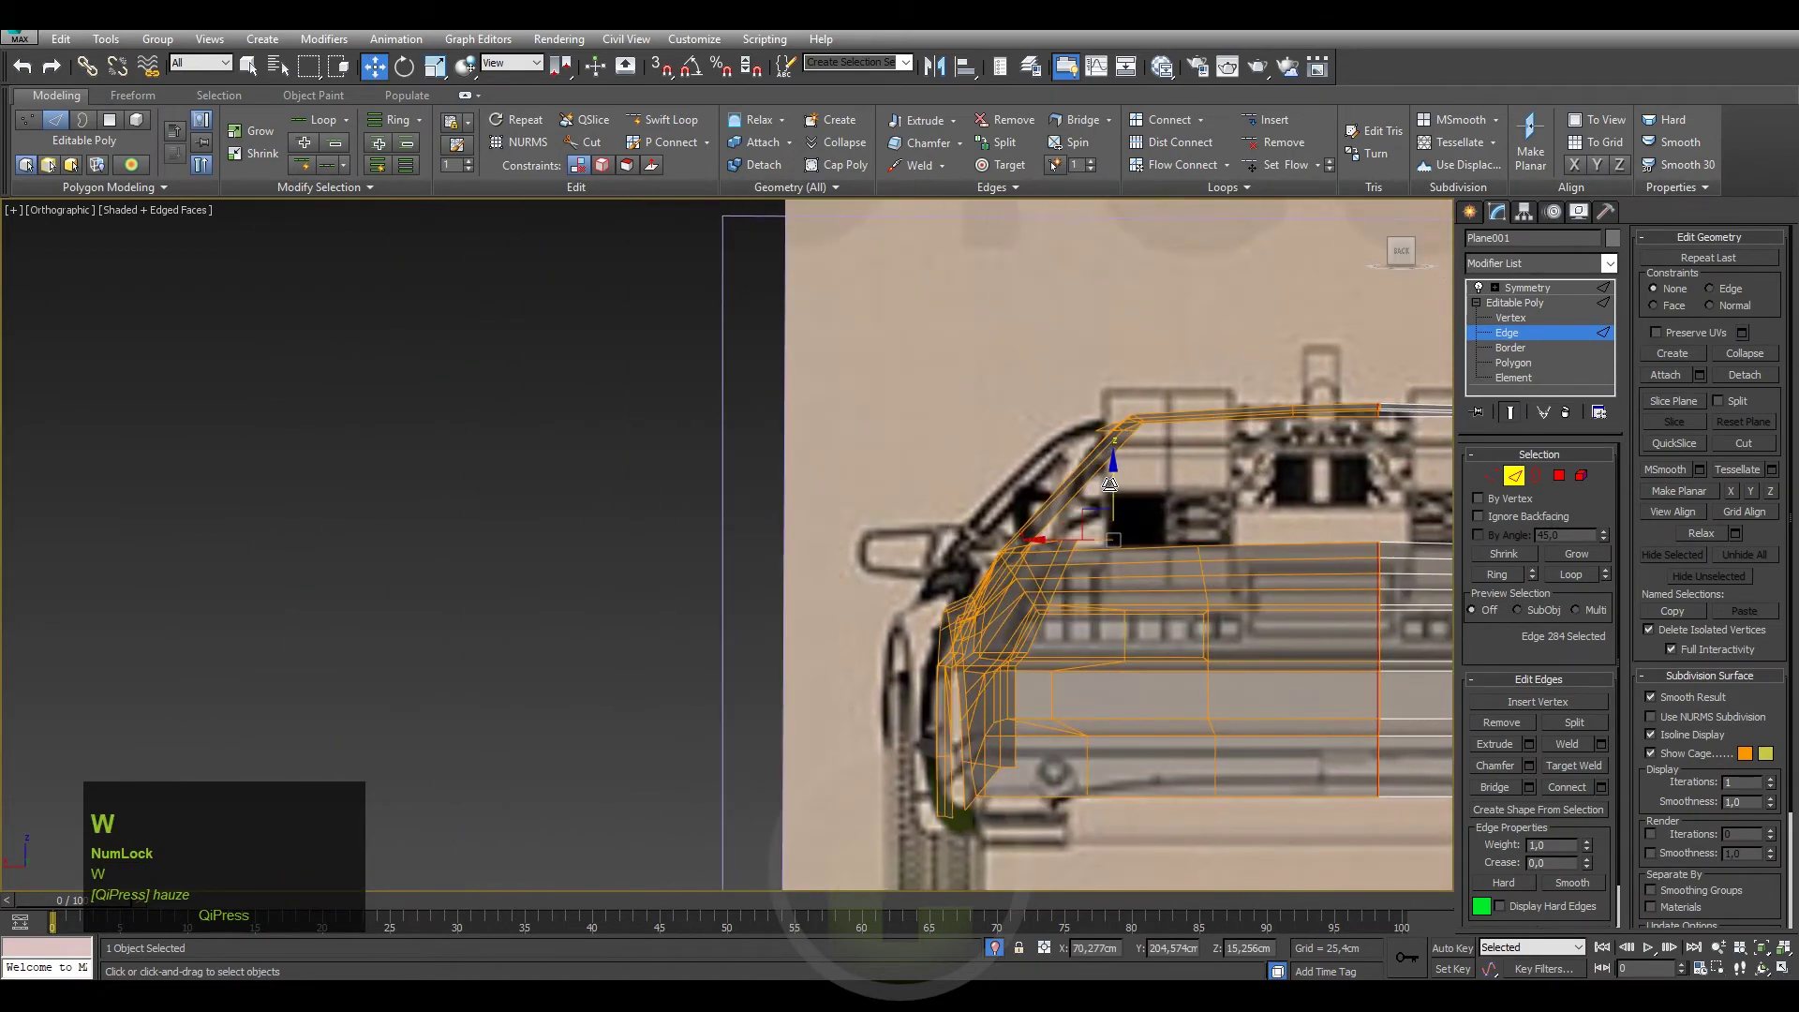
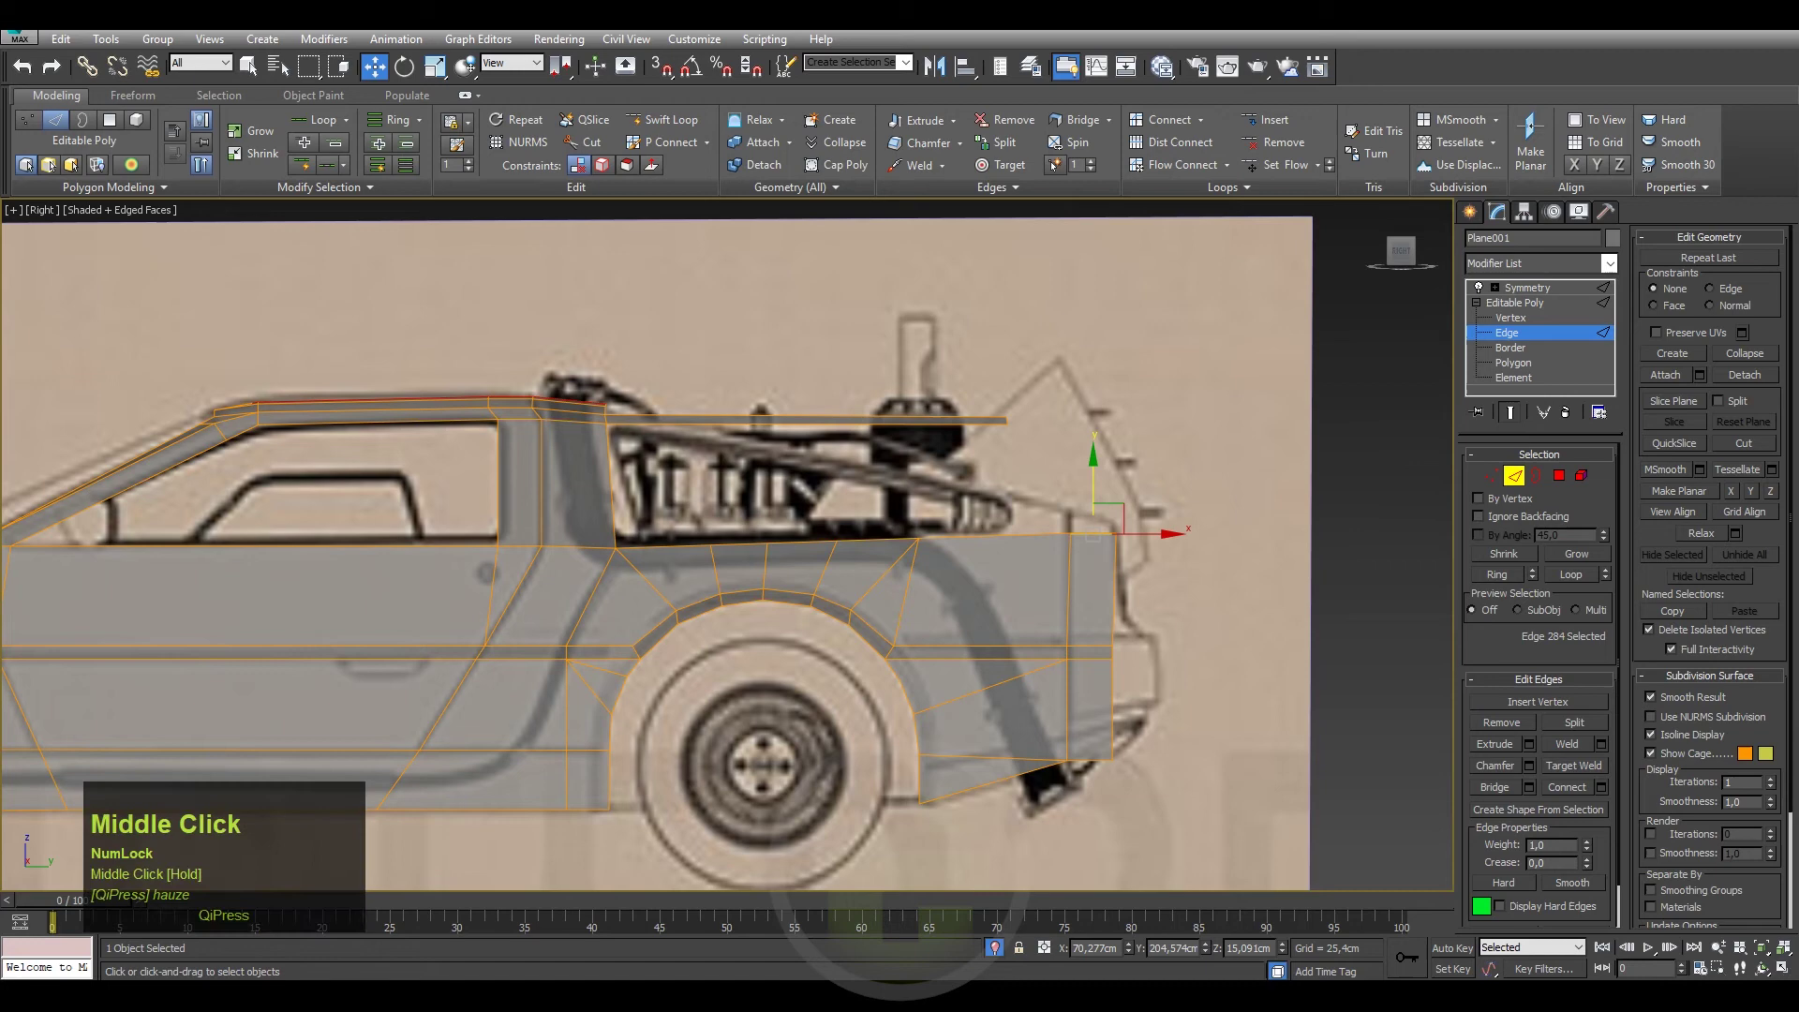
scroll(up, 3)
scroll(down, 3)
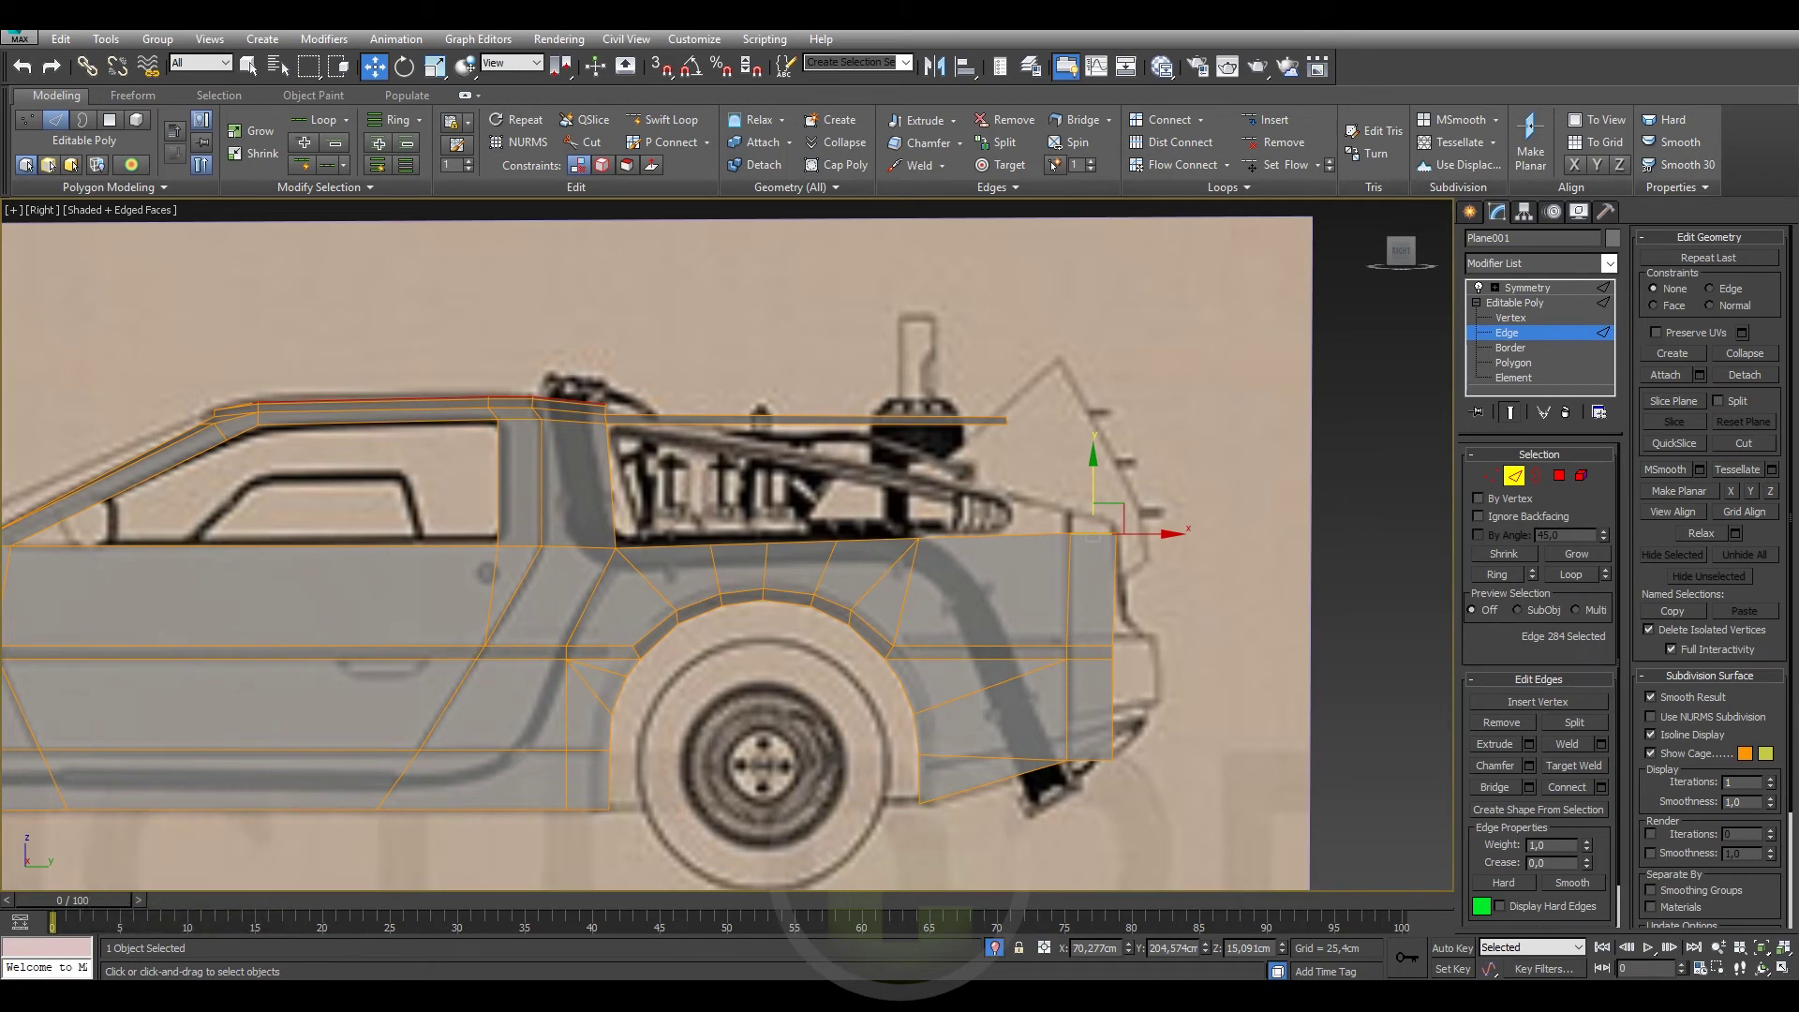
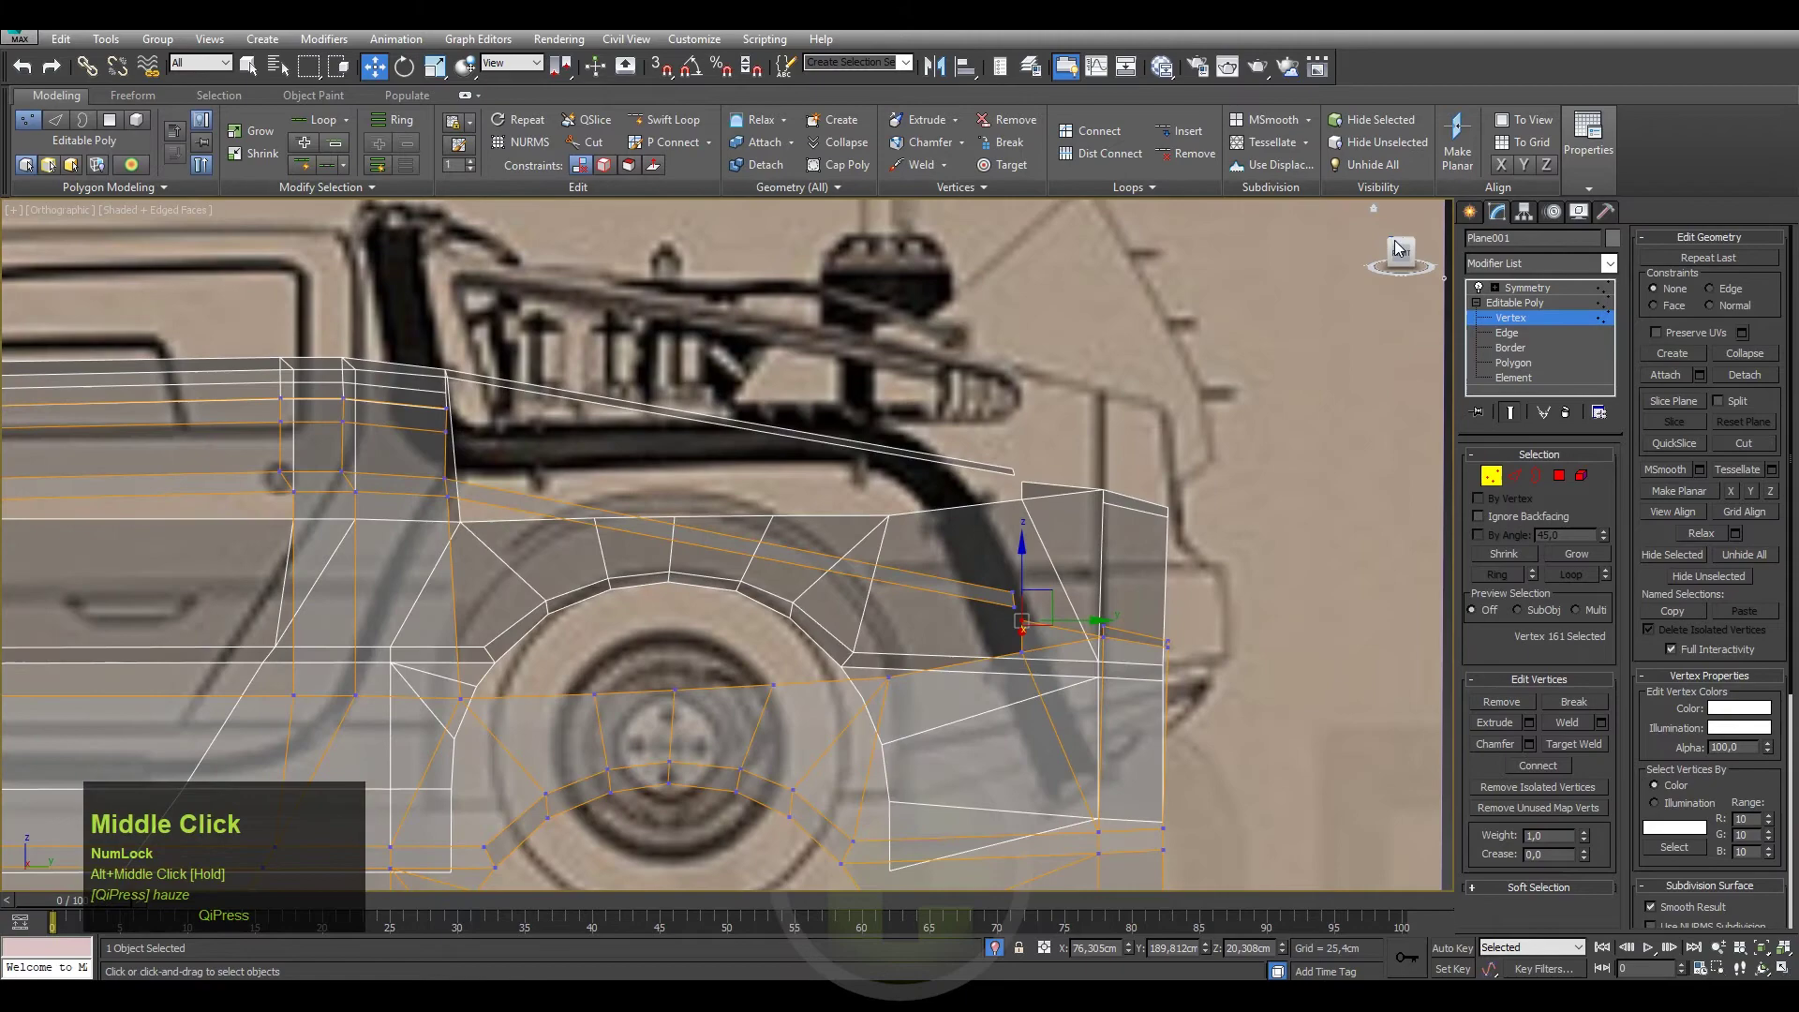
Select the louvre panel edges in the side view, then grab the rear corner vertex for repositioning.
click(1412, 257)
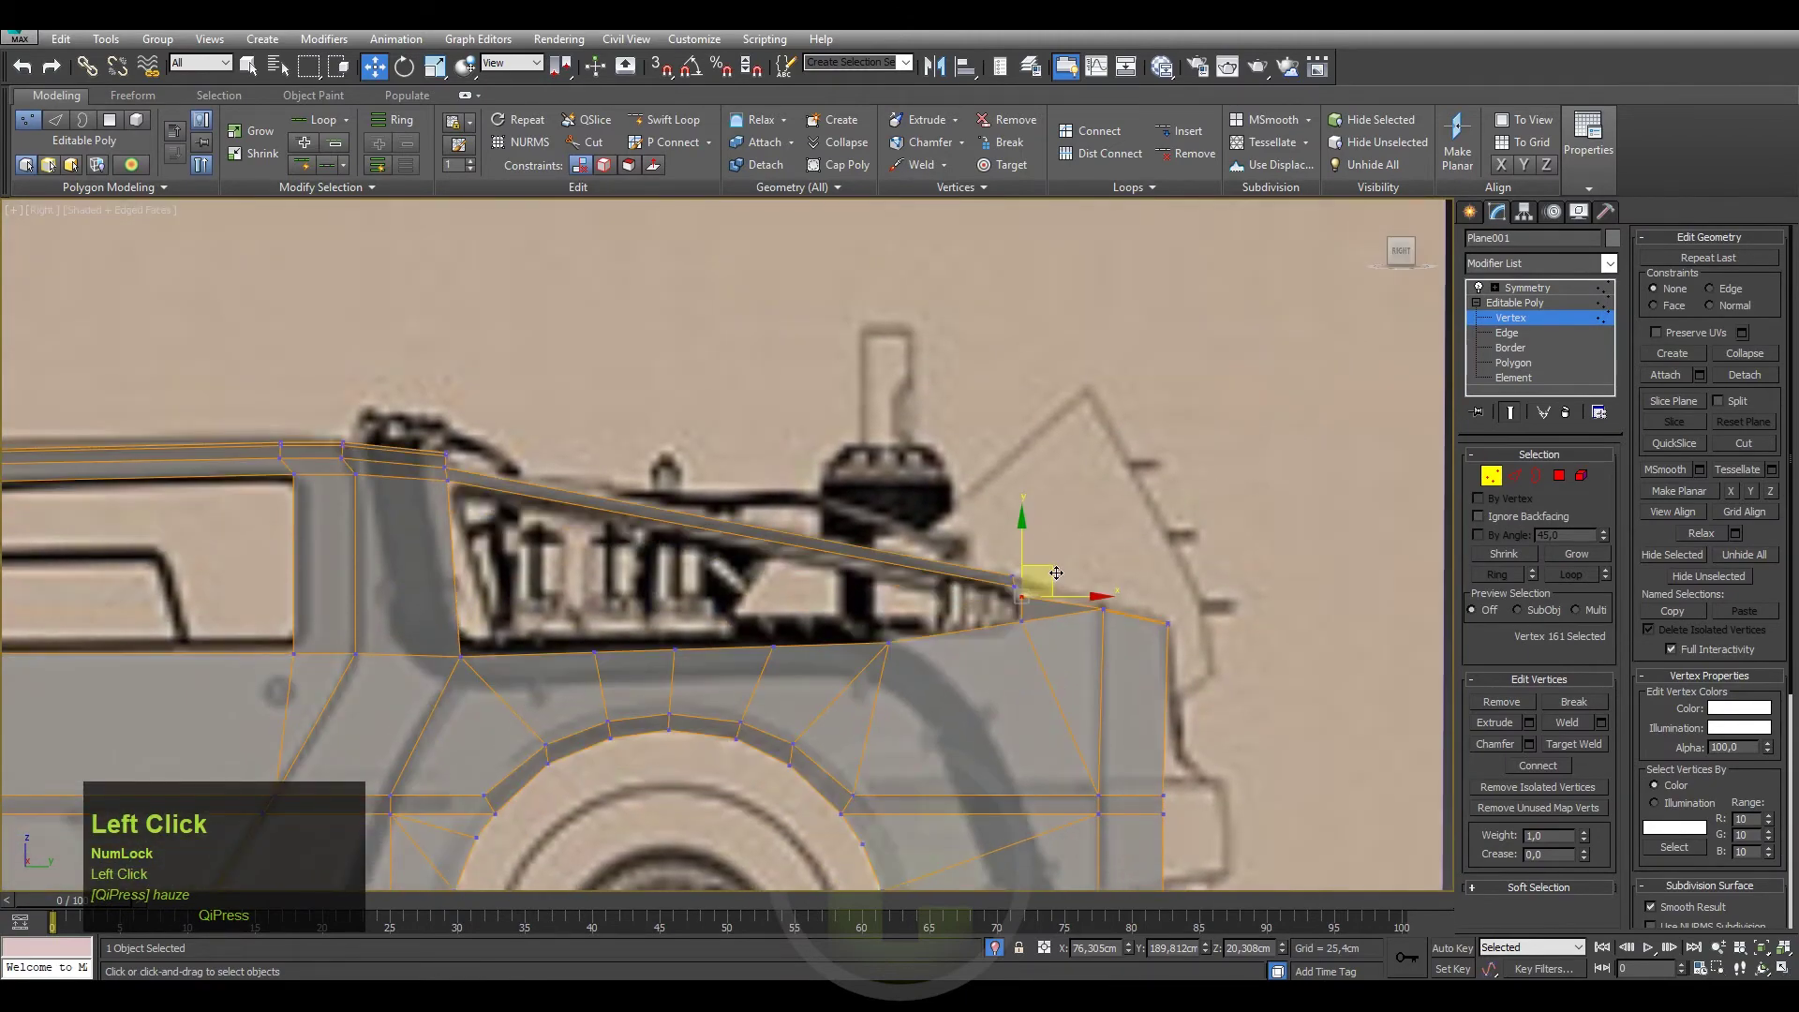
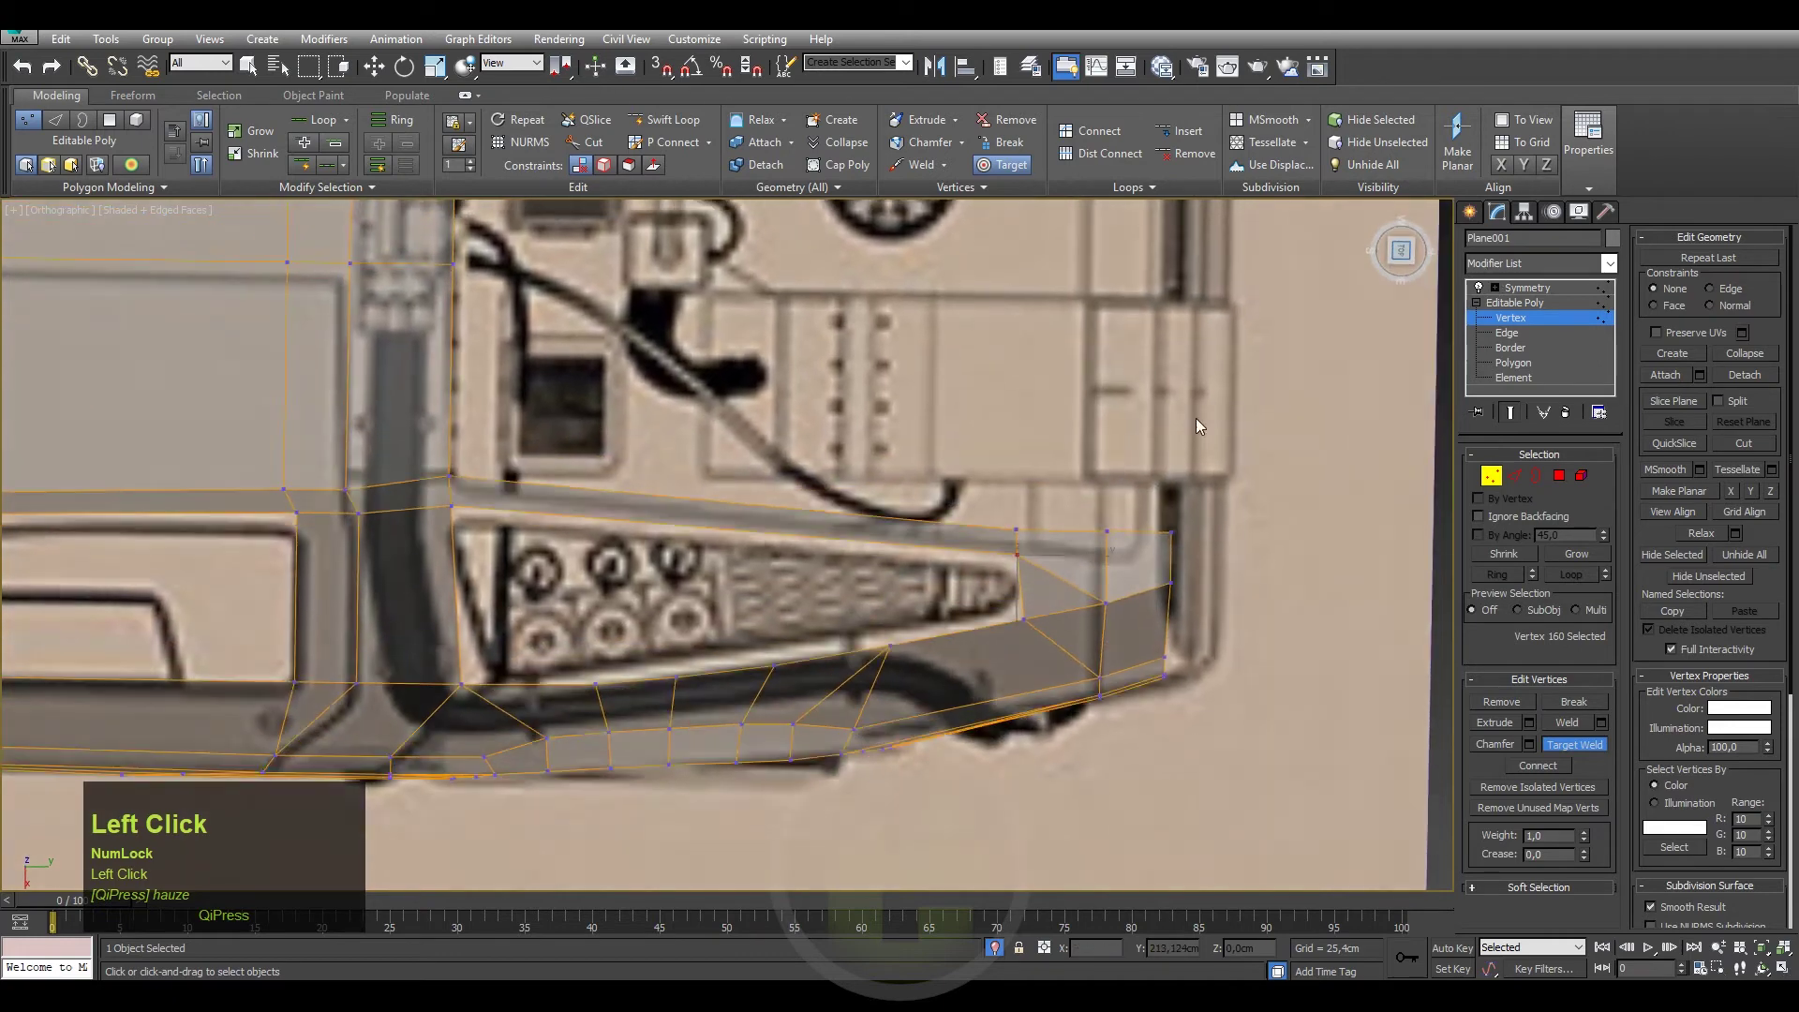
middle_click(1135, 488)
right_click(1119, 562)
click(1025, 592)
key(2)
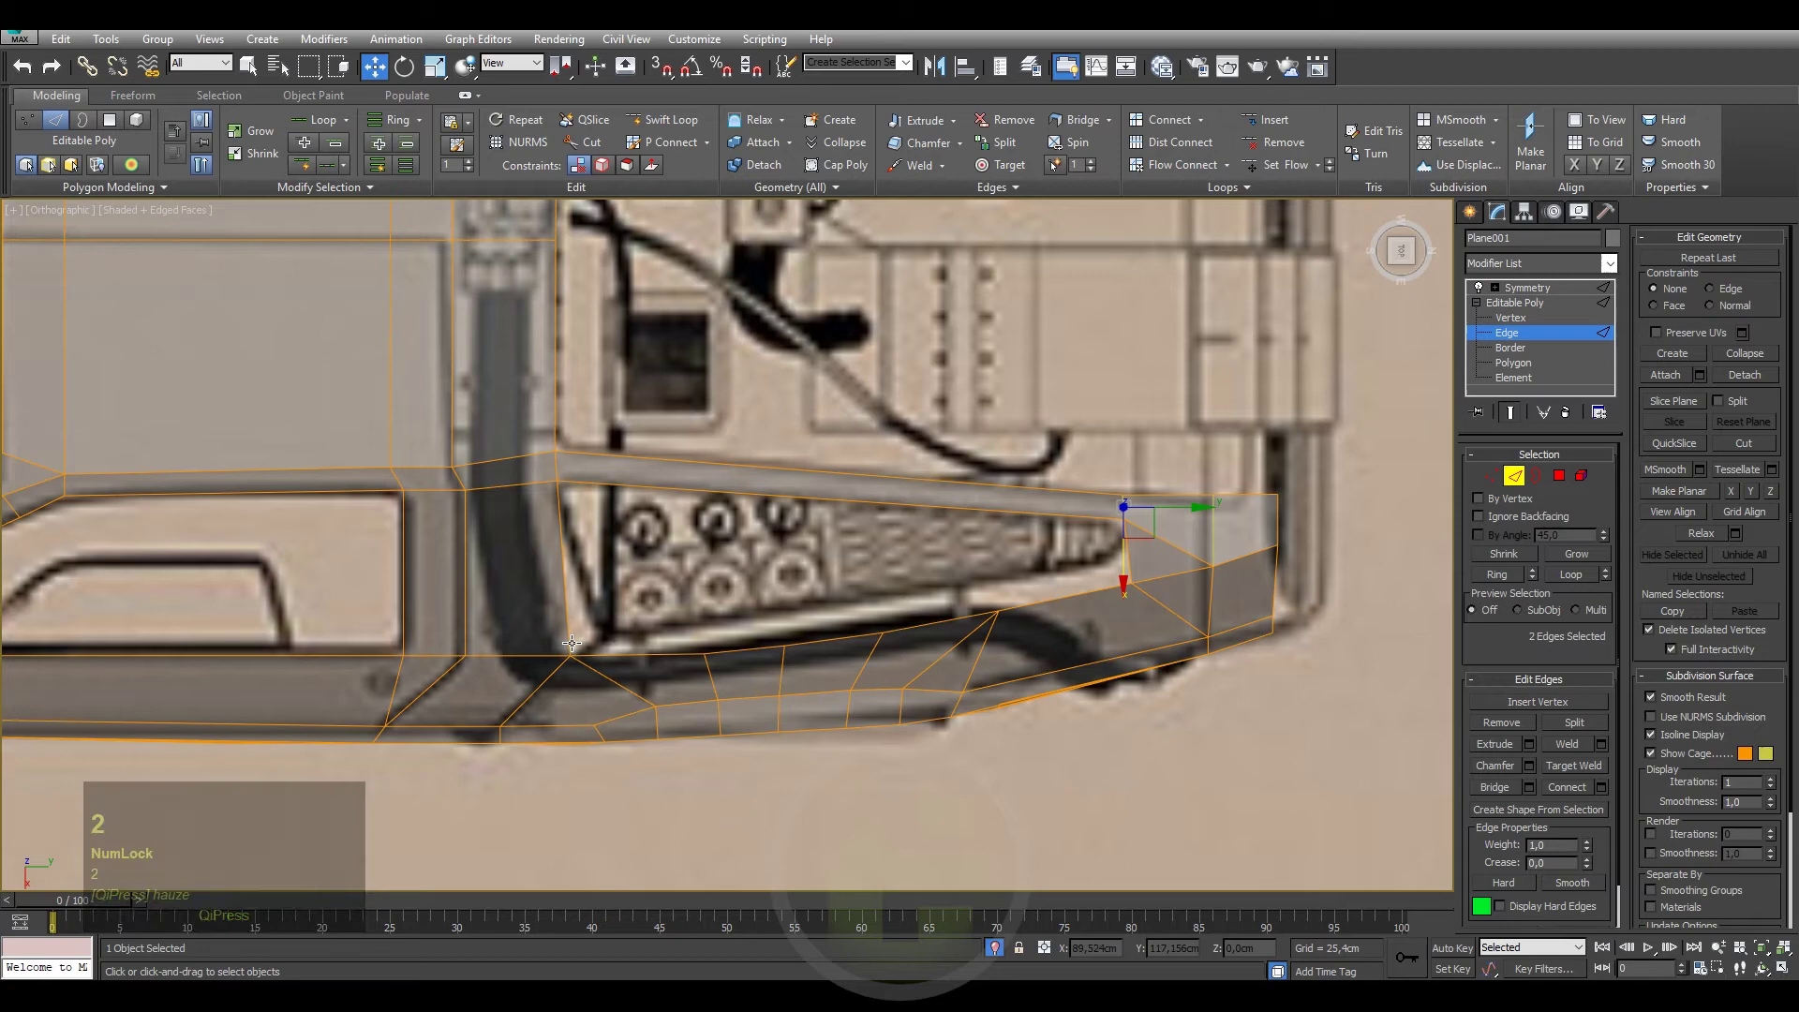
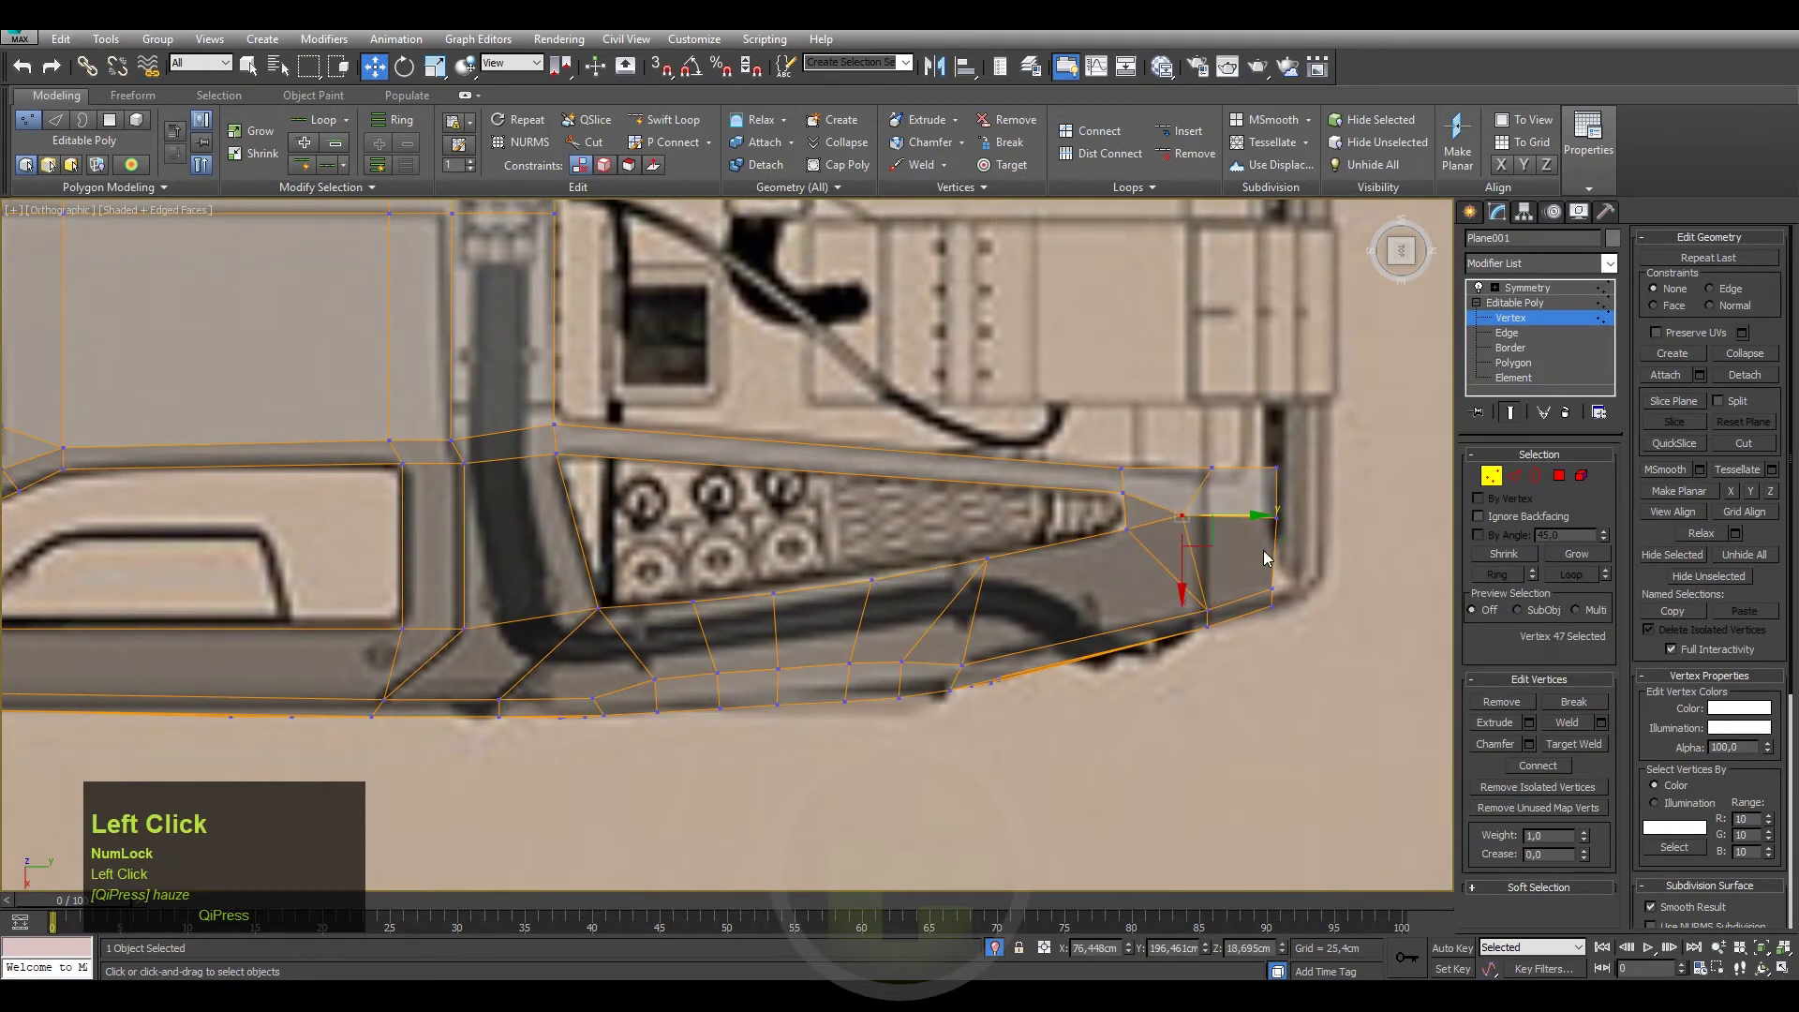
key(ctrl+z)
click(1306, 503)
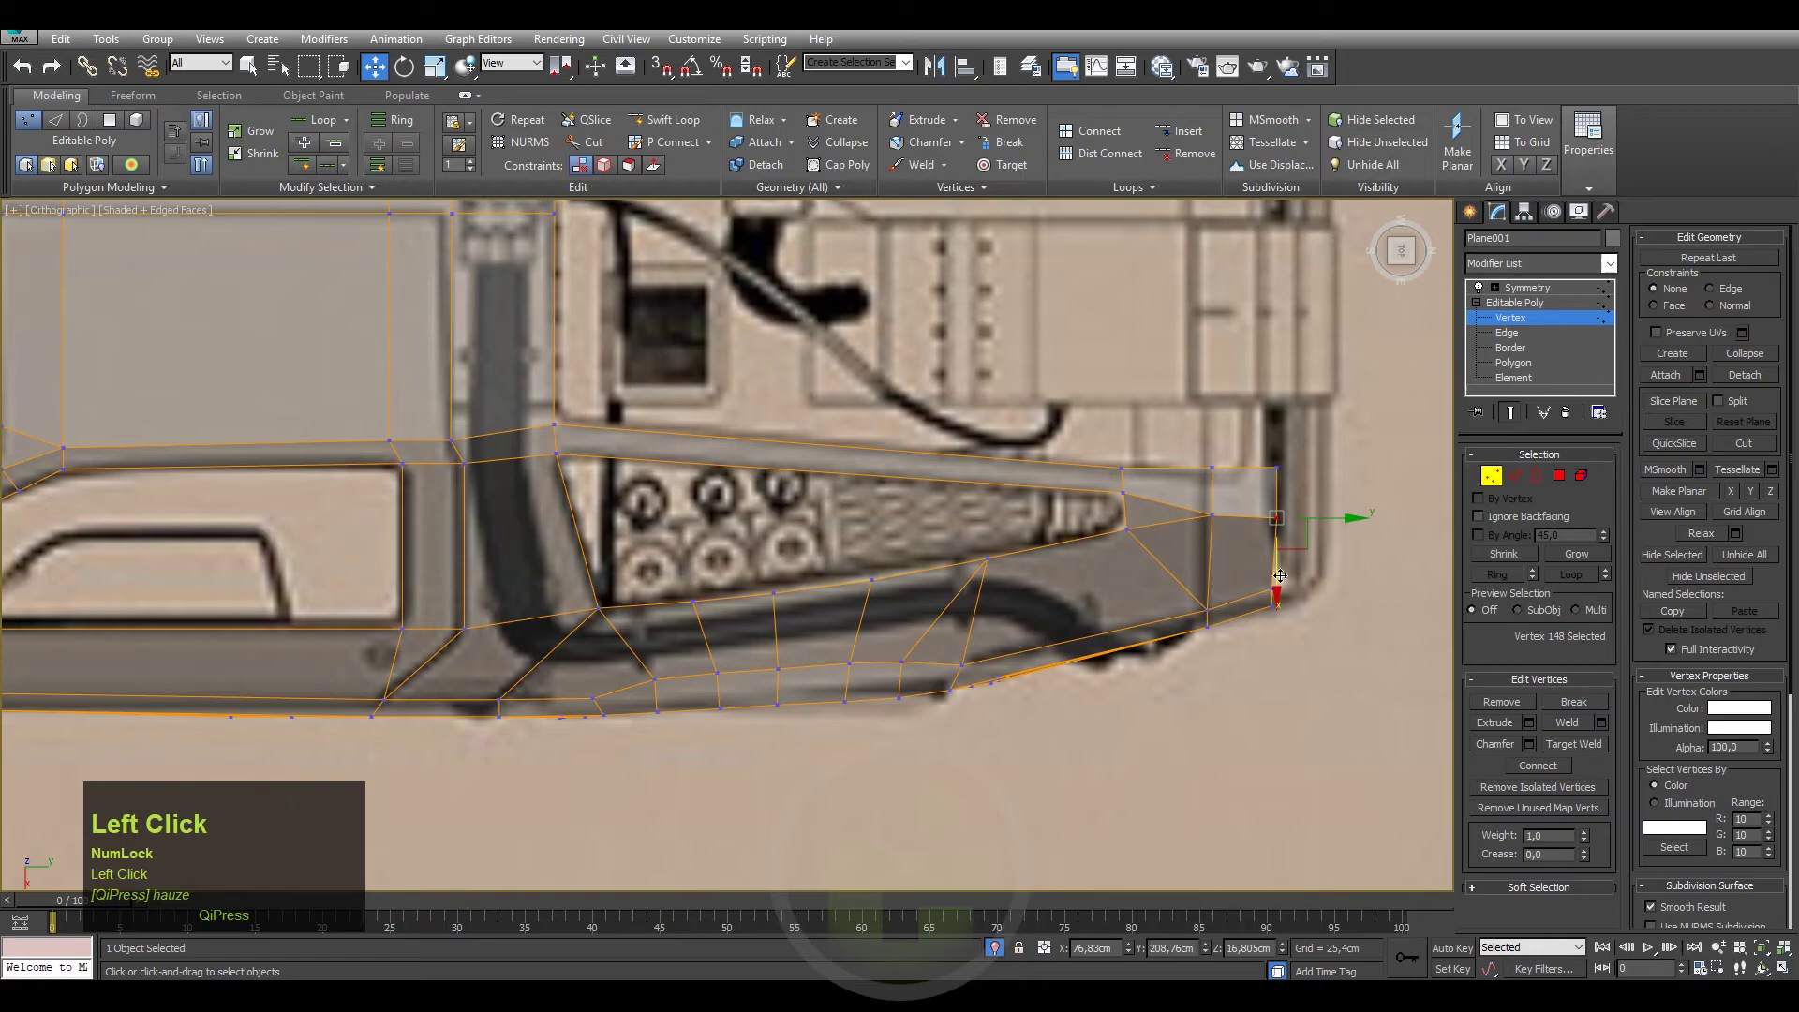
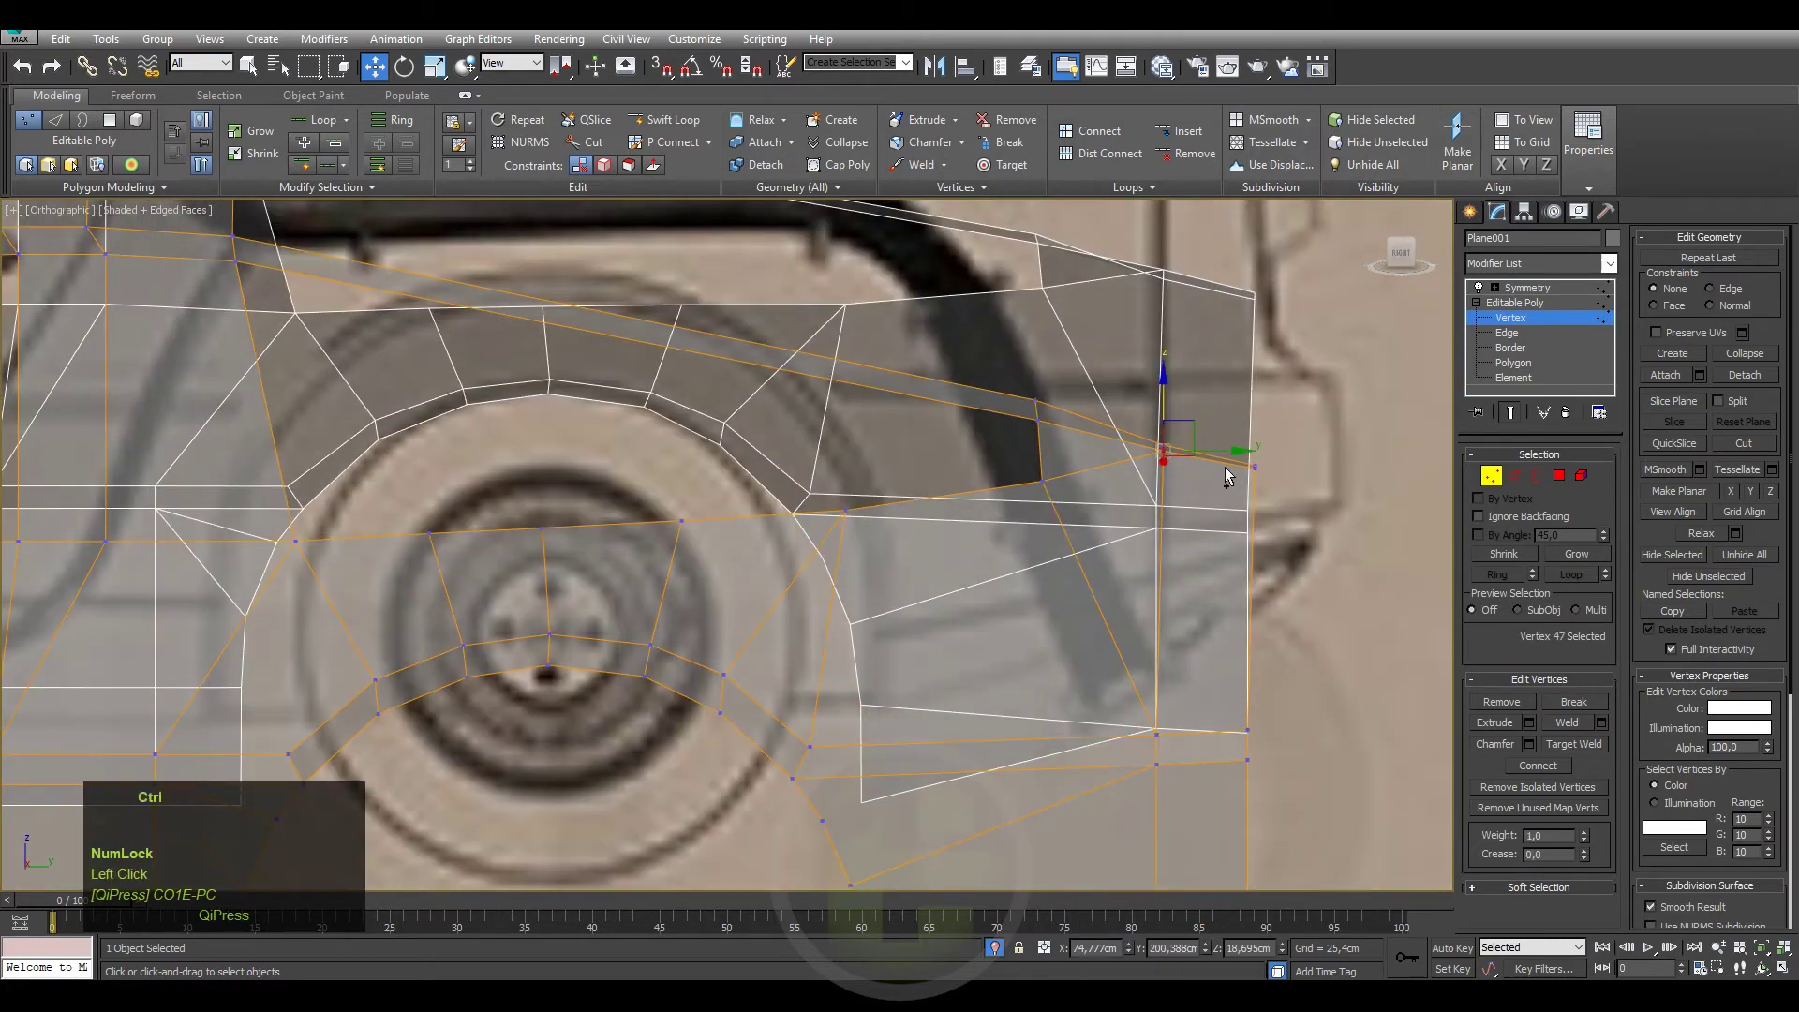
Select the two vertices at the louvre panel's rear corner in the side view.
click(1256, 467)
middle_click(1235, 400)
drag(1403, 260, 1119, 444)
drag(1119, 445, 1404, 256)
click(1404, 256)
middle_click(1078, 402)
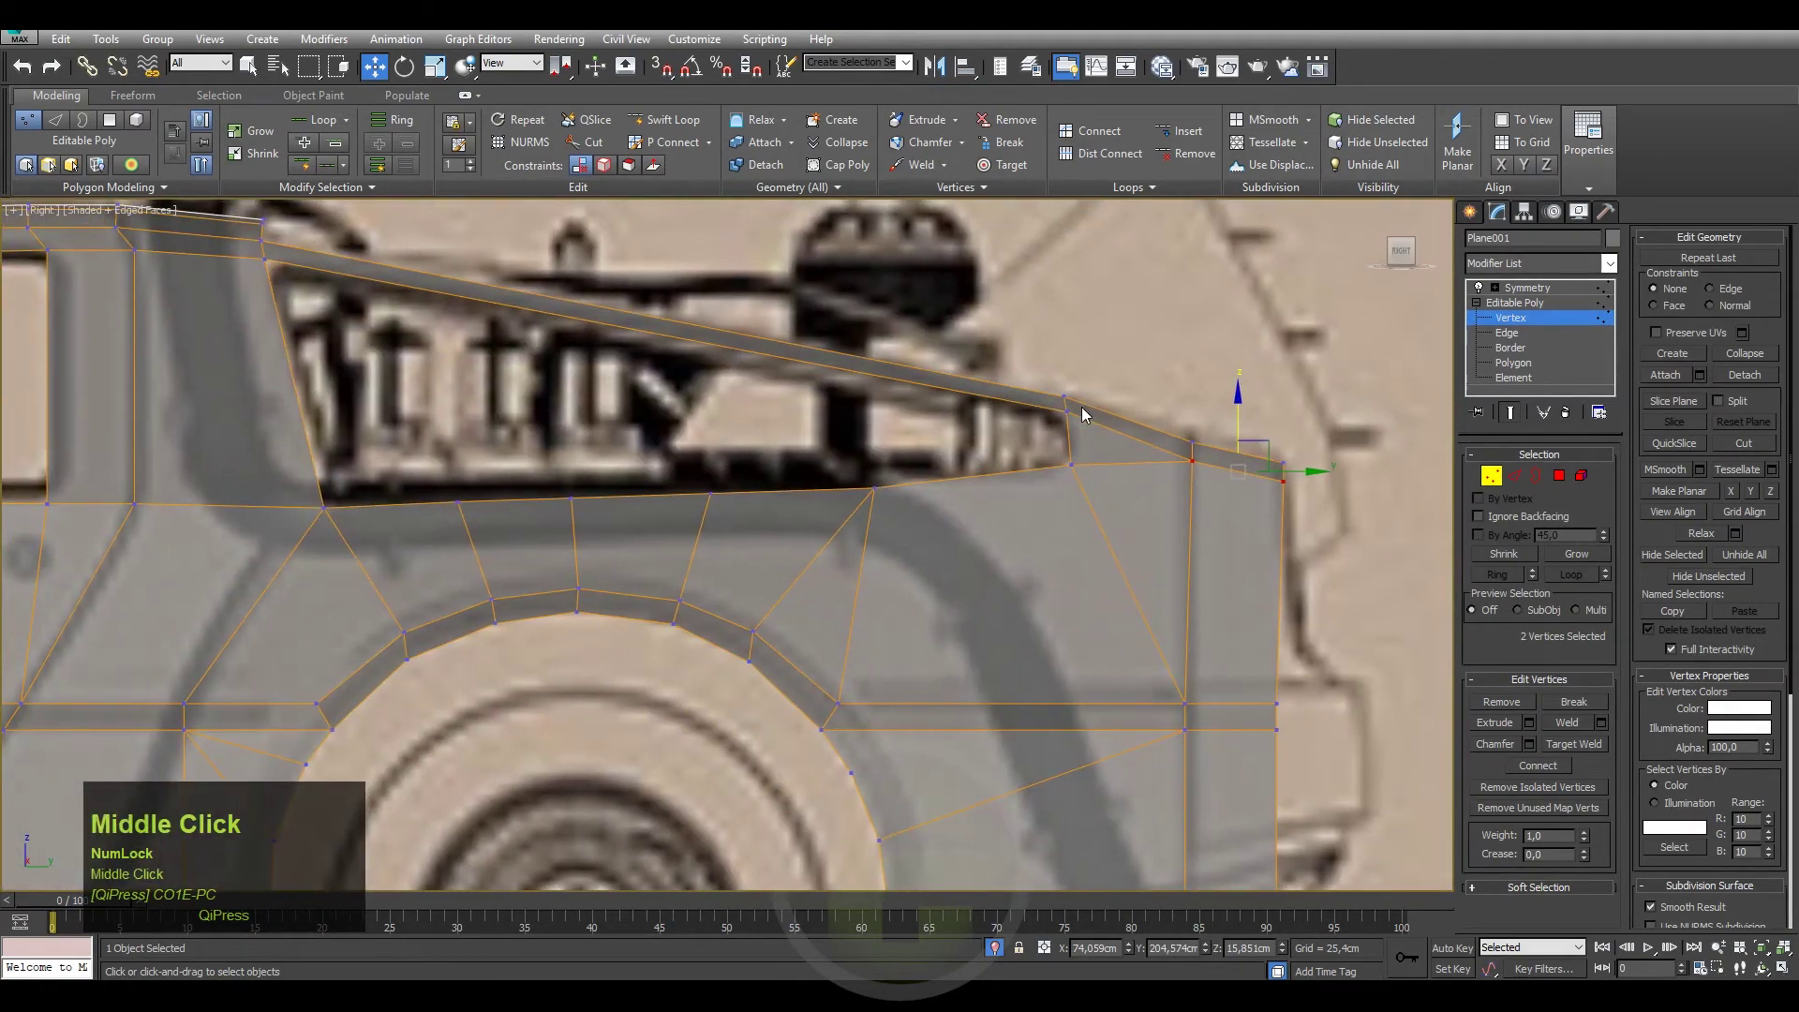
click(1069, 407)
click(1067, 459)
Chamfer the two corner vertices into a small face, then enable Target Weld.
click(1539, 748)
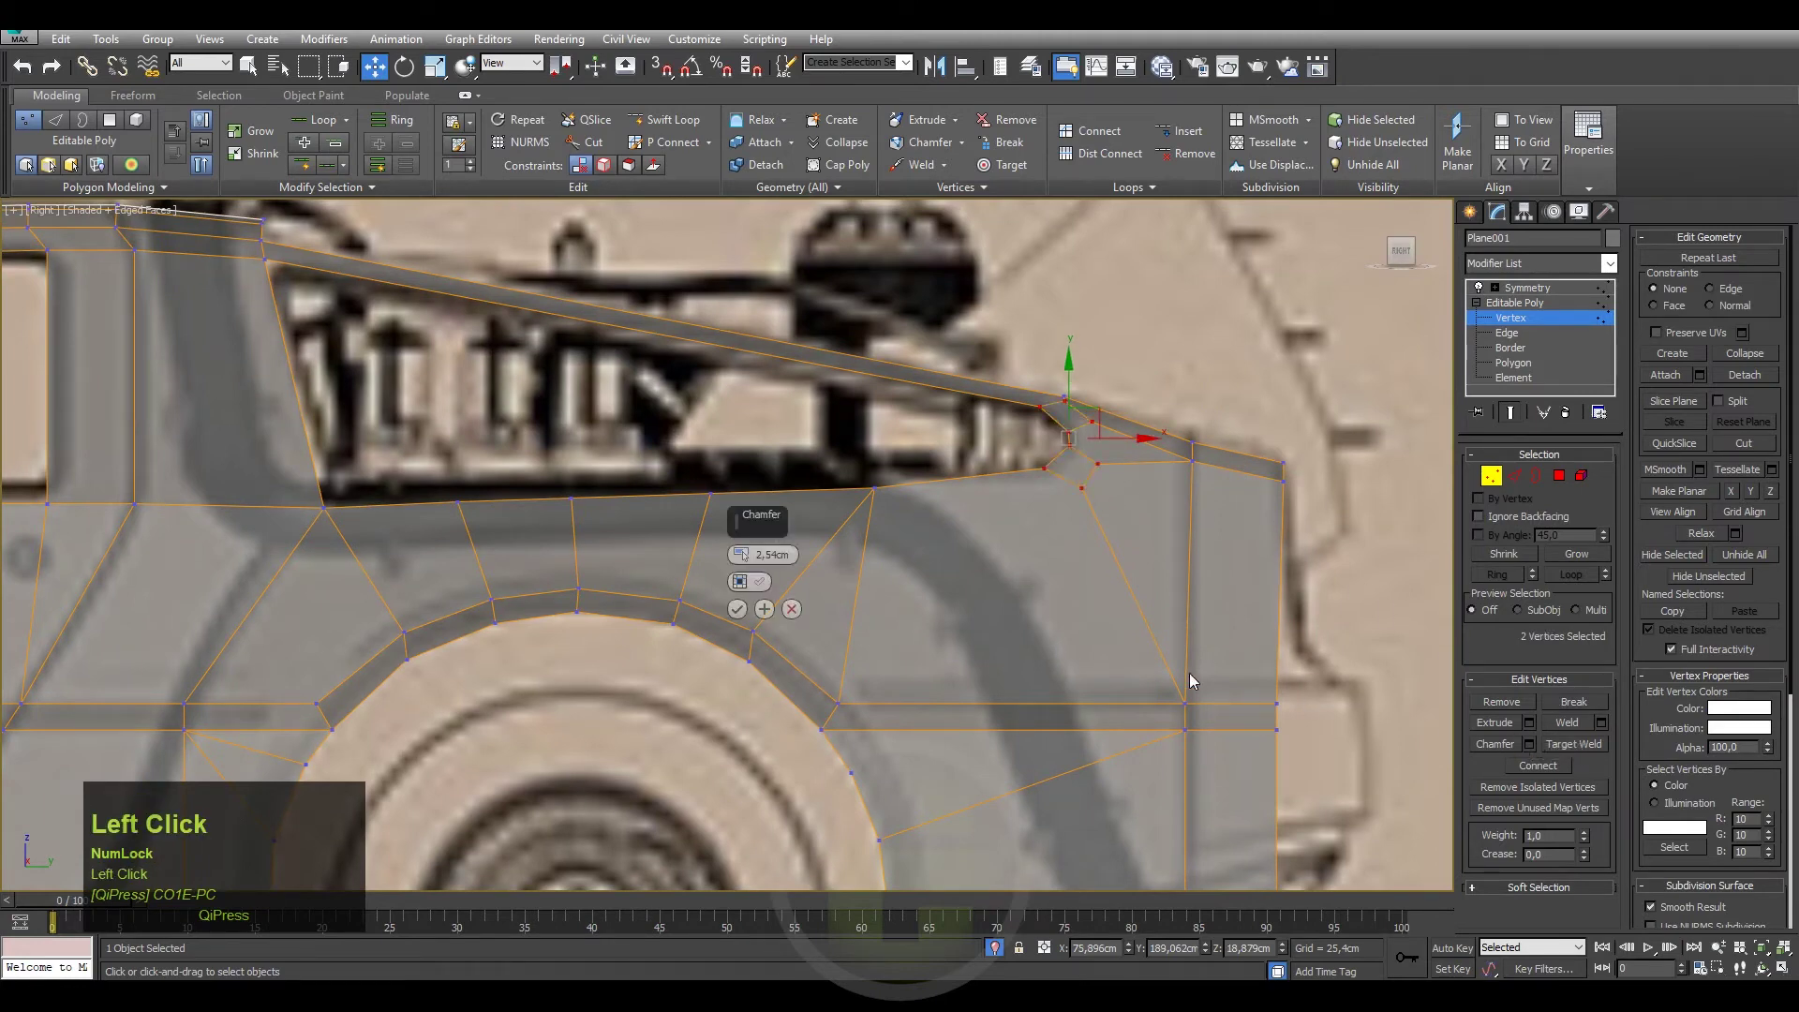
right_click(746, 565)
drag(747, 565, 741, 610)
text(11)
double_click(1048, 585)
right_click(1029, 562)
click(930, 685)
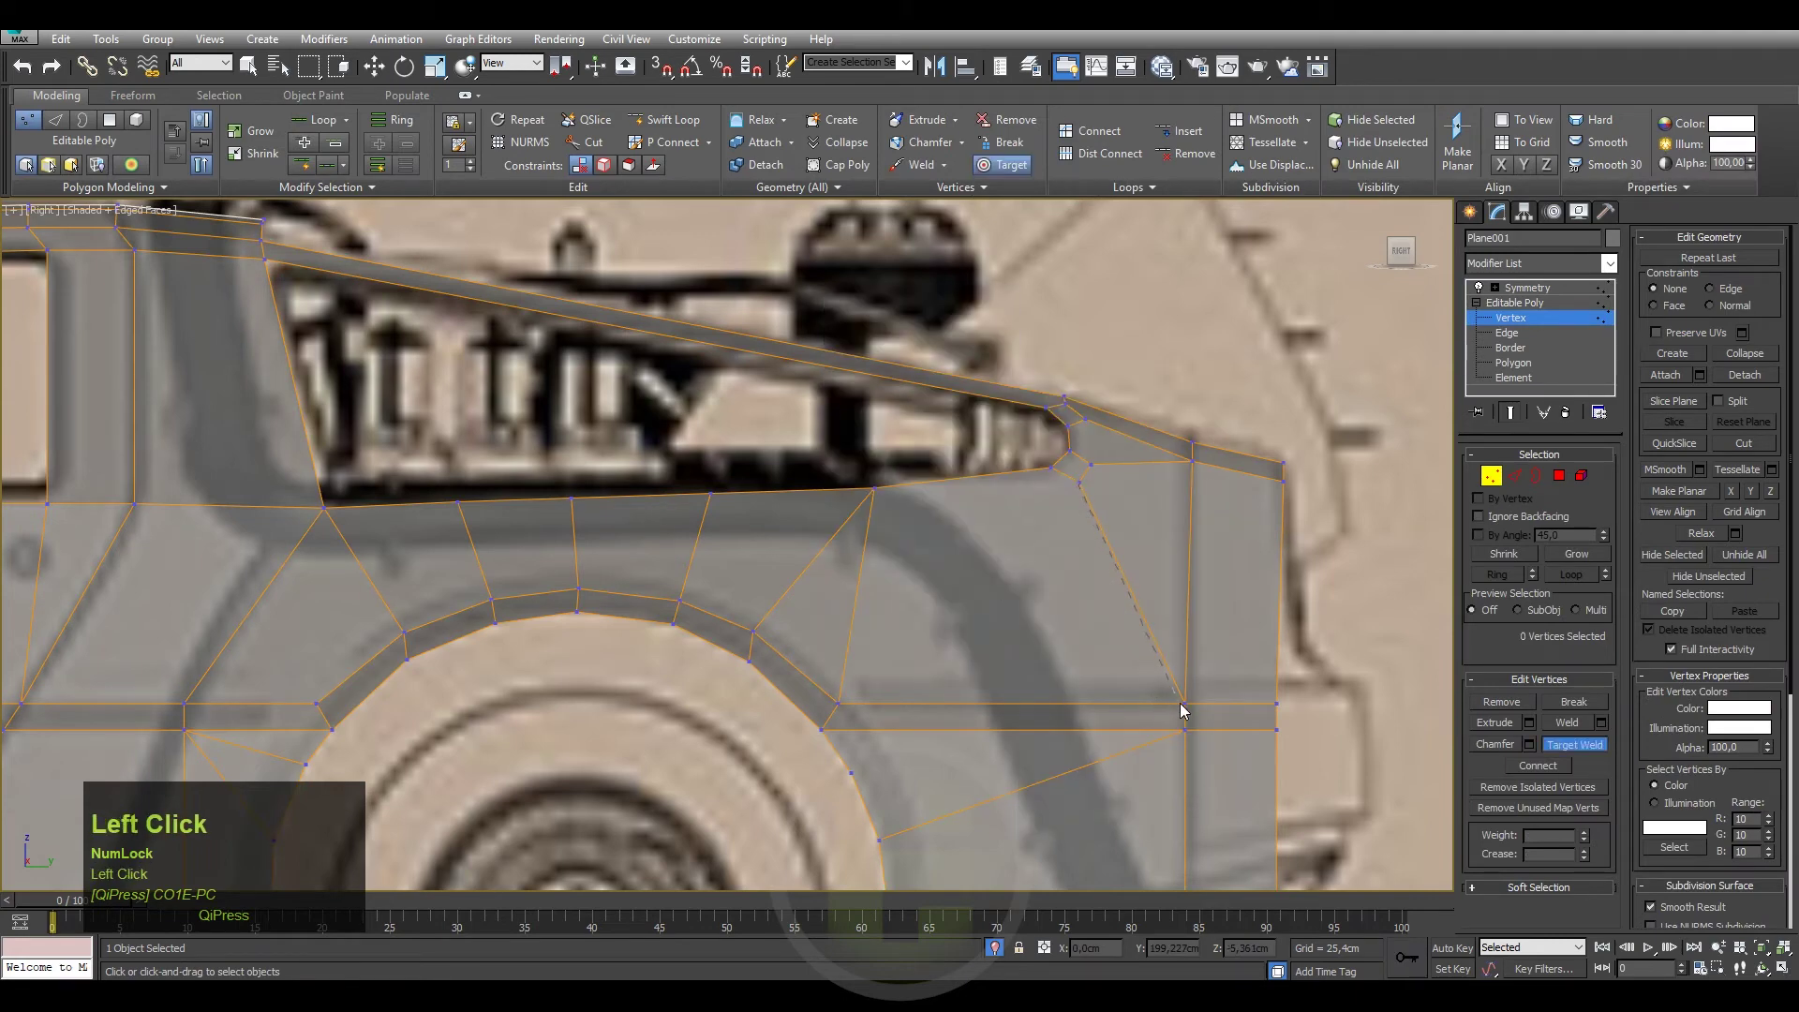
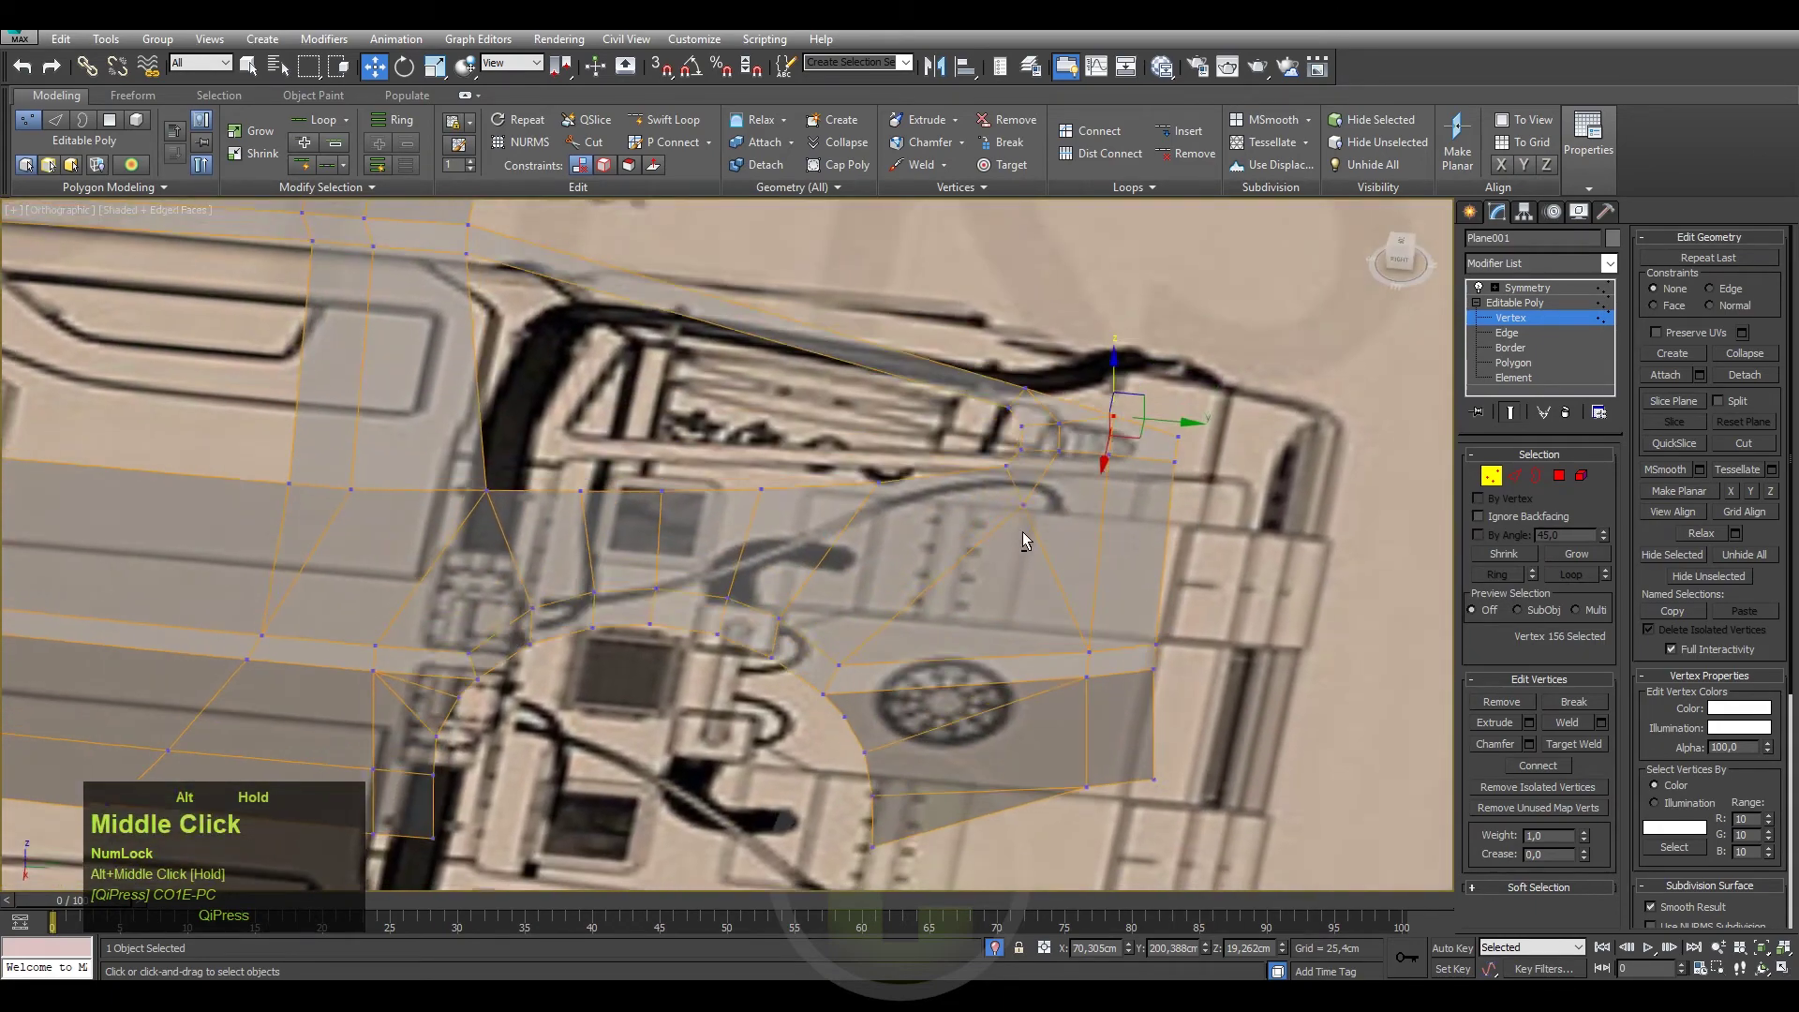
Start the Cut tool from a rear deck vertex to add edges across the rear panel.
click(972, 540)
right_click(972, 540)
click(882, 360)
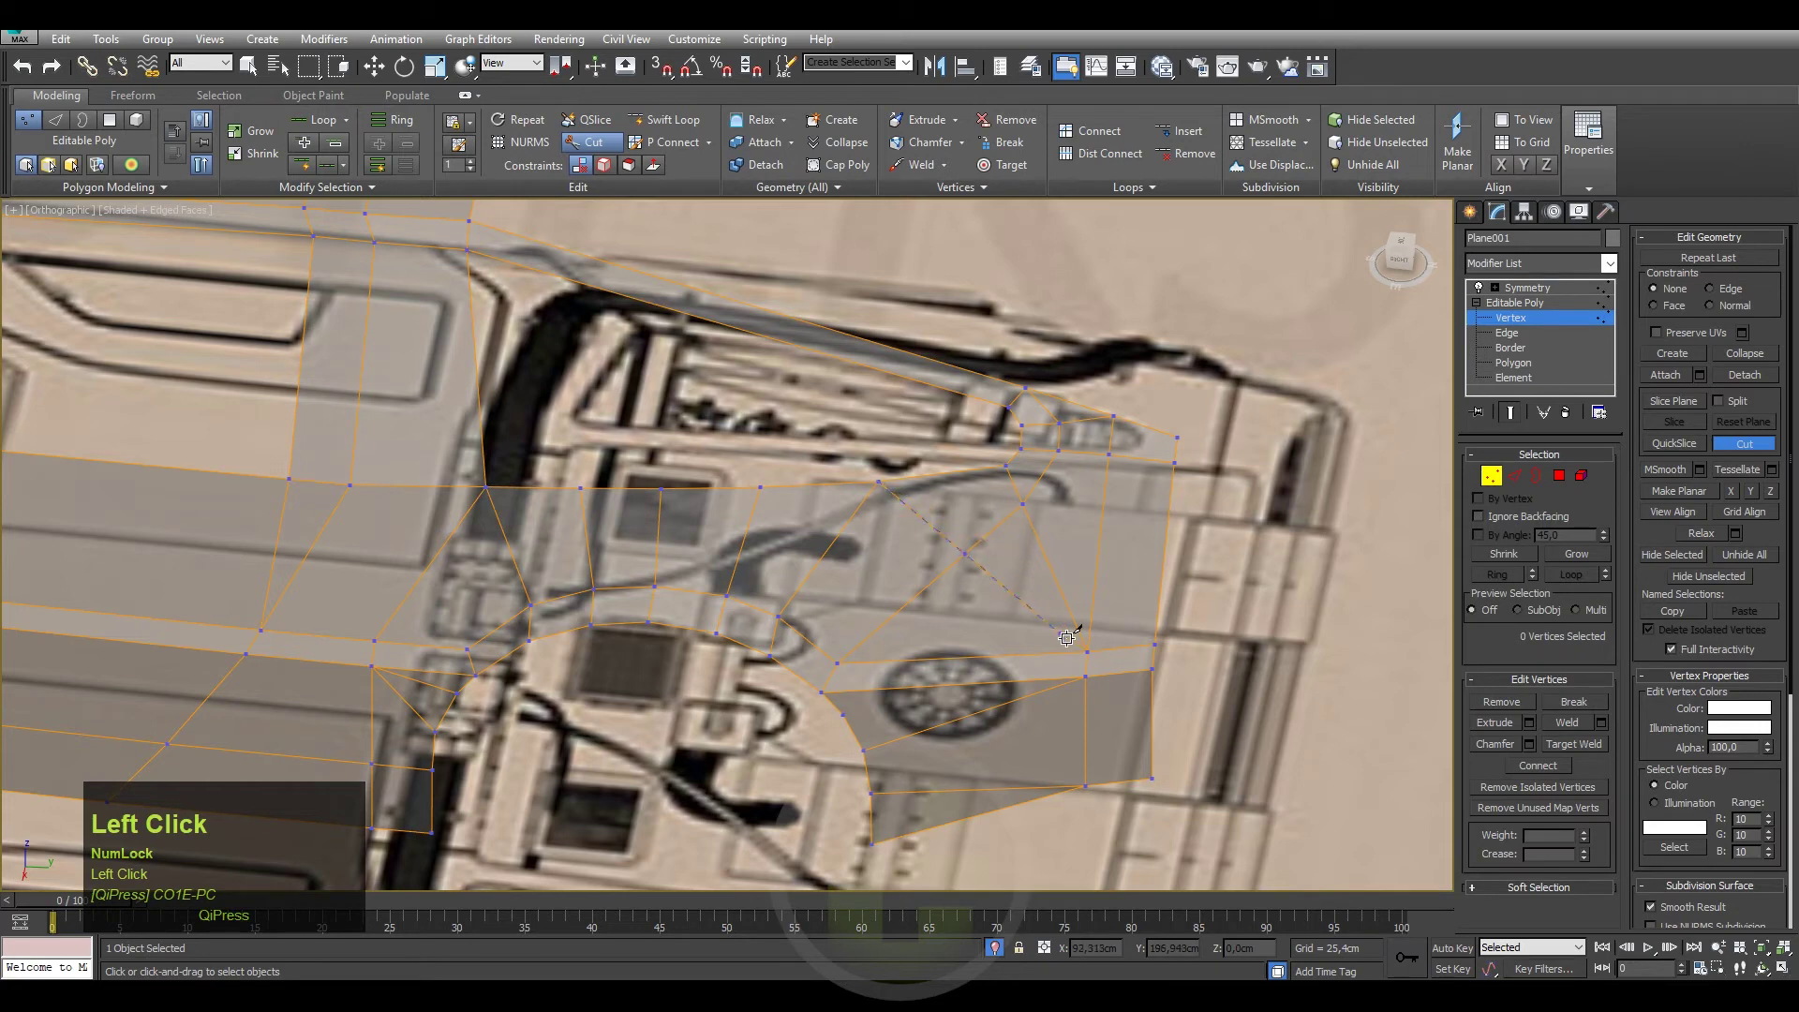
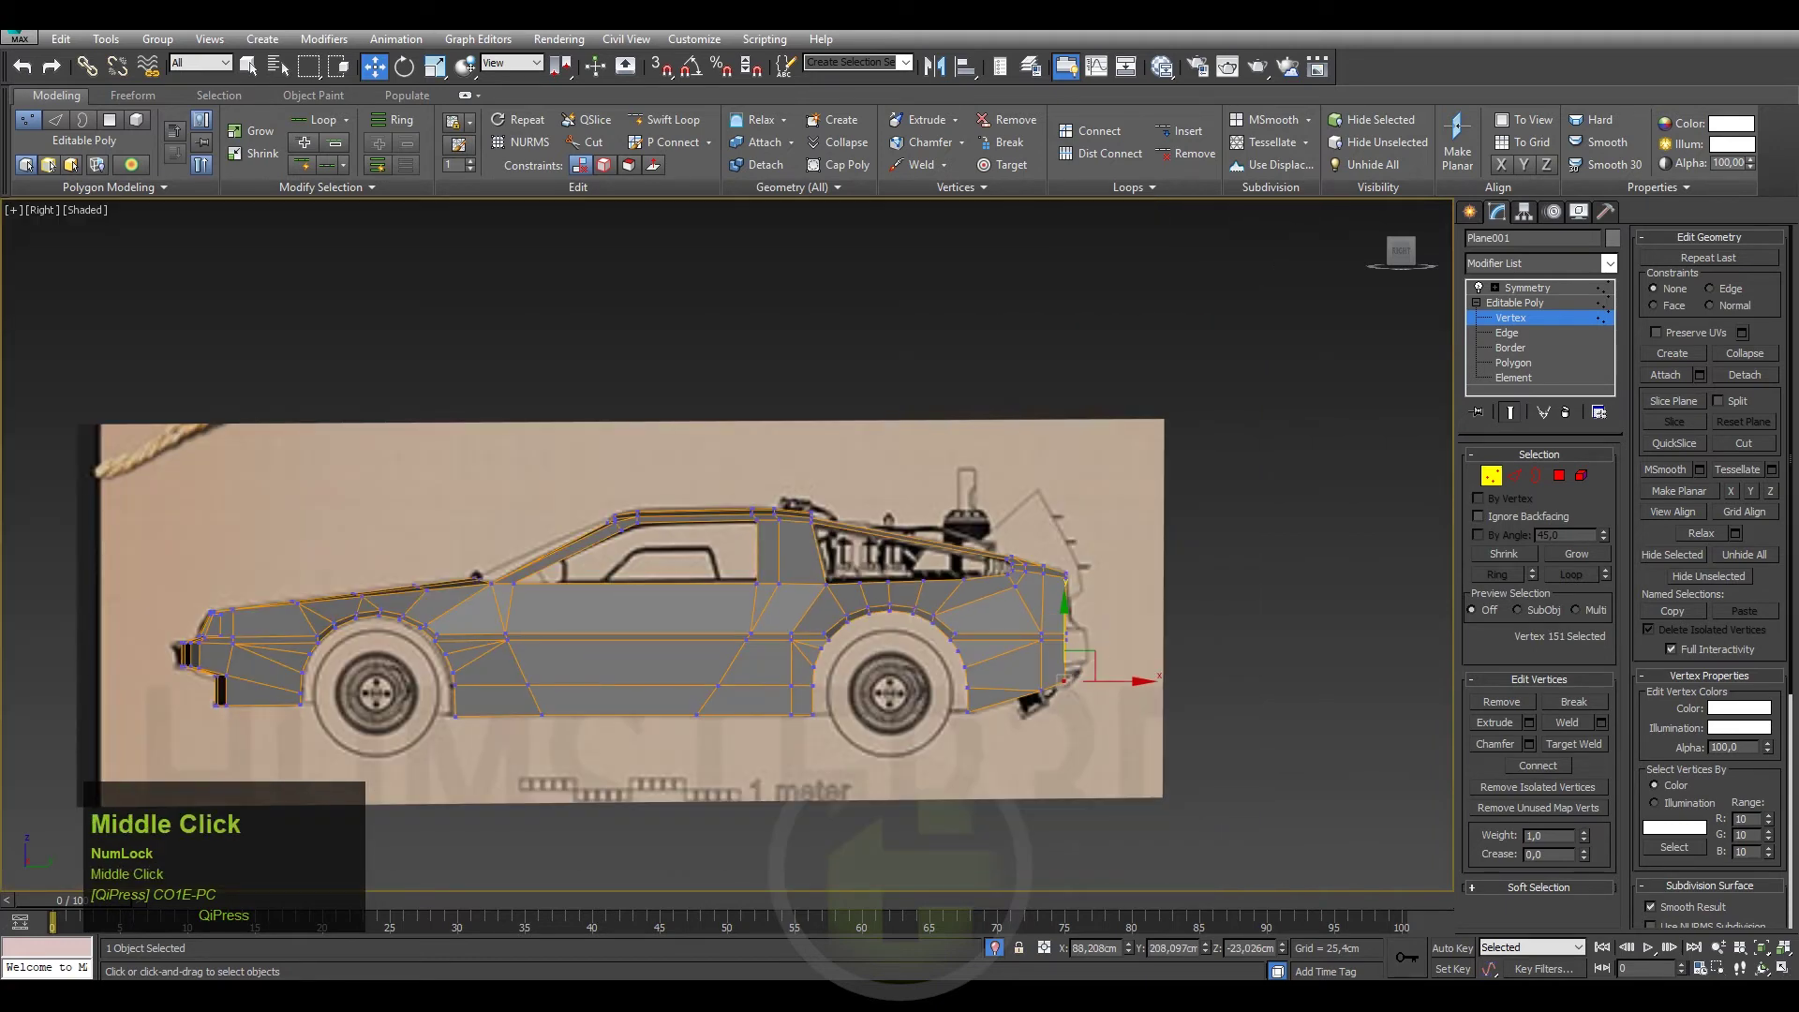
Zoom in on the rear wheel arch and toggle see-through display with Alt+X.
scroll(up, 3)
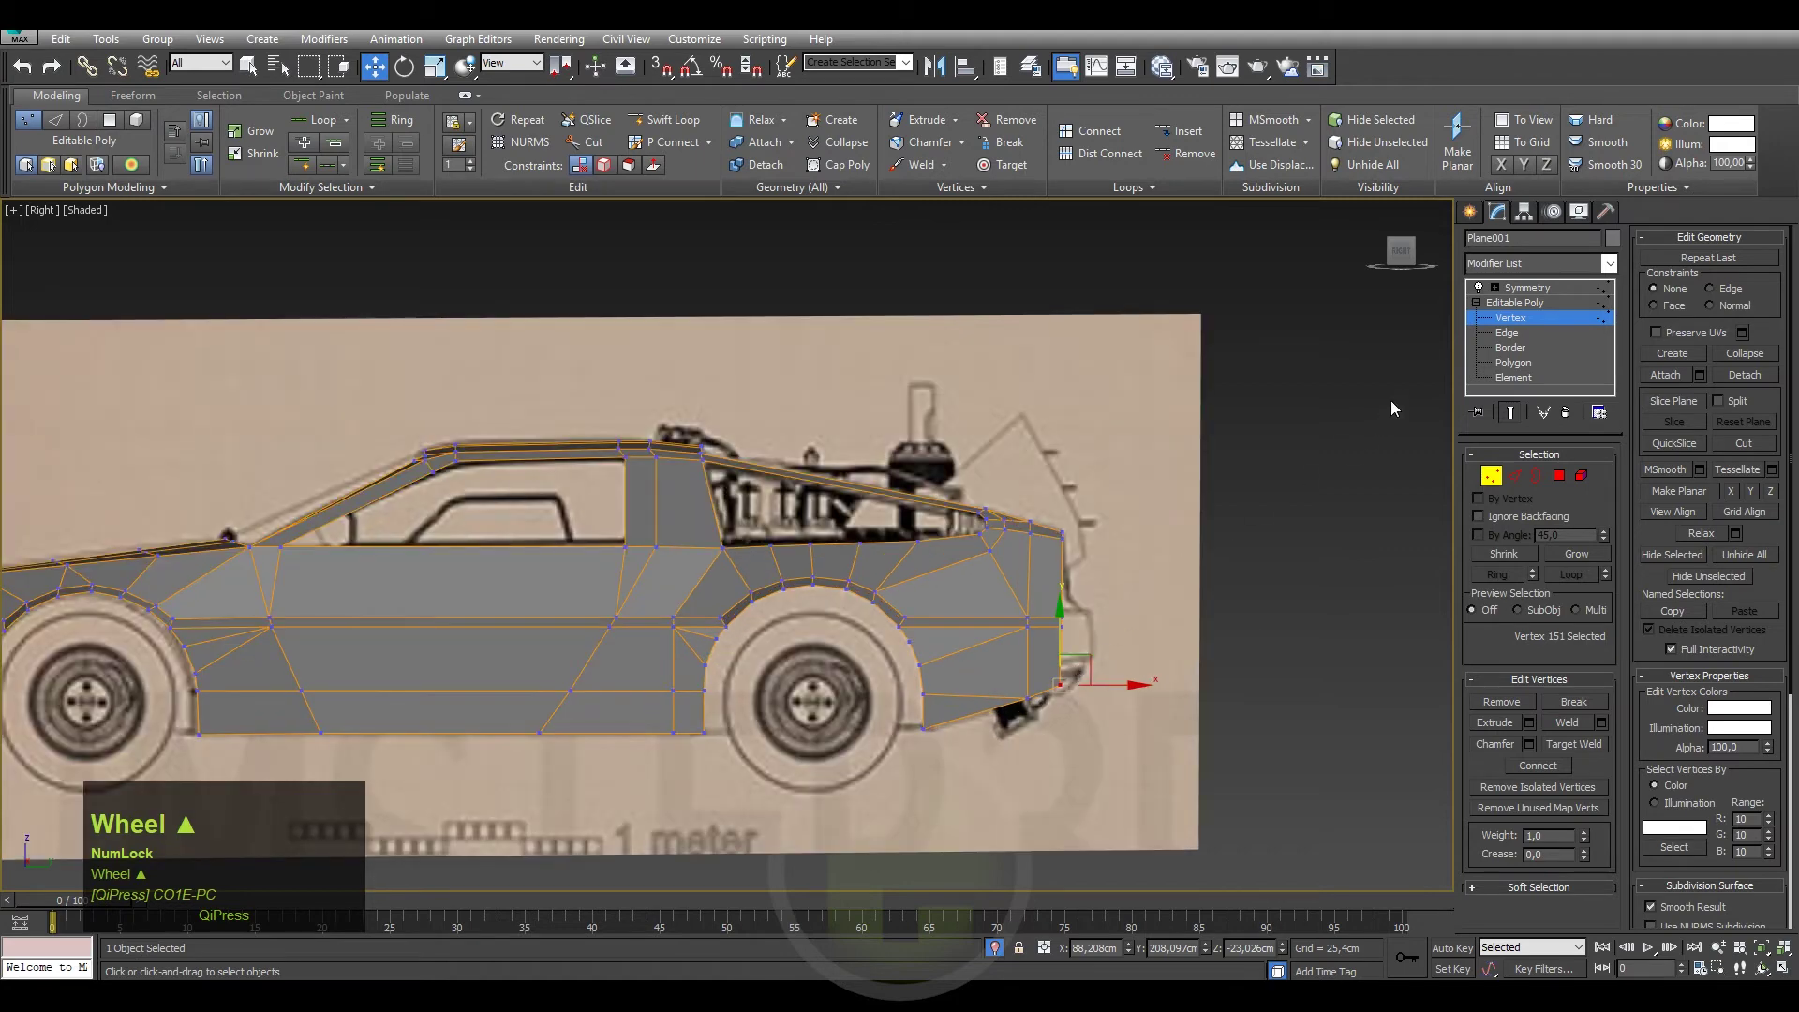
scroll(up, 3)
drag(1128, 618, 1134, 723)
middle_click(1135, 723)
key(alt+x)
drag(1217, 637, 1217, 614)
middle_click(1217, 615)
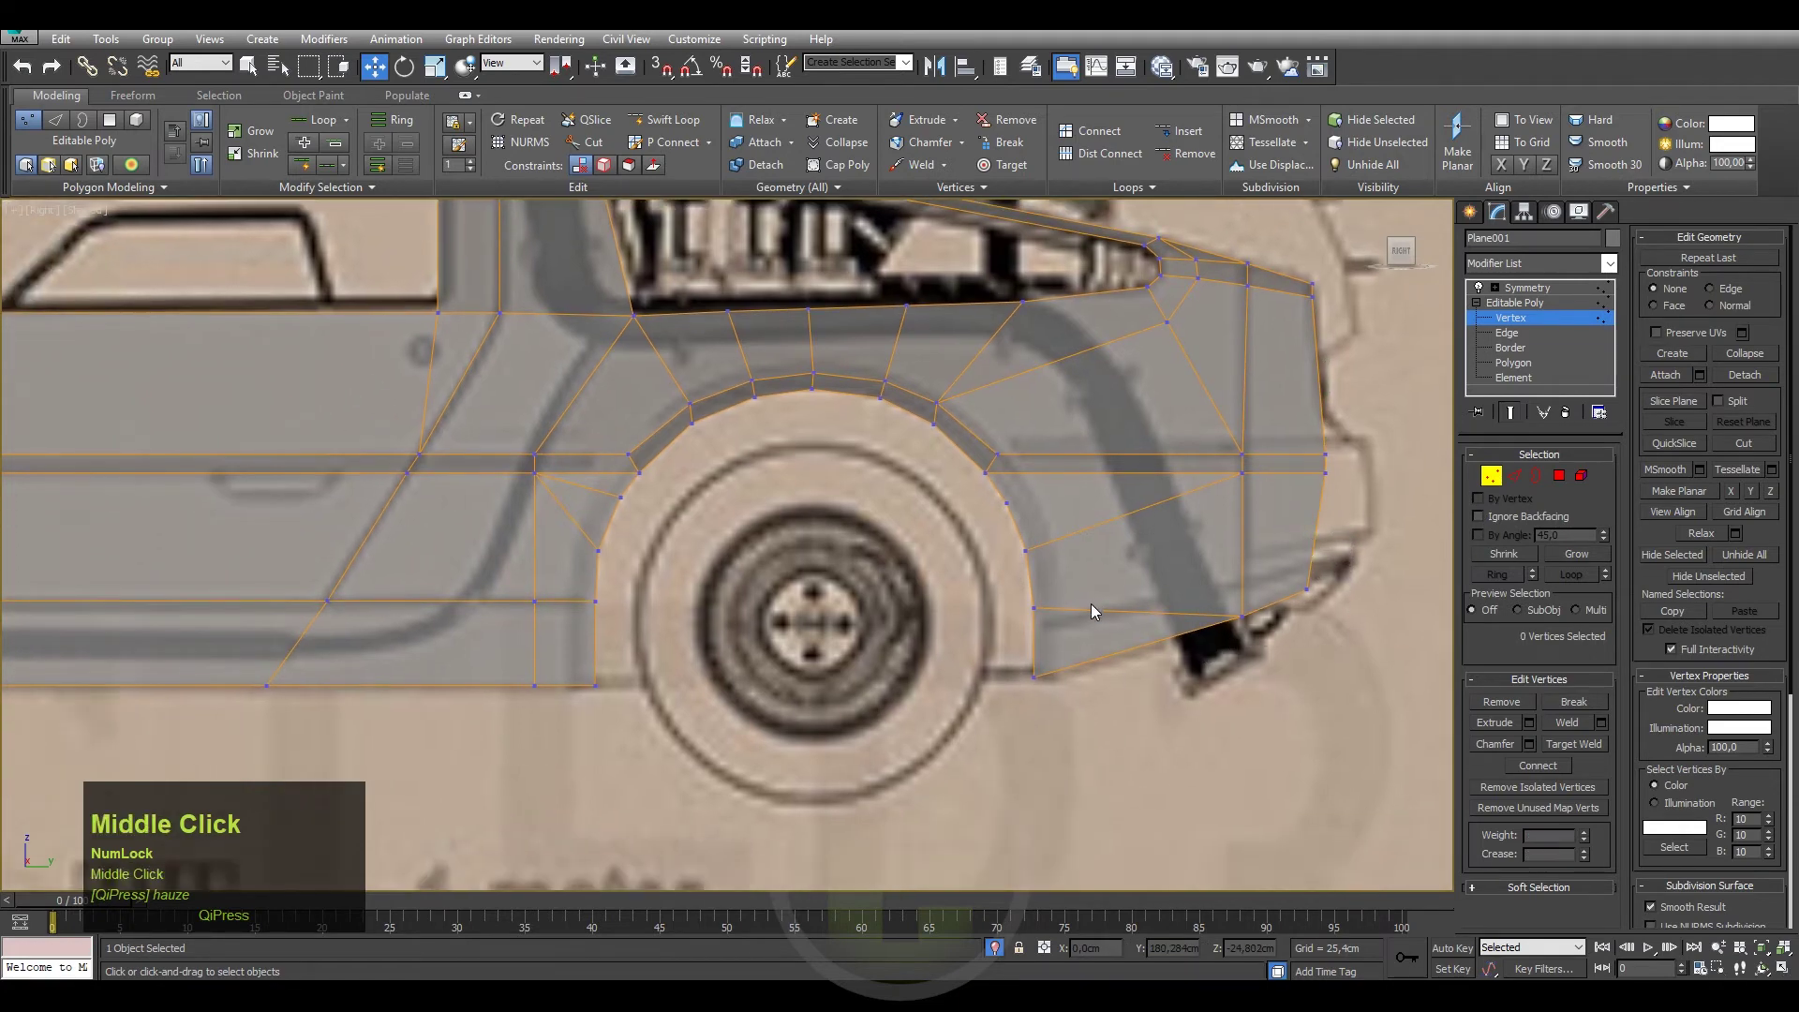
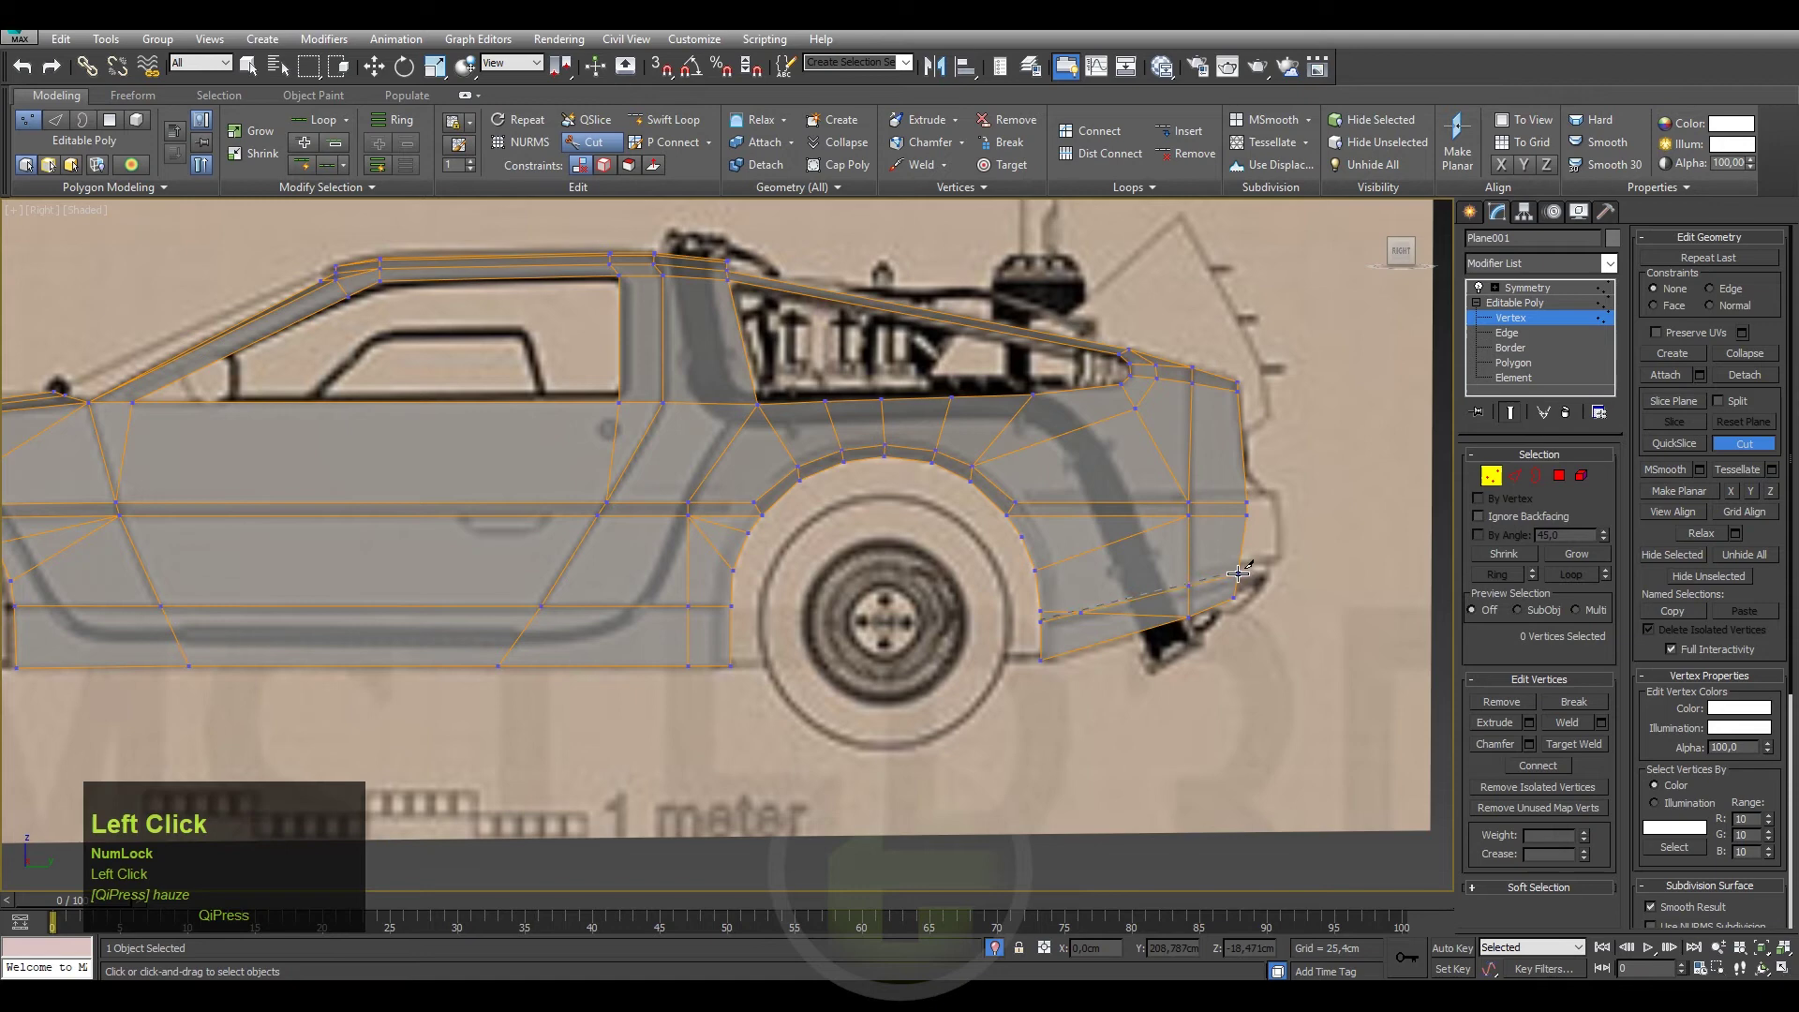
Activate Target Weld to join stray vertices near the rear panel edges.
right_click(1033, 578)
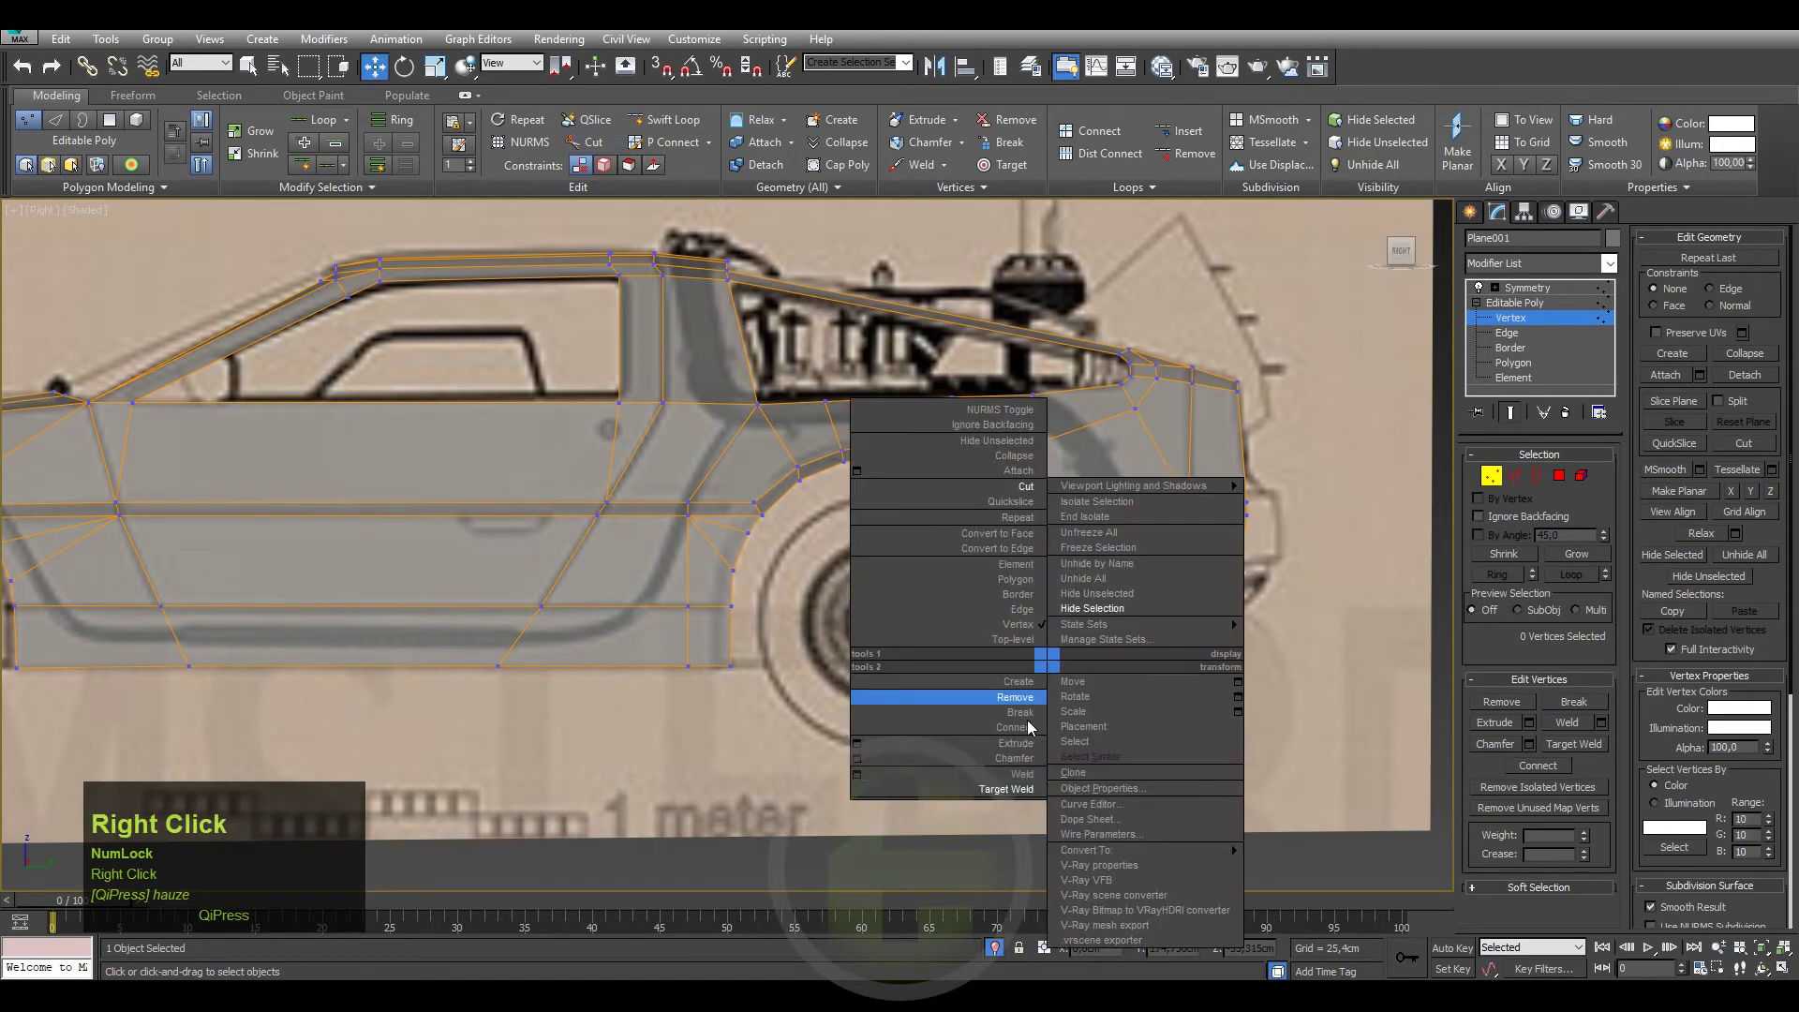
click(997, 795)
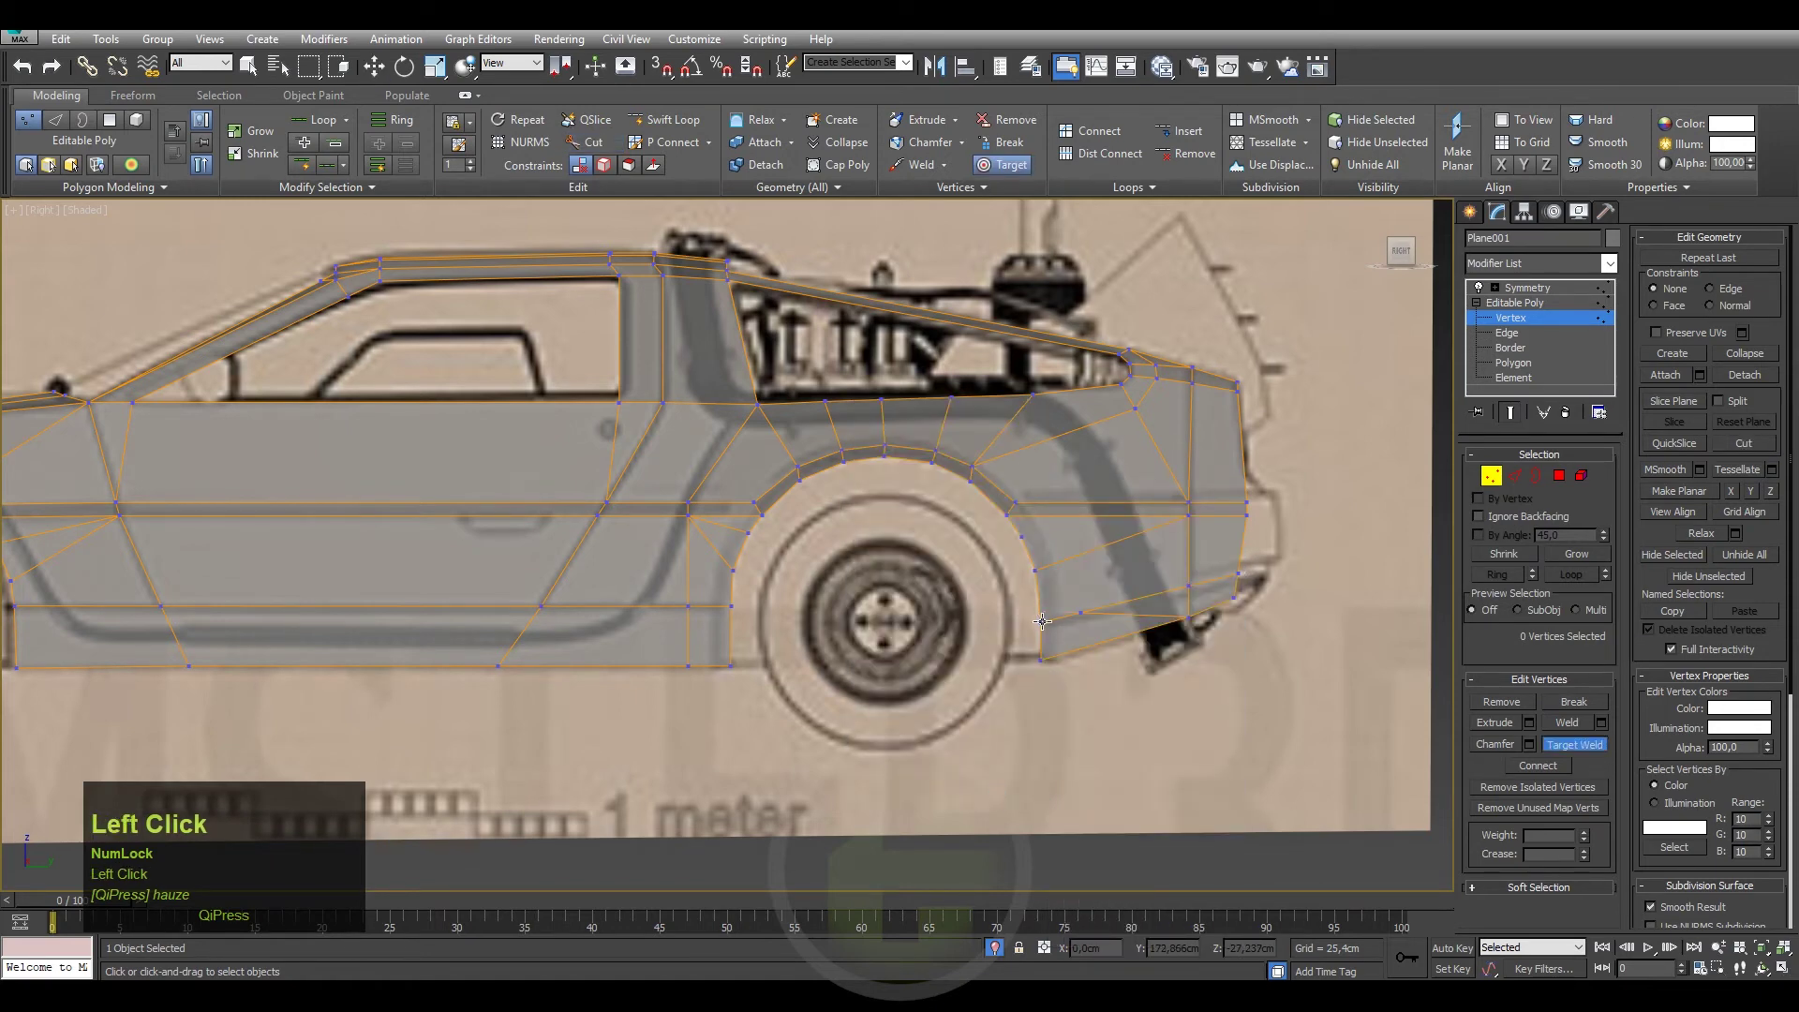
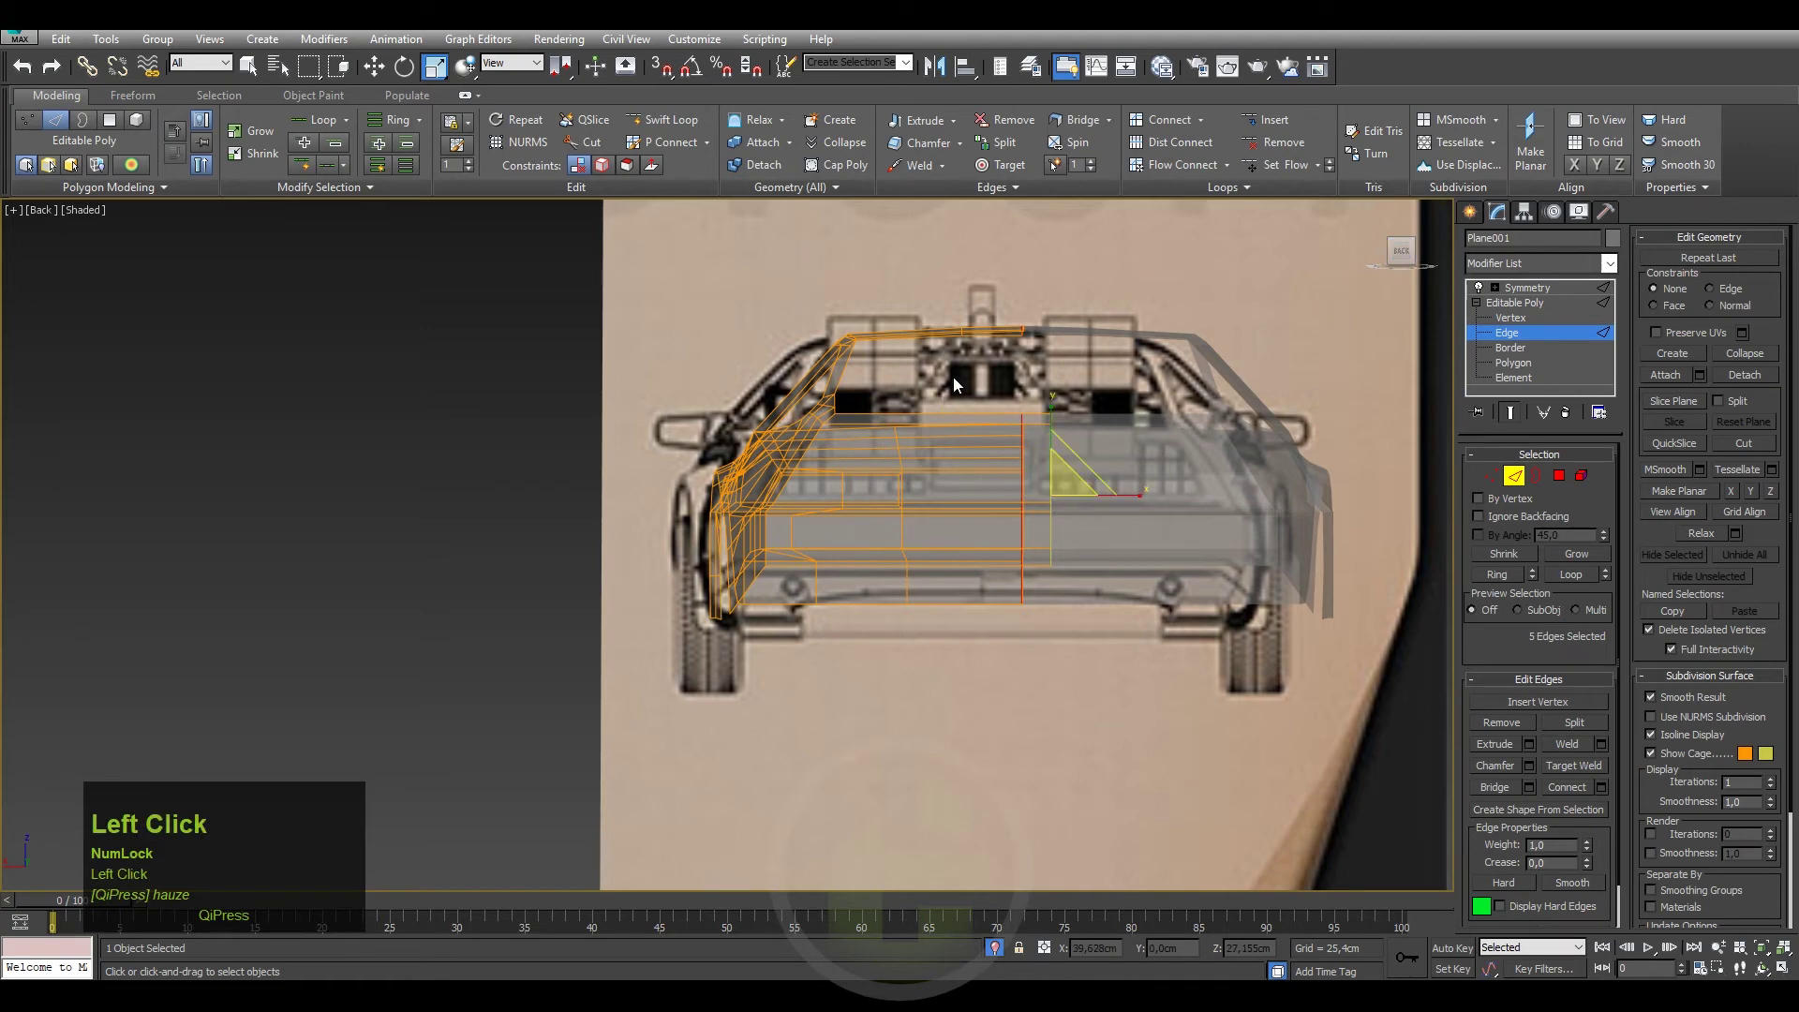
middle_click(957, 385)
Select the whole body shell element and bring up its Object Properties.
scroll(down, 3)
click(1472, 218)
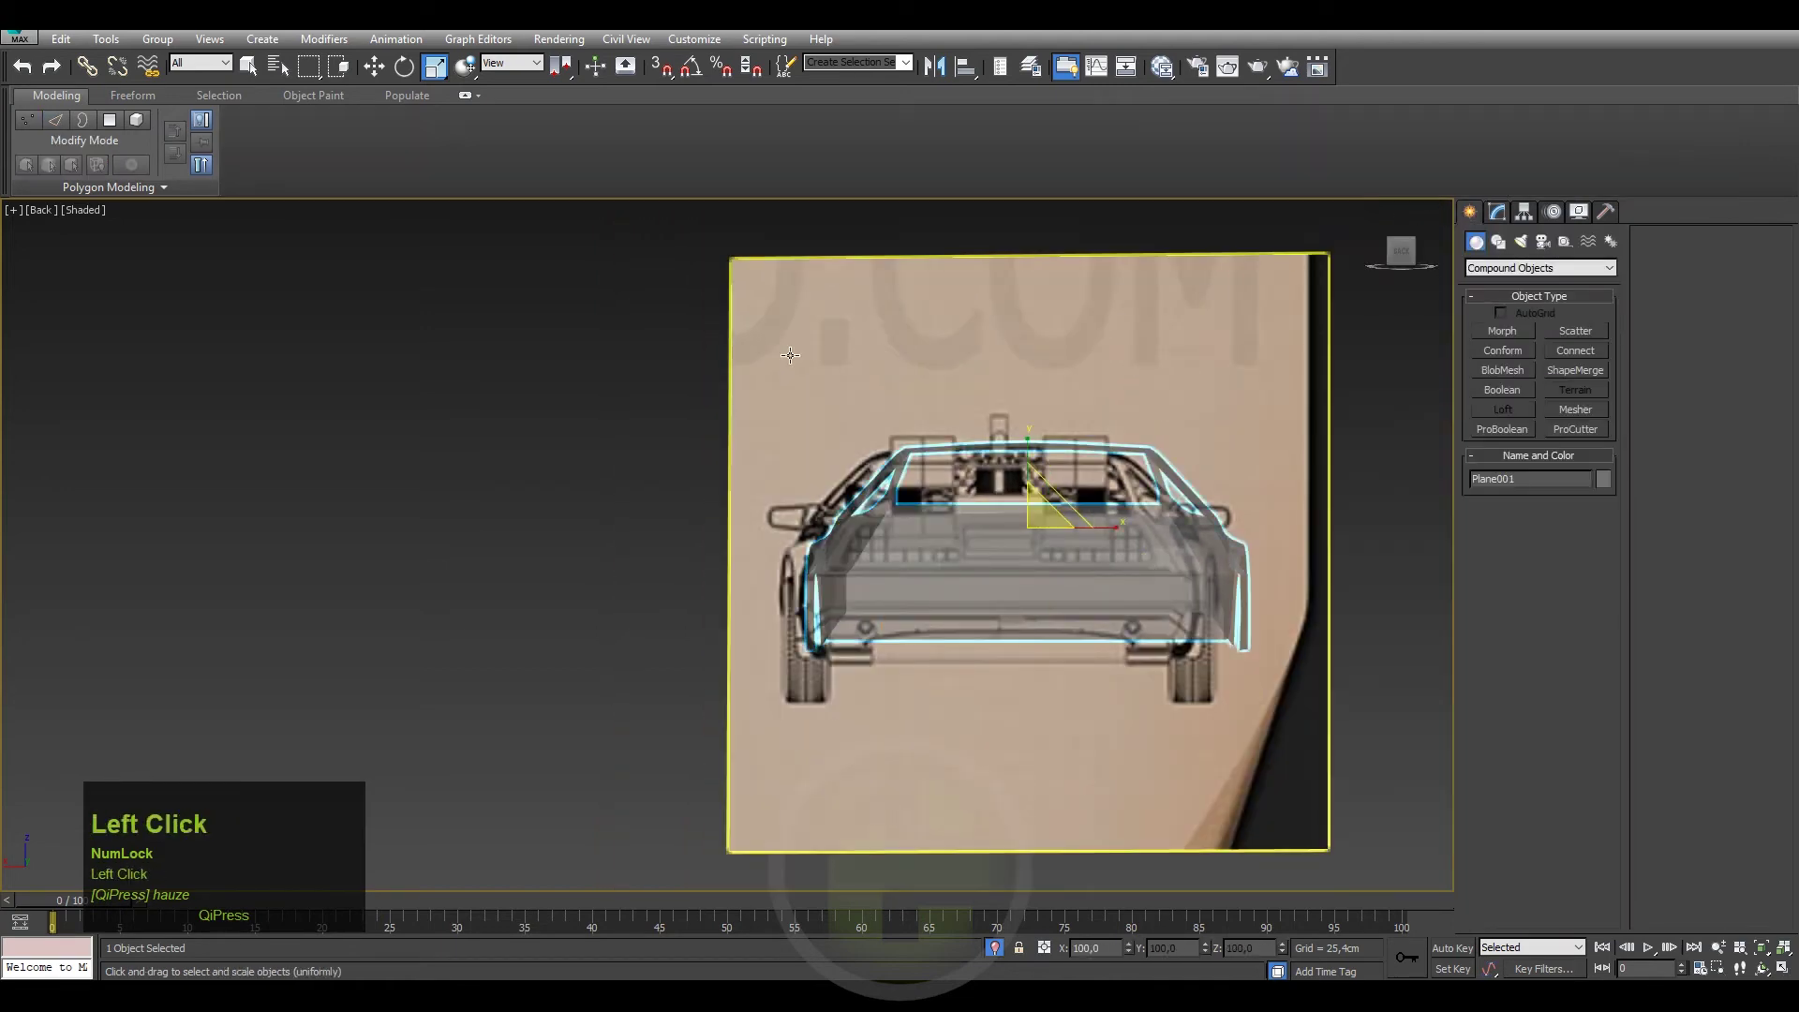
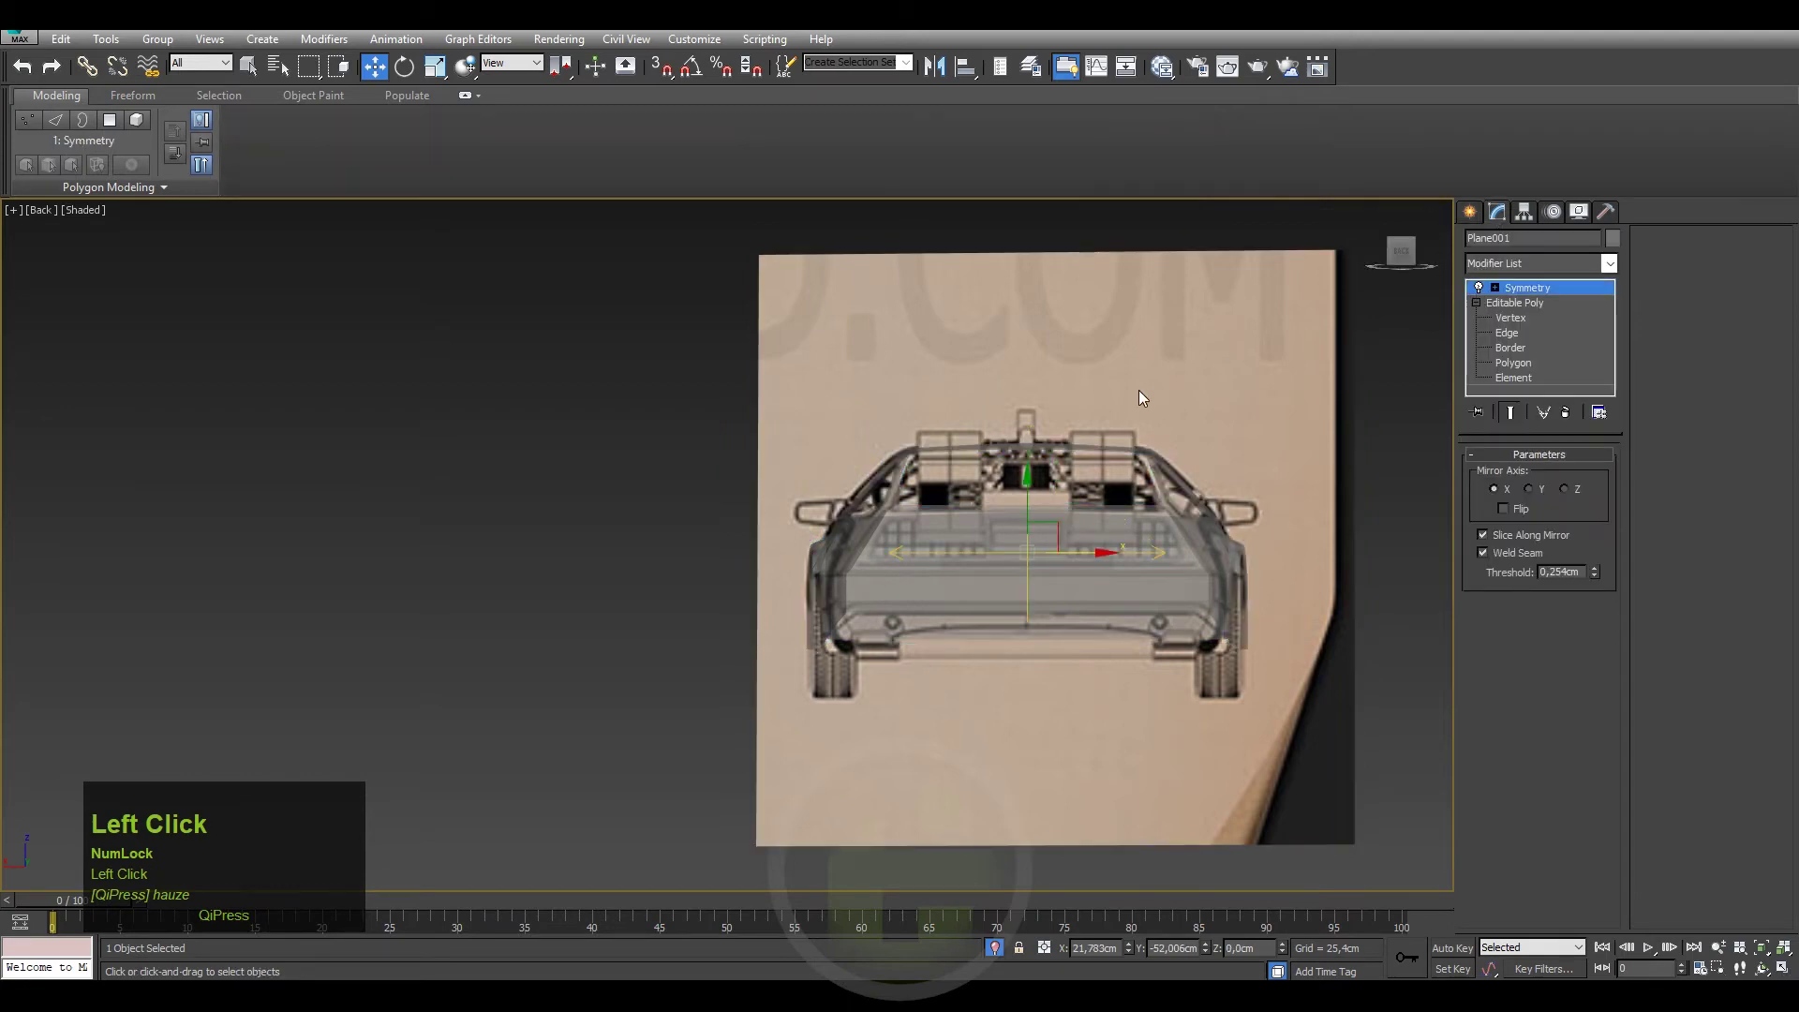
click(1140, 407)
drag(1138, 418, 1514, 381)
click(1514, 381)
right_click(927, 531)
click(958, 650)
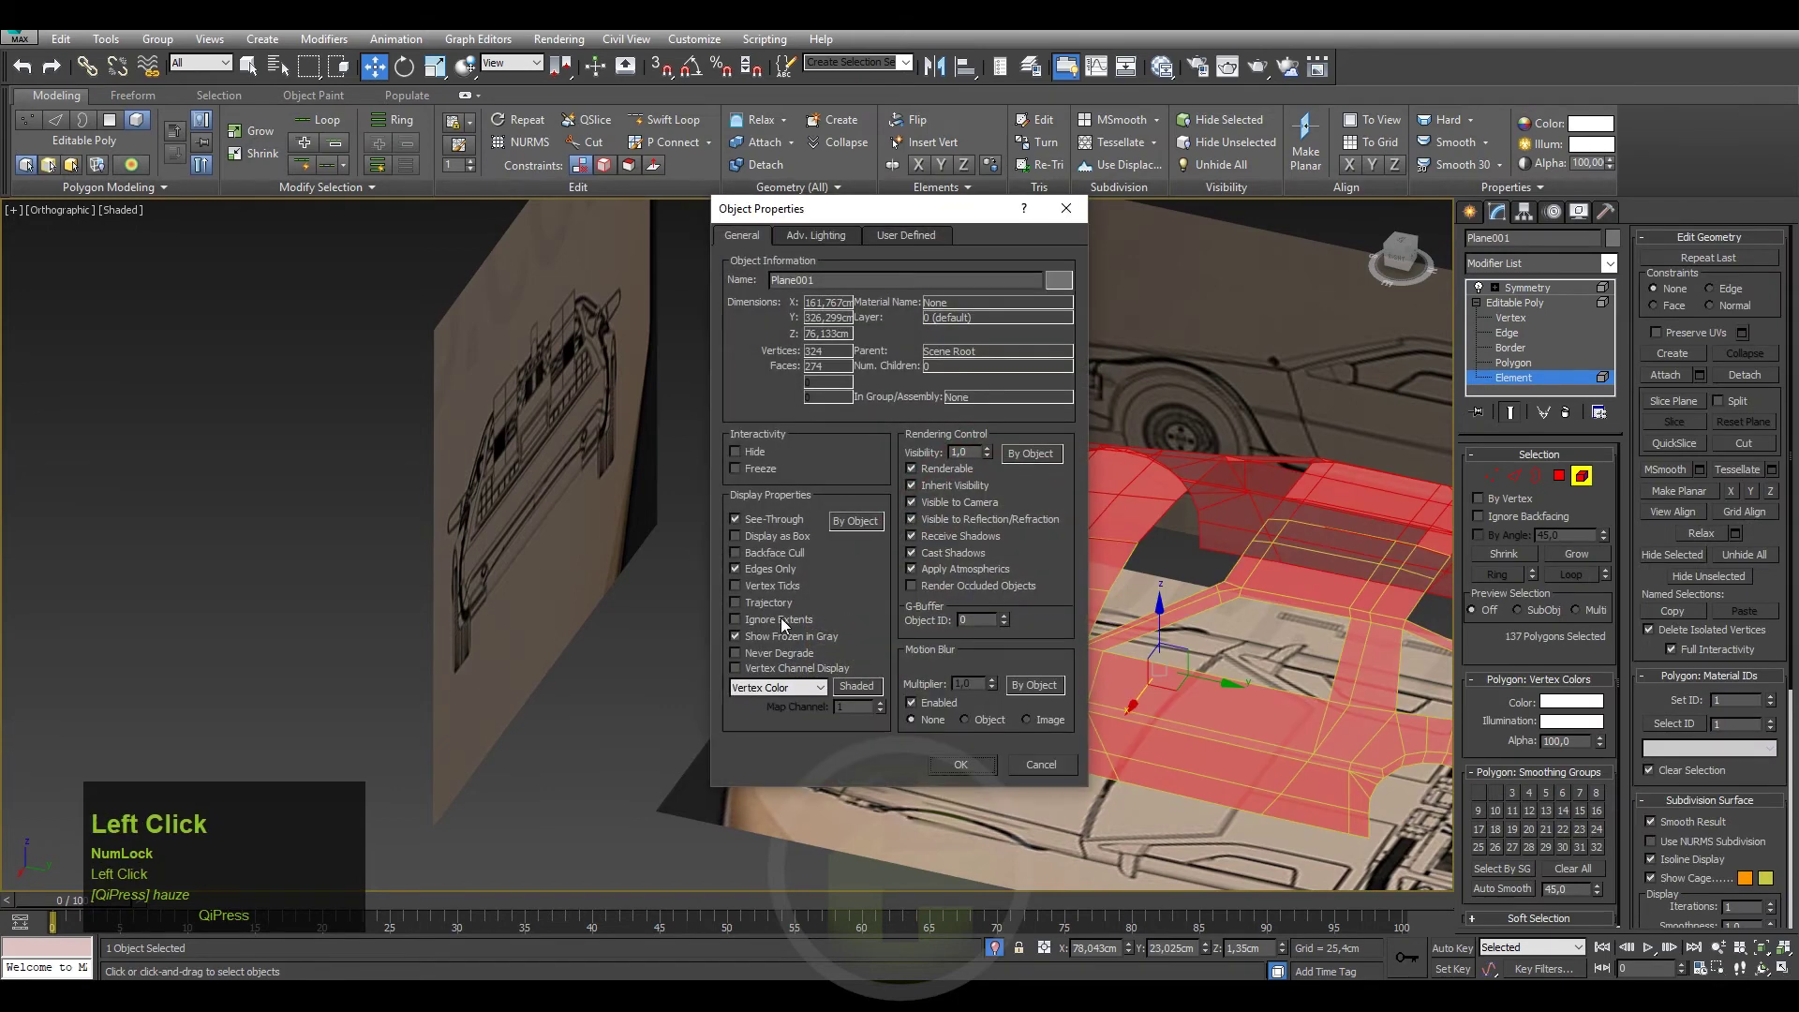
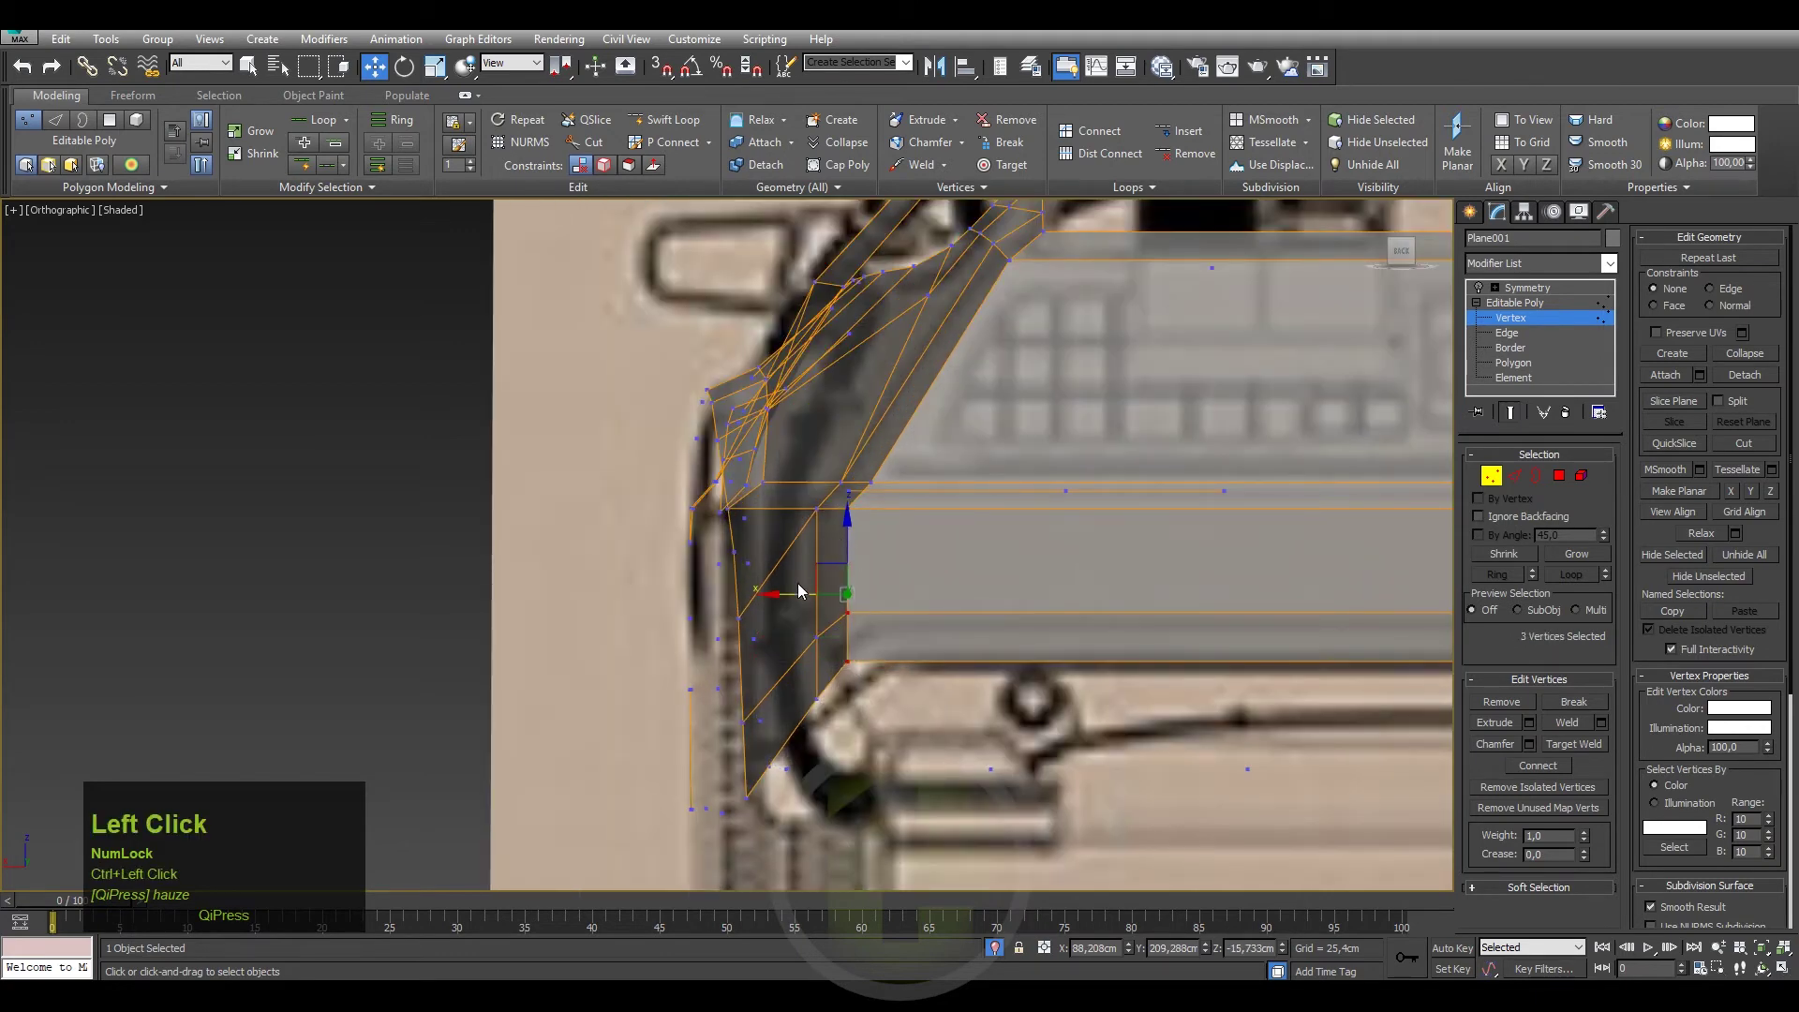
Adjust the bumper corner vertices and pick the wheel arch corner vertex for moving.
click(820, 597)
key(ctrl+z)
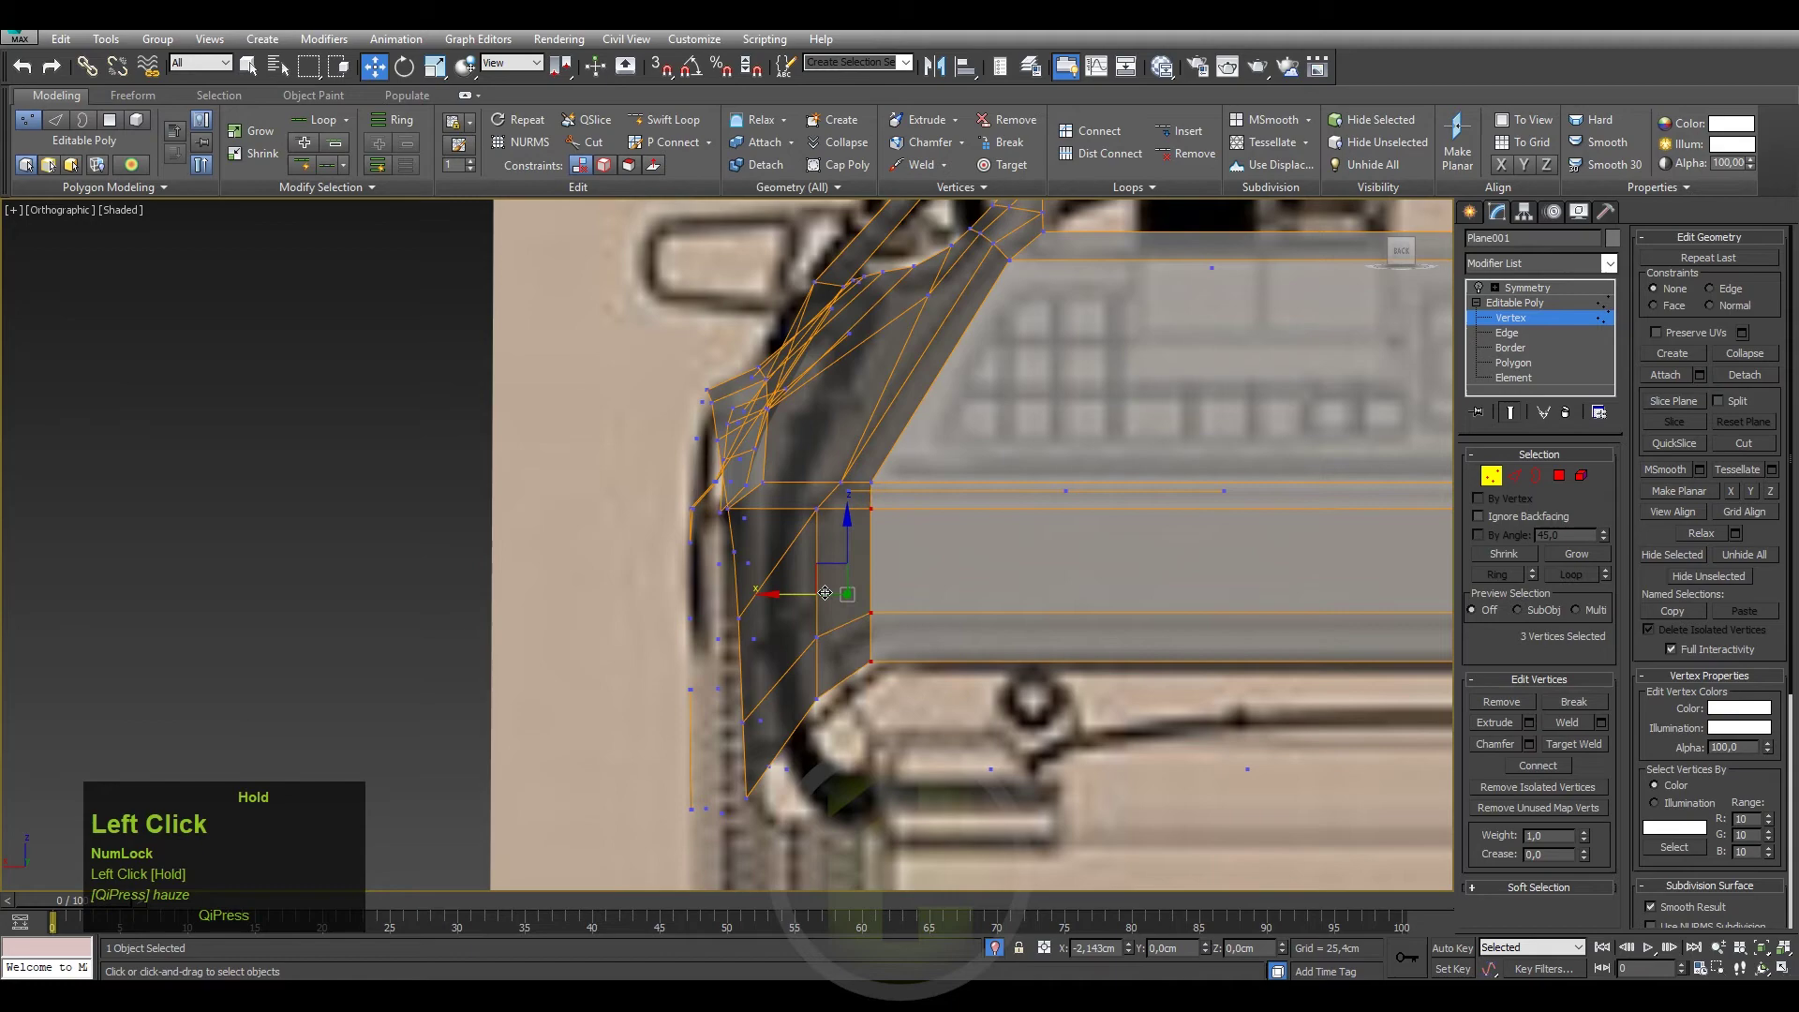
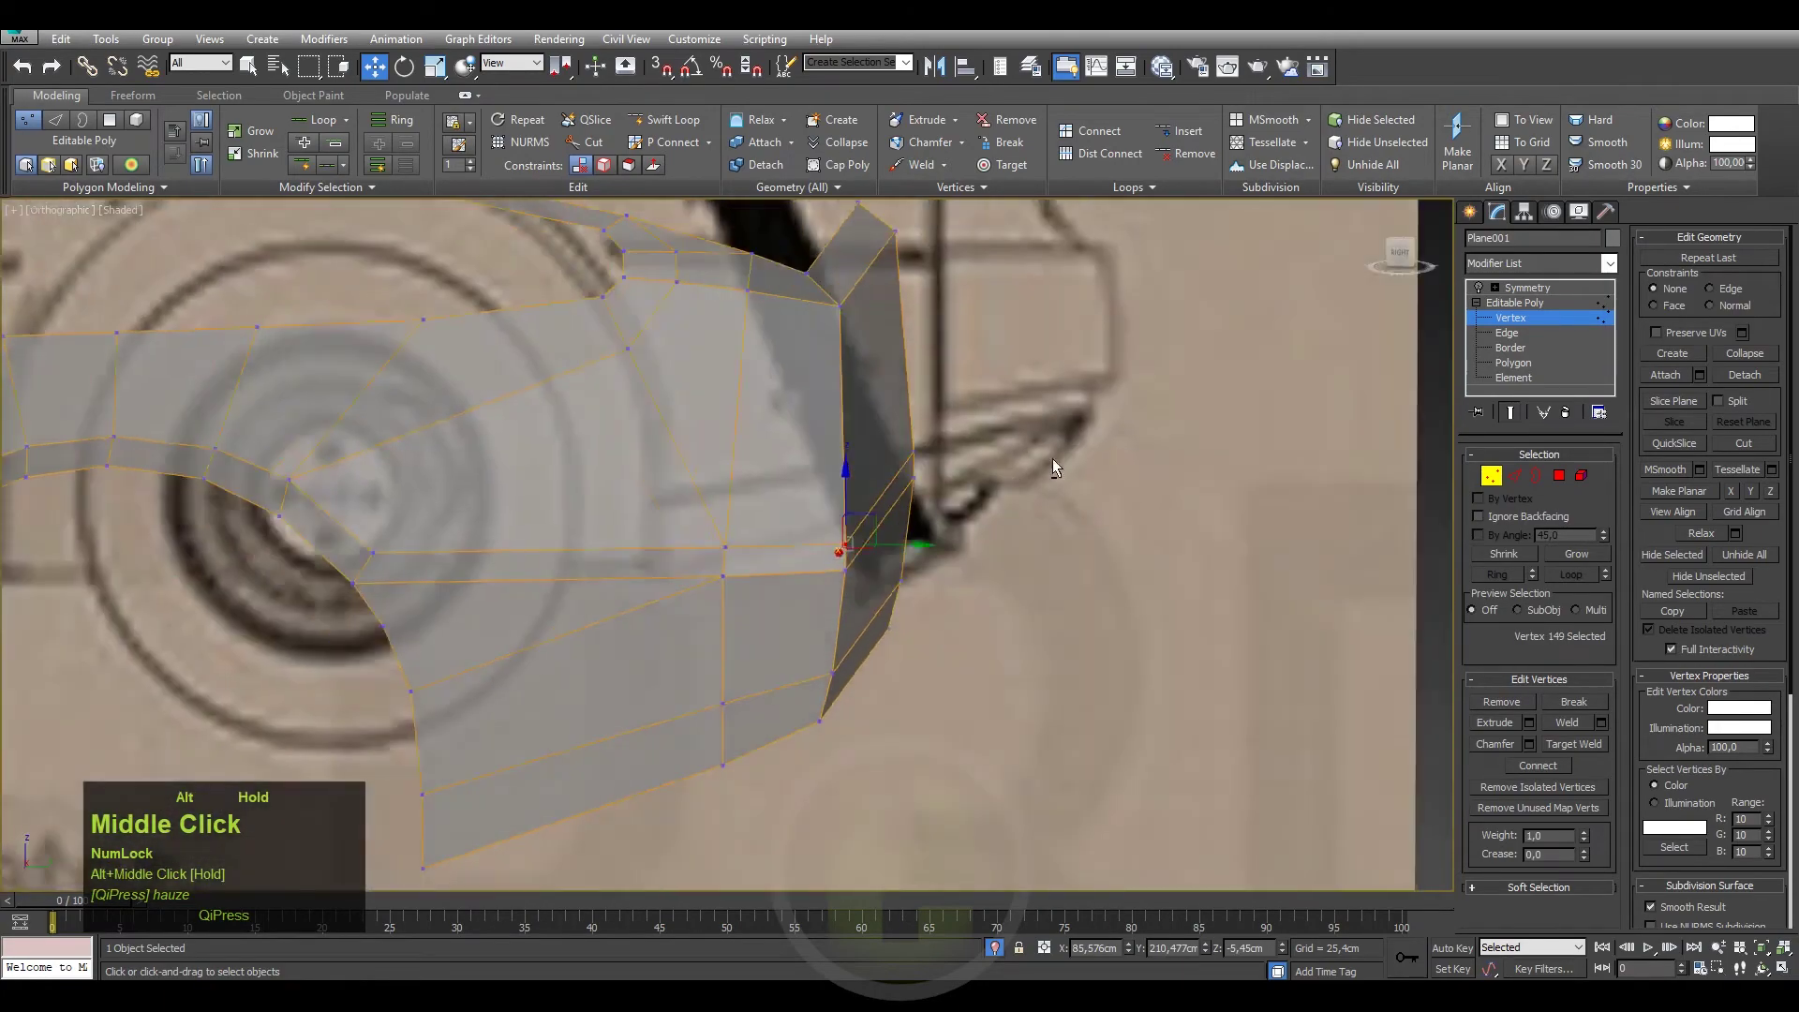
click(1401, 259)
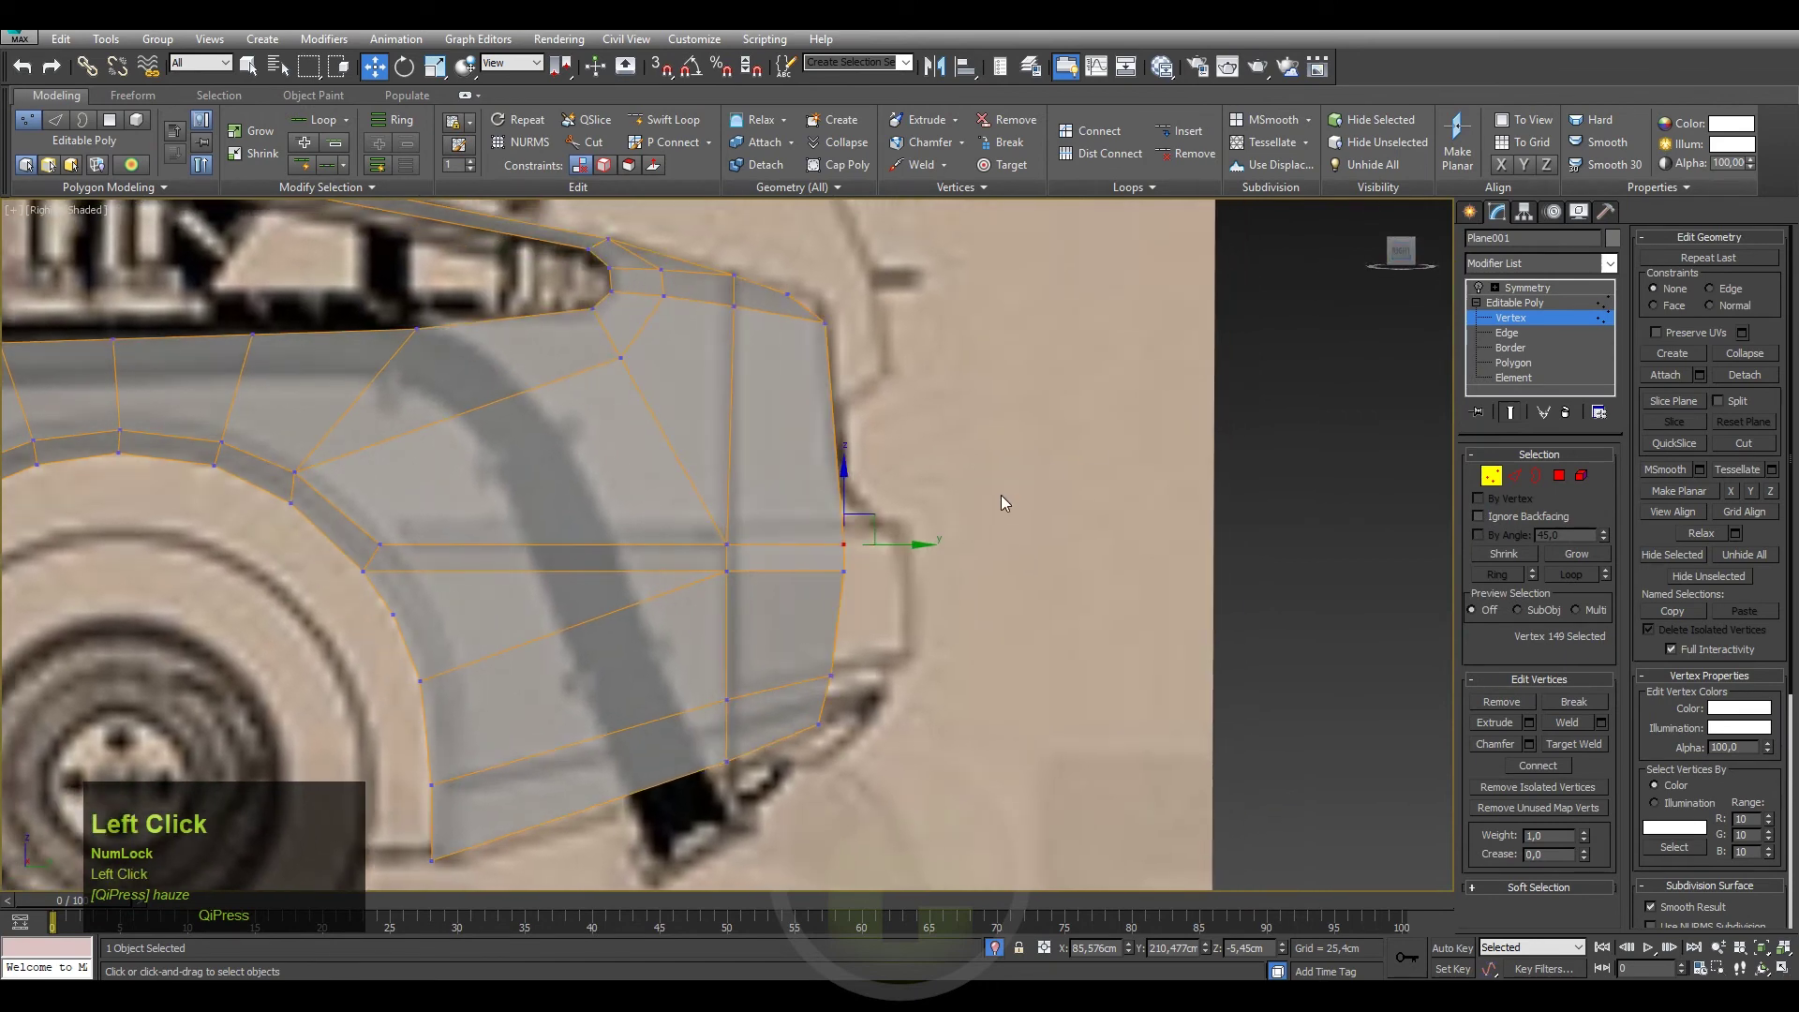
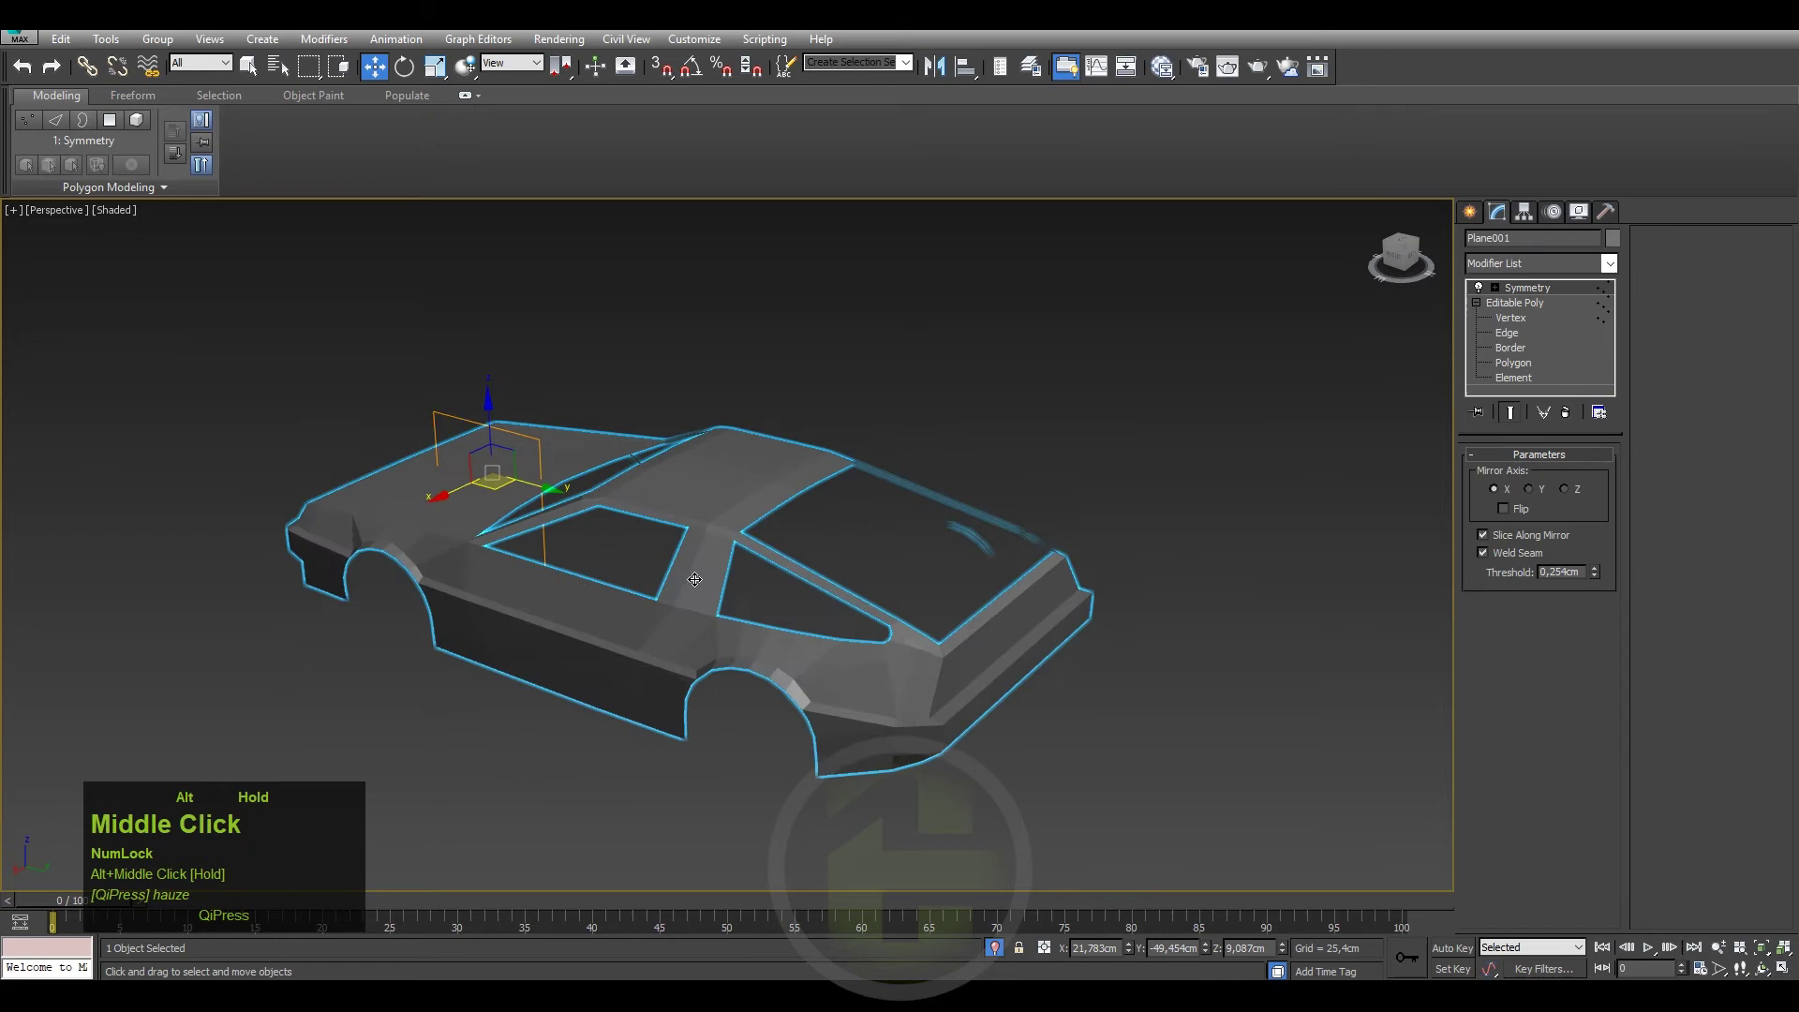
Turn on Edged Faces so polygon edges show over the shaded shell.
key(F4)
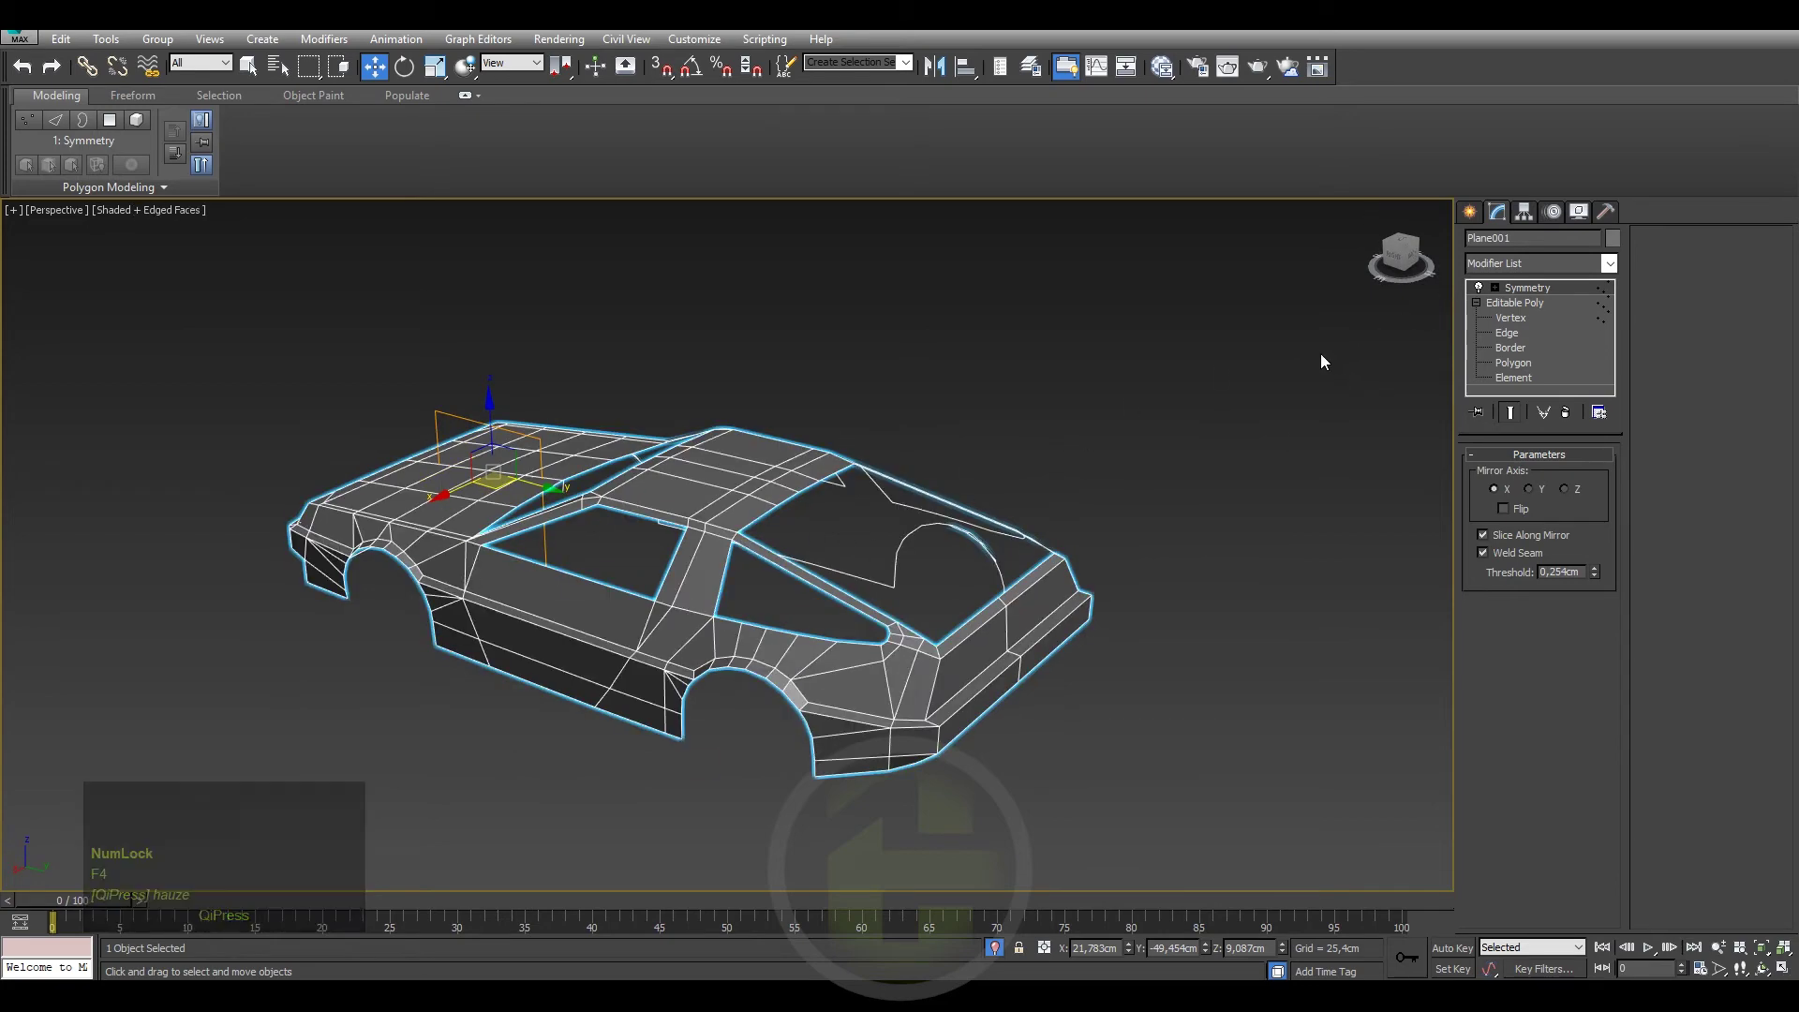
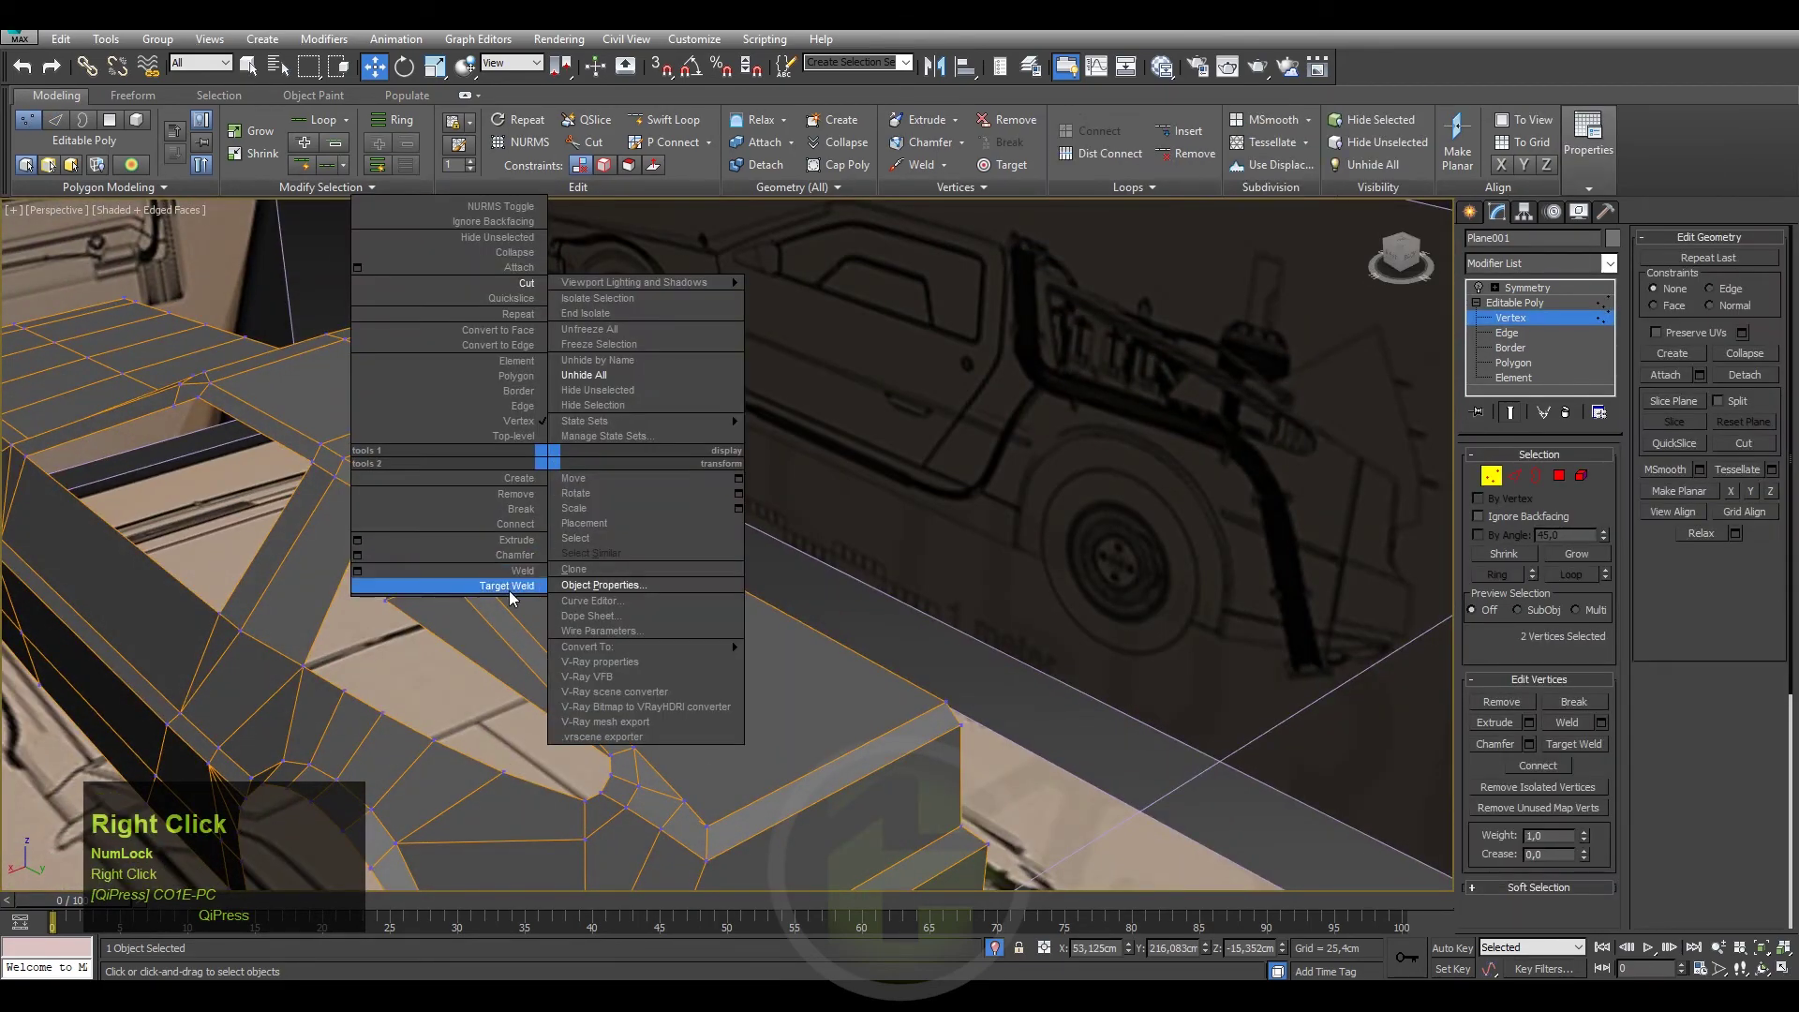
Target-weld the stray rear deck vertex onto its neighbour and pan toward the rear wheel arch.
click(516, 592)
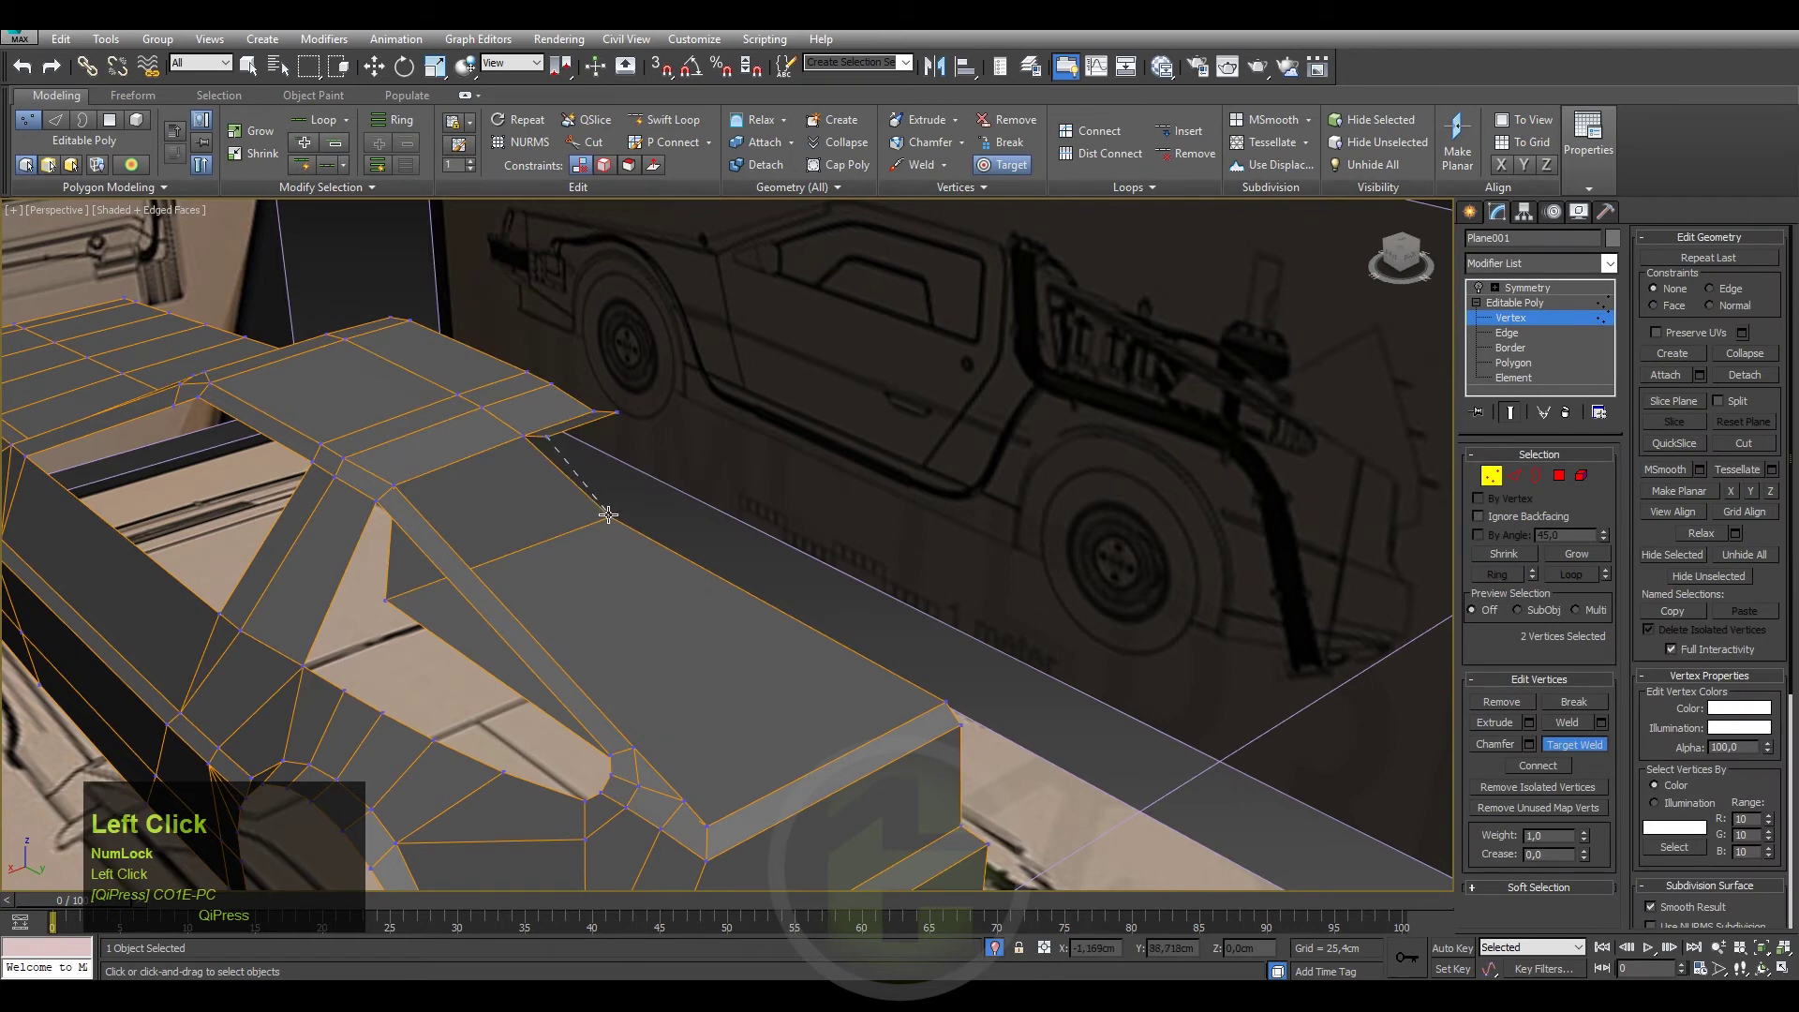
right_click(671, 488)
click(503, 624)
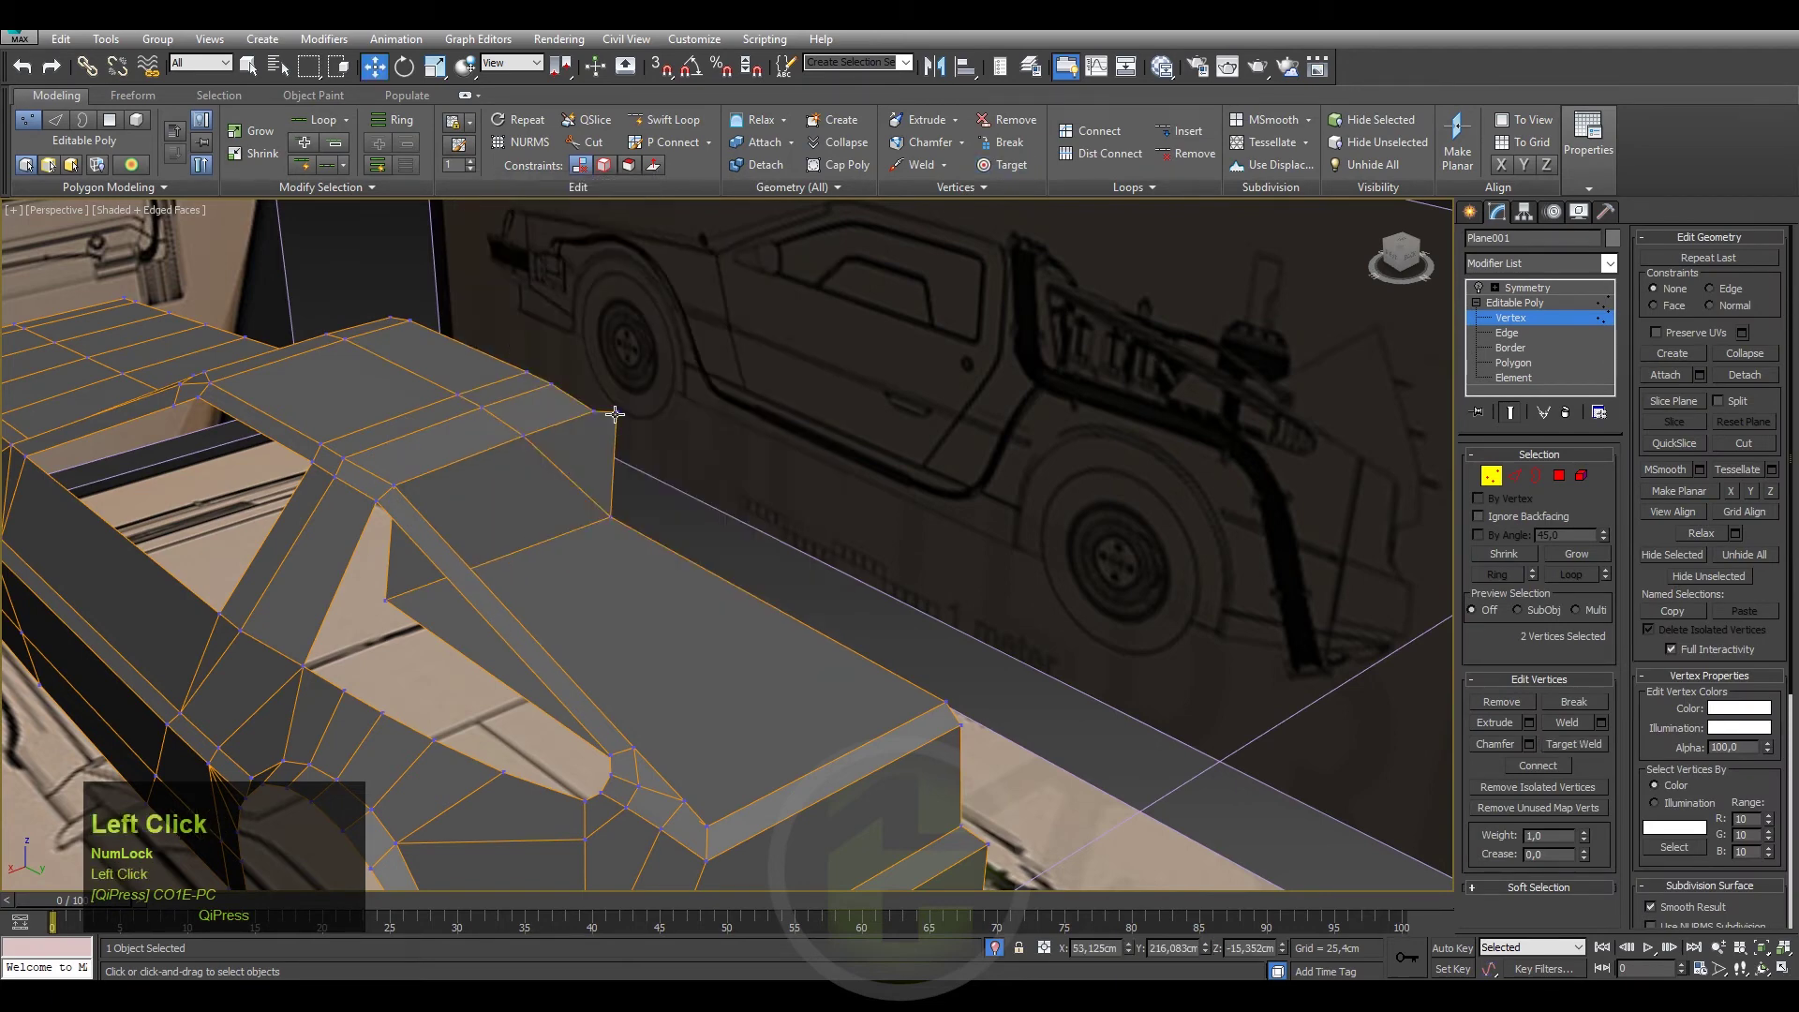
key(BackSpace)
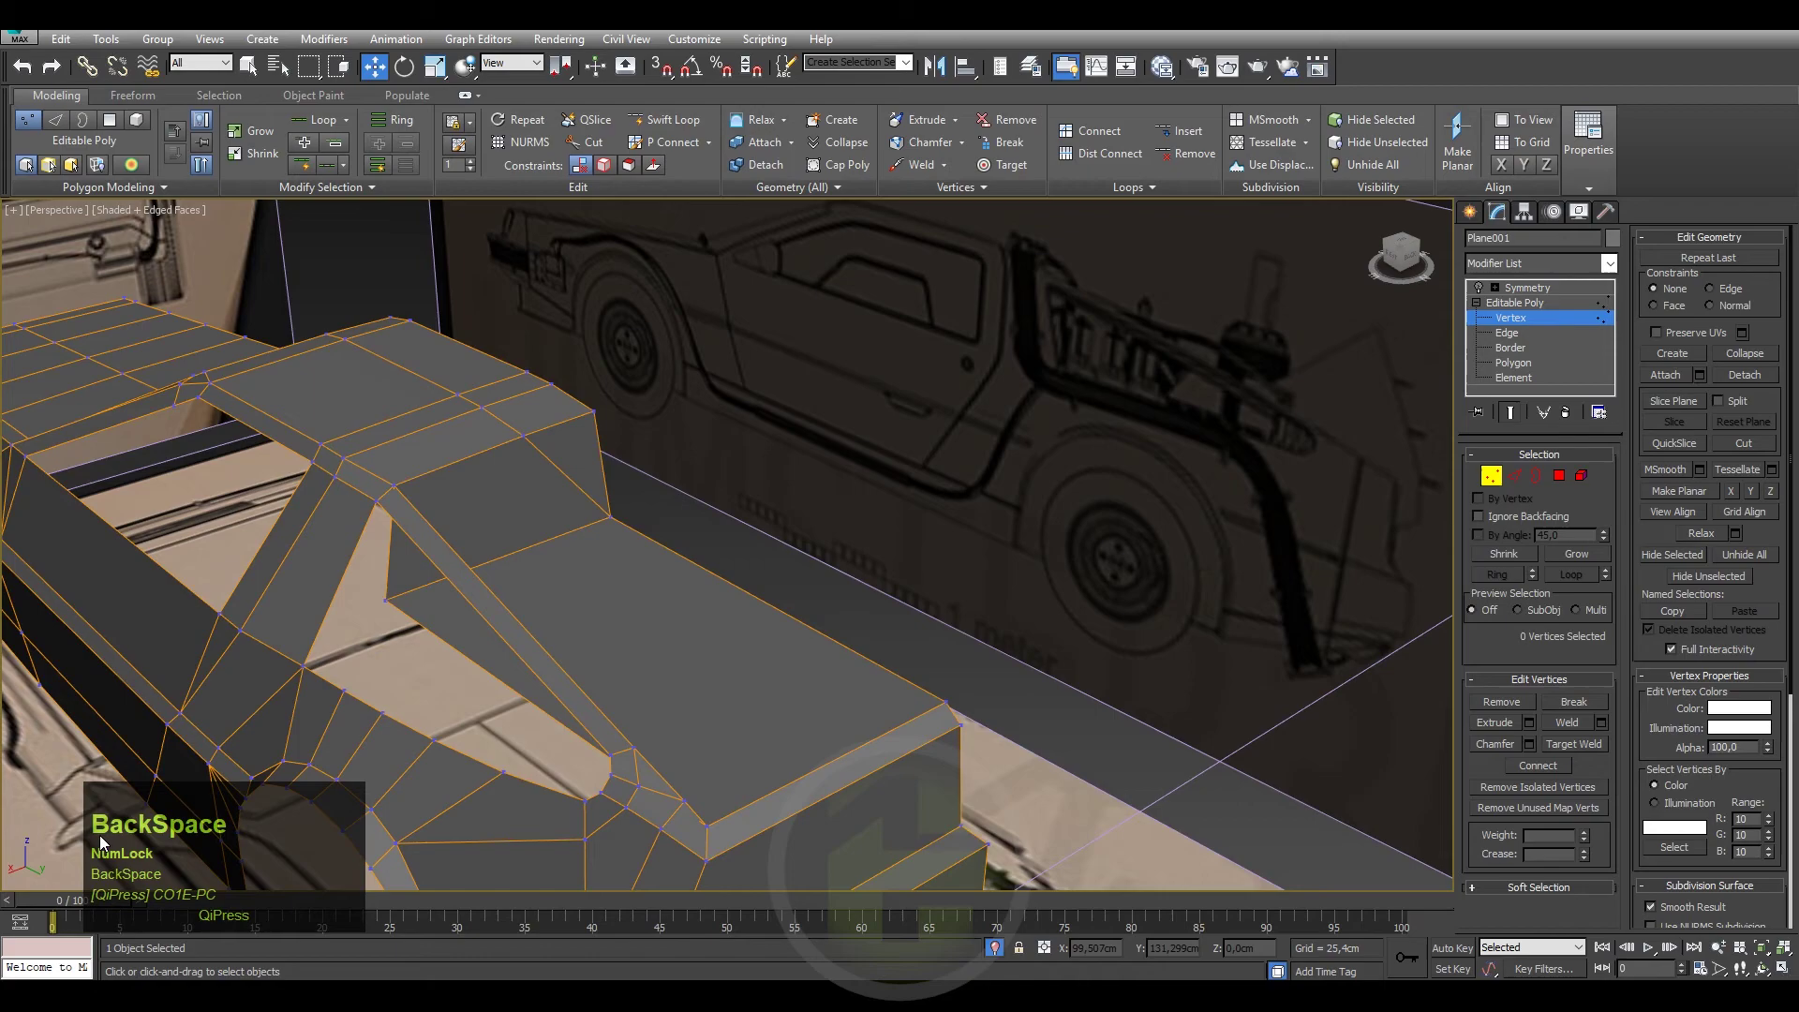
middle_click(467, 580)
middle_click(672, 532)
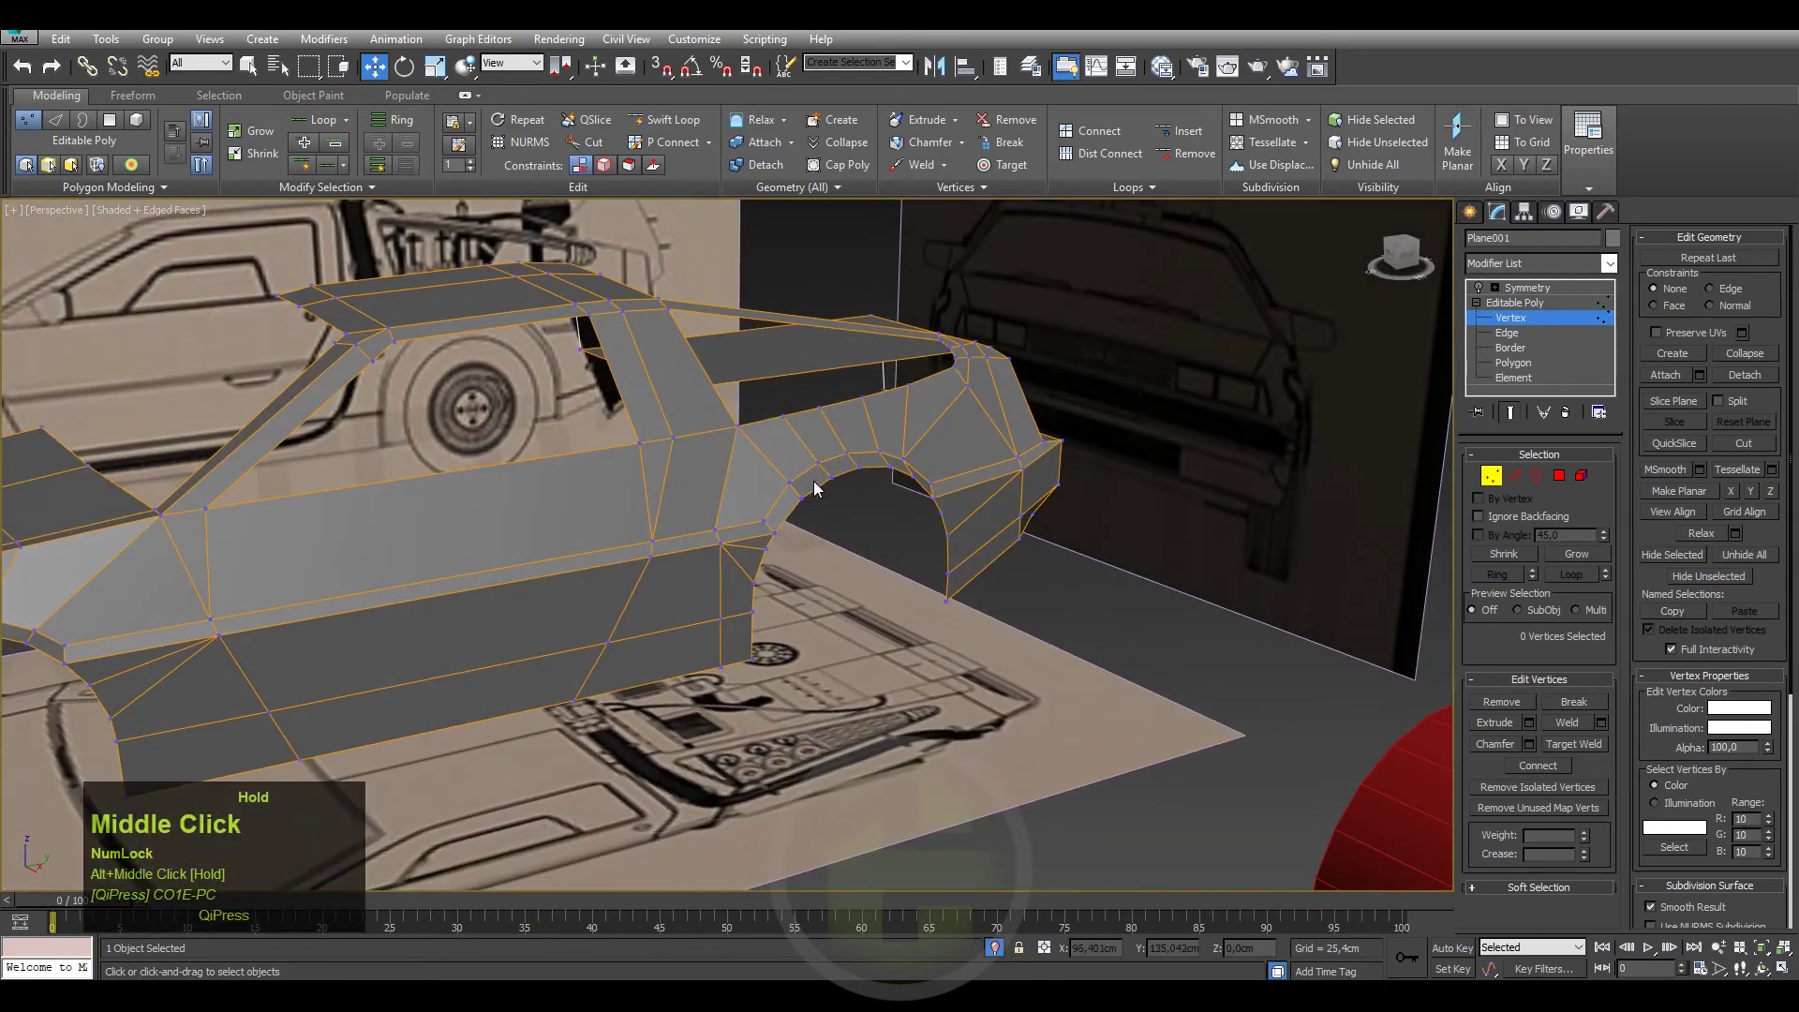
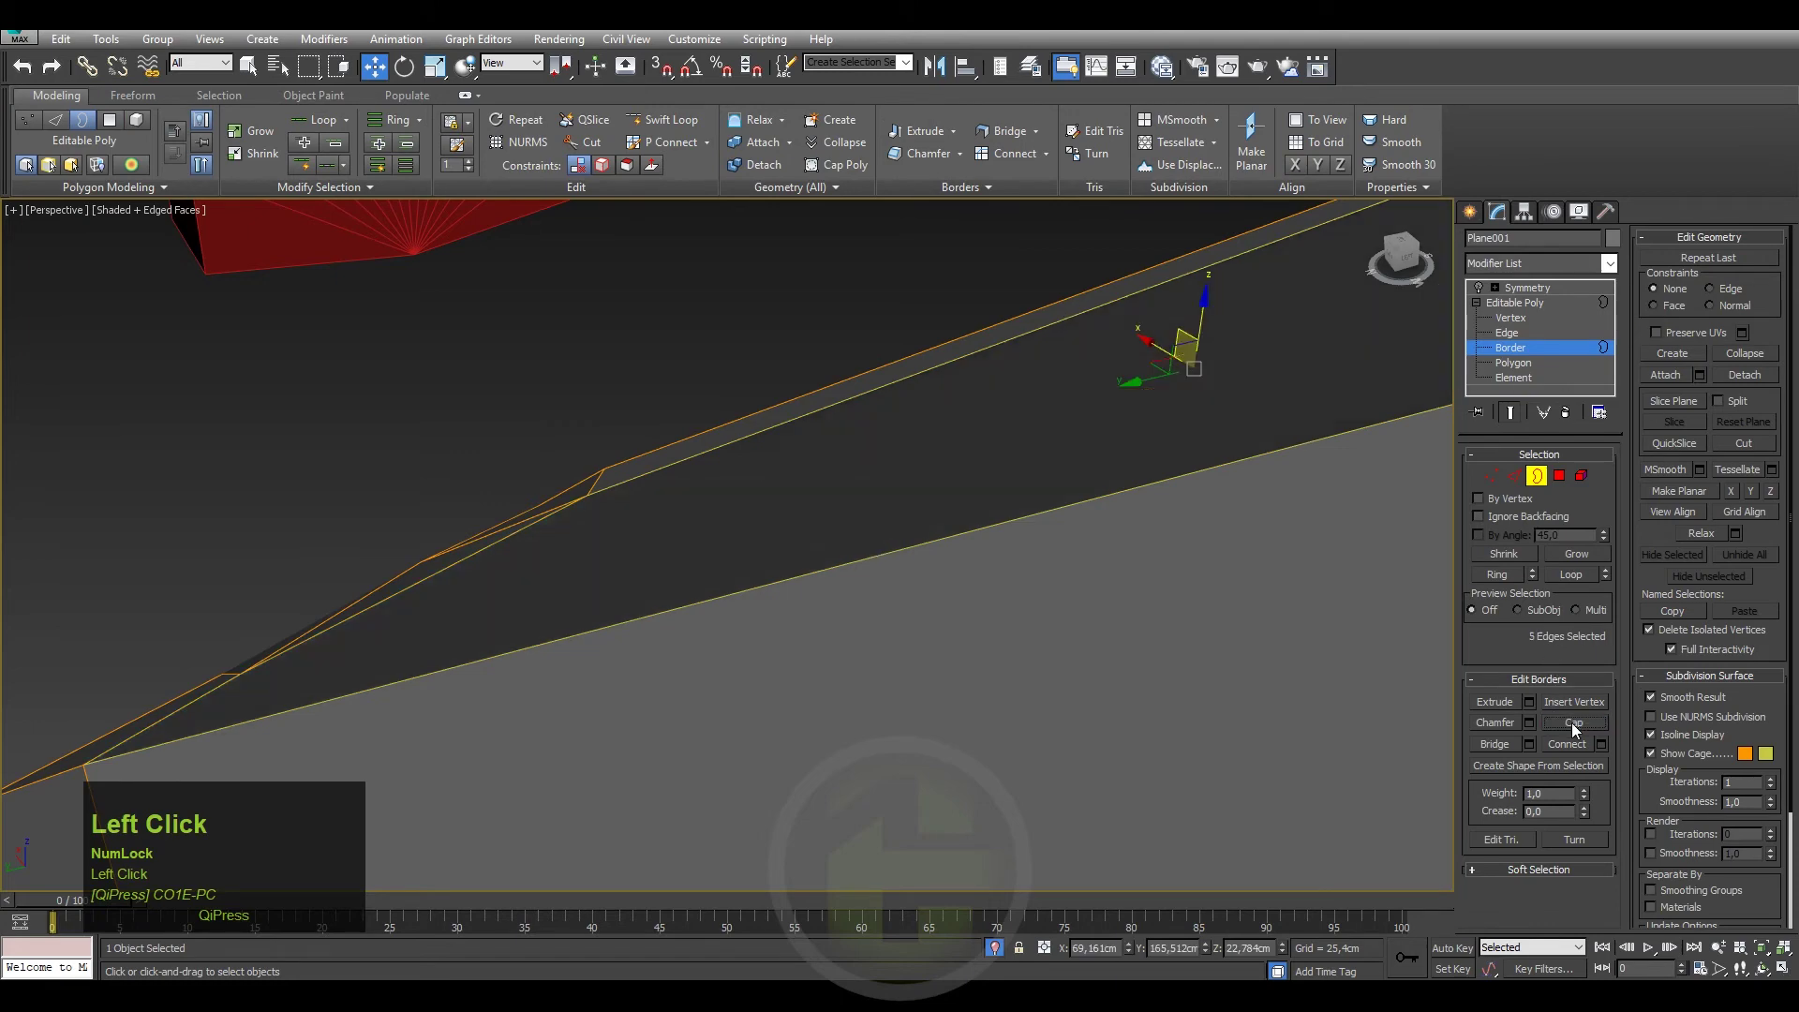
Cap the small open border, then start cutting new edges along the roof side.
key(1)
scroll(down, 3)
right_click(917, 503)
click(863, 325)
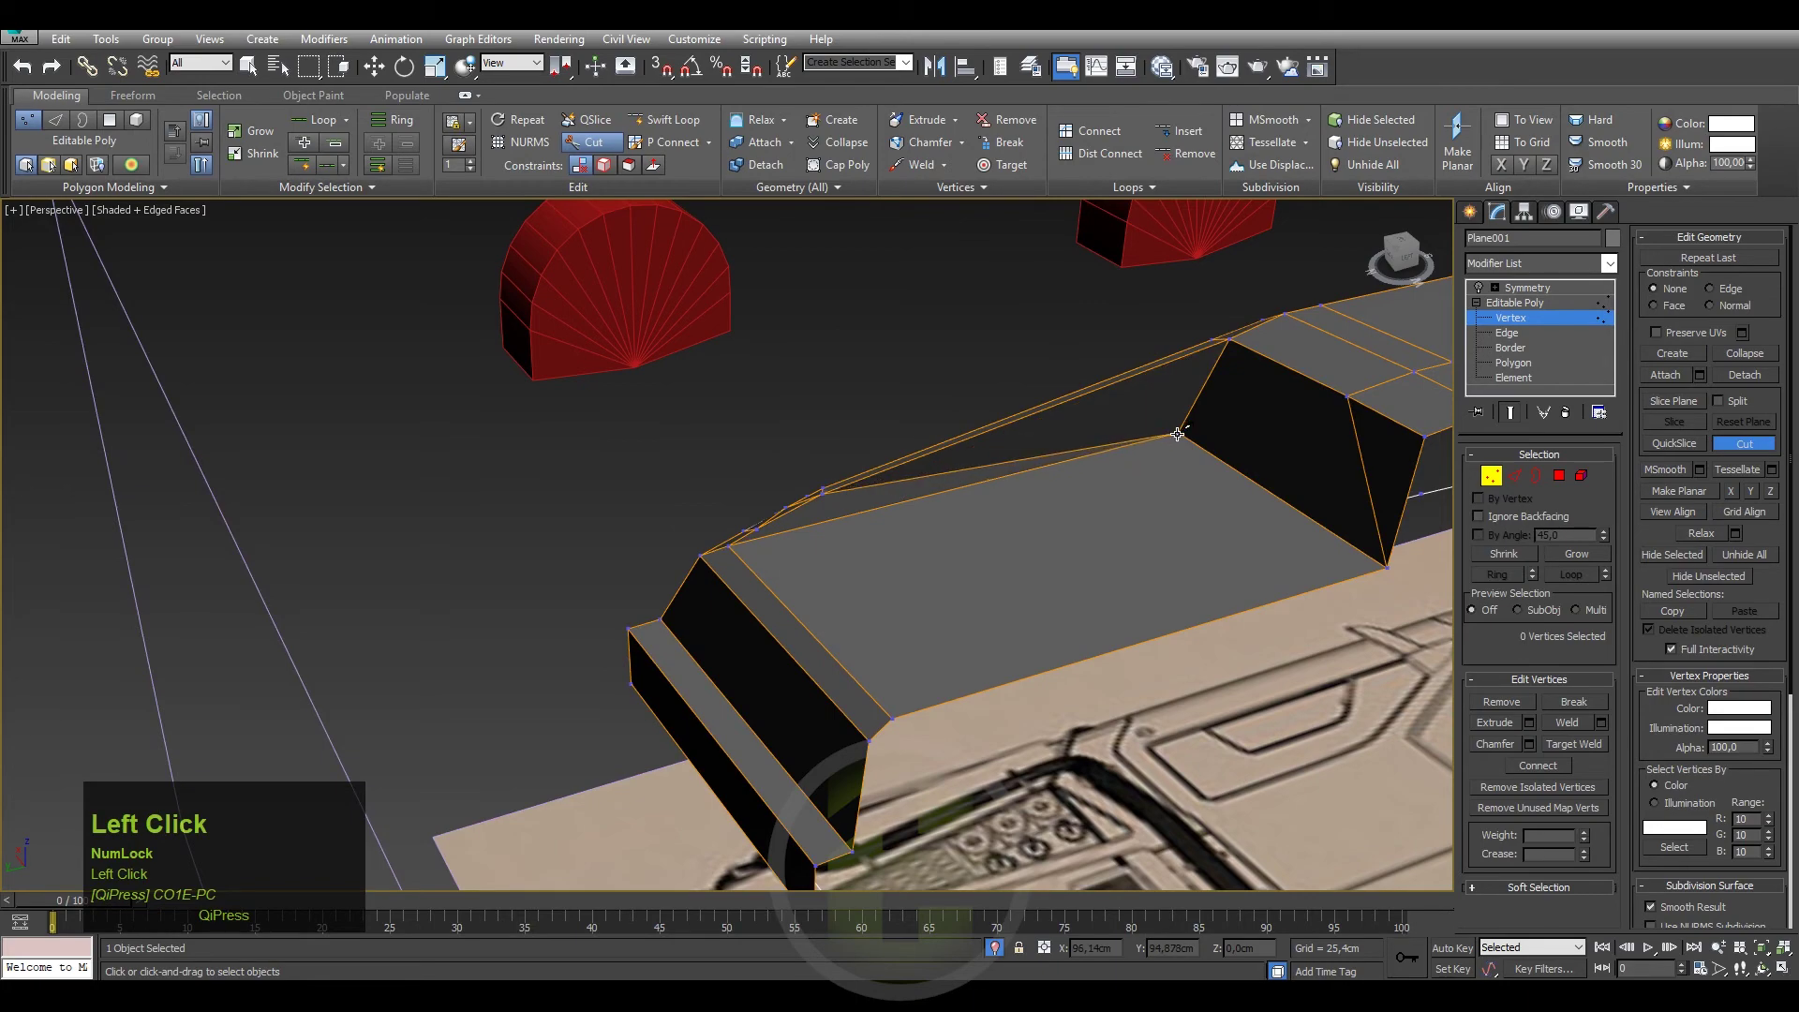
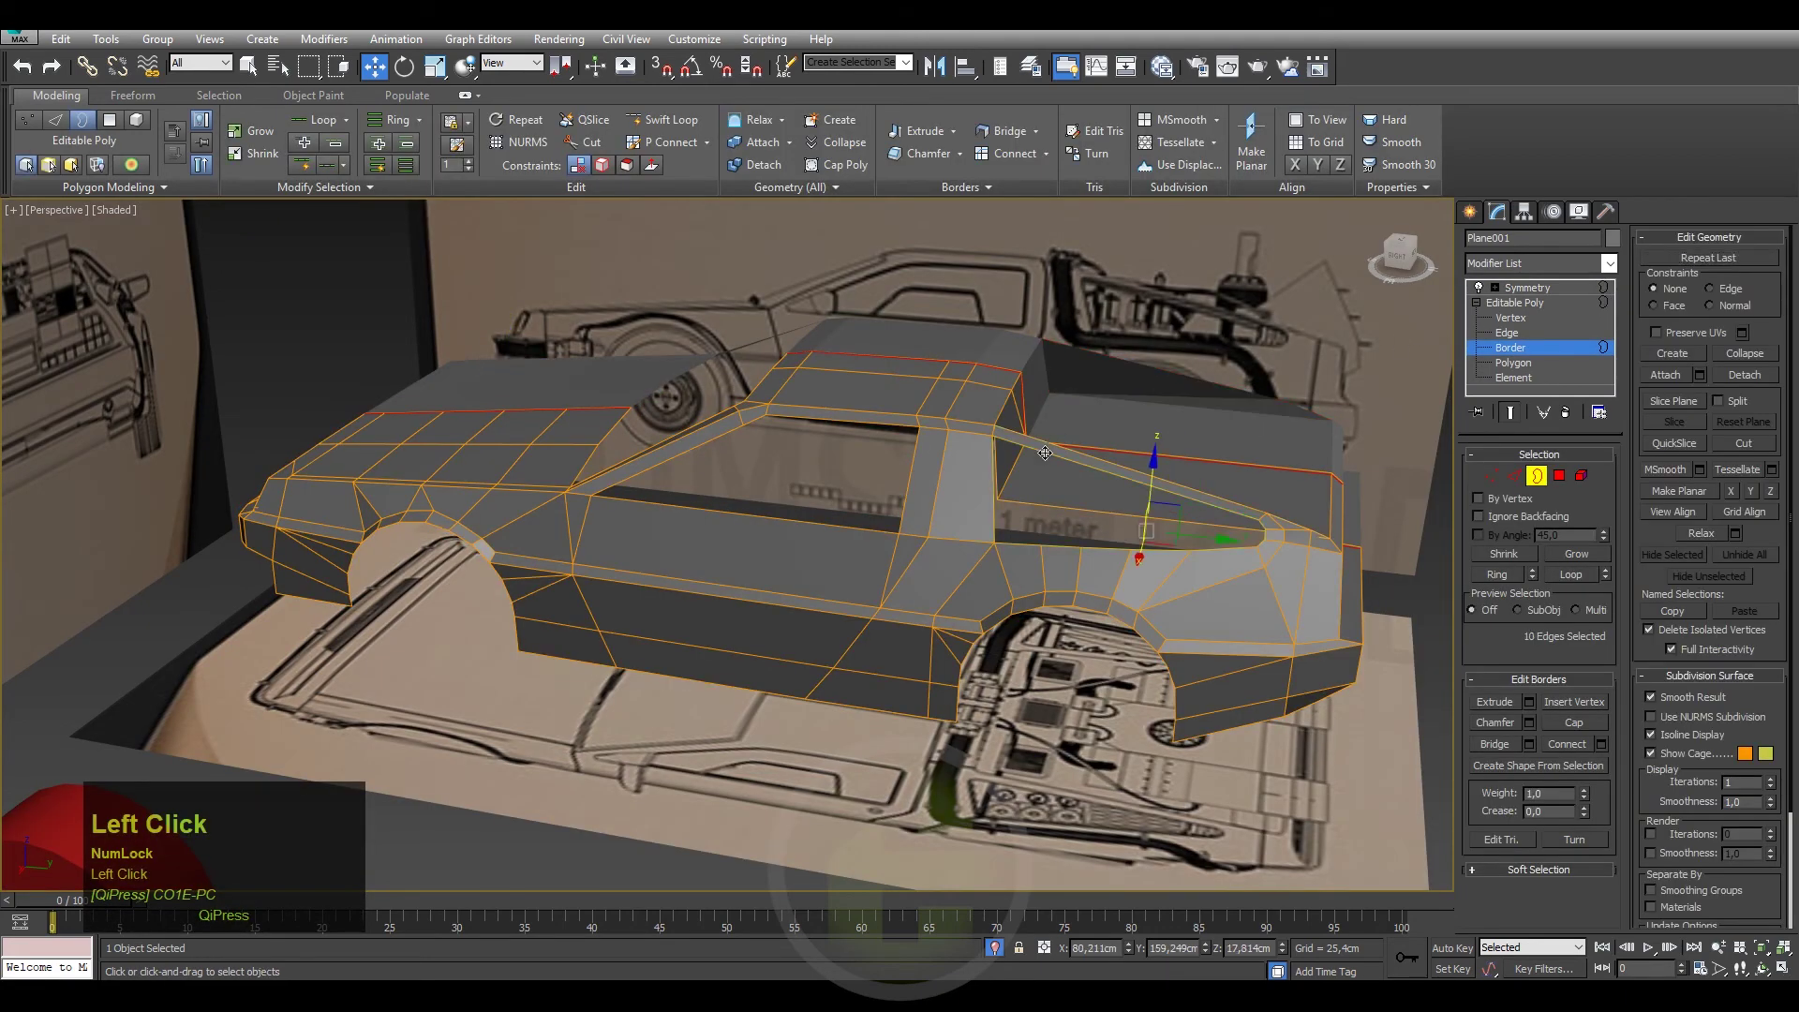
scroll(up, 3)
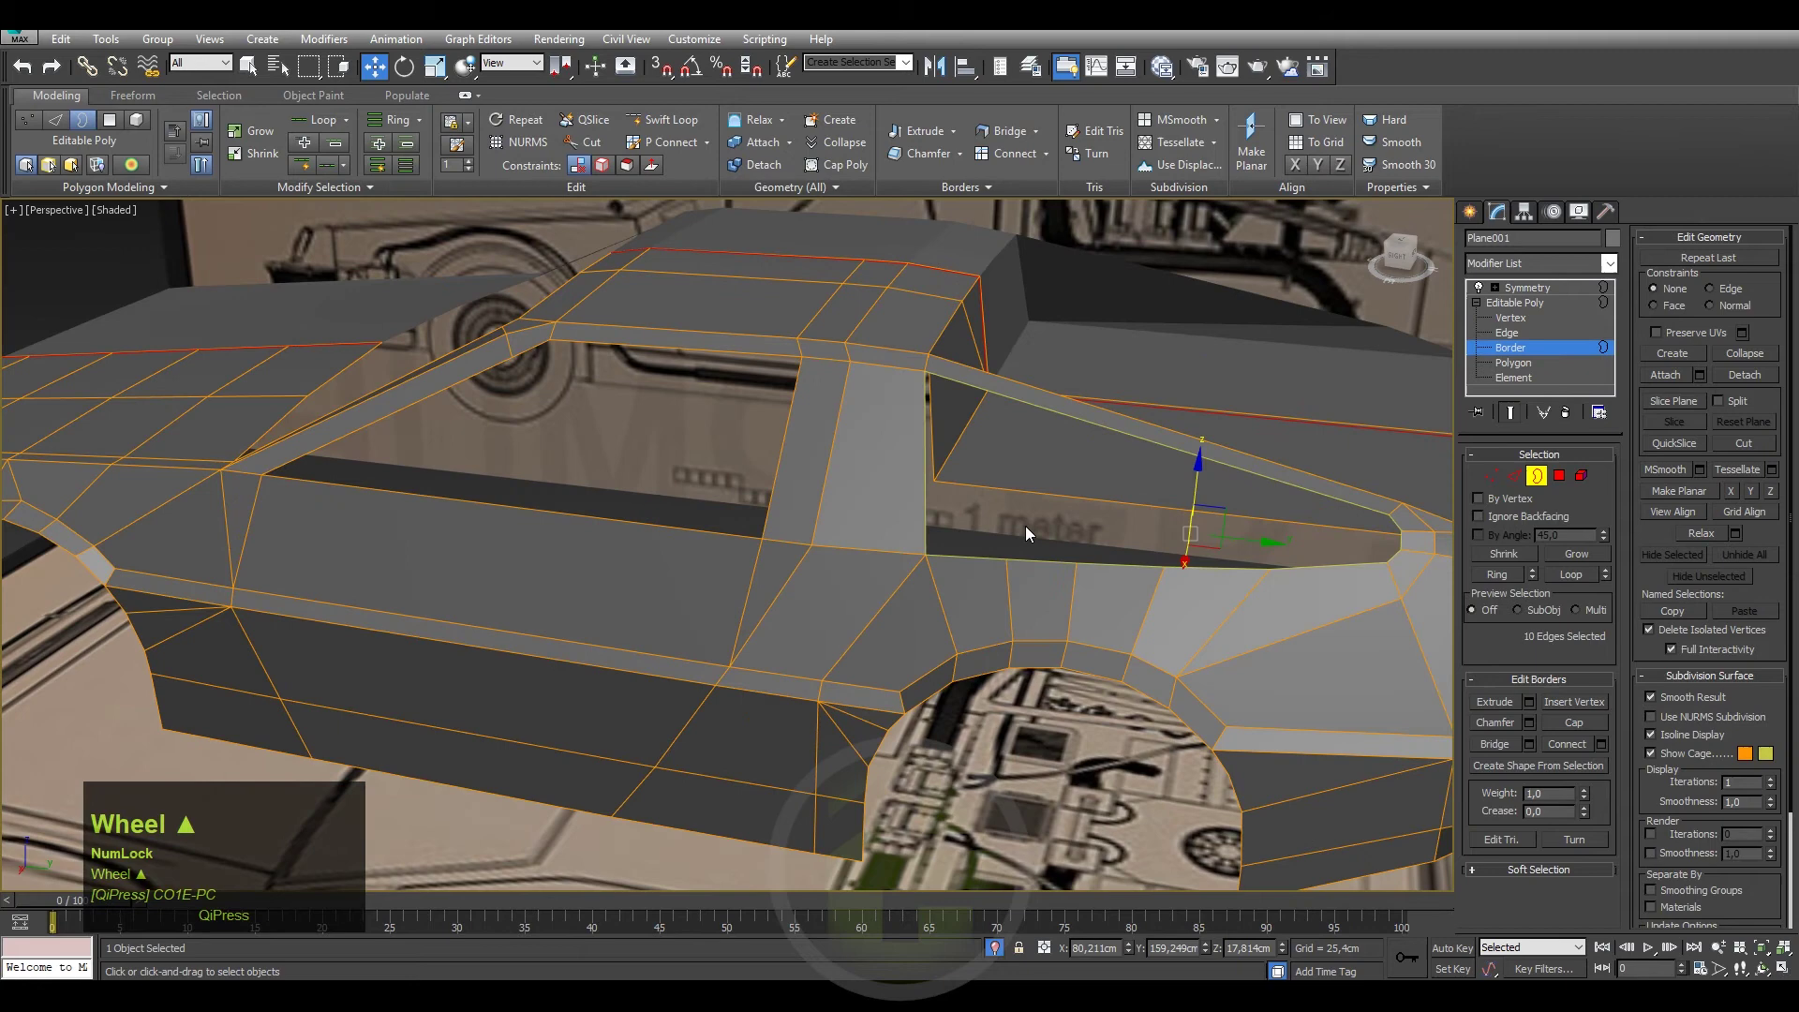
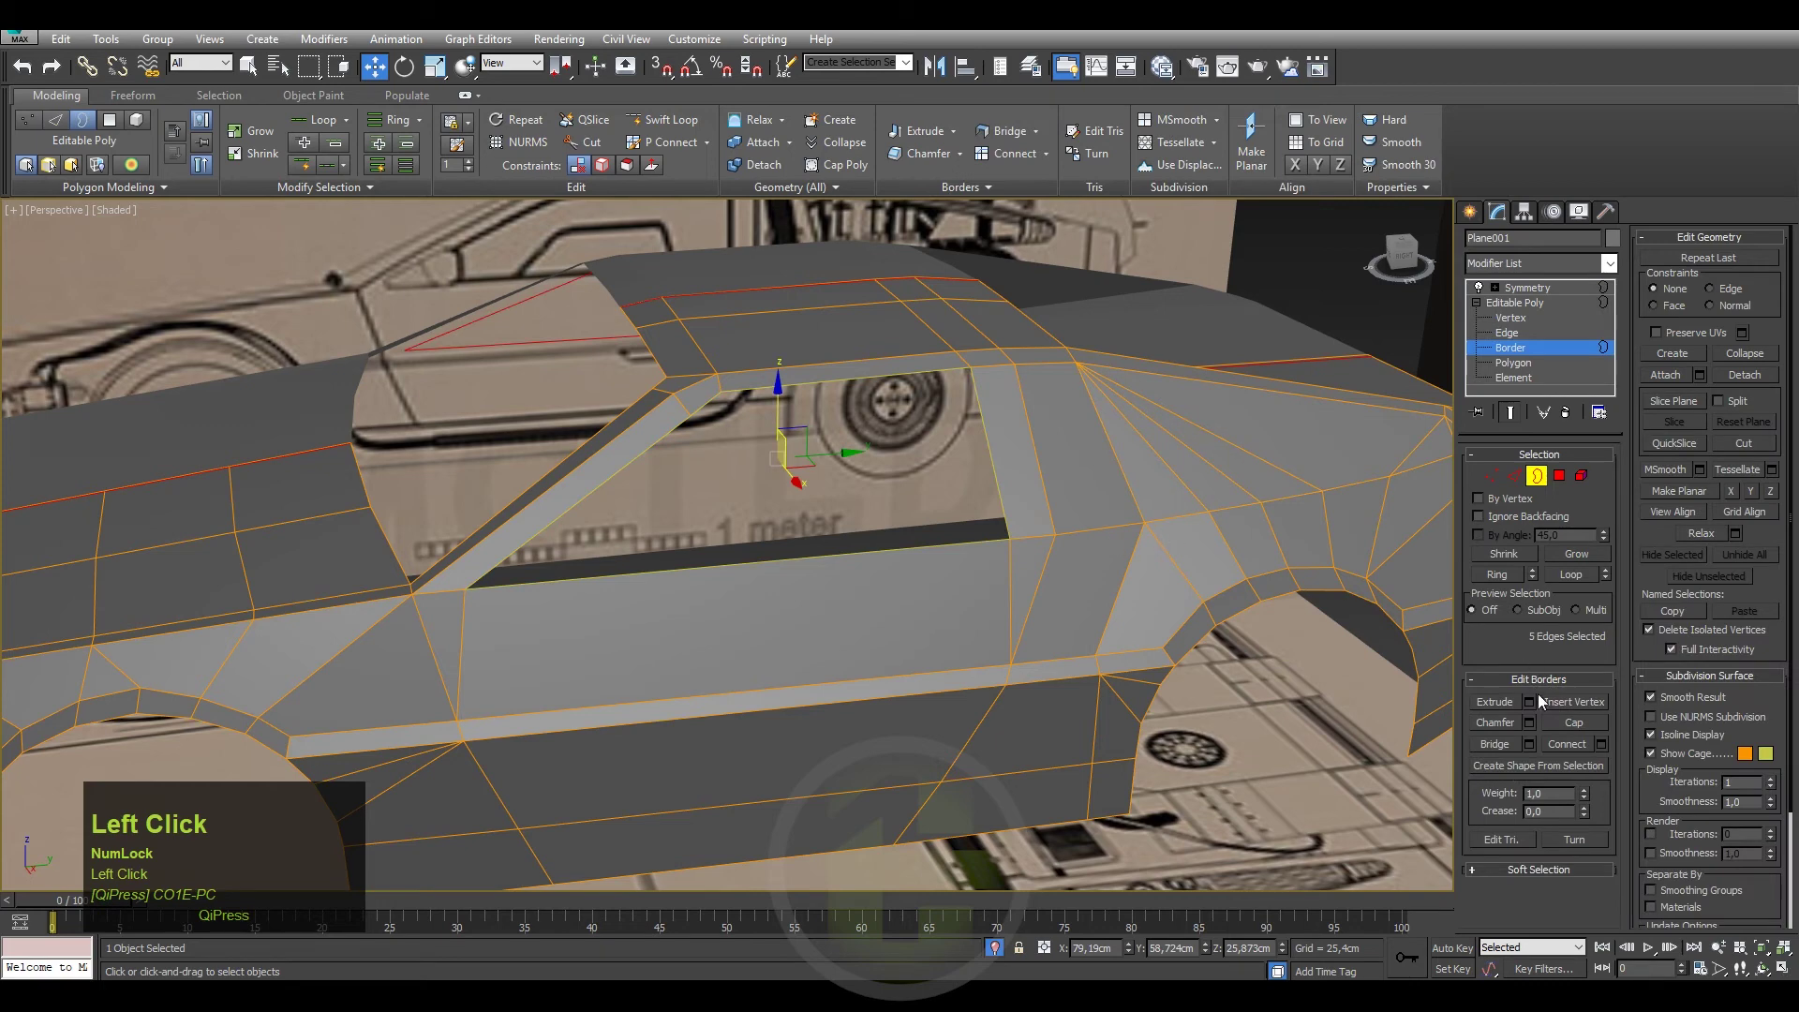
Switch to vertex level and start the Cut tool on the rear side panel.
key(1)
right_click(736, 456)
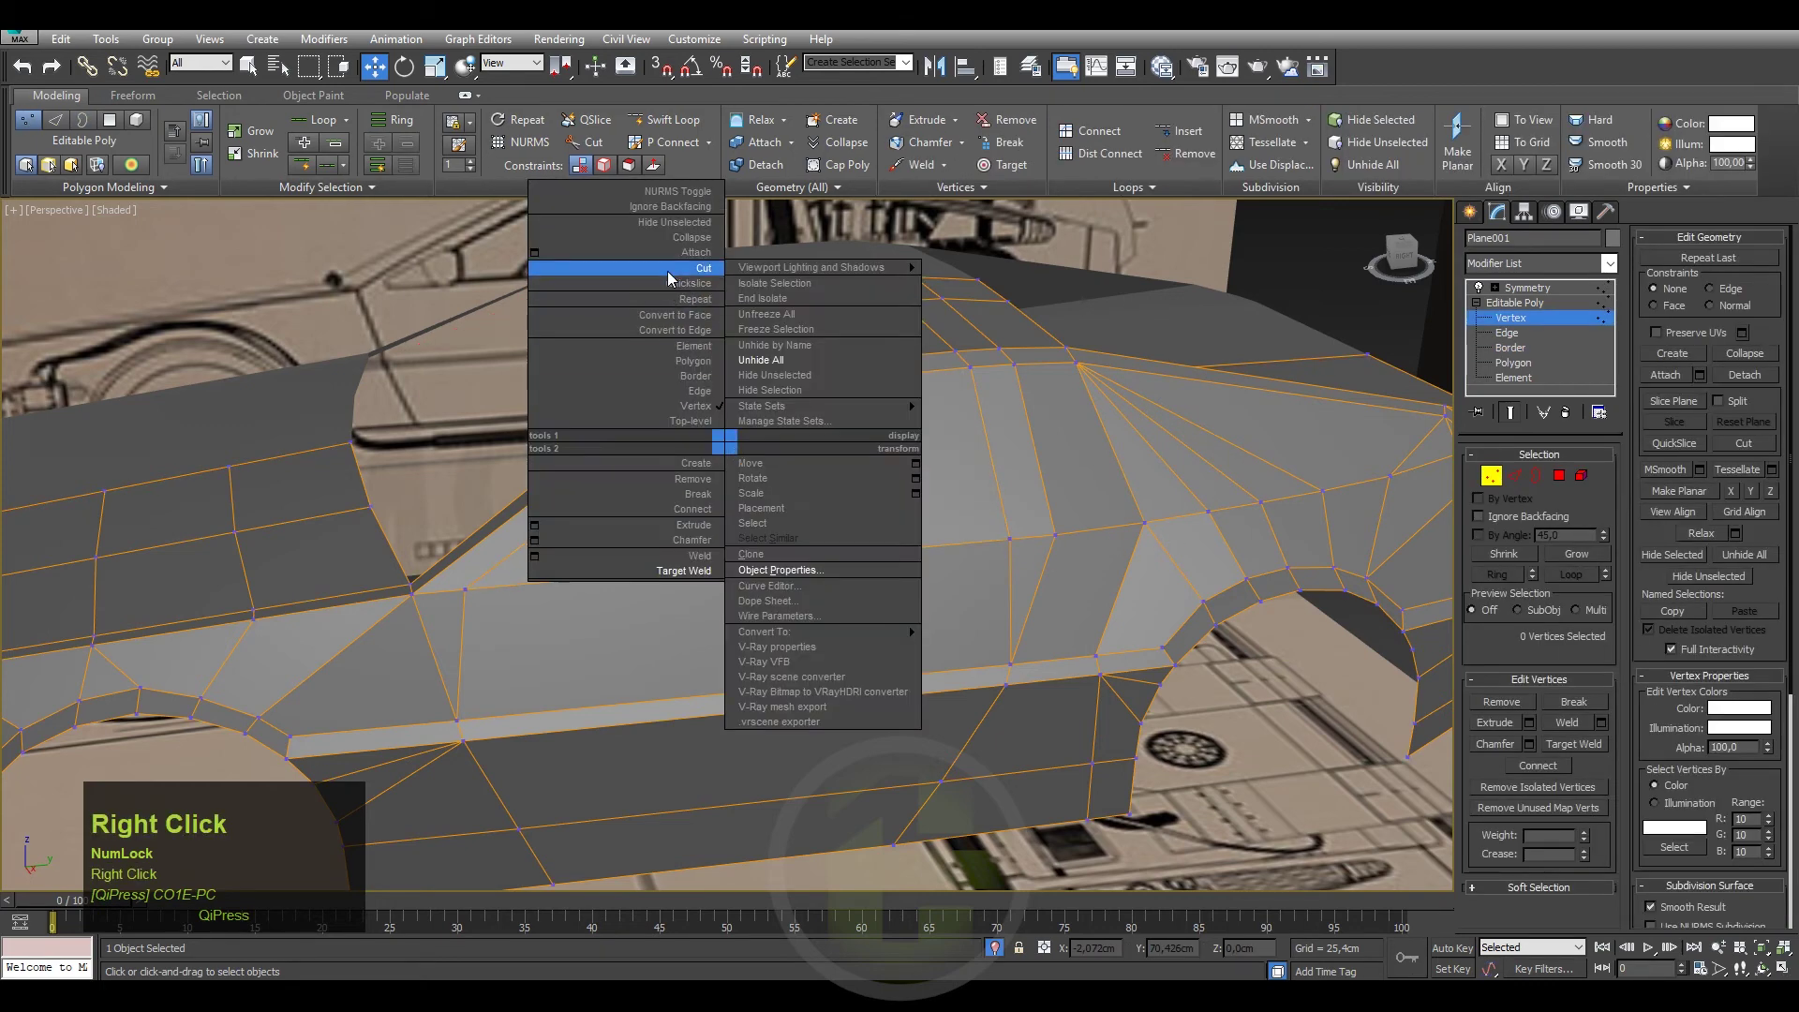
click(675, 273)
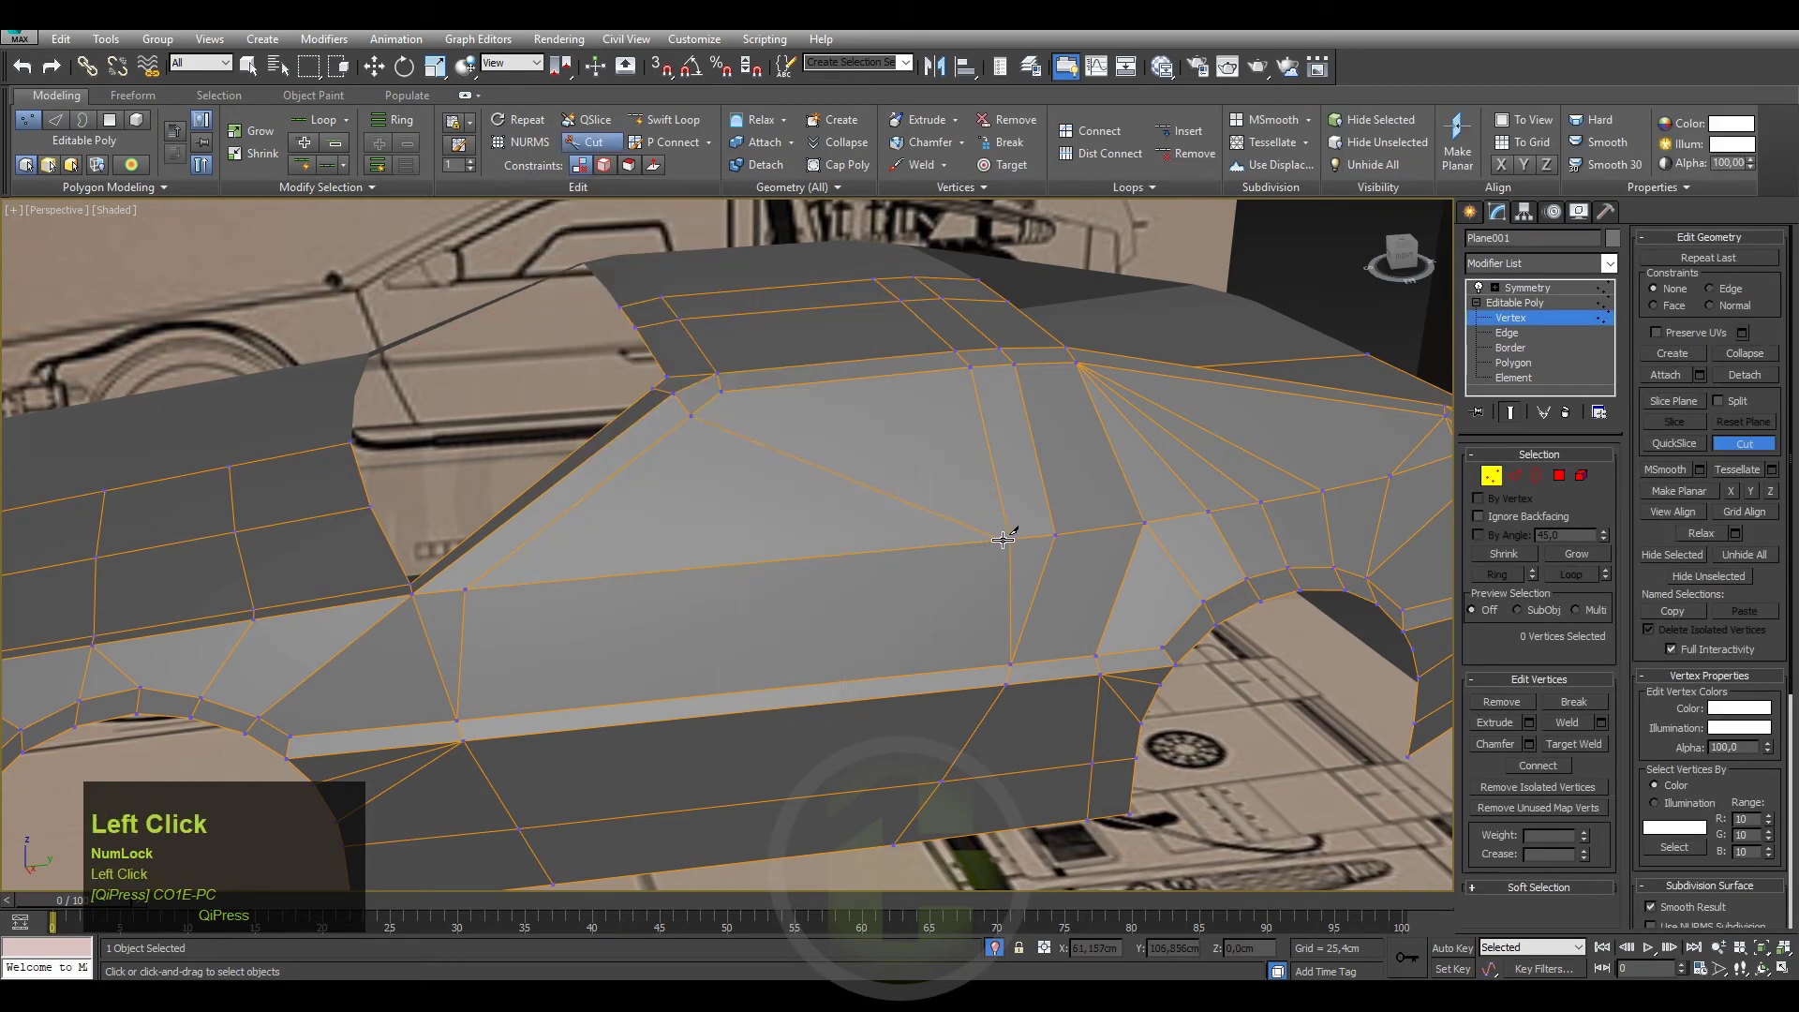
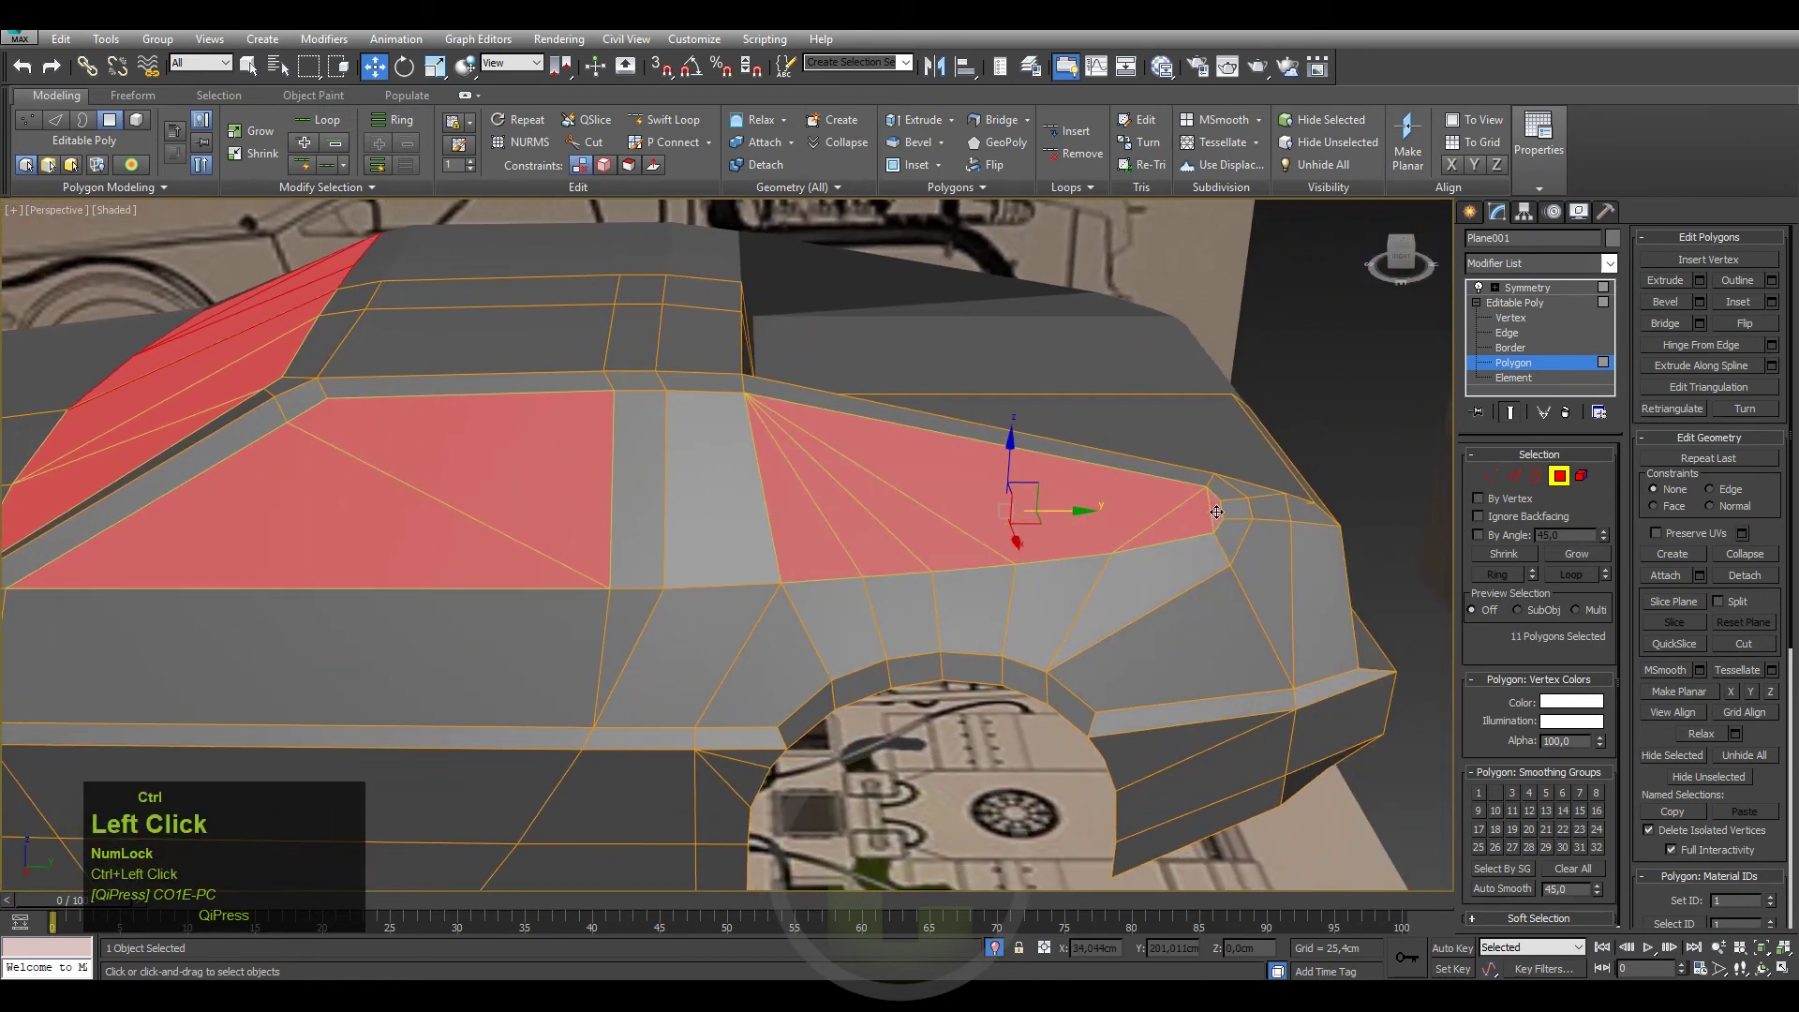
Select the fifteen hood faces and assign them smoothing group 1.
click(1504, 896)
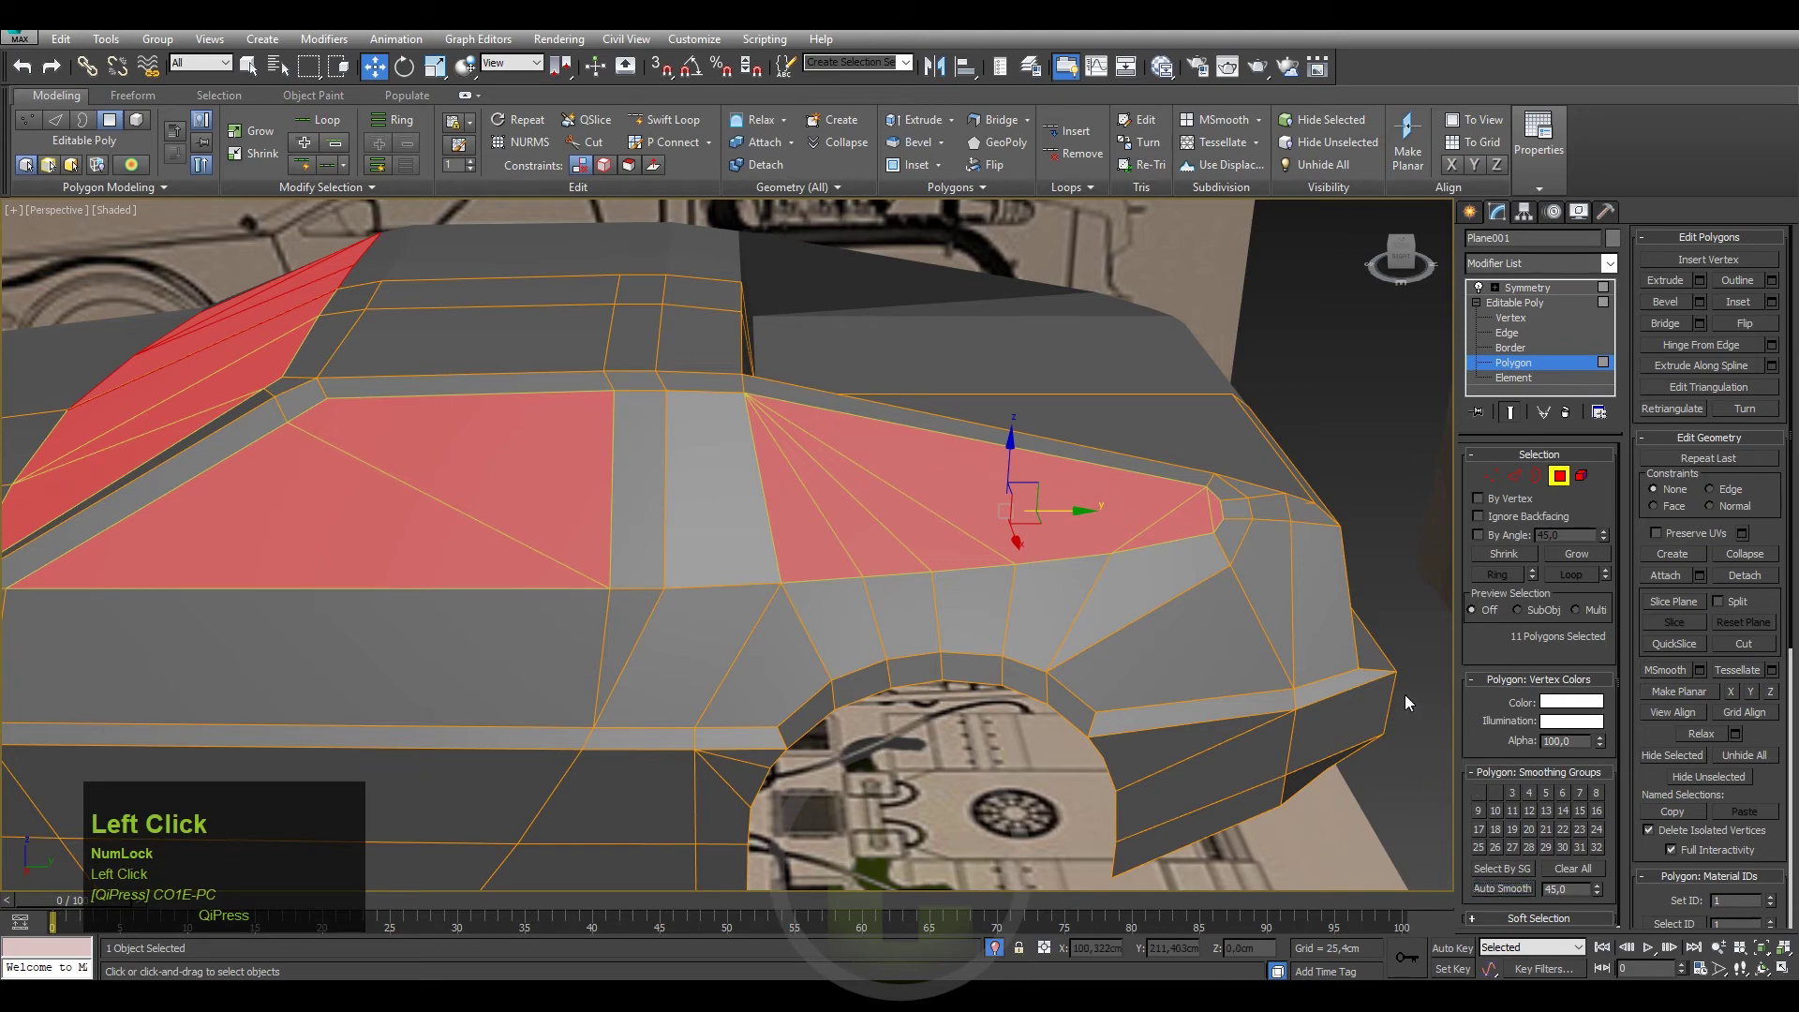
scroll(down, 3)
key(F4)
middle_click(865, 599)
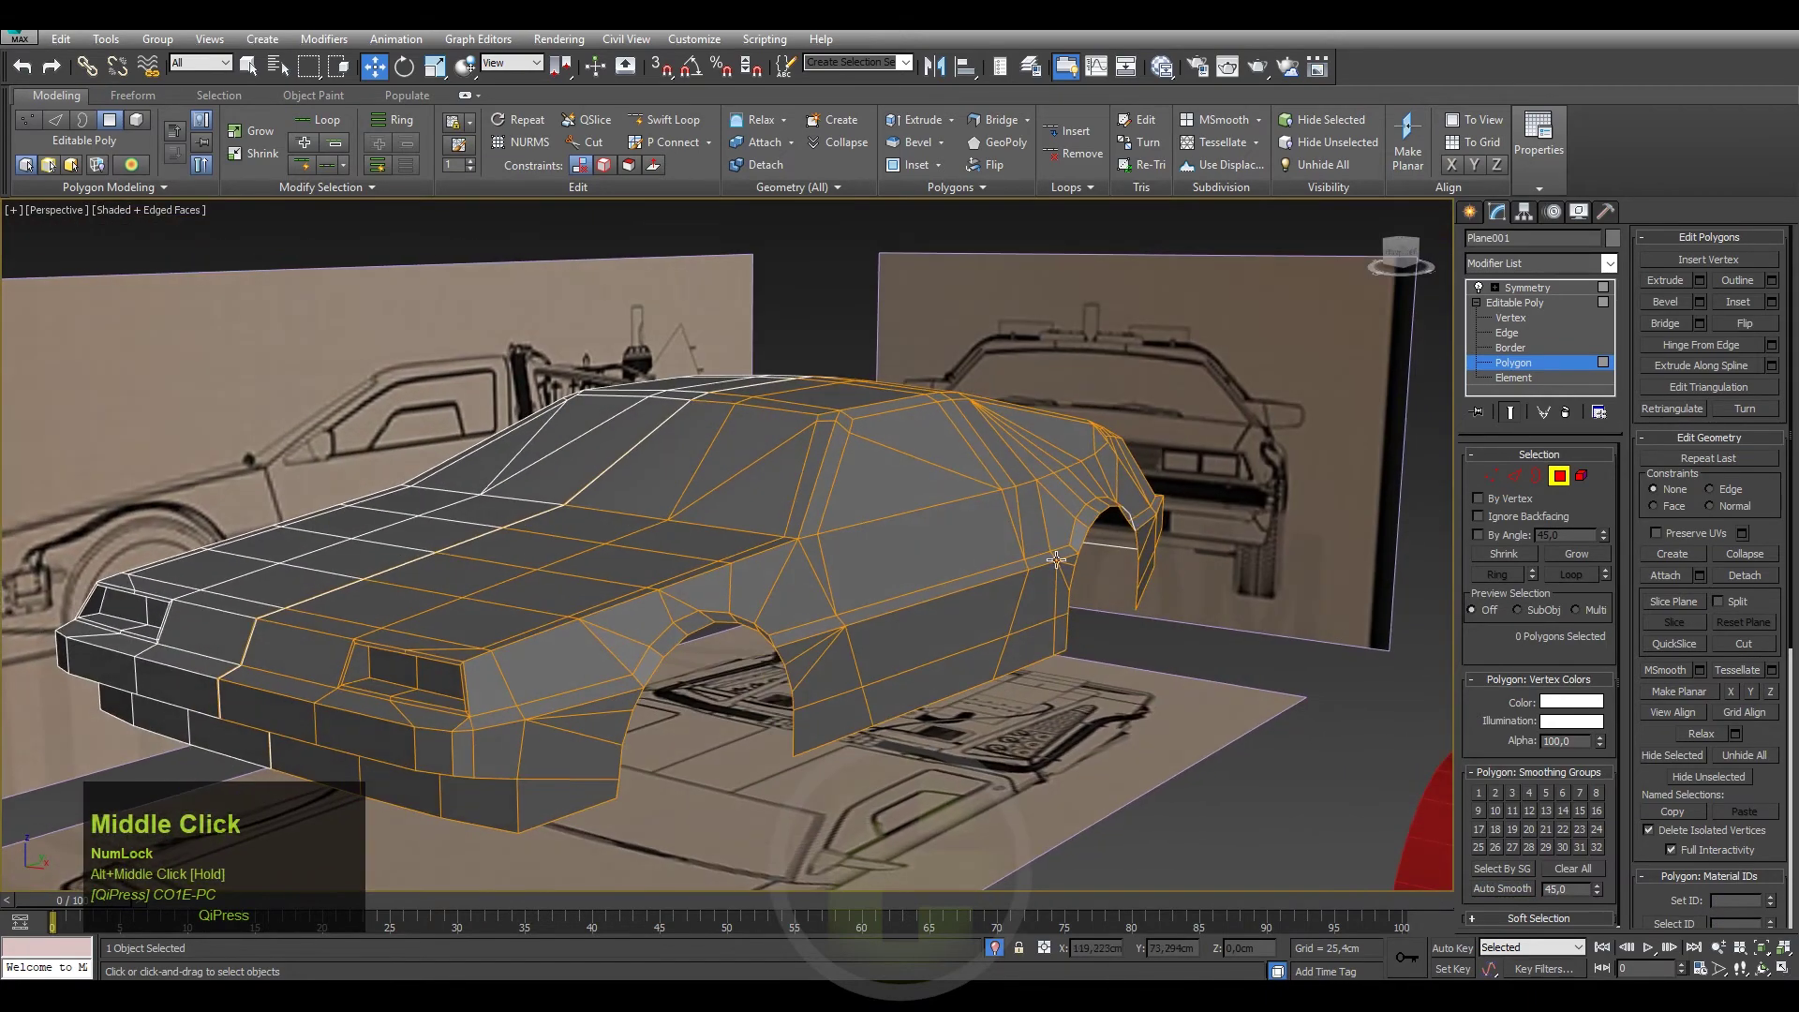
key(F4)
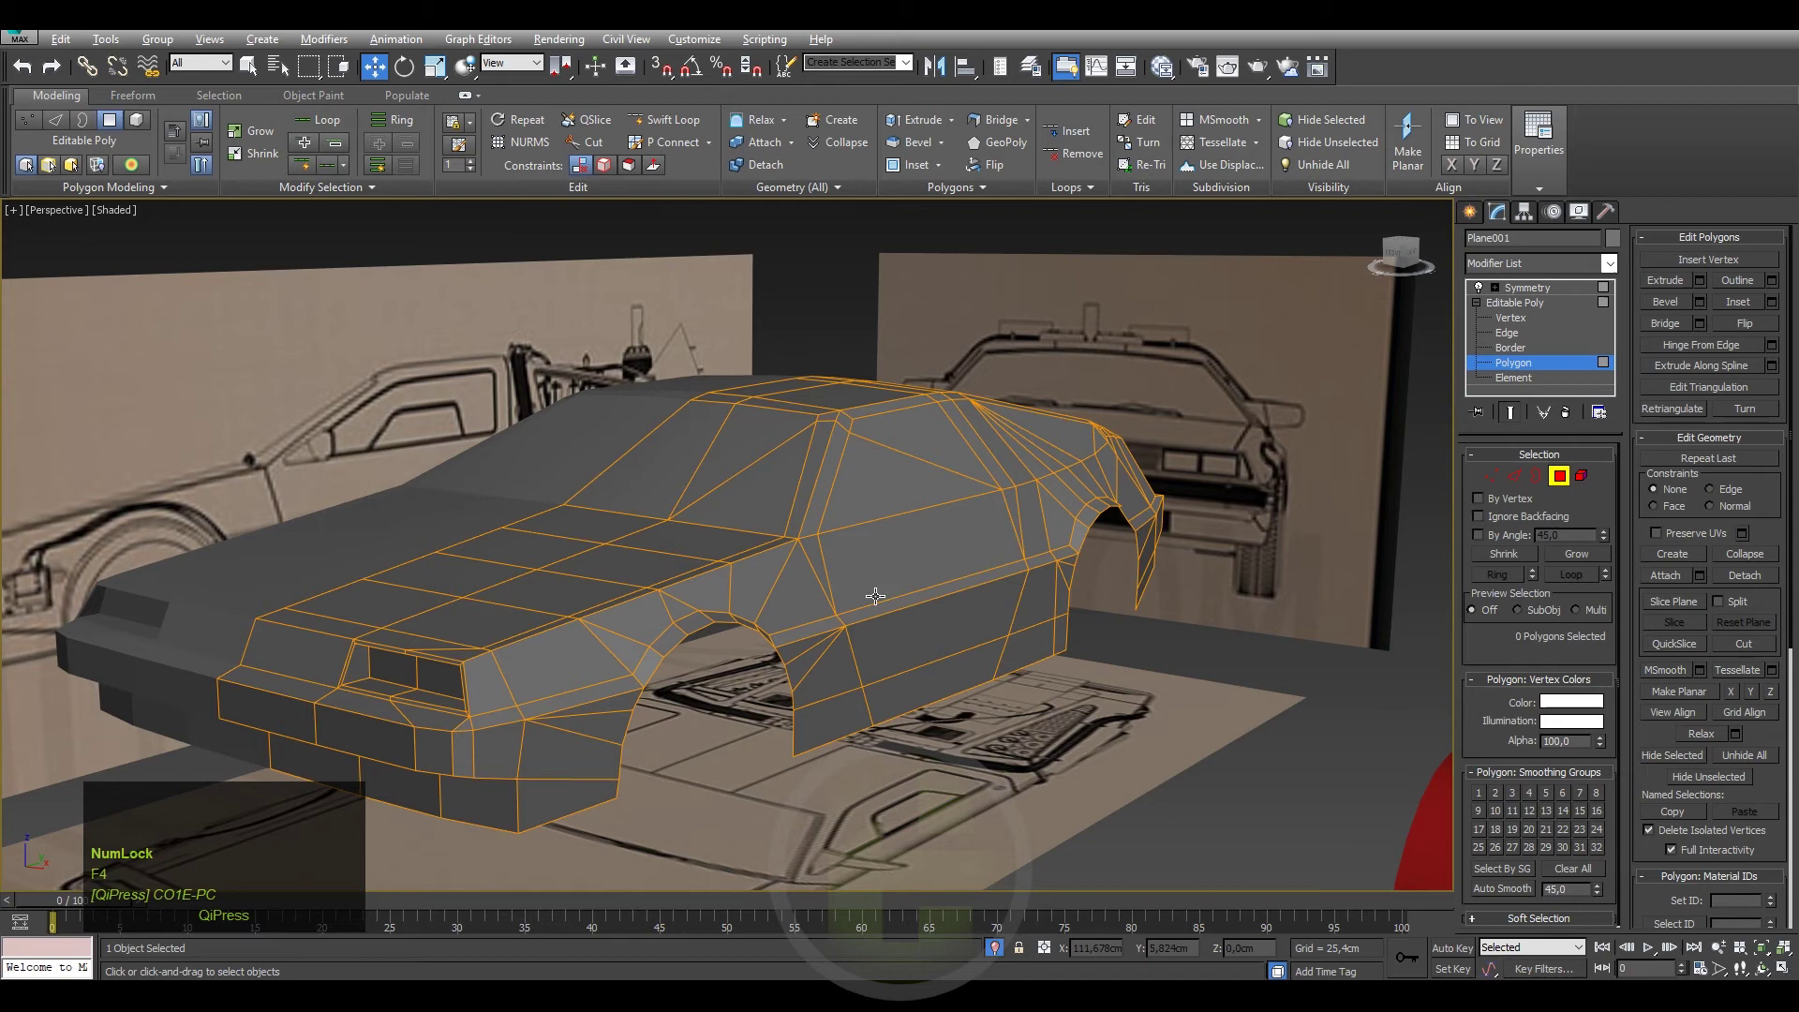
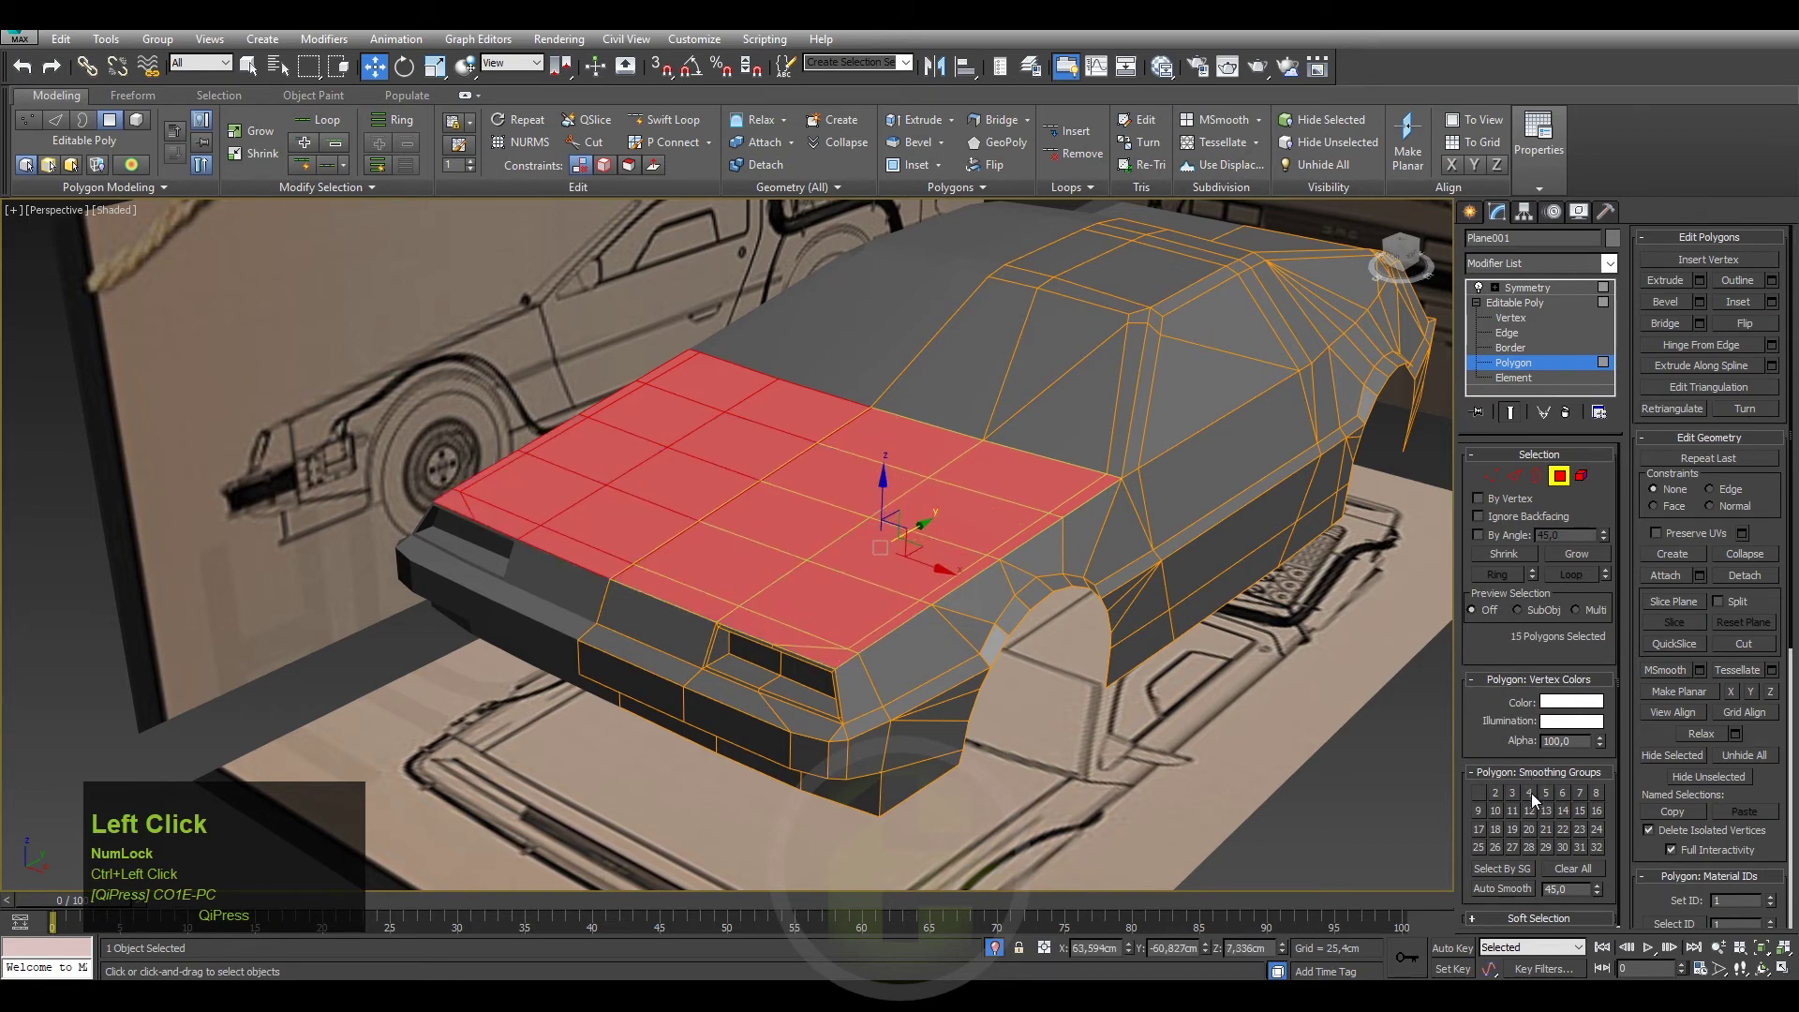
click(1492, 890)
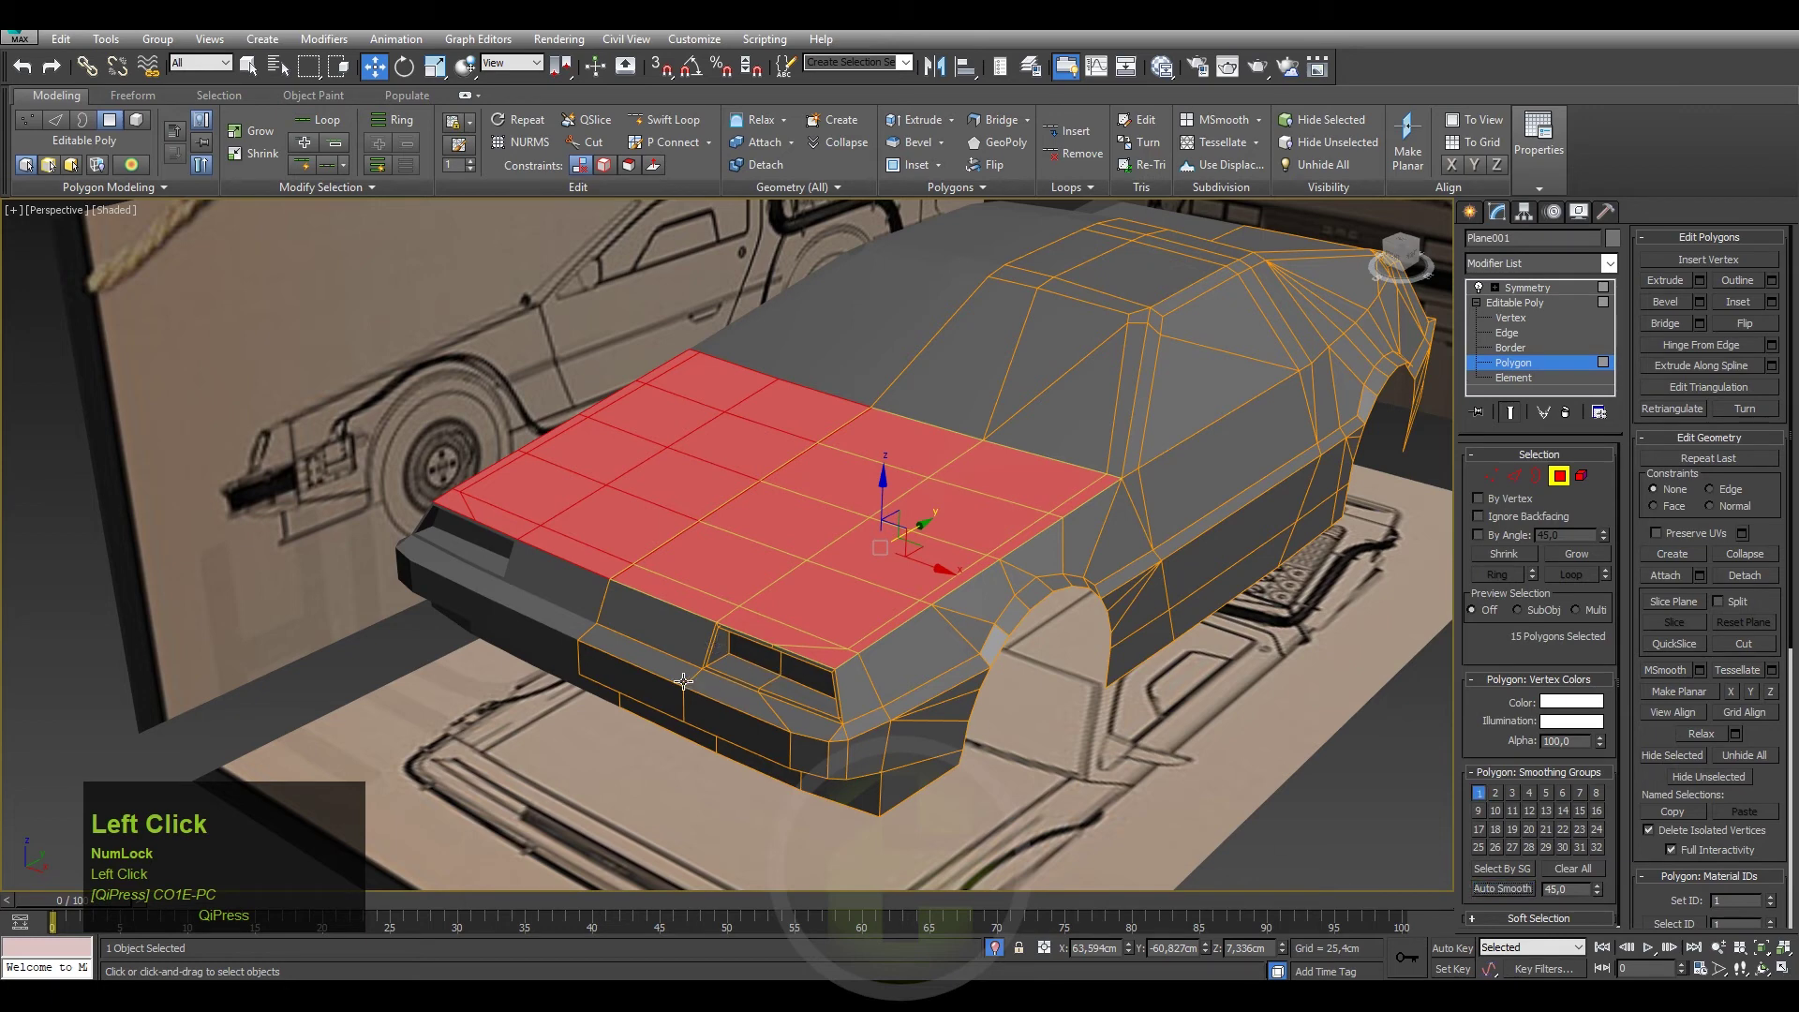
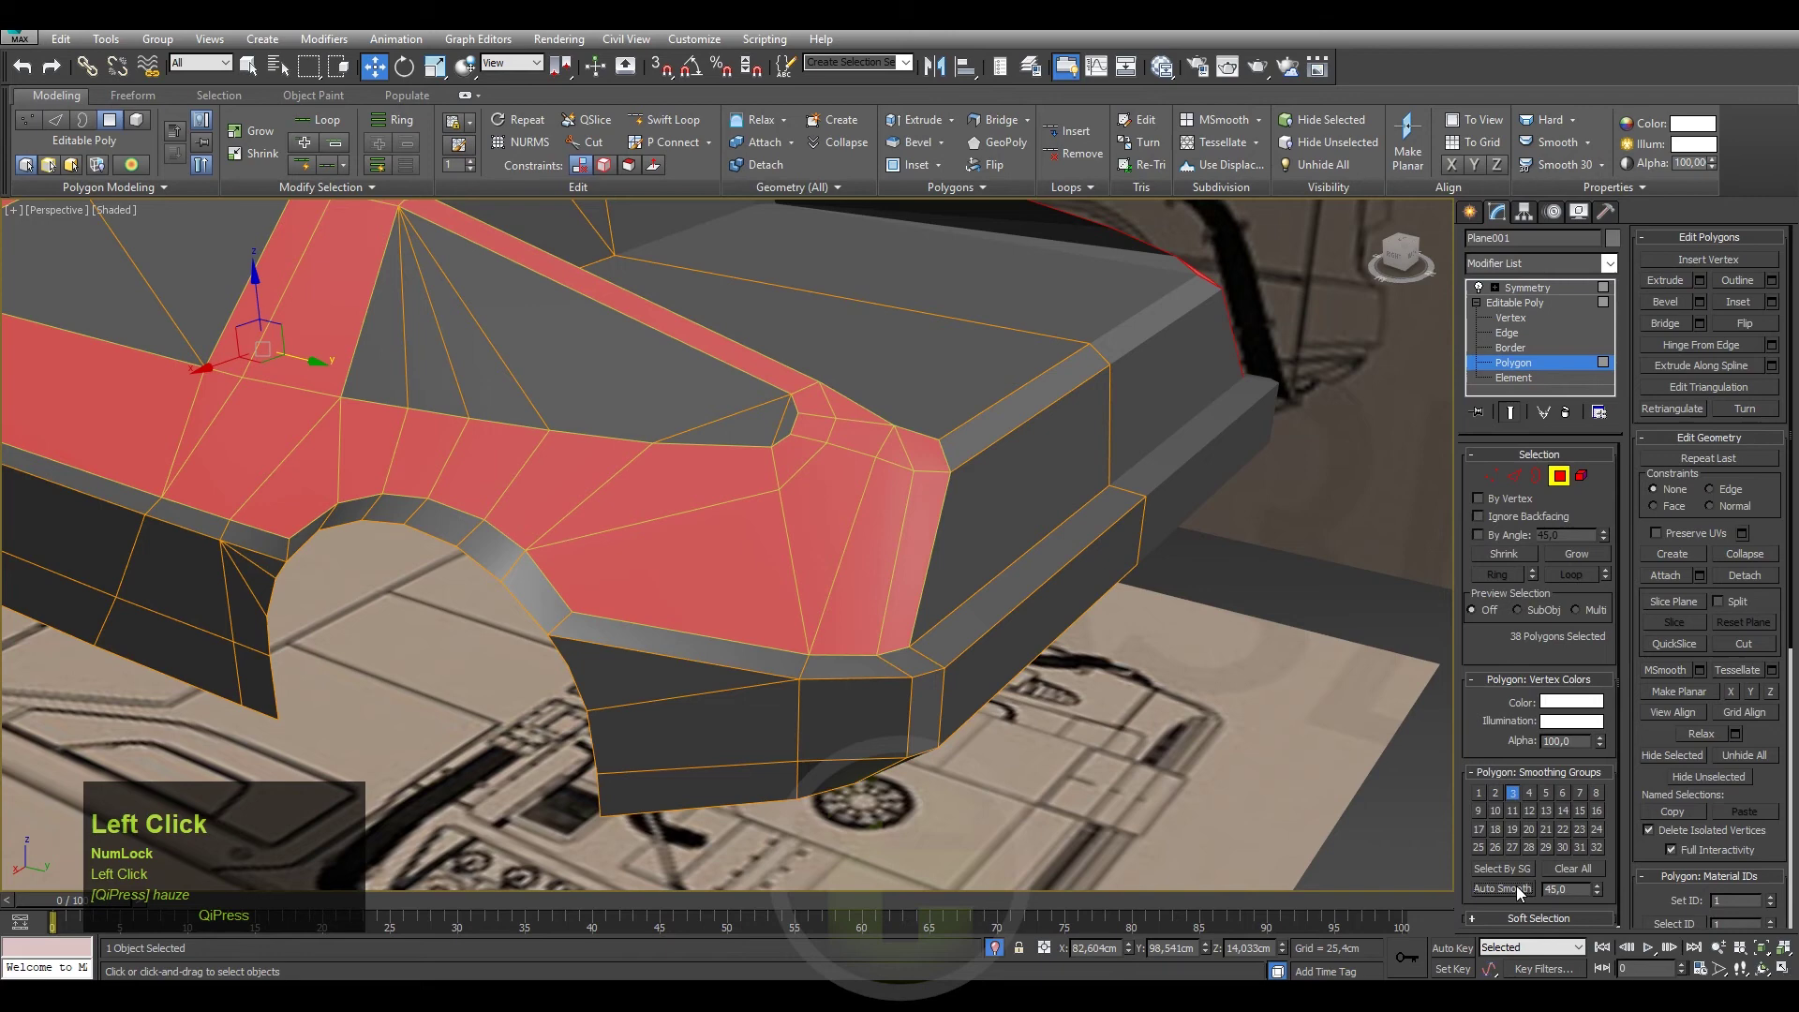
Orbit to the car's rear quarter with edged faces shown to reach the side panels.
key(F4)
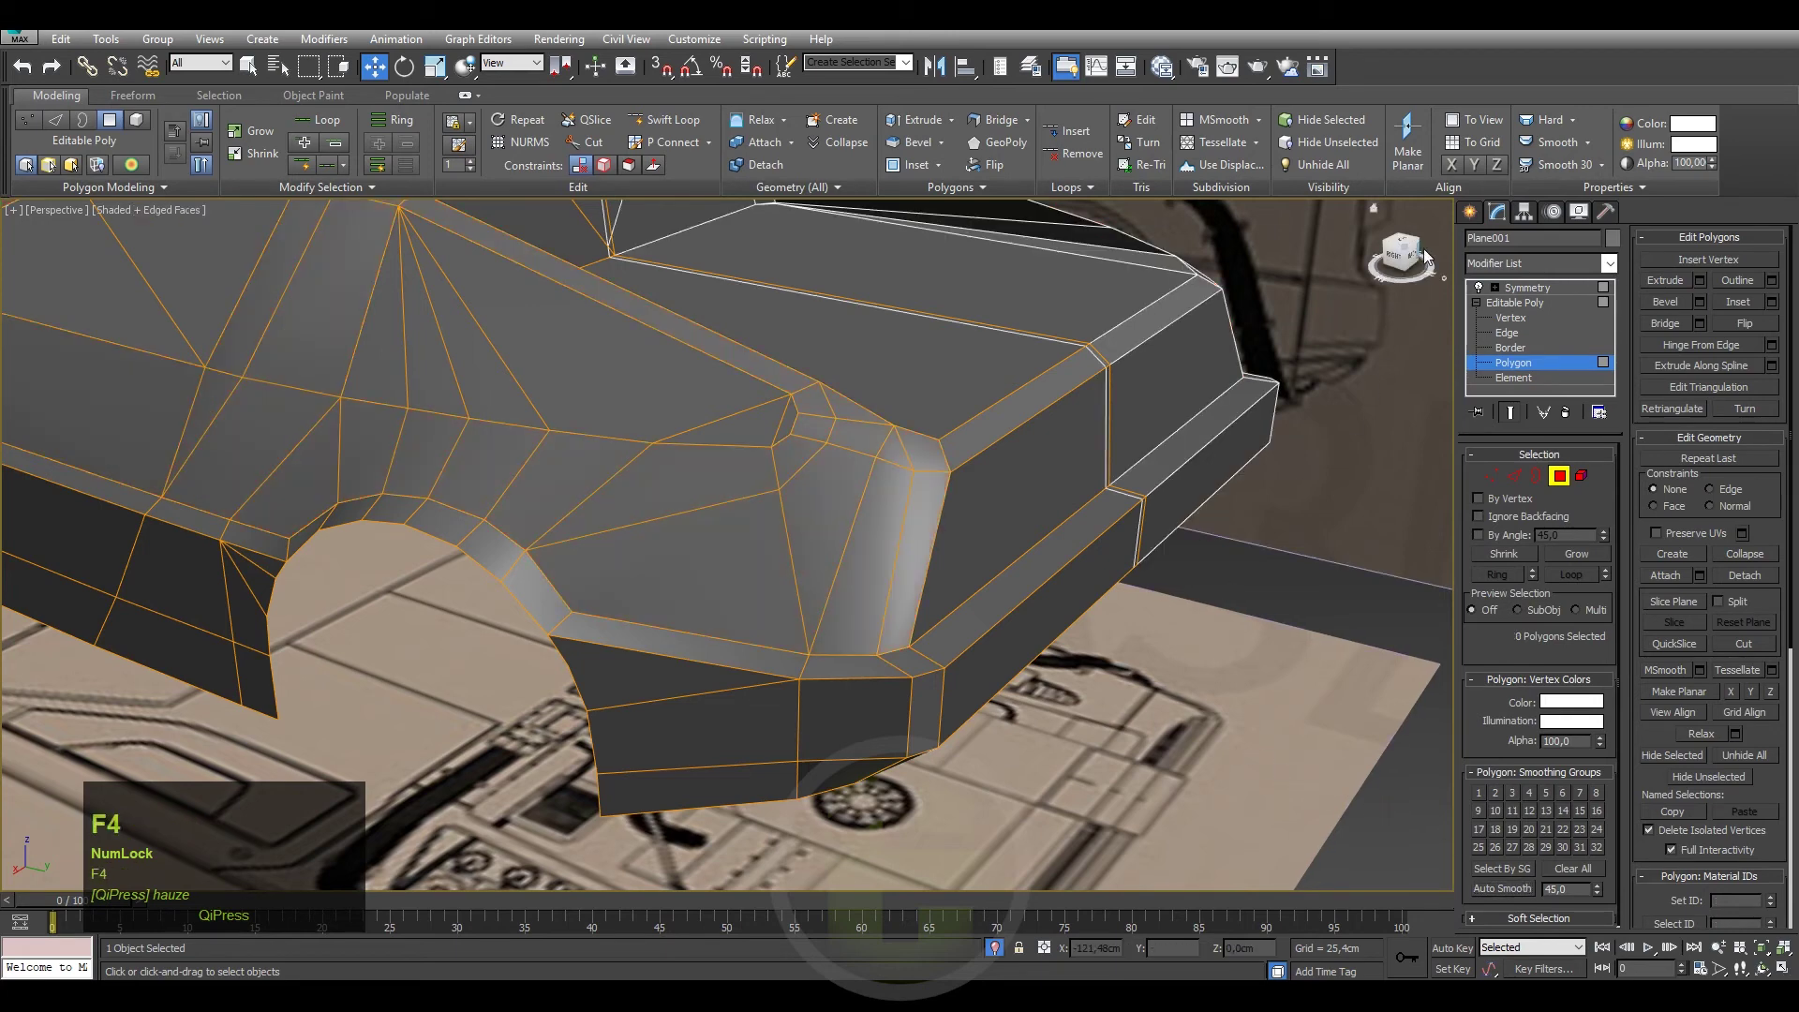
click(1470, 216)
key(F4)
scroll(down, 3)
drag(871, 618, 899, 621)
scroll(up, 3)
click(900, 621)
key(F4)
Select the two rear side-panel polygons and assign them smoothing group 3.
click(1499, 221)
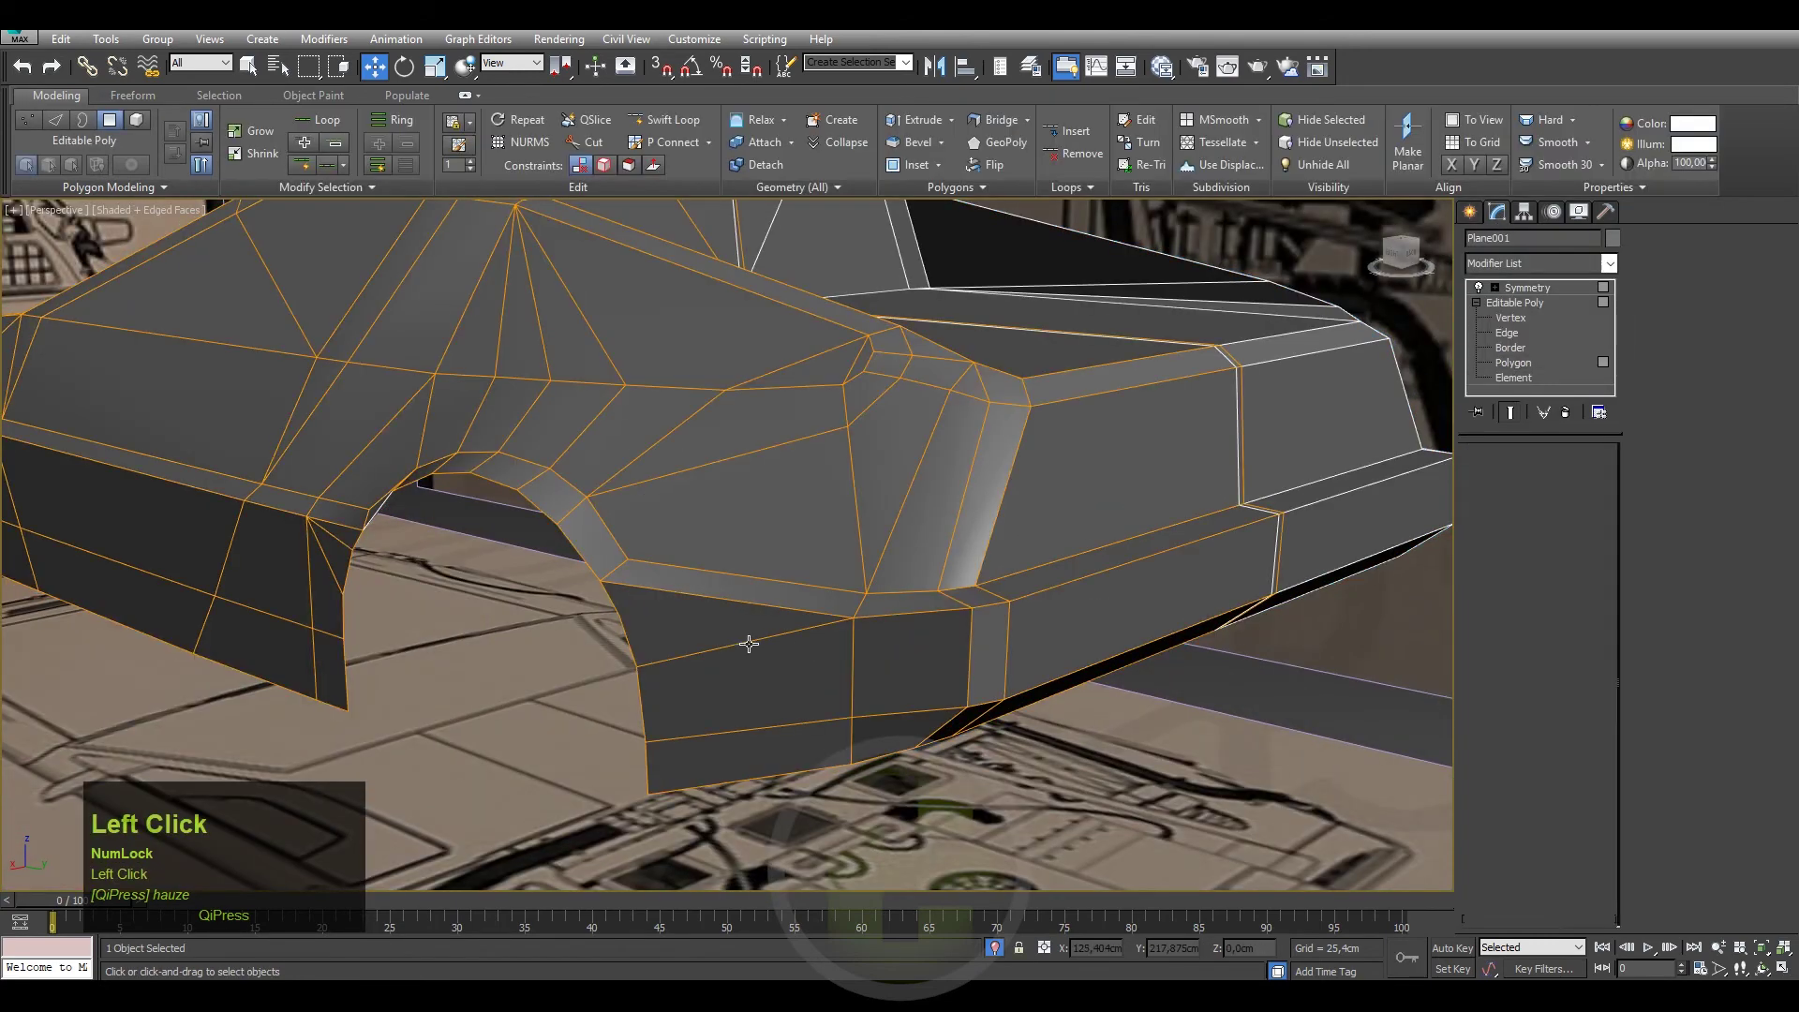
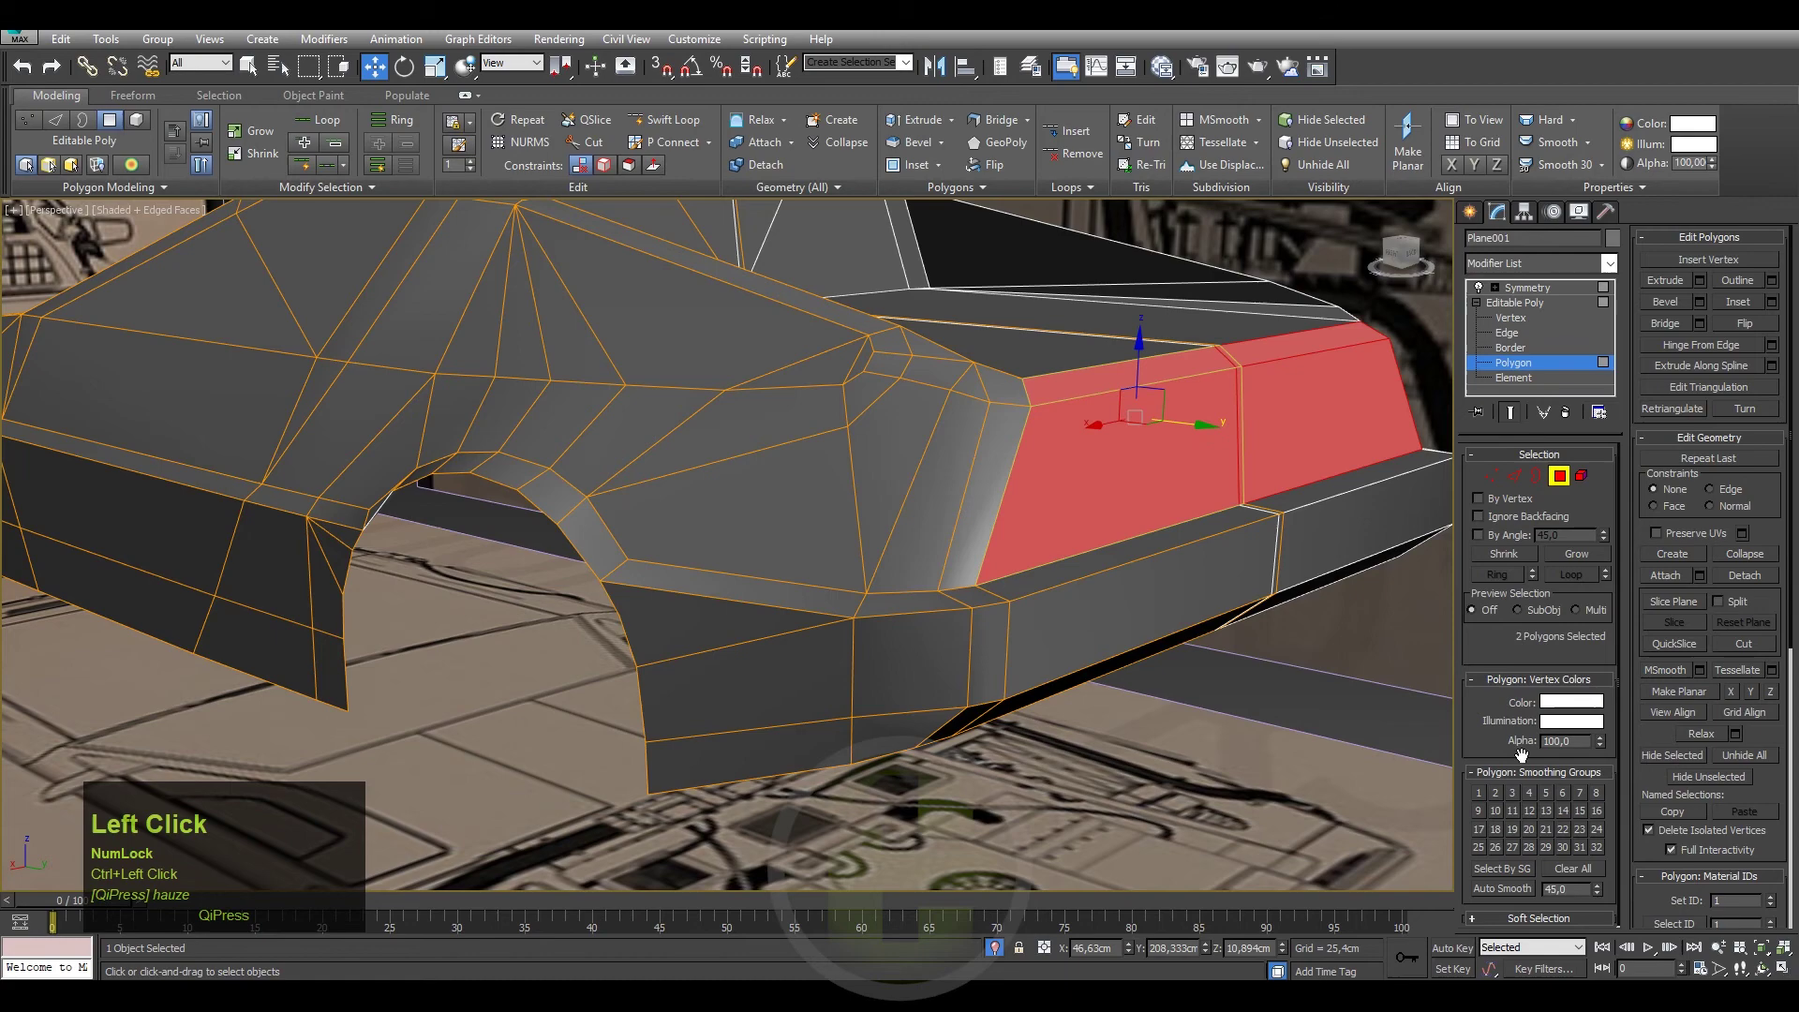
click(1521, 801)
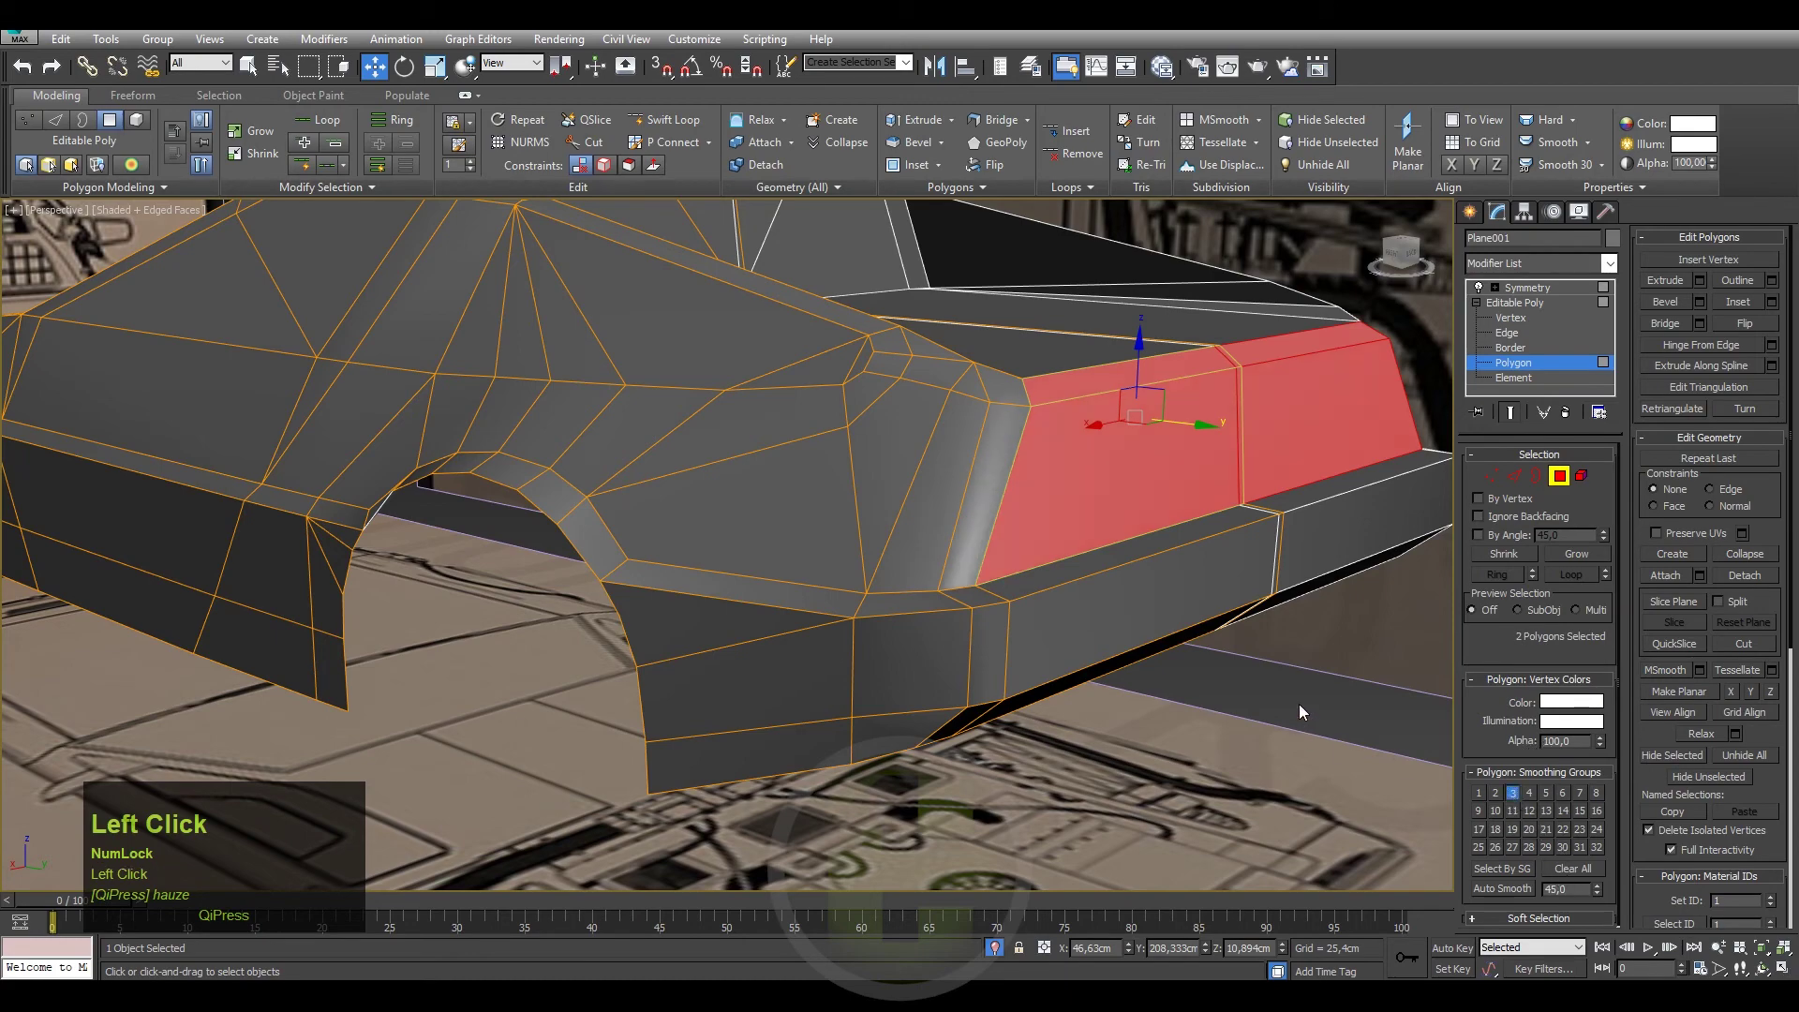
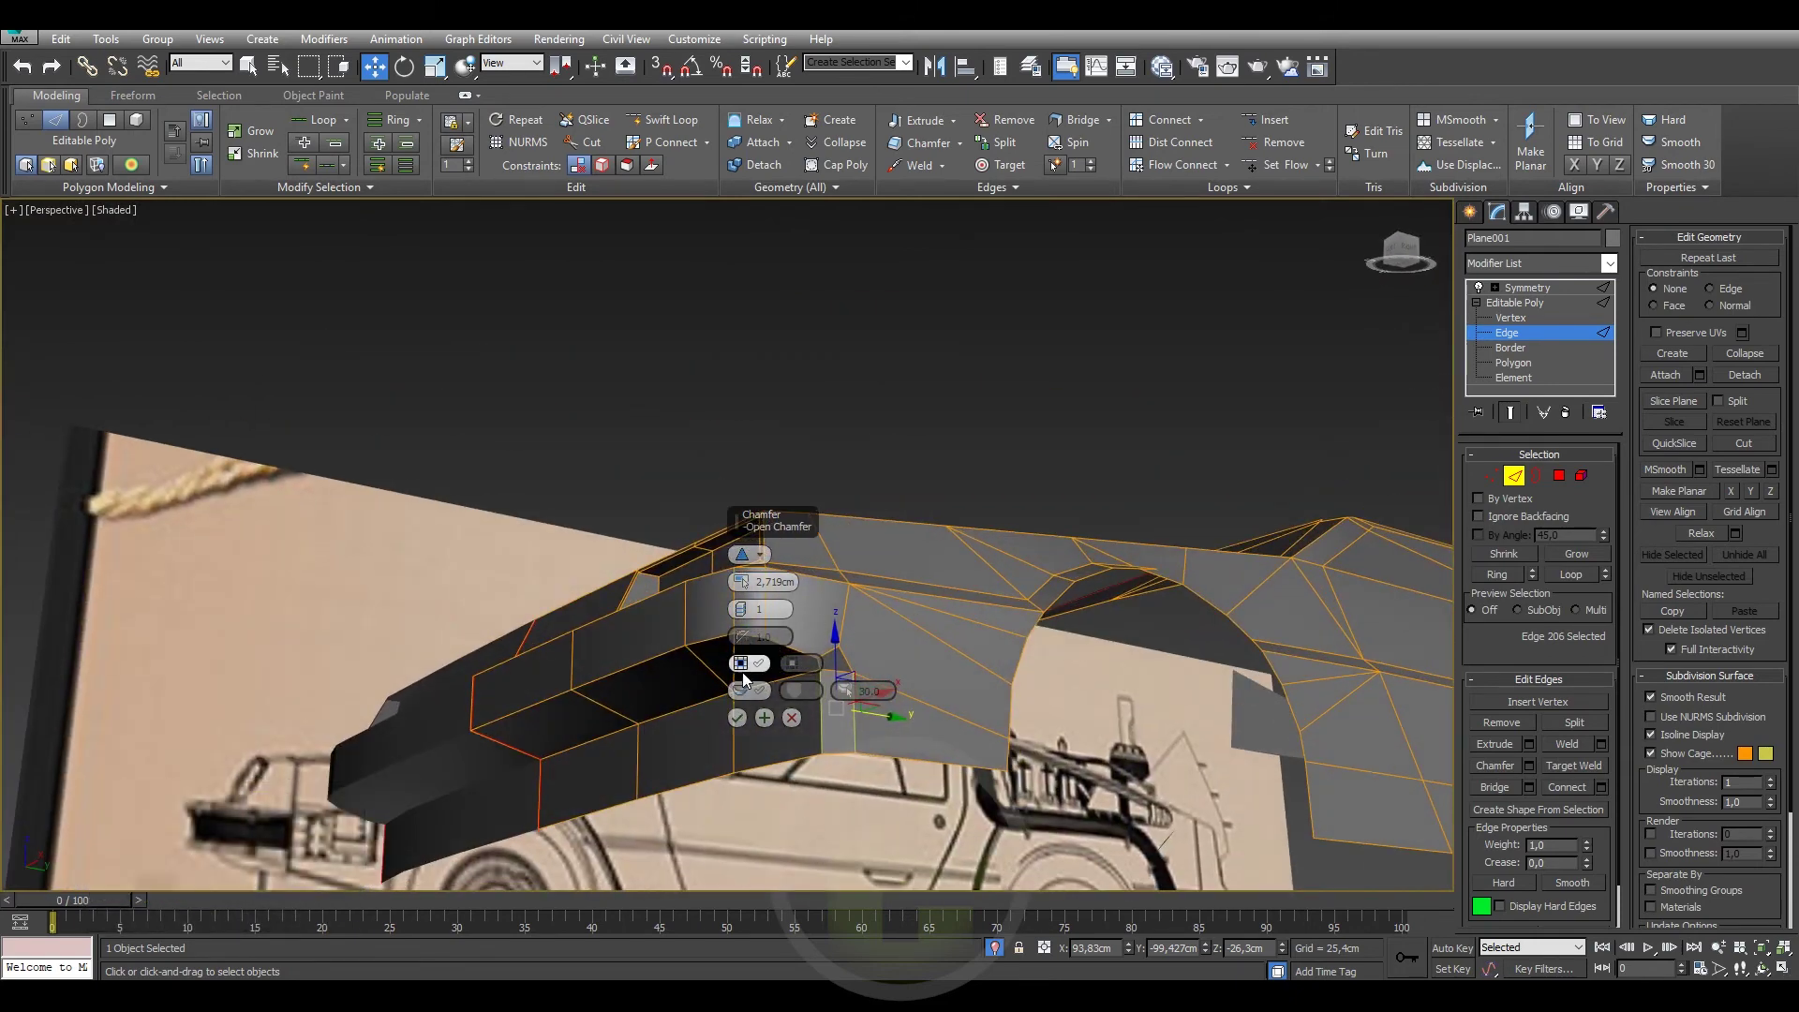
Orbit the view along the roof edge above the open gap.
click(746, 609)
drag(957, 725, 752, 619)
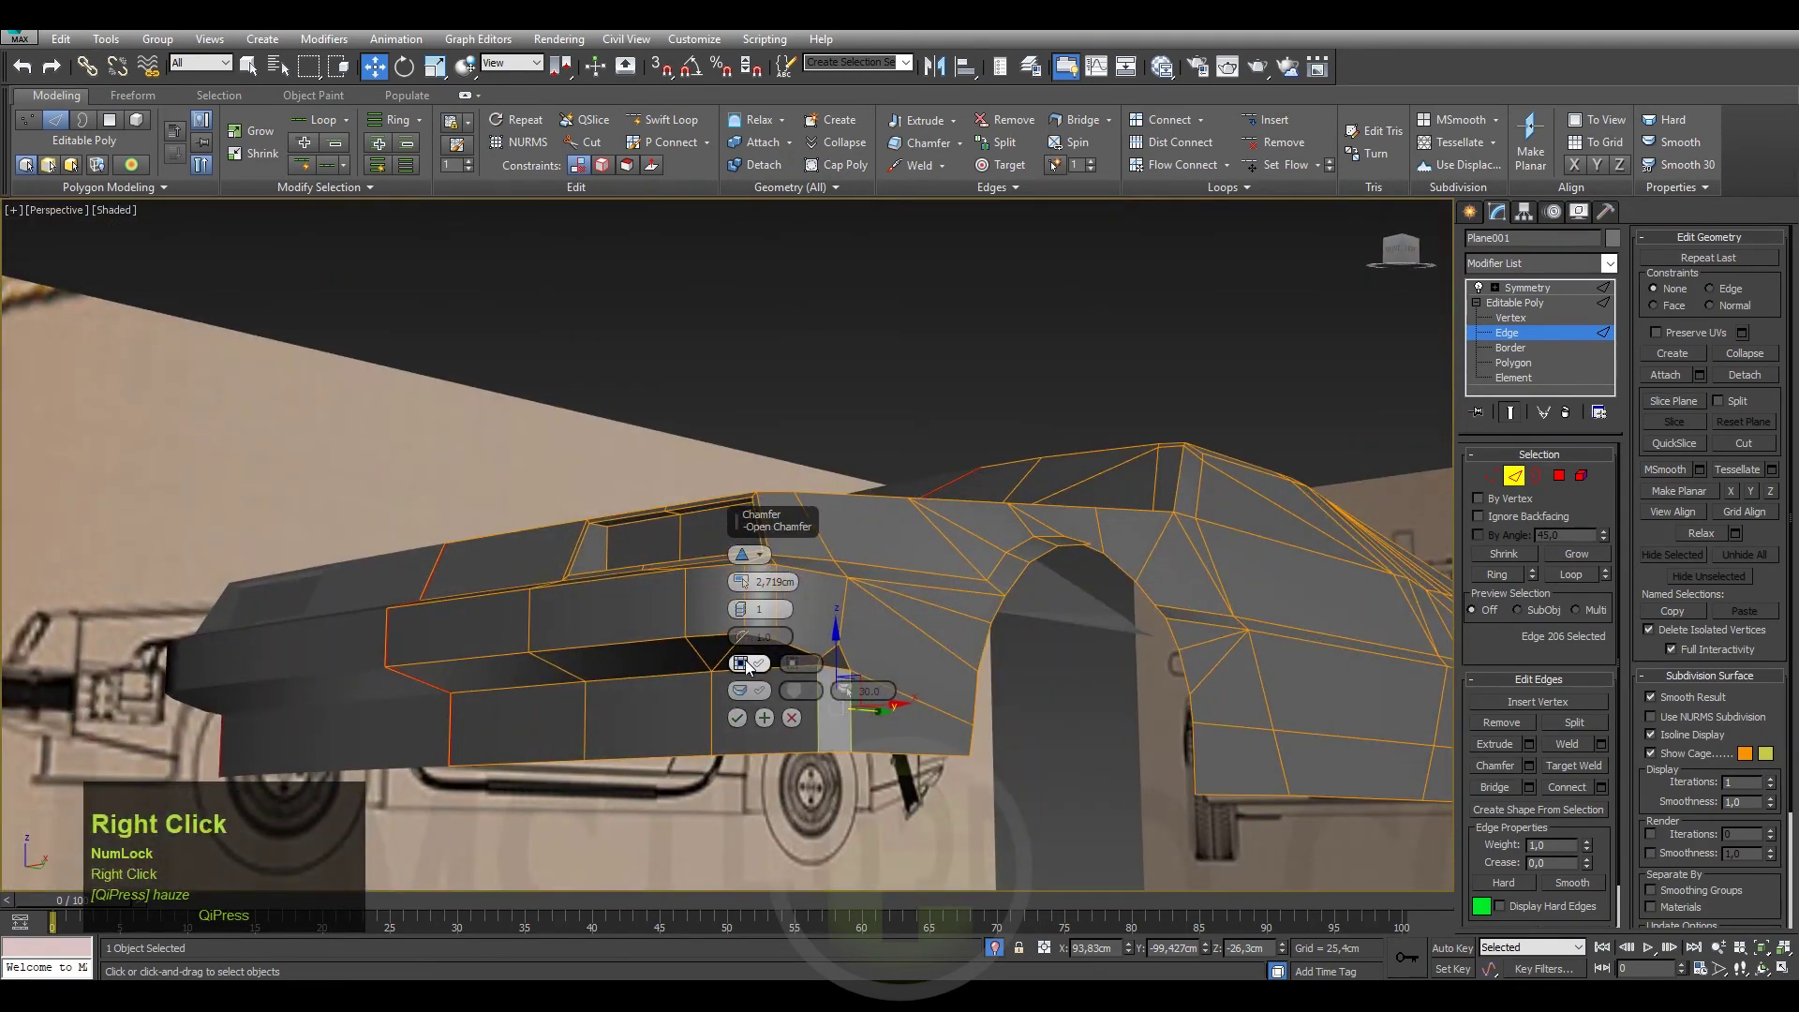
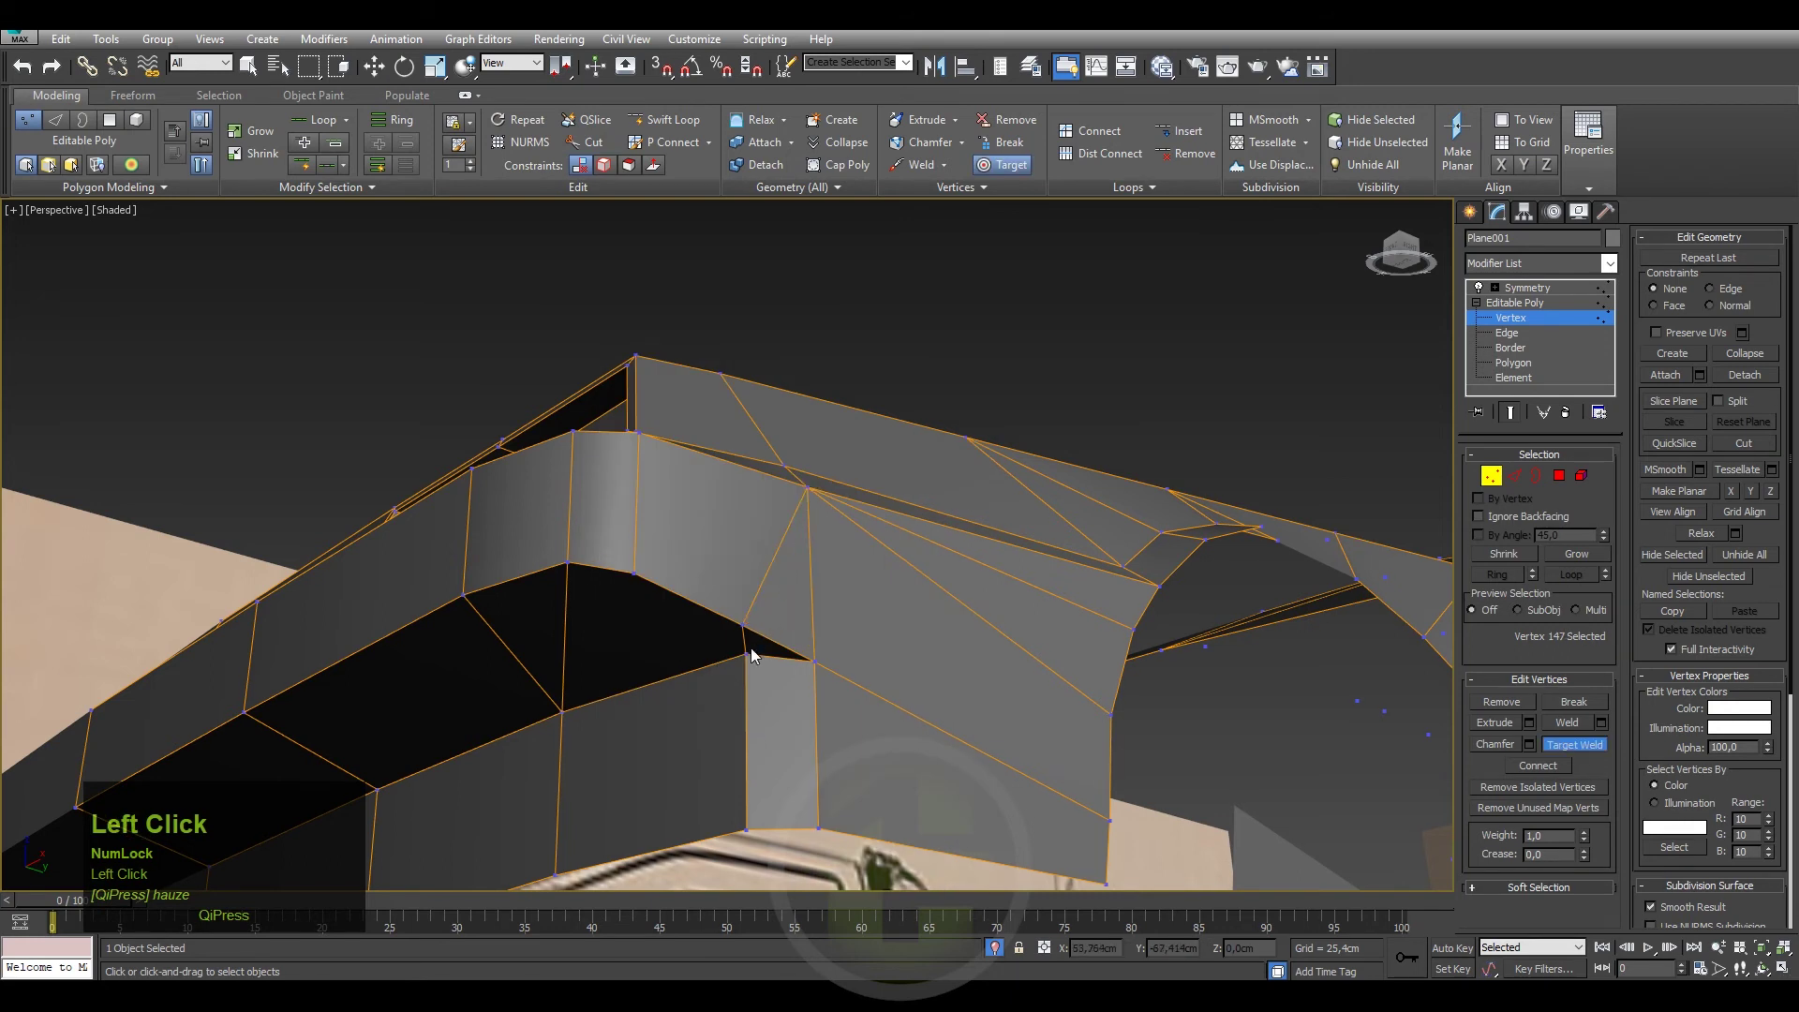
Switch to polygon level and add the hood polygons to the selection.
right_click(751, 667)
click(1545, 372)
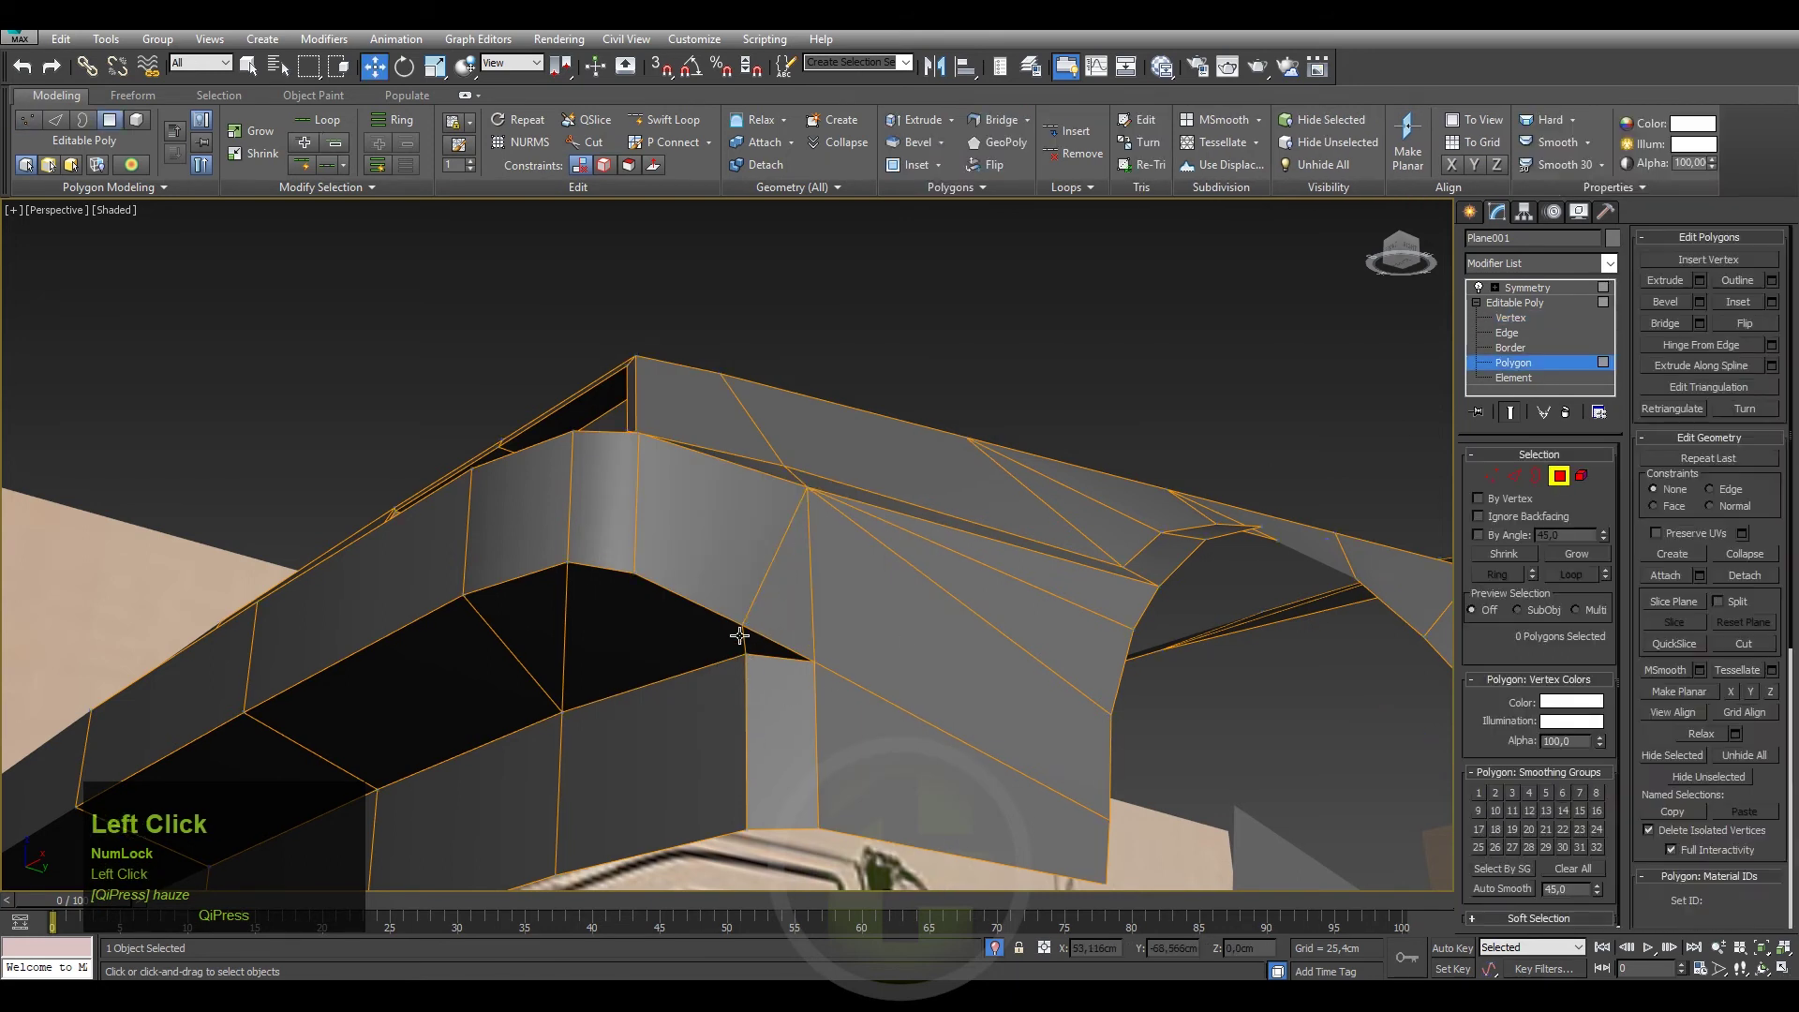
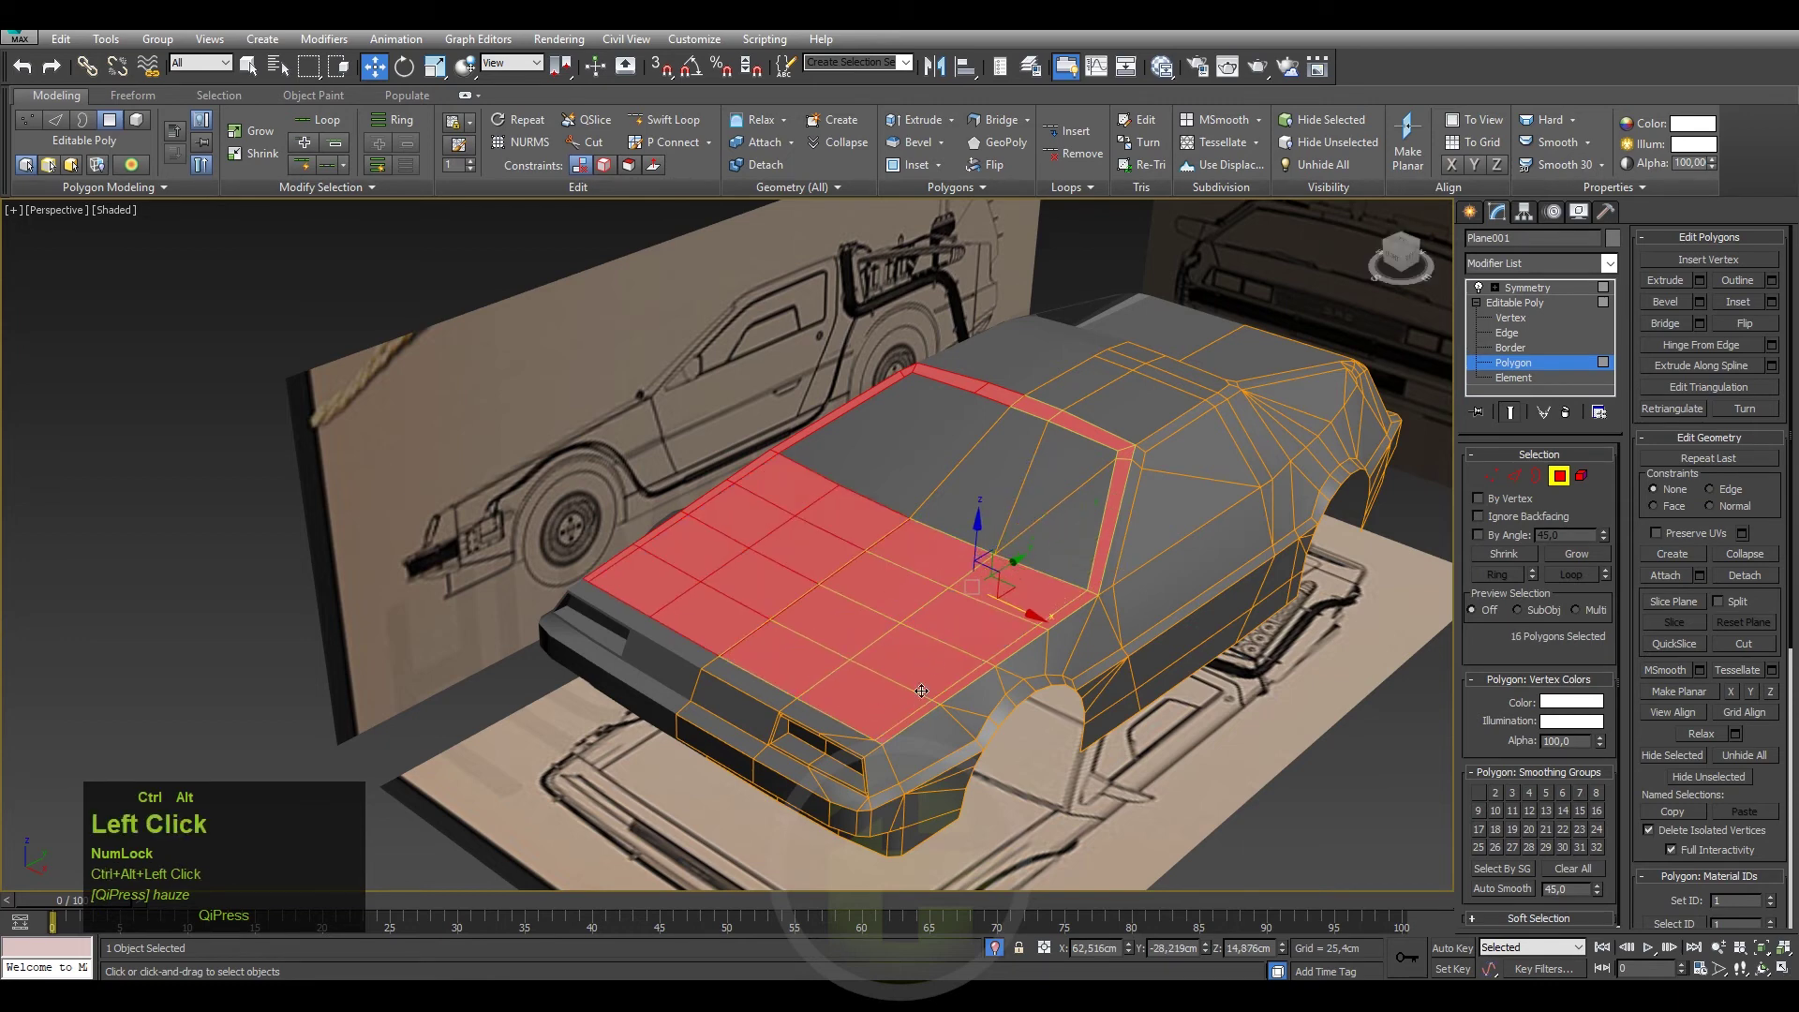
click(1496, 896)
Leave sub-object editing and view the whole body shell shaded without edges.
key(alt+F4)
double_click(1474, 210)
key(alt+F4)
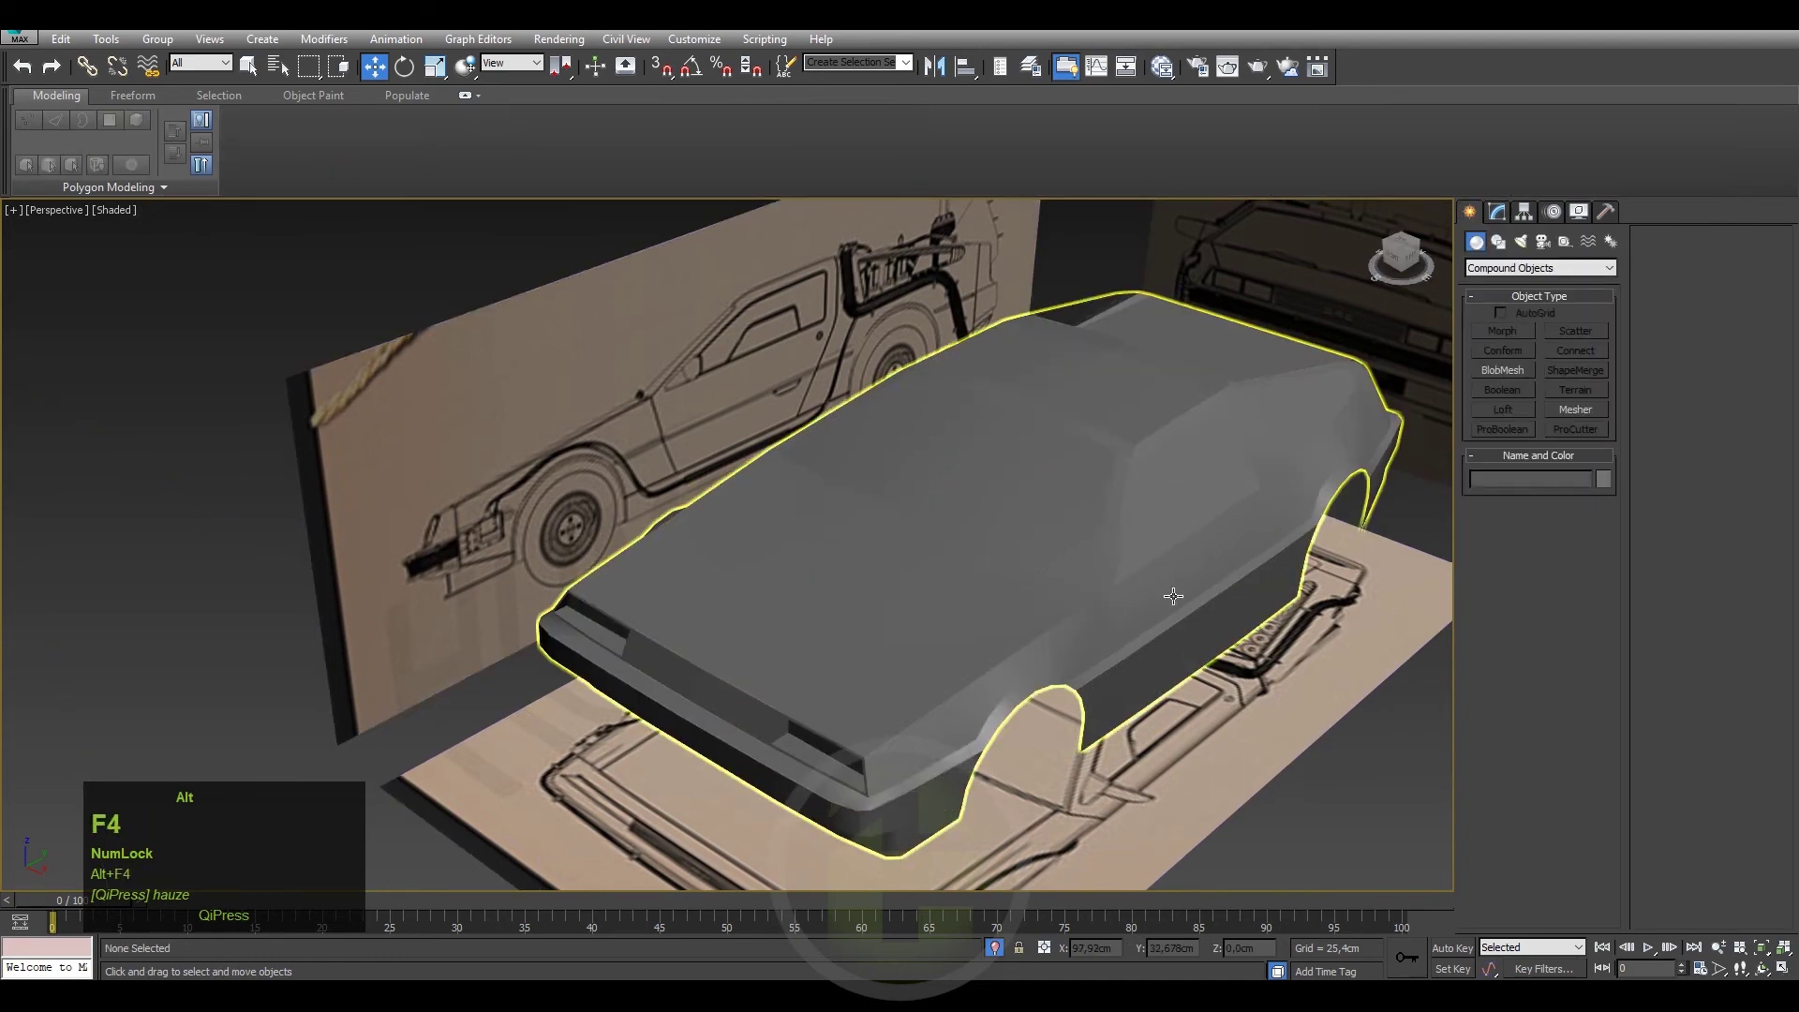
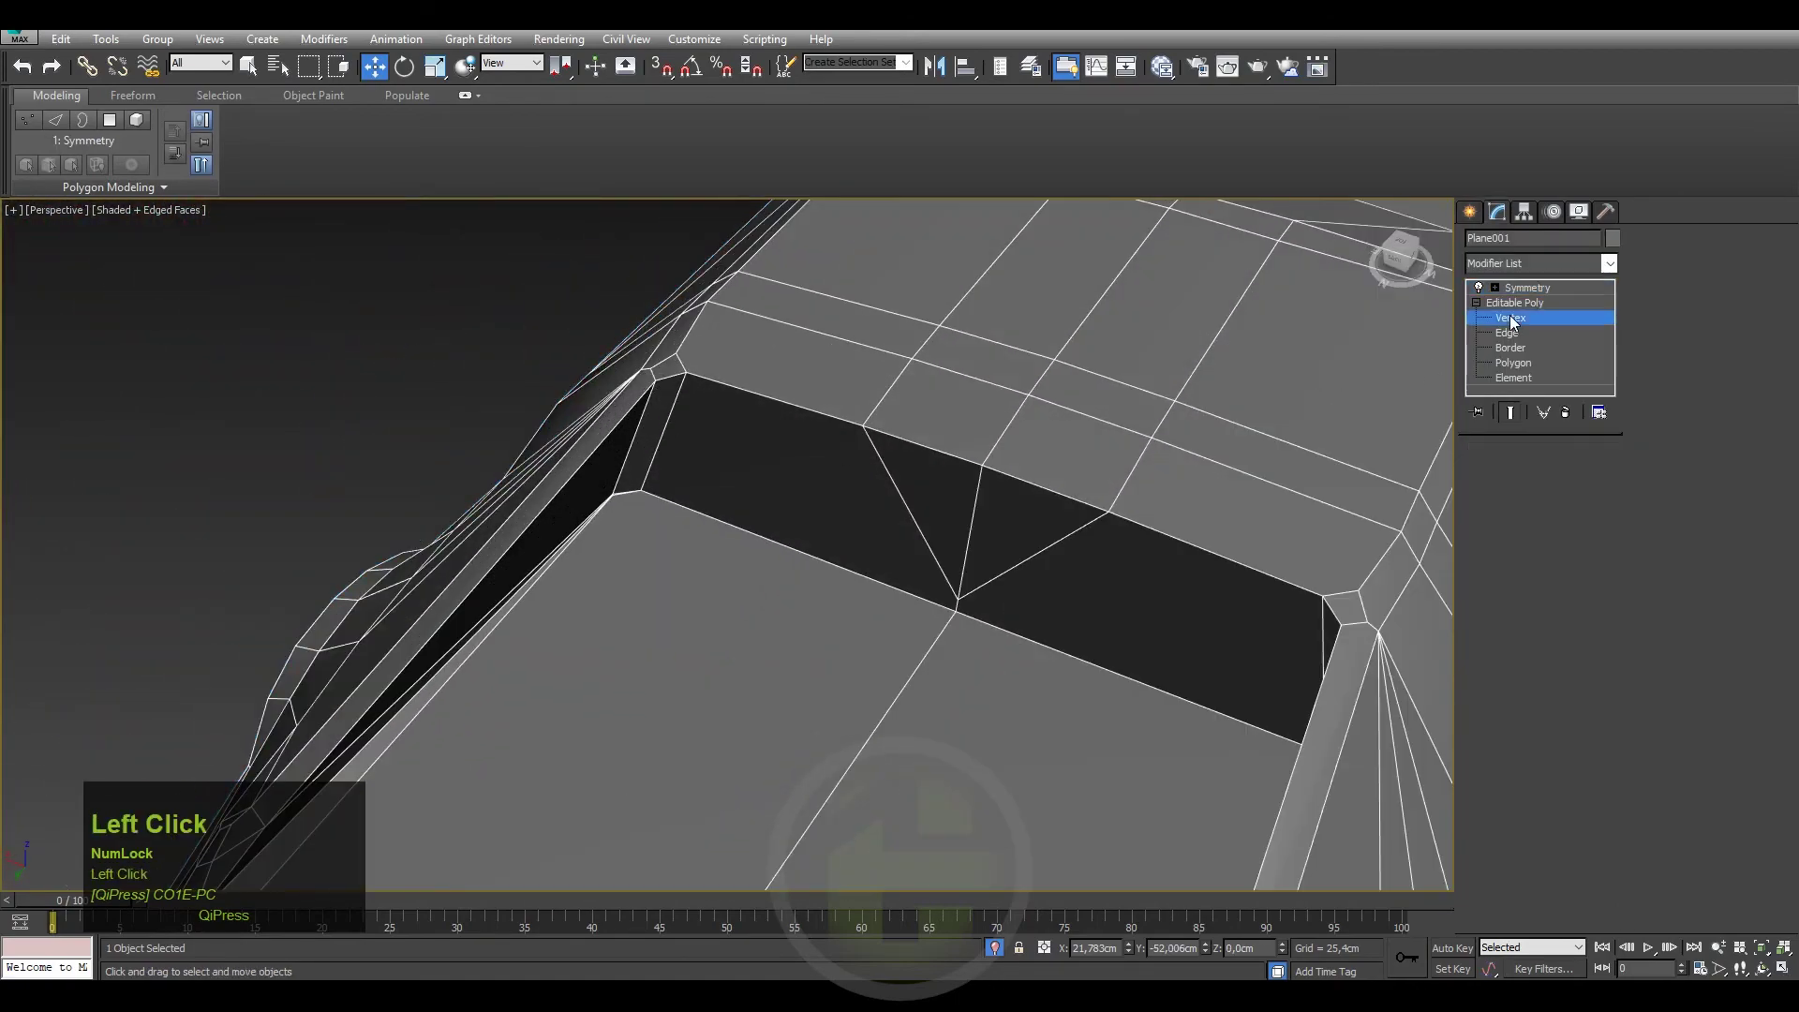
Target-weld the stray vertex on the car's side onto its neighbour.
right_click(807, 486)
click(727, 603)
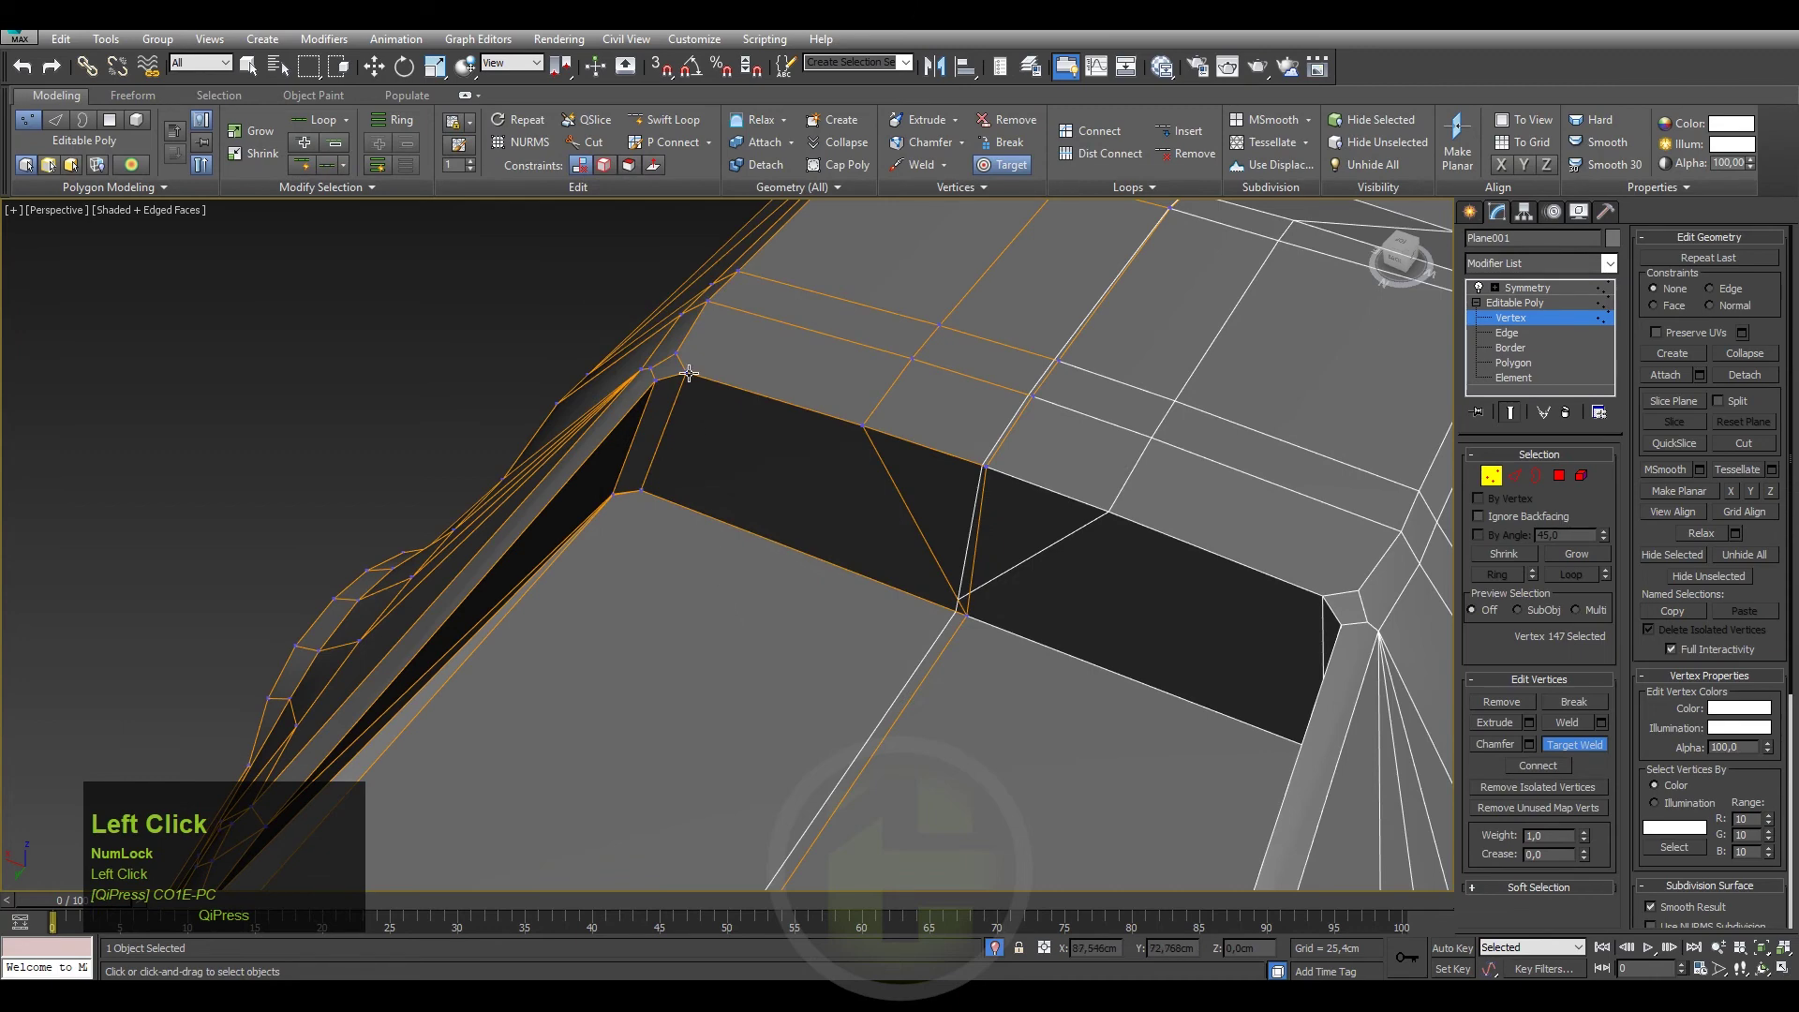
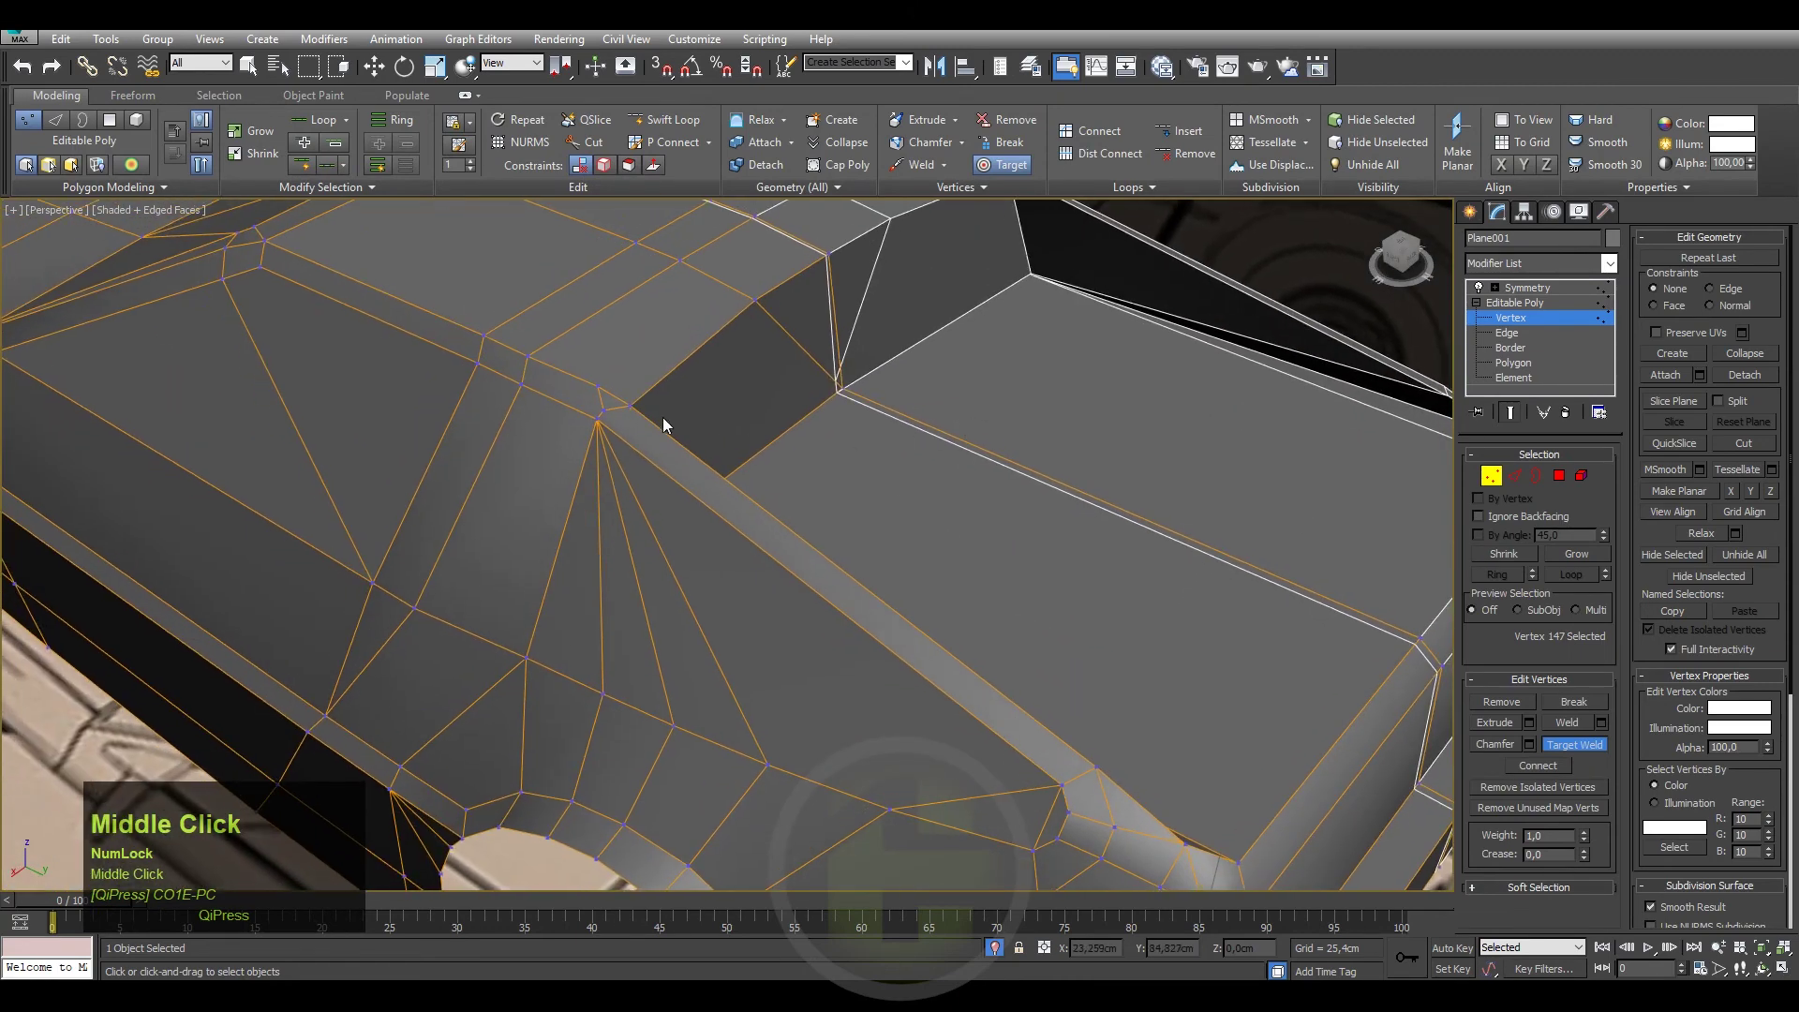
click(598, 380)
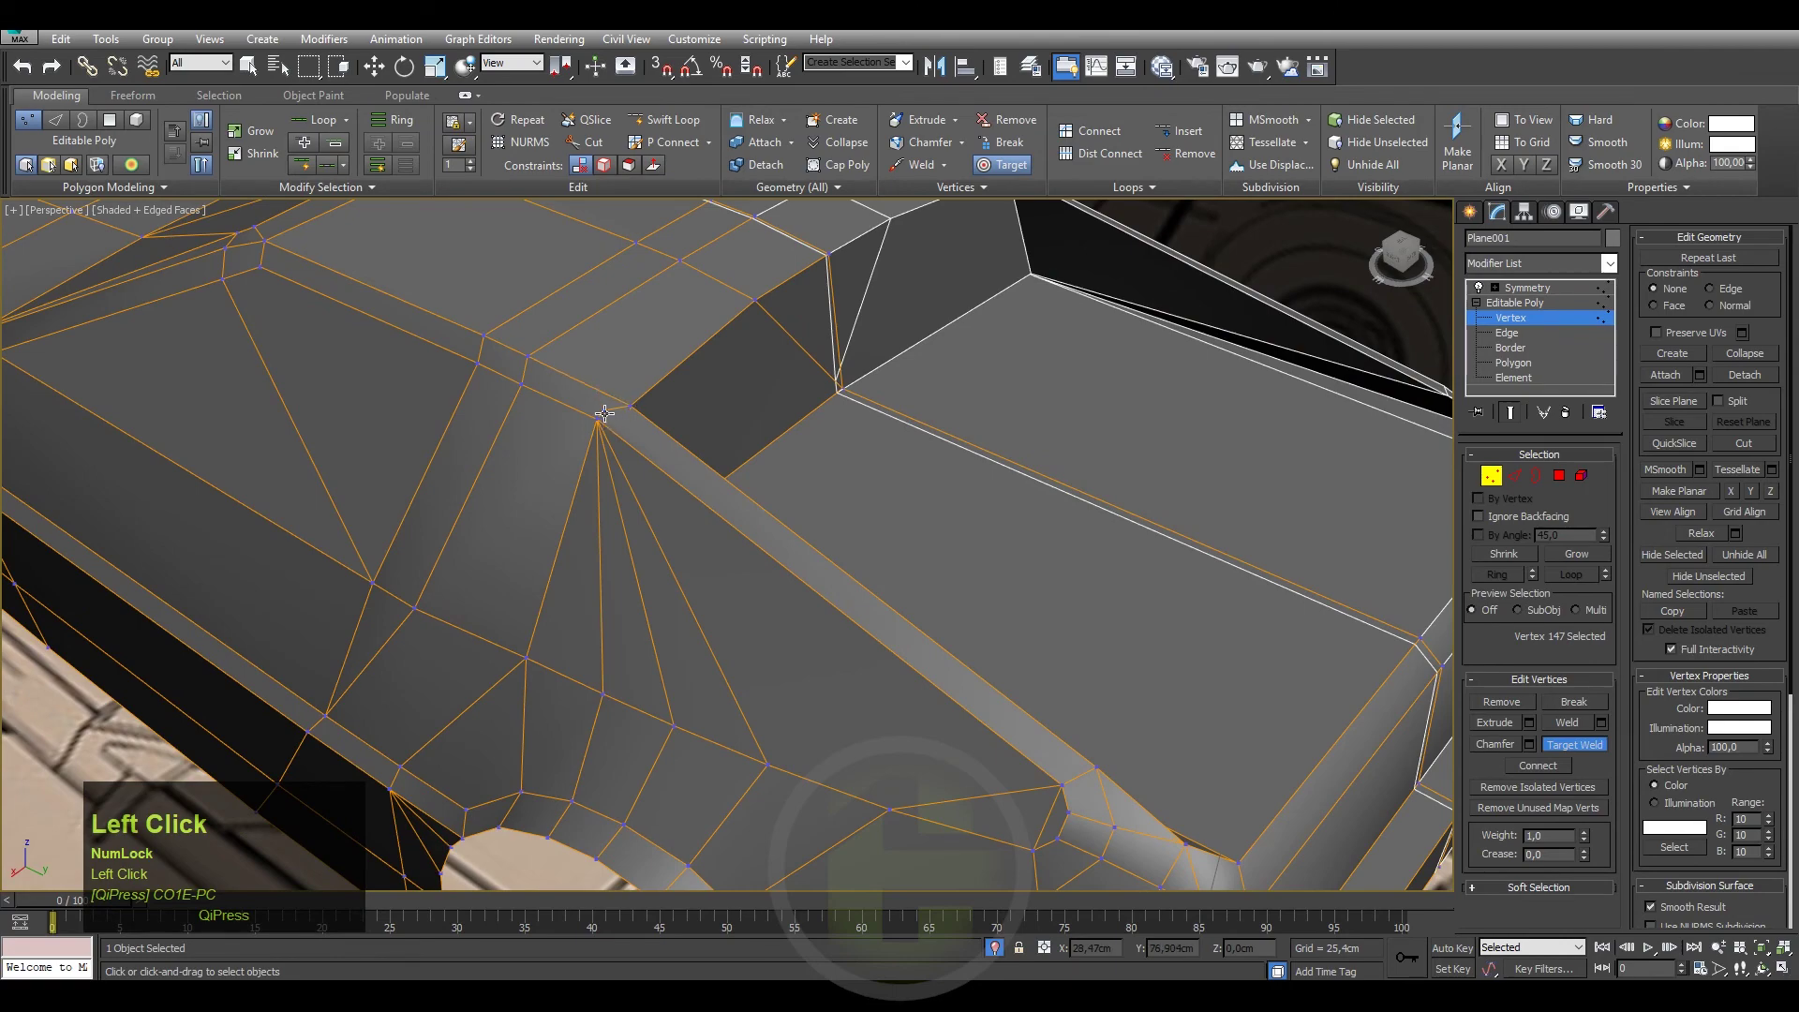
middle_click(696, 462)
middle_click(710, 538)
middle_click(882, 632)
Turn off Target Weld and select the vertex at the roof pillar base.
right_click(1055, 674)
click(1122, 653)
middle_click(1184, 673)
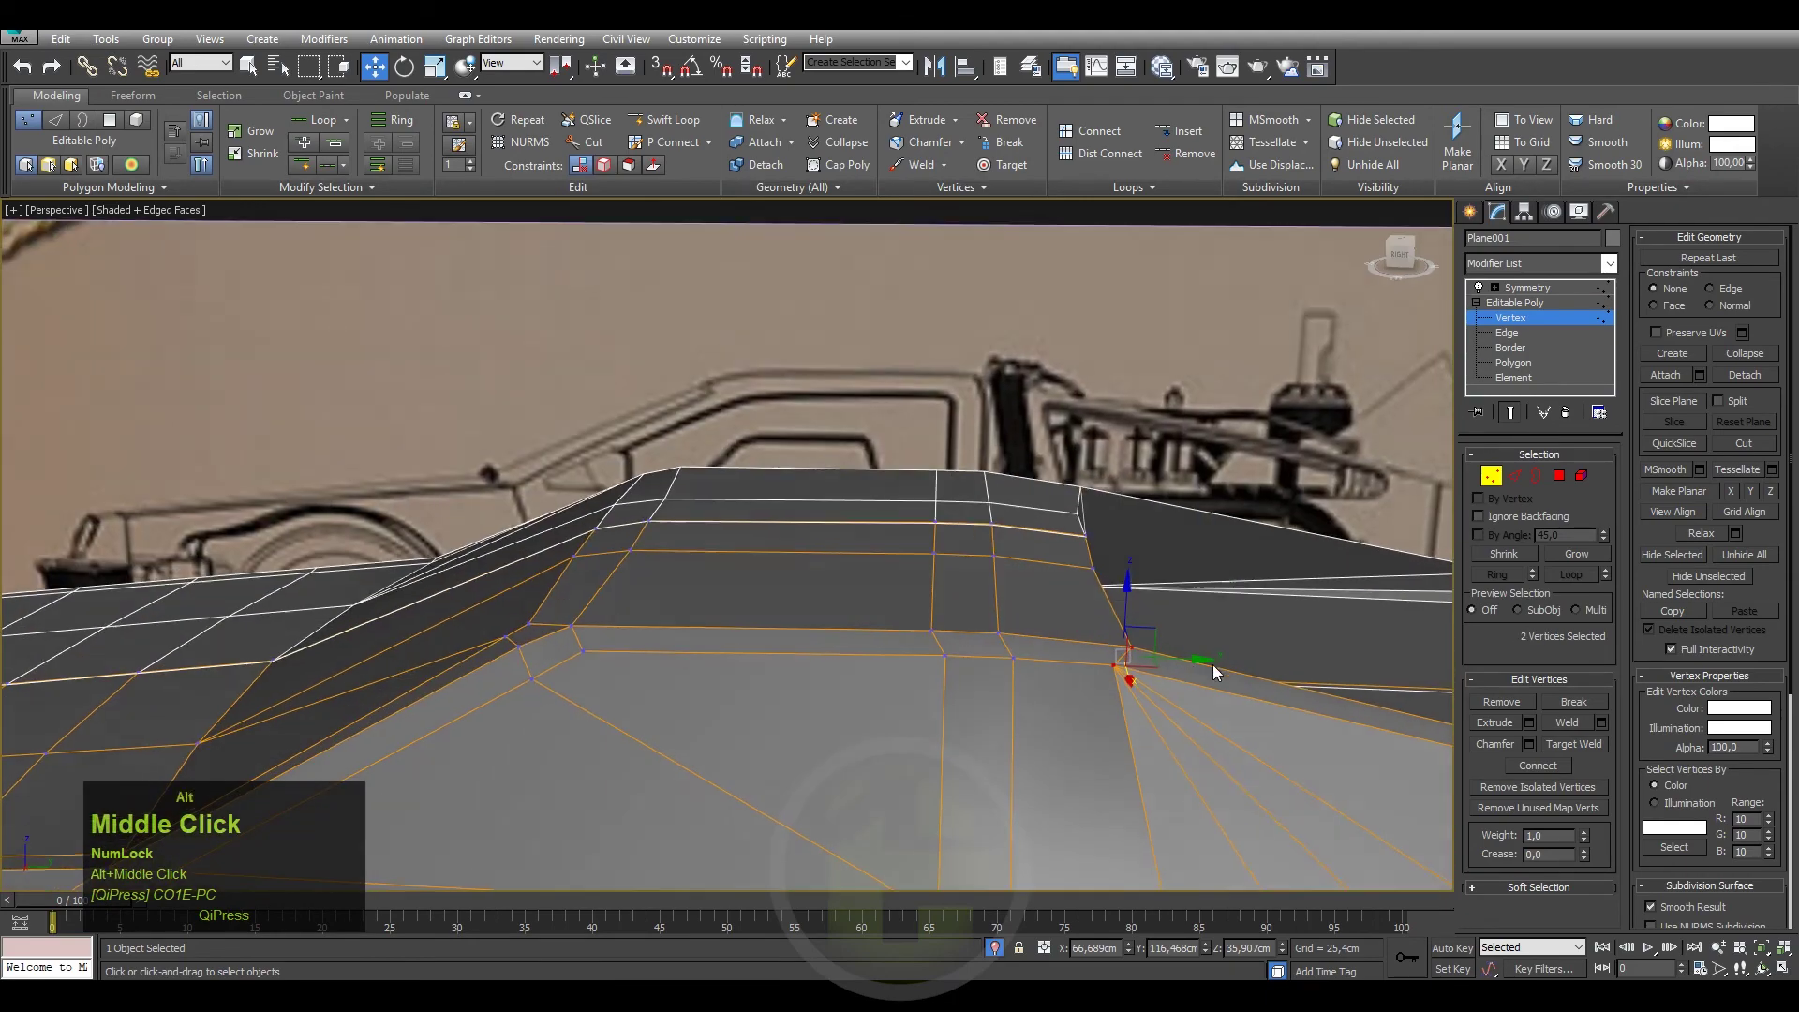
click(1175, 628)
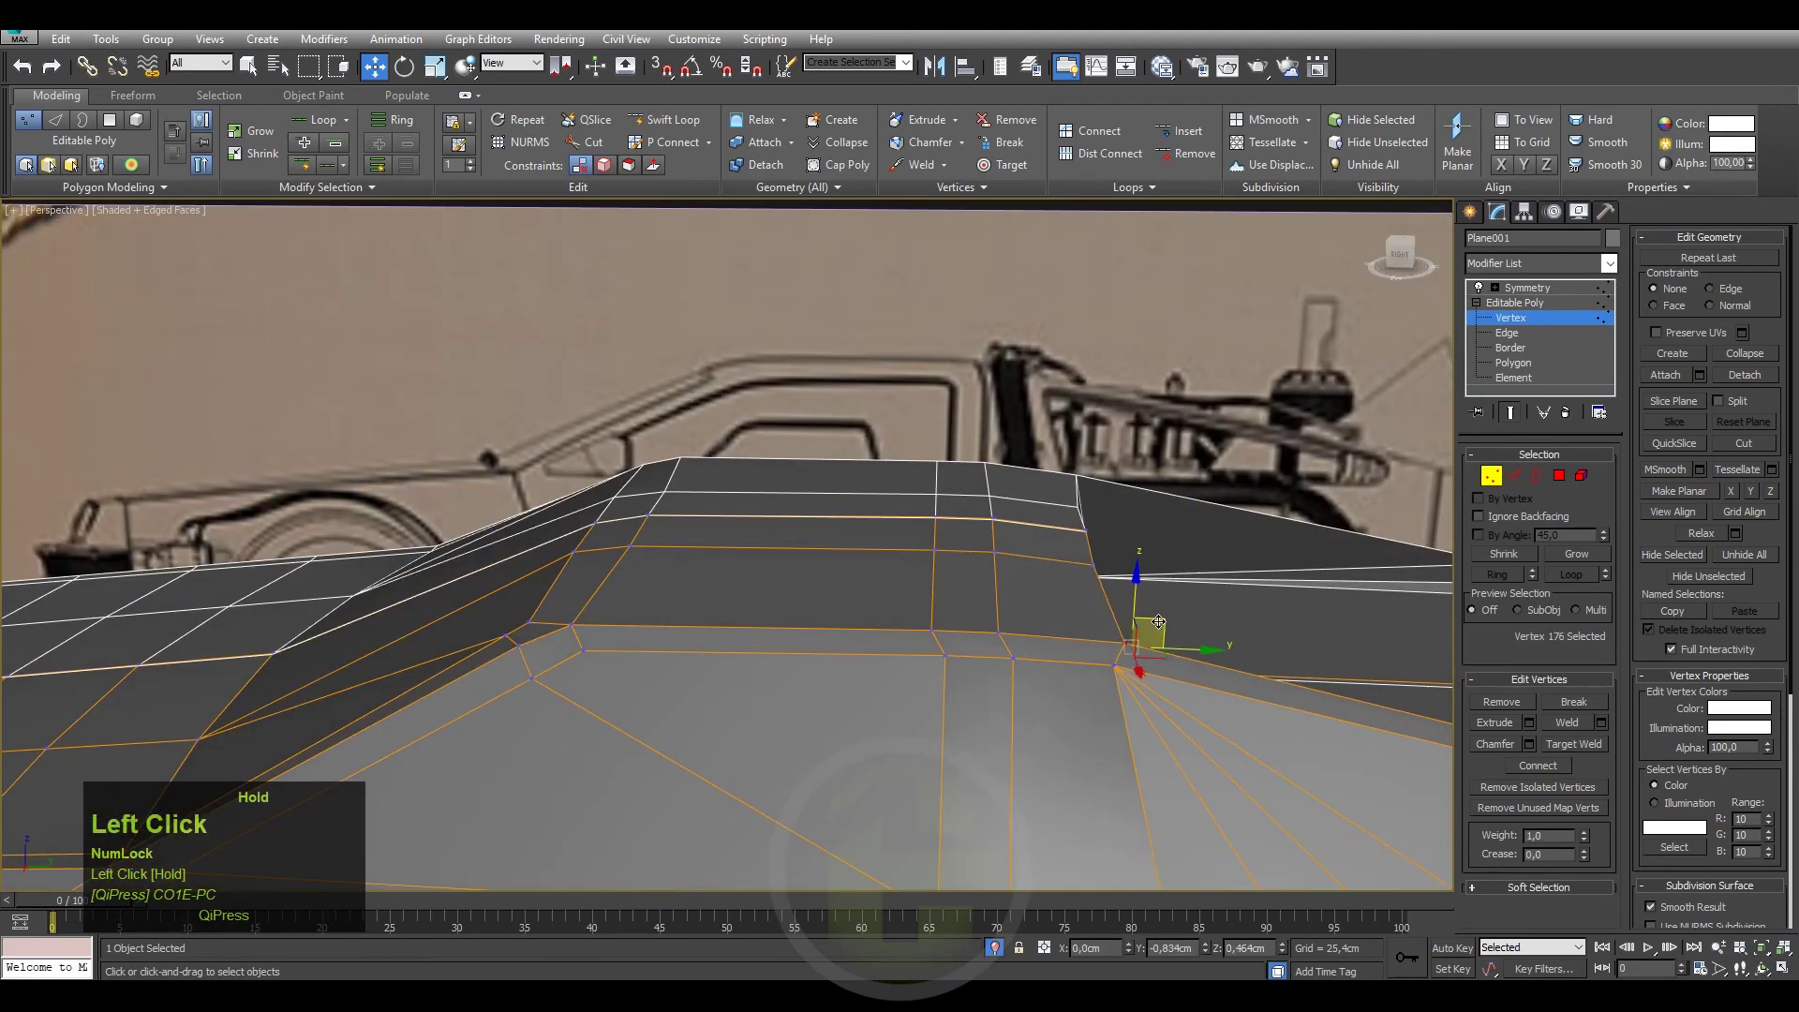
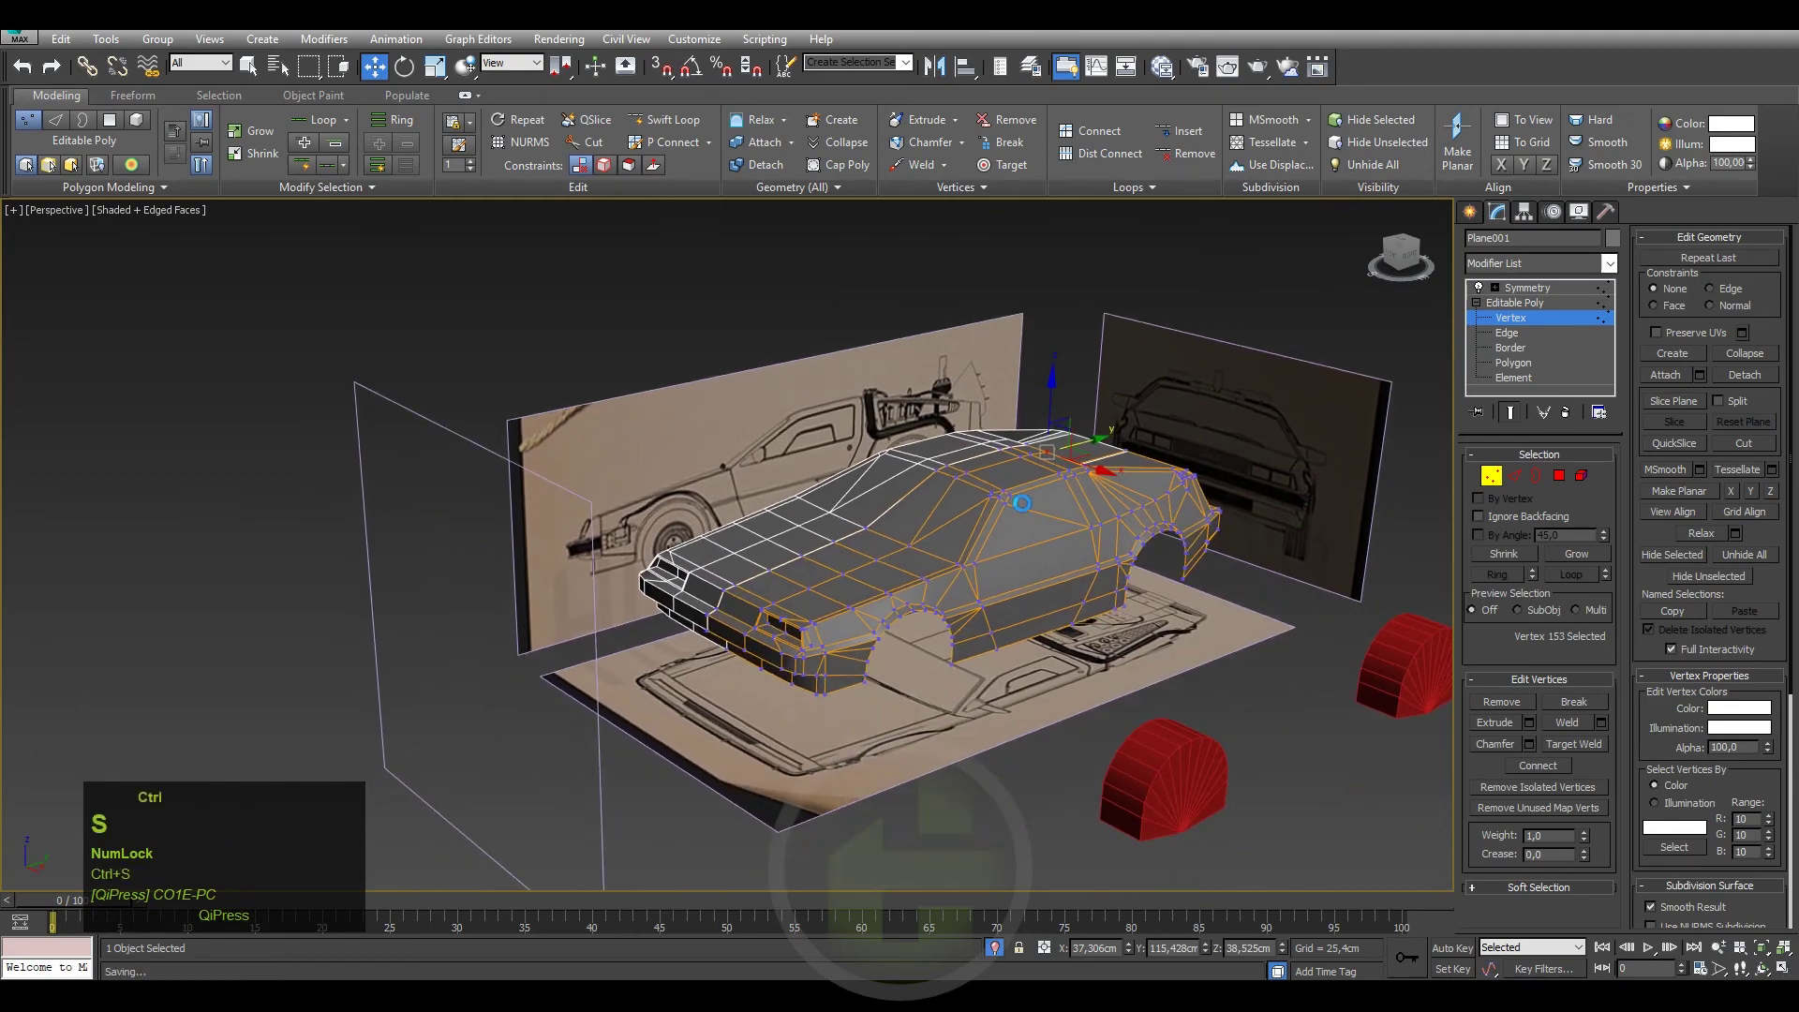
Inspect the roof pillar vertex from several close angles.
middle_click(900, 613)
scroll(up, 3)
middle_click(1074, 525)
drag(861, 557, 1028, 443)
scroll(up, 3)
scroll(down, 3)
middle_click(909, 575)
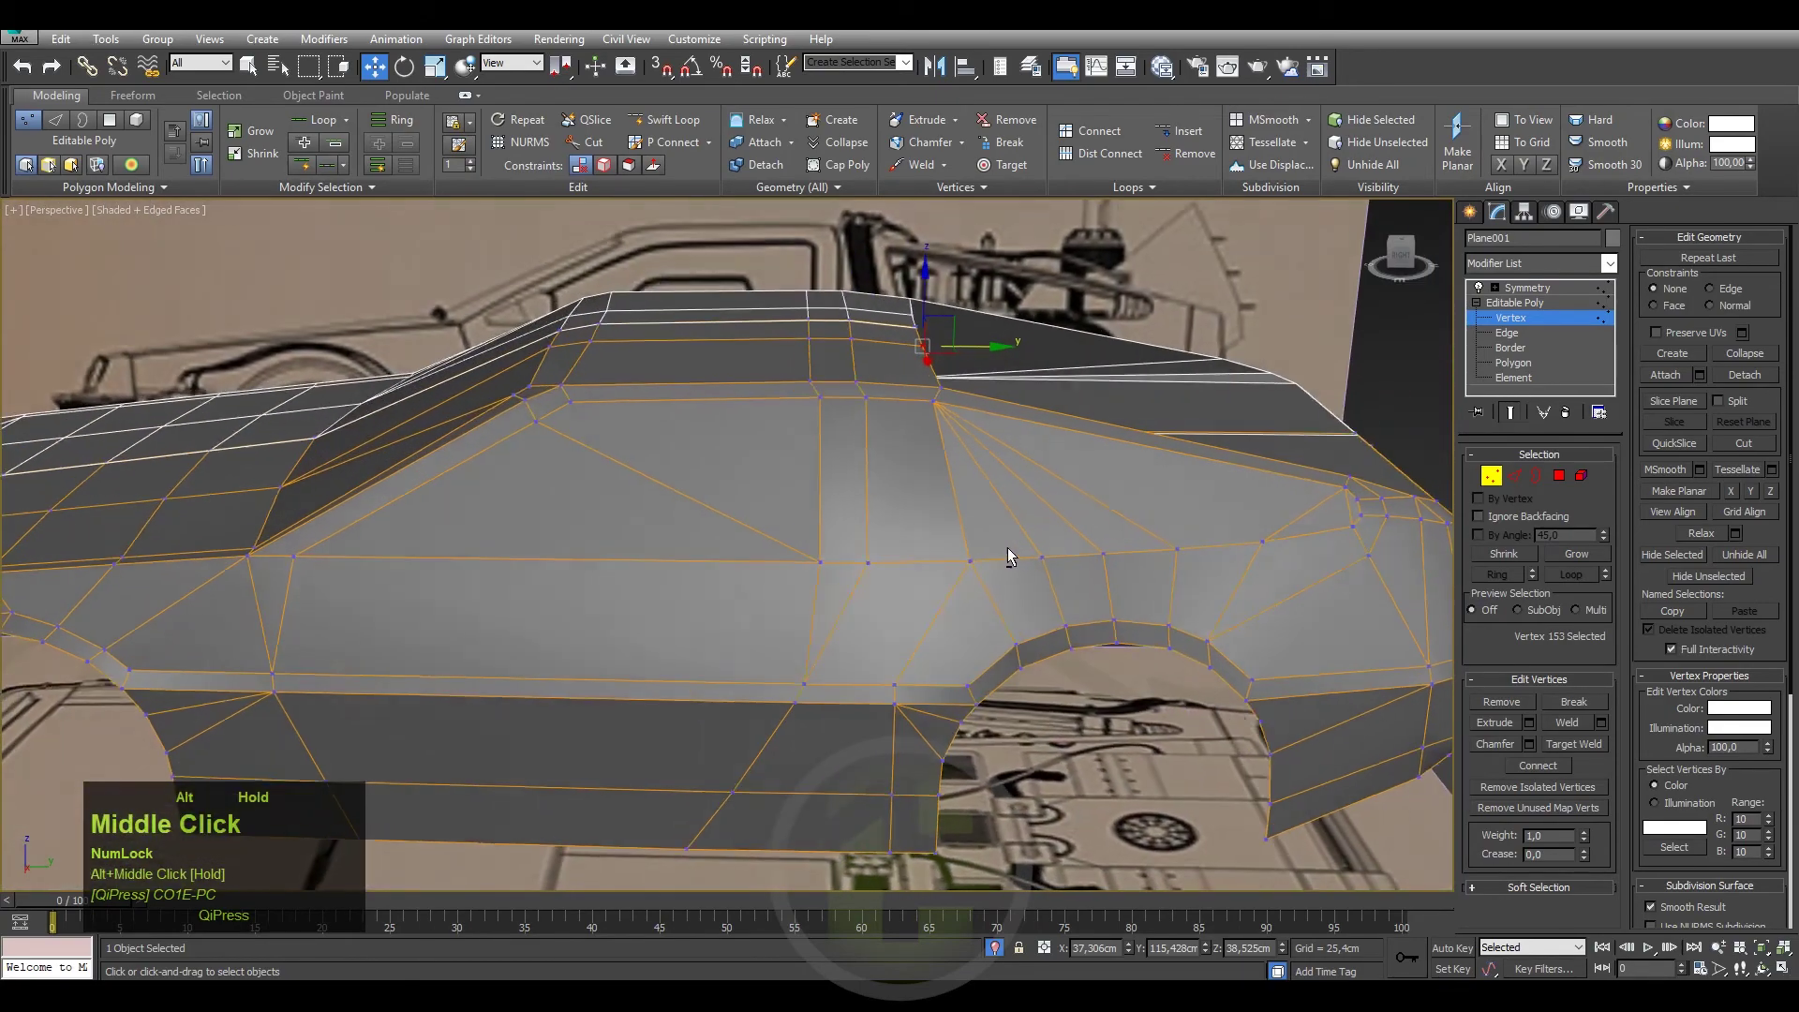
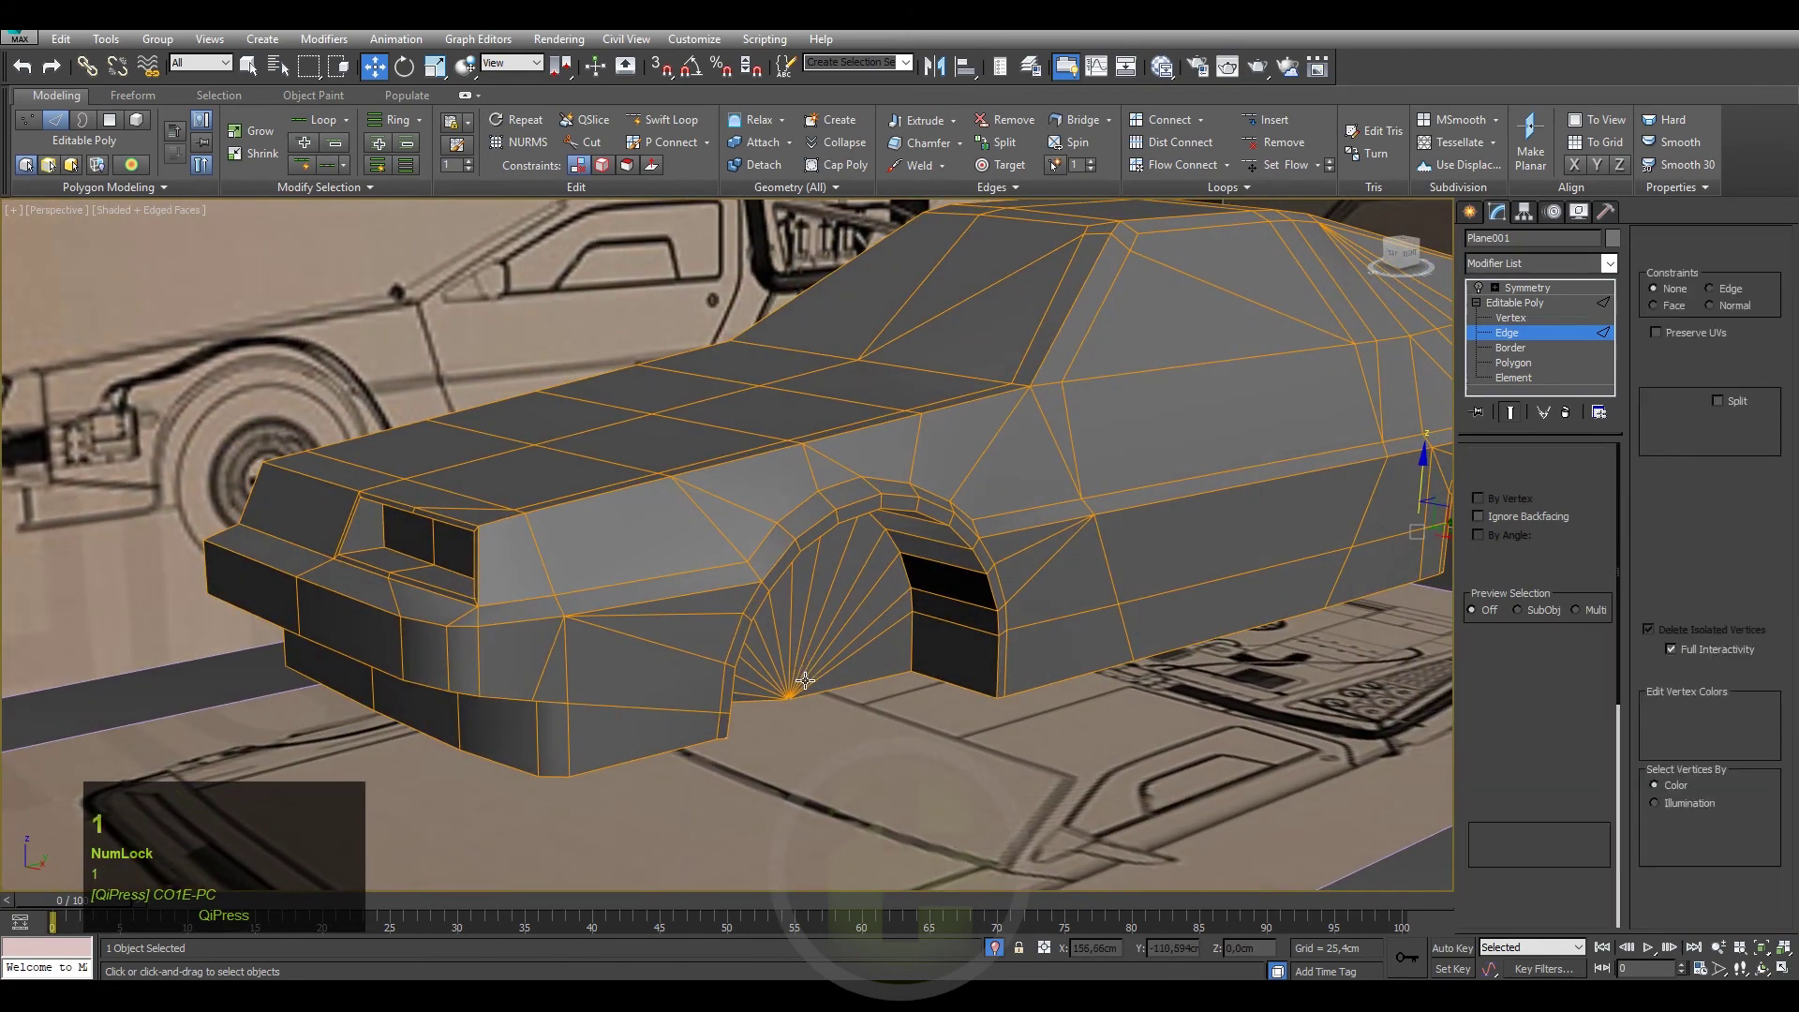
At vertex level, target-weld the stacked vertices at the wheel-arch fan centre.
click(818, 676)
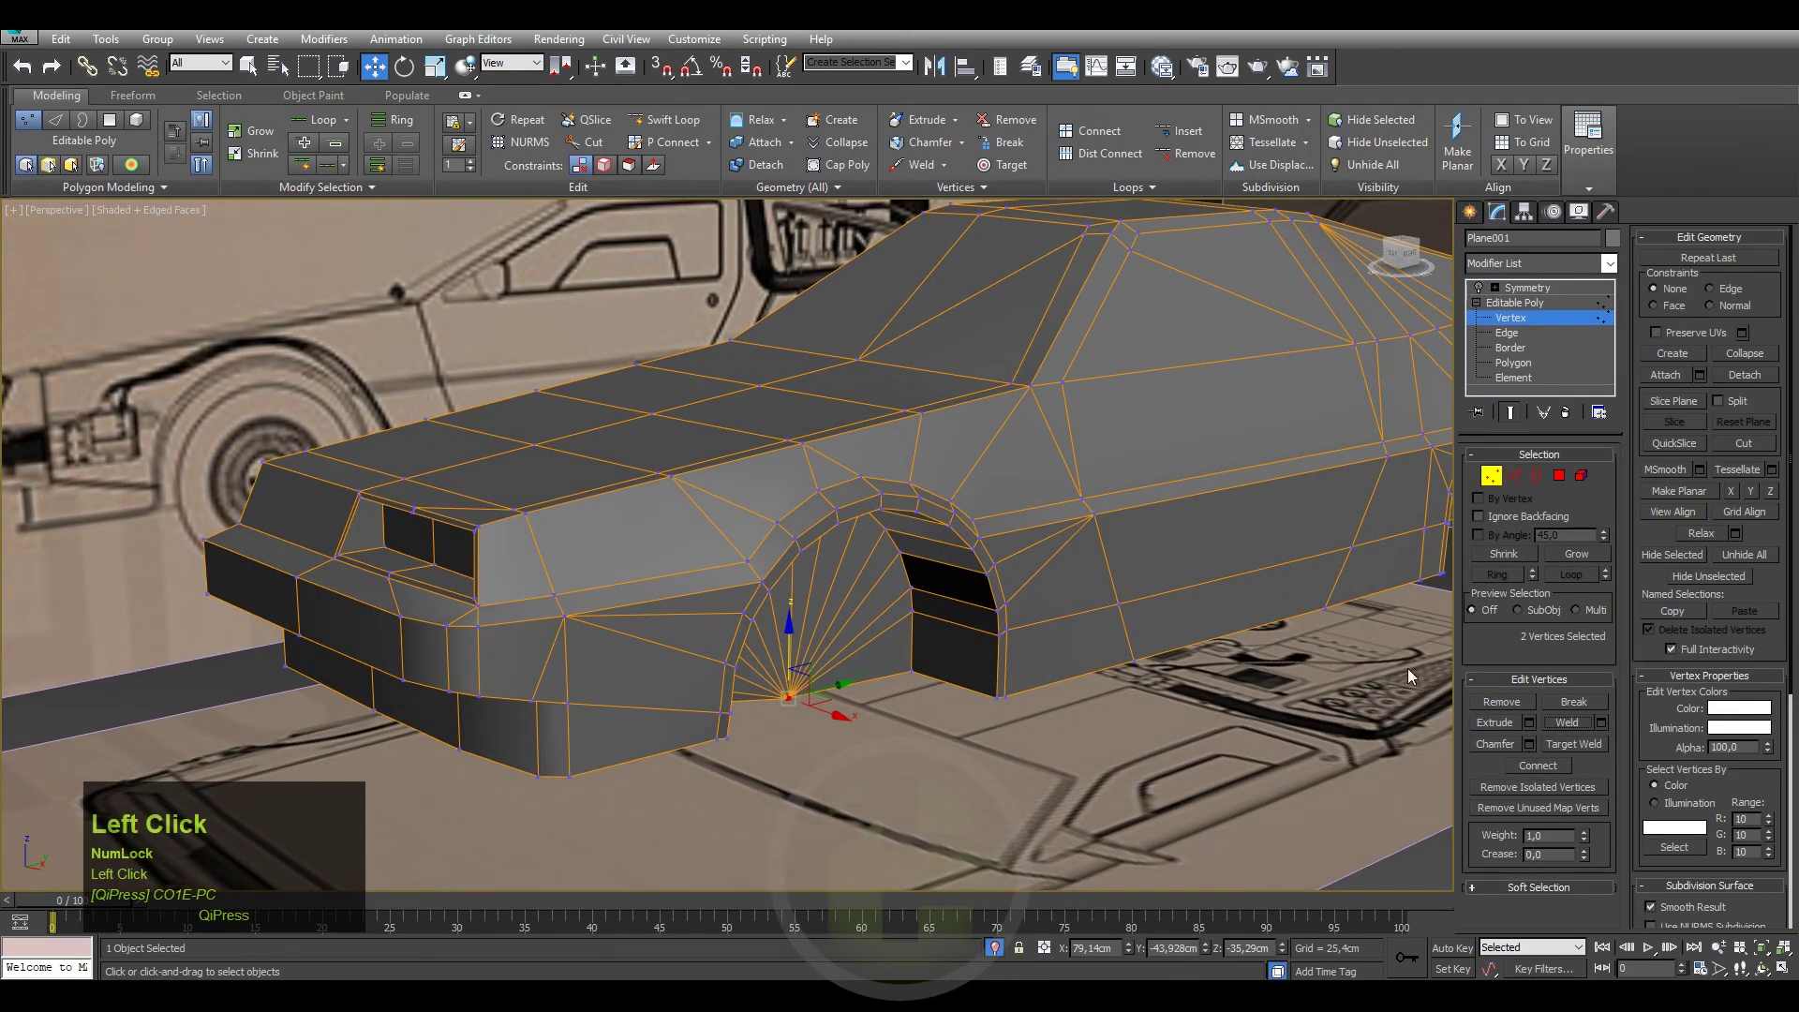
middle_click(1164, 580)
middle_click(1083, 633)
middle_click(1202, 654)
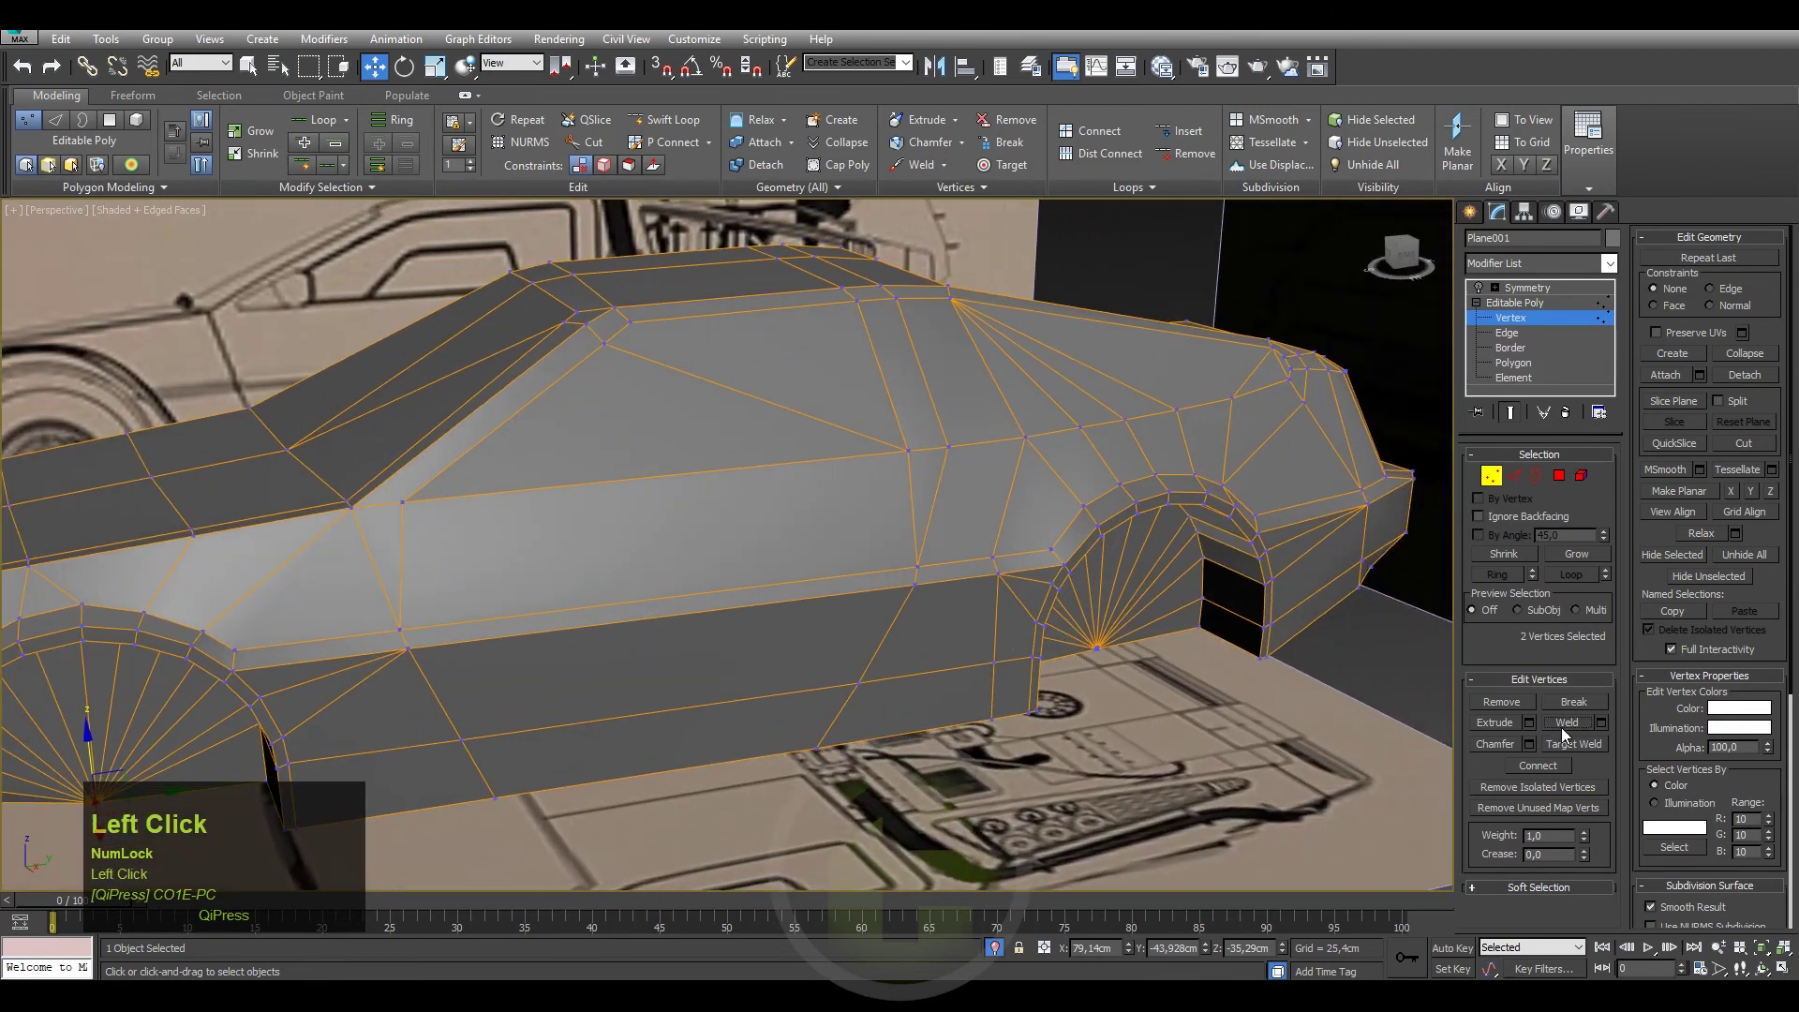
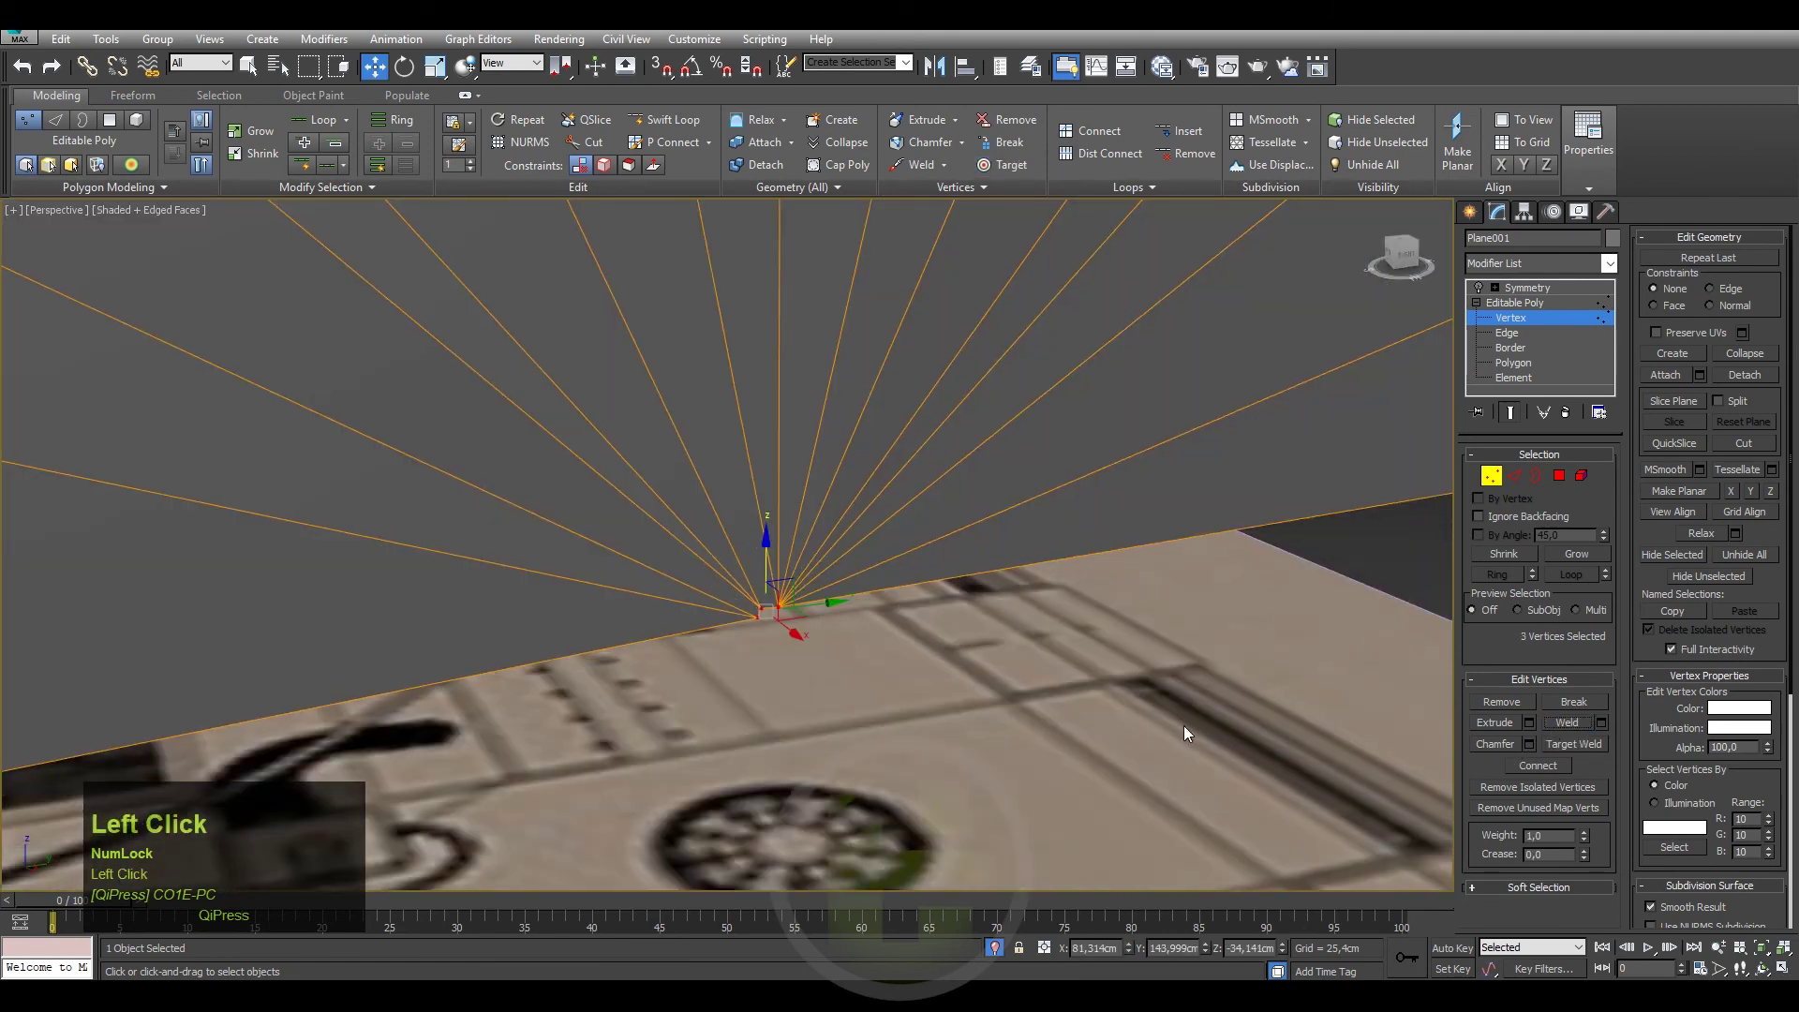
right_click(830, 681)
click(758, 803)
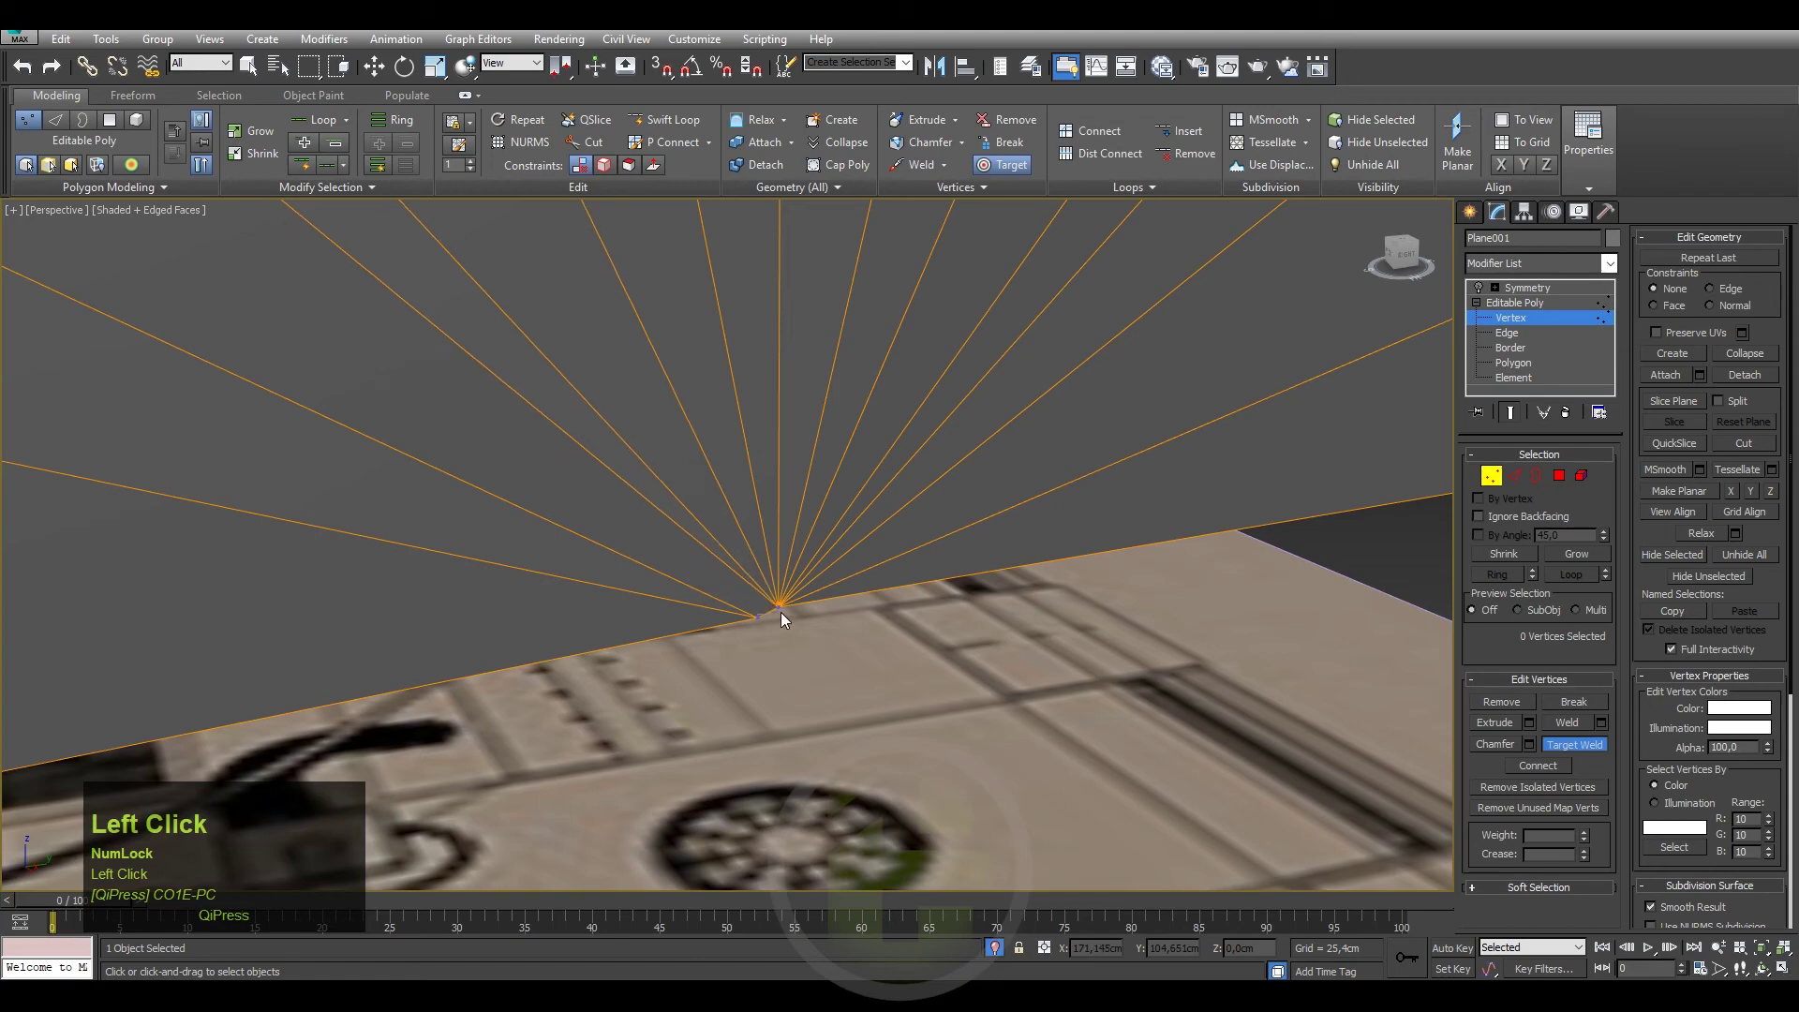
Zoom out and view the body shell shaded without edges.
scroll(down, 3)
middle_click(795, 623)
scroll(down, 3)
middle_click(1009, 618)
key(F4)
key(F3)
middle_click(881, 652)
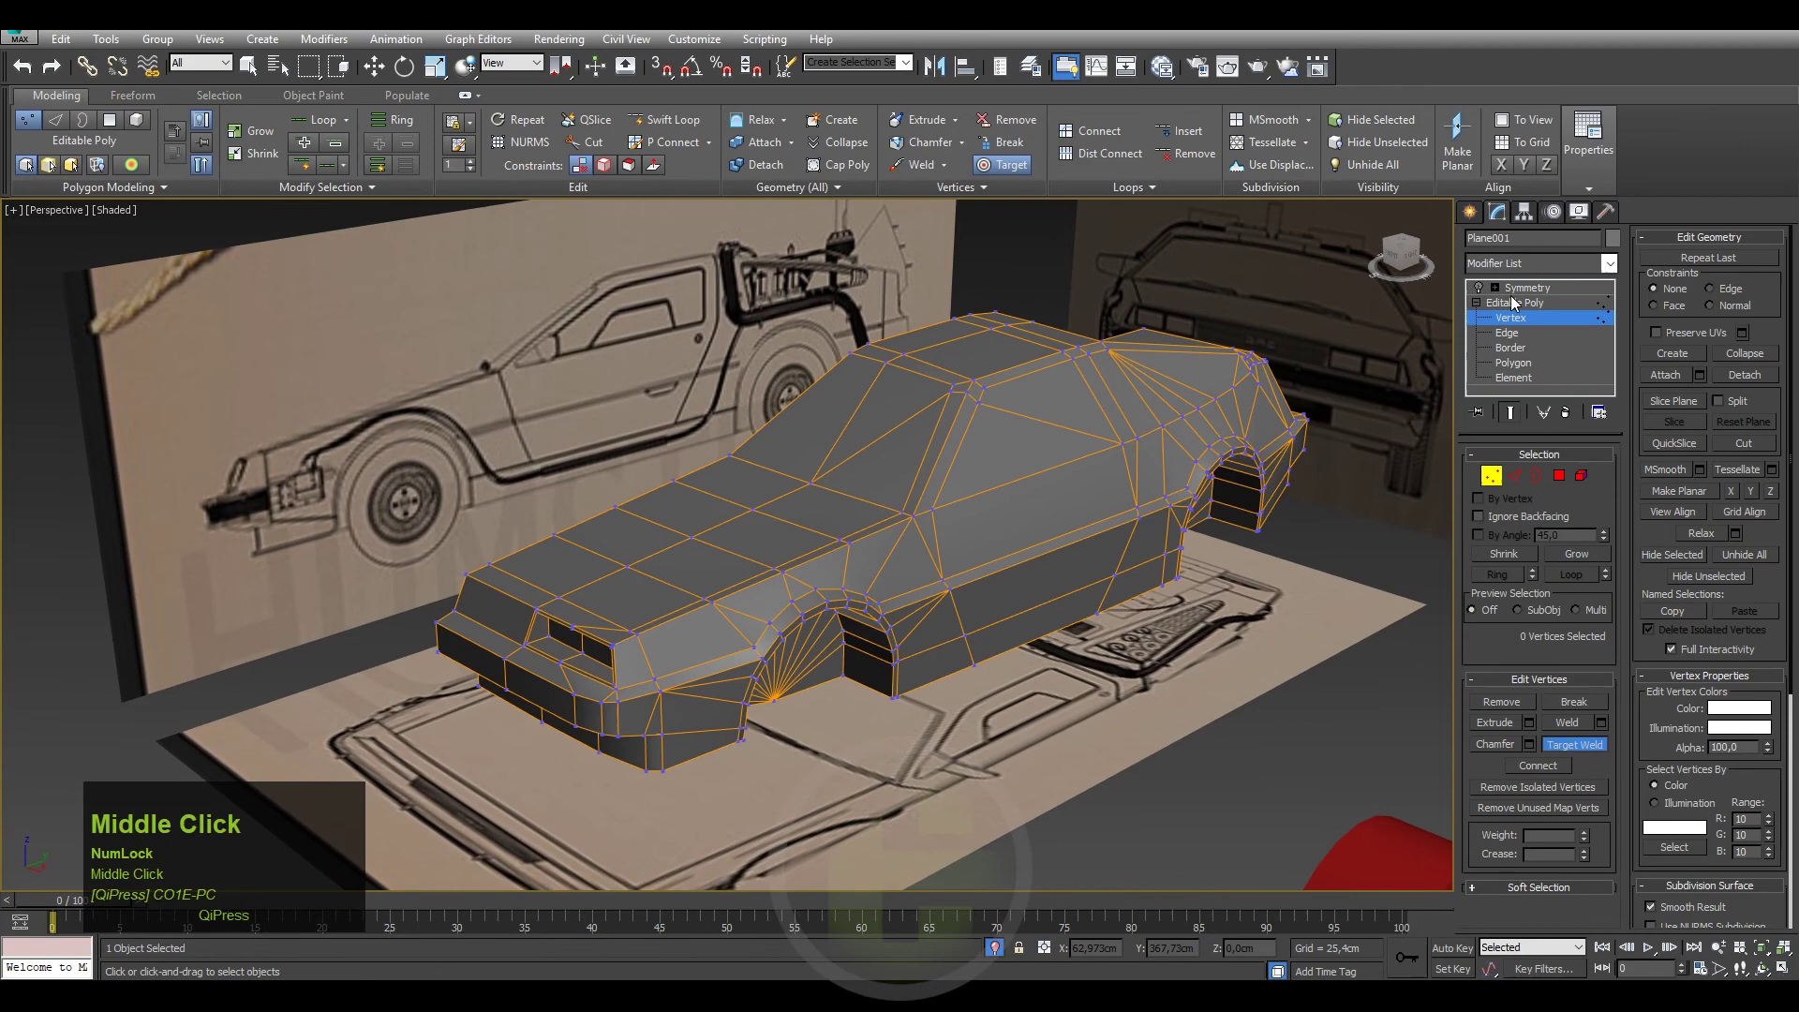
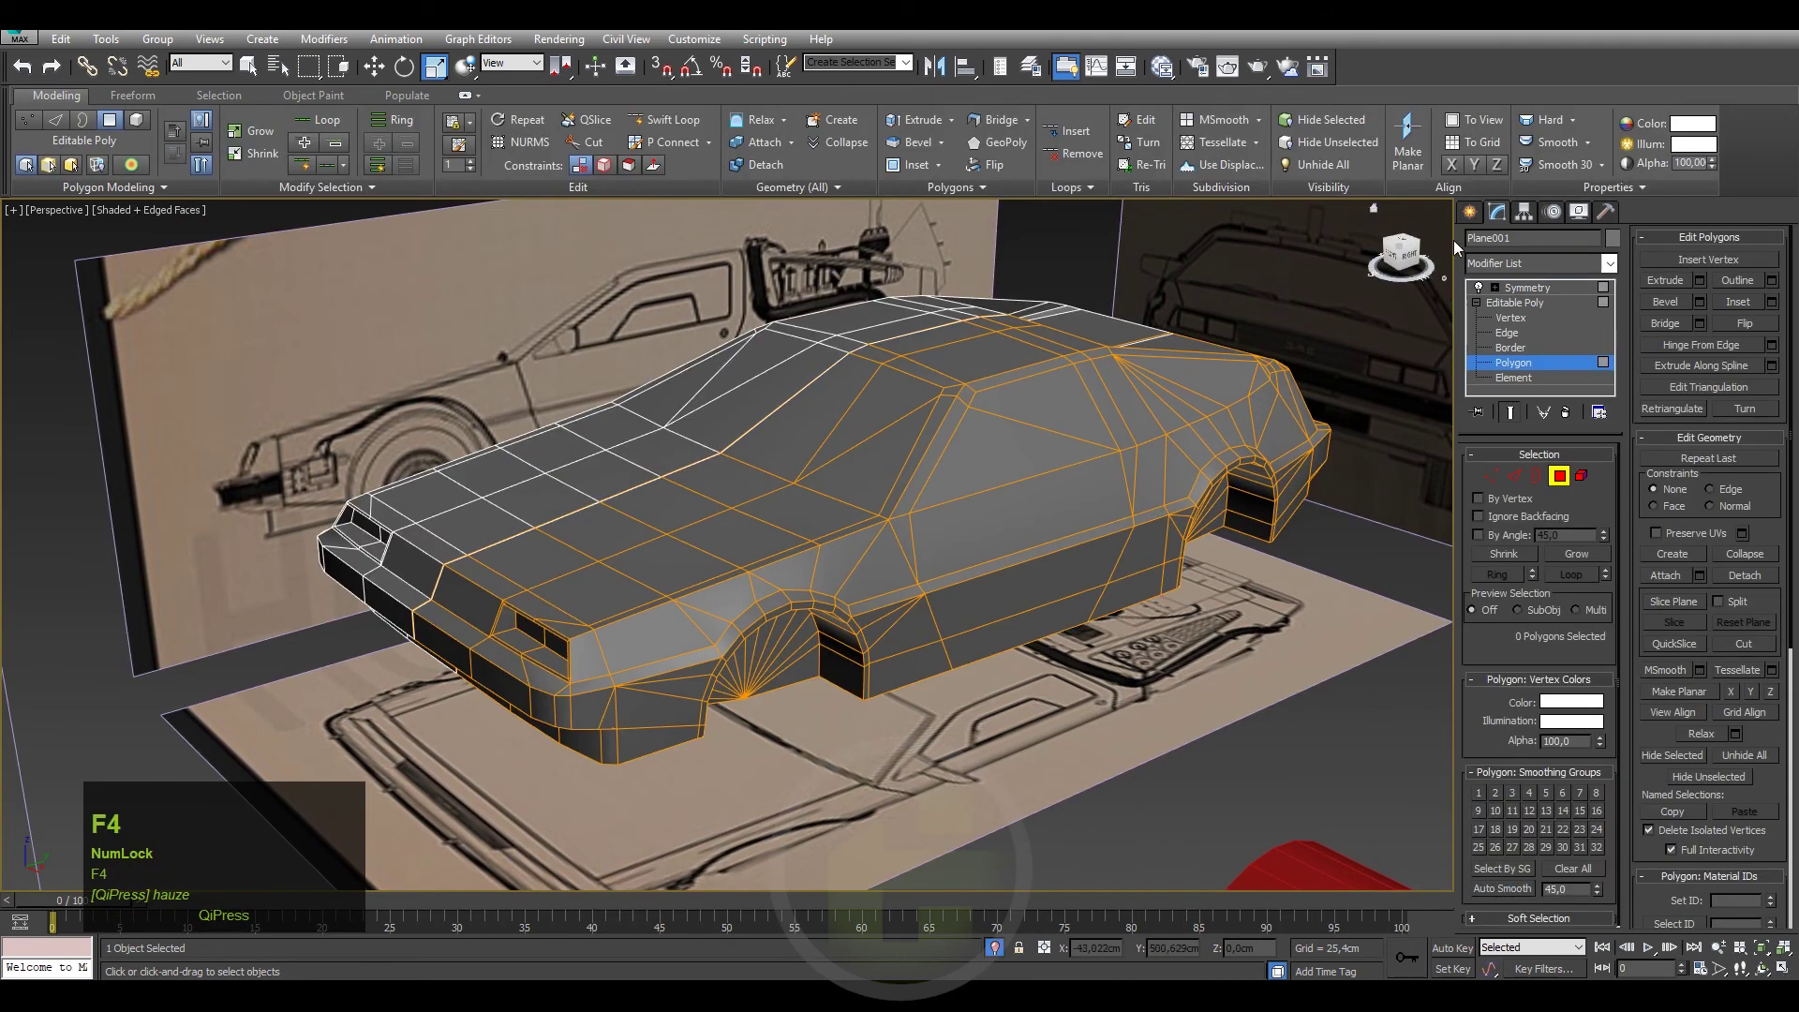
Exit sub-object mode and show the whole shell with realistic viewport shading.
click(1468, 217)
key(F4)
click(128, 219)
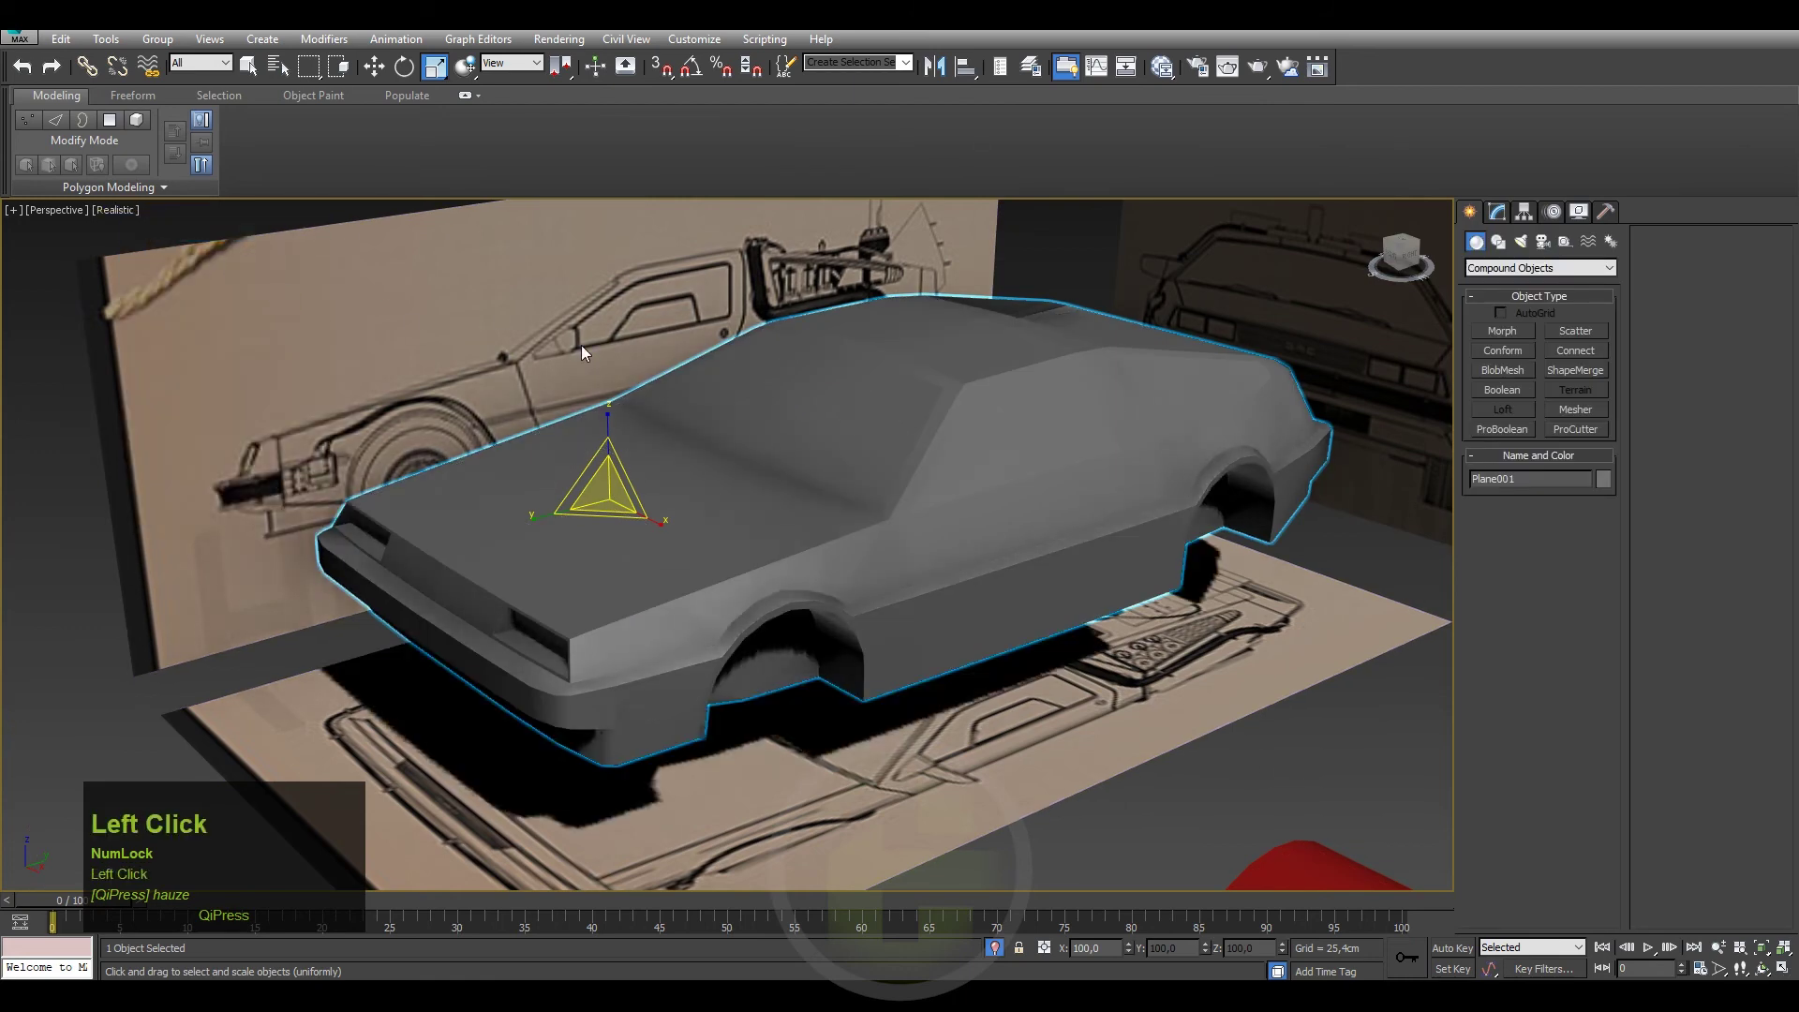
click(129, 224)
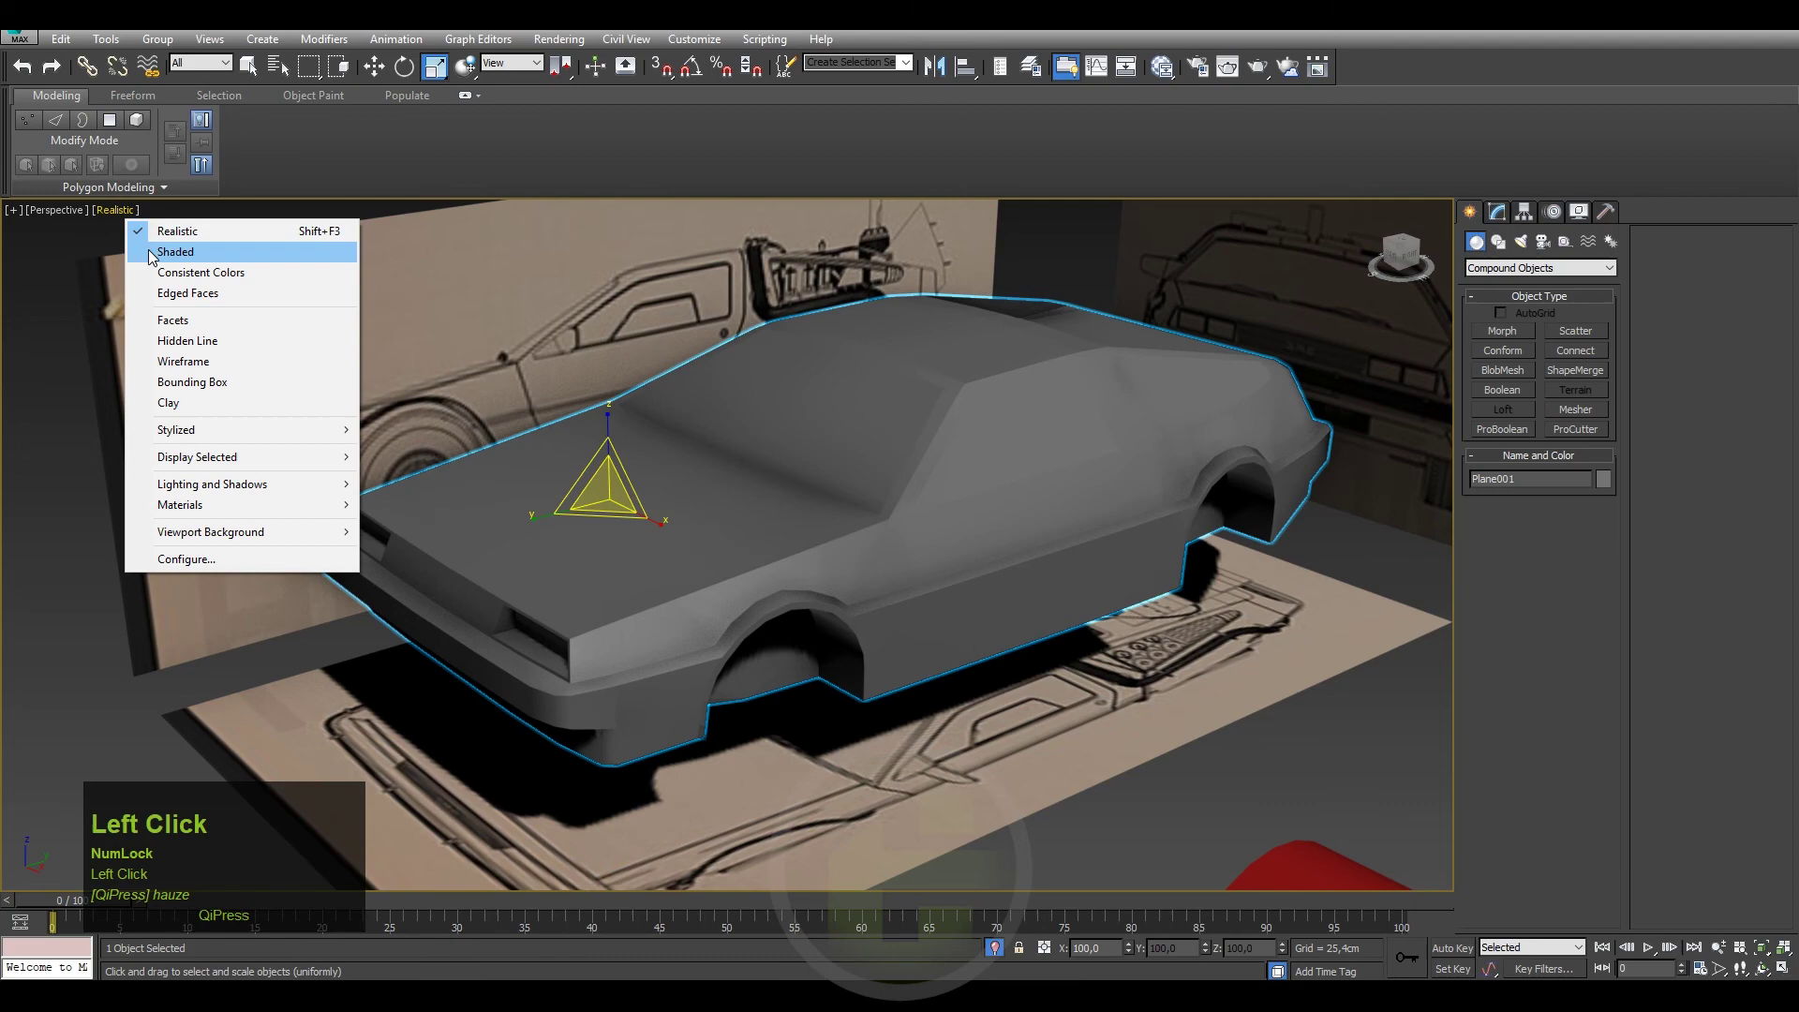
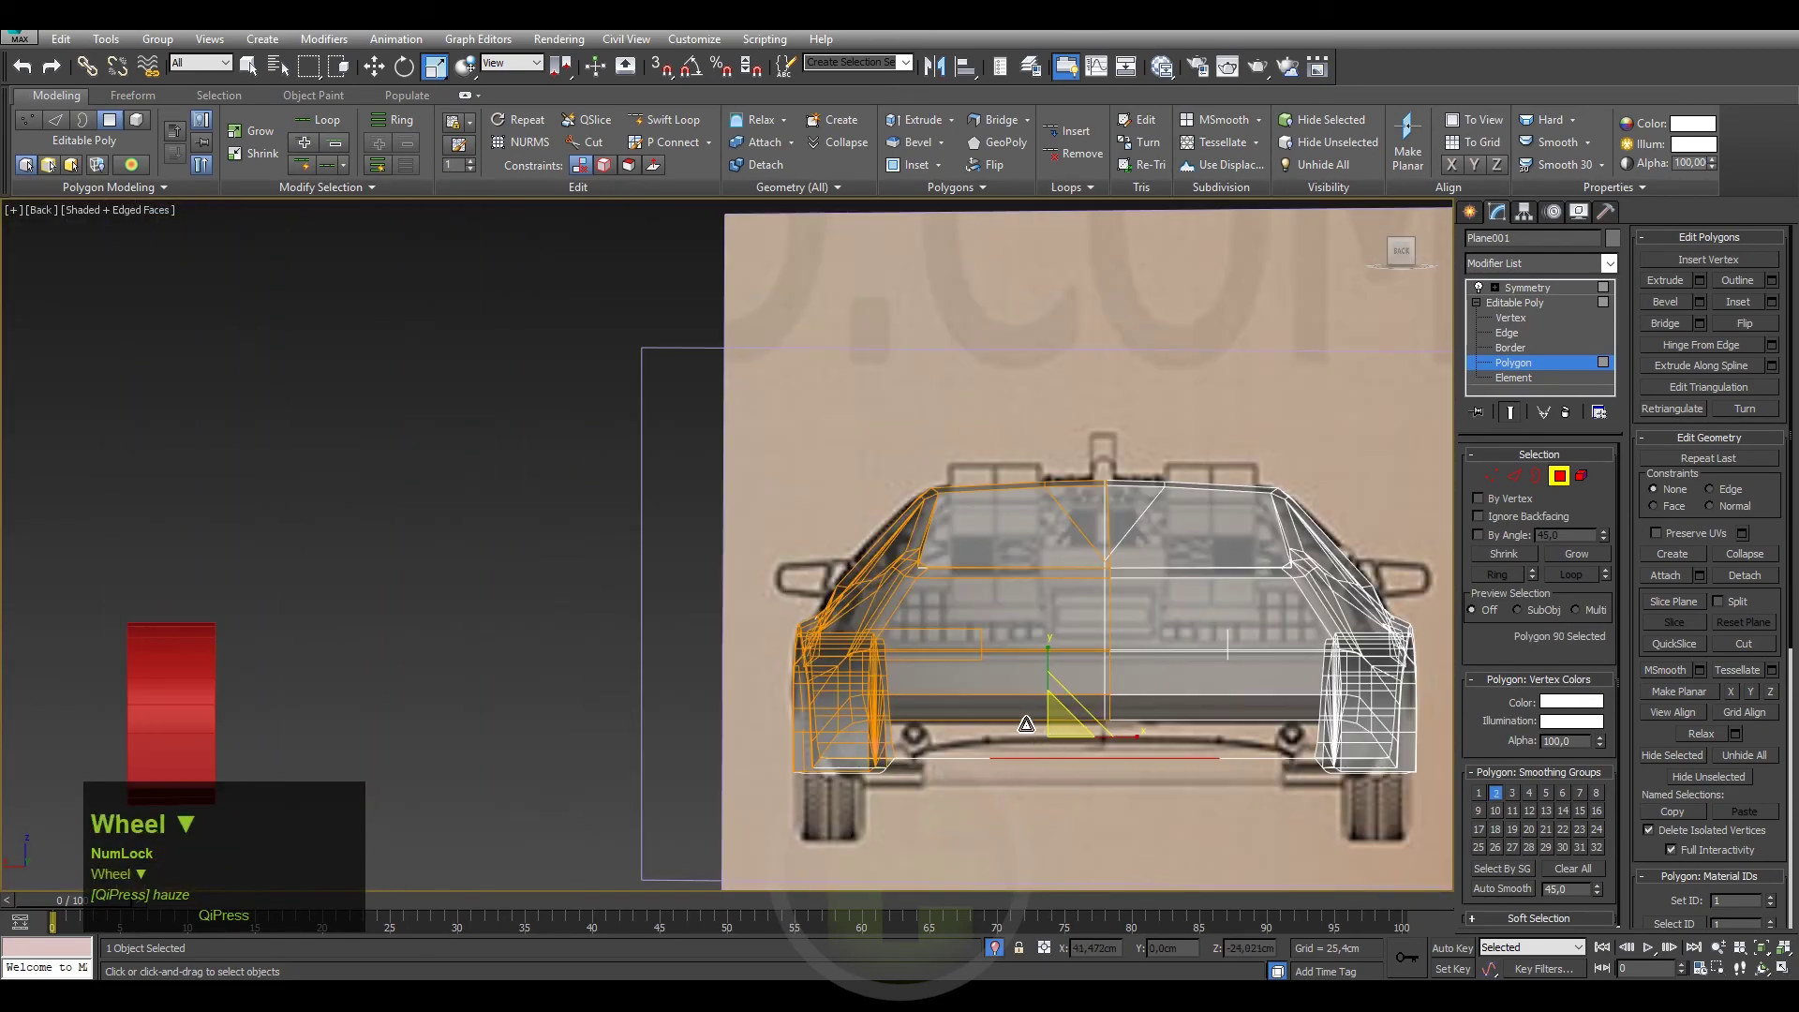
At edge level, select two edges along the rear roofline in the back view.
scroll(up, 3)
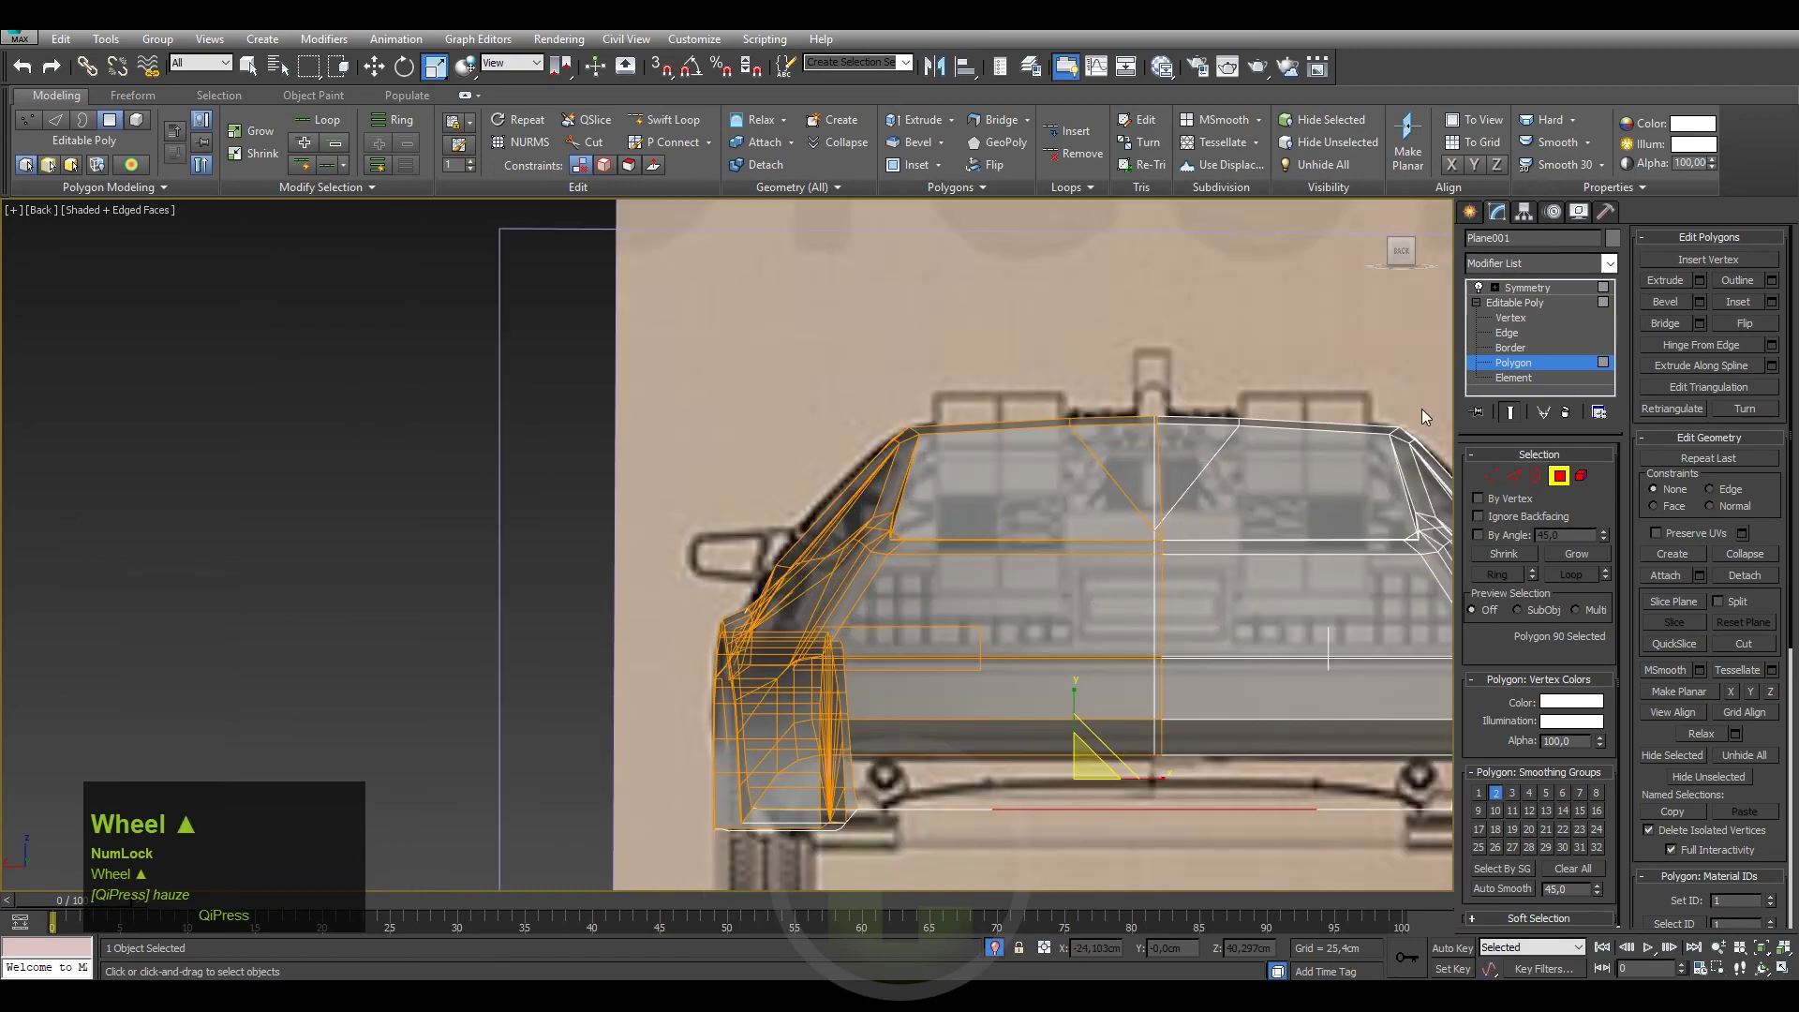
click(1511, 337)
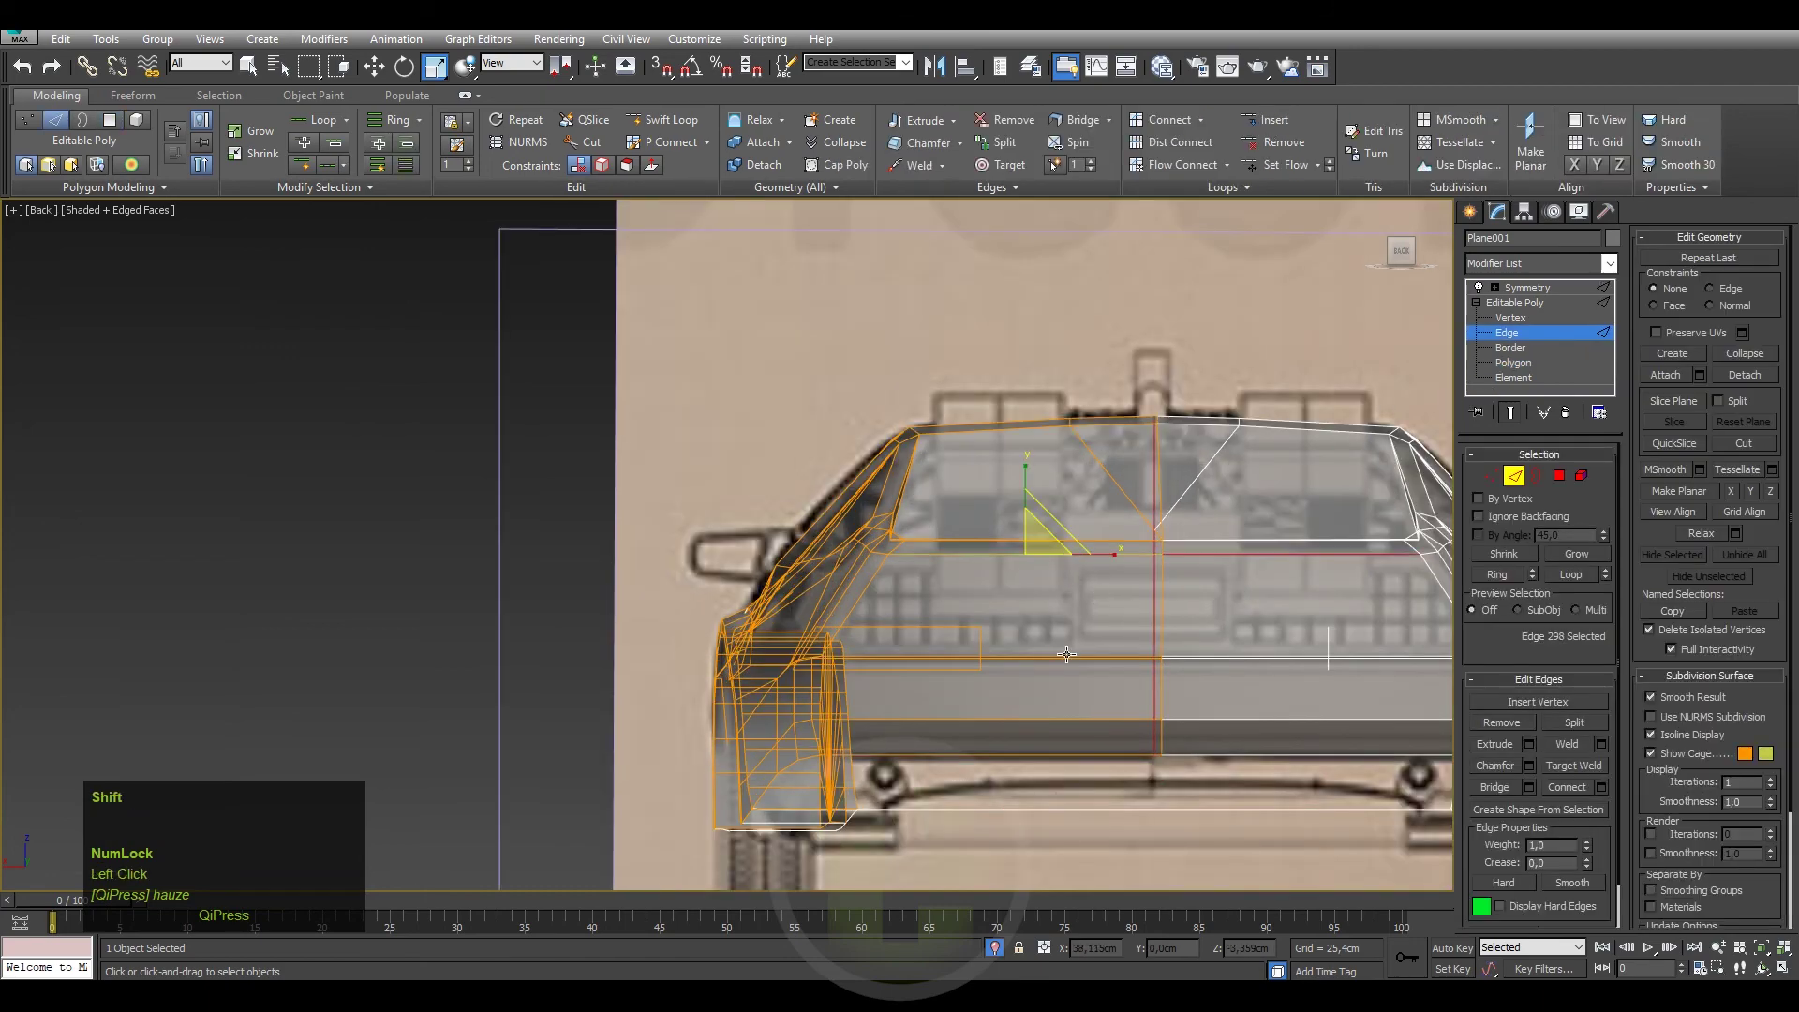
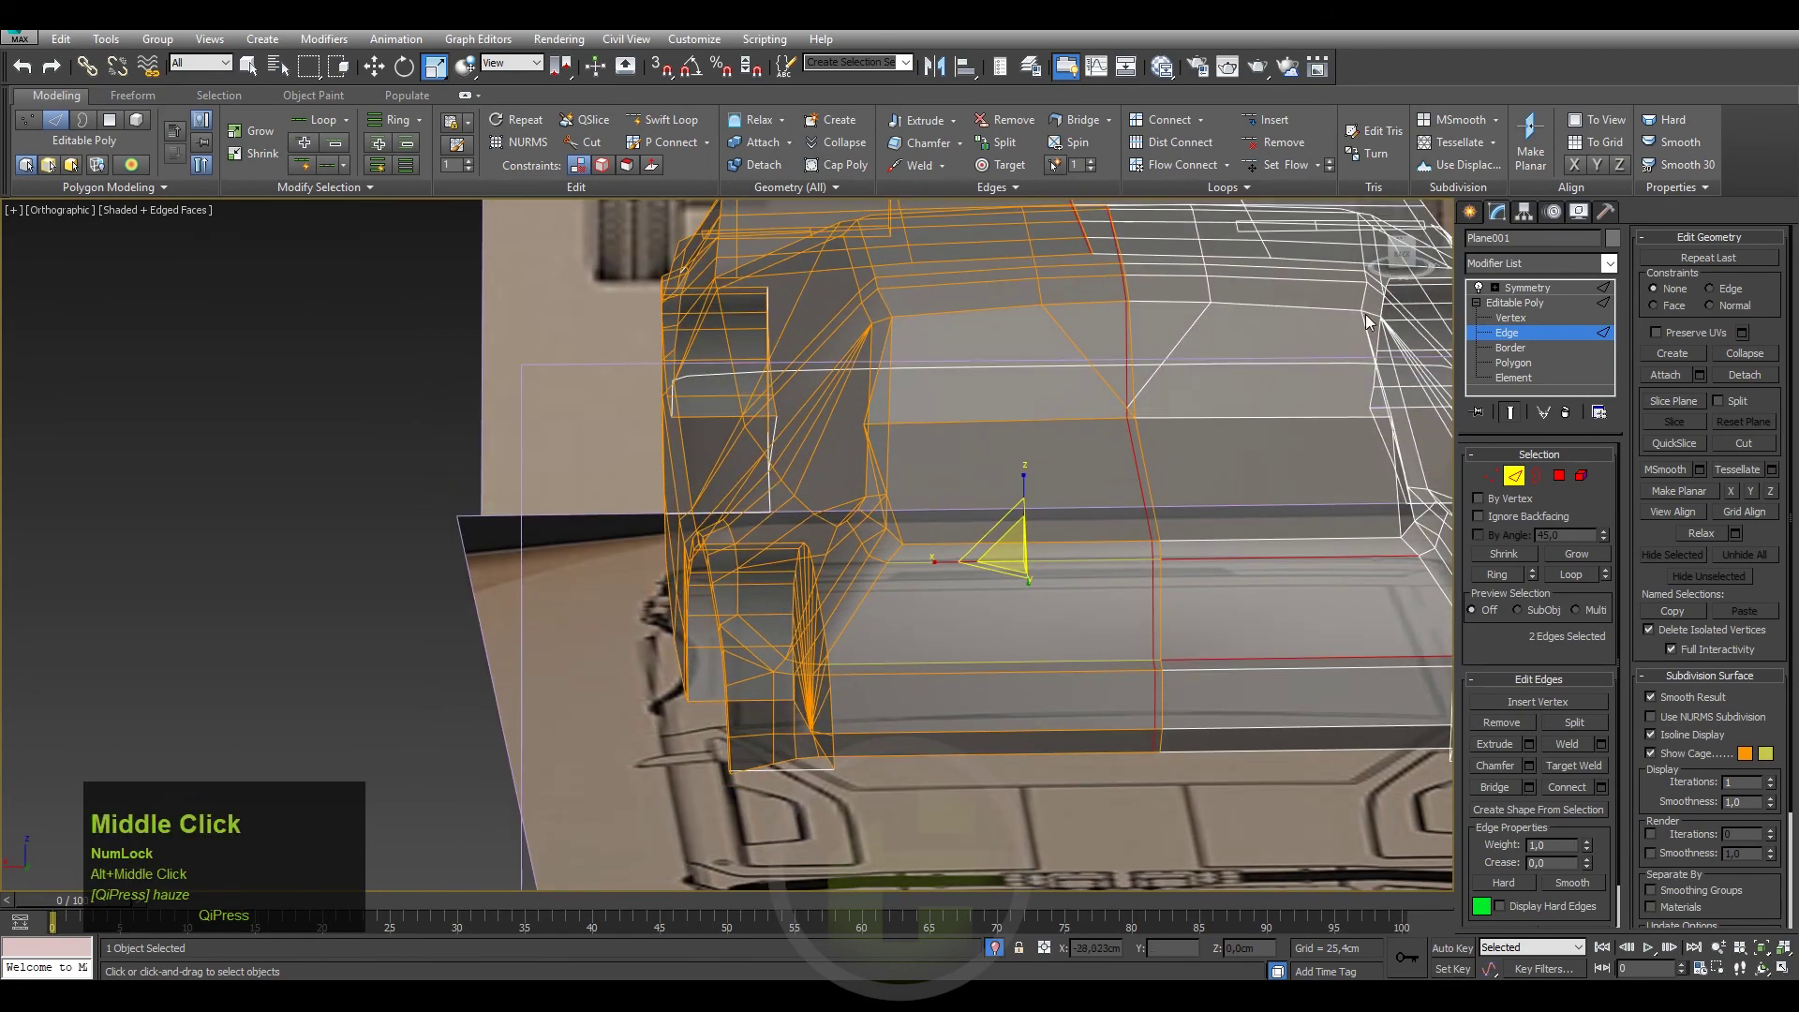
click(1403, 259)
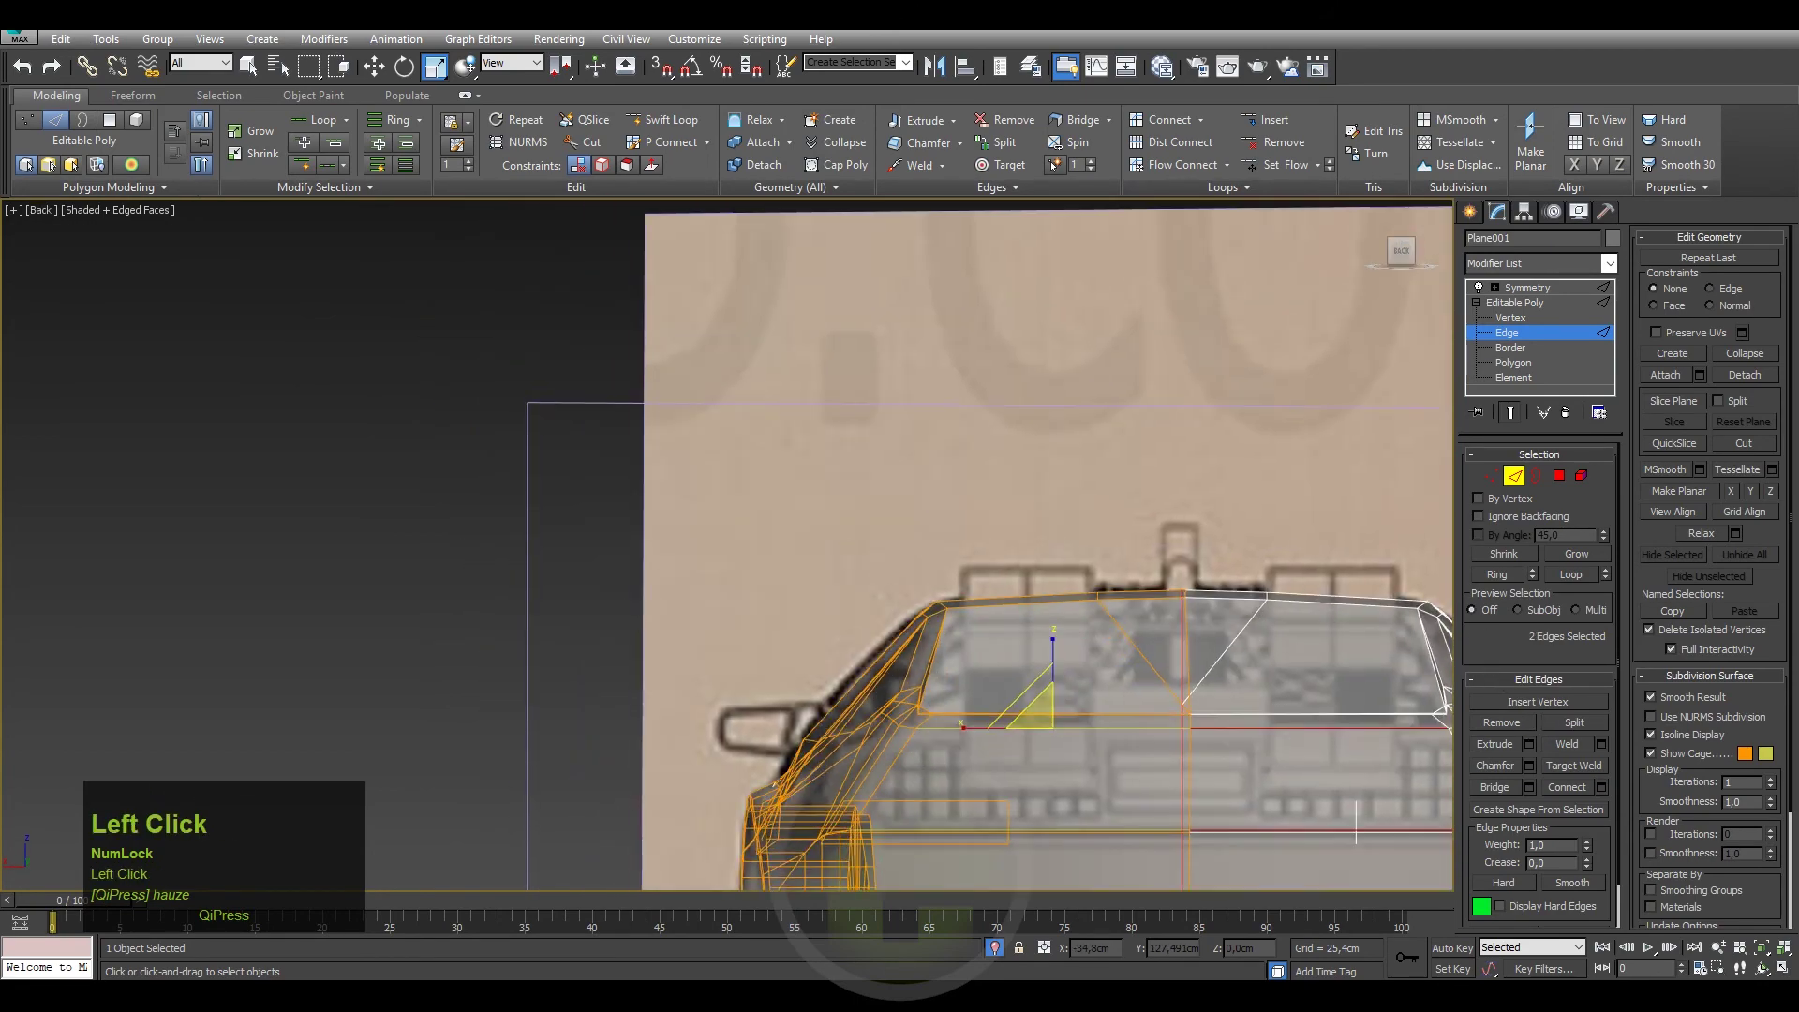
key(ctrl+f)
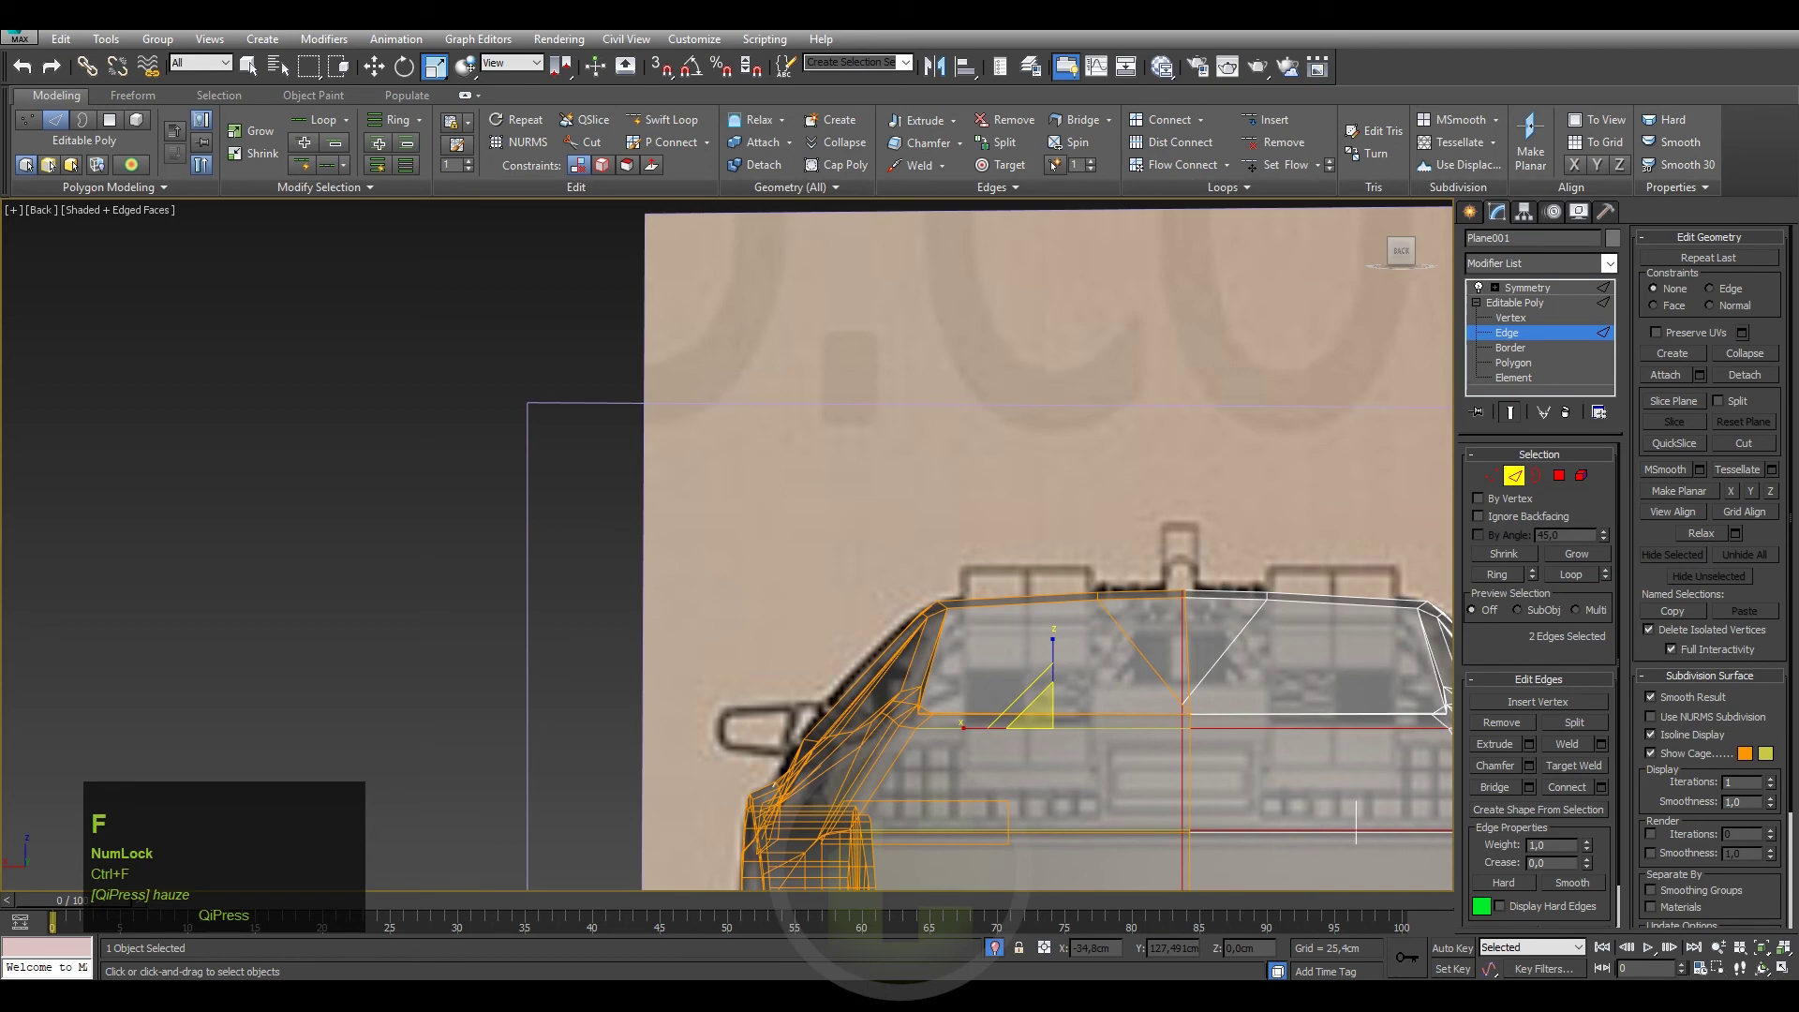
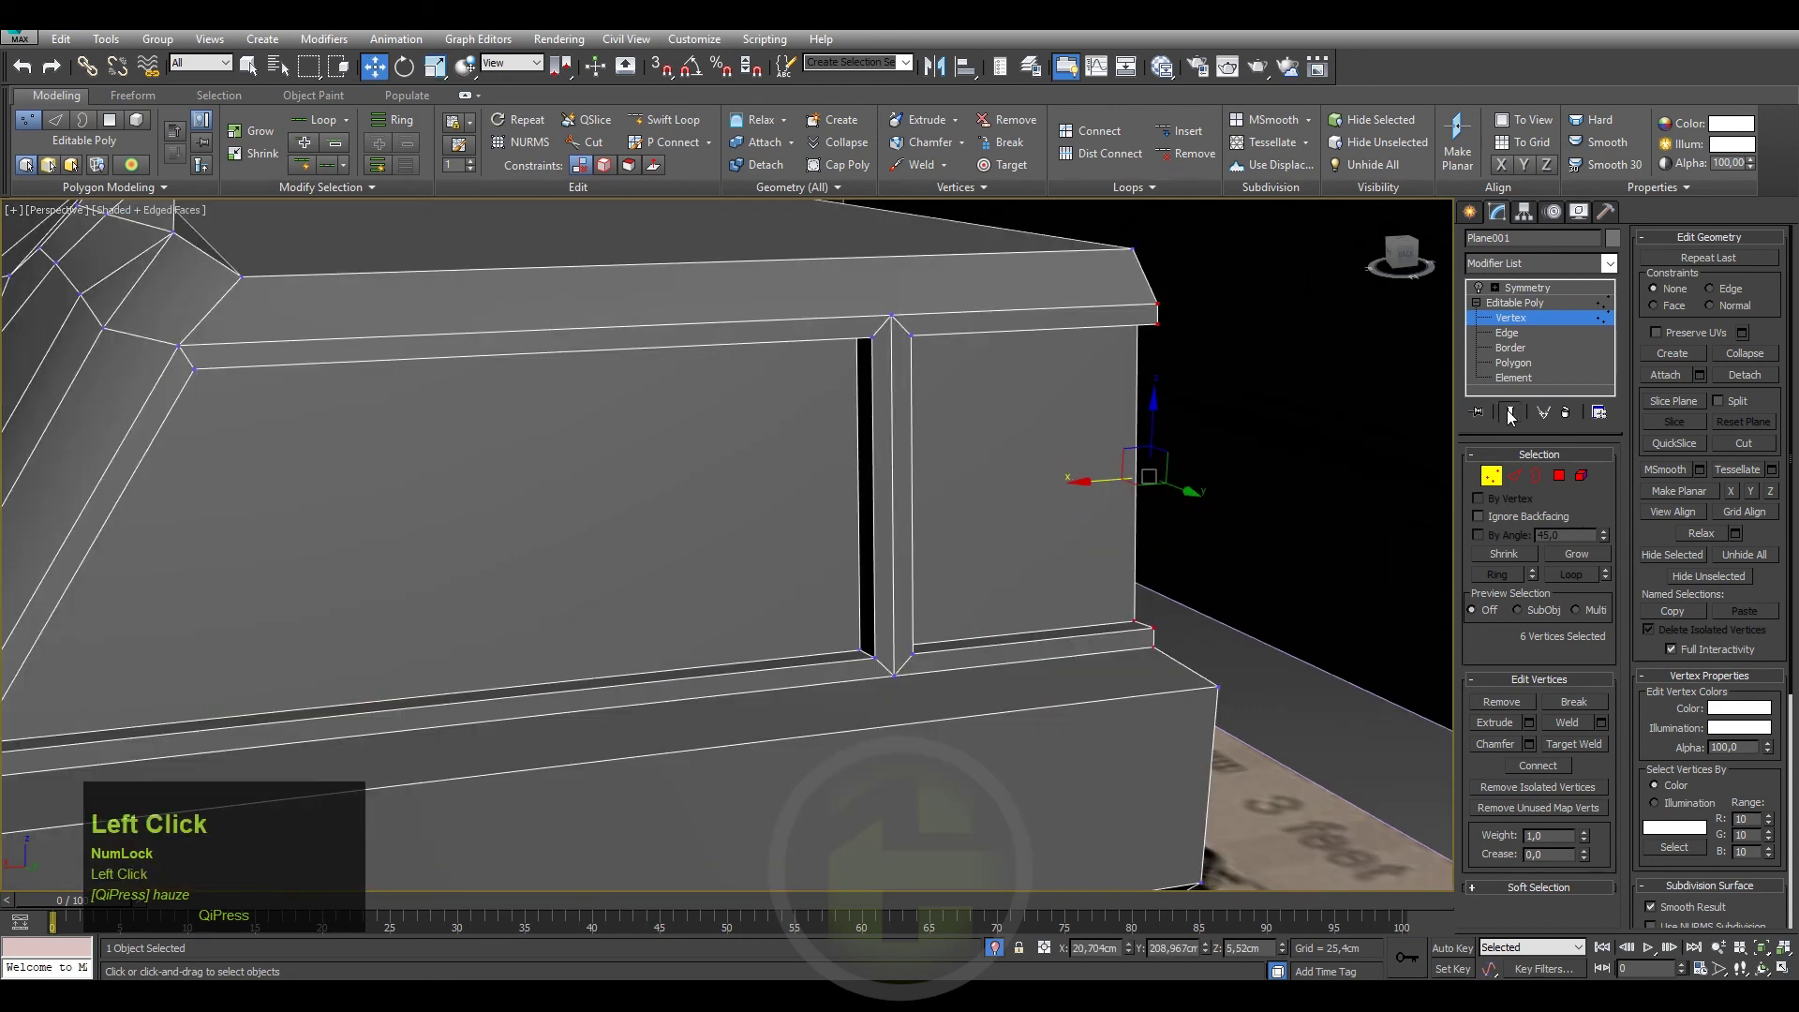
Add the rear corner seam vertices to the selection.
click(1481, 288)
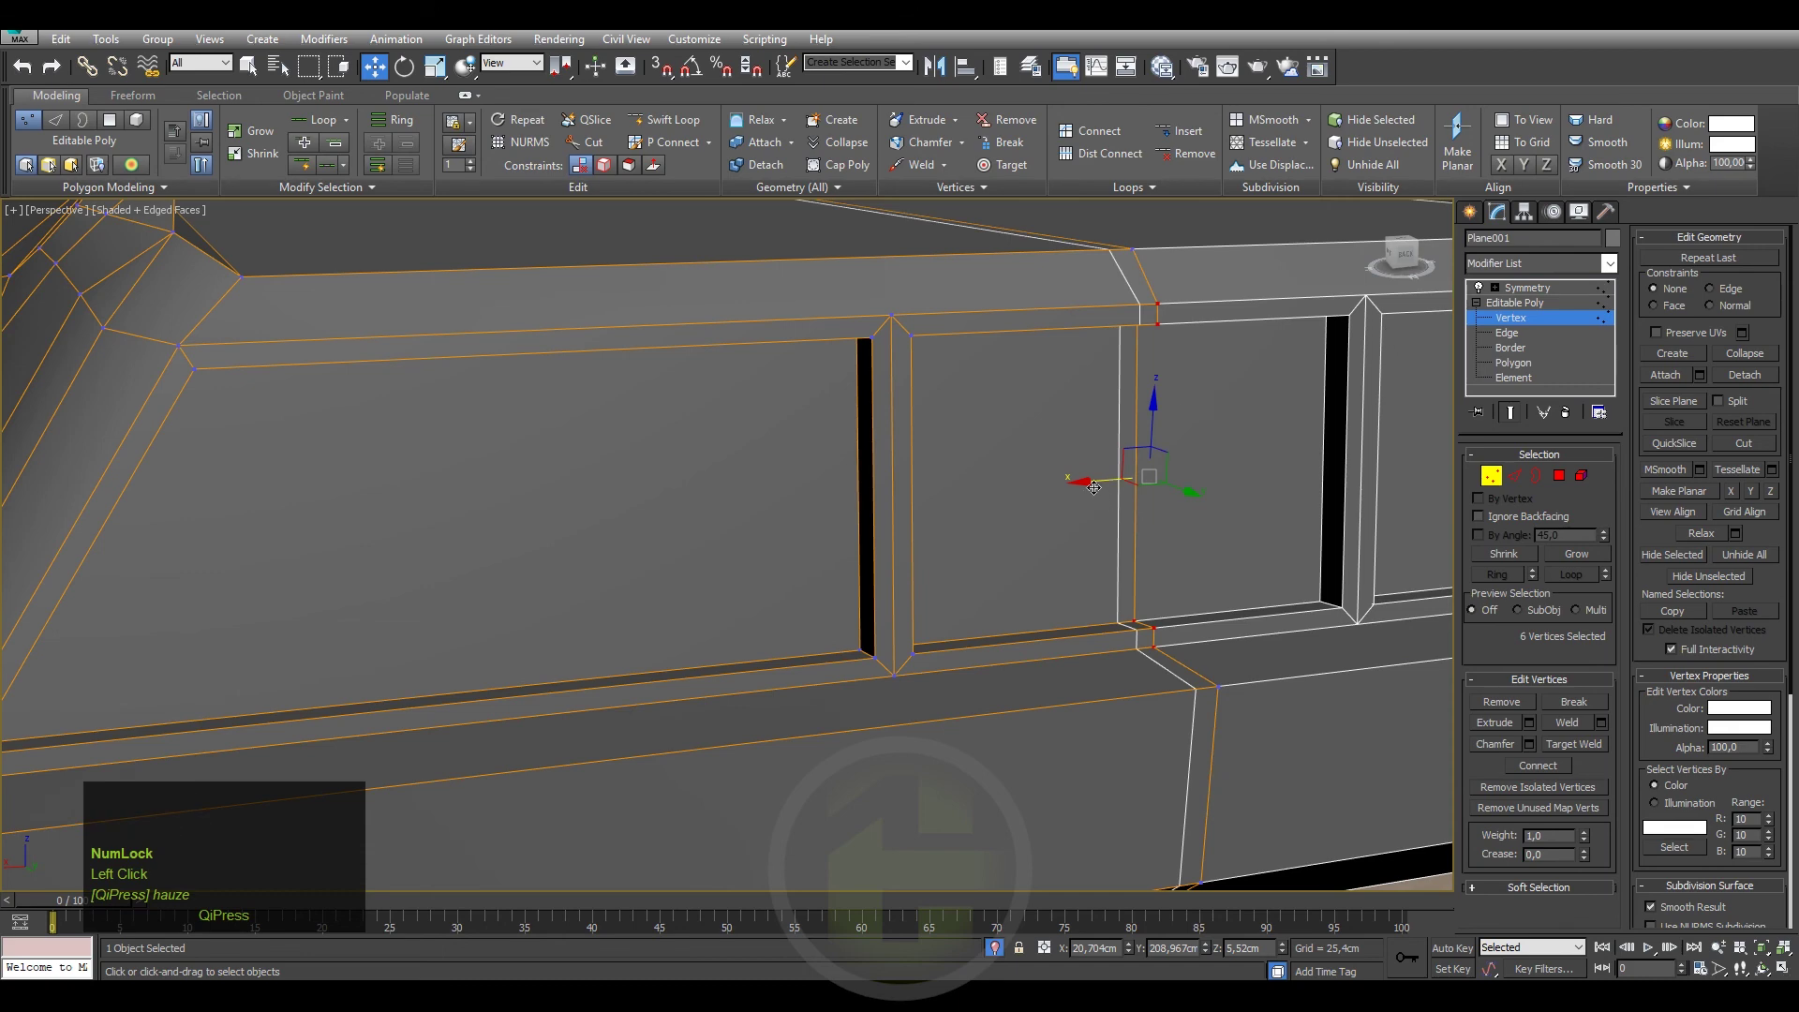
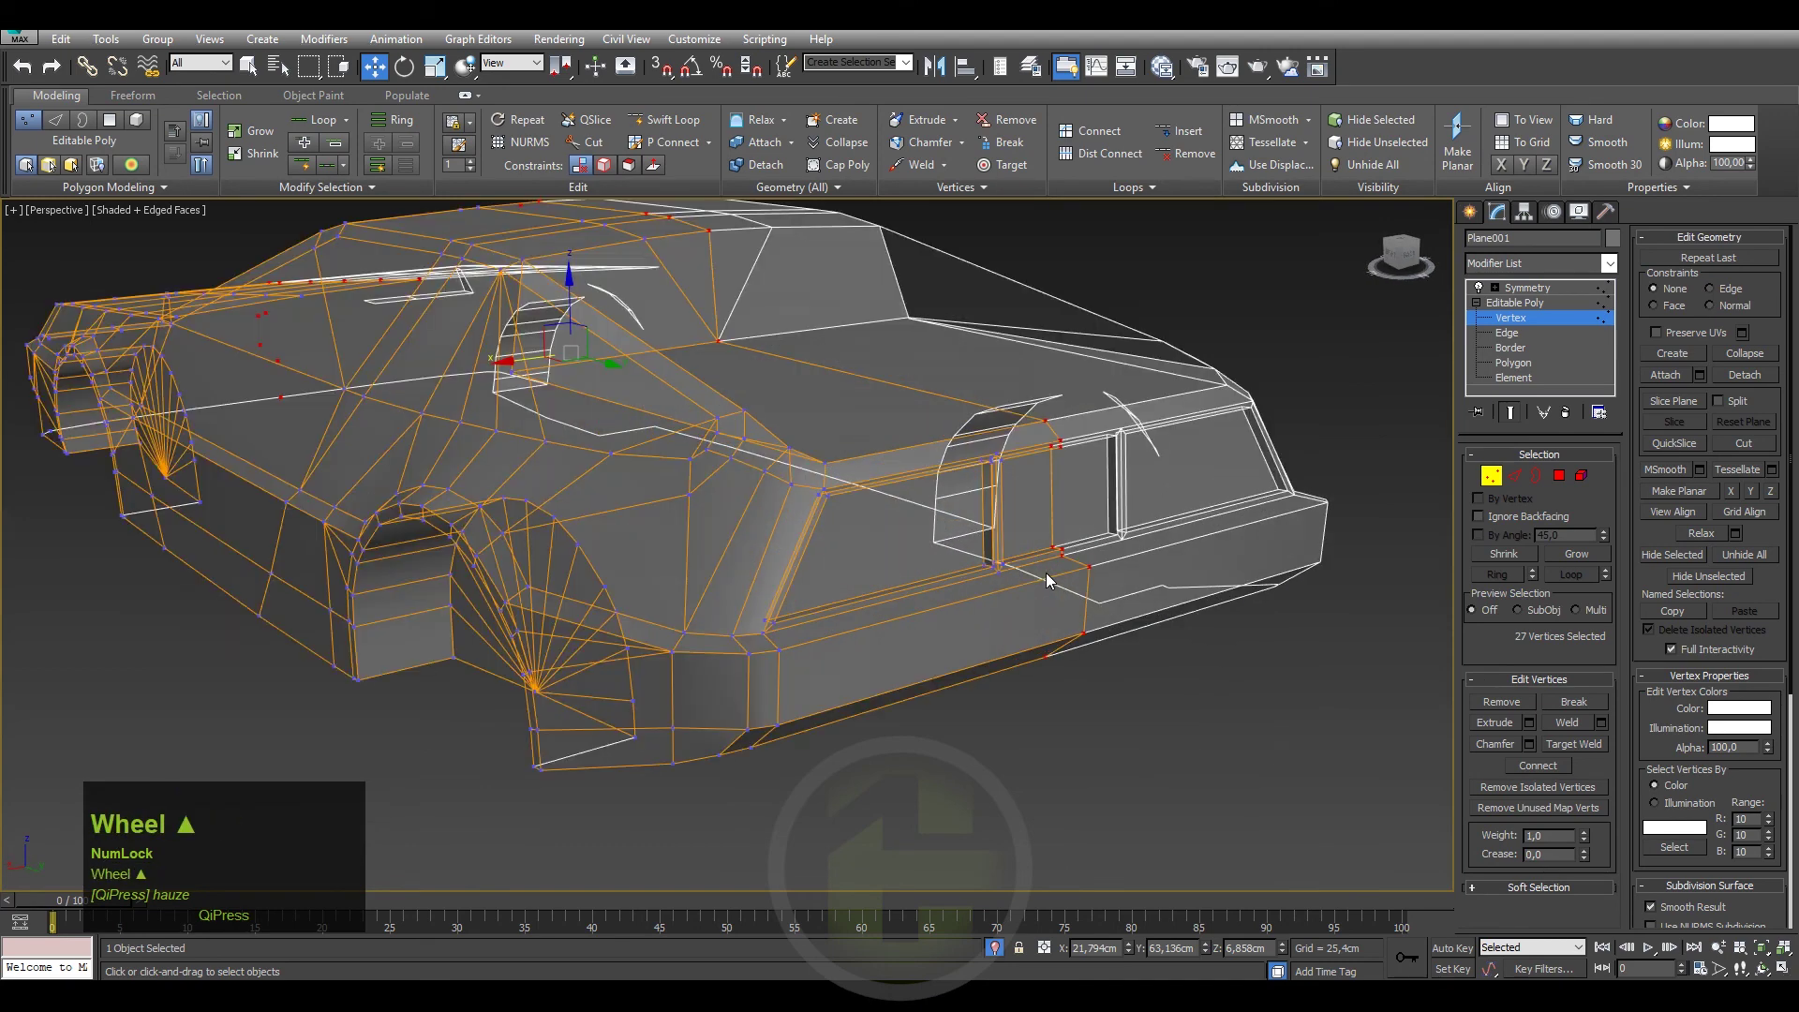
Show the body shaded and see-through, then close in on the corner seam behind the rear wheel arch.
scroll(down, 3)
key(F3)
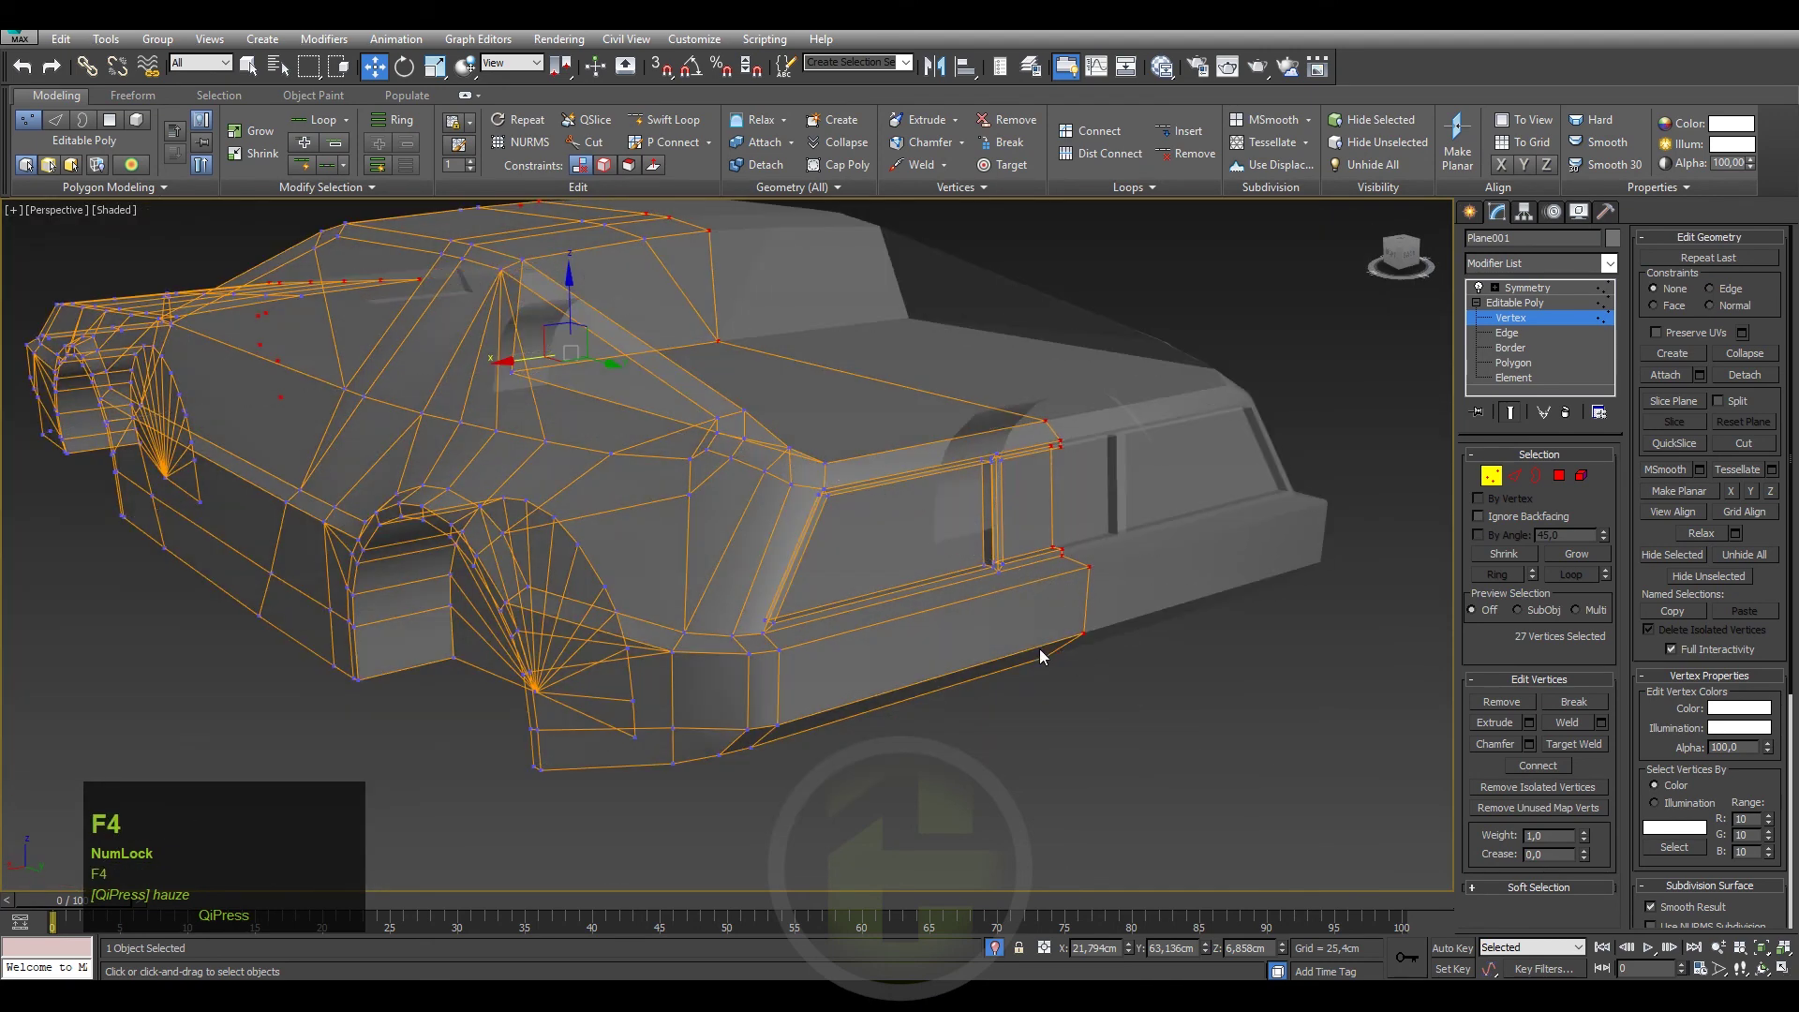
key(alt+x)
middle_click(951, 570)
scroll(down, 3)
middle_click(888, 497)
scroll(up, 3)
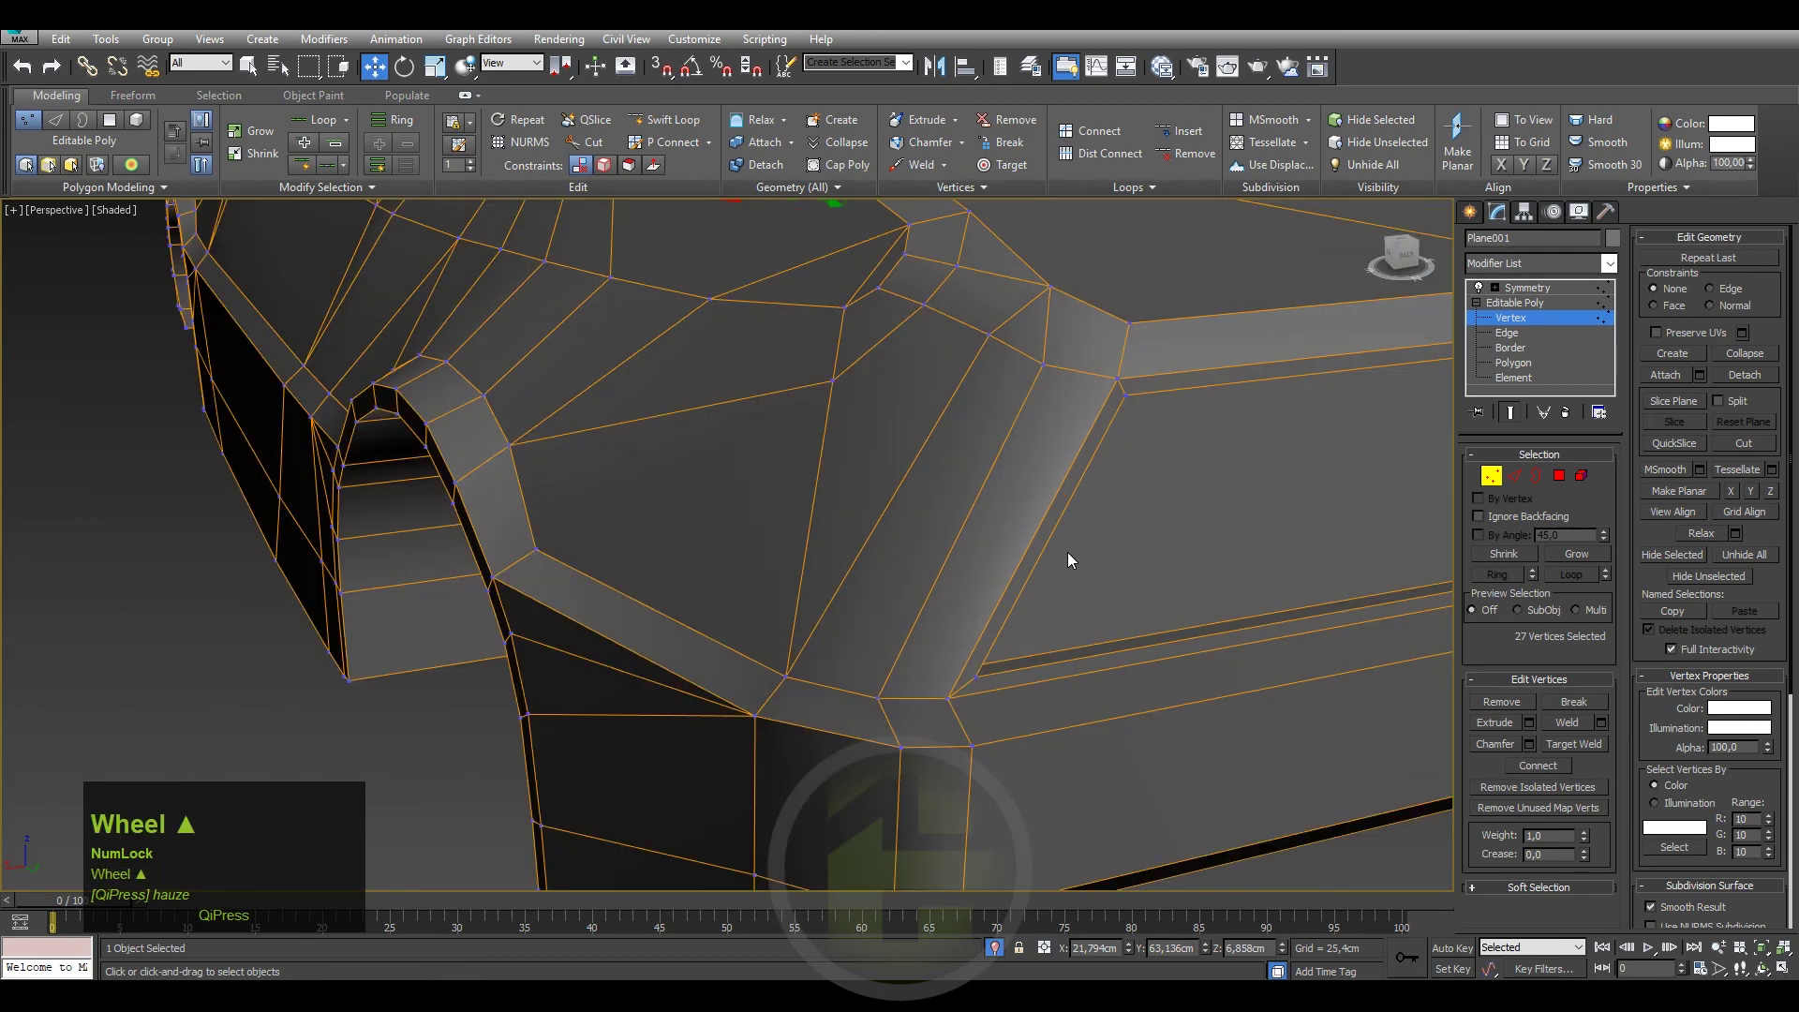
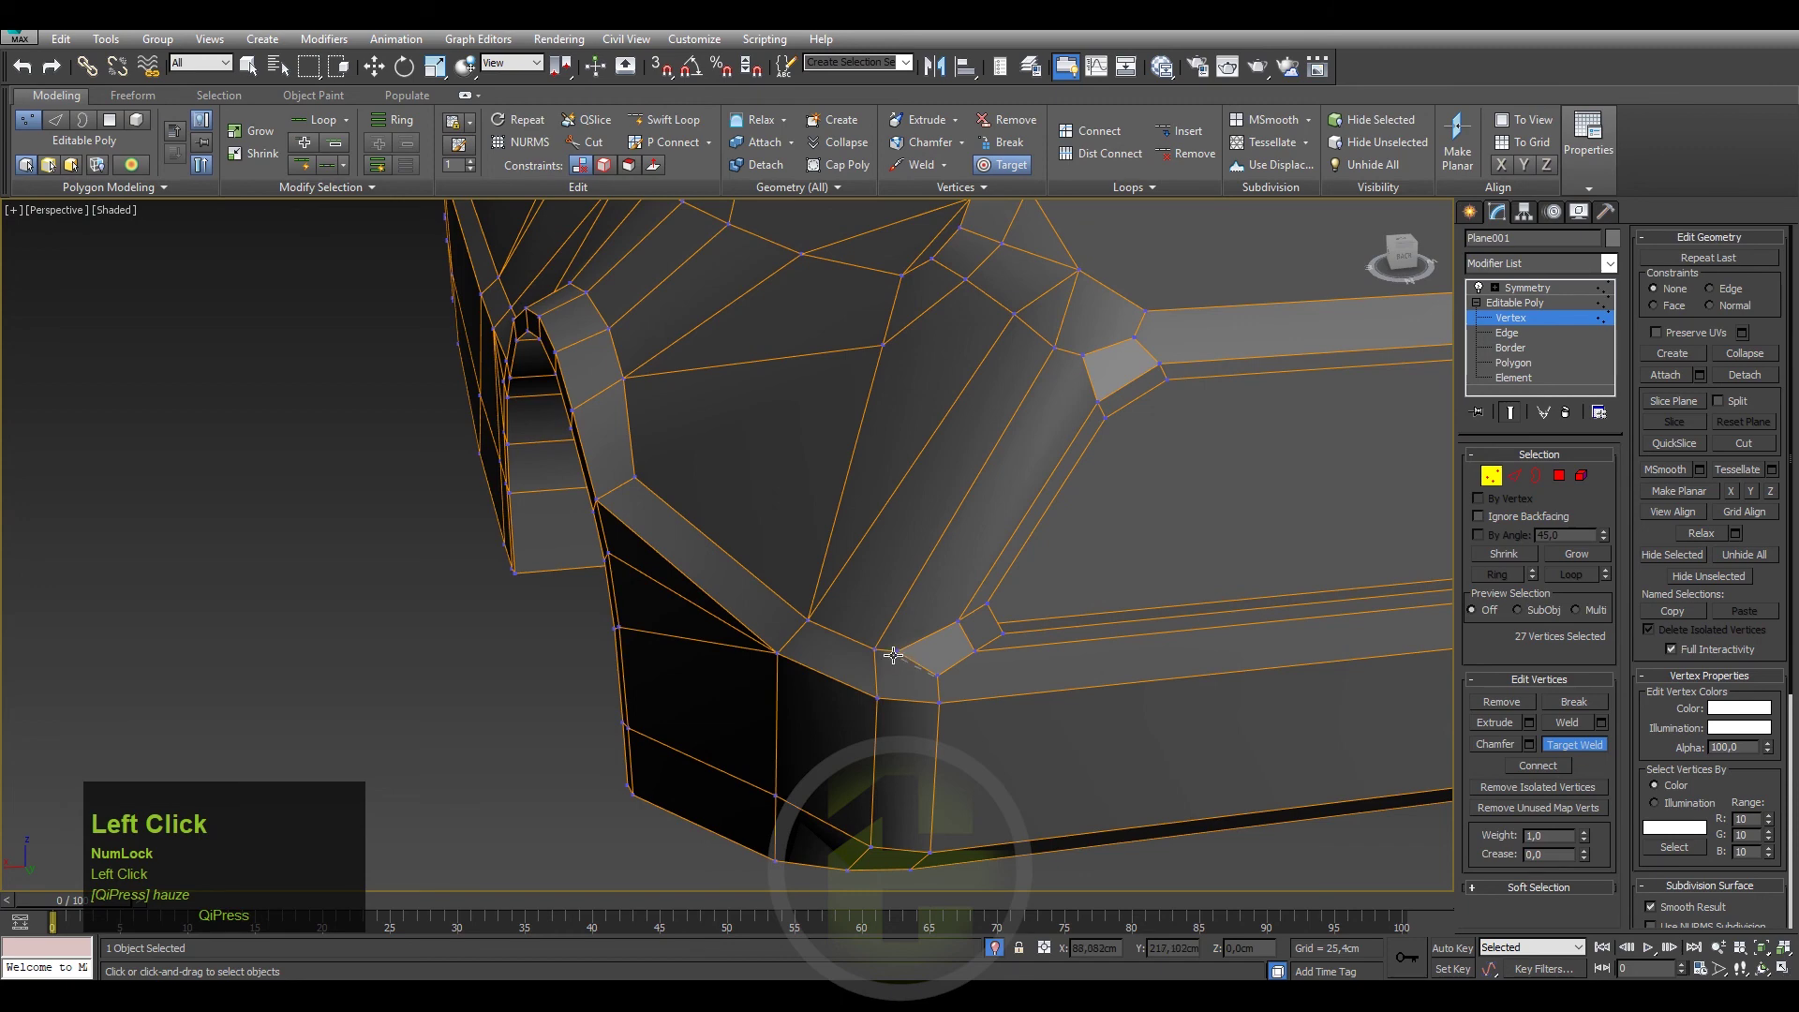
Constrain vertex movement to edges and start Target Weld for the stray corner vertex.
right_click(894, 651)
click(901, 646)
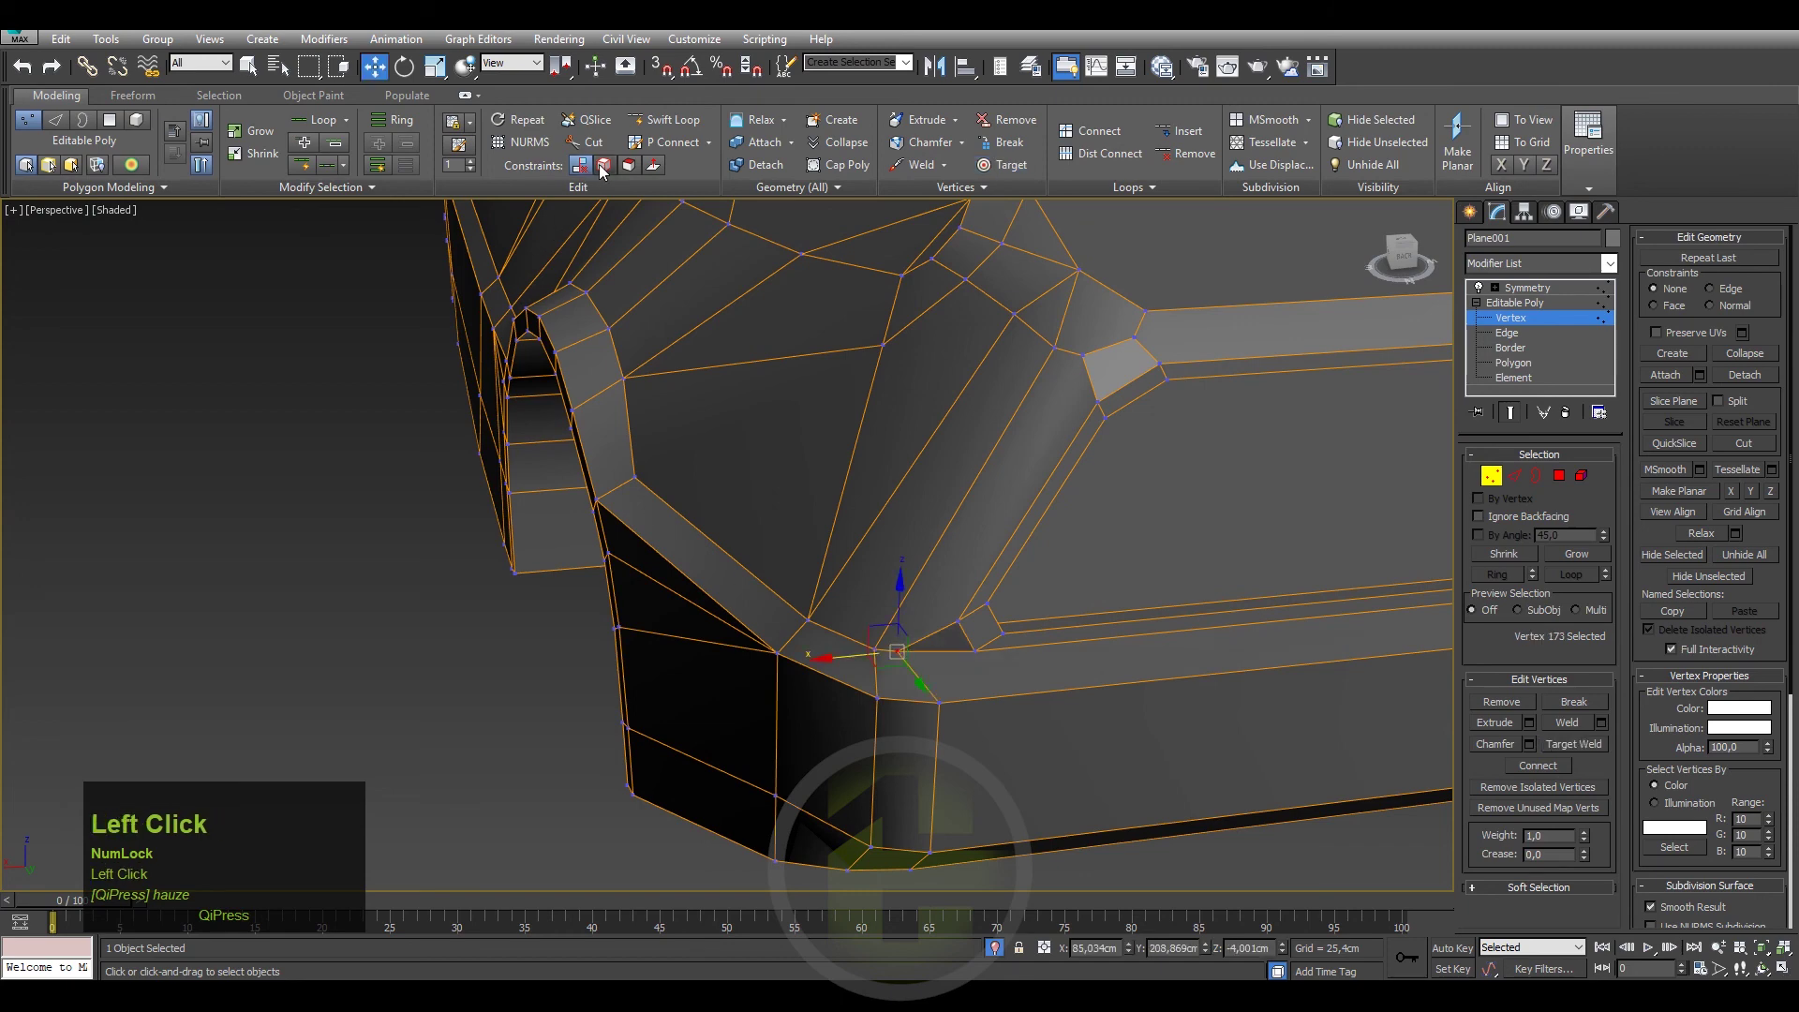
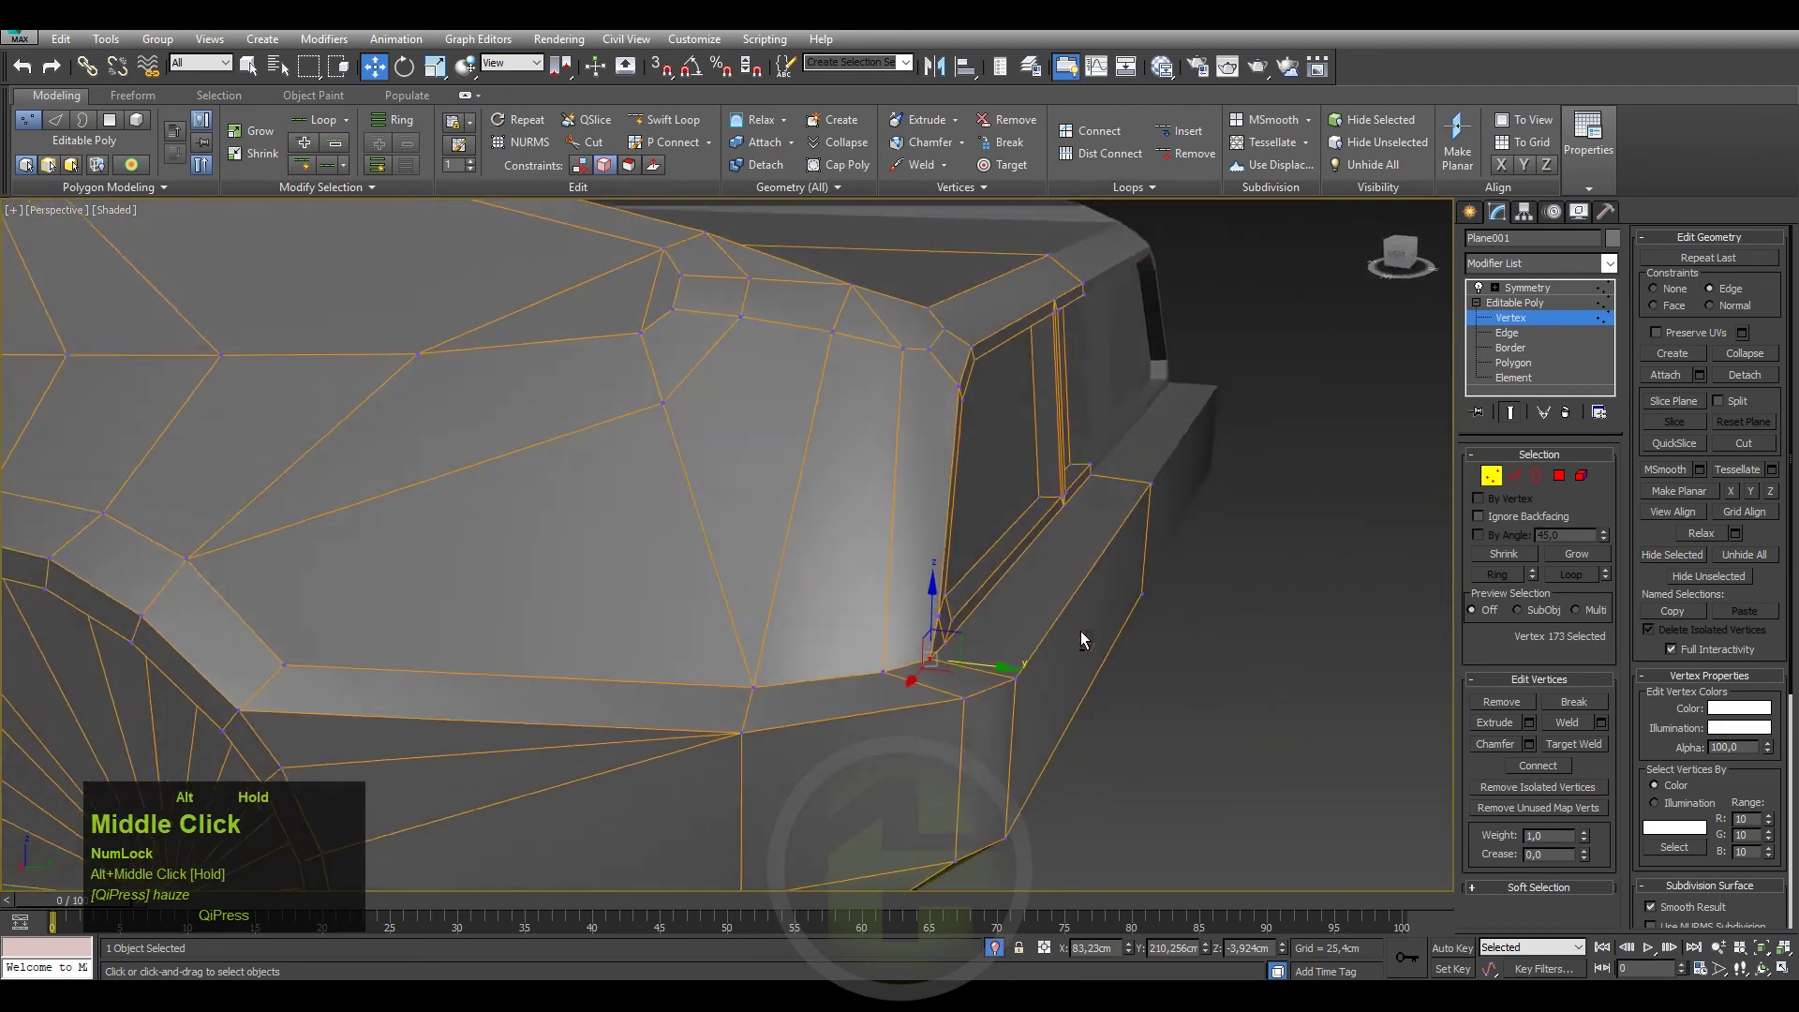
right_click(995, 649)
click(935, 771)
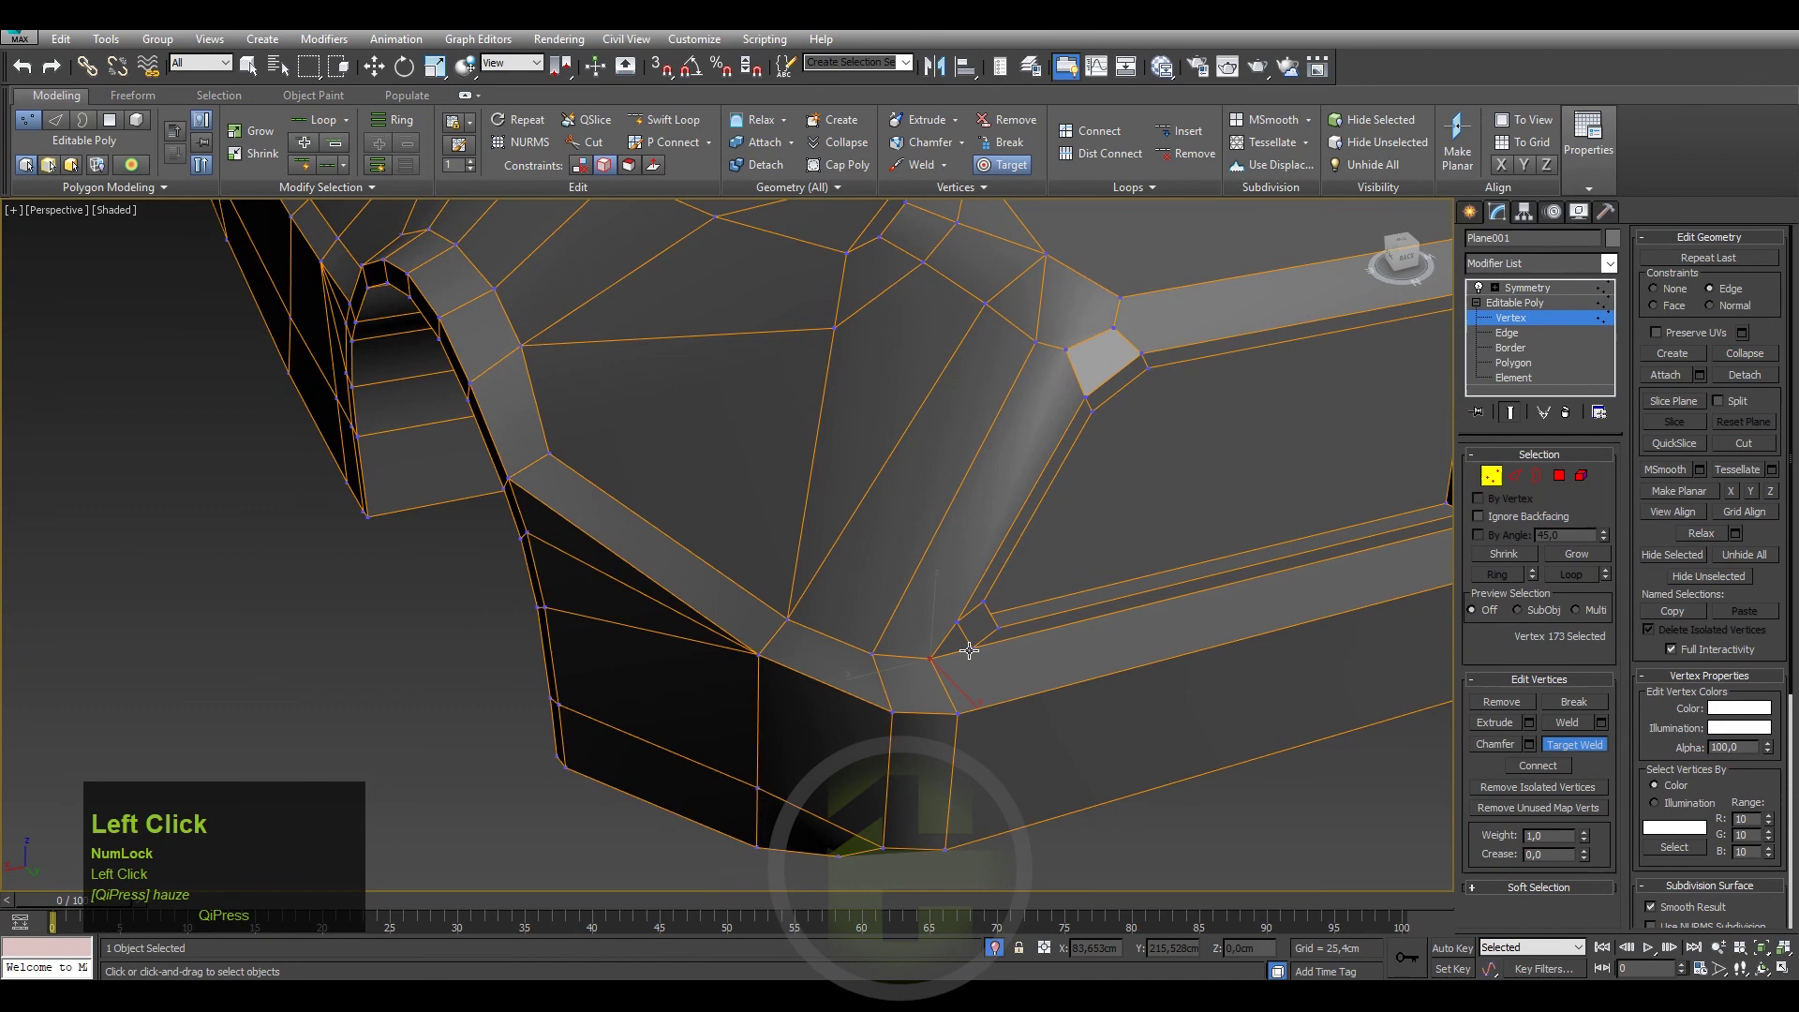
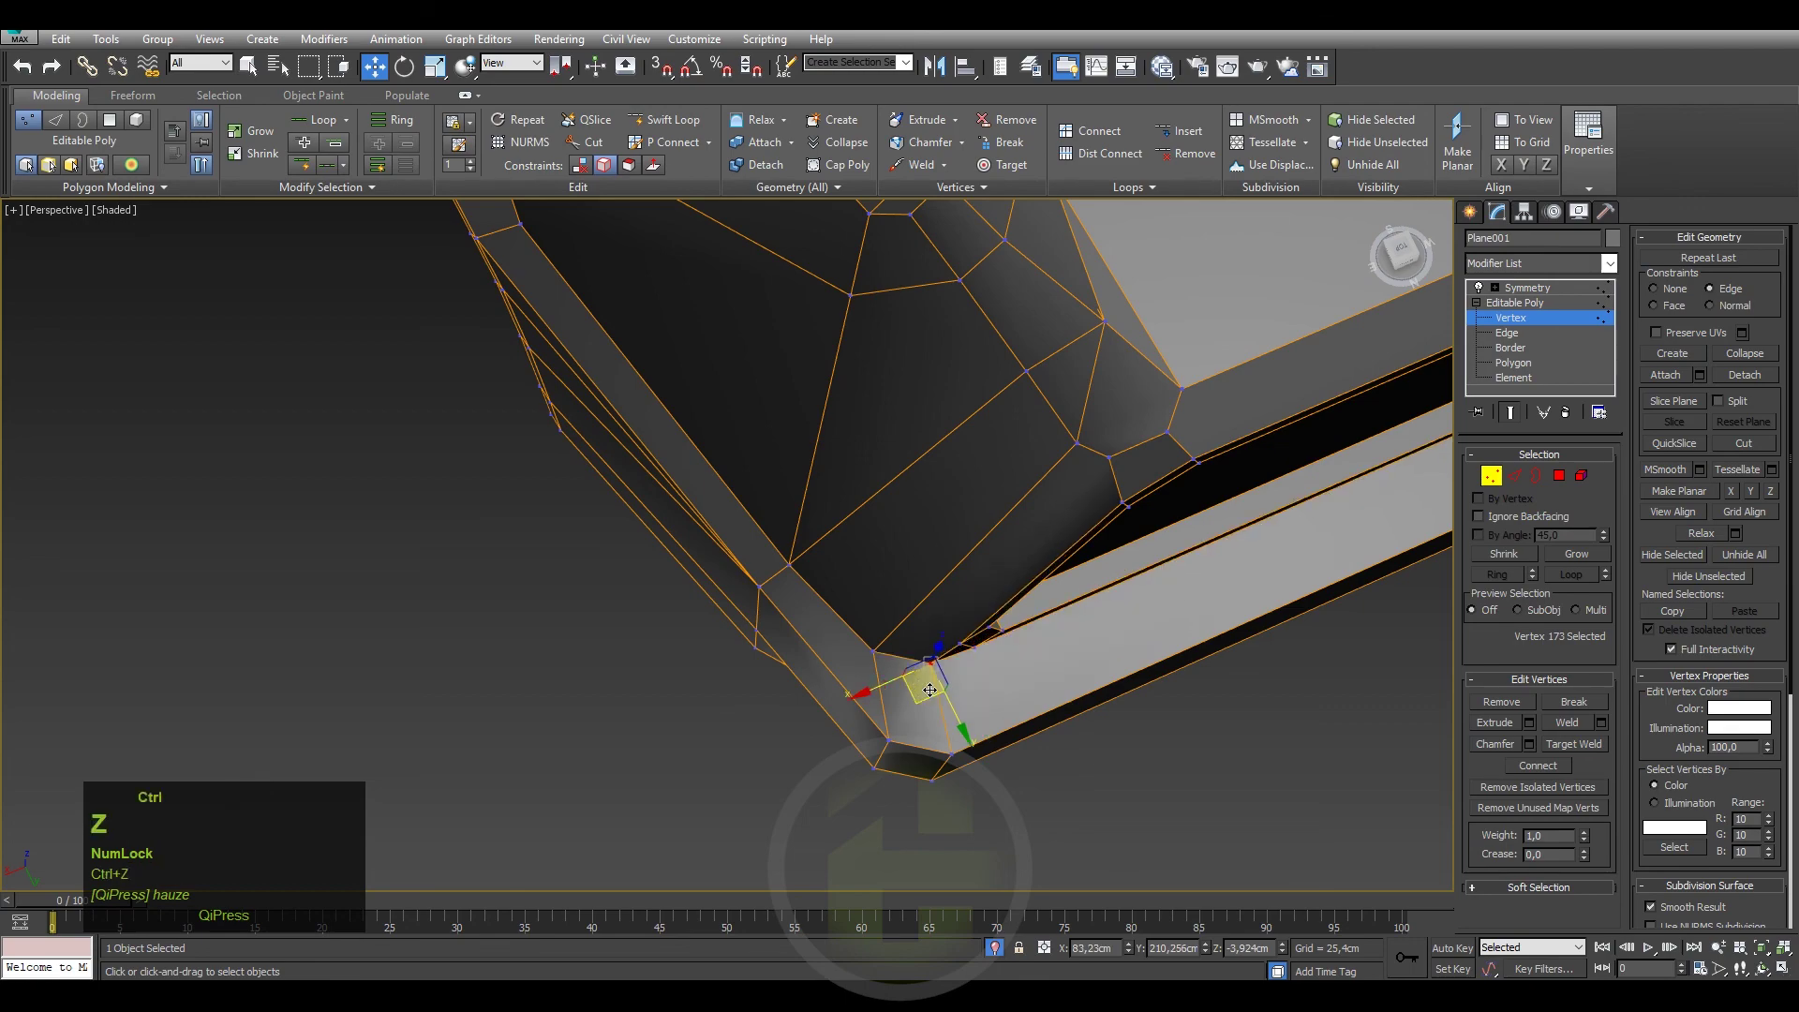
View the corner from a new angle and start the Cut tool to add connecting edges.
drag(942, 682, 961, 626)
right_click(961, 625)
click(895, 442)
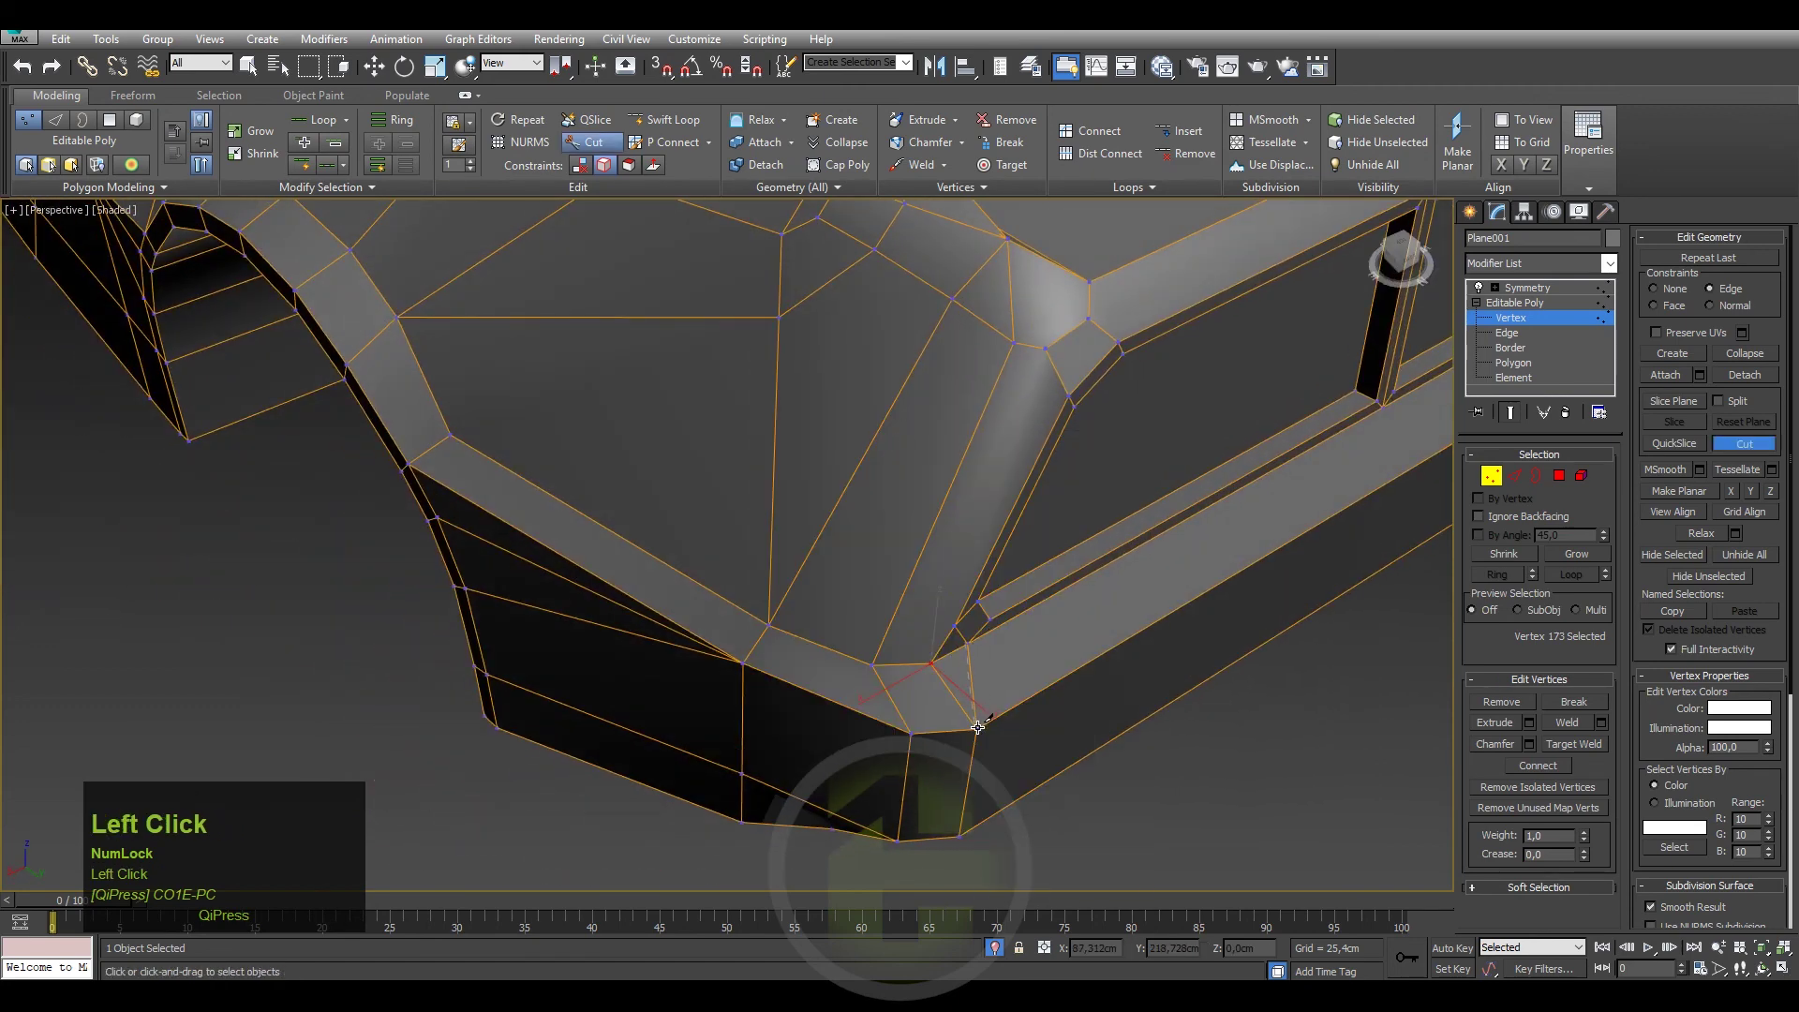
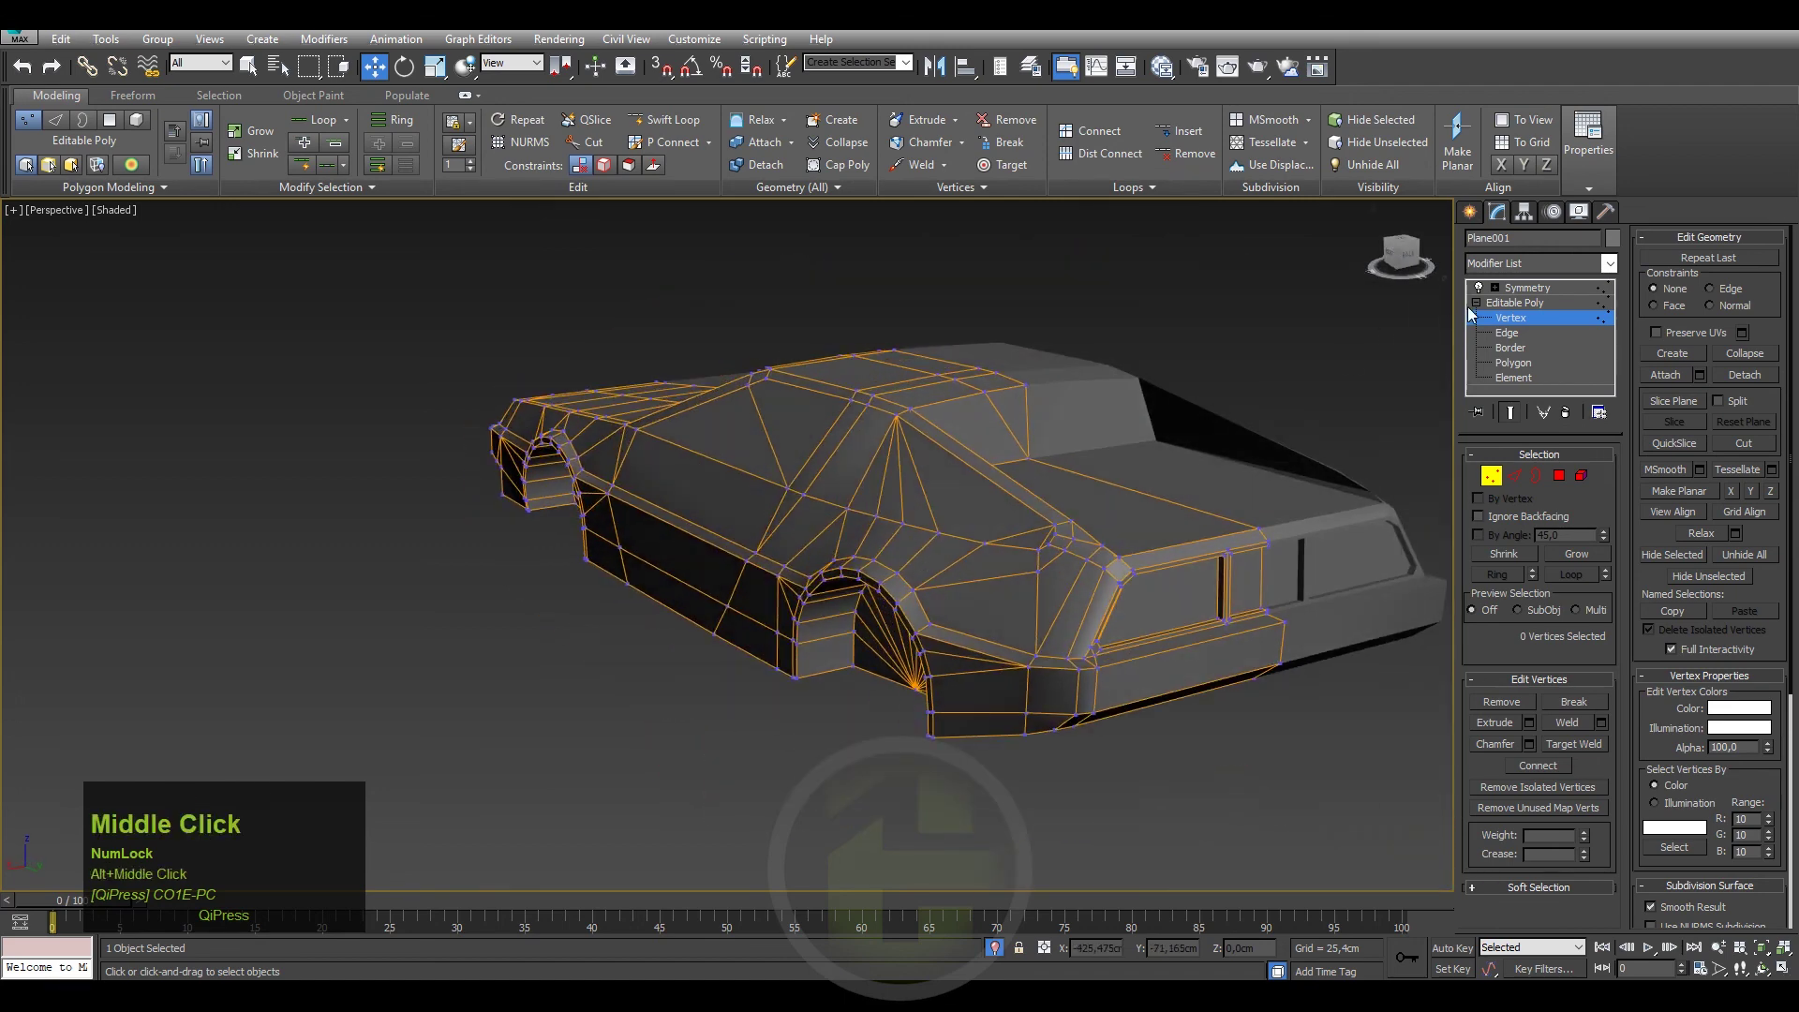
Leave vertex editing and select the small corner face on the side at Polygon level.
click(1521, 296)
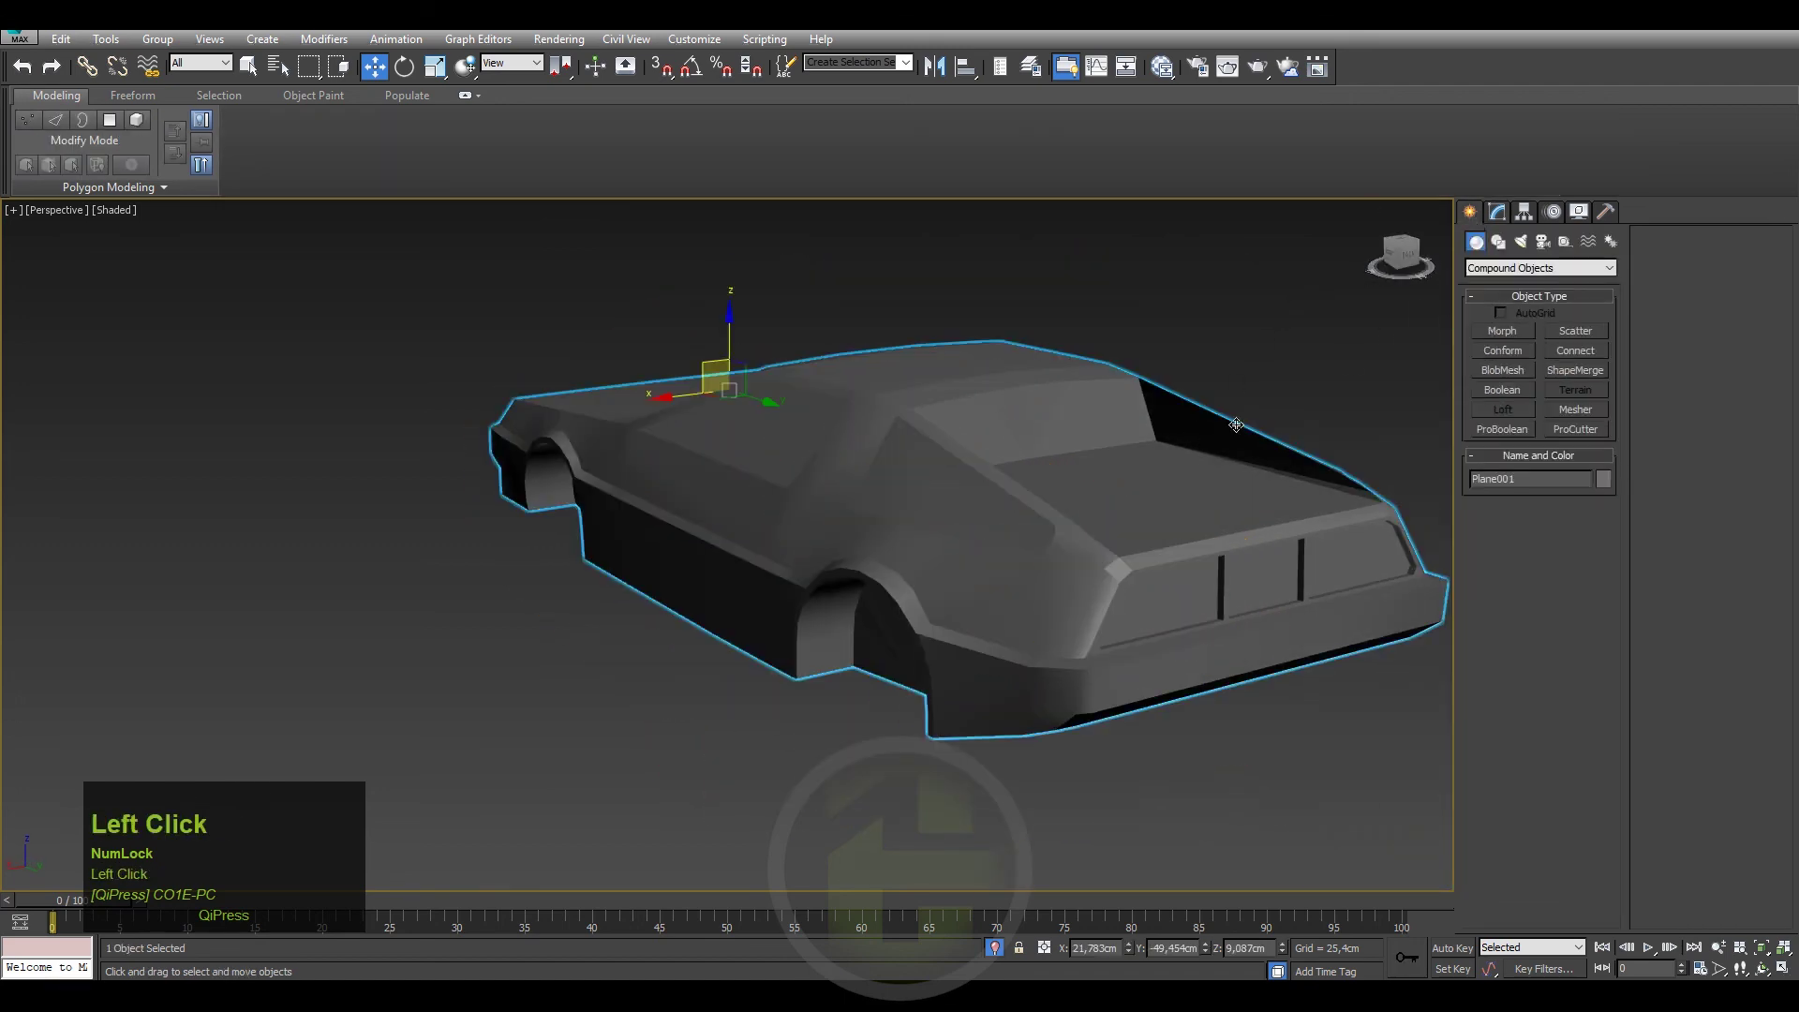
scroll(up, 3)
click(1117, 568)
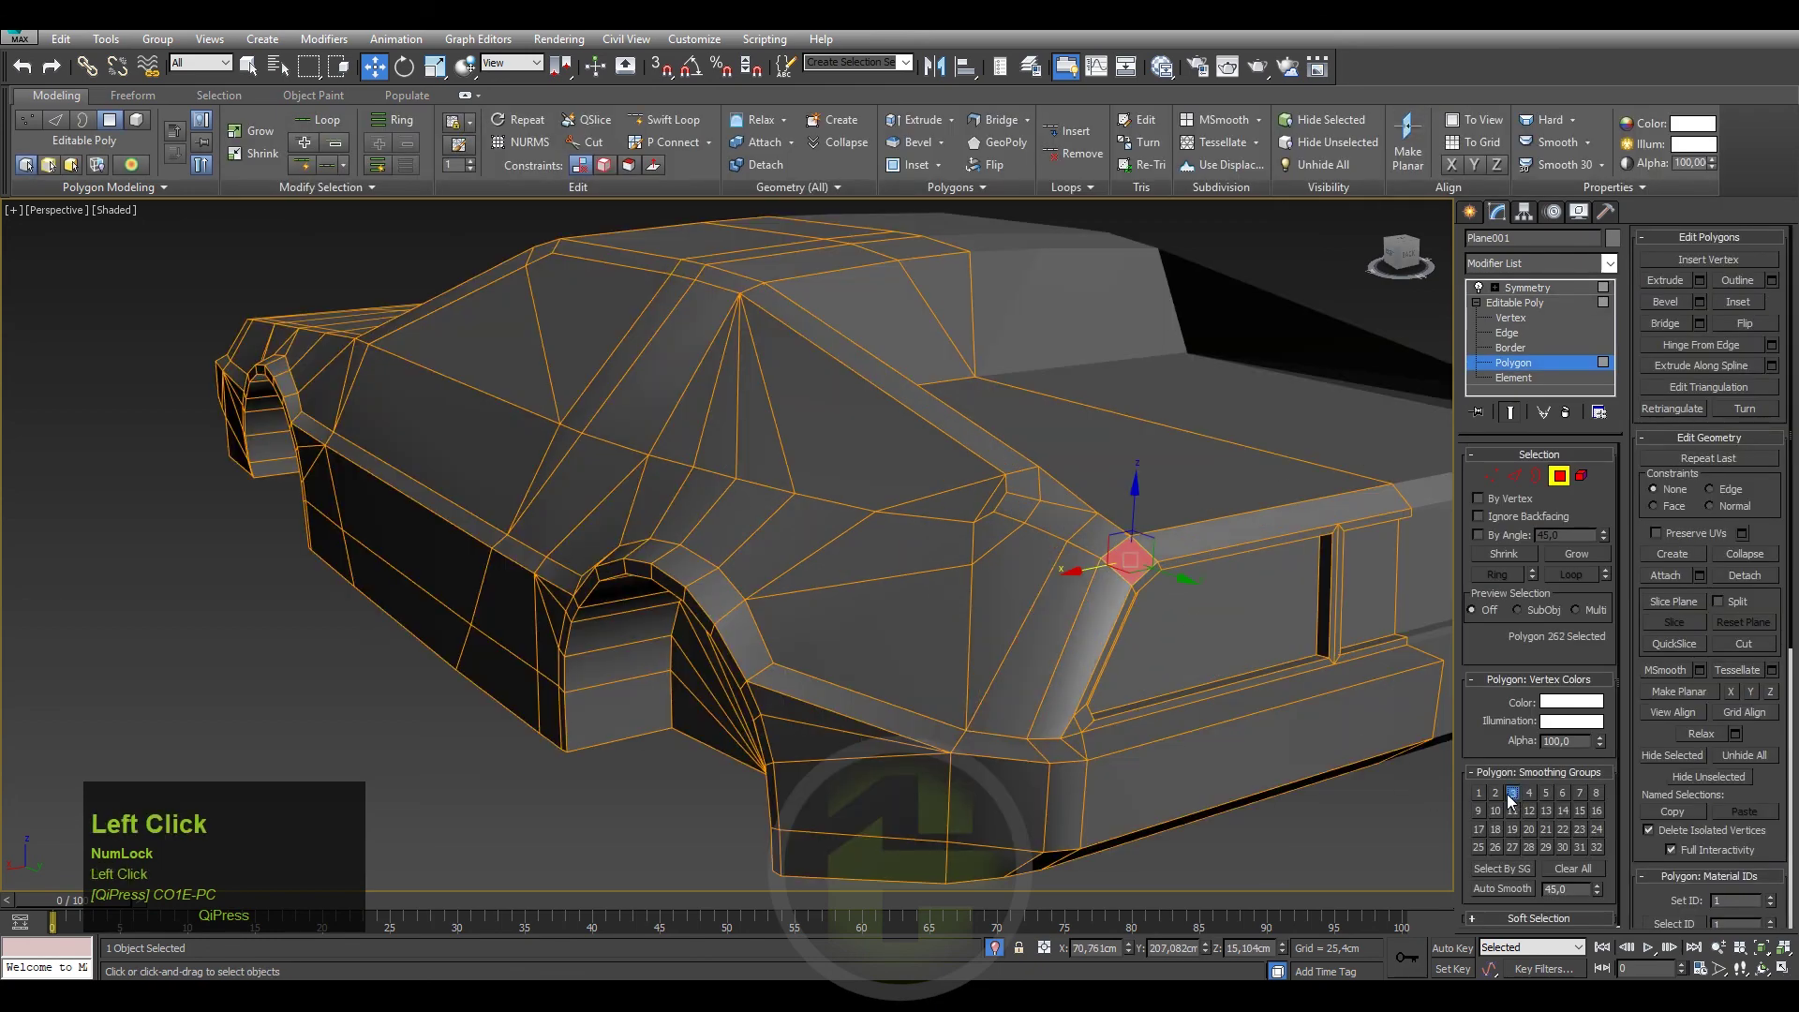
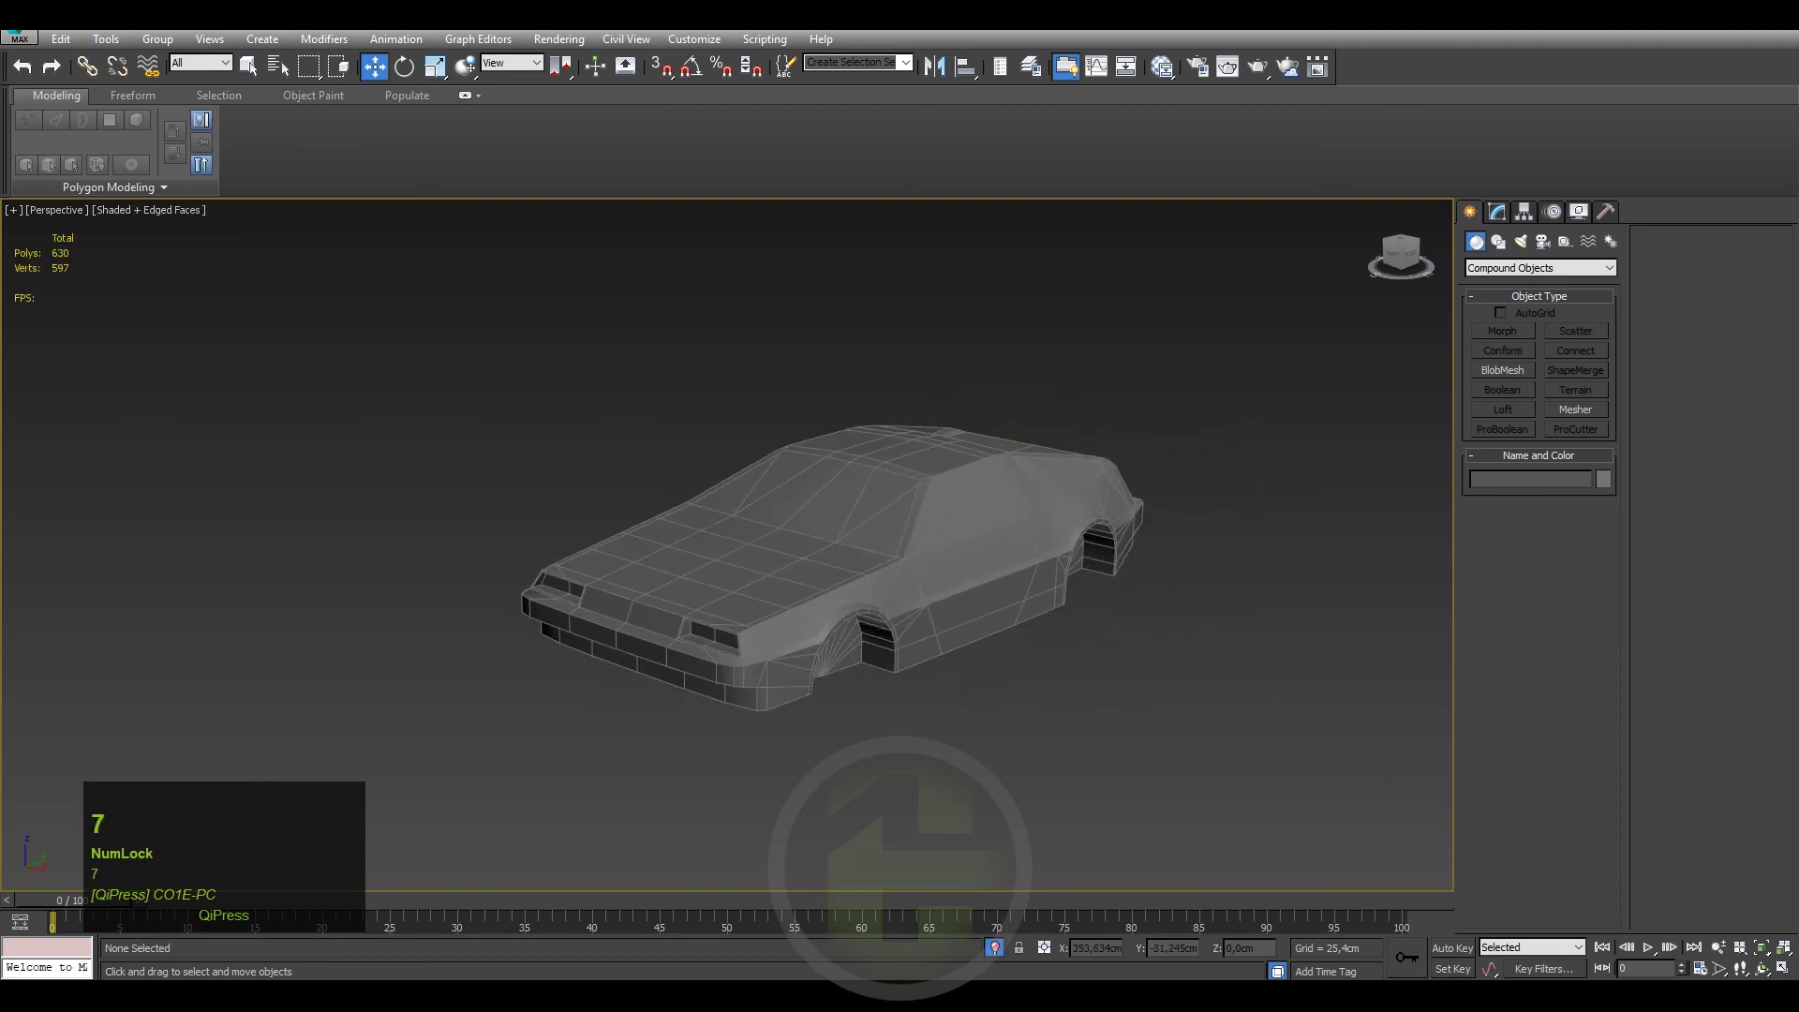
Show the finished body shell shaded without edged faces and save the scene.
key(F4)
scroll(up, 3)
middle_click(986, 706)
key(ctrl+s)
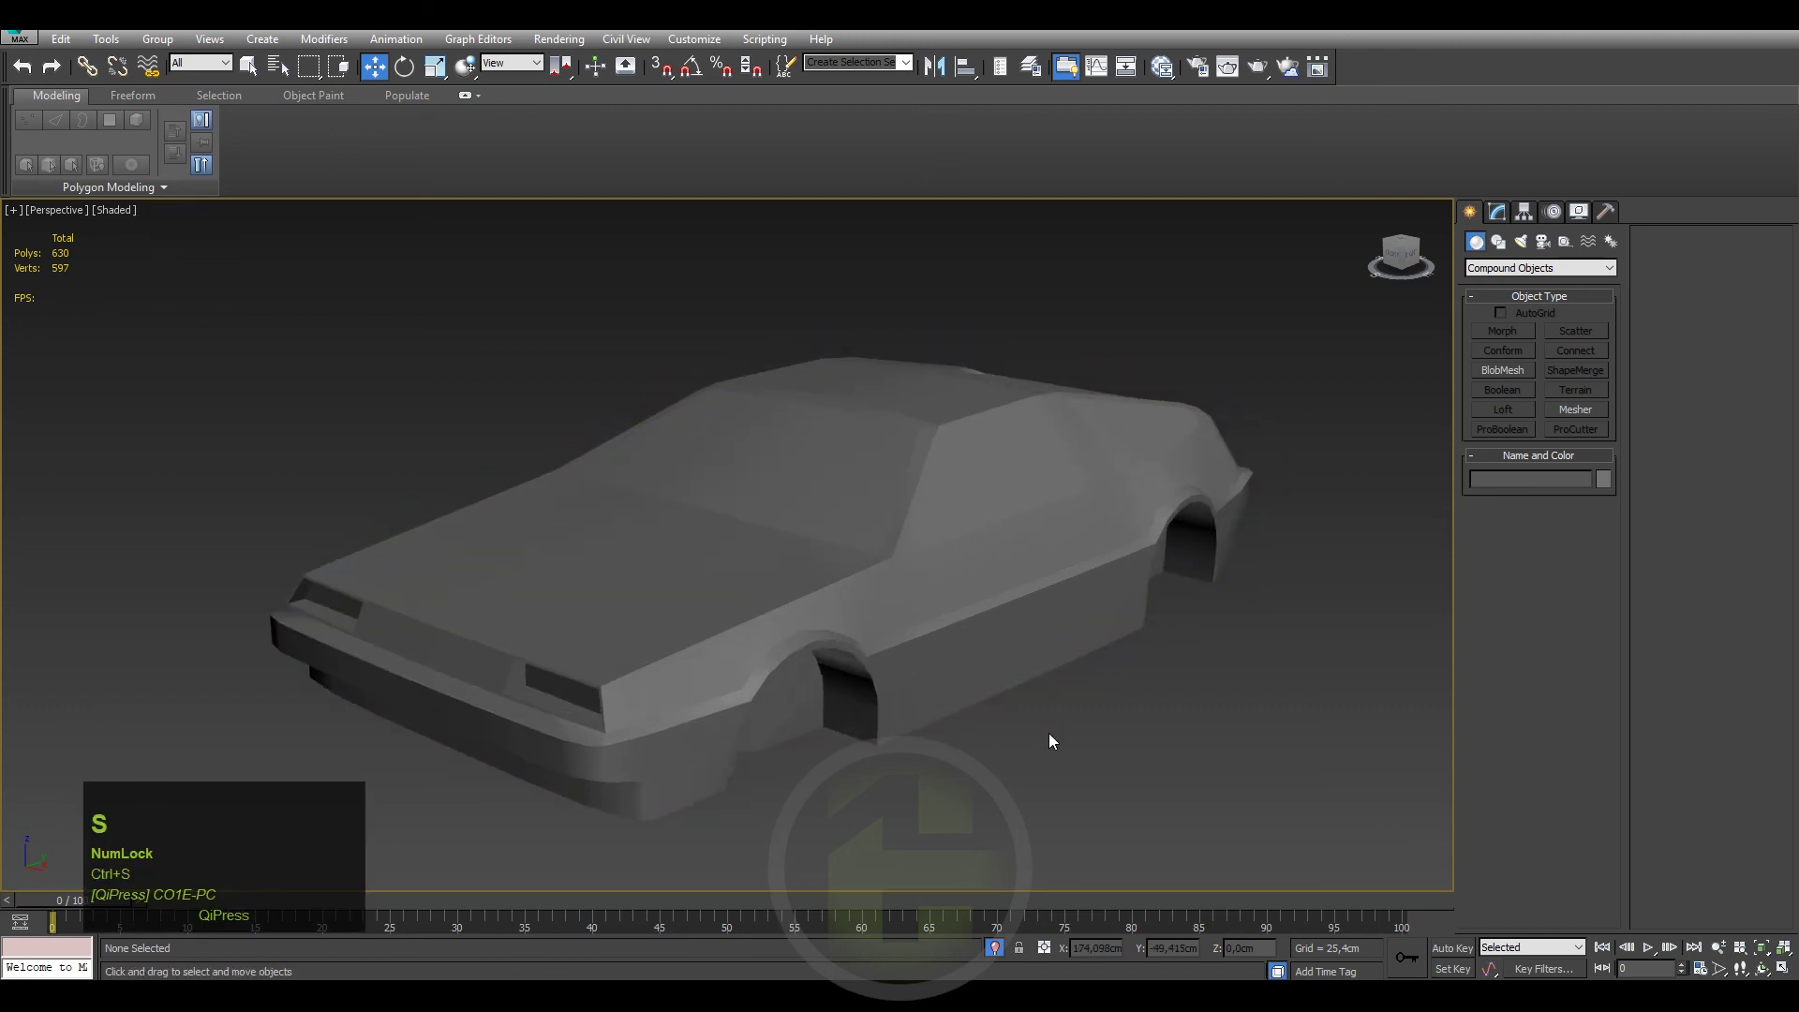